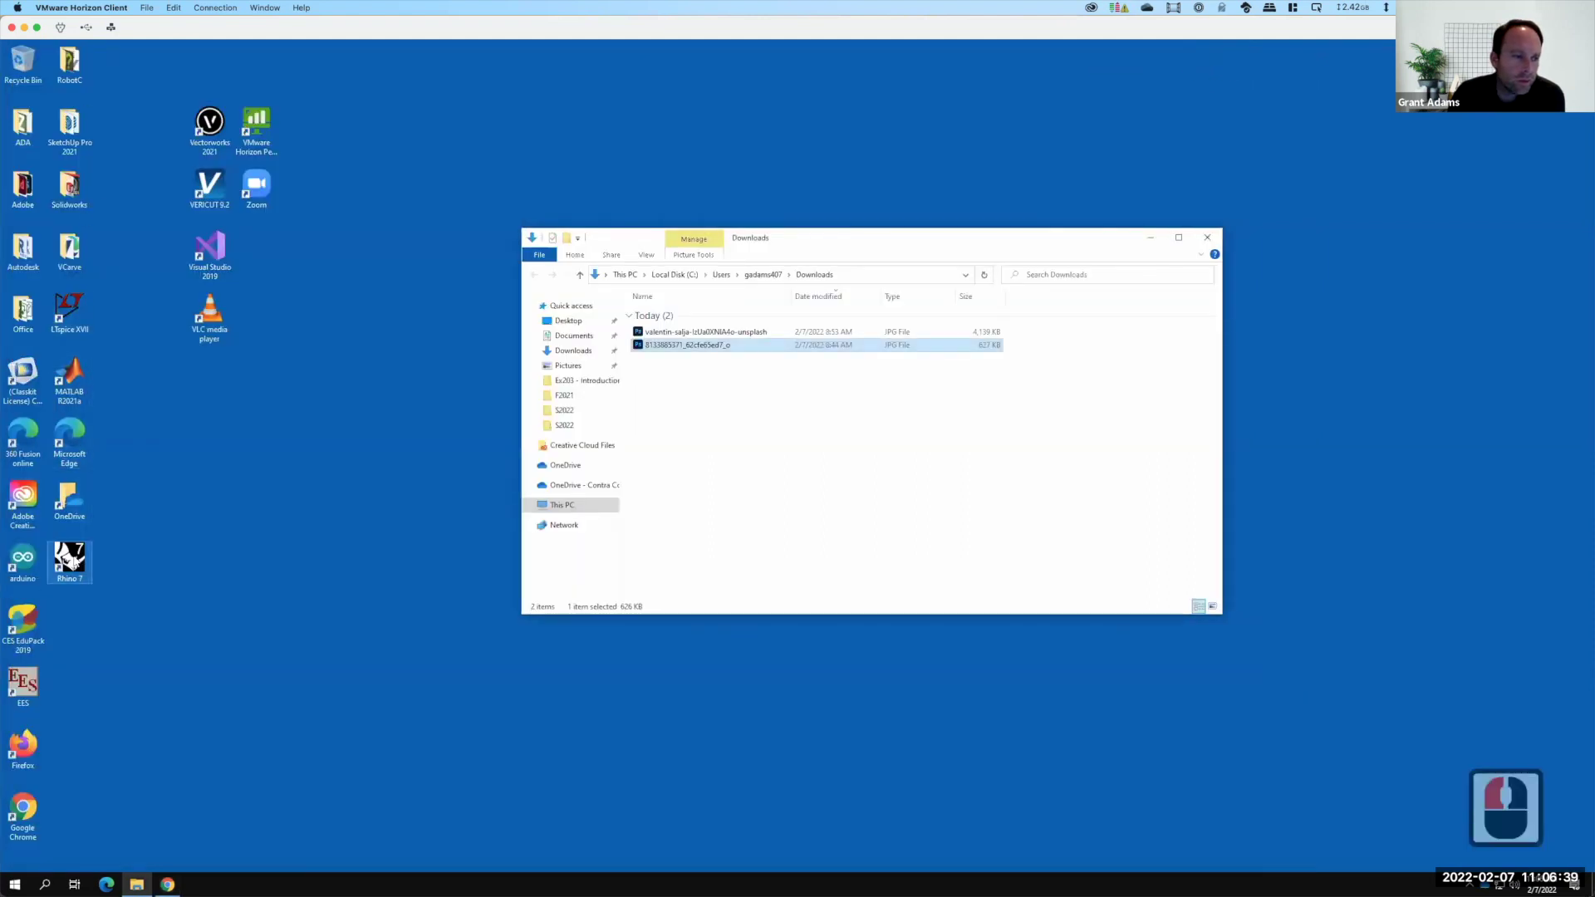
# Launch Rhino 7 from its desktop shortcut so the startup screen appears
pyautogui.doubleClick(78, 558)
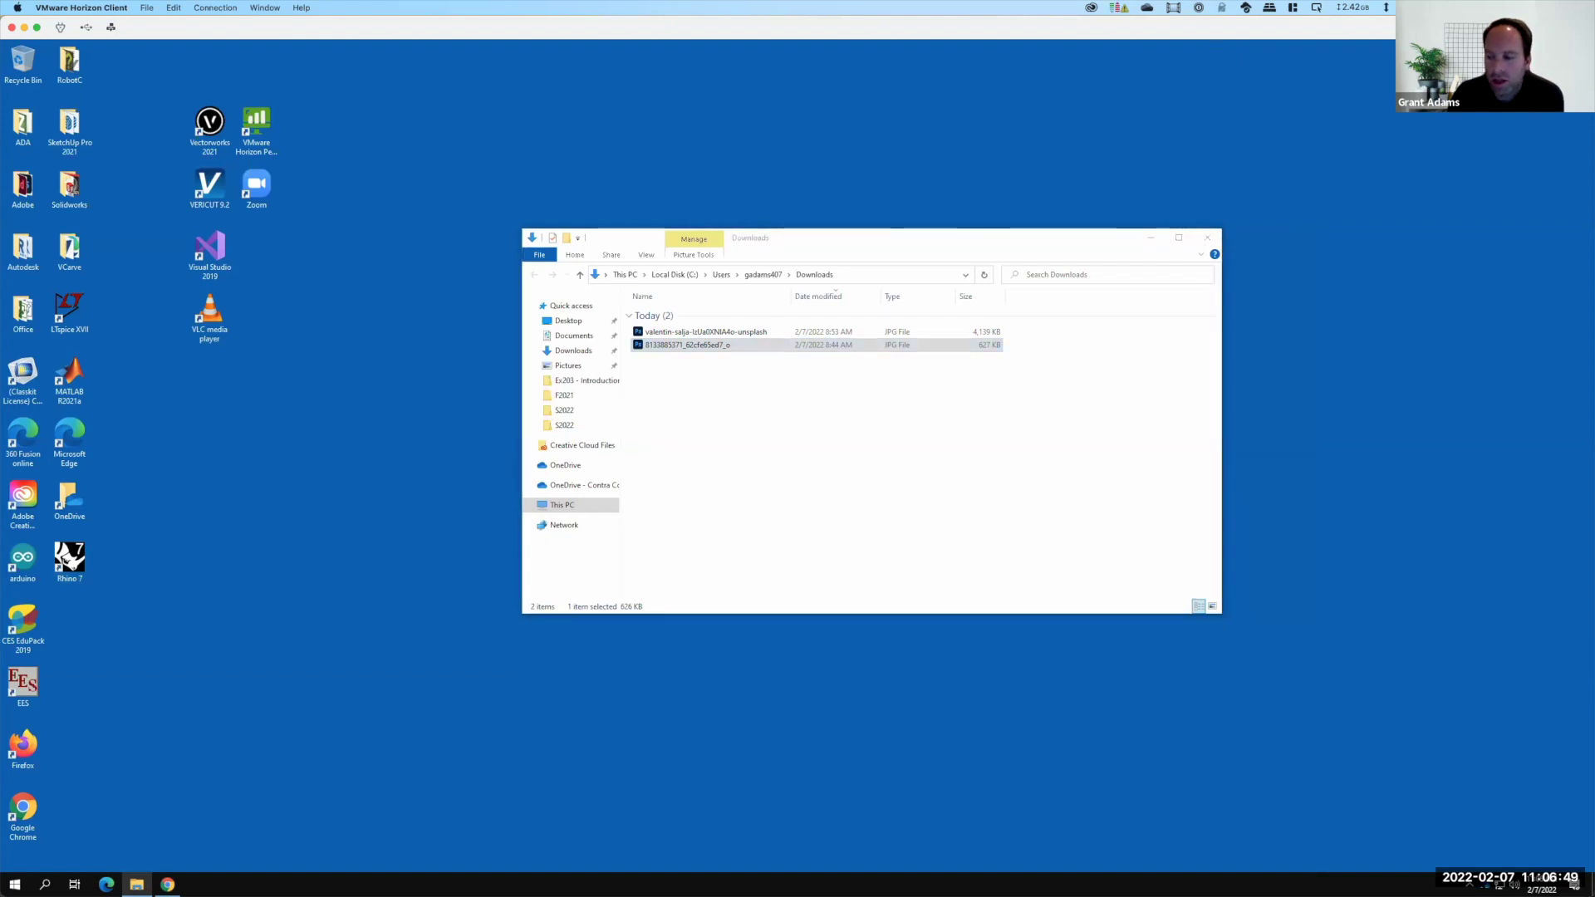
# Dismiss the usage statistics notice and start a model from the Large Objects - Inches template
pyautogui.press('F15')
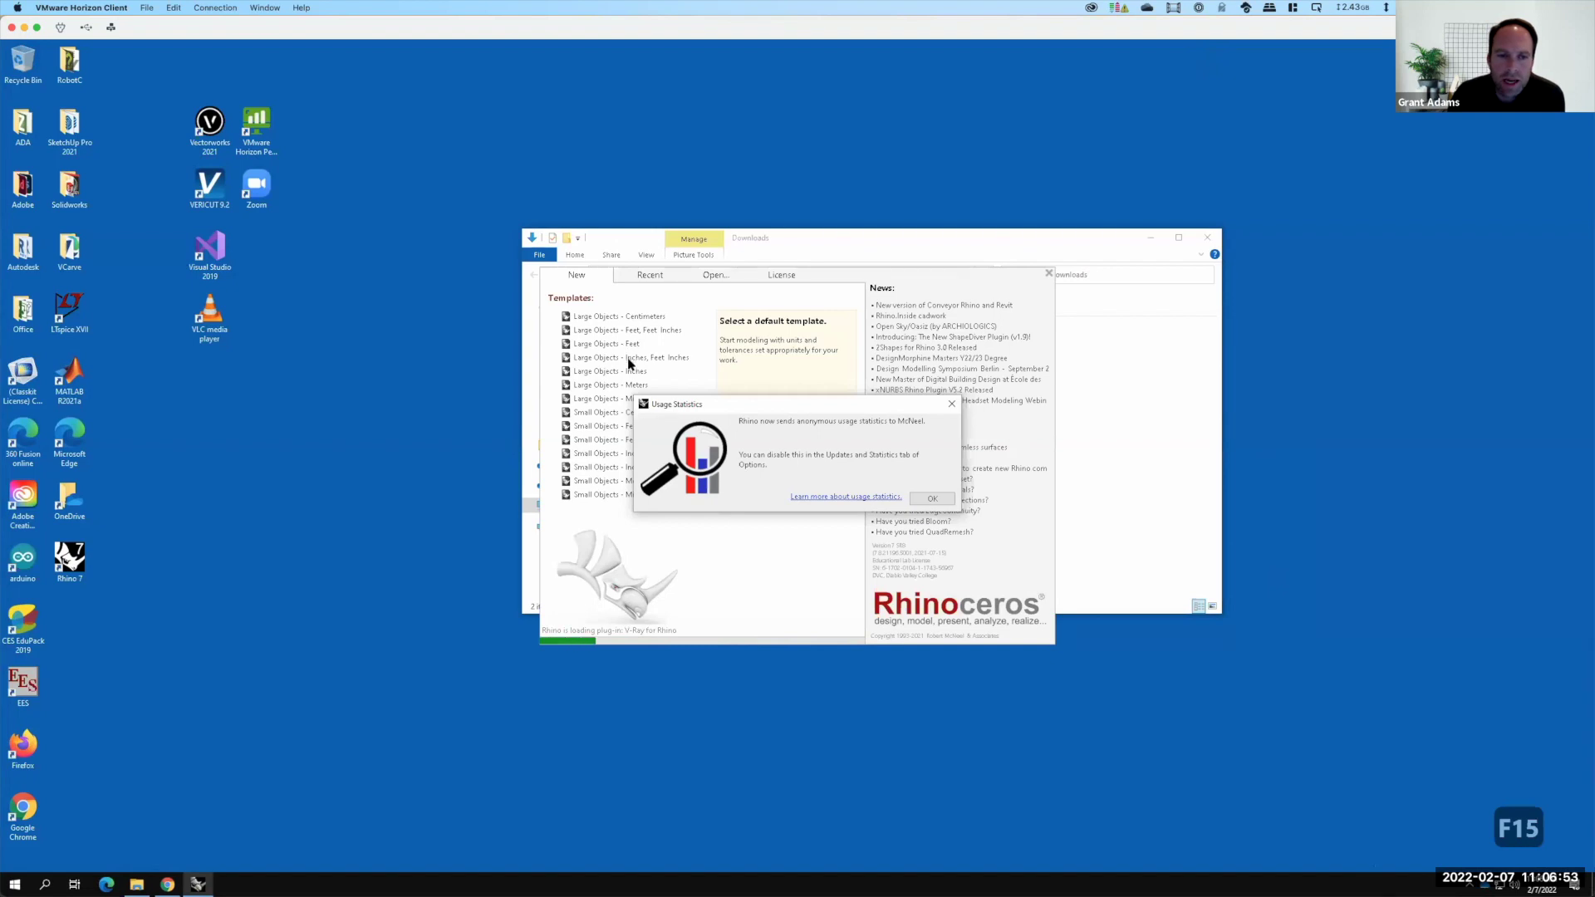
pyautogui.moveTo(638, 372); pyautogui.dragTo(621, 368)
pyautogui.click(606, 377)
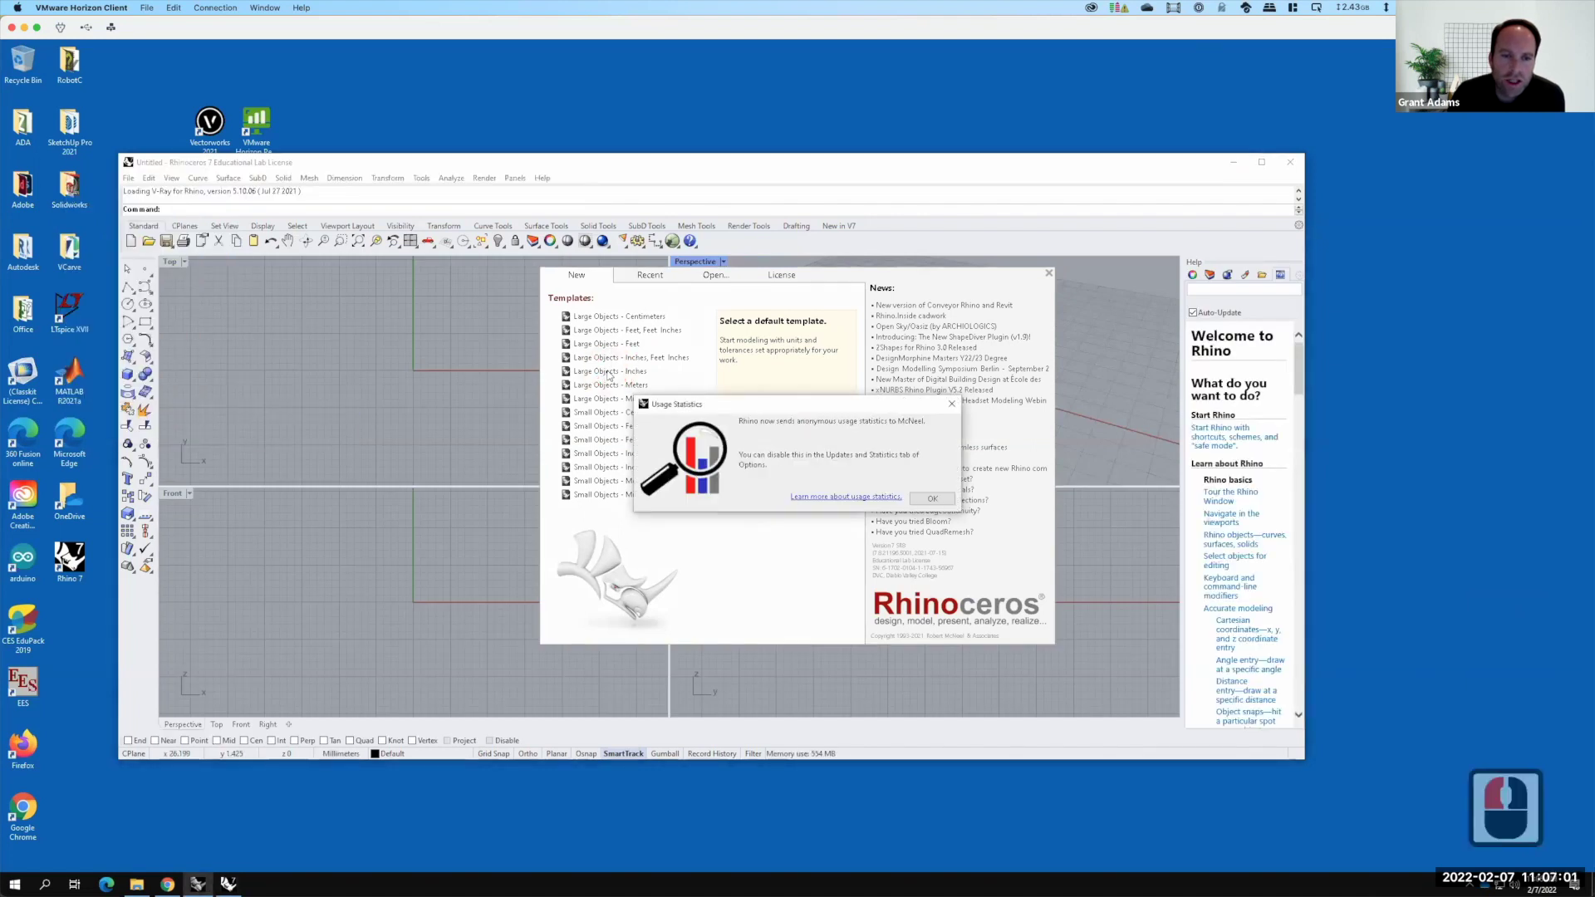
pyautogui.click(611, 377)
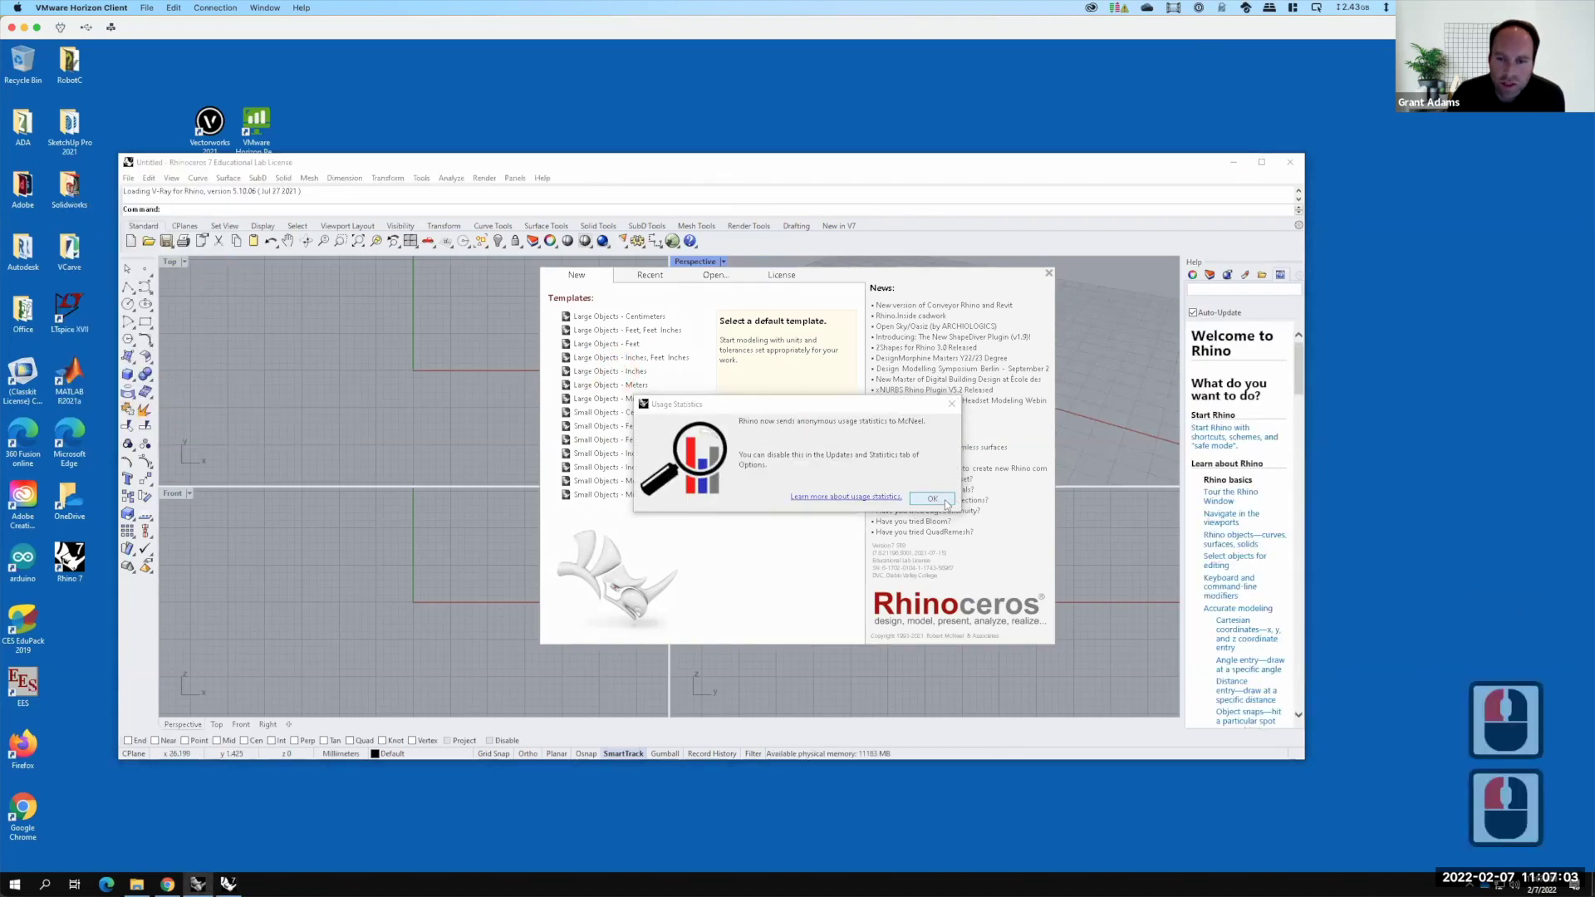
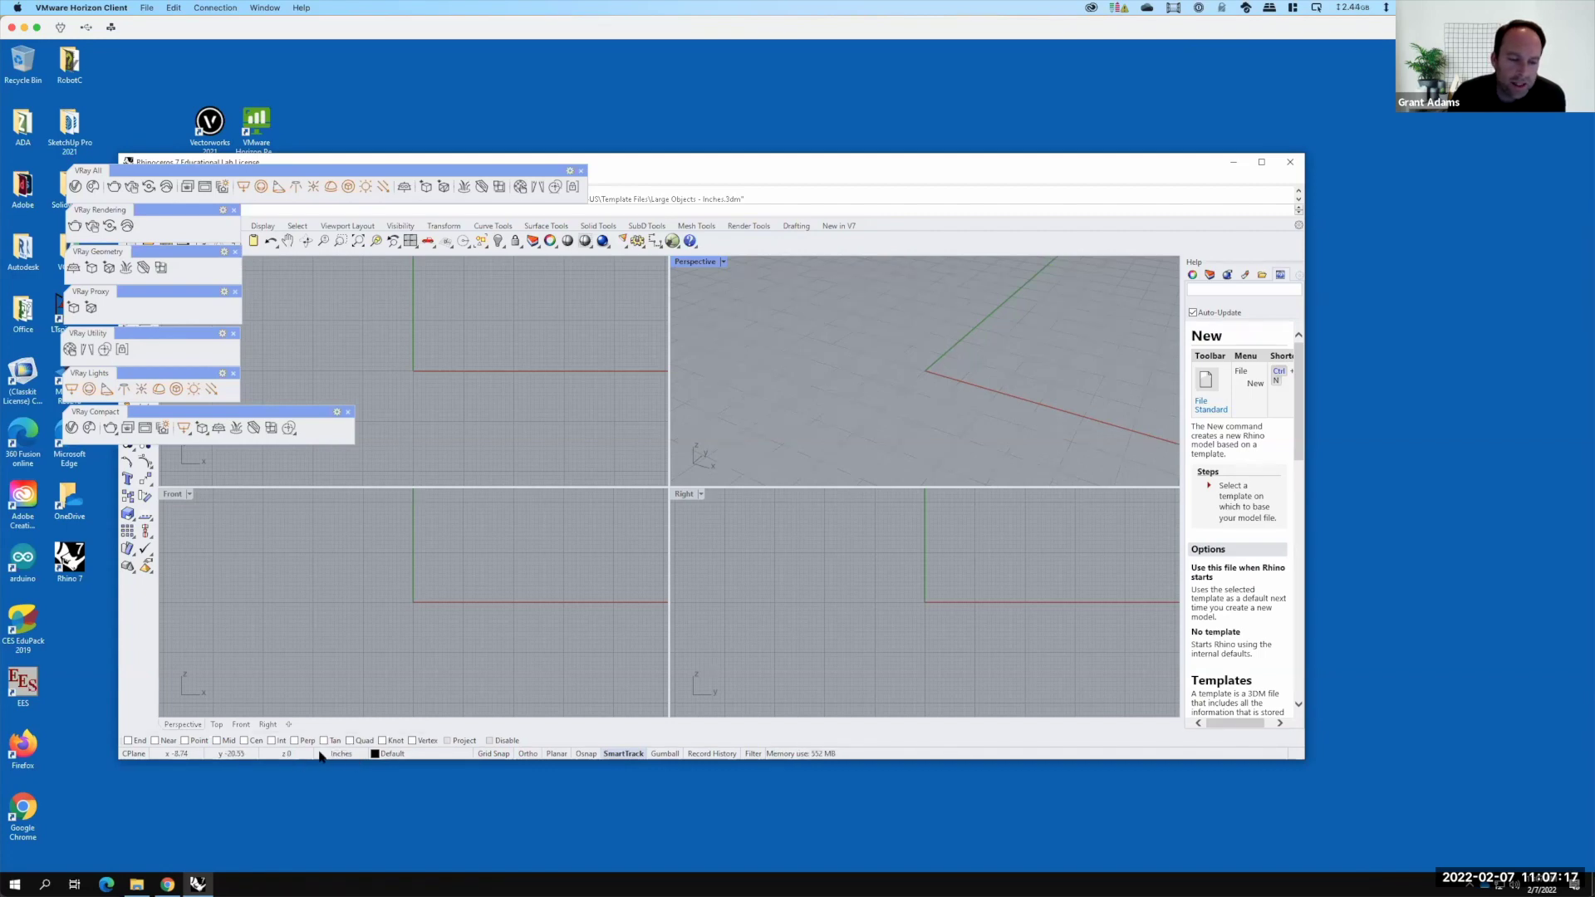
# Check the model's unit settings in the status-bar units pane and dismiss the list
pyautogui.rightClick(357, 438)
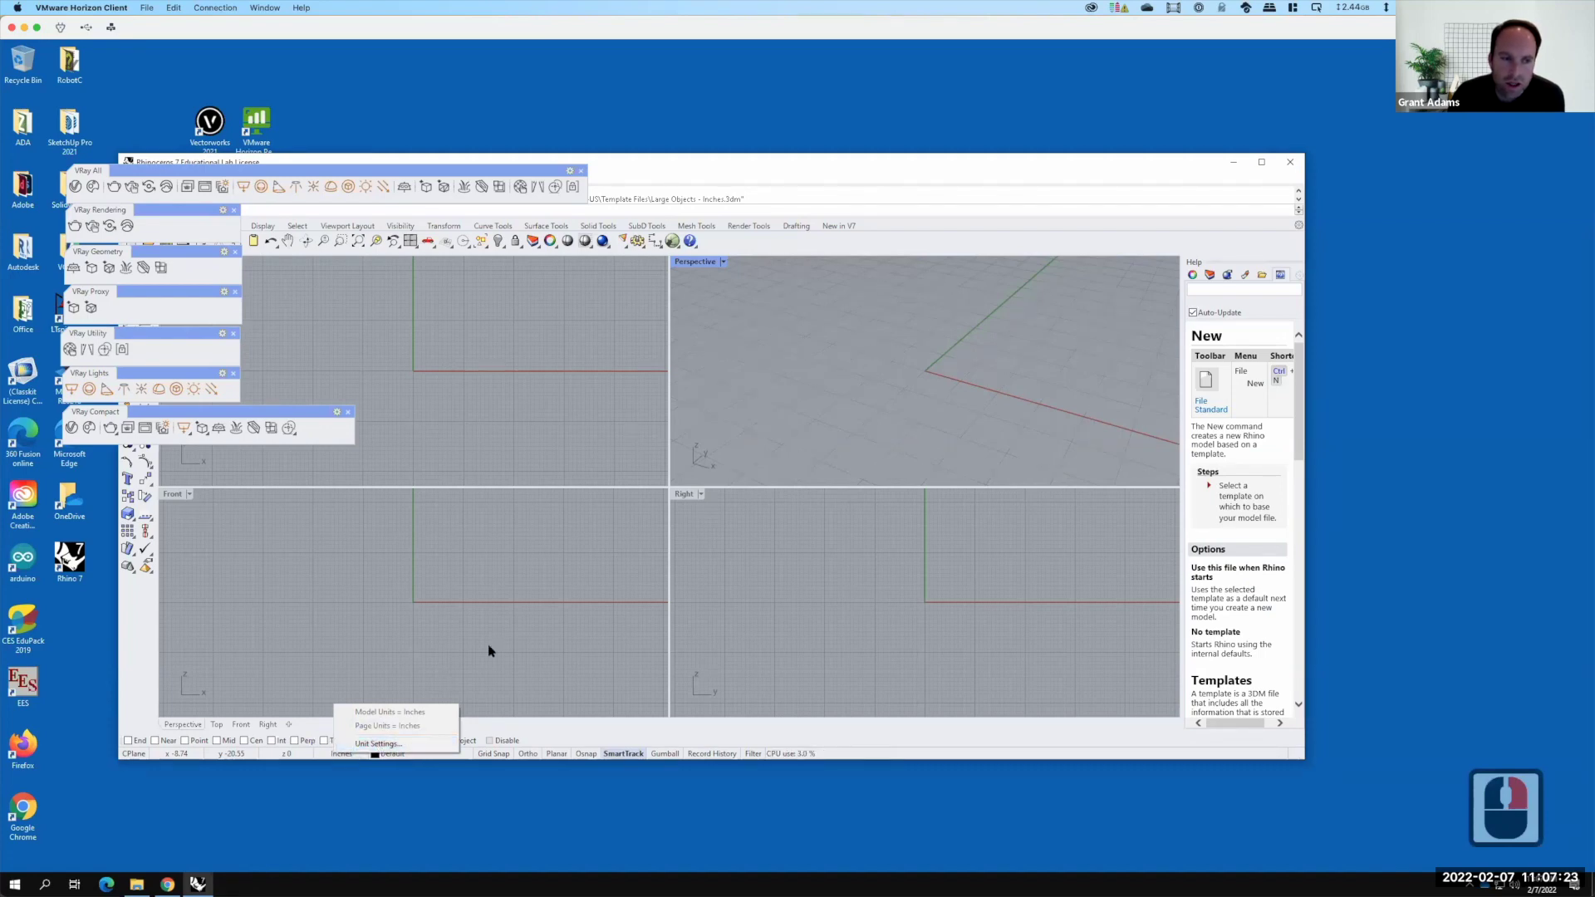
pyautogui.click(357, 438)
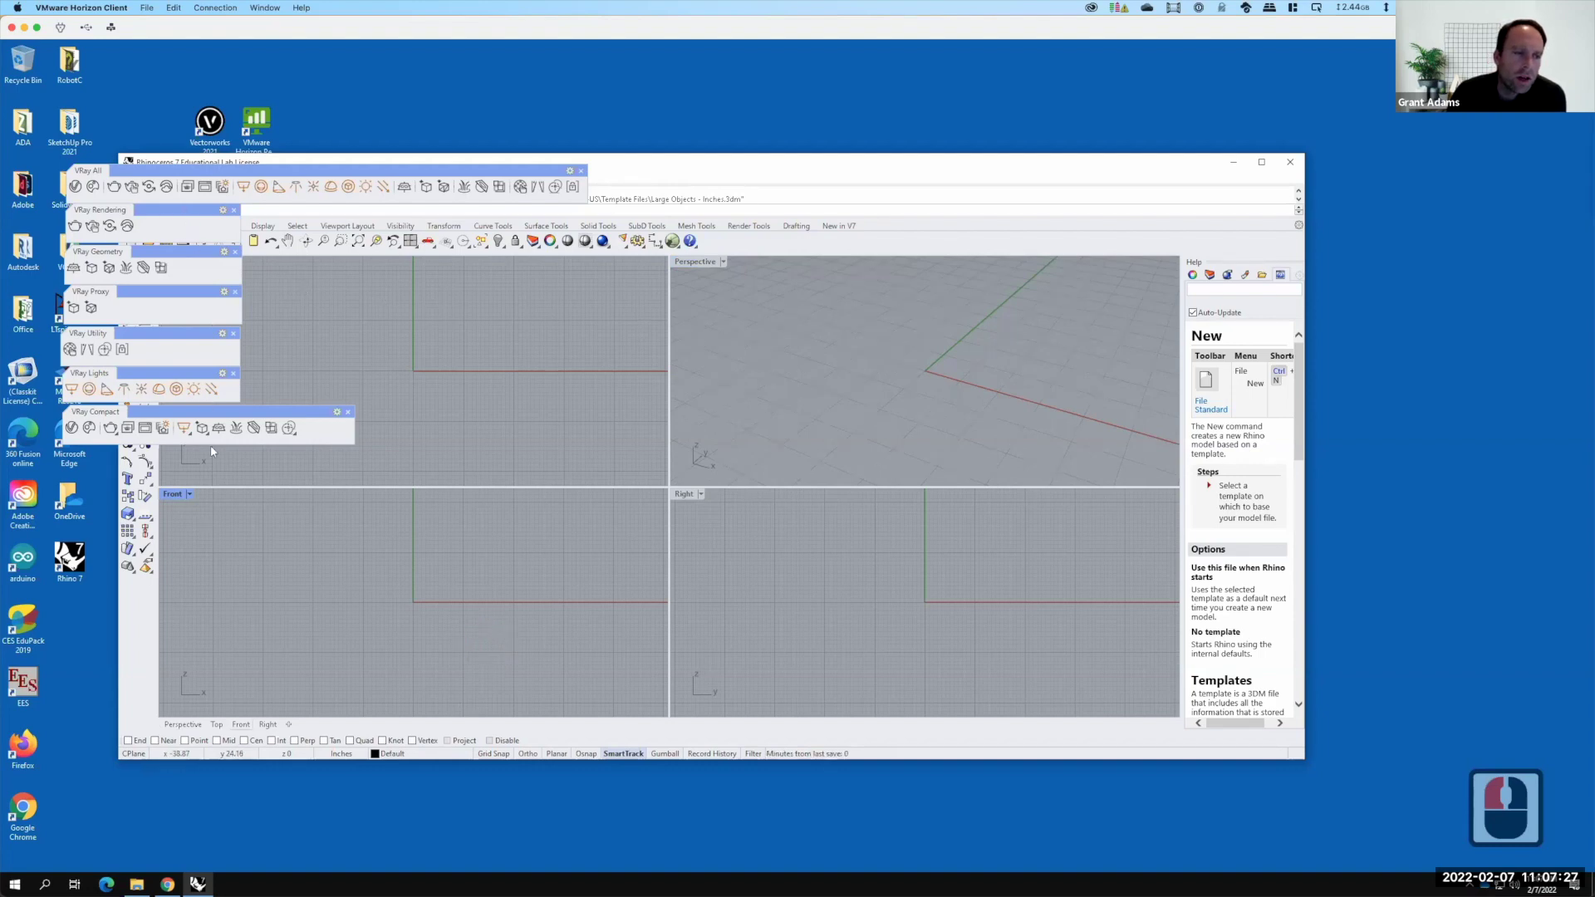
# Close the six floating V-Ray toolsets cluttering the viewports
pyautogui.click(239, 378)
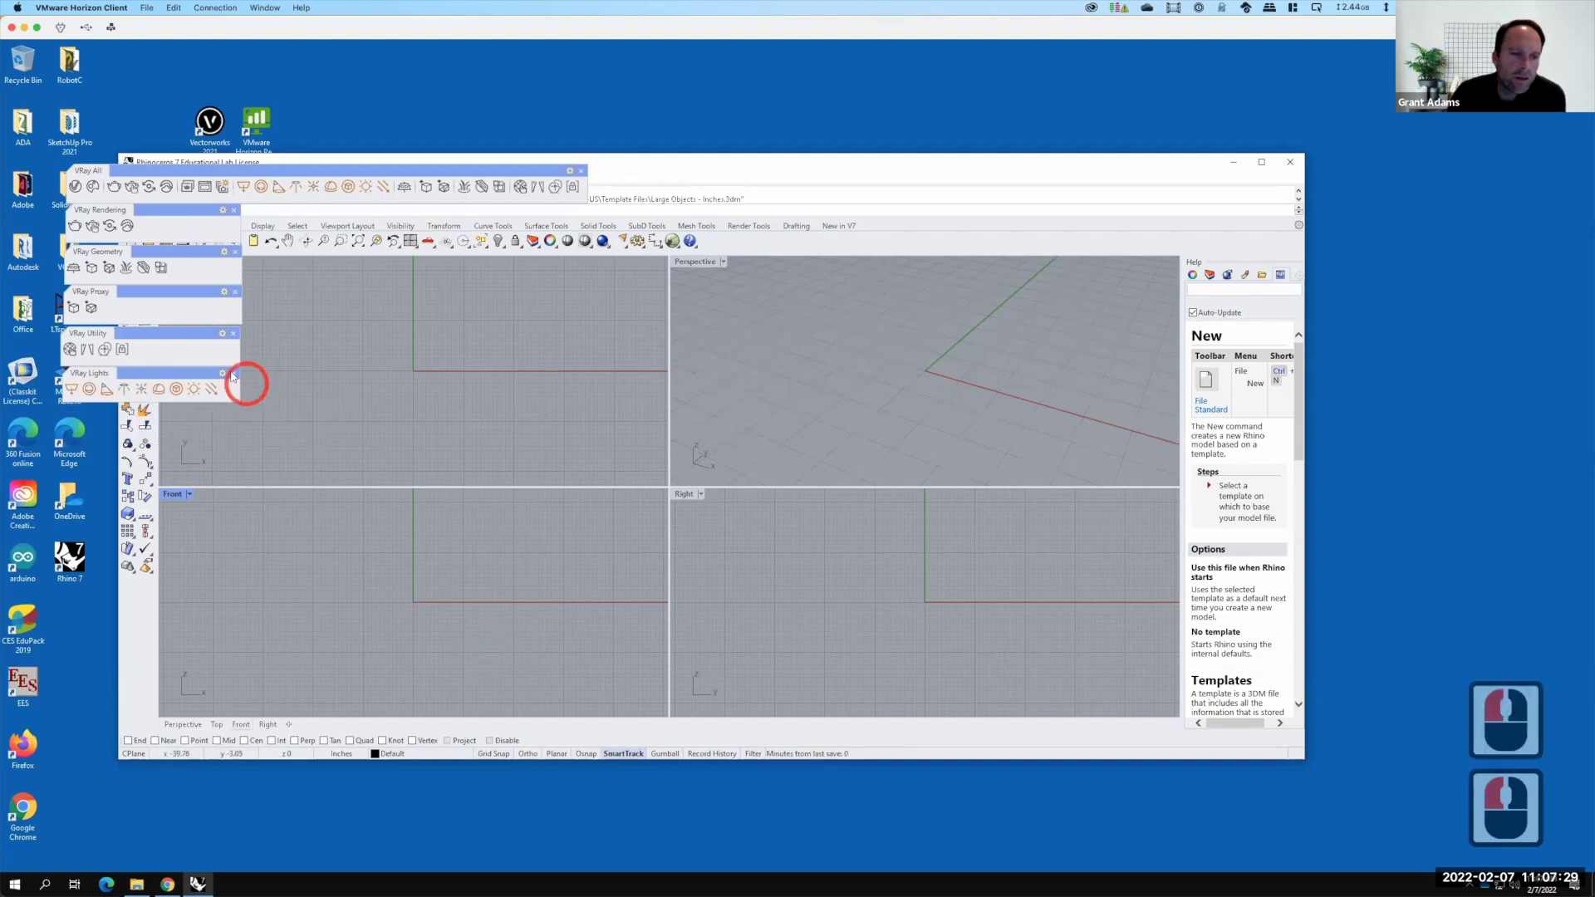
pyautogui.click(234, 337)
pyautogui.click(246, 287)
pyautogui.click(244, 279)
pyautogui.click(264, 117)
pyautogui.click(258, 197)
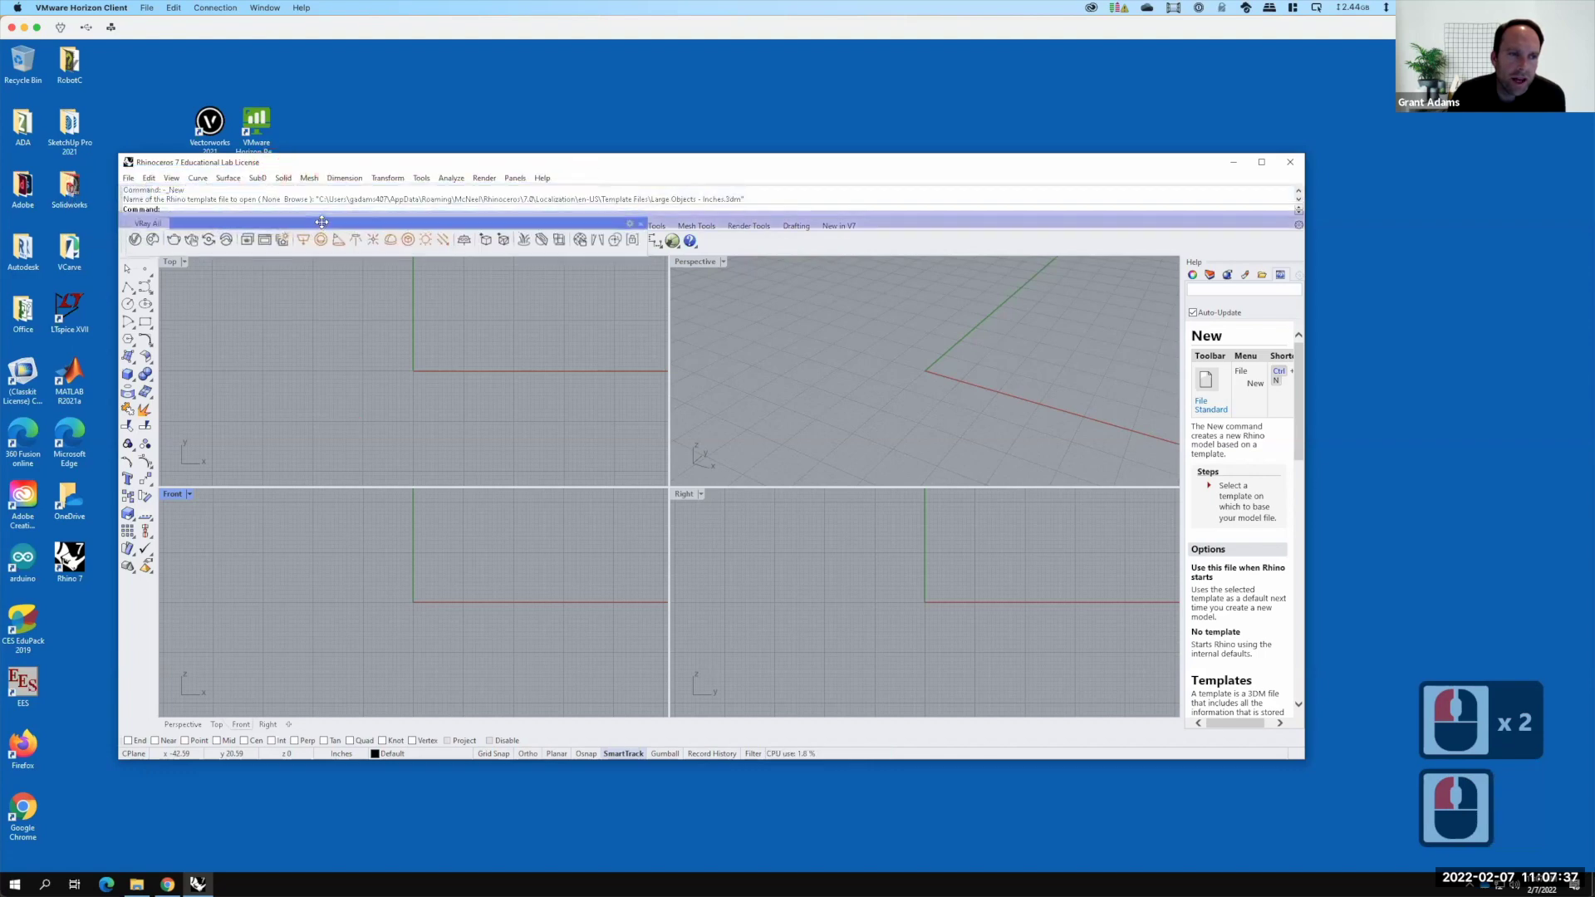
# Dock the full V-Ray toolset with the others and maximize the Rhino window
pyautogui.click(264, 117)
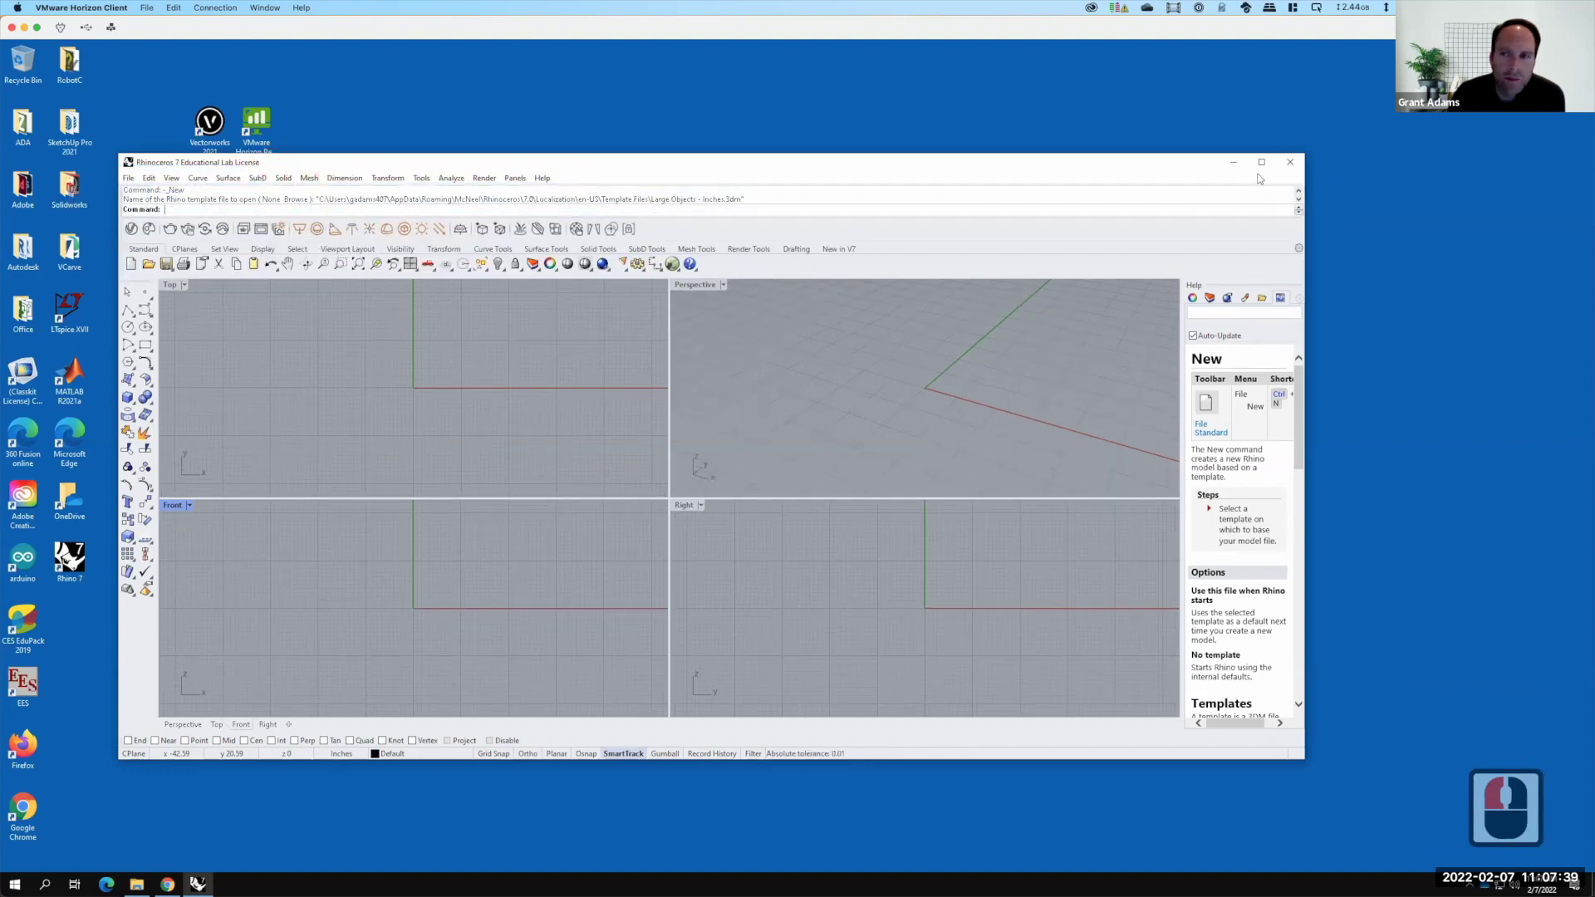
pyautogui.click(1170, 529)
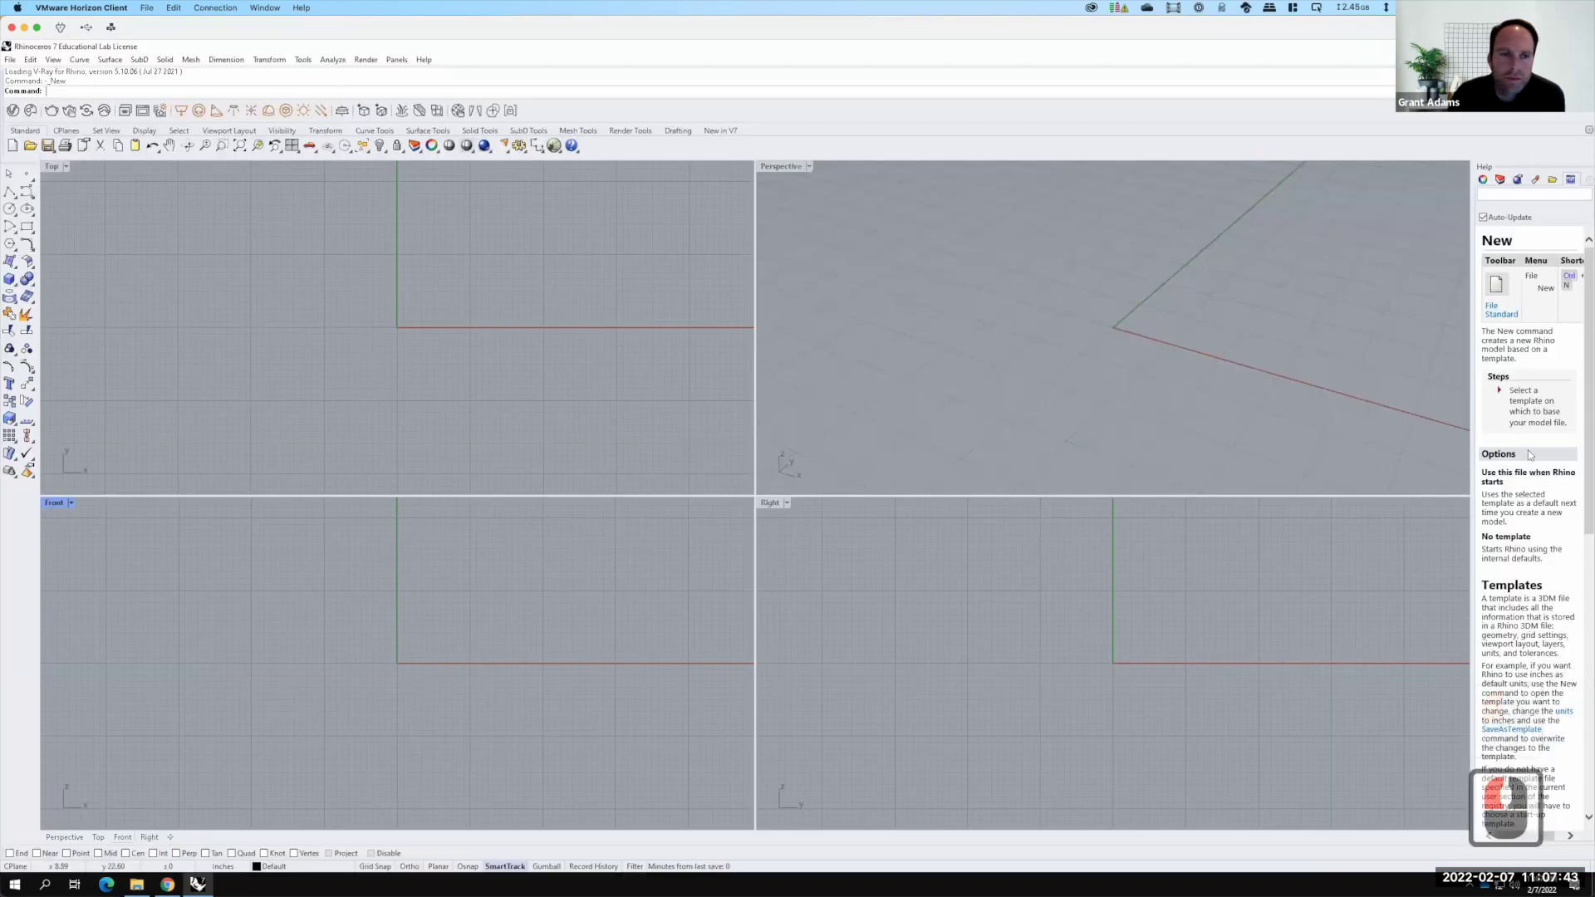
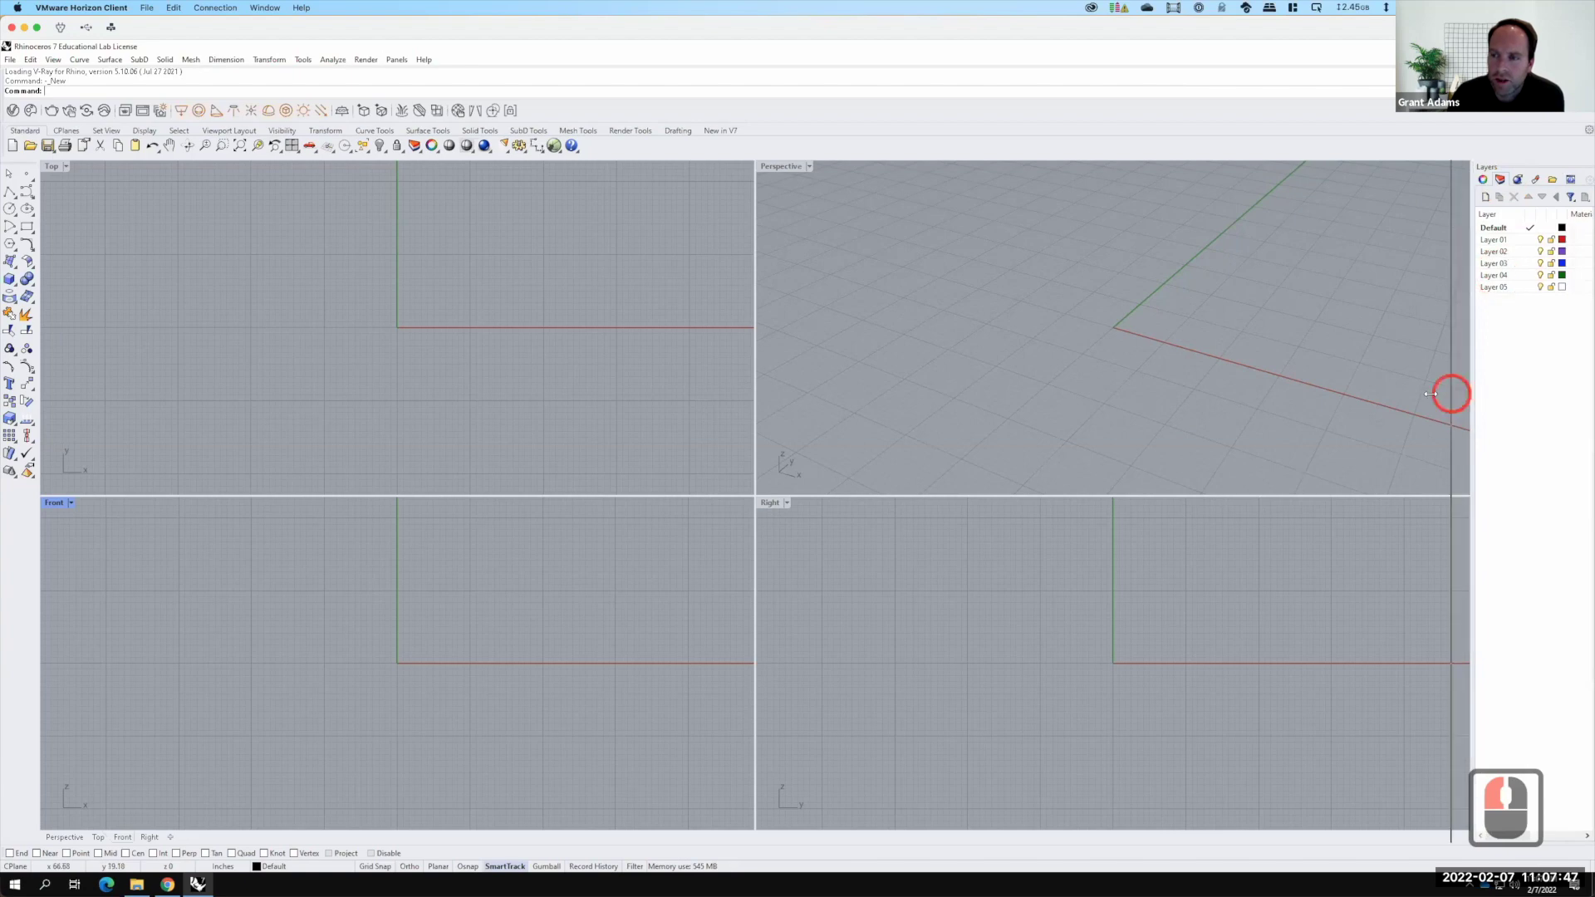
# Show the Layers panel widened to reveal material and linetype columns
pyautogui.click(1397, 648)
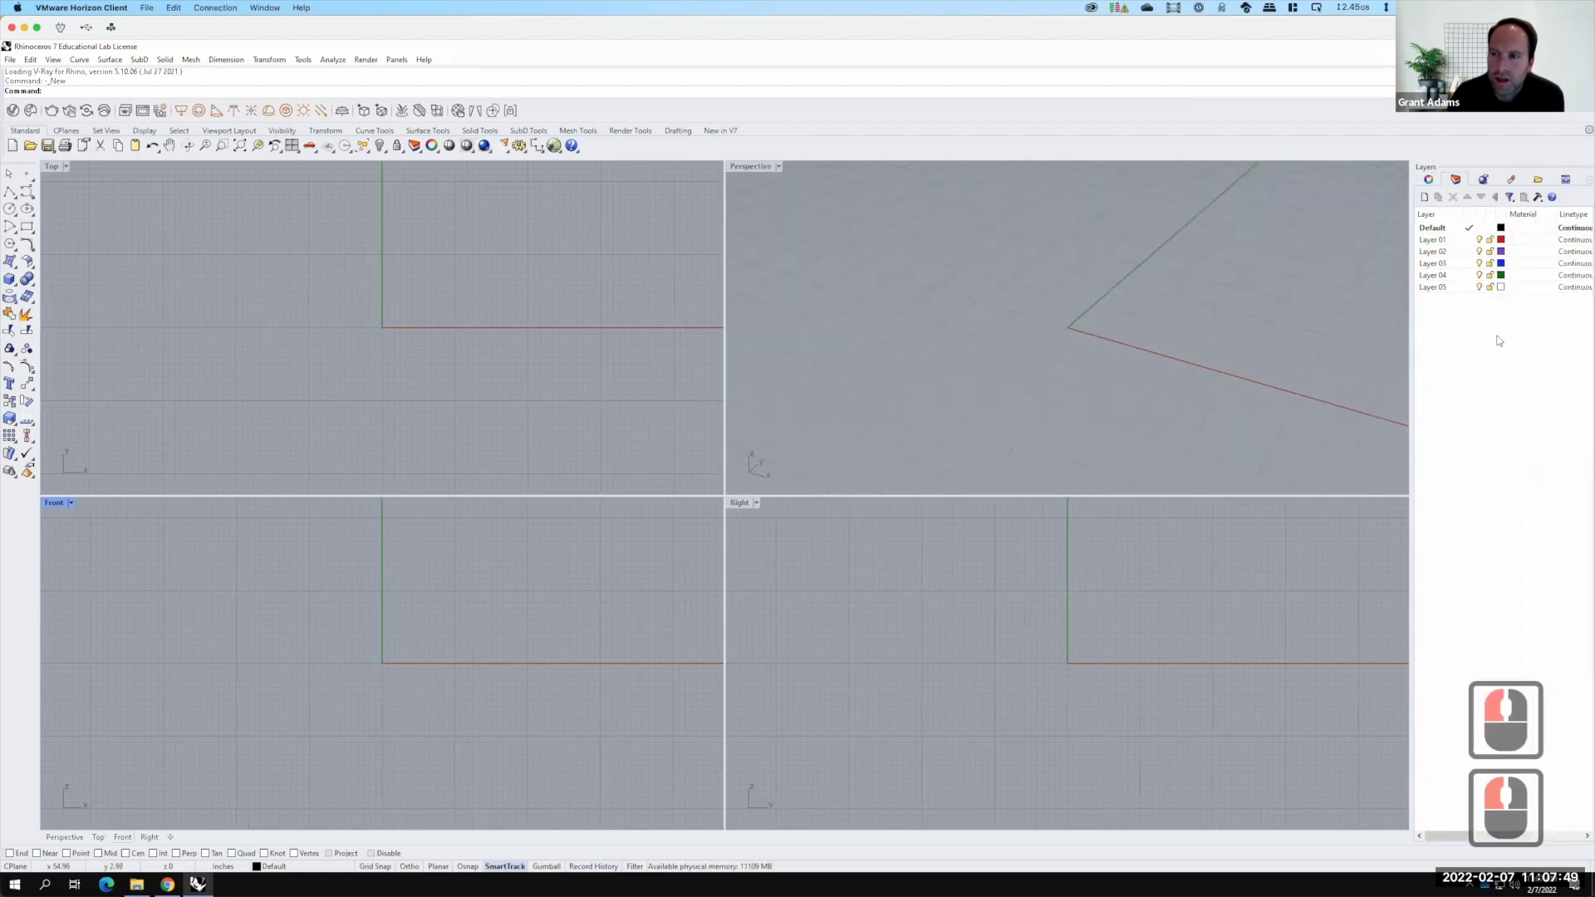
pyautogui.press('F15')
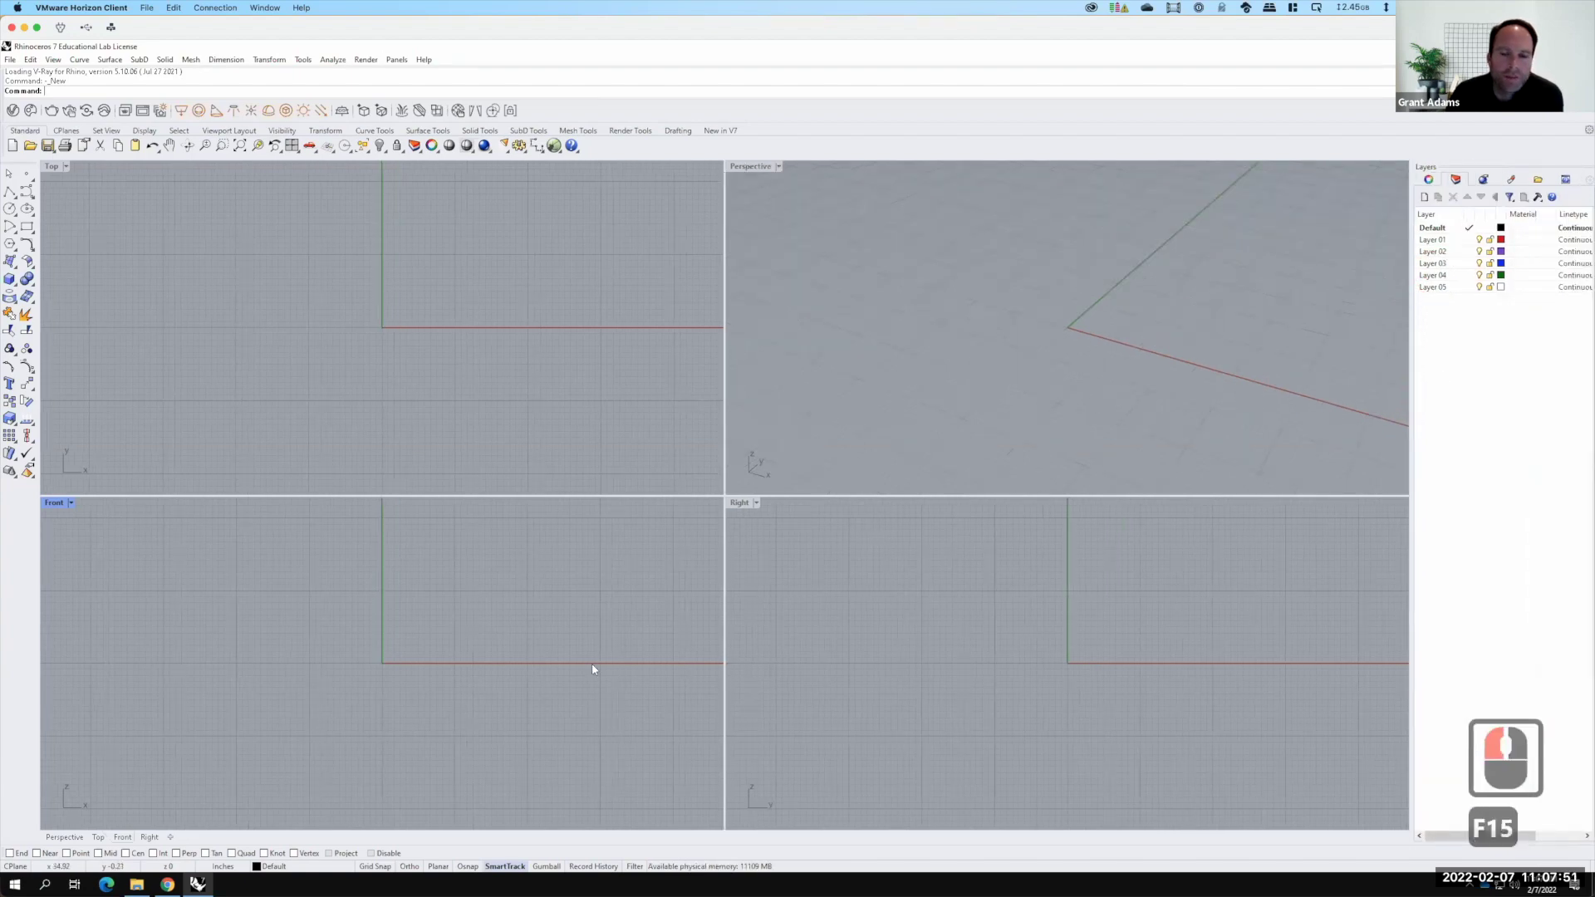
pyautogui.click(631, 243)
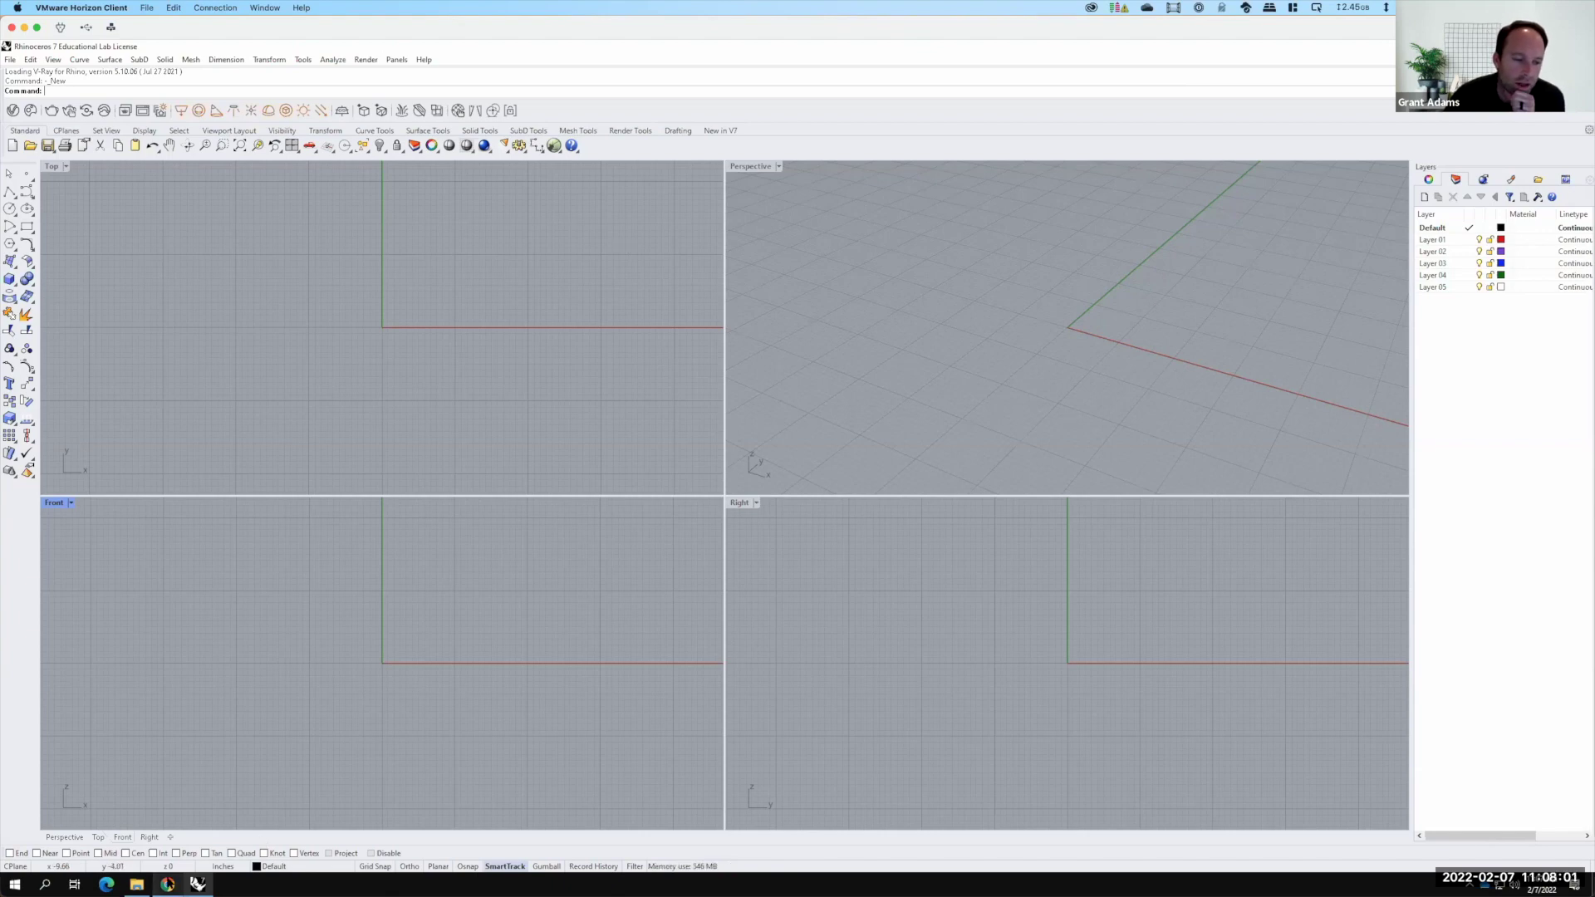
pyautogui.click(611, 360)
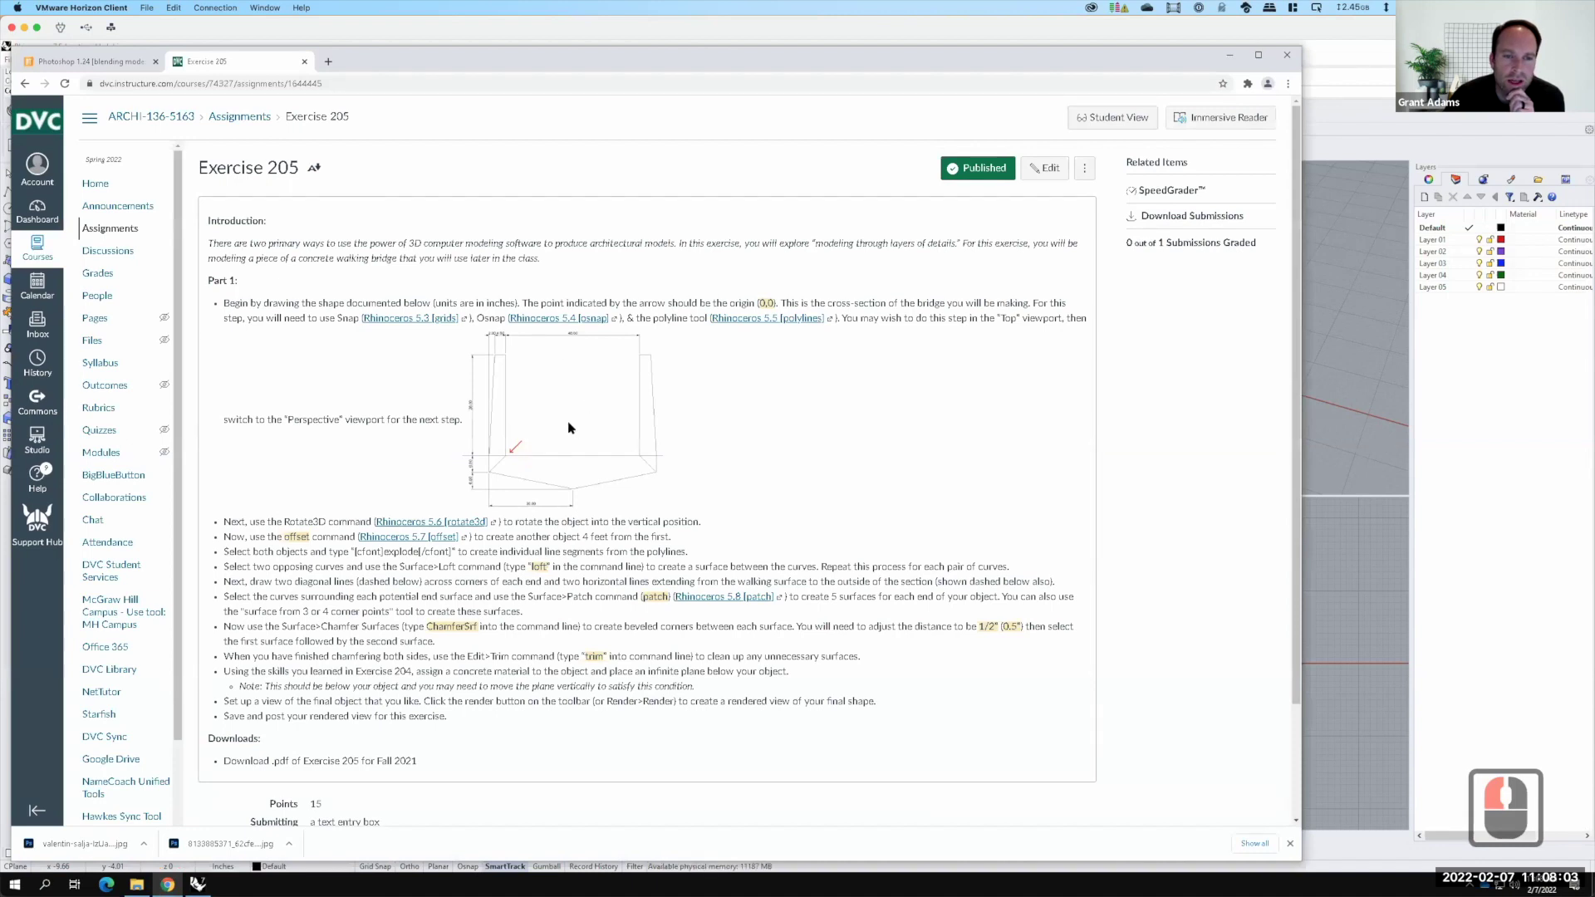
pyautogui.click(556, 402)
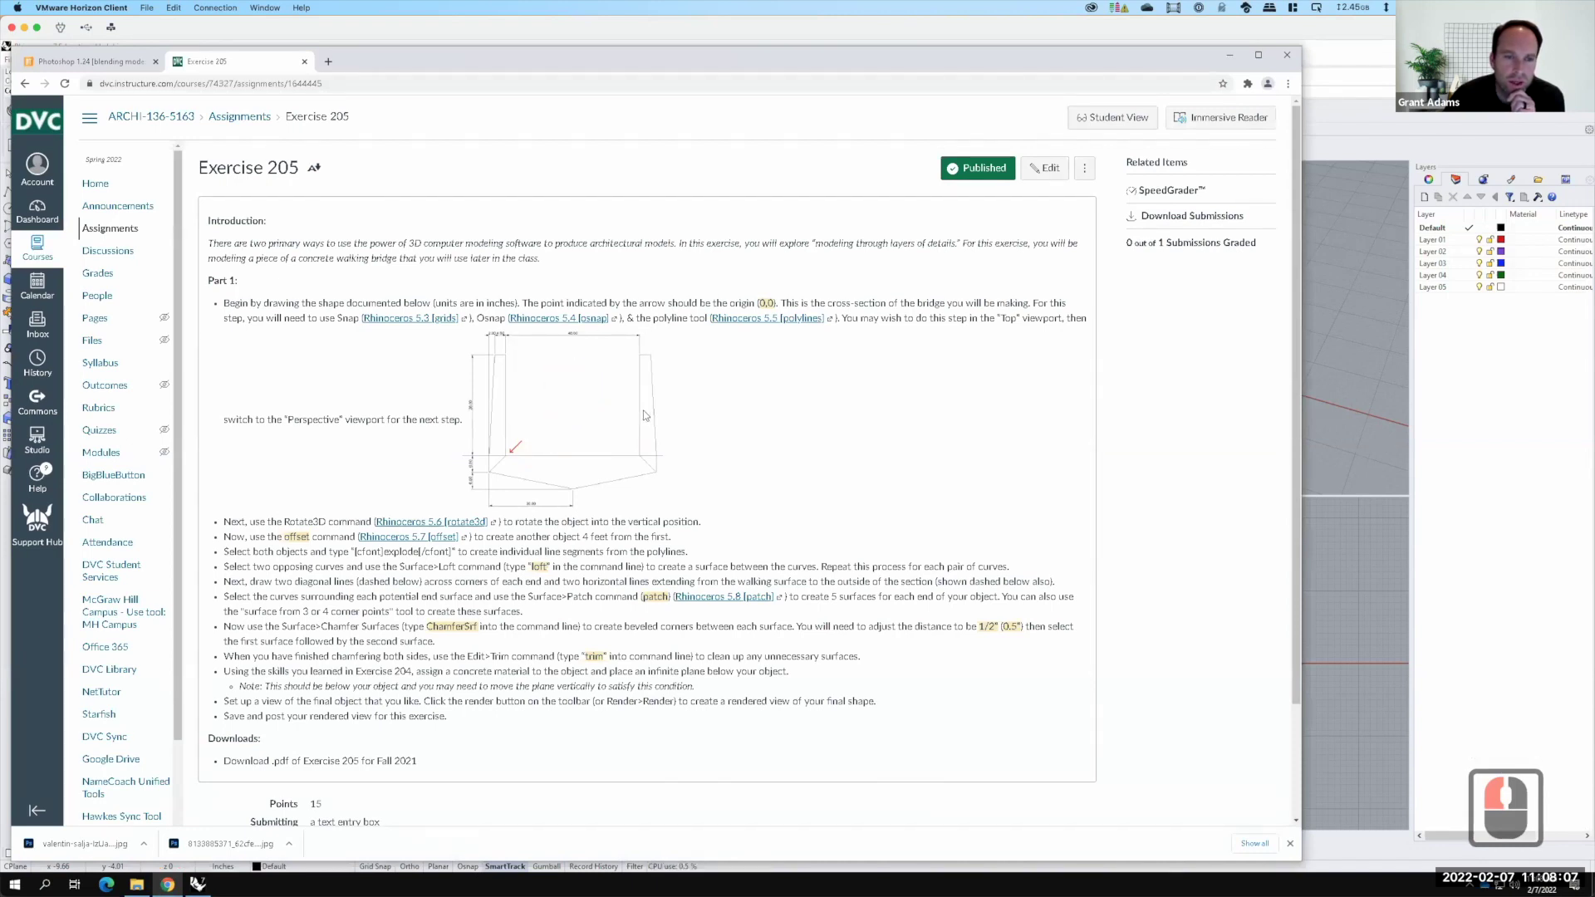
pyautogui.moveTo(657, 448); pyautogui.dragTo(595, 343)
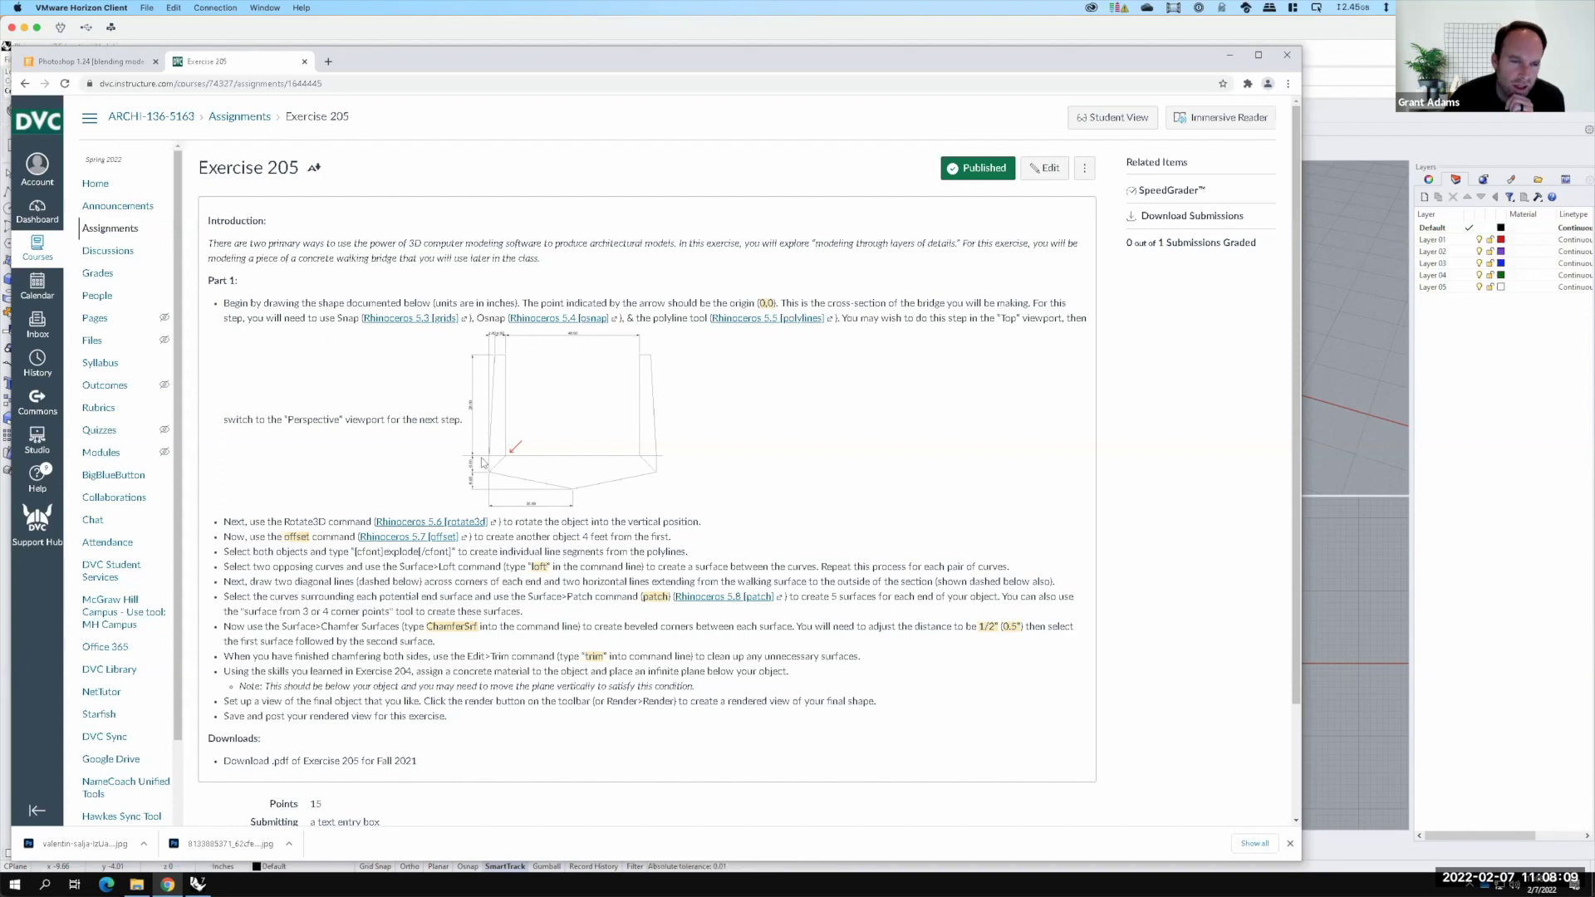
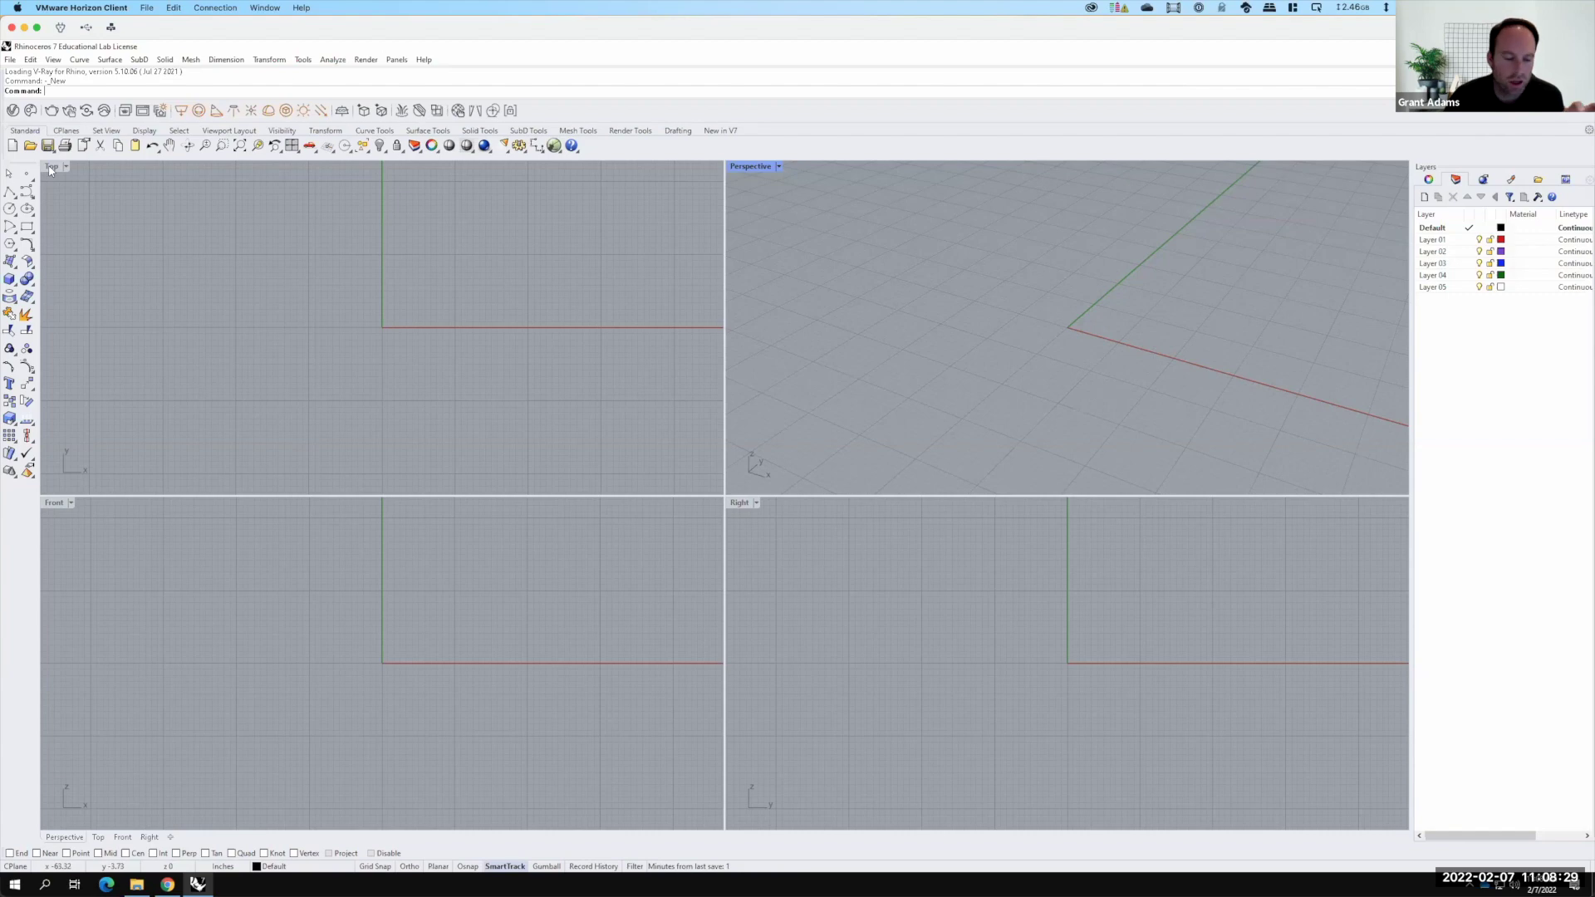
# Make the Top viewport active and maximize it to fill the workspace
pyautogui.click(62, 162)
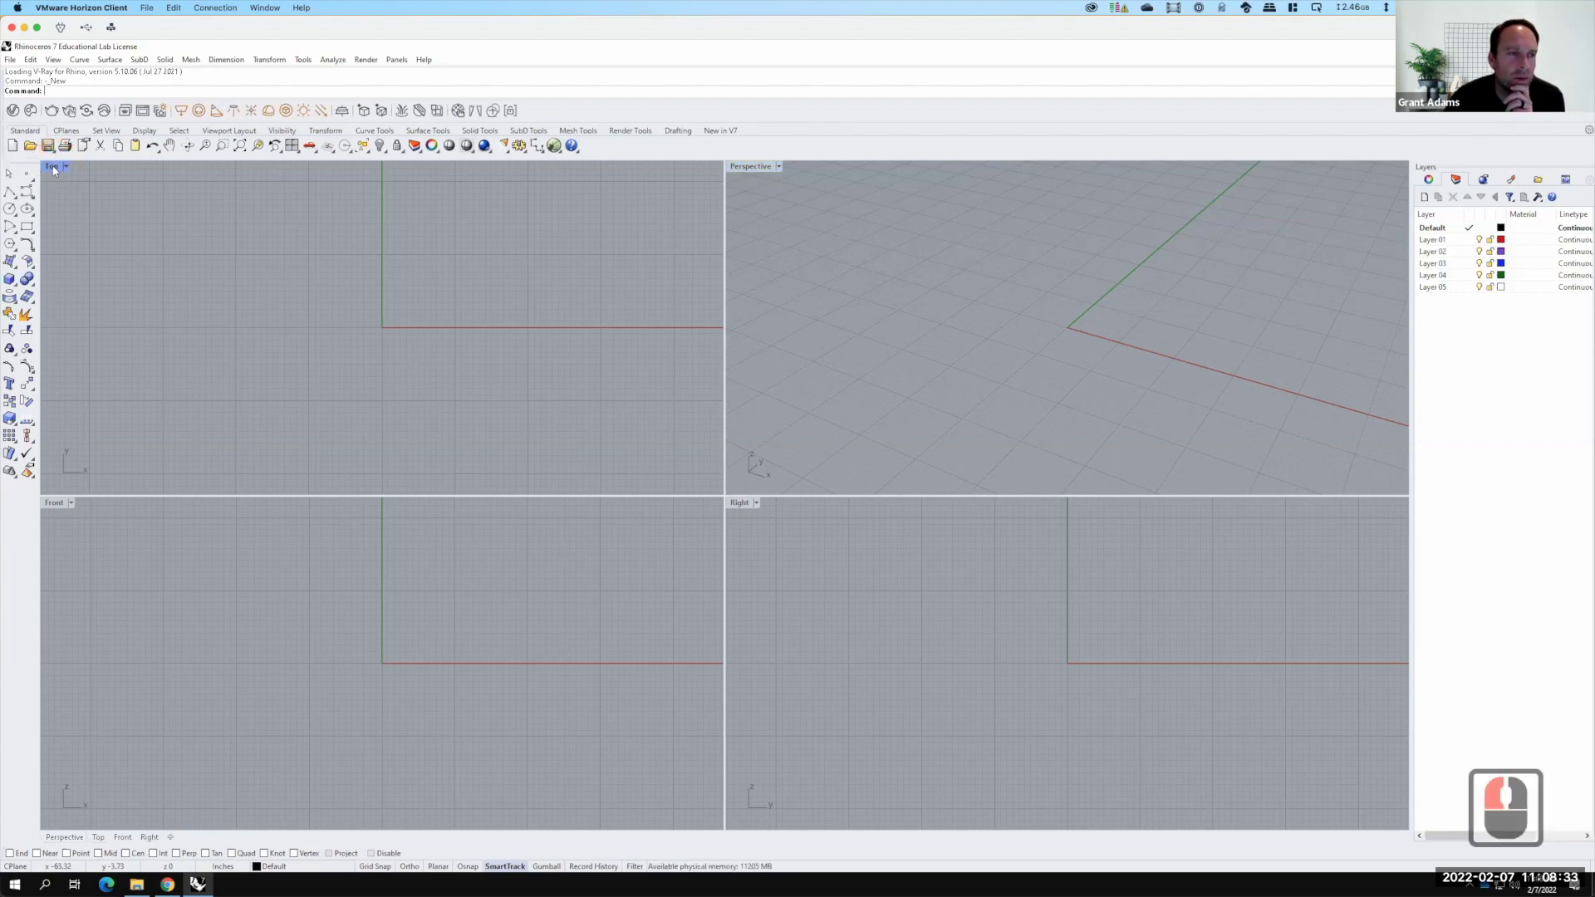
pyautogui.click(59, 168)
pyautogui.click(68, 154)
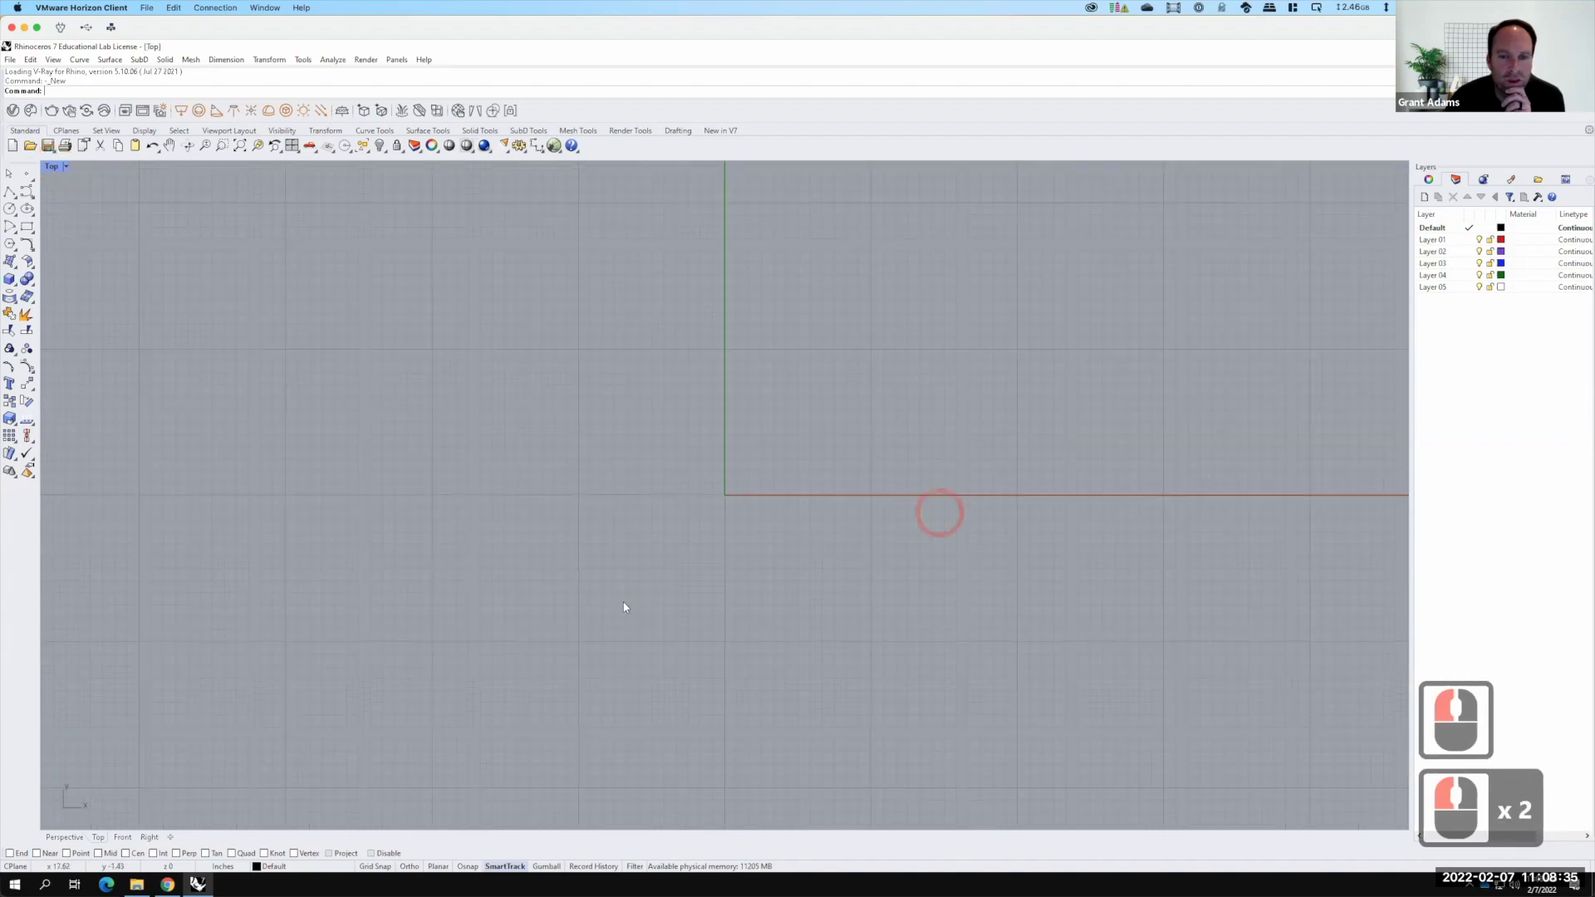
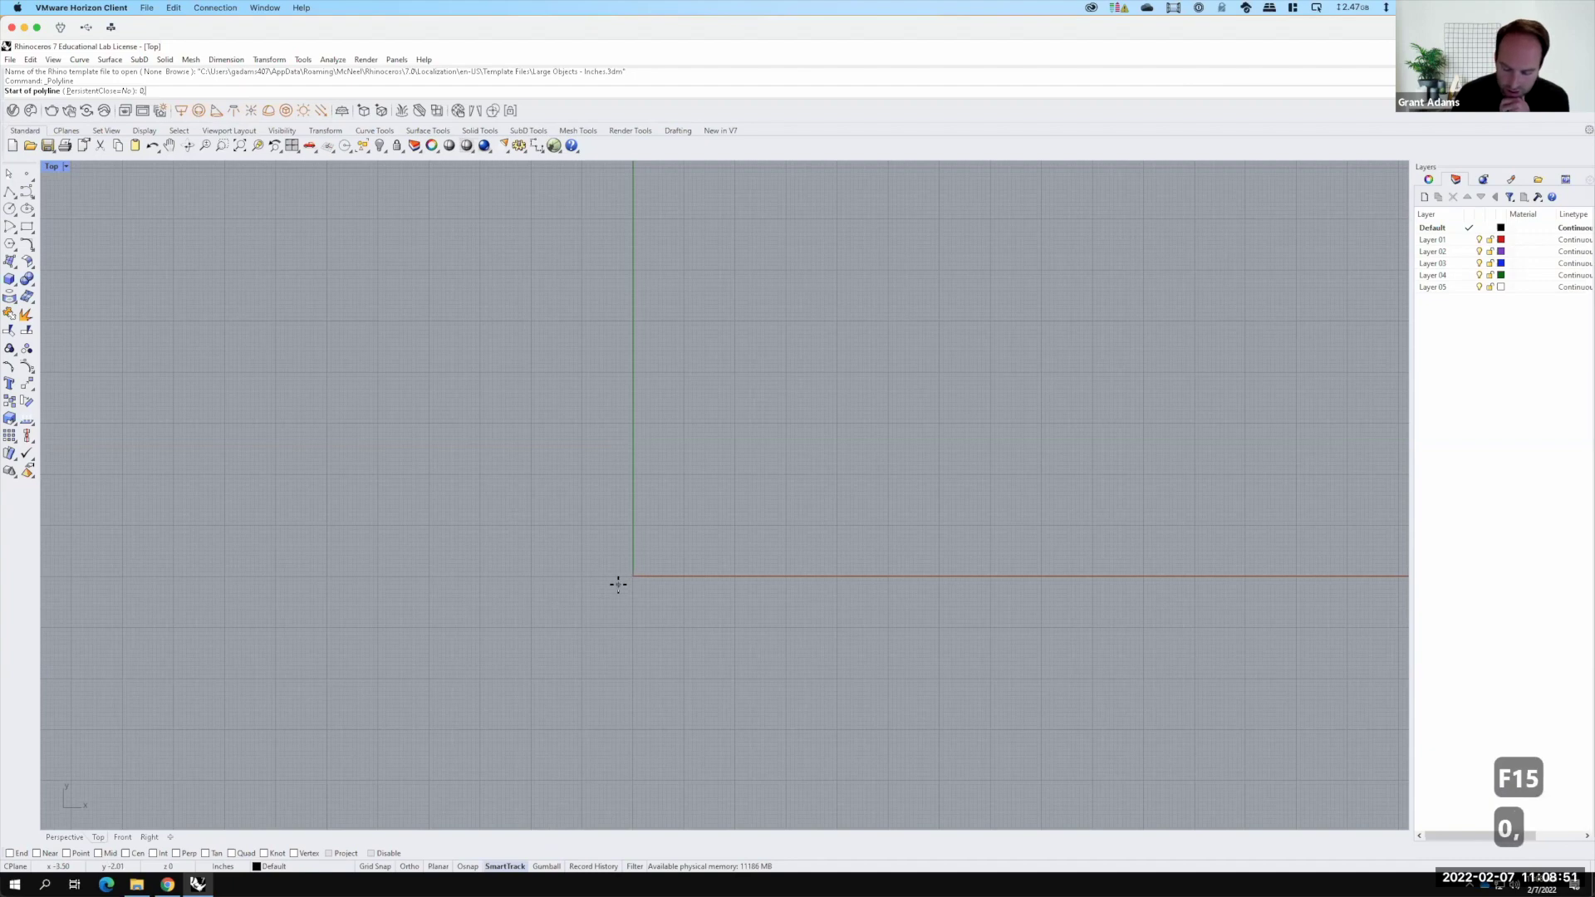
# Start a polyline at the origin, going 36 inches up then 4 inches left
pyautogui.write('0')
pyautogui.press('Return')
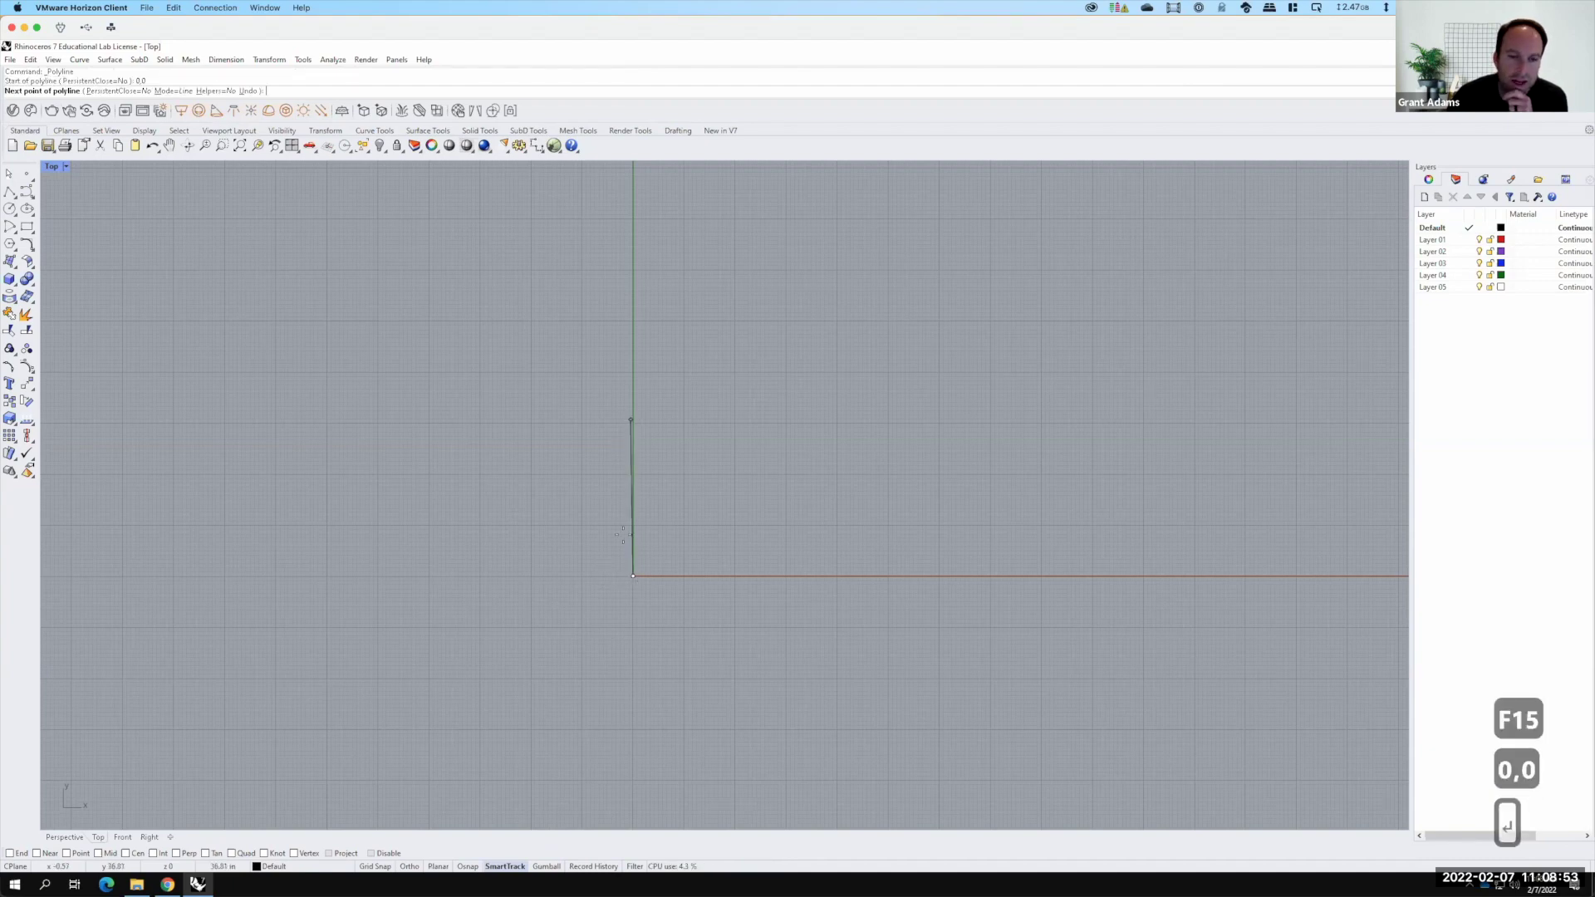
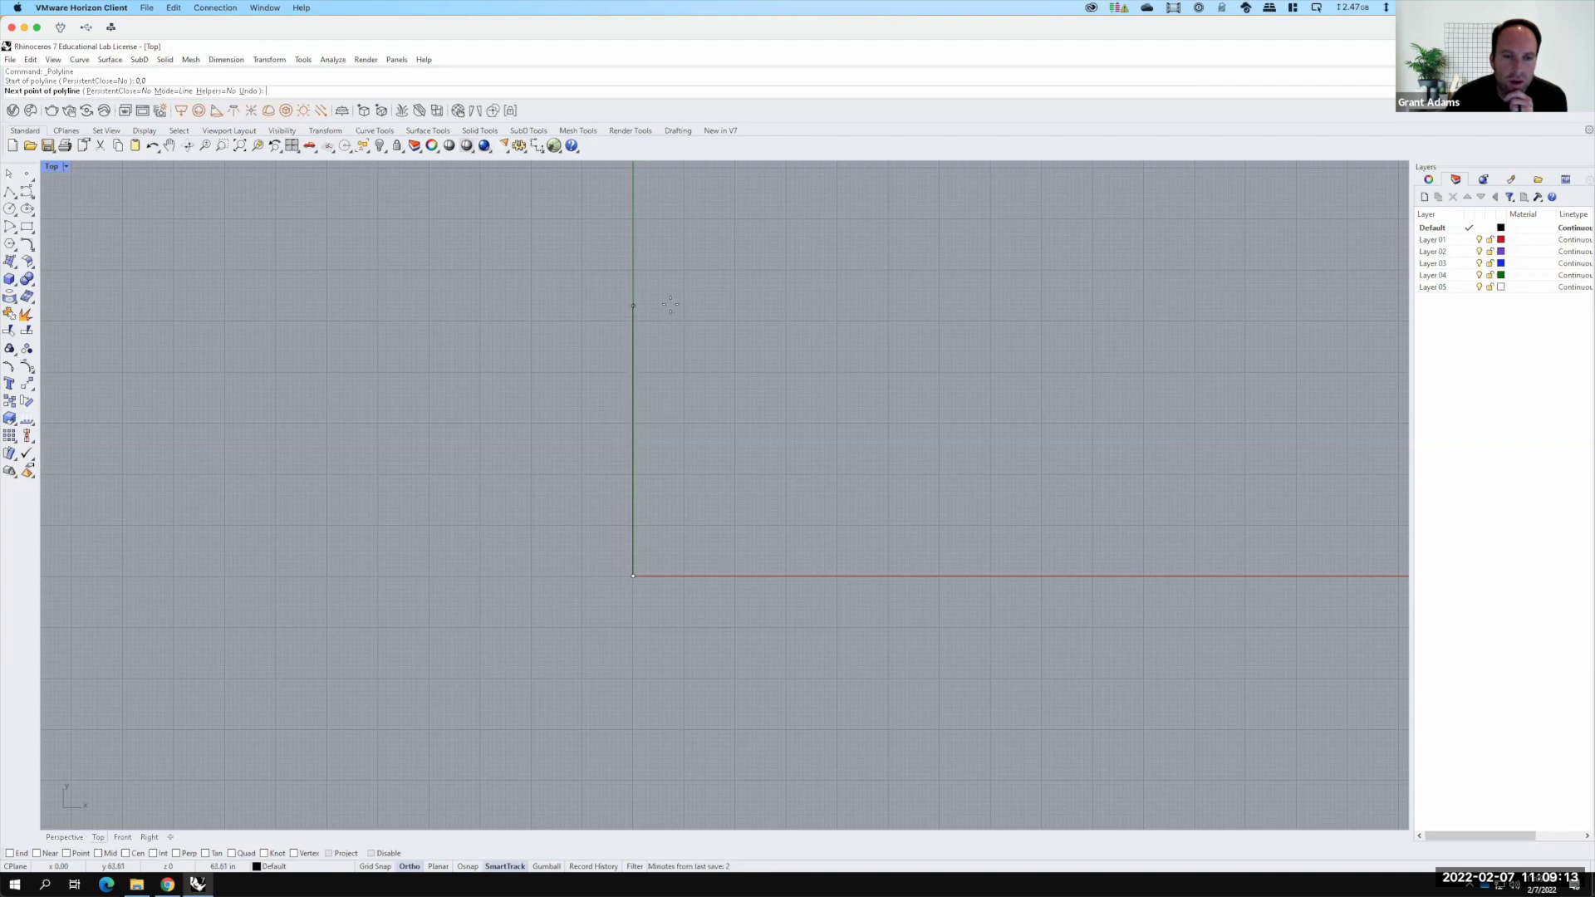
pyautogui.write('36')
pyautogui.press('shift+Return')
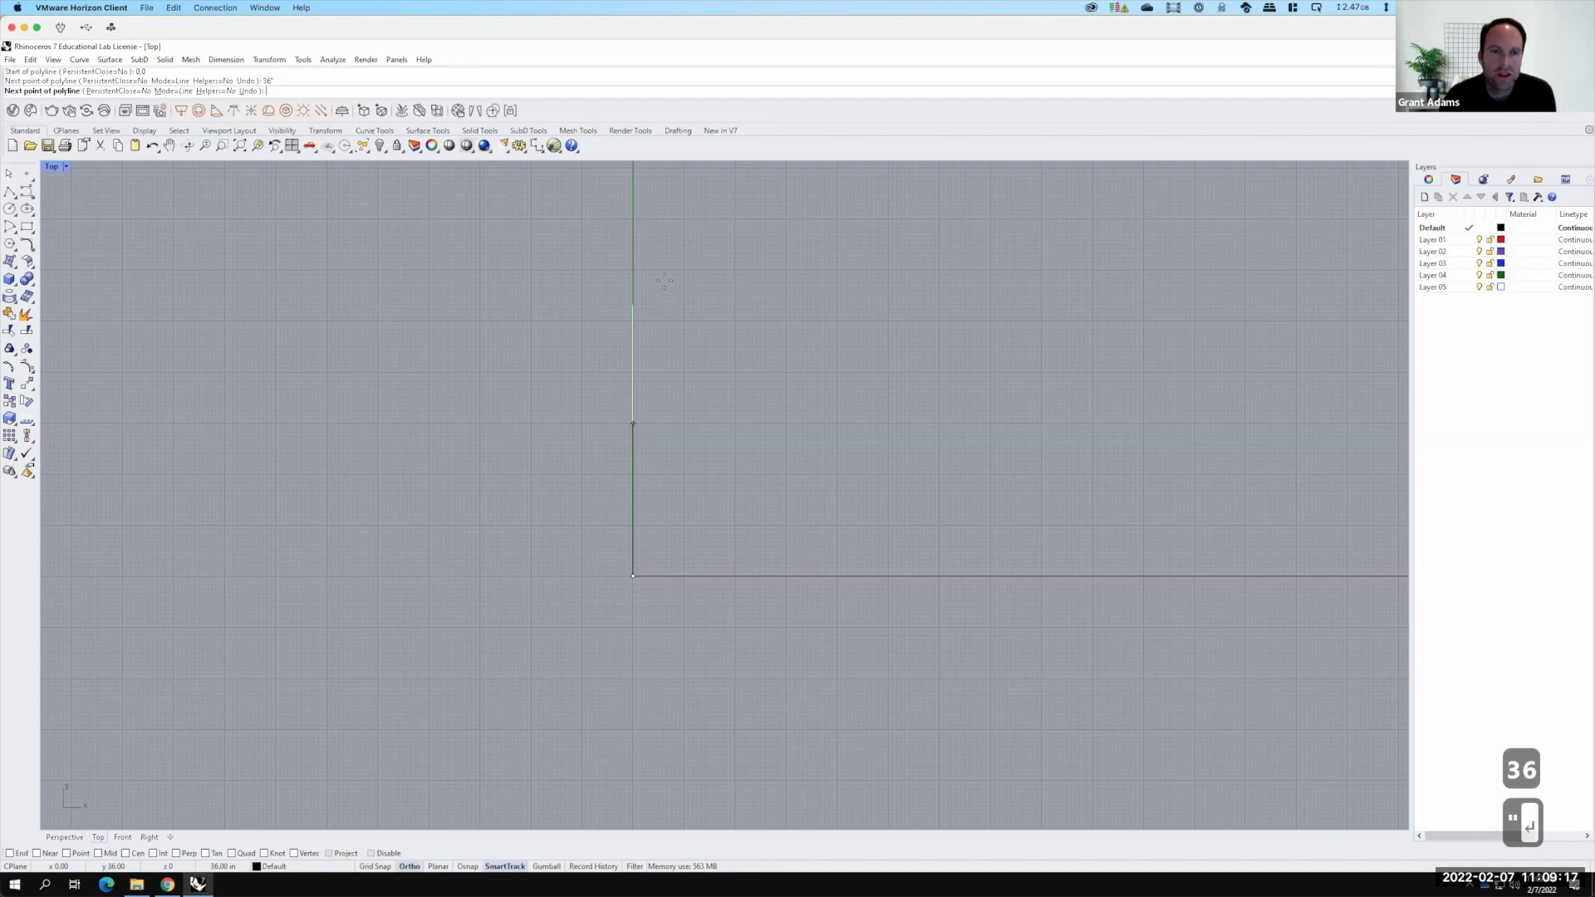
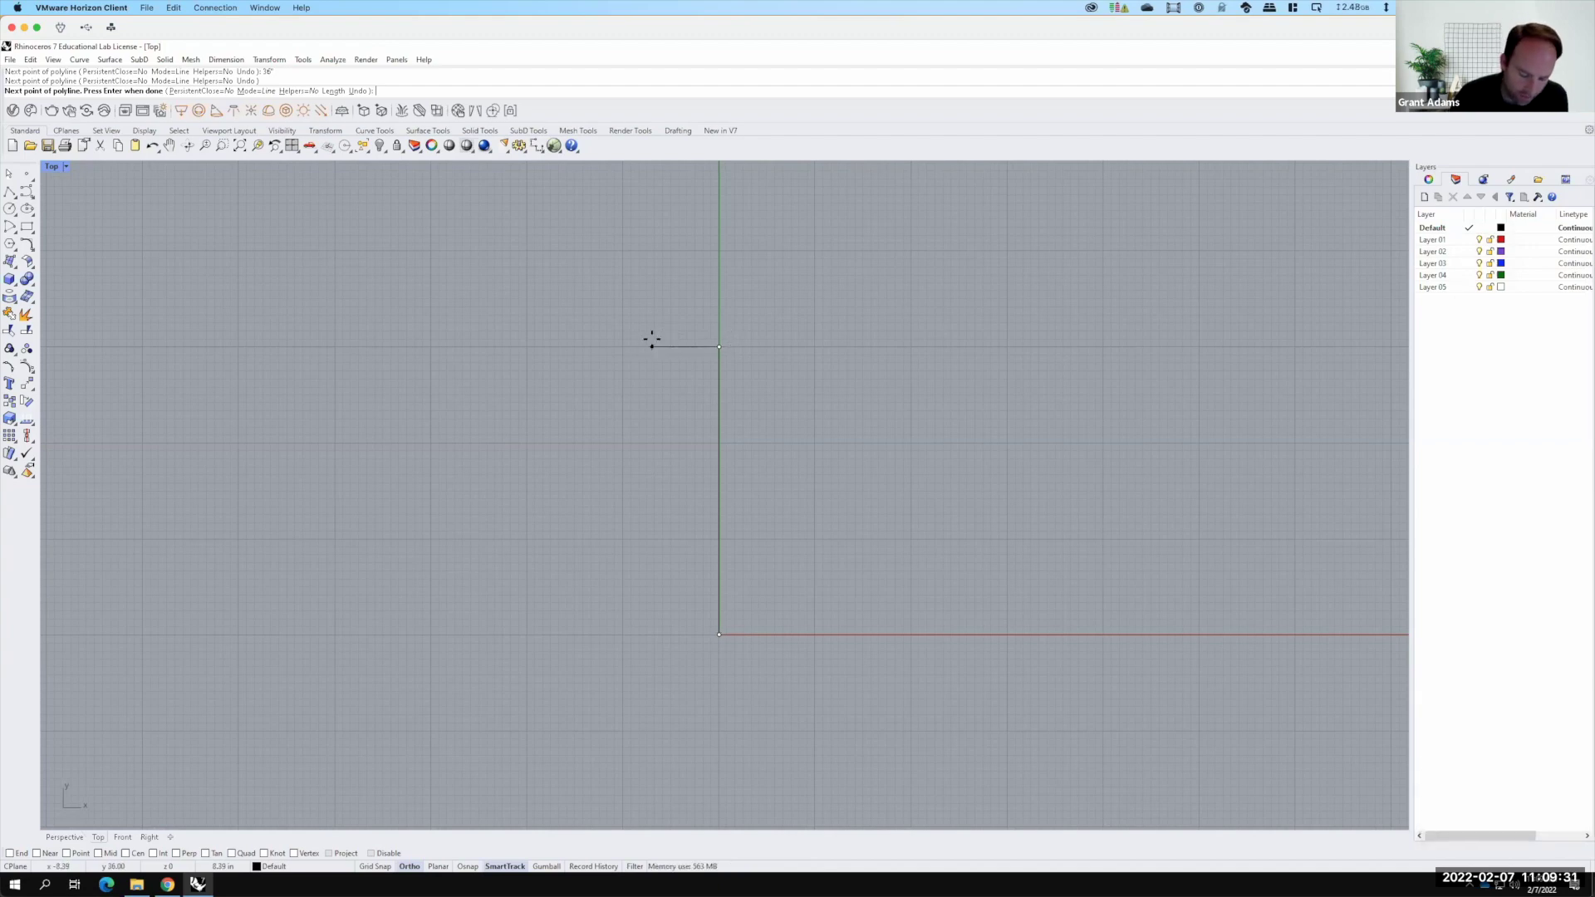
pyautogui.press('shift+4')
pyautogui.press('Return')
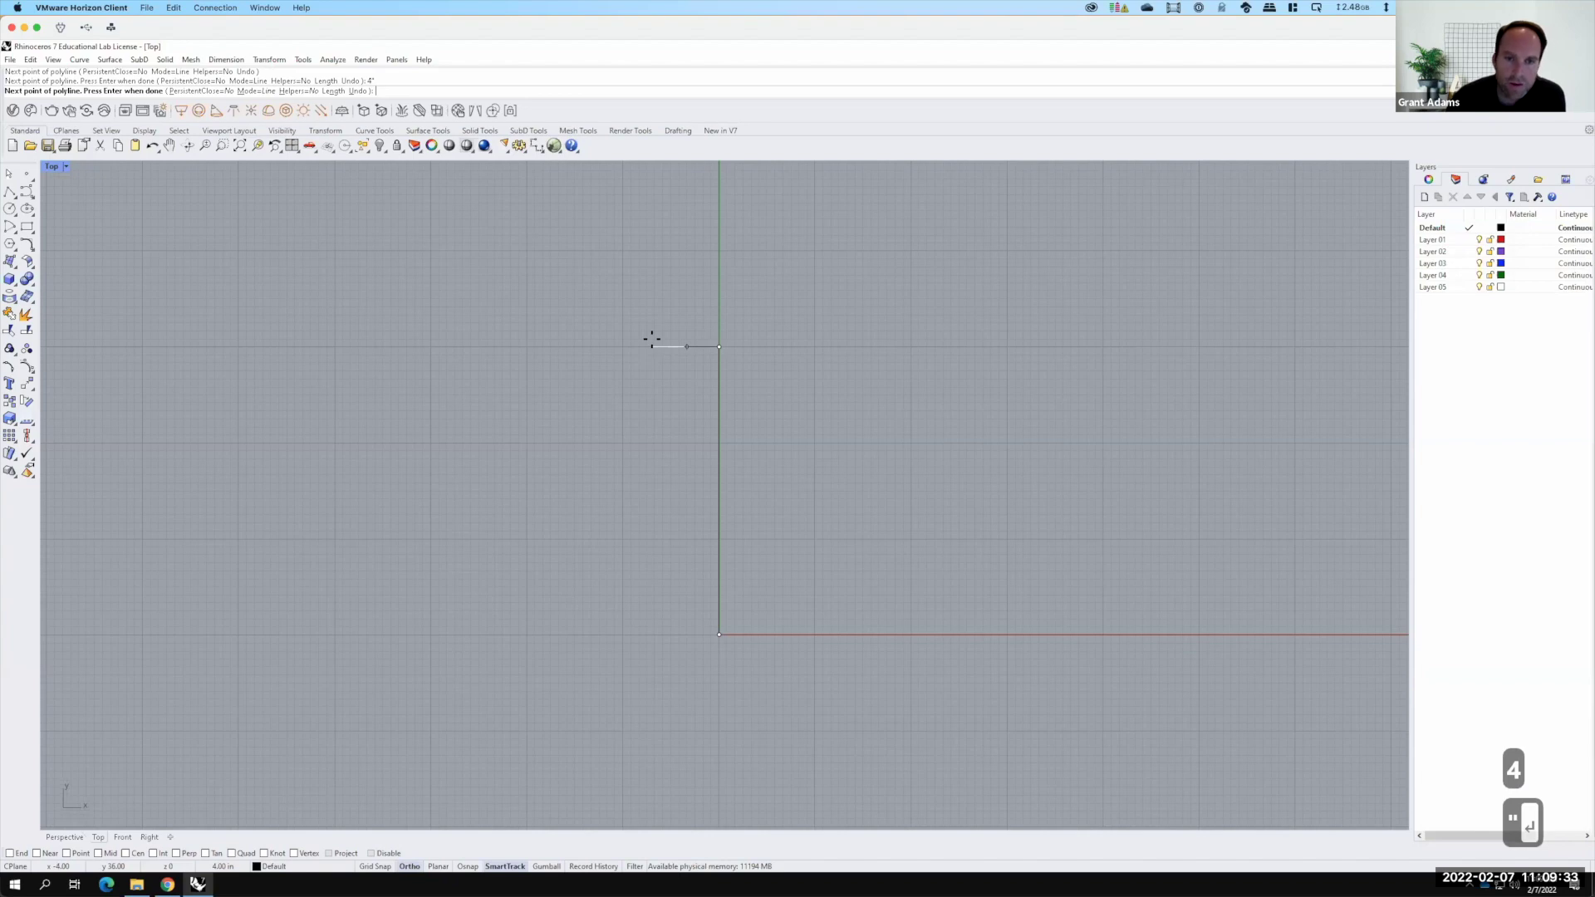
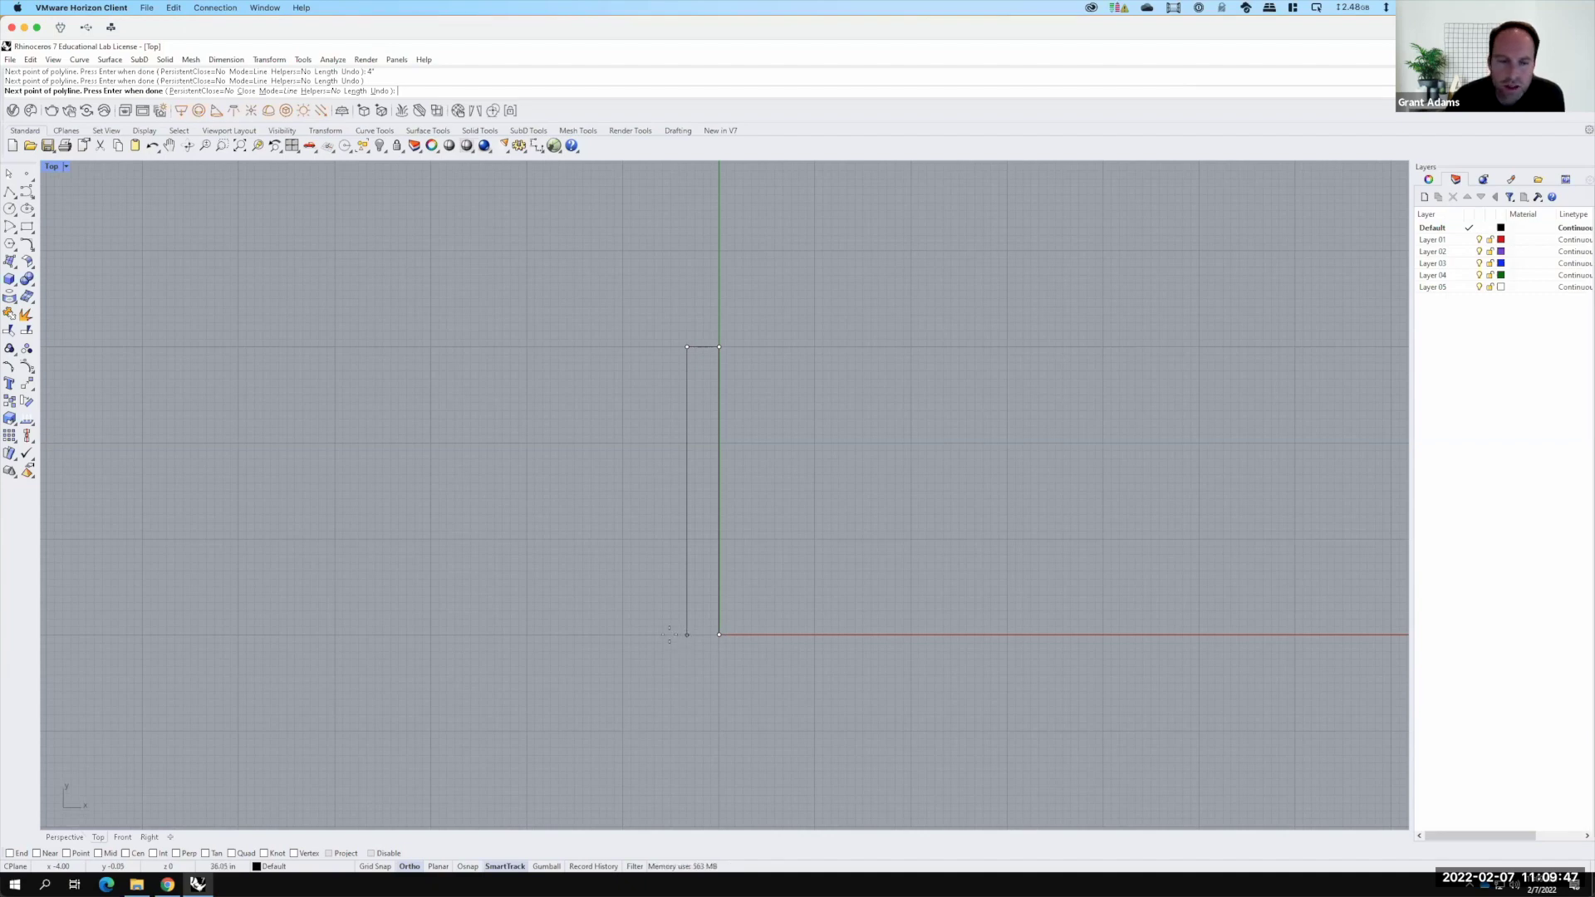
# Enter a relative coordinate of -2,-6 for the slanted segment back down
pyautogui.press('F15')
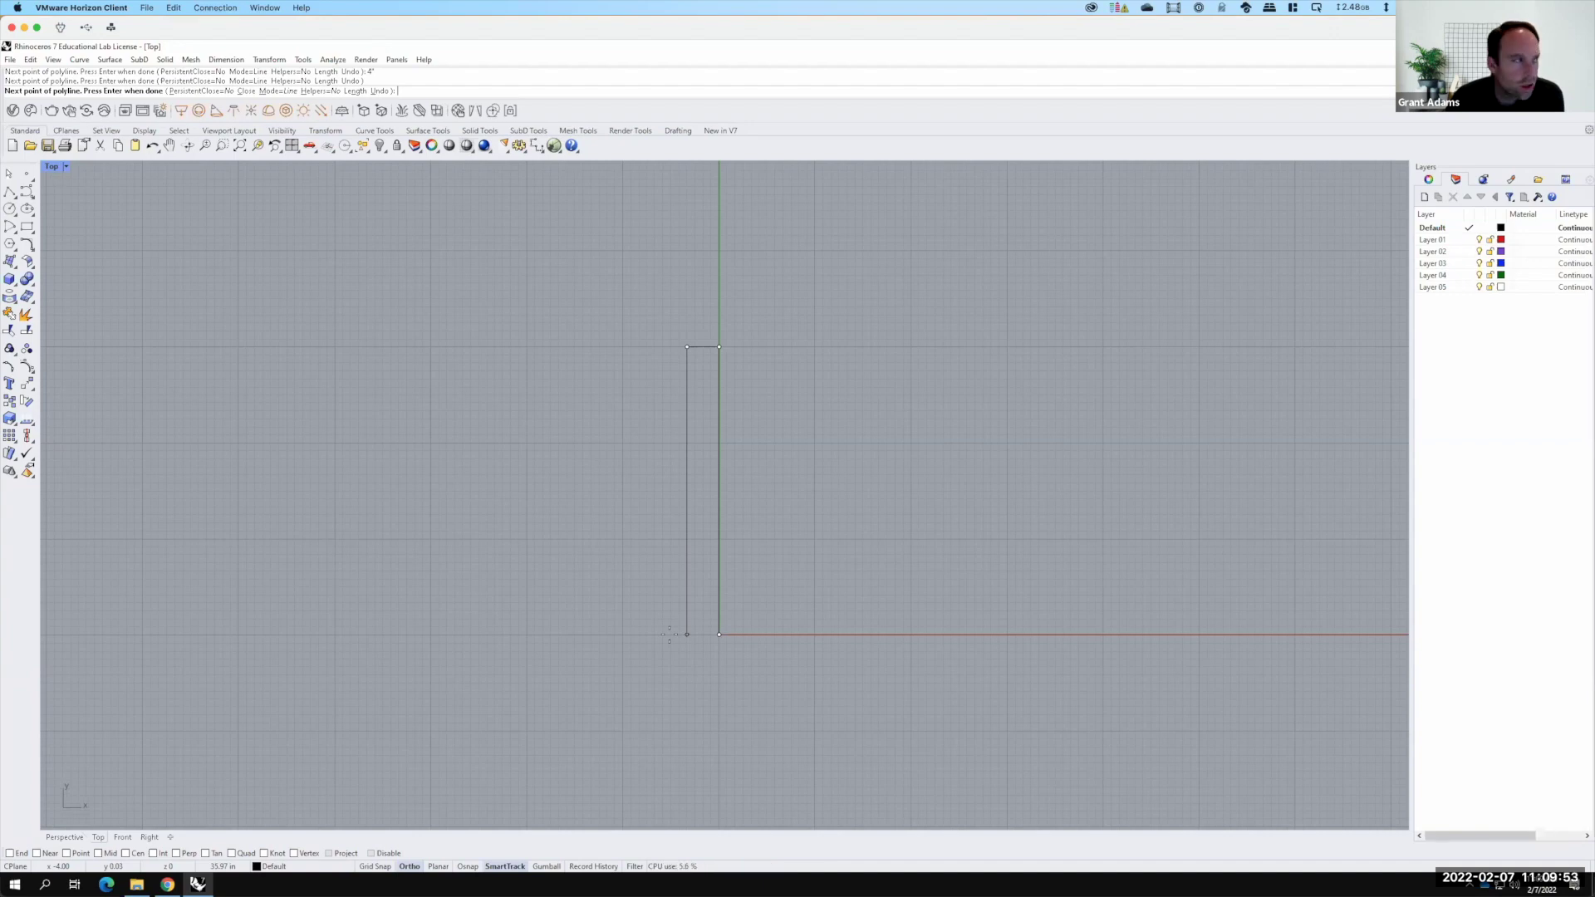
pyautogui.press('shift+2')
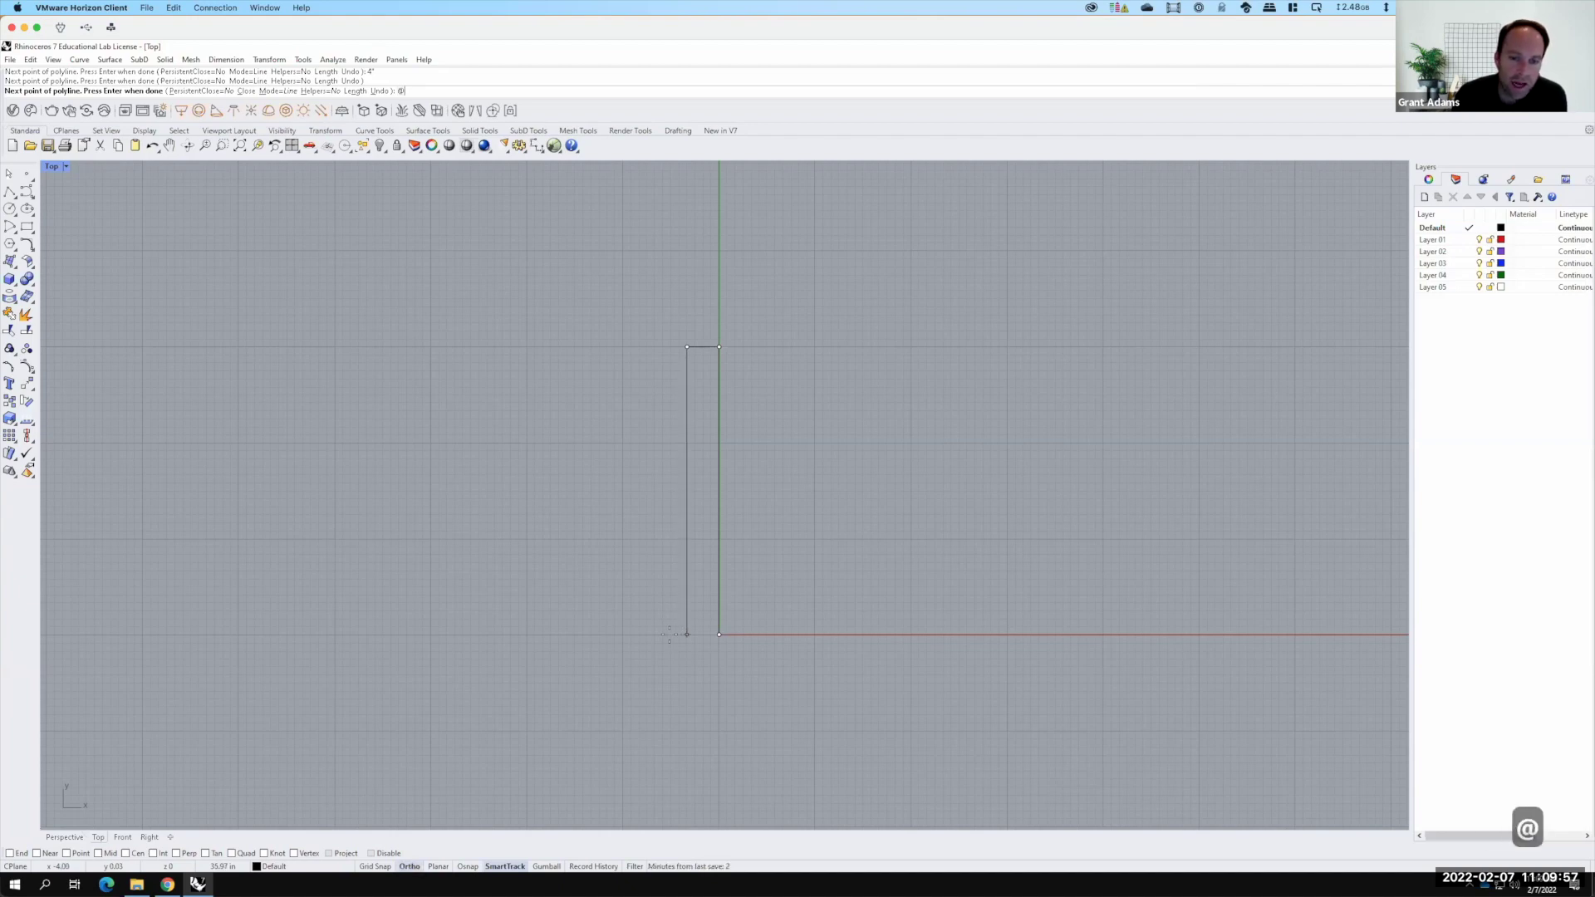
pyautogui.press('-')
pyautogui.write('-2')
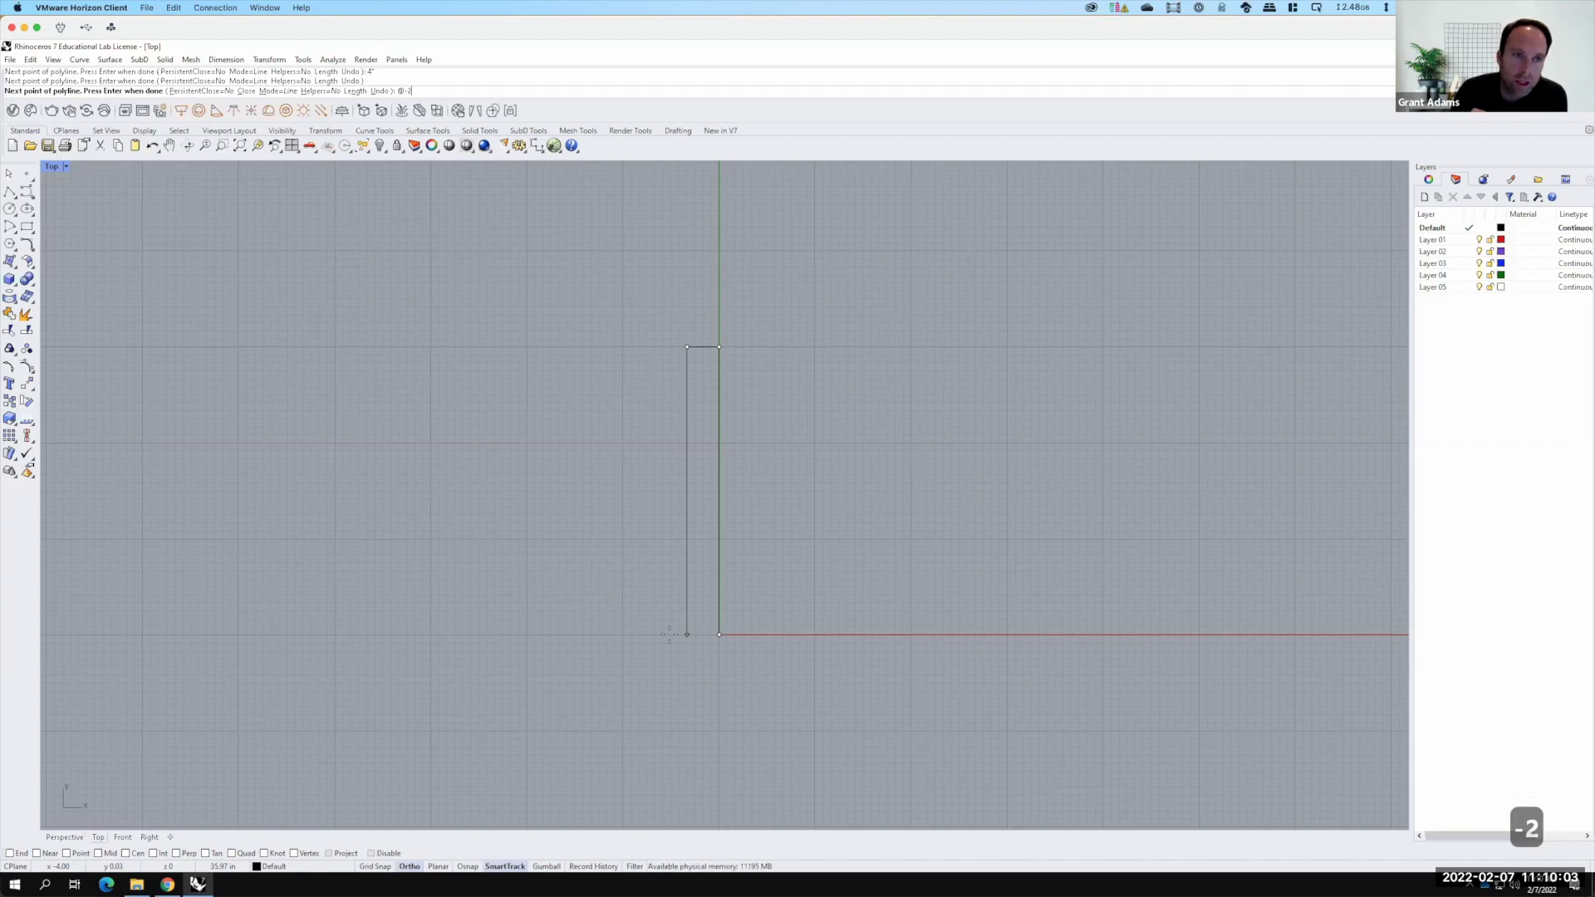
pyautogui.write(',-')
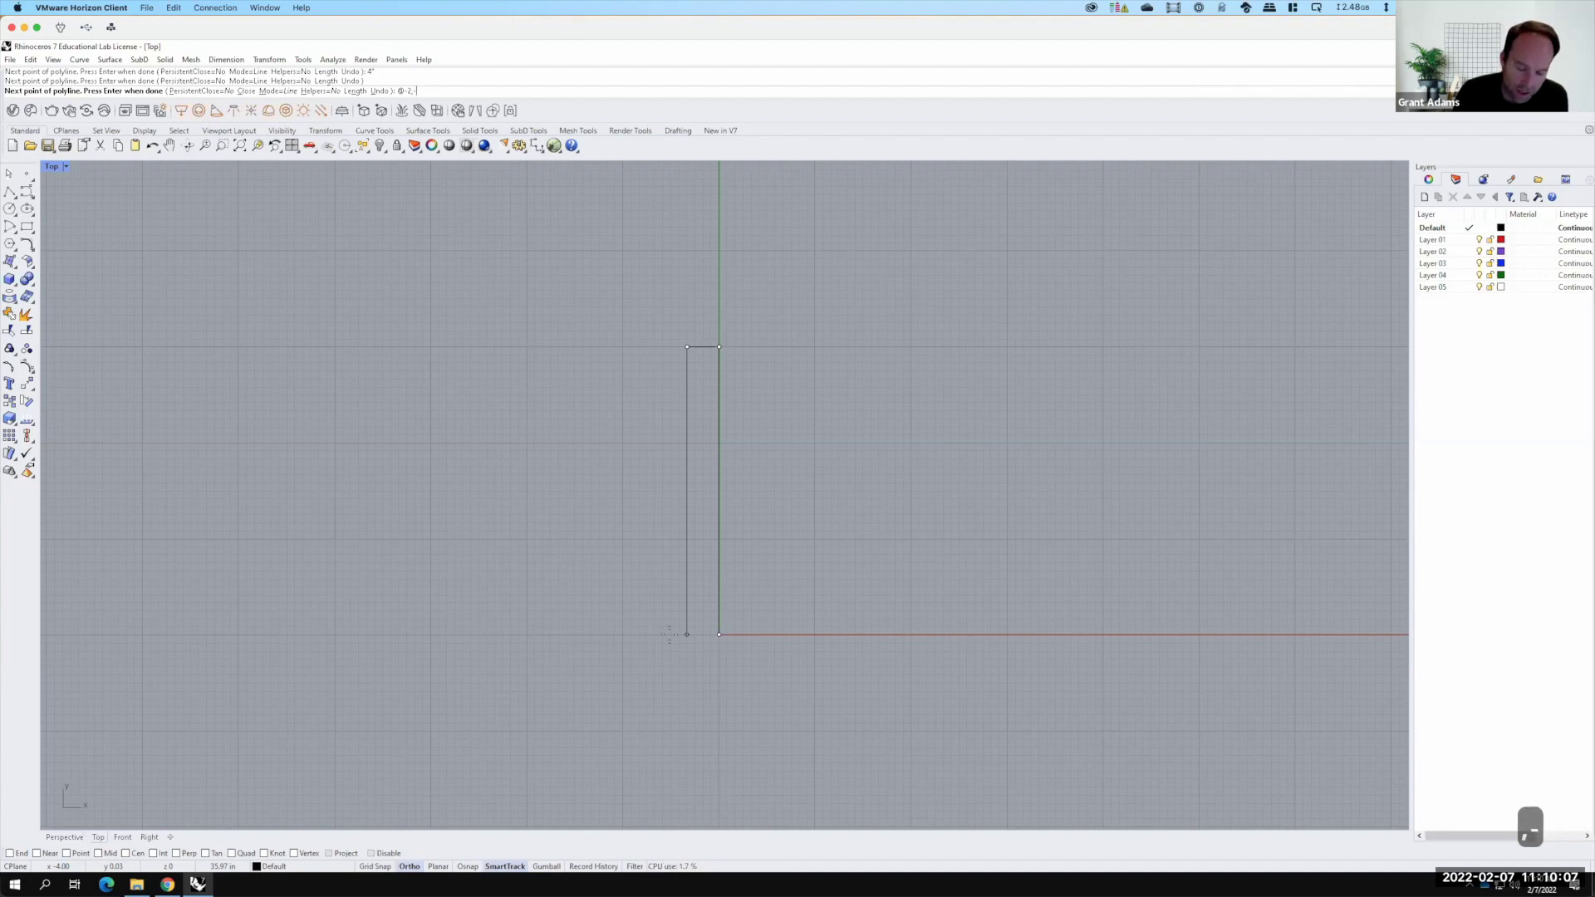
pyautogui.write('6')
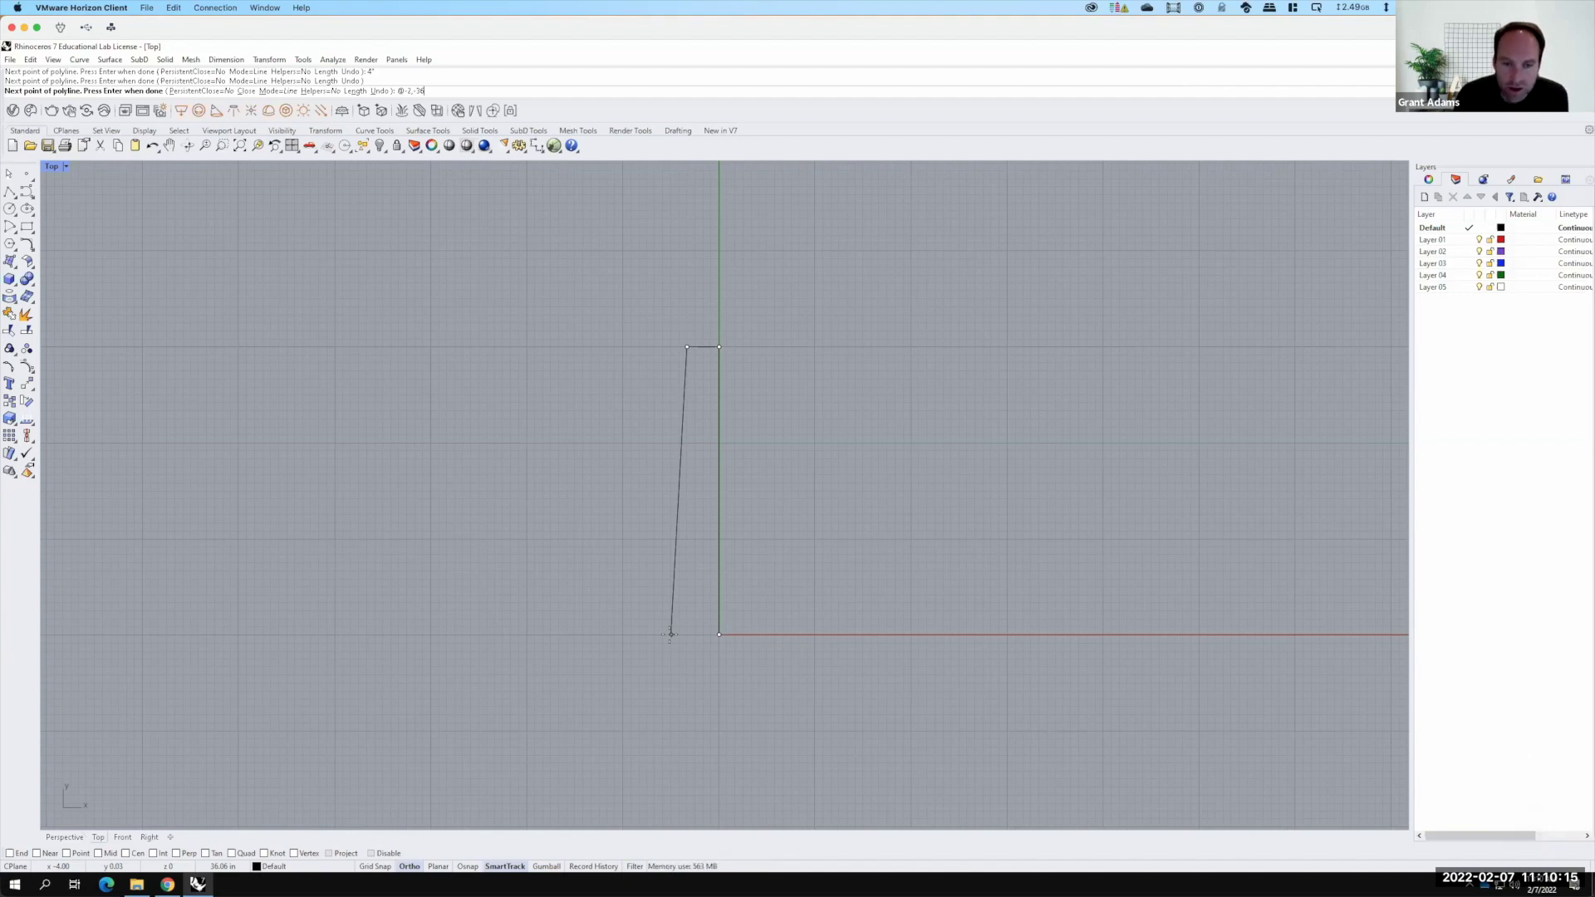
pyautogui.press('Return')
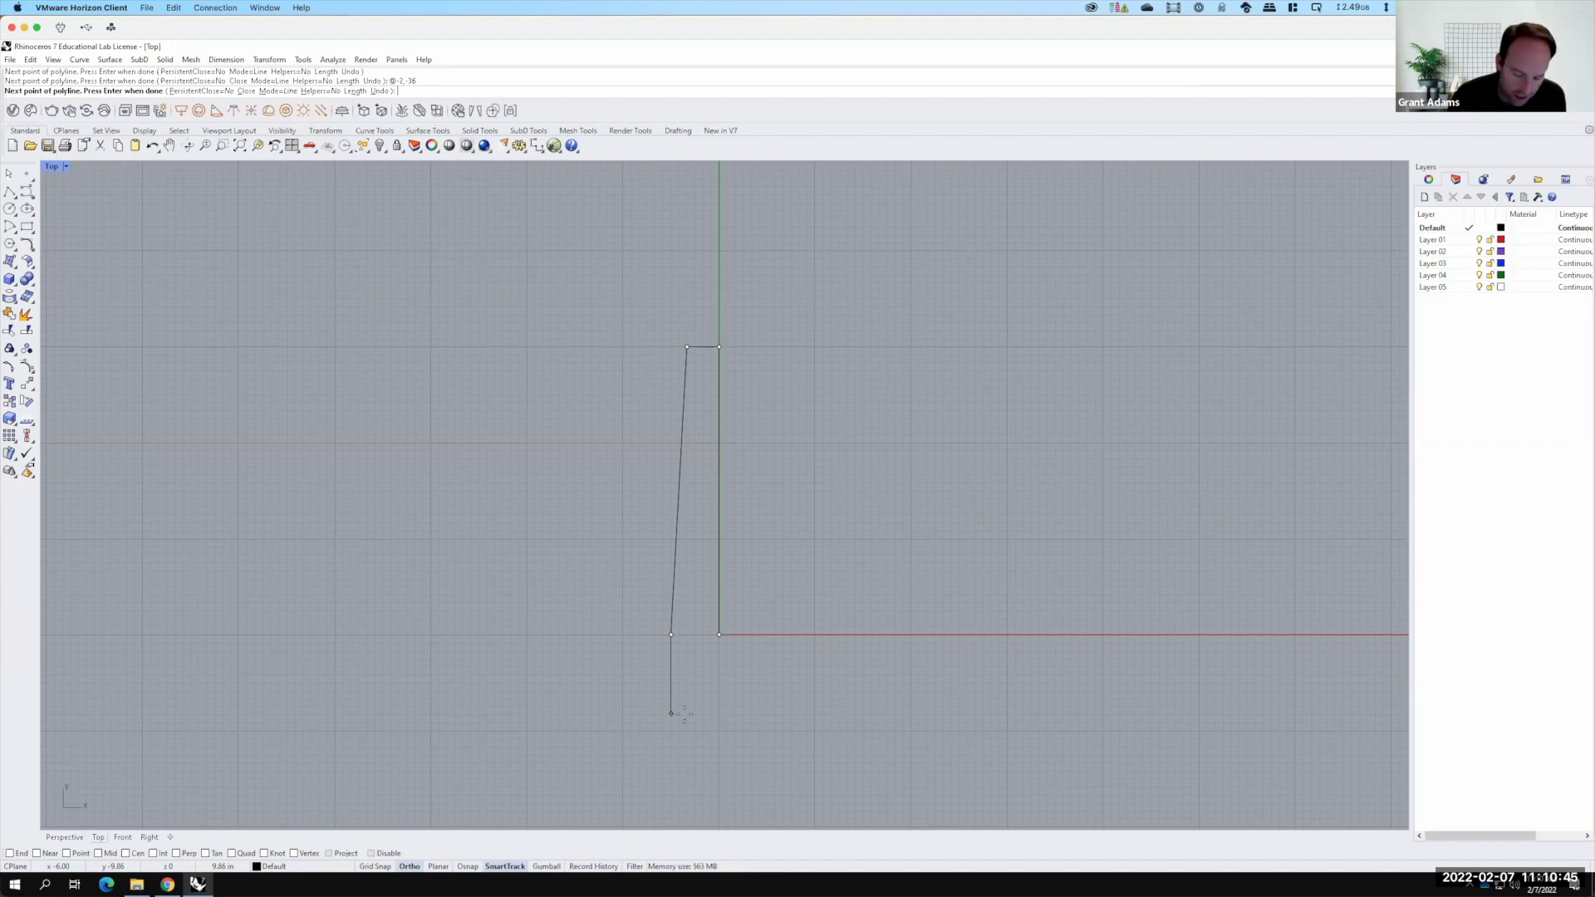
pyautogui.write('6f15')
pyautogui.press('Return')
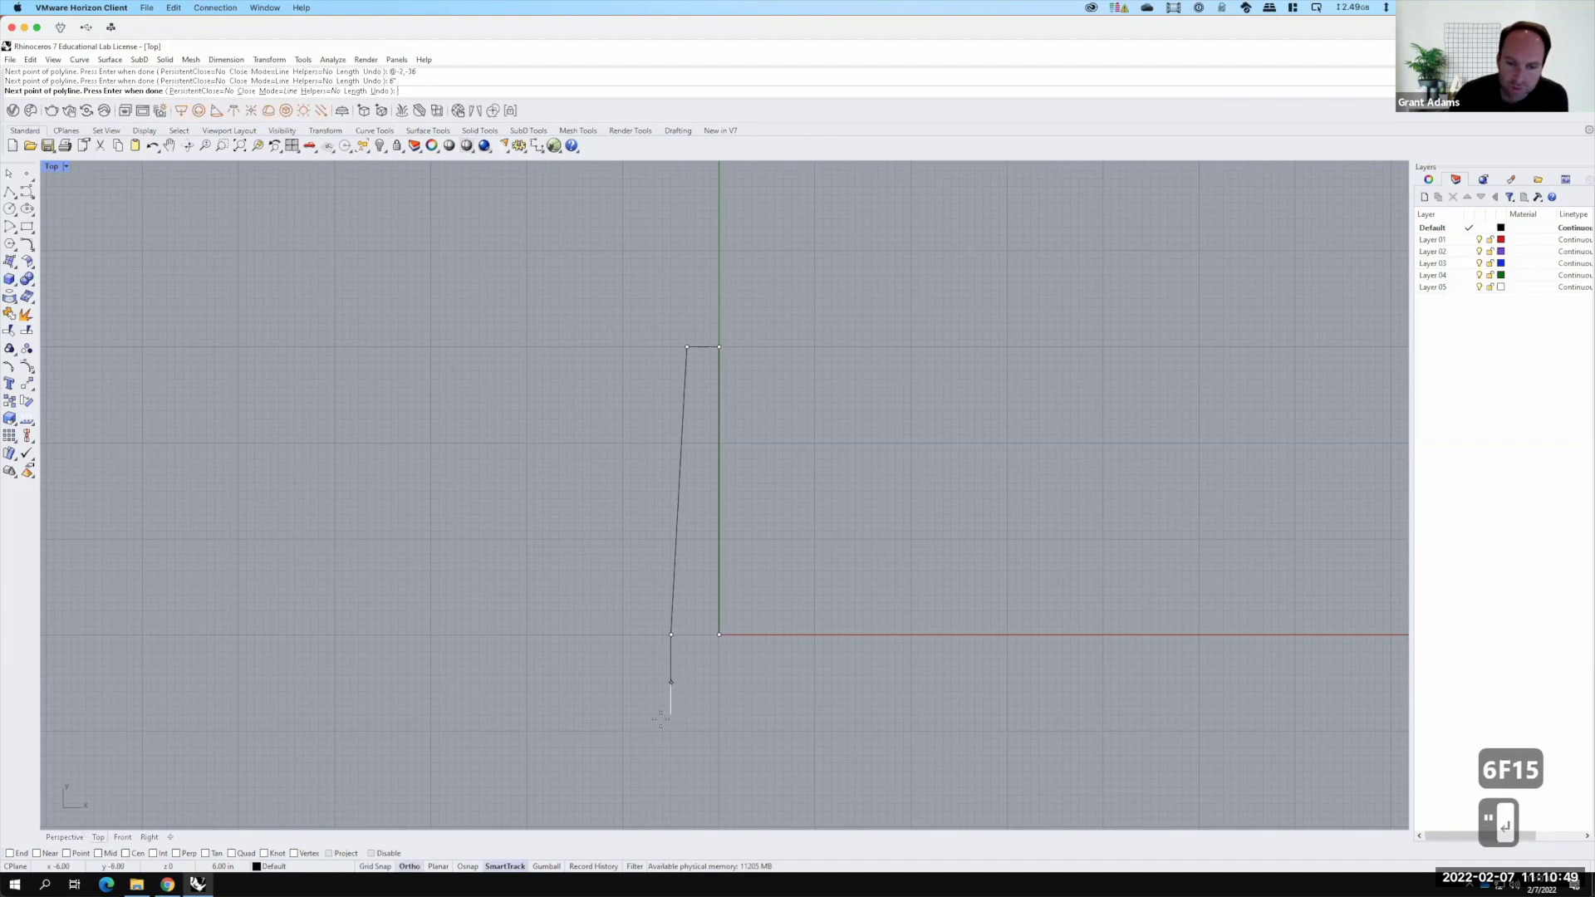
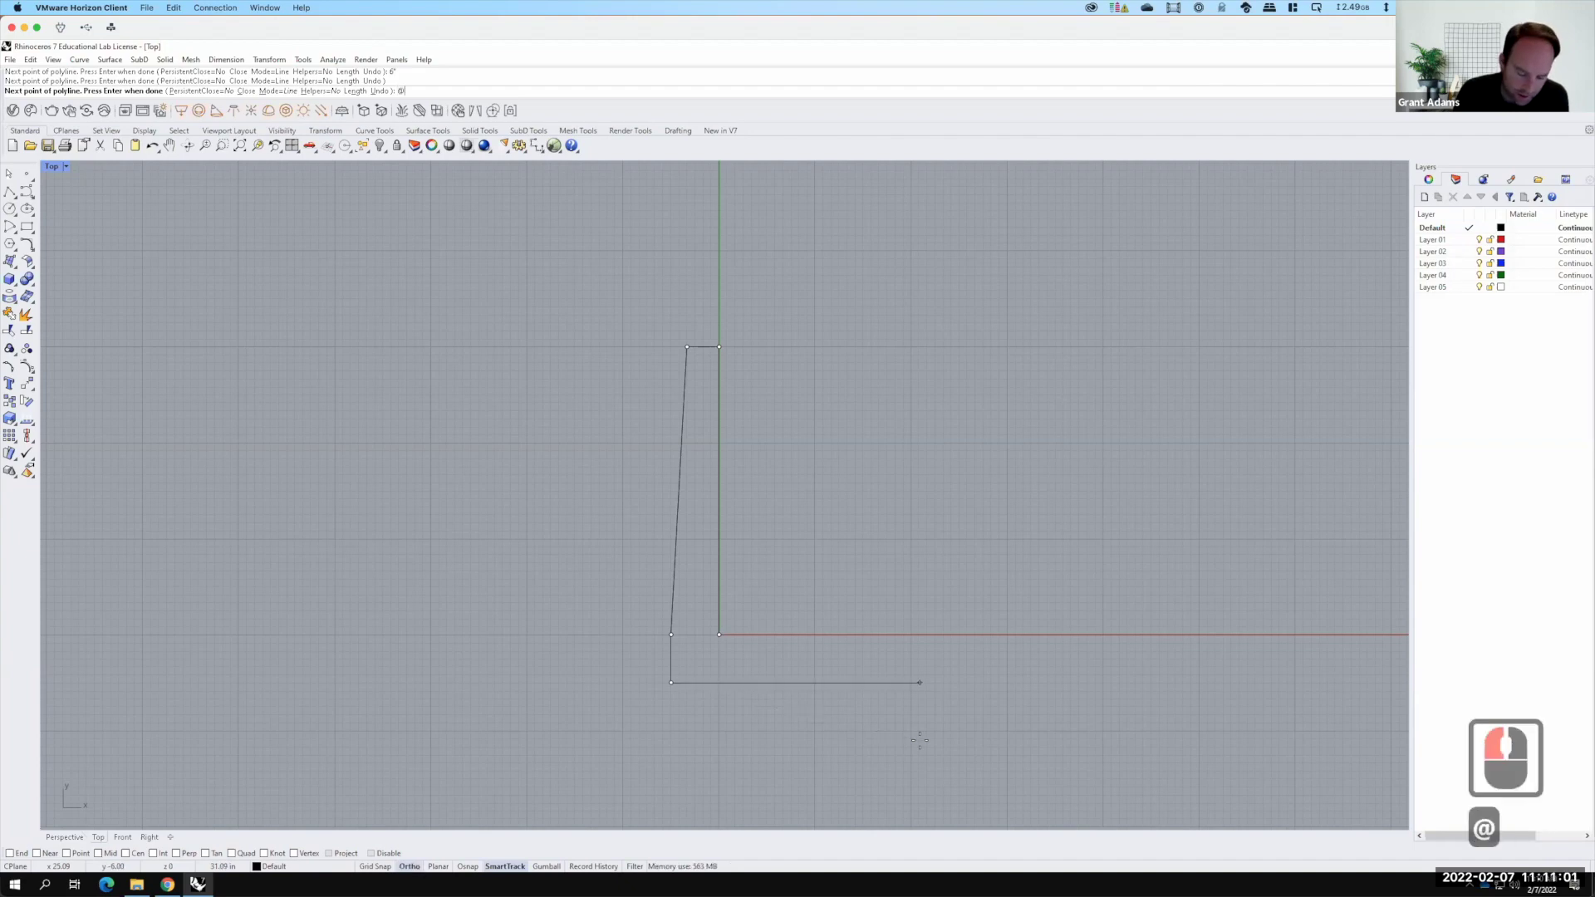
pyautogui.write('30')
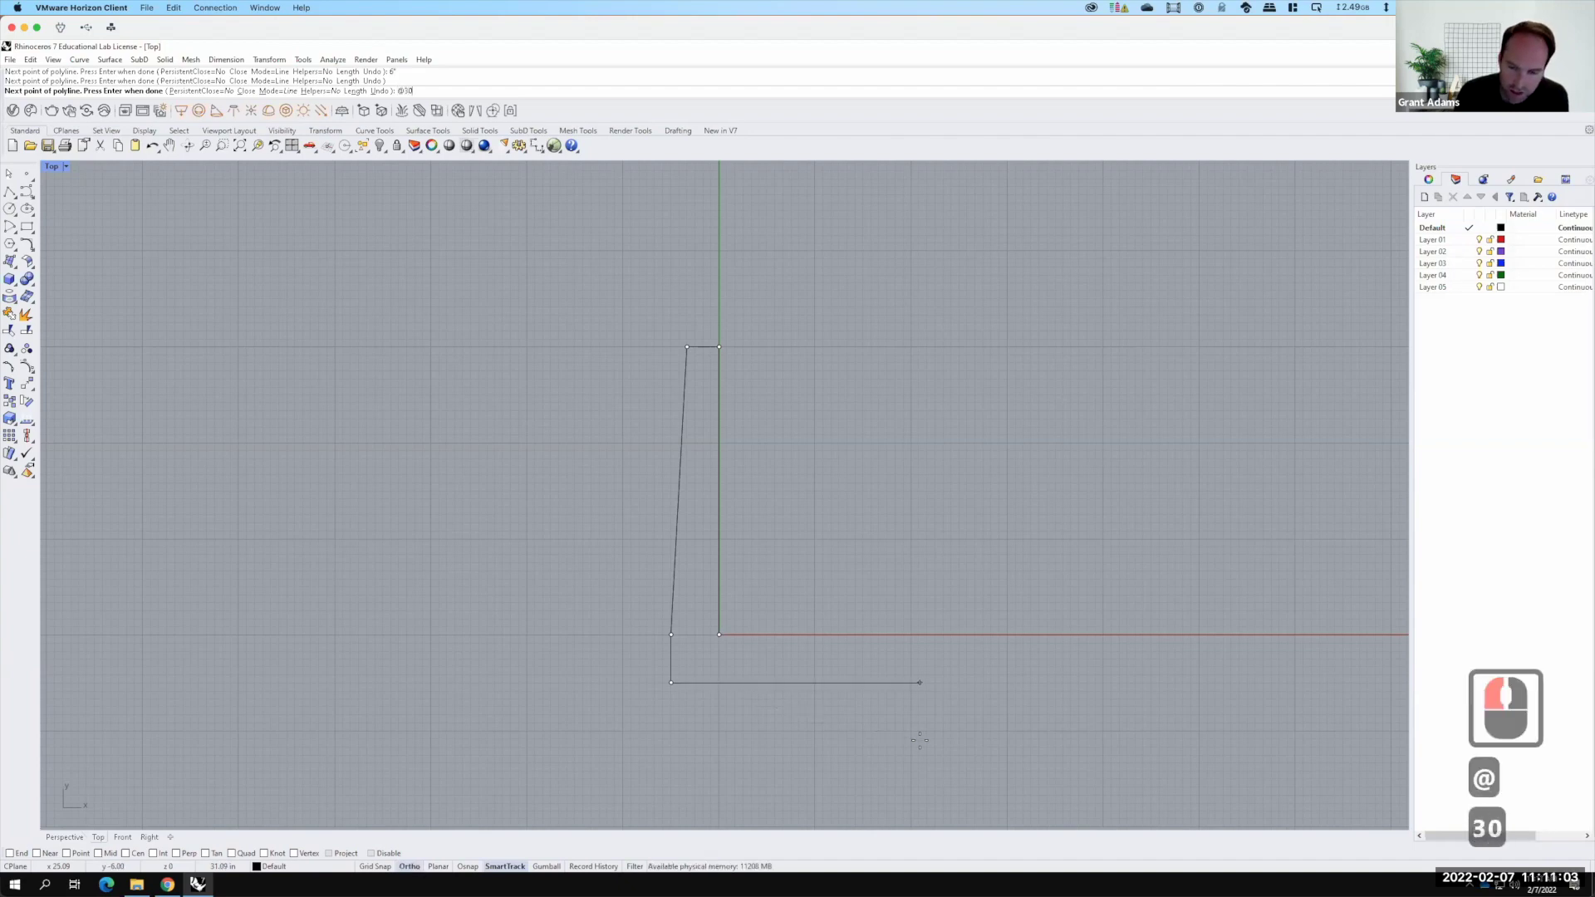
pyautogui.press(',')
pyautogui.press('-')
pyautogui.press('Return')
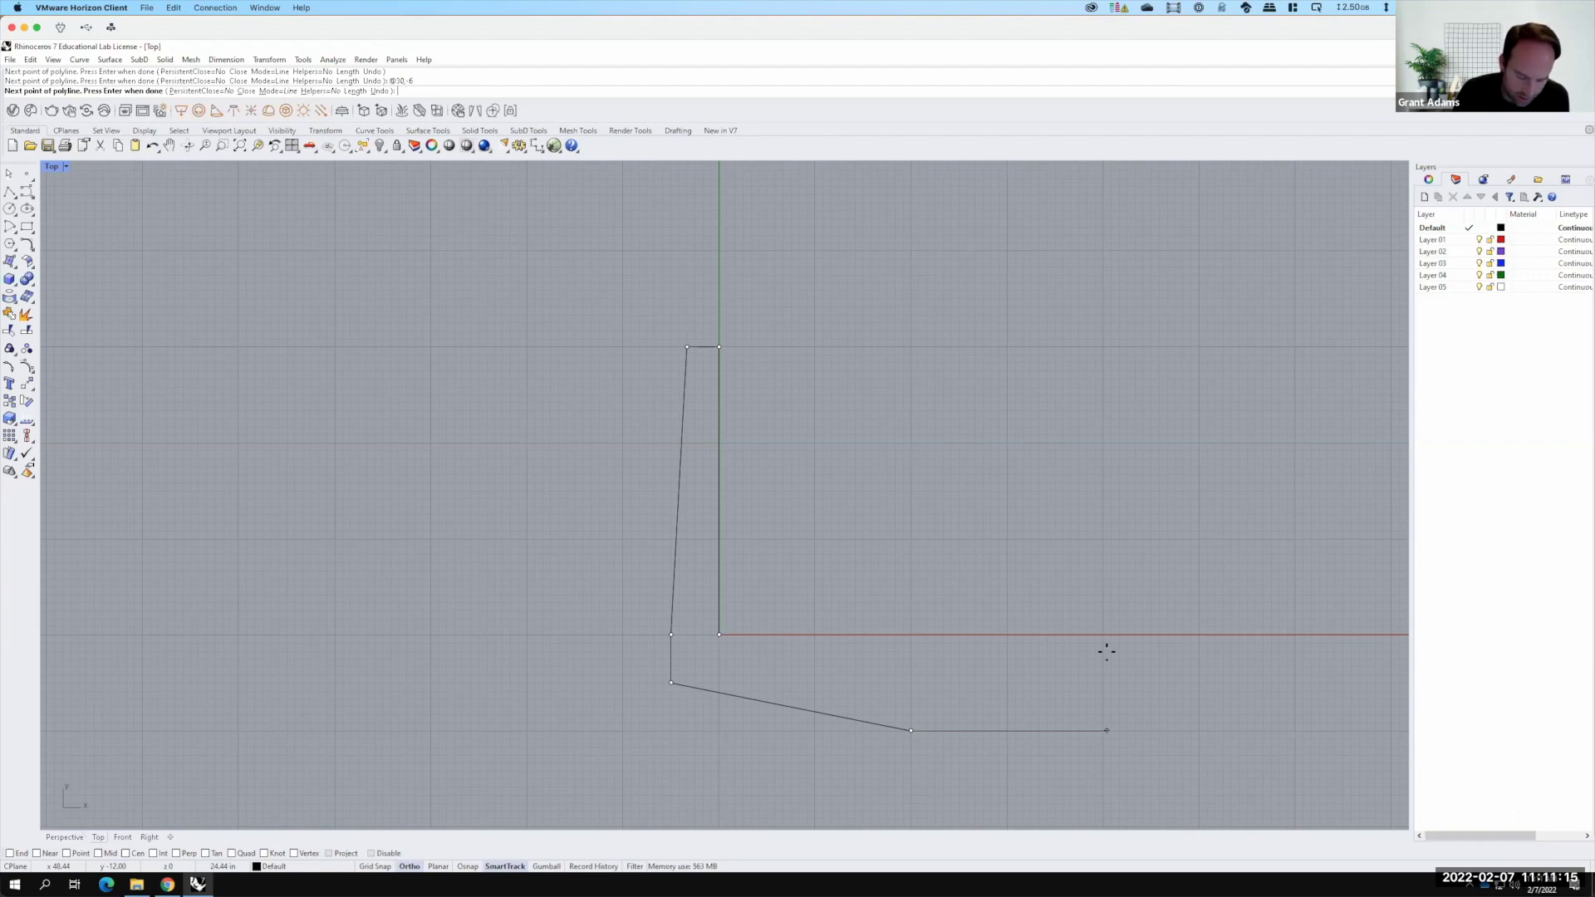
pyautogui.write('@30,6')
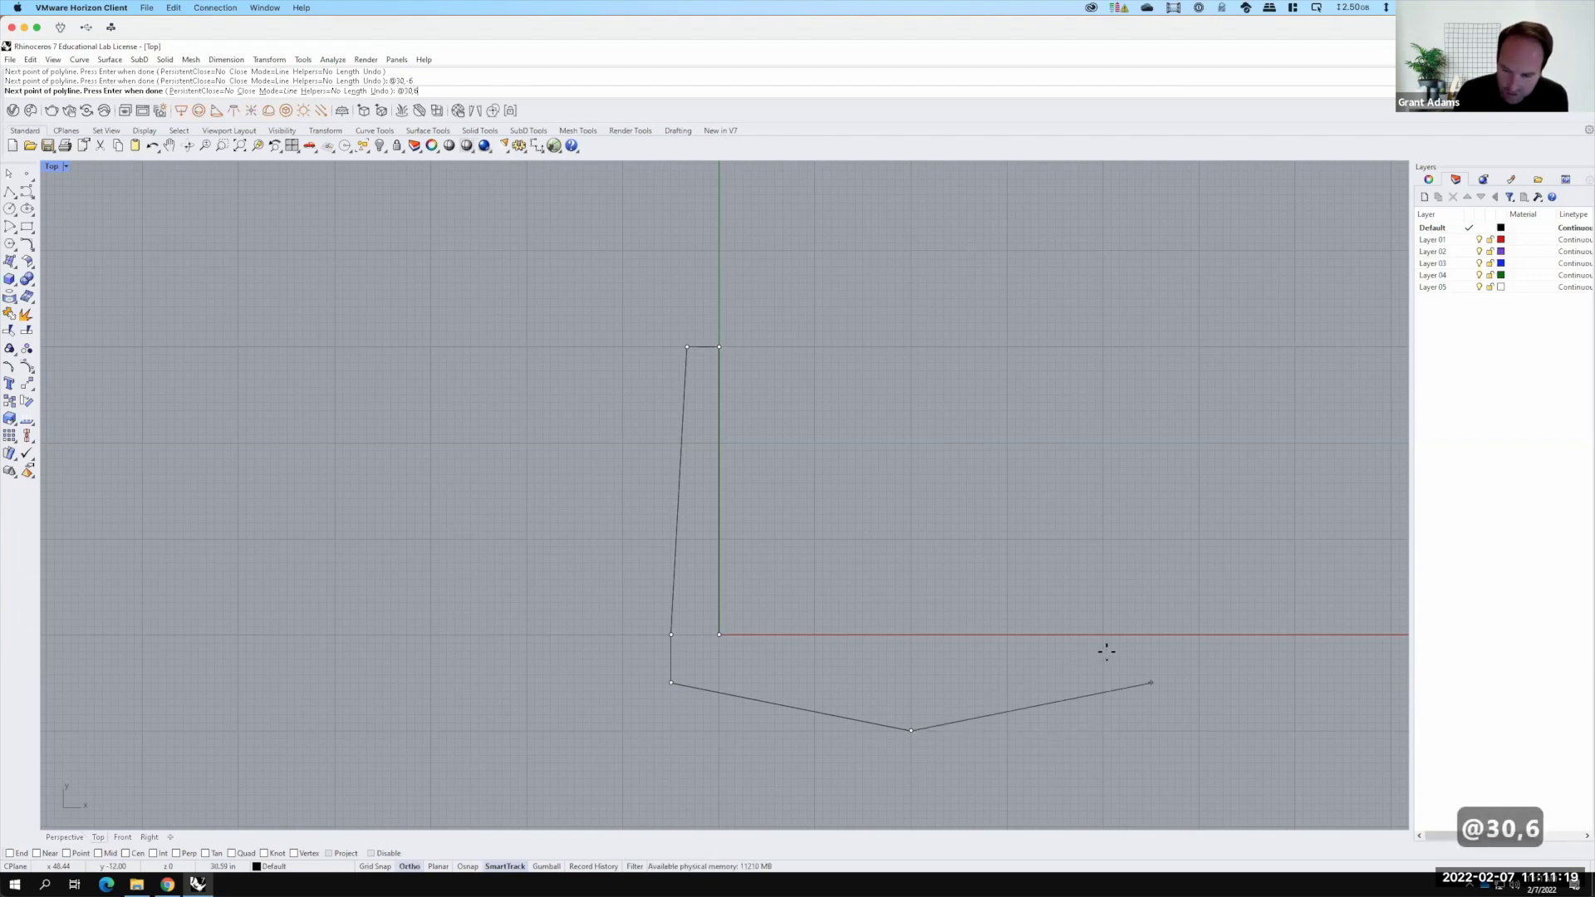
pyautogui.press('Return')
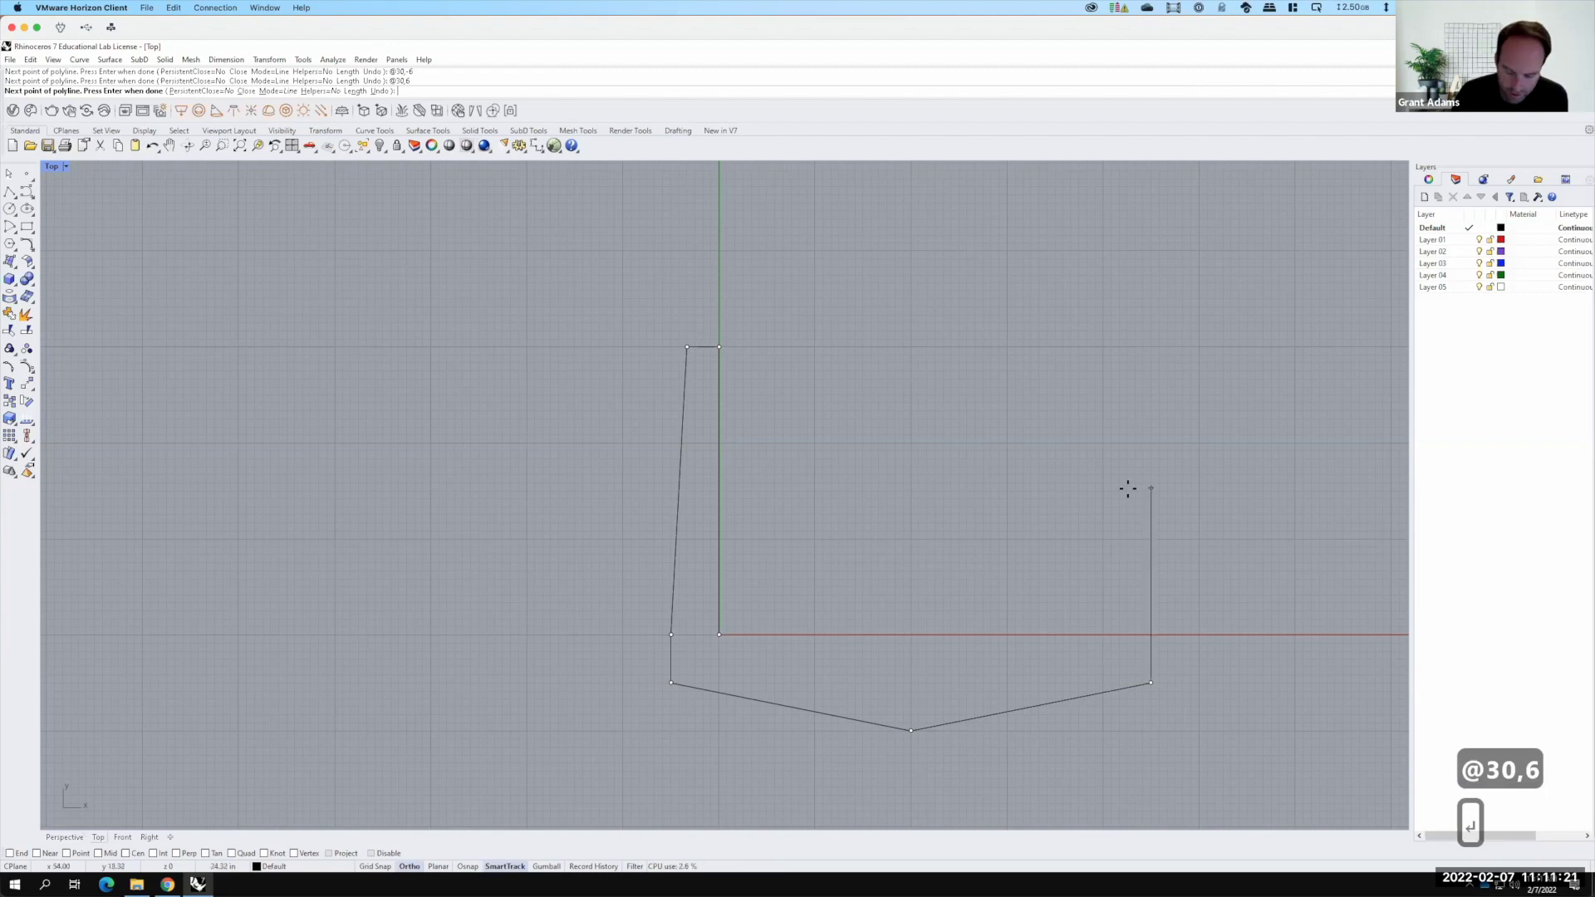
# Draw the right post: up, a -2,6 step across its top, then 36 back down to the axis
pyautogui.press('Return')
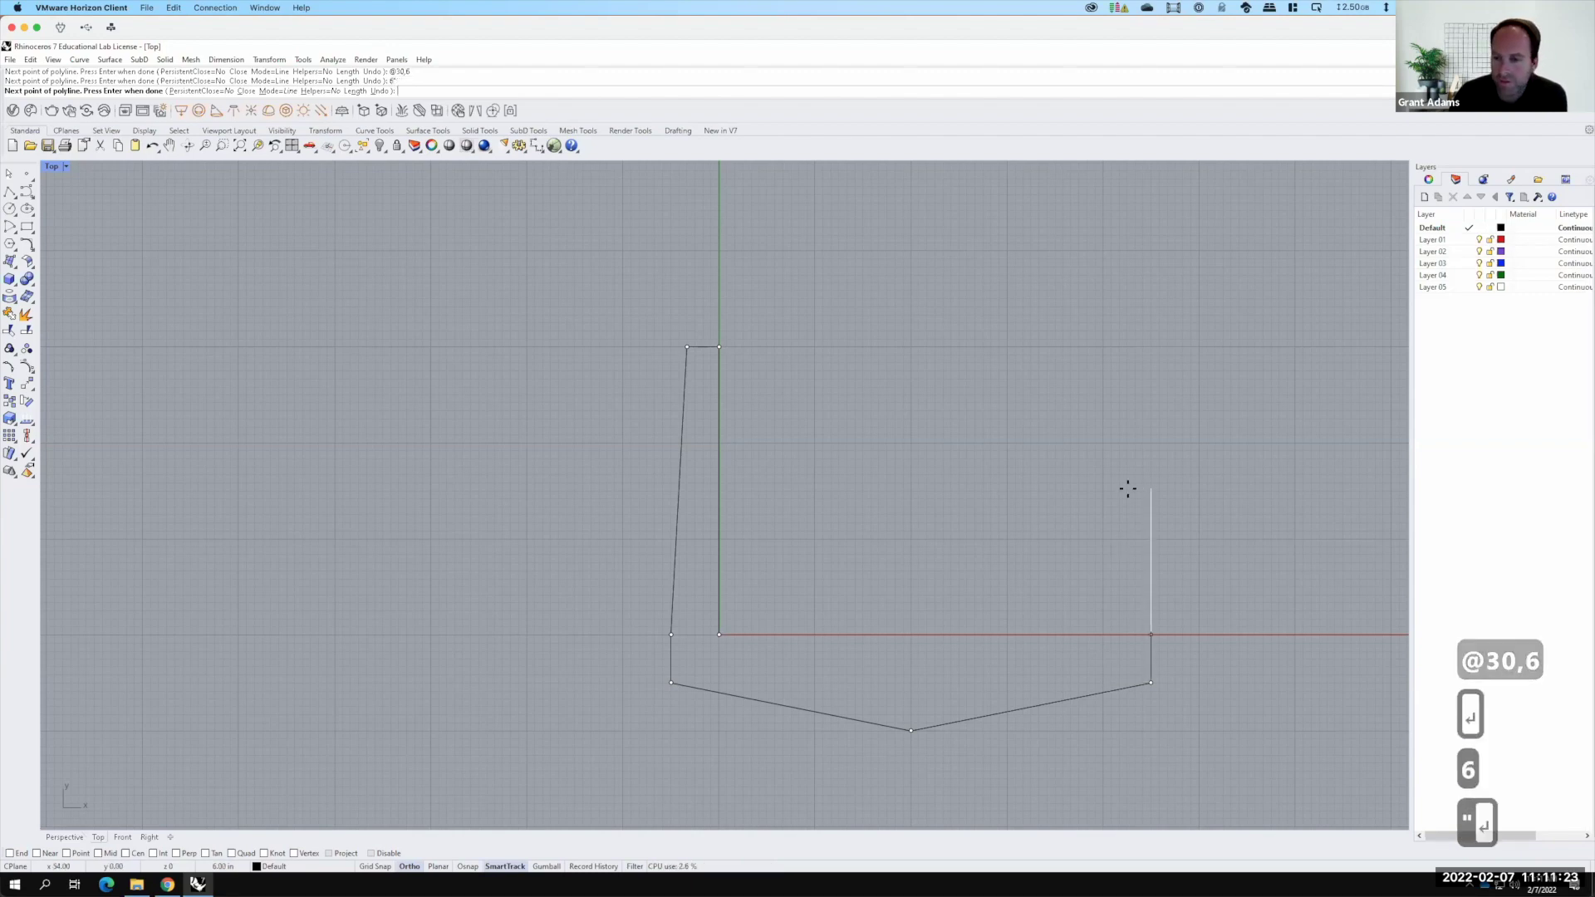
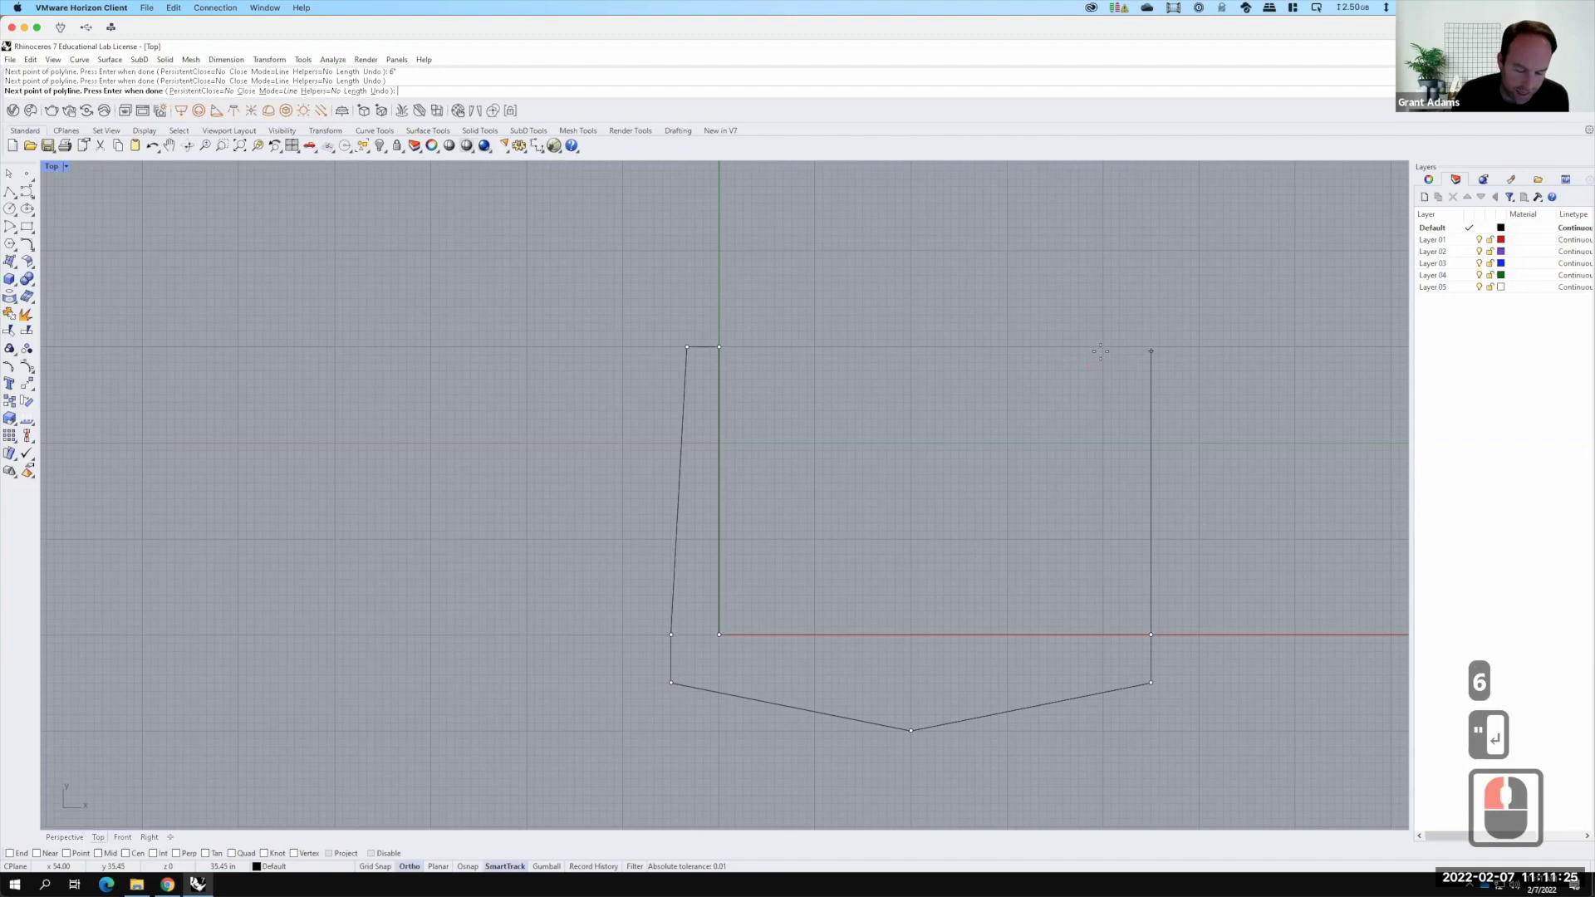
pyautogui.press('@')
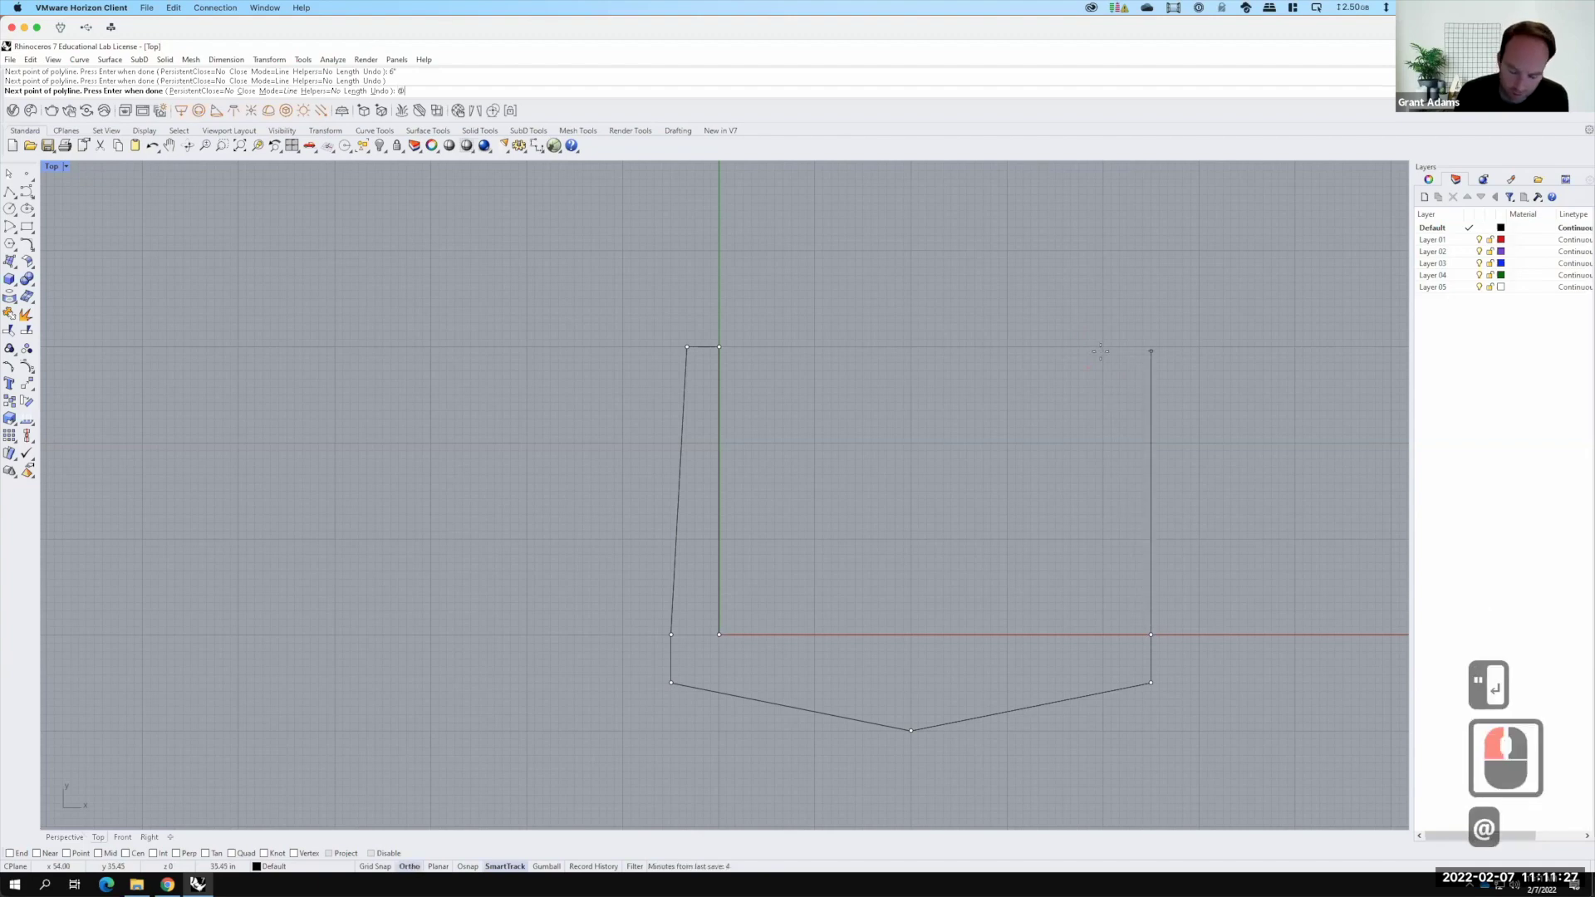
pyautogui.write('-2')
pyautogui.press(',')
pyautogui.write('6')
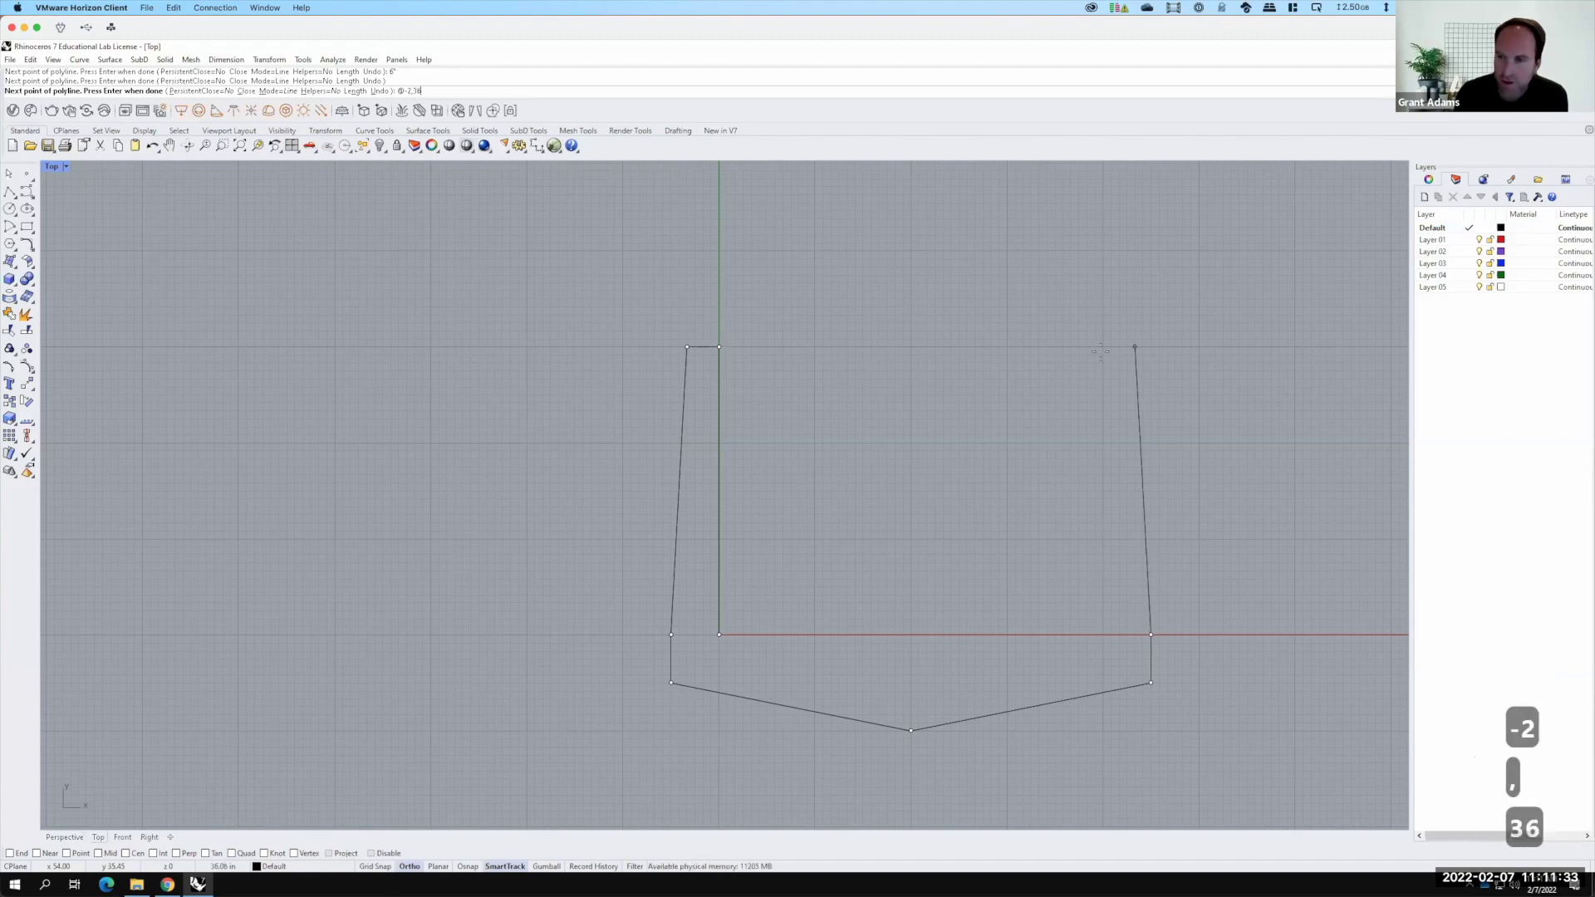
pyautogui.press('Return')
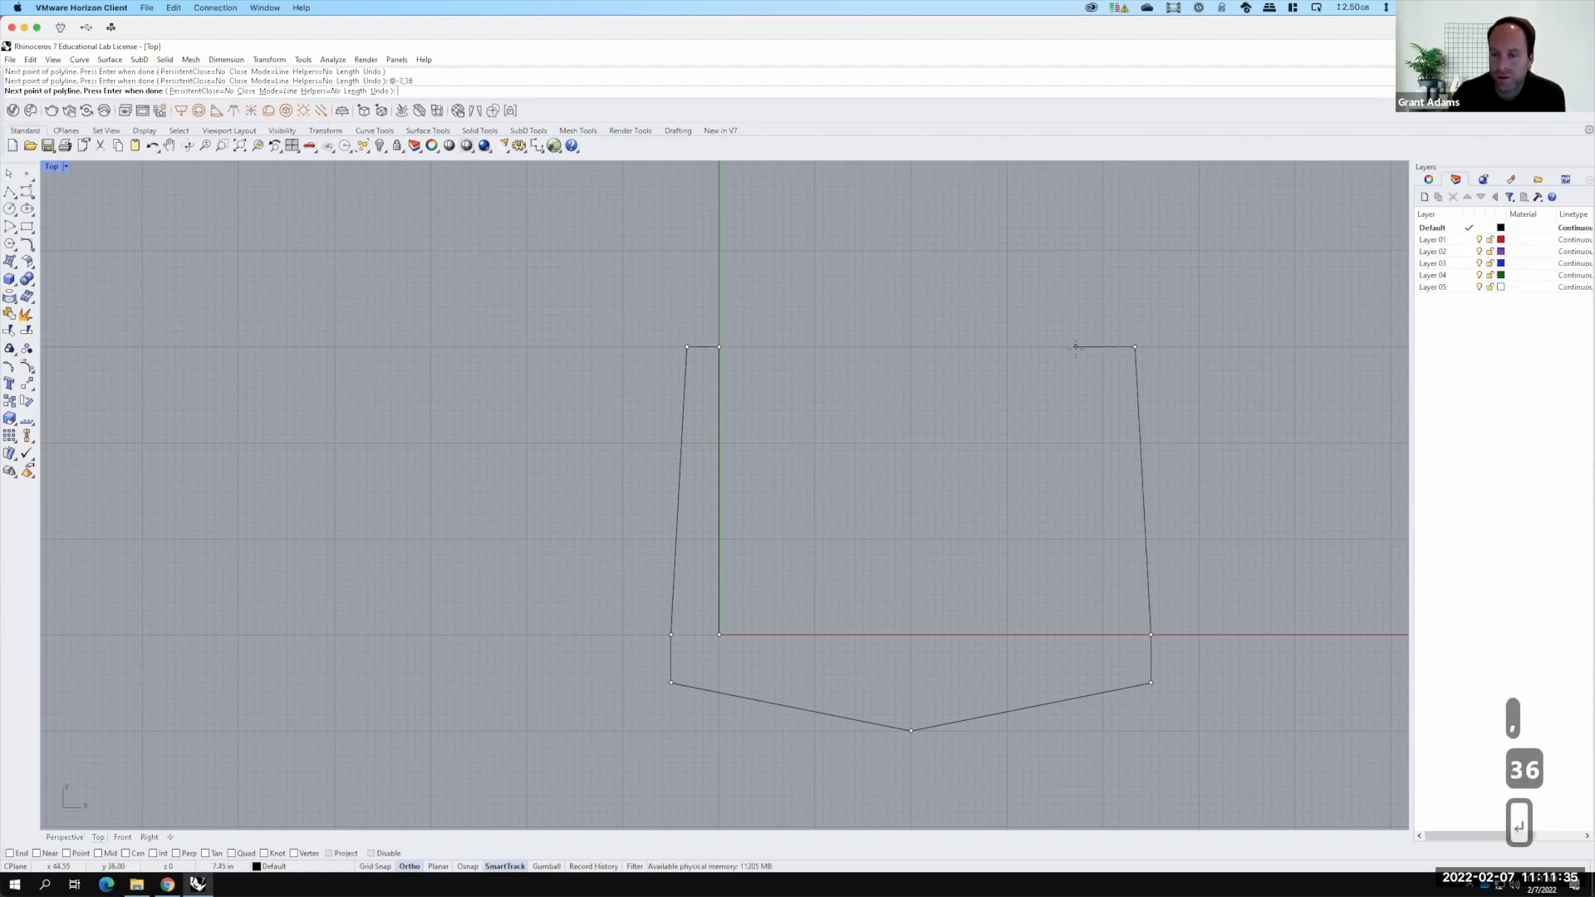
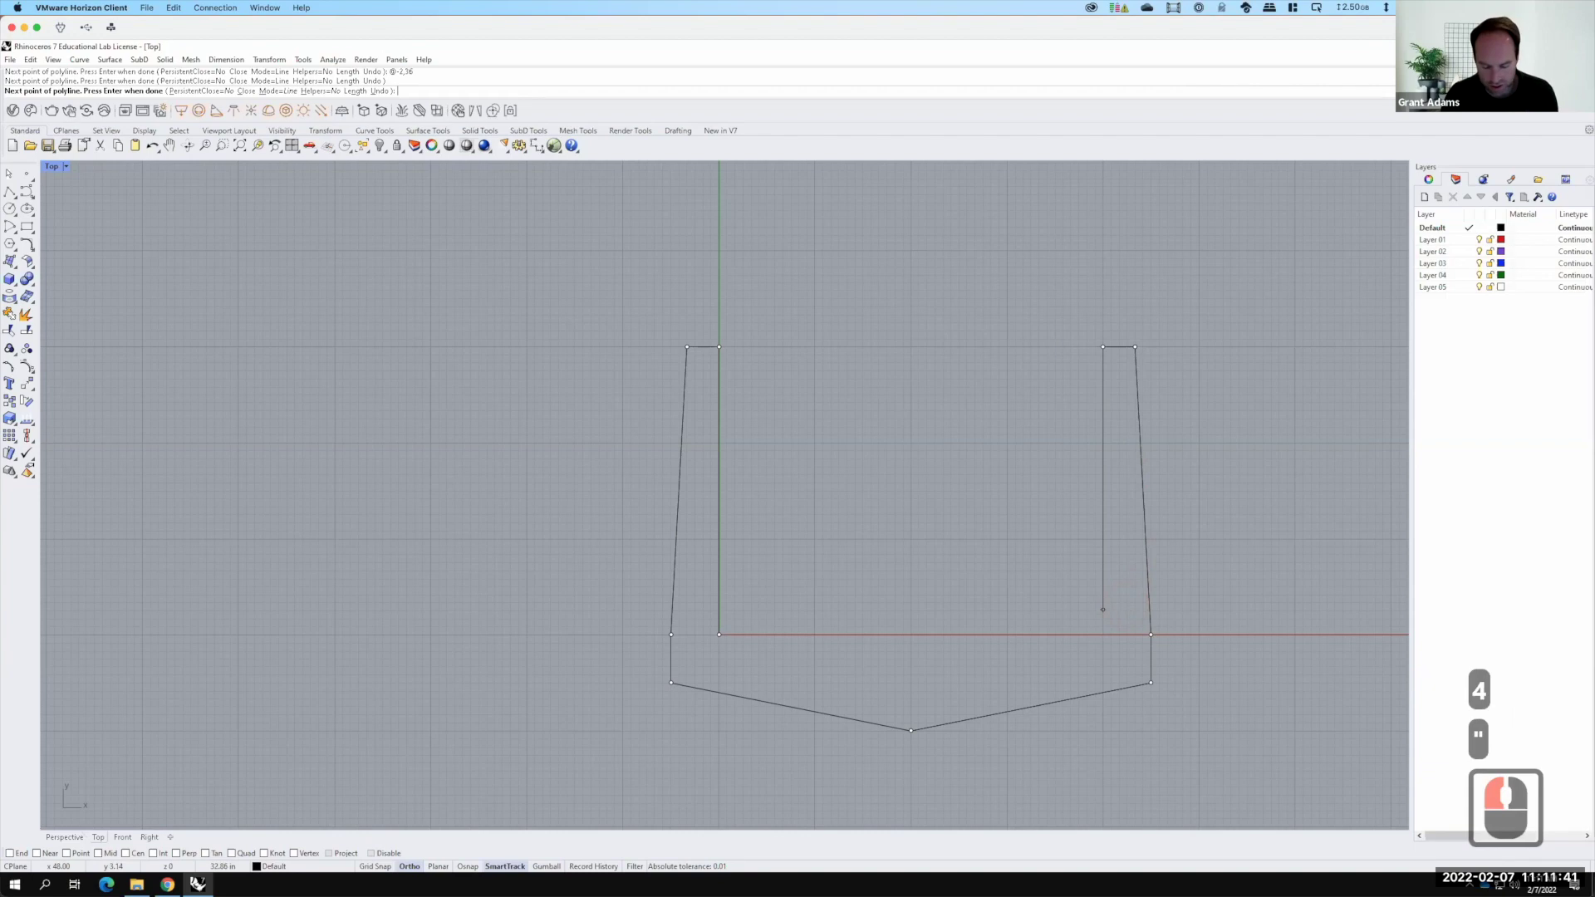
pyautogui.write('36')
pyautogui.press('Return')
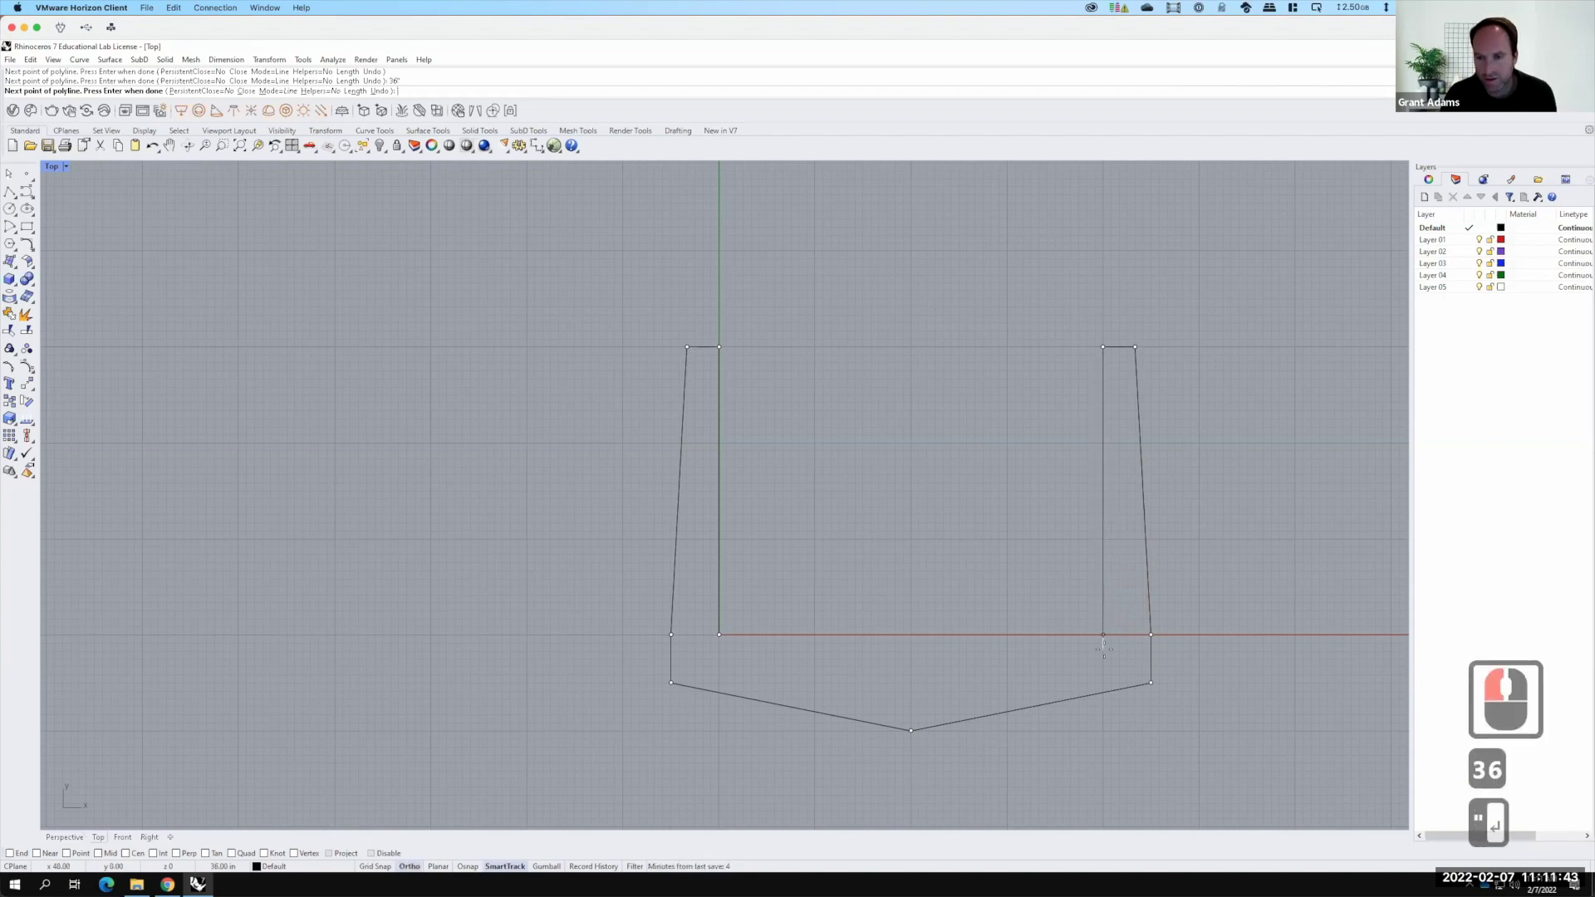
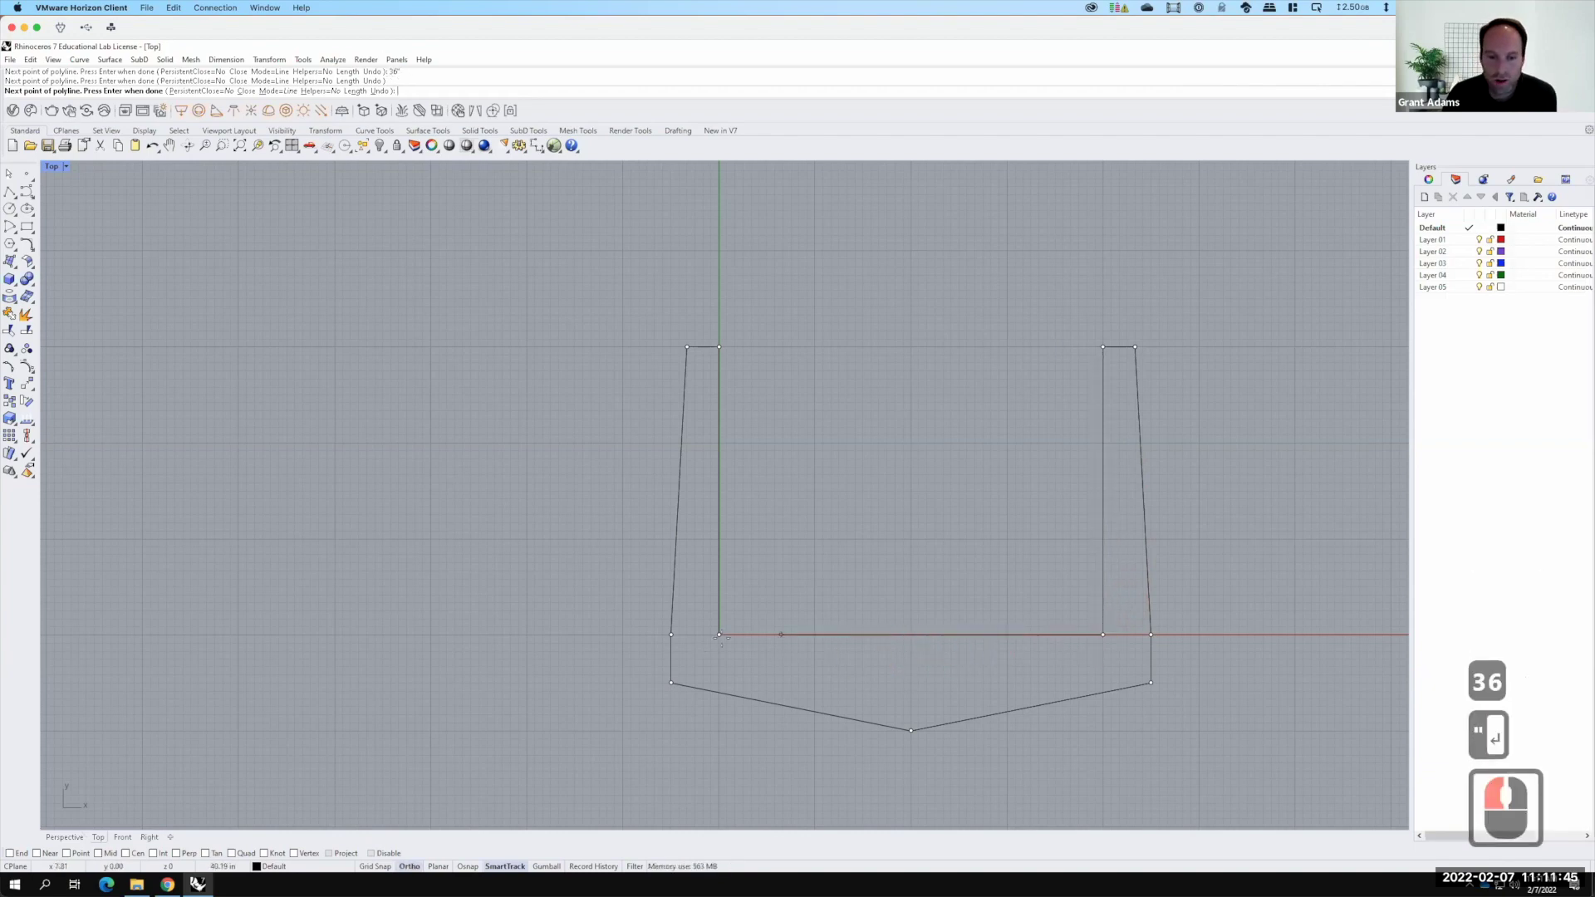
# Run the last segment back and close the bridge module outline at its start point
pyautogui.press('F15')
pyautogui.click(752, 658)
pyautogui.click(920, 722)
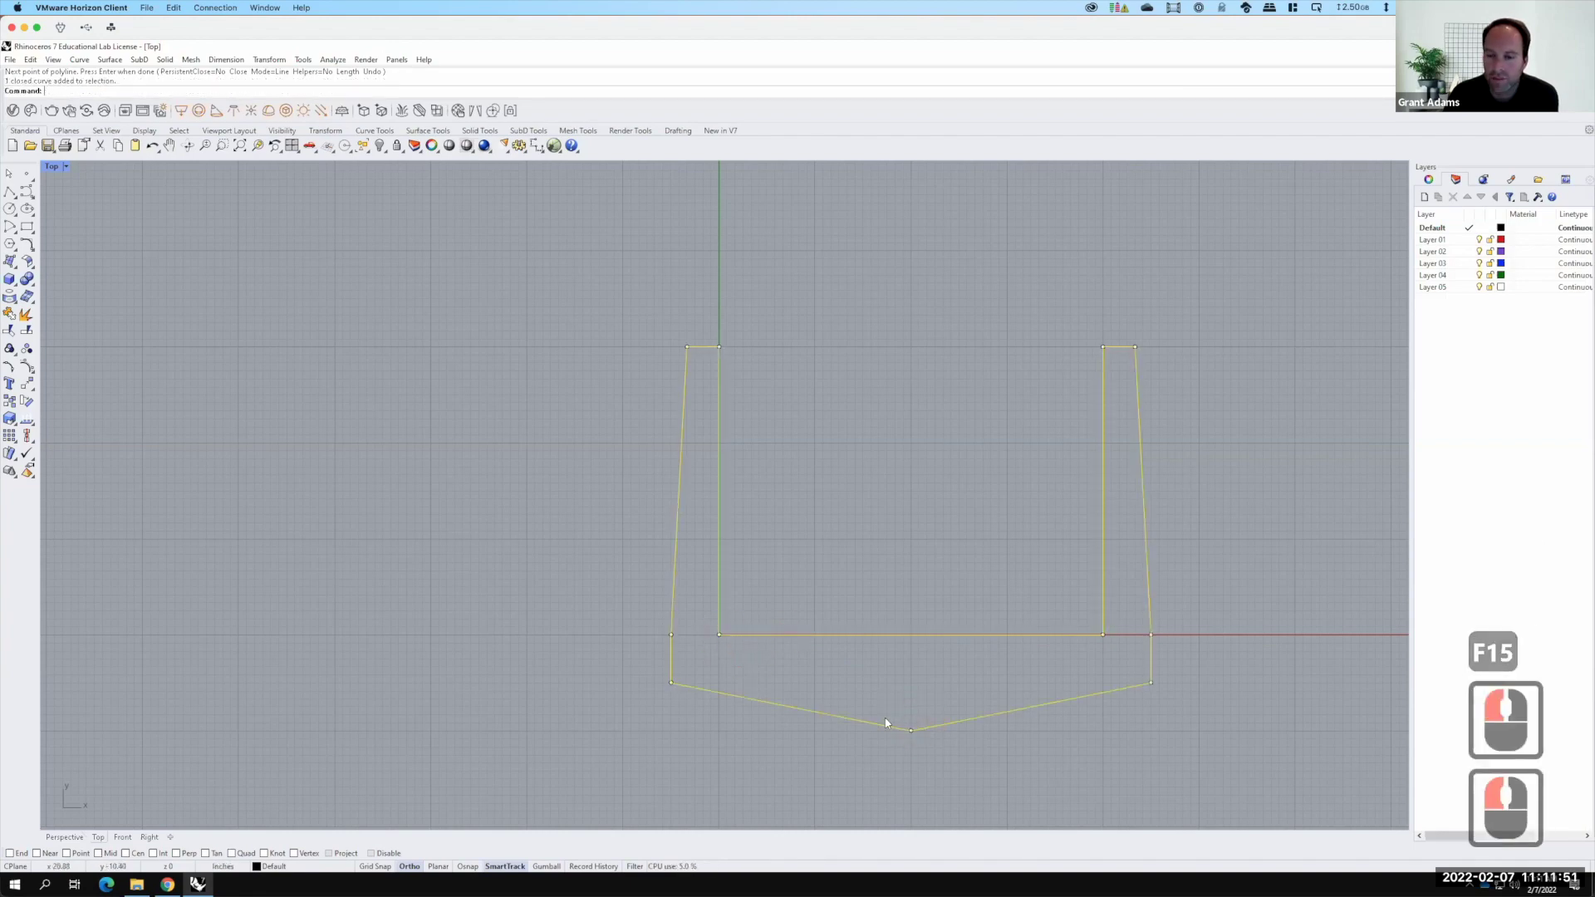
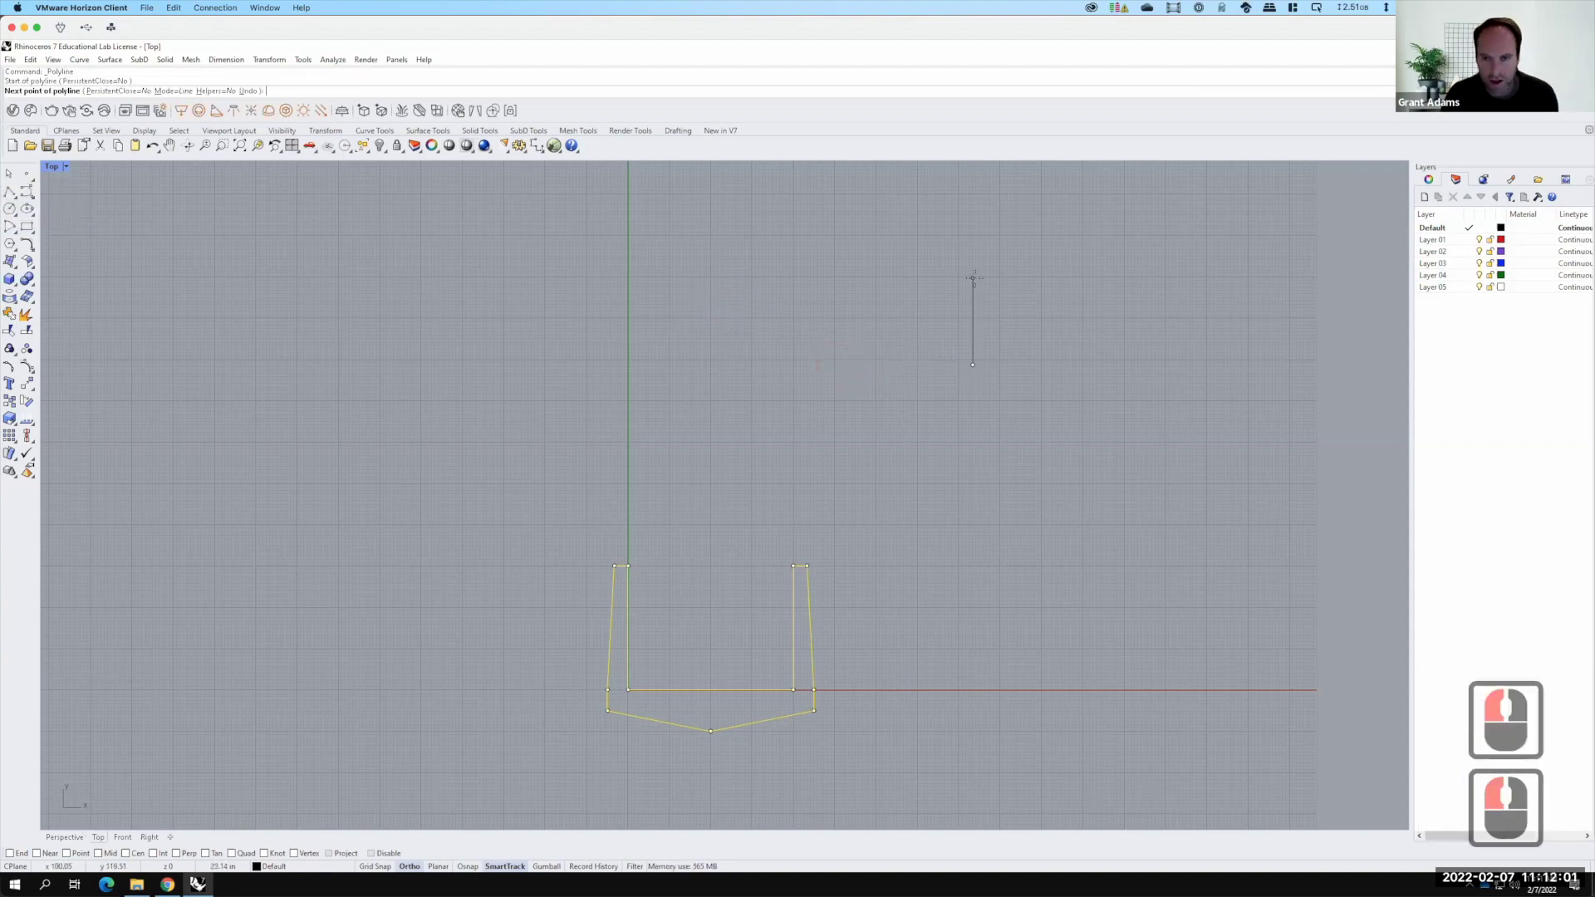
# Begin a second polyline with a 36 side and a tapered 2,-36 side
pyautogui.write('36')
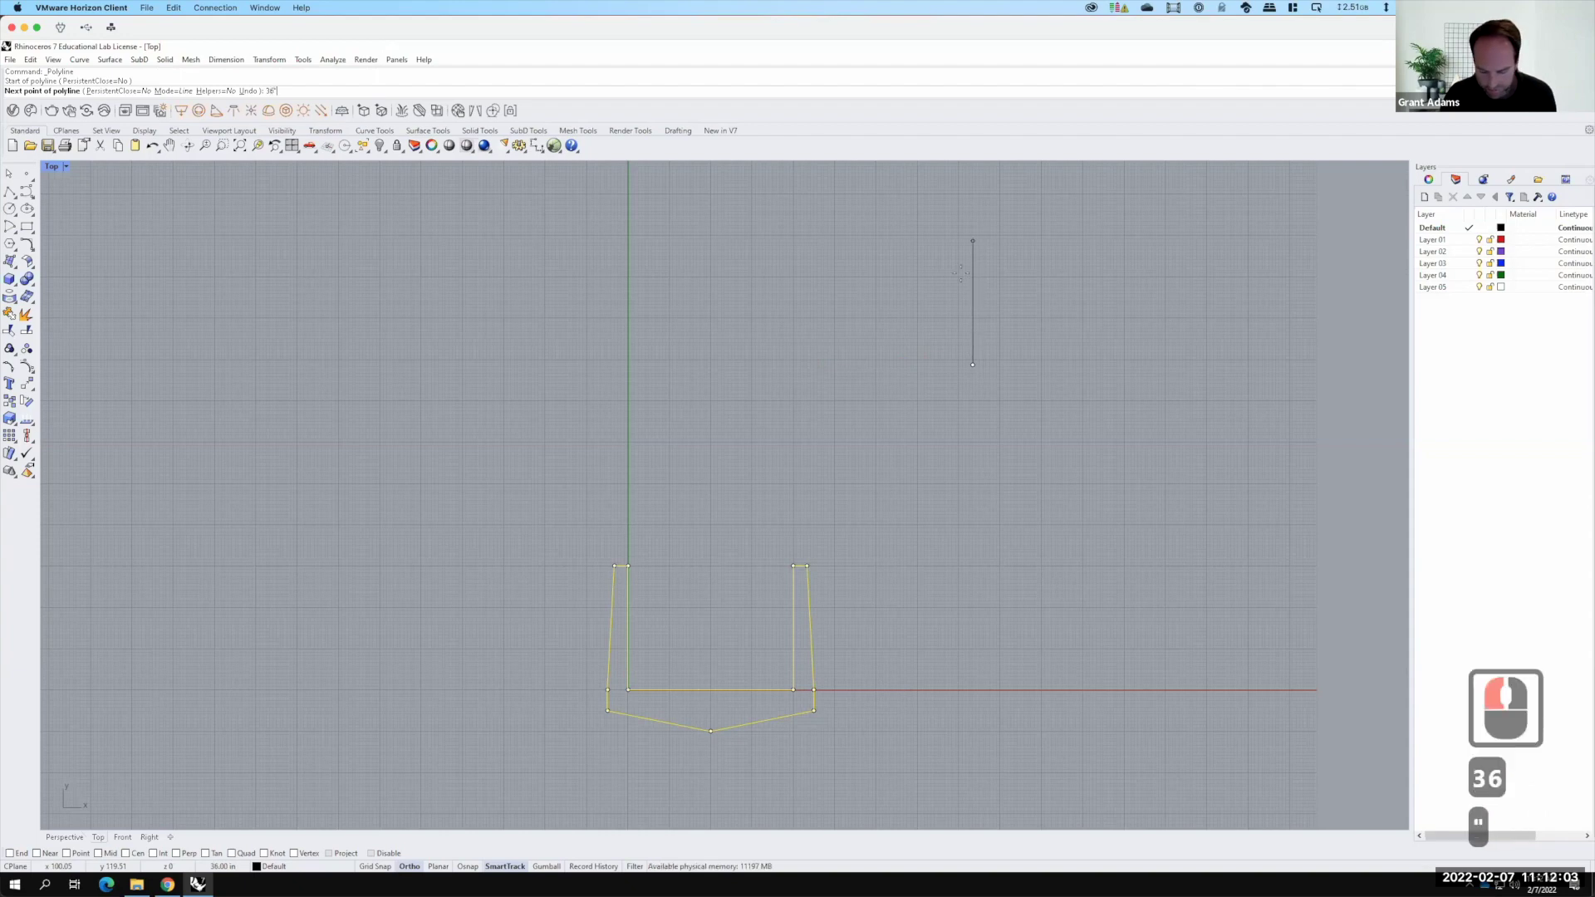
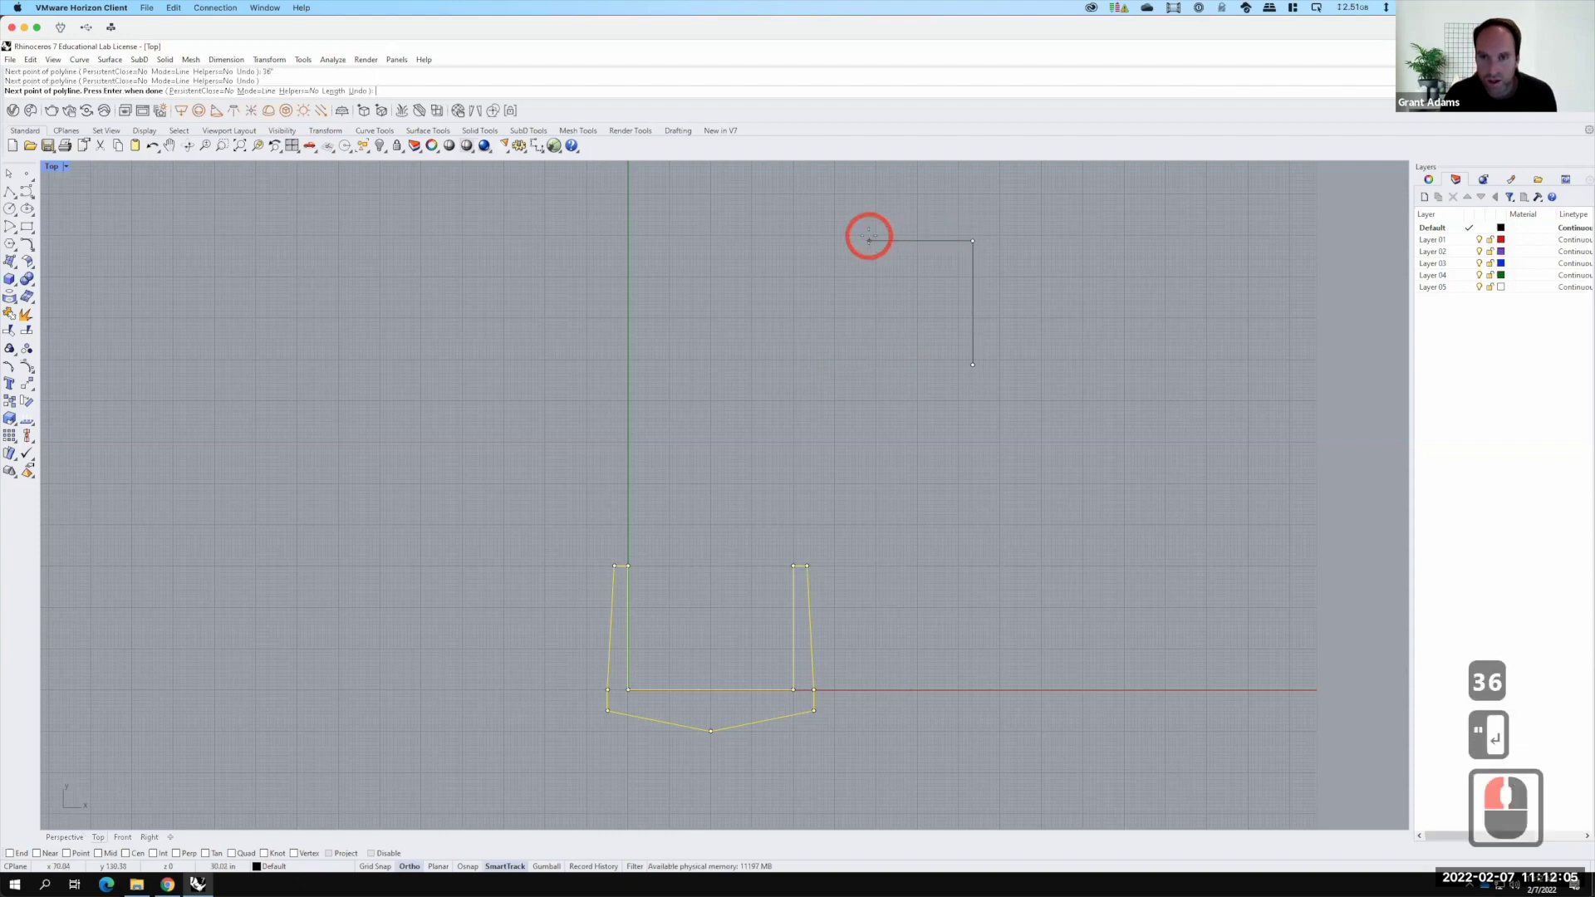
pyautogui.press('Return')
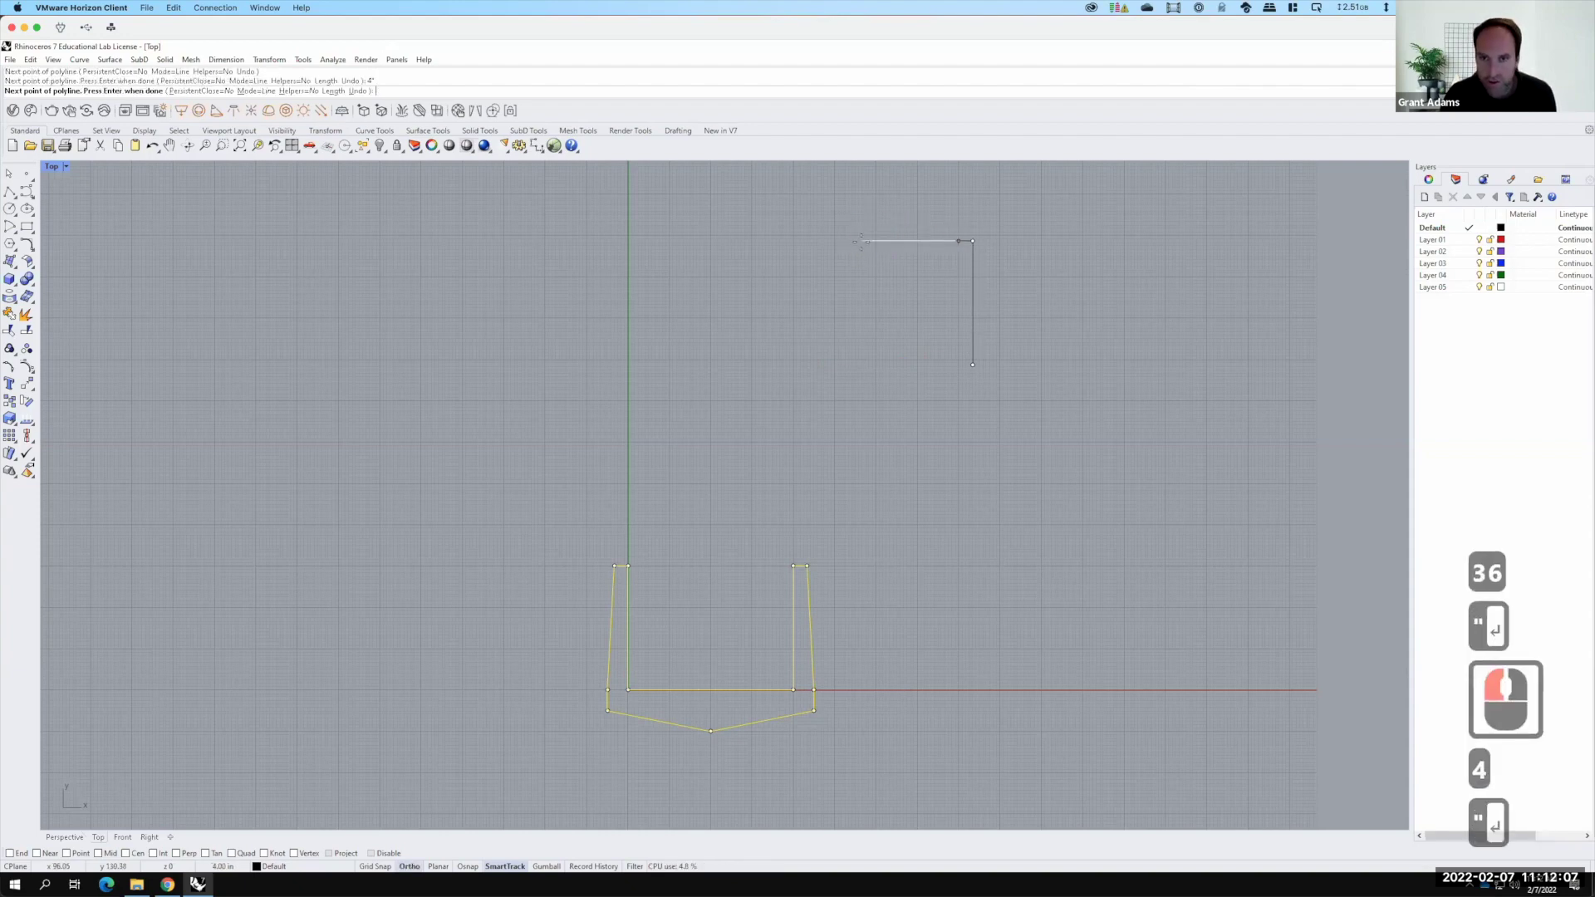
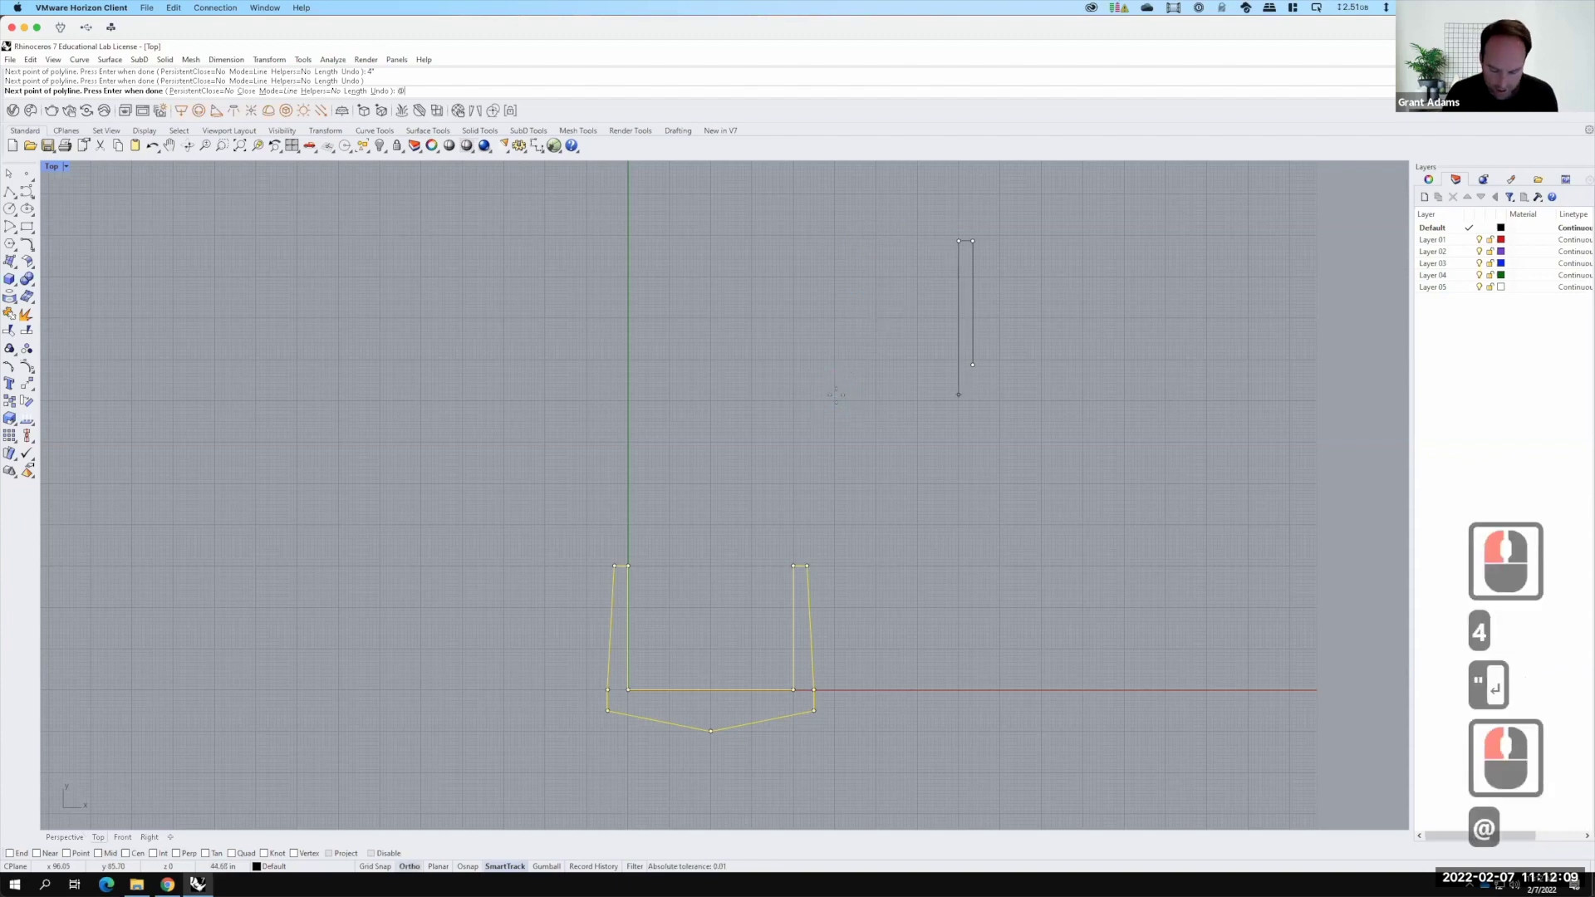
pyautogui.write('2,-36')
pyautogui.press('Return')
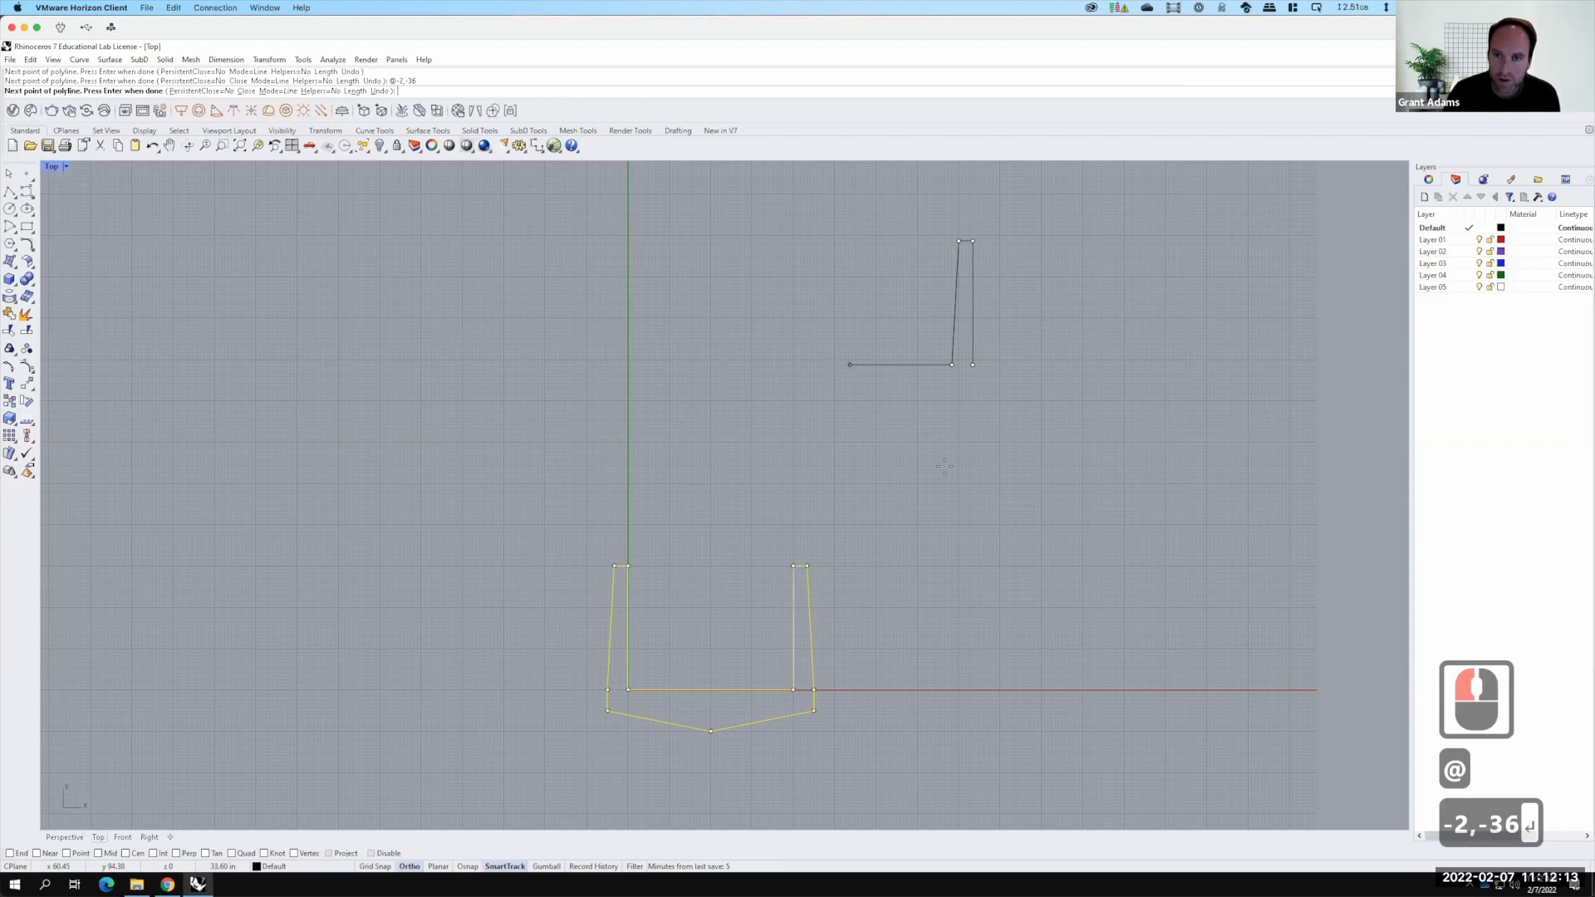
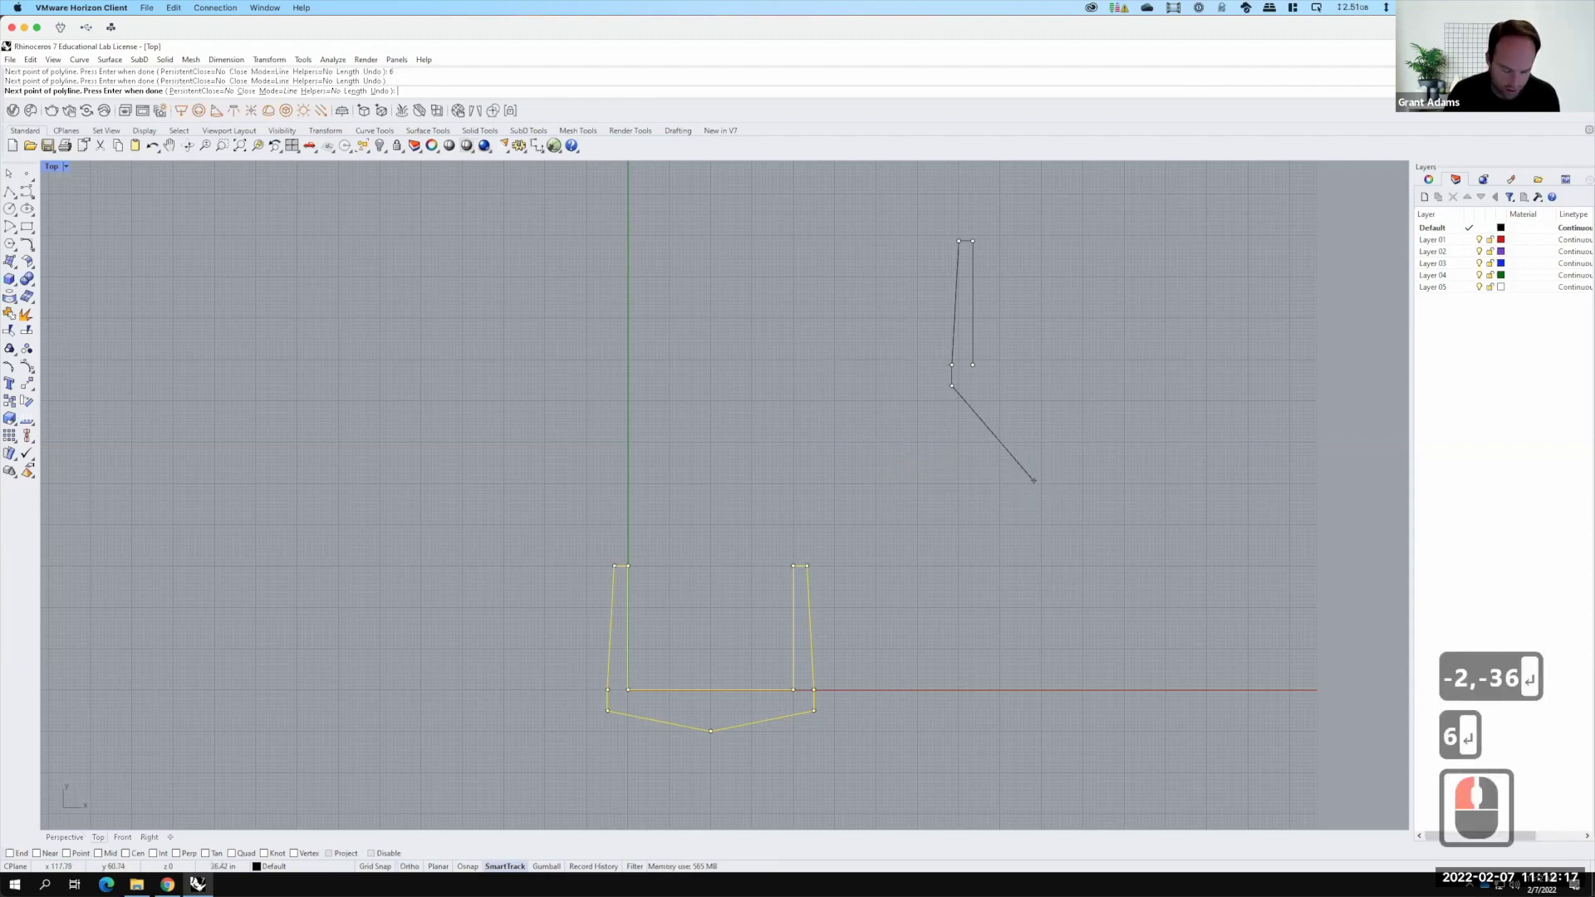
# Add the @0,-6 short step and close the L-shaped outline at its start
pyautogui.press('@')
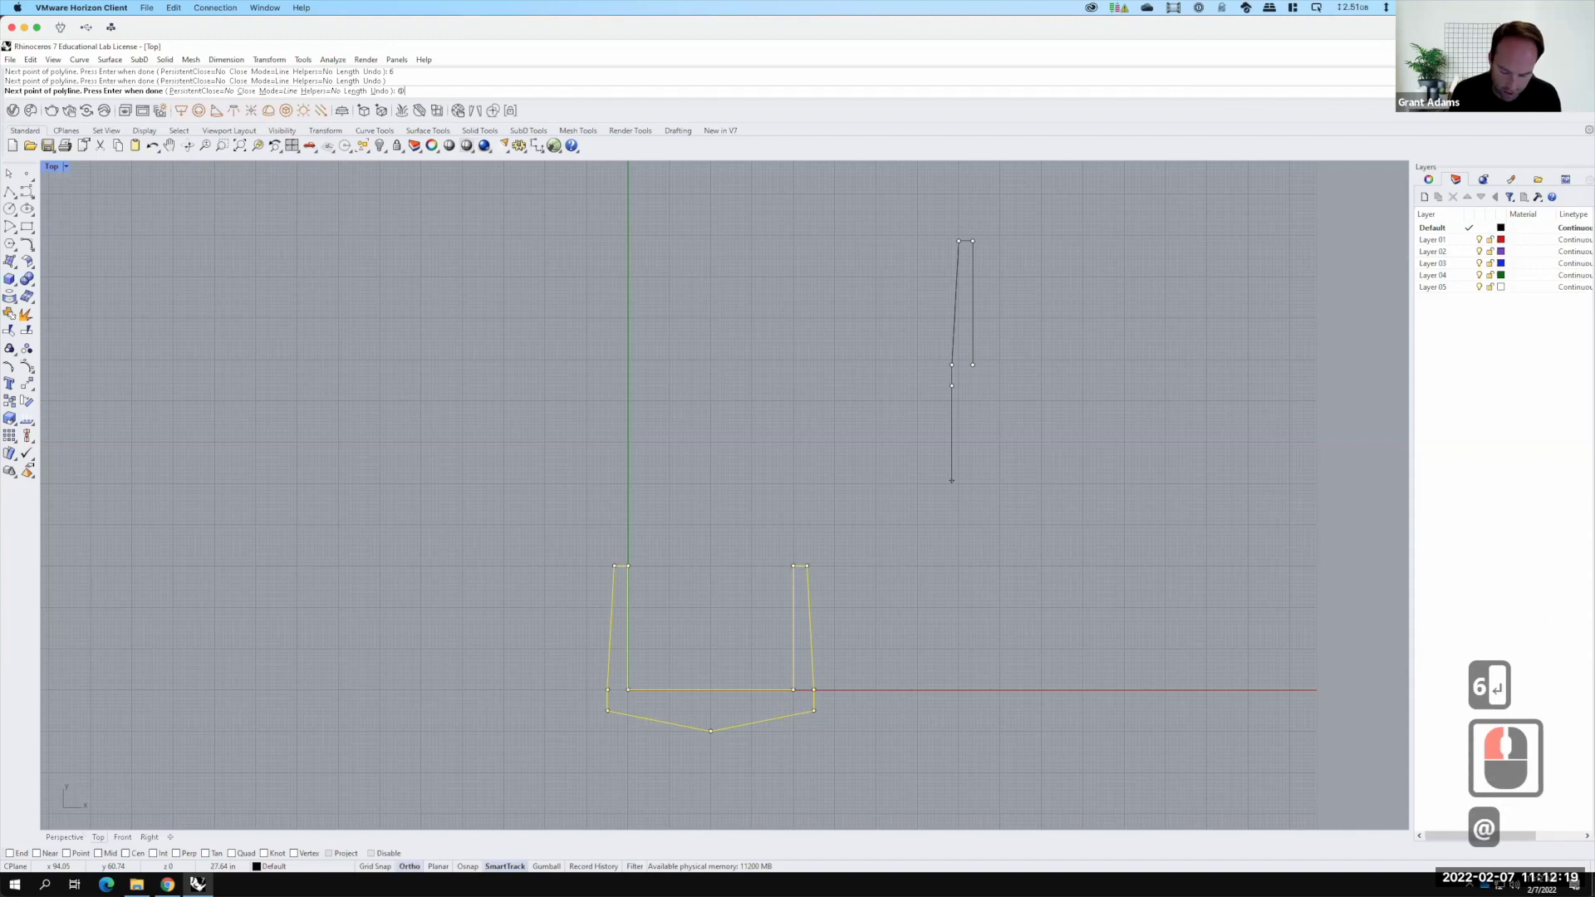
pyautogui.write('0,-6')
pyautogui.press('Return')
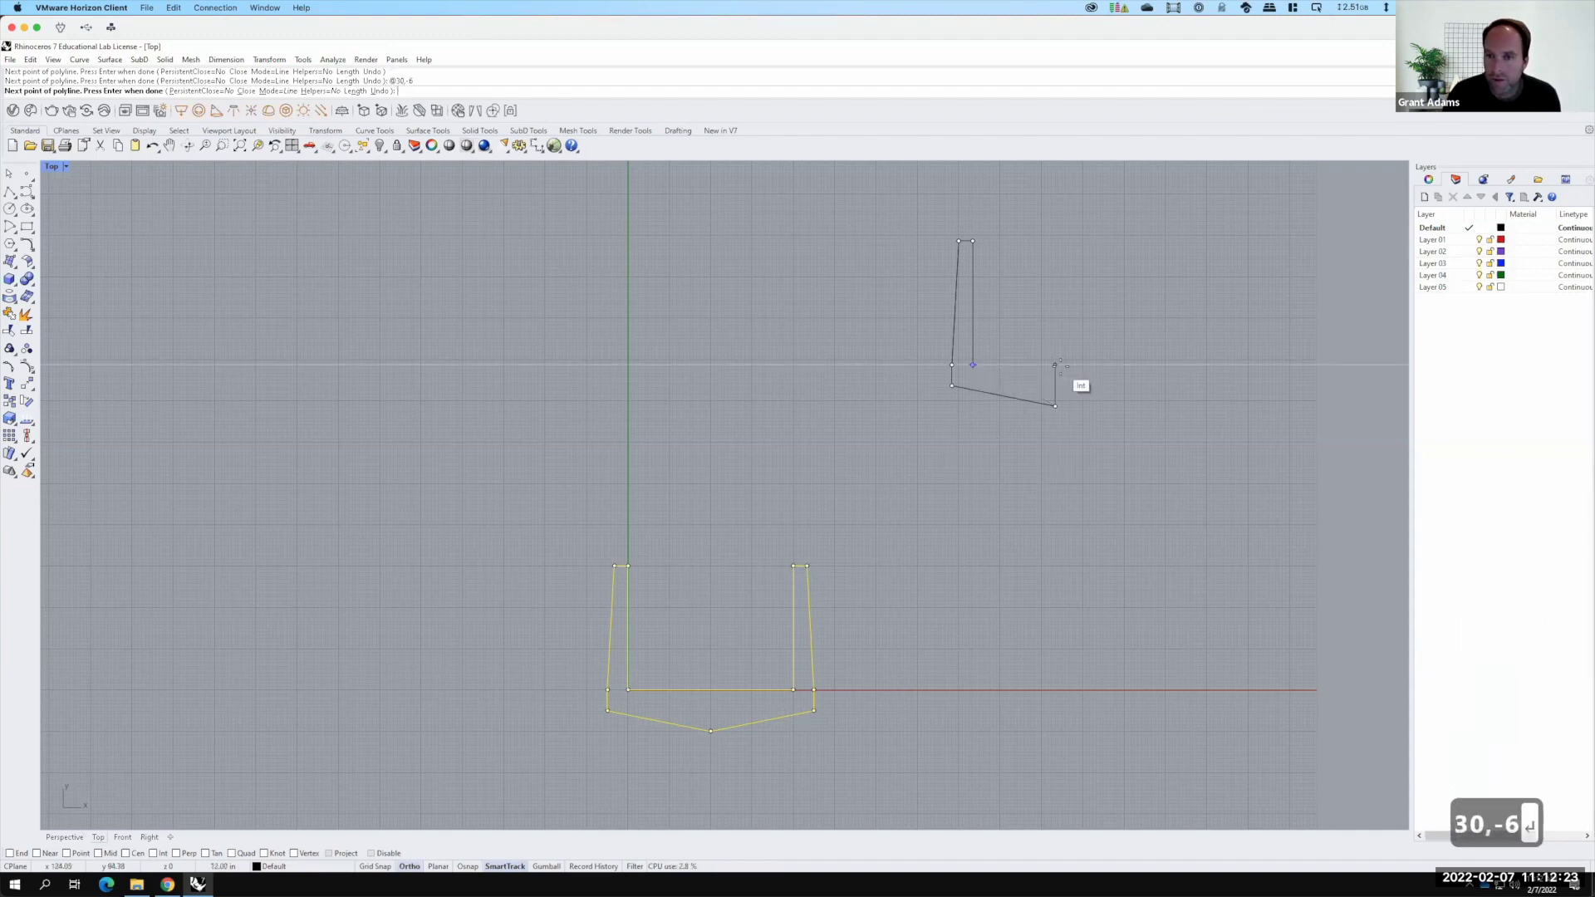
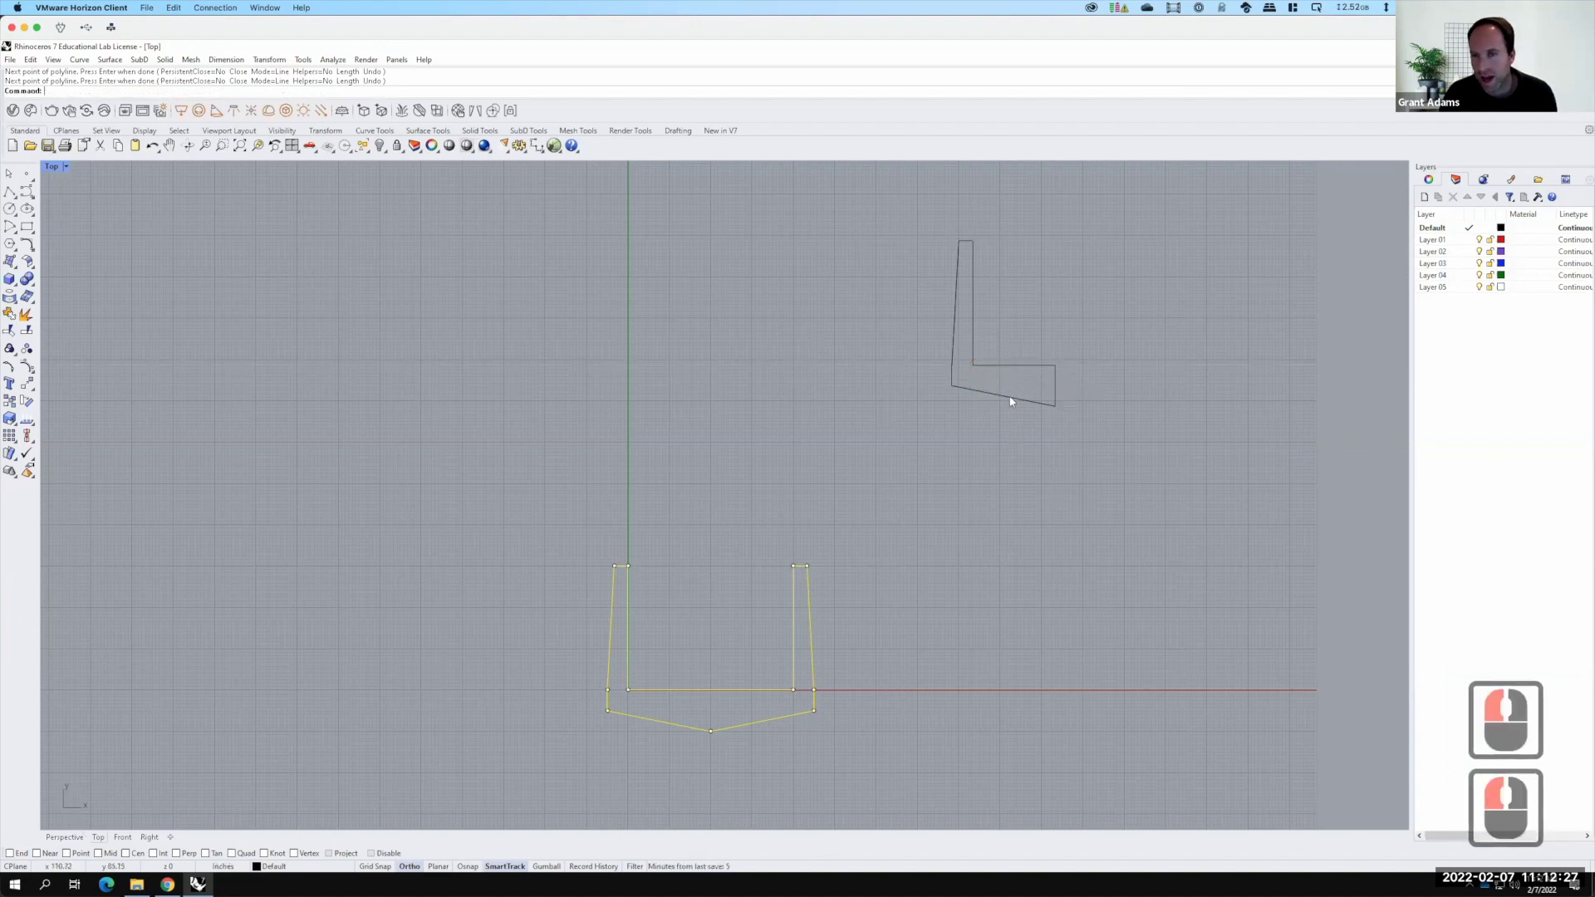
pyautogui.click(1139, 278)
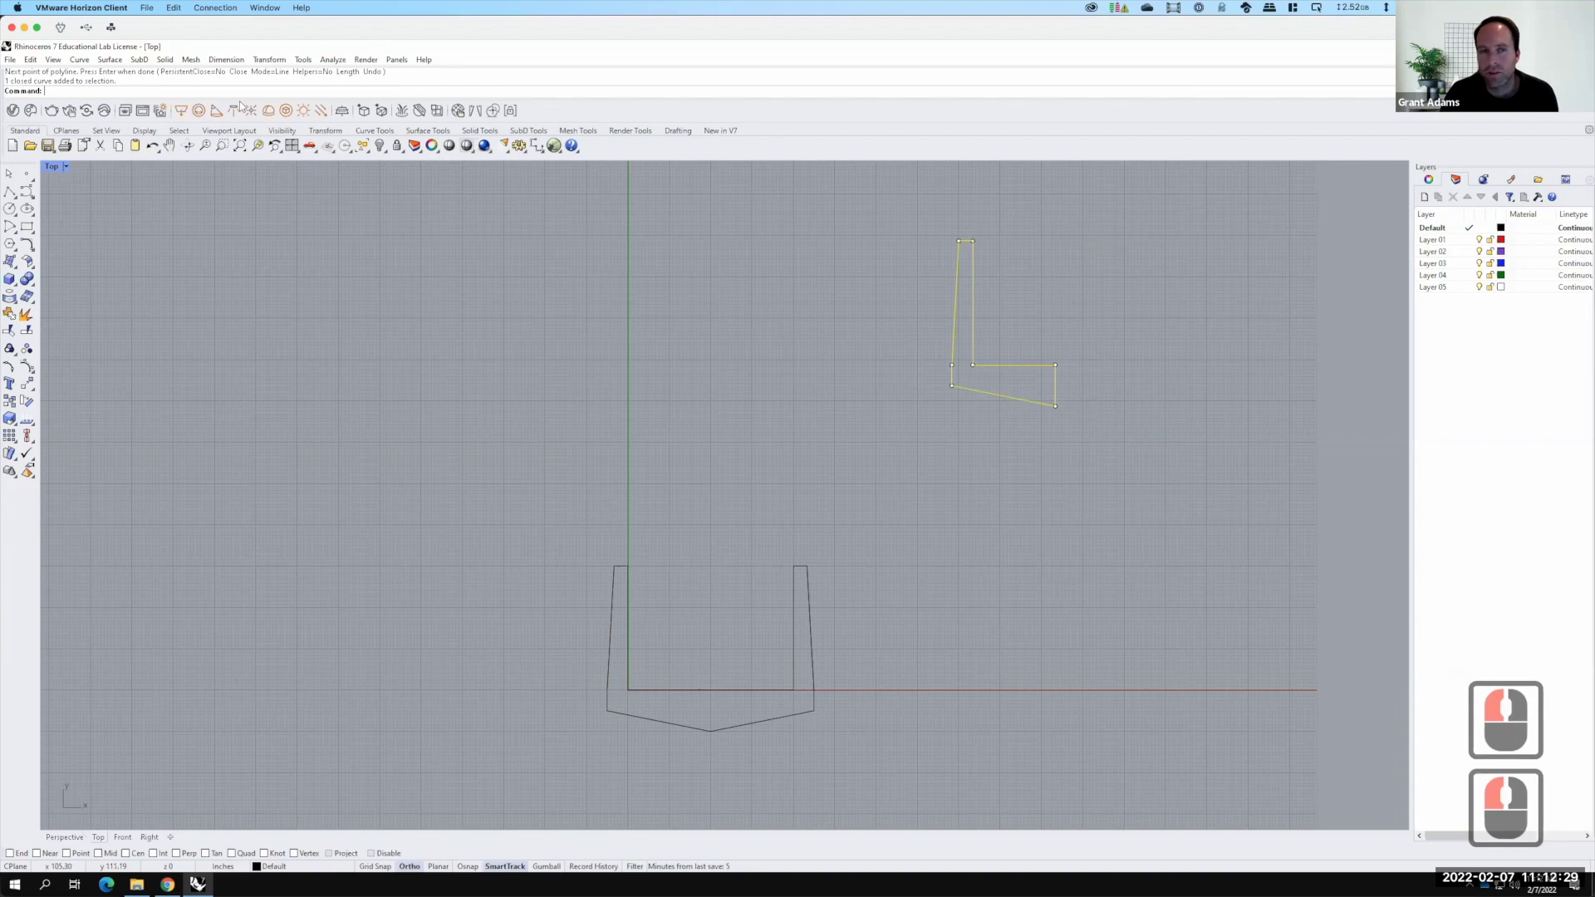
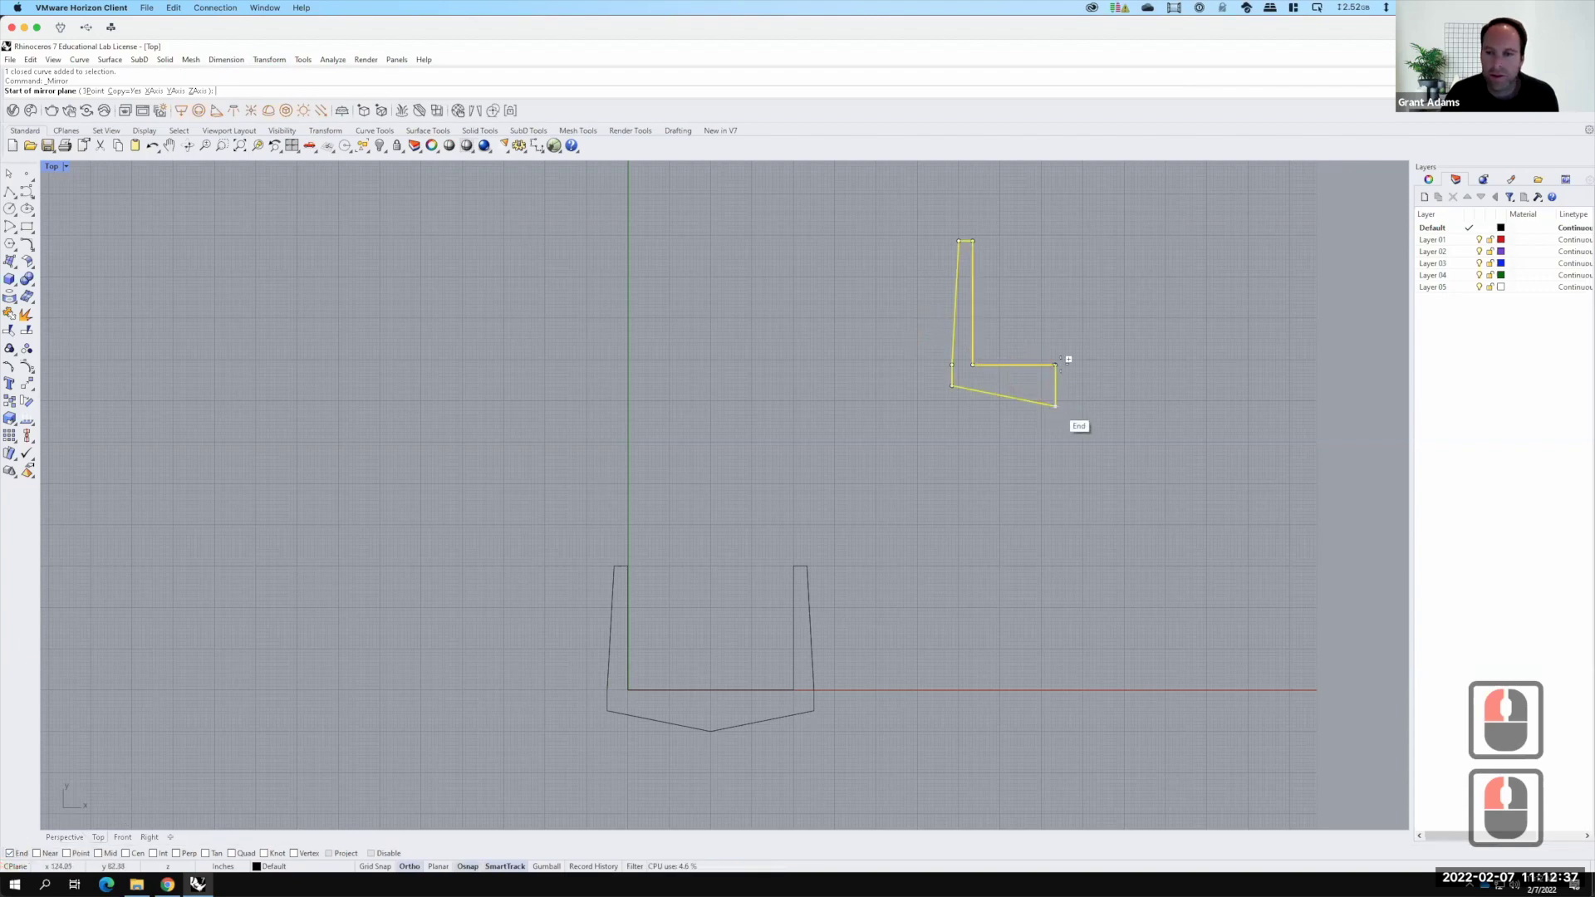
# Select the upper copy's curves, repeat then cancel the Mirror operation
pyautogui.click(1091, 374)
pyautogui.click(1151, 492)
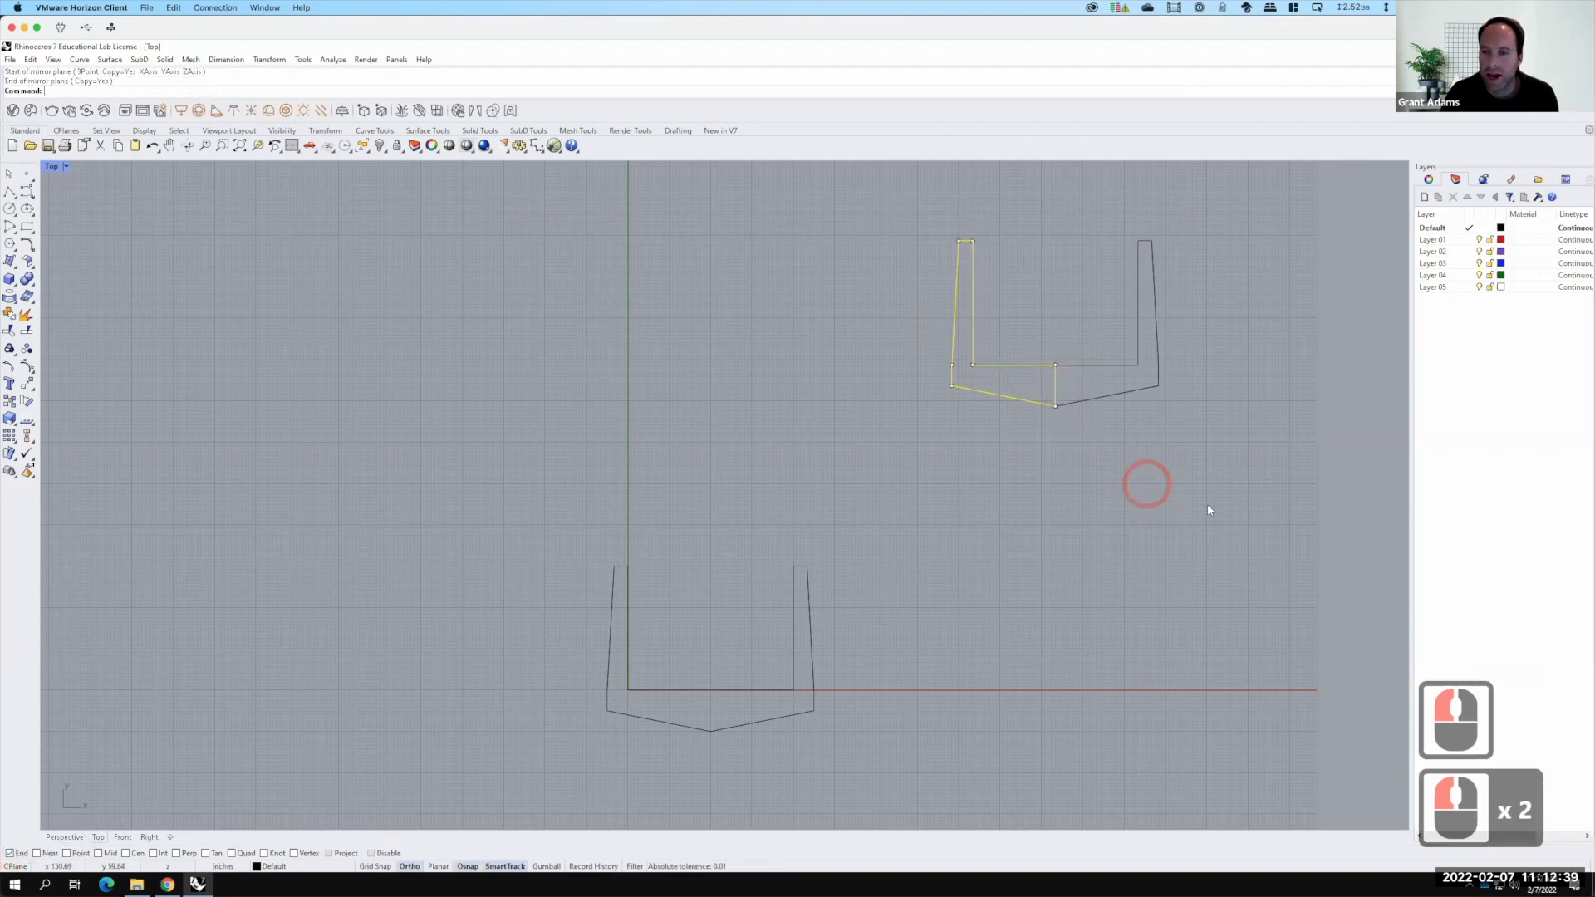
pyautogui.press('Return')
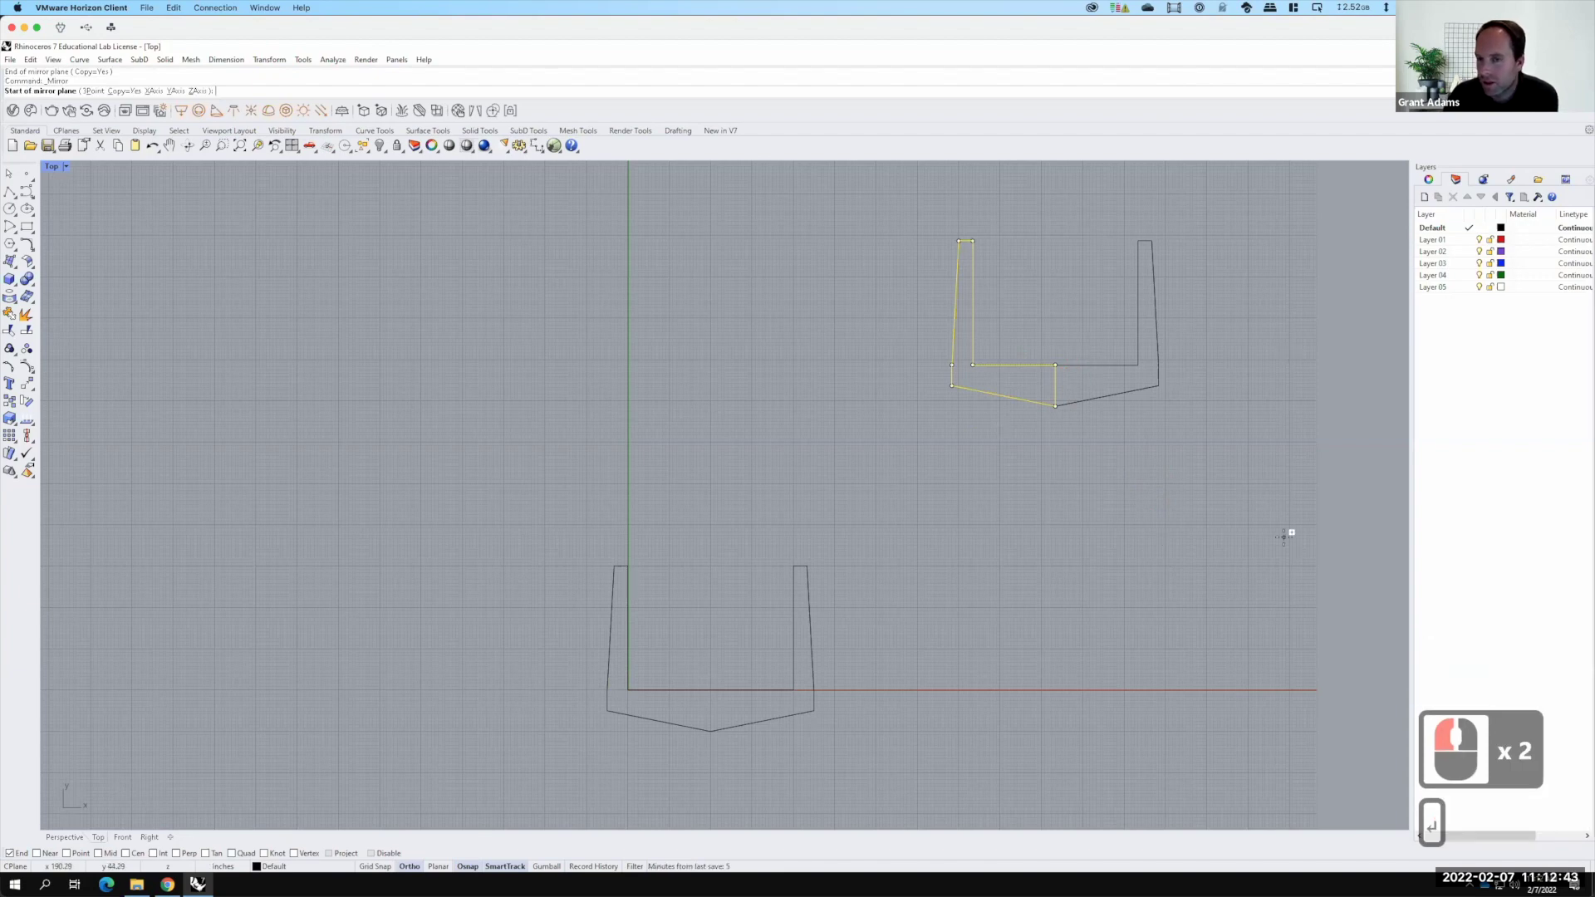
pyautogui.press('Return')
pyautogui.press('F15')
pyautogui.press('Escape')
pyautogui.press('Escape')
# Window-select the upper copy of the profile and delete it
pyautogui.click(1058, 369)
pyautogui.click(1216, 453)
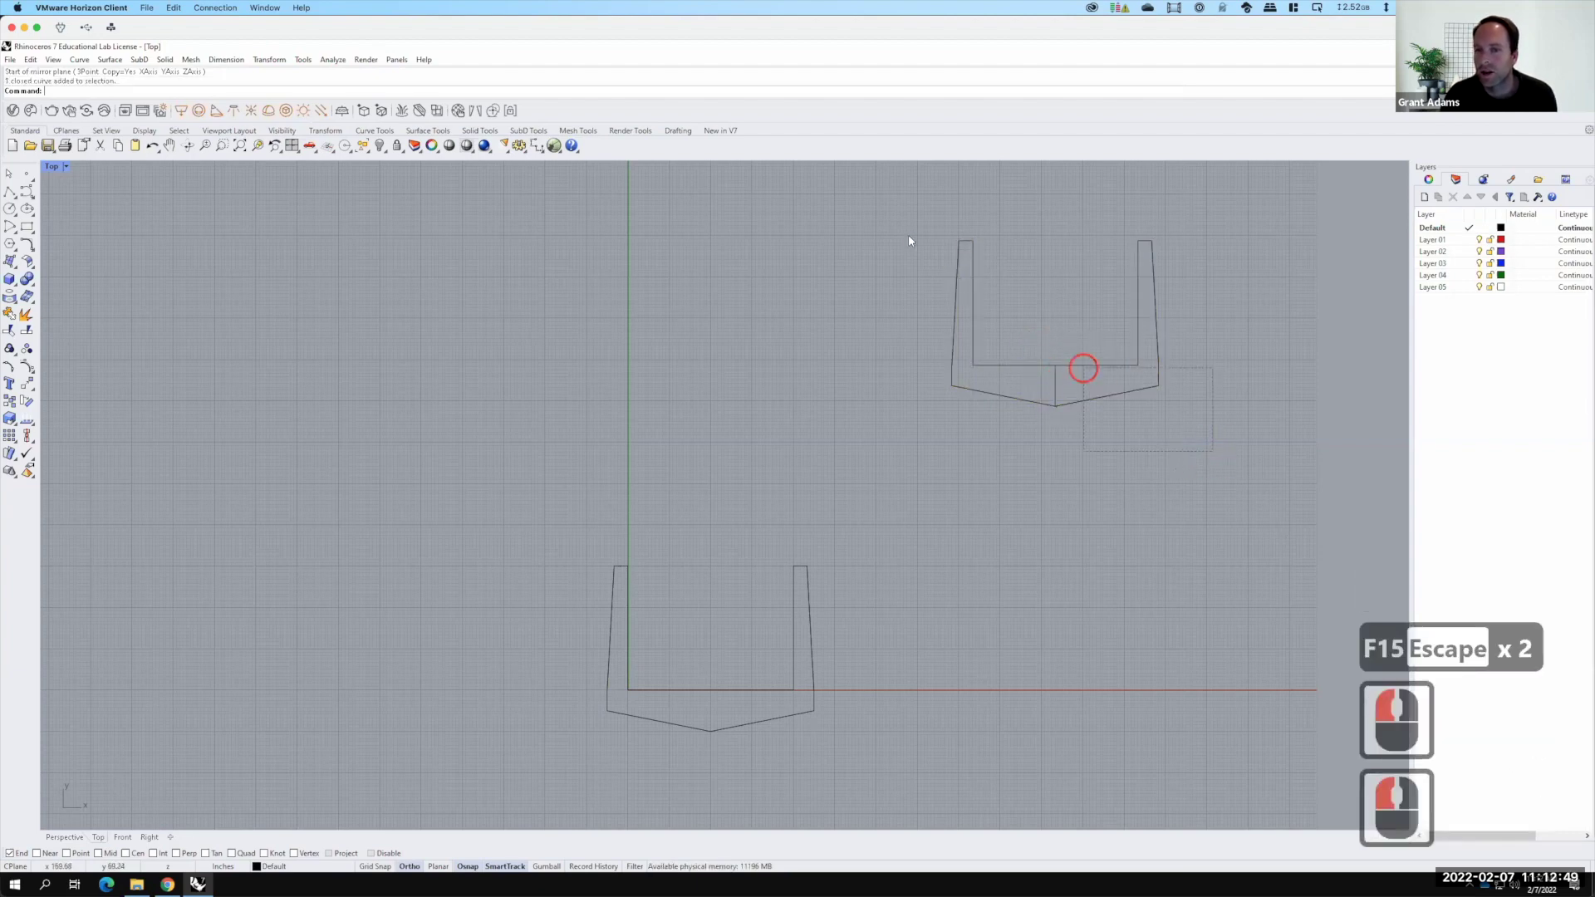
pyautogui.click(912, 242)
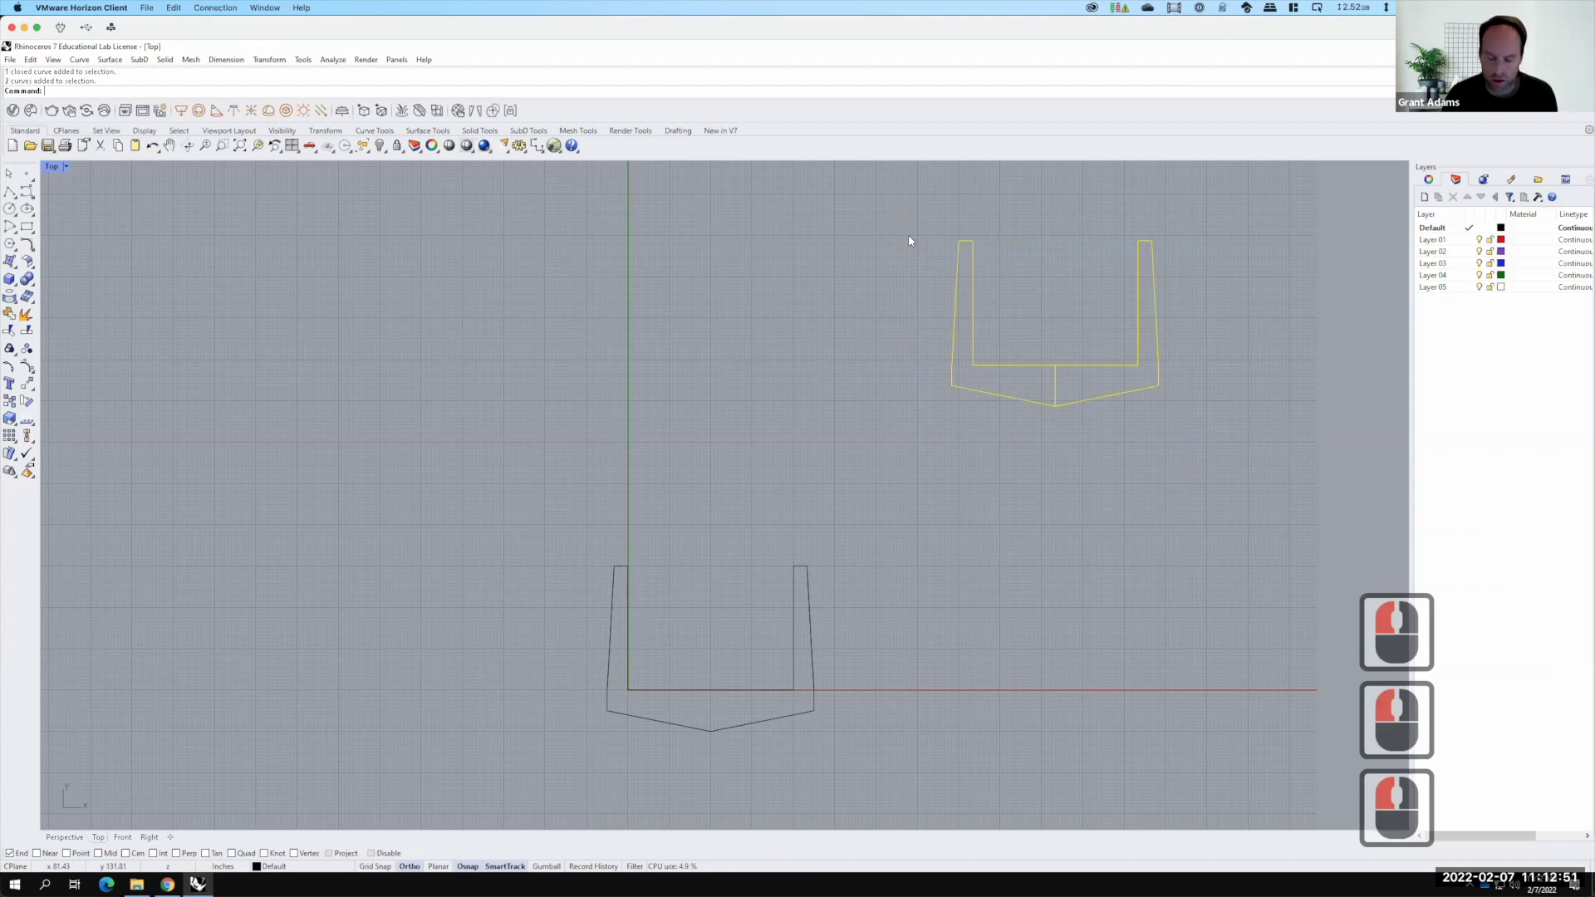
pyautogui.write('del')
pyautogui.press('Return')
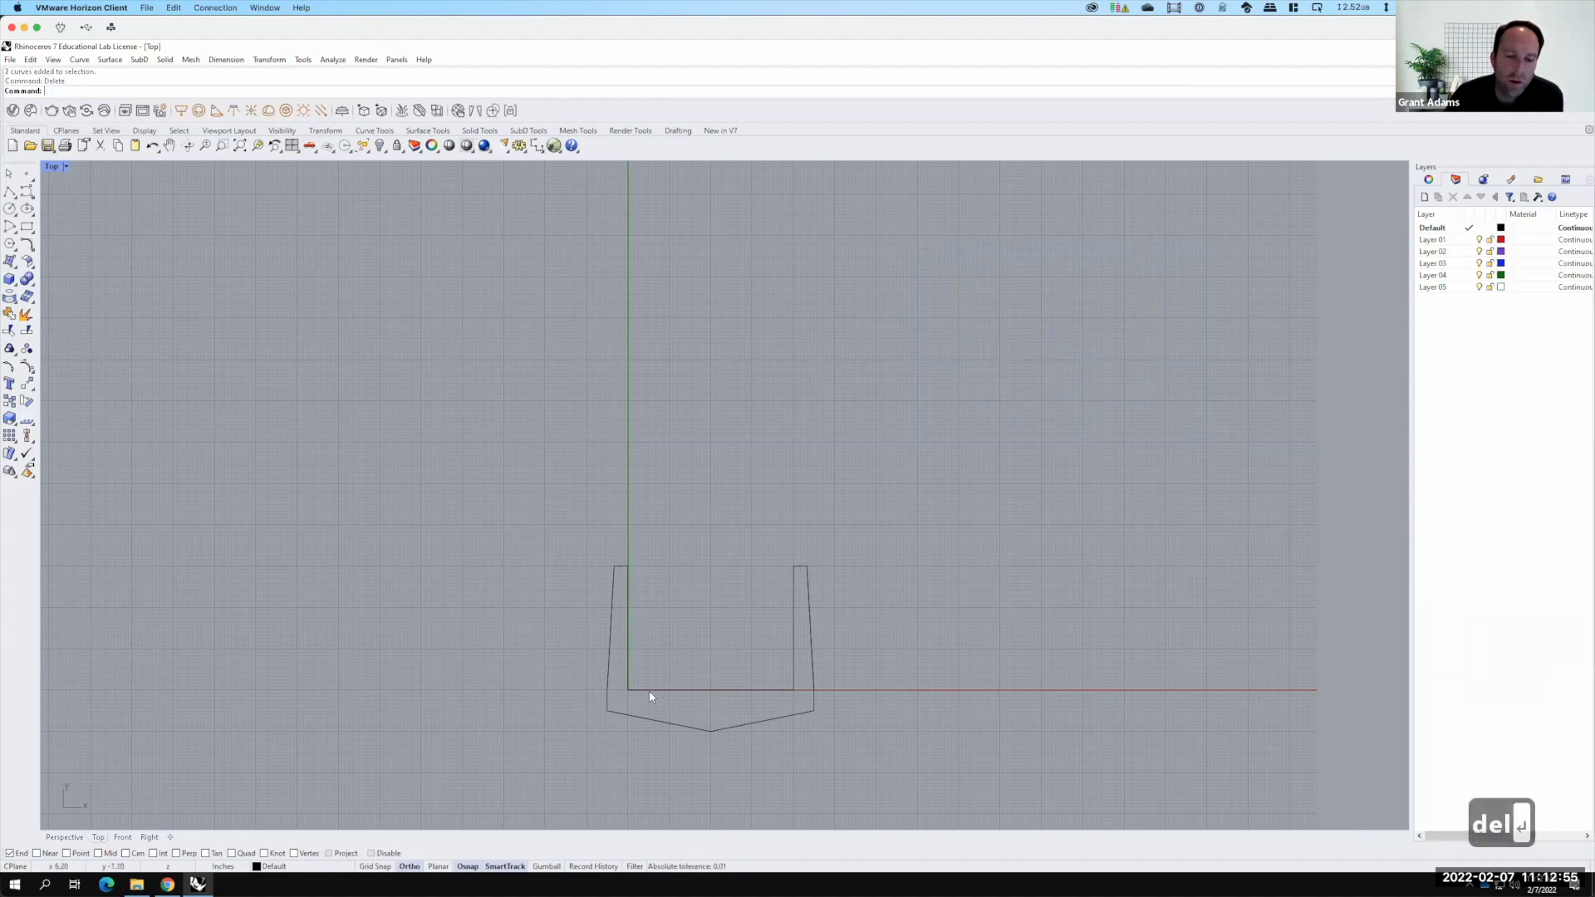
# Select the original profile at the origin, then switch to the Canvas Exercise 205 page in Chrome
pyautogui.click(822, 705)
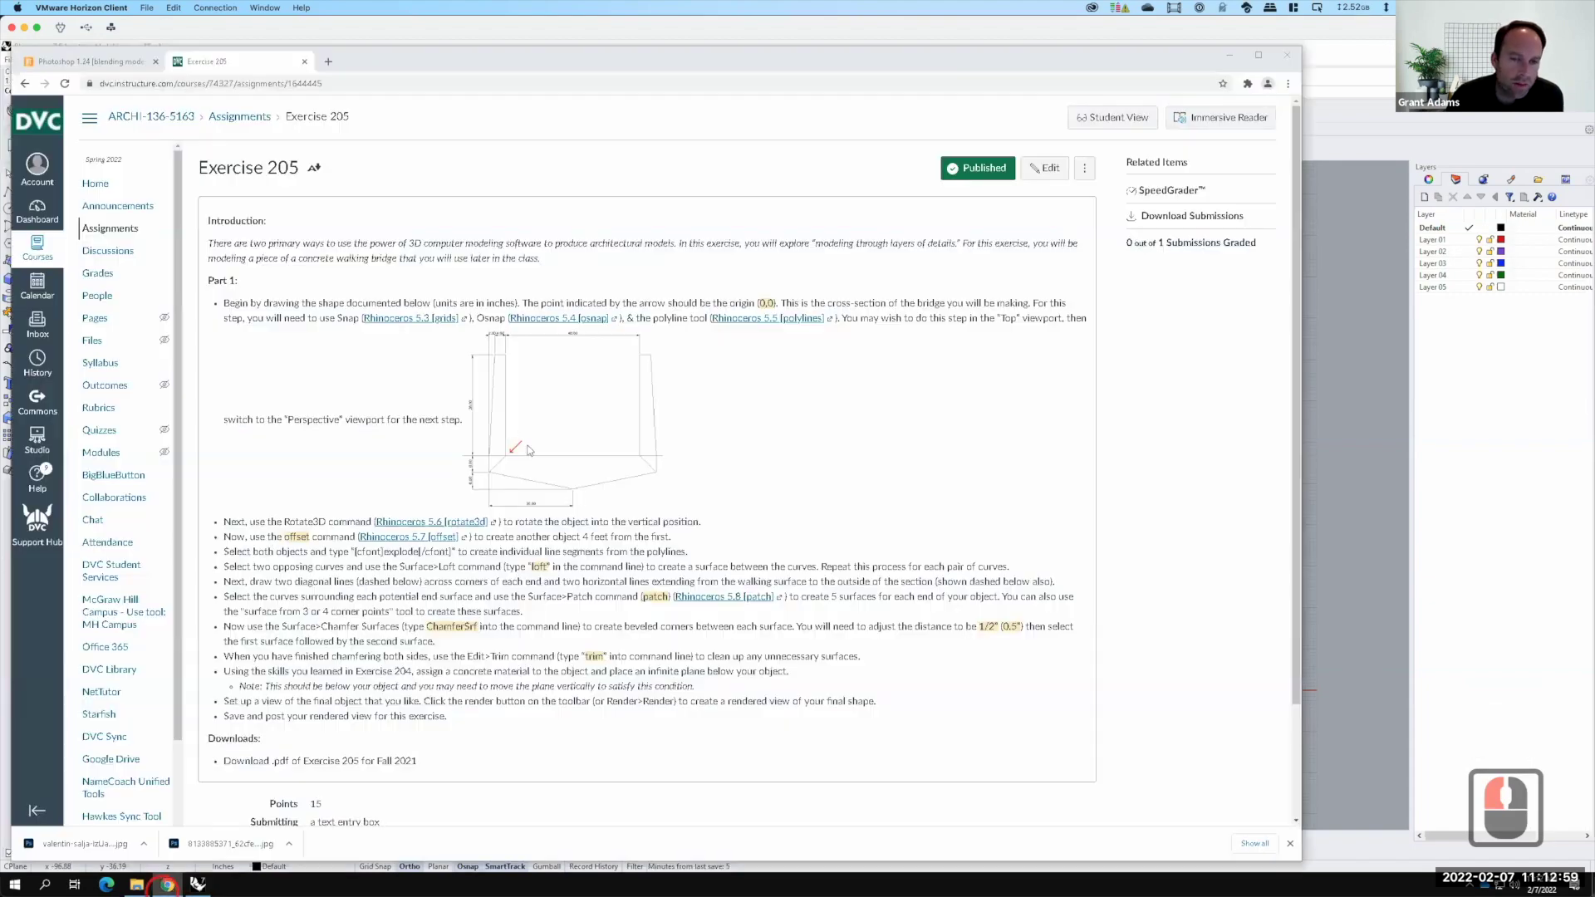
pyautogui.click(511, 426)
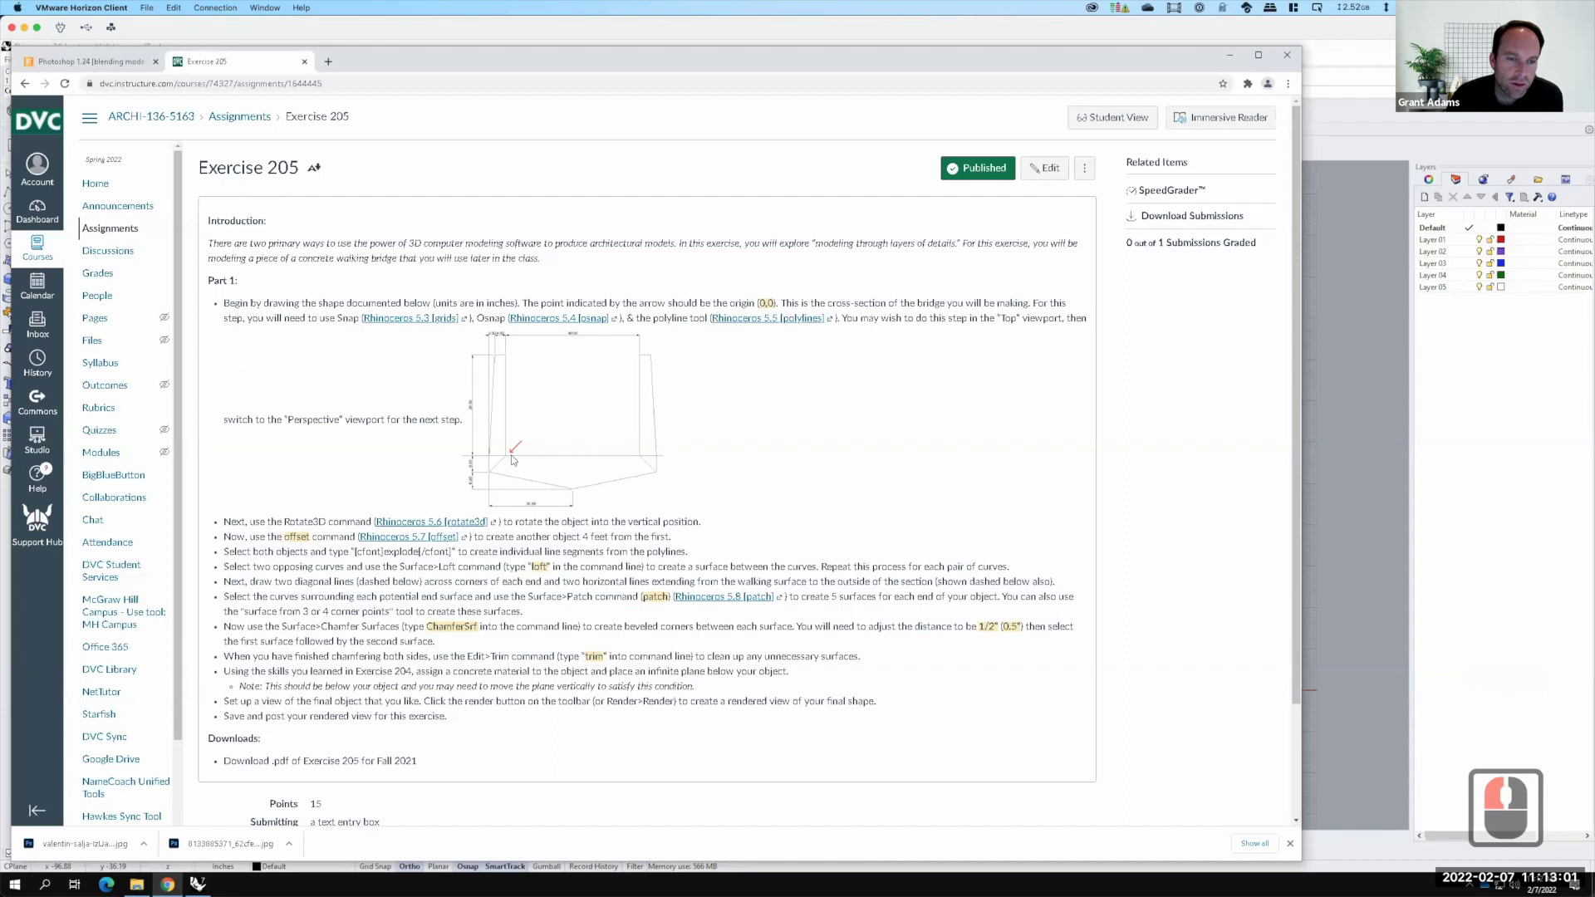
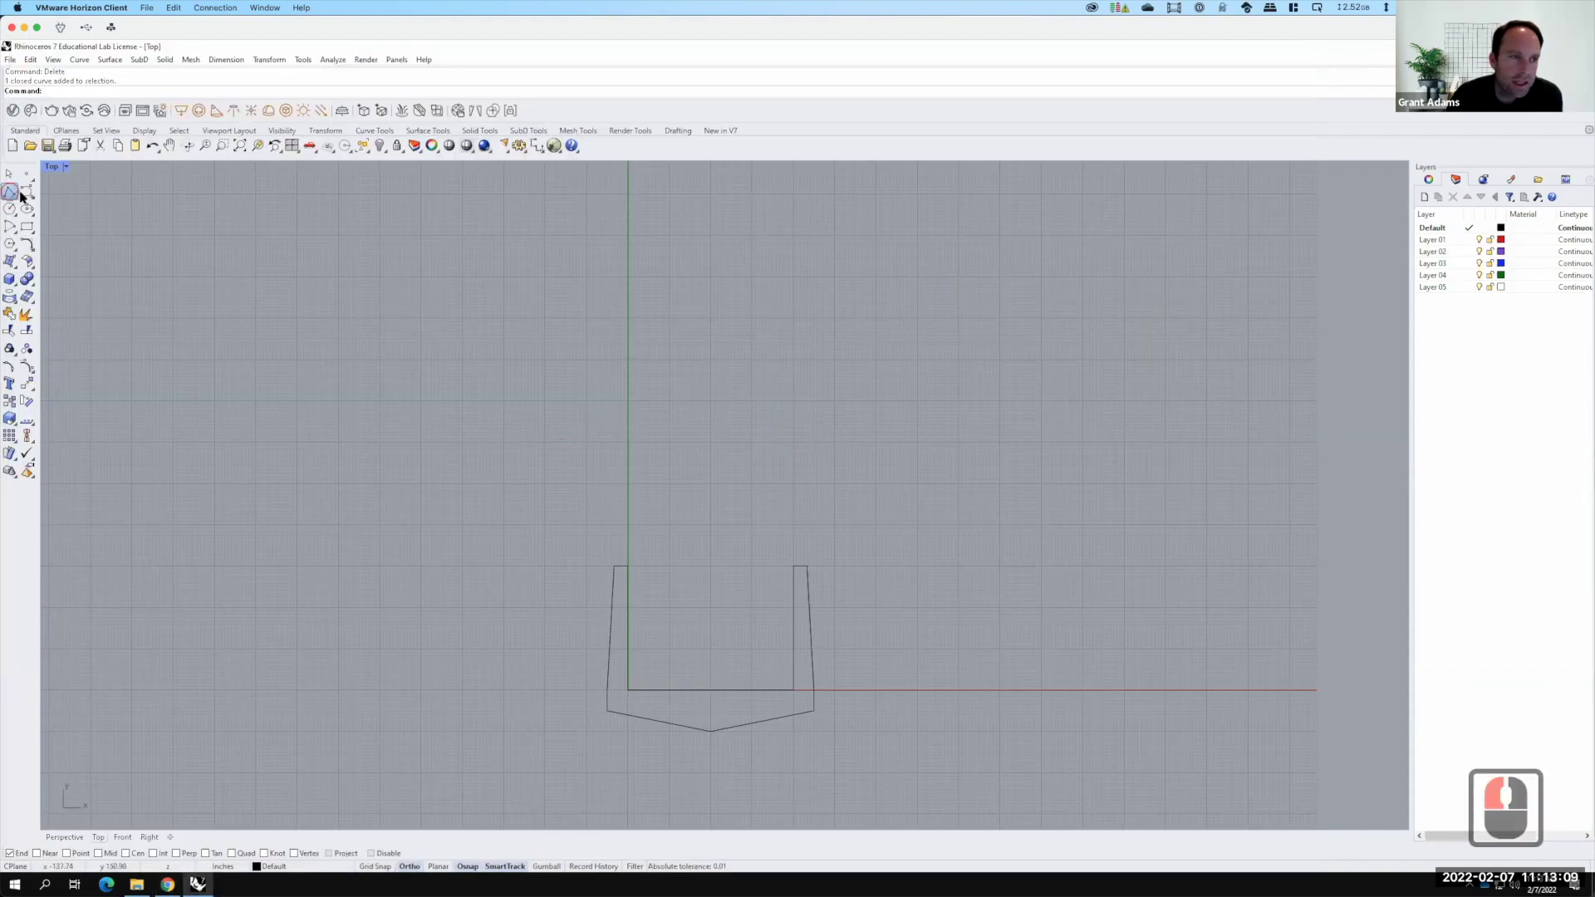
# Draw a short diagonal polyline across each lower post corner, joining inner and outer corners
pyautogui.click(66, 221)
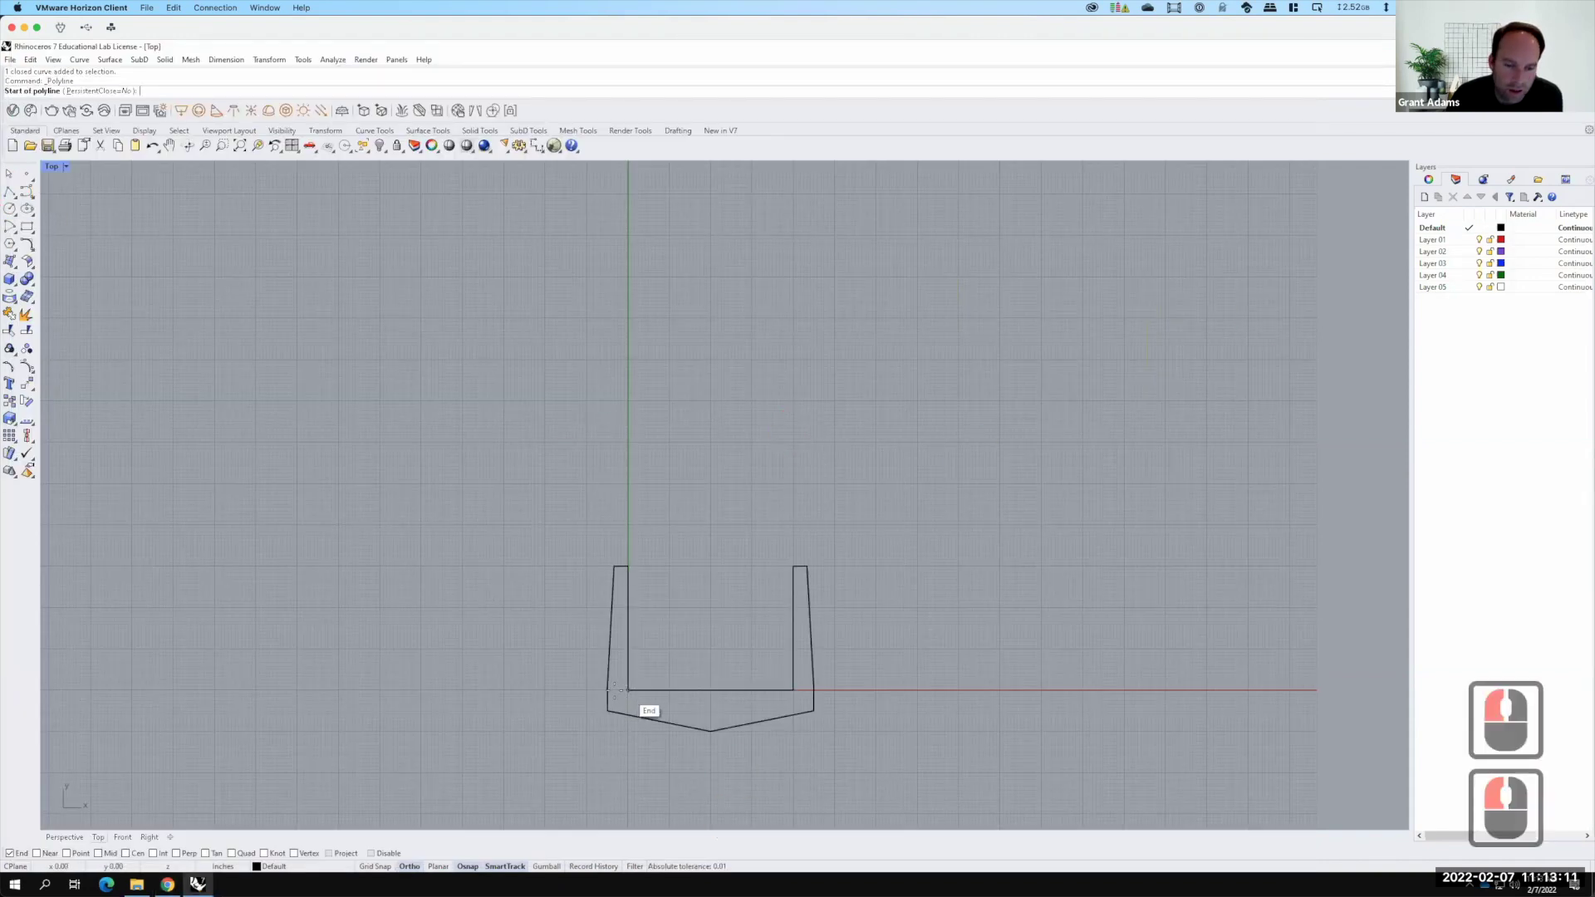
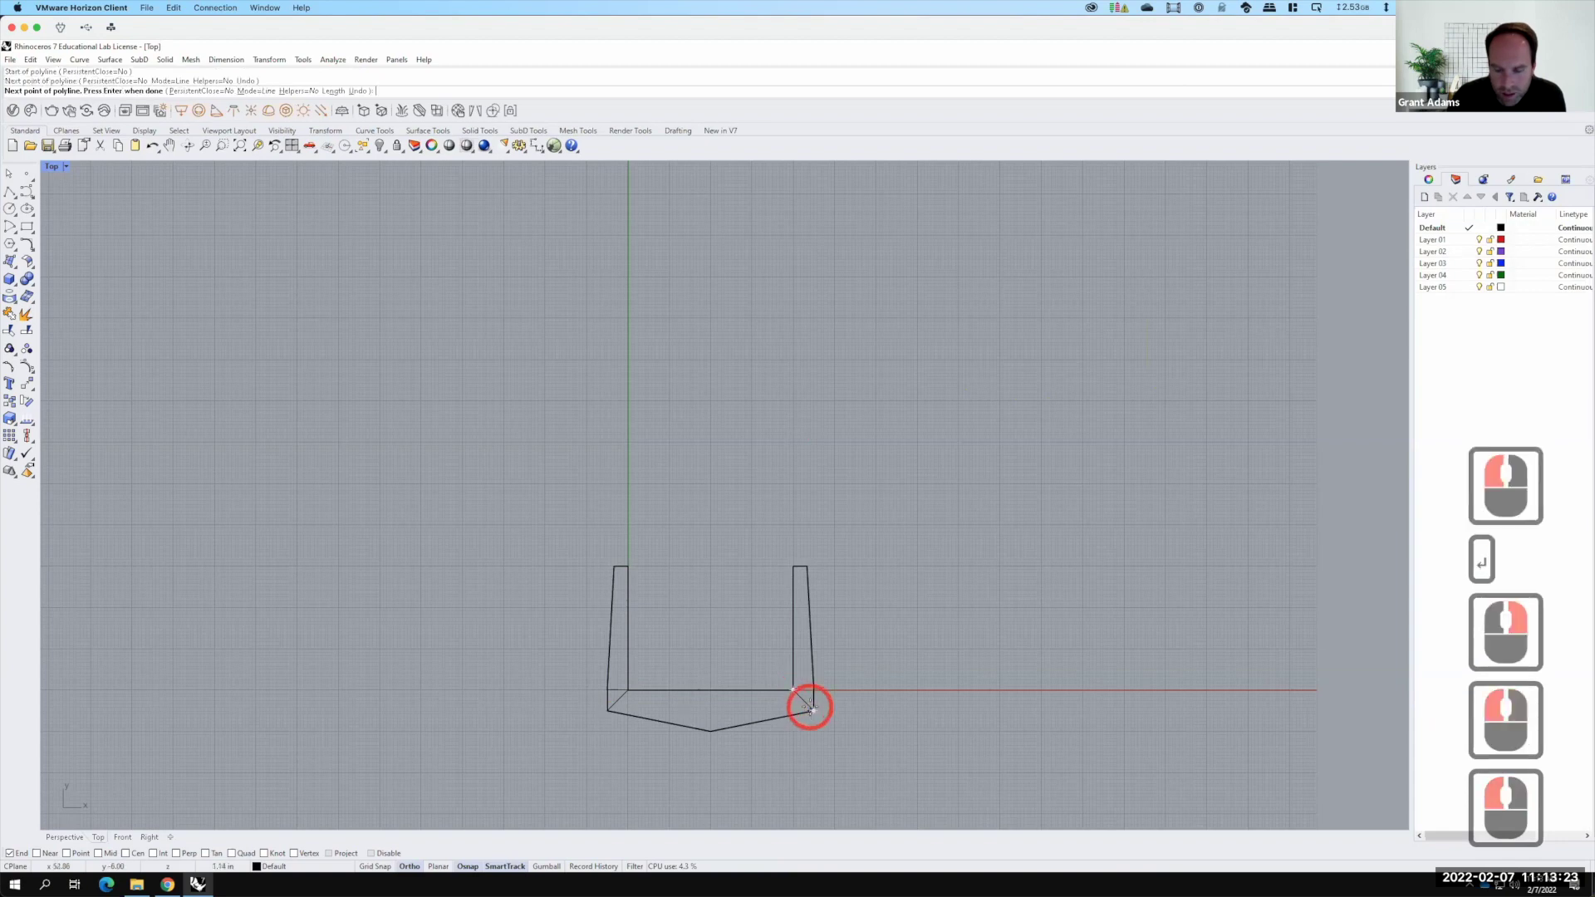
pyautogui.press('Return')
pyautogui.rightClick(822, 704)
pyautogui.click(824, 703)
pyautogui.click(860, 704)
pyautogui.press('Return')
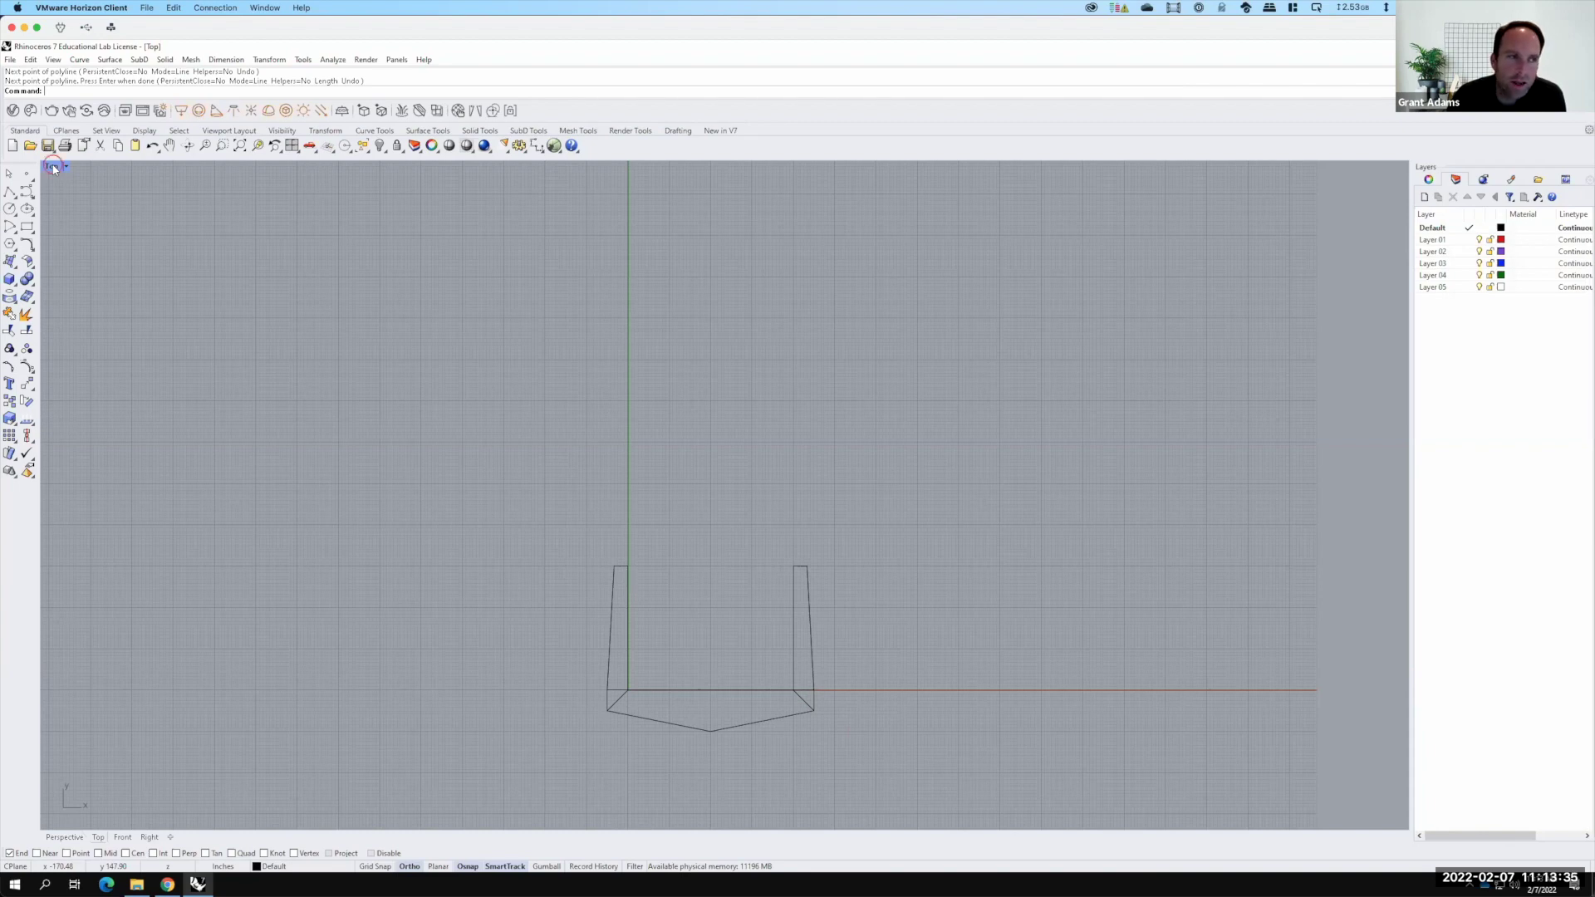
# Switch to the four-view layout, then maximize the Perspective viewport and fit the drawing
pyautogui.click(71, 168)
pyautogui.click(70, 155)
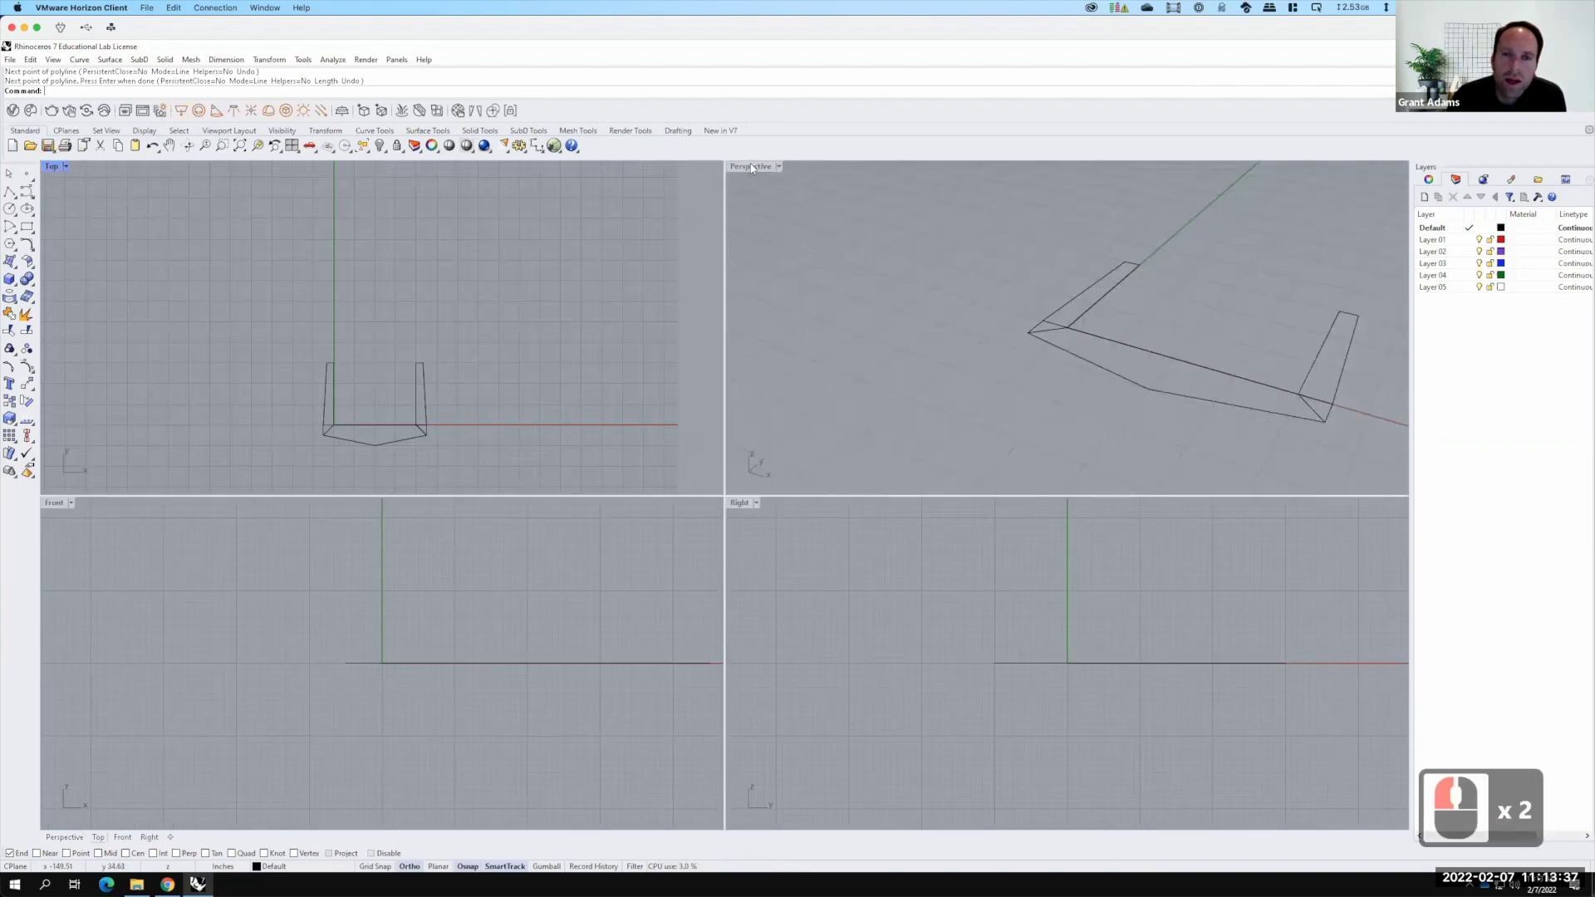
pyautogui.click(755, 166)
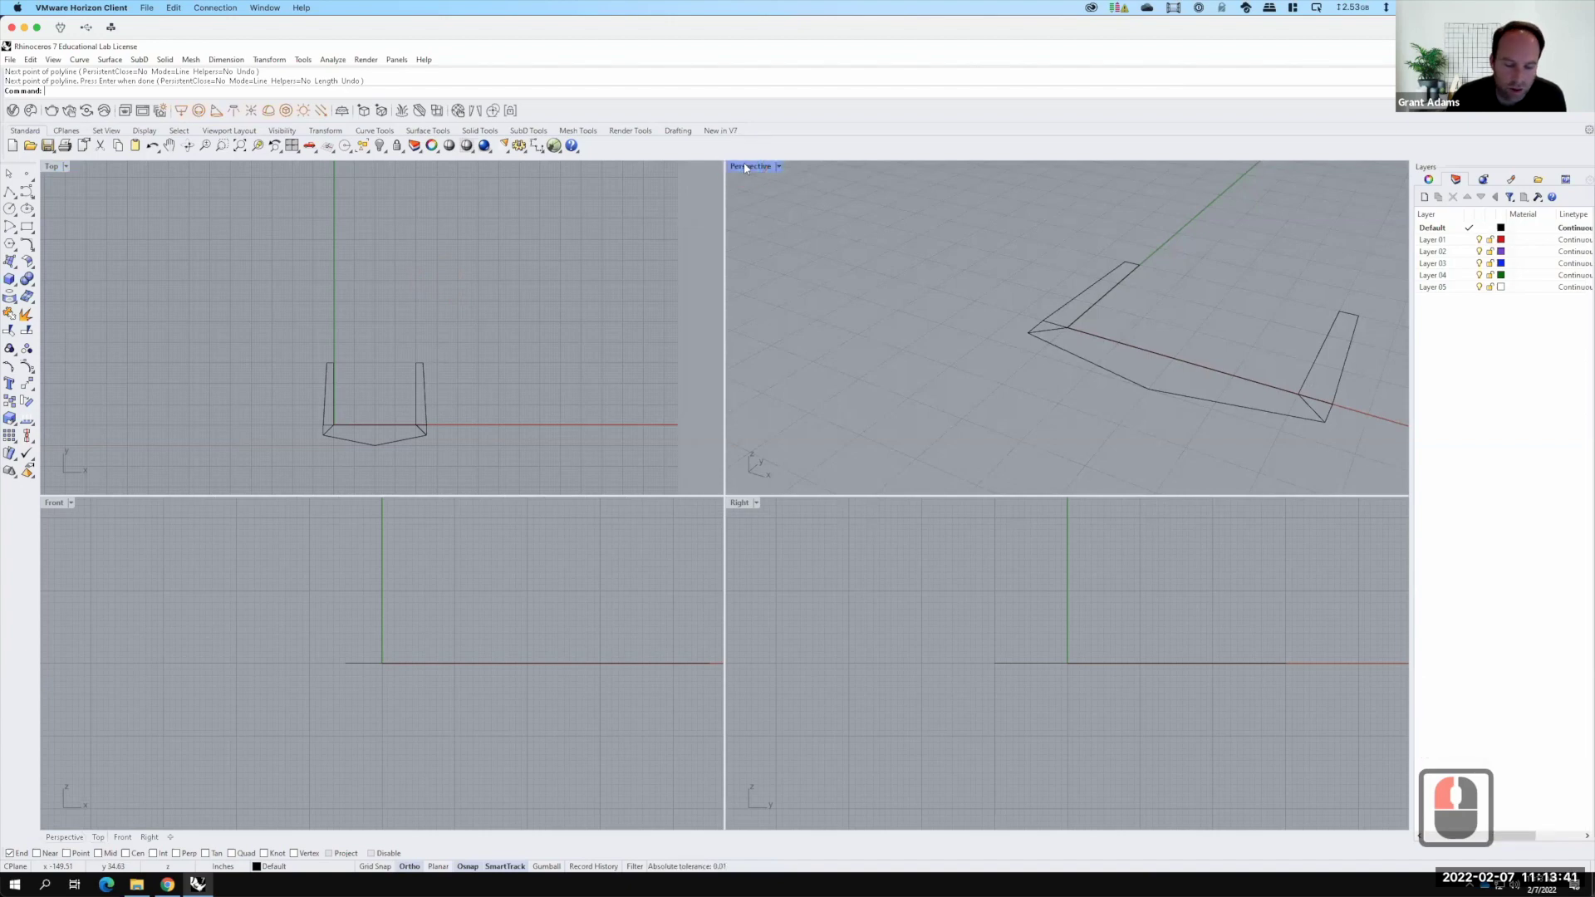
pyautogui.click(747, 166)
pyautogui.click(890, 321)
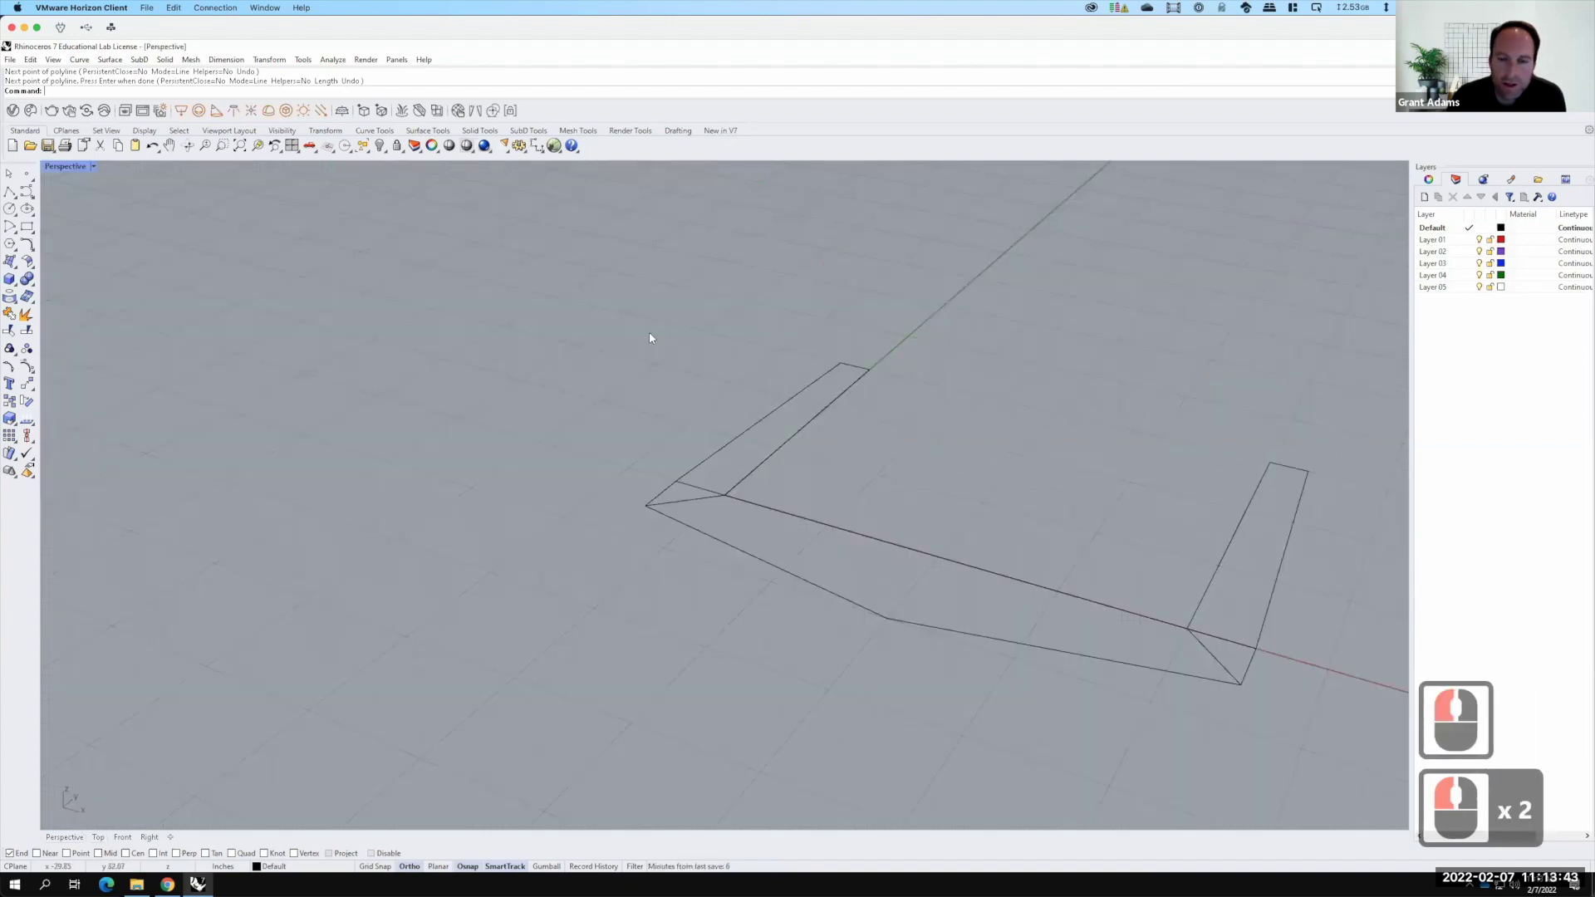
pyautogui.press('F15')
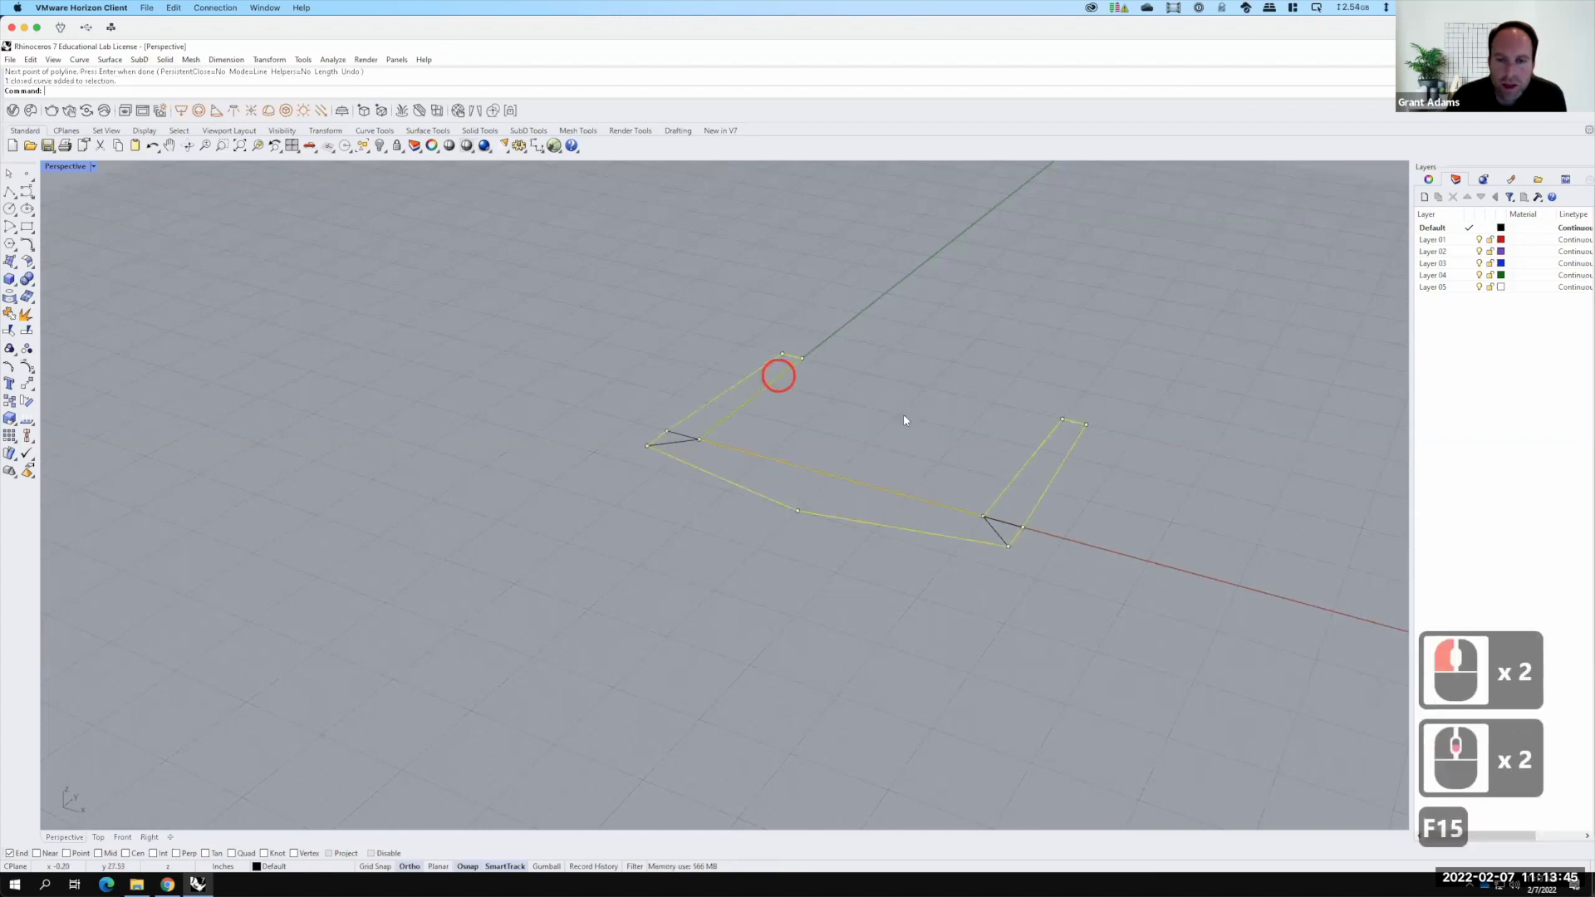
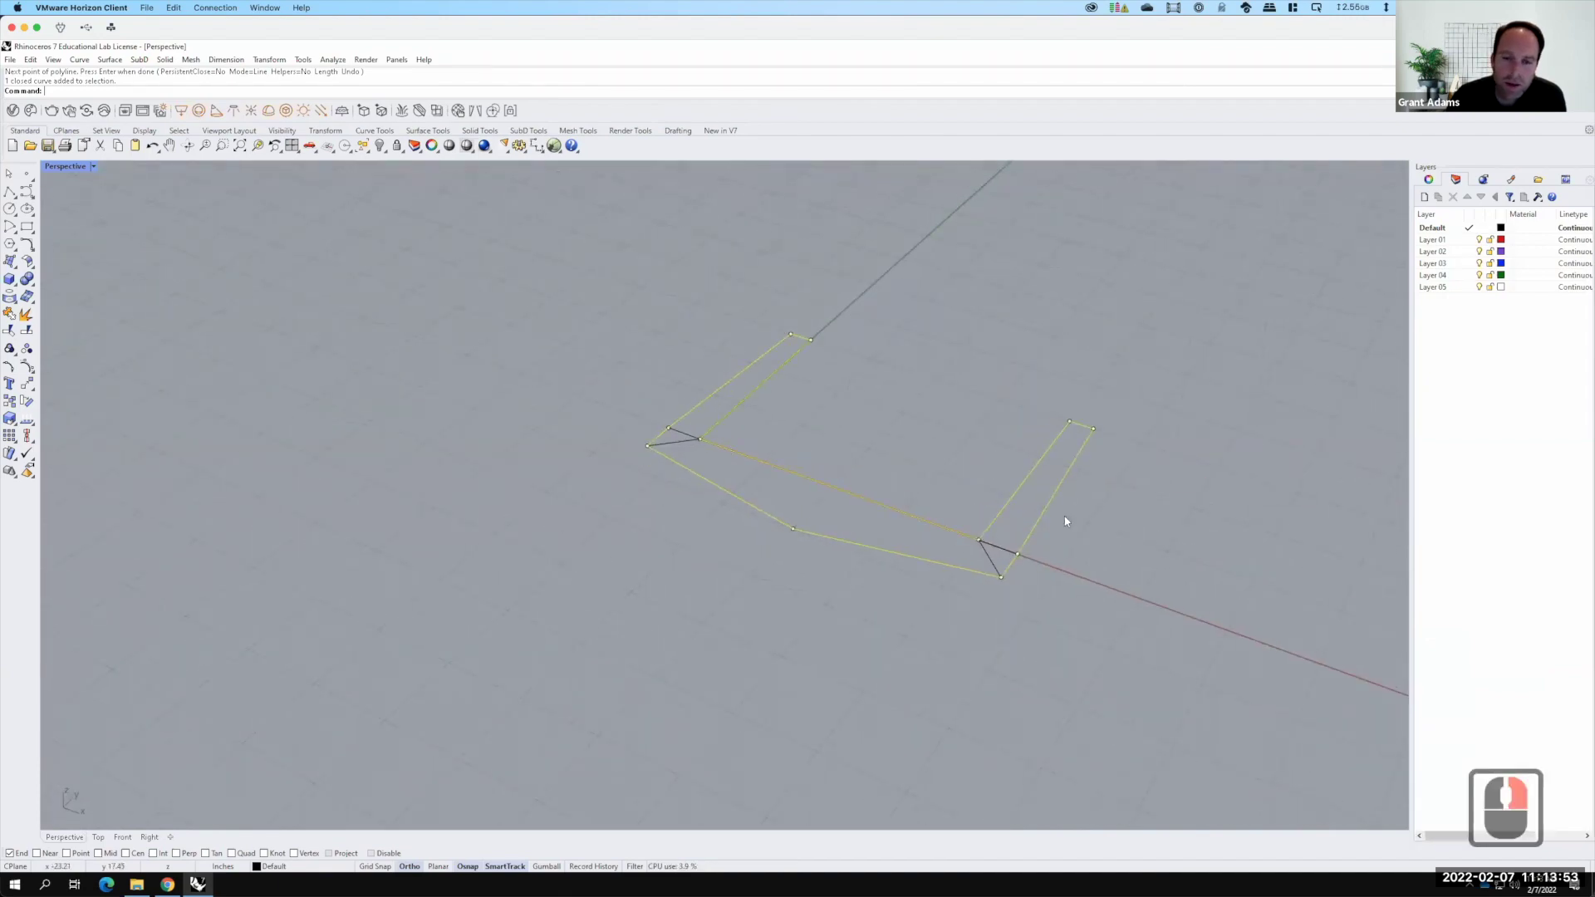
# Select all five profile and corner curves in the perspective view
pyautogui.click(521, 245)
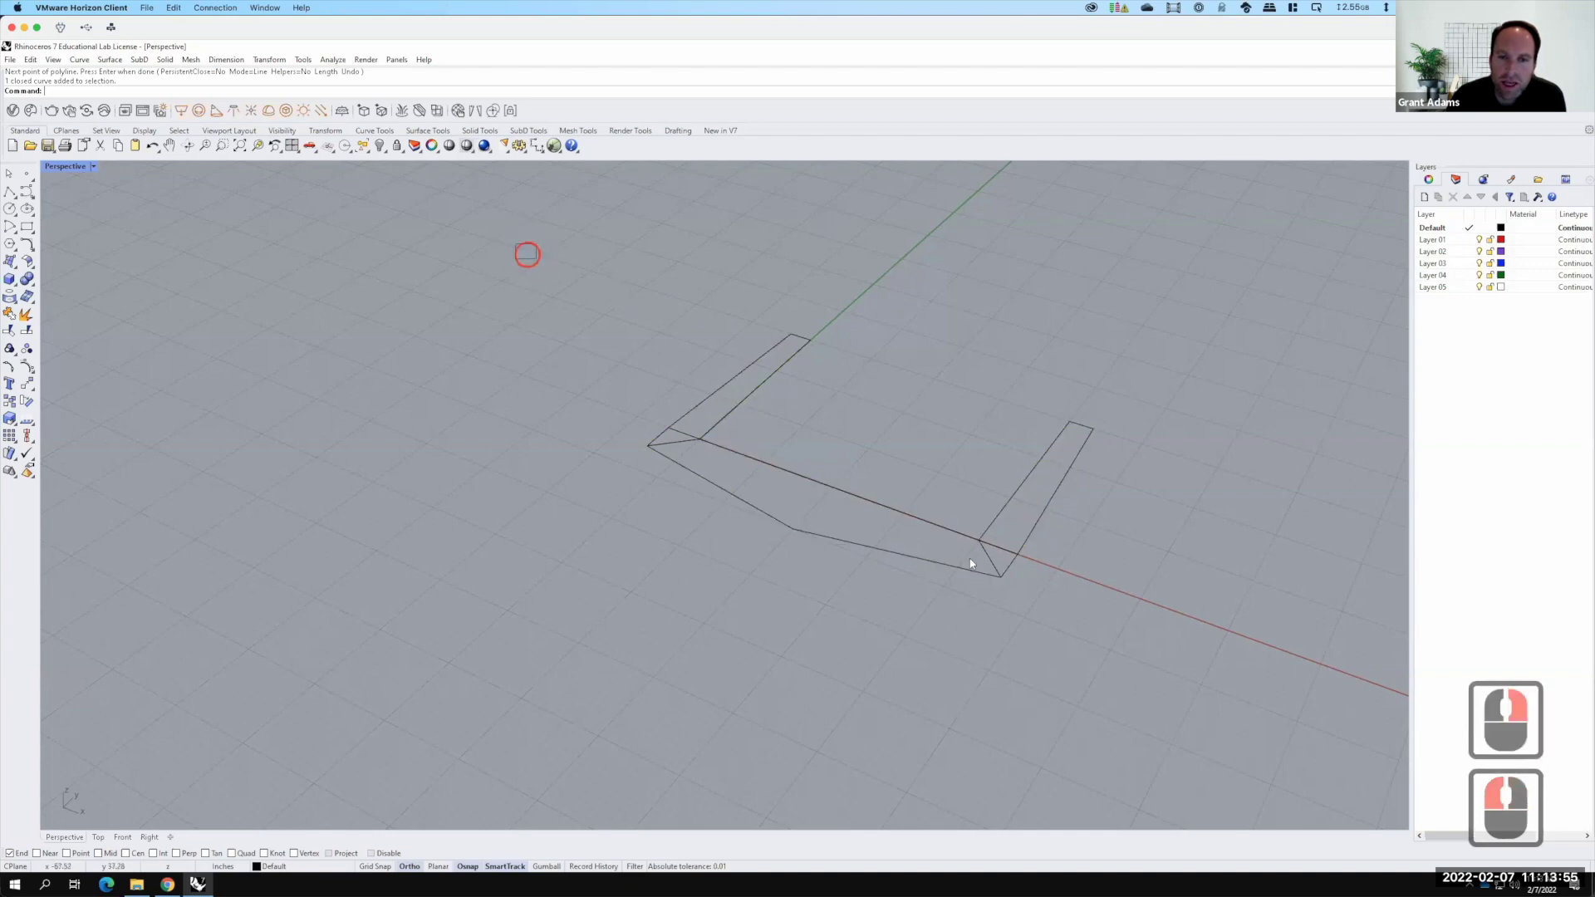
pyautogui.click(1165, 738)
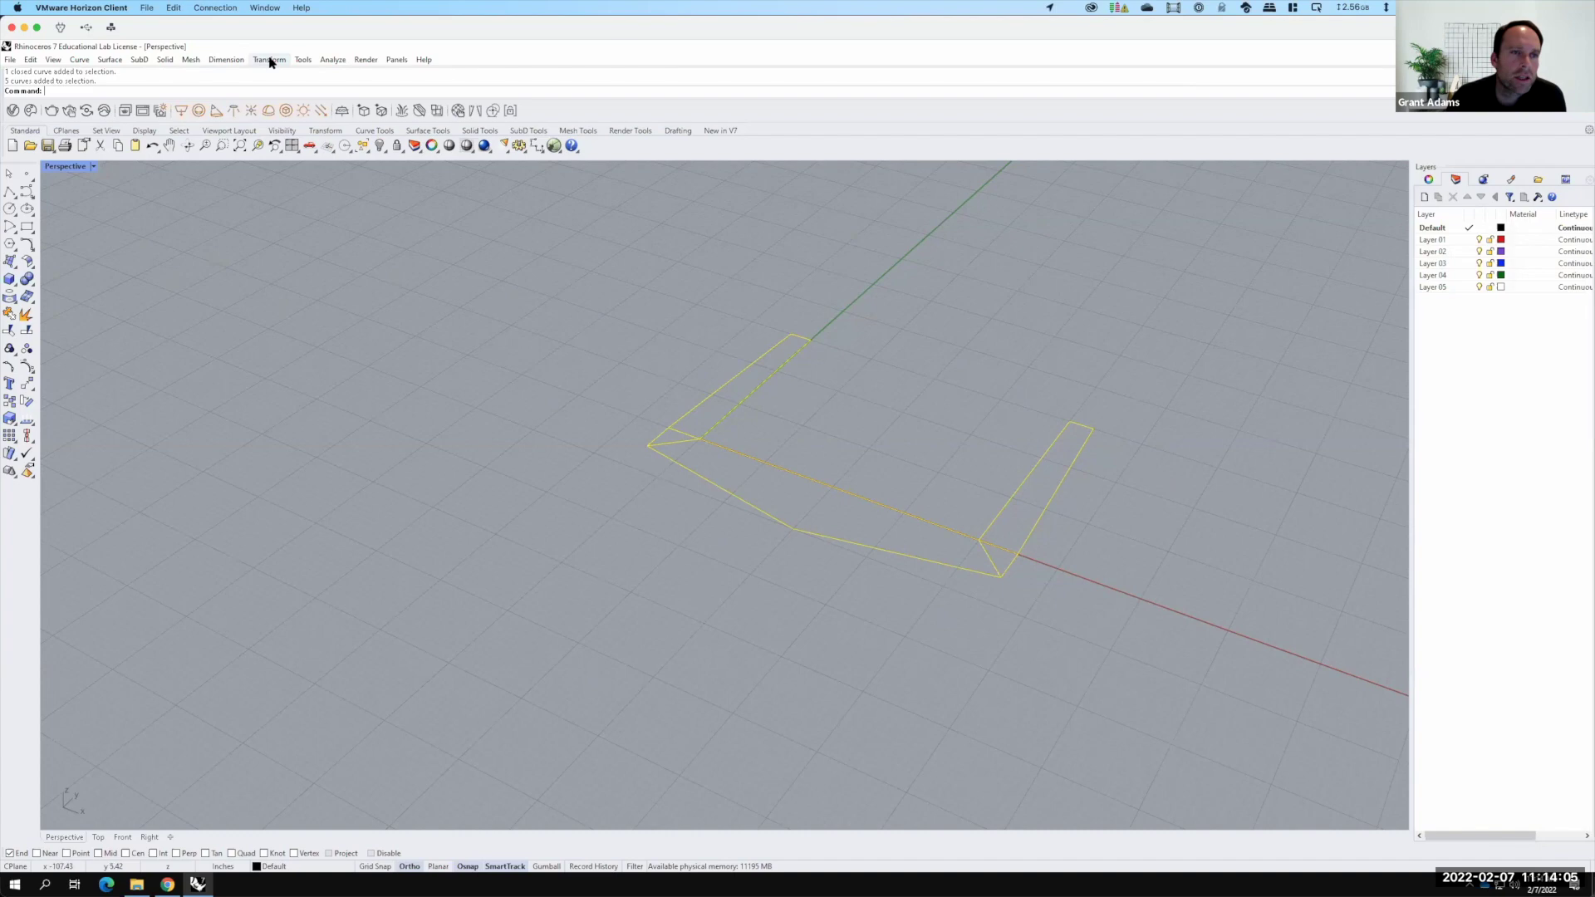
pyautogui.click(275, 66)
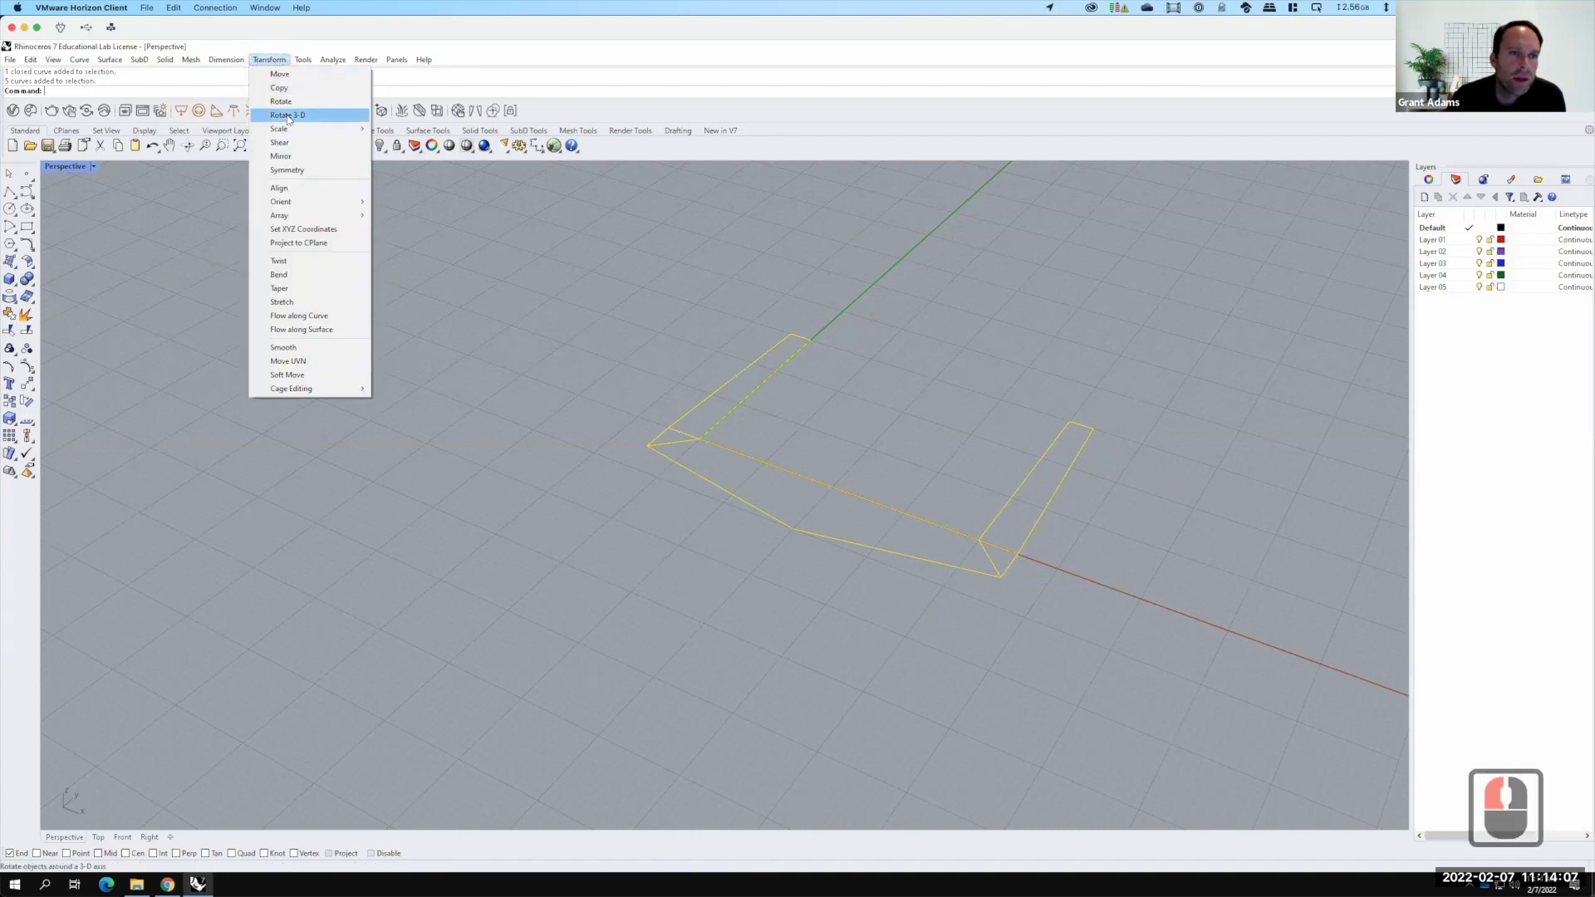
pyautogui.click(43, 81)
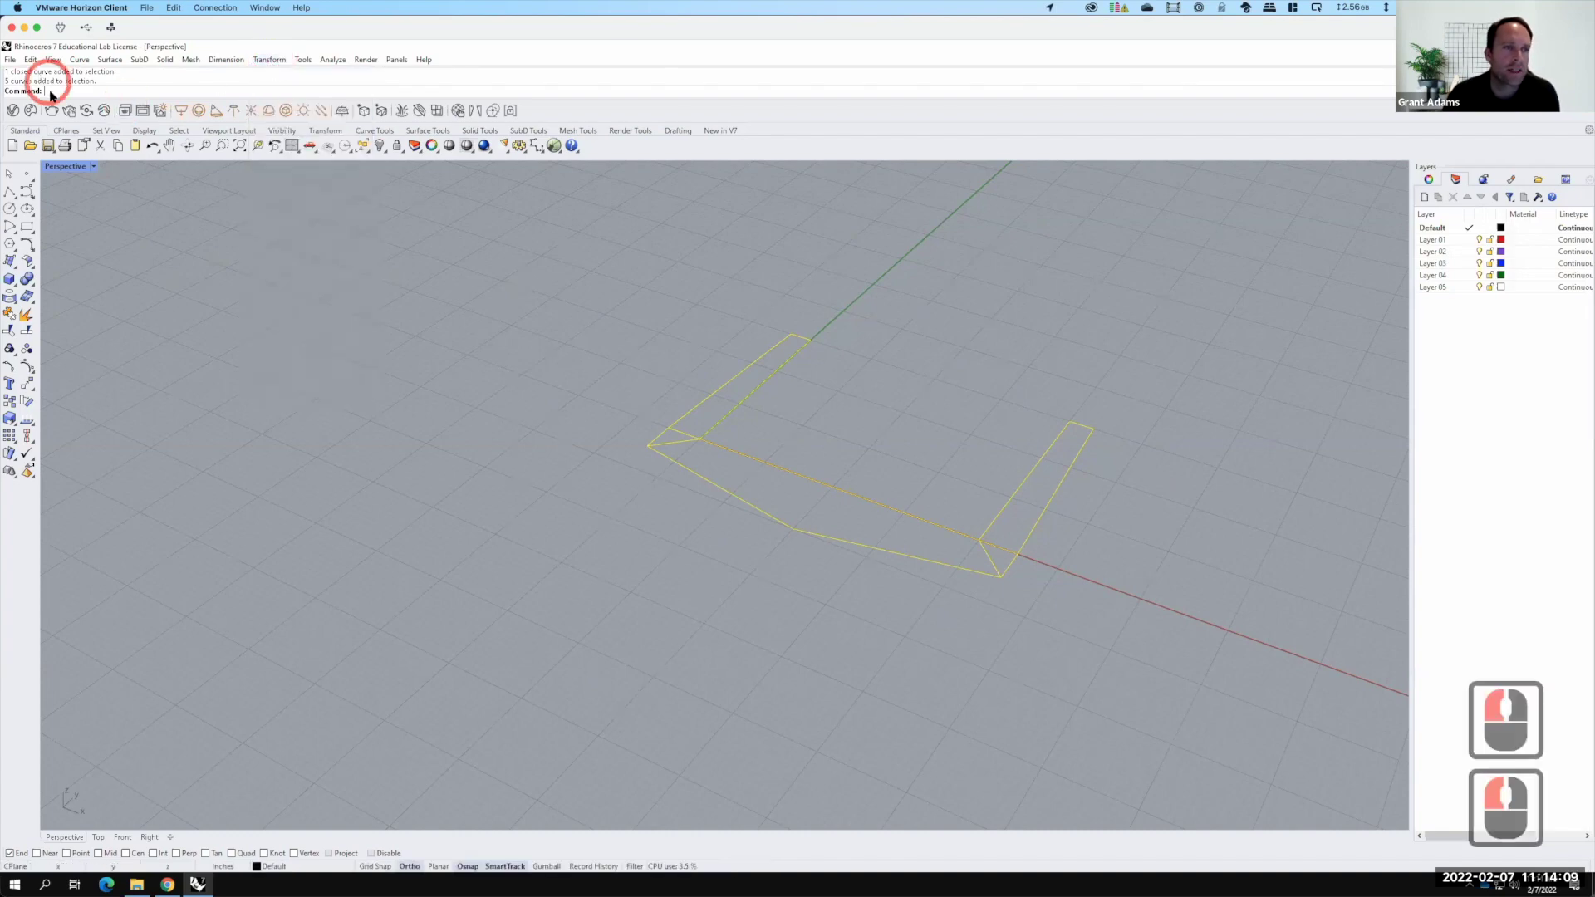
pyautogui.write('ro')
pyautogui.click(52, 91)
pyautogui.write('tate3d')
pyautogui.press('Return')
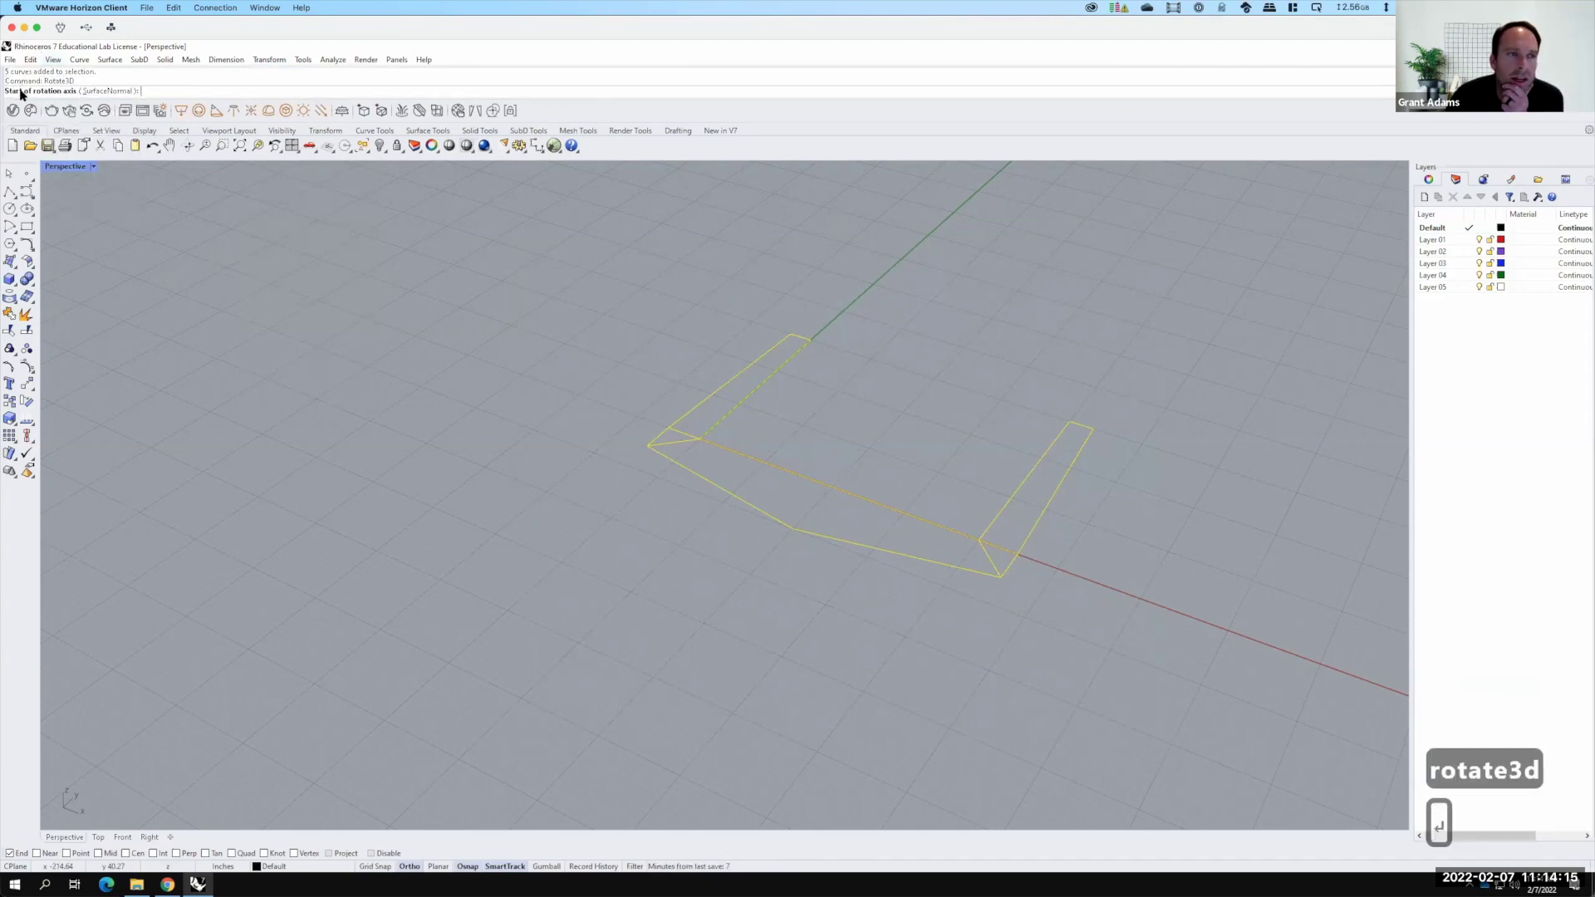
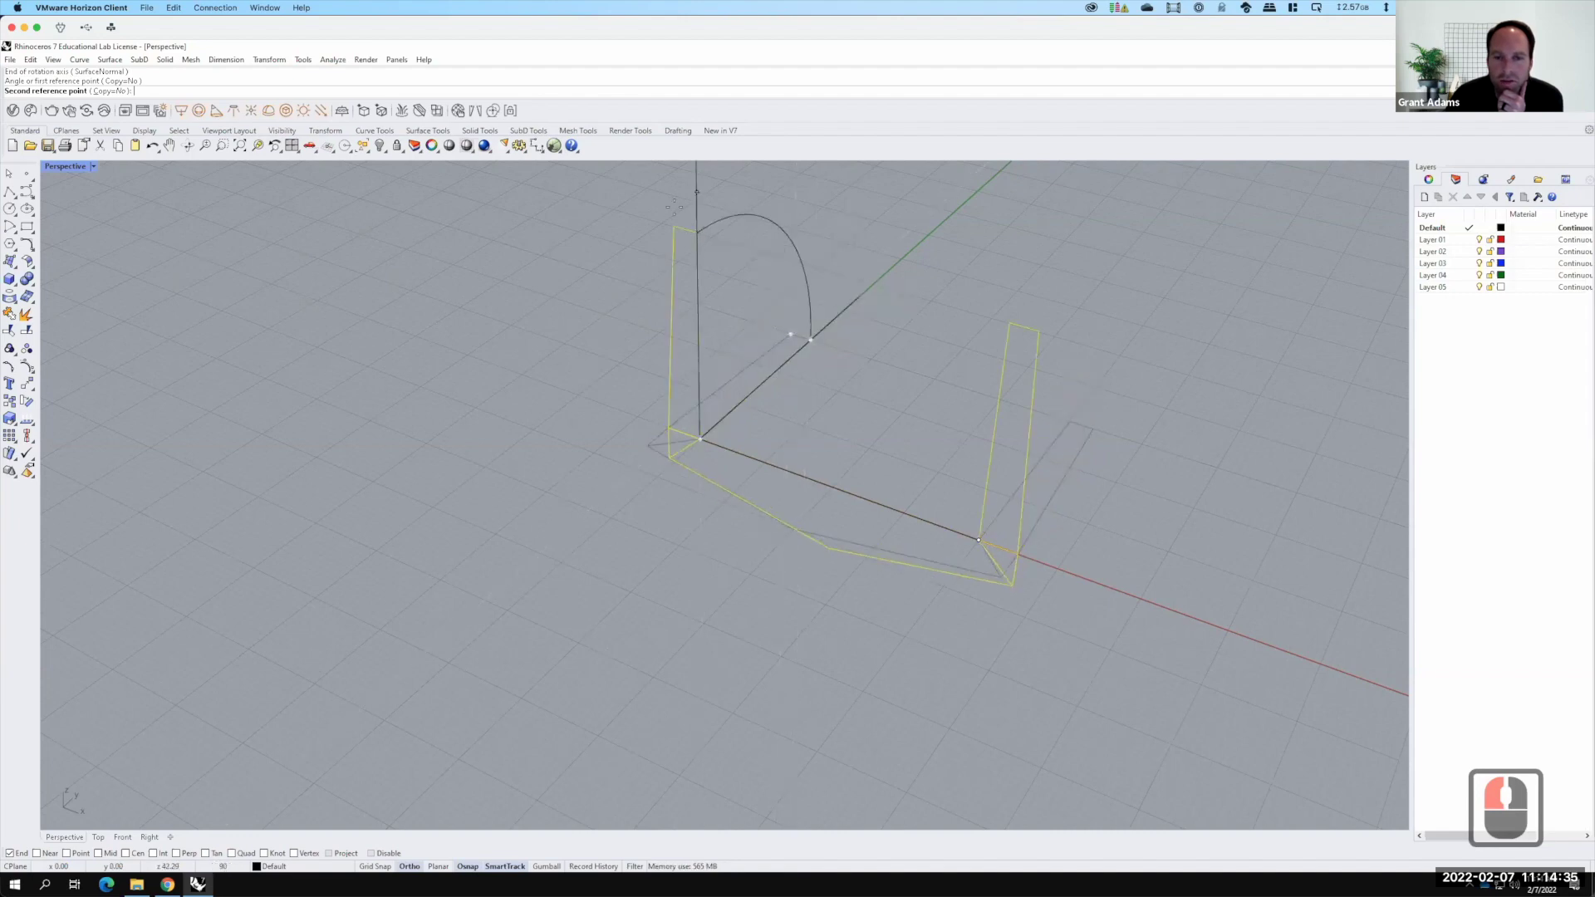
pyautogui.click(677, 210)
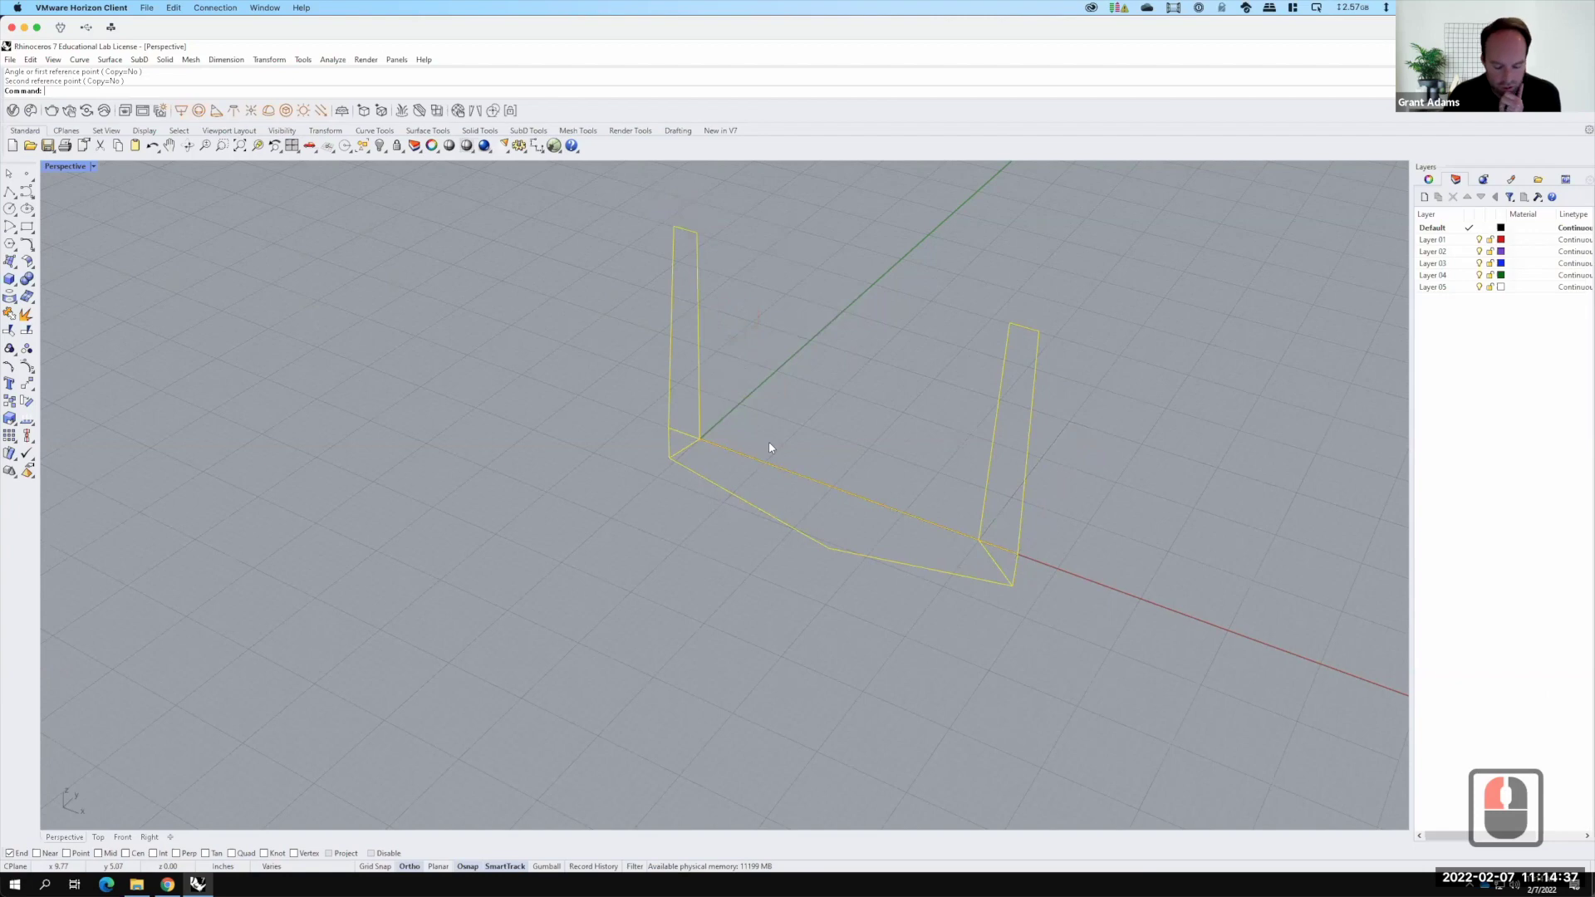
pyautogui.press('ctrl+z')
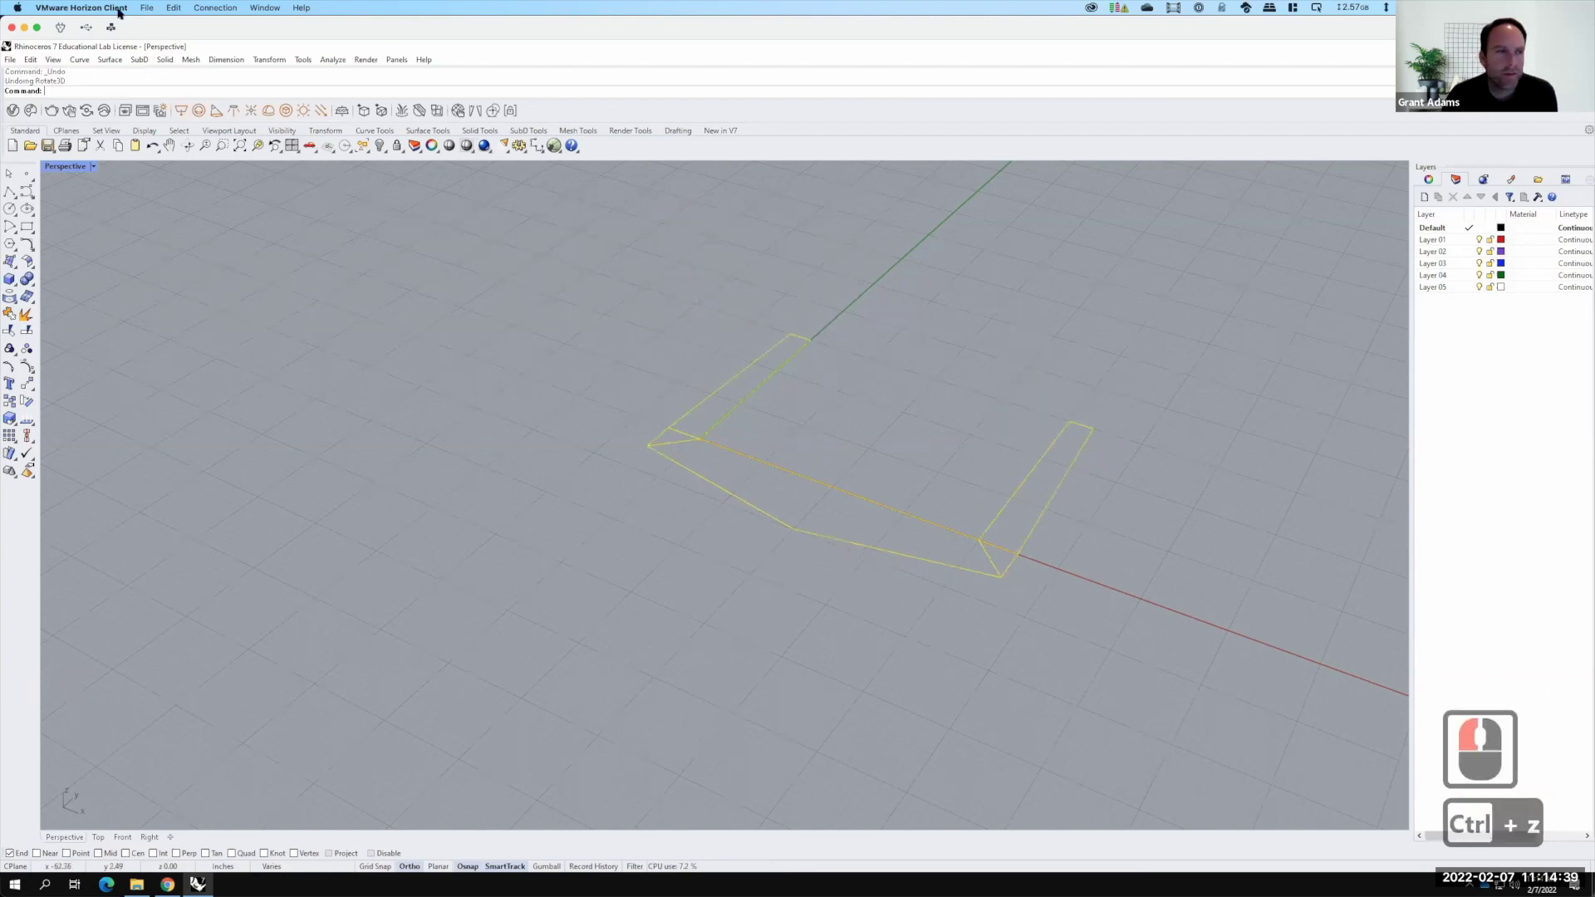
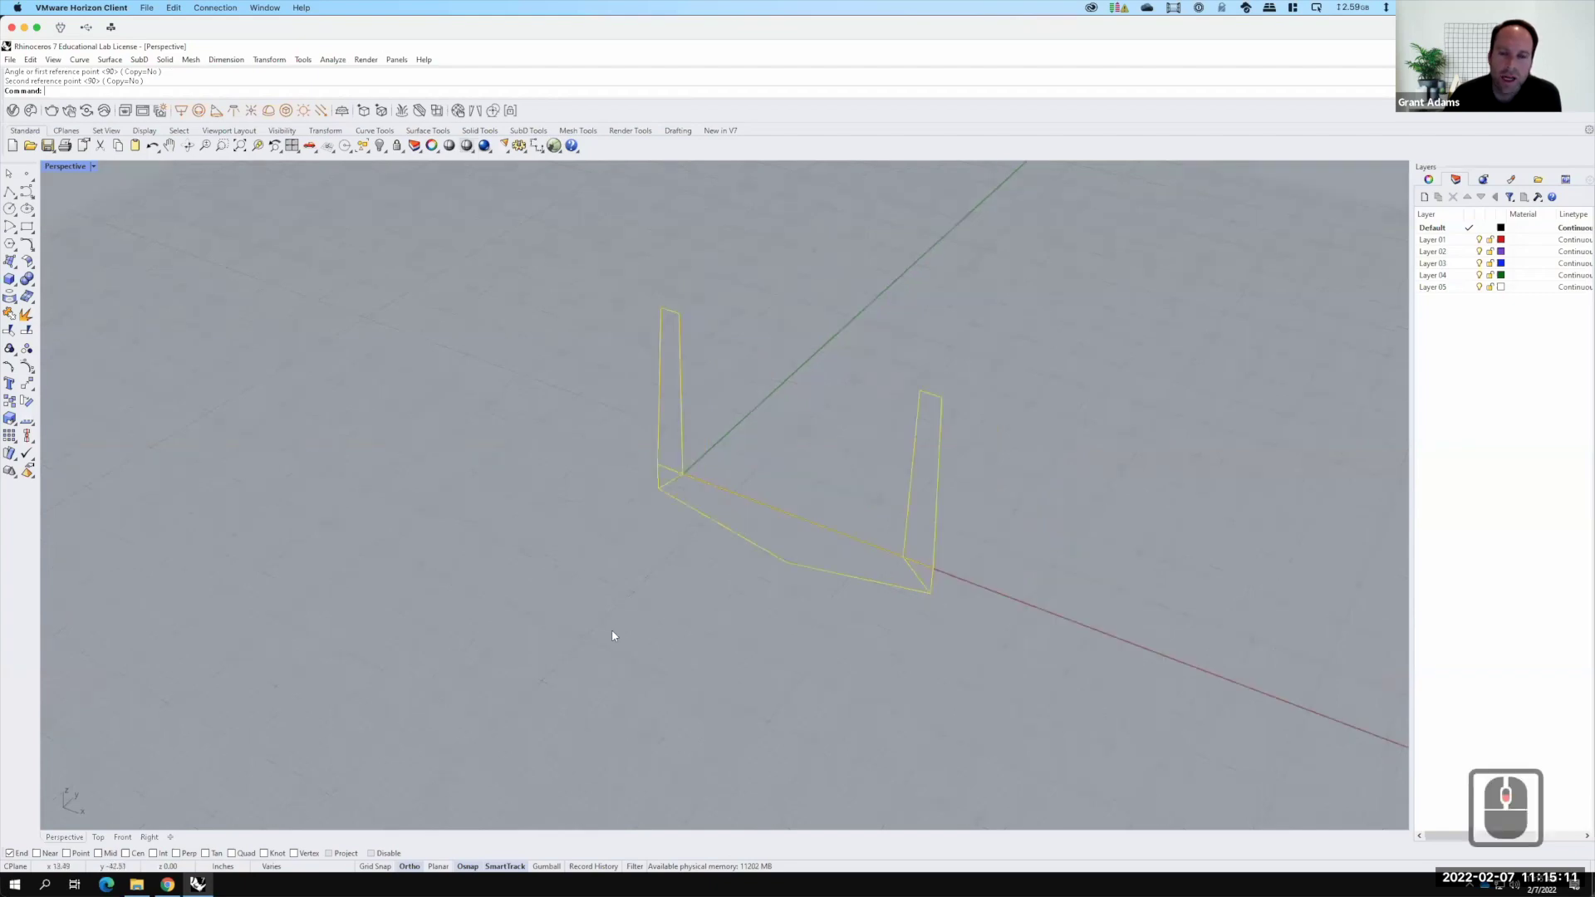
# Clear the selection and select the upright closed bridge profile
pyautogui.click(710, 420)
pyautogui.click(719, 403)
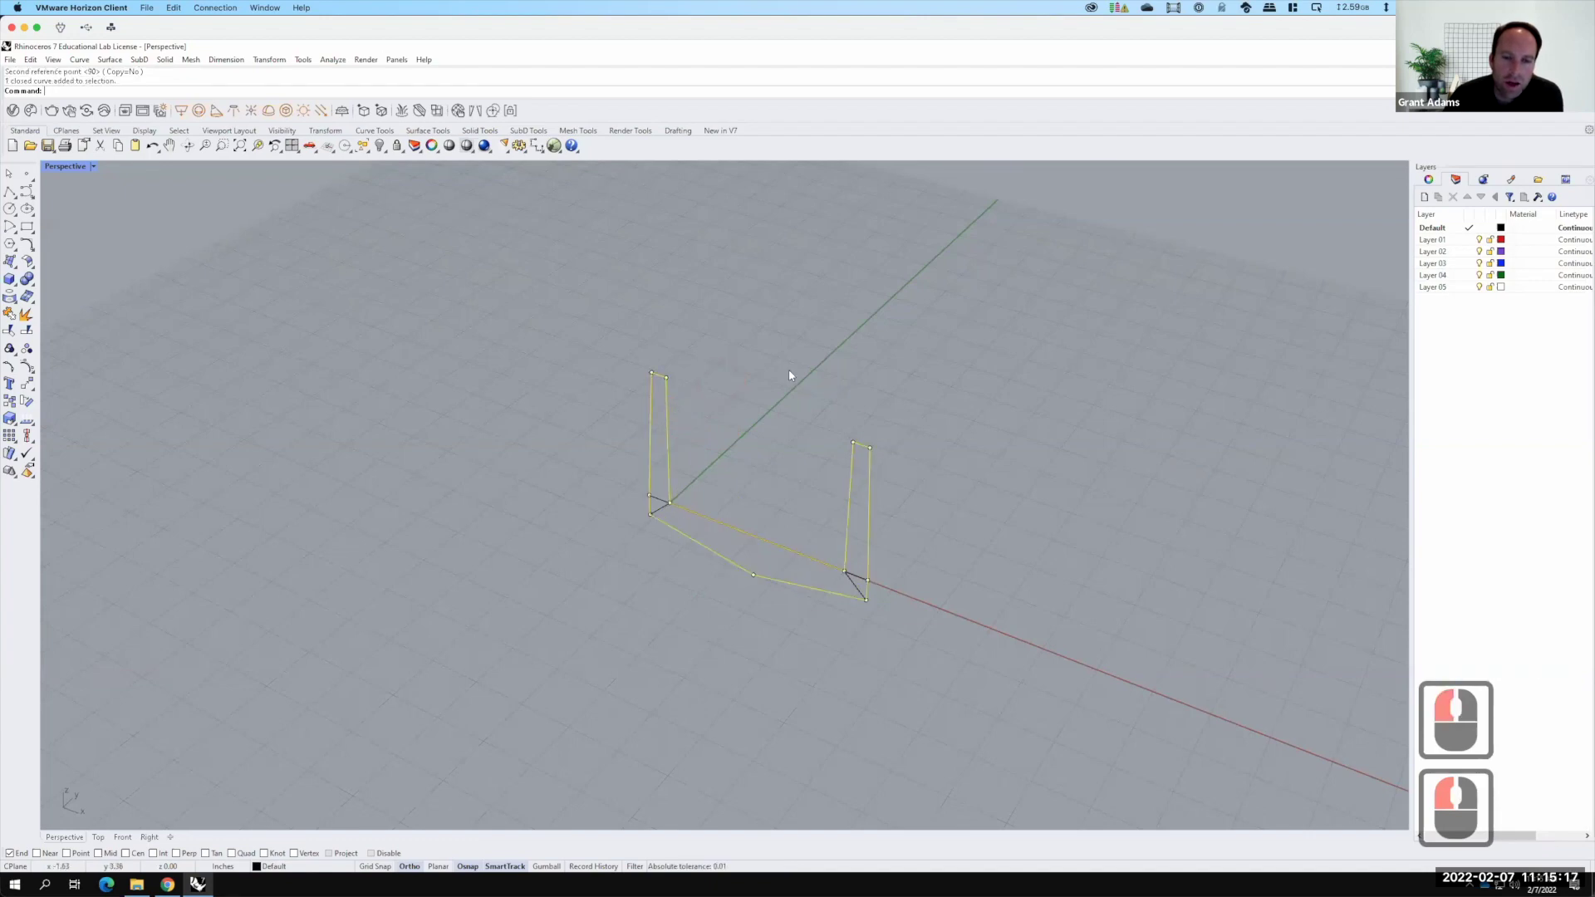
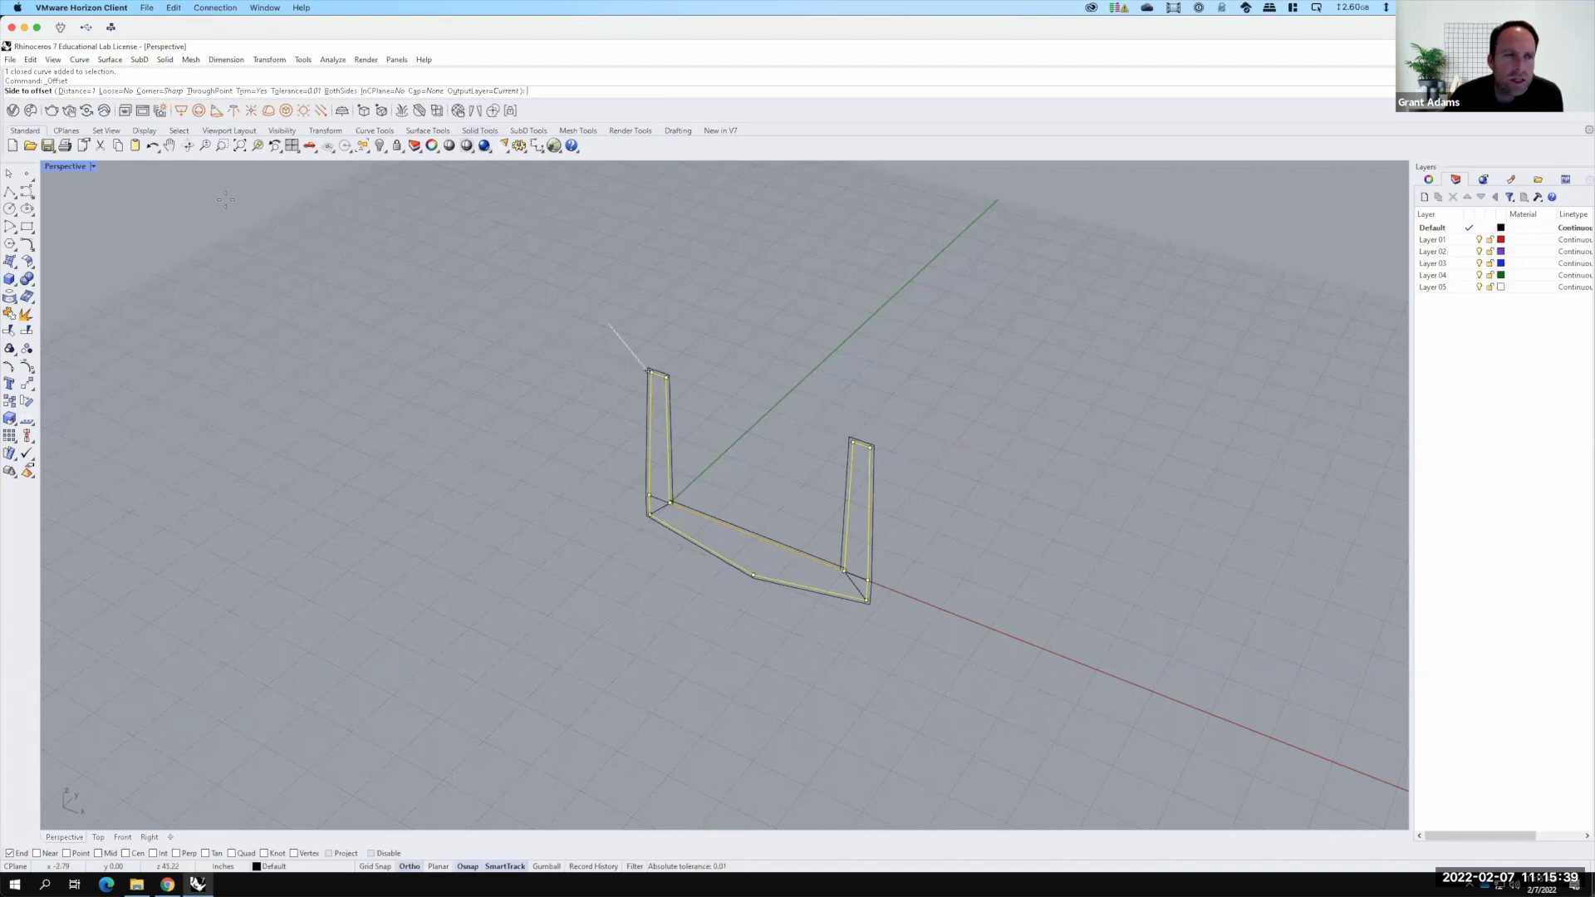
# Zoom in on the profile and choose the Distance option of the running Offset command
pyautogui.scroll(3)
pyautogui.scroll(3)
pyautogui.press('F15')
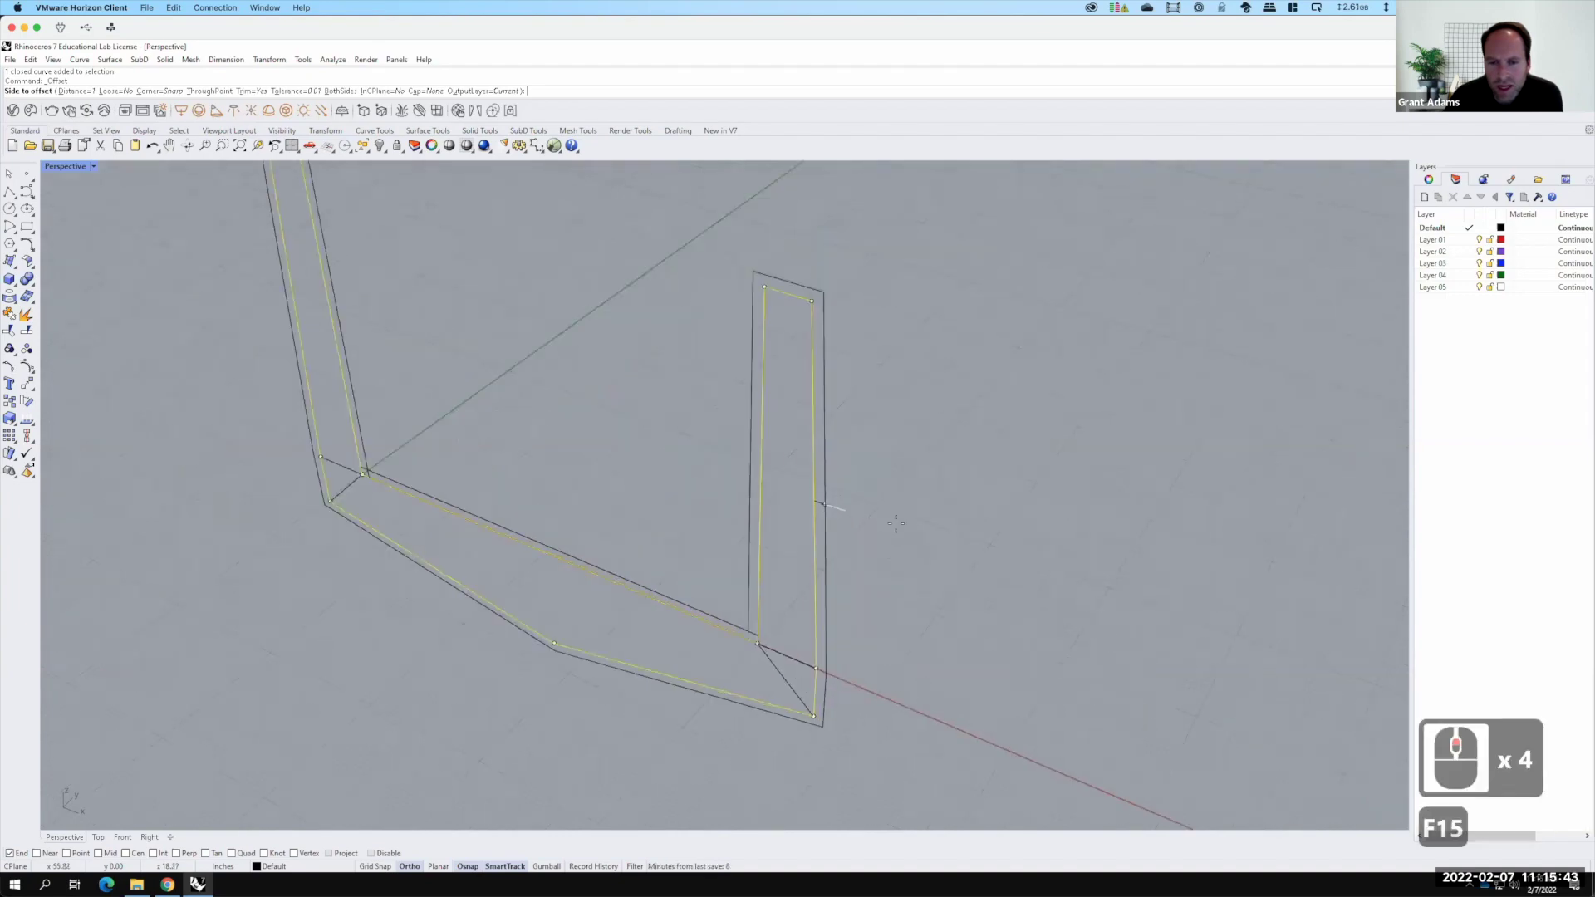
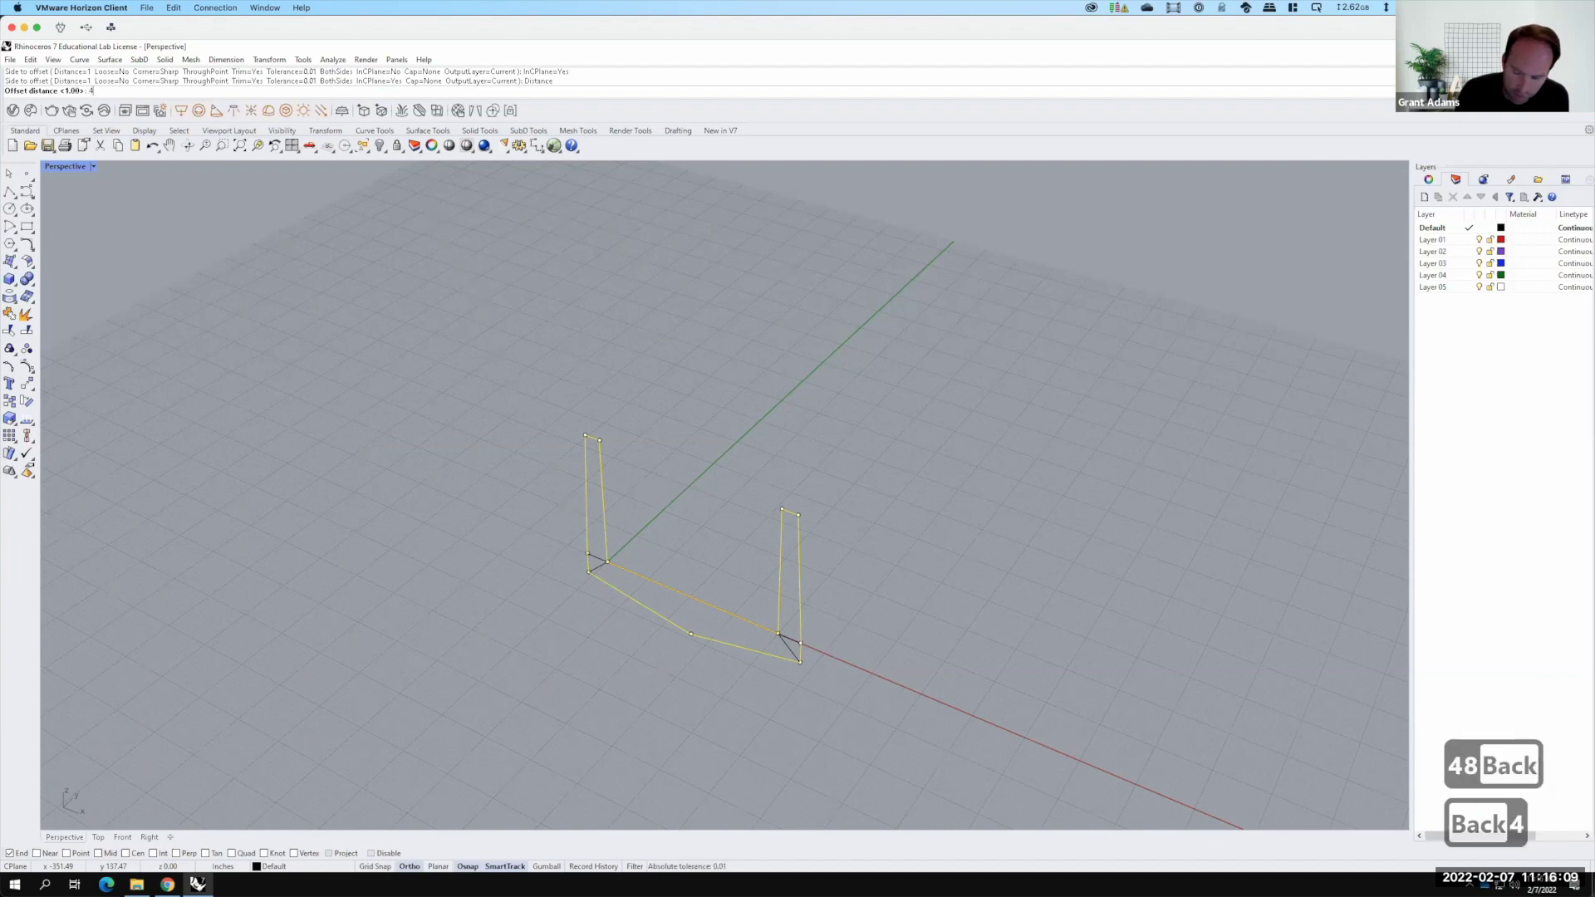
pyautogui.write("'")
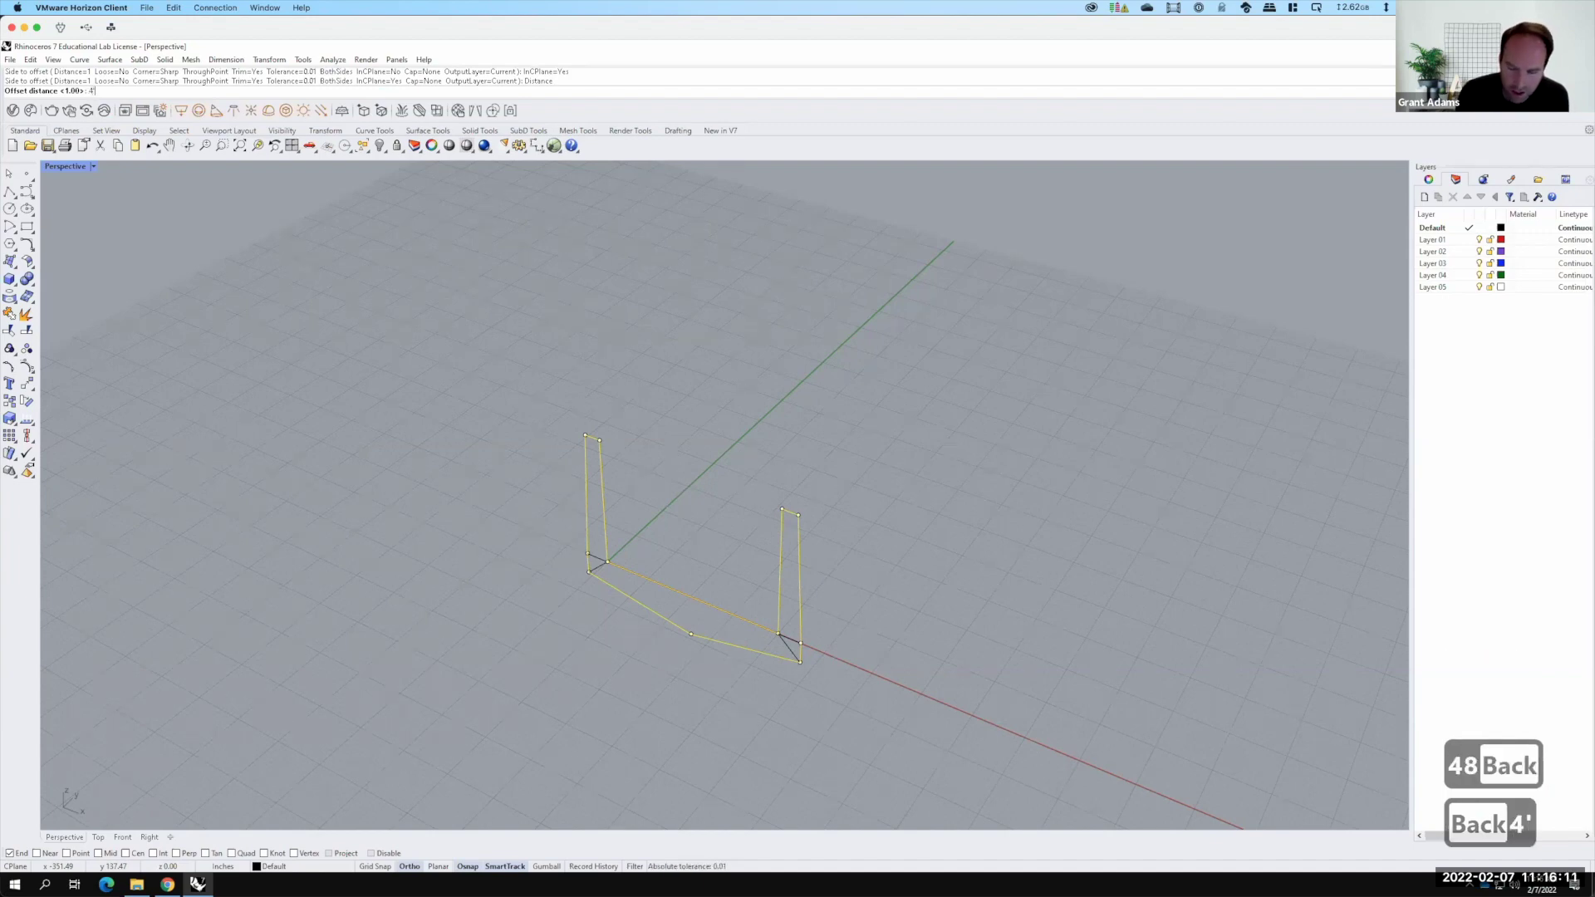
pyautogui.press('Return')
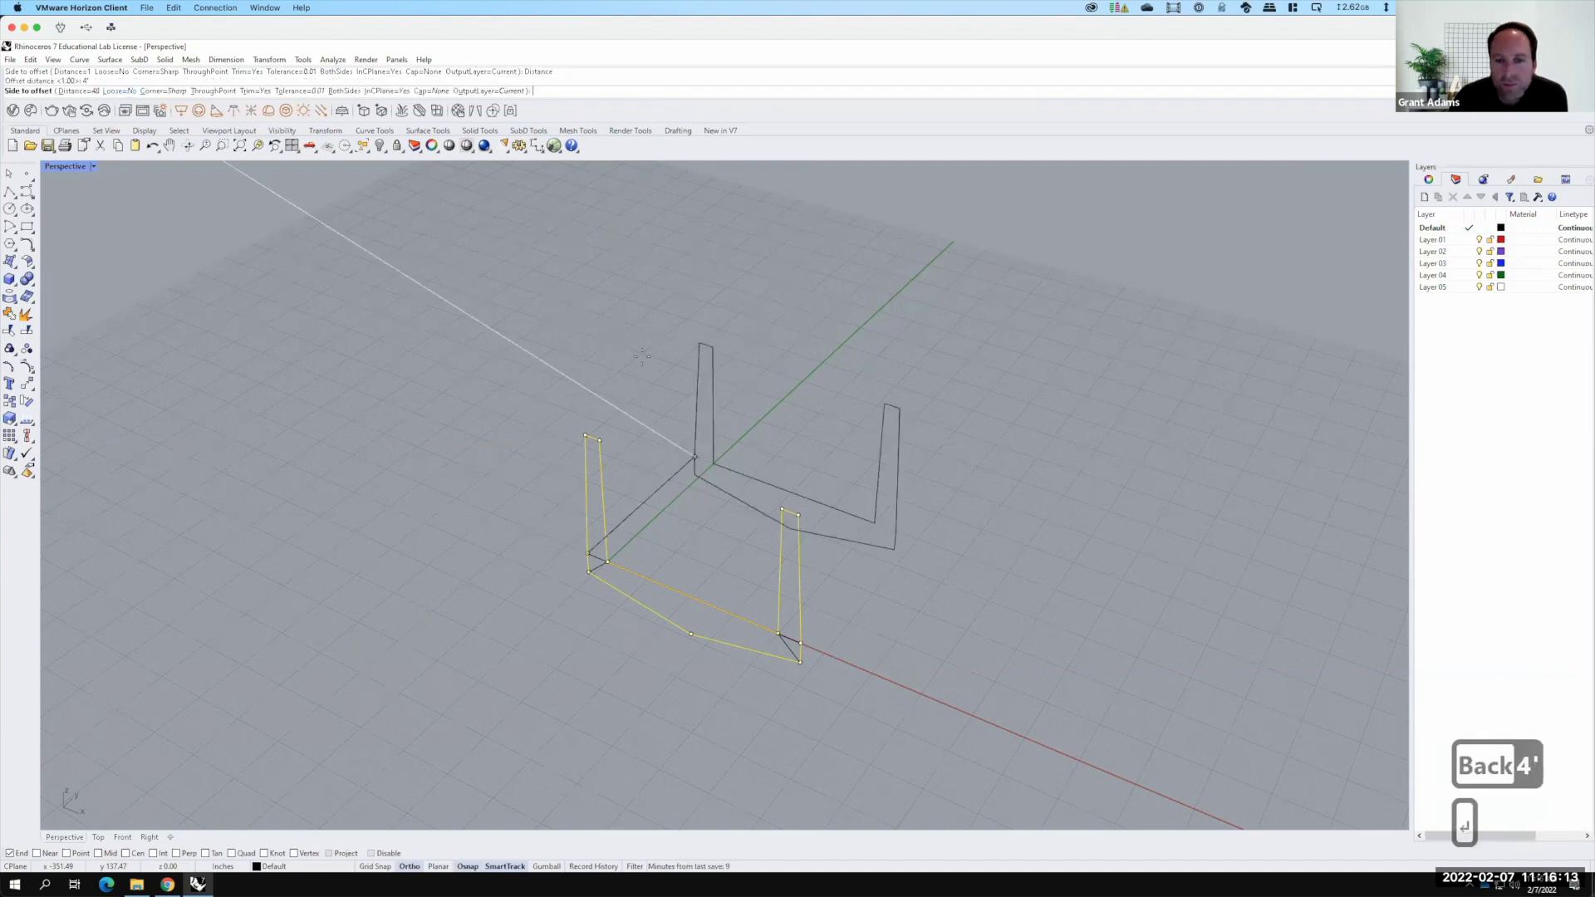
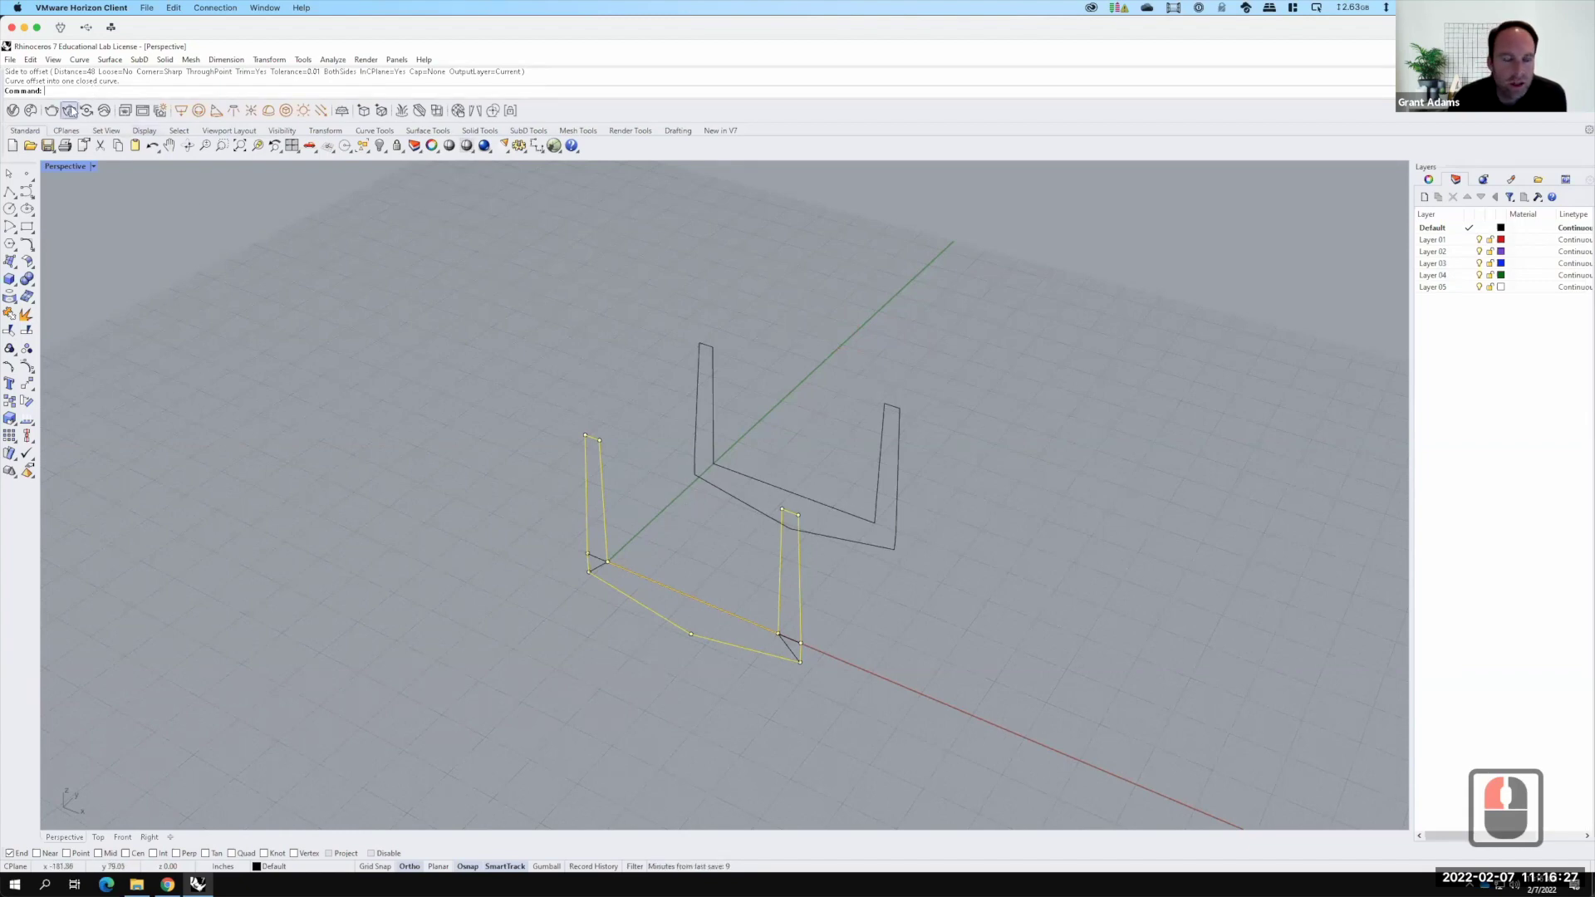
pyautogui.write('offset')
pyautogui.press('Return')
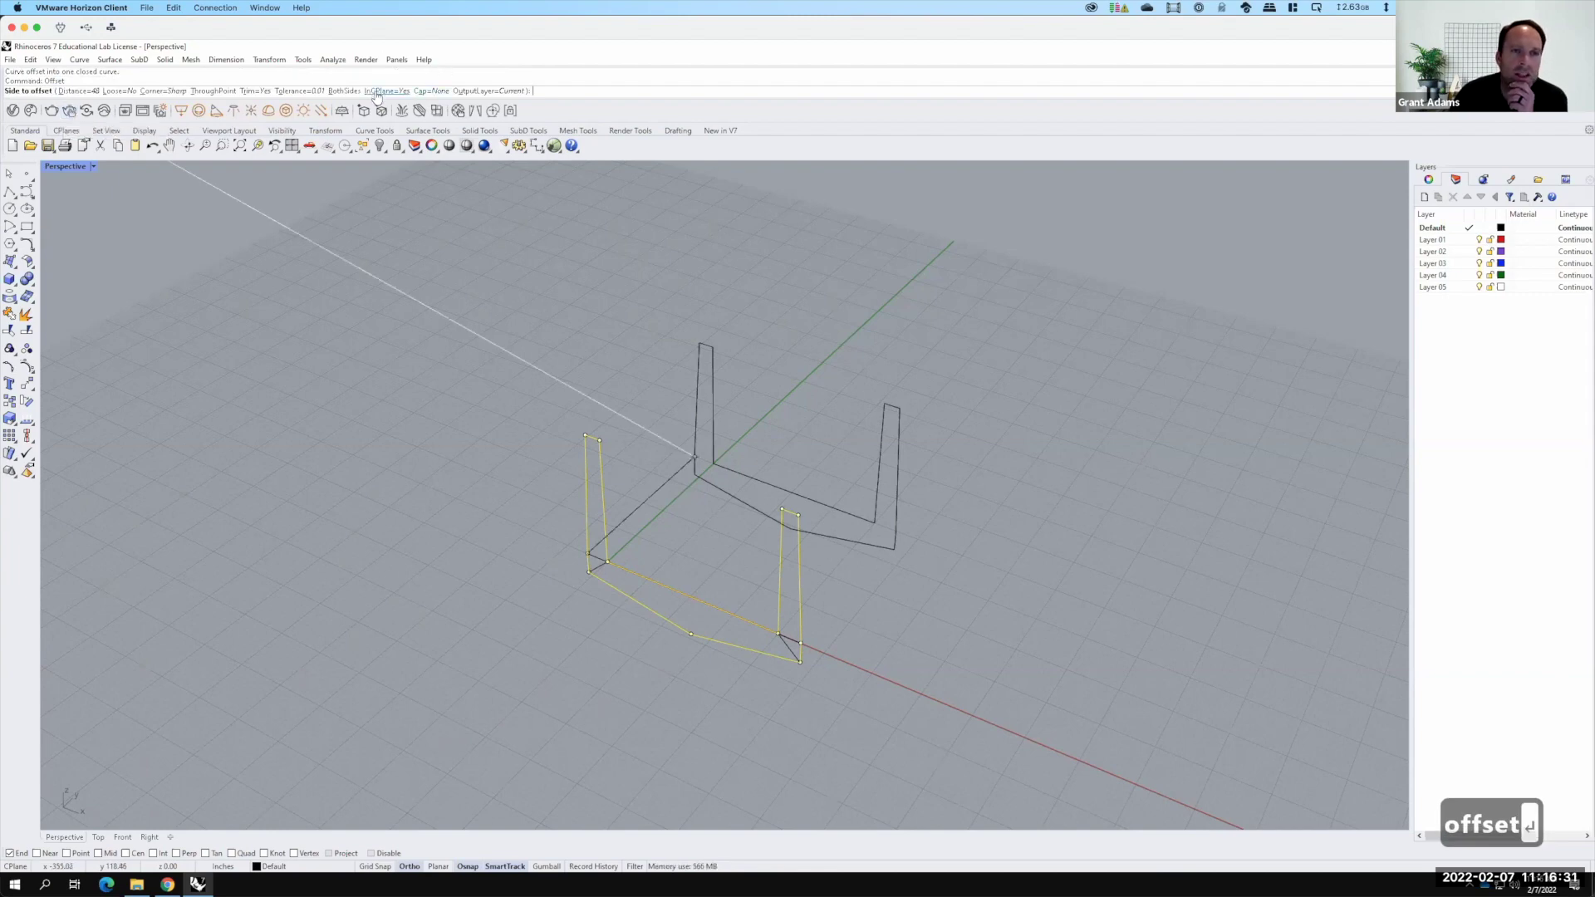
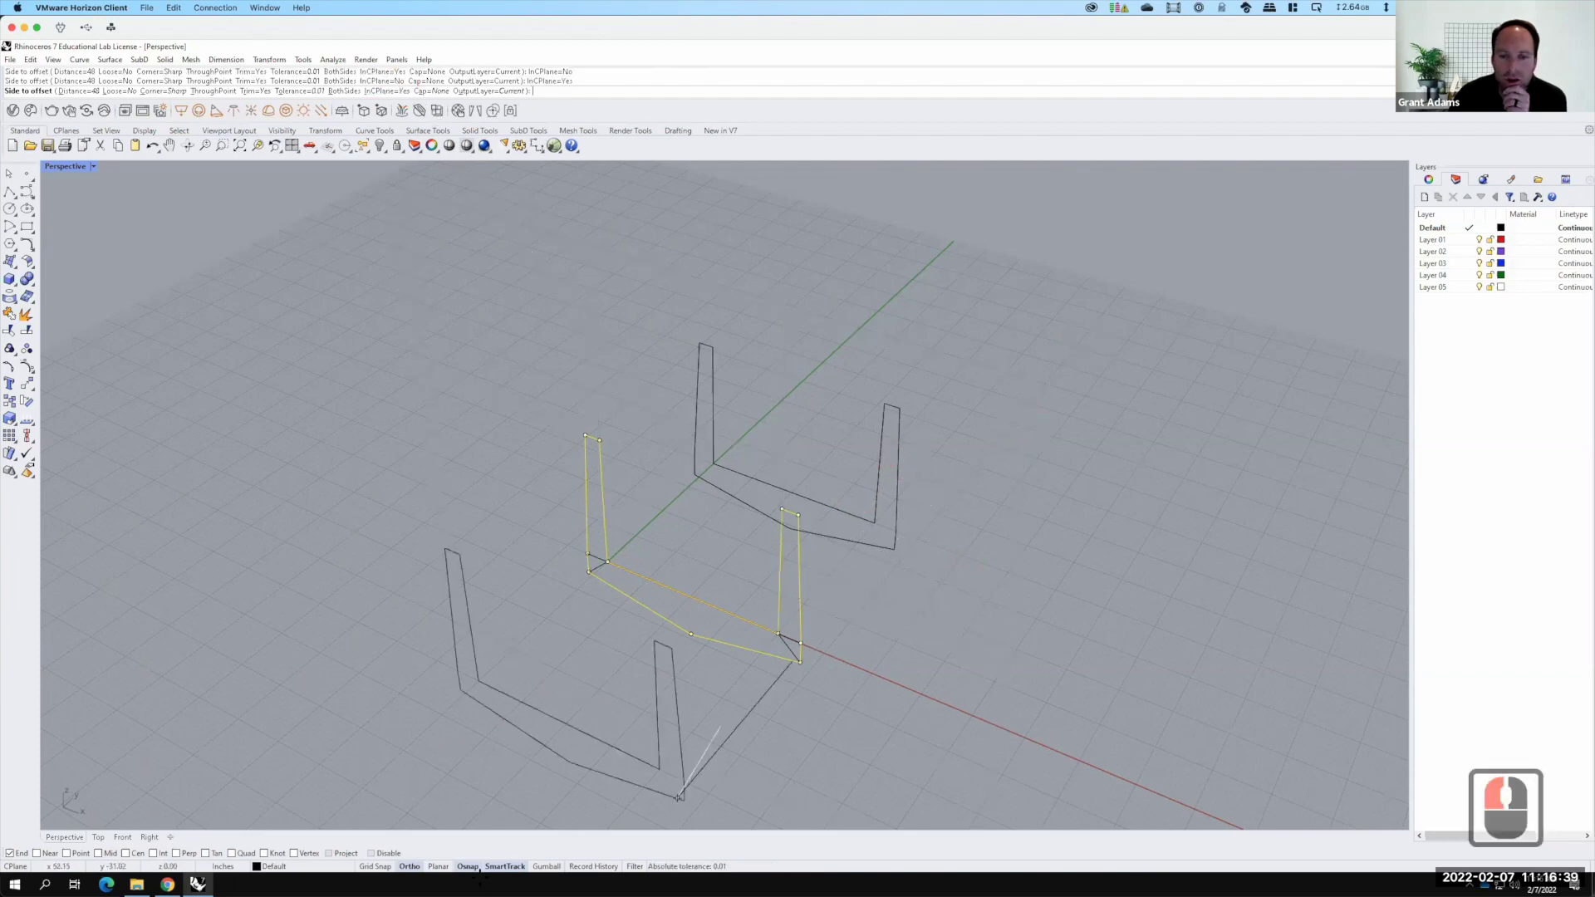
pyautogui.press('F15')
pyautogui.press('Escape')
pyautogui.click(646, 594)
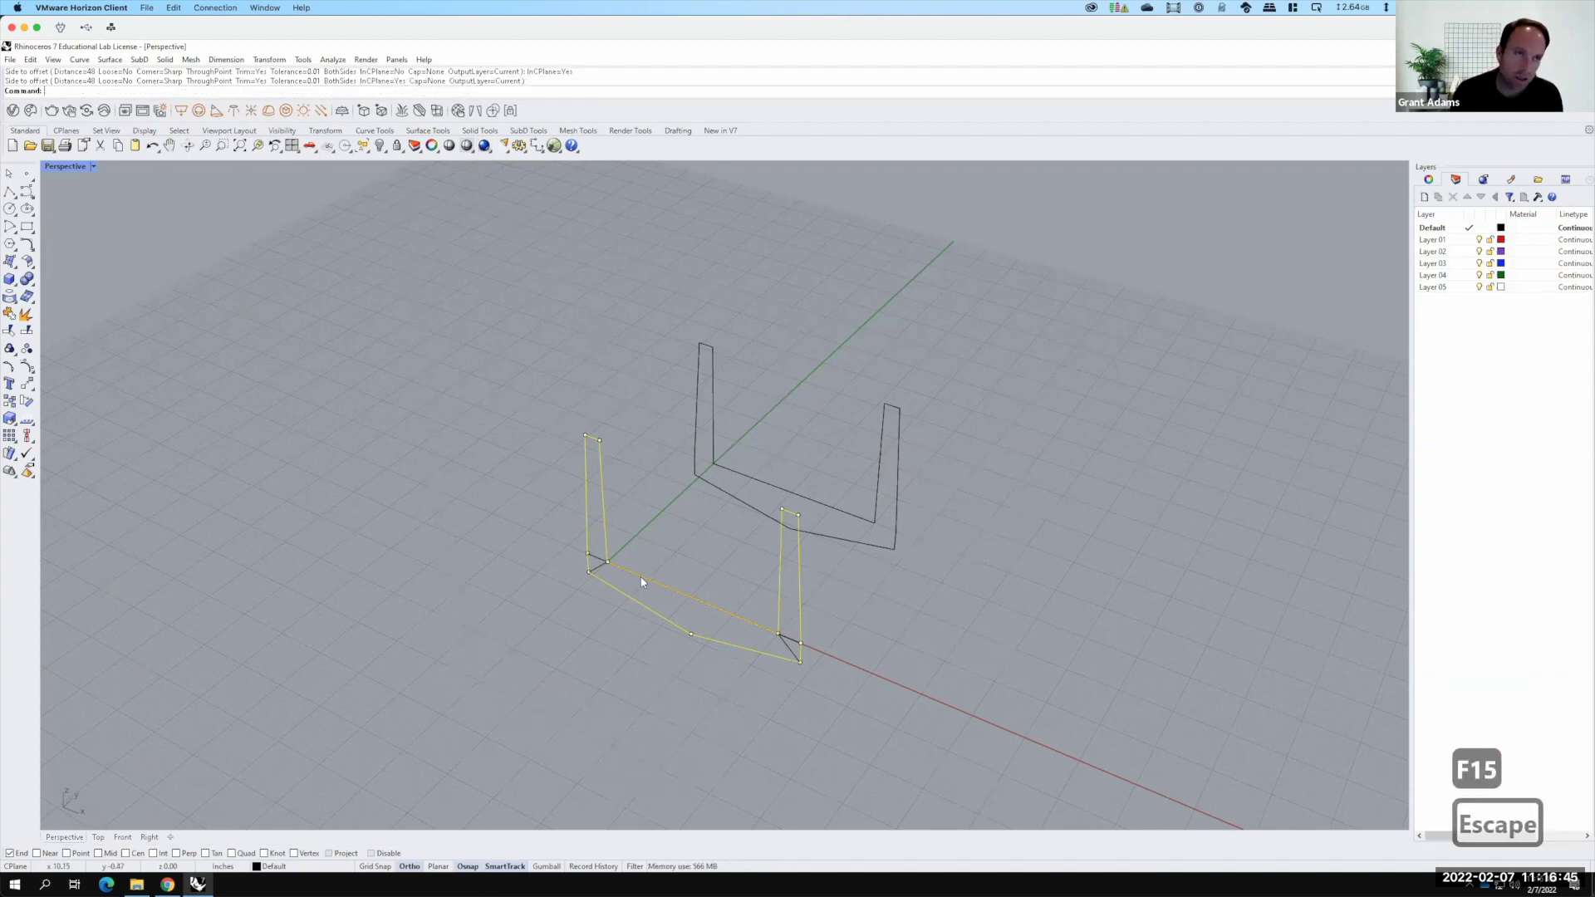
pyautogui.write('copy')
pyautogui.press('Return')
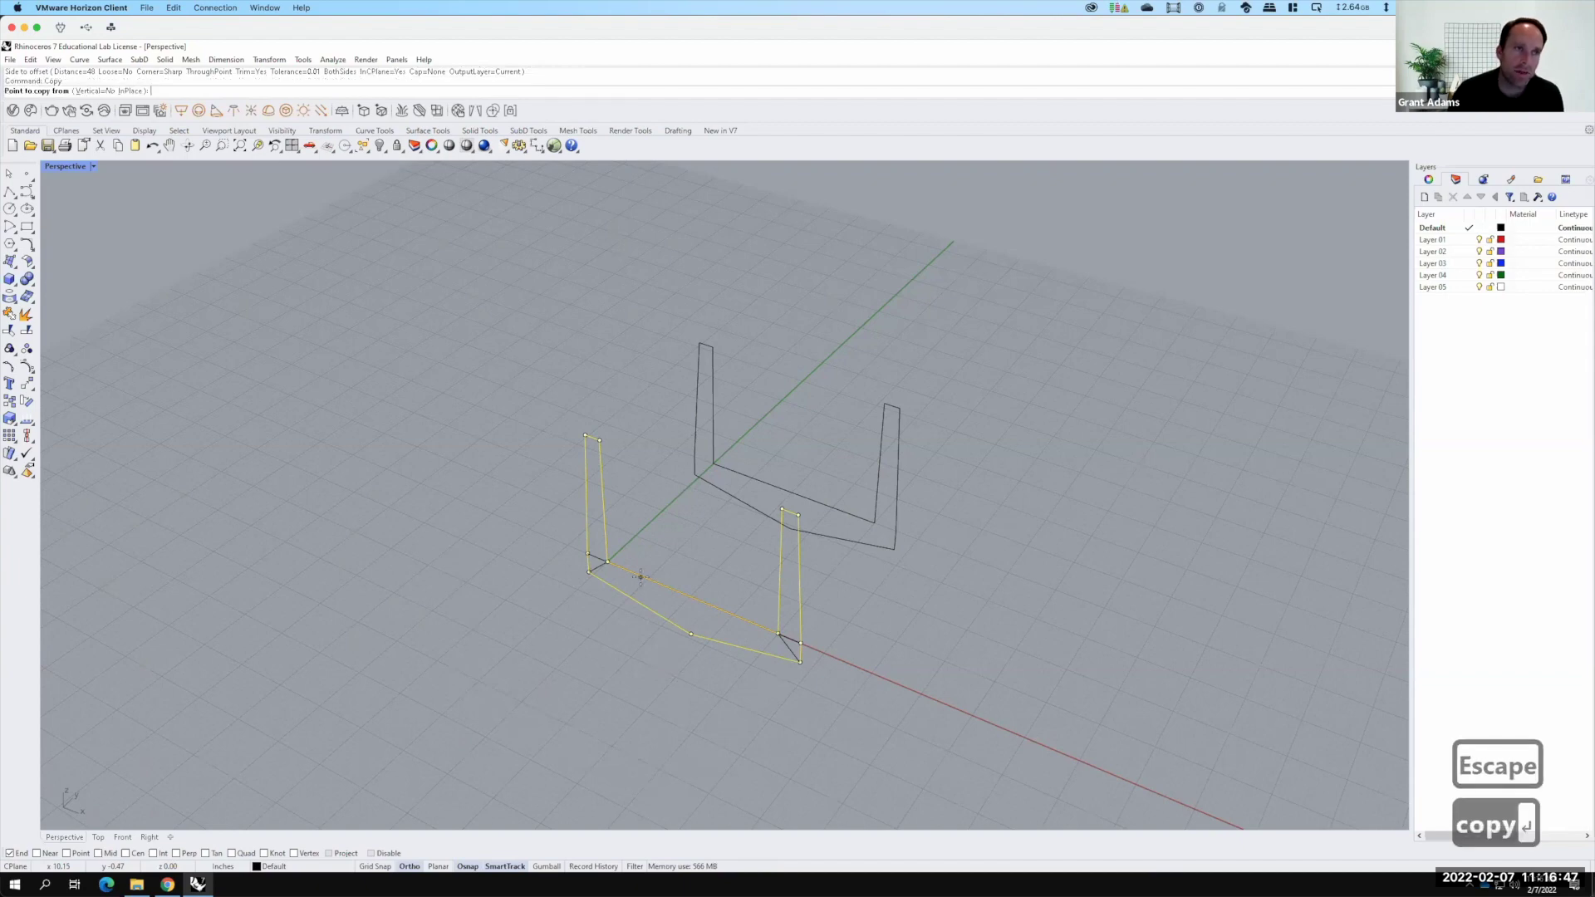
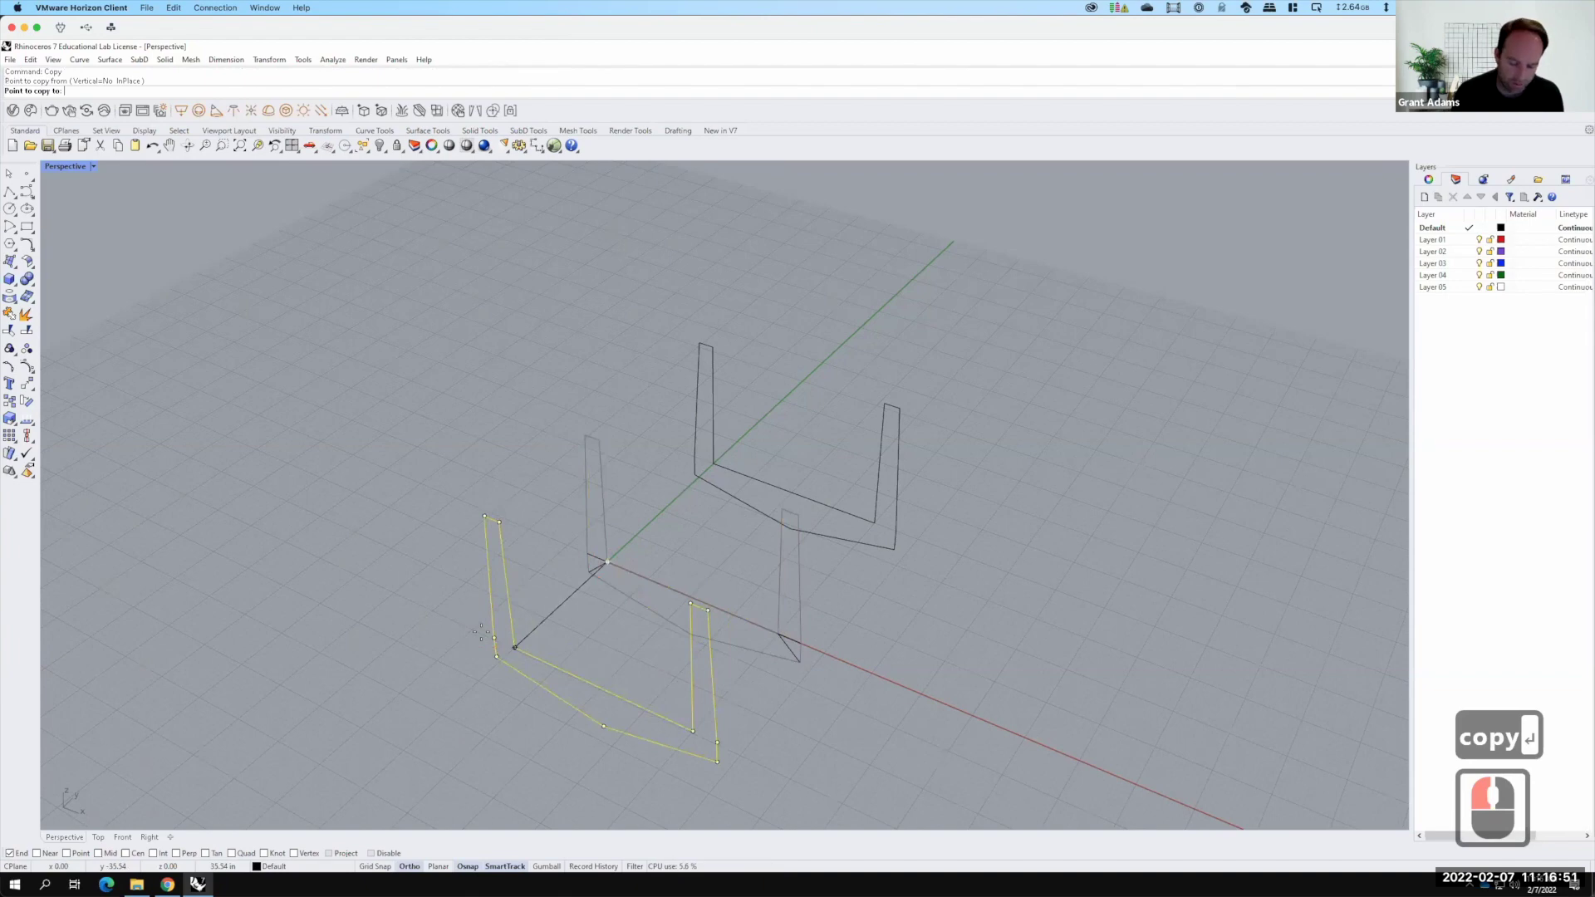
pyautogui.write("'")
pyautogui.press('Return')
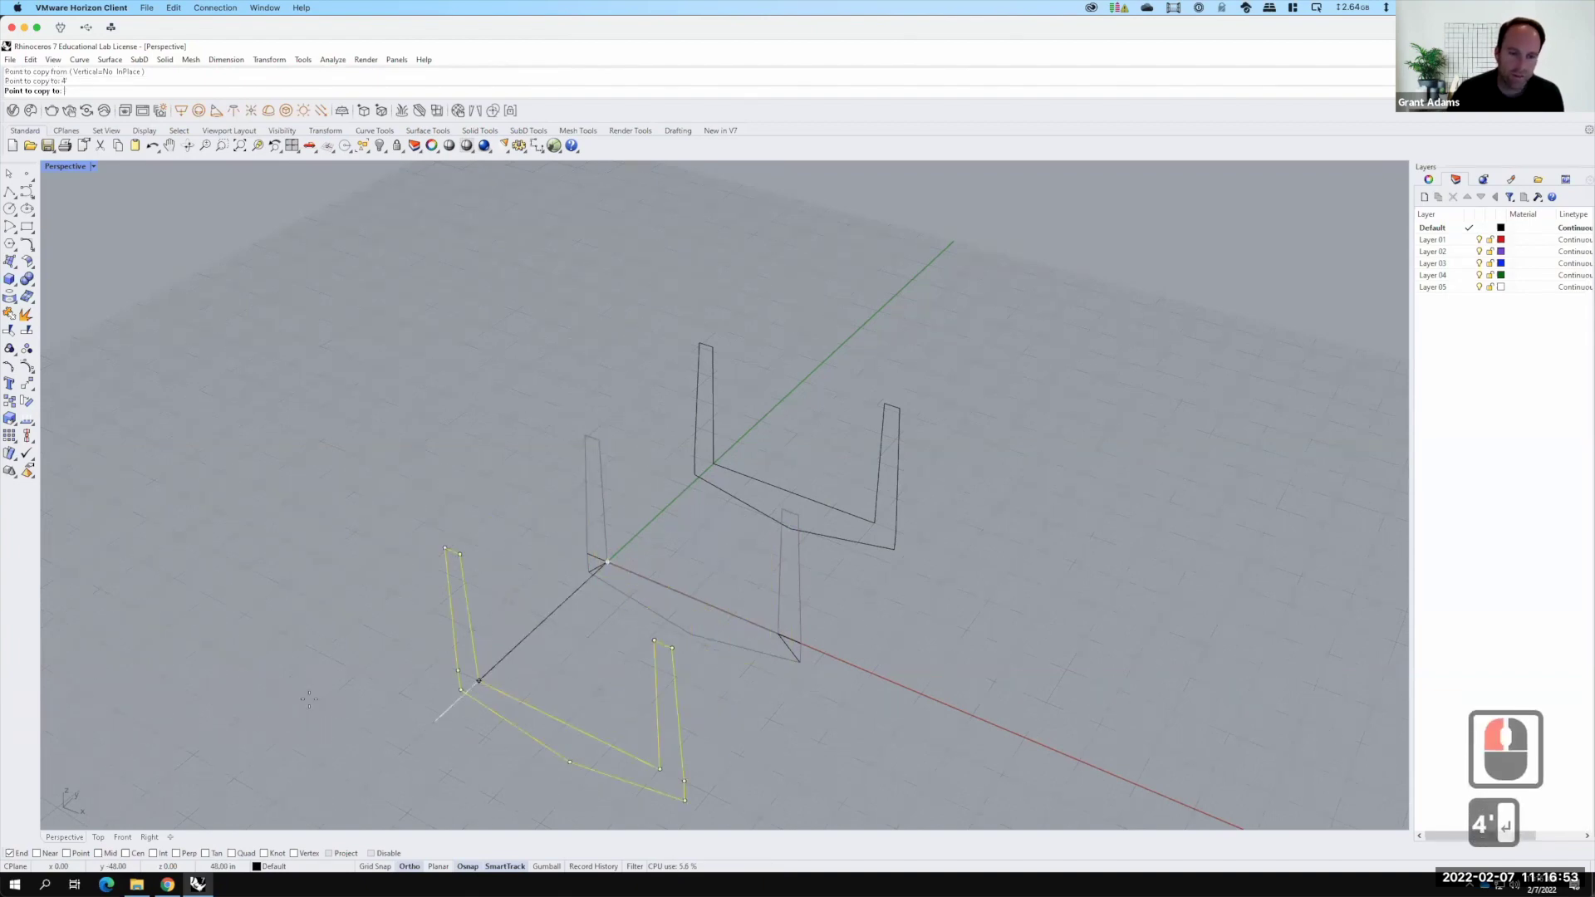
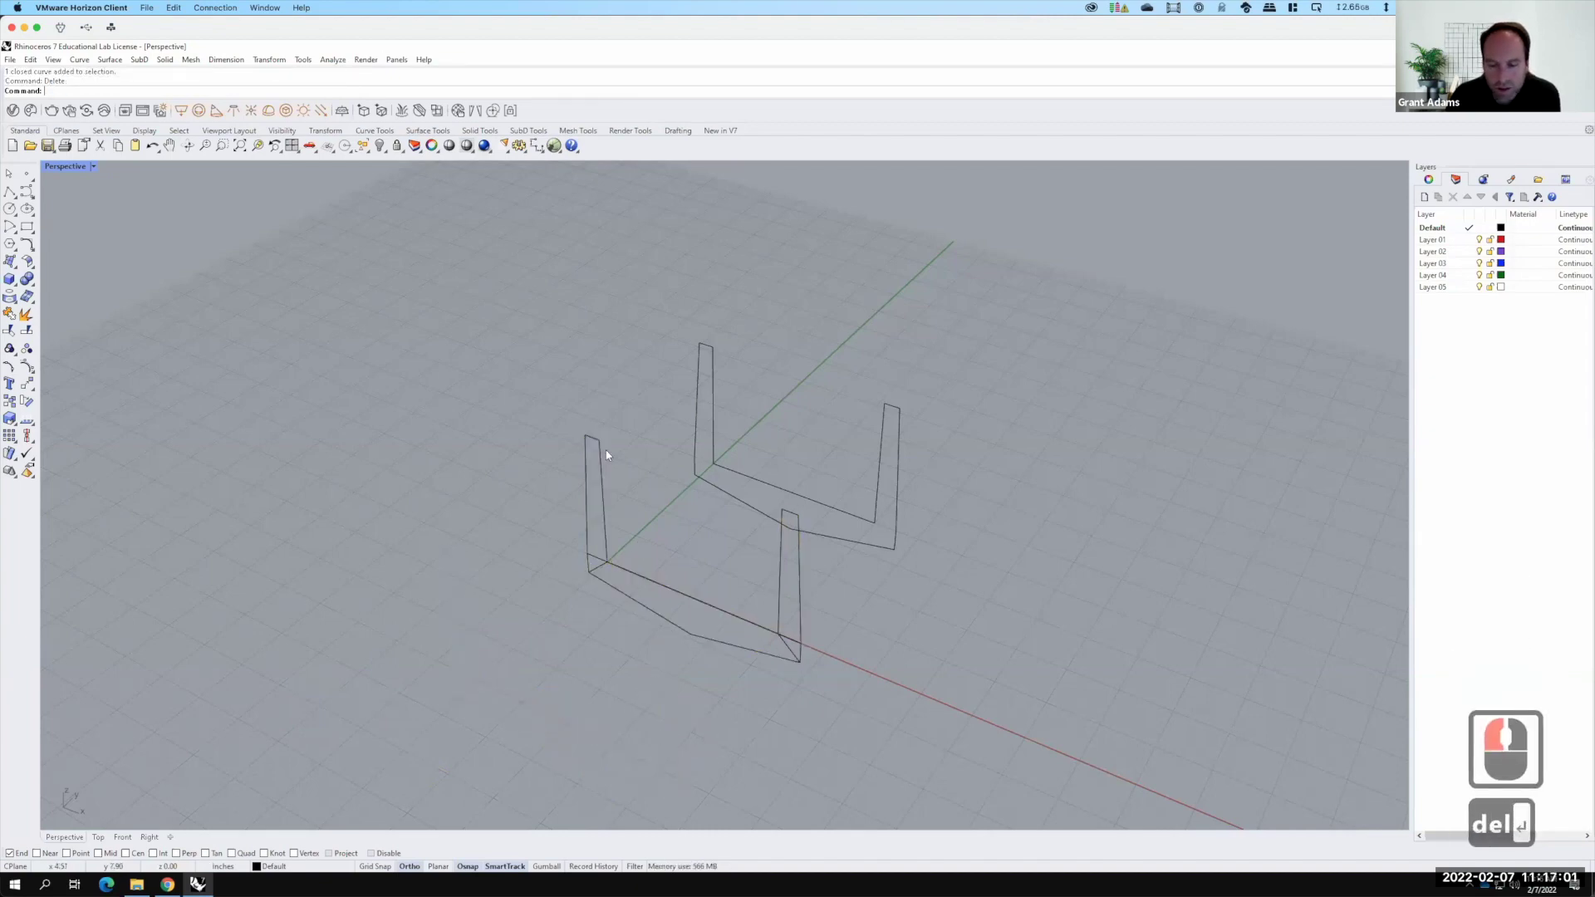
# Rename Layer 05 to Bridge in the Layers panel
pyautogui.click(740, 378)
pyautogui.click(719, 384)
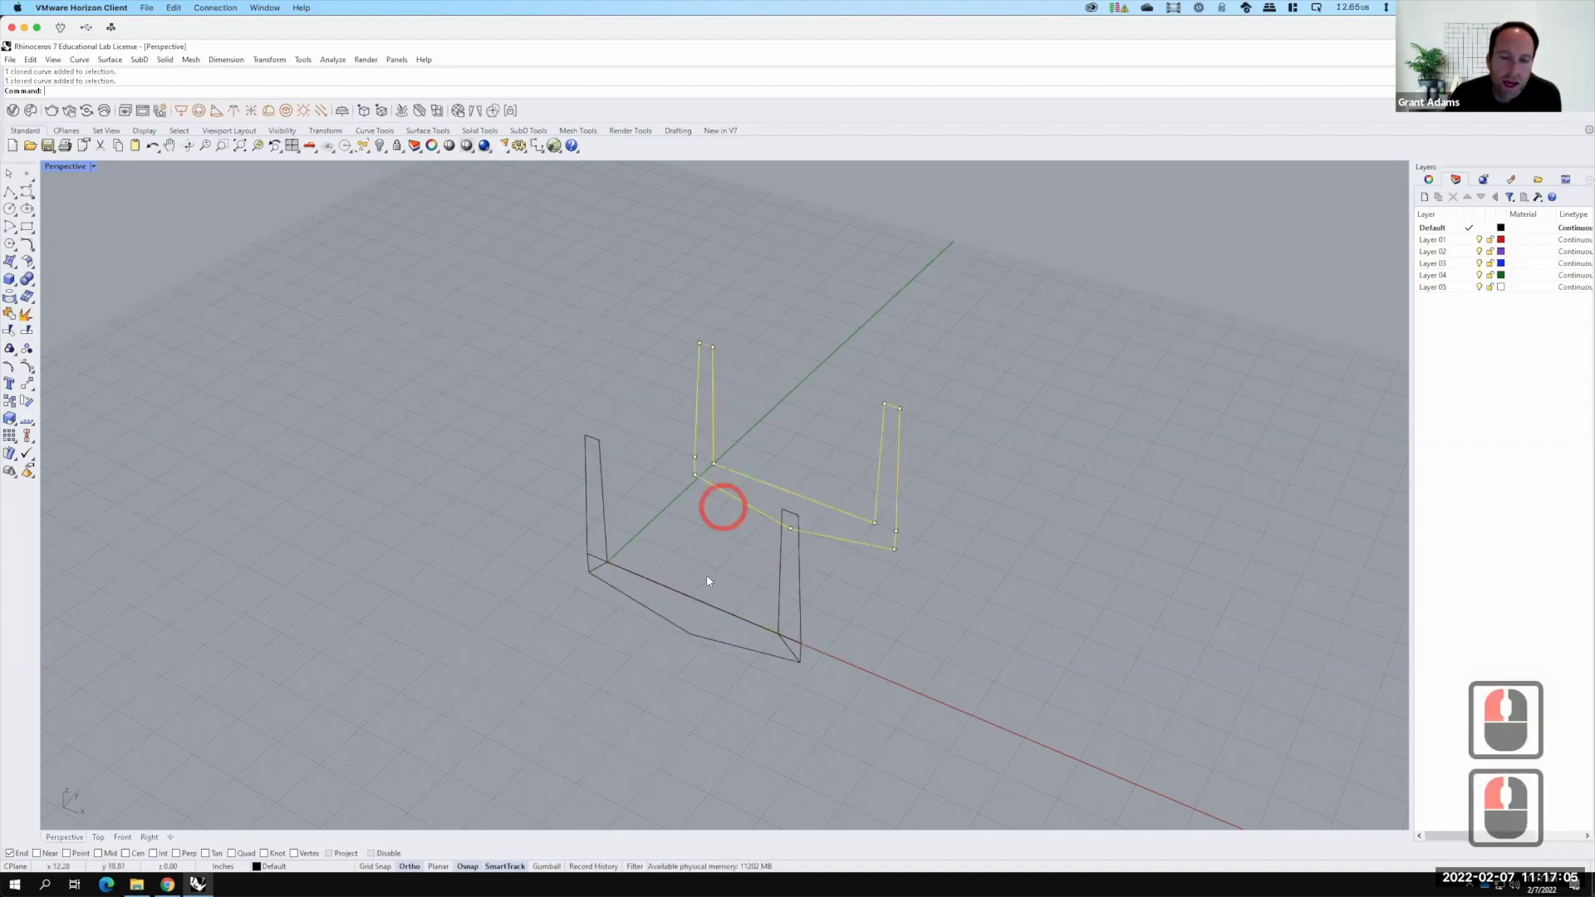
pyautogui.click(711, 578)
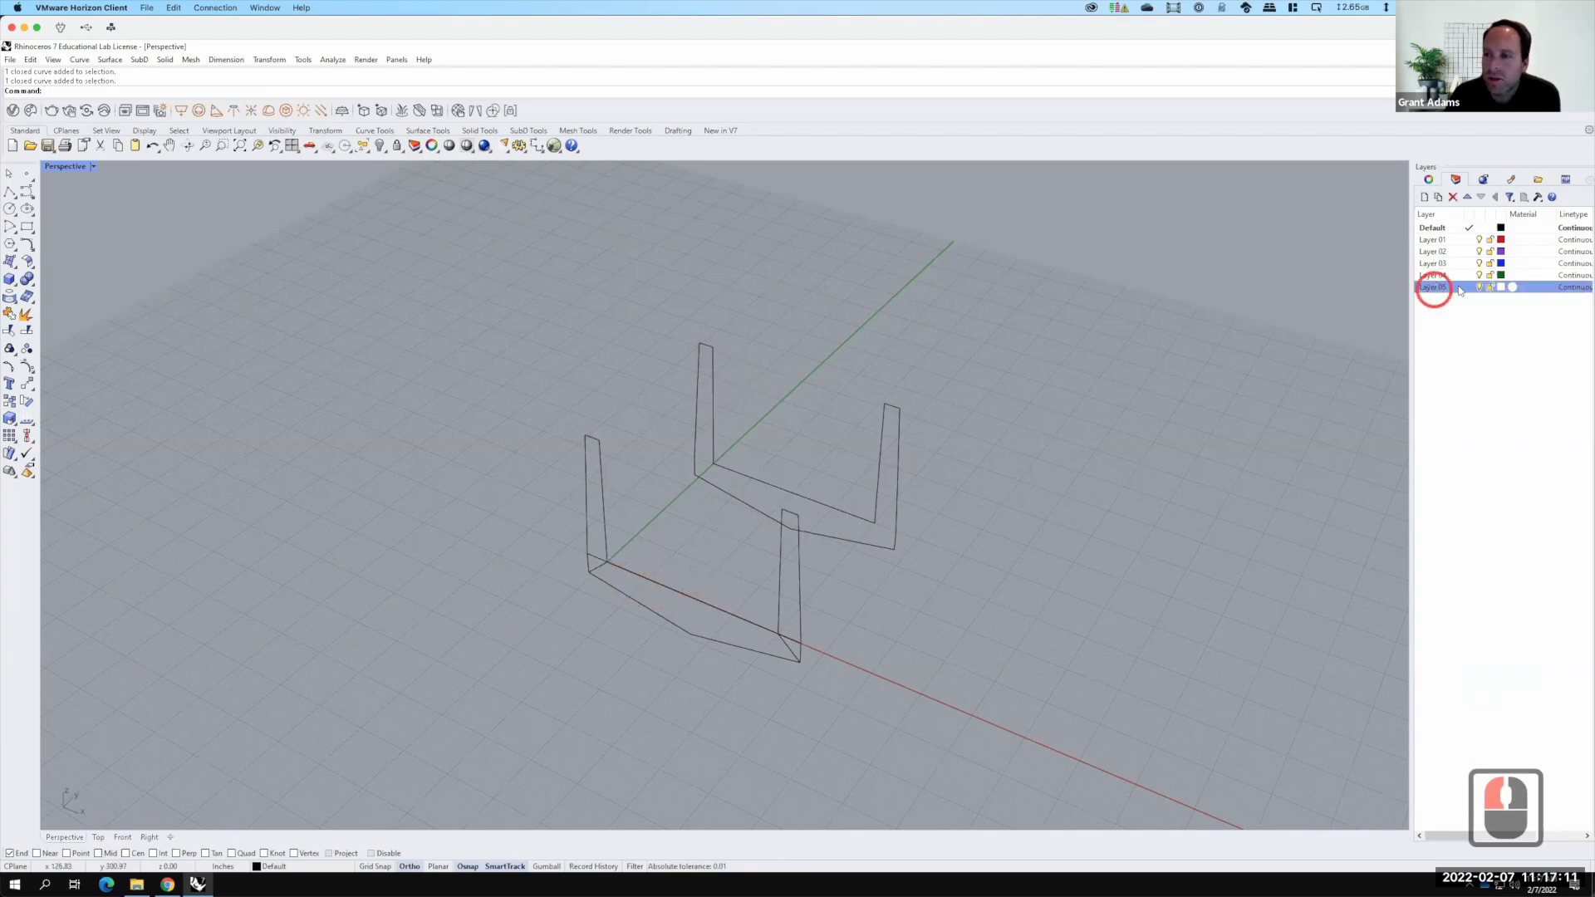
pyautogui.click(1447, 287)
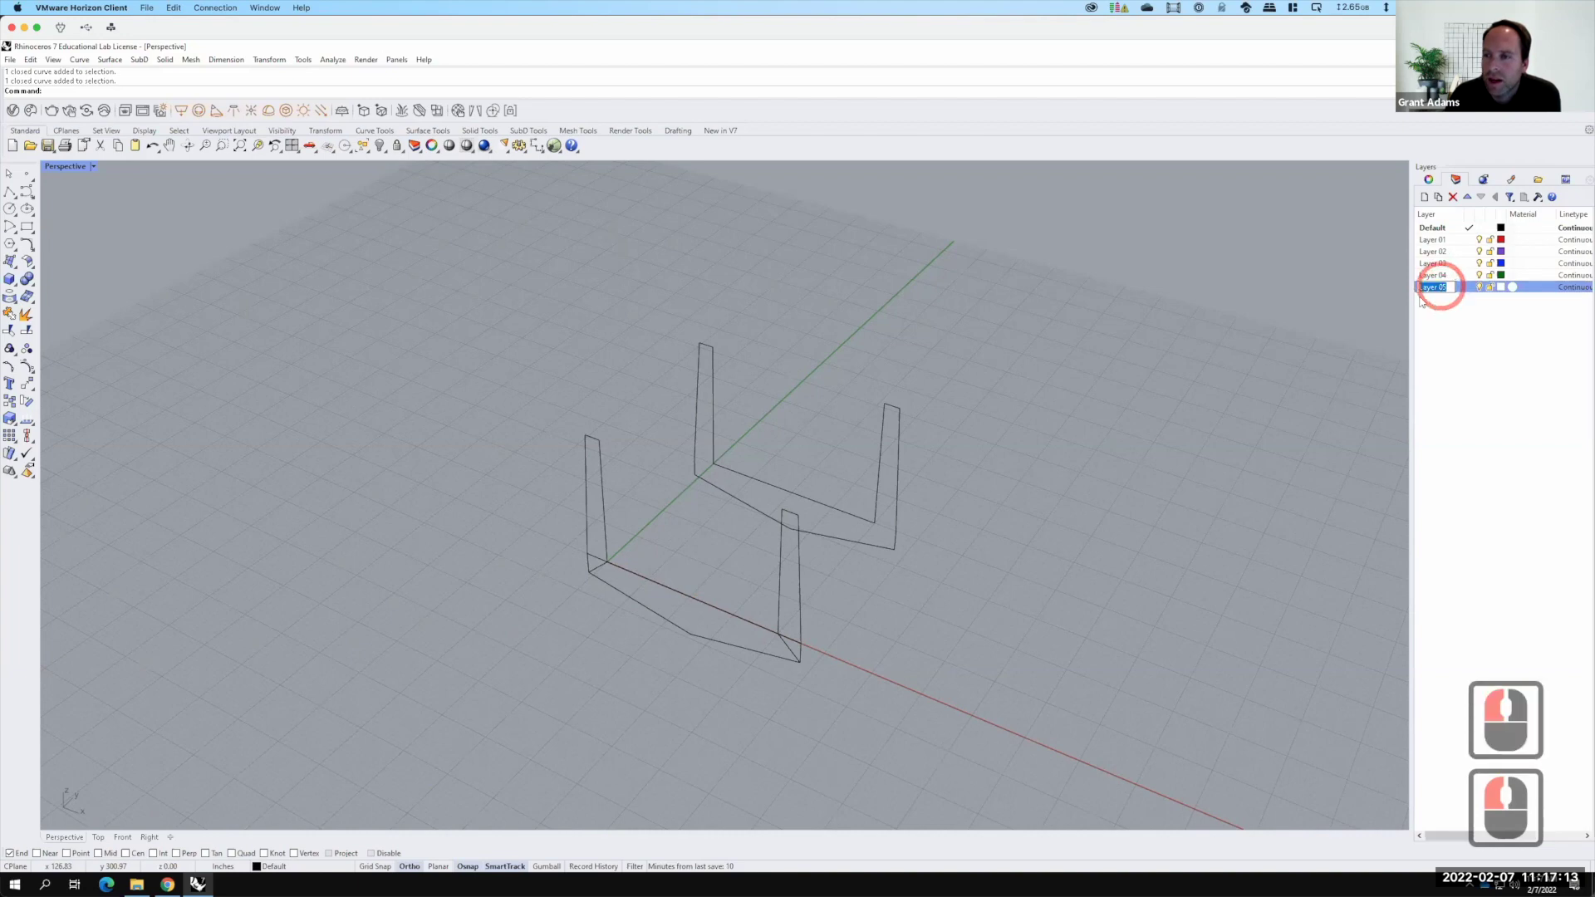
pyautogui.write('bridge')
pyautogui.press('Return')
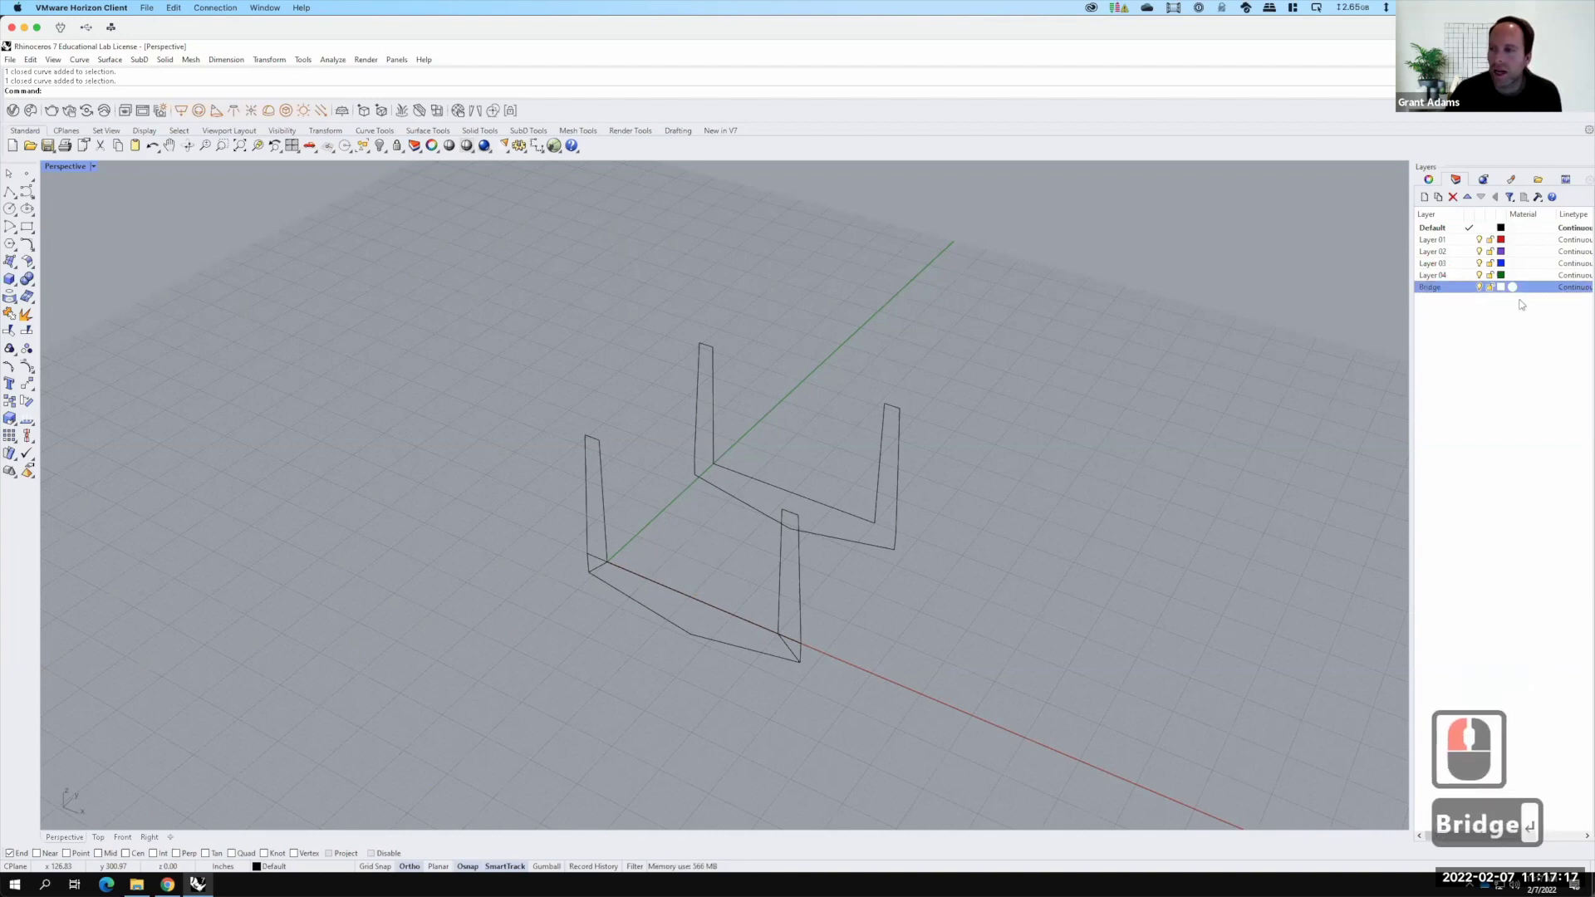
# Give the Bridge layer a black colour and make it the current layer
pyautogui.click(1507, 287)
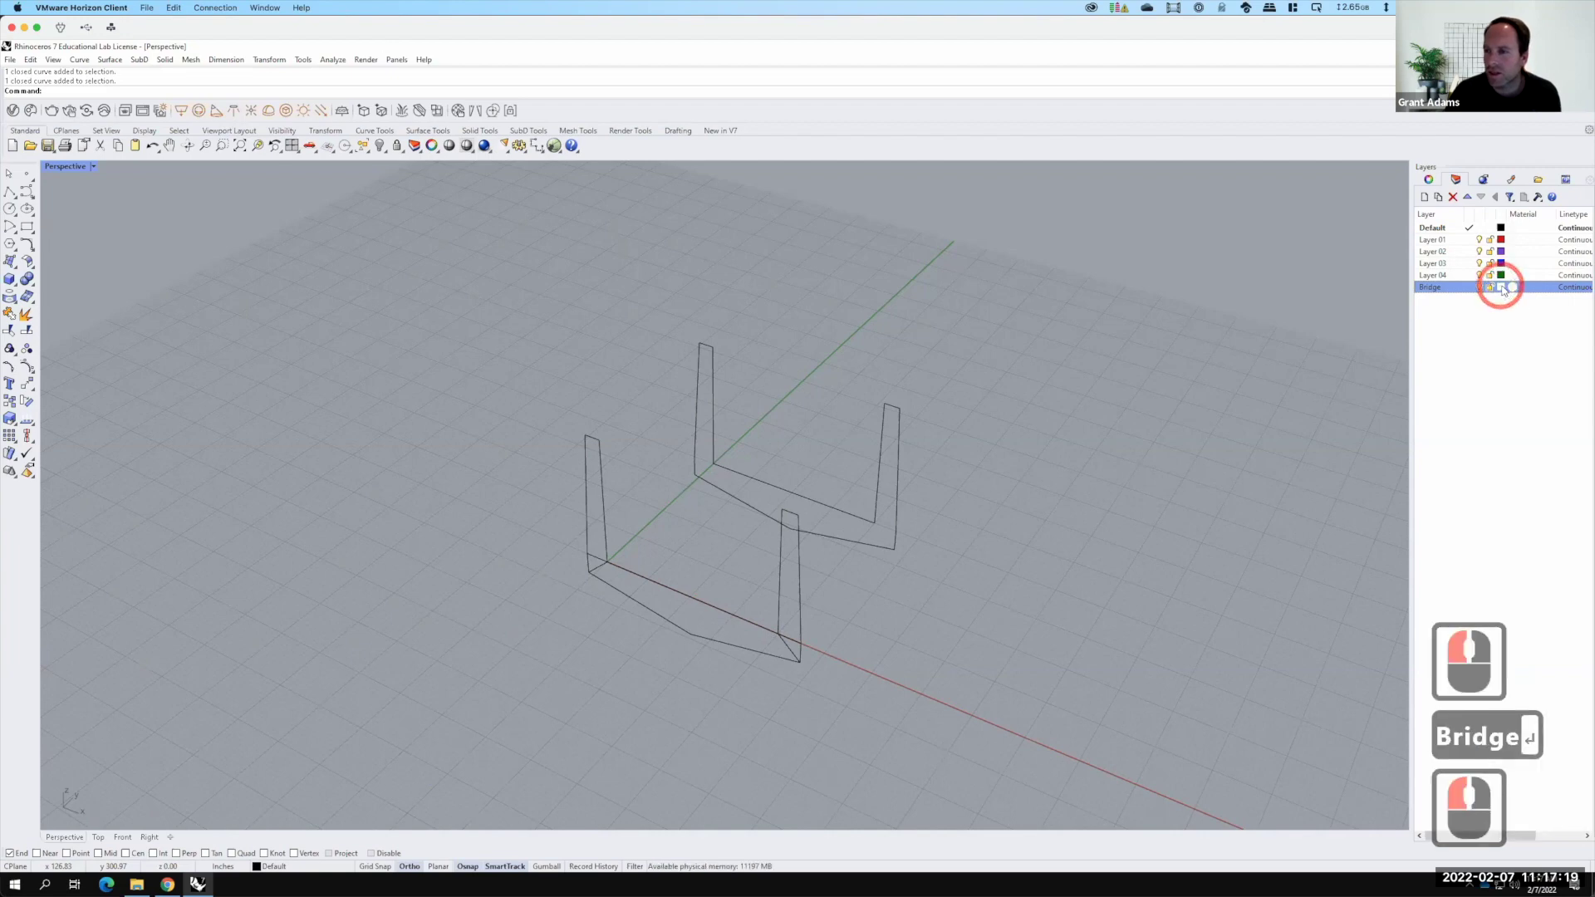
pyautogui.click(1506, 288)
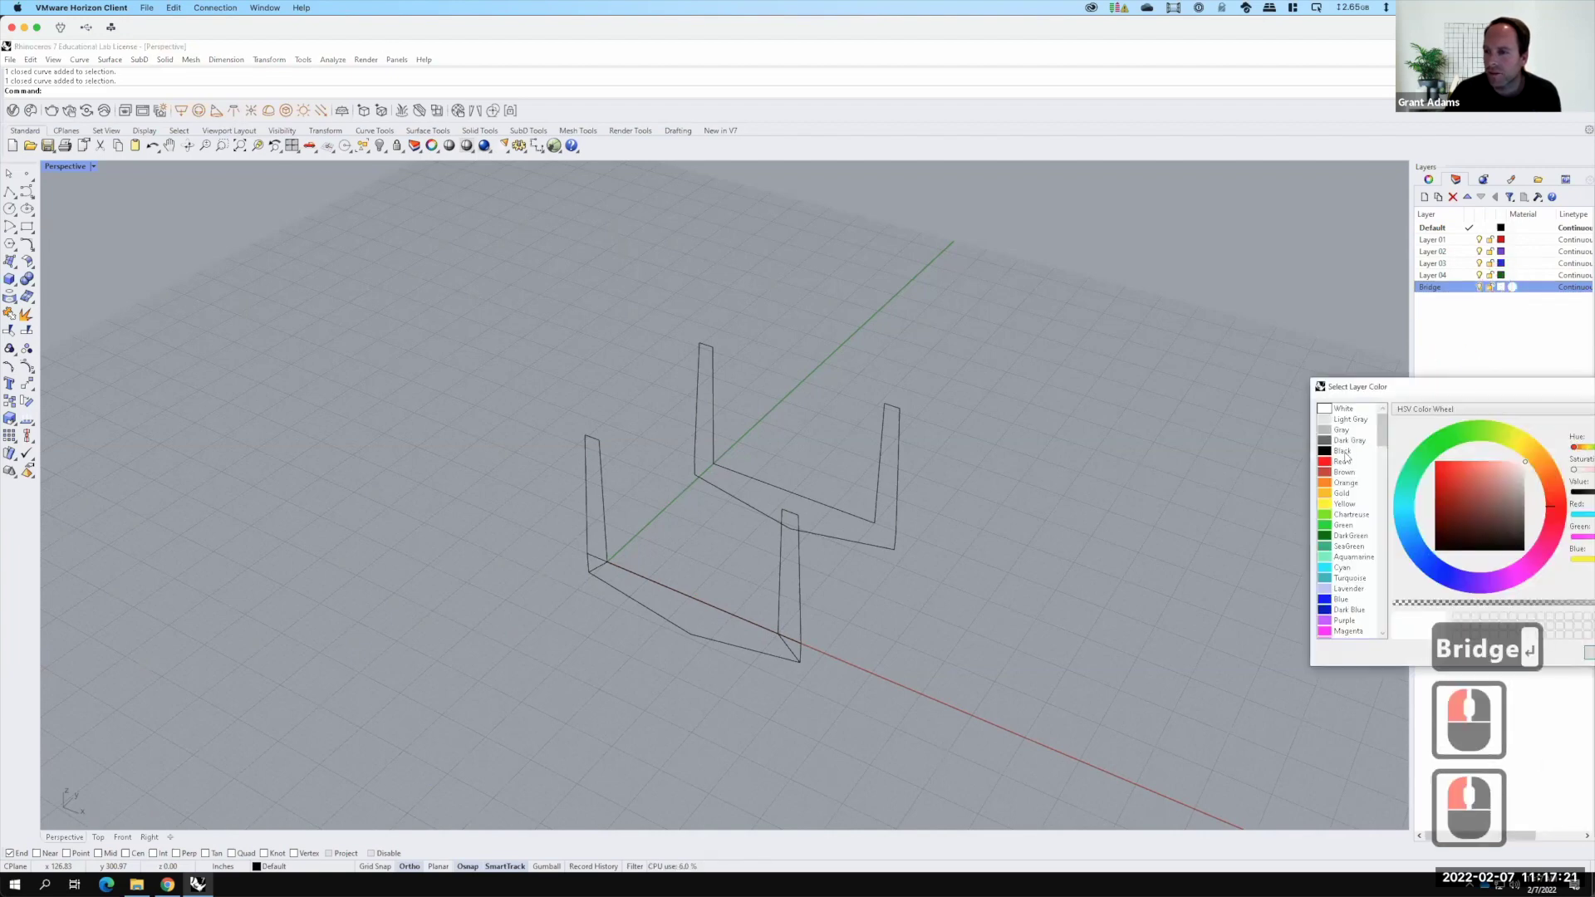
pyautogui.click(1398, 437)
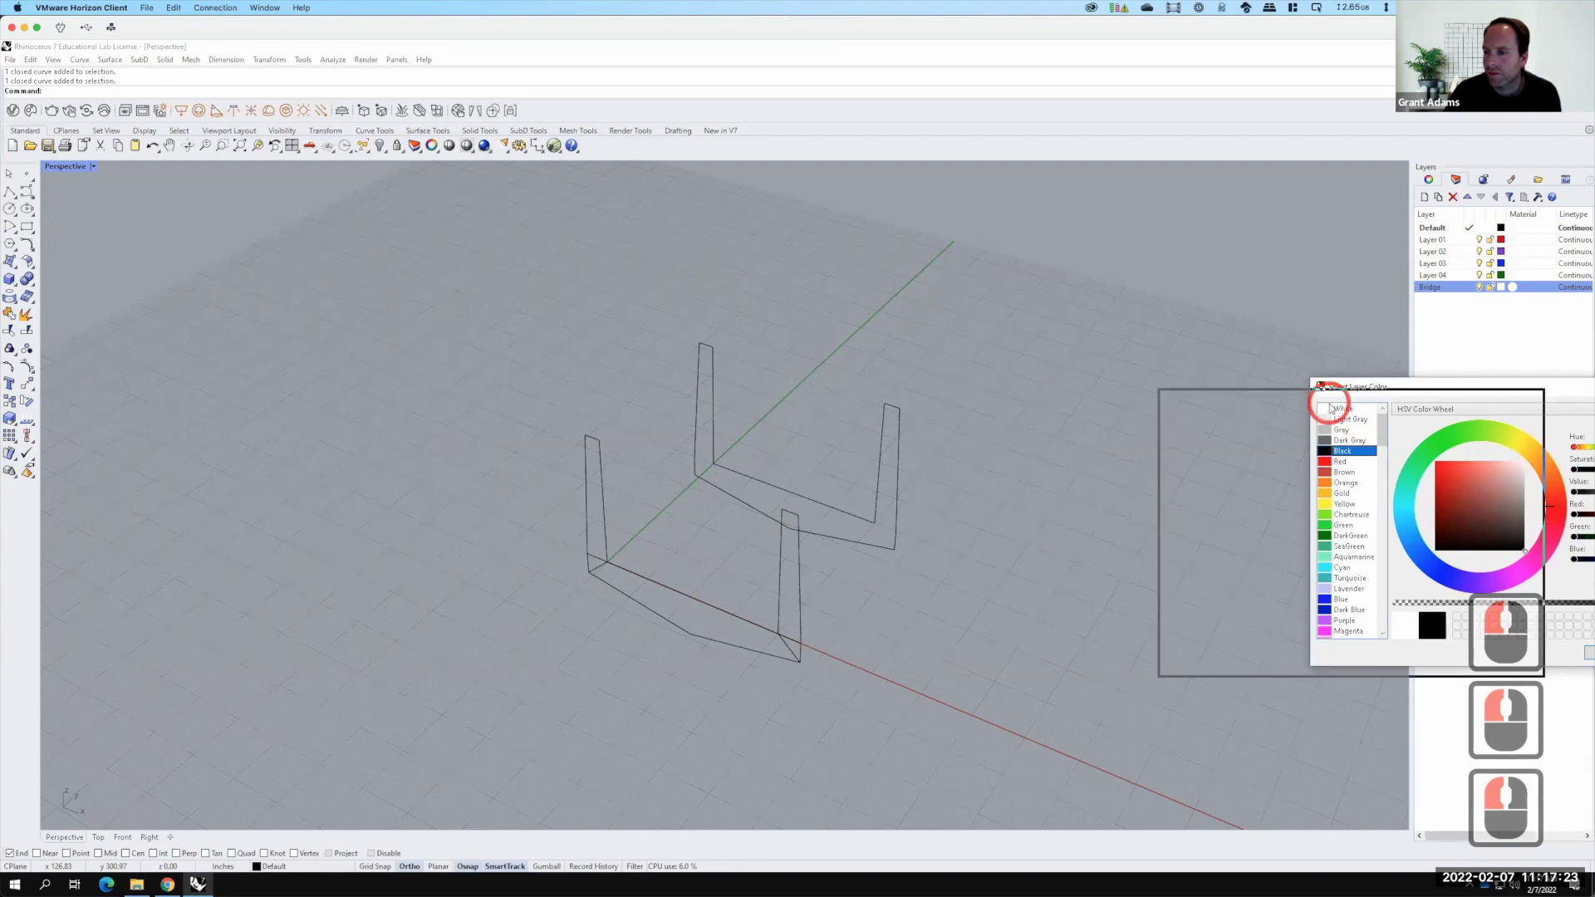
pyautogui.click(1369, 566)
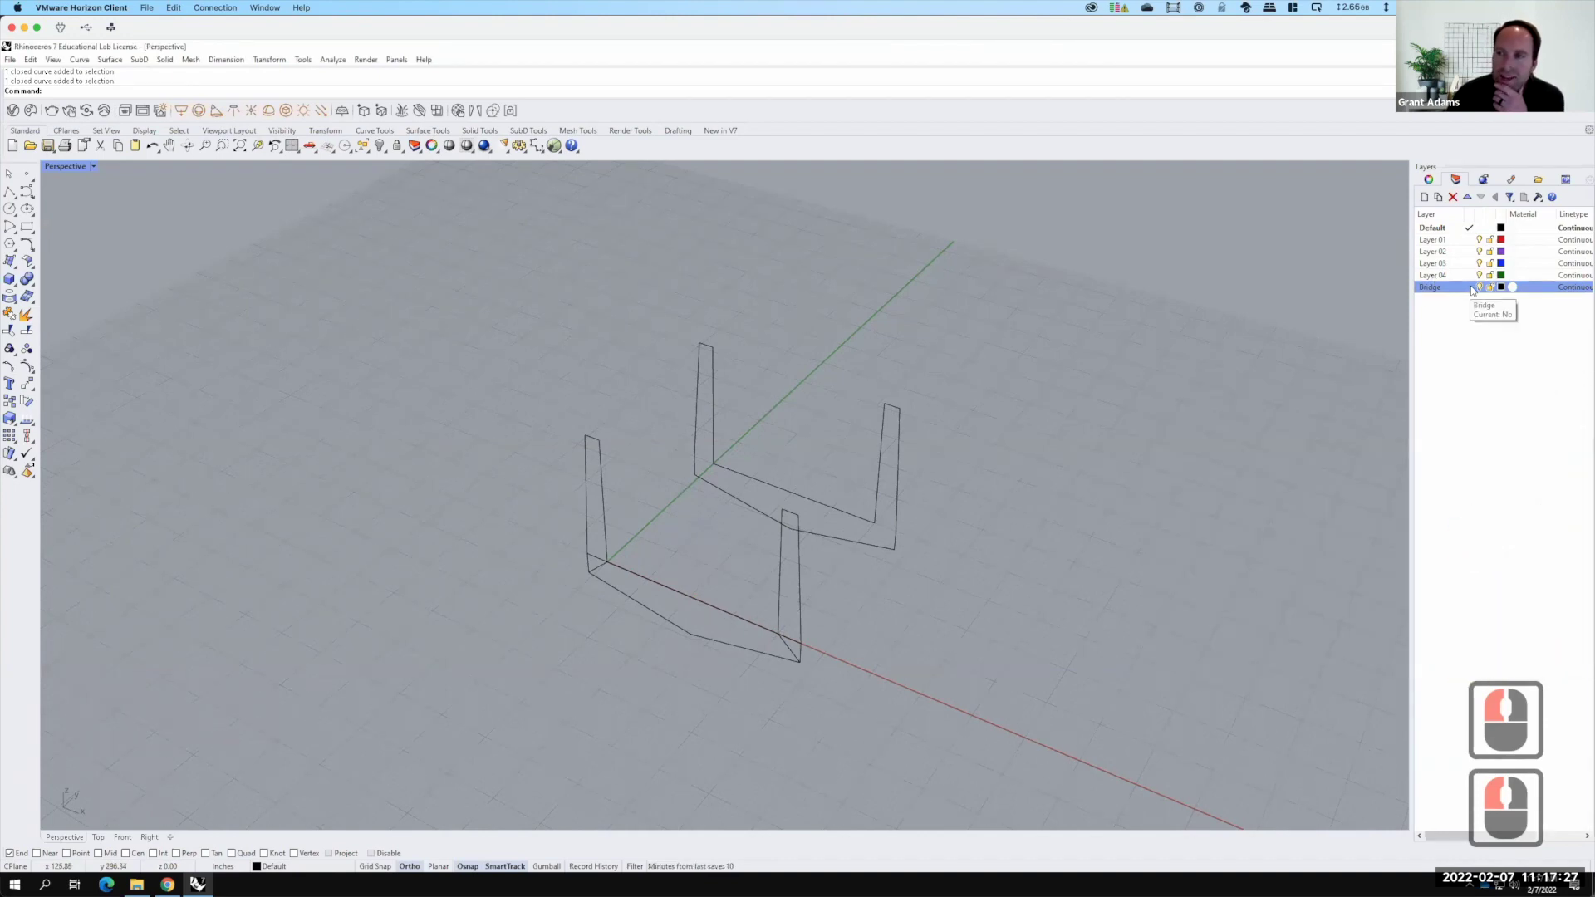
pyautogui.click(1486, 275)
pyautogui.moveTo(1475, 309); pyautogui.dragTo(789, 523)
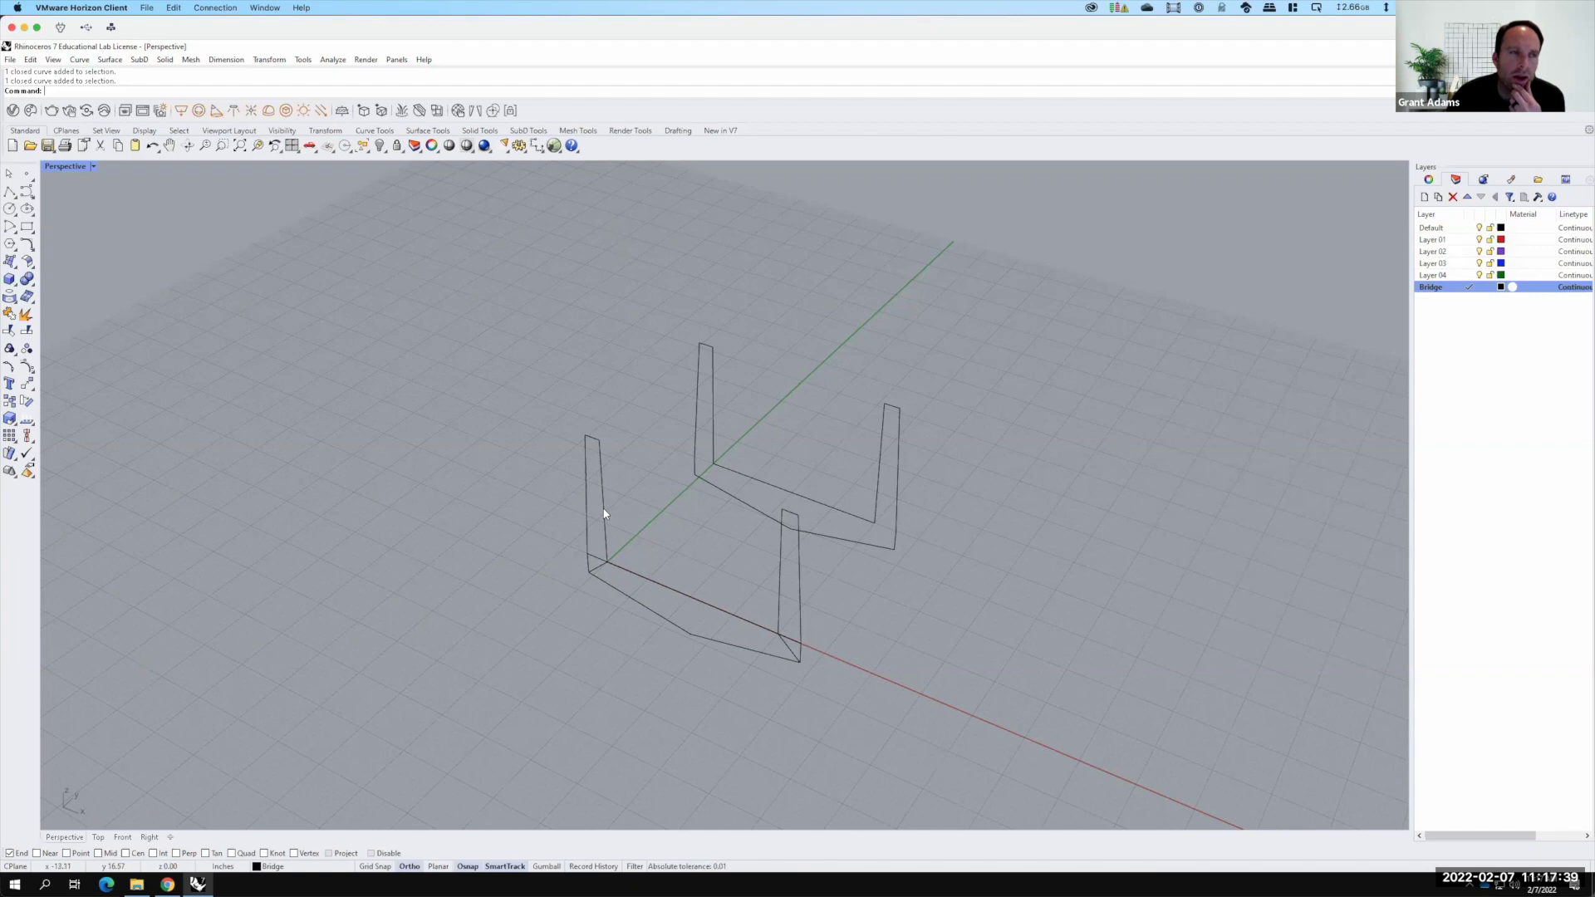
# Select both the front and rear upright bridge profiles together for lofting
pyautogui.press('F15')
pyautogui.click(620, 471)
pyautogui.click(718, 405)
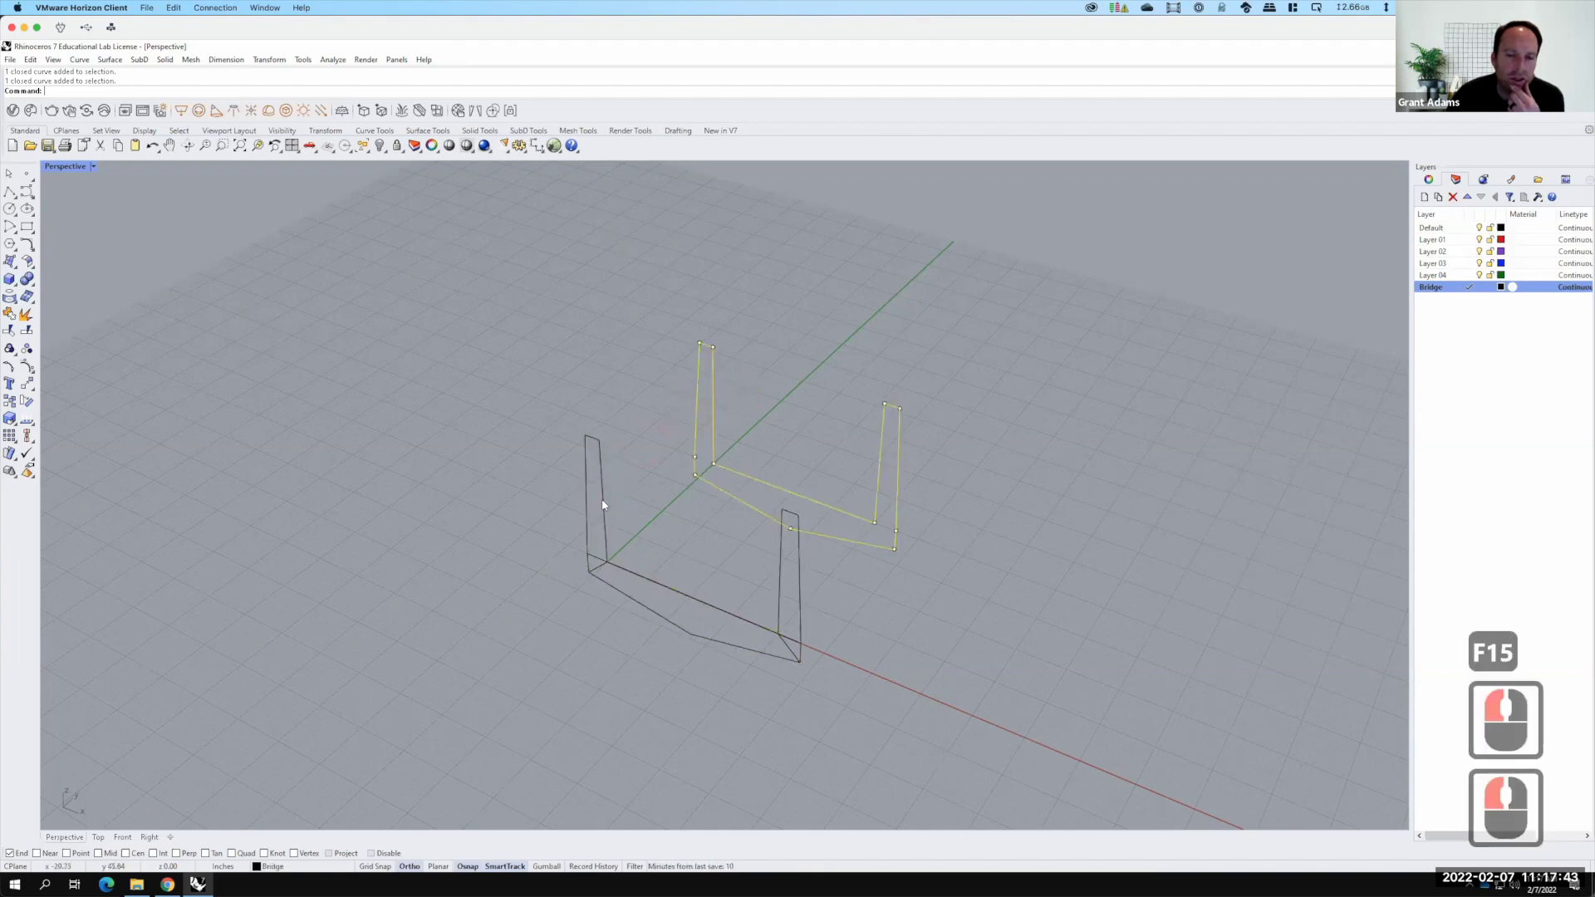
pyautogui.click(600, 503)
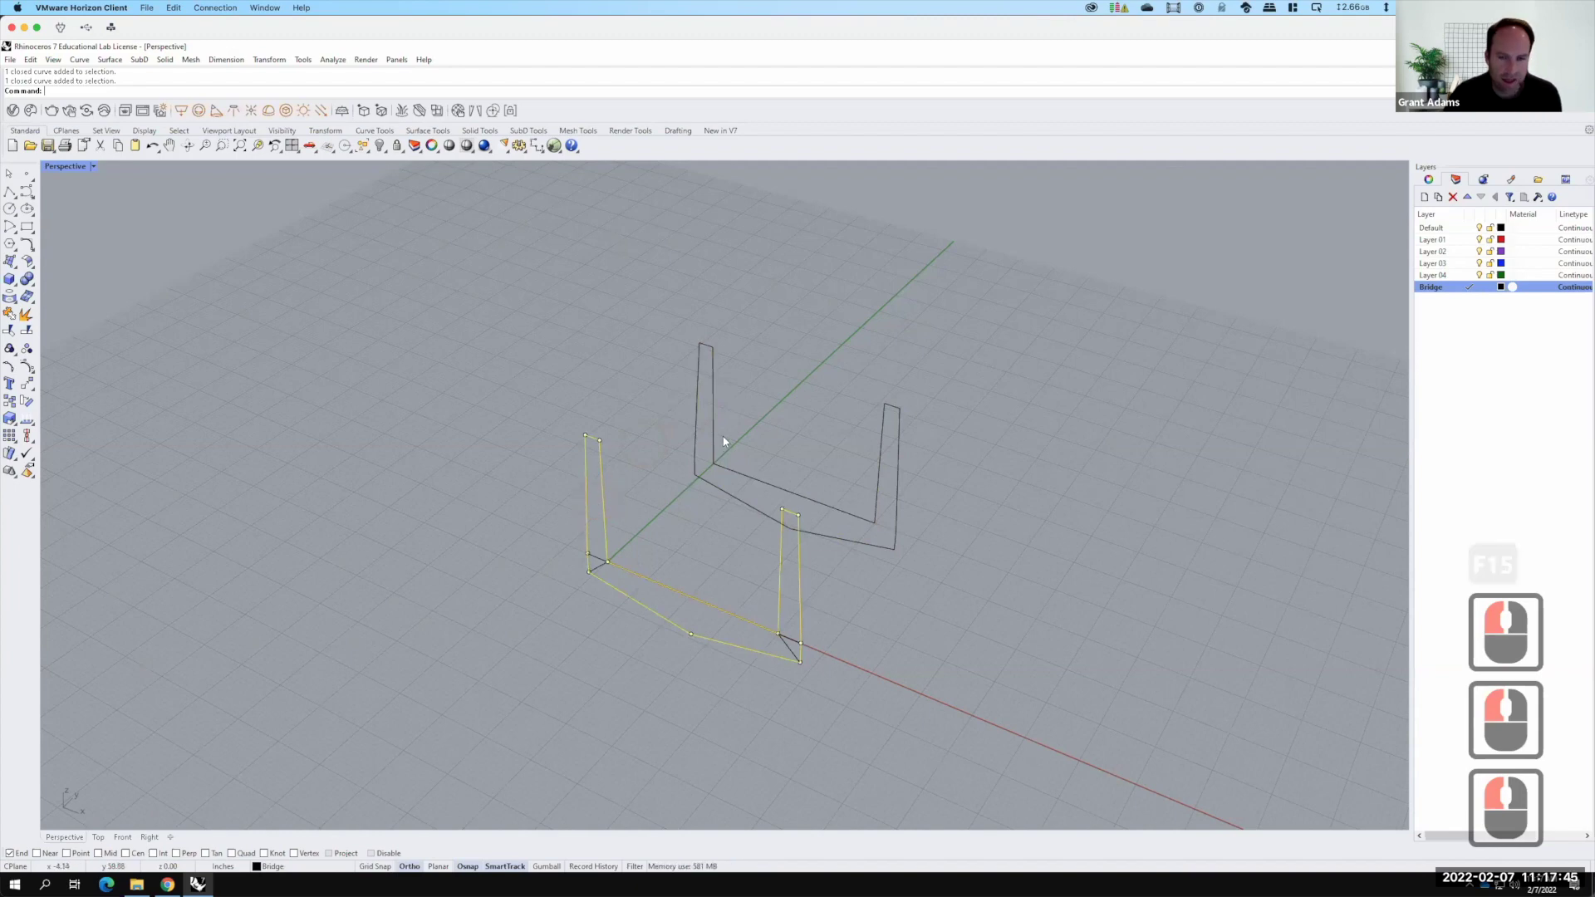
pyautogui.click(711, 466)
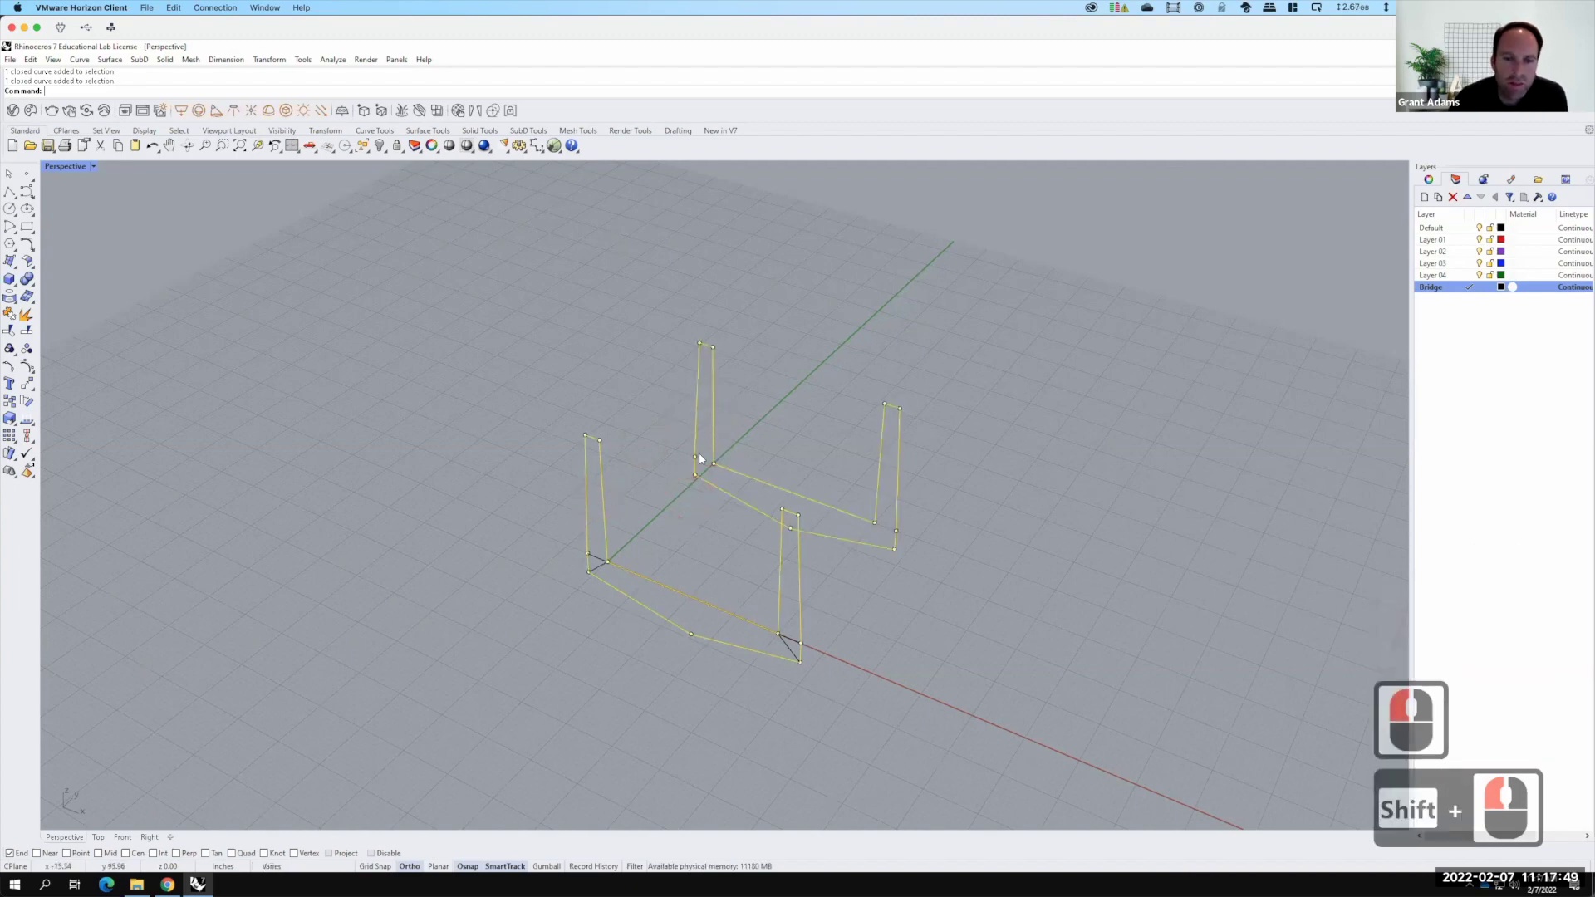
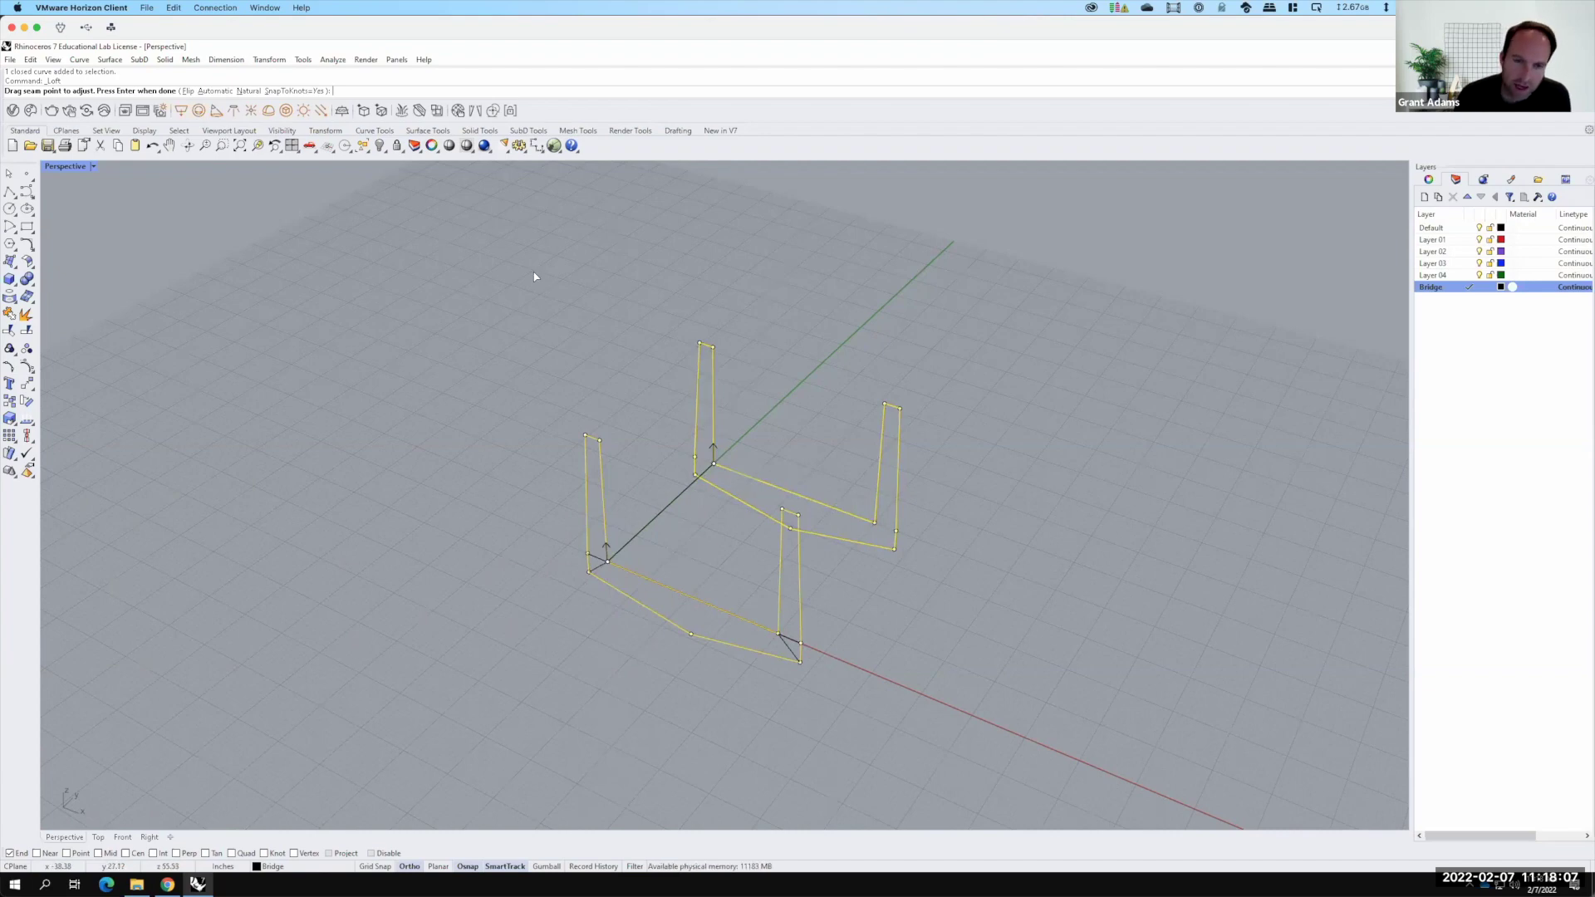
# Accept the loft seams to build the trial surface, then select and delete it
pyautogui.press('Return')
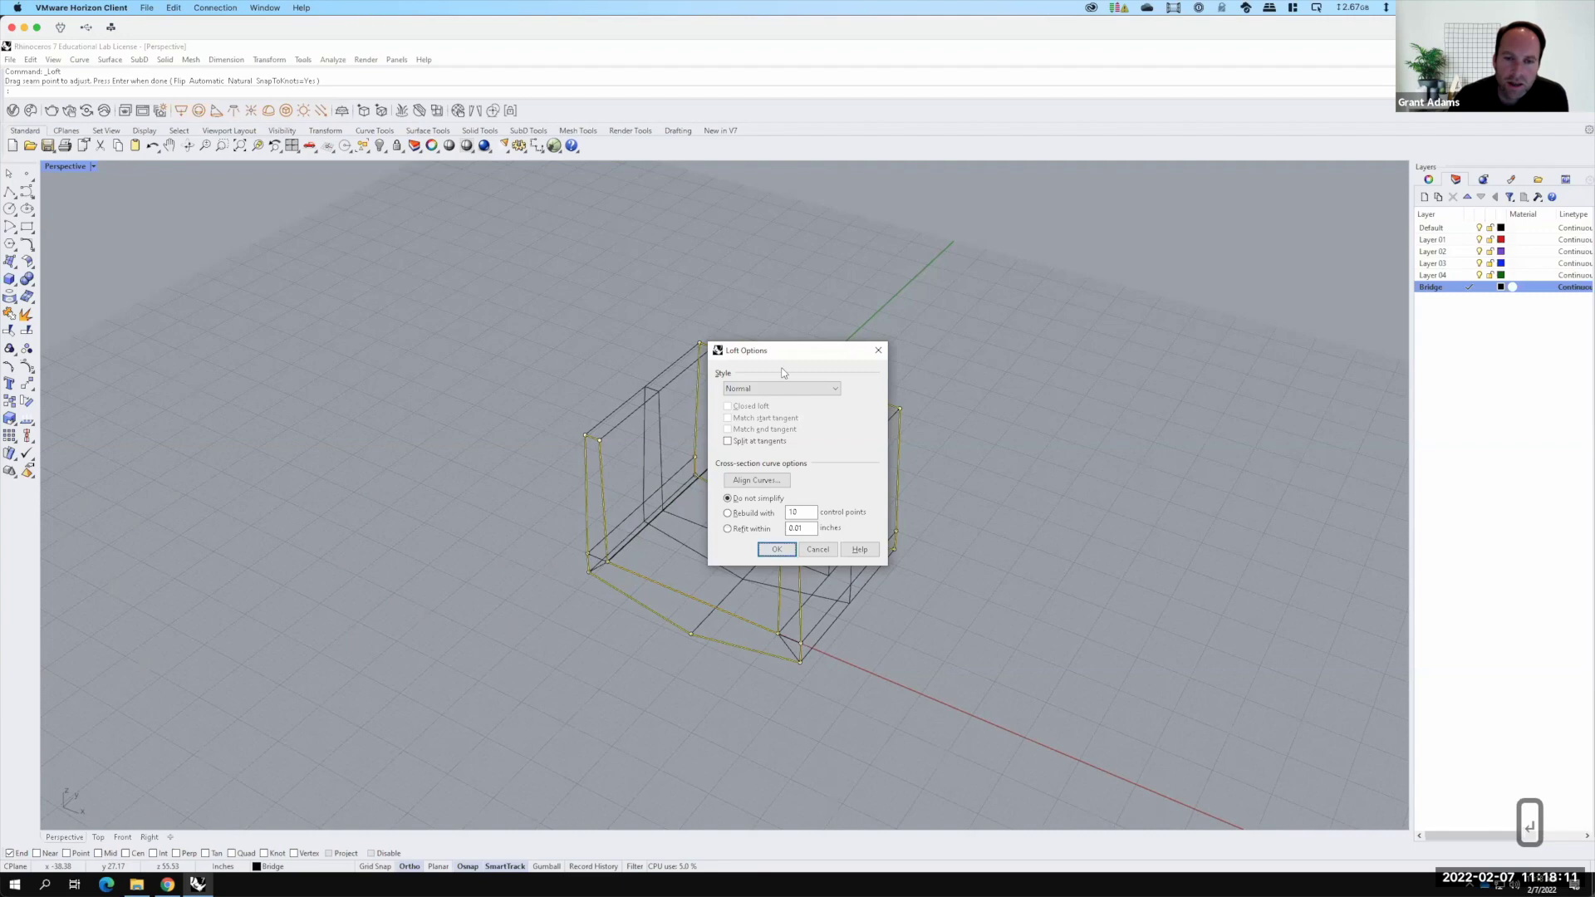
pyautogui.moveTo(821, 551); pyautogui.dragTo(102, 169)
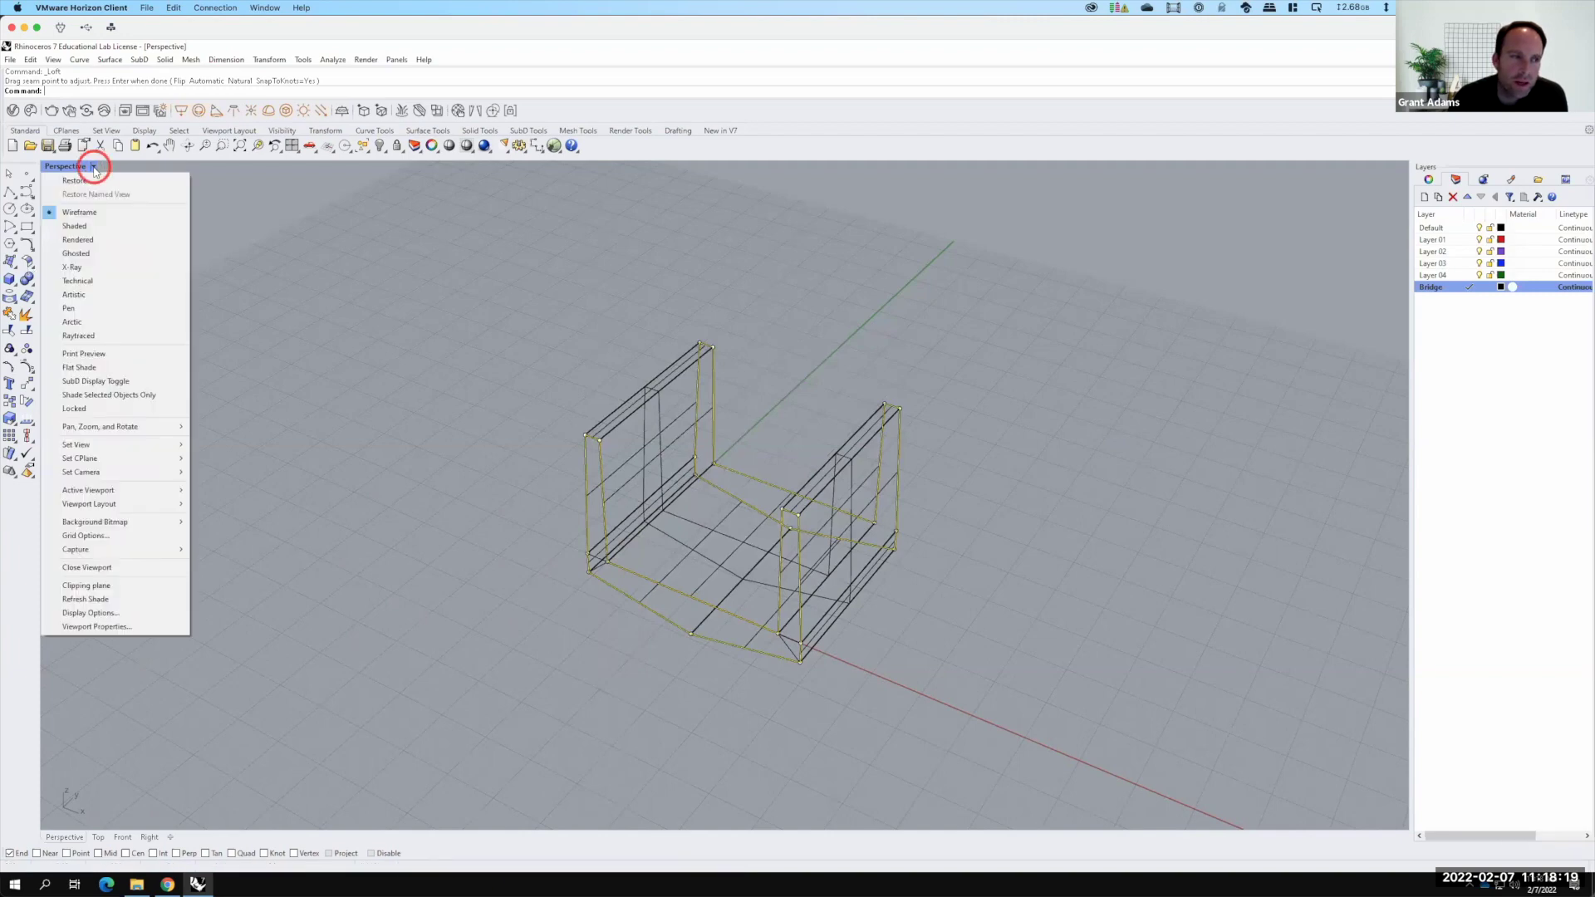
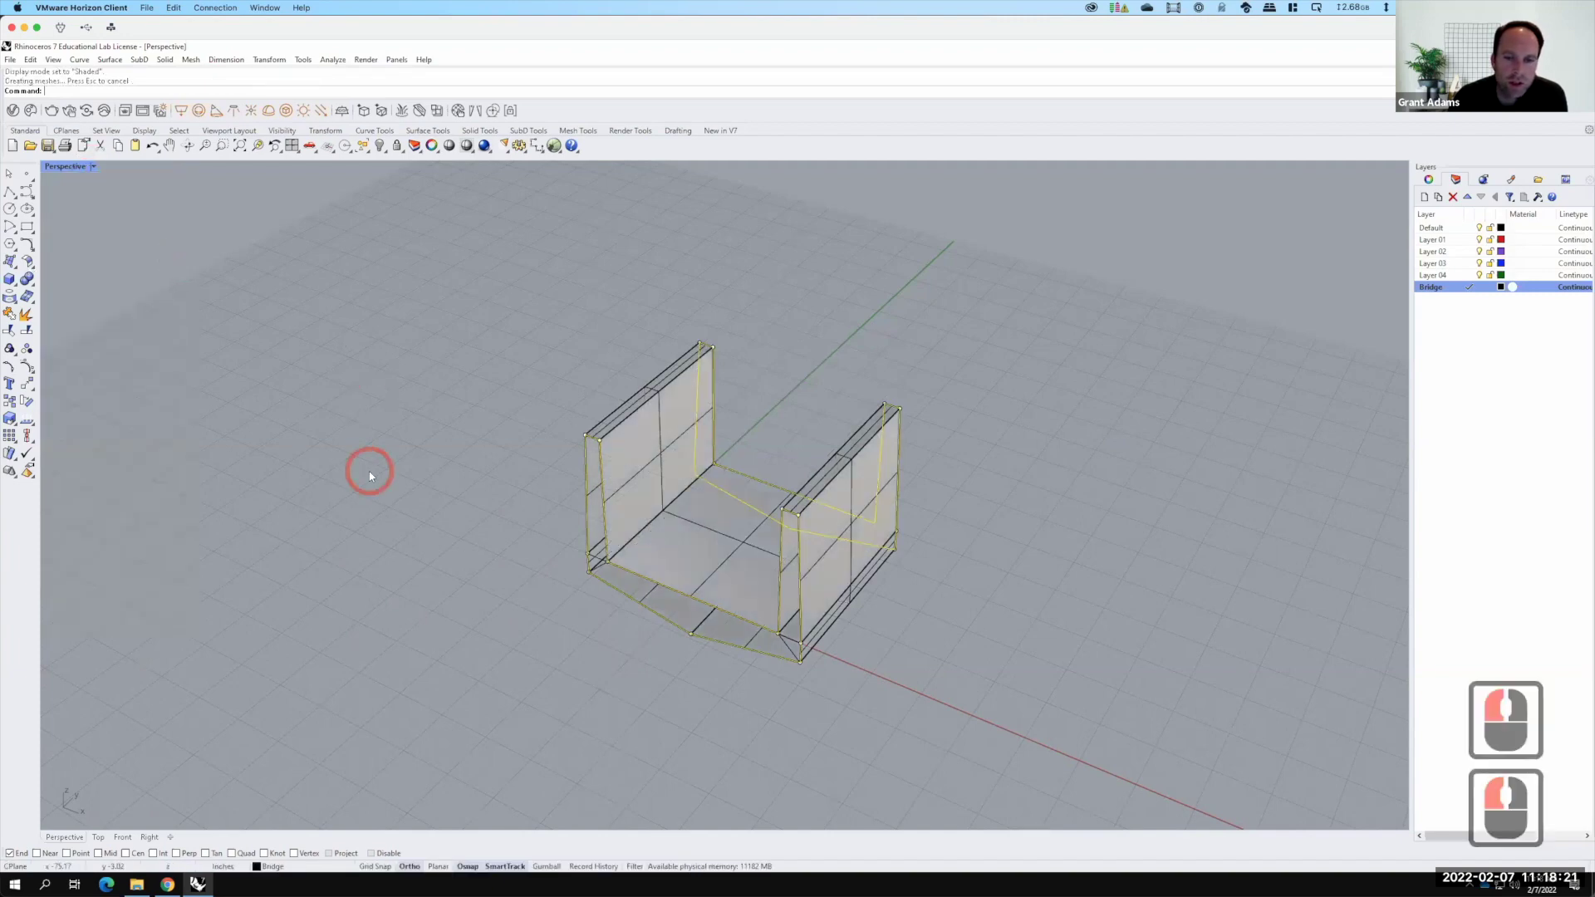
pyautogui.click(430, 742)
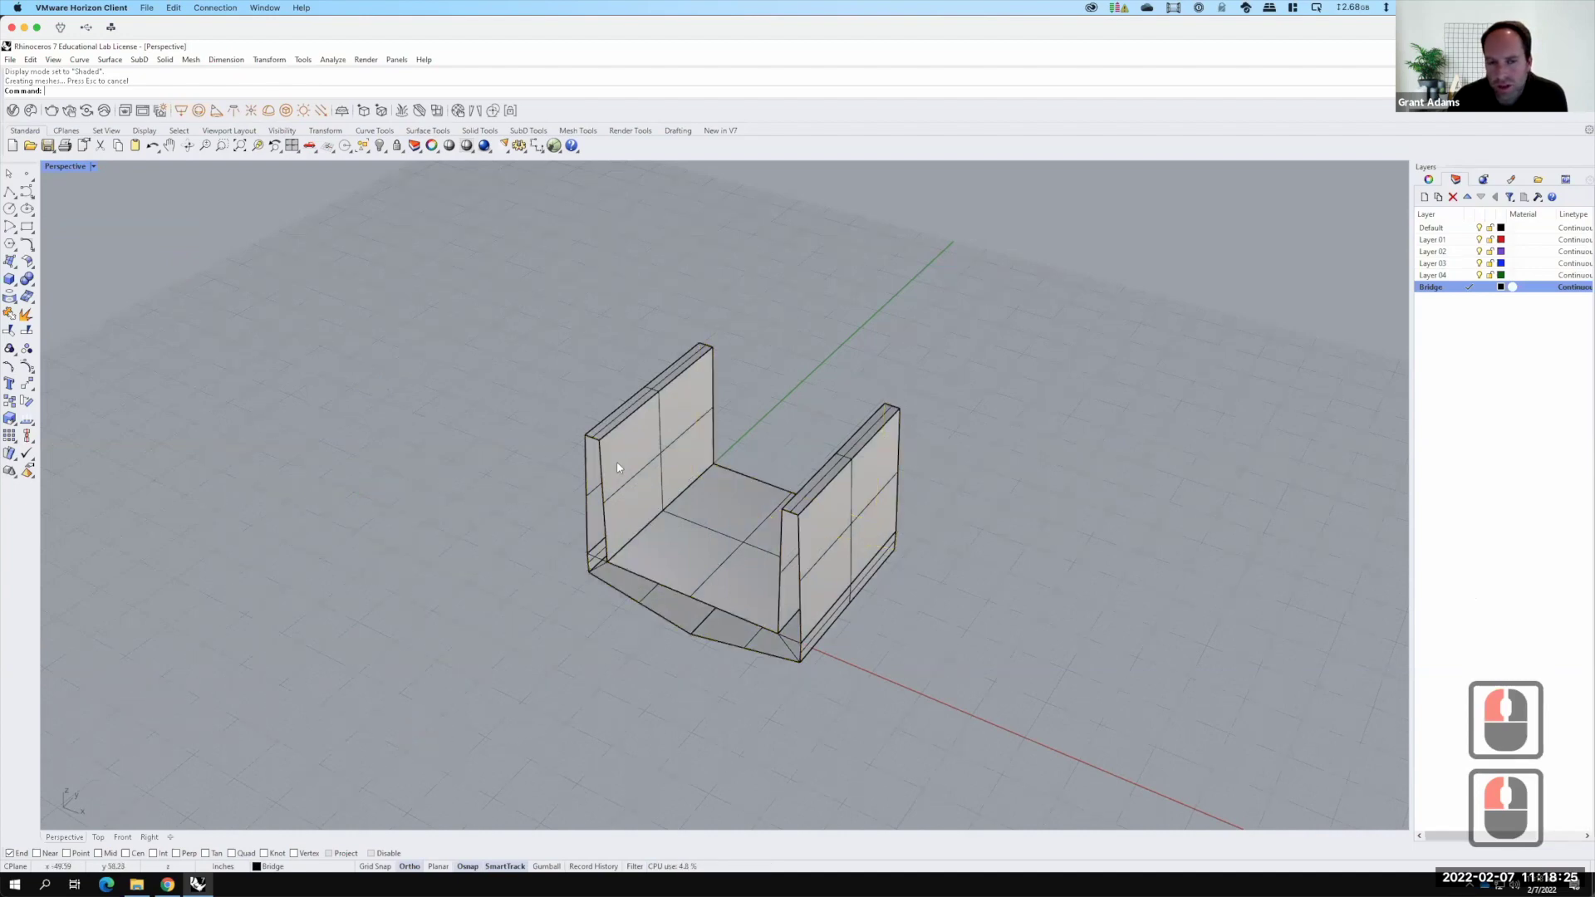
pyautogui.click(650, 463)
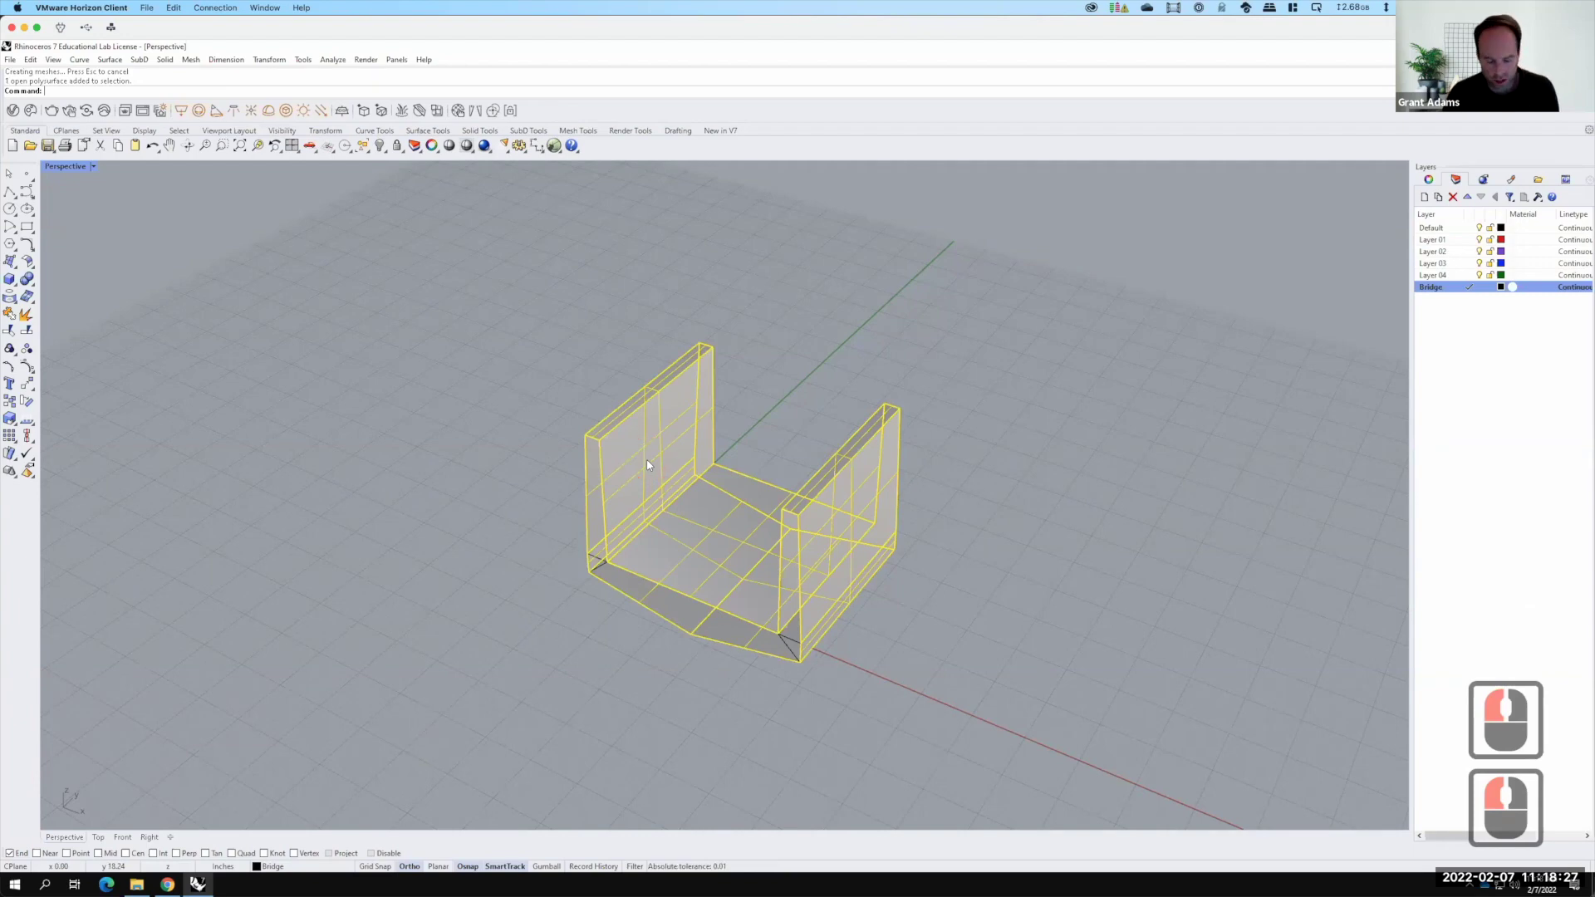
pyautogui.press('d')
pyautogui.press('Return')
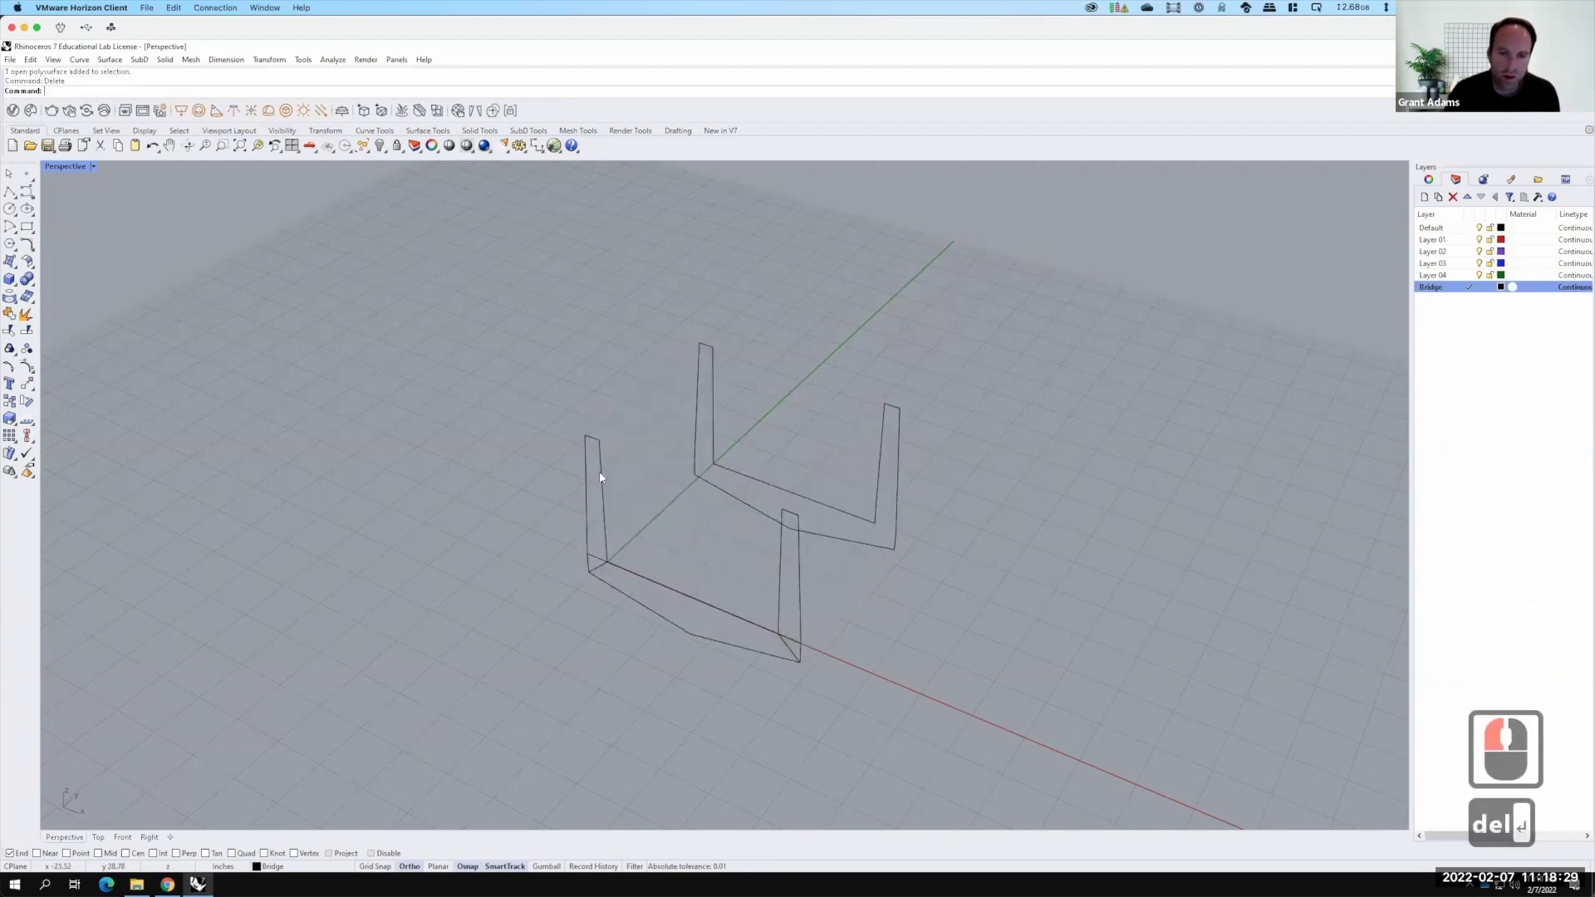
# Explode the profiles and loft one matching pair of wall segments
pyautogui.click(746, 372)
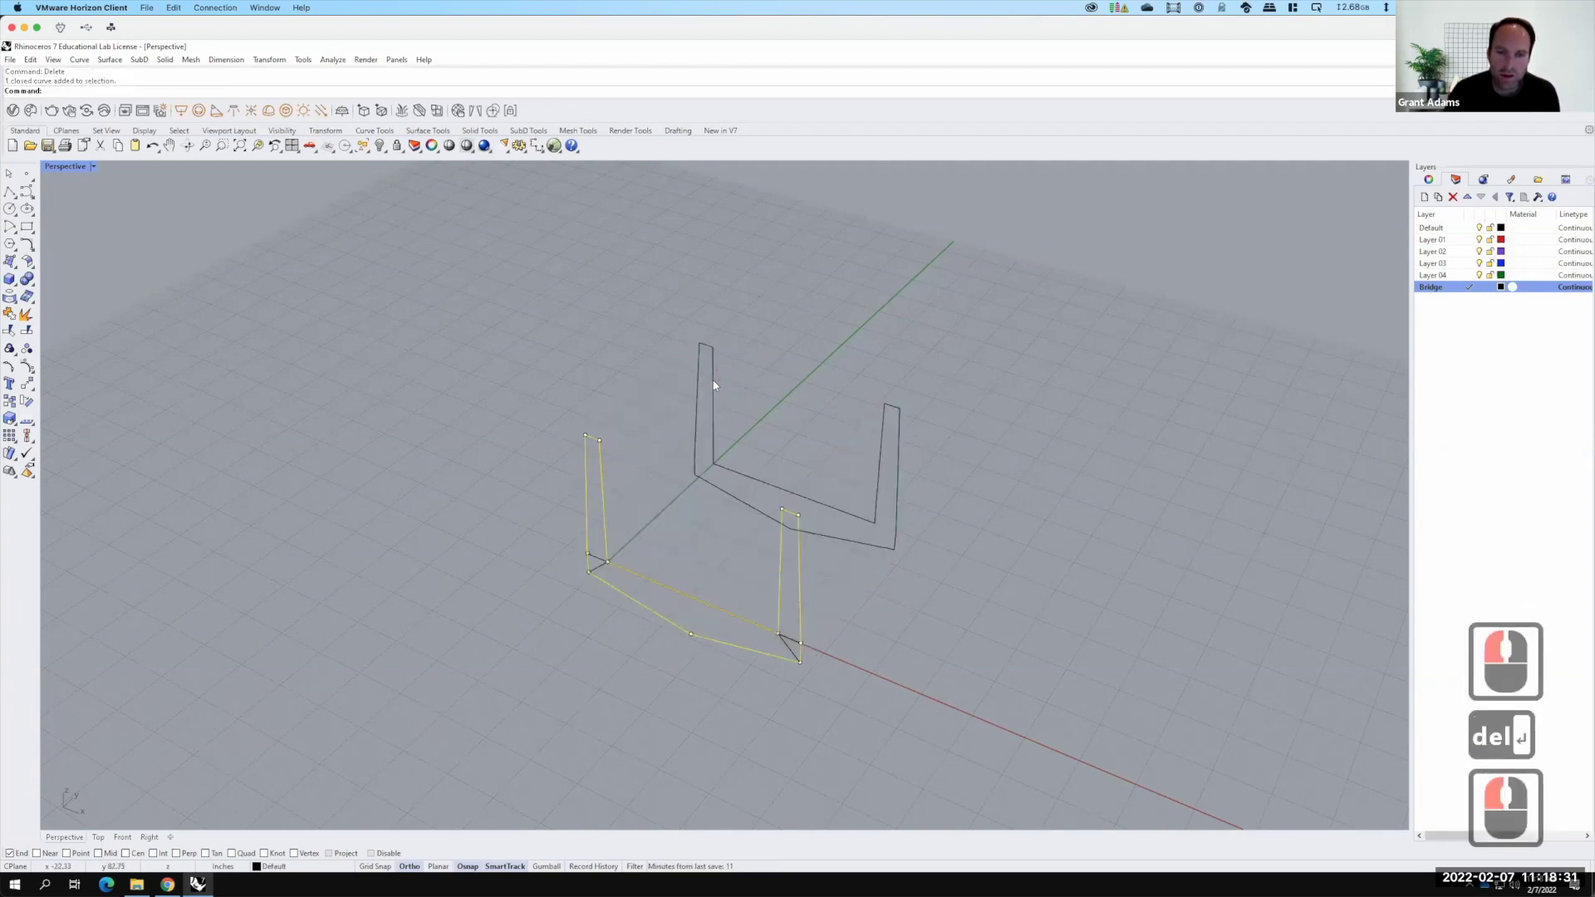
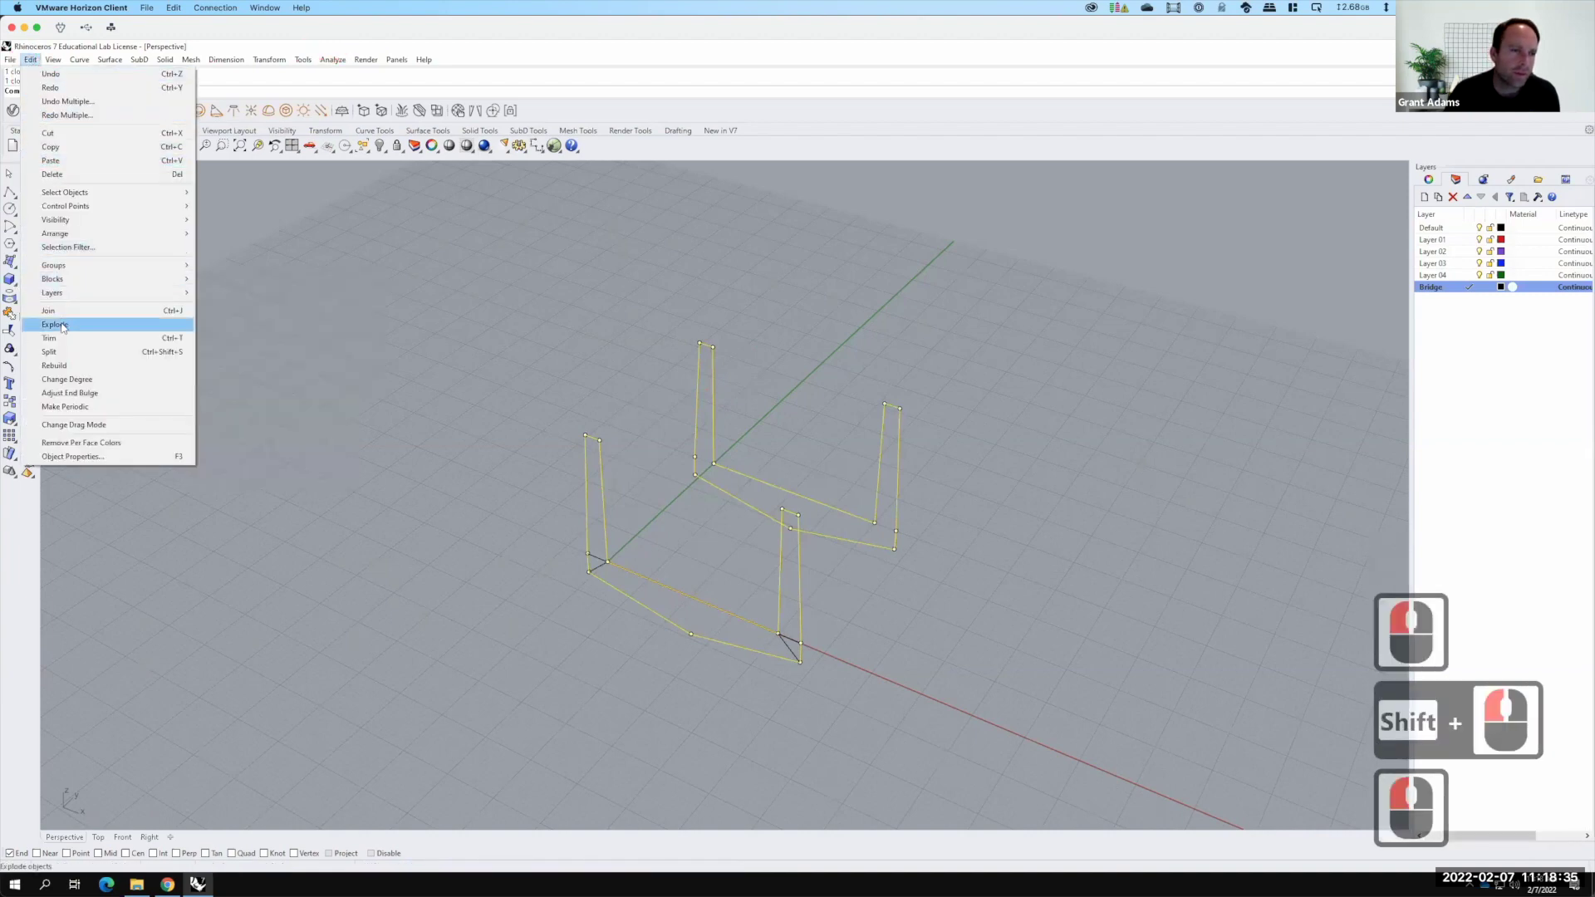
pyautogui.click(661, 454)
pyautogui.click(616, 488)
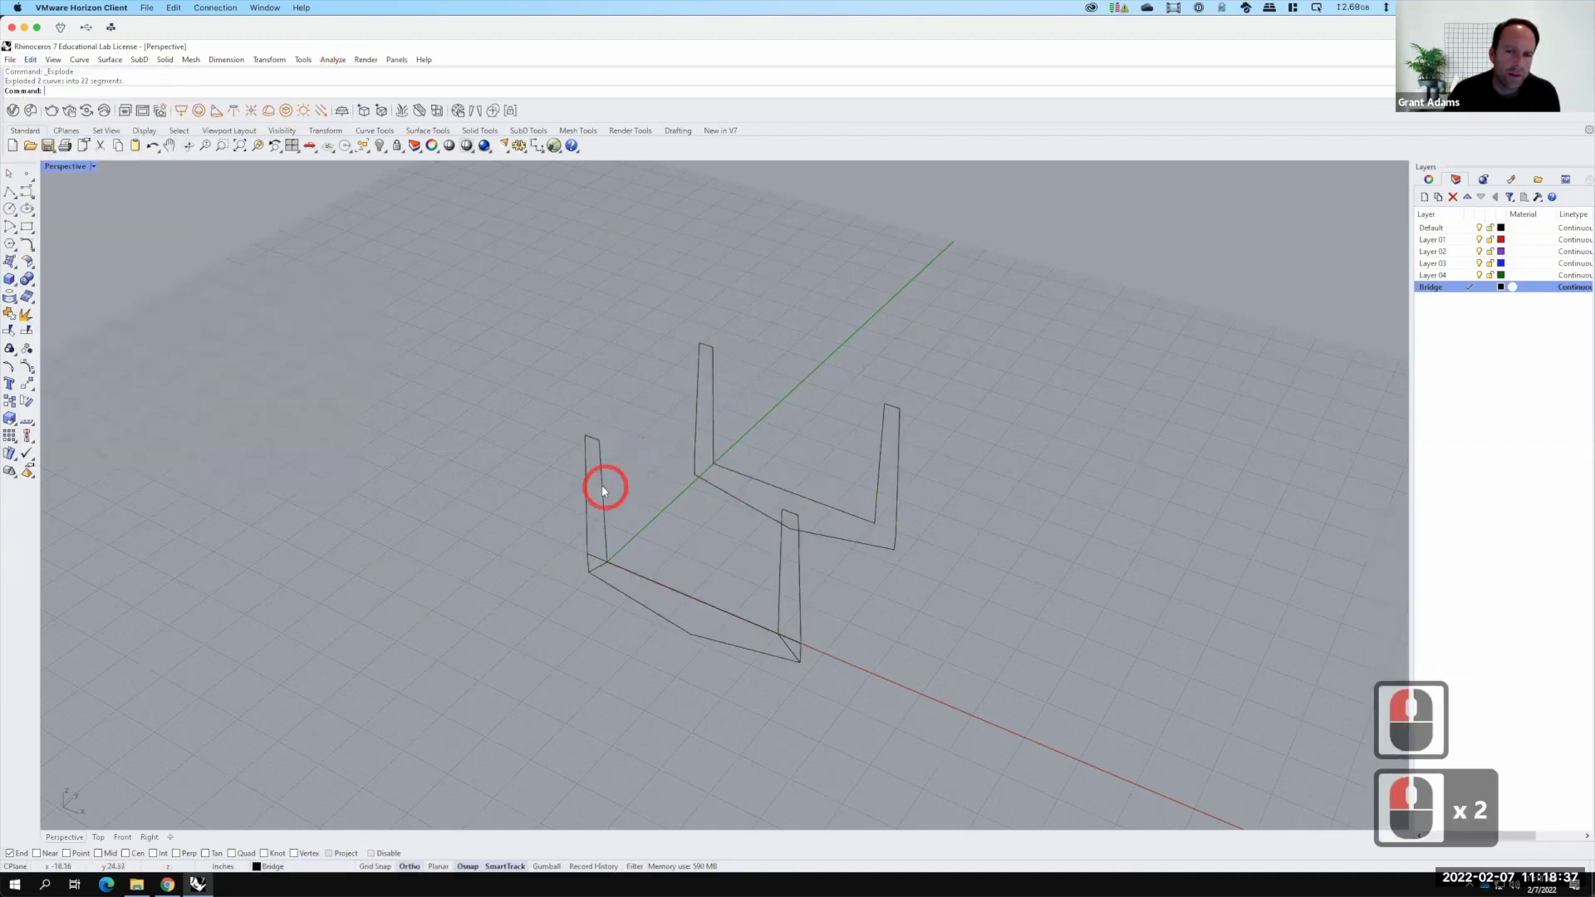
pyautogui.click(706, 409)
pyautogui.click(719, 397)
pyautogui.write('loft')
pyautogui.press('Return')
# Loft the next segment pair into a single wall, then undo the loft and the explode
pyautogui.click(710, 567)
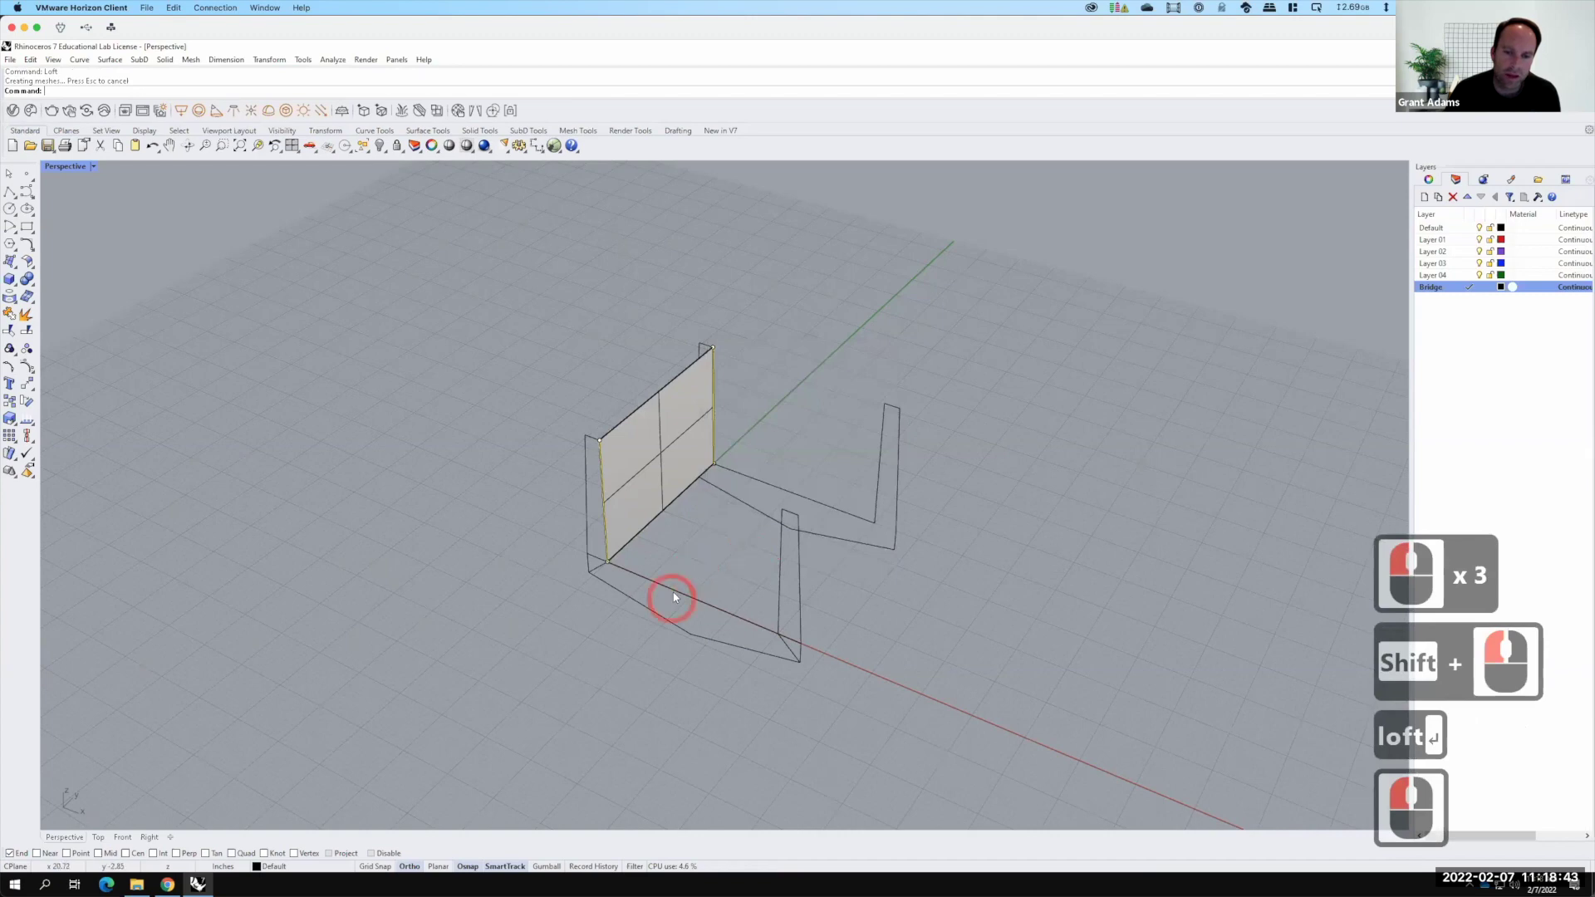
pyautogui.click(679, 593)
pyautogui.click(769, 483)
pyautogui.write('loft')
pyautogui.press('Return')
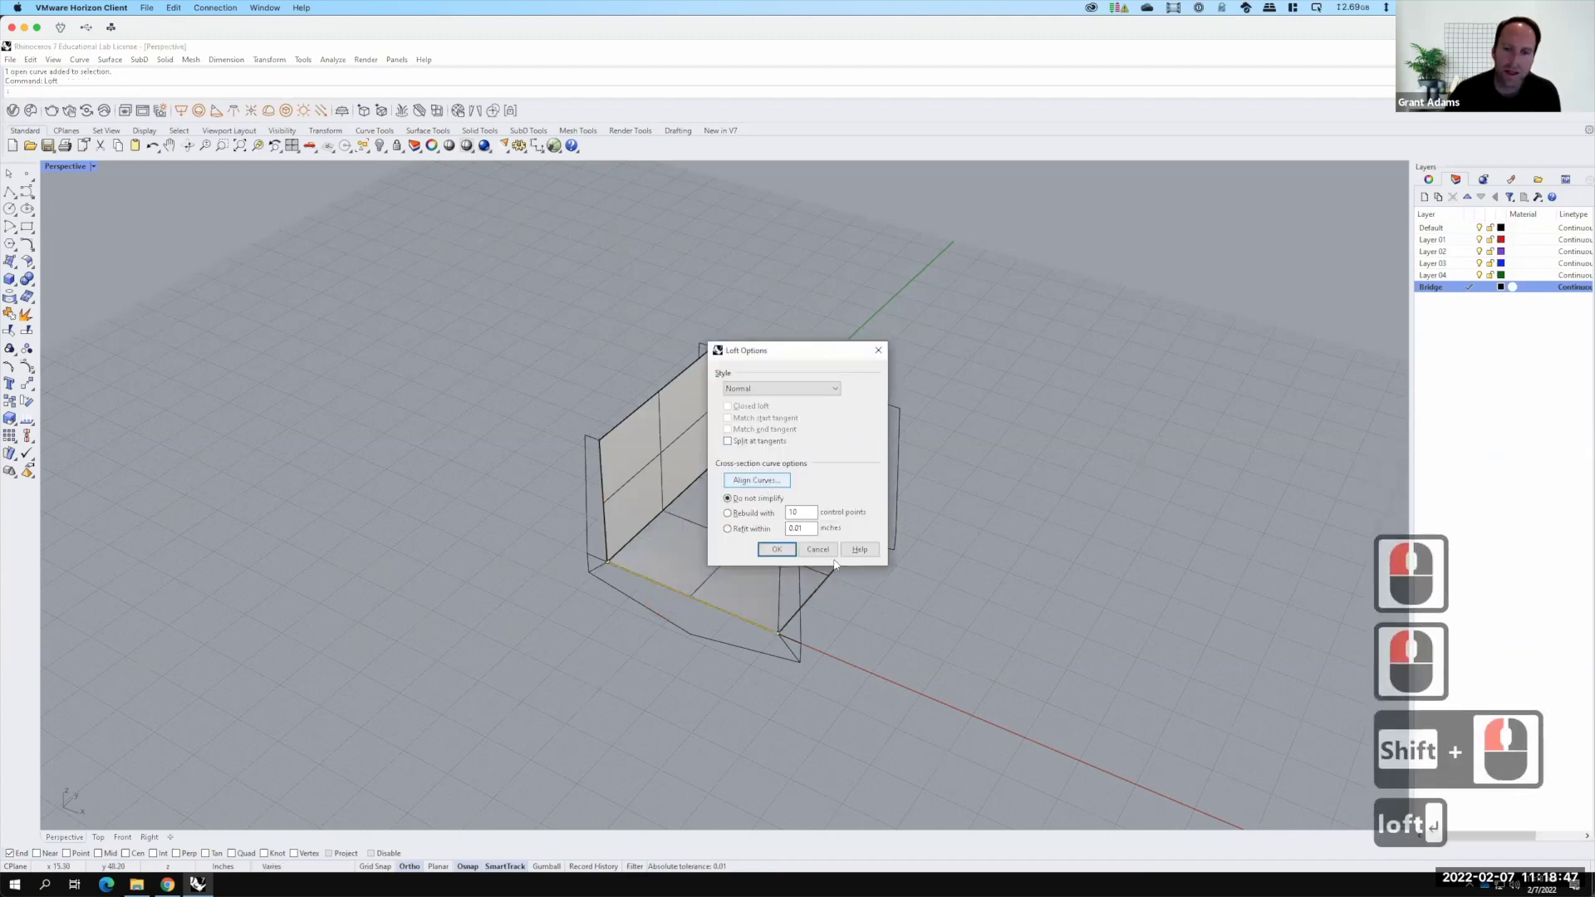
pyautogui.click(817, 598)
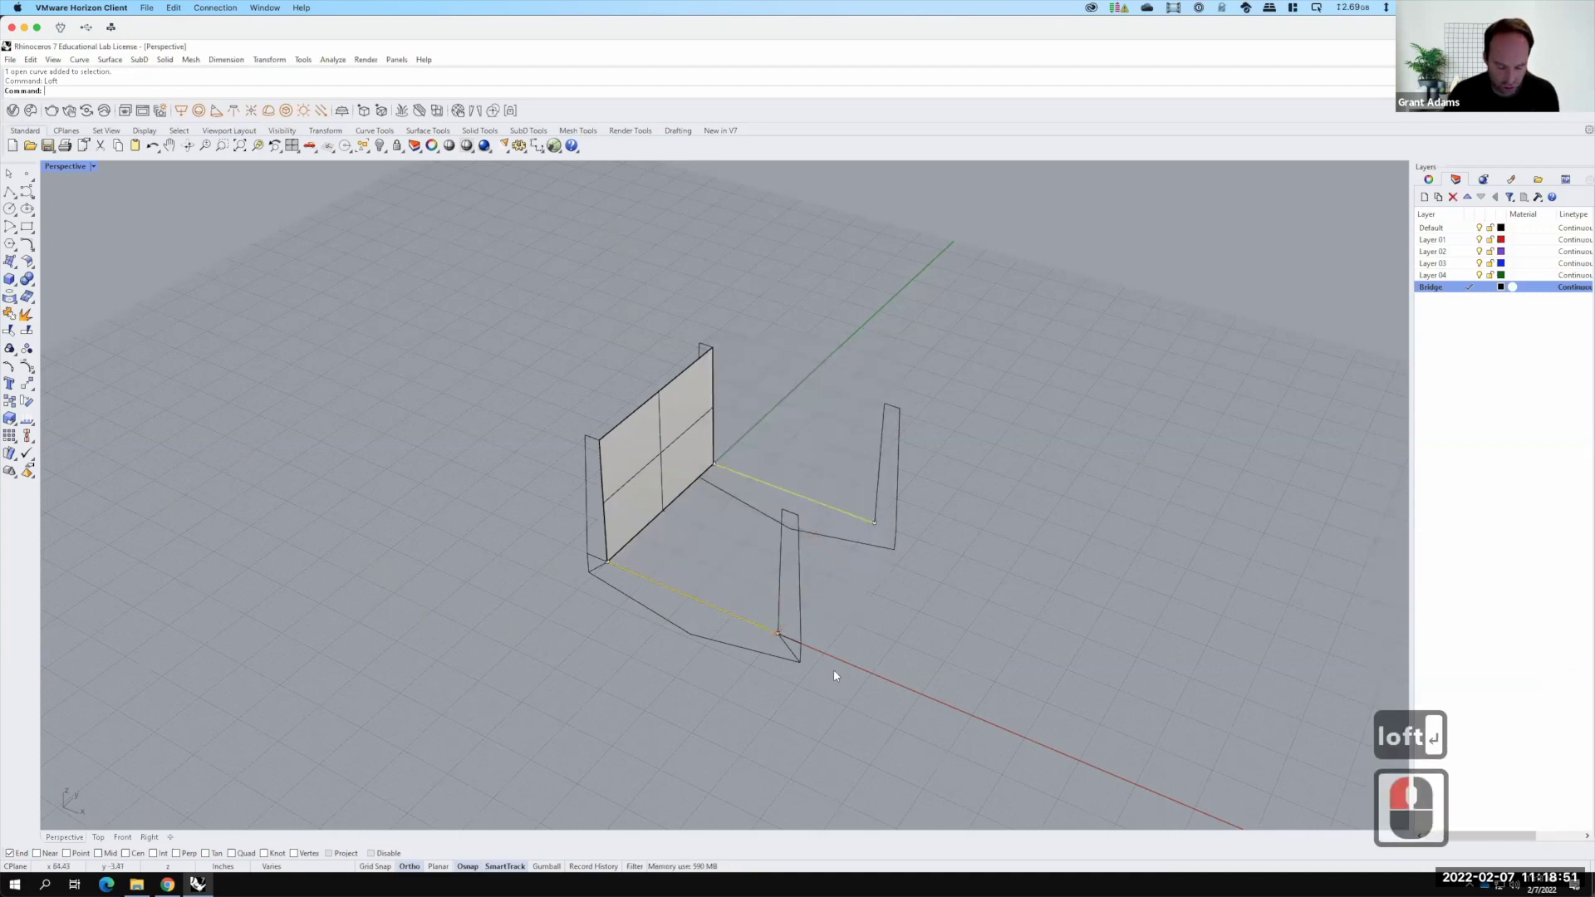
pyautogui.press('ctrl+z')
pyautogui.press('ctrl+z')
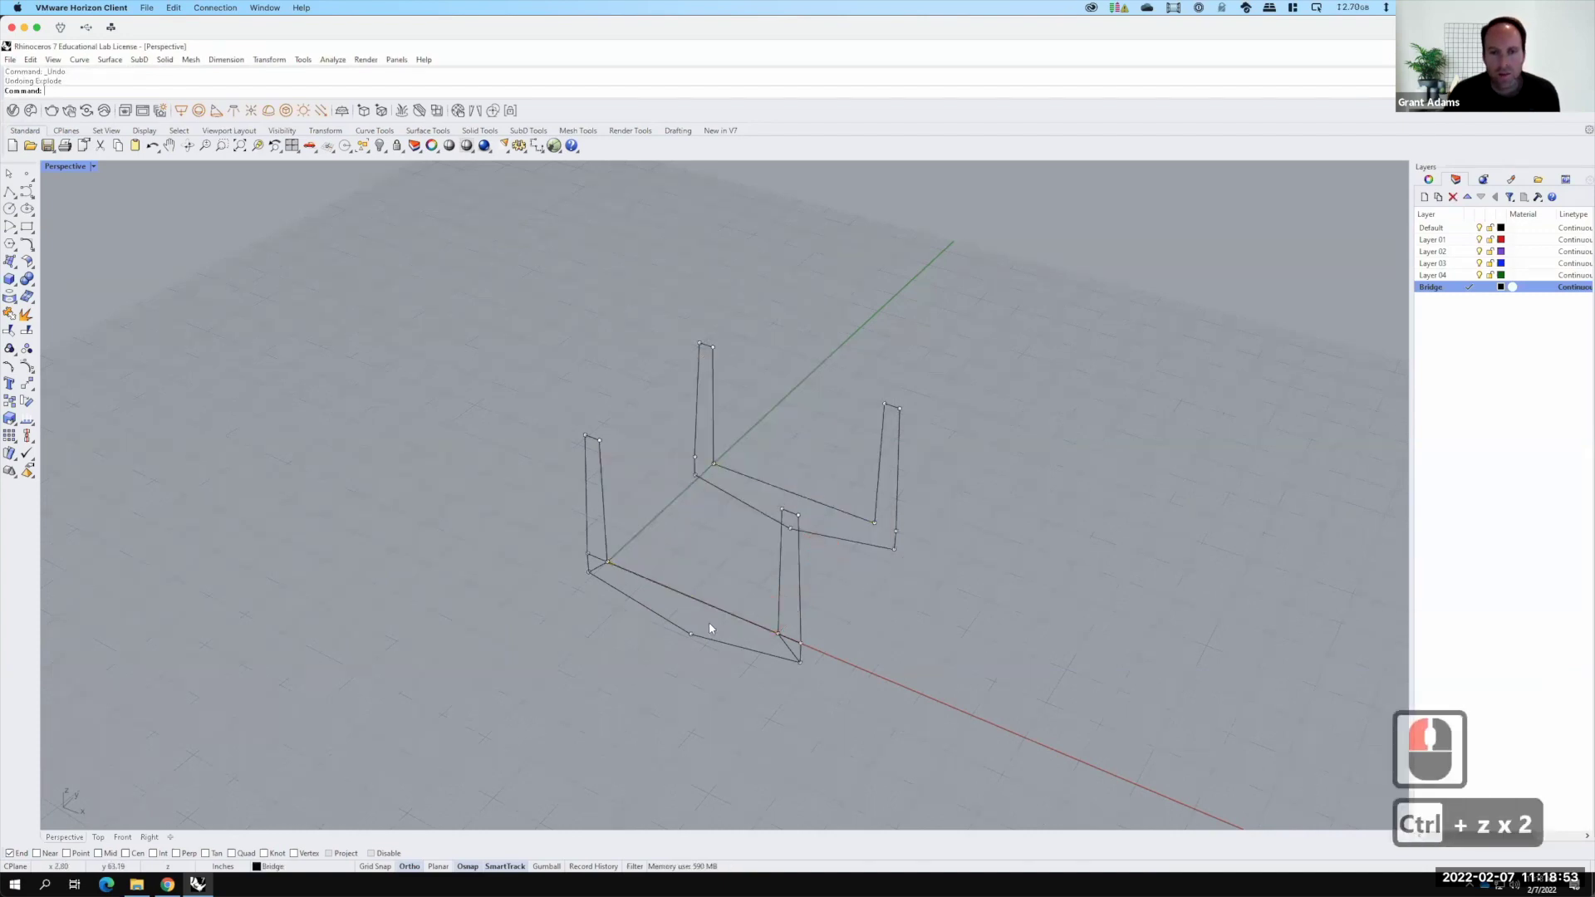
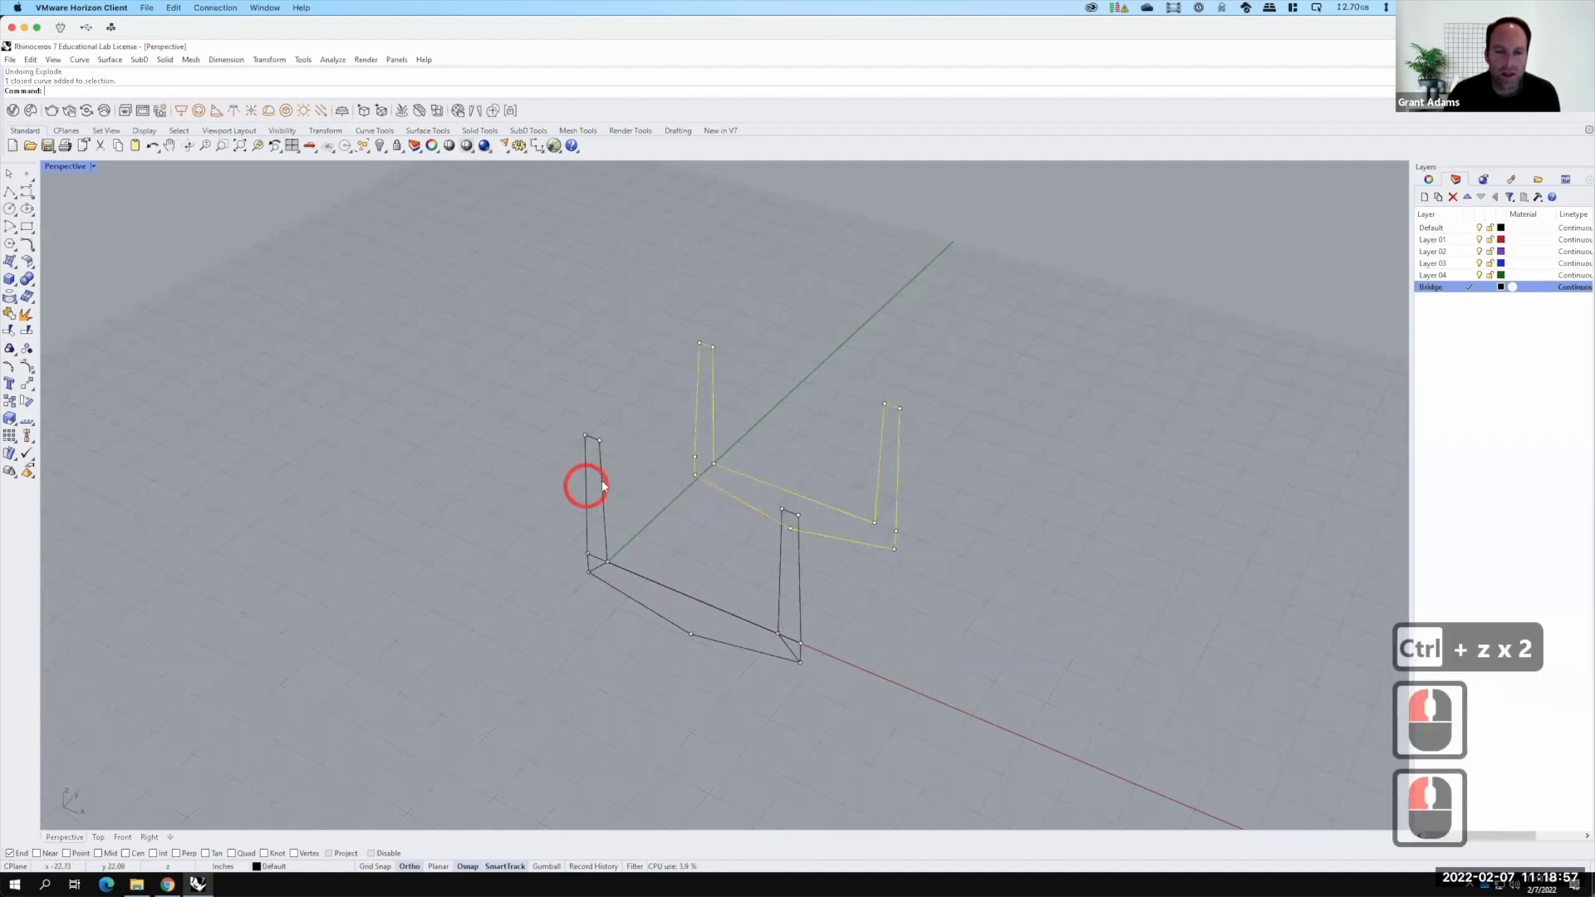
# Loft both whole outlines, moving a seam point to the matching corner before previewing
pyautogui.click(737, 525)
pyautogui.doubleClick(695, 516)
pyautogui.write('loft')
pyautogui.press('Return')
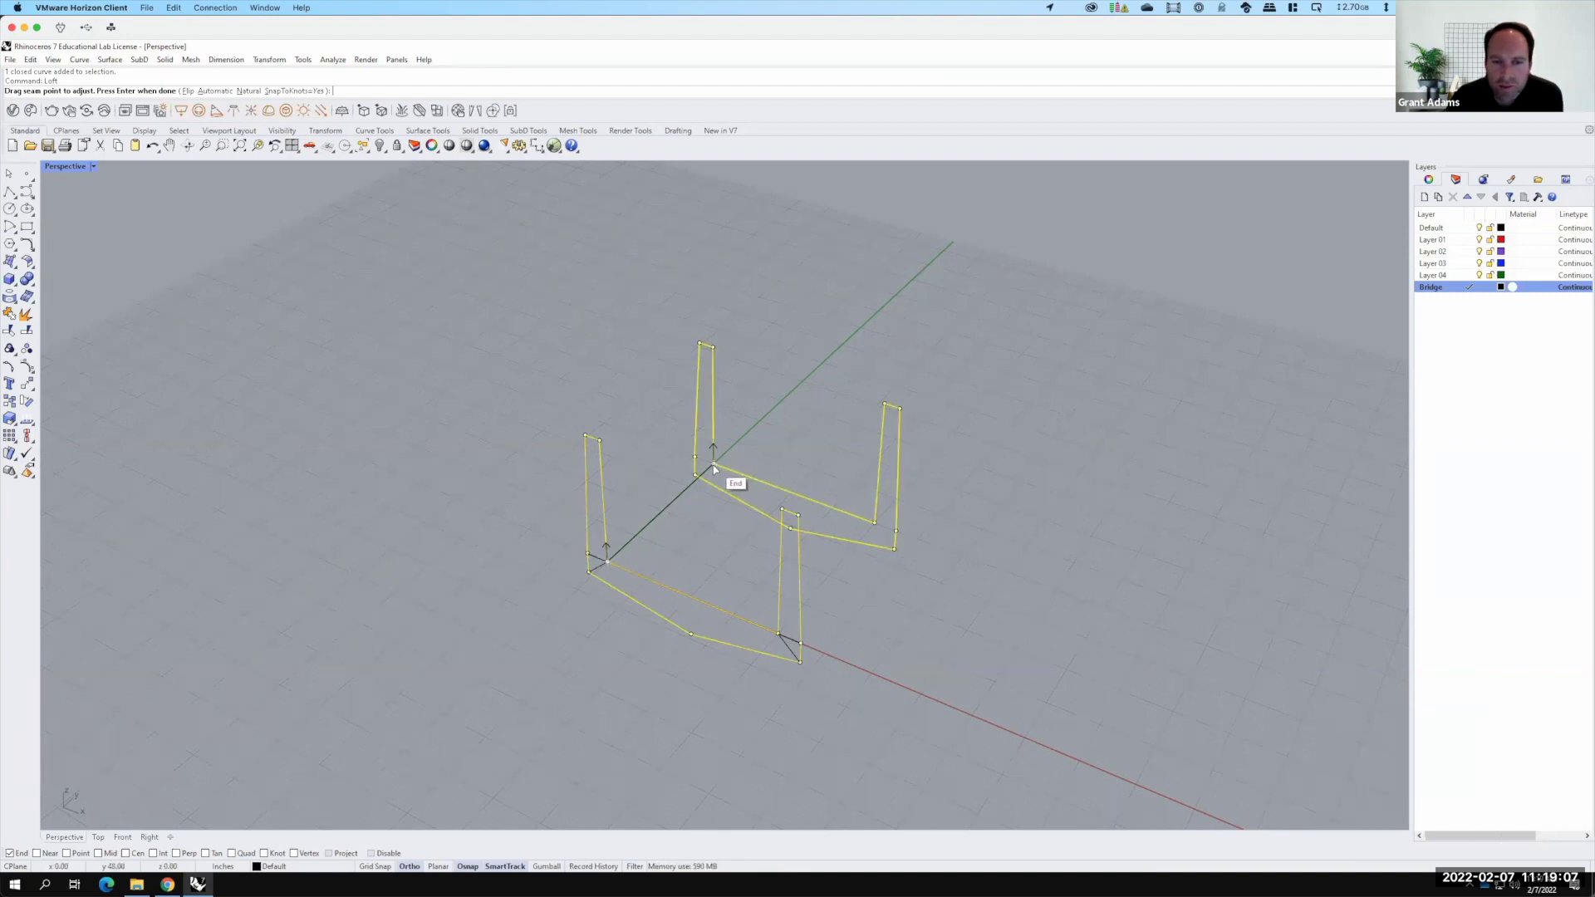
pyautogui.click(867, 518)
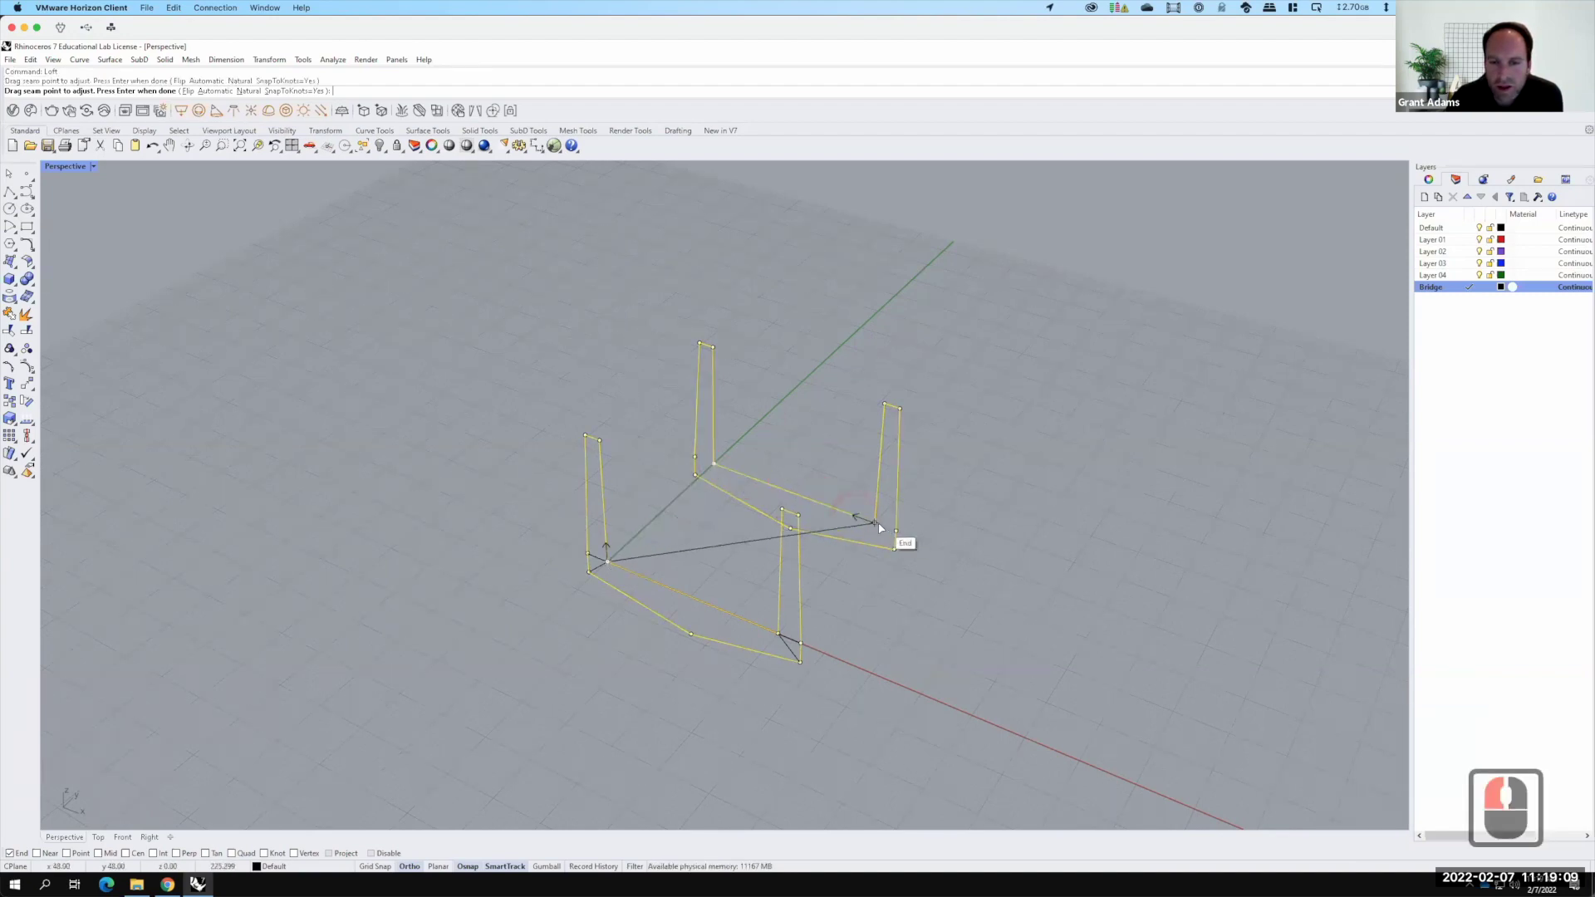
pyautogui.click(907, 578)
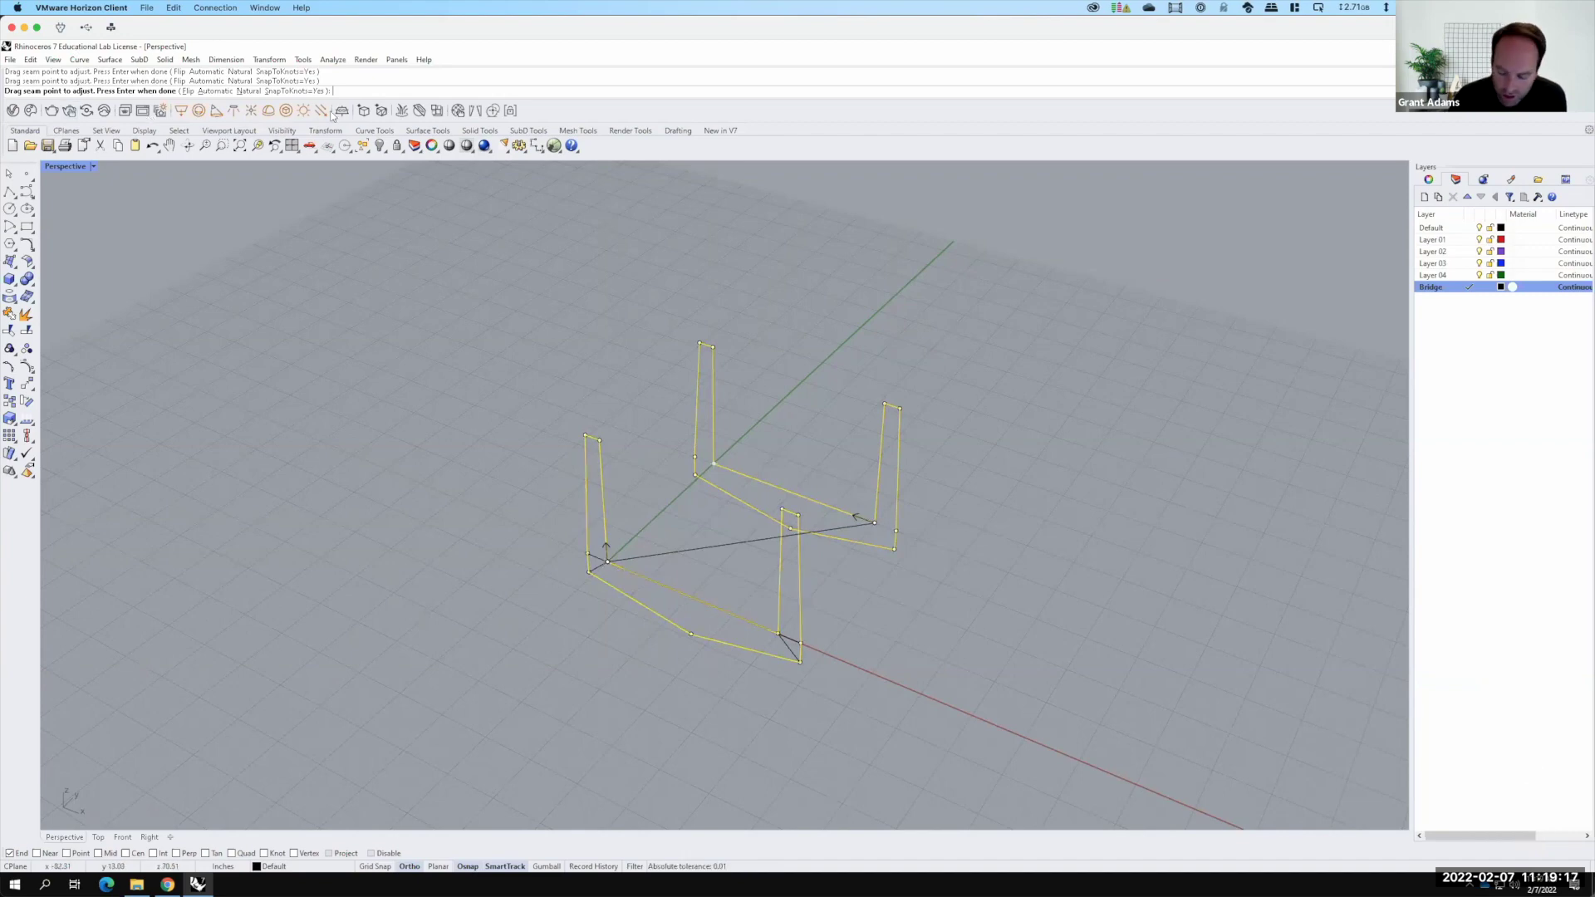
pyautogui.press('Return')
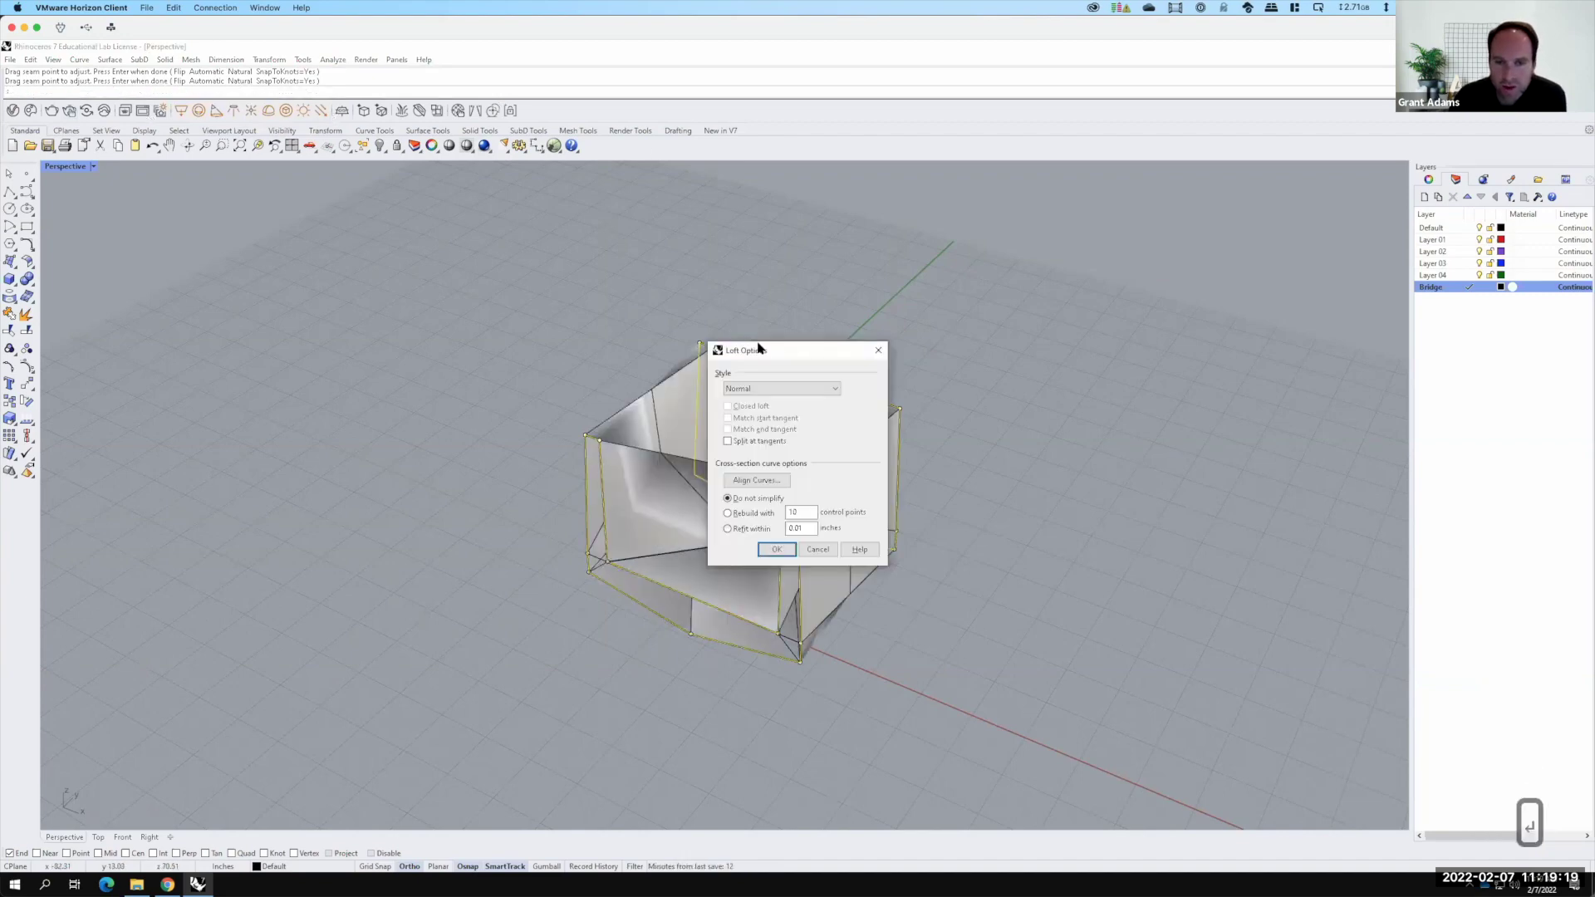
# Move the Loft Options aside and orbit around the twisted preview surface
pyautogui.click(781, 588)
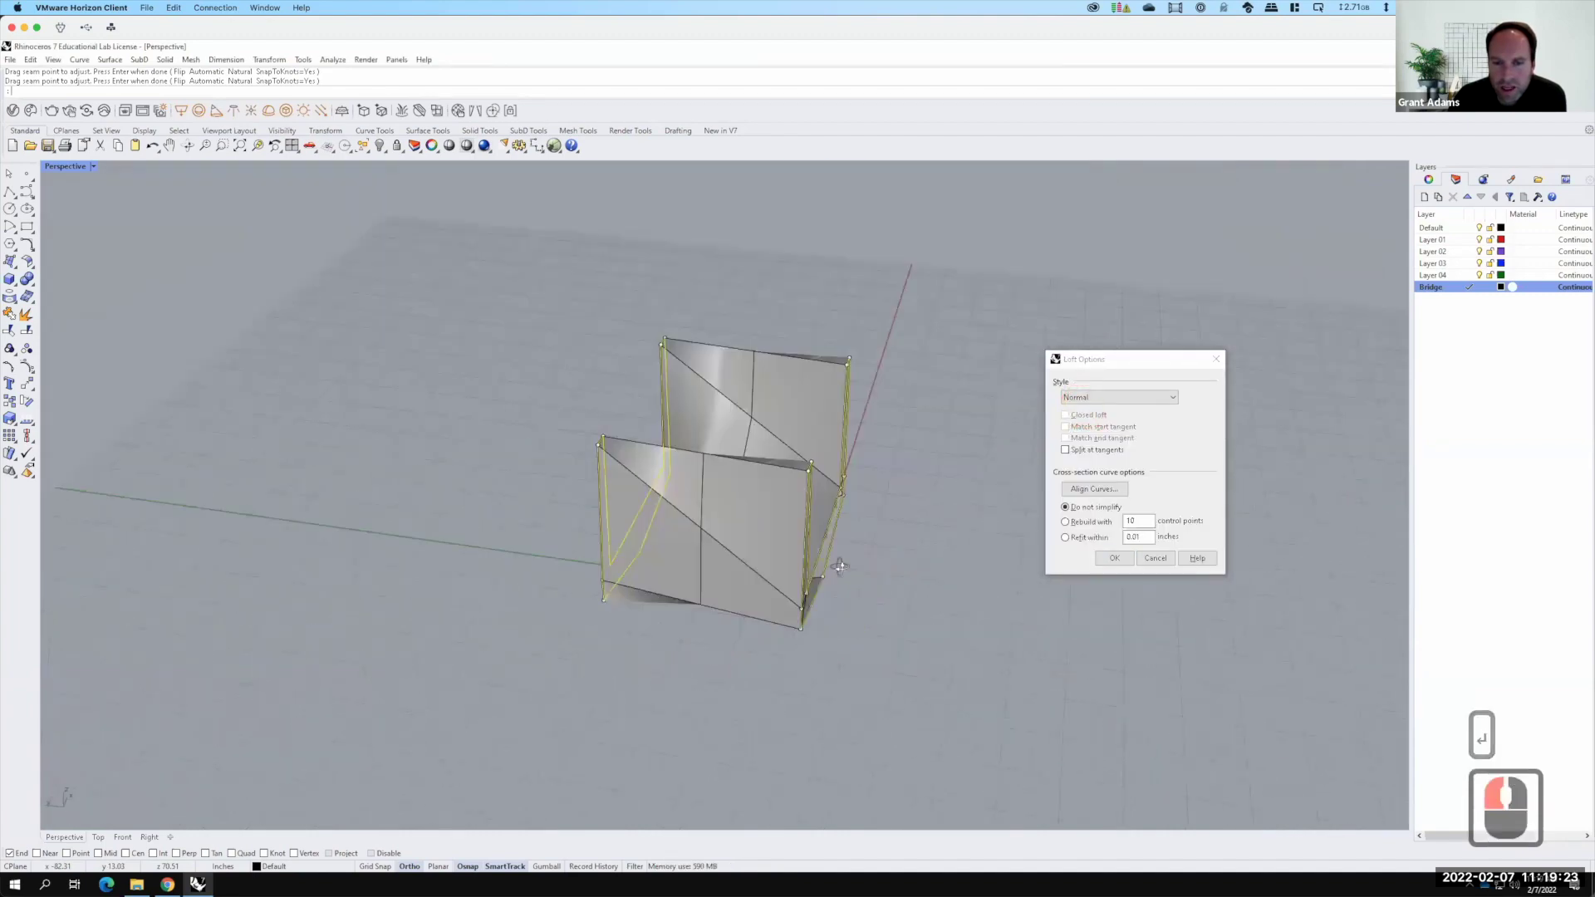
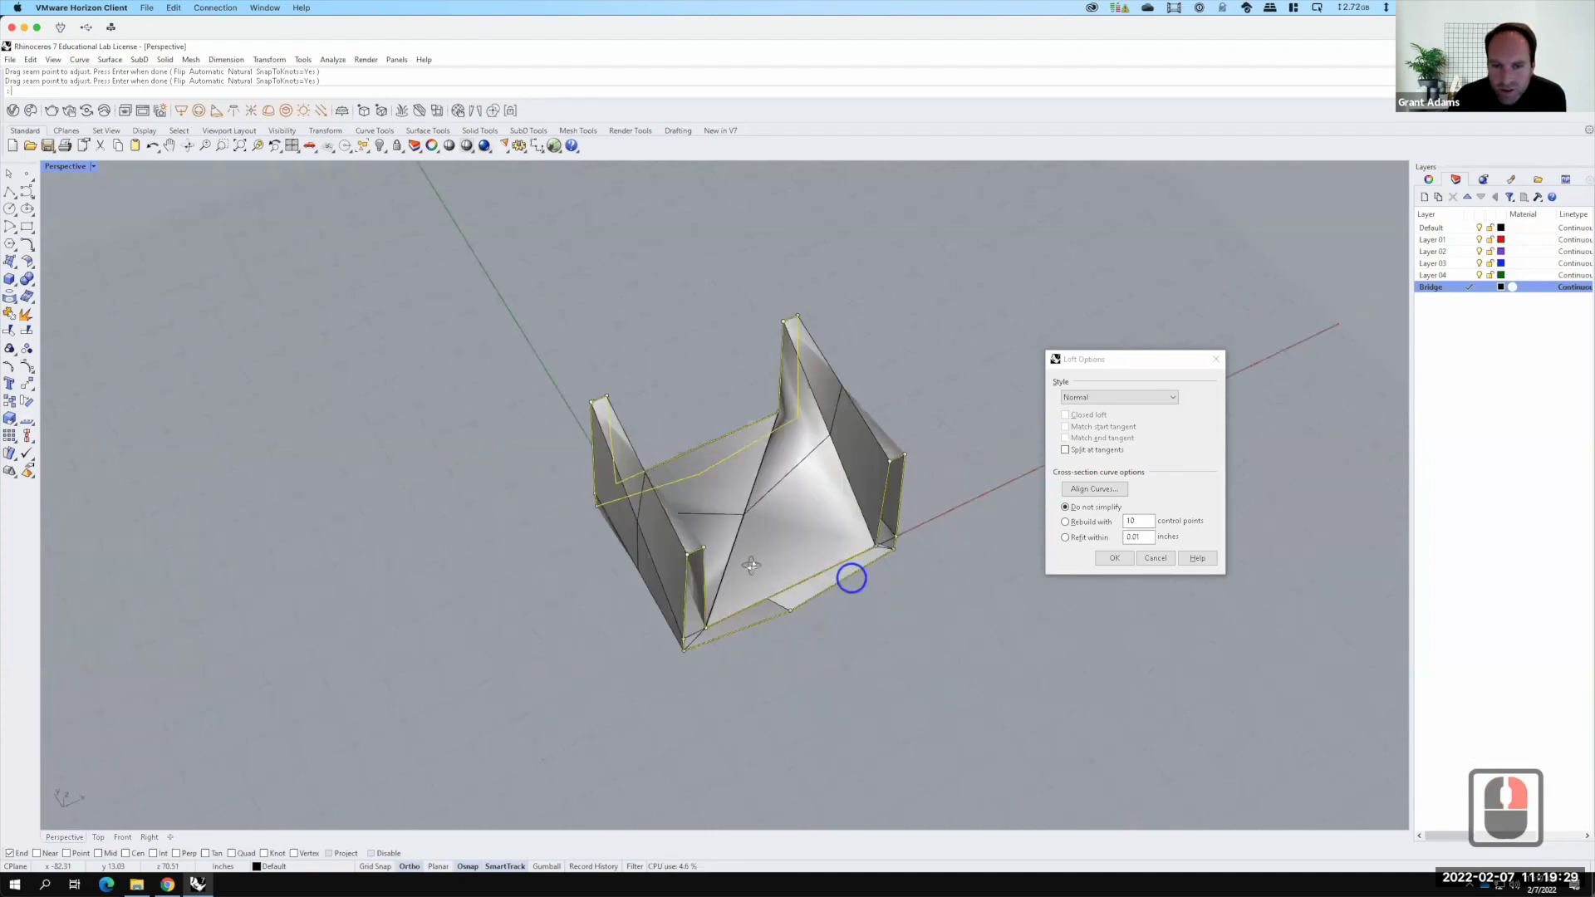
pyautogui.rightClick(846, 471)
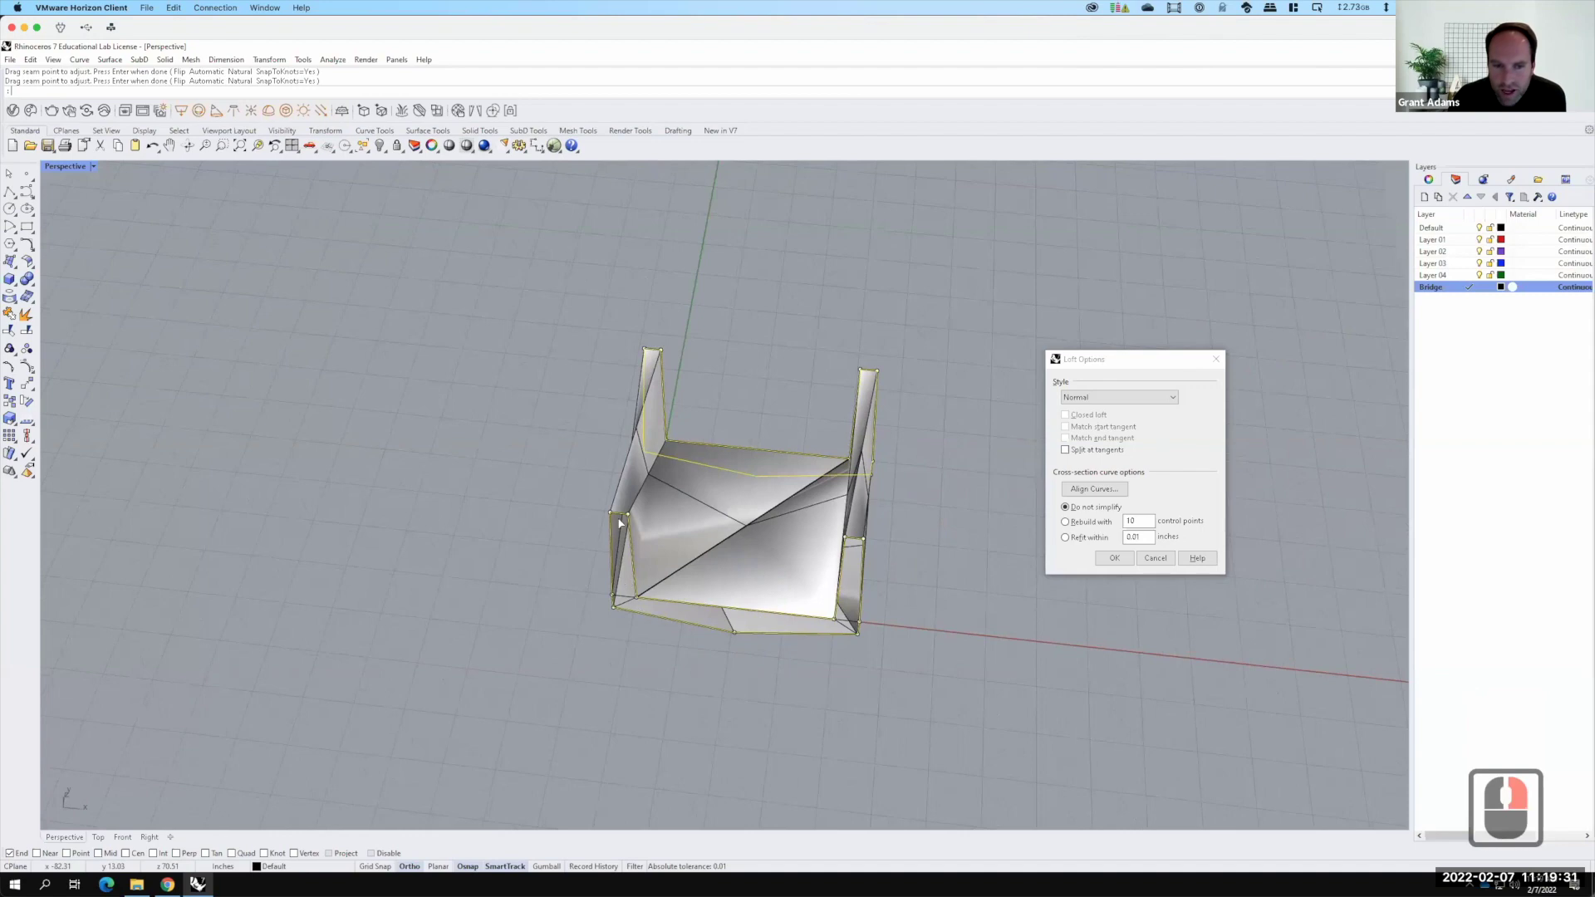
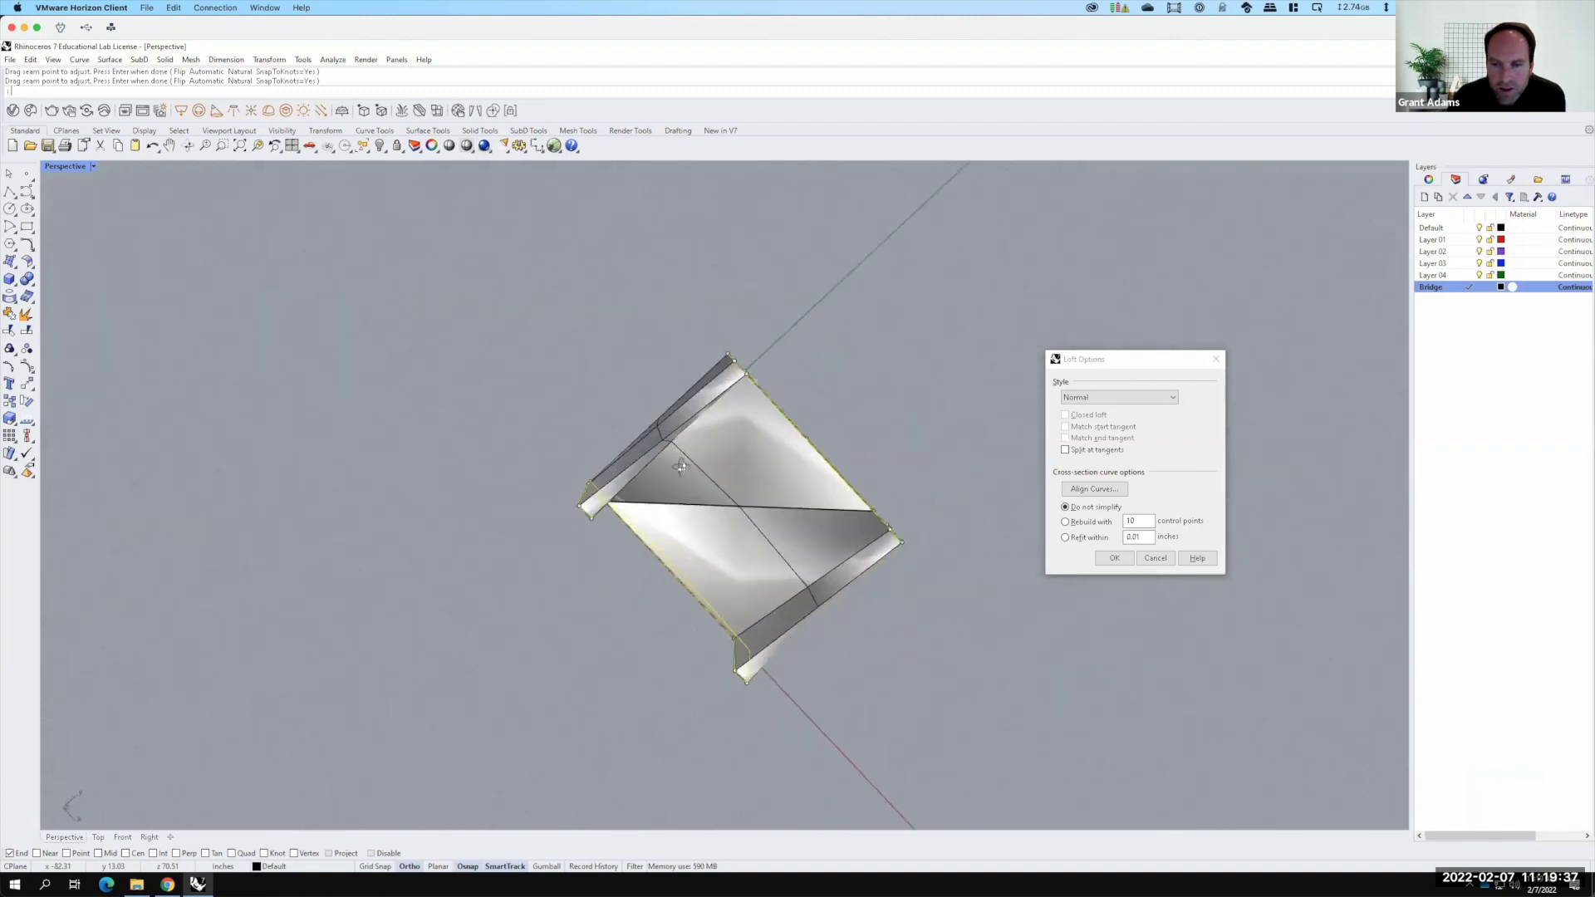
pyautogui.press('F15')
pyautogui.rightClick(1227, 567)
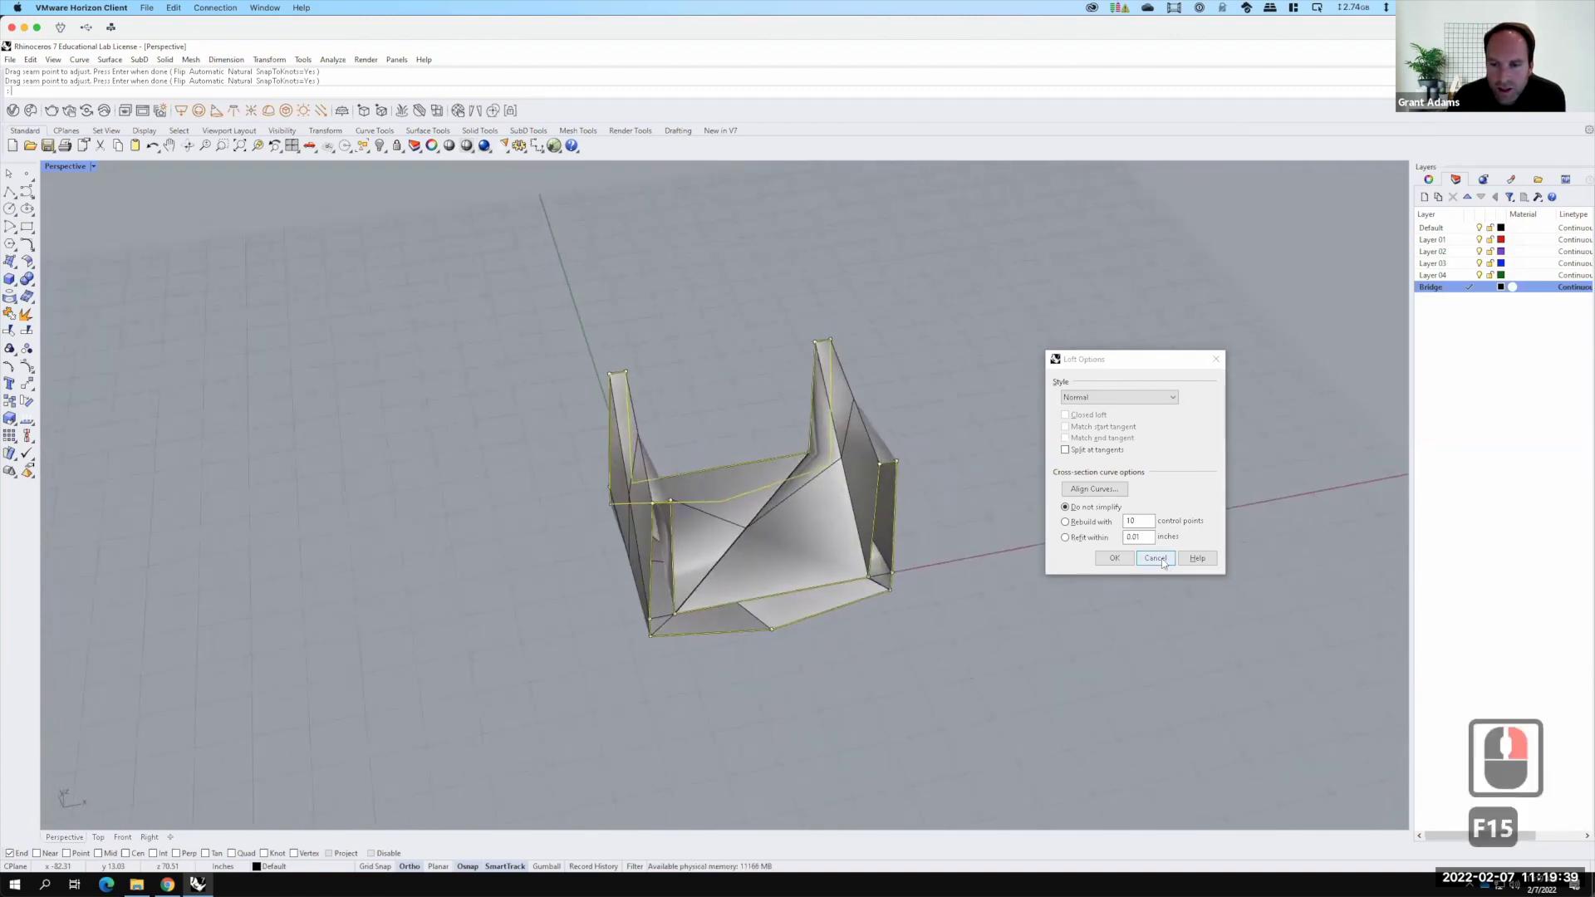
# Cancel the twisted loft, reloft with default seams into a clean U-shaped body, and orbit to check it
pyautogui.click(1164, 565)
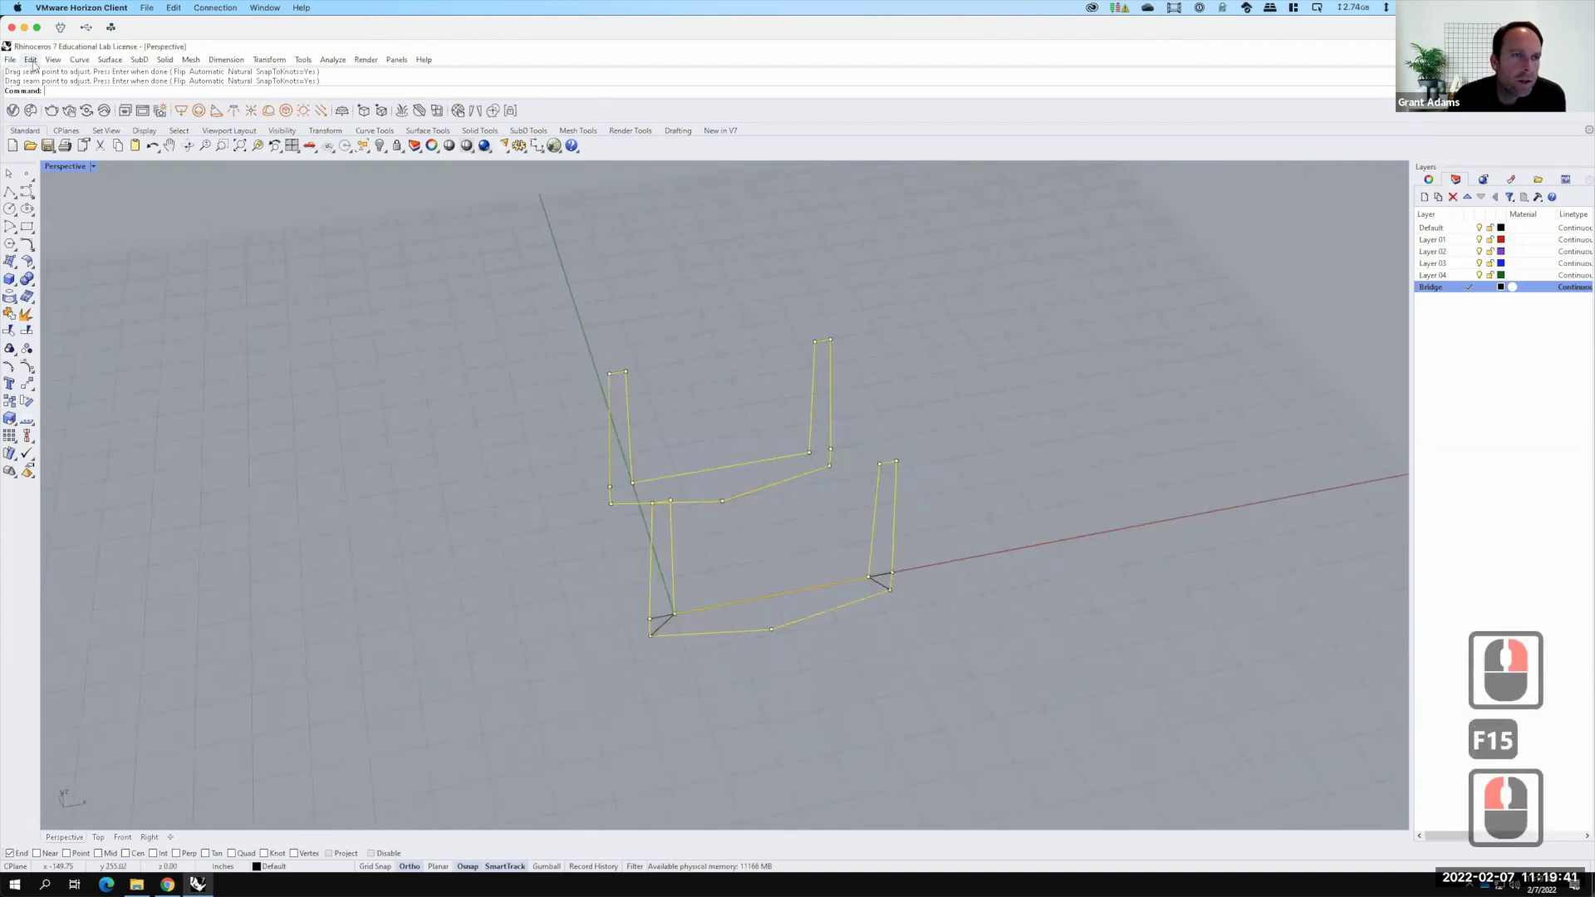
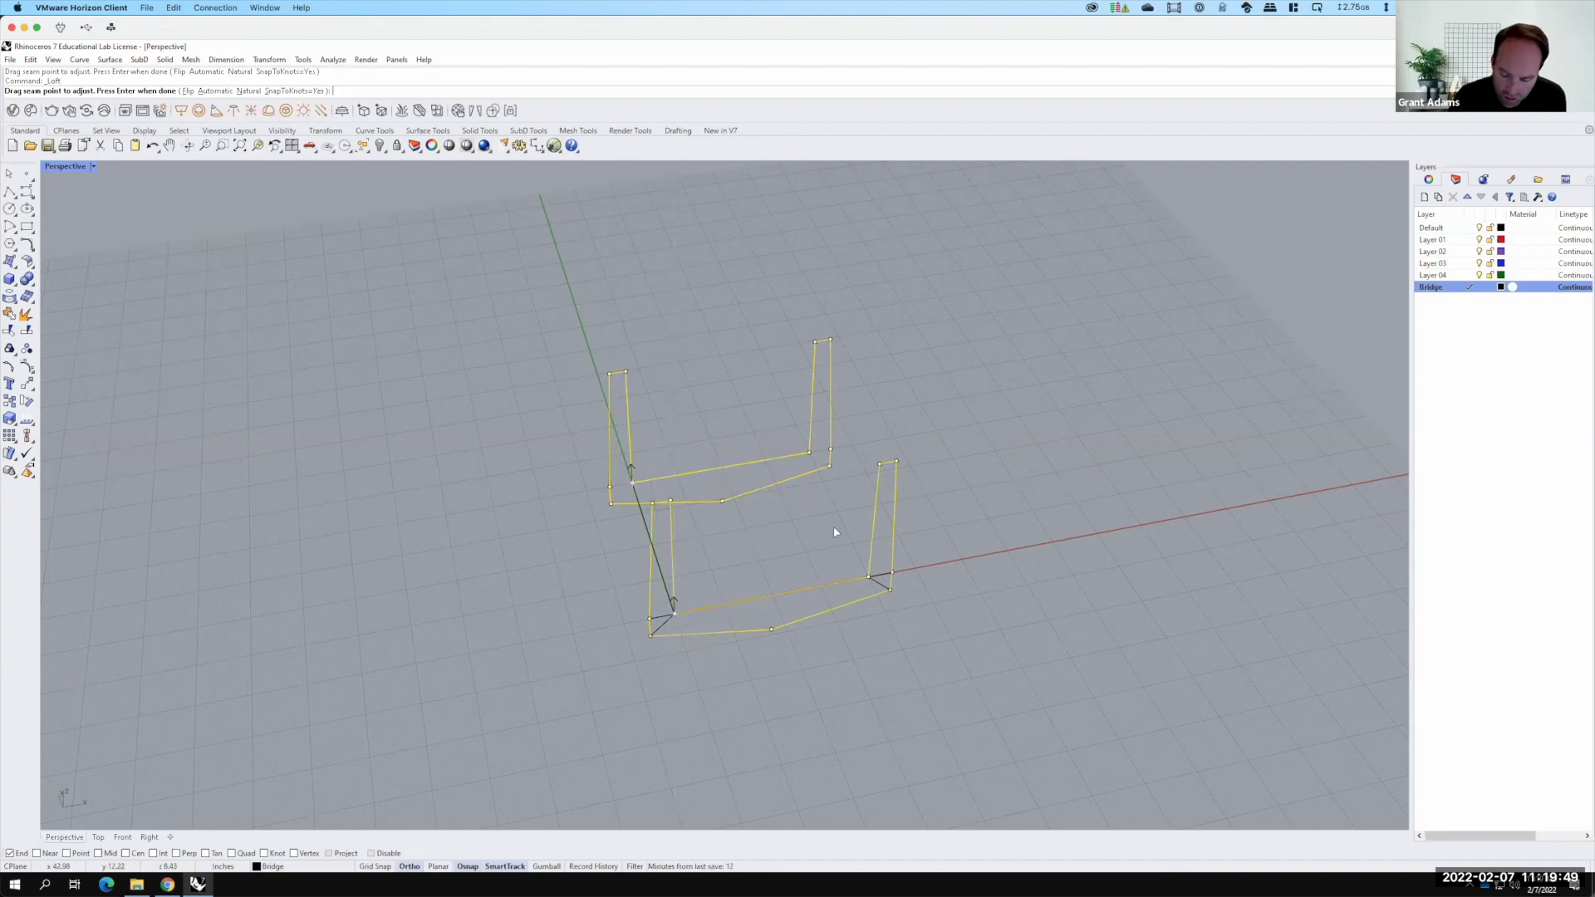
pyautogui.press('Return')
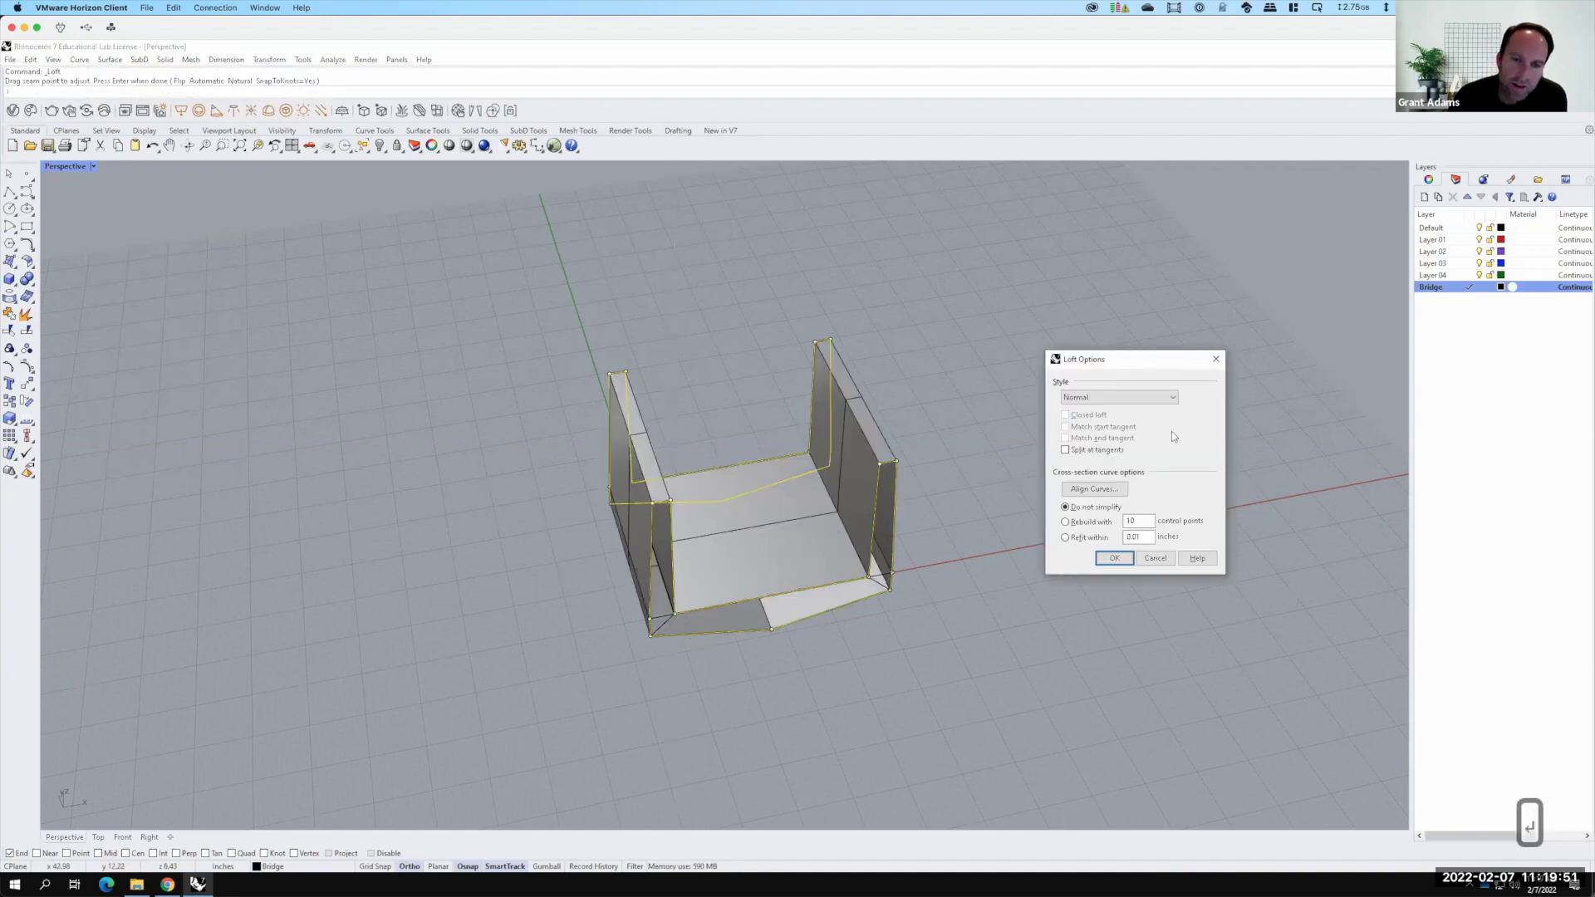
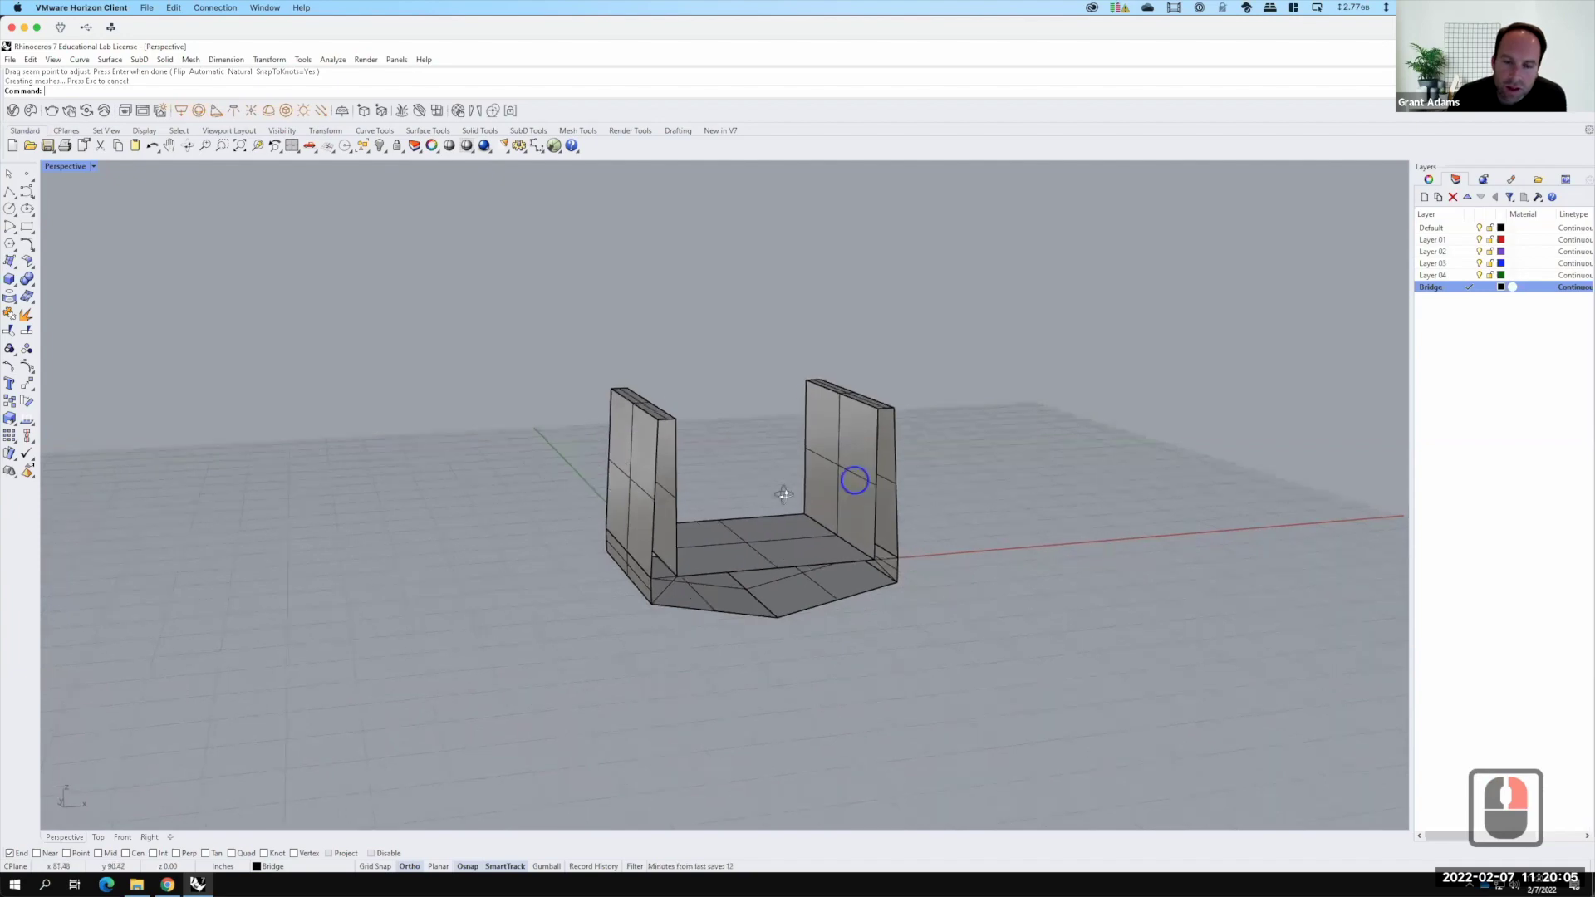
pyautogui.rightClick(597, 451)
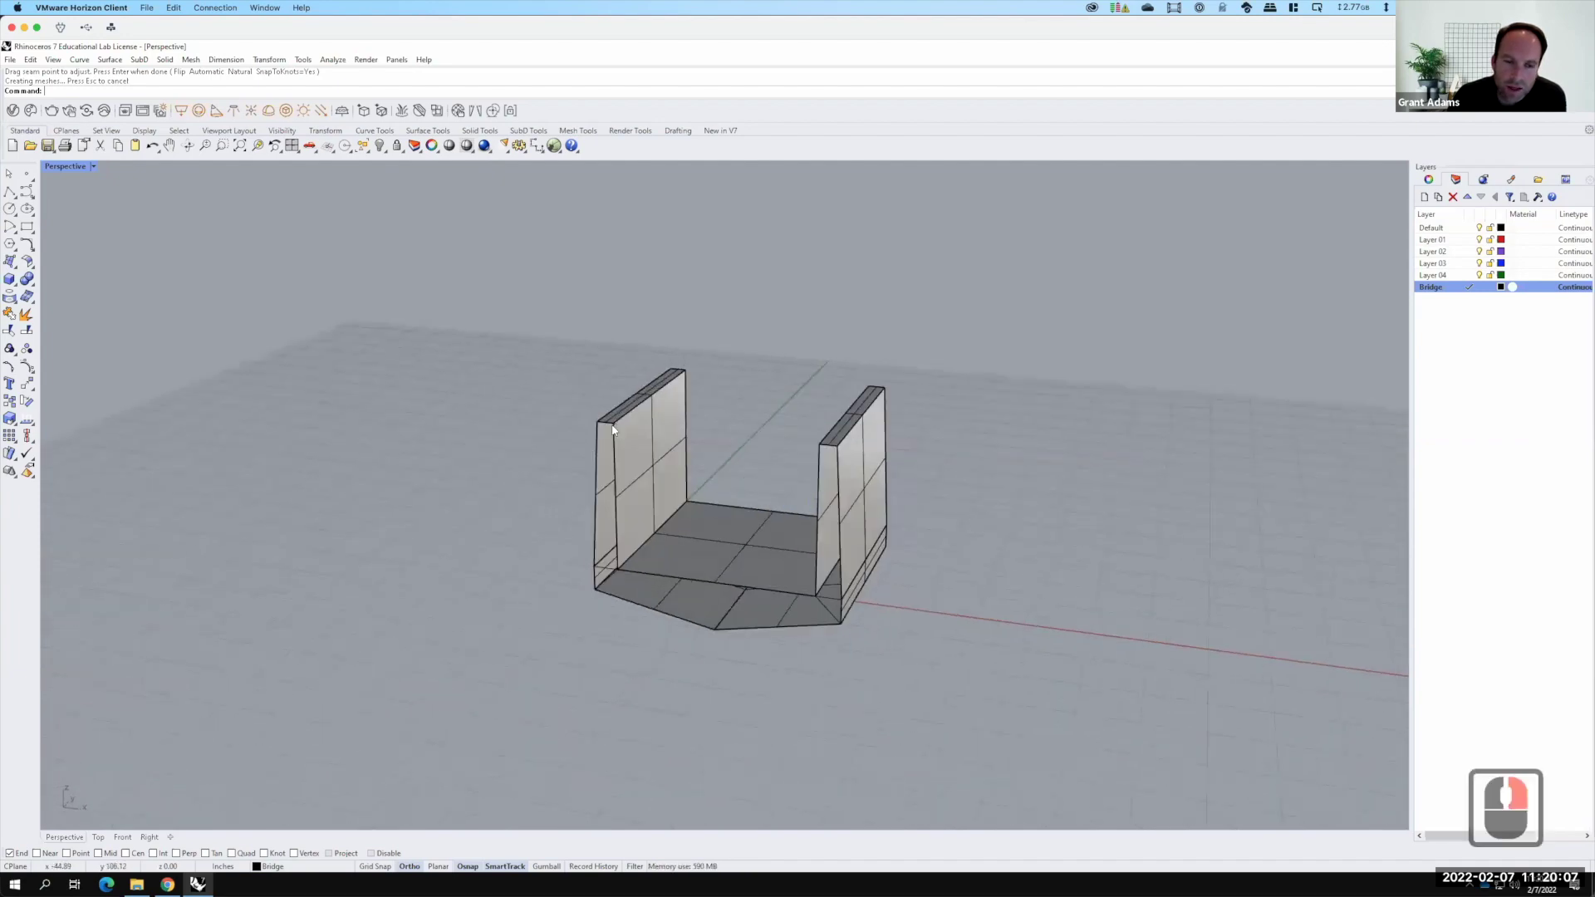
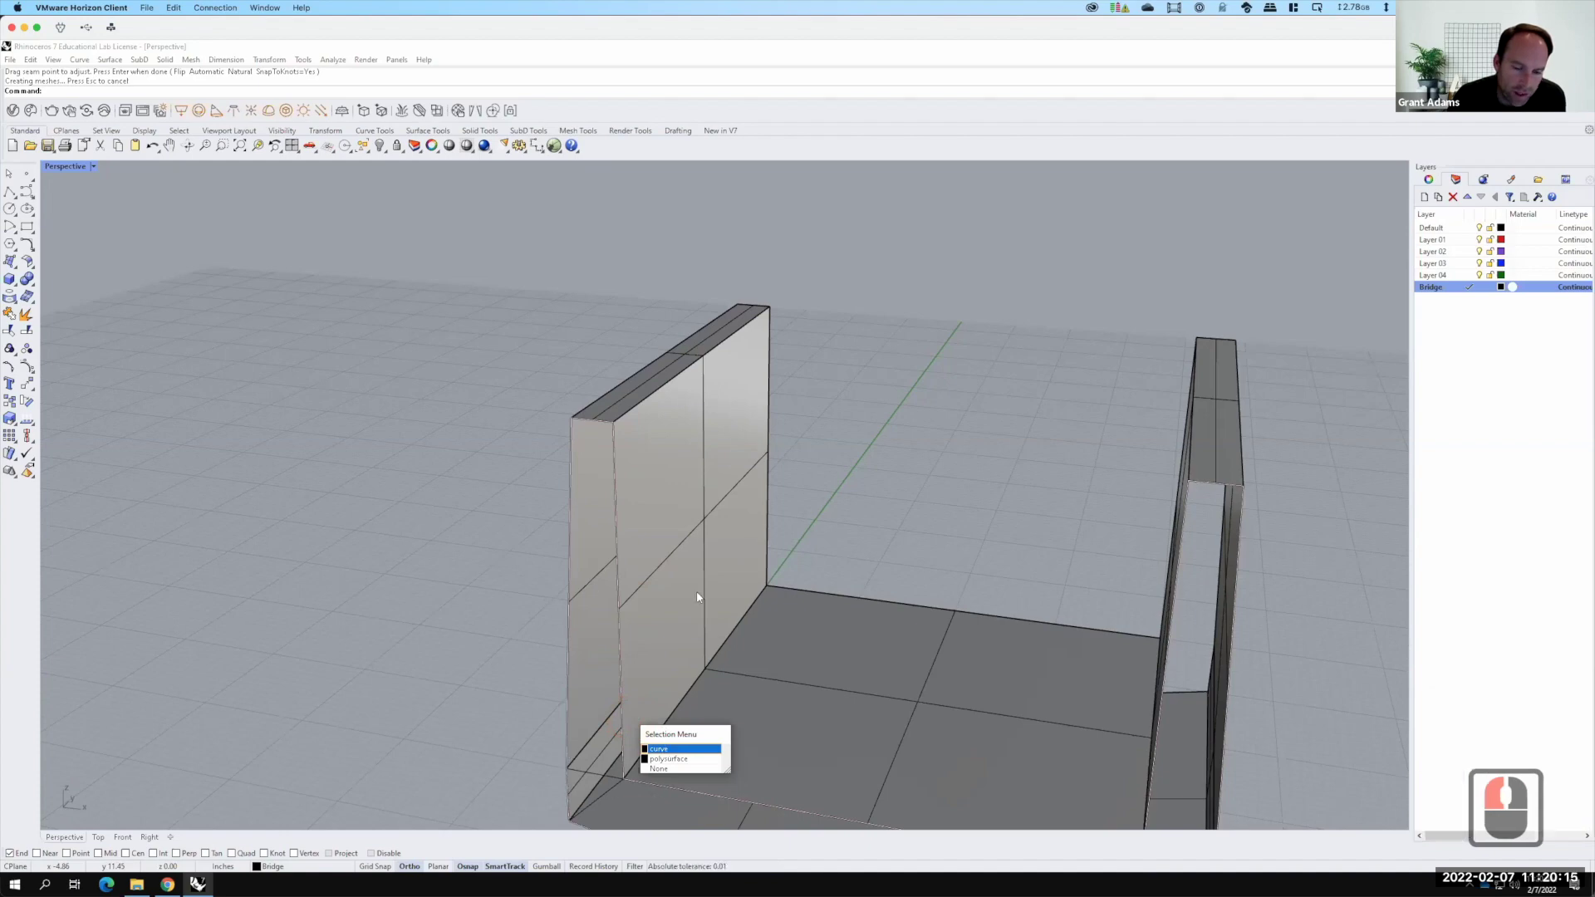
# Select the outline curve at the bridge's open end, choosing the curve over the polysurface
pyautogui.middleClick(548, 509)
pyautogui.click(632, 475)
pyautogui.click(623, 473)
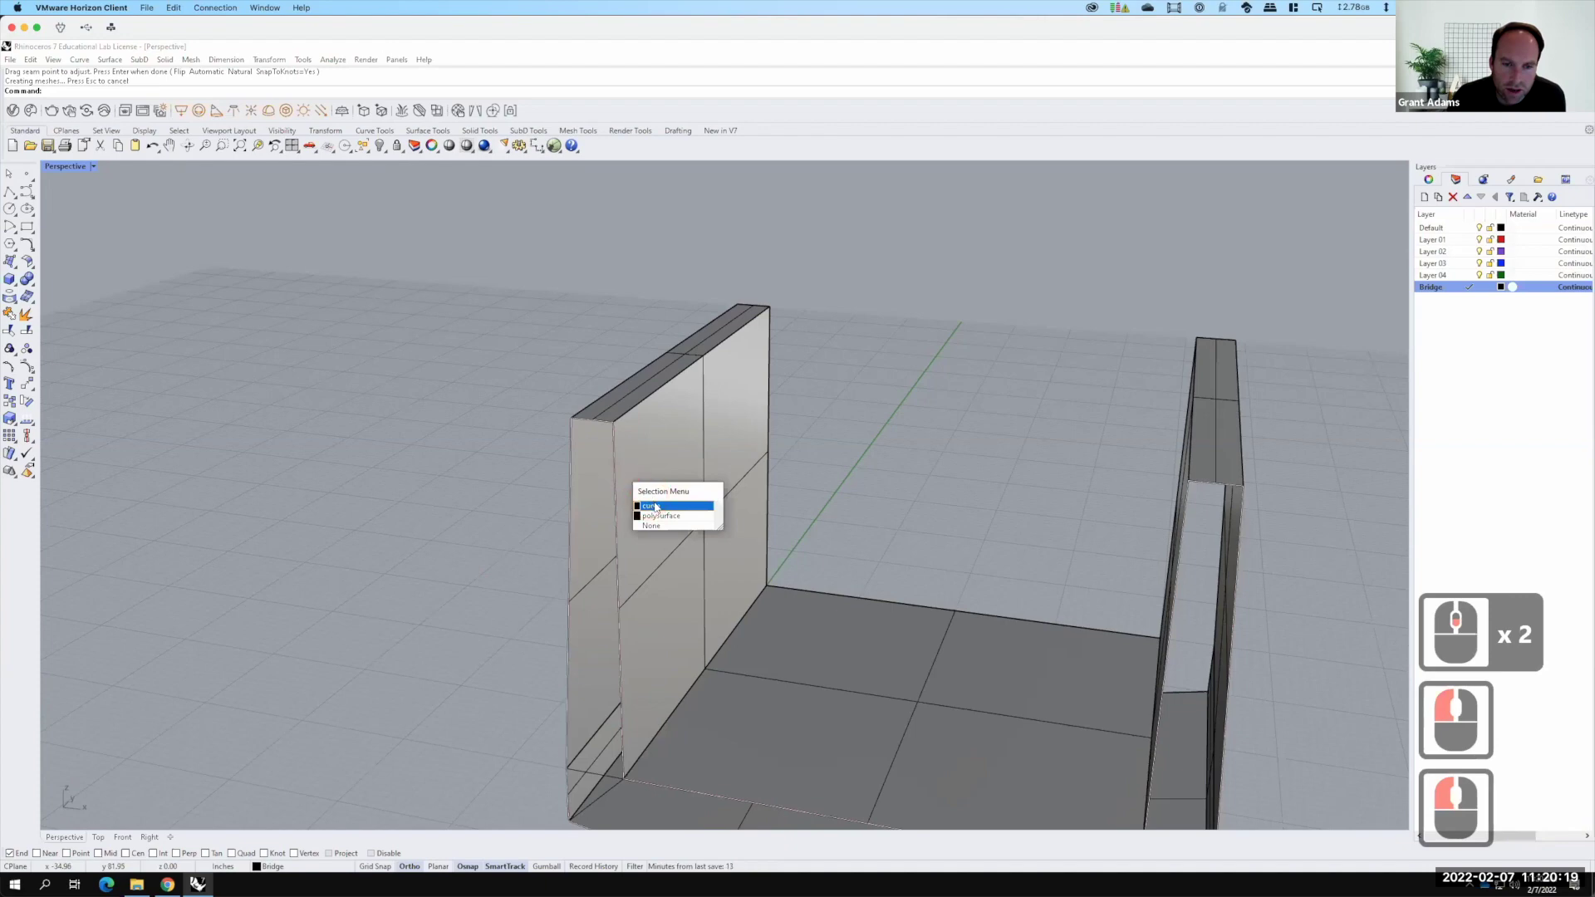
pyautogui.click(1489, 748)
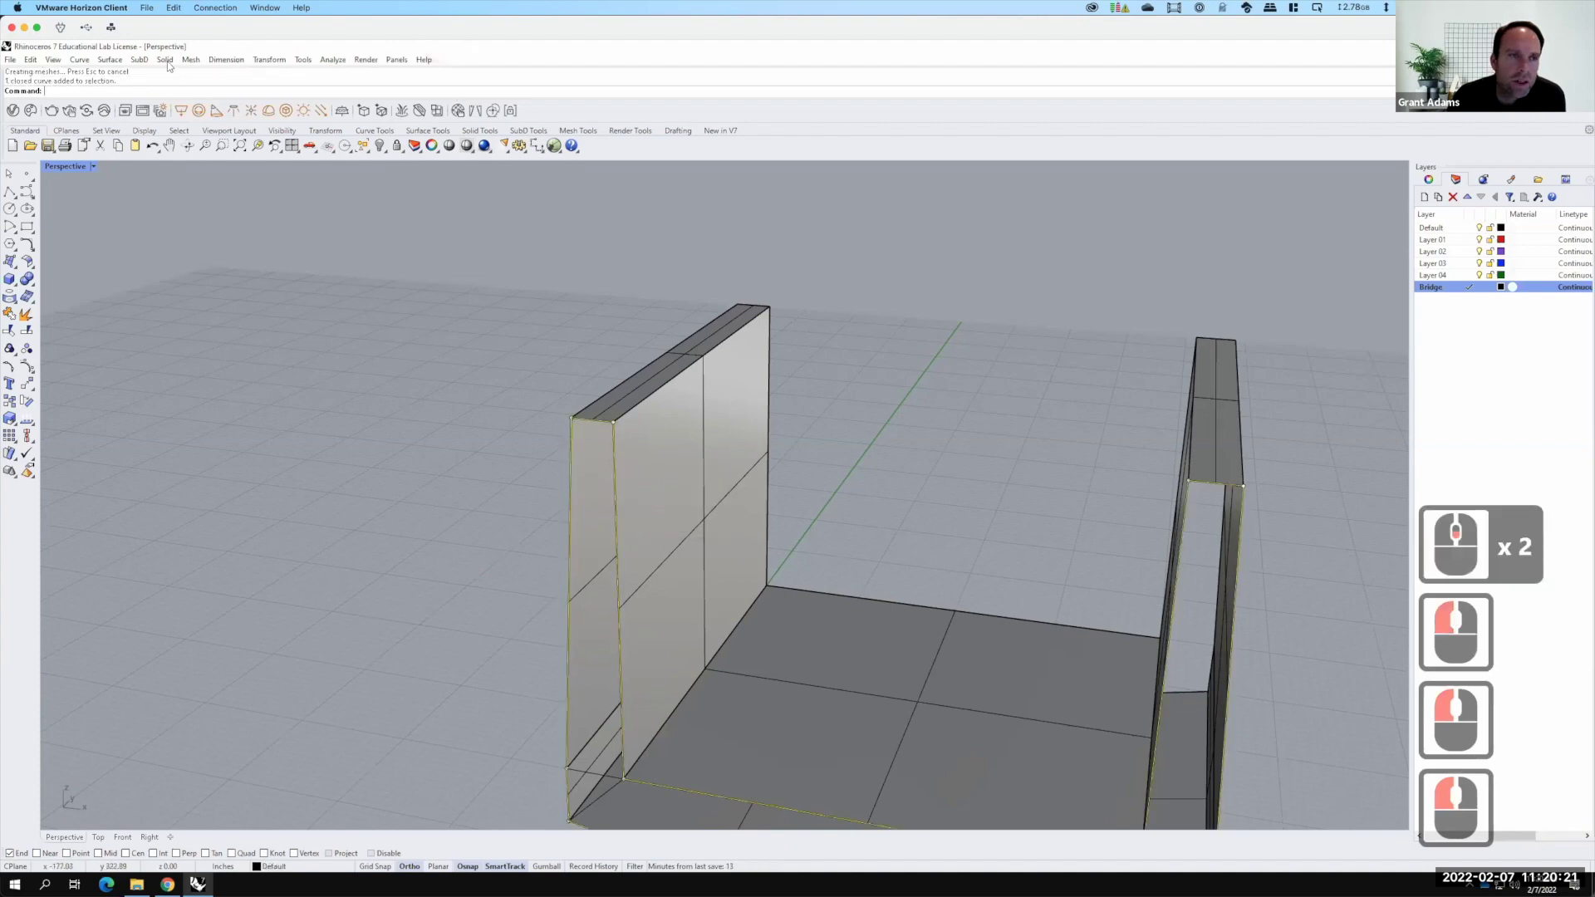
# Build a patch surface from the outline with U and V spans of 2, capping the open end
pyautogui.click(1540, 748)
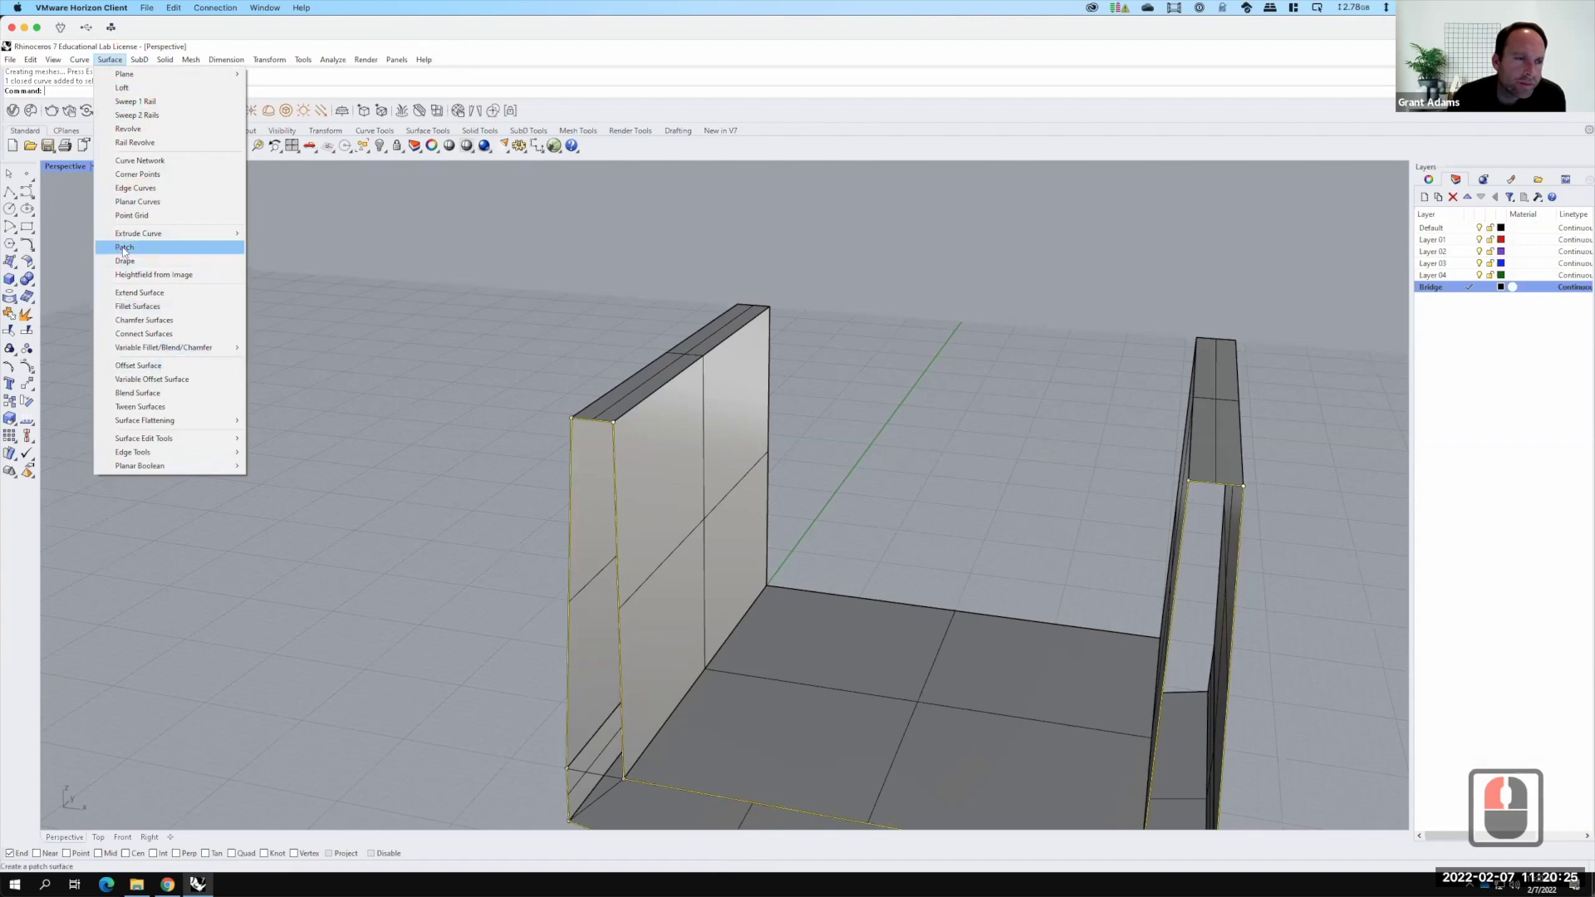
pyautogui.click(1539, 747)
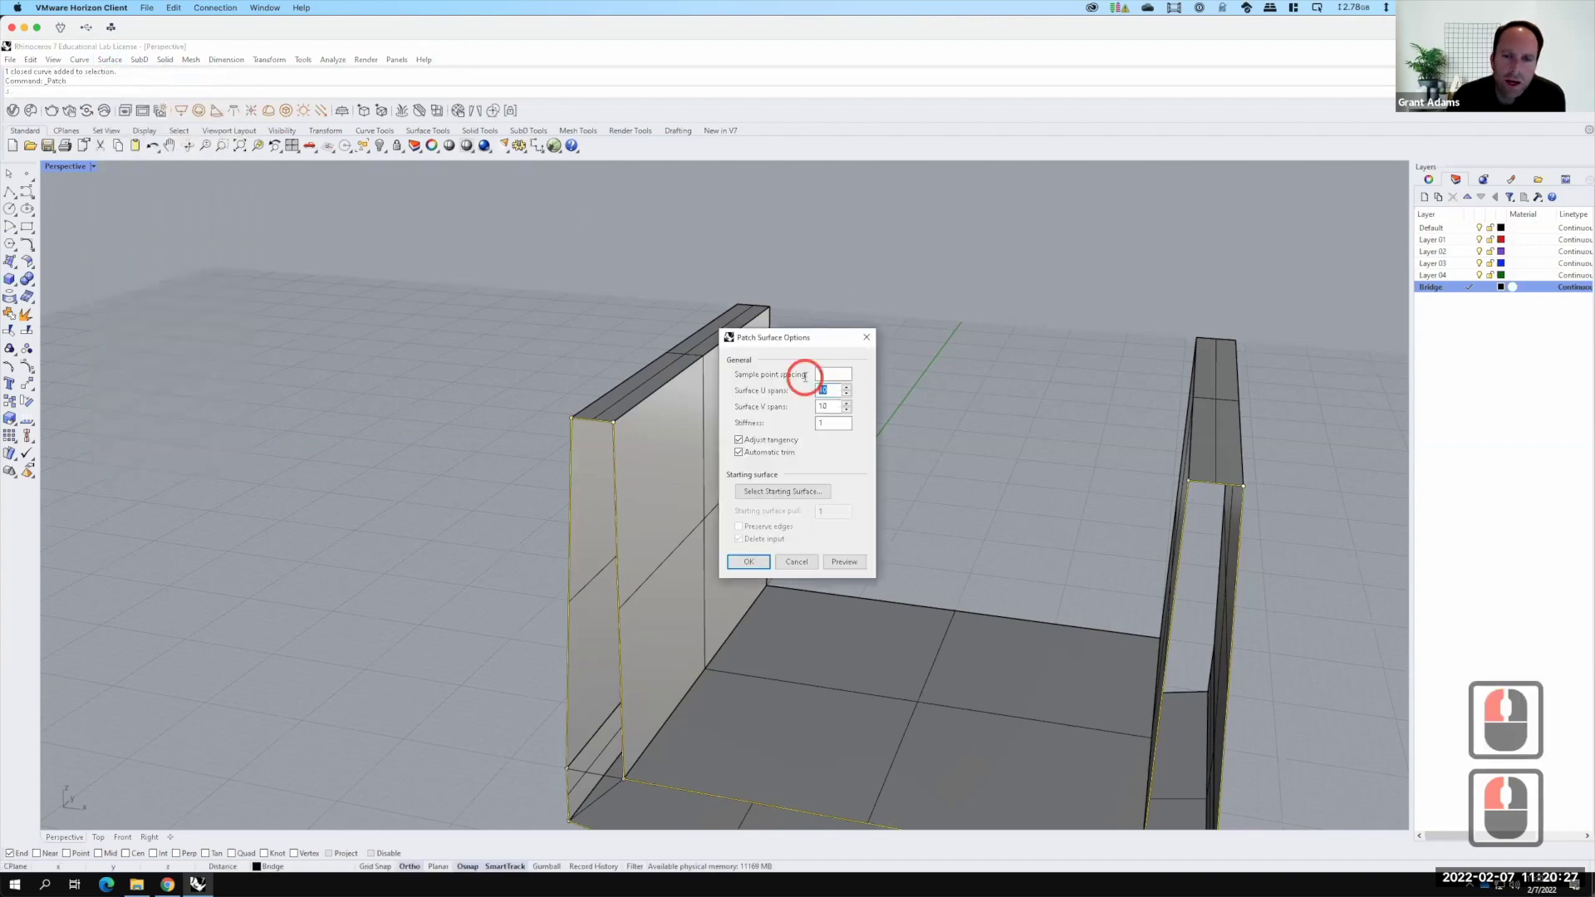
pyautogui.press('2')
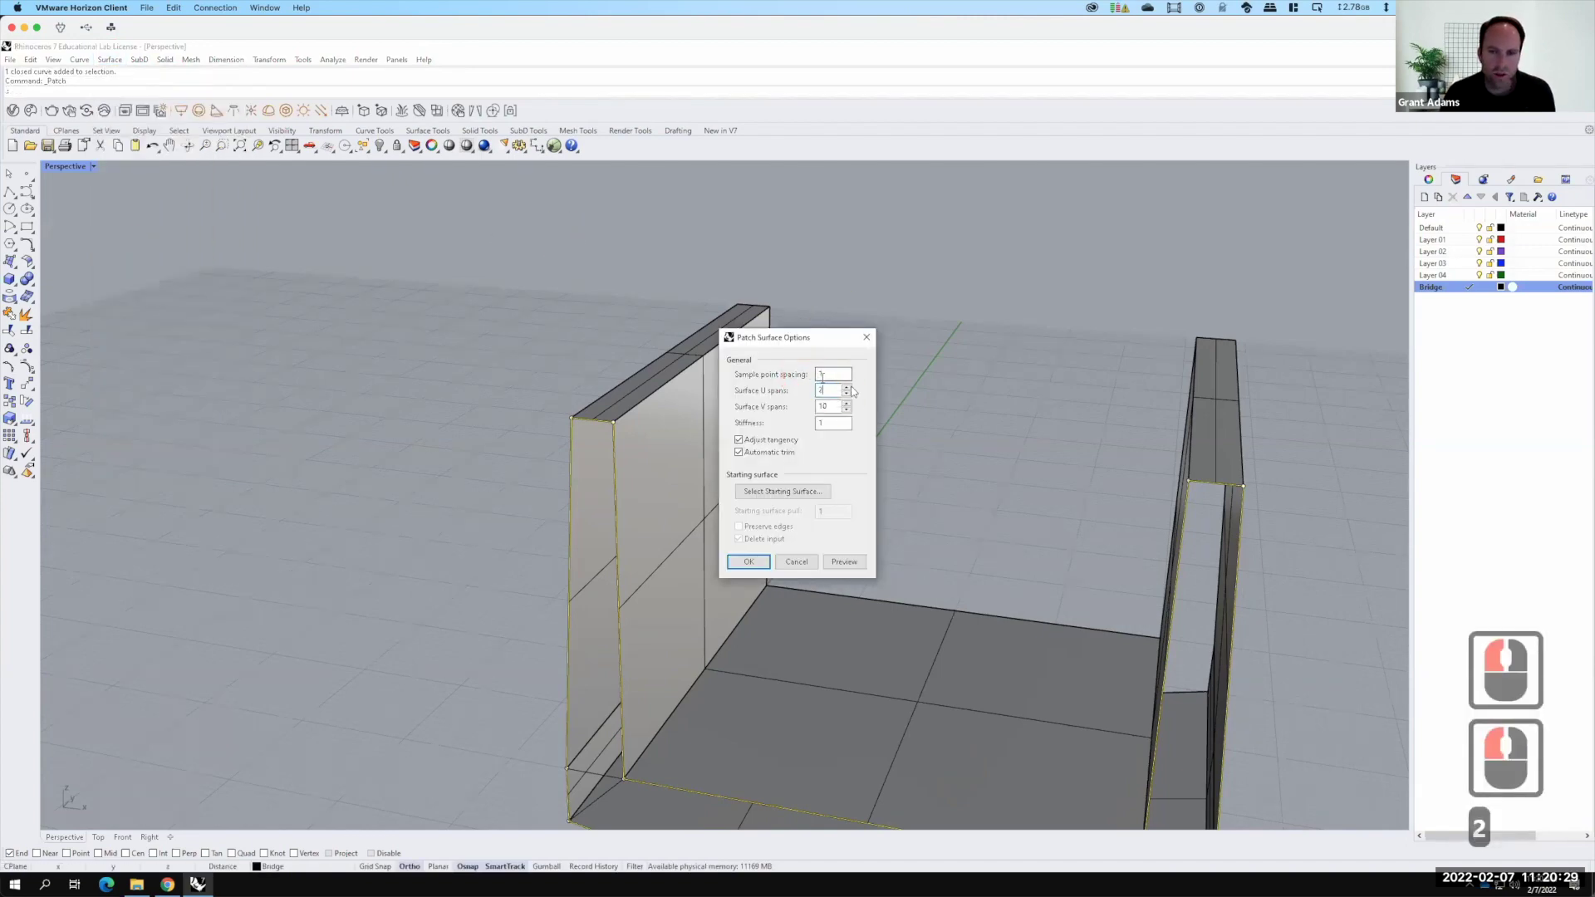
pyautogui.press('Tab')
pyautogui.press('Tab')
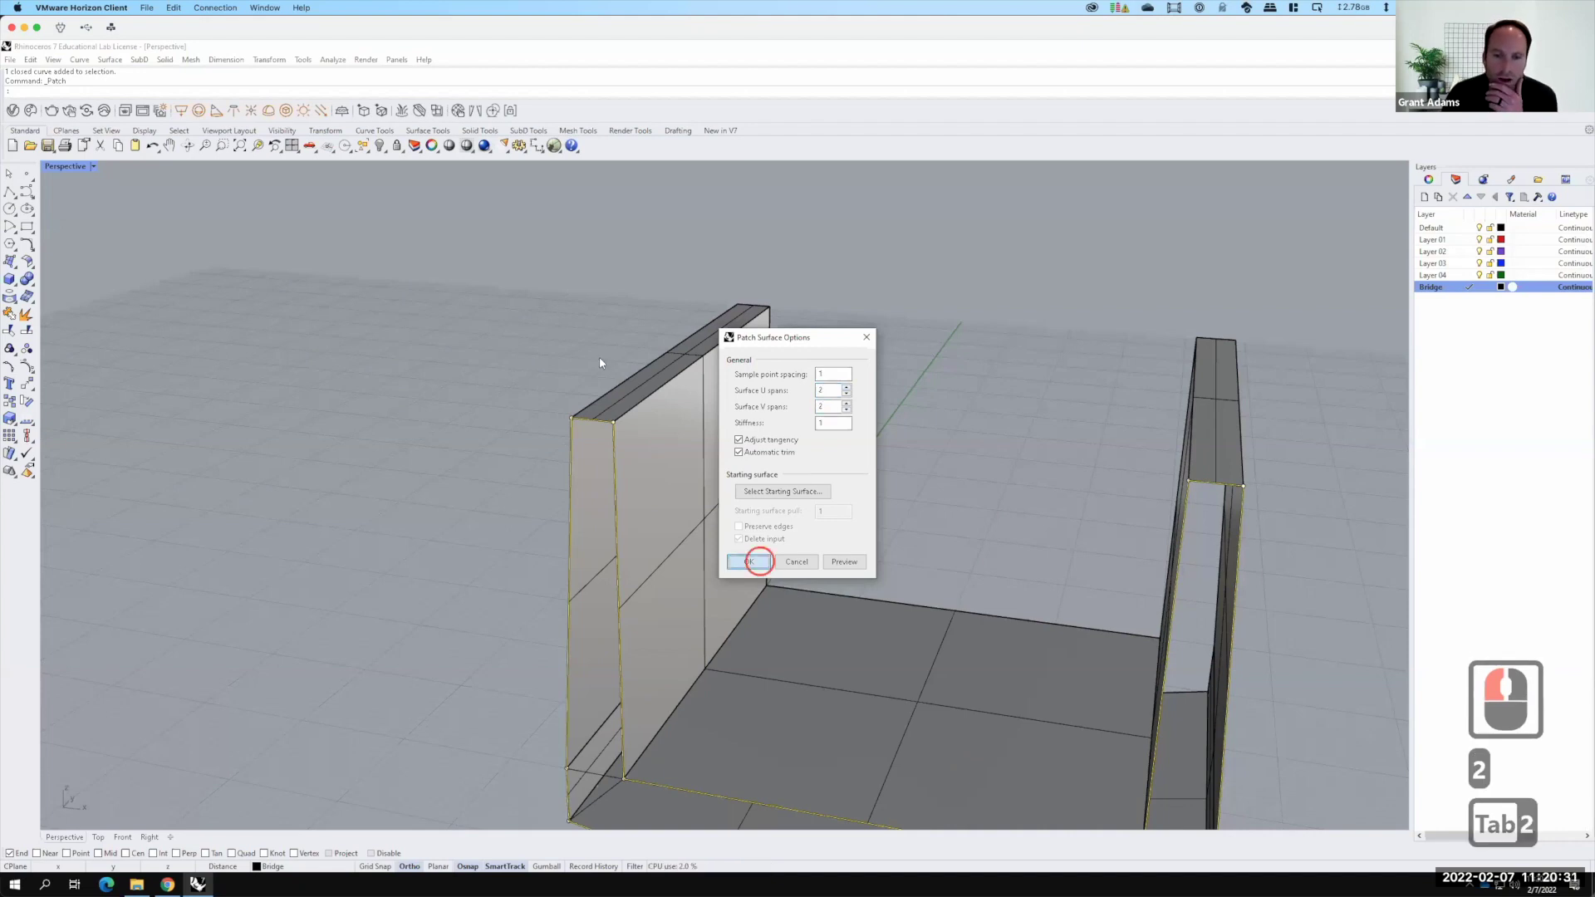
pyautogui.click(1518, 748)
pyautogui.middleClick(1539, 747)
pyautogui.middleClick(1489, 747)
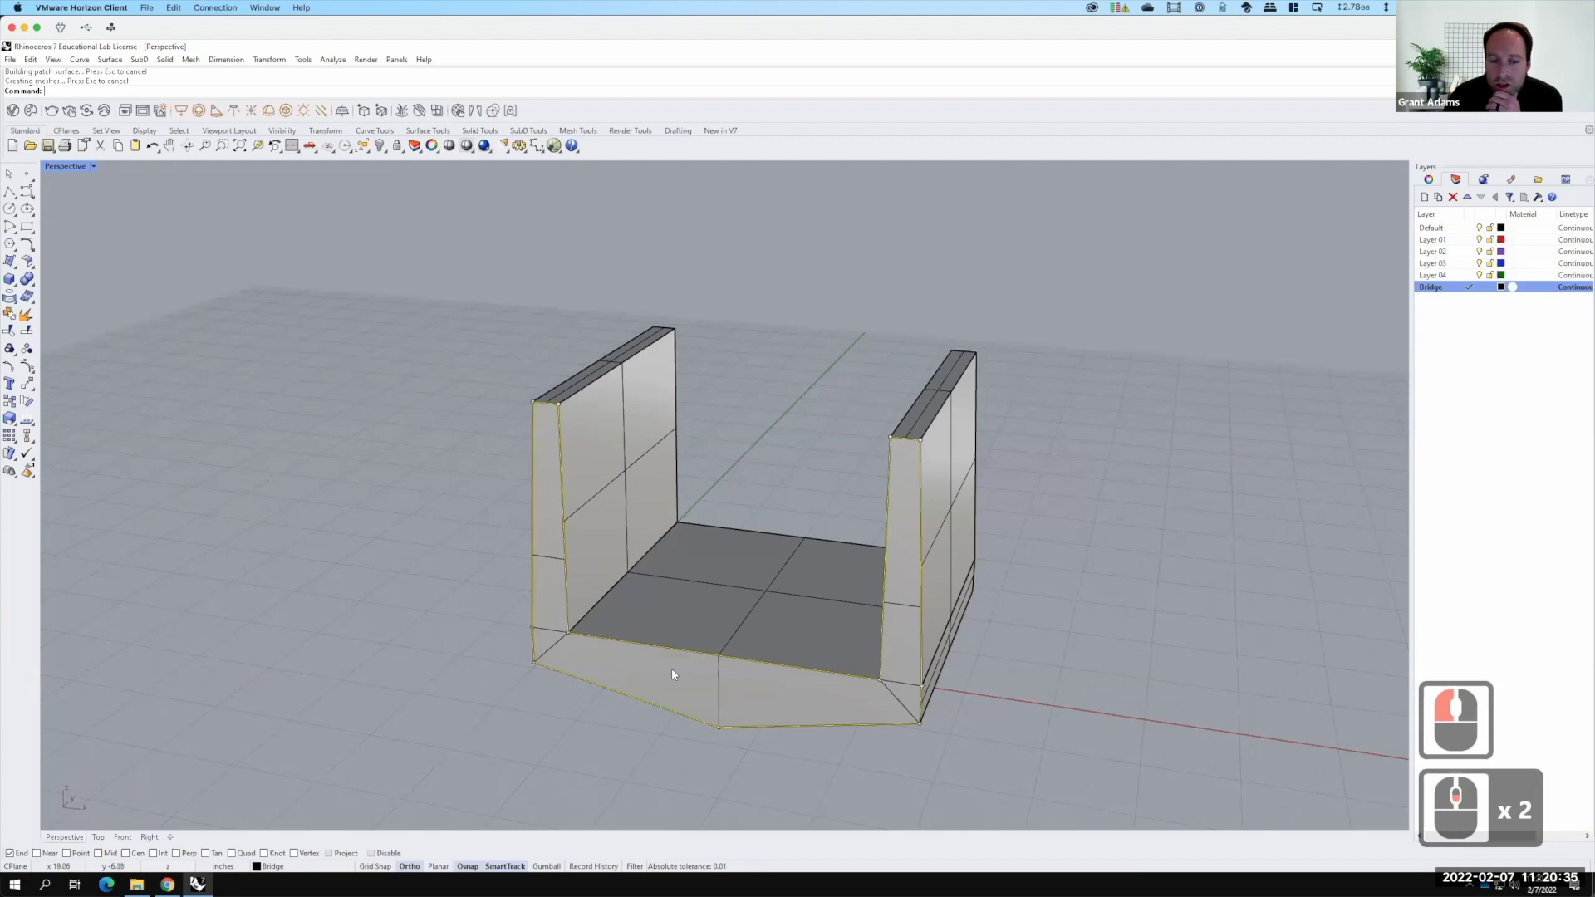
pyautogui.press('F15')
# Create a first corner-point surface (SrfPt) at the left wall's lower end
pyautogui.click(557, 516)
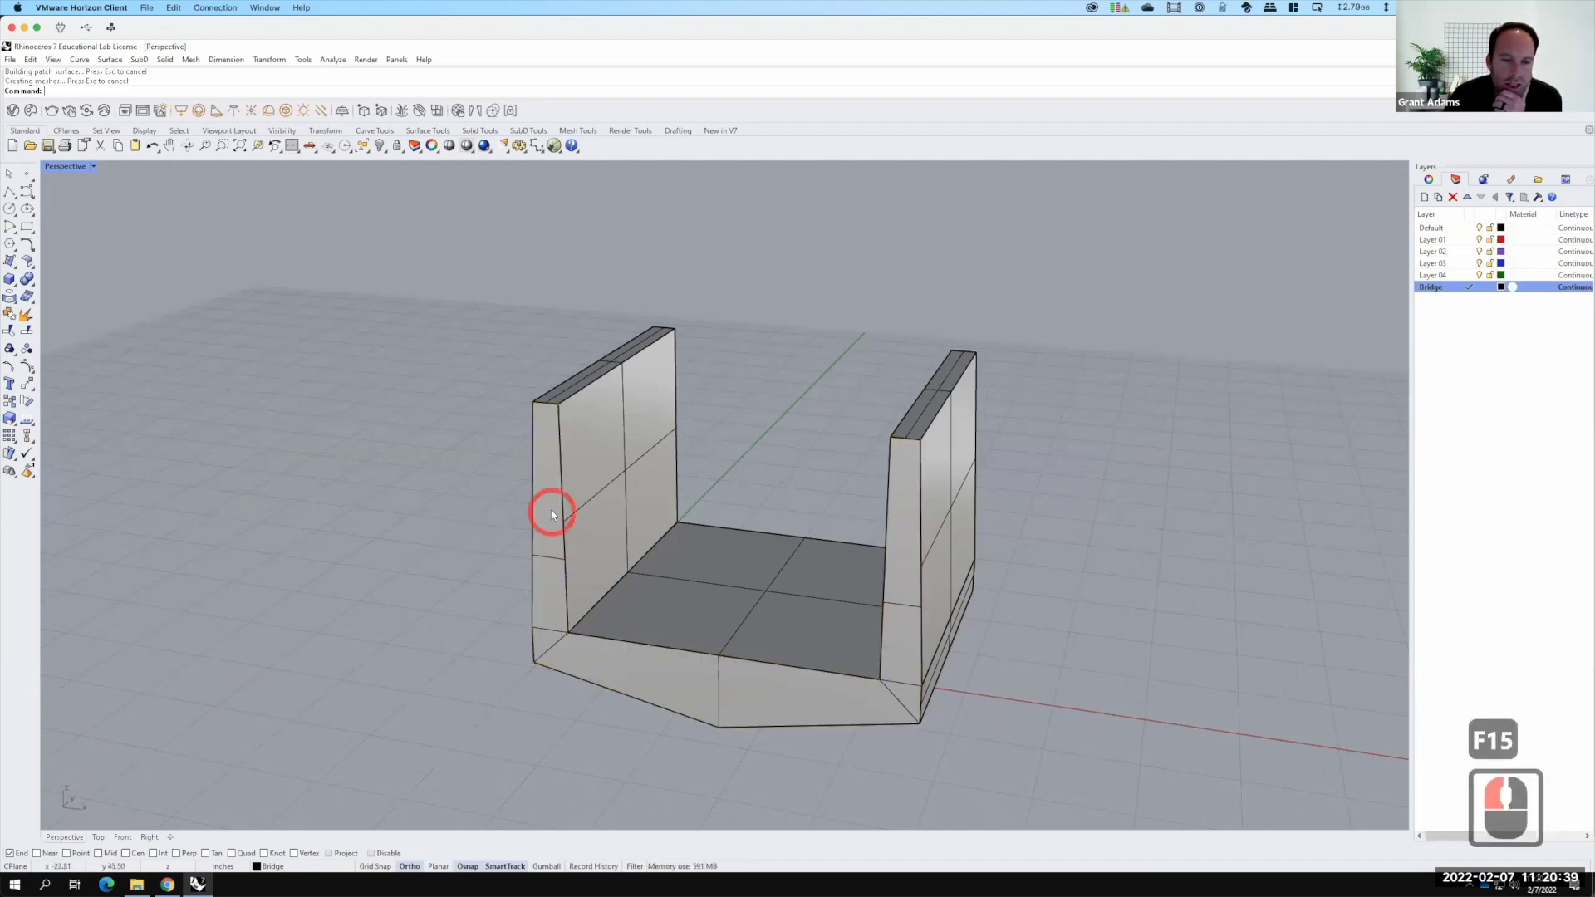
pyautogui.middleClick(555, 512)
pyautogui.middleClick(568, 513)
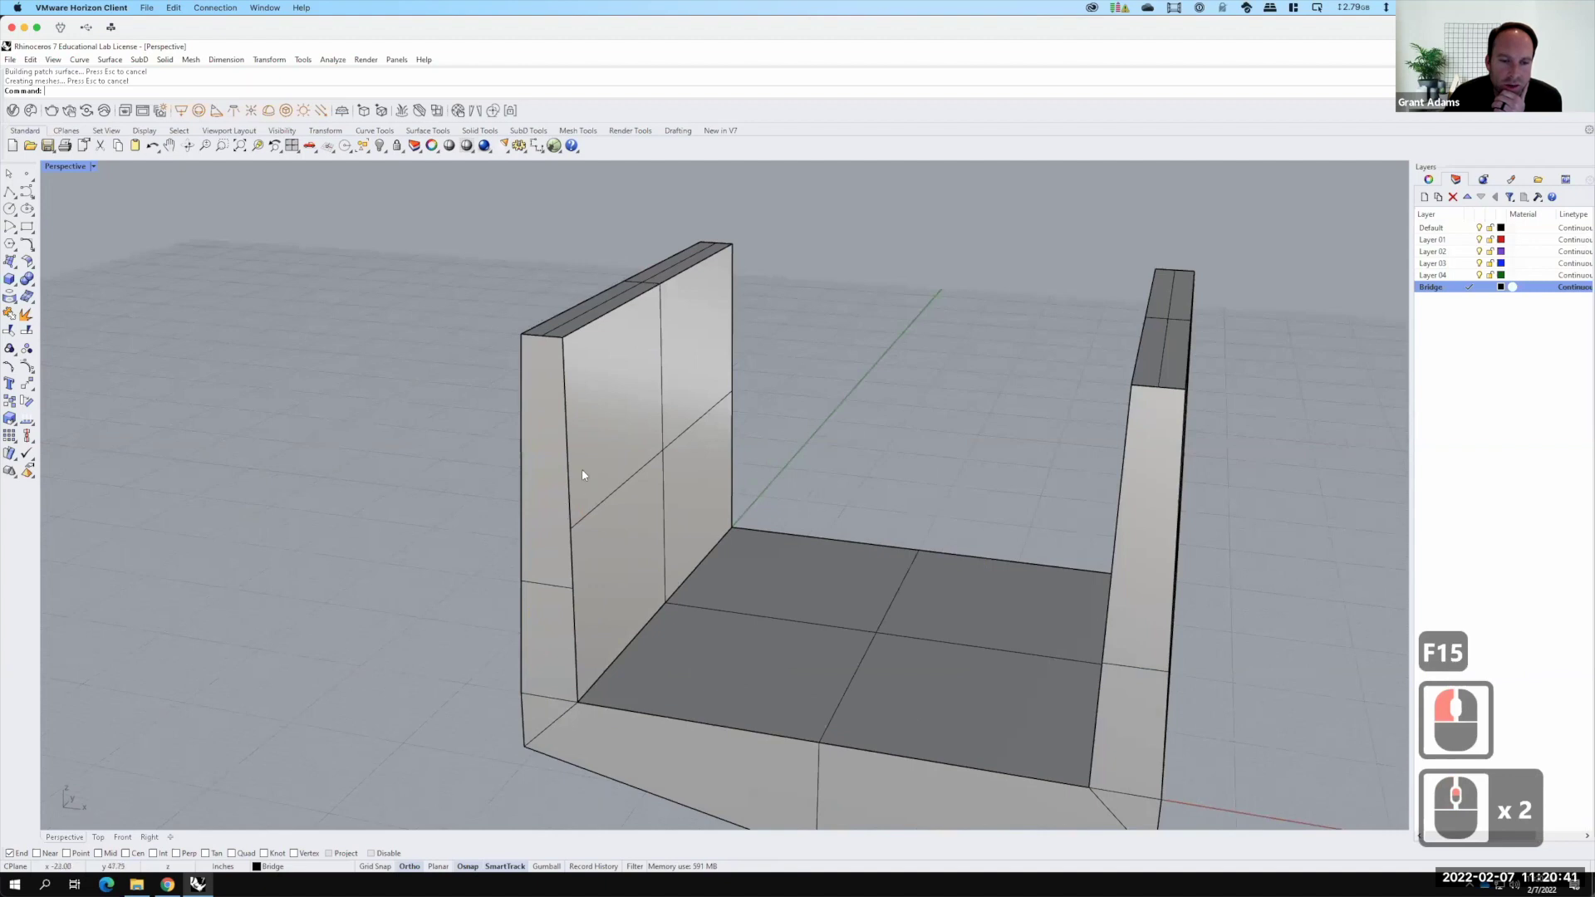
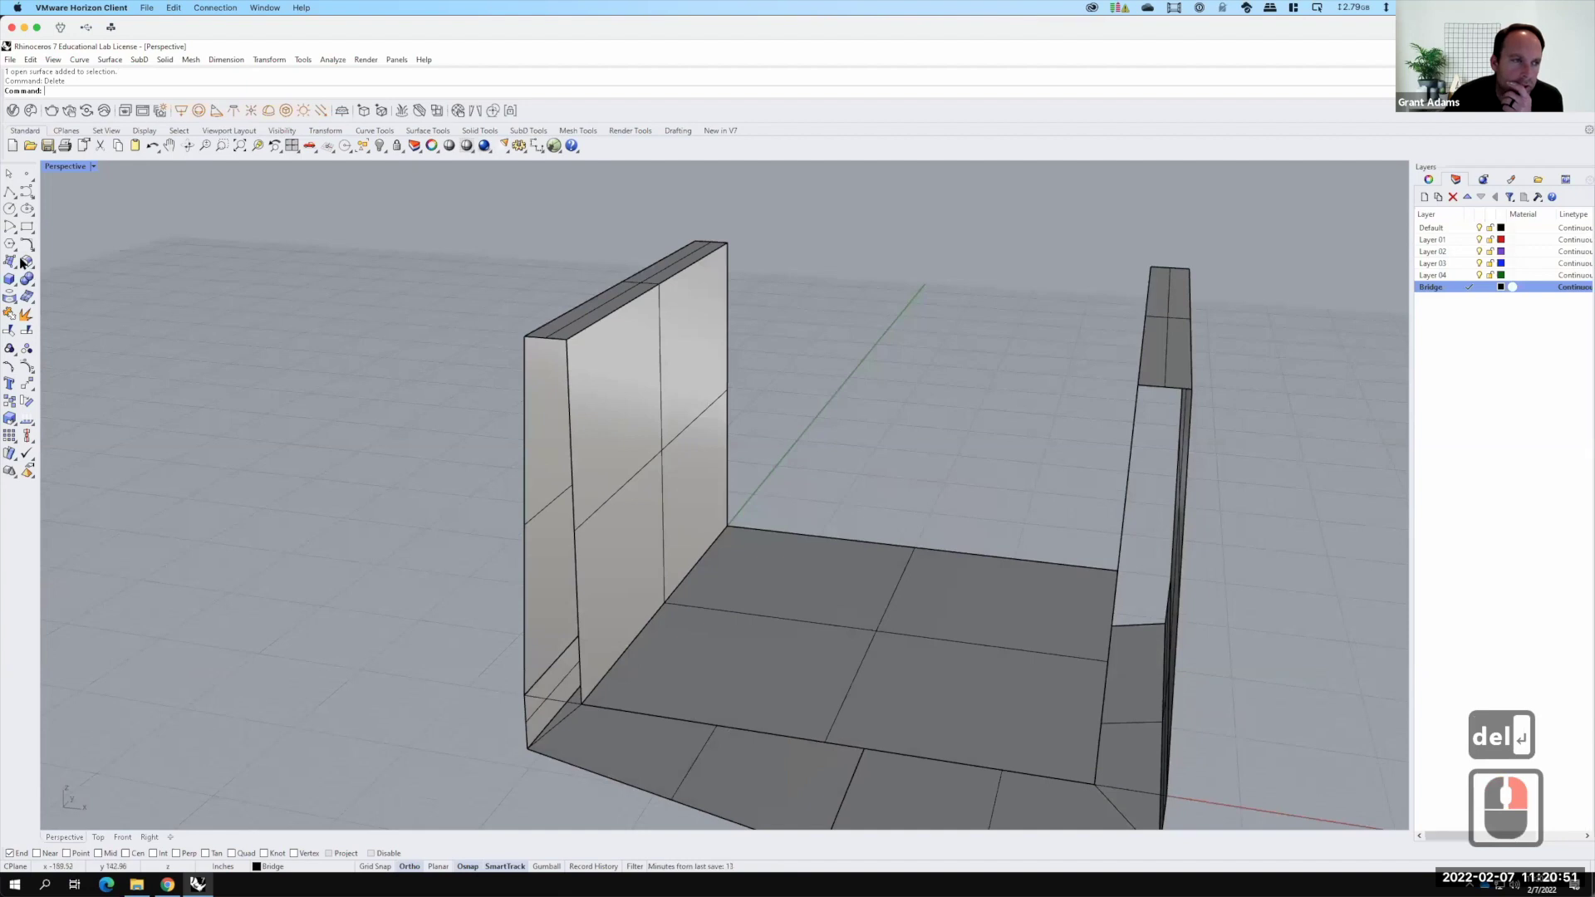
pyautogui.click(22, 258)
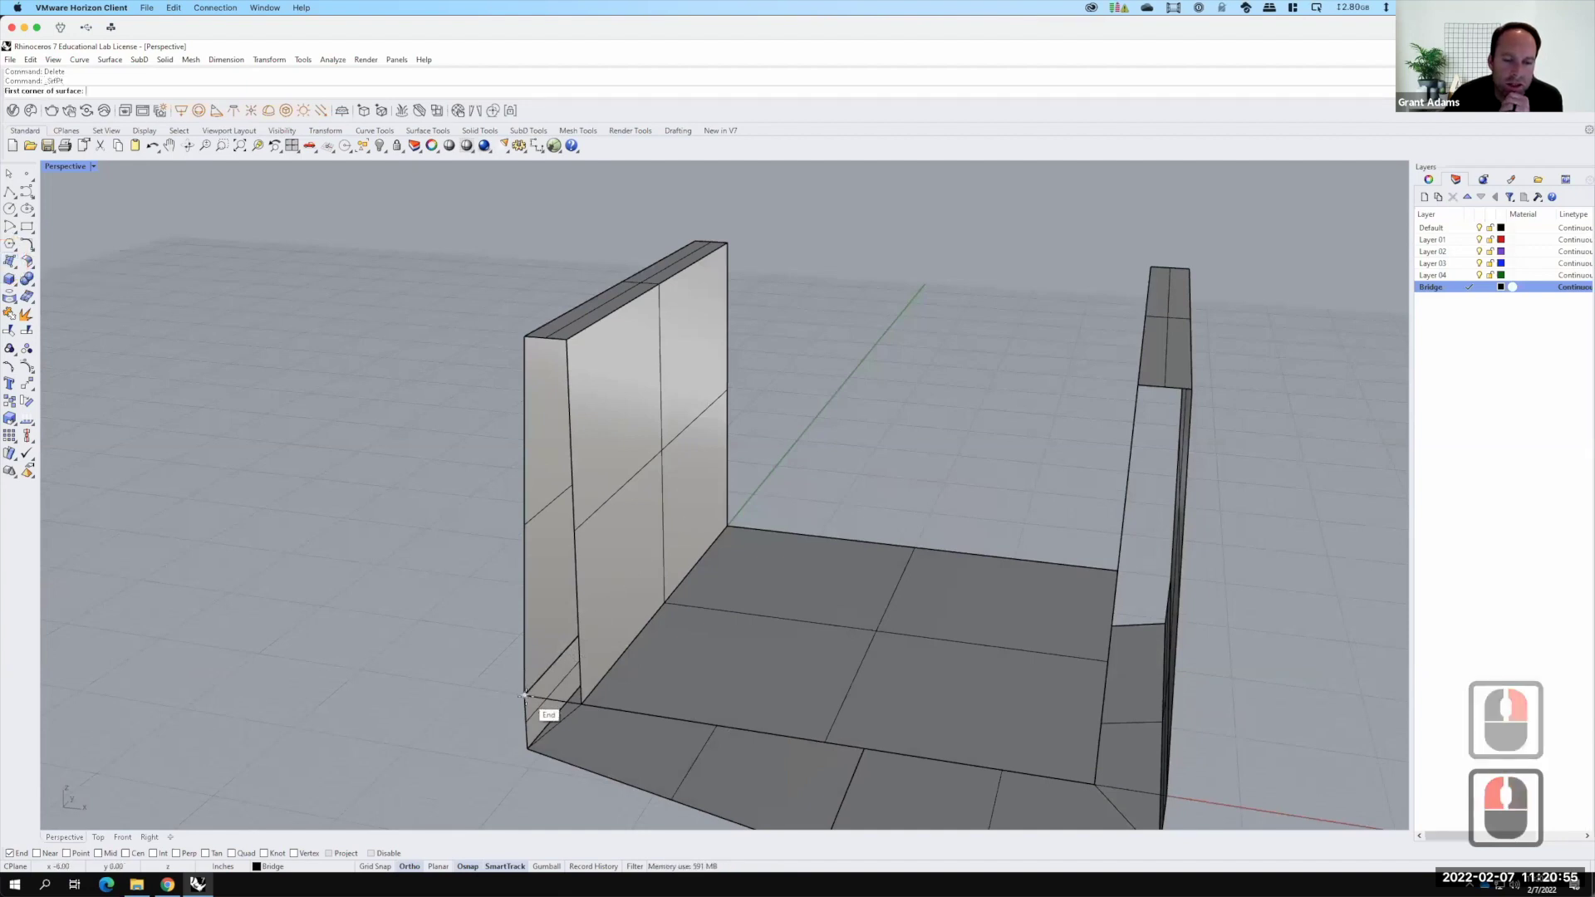
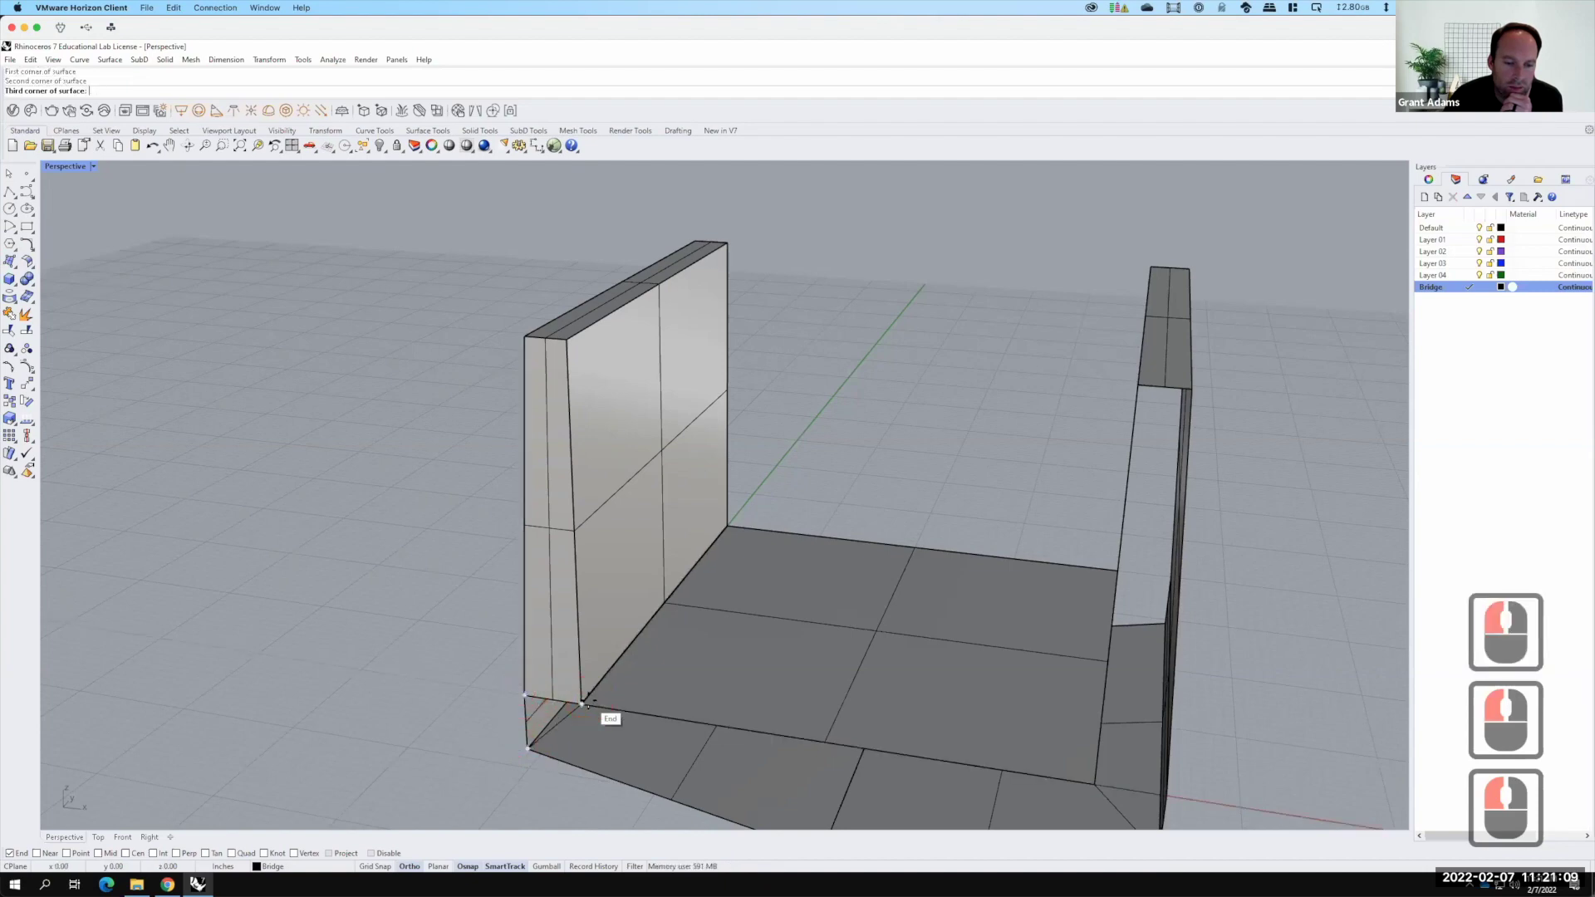
pyautogui.press('Return')
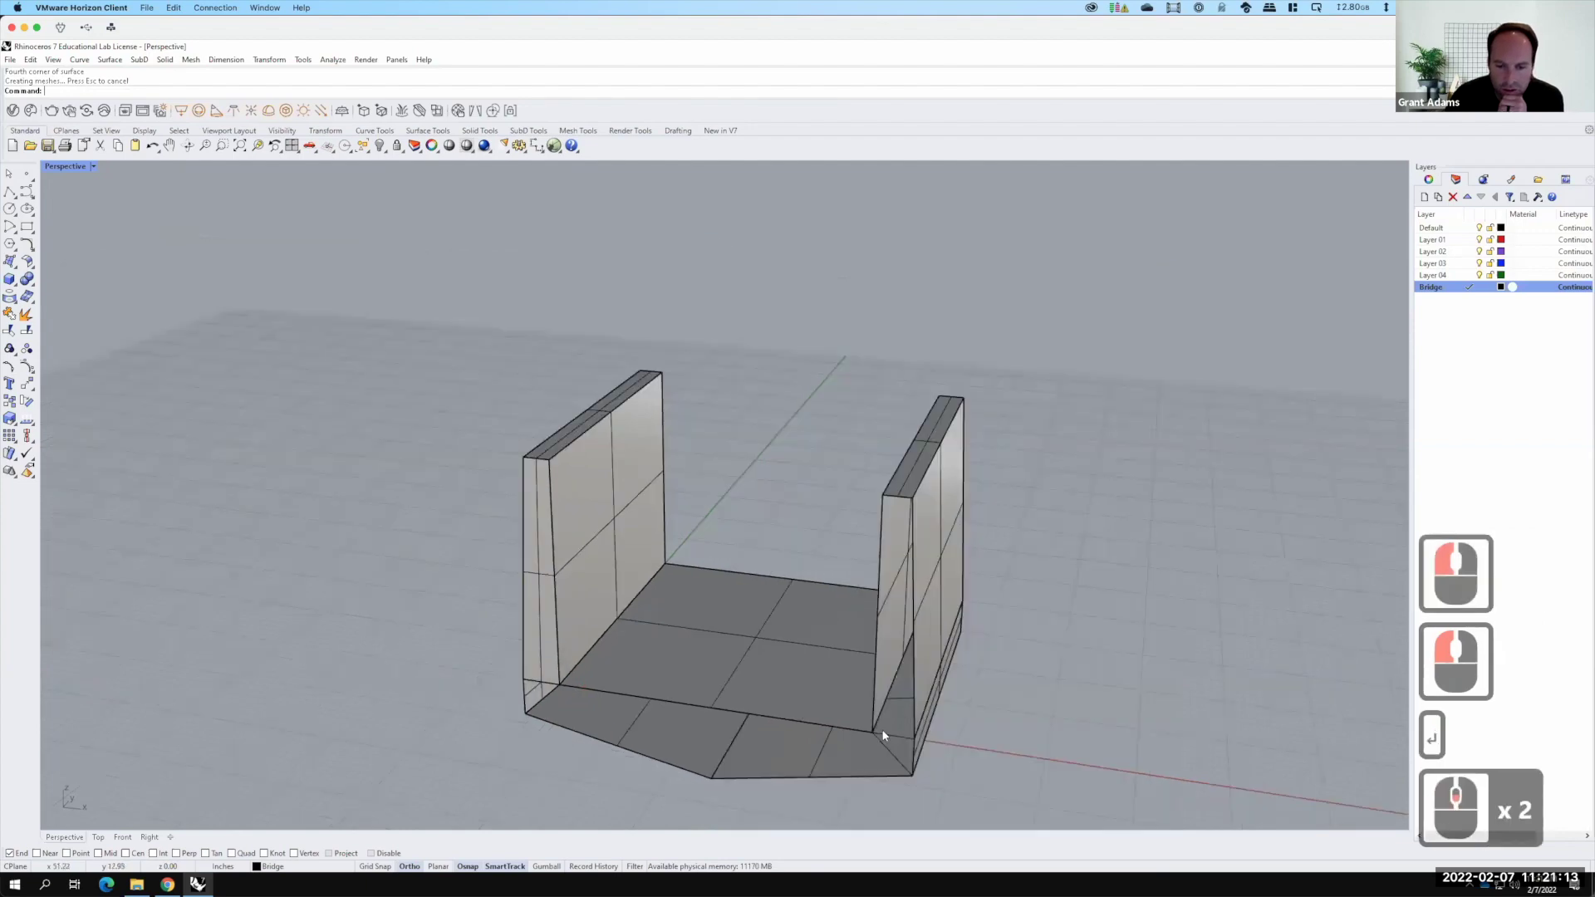
# Add a four-corner and a three-corner surface on the angled base faces, snapping to end points
pyautogui.rightClick(1442, 659)
pyautogui.click(1512, 637)
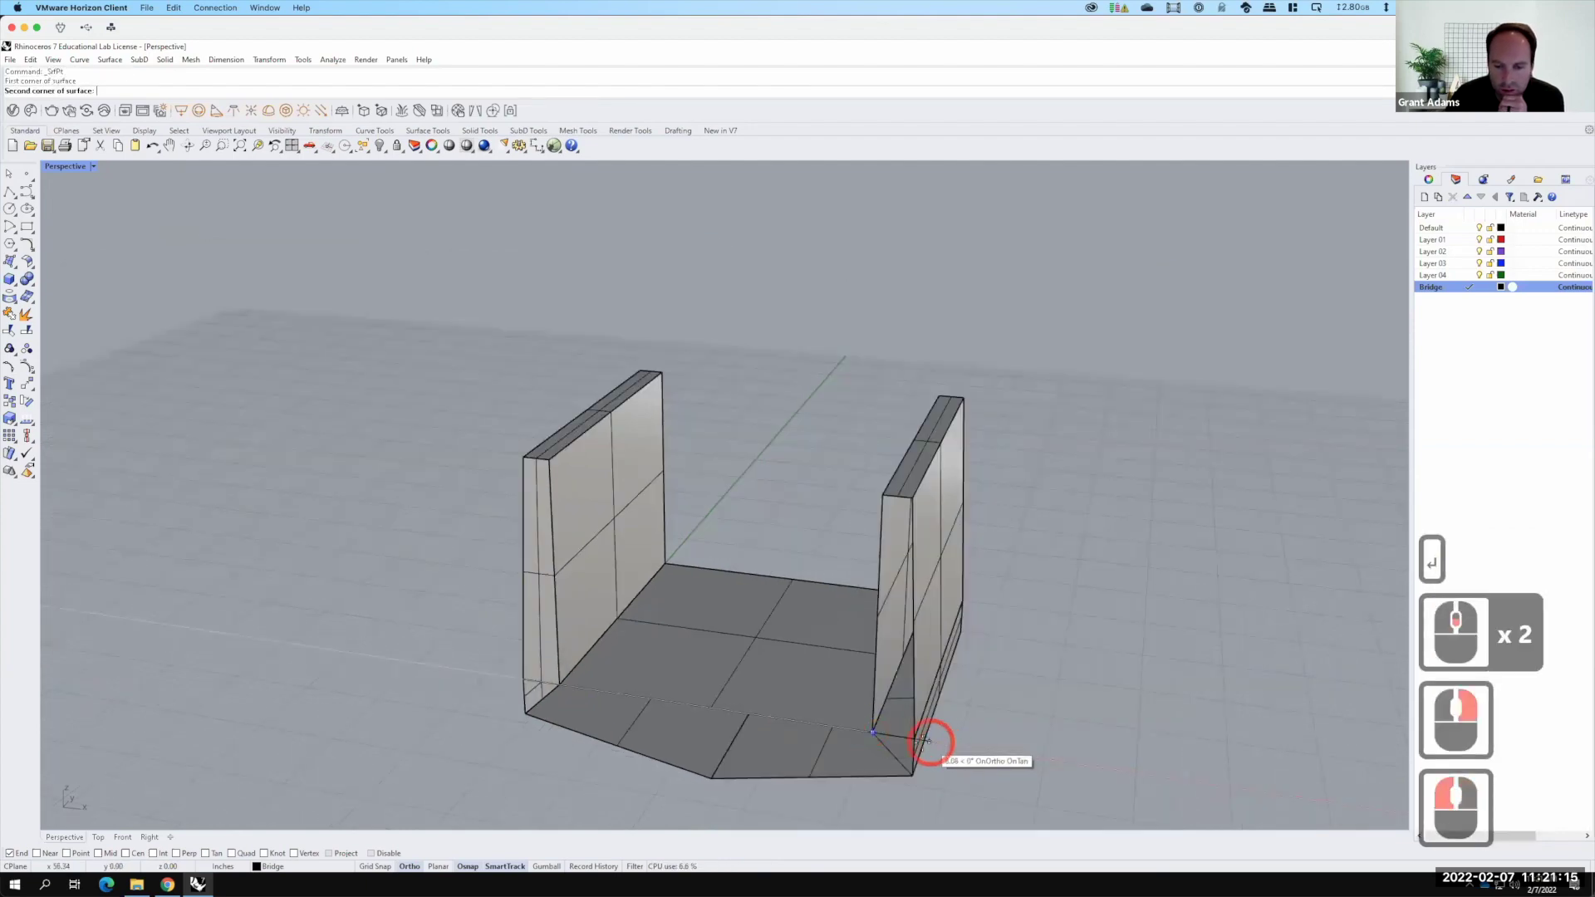
pyautogui.click(1489, 747)
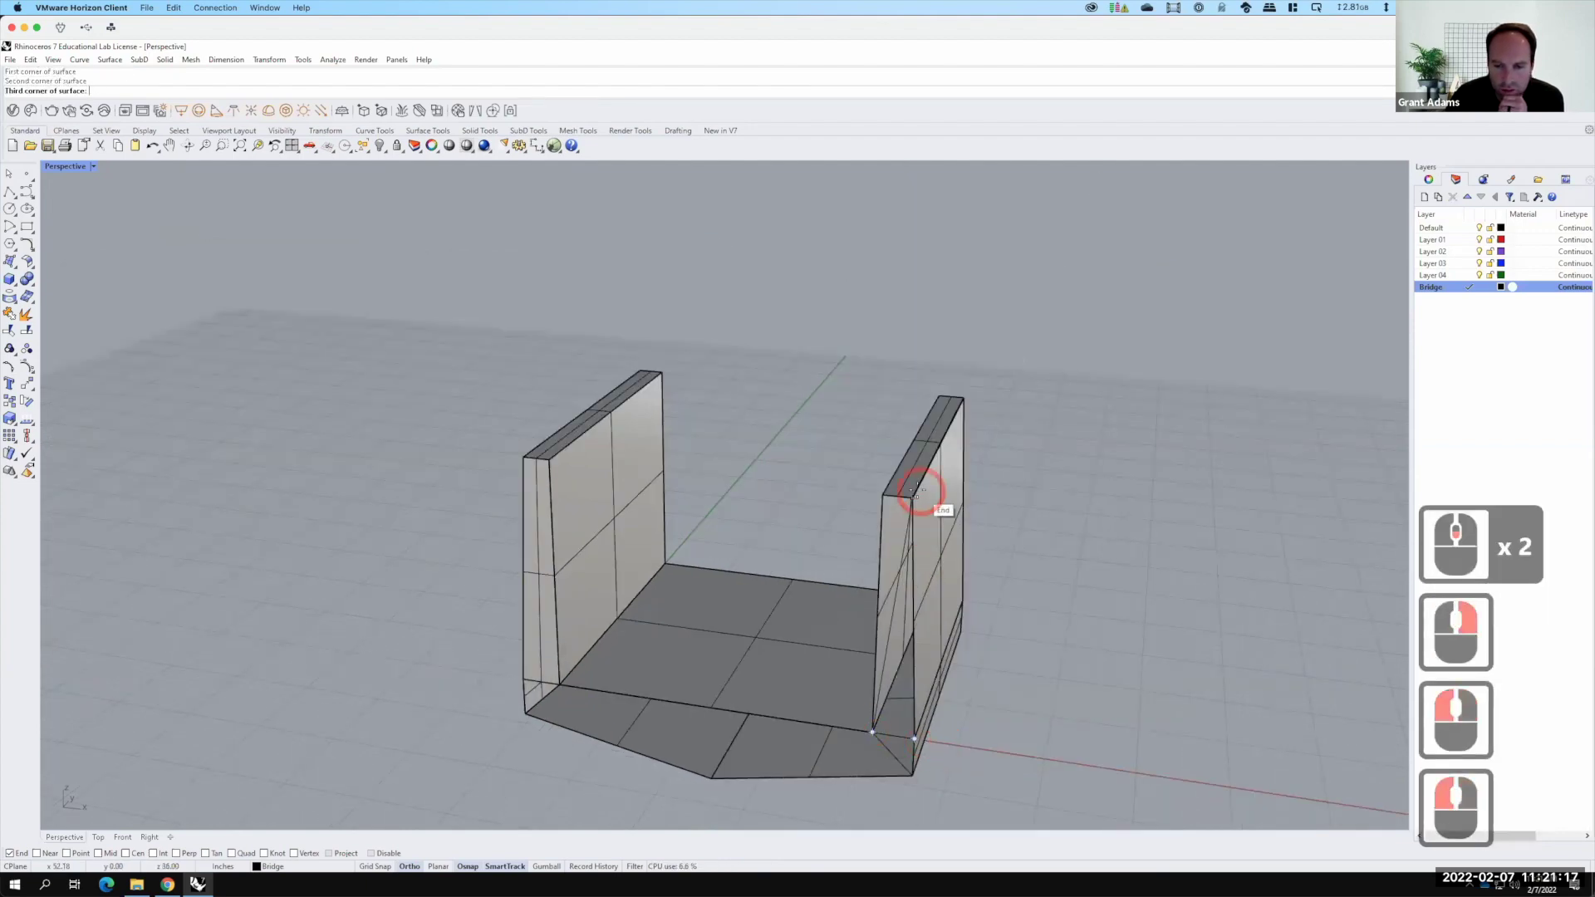
pyautogui.click(1489, 660)
pyautogui.click(1489, 660)
pyautogui.press('Return')
pyautogui.click(1512, 666)
pyautogui.click(1490, 747)
pyautogui.click(1540, 748)
pyautogui.press('Return')
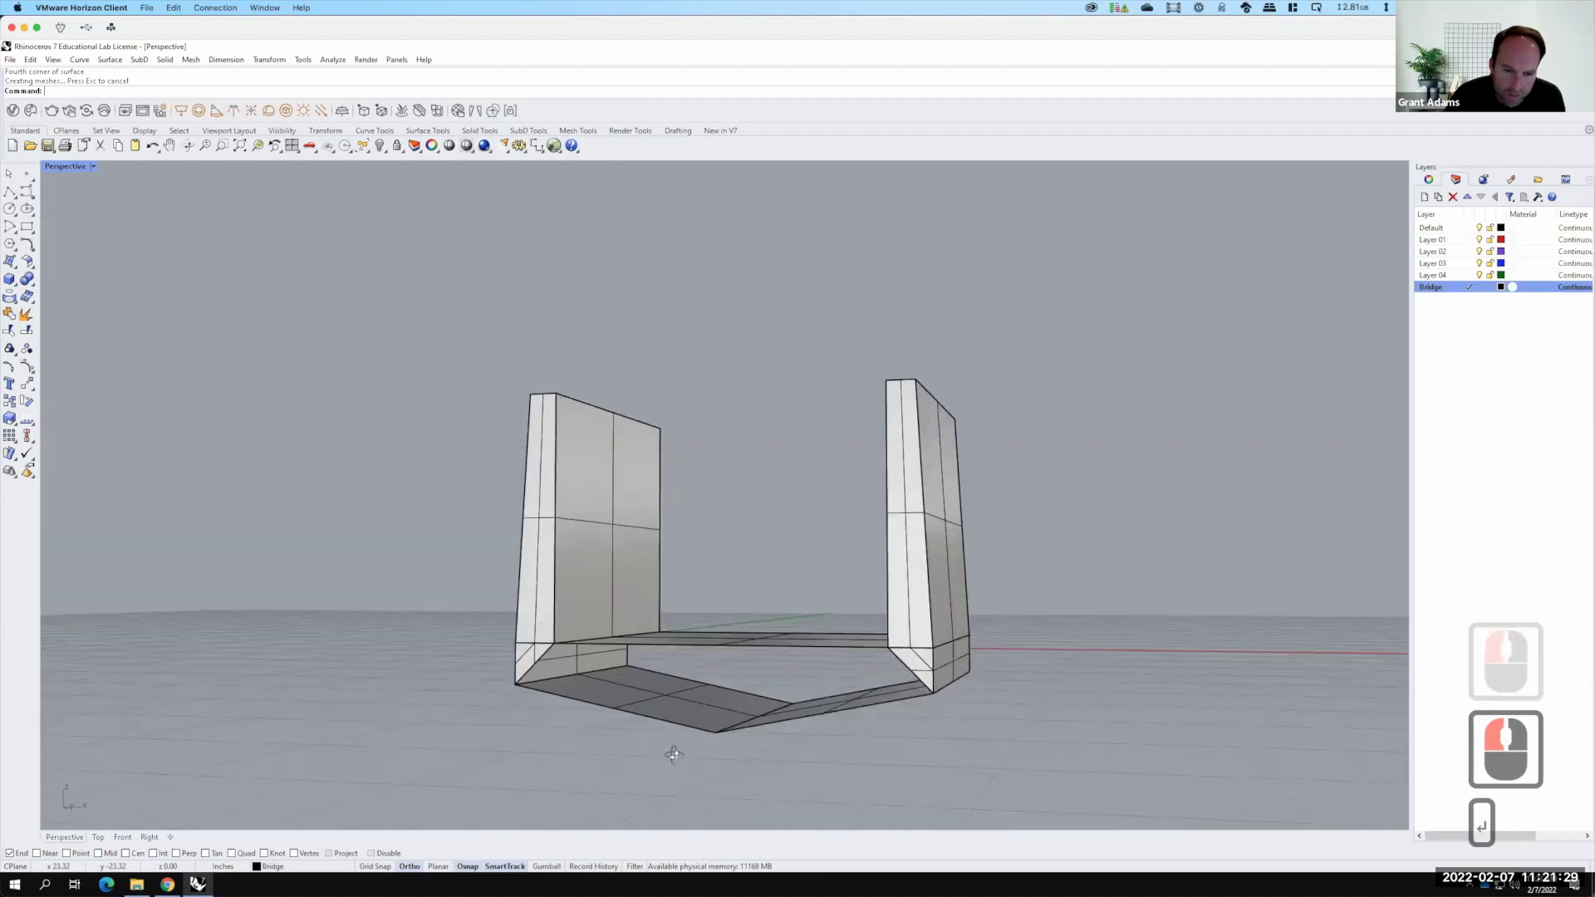
# Close the front underside and the V-shaped bottom with further corner-point surfaces
pyautogui.rightClick(603, 673)
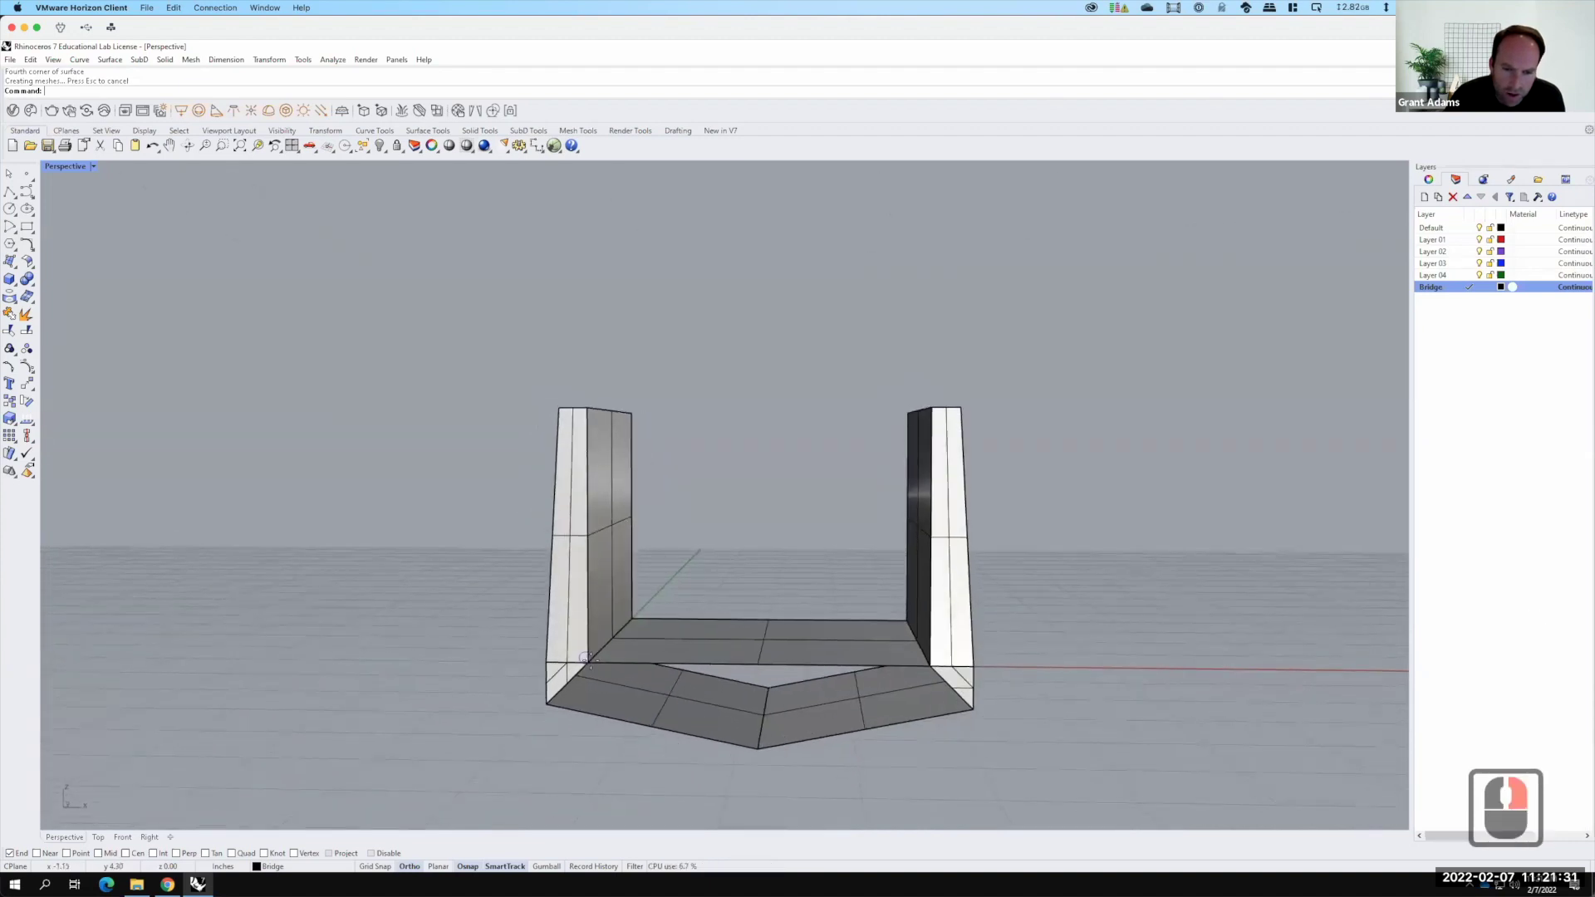
pyautogui.rightClick(1508, 813)
pyautogui.click(1508, 725)
pyautogui.click(1512, 637)
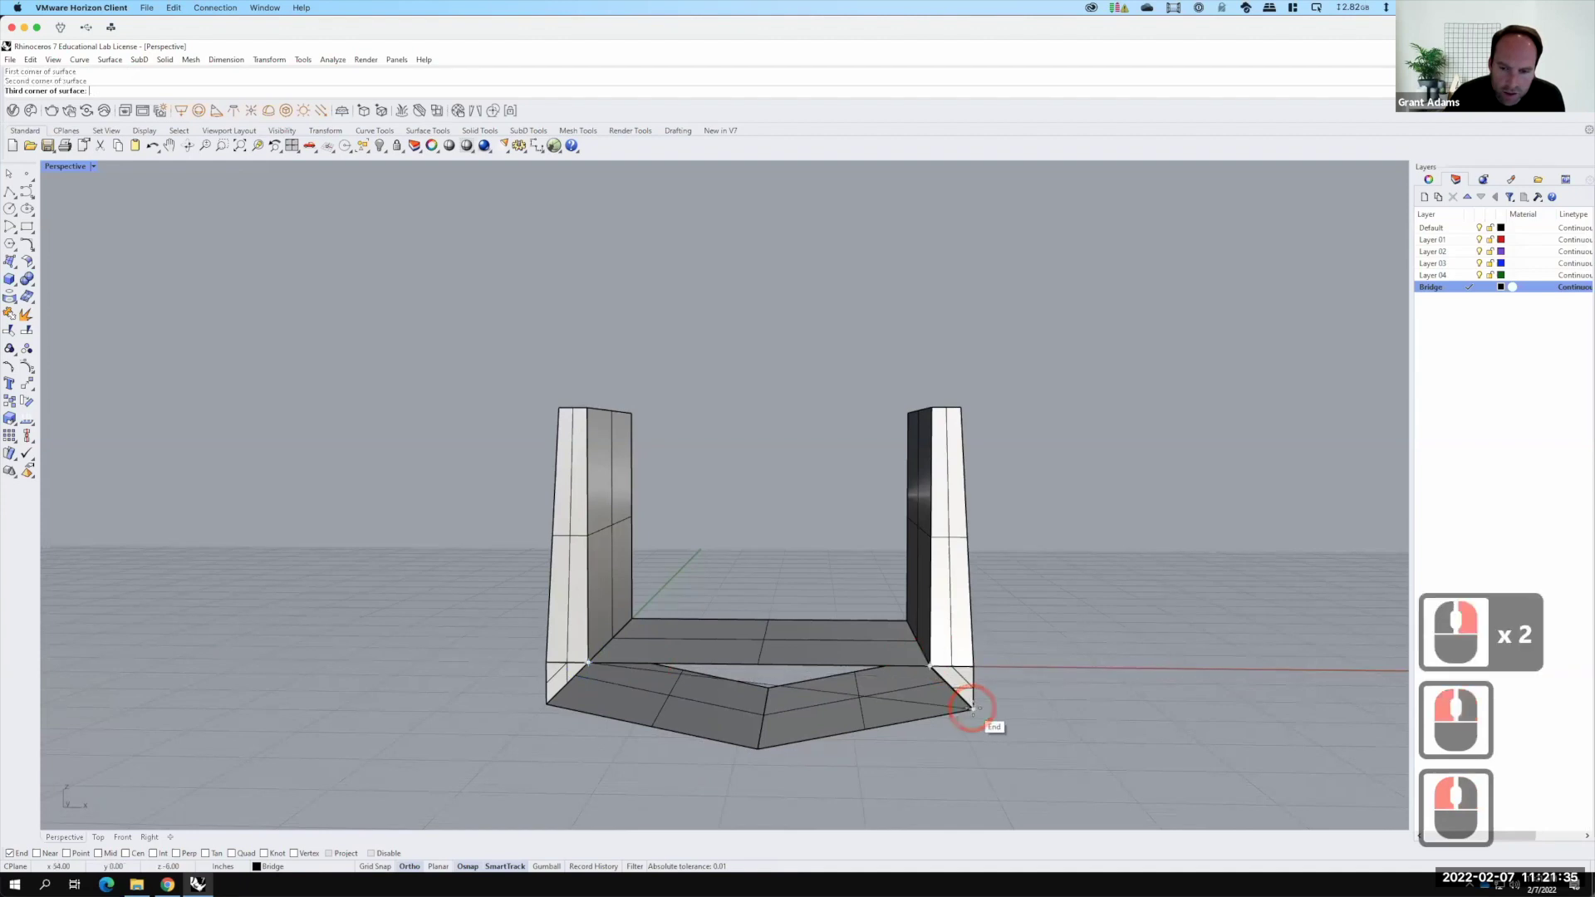
pyautogui.click(1511, 549)
pyautogui.press('F15')
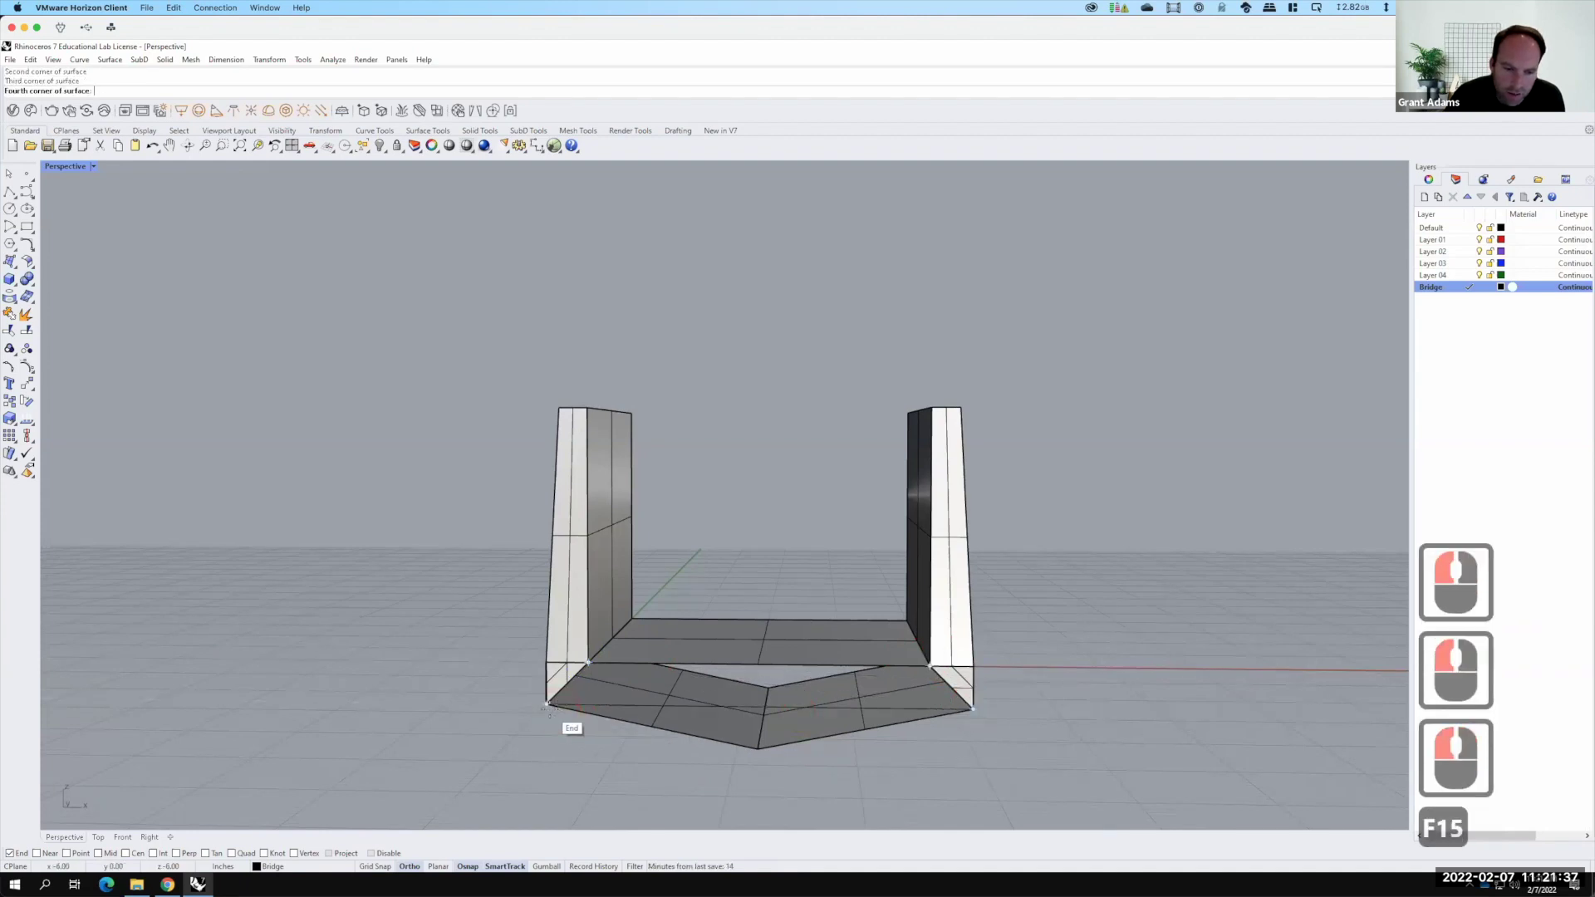
pyautogui.click(554, 711)
pyautogui.rightClick(1480, 654)
pyautogui.click(1540, 659)
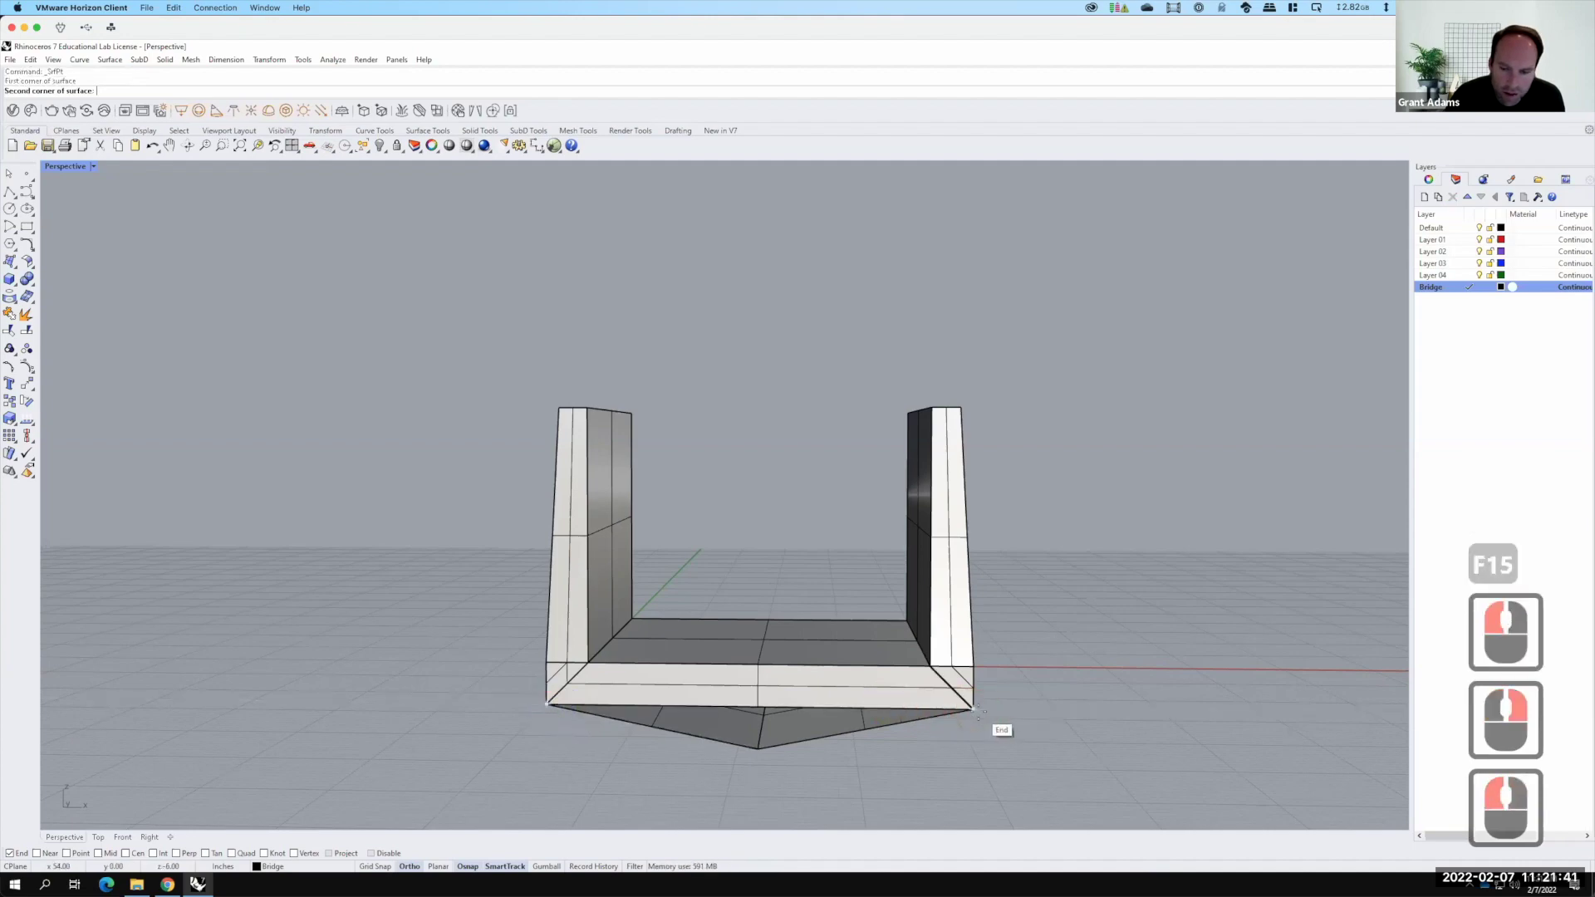
pyautogui.click(1540, 660)
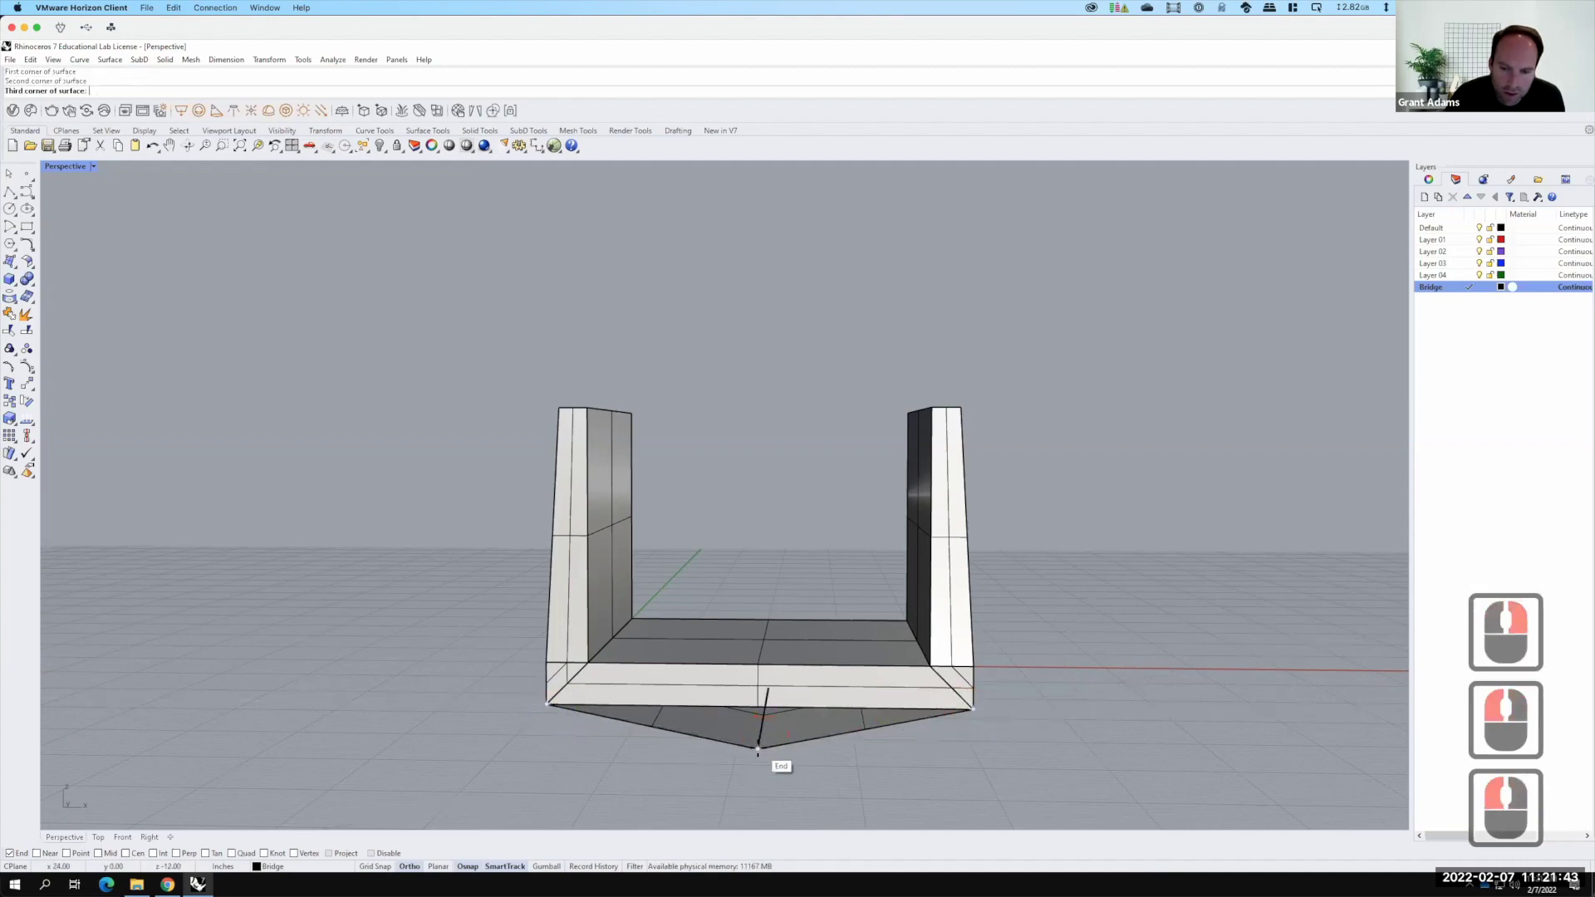
pyautogui.press('Return')
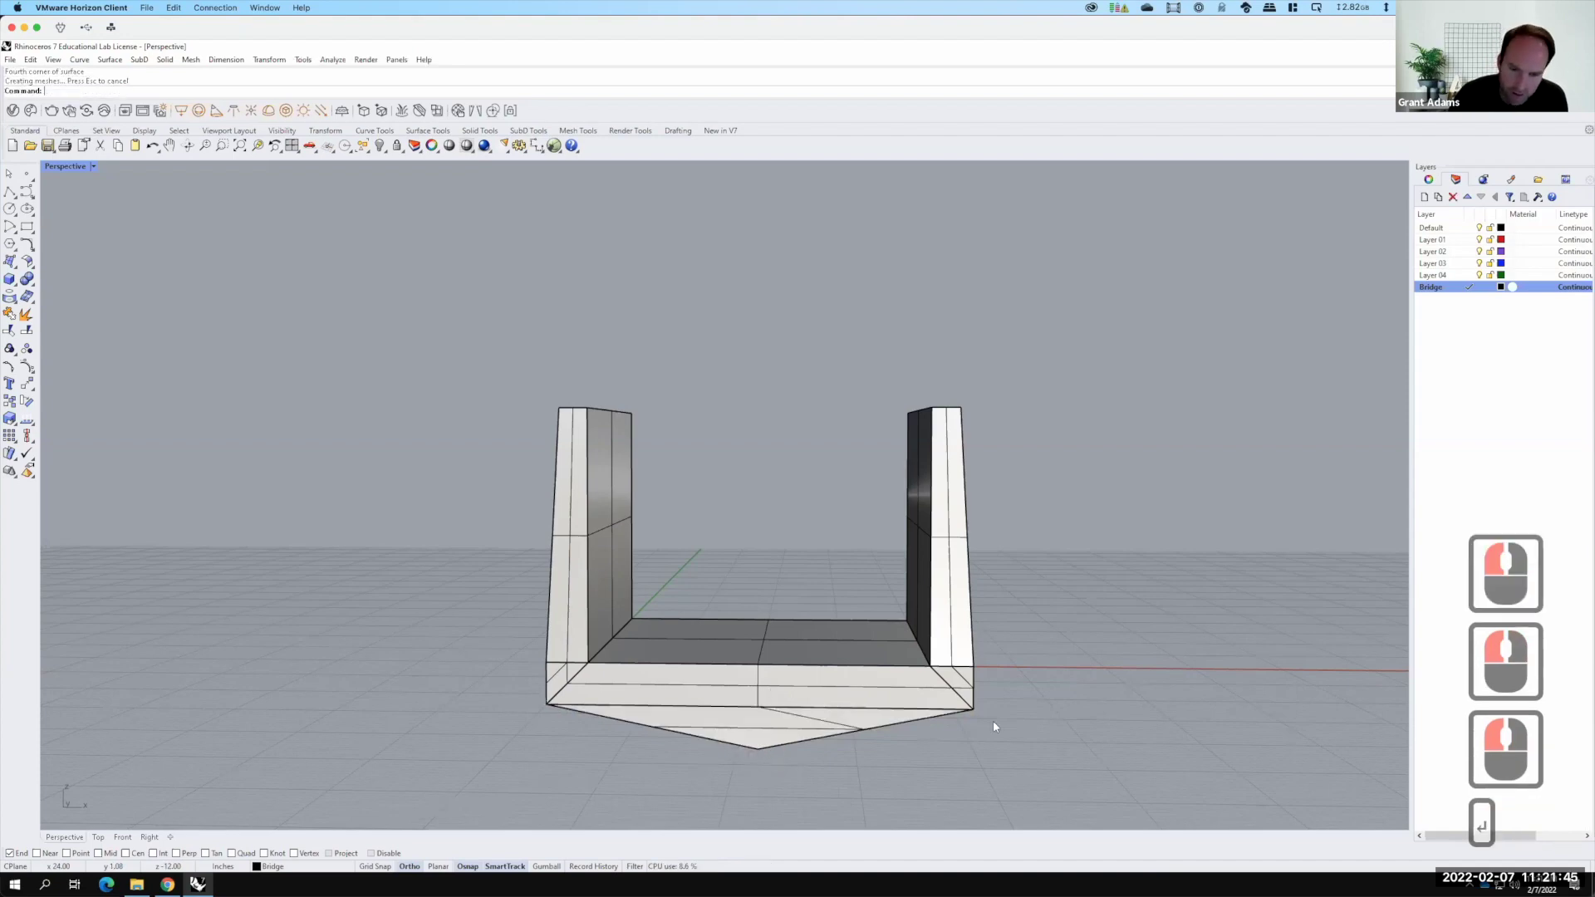
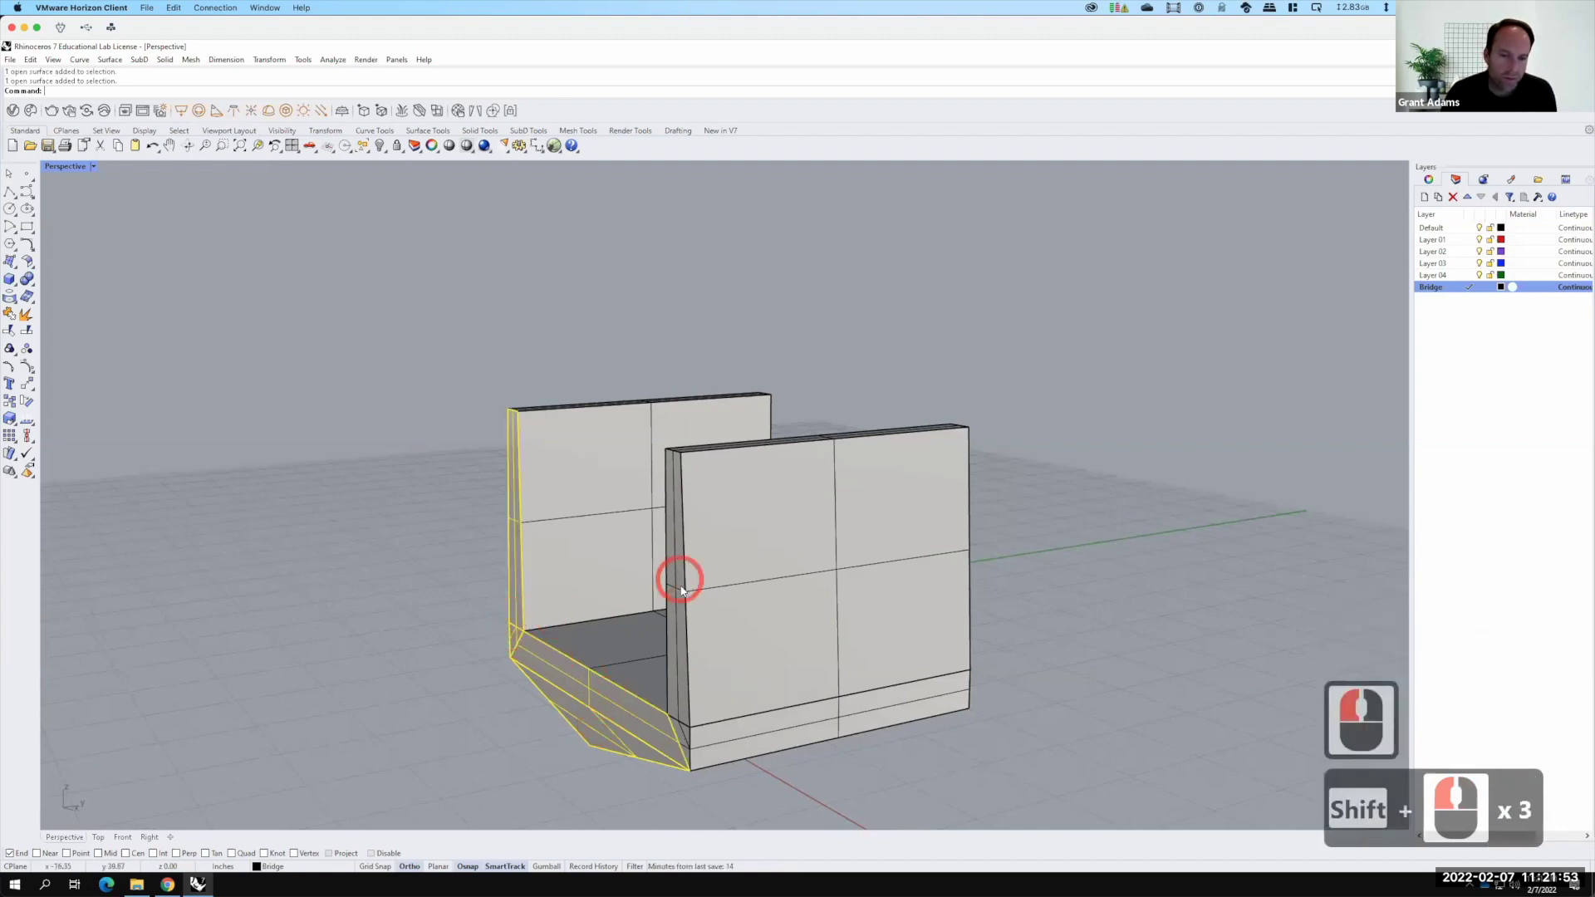
pyautogui.click(678, 766)
pyautogui.click(685, 742)
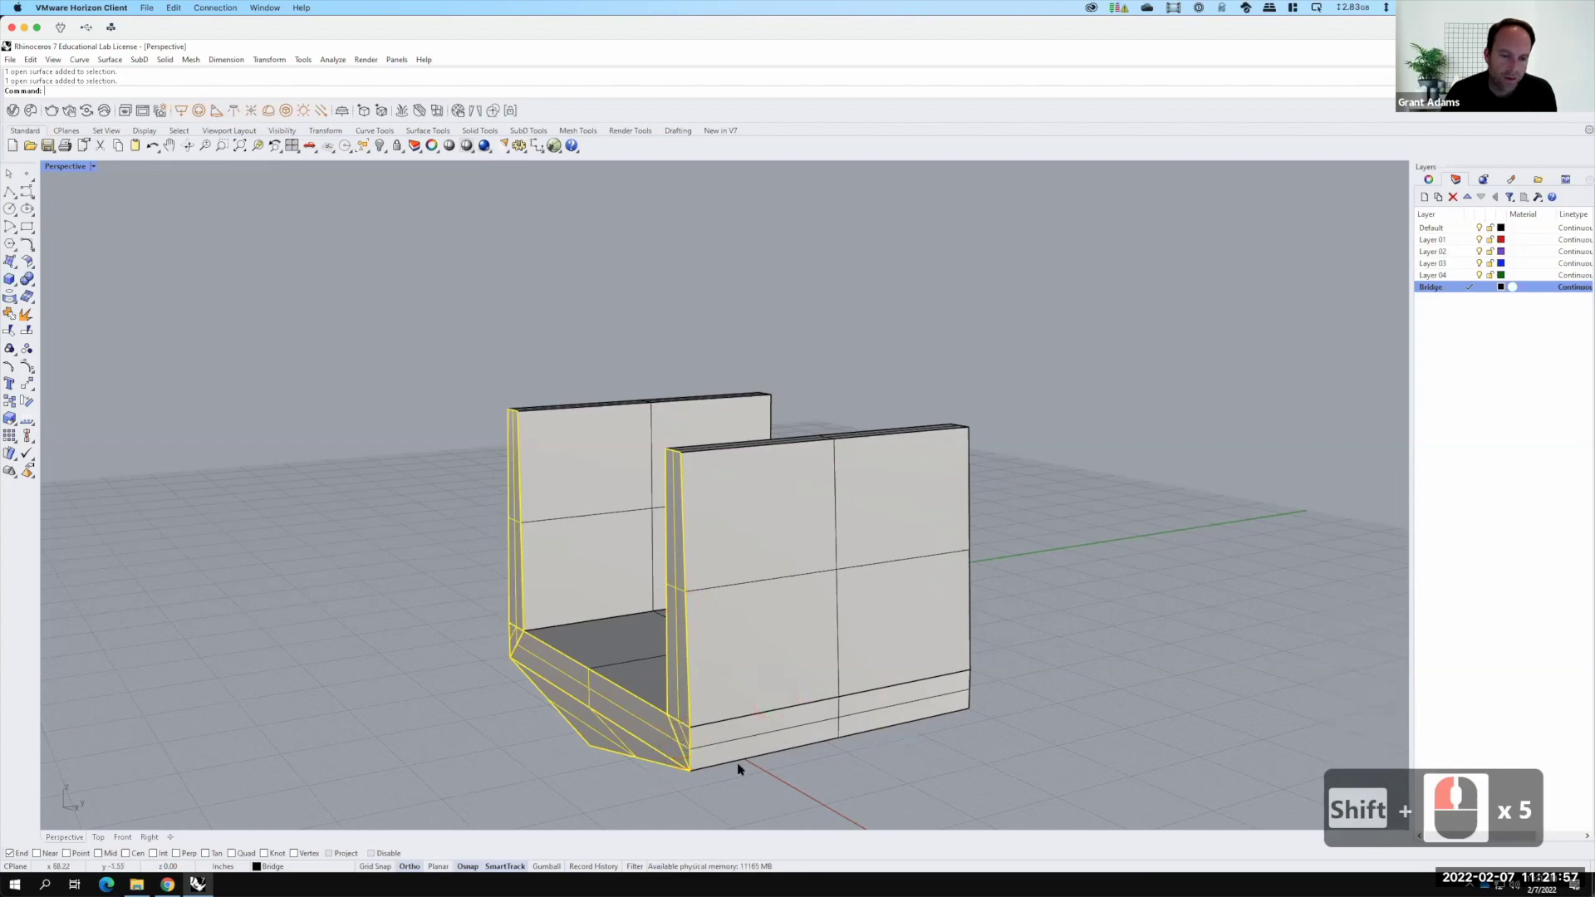
pyautogui.write('copy')
pyautogui.press('Return')
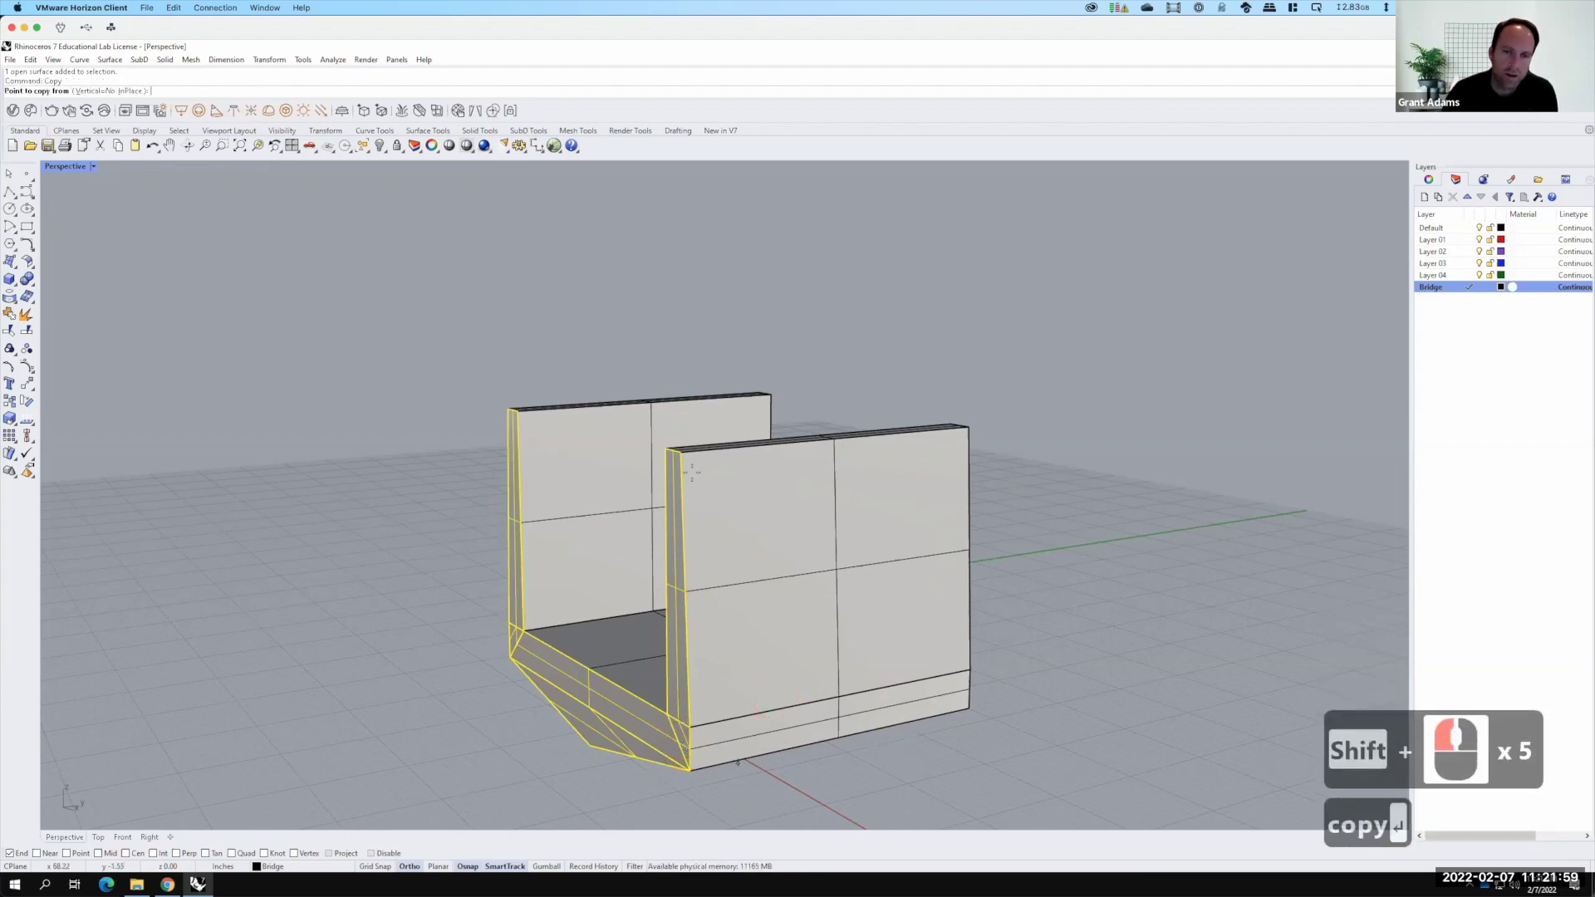
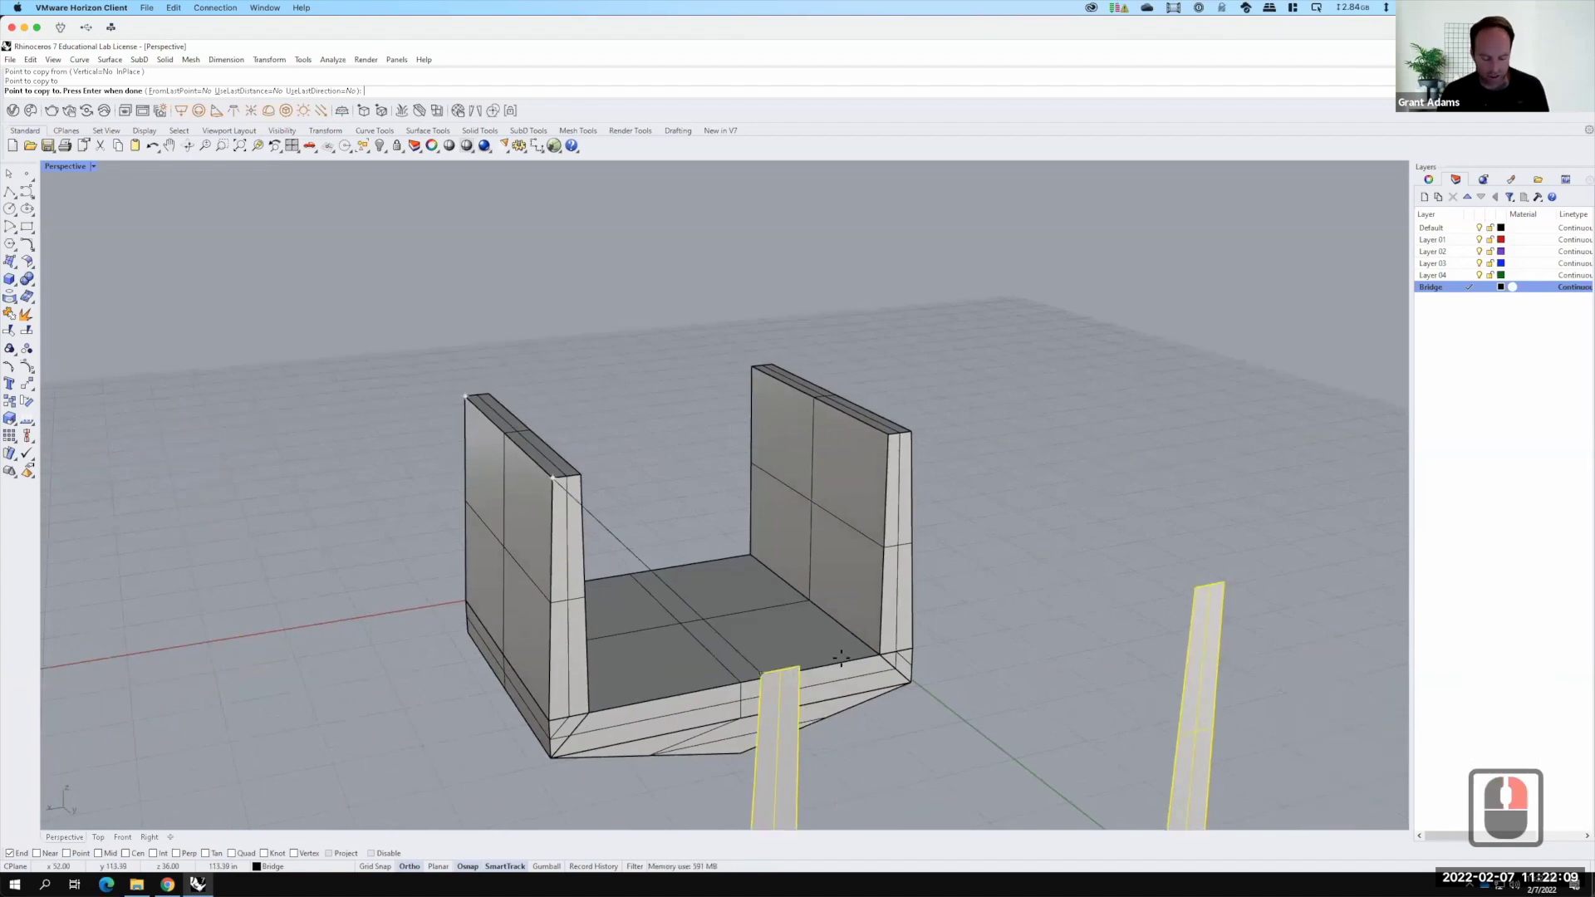
pyautogui.press('ctrl+z')
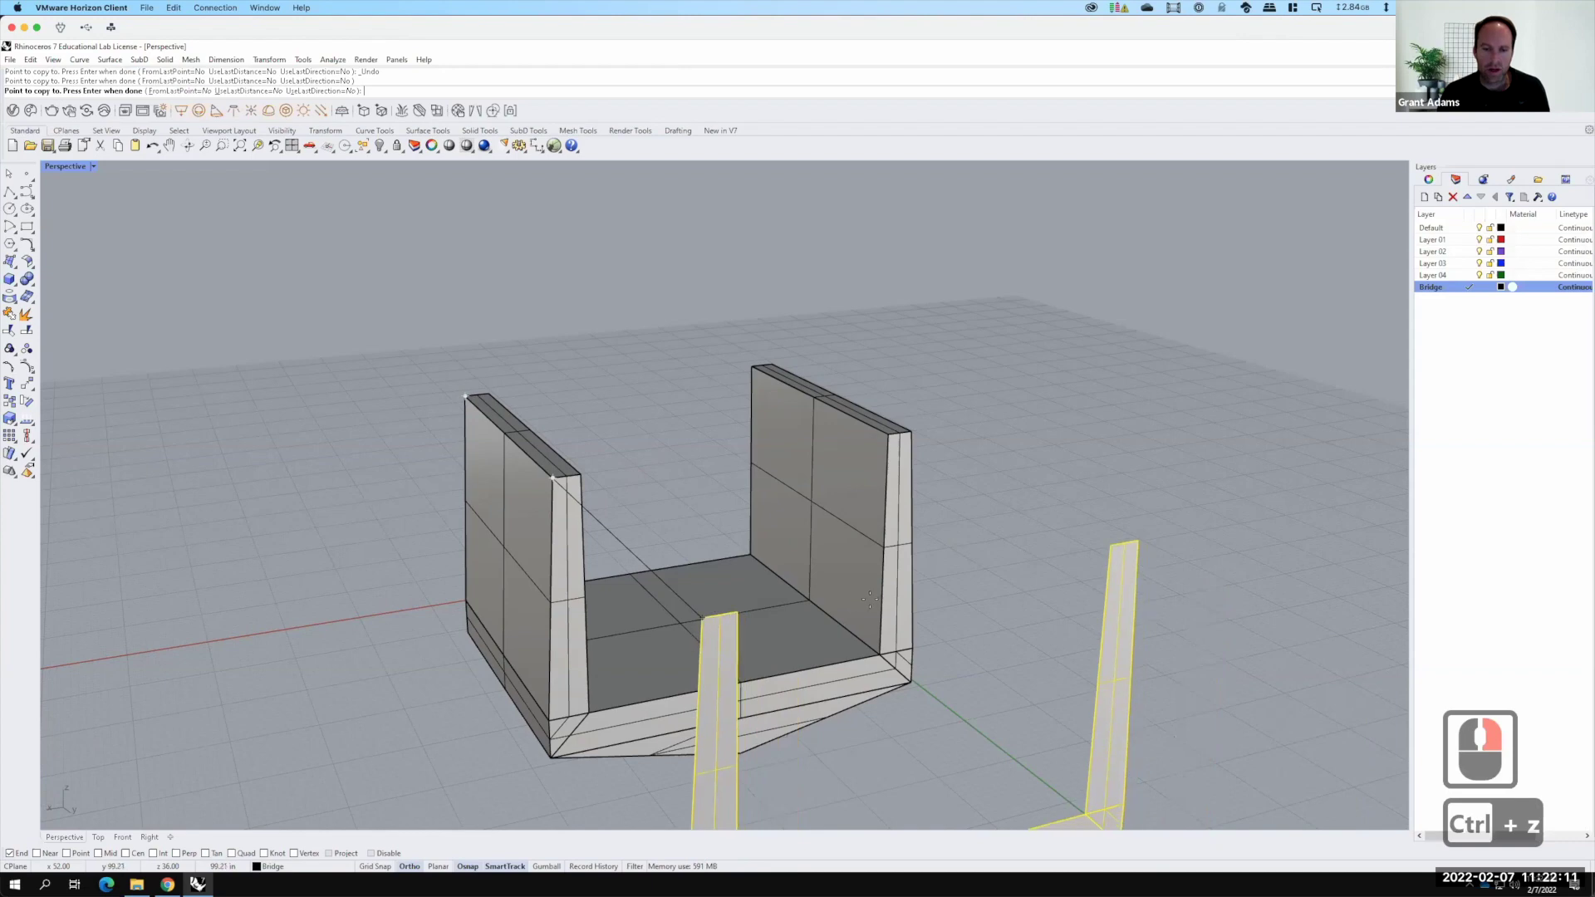
pyautogui.press('Escape')
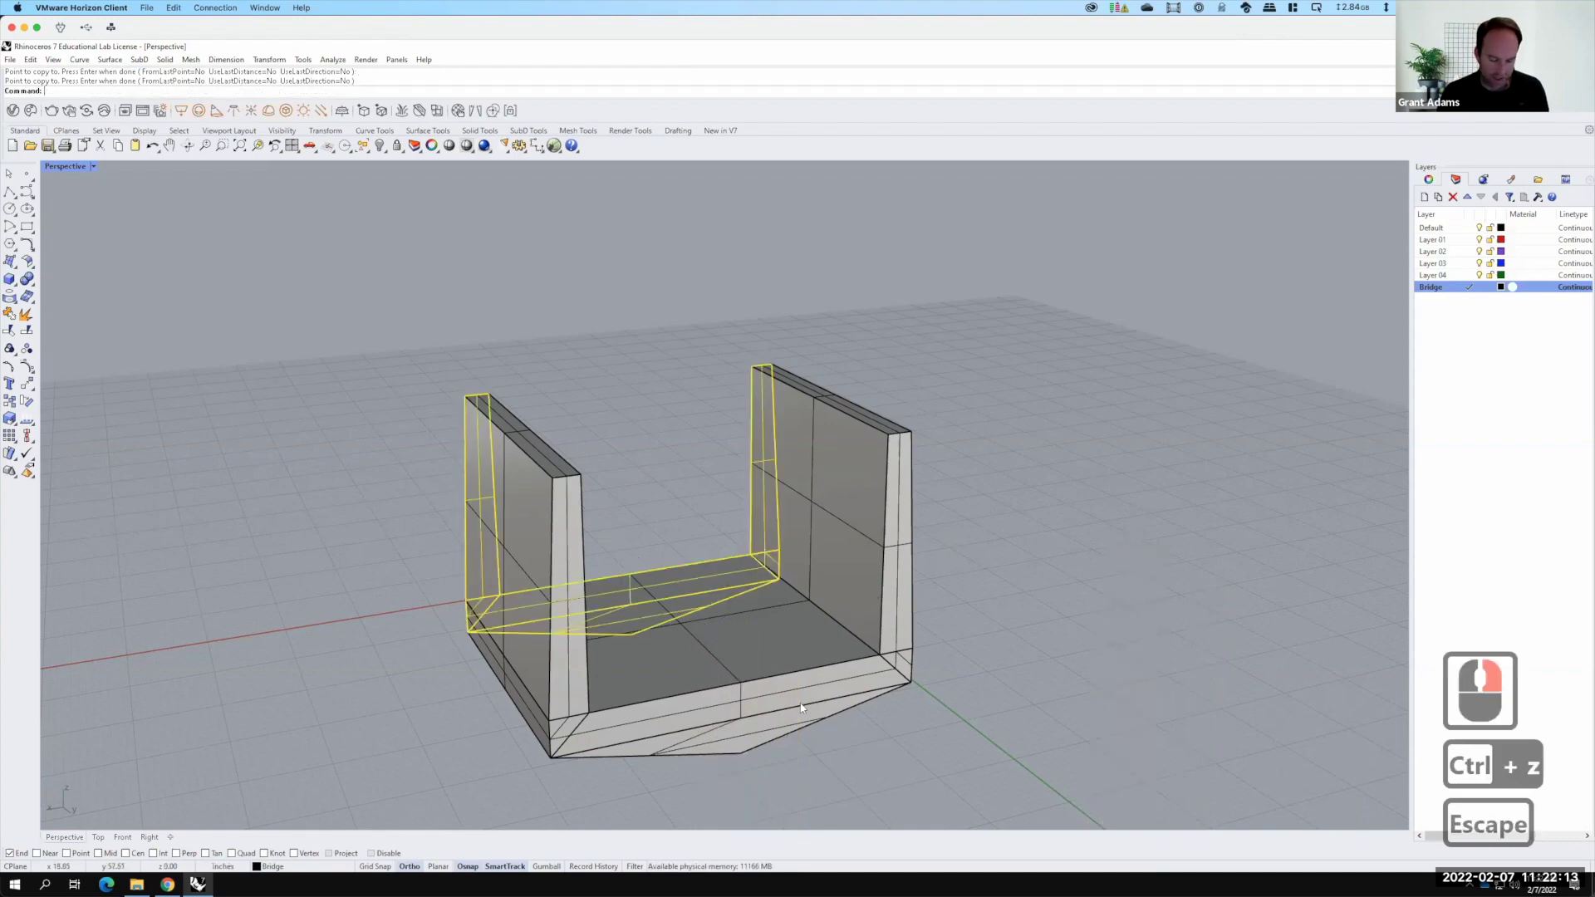
pyautogui.press('ctrl+z')
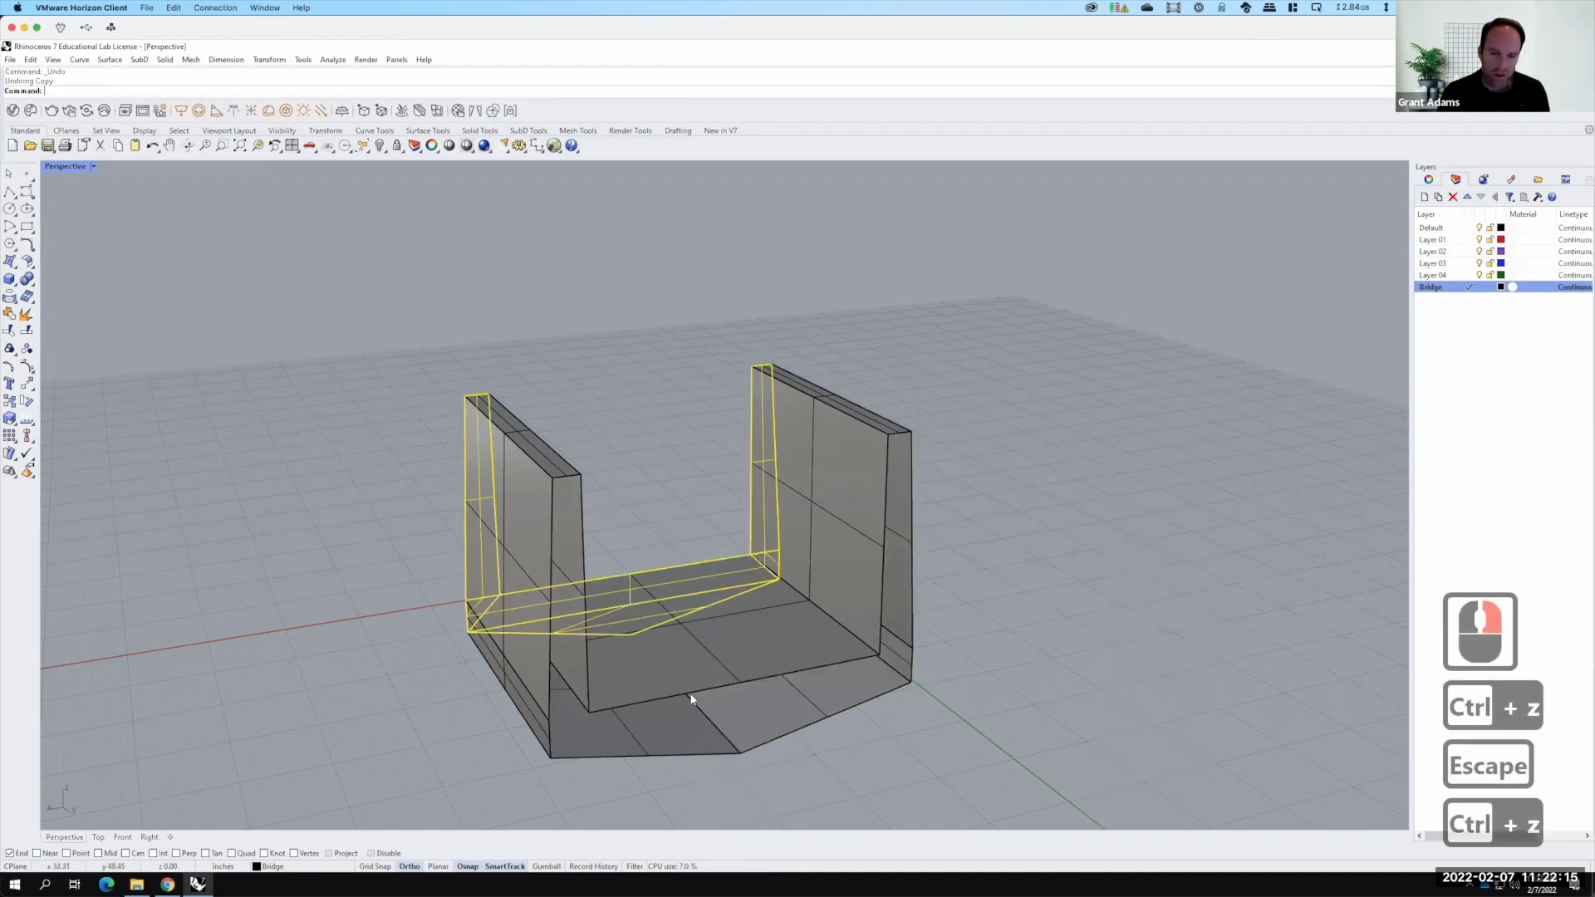
# Fill the closed outline under the deck with a Patch surface, accepting the default options
pyautogui.click(697, 696)
pyautogui.write('patch')
pyautogui.press('Return')
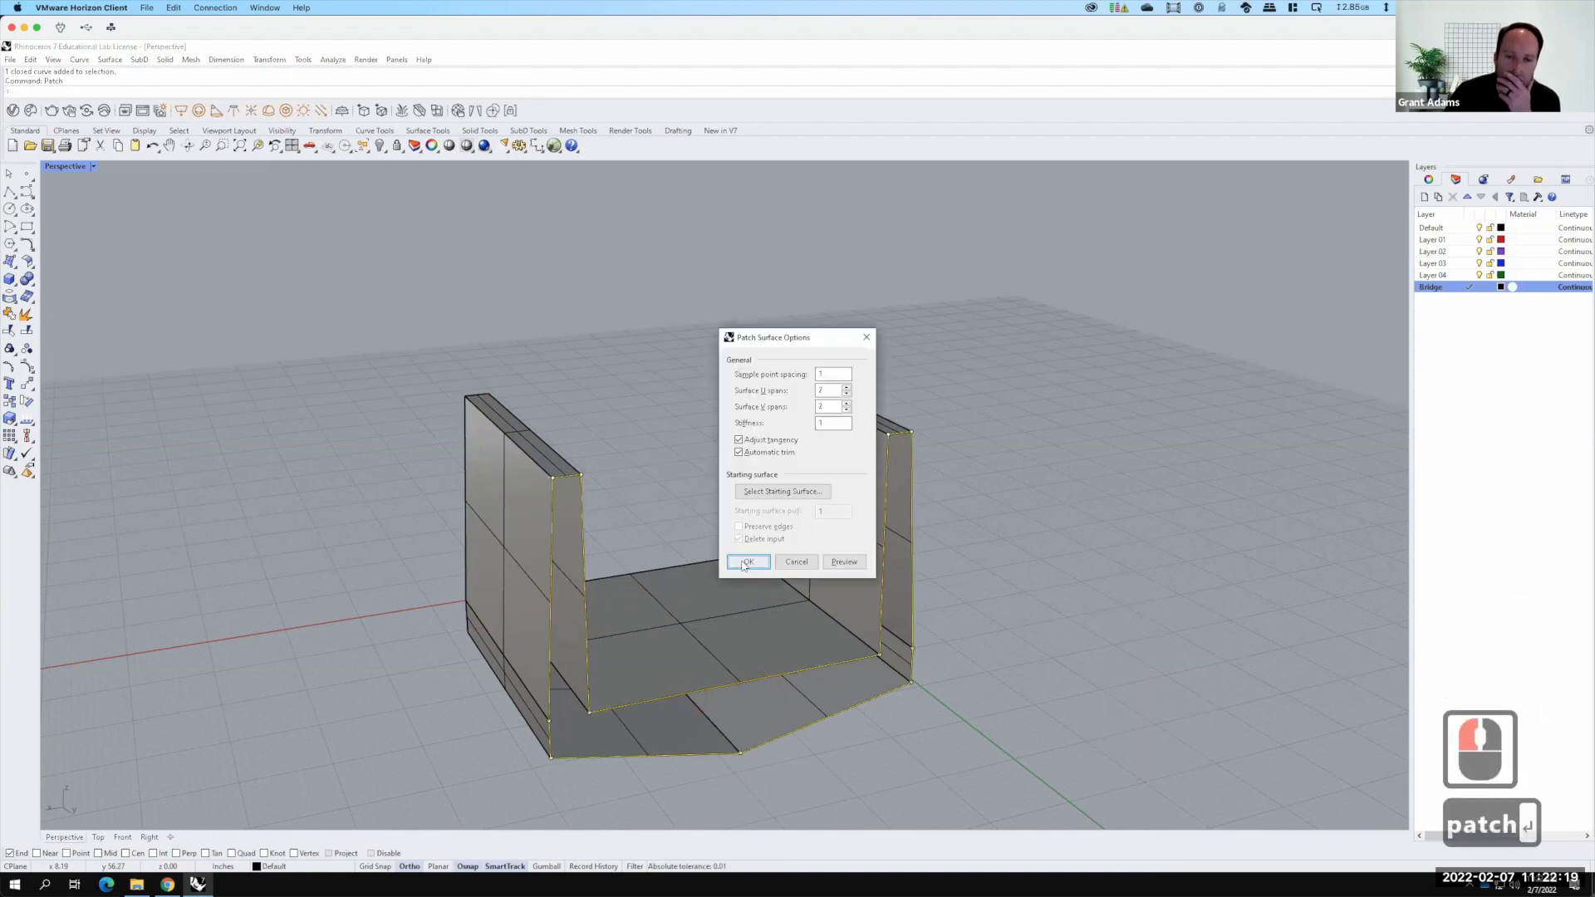
pyautogui.click(870, 739)
pyautogui.click(785, 503)
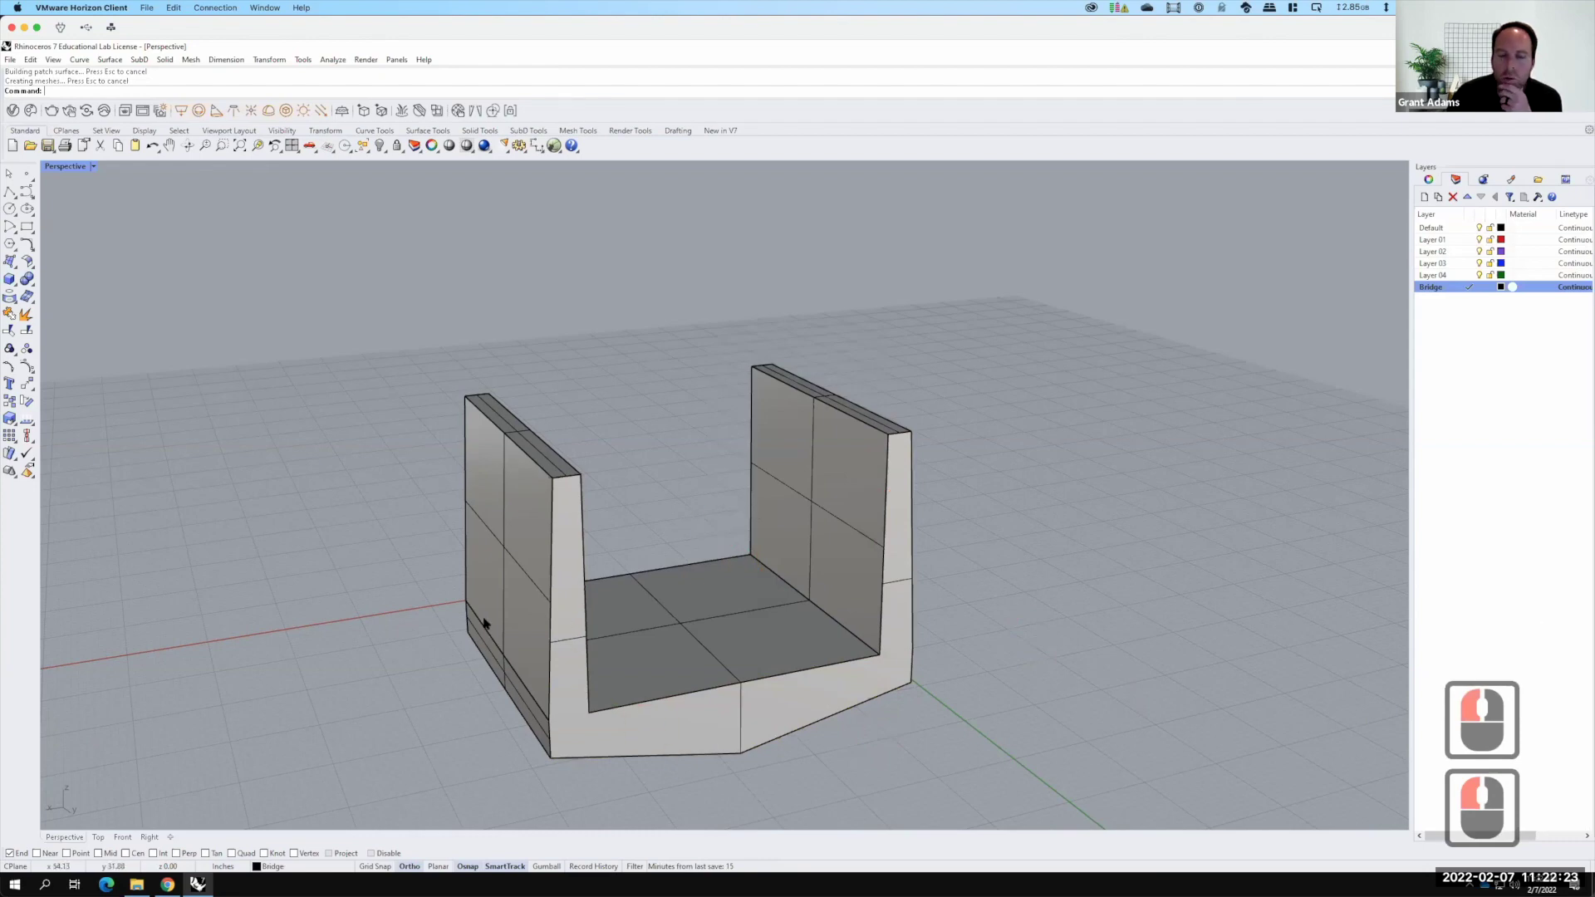
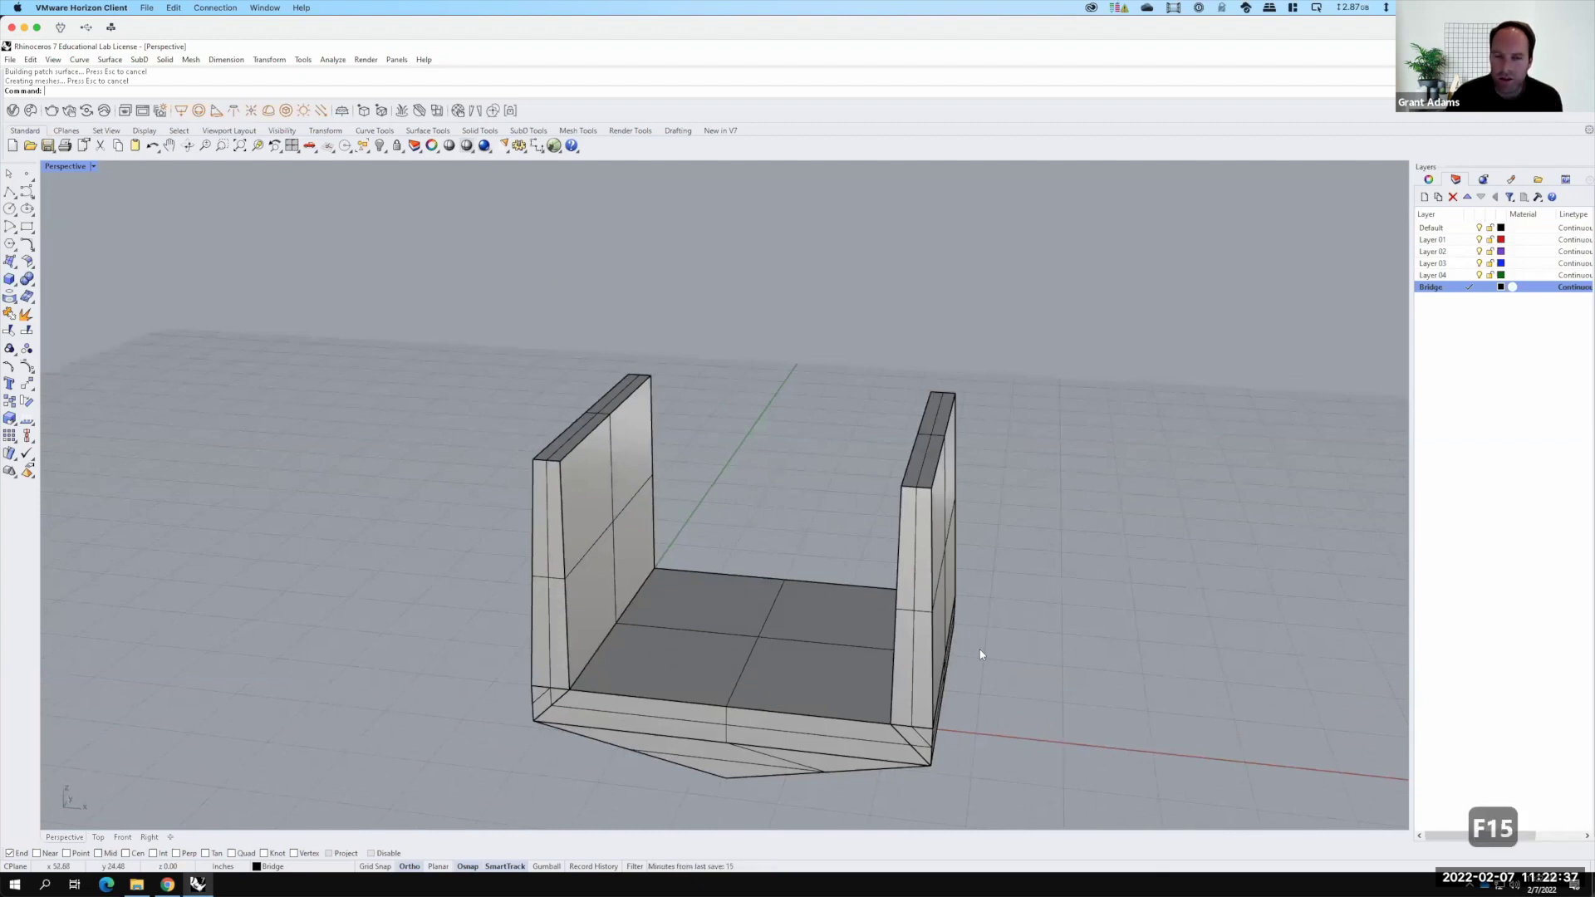
# Orbit around the bridge module to inspect the closed surfaces
pyautogui.press('F15')
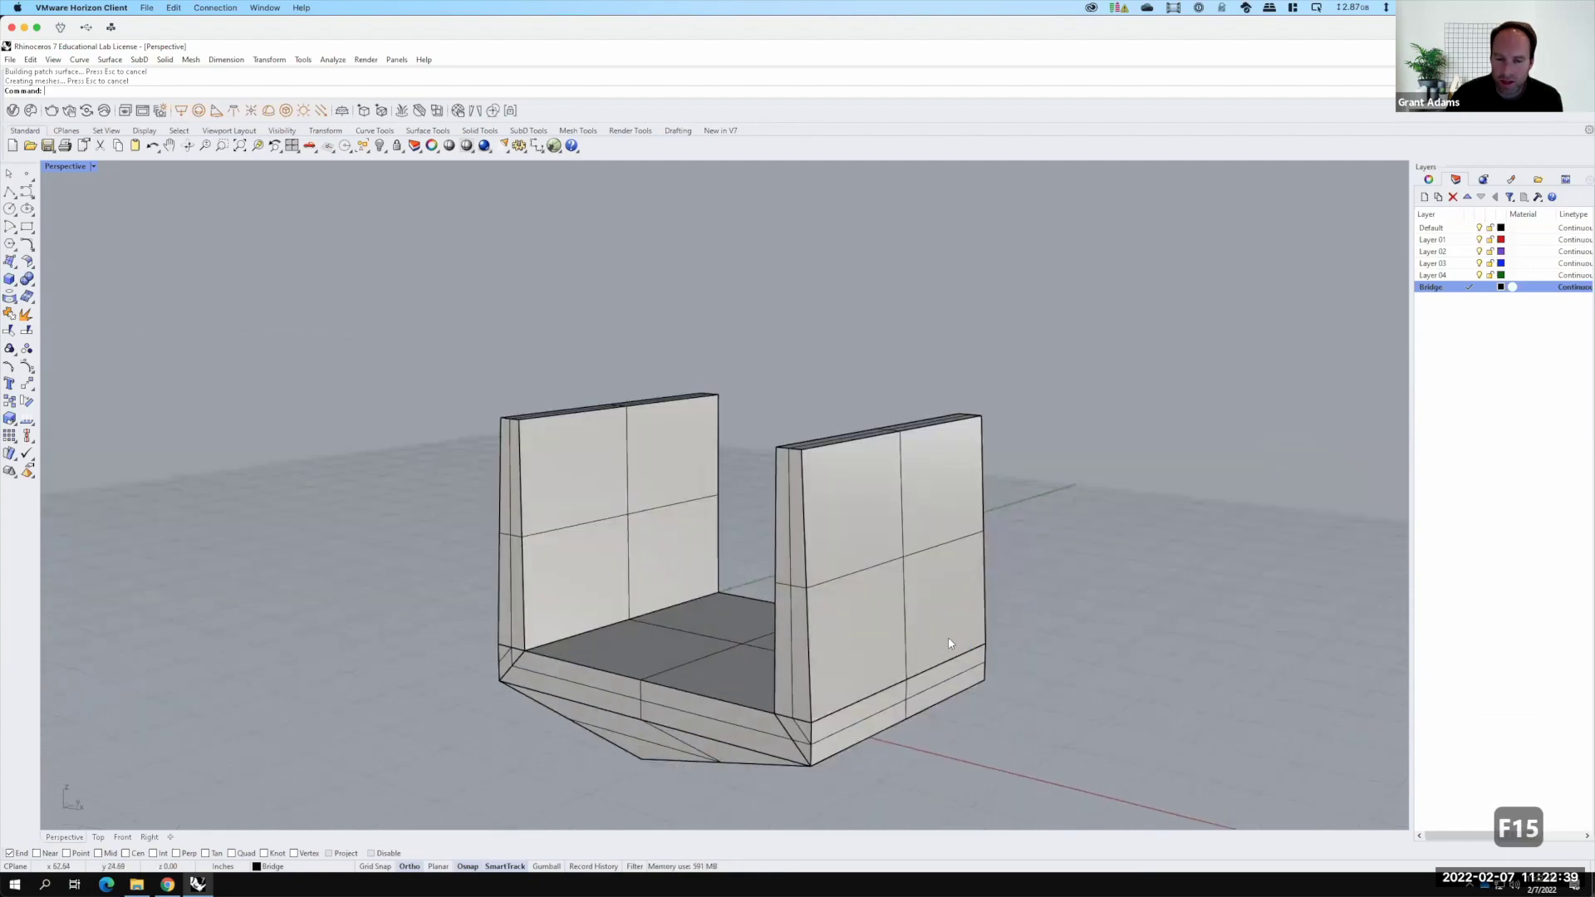
pyautogui.moveTo(951, 641); pyautogui.dragTo(526, 468)
pyautogui.middleClick(526, 469)
pyautogui.middleClick(526, 469)
pyautogui.middleClick(526, 468)
# Zoom to the left wall top and select the wall and its end face
pyautogui.middleClick(526, 468)
pyautogui.middleClick(534, 493)
pyautogui.middleClick(533, 495)
pyautogui.middleClick(538, 498)
pyautogui.middleClick(539, 498)
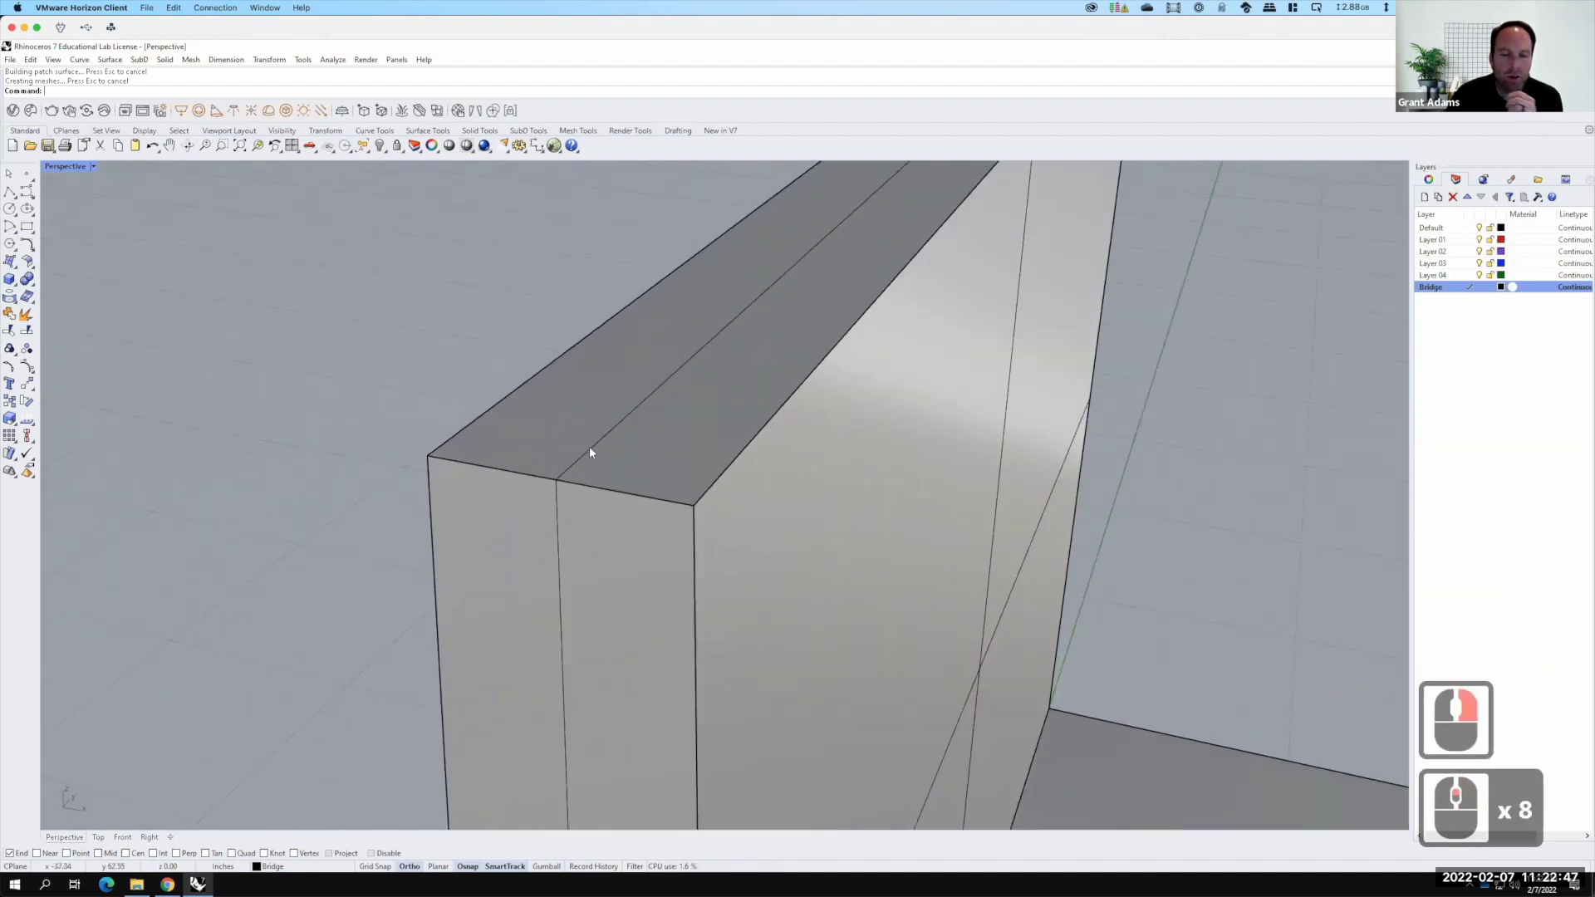
pyautogui.click(554, 468)
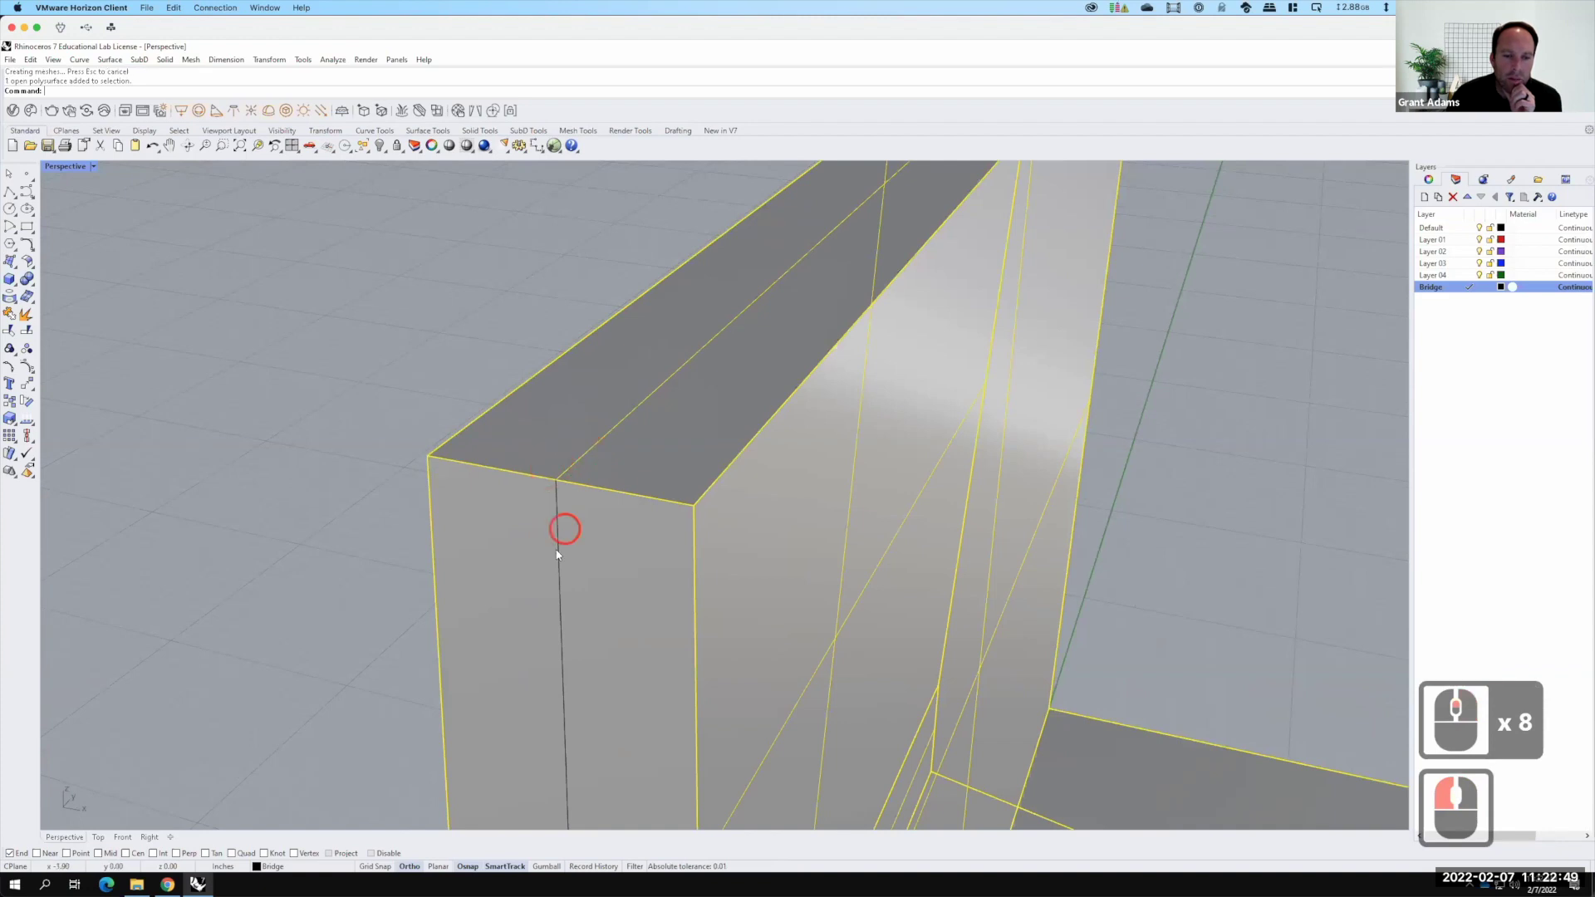
pyautogui.click(548, 477)
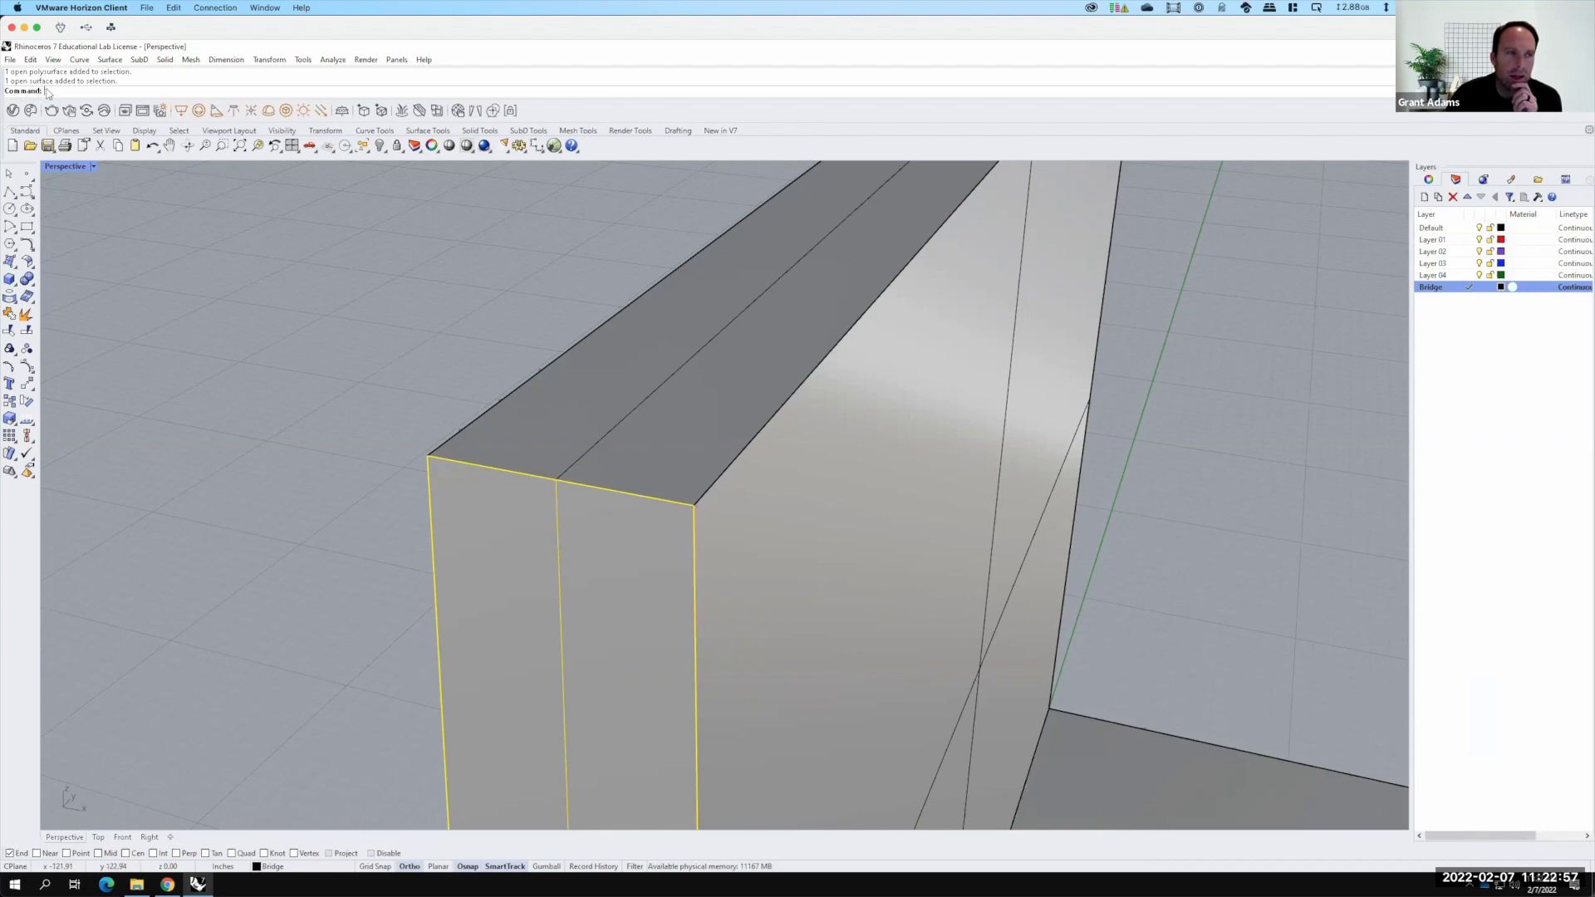
# Start the Chamfer Surfaces command on the selected faces
pyautogui.write('chamfersr')
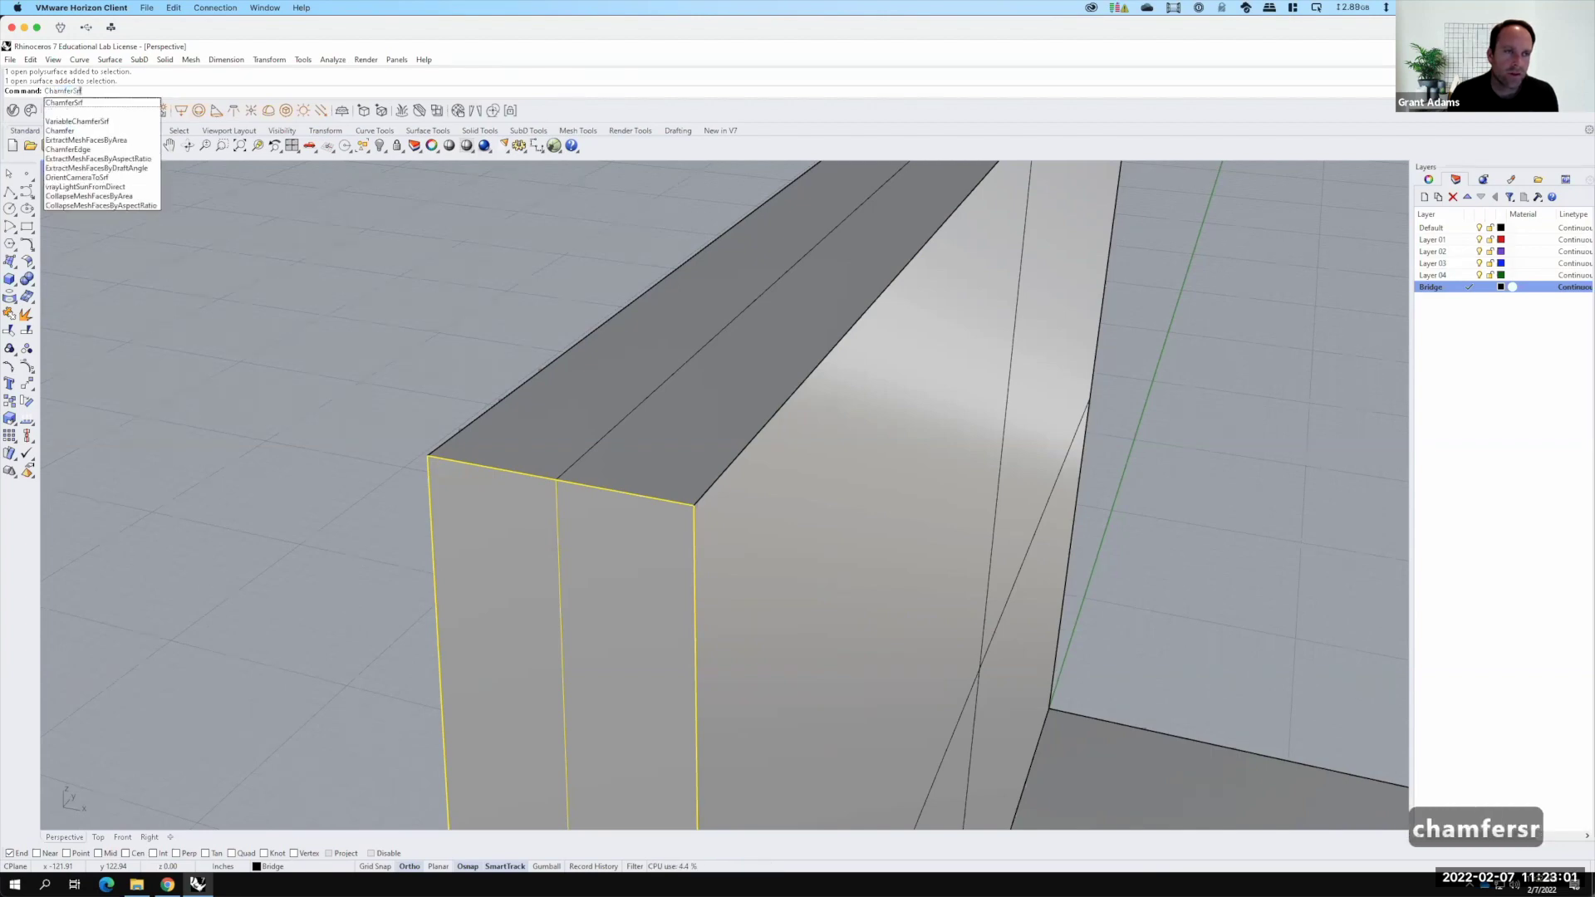
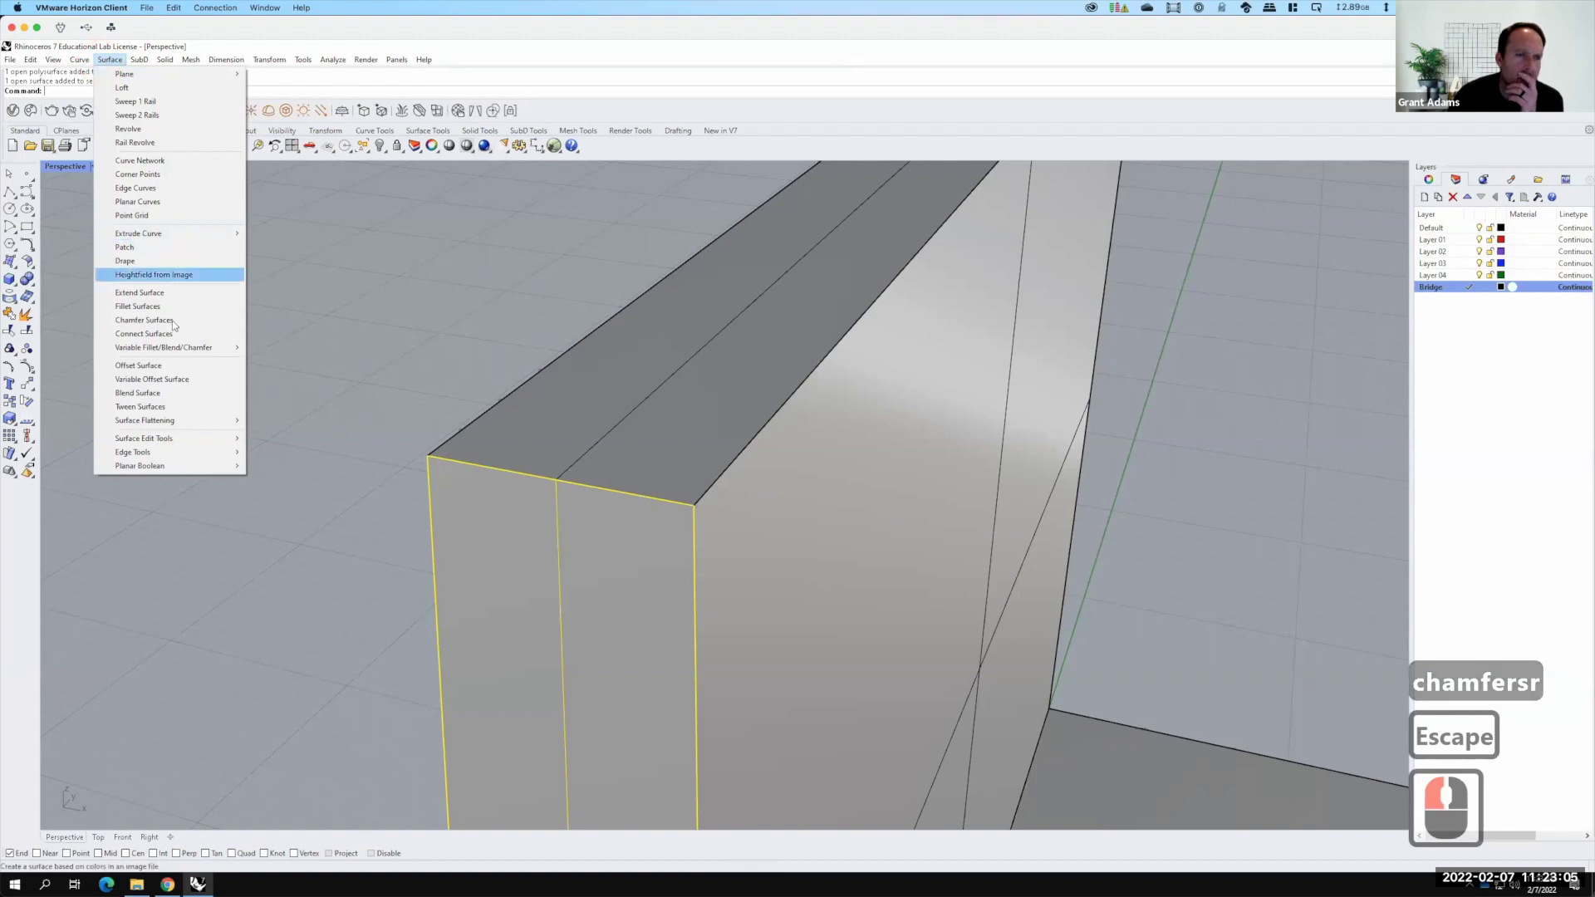
pyautogui.click(177, 323)
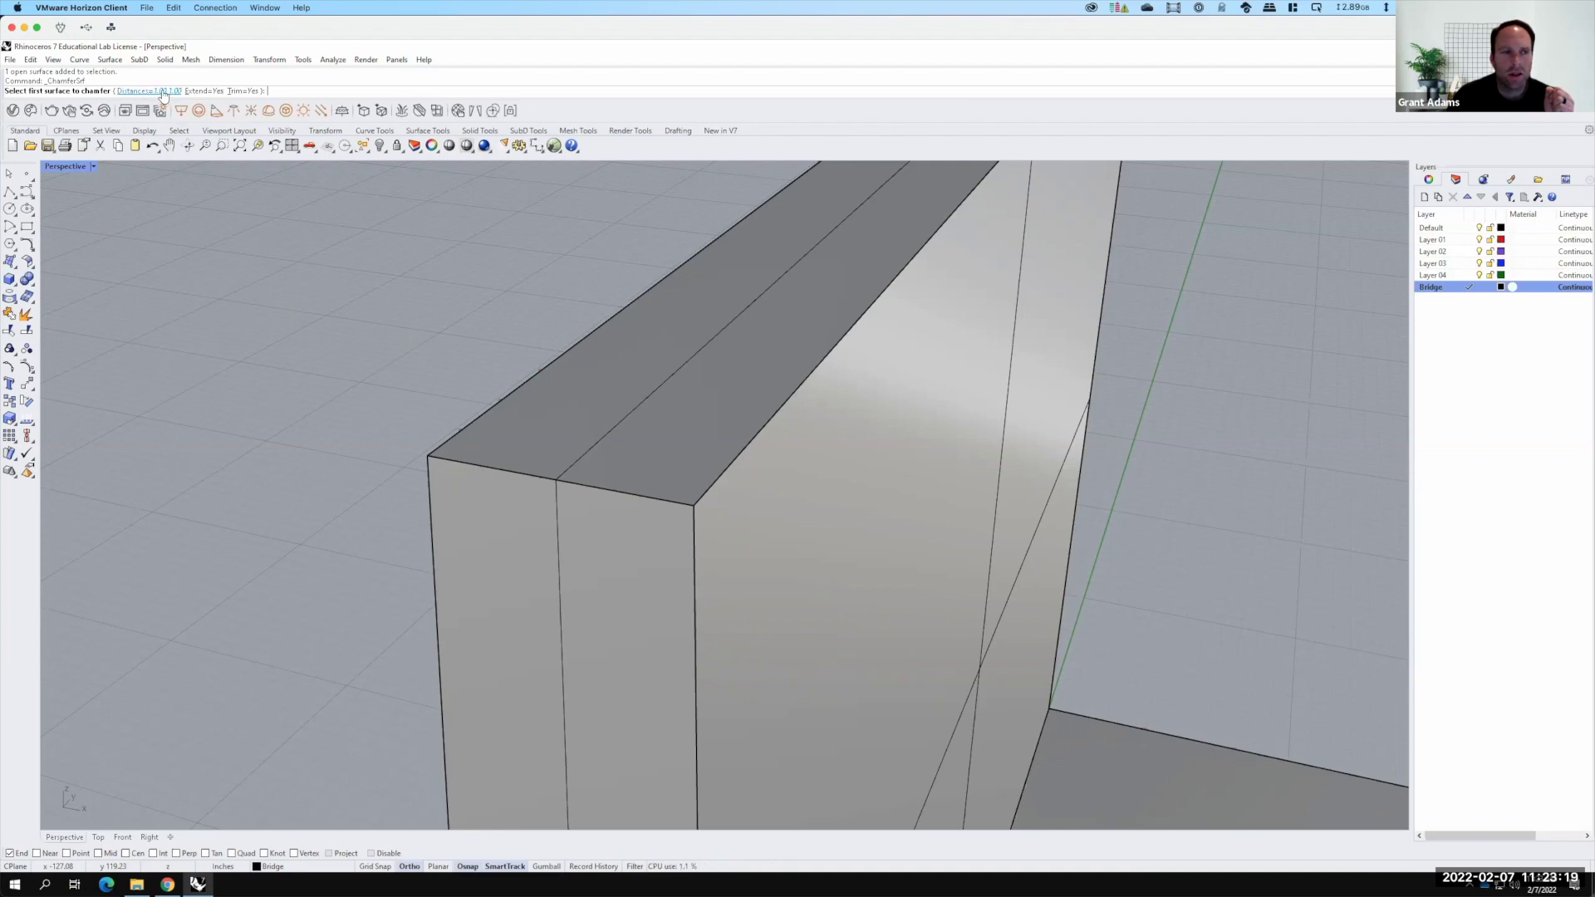
# Chamfer the edge between the wall's top and end faces with distances of 0.5
pyautogui.click(132, 98)
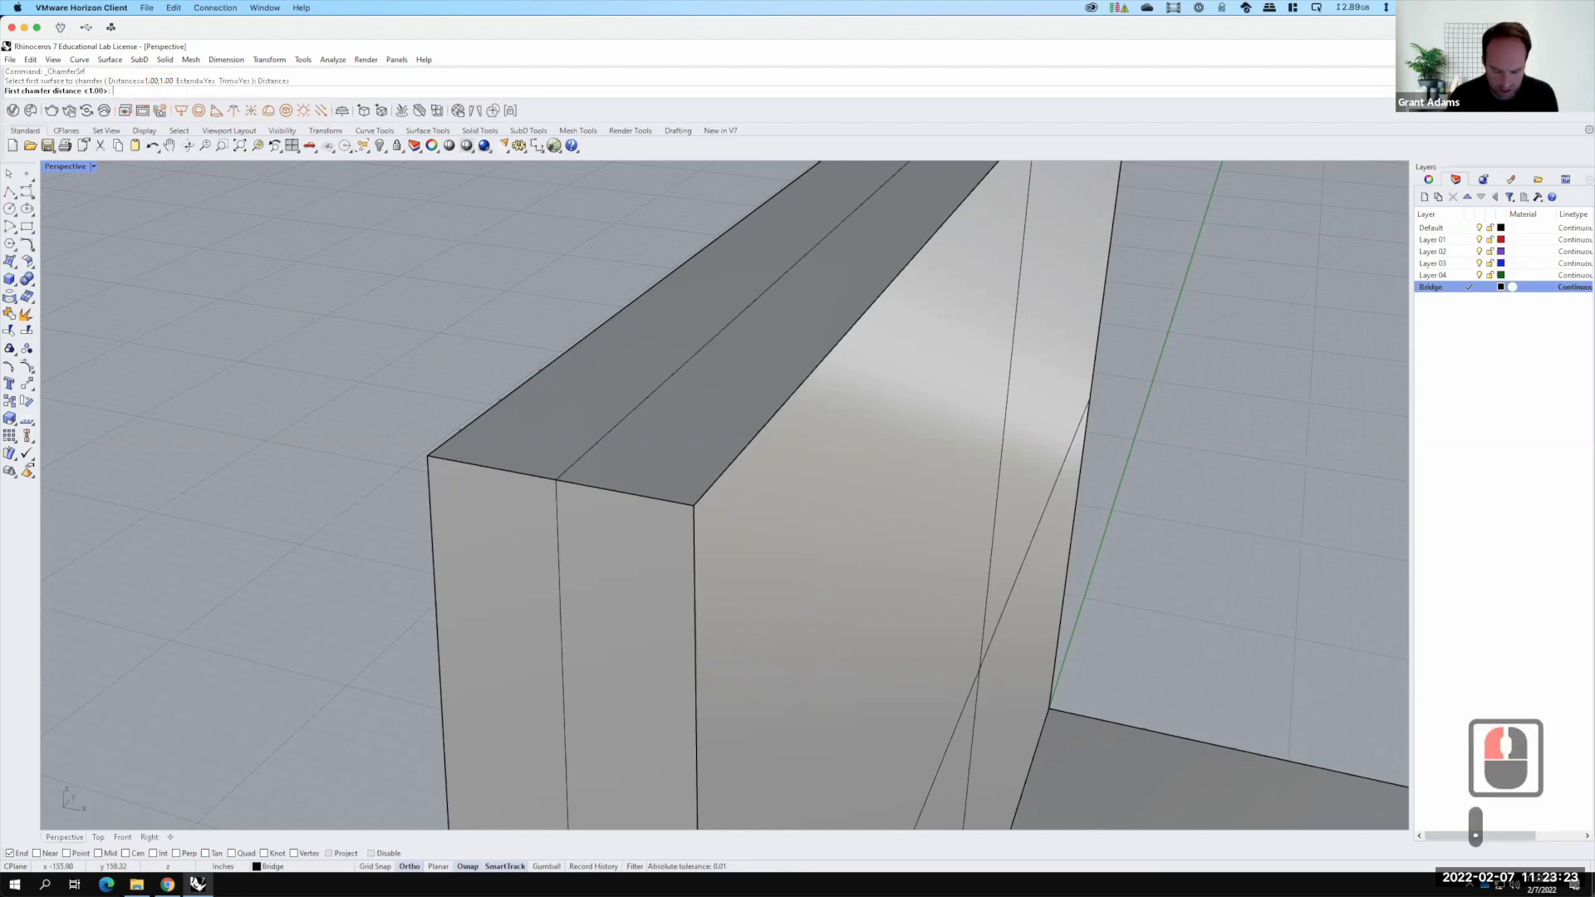
pyautogui.write('.5')
pyautogui.press('Tab')
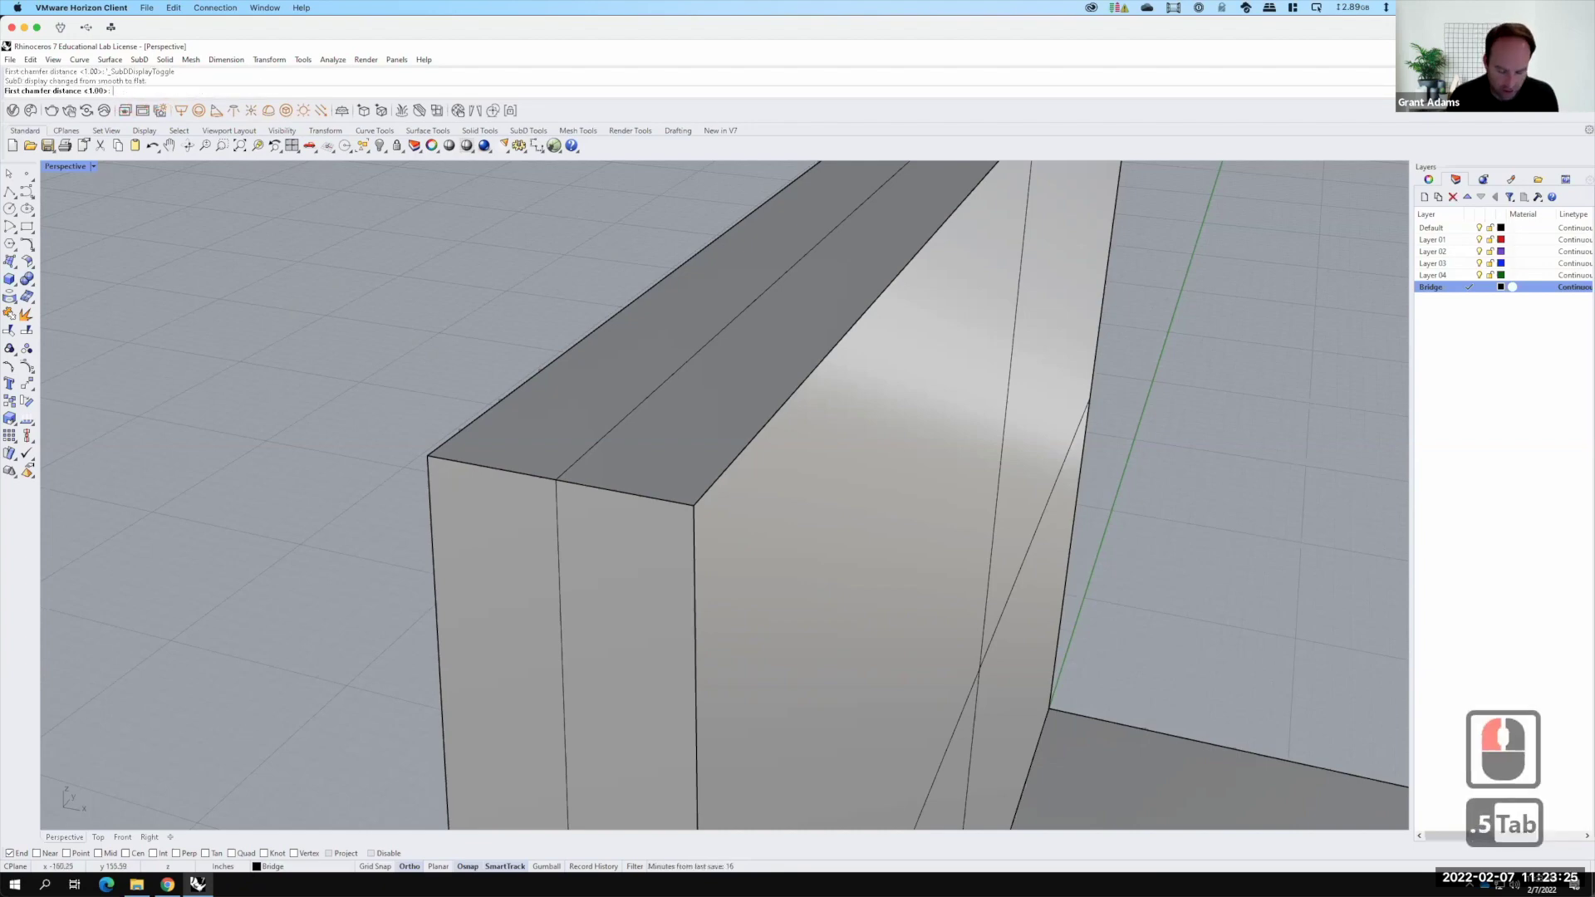
pyautogui.write('.5')
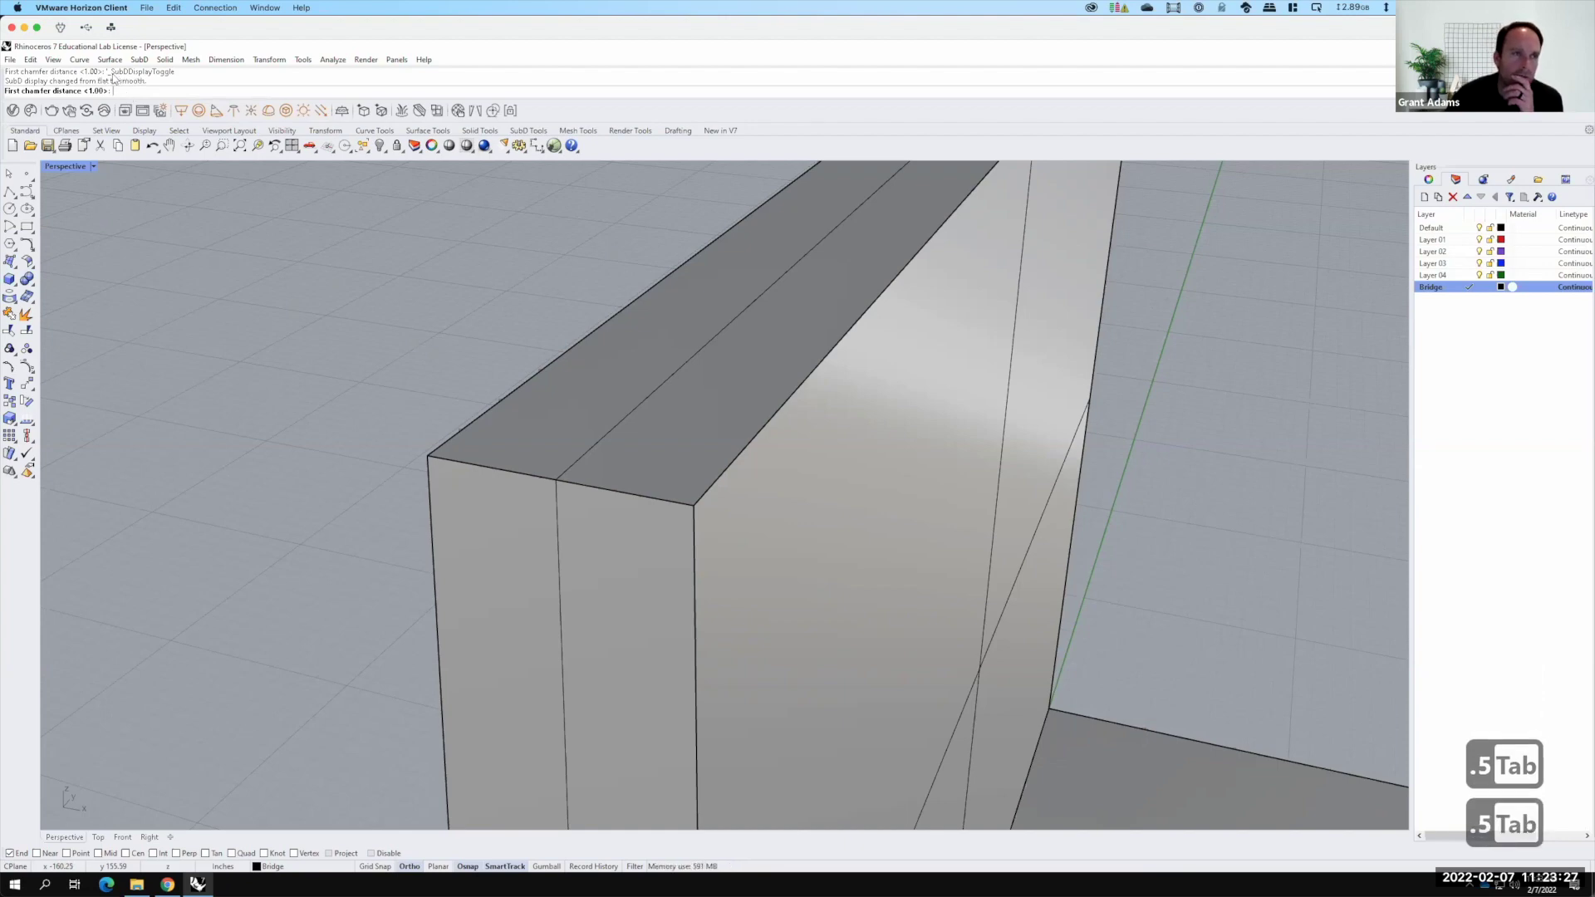
pyautogui.write('.5 Tab')
pyautogui.write('5')
pyautogui.press('Return')
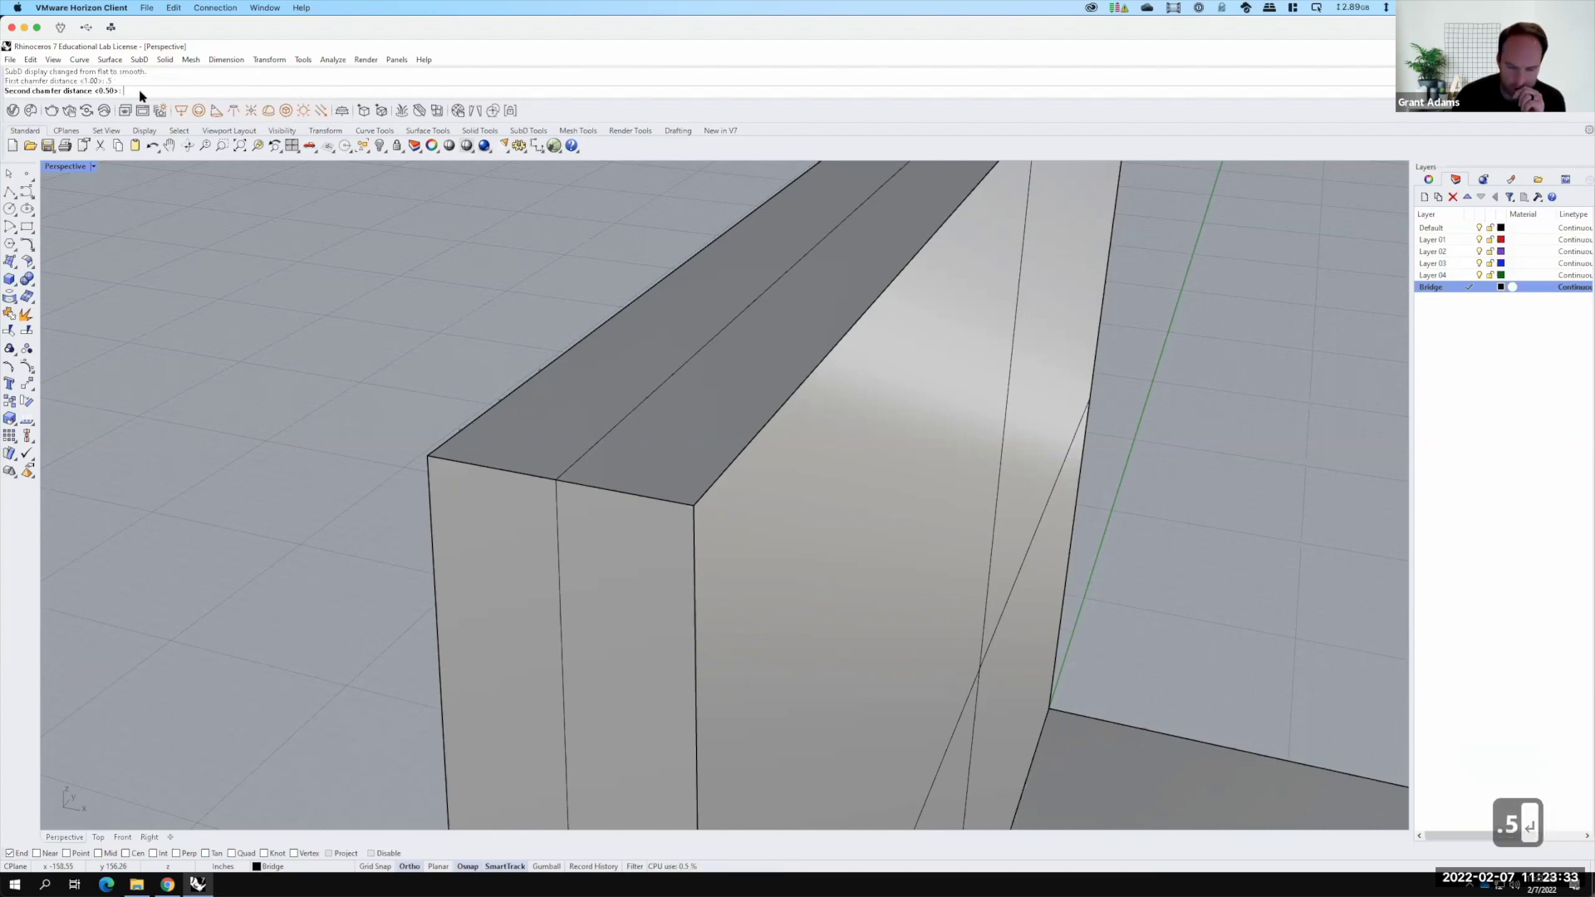
pyautogui.press('Return')
pyautogui.press('F15')
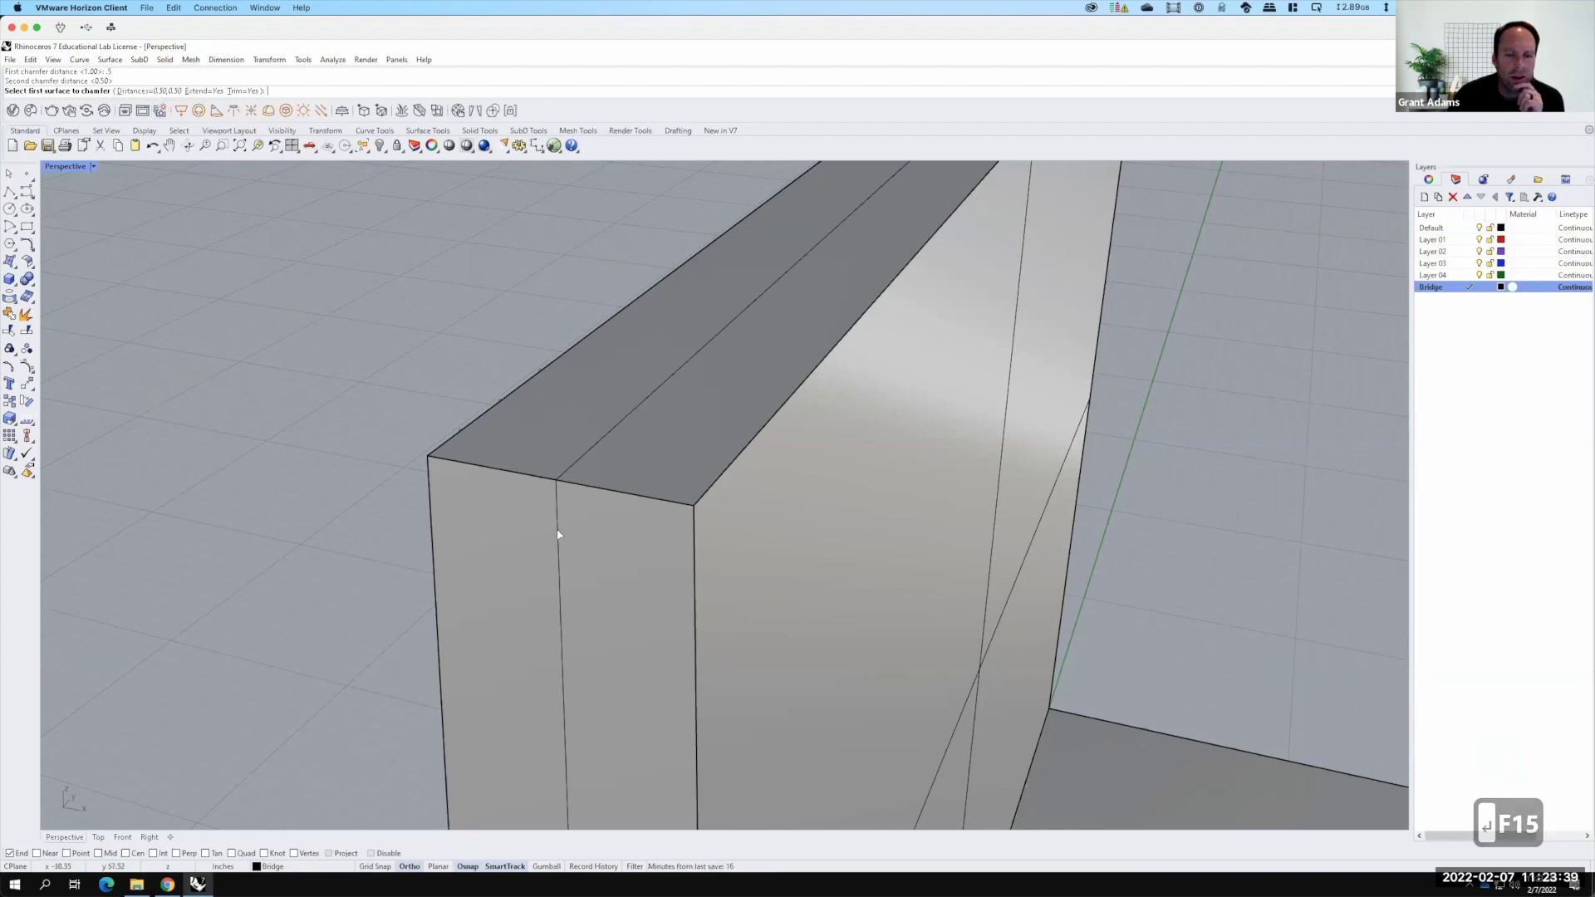
pyautogui.moveTo(236, 29); pyautogui.dragTo(236, 29)
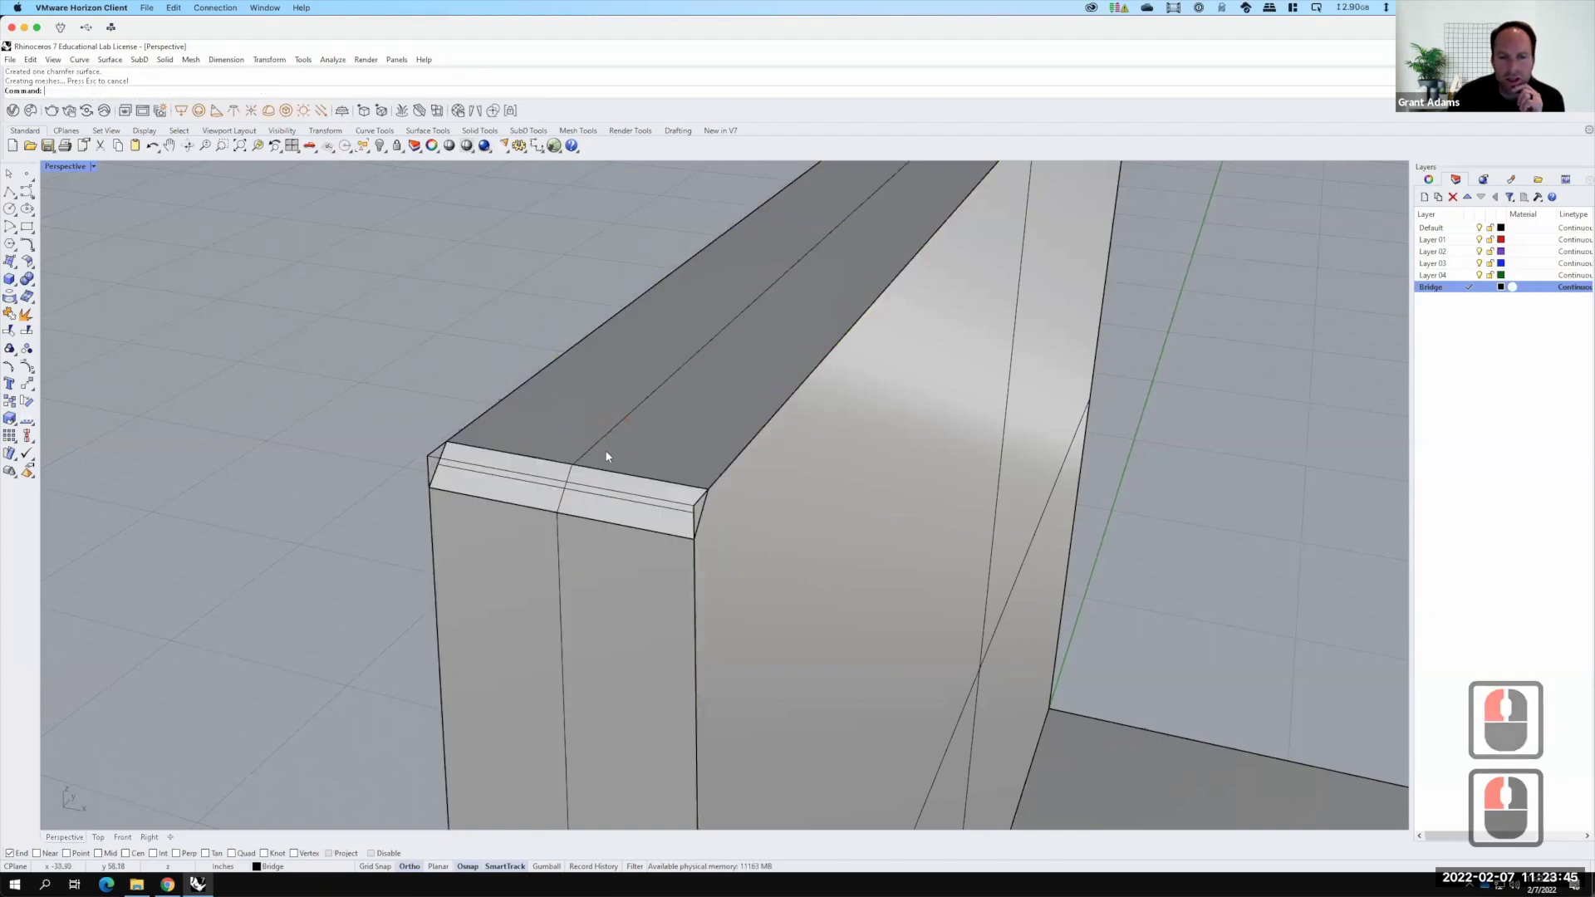
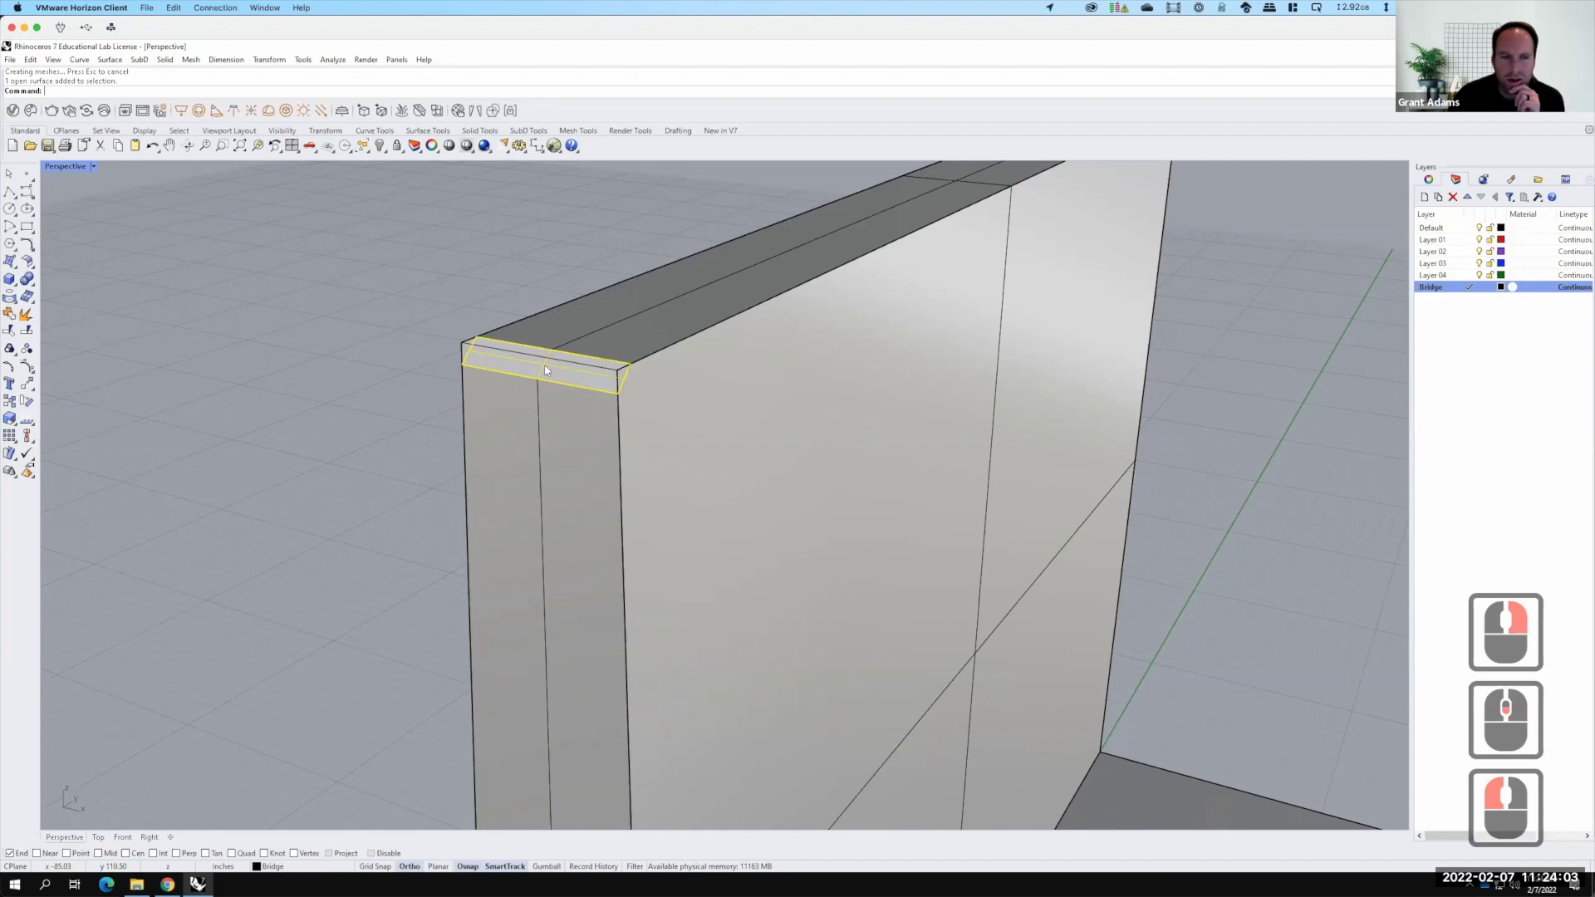
pyautogui.click(547, 372)
pyautogui.click(547, 372)
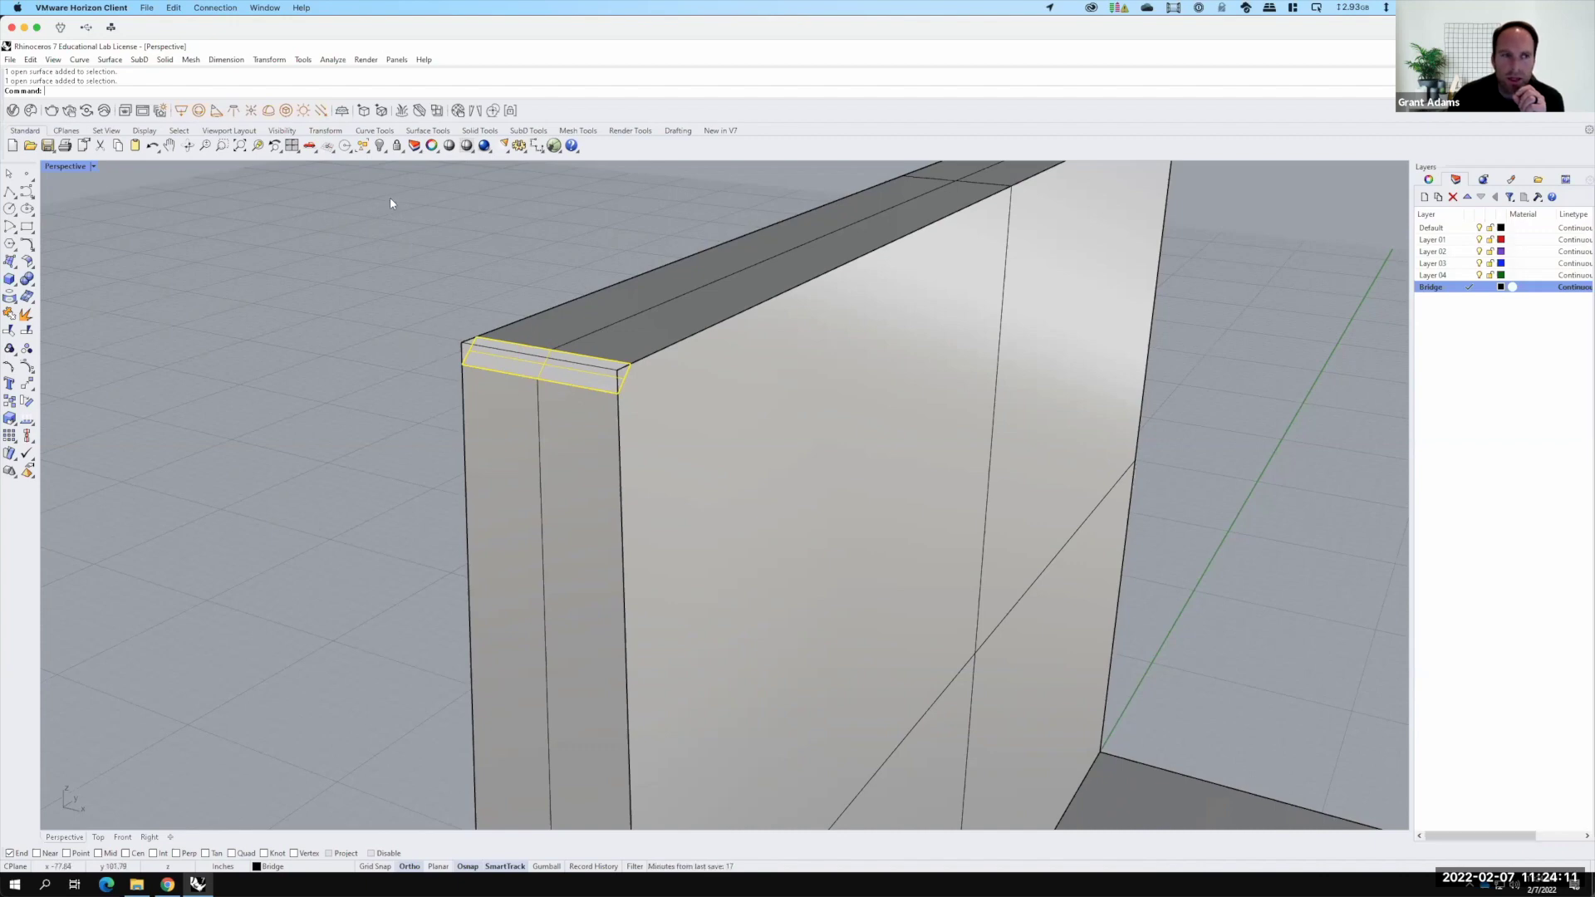
pyautogui.press('z')
pyautogui.press('Return')
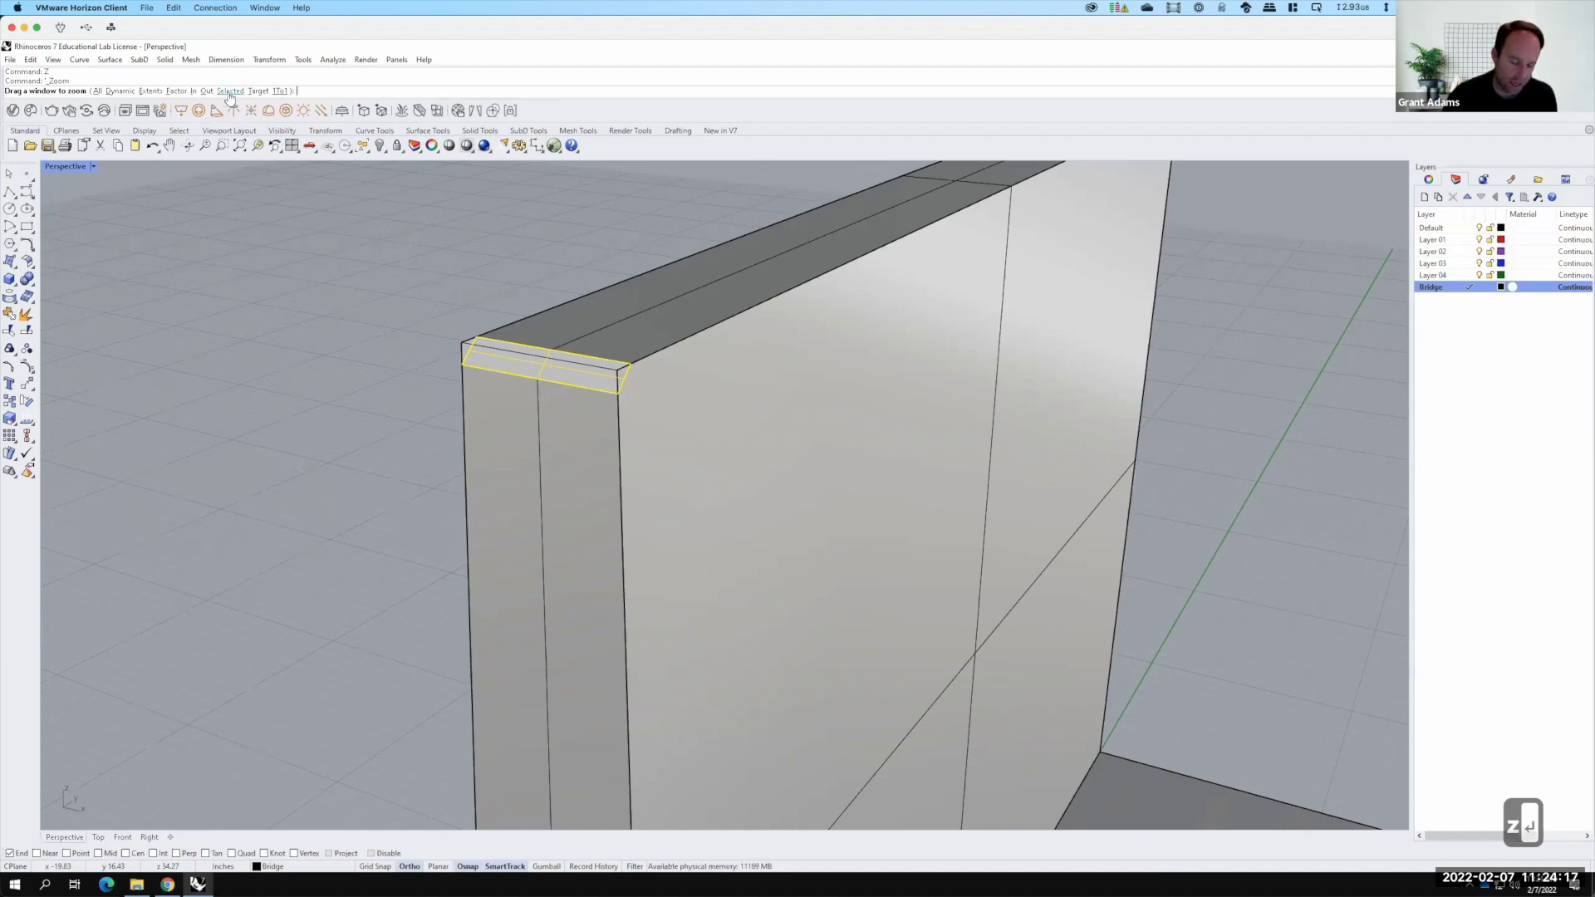
pyautogui.press('s')
pyautogui.press('Return')
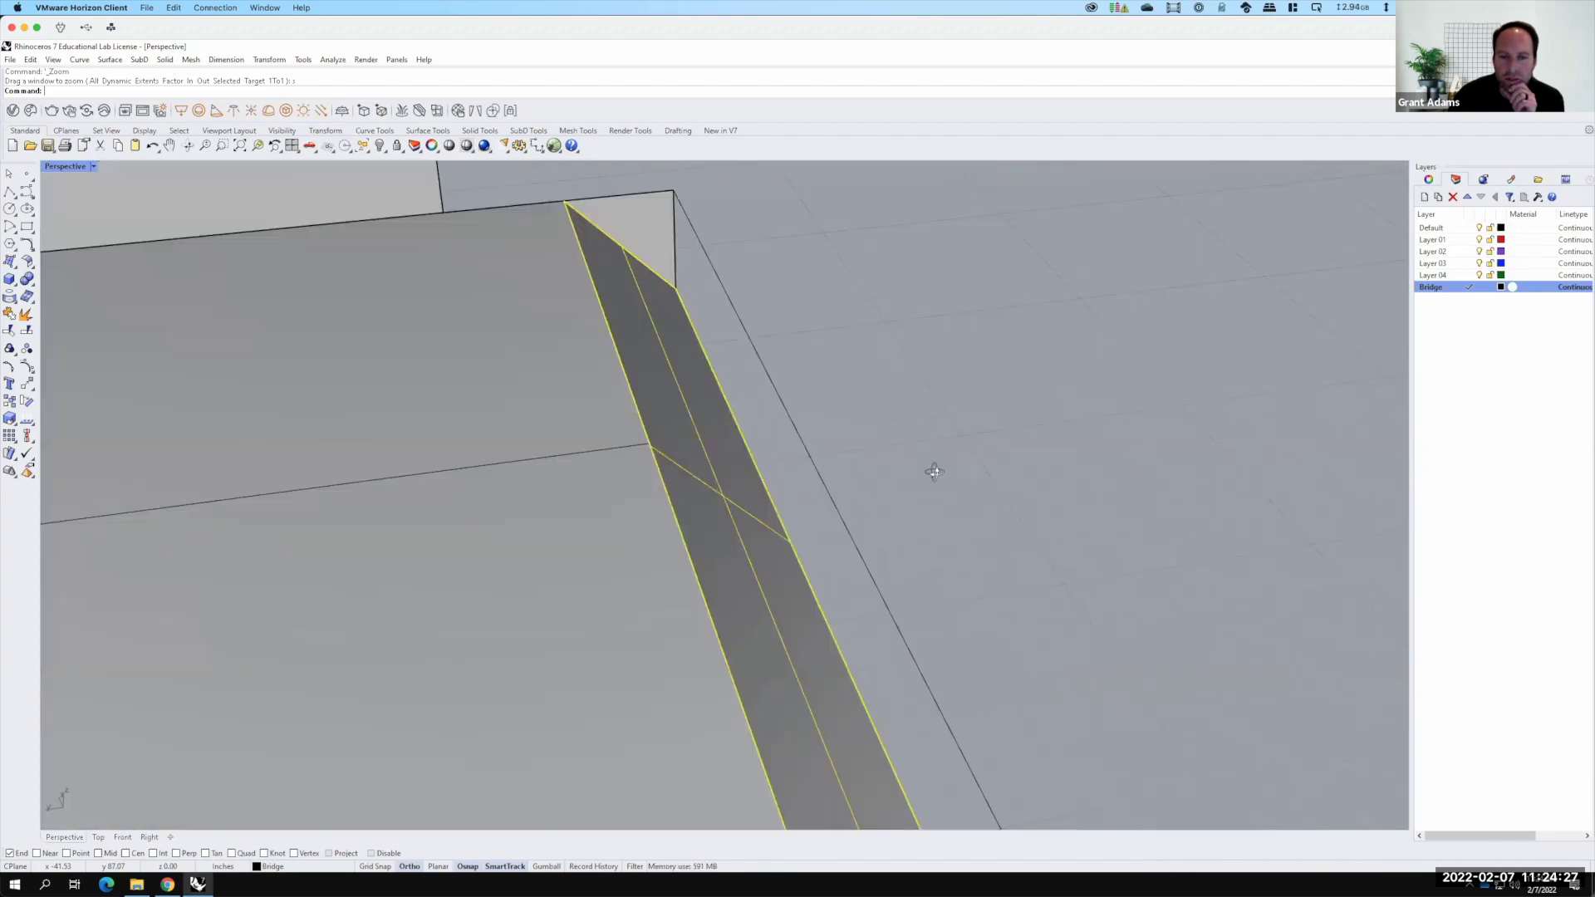
pyautogui.rightClick(767, 423)
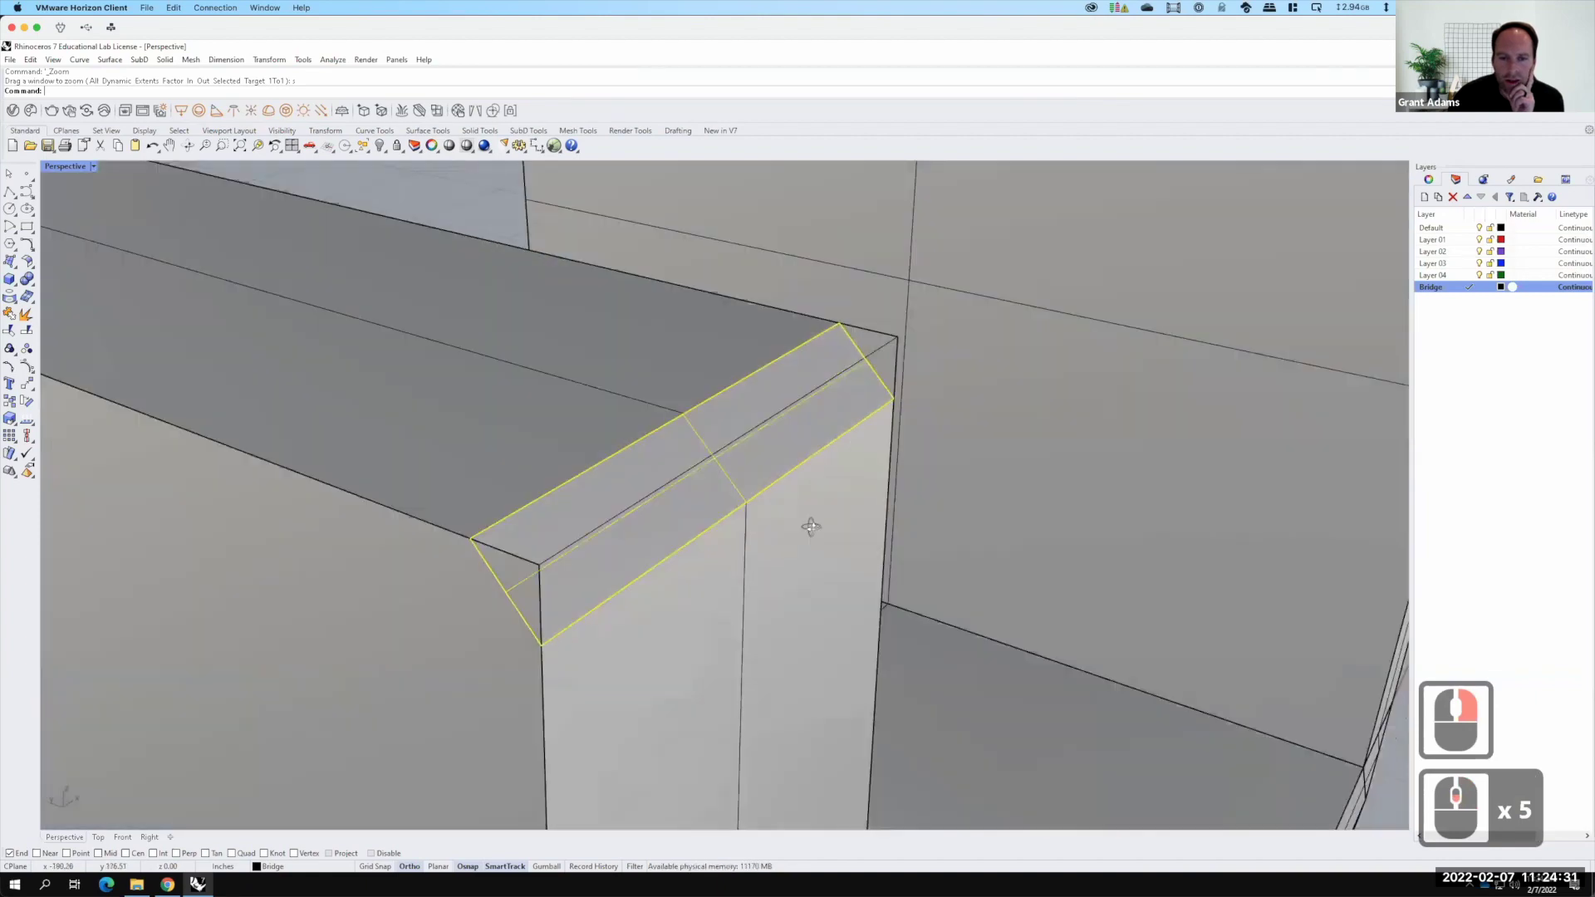
pyautogui.rightClick(640, 451)
pyautogui.press('F15')
pyautogui.middleClick(692, 477)
pyautogui.middleClick(747, 488)
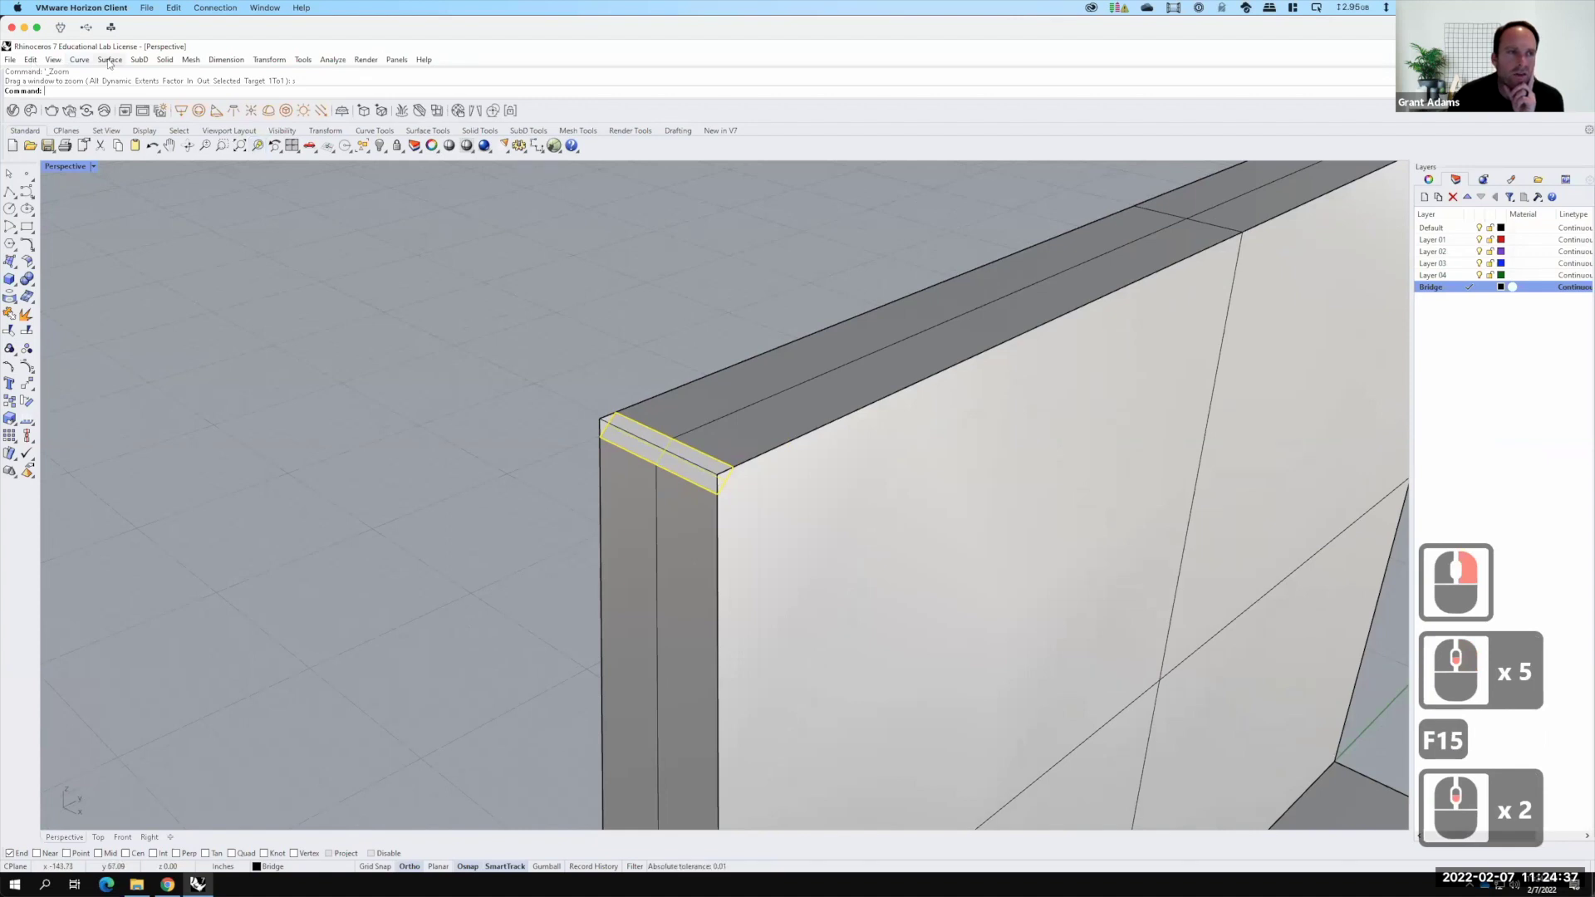
# Chamfer the wall's long top edge by picking its top and end faces
pyautogui.click(112, 66)
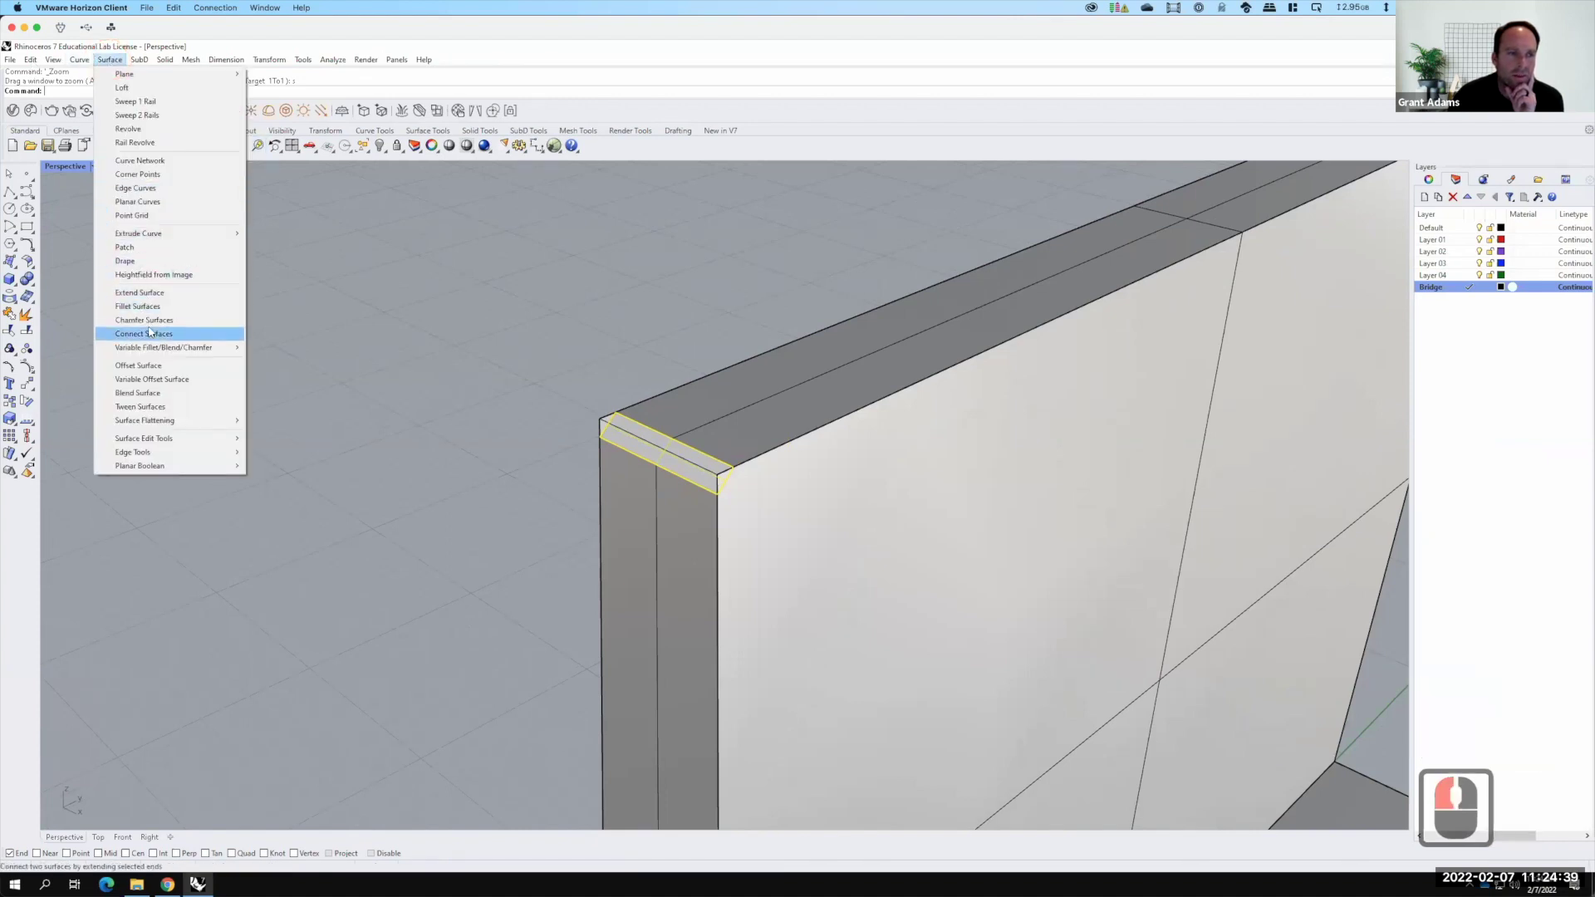
pyautogui.click(153, 324)
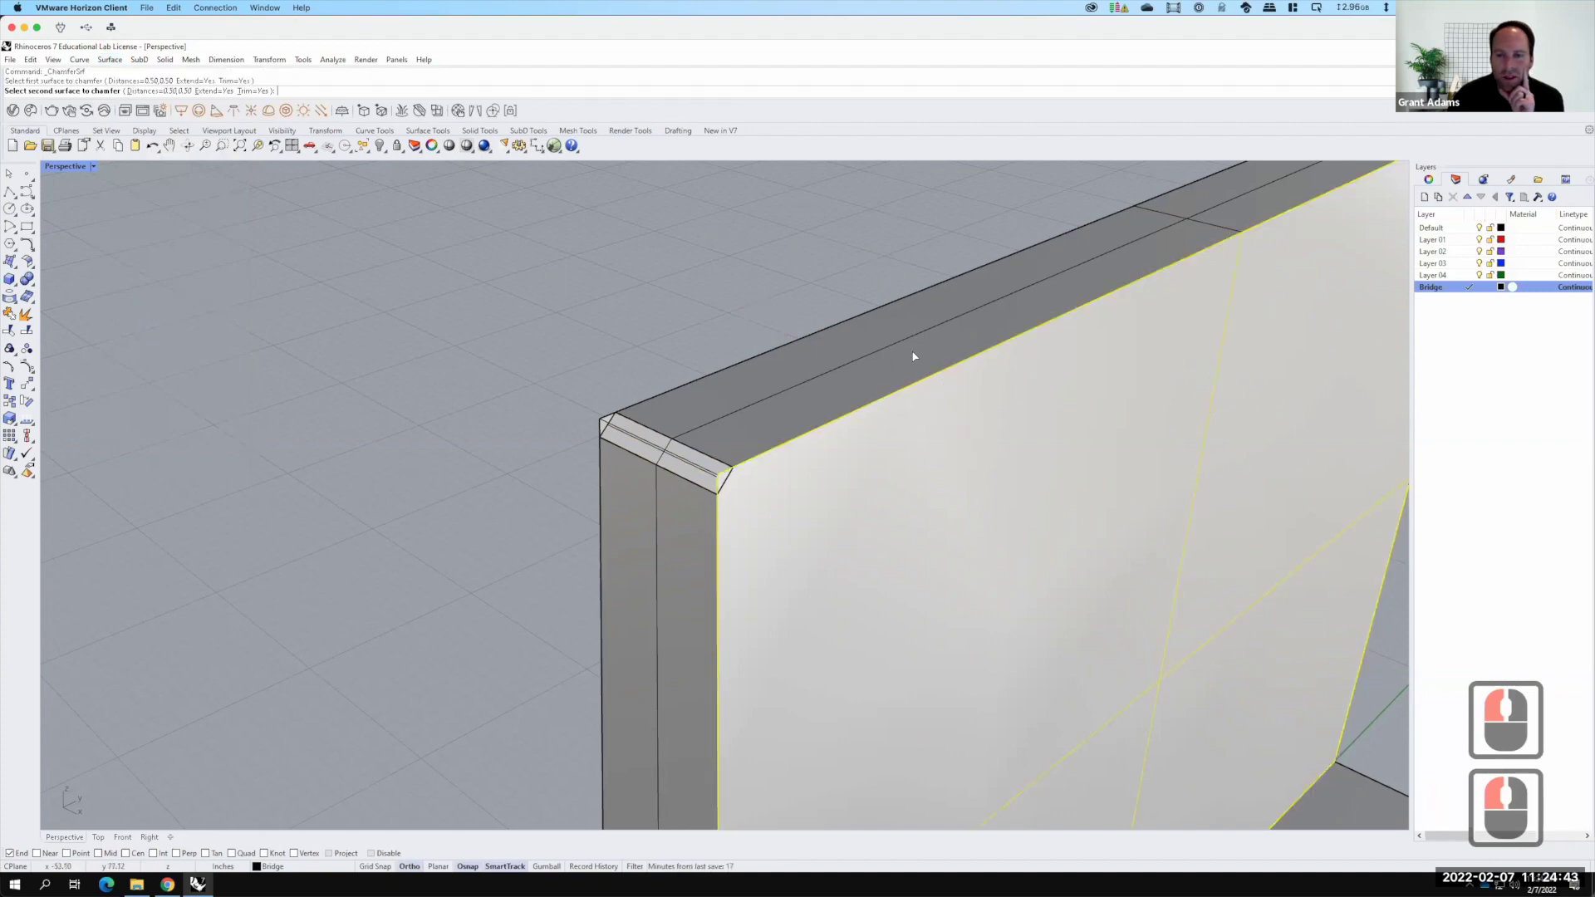
pyautogui.middleClick(916, 354)
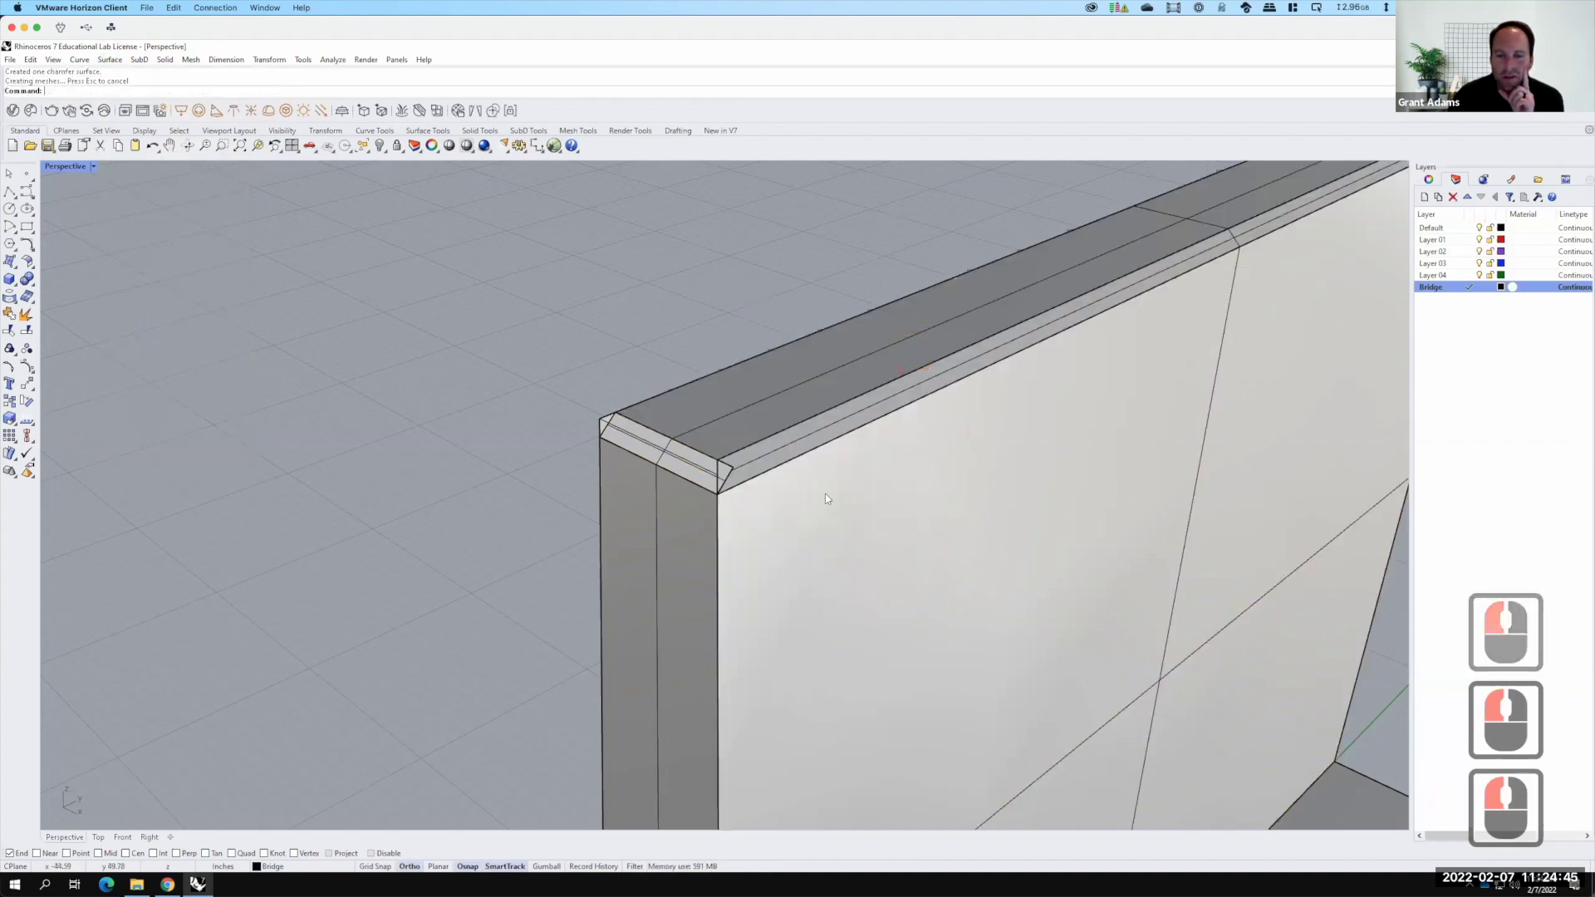
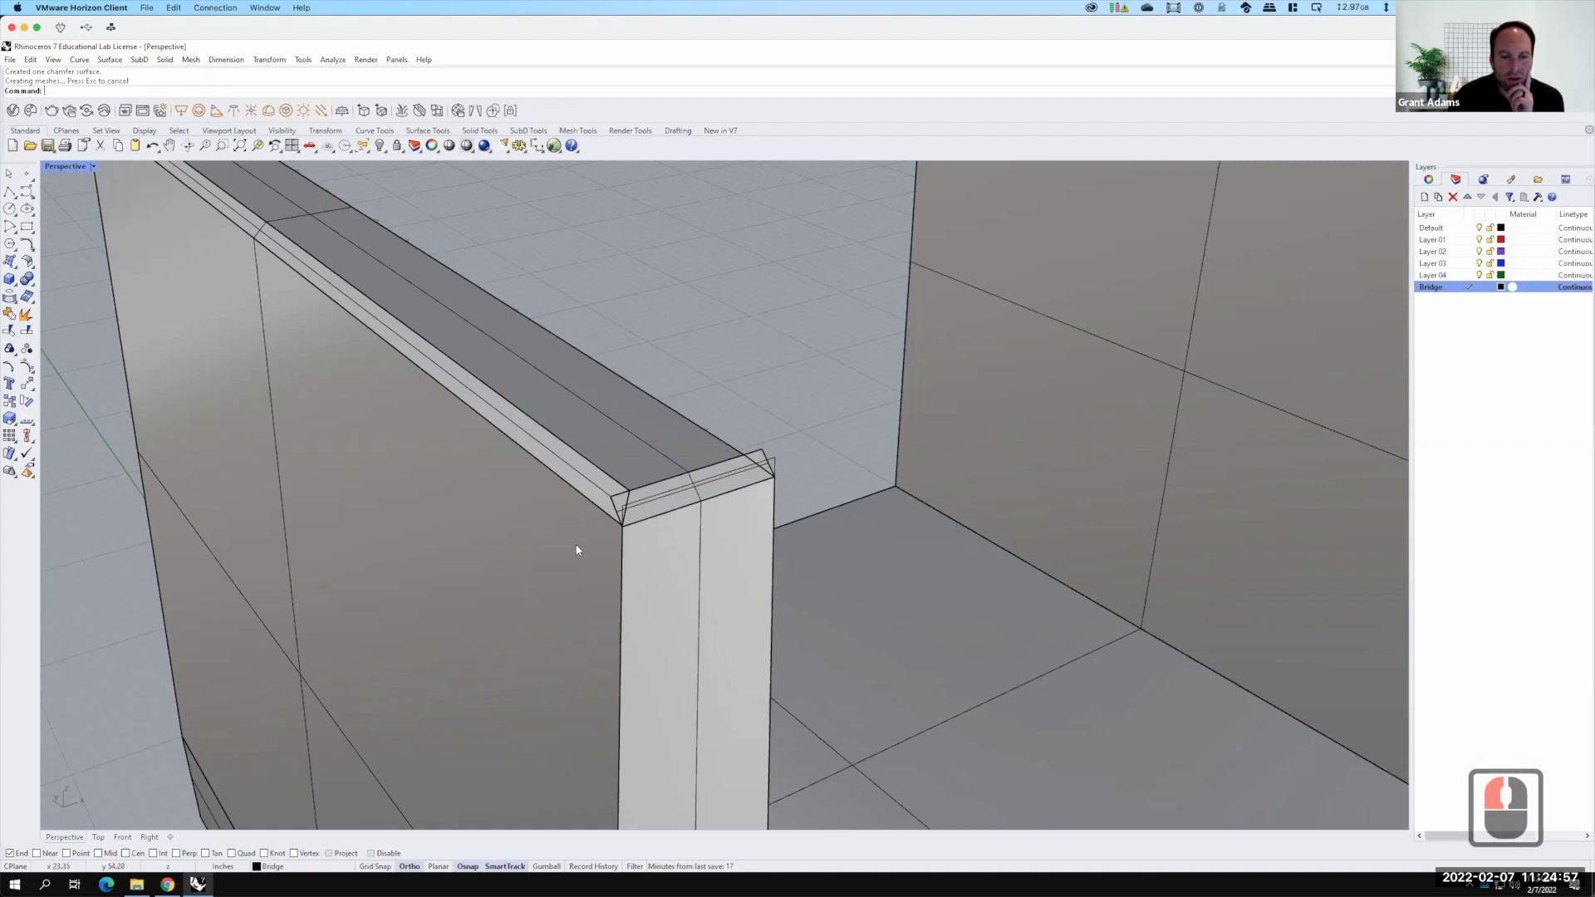
pyautogui.click(649, 557)
pyautogui.click(652, 552)
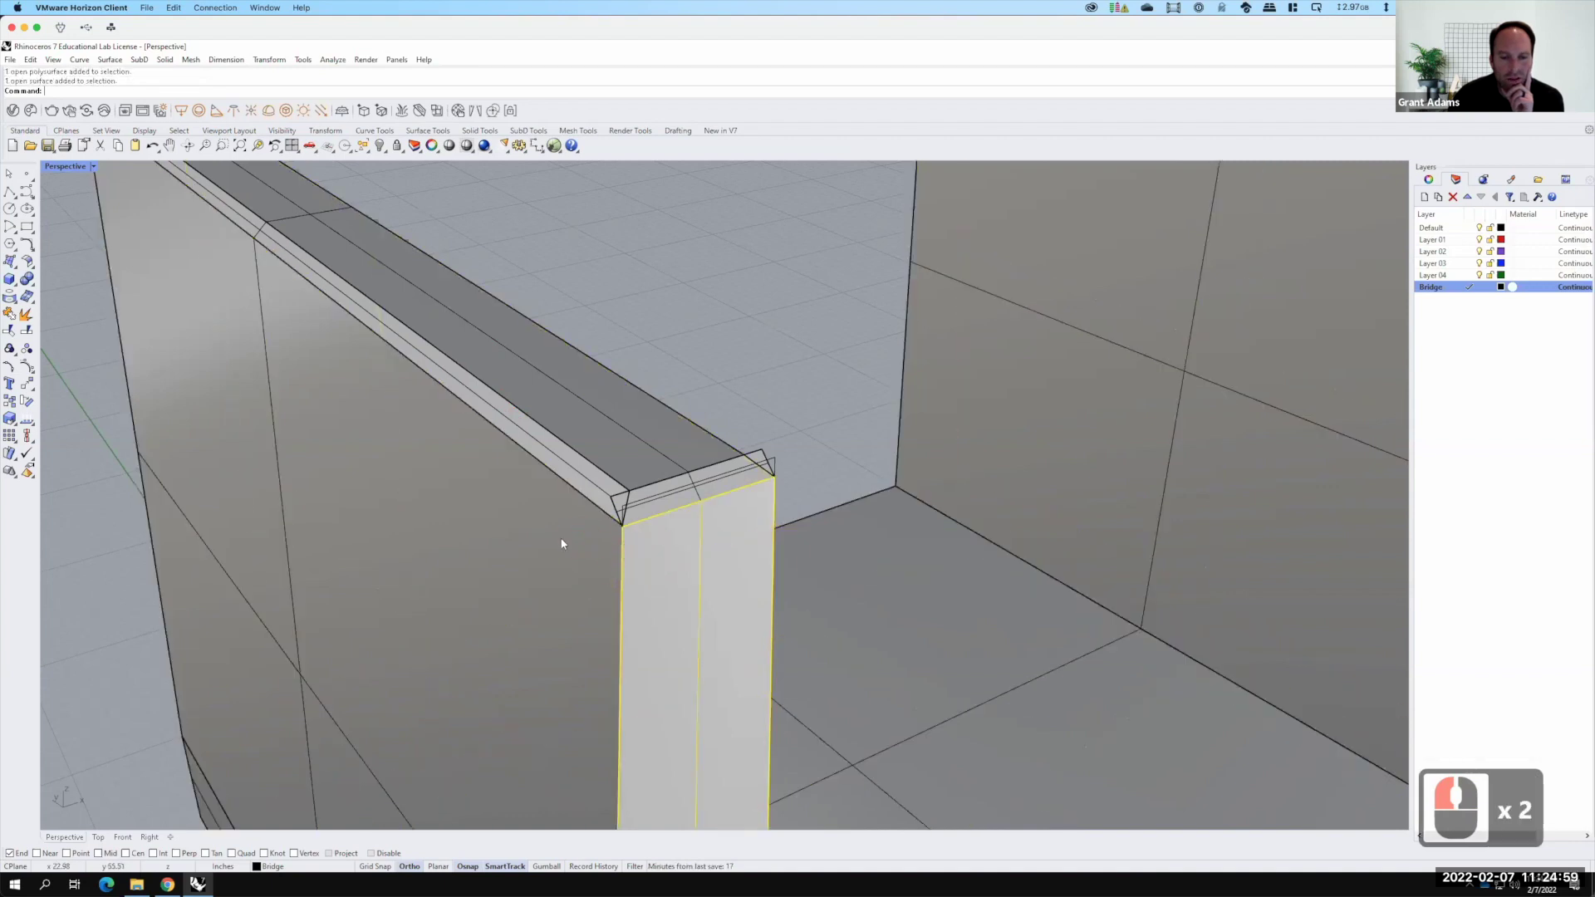
# Repeat the chamfer on the vertical edge at the wall's end
pyautogui.rightClick(568, 540)
pyautogui.click(594, 546)
pyautogui.click(671, 558)
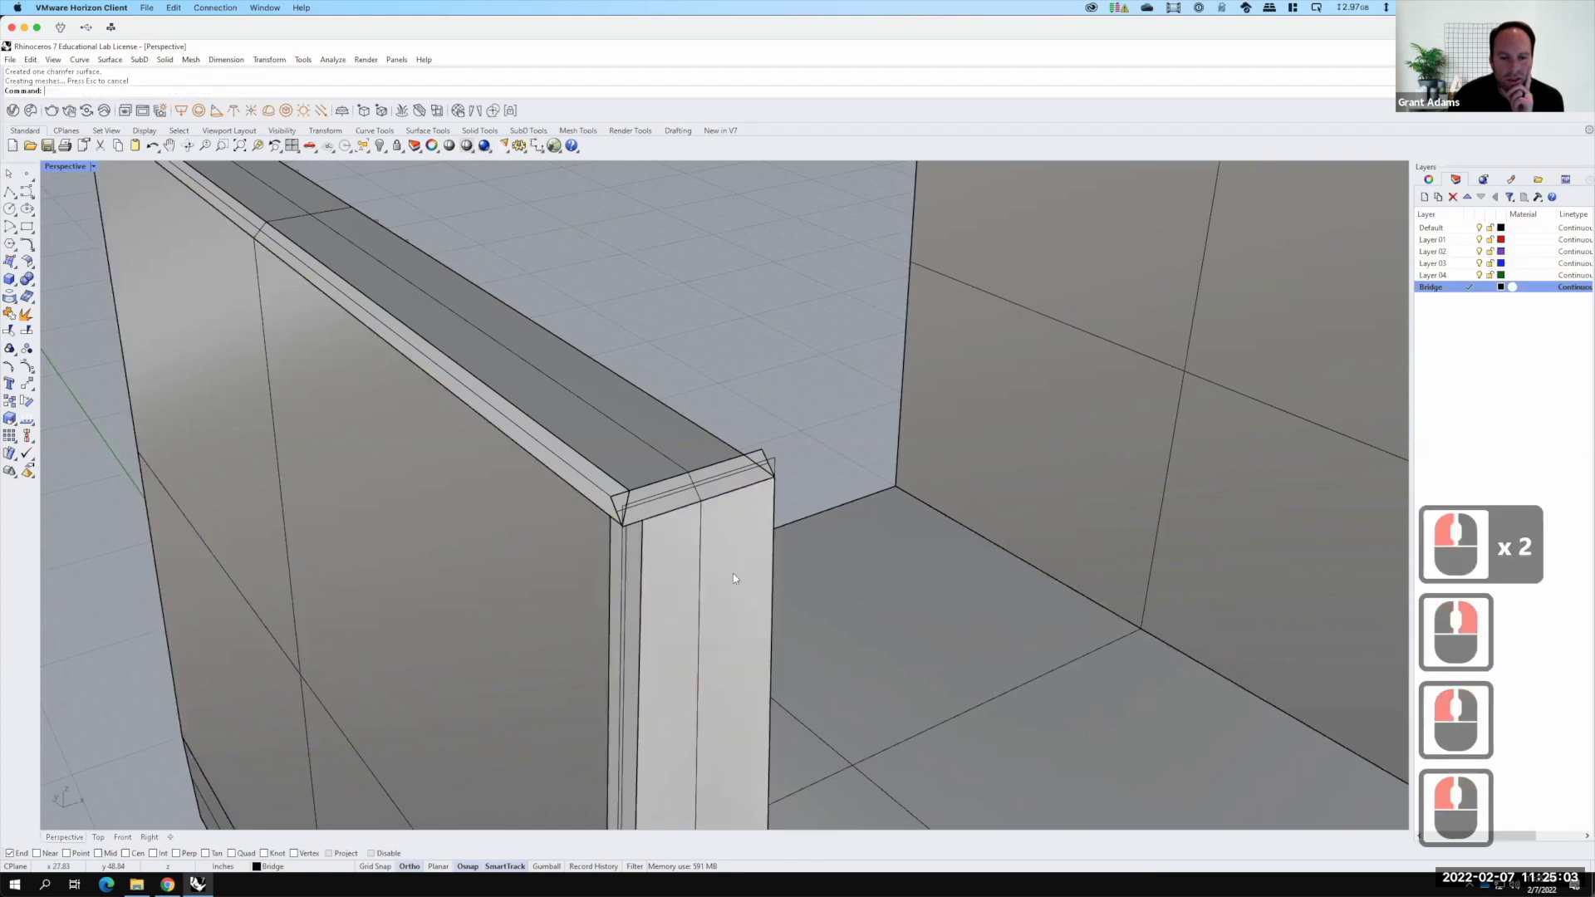
# Orbit around the wall end to check the chamfer strips
pyautogui.rightClick(704, 555)
pyautogui.rightClick(793, 564)
pyautogui.rightClick(799, 562)
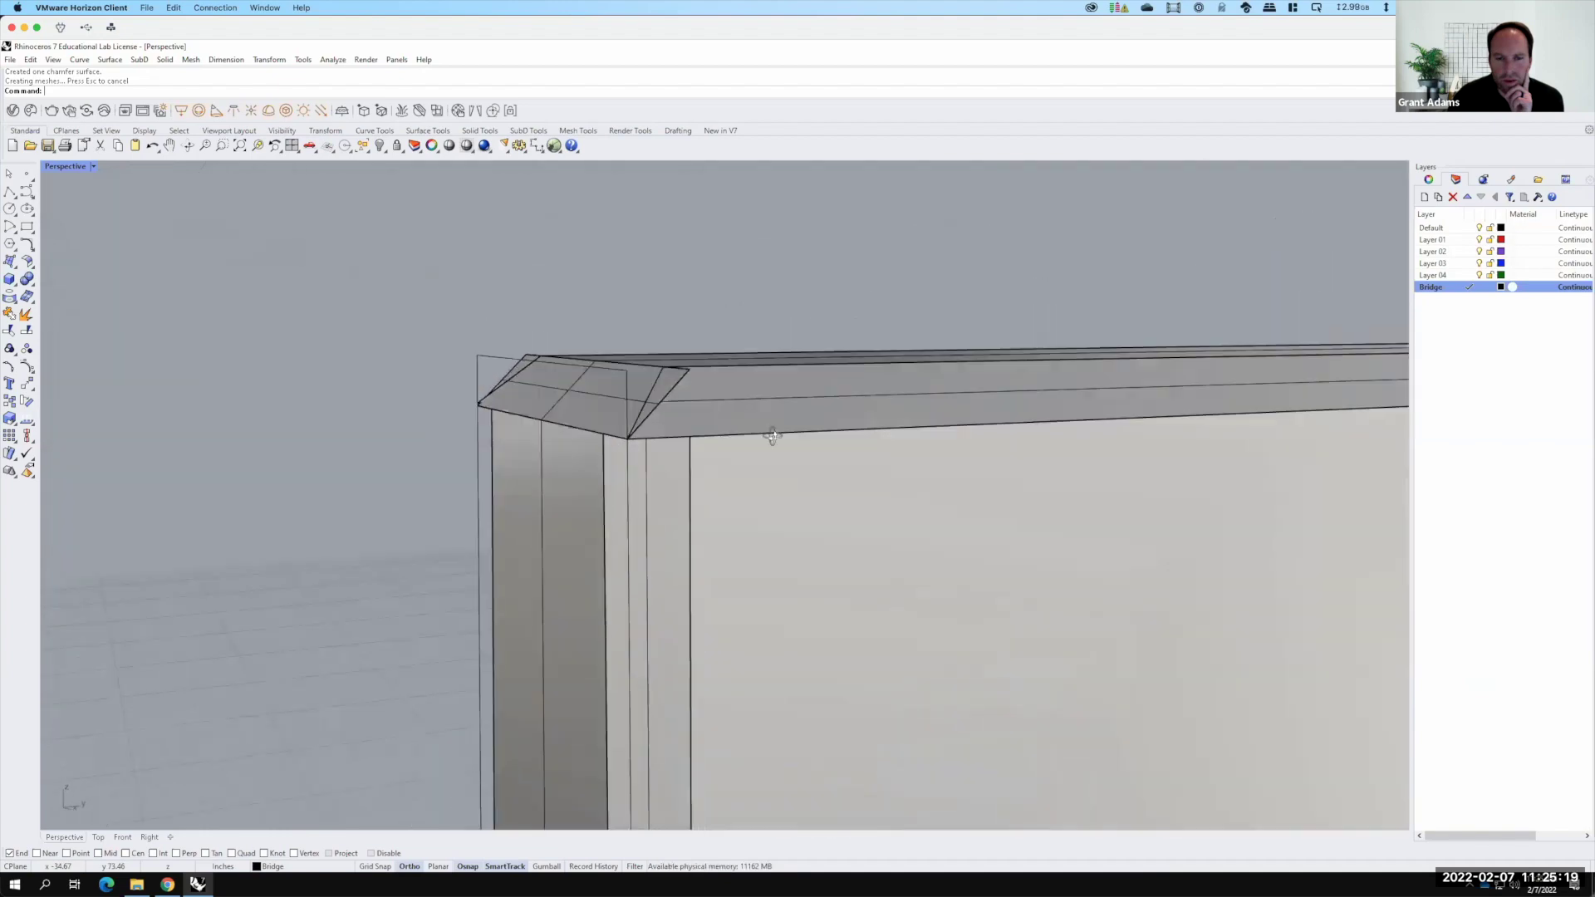
pyautogui.rightClick(660, 370)
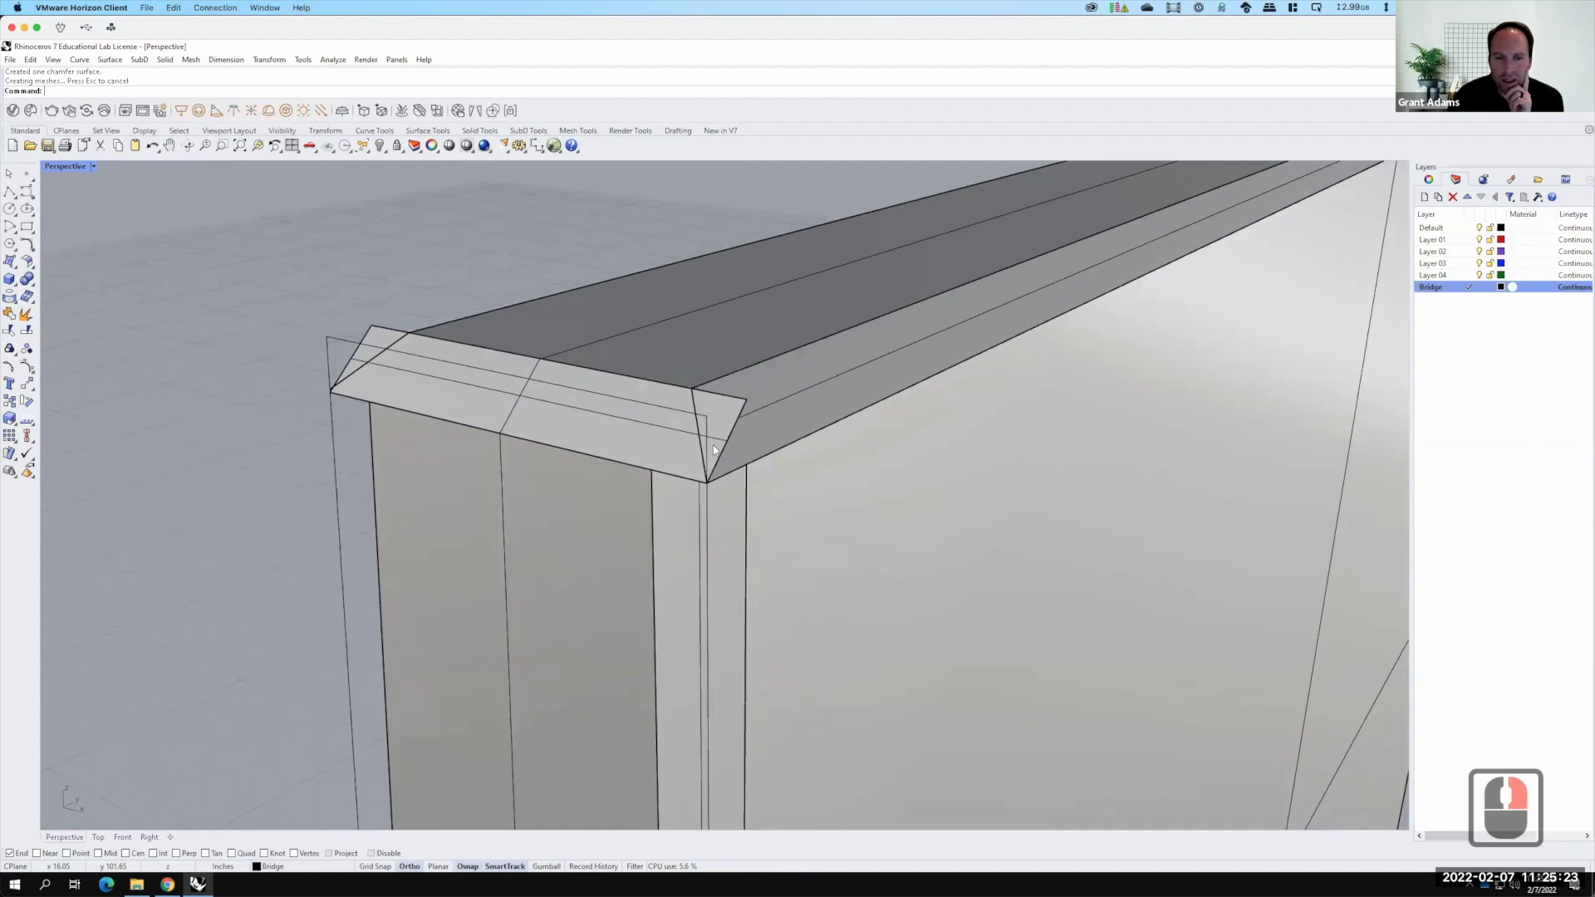
pyautogui.rightClick(138, 208)
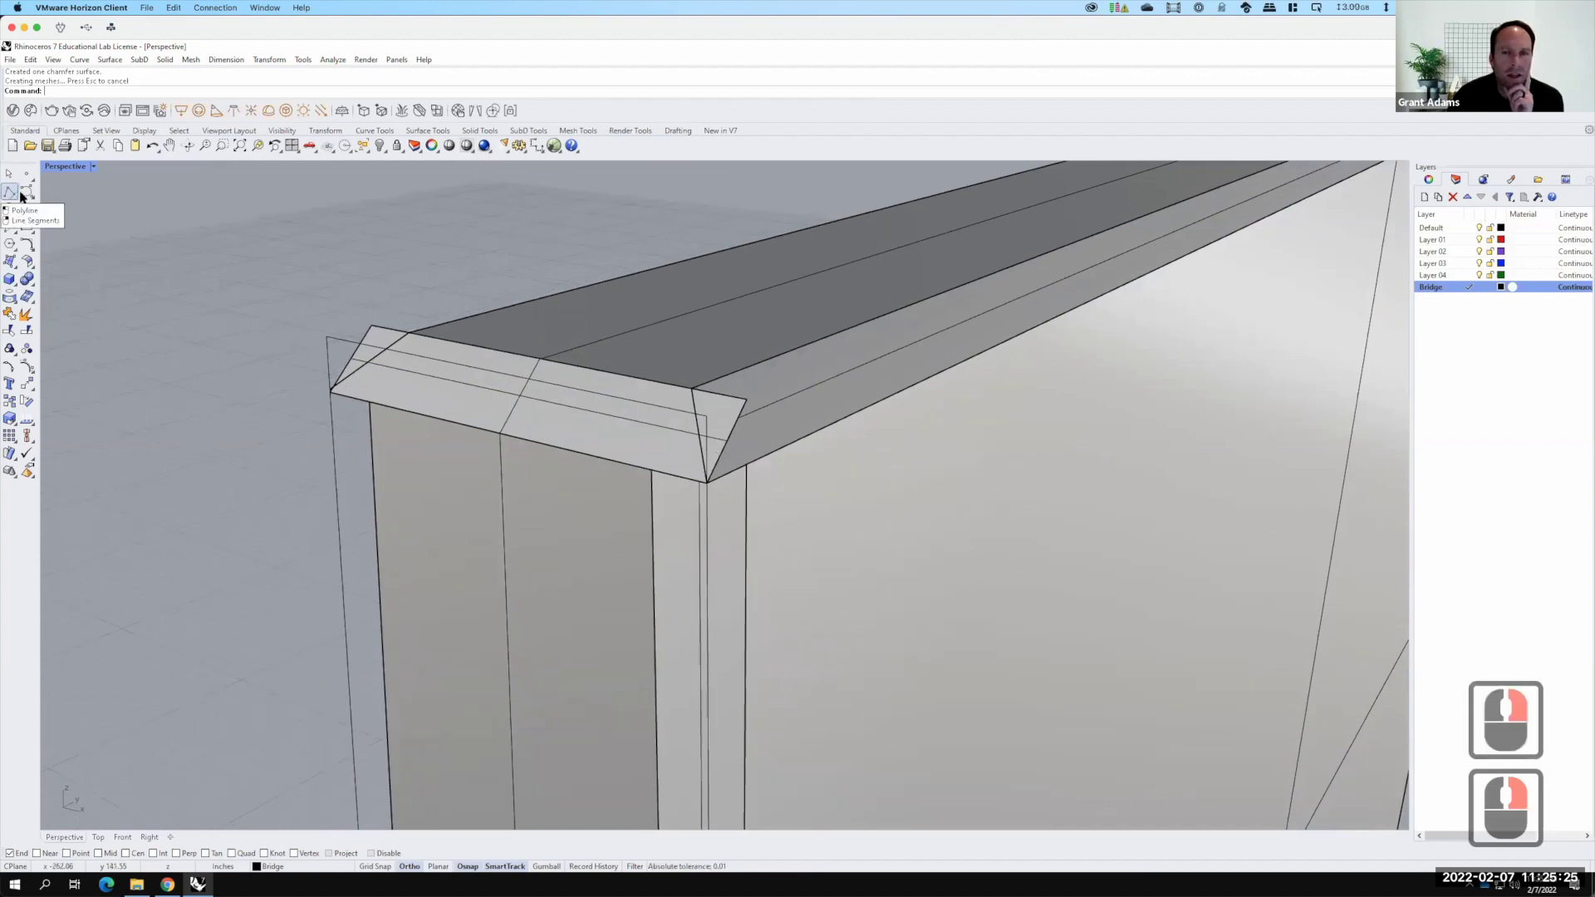
# Draw a closed triangular polyline at the chamfer ends and surface the corner gap
pyautogui.click(626, 428)
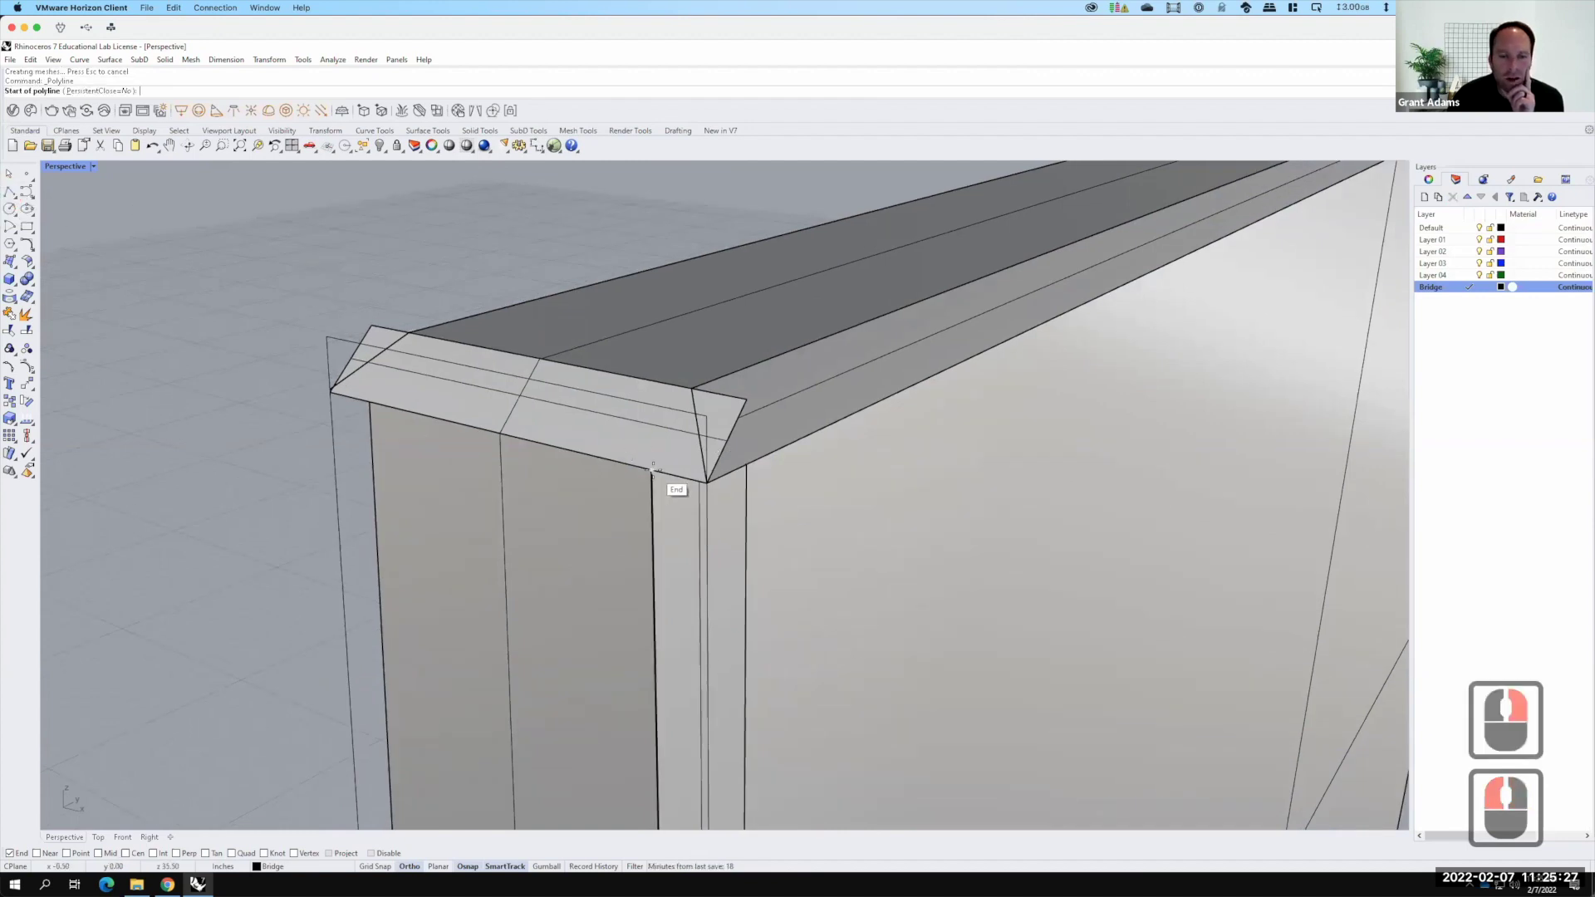
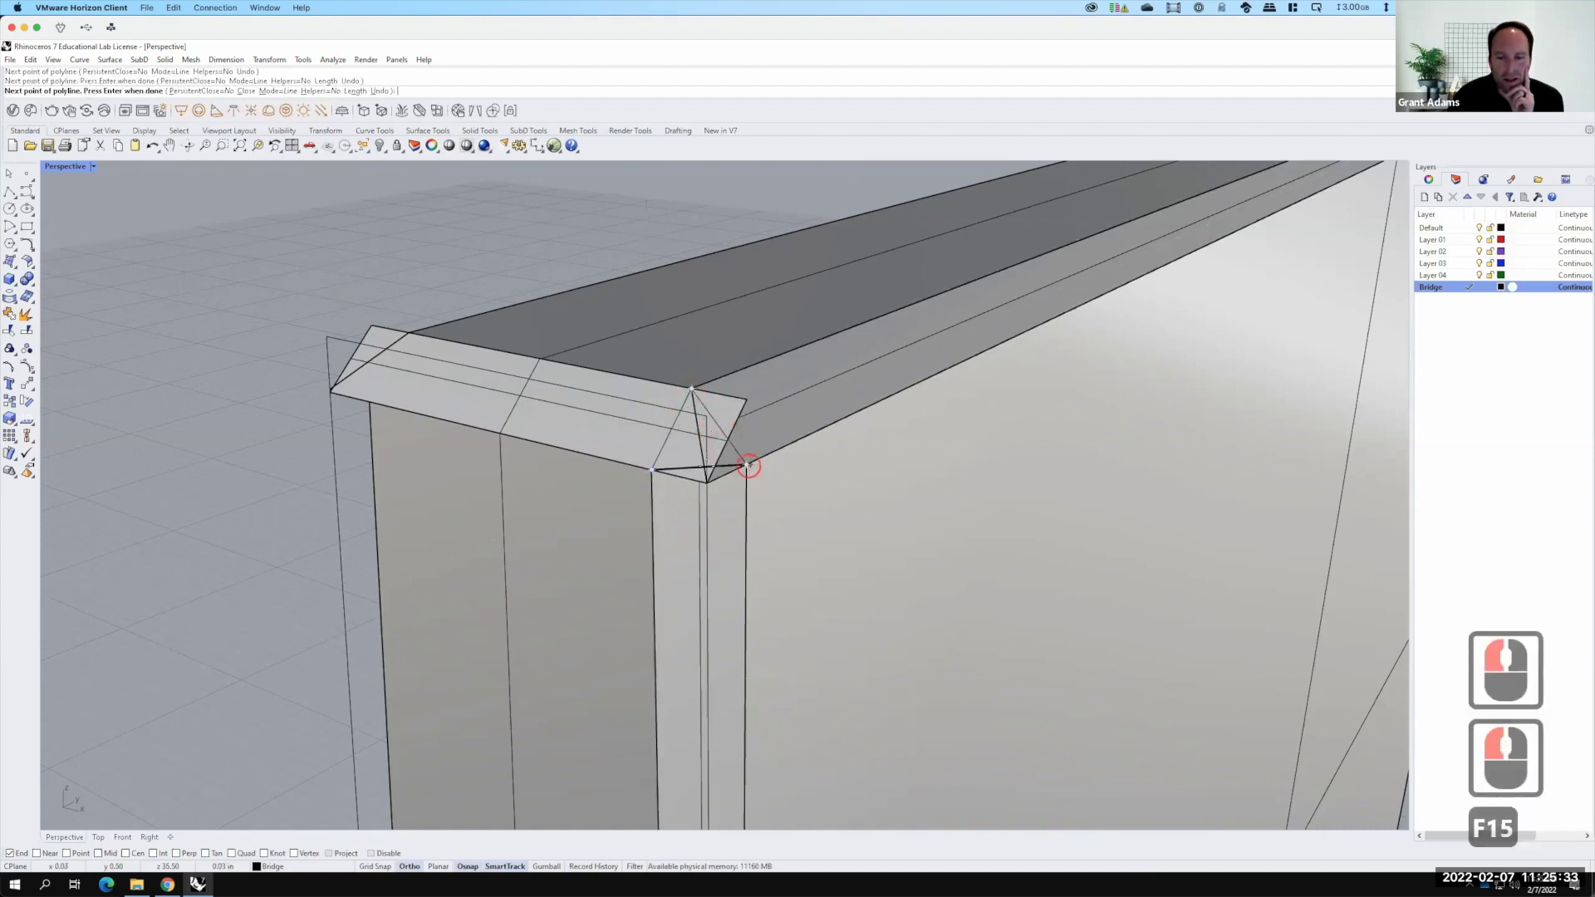
pyautogui.click(719, 483)
pyautogui.click(658, 465)
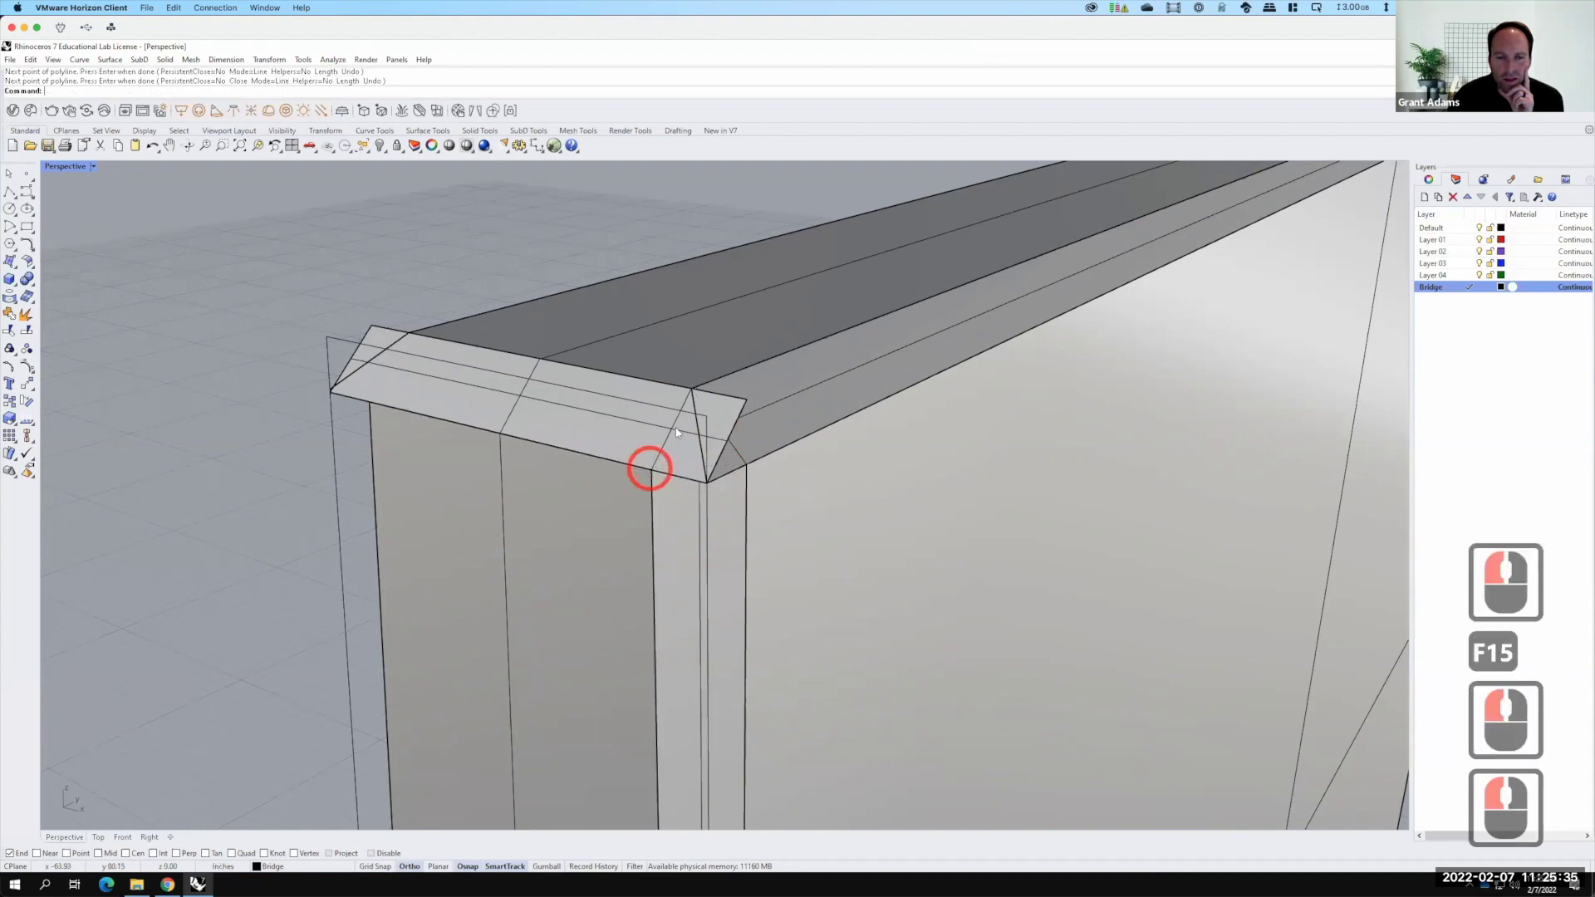
pyautogui.click(674, 437)
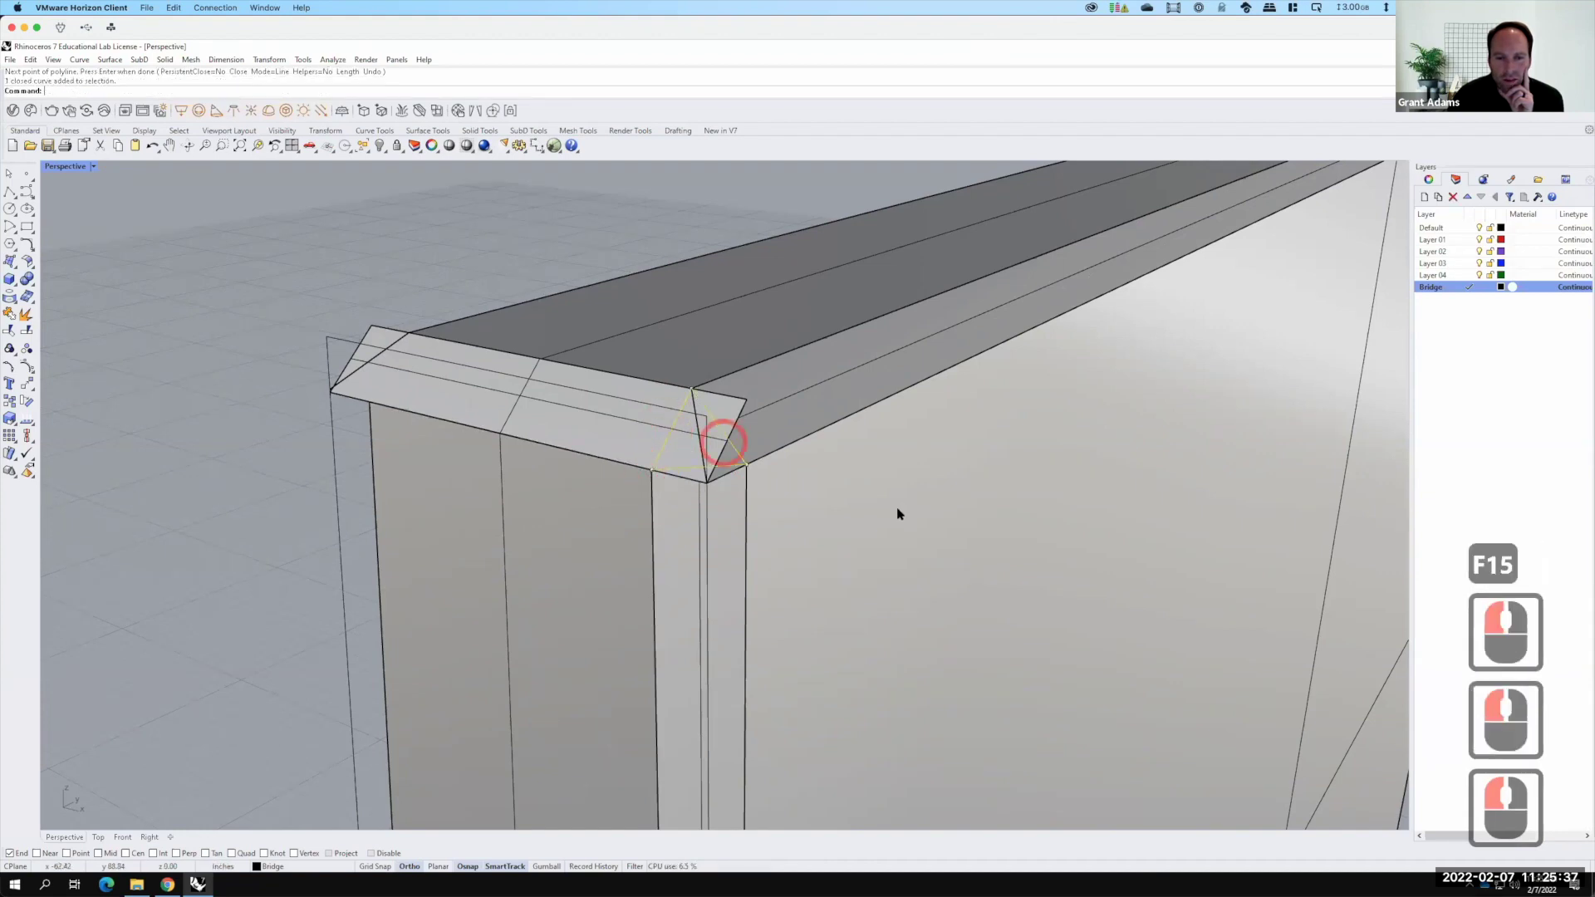
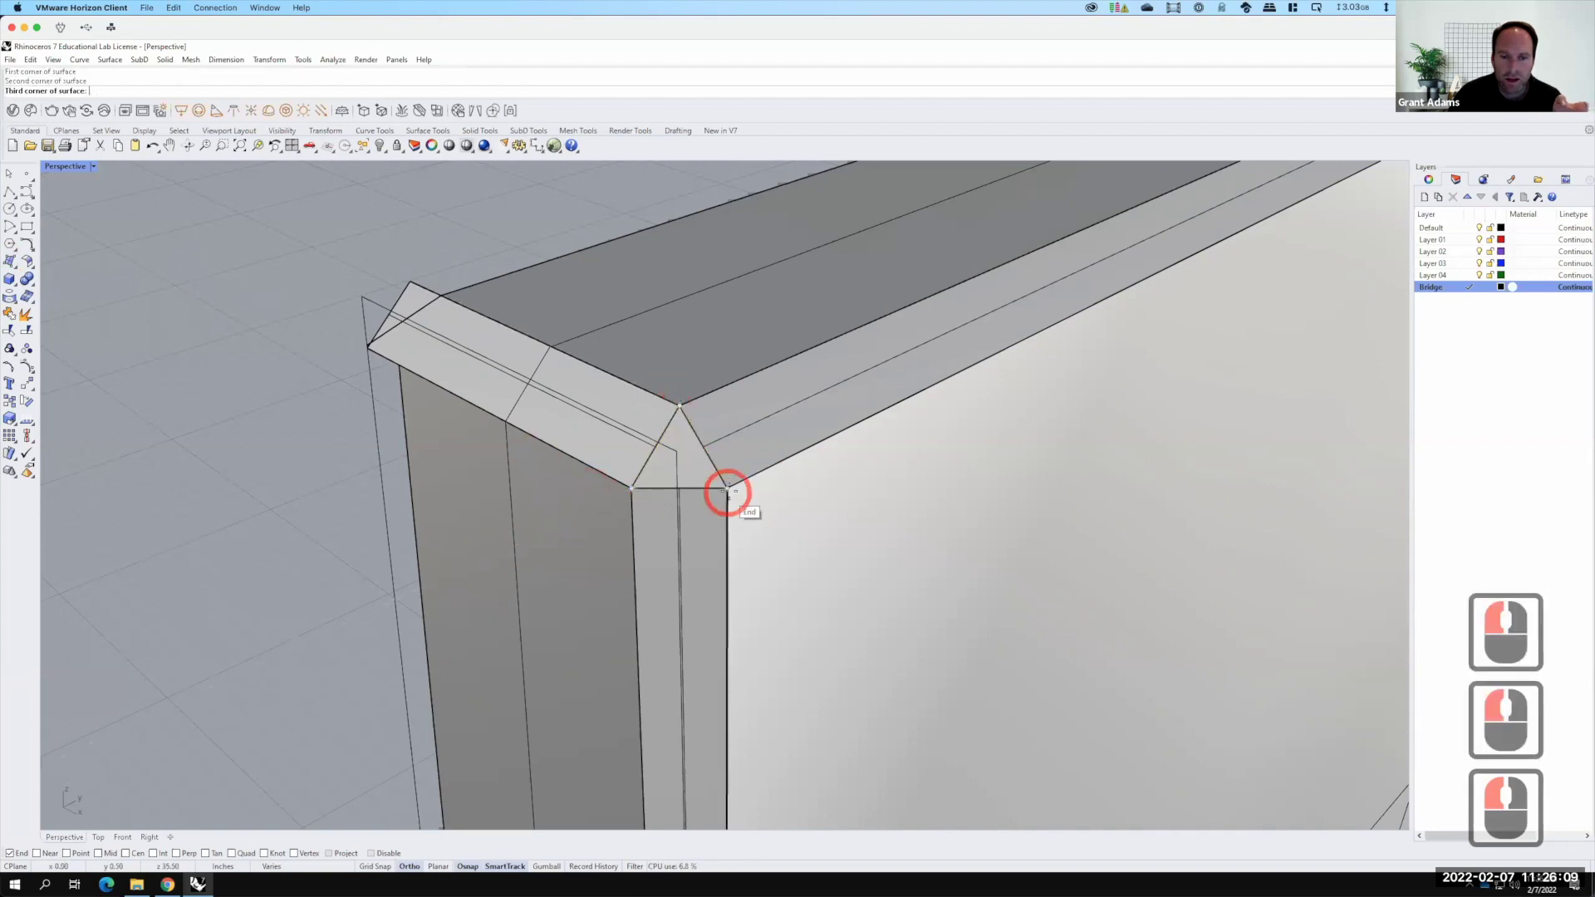
pyautogui.press('Return')
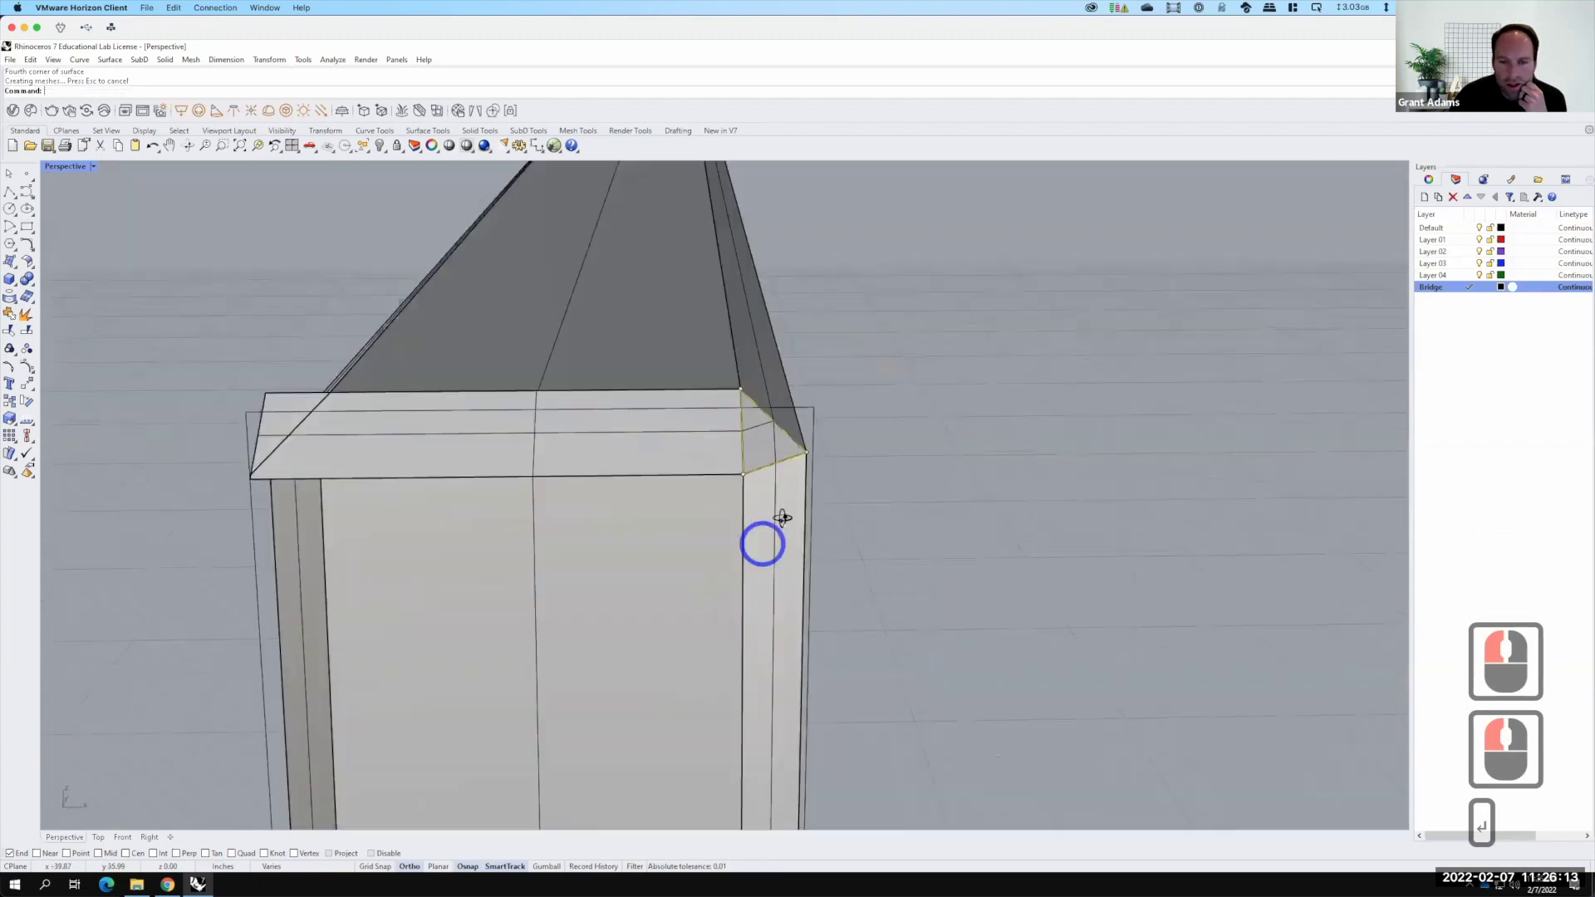
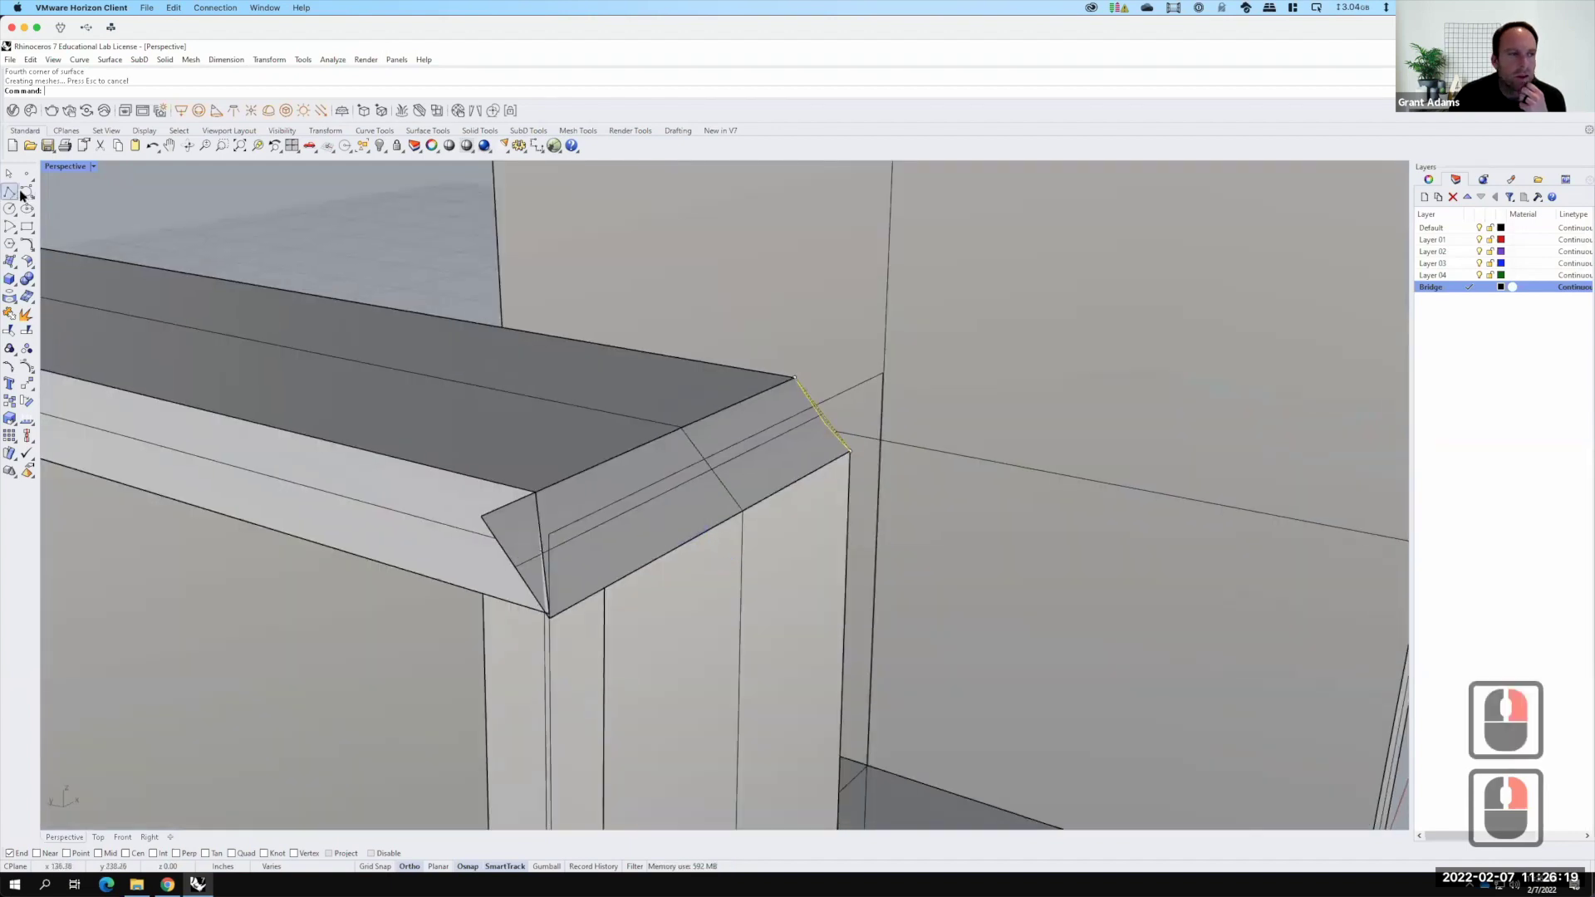
# Draw a closed triangular polyline at the front corner of the chamfered end
pyautogui.click(26, 198)
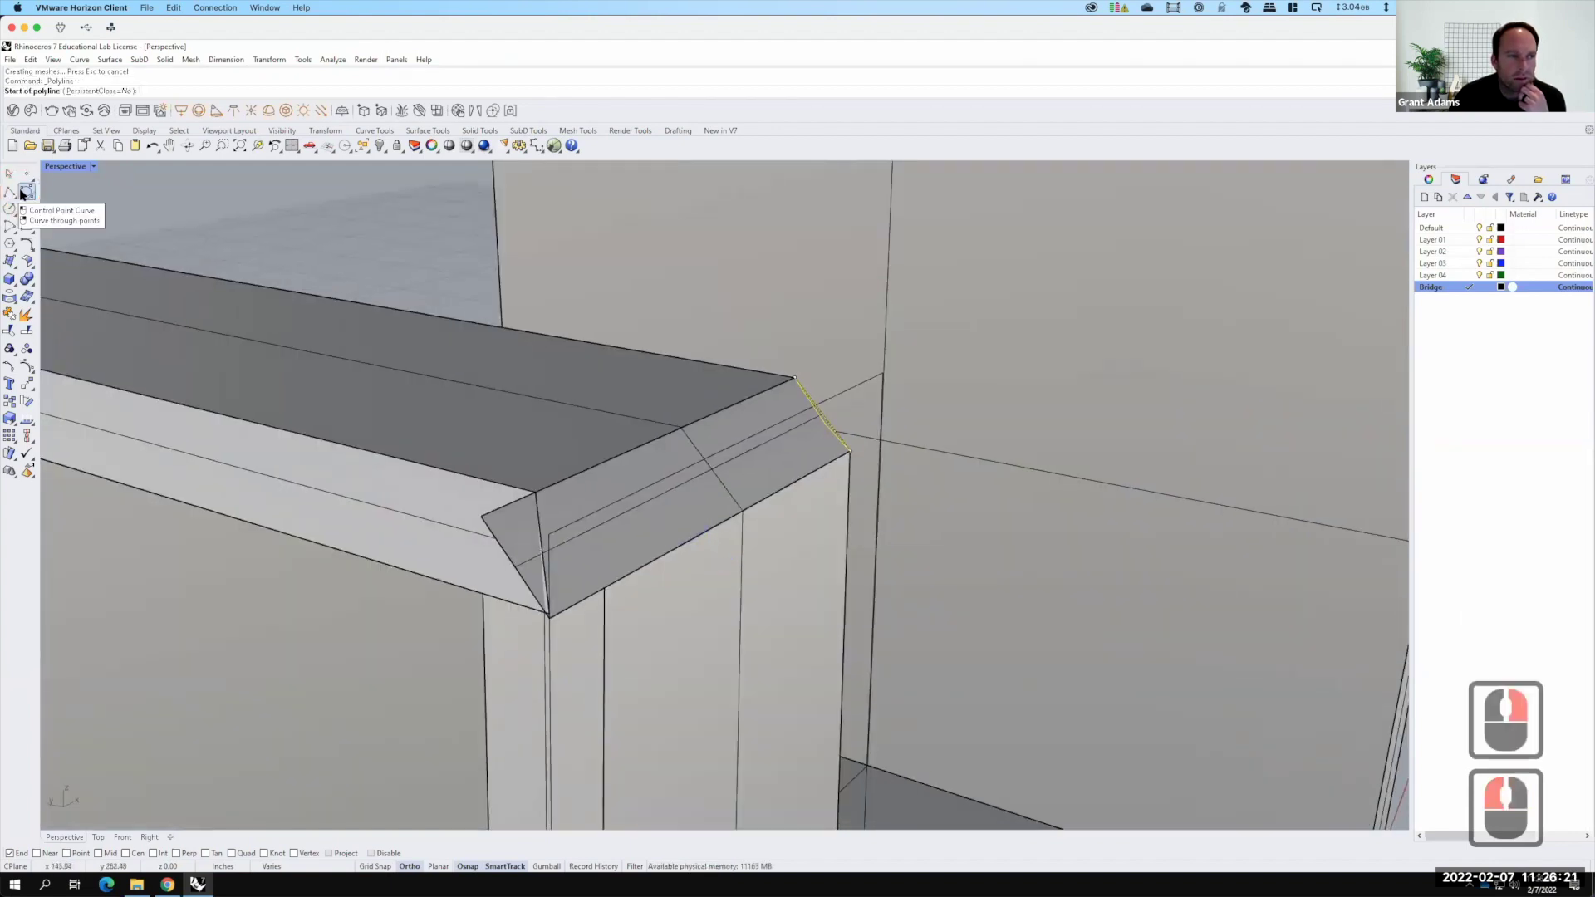
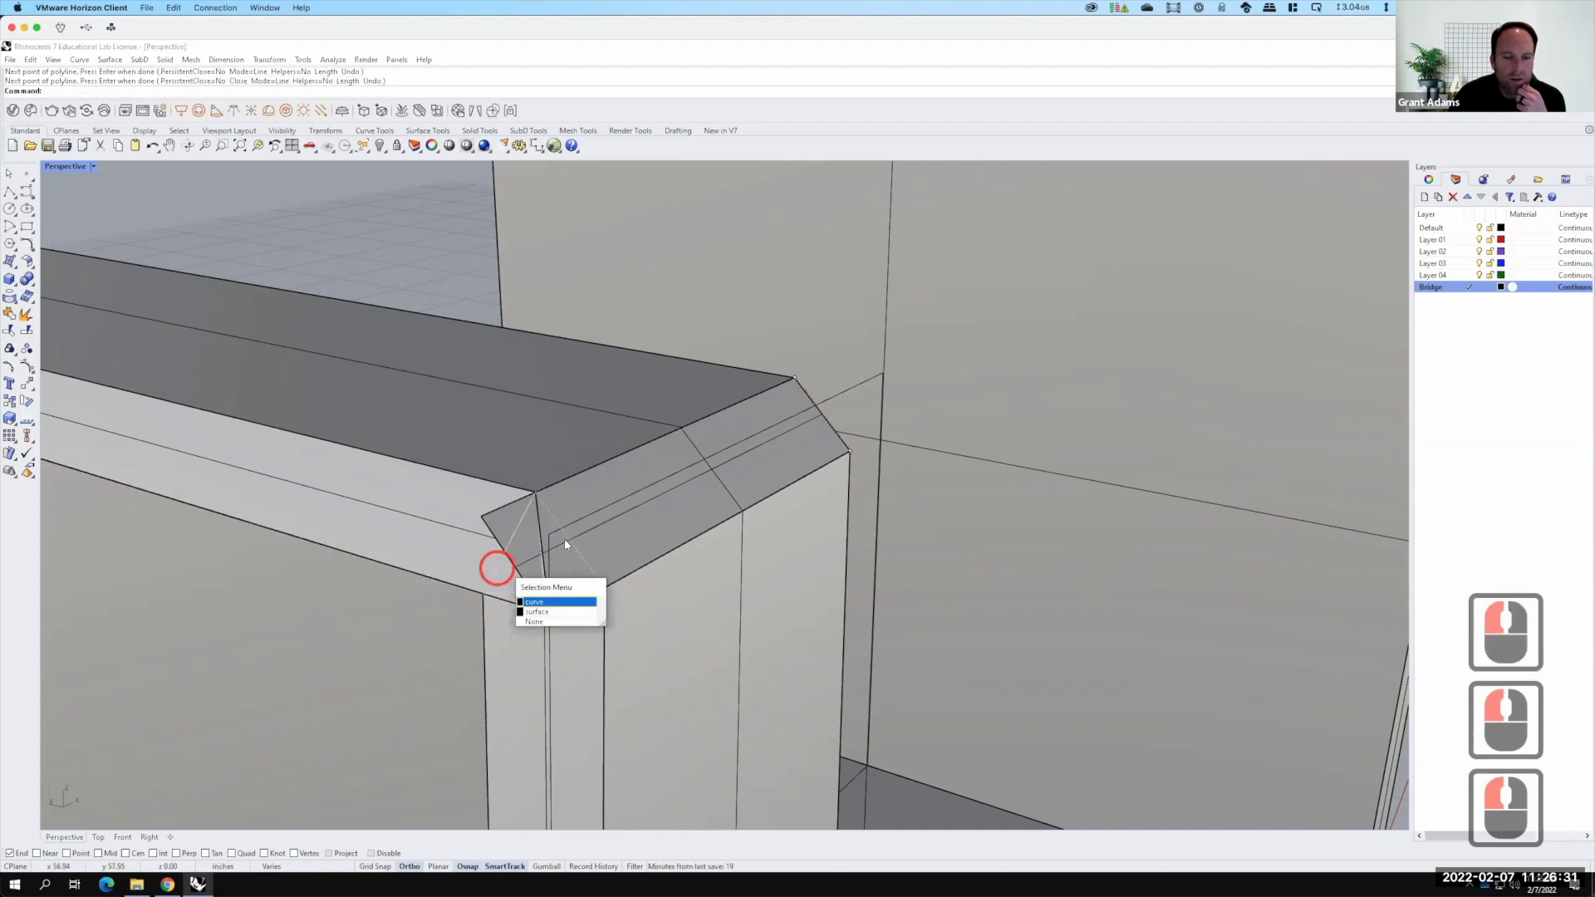
pyautogui.press('F15')
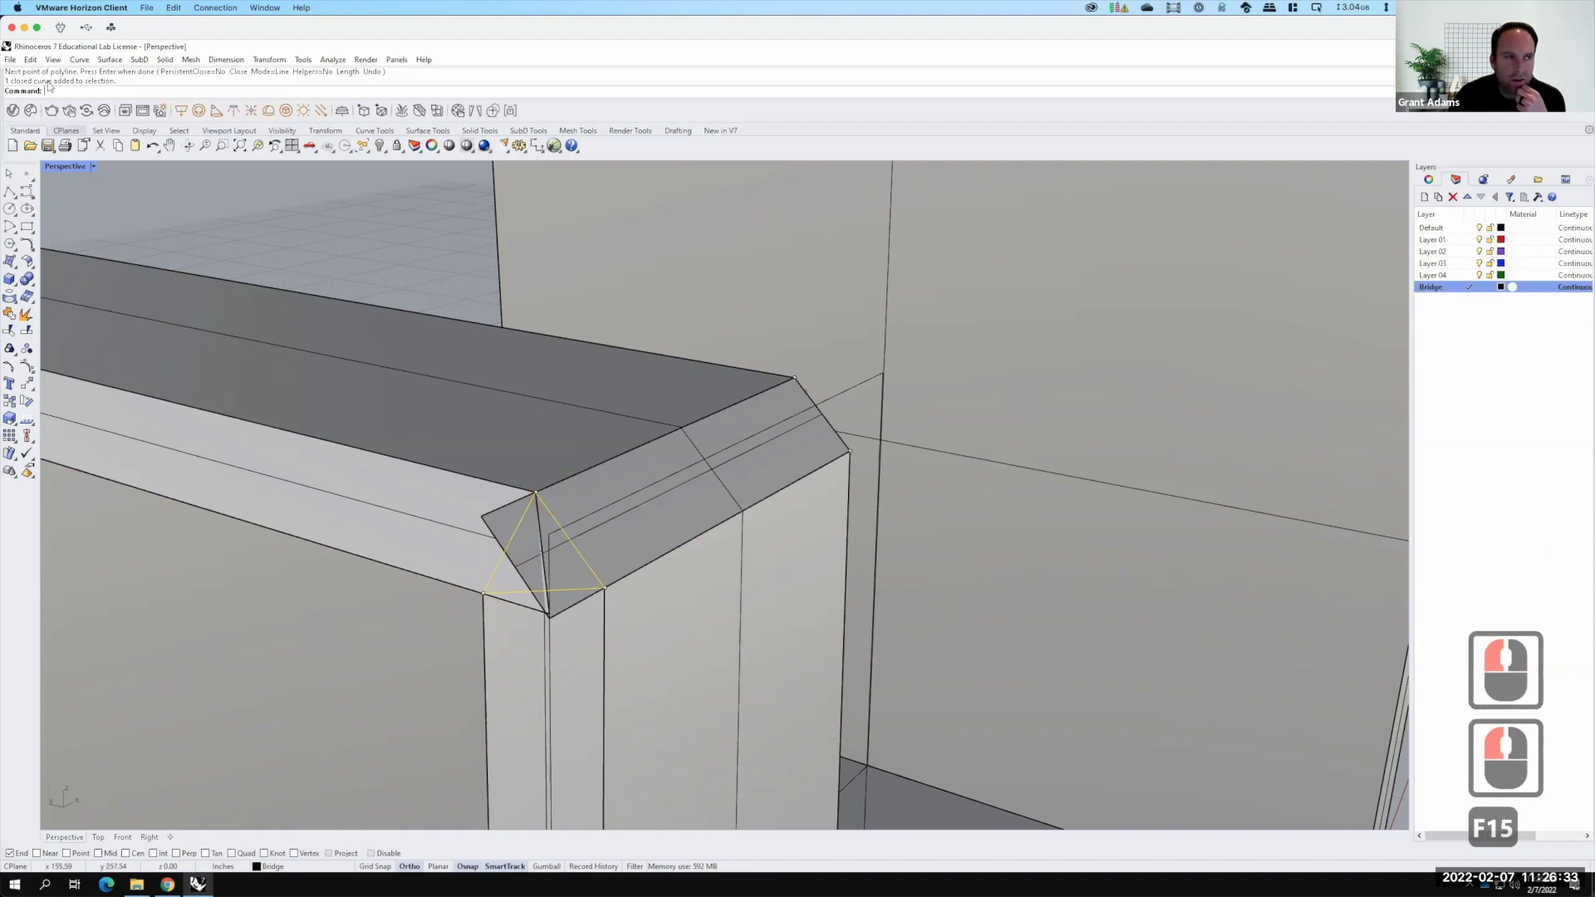
# Trim the overhanging chamfer pieces back to the triangle
pyautogui.click(19, 51)
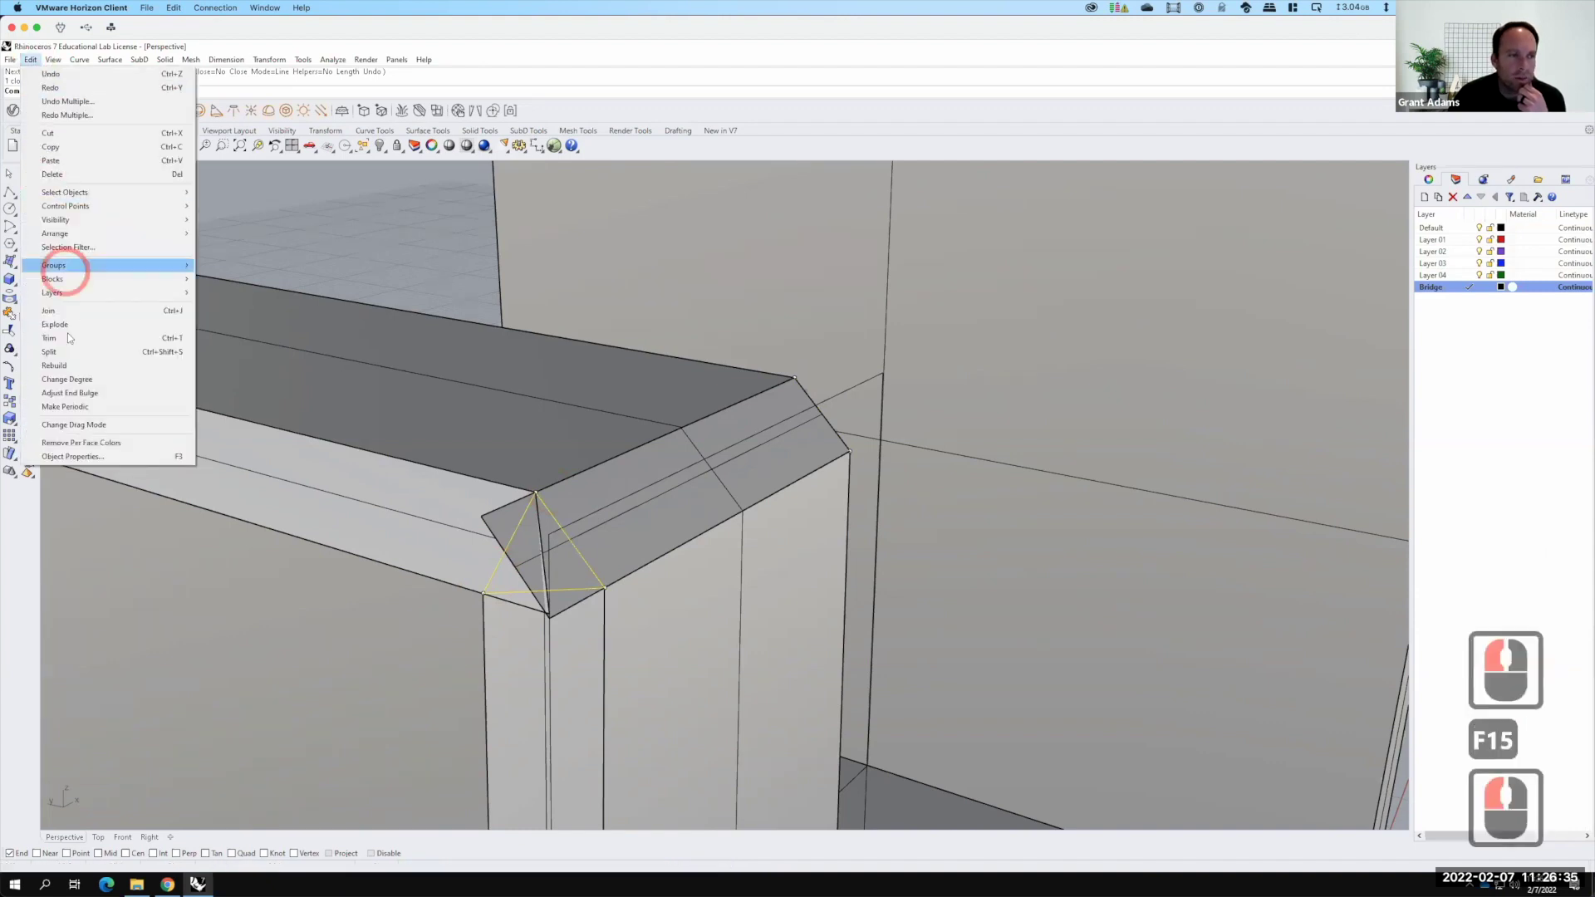
pyautogui.click(462, 538)
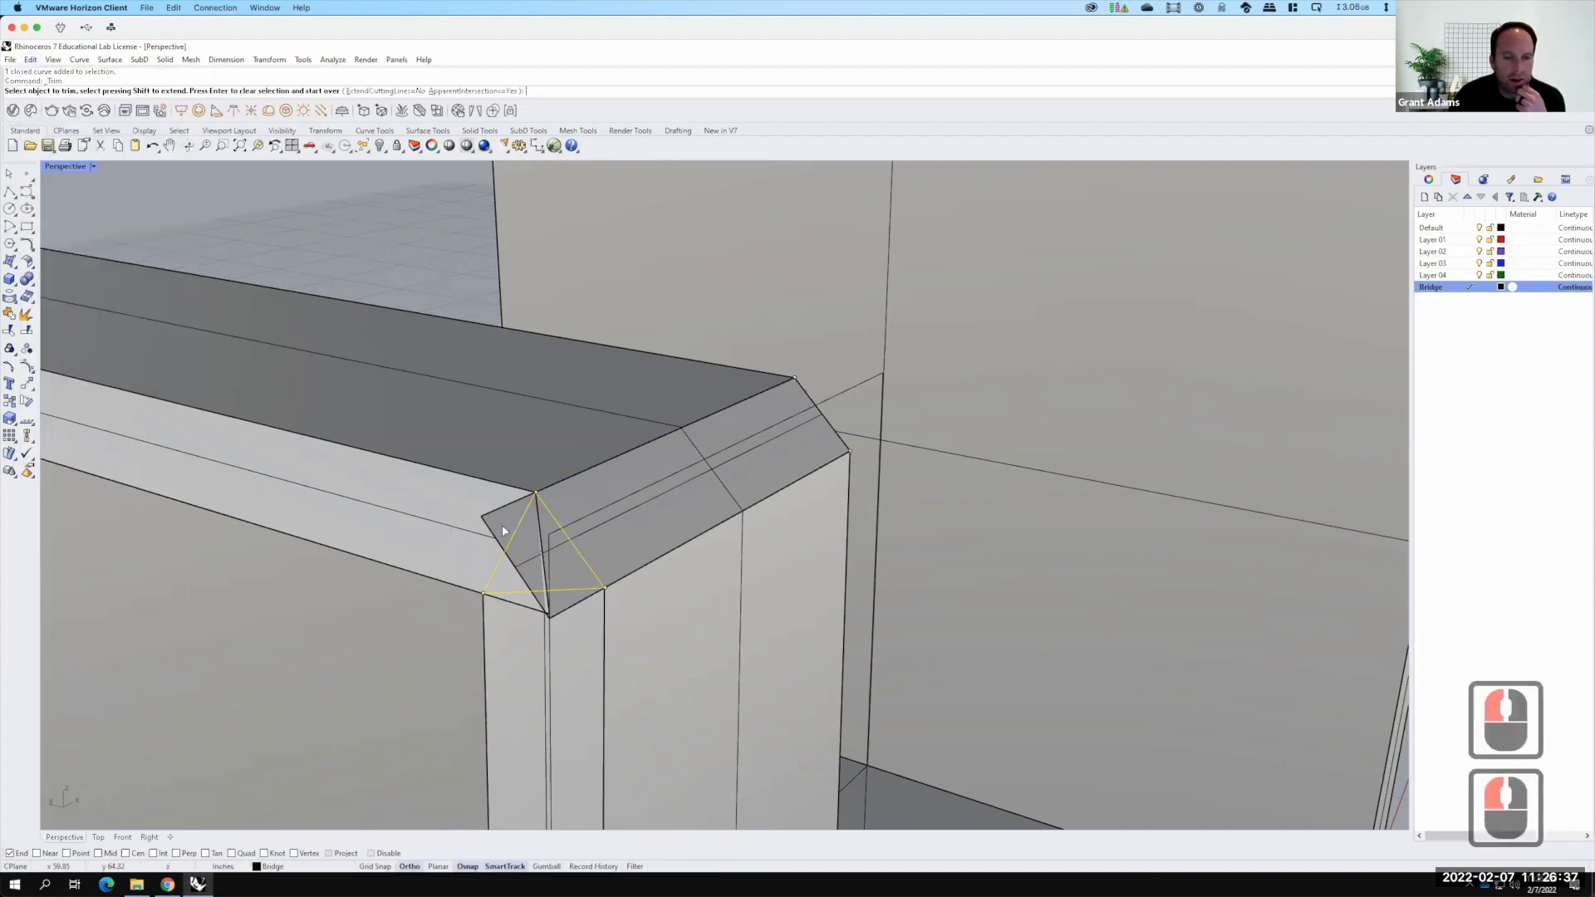
pyautogui.click(491, 524)
pyautogui.click(551, 614)
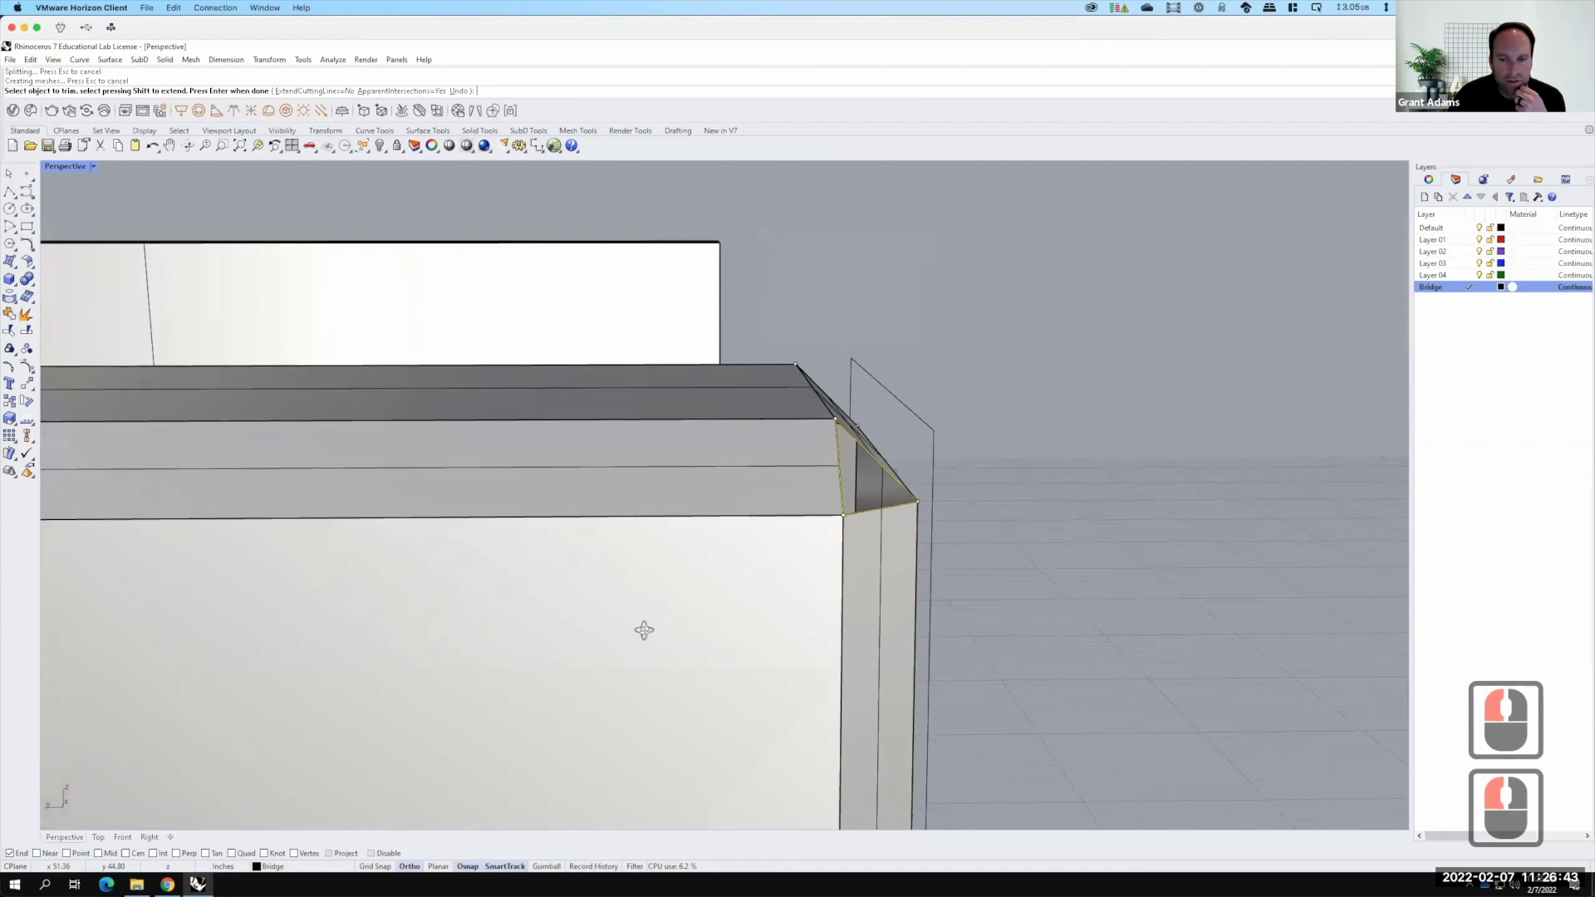
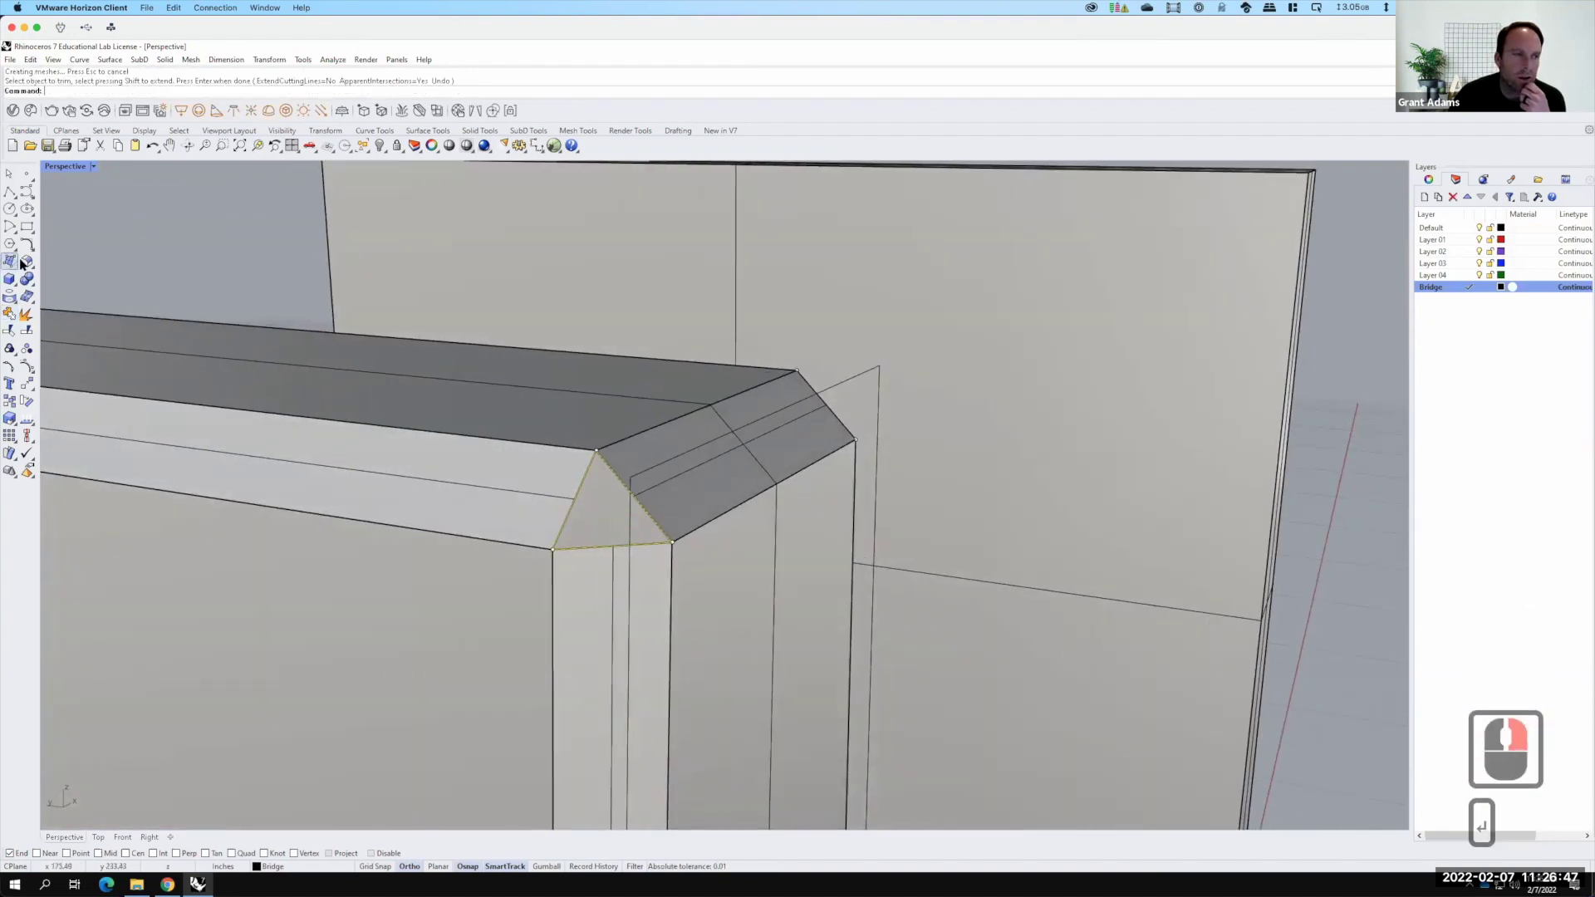
# Patch the triangular gap at the bevelled top corner from its edge curves, accepting default options
pyautogui.press('p')
pyautogui.write('pa')
pyautogui.press('Return')
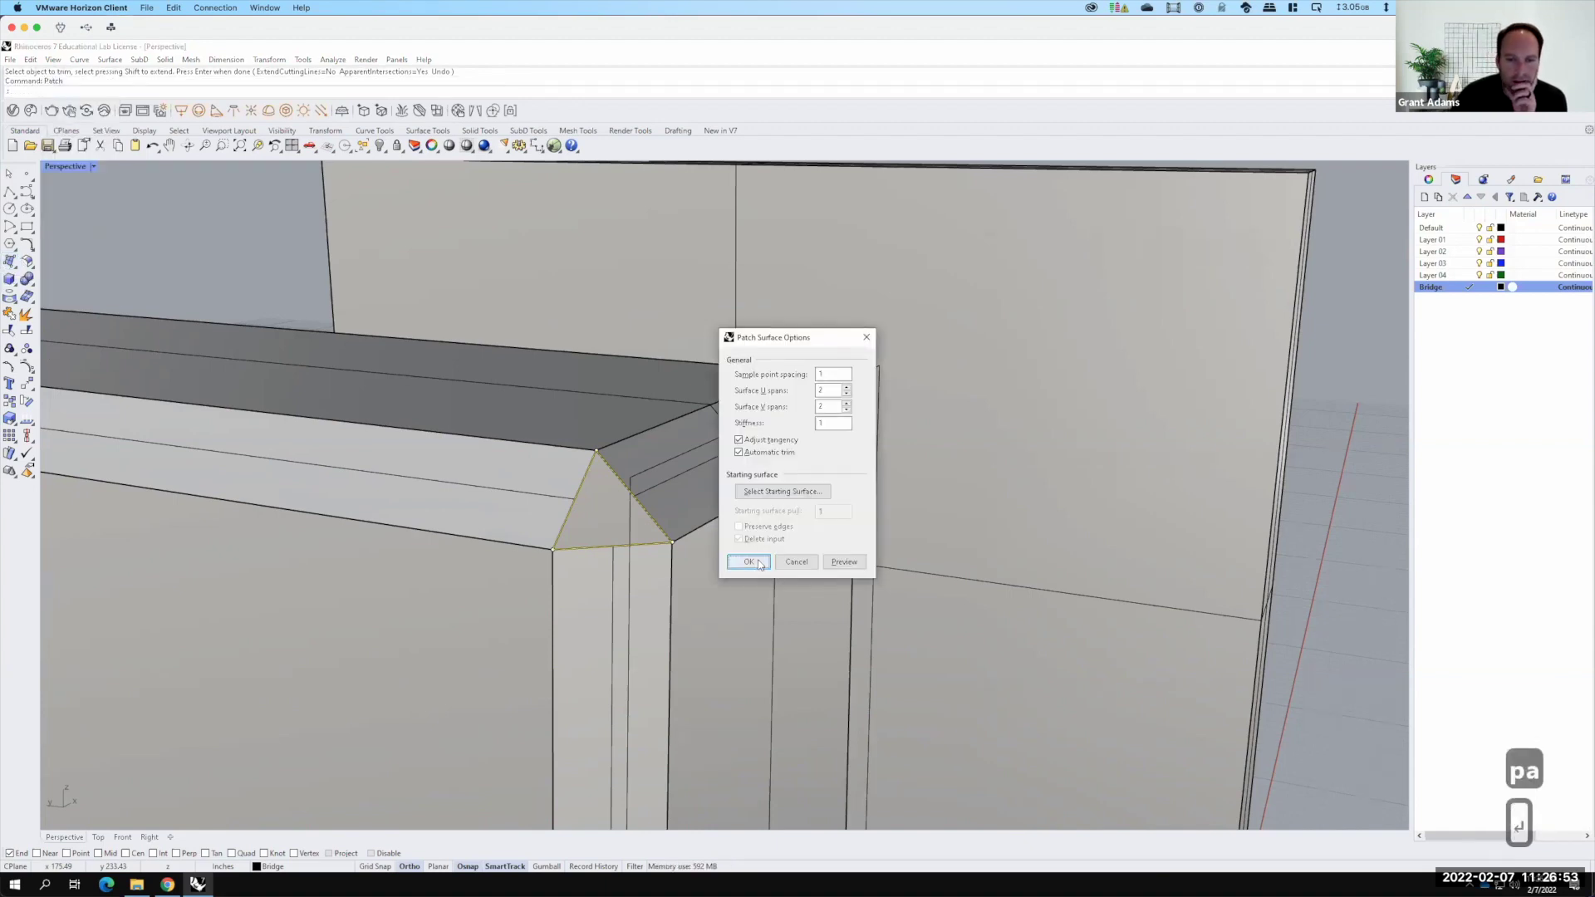
pyautogui.click(767, 652)
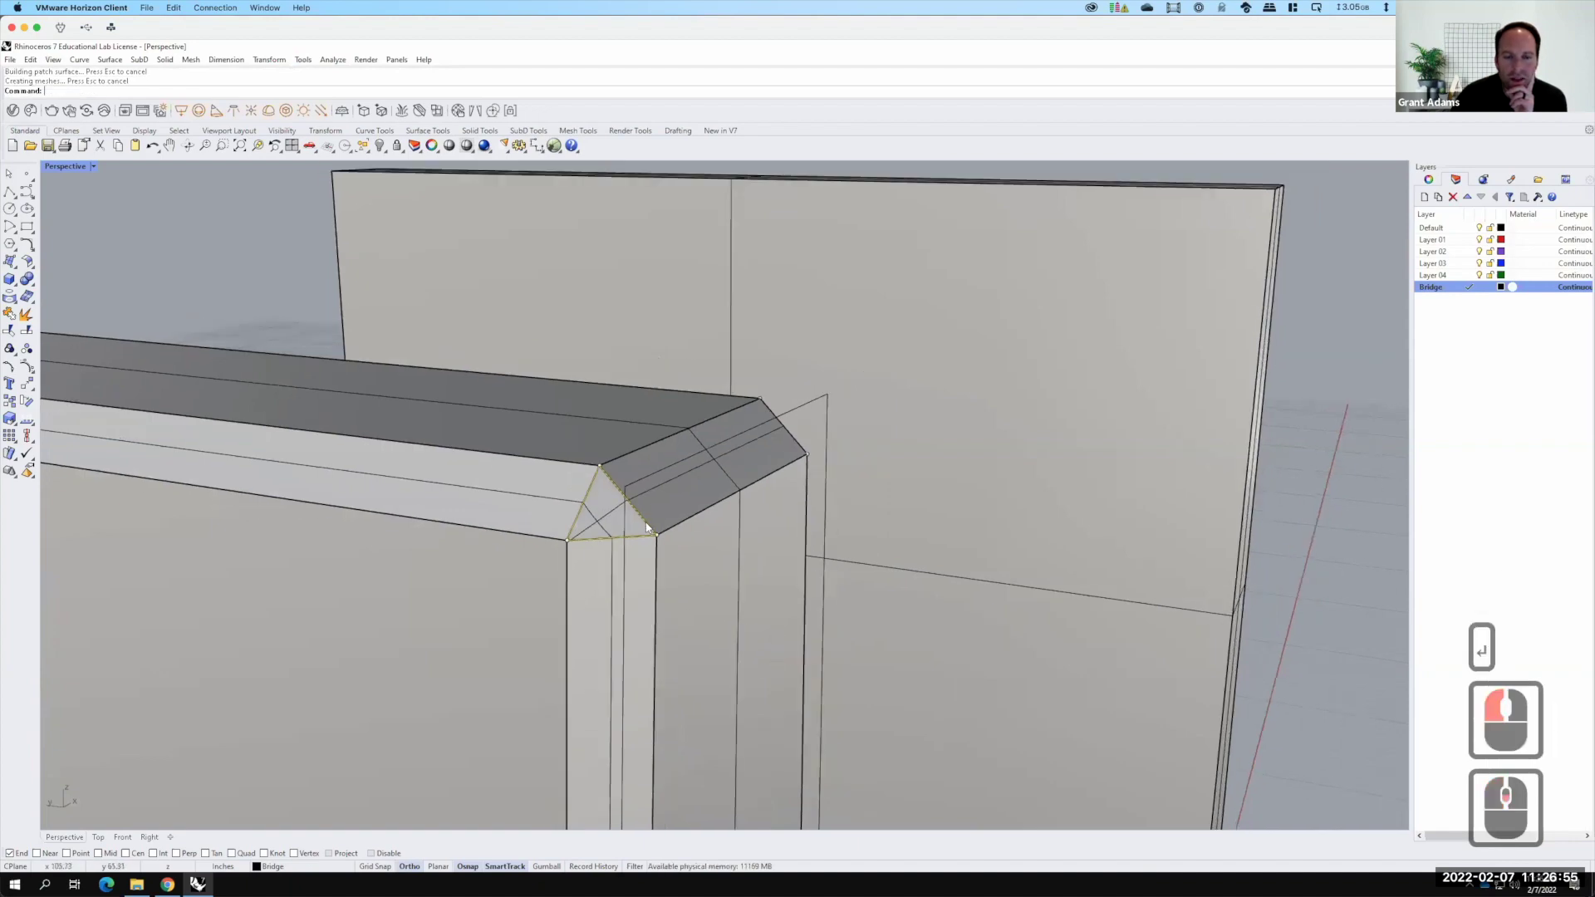
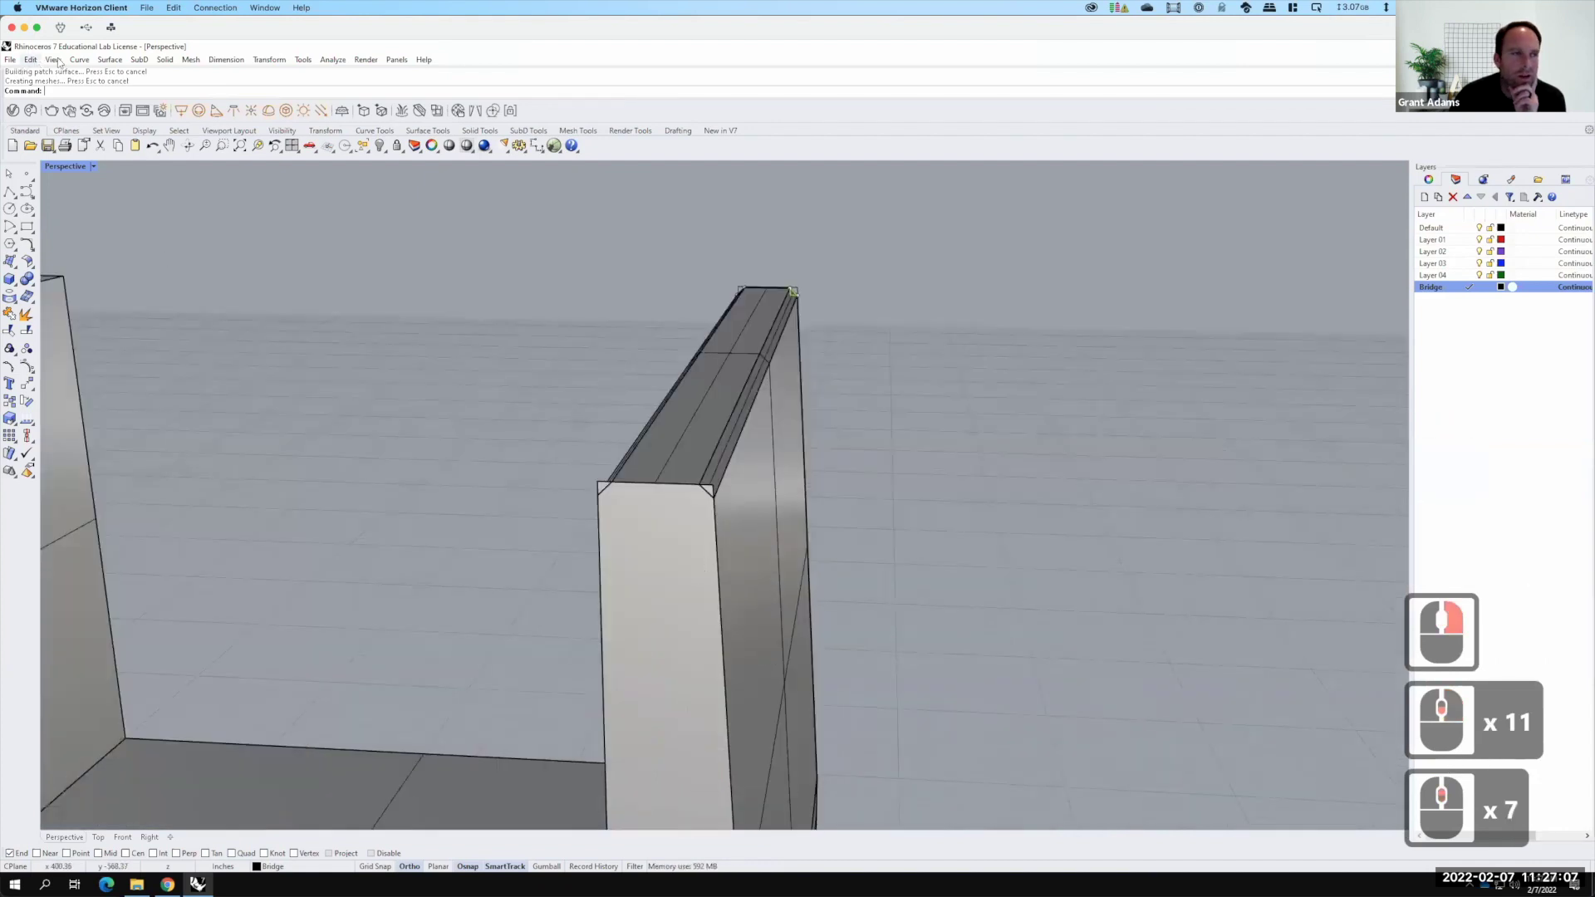
pyautogui.click(1494, 725)
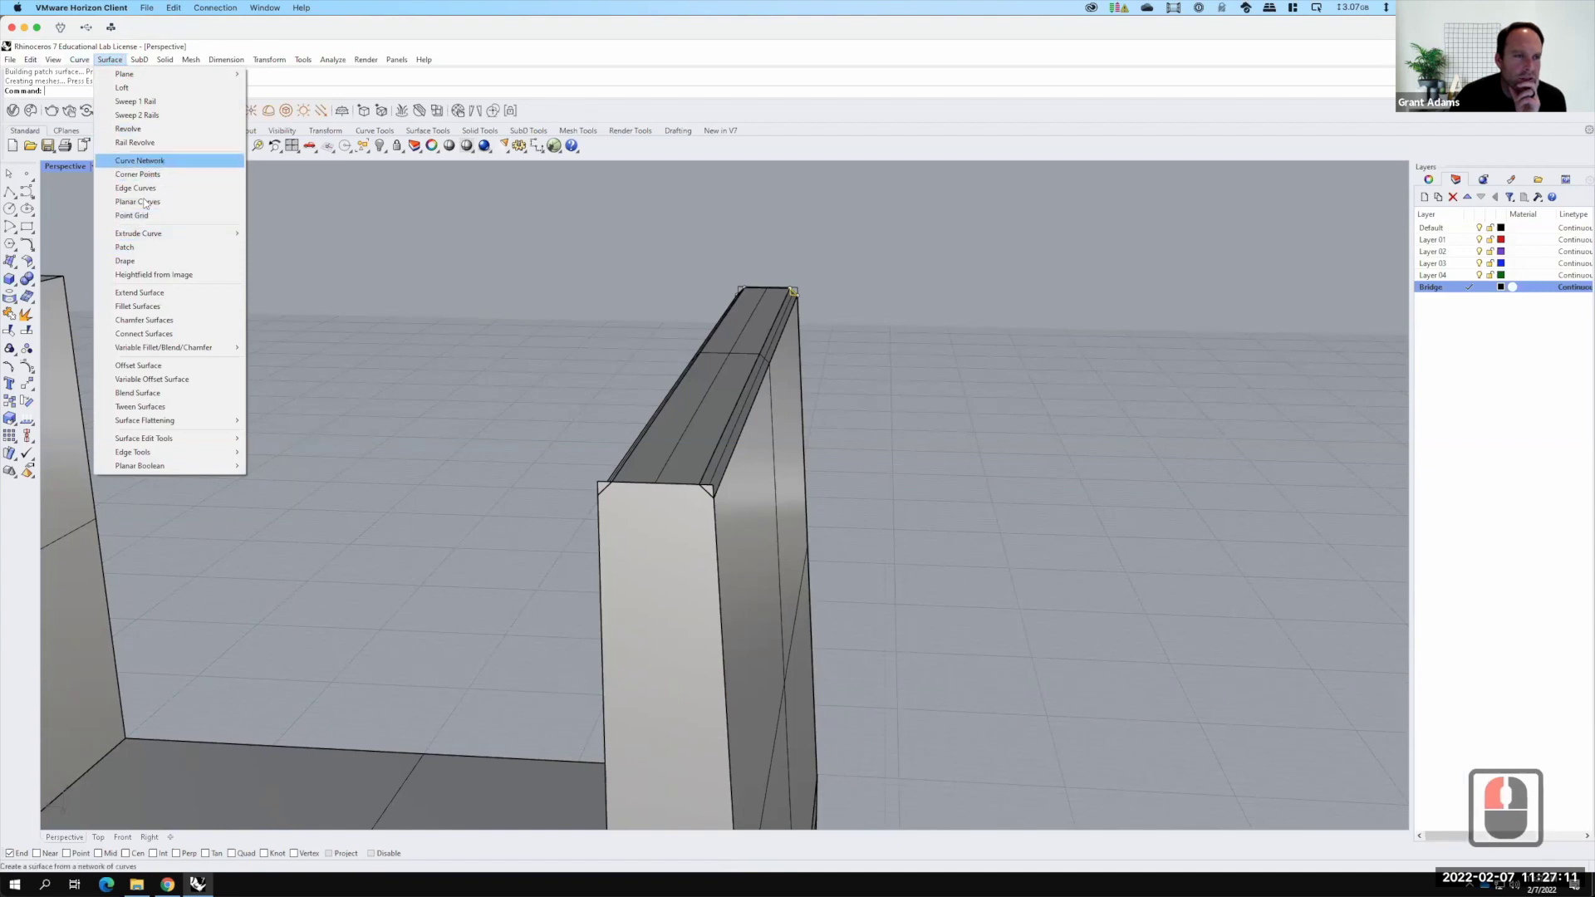
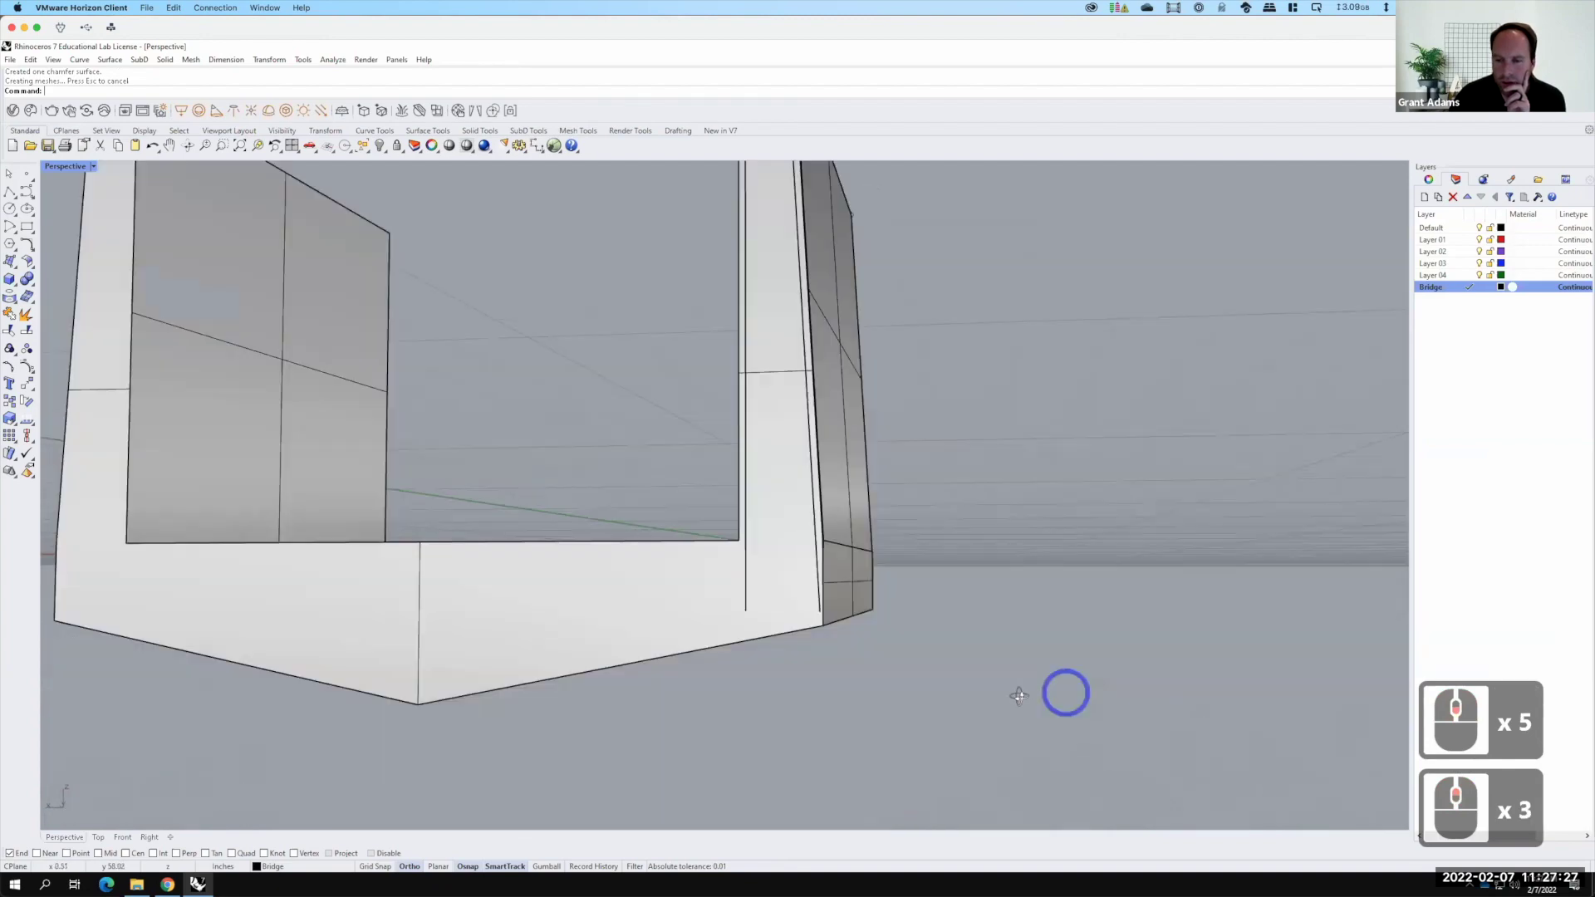
pyautogui.rightClick(505, 573)
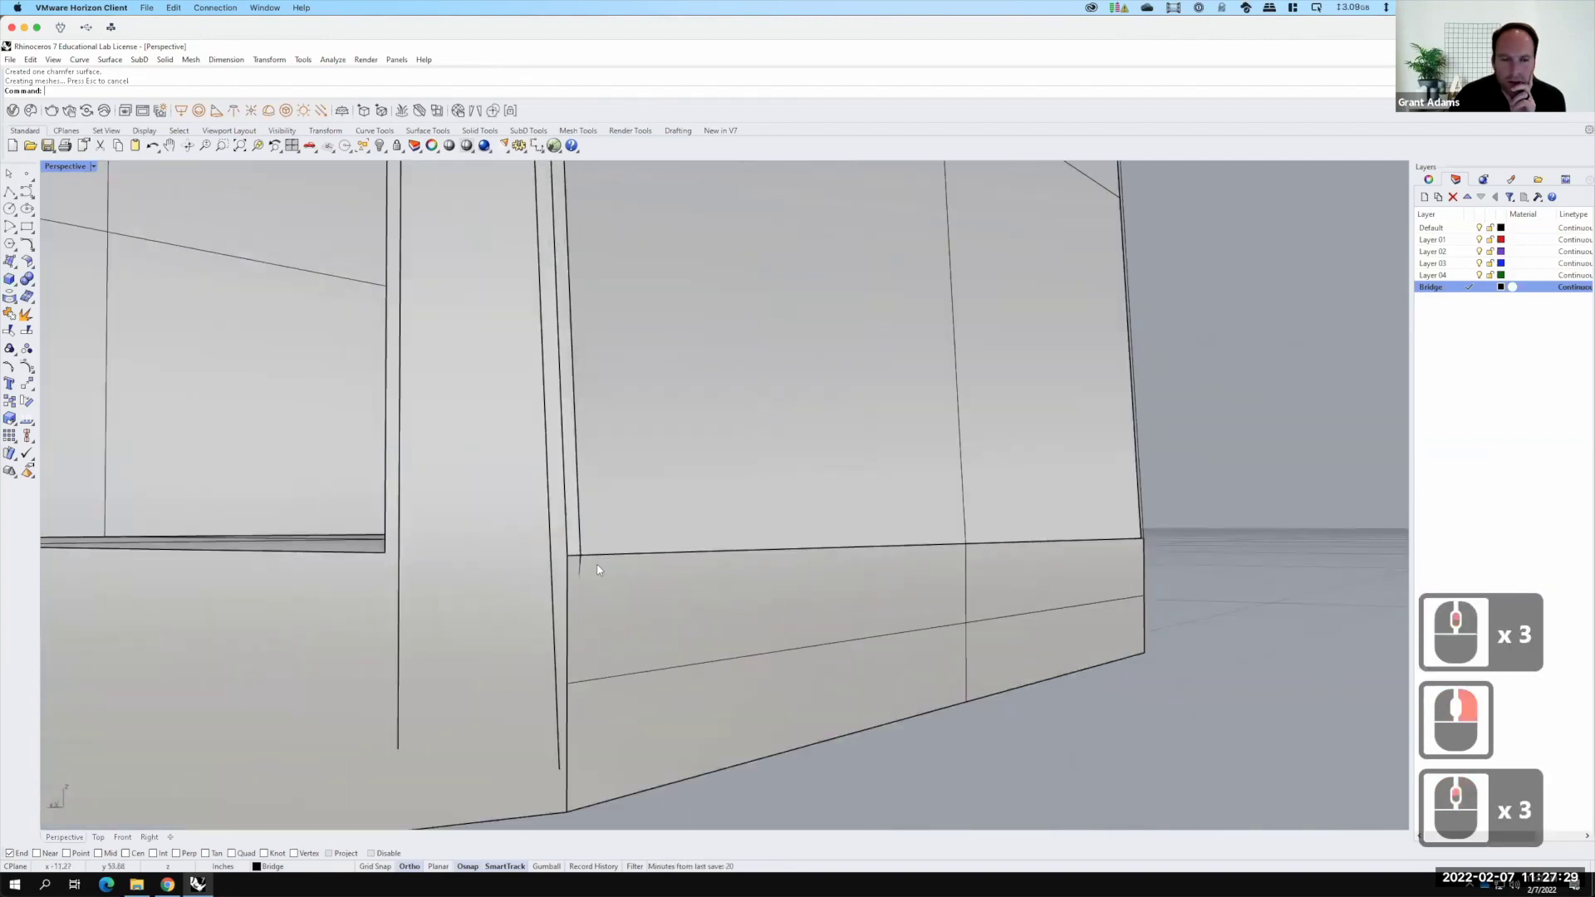
pyautogui.press('F15')
pyautogui.click(424, 389)
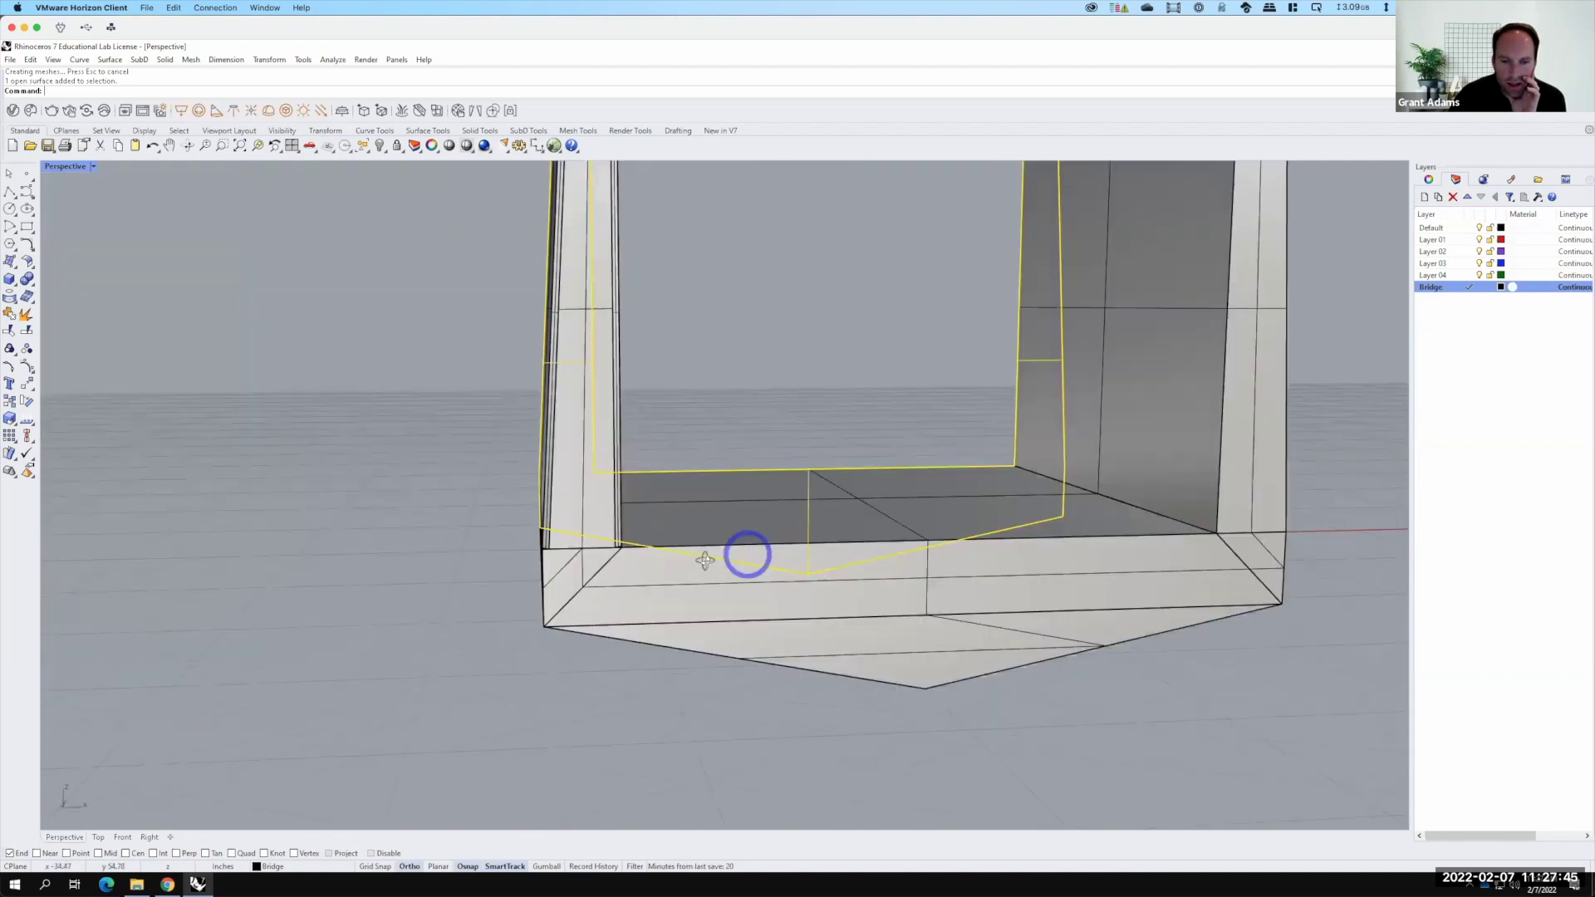
pyautogui.rightClick(579, 502)
pyautogui.click(571, 497)
pyautogui.click(617, 608)
pyautogui.click(618, 607)
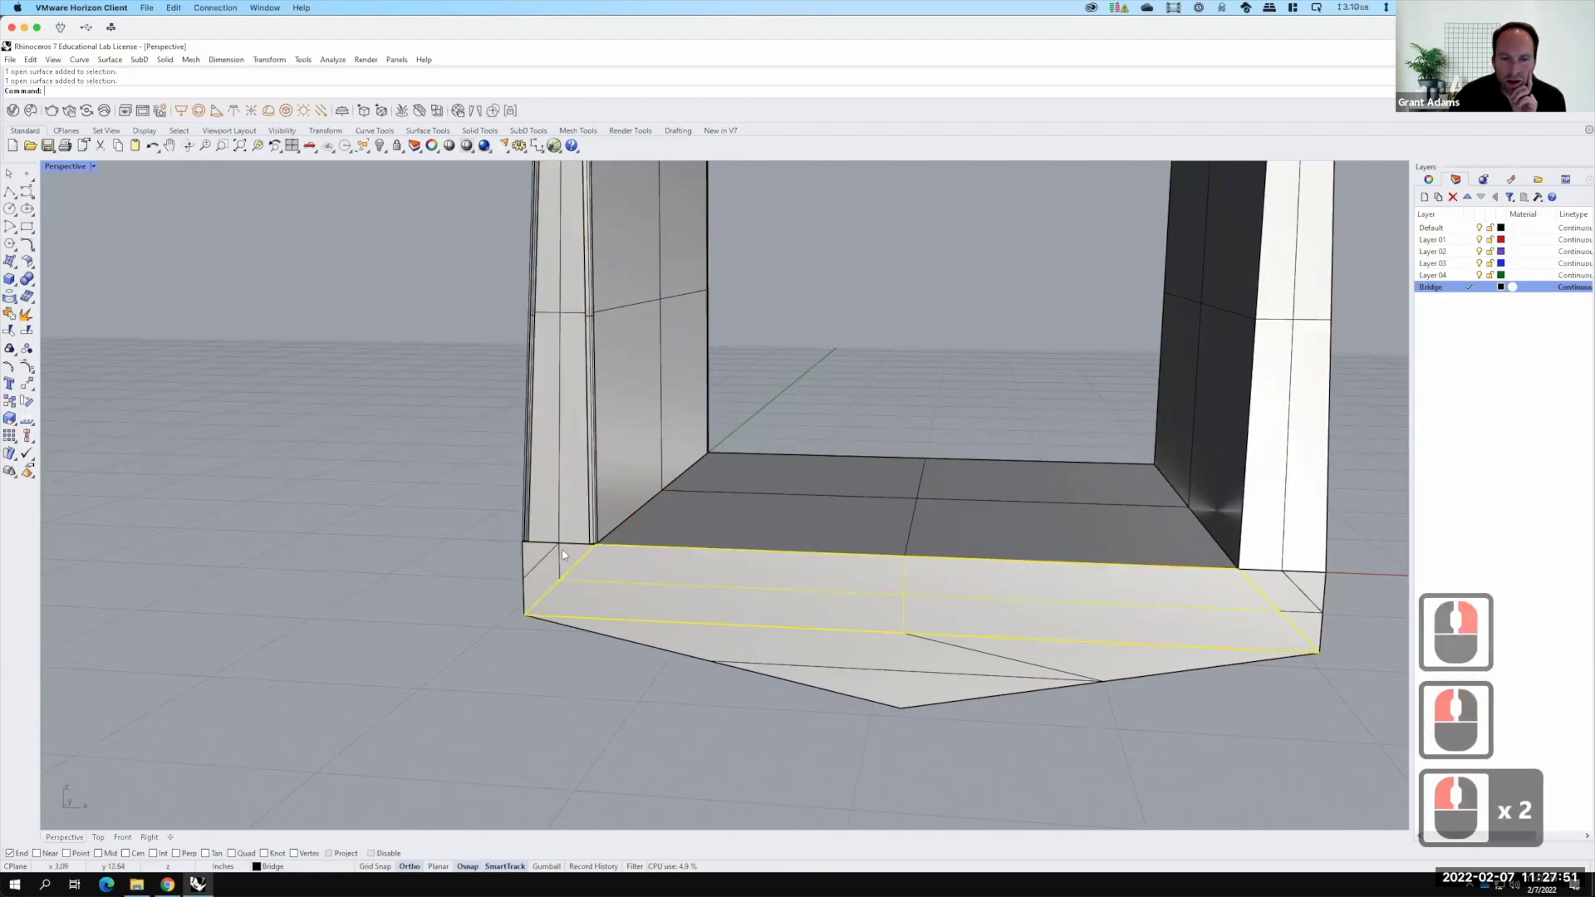
pyautogui.rightClick(686, 578)
pyautogui.middleClick(694, 570)
pyautogui.middleClick(713, 539)
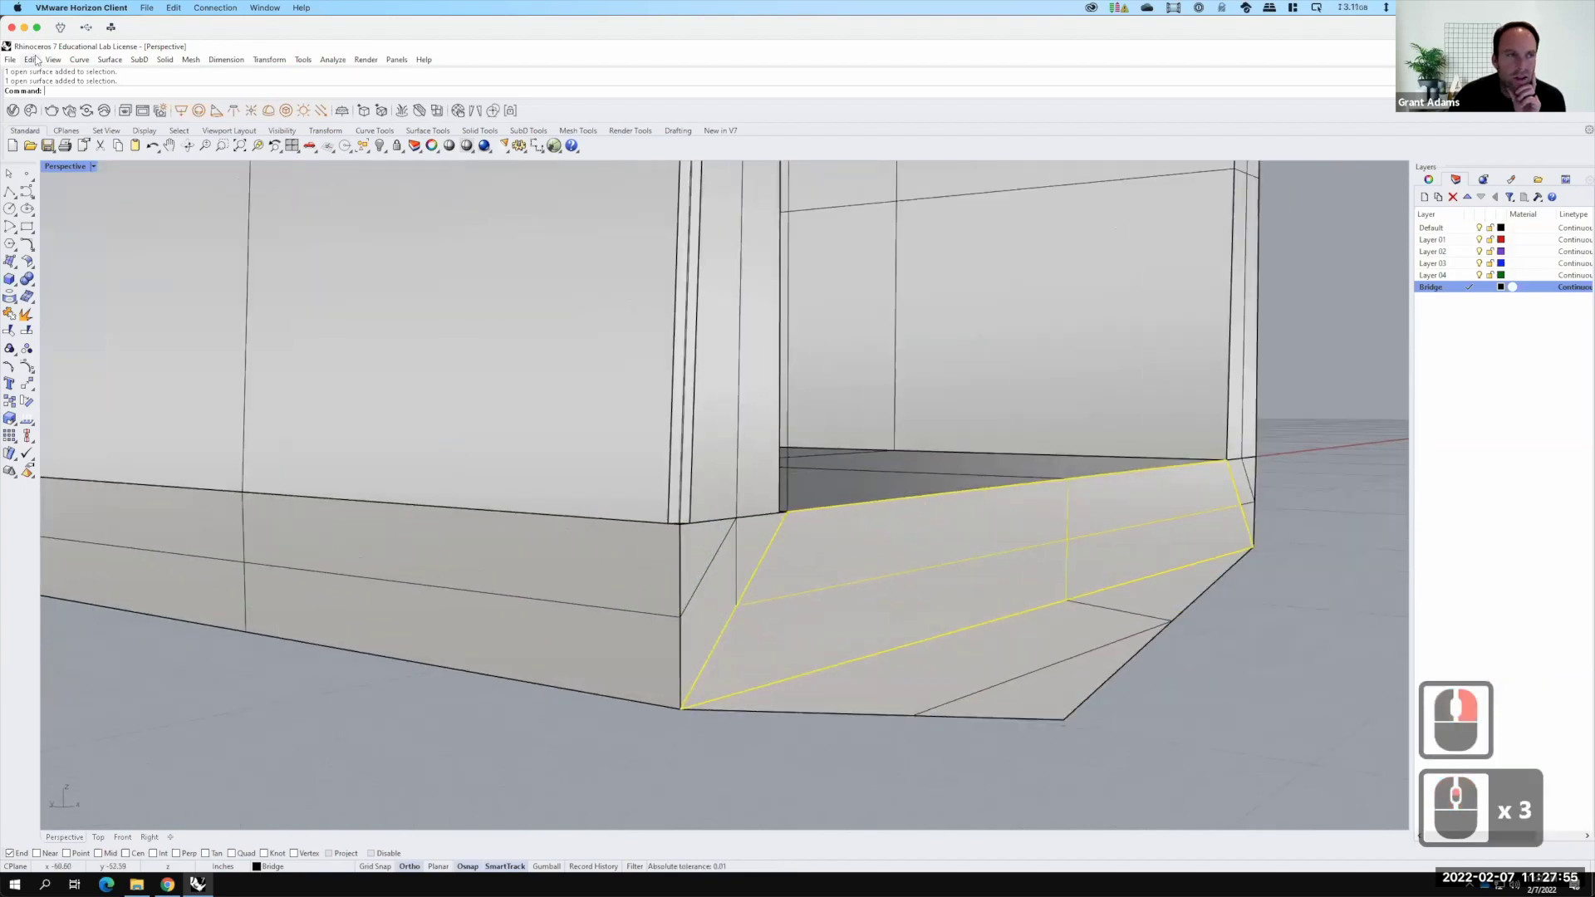
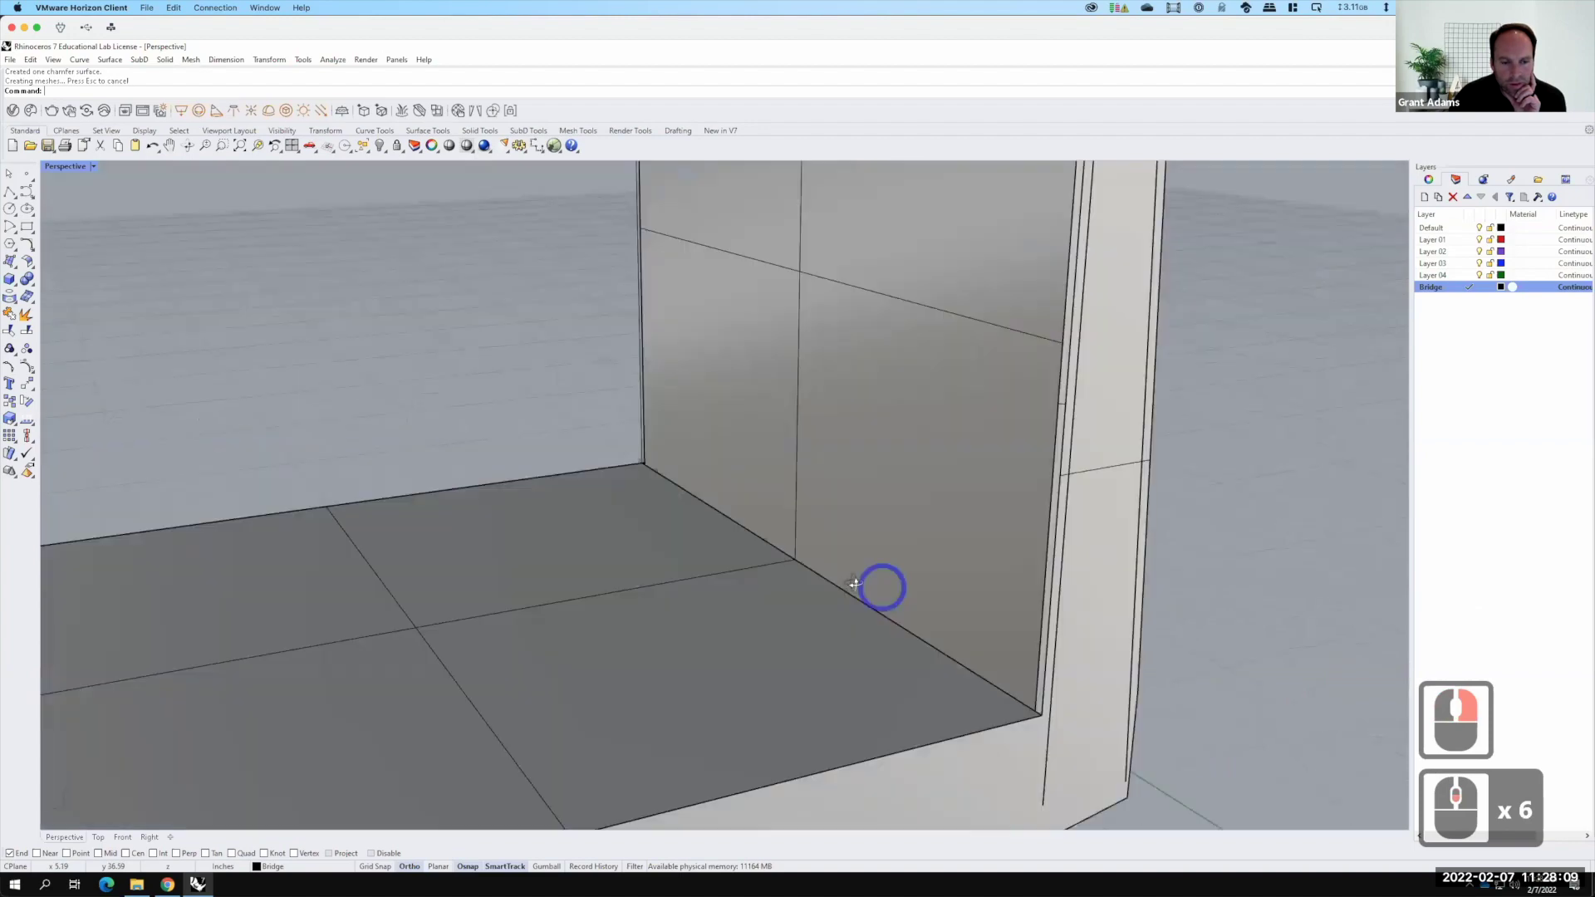
pyautogui.rightClick(687, 749)
pyautogui.middleClick(672, 679)
pyautogui.middleClick(672, 679)
pyautogui.middleClick(664, 649)
pyautogui.middleClick(664, 649)
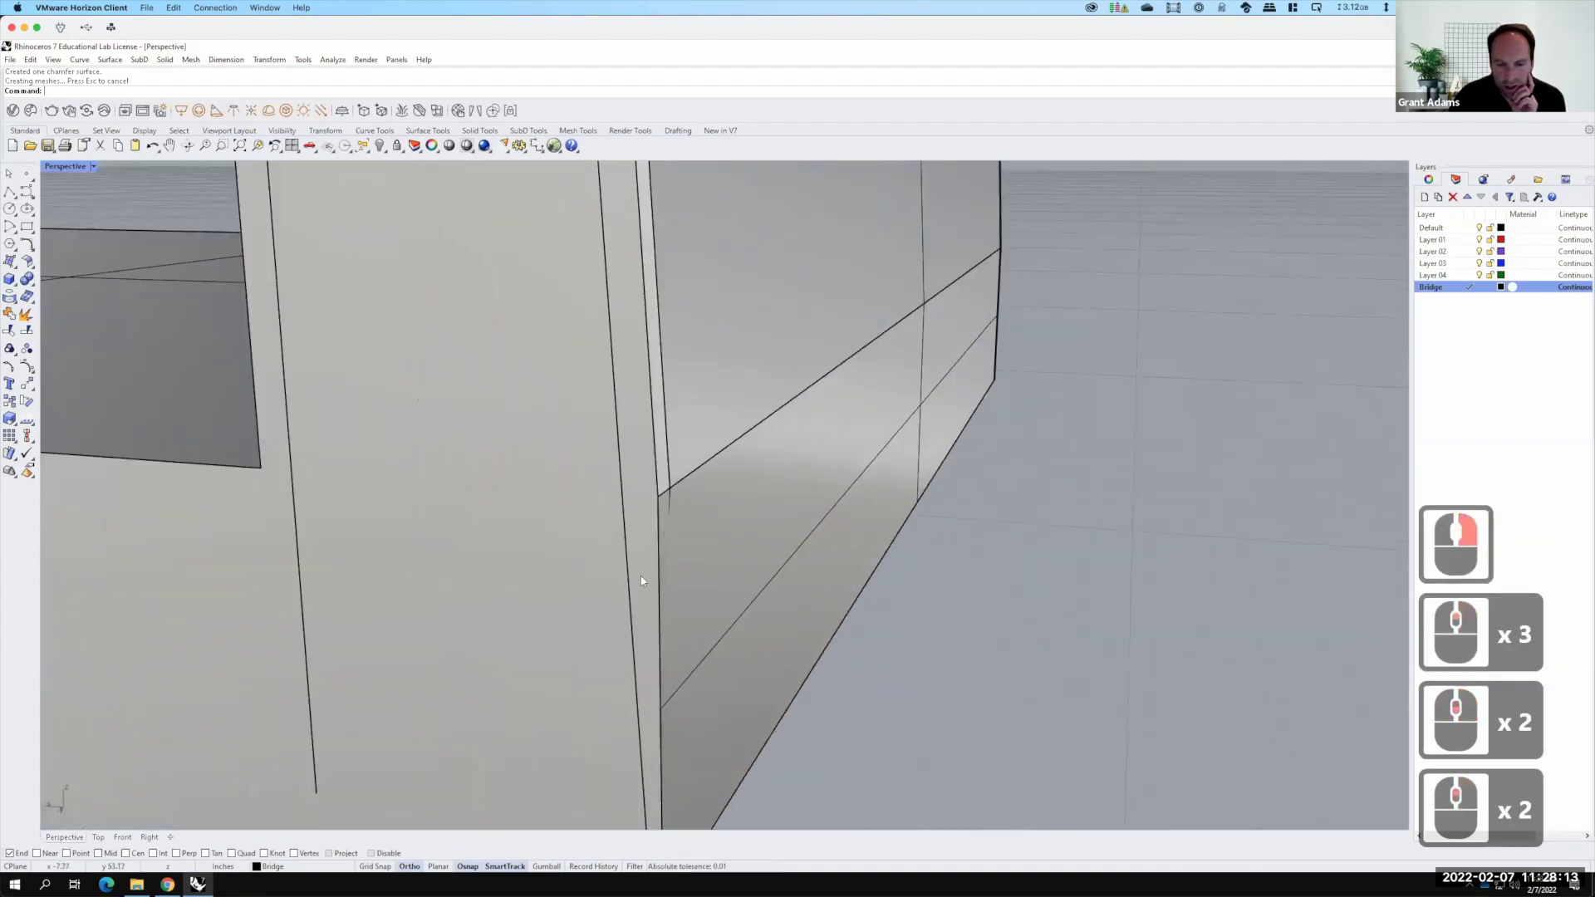
pyautogui.click(647, 577)
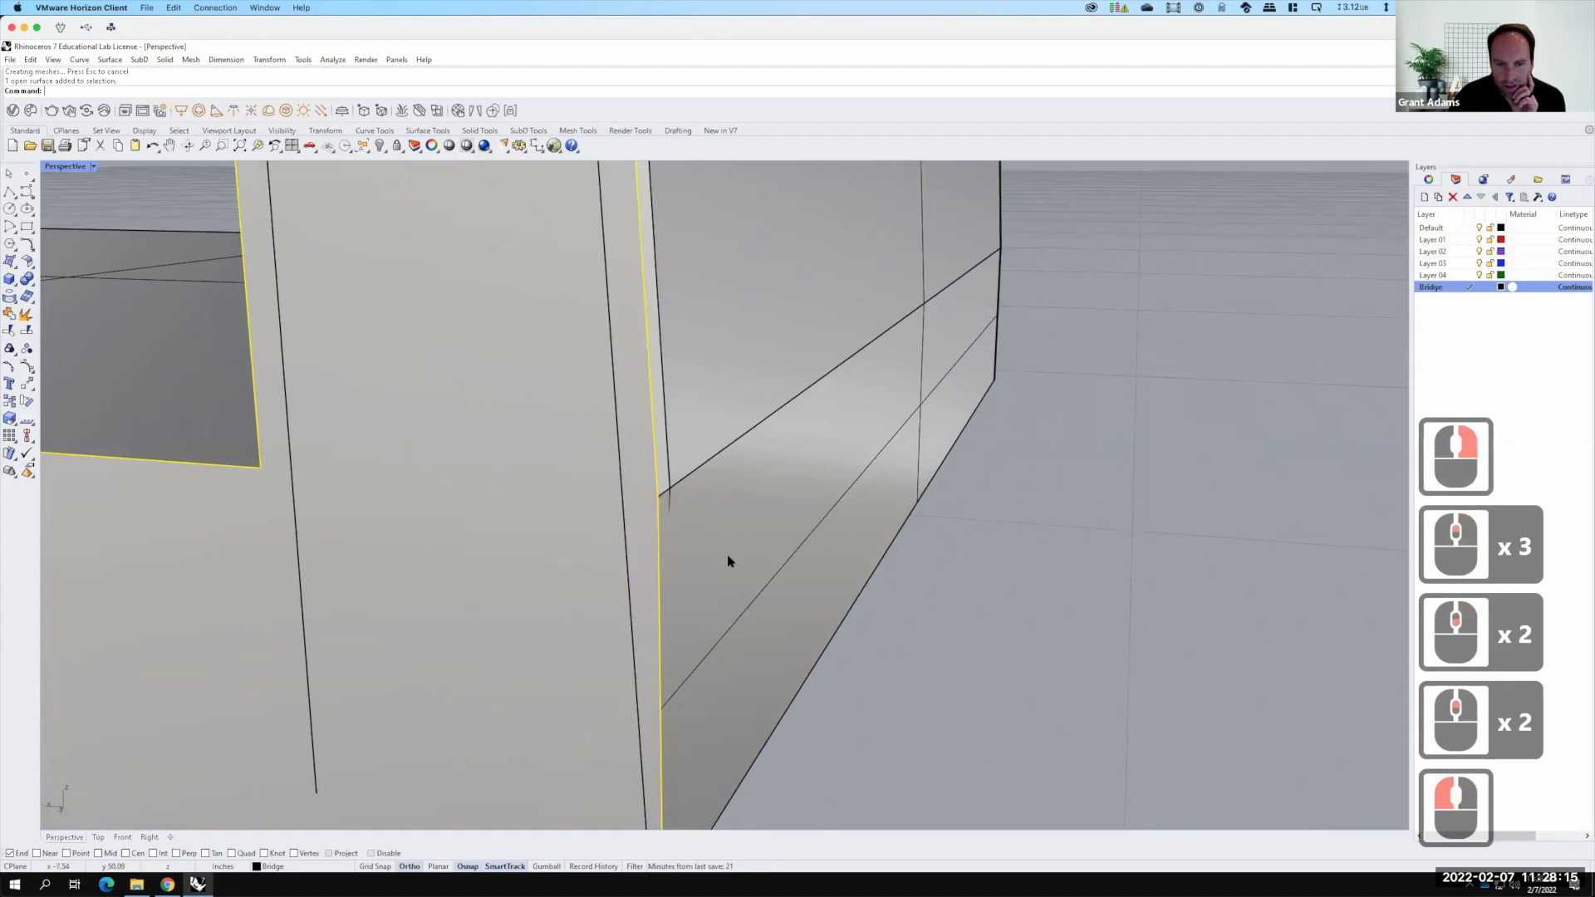
pyautogui.click(730, 556)
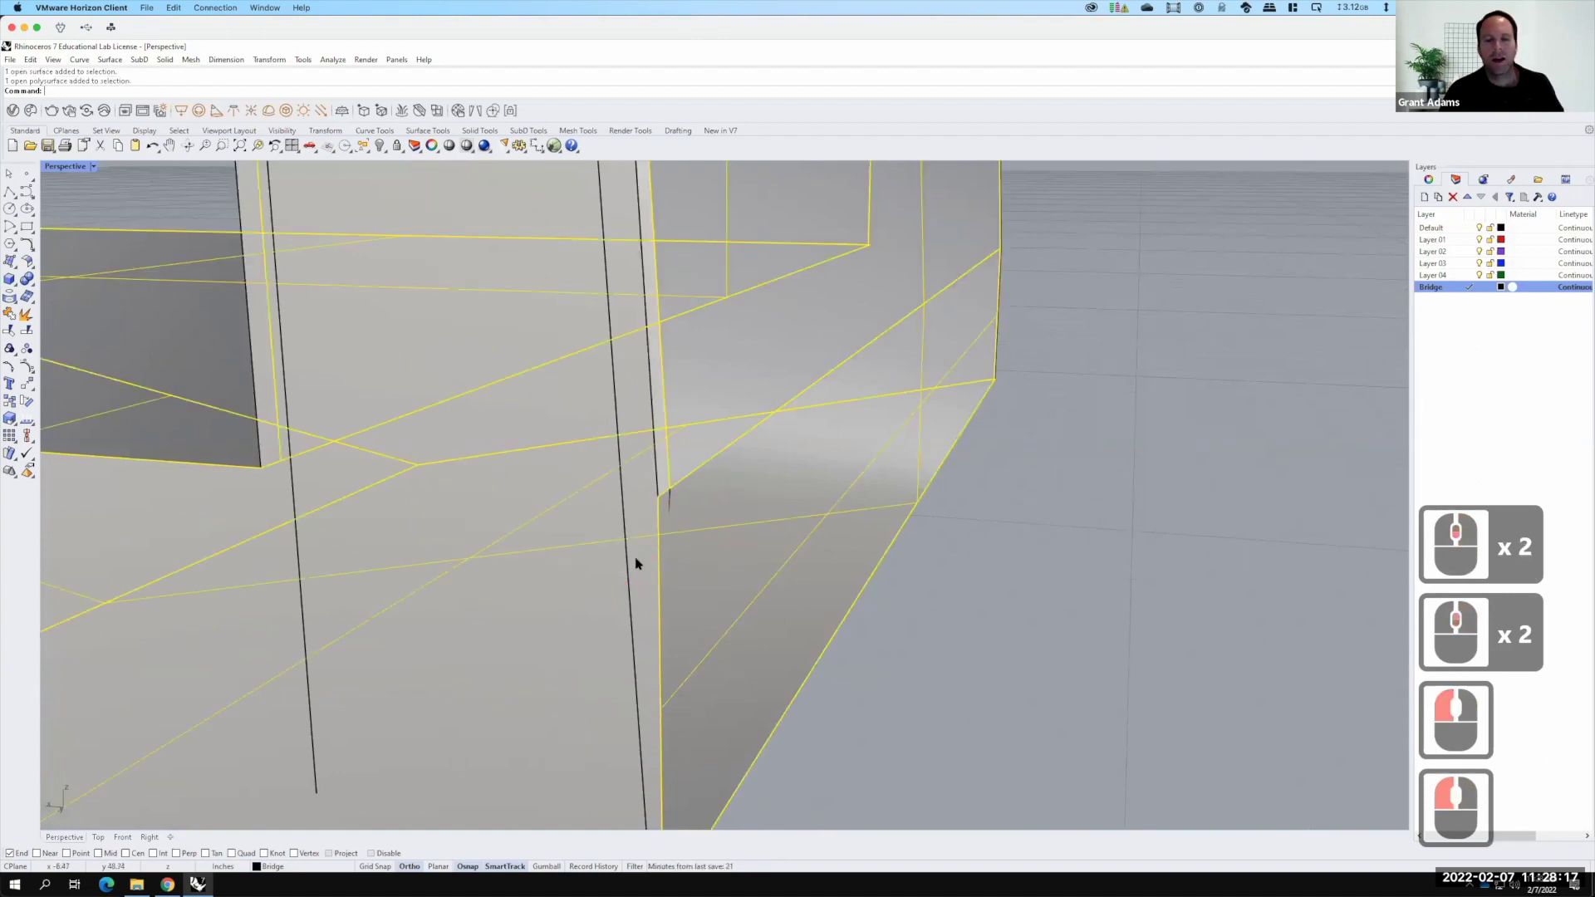
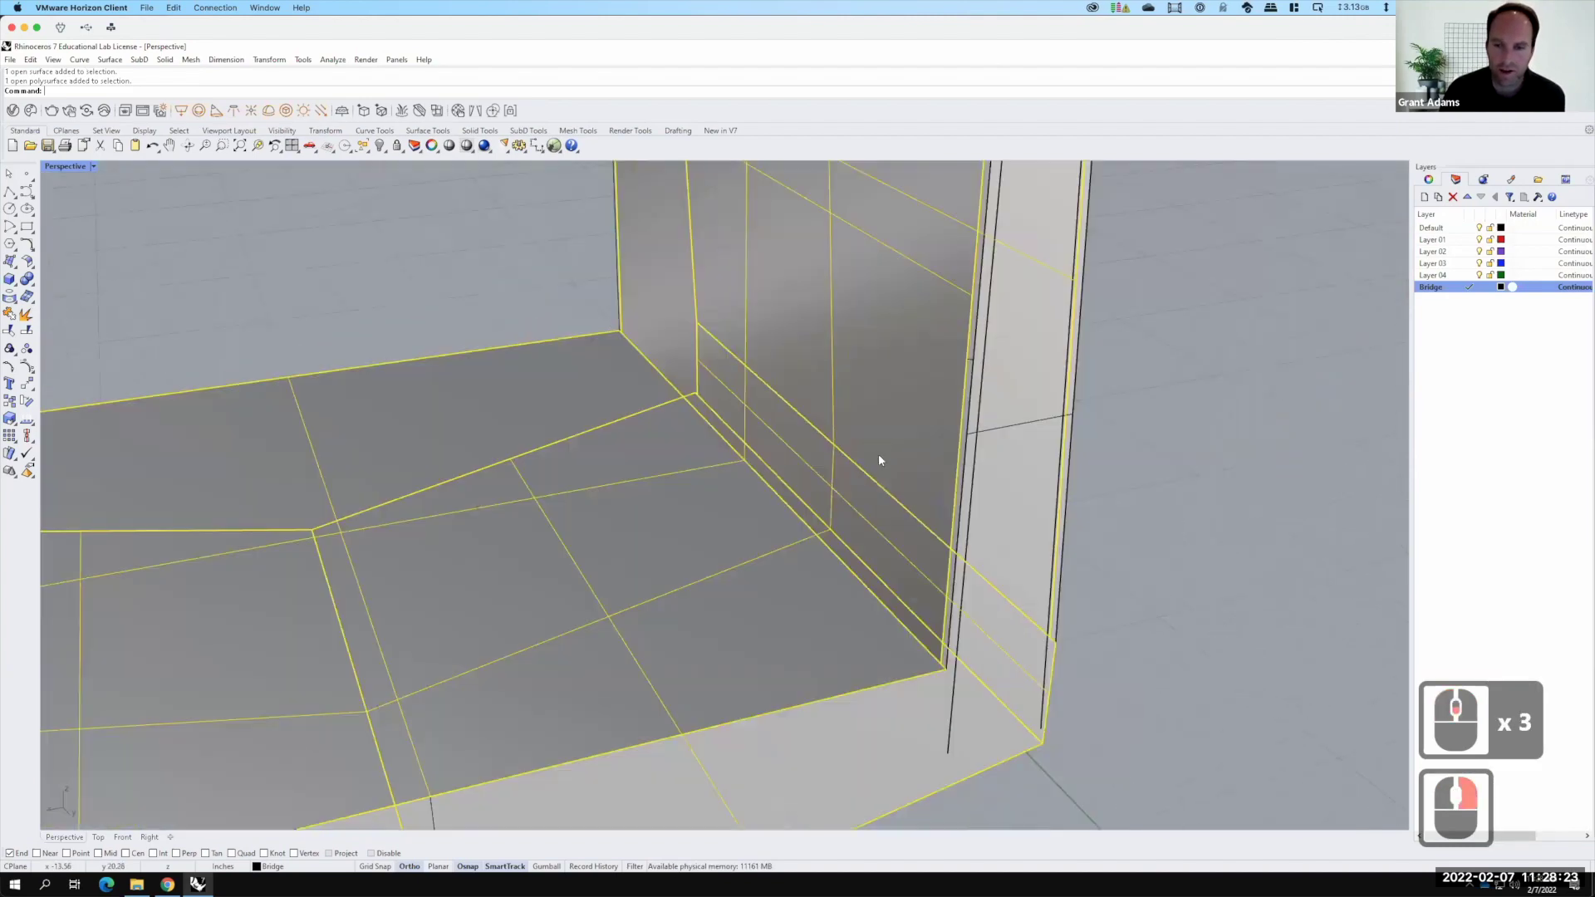
pyautogui.rightClick(999, 622)
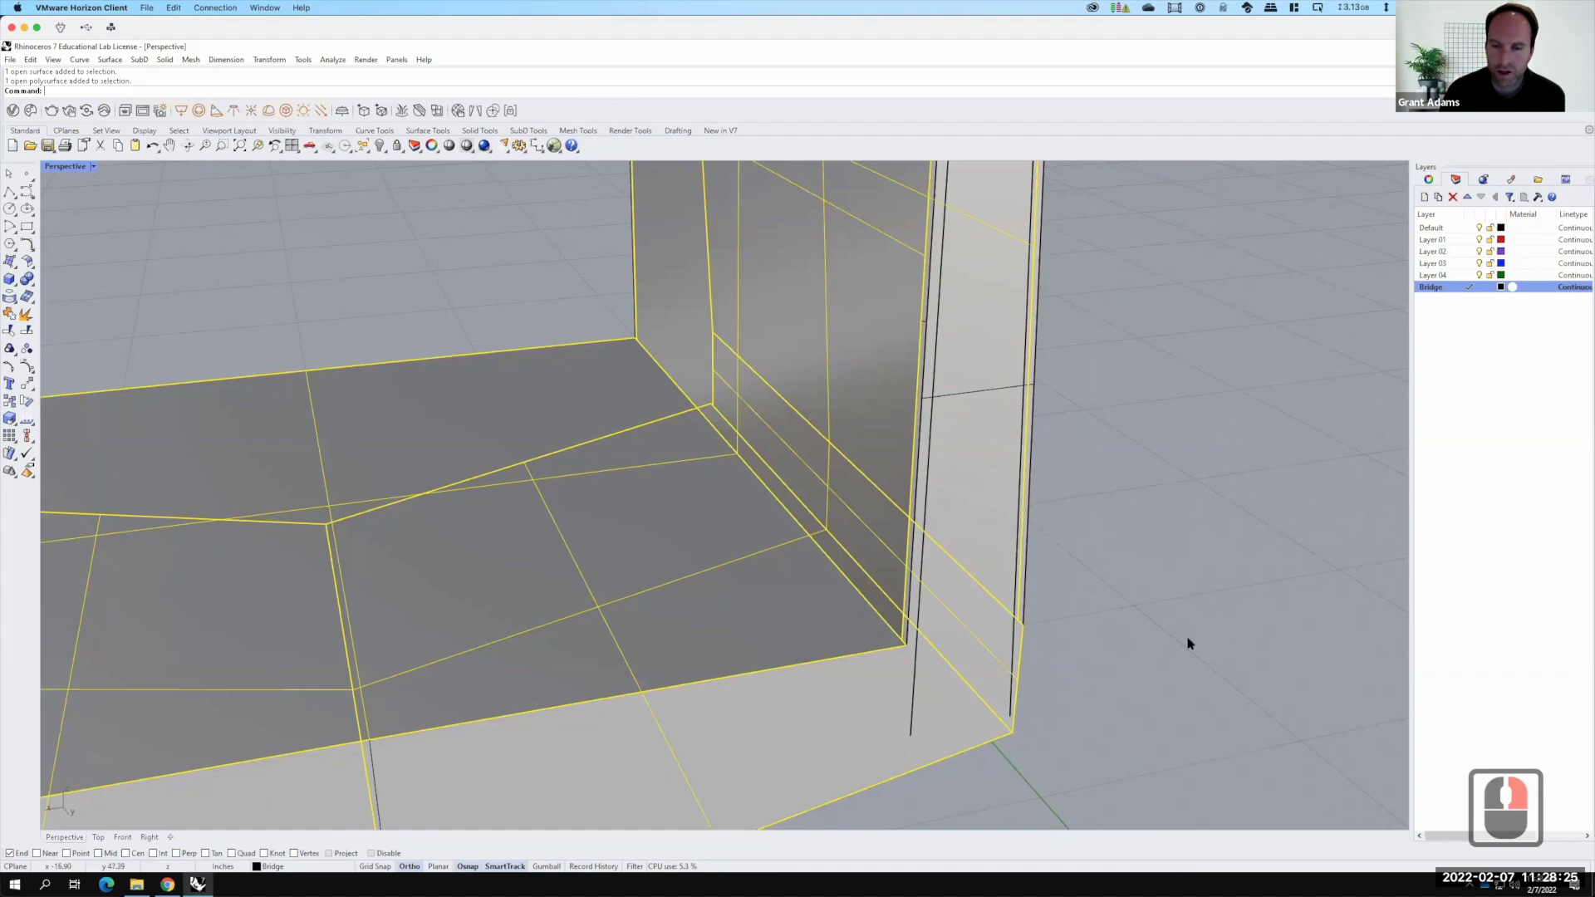
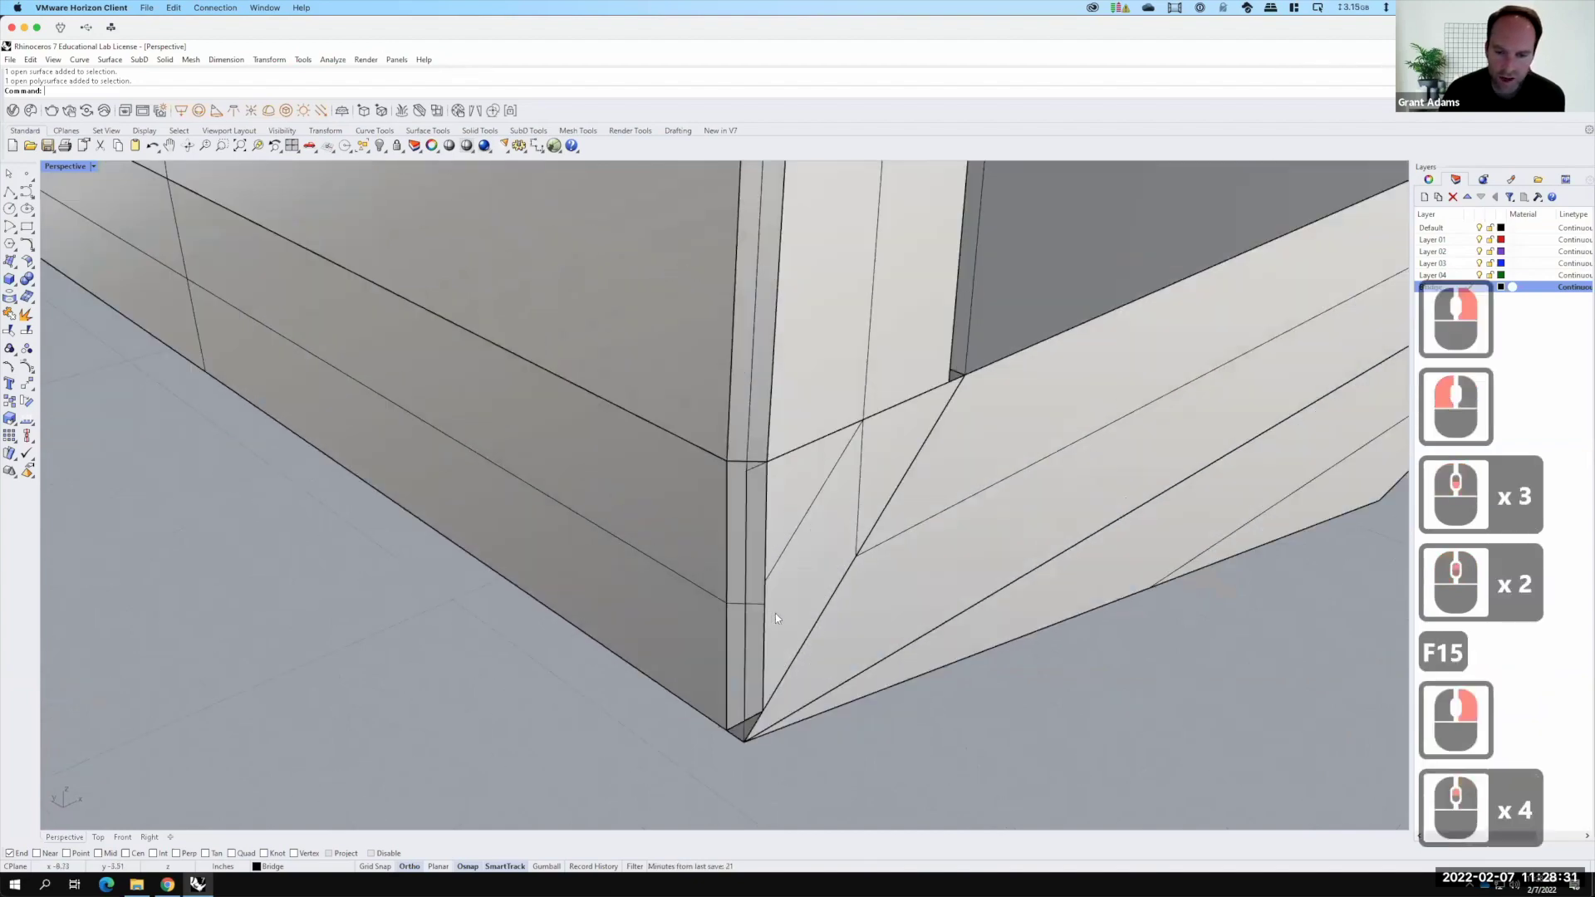
pyautogui.rightClick(727, 607)
pyautogui.middleClick(770, 588)
pyautogui.middleClick(799, 573)
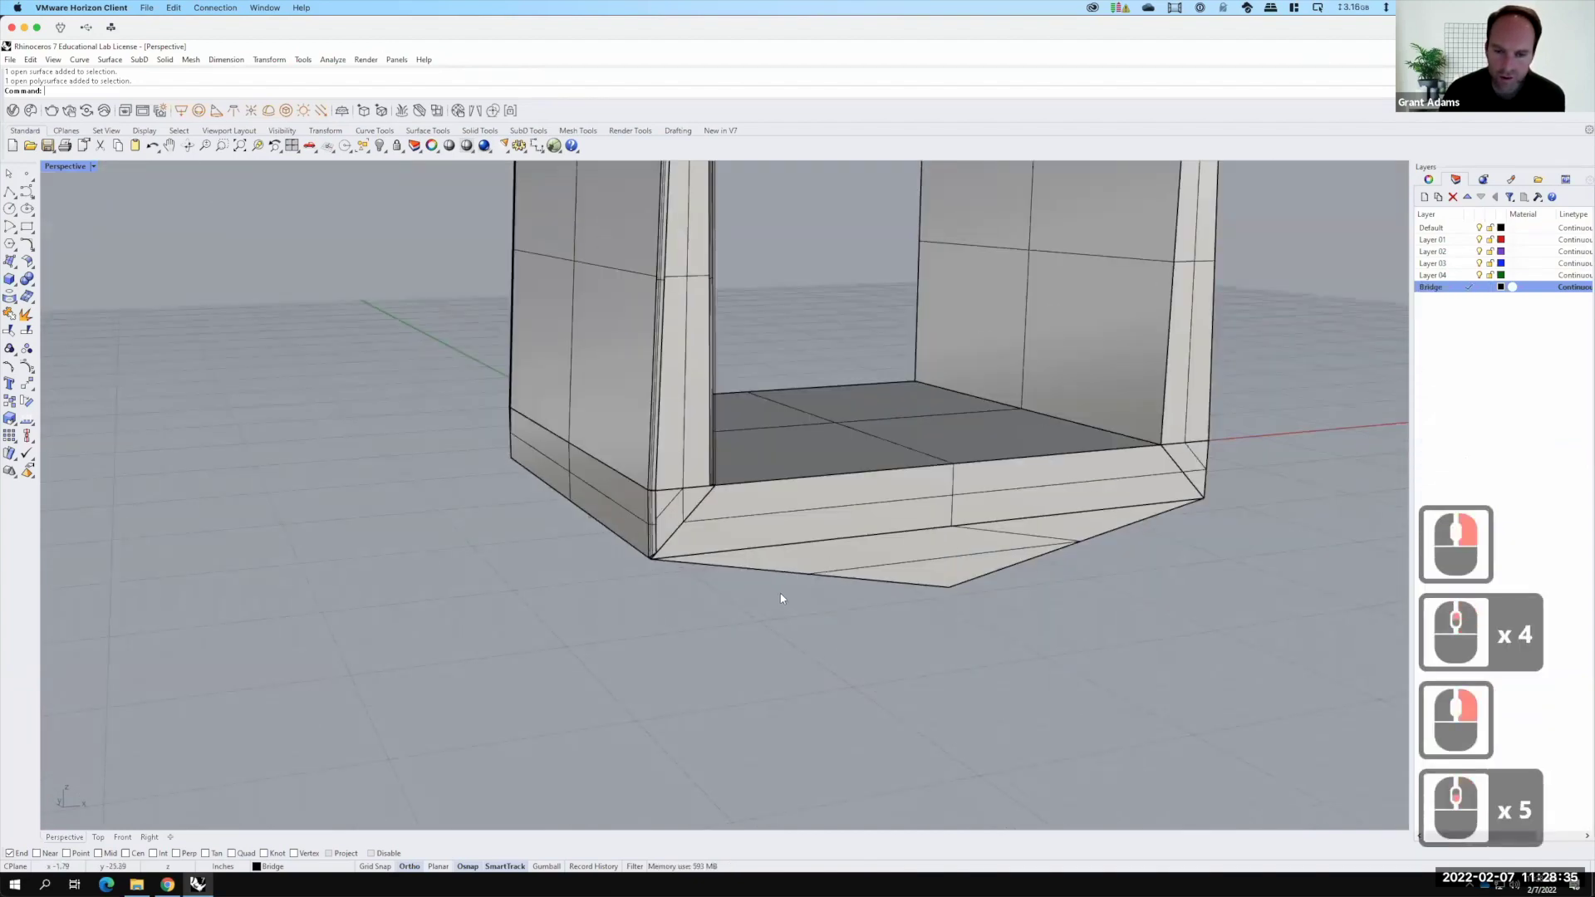
# Run ChamferSrf on the first pair of underside faces
pyautogui.rightClick(845, 604)
pyautogui.write('chamf')
pyautogui.press('Return')
pyautogui.click(799, 514)
pyautogui.click(799, 509)
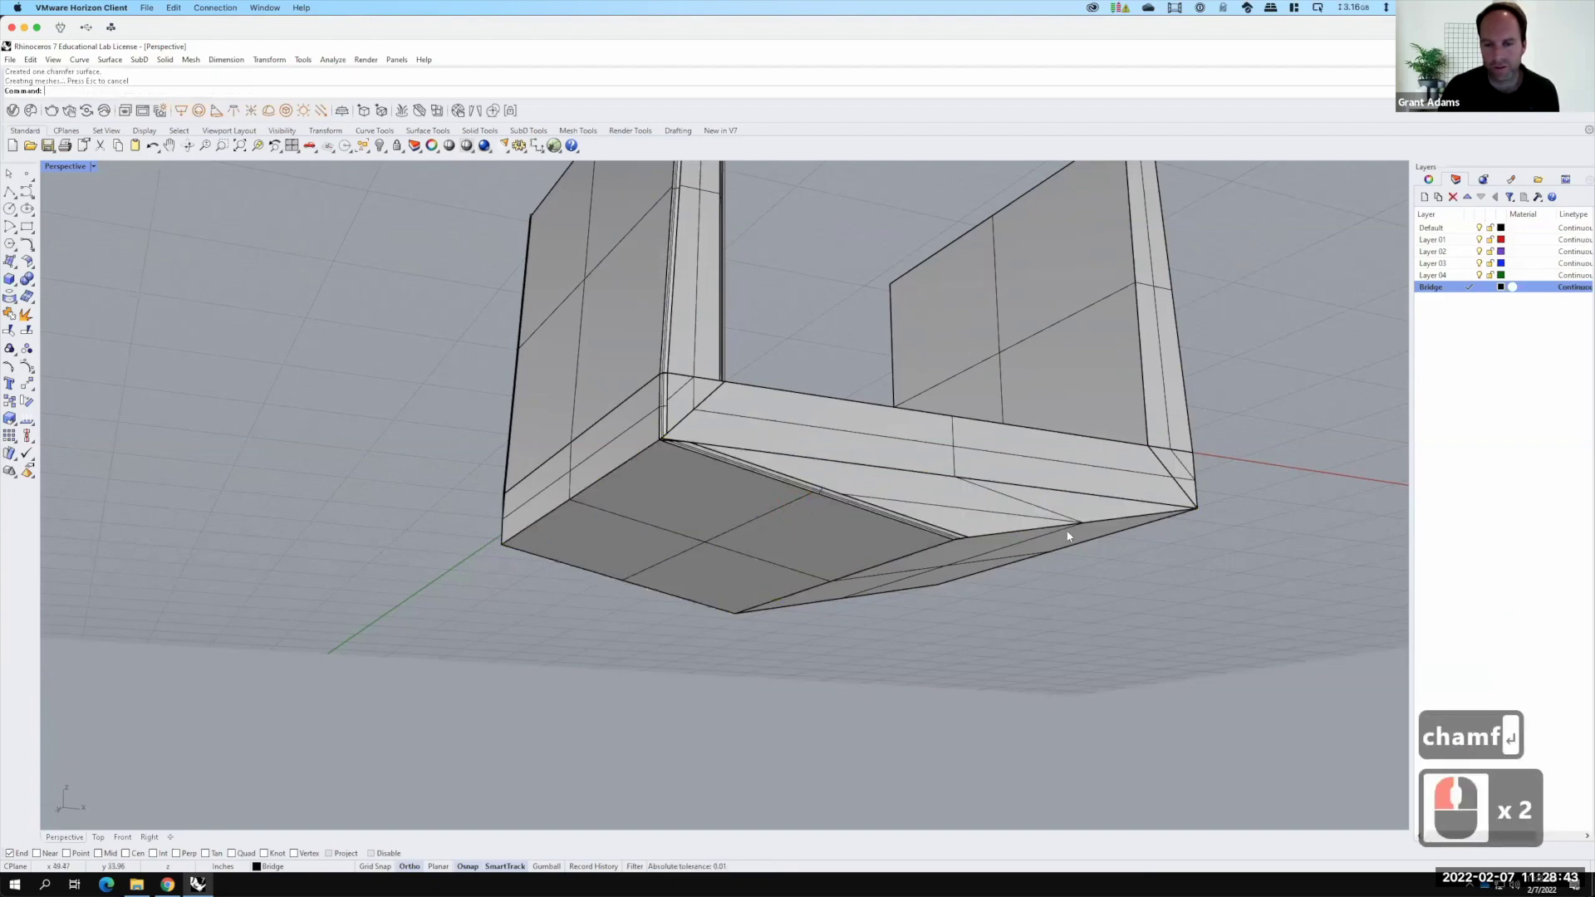
# Repeat the chamfer between the flat underside and the adjoining sloped face
pyautogui.rightClick(962, 472)
pyautogui.click(996, 496)
pyautogui.rightClick(999, 498)
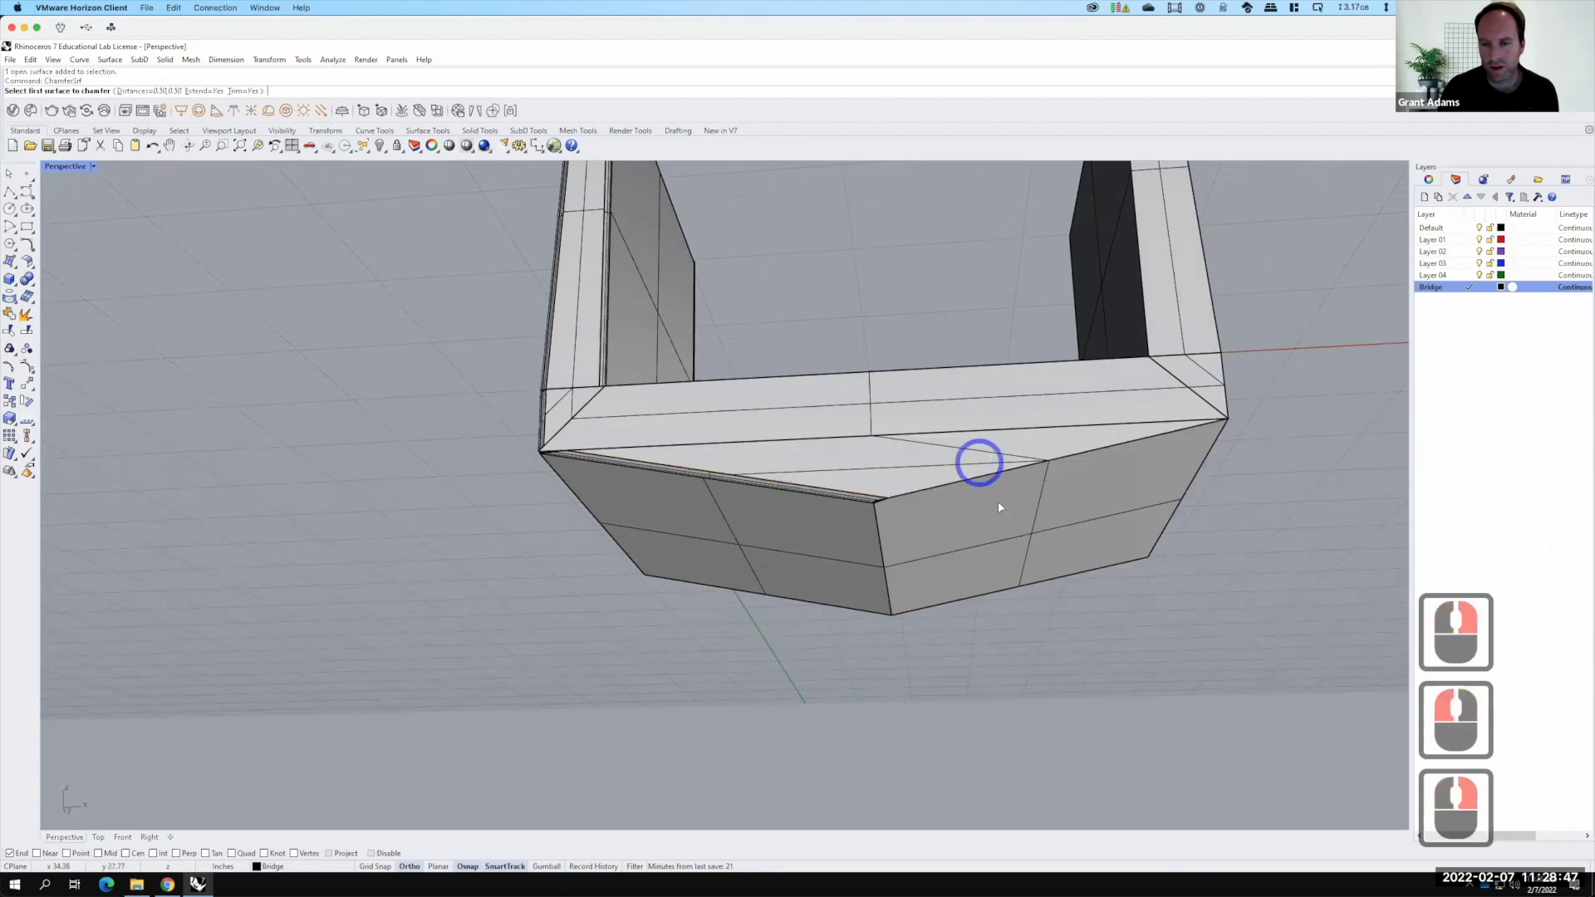
pyautogui.click(1001, 505)
pyautogui.click(1002, 505)
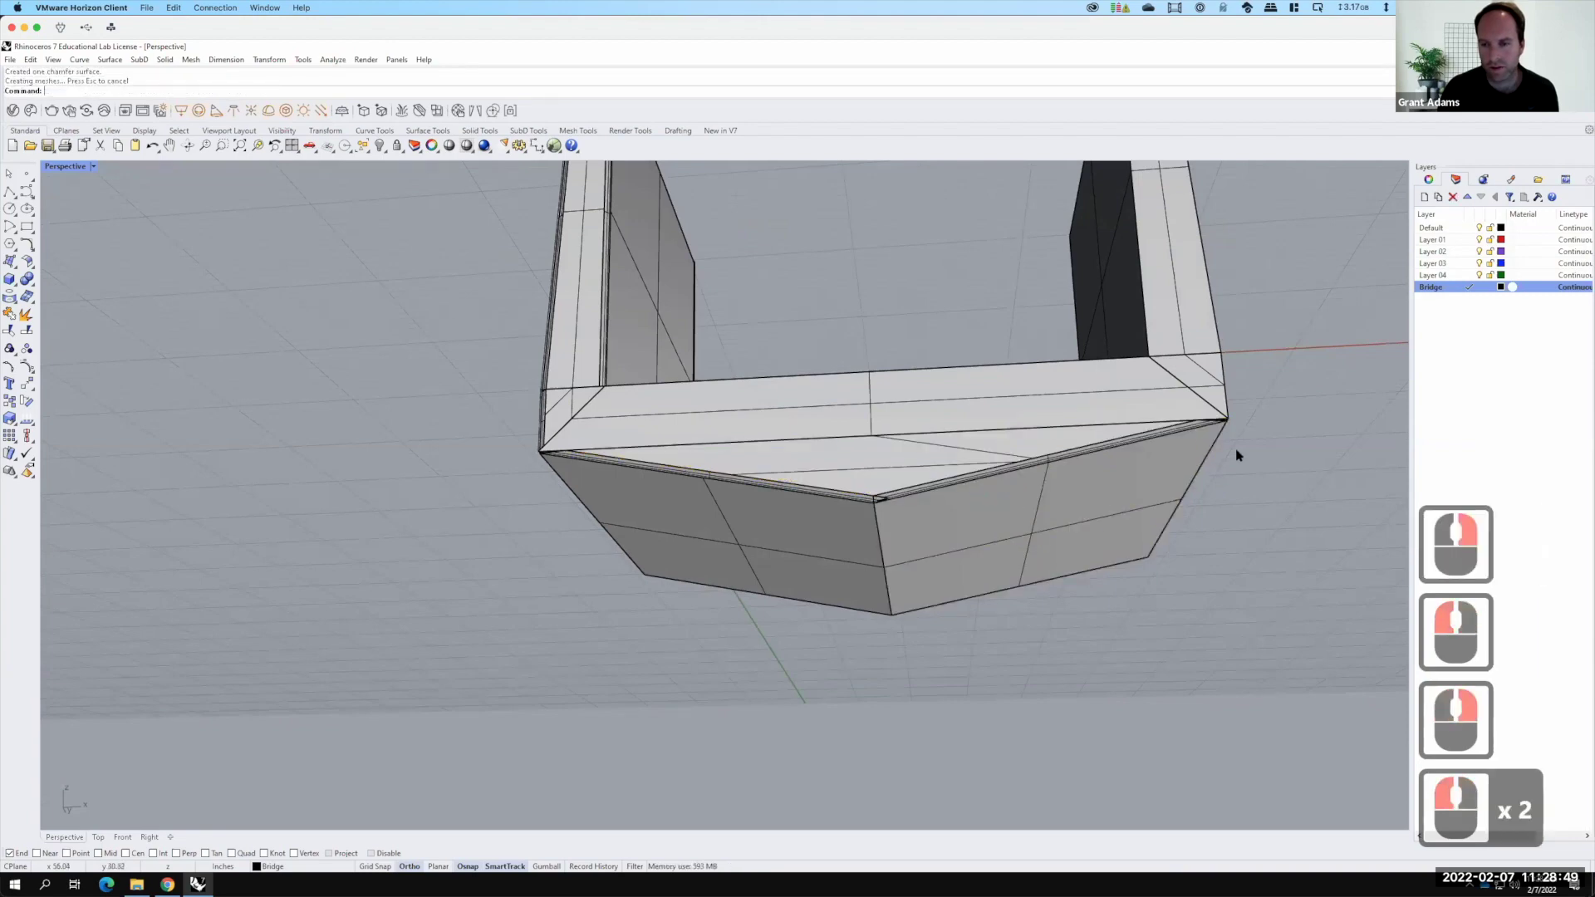
# Repeat ChamferSrf on the remaining bottom crease and an outer wall edge
pyautogui.rightClick(1048, 426)
pyautogui.middleClick(1046, 368)
pyautogui.middleClick(1037, 371)
pyautogui.rightClick(1022, 374)
pyautogui.click(1100, 380)
pyautogui.click(1098, 384)
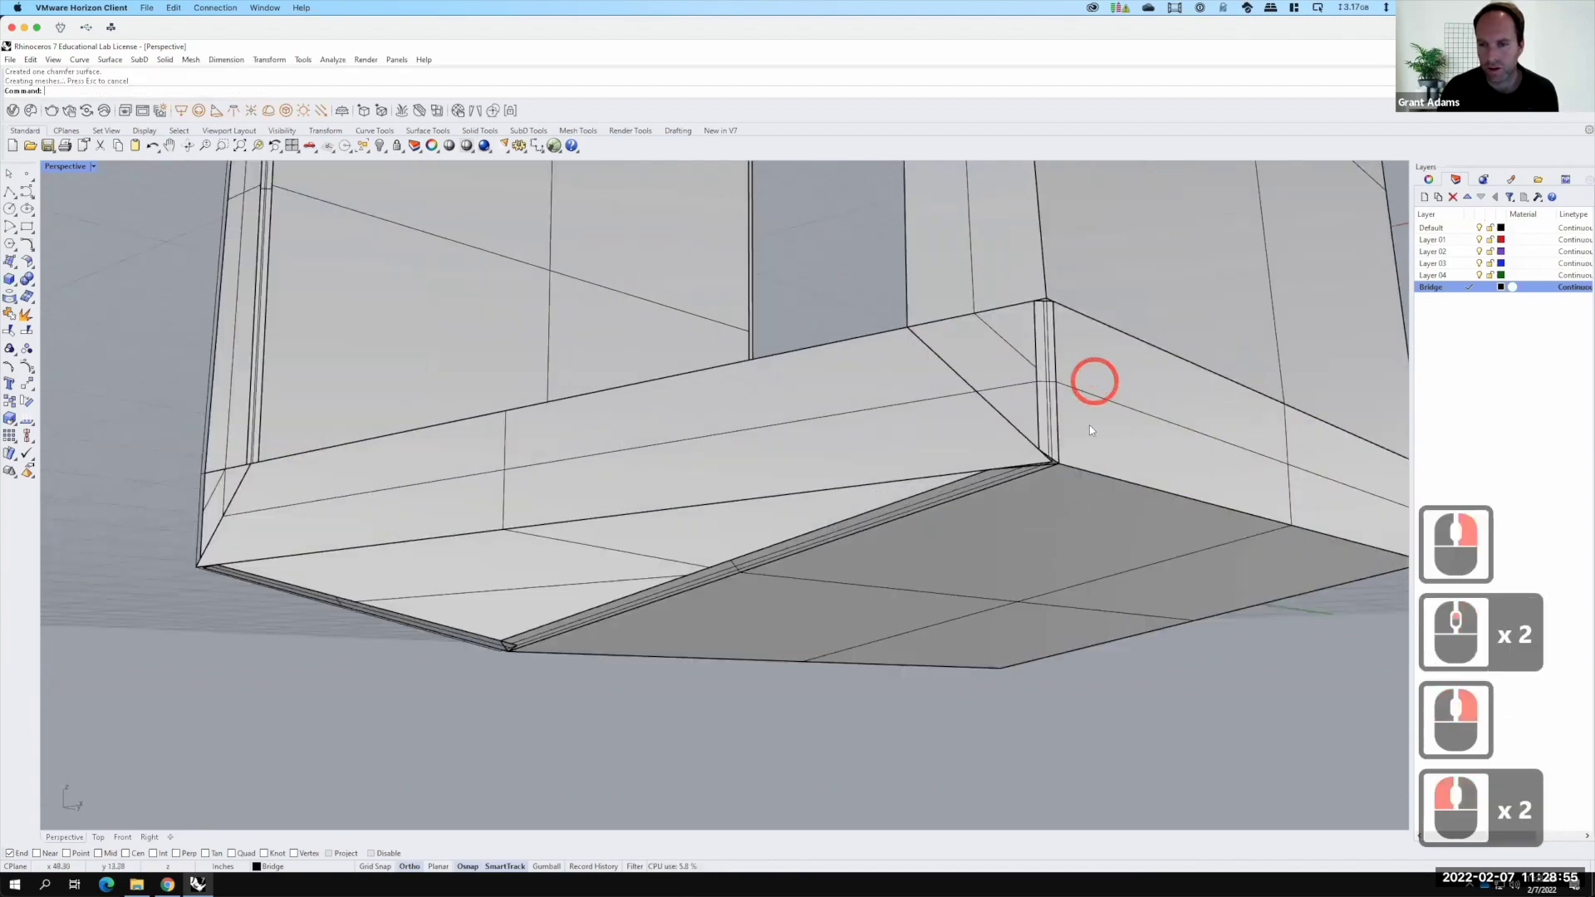
pyautogui.rightClick(901, 532)
pyautogui.rightClick(896, 530)
pyautogui.click(918, 642)
pyautogui.click(967, 561)
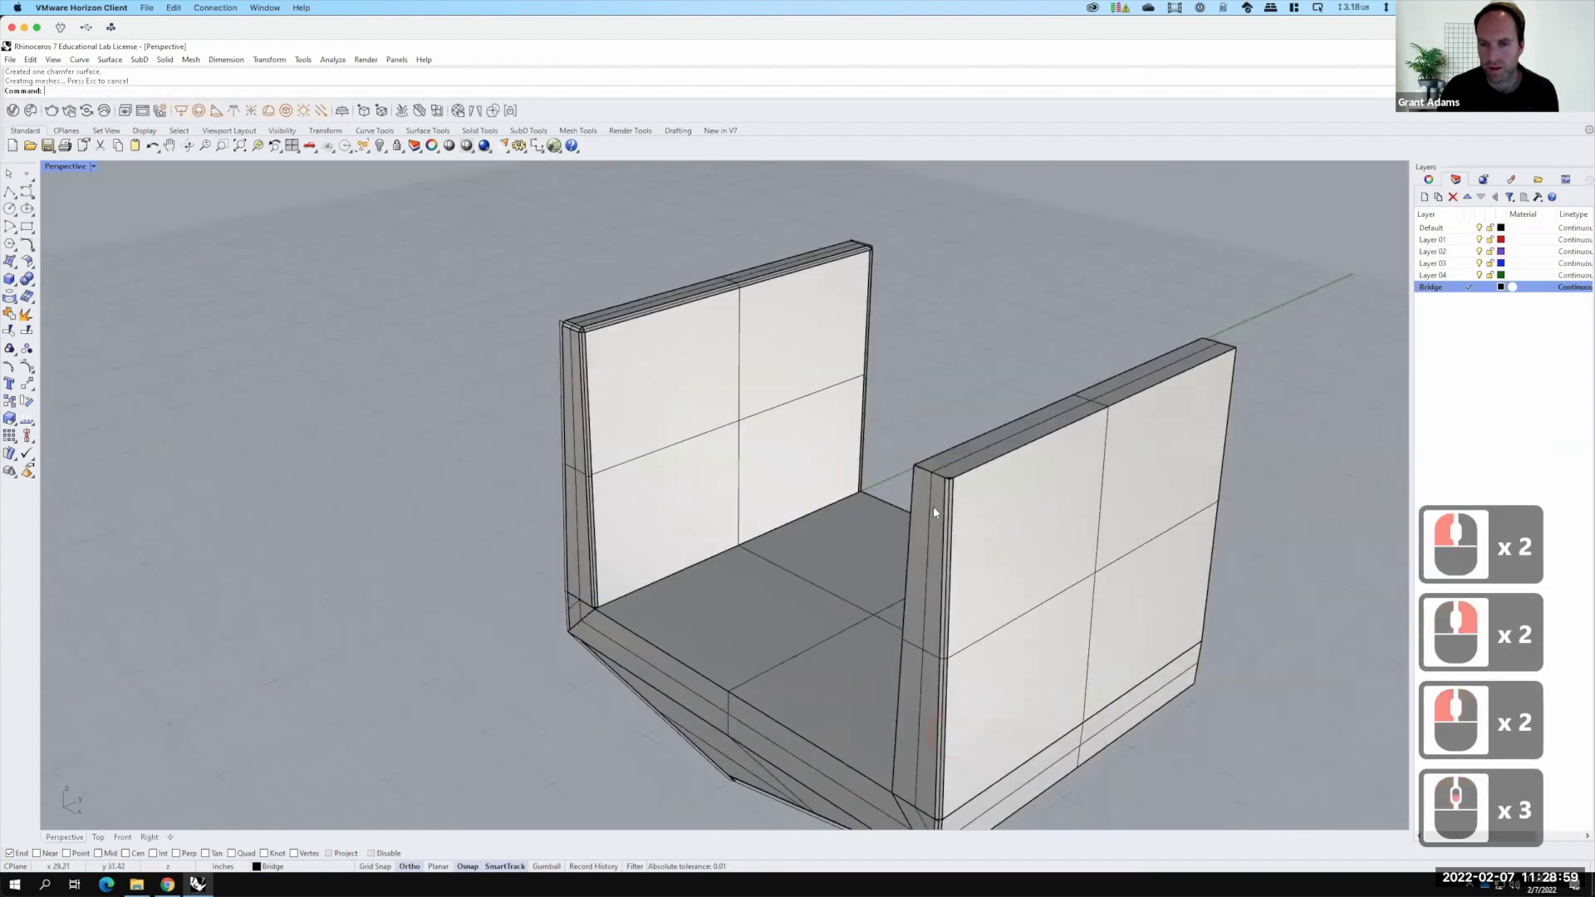
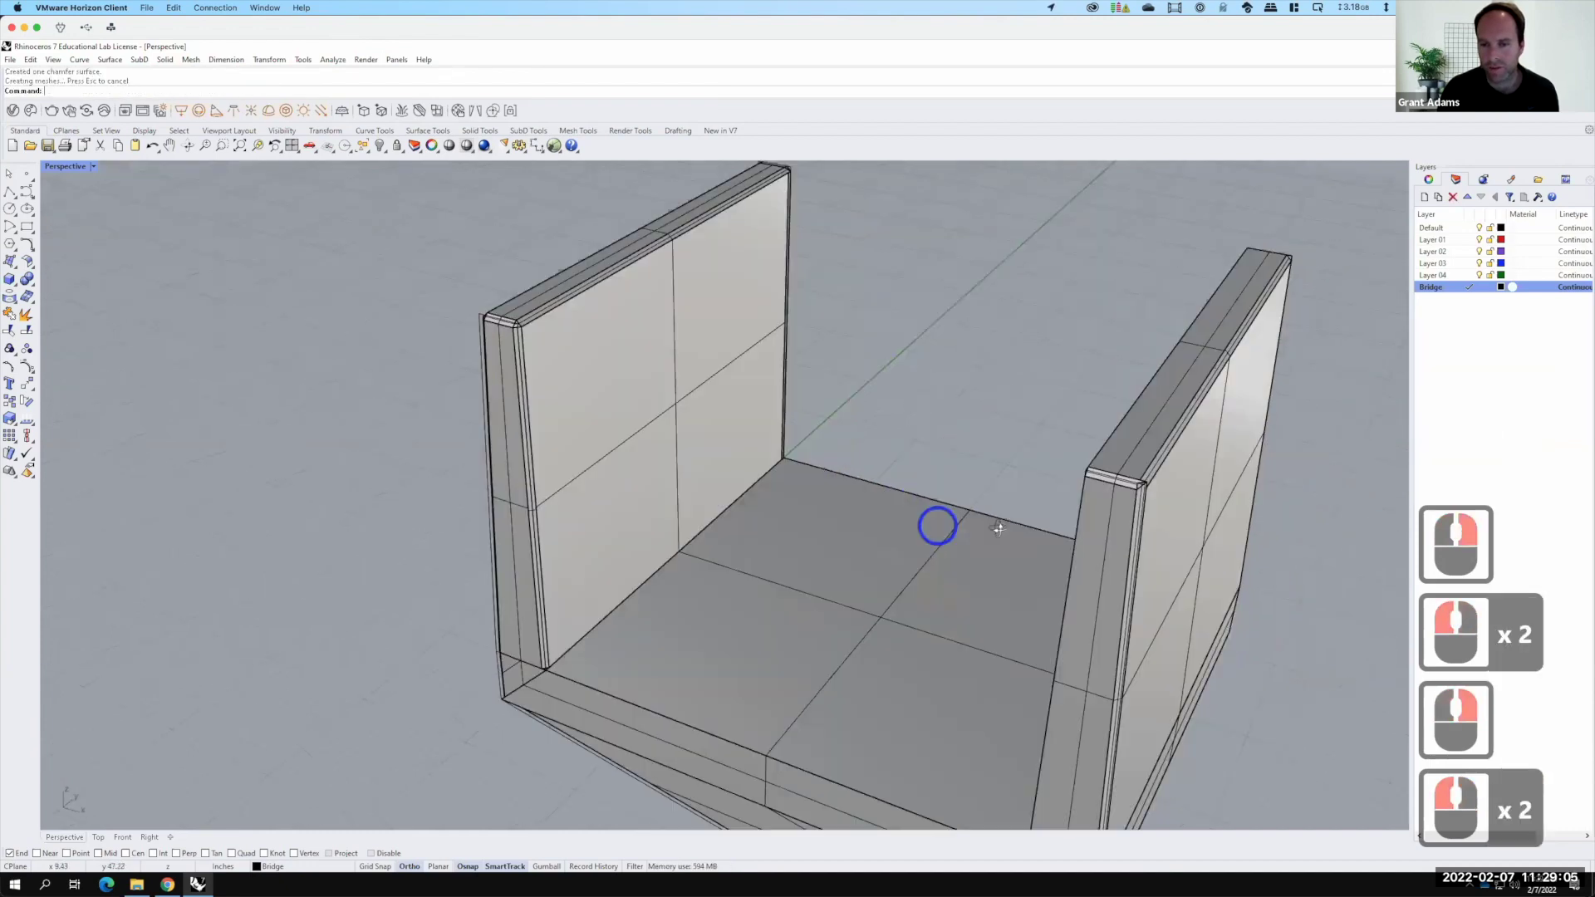
# Repeat ChamferSrf on the floor-to-base edge and the next base edge by picking surface pairs
pyautogui.rightClick(1228, 436)
pyautogui.rightClick(1251, 451)
pyautogui.click(1206, 425)
pyautogui.click(1512, 637)
pyautogui.rightClick(1512, 637)
pyautogui.click(1512, 637)
pyautogui.click(1512, 549)
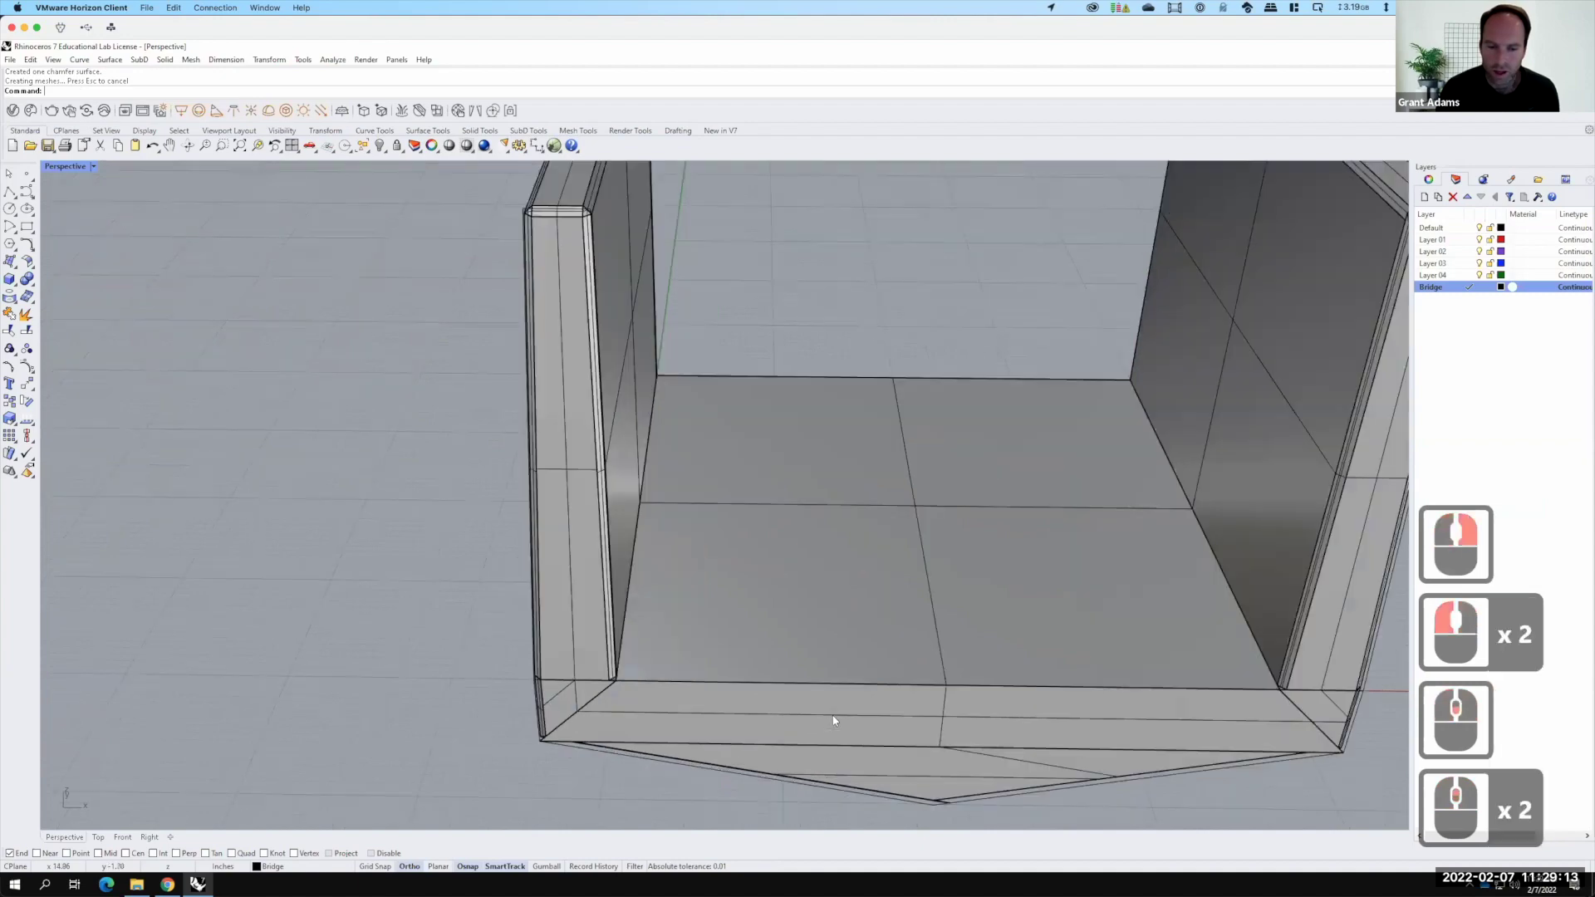
# Chamfer the last base edge and inspect the bevelled underside at the lower wall corner
pyautogui.click(1511, 725)
pyautogui.rightClick(1489, 748)
pyautogui.click(1490, 747)
pyautogui.click(1489, 747)
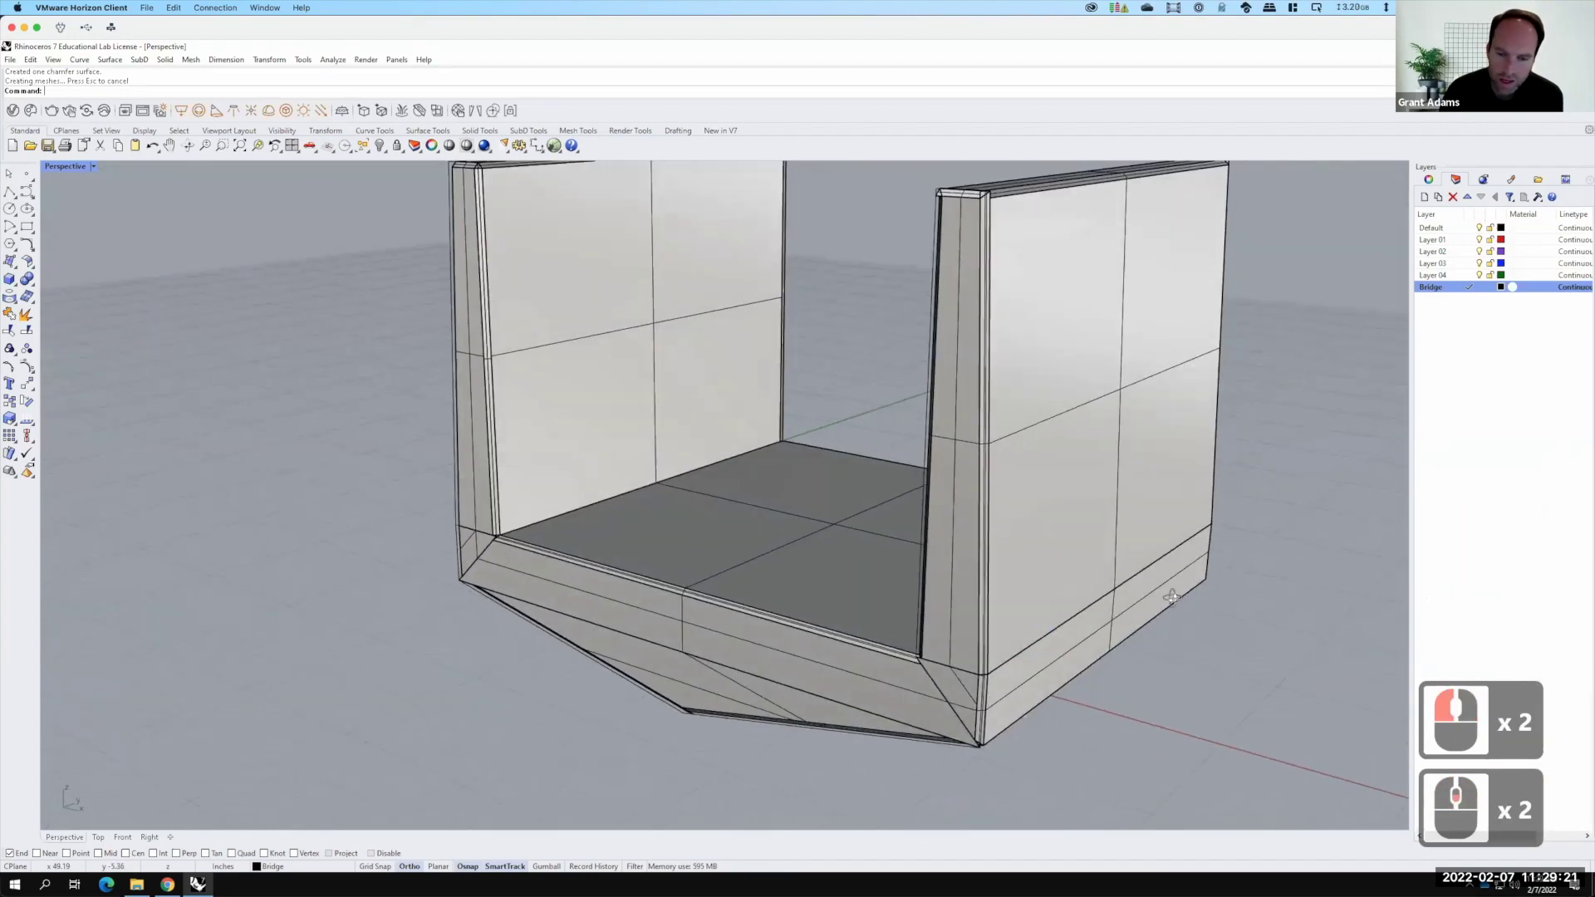
pyautogui.rightClick(1490, 747)
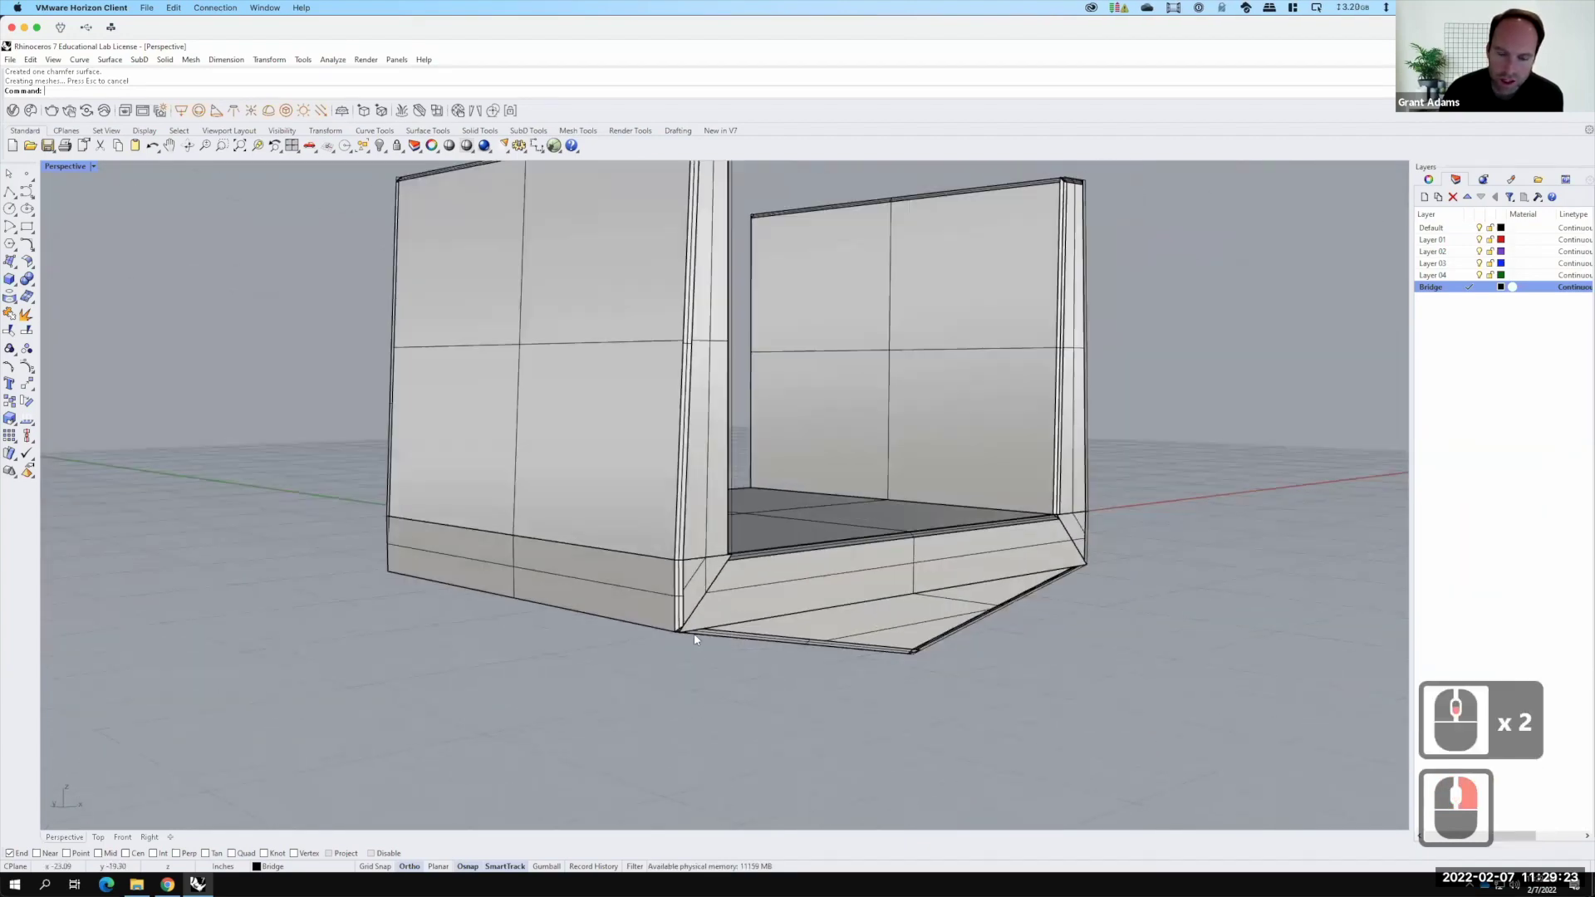
pyautogui.middleClick(1509, 813)
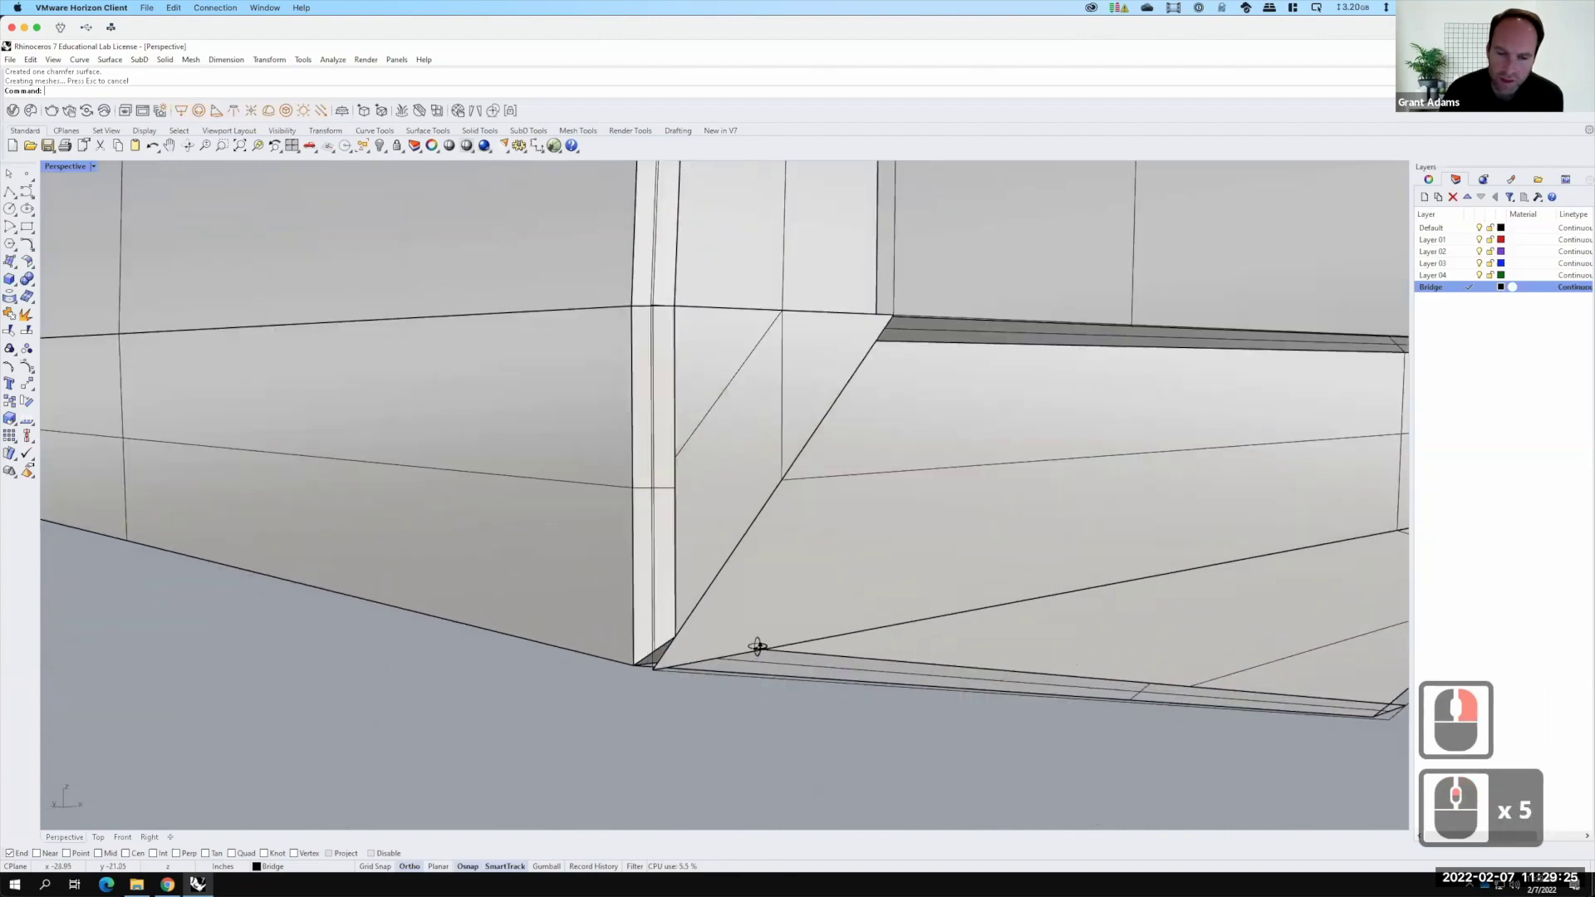
pyautogui.rightClick(1463, 797)
# Draw a cutting polyline at the base corner and start Trim
pyautogui.press('F15')
pyautogui.click(1490, 610)
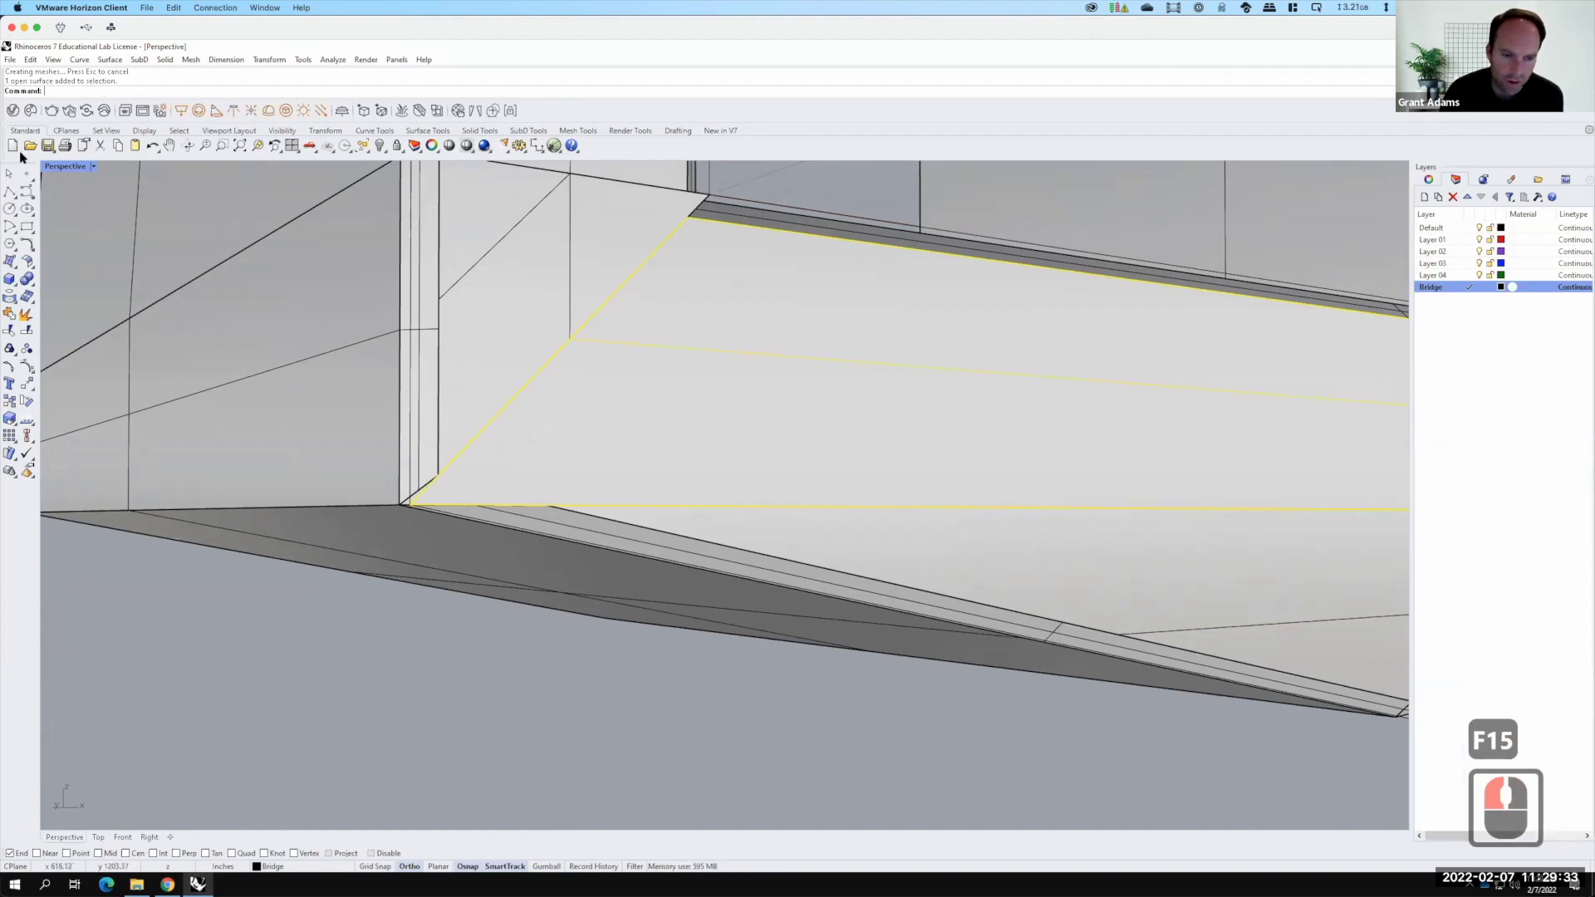
pyautogui.click(66, 221)
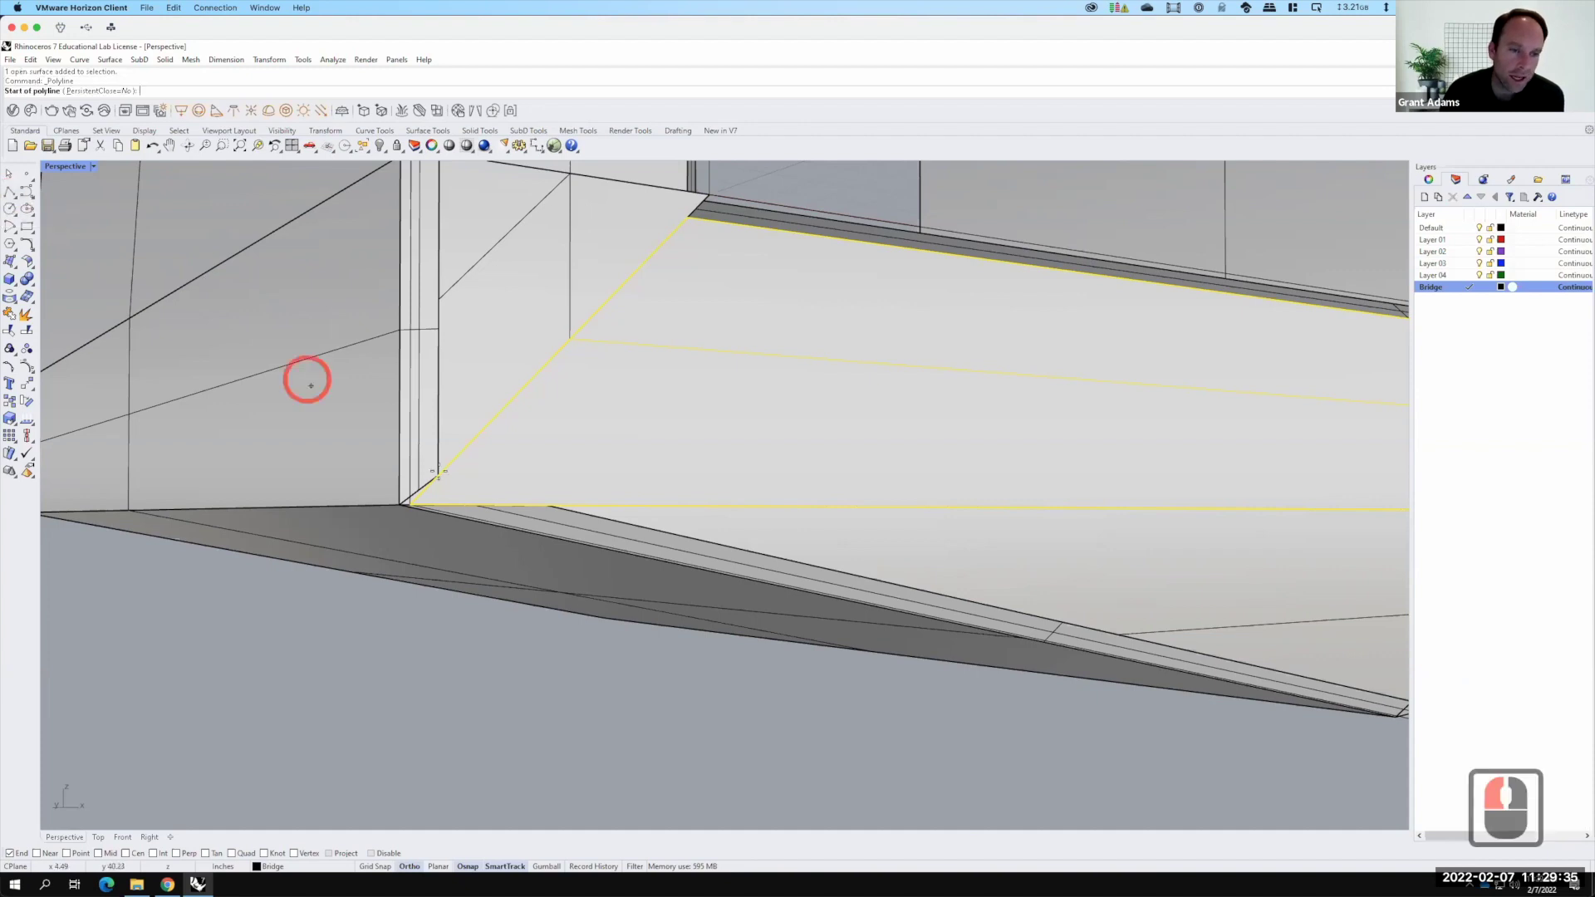
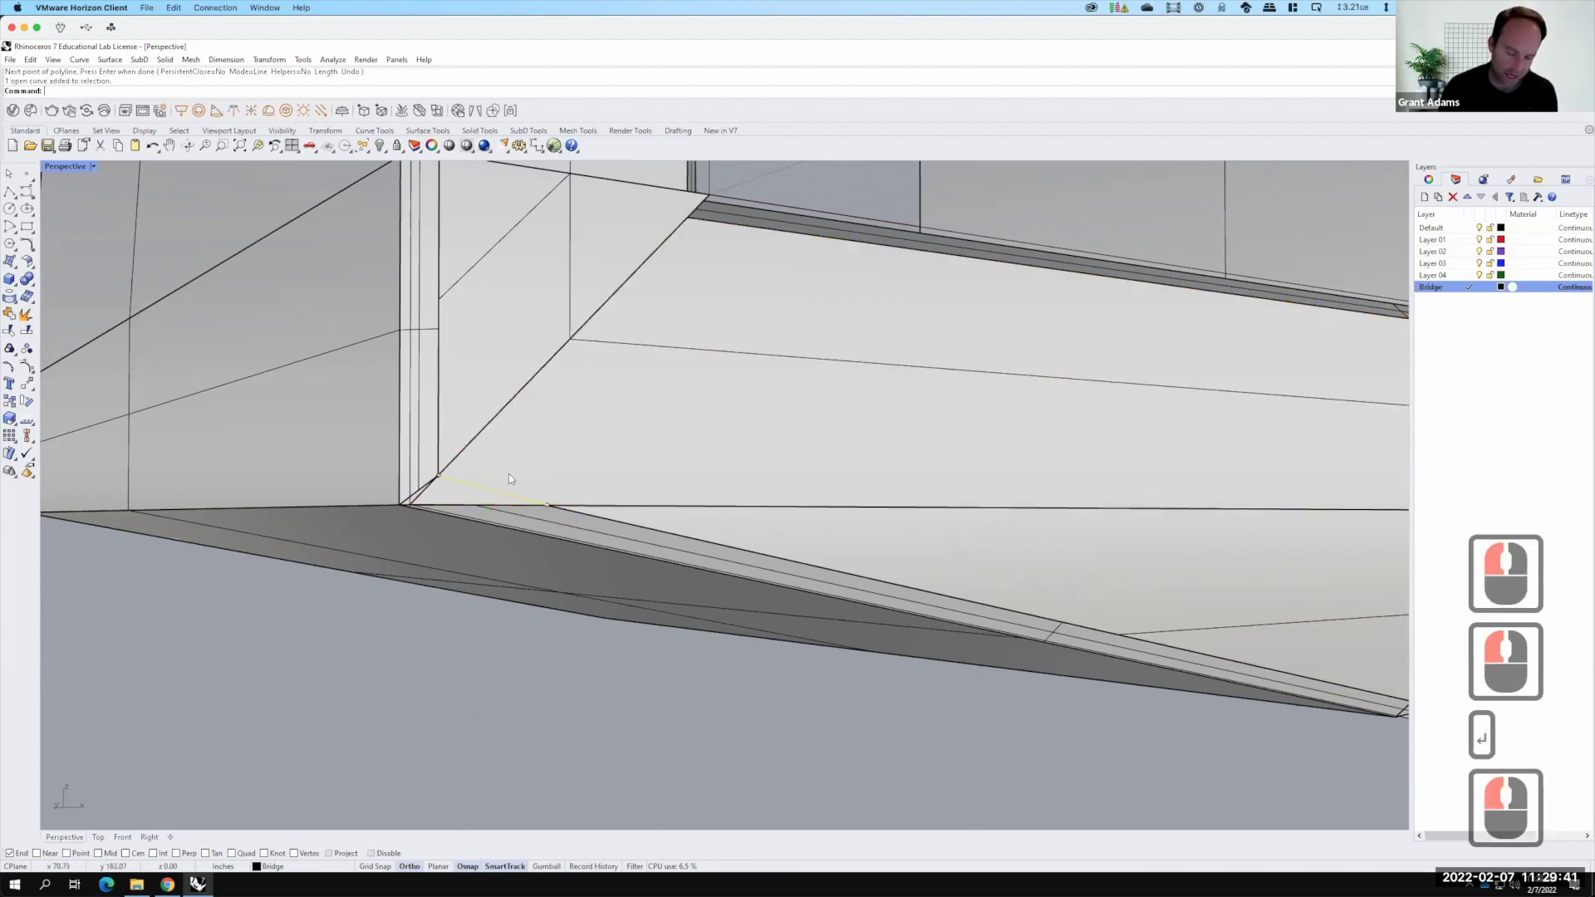
pyautogui.write('trim')
pyautogui.press('Return')
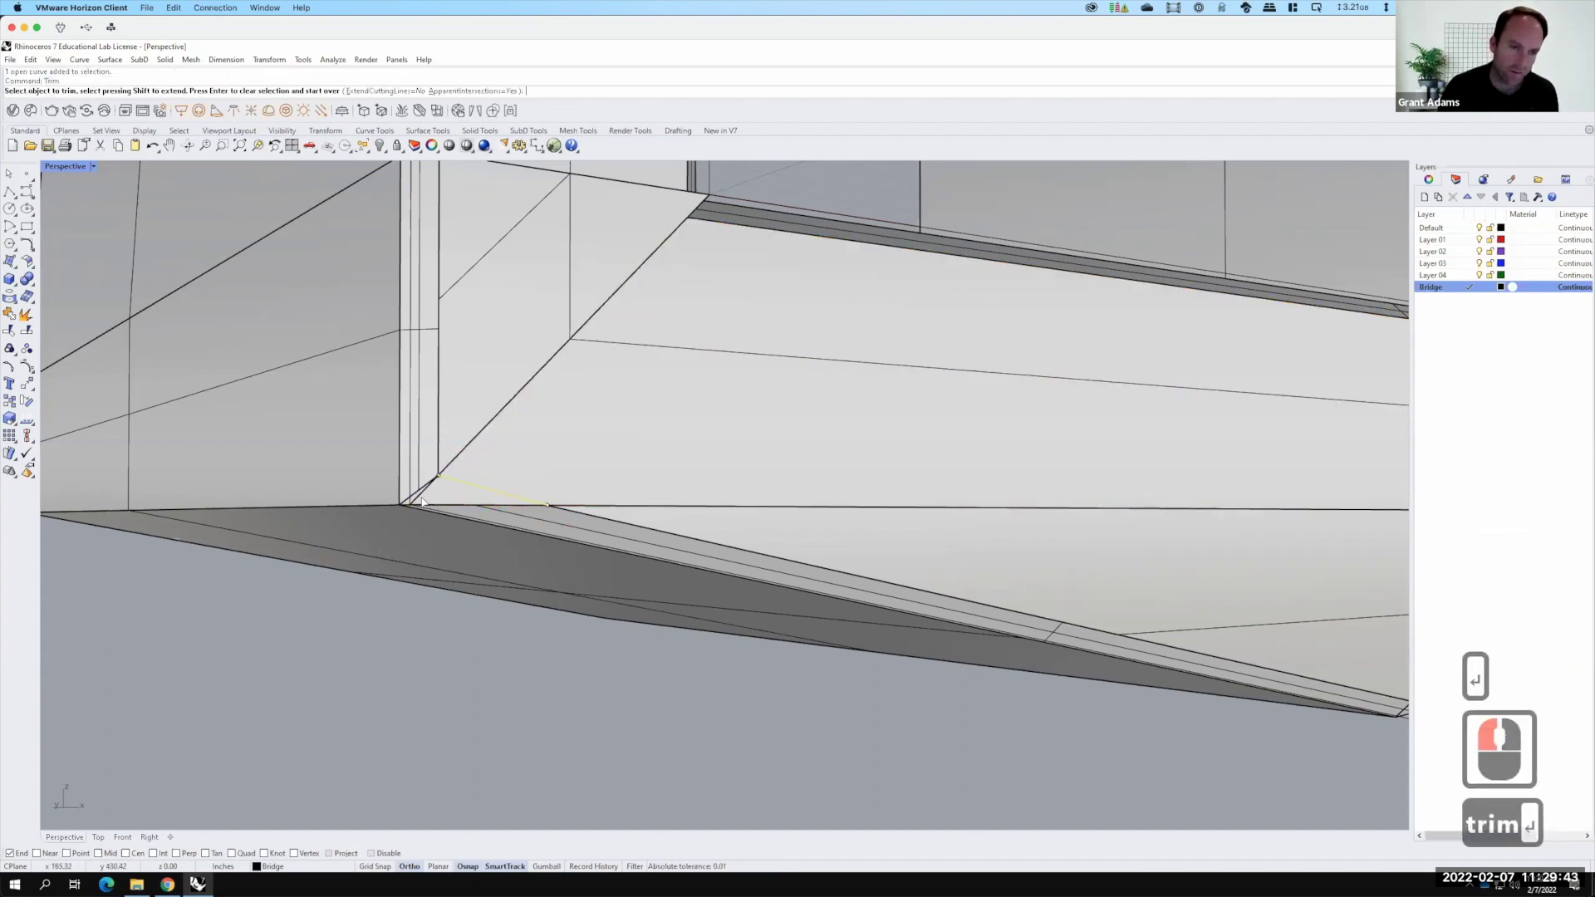
# Trim the sloped underside surface back to the line, choosing Surface from the selection menu
pyautogui.click(425, 504)
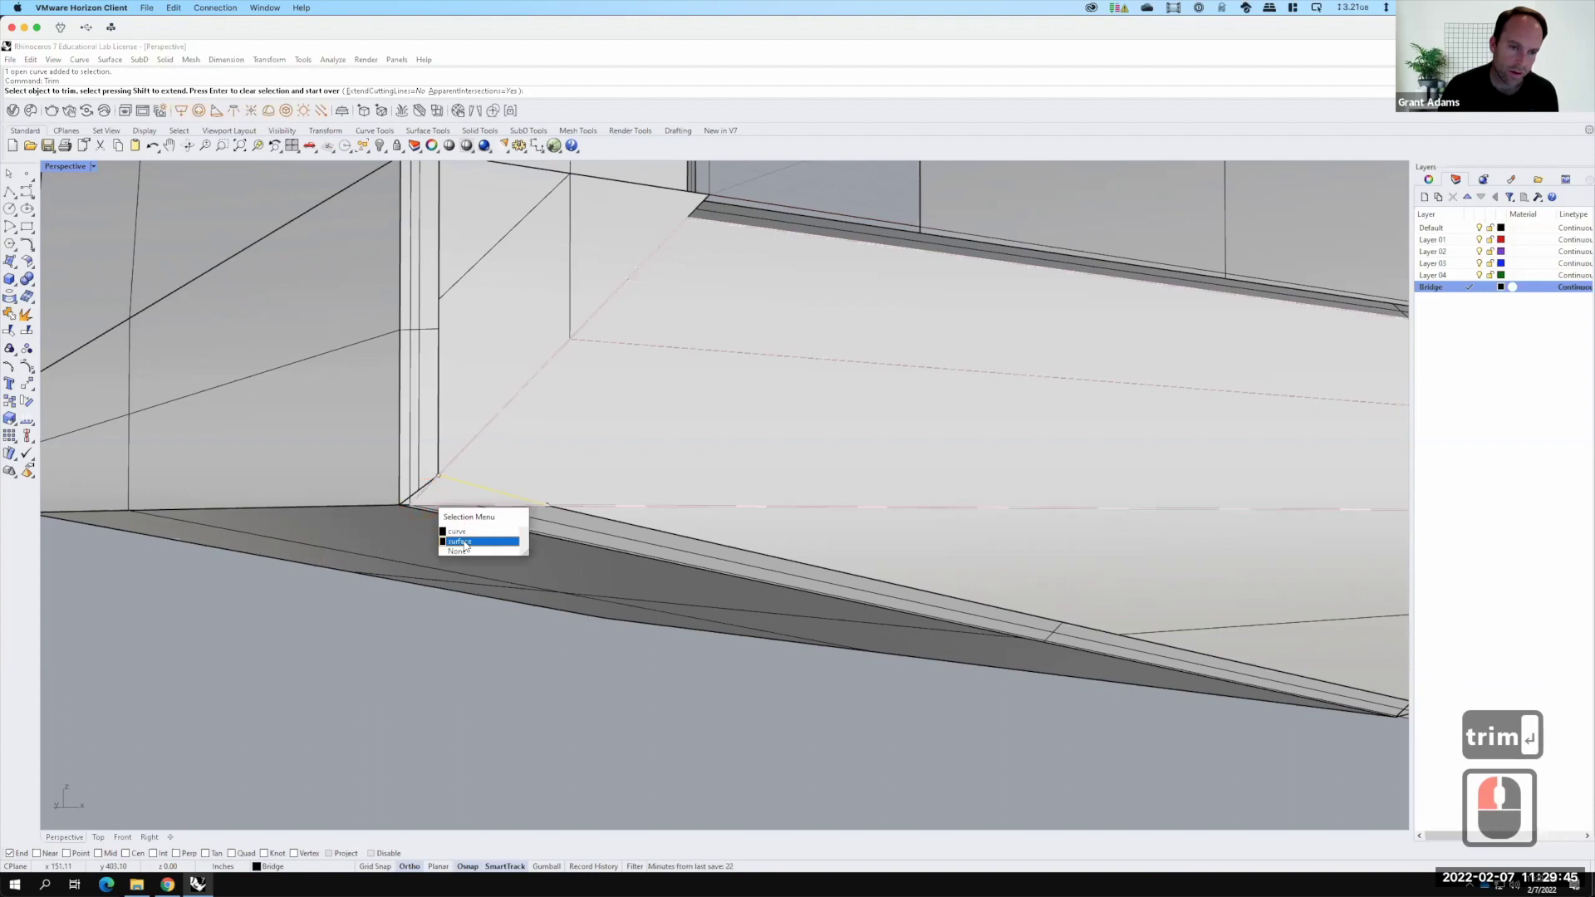
pyautogui.click(467, 544)
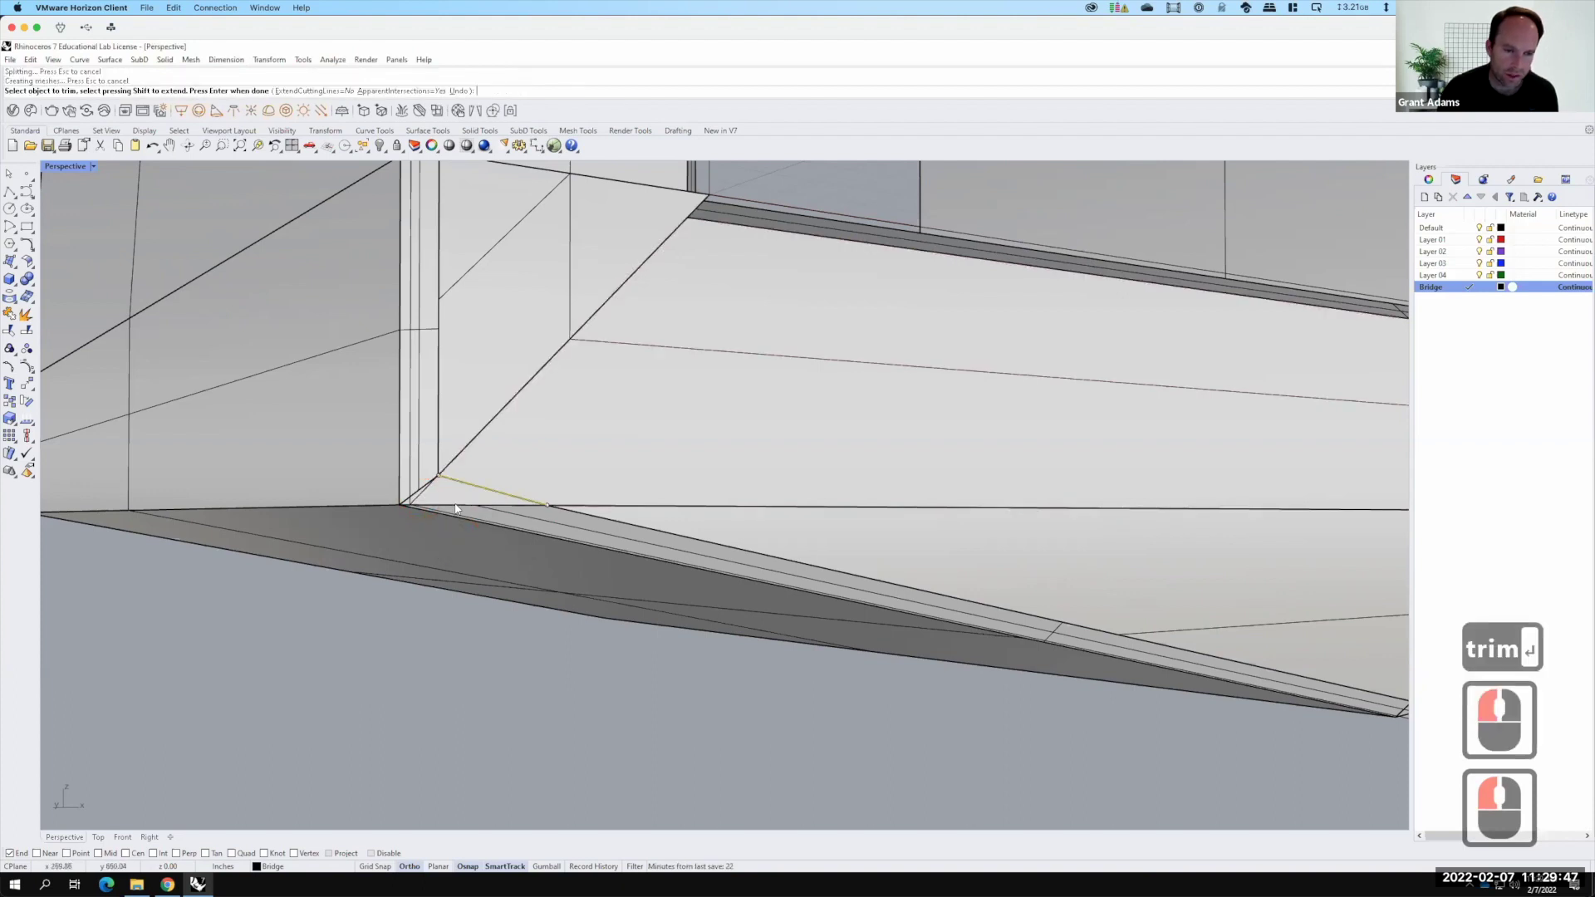
pyautogui.click(459, 511)
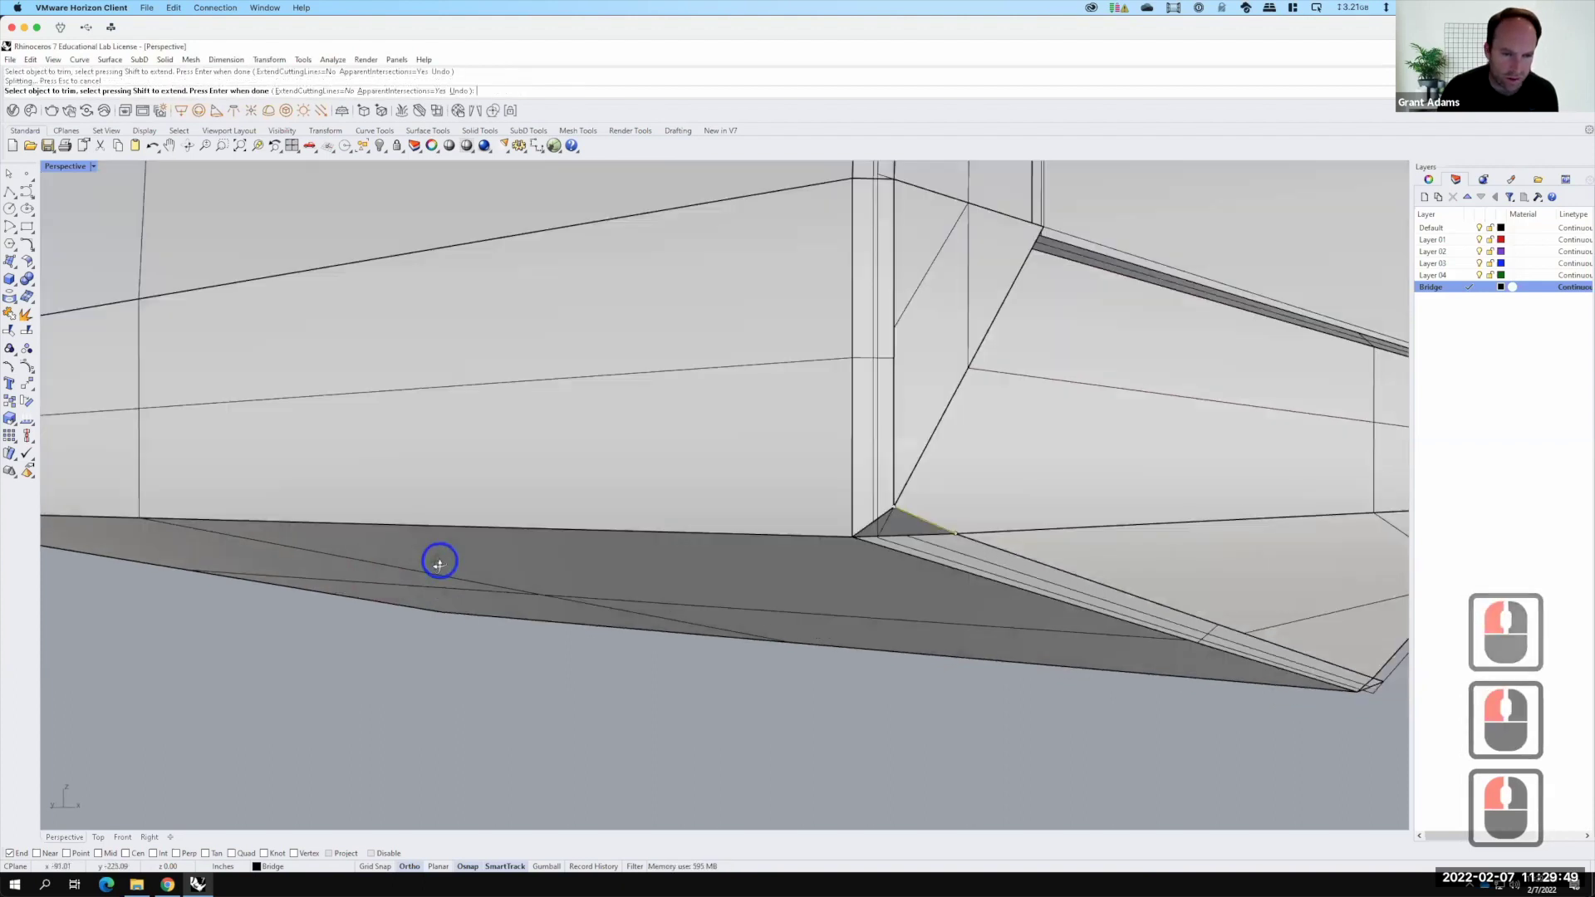
pyautogui.rightClick(879, 740)
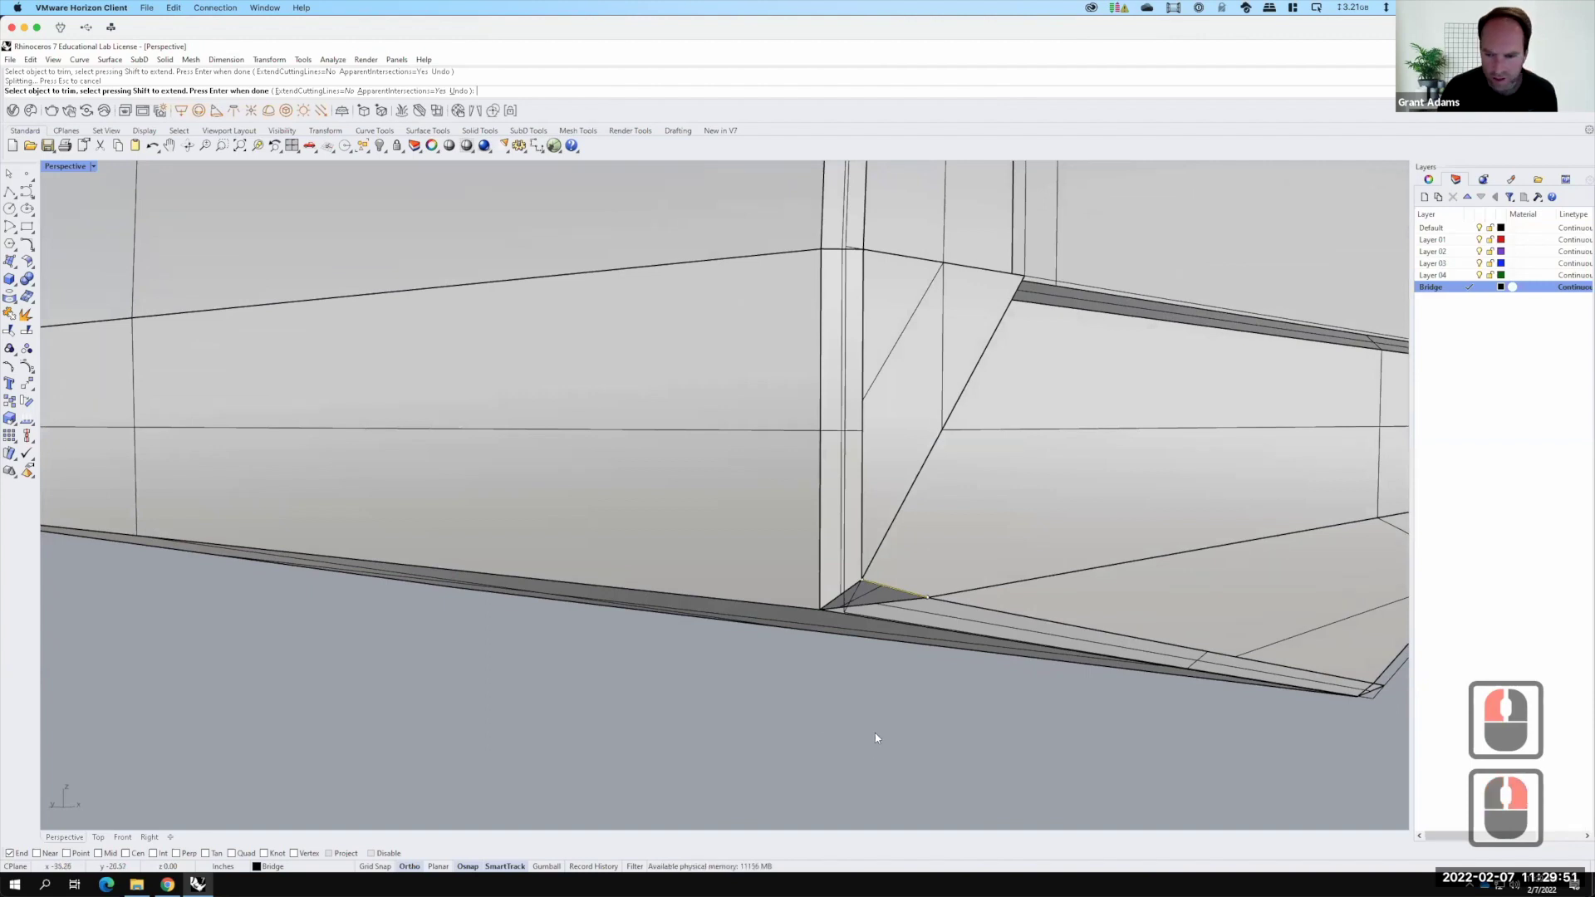
pyautogui.press('Return')
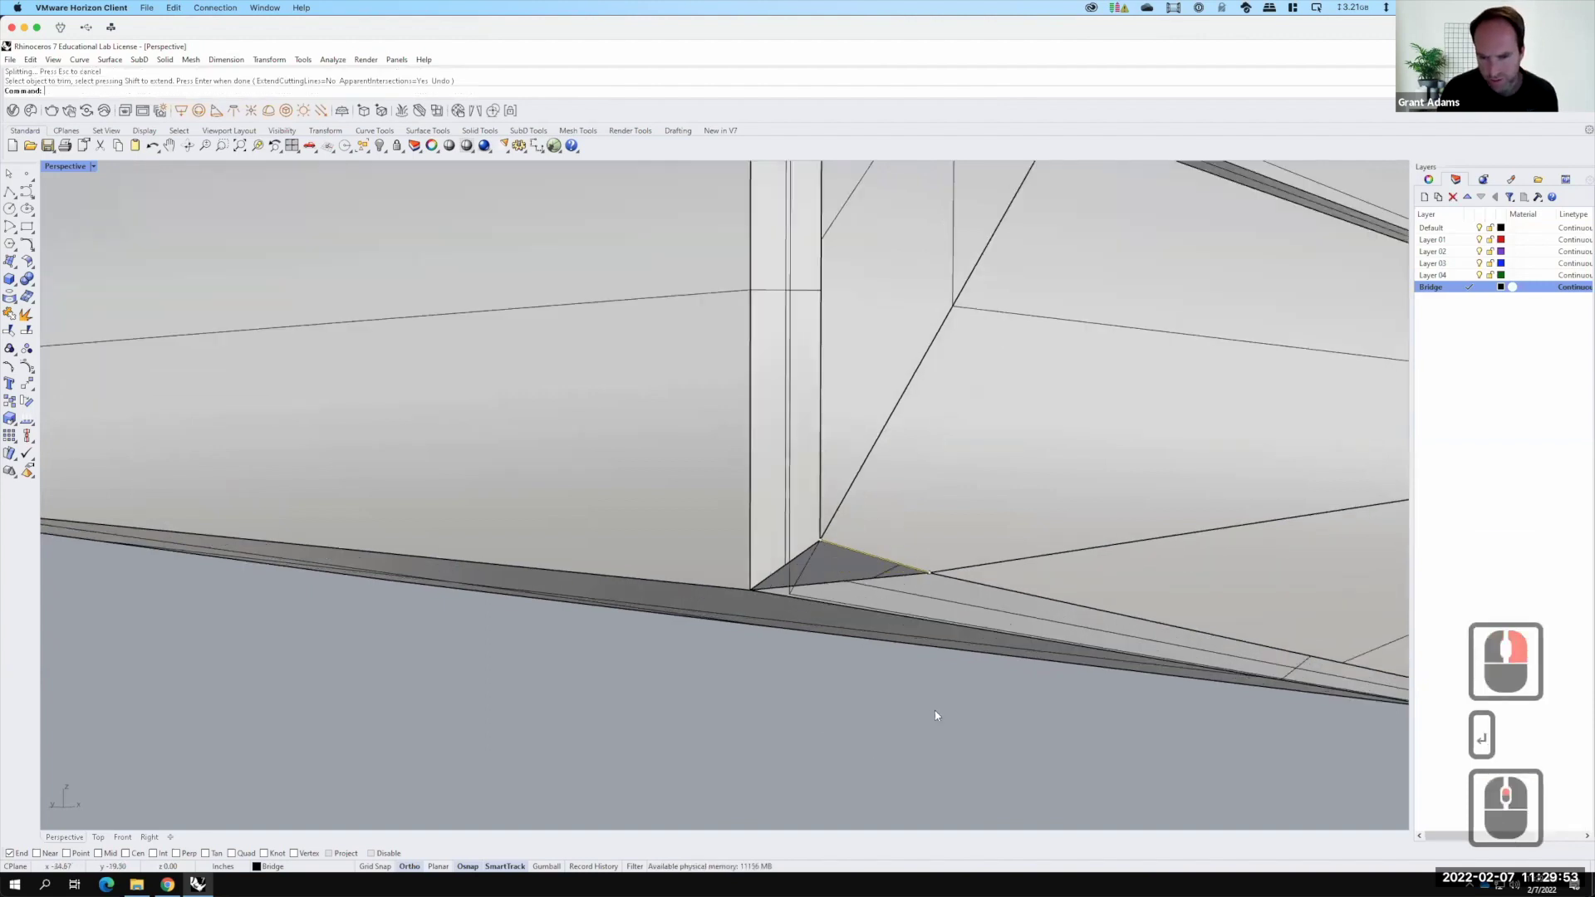
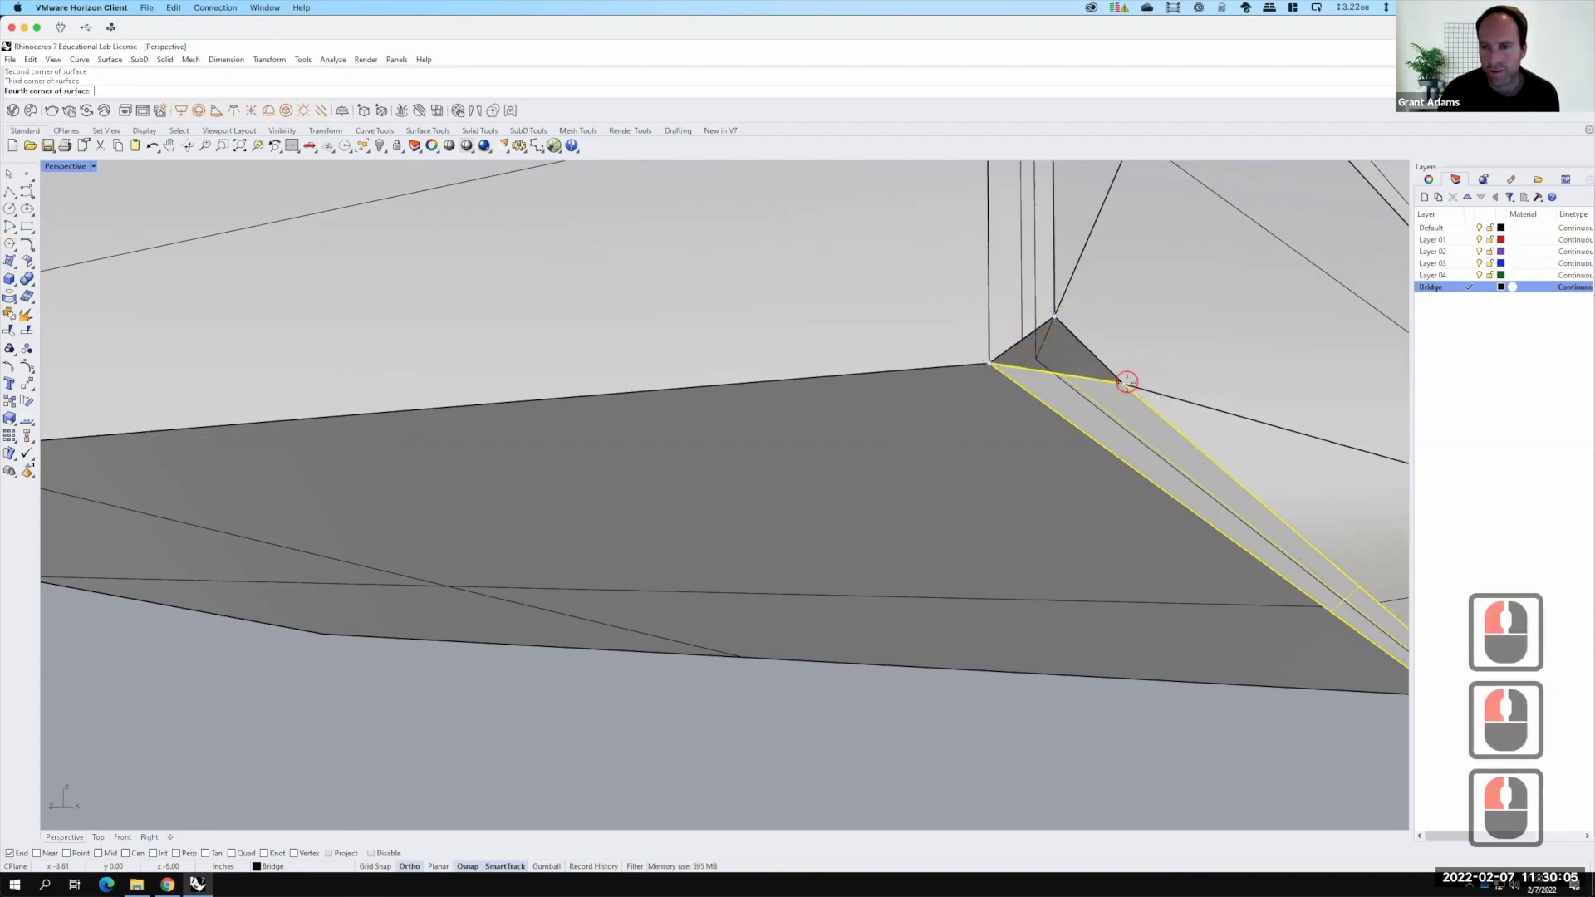
# Complete the four-corner surface closing the triangular gap and rotate the view to check it
pyautogui.press('Return')
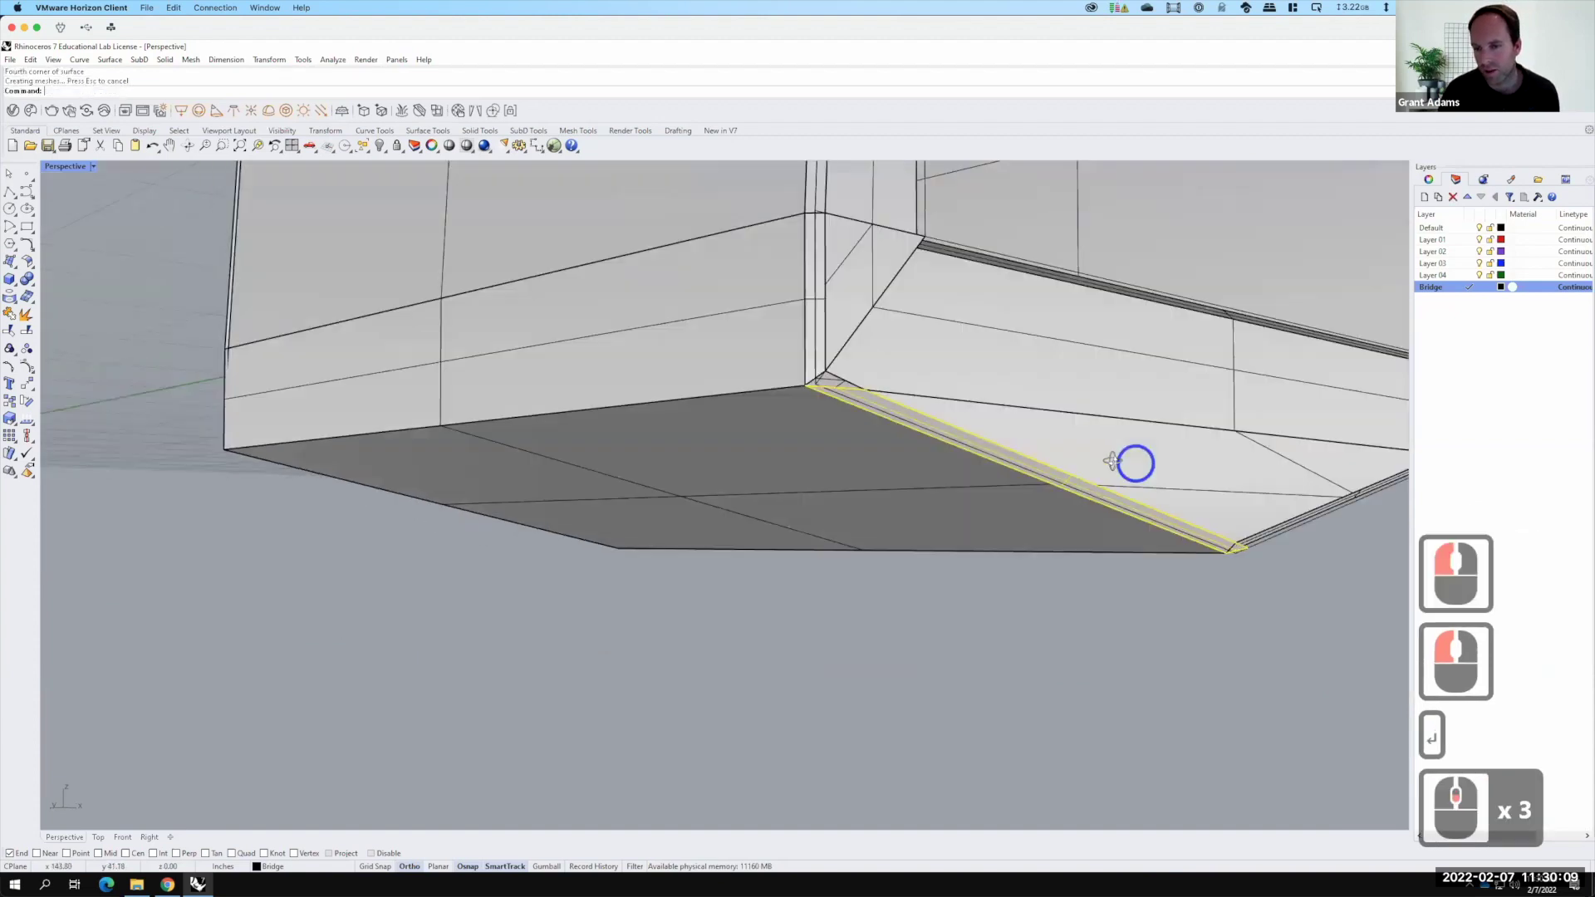
pyautogui.rightClick(870, 433)
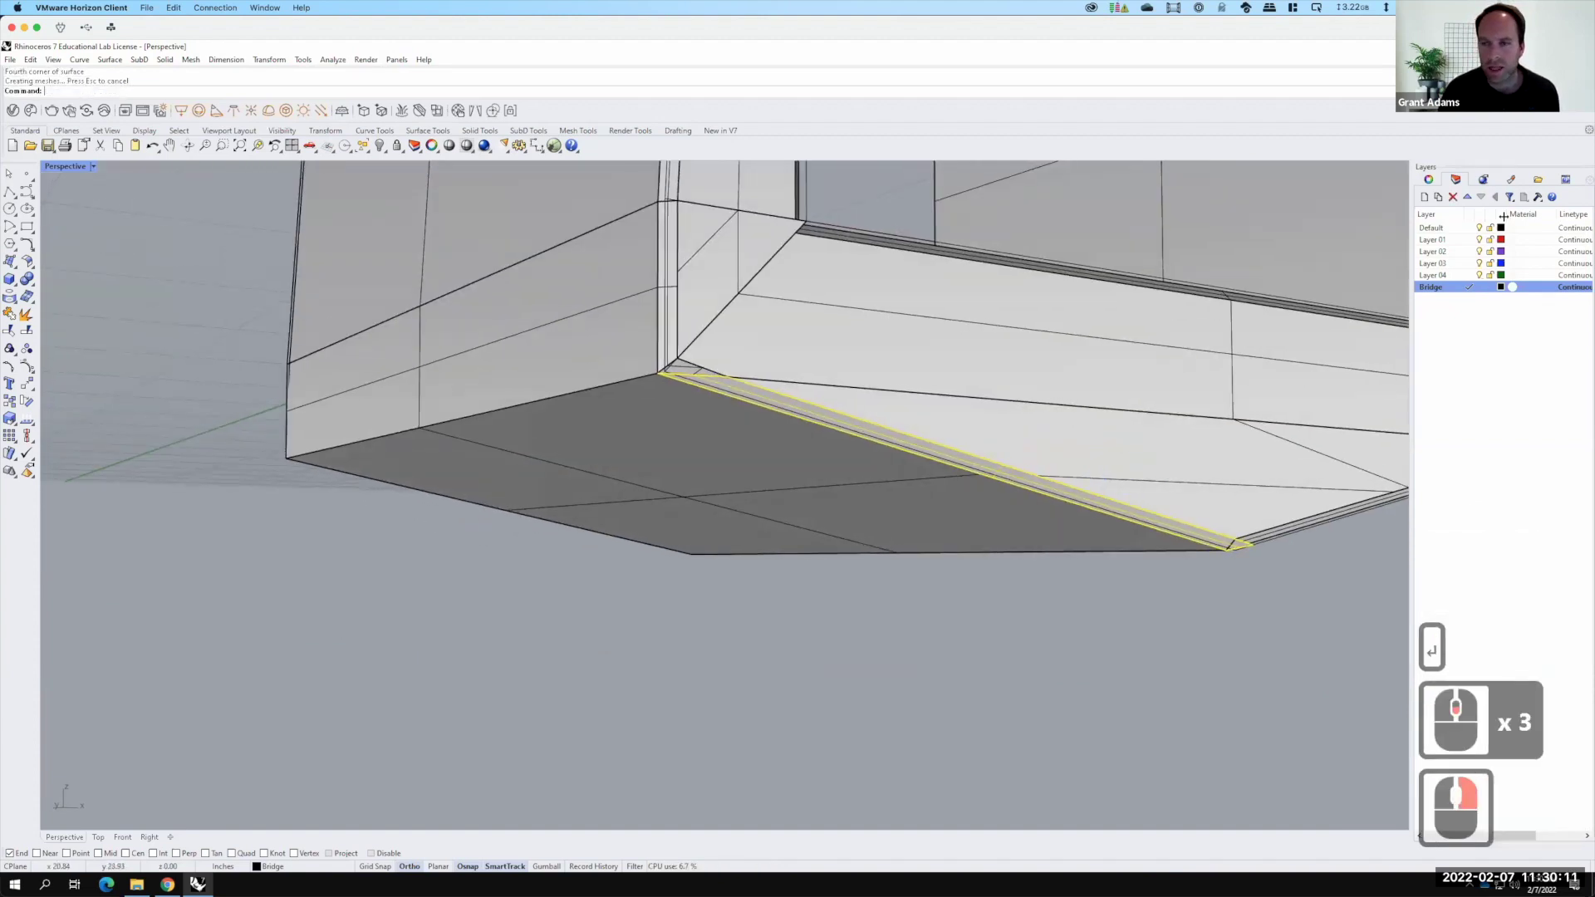
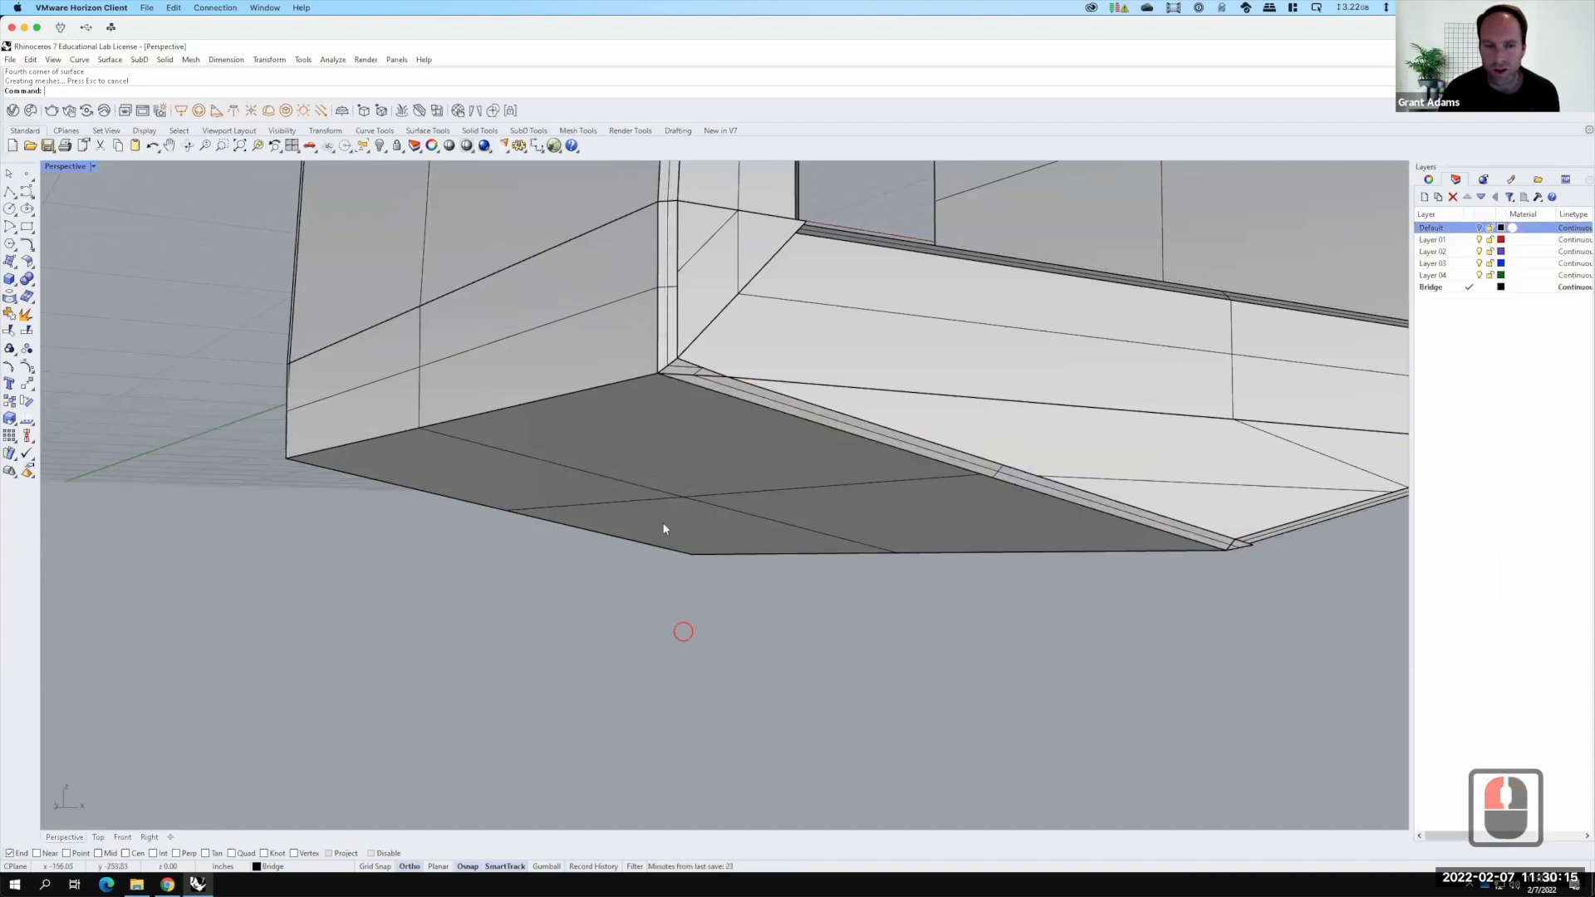
# Orbit to the deck edge, select the narrow strip surface and attempt a first trim of its end
pyautogui.click(1518, 222)
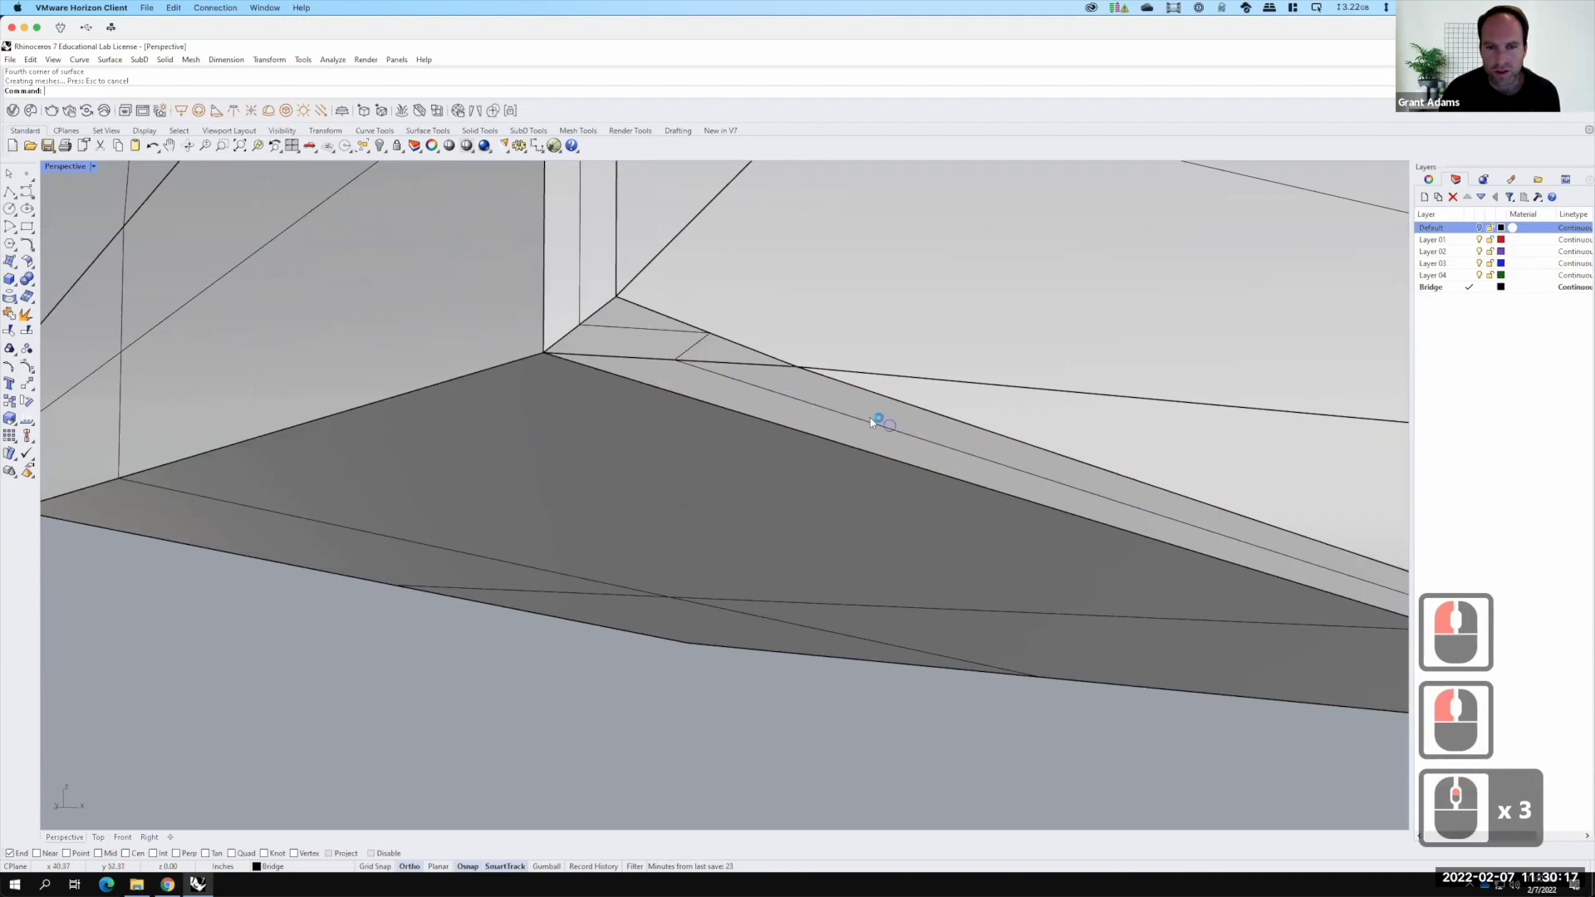
pyautogui.rightClick(1518, 223)
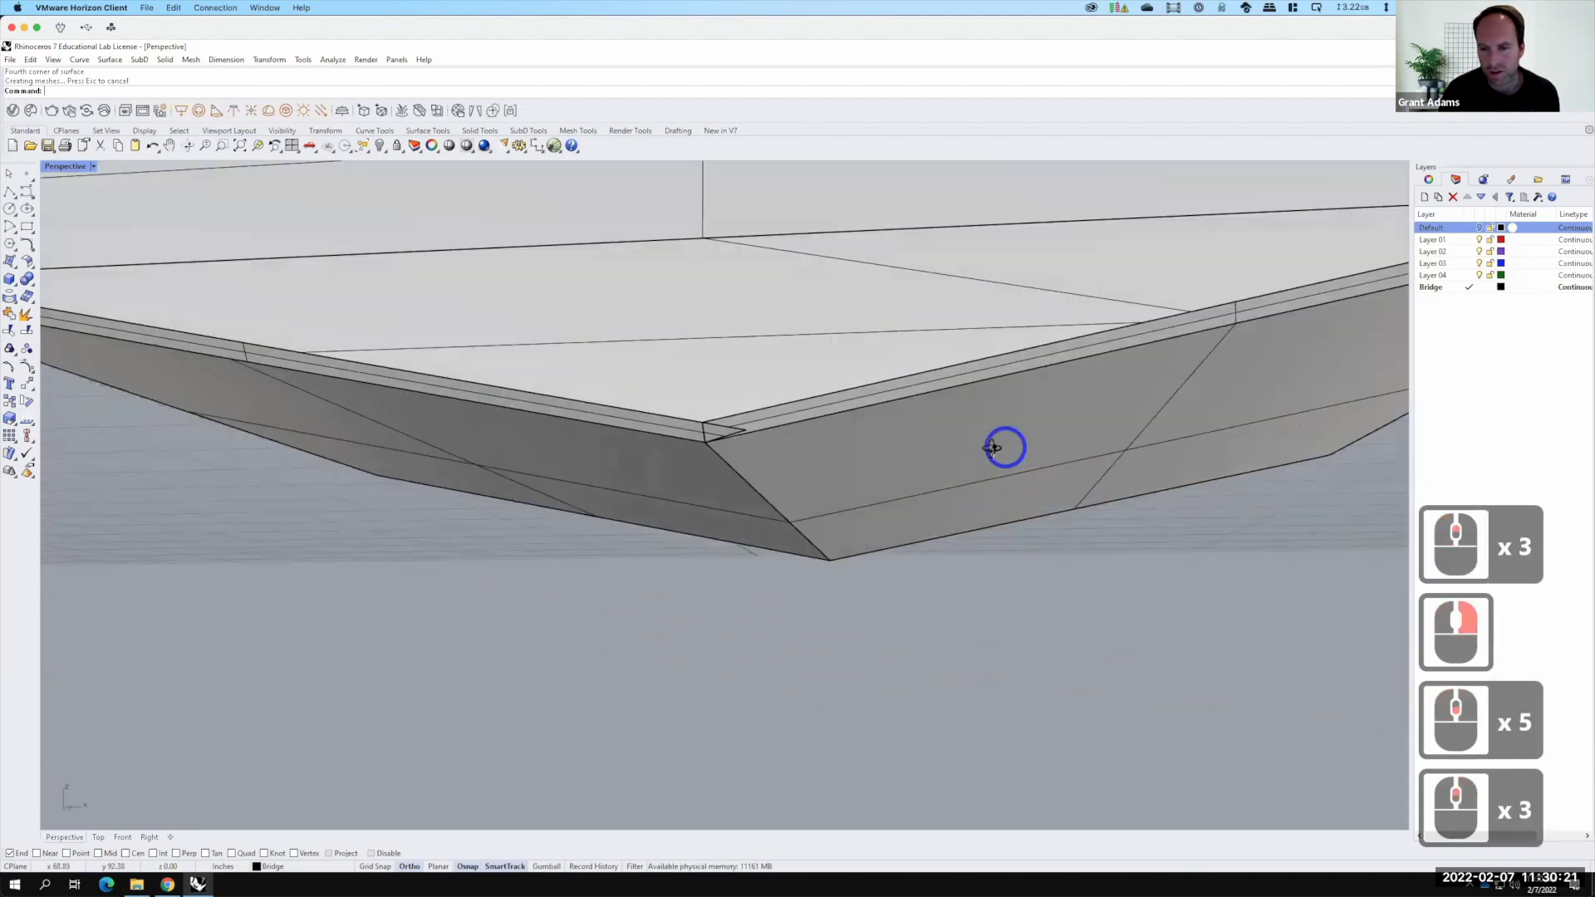
pyautogui.rightClick(1518, 222)
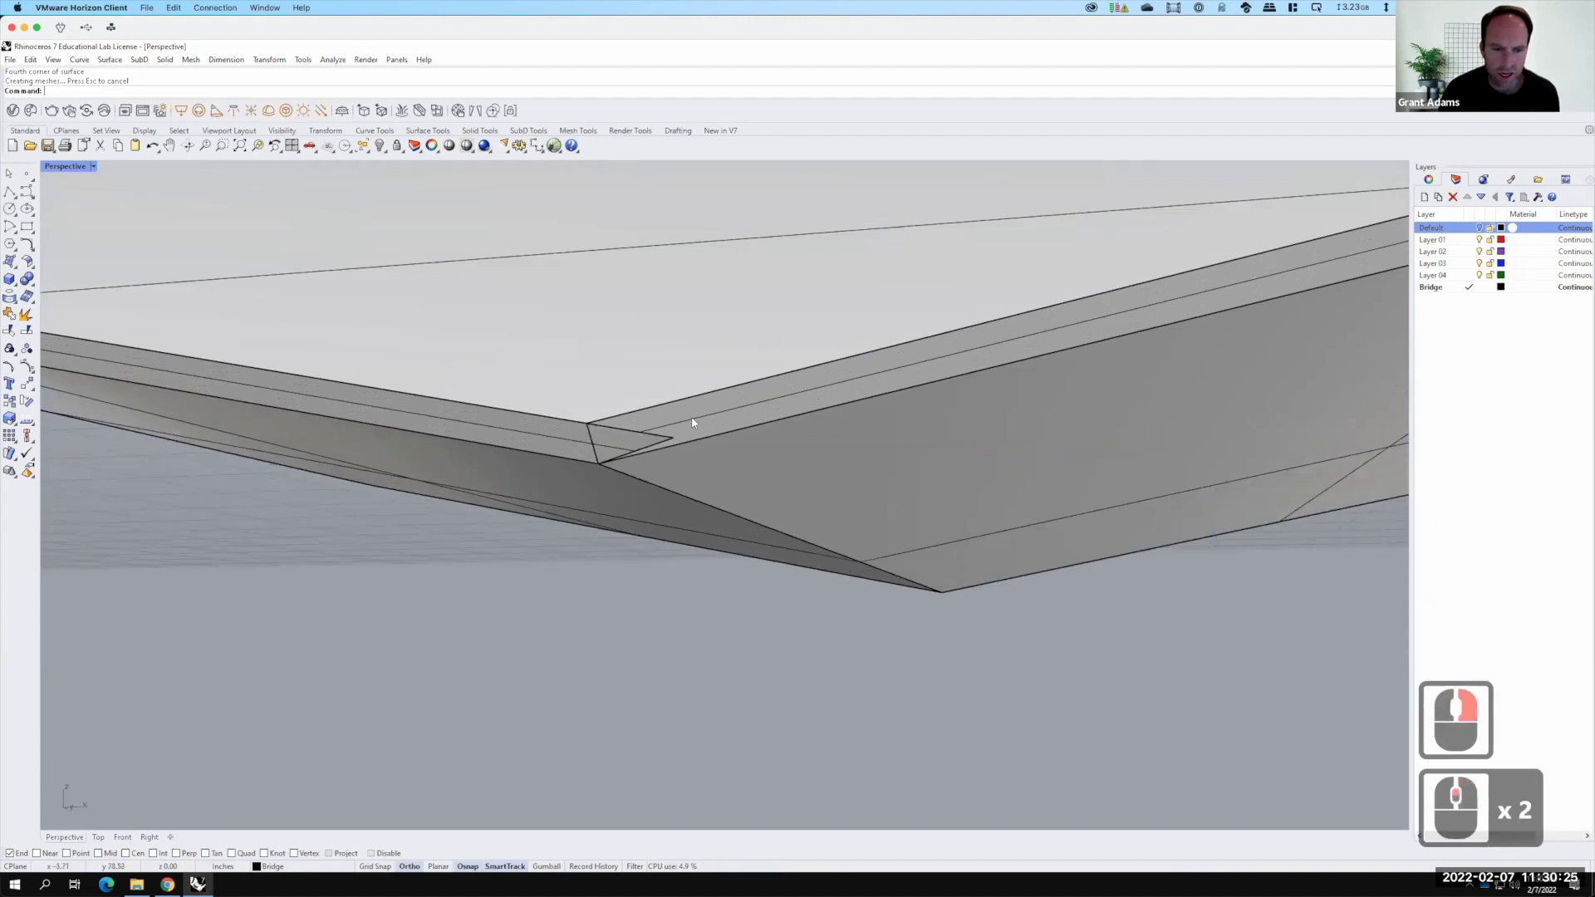
pyautogui.click(1518, 223)
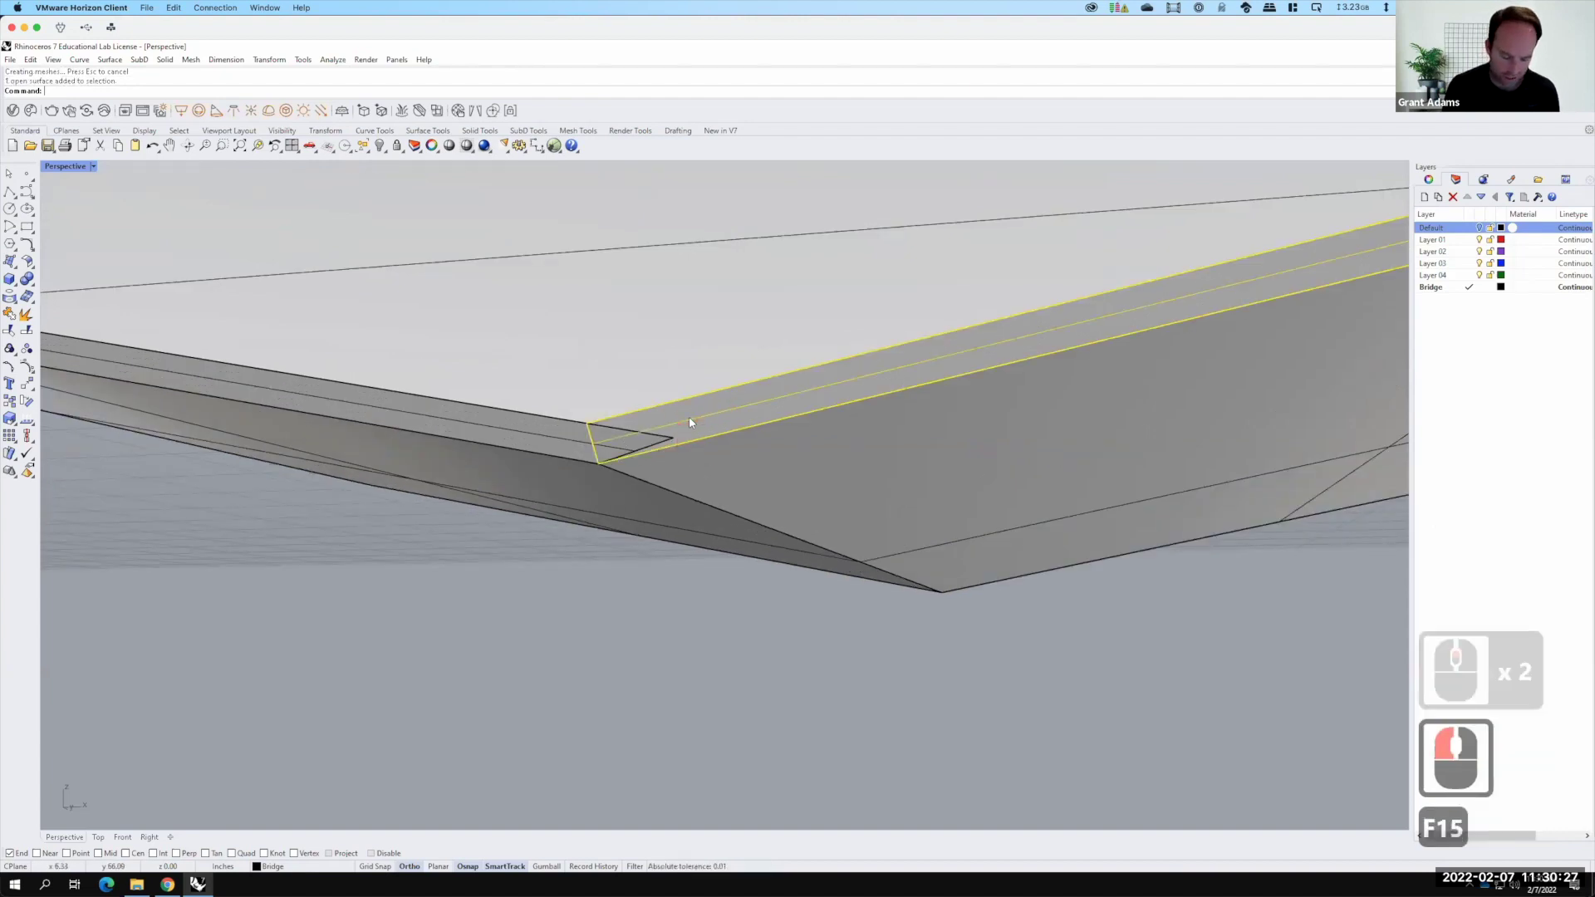
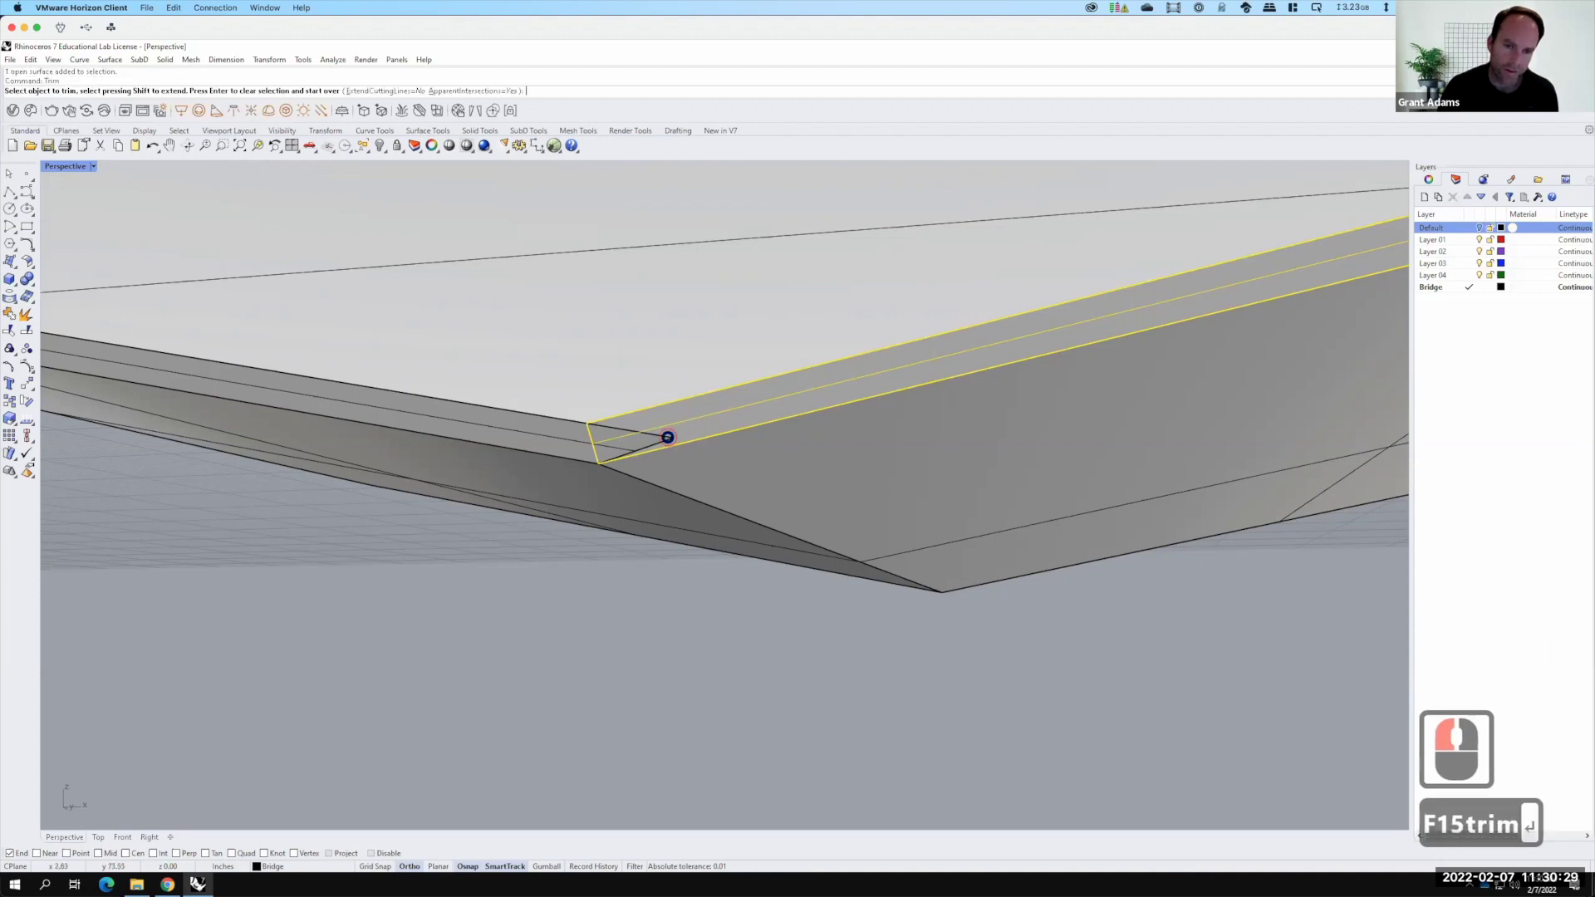
pyautogui.click(1518, 222)
pyautogui.press('Escape')
pyautogui.click(1519, 223)
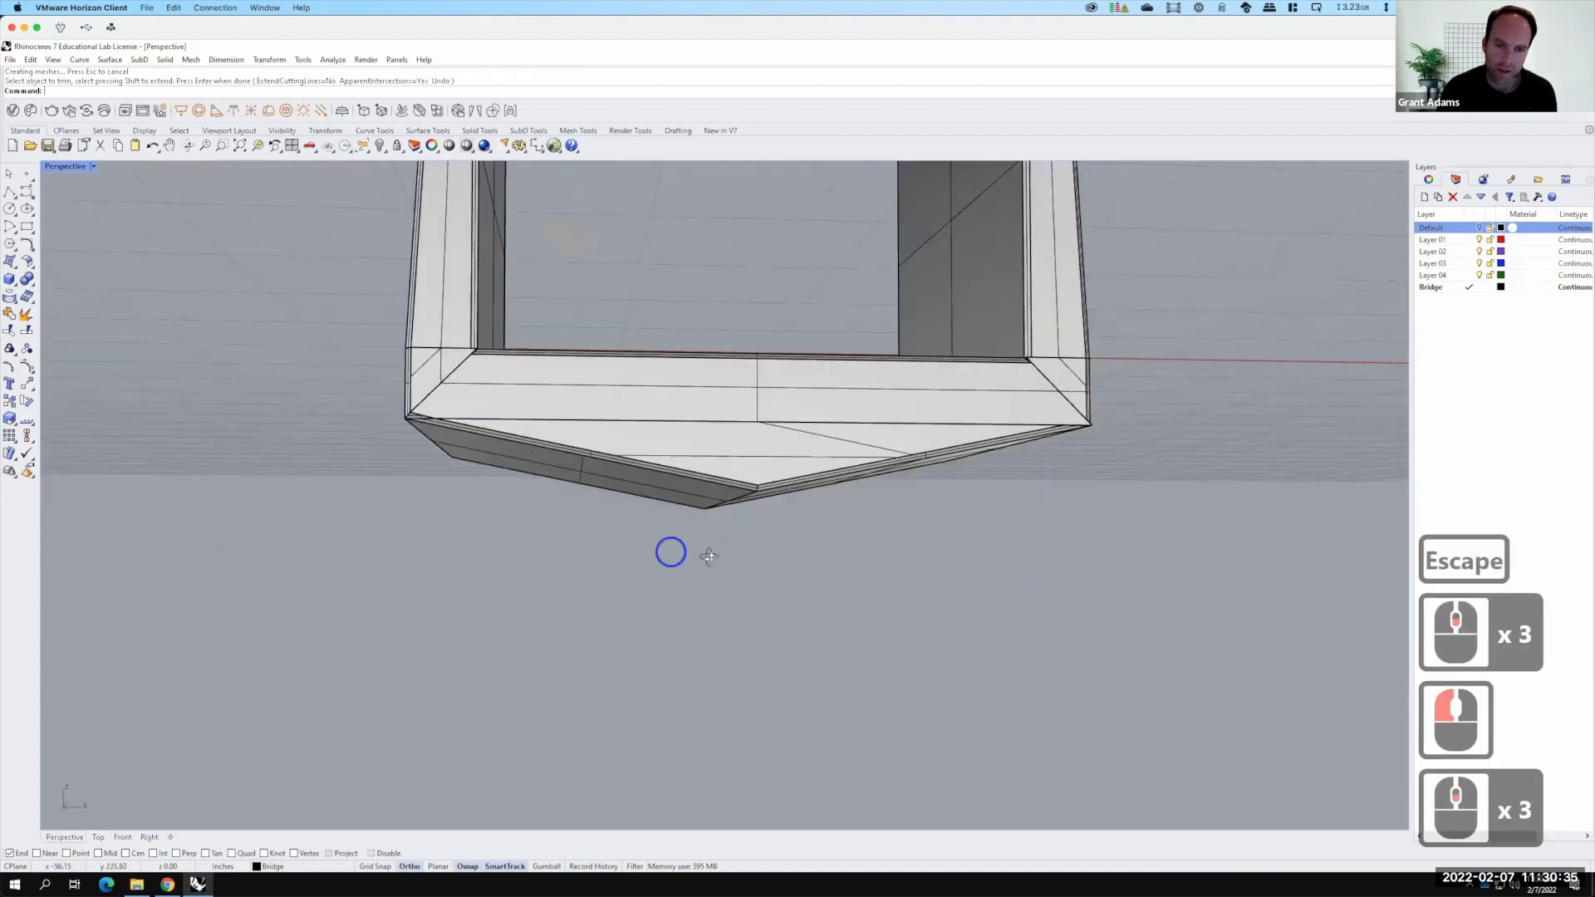
pyautogui.rightClick(1519, 223)
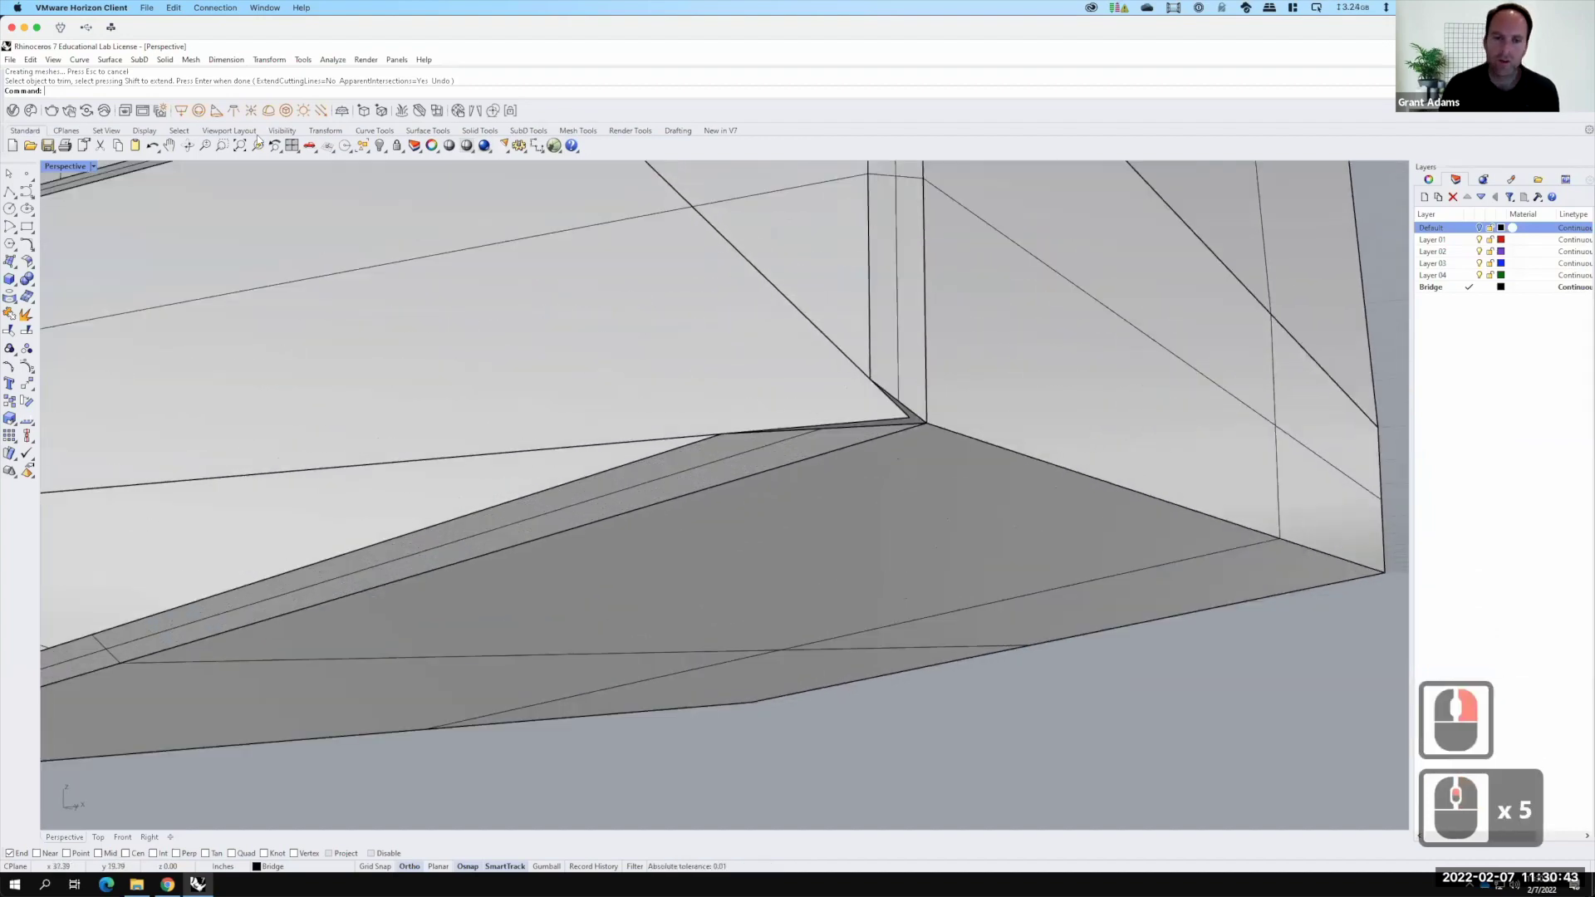
# Draw a short straight line across the underside corner
pyautogui.click(1518, 223)
pyautogui.click(1518, 222)
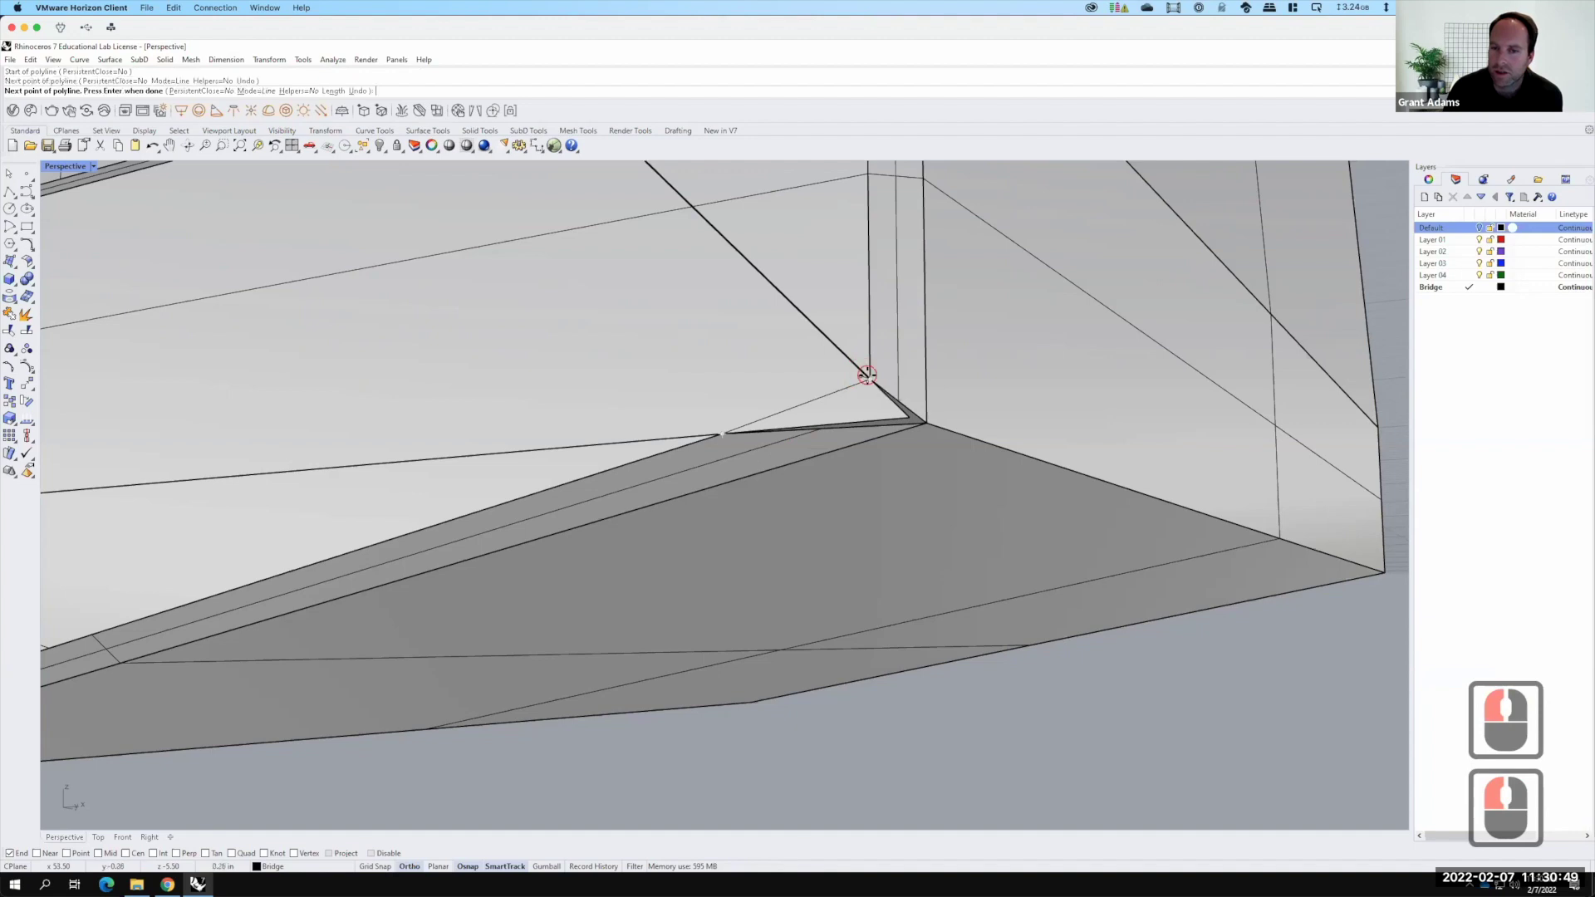
pyautogui.click(1518, 222)
pyautogui.press('Return')
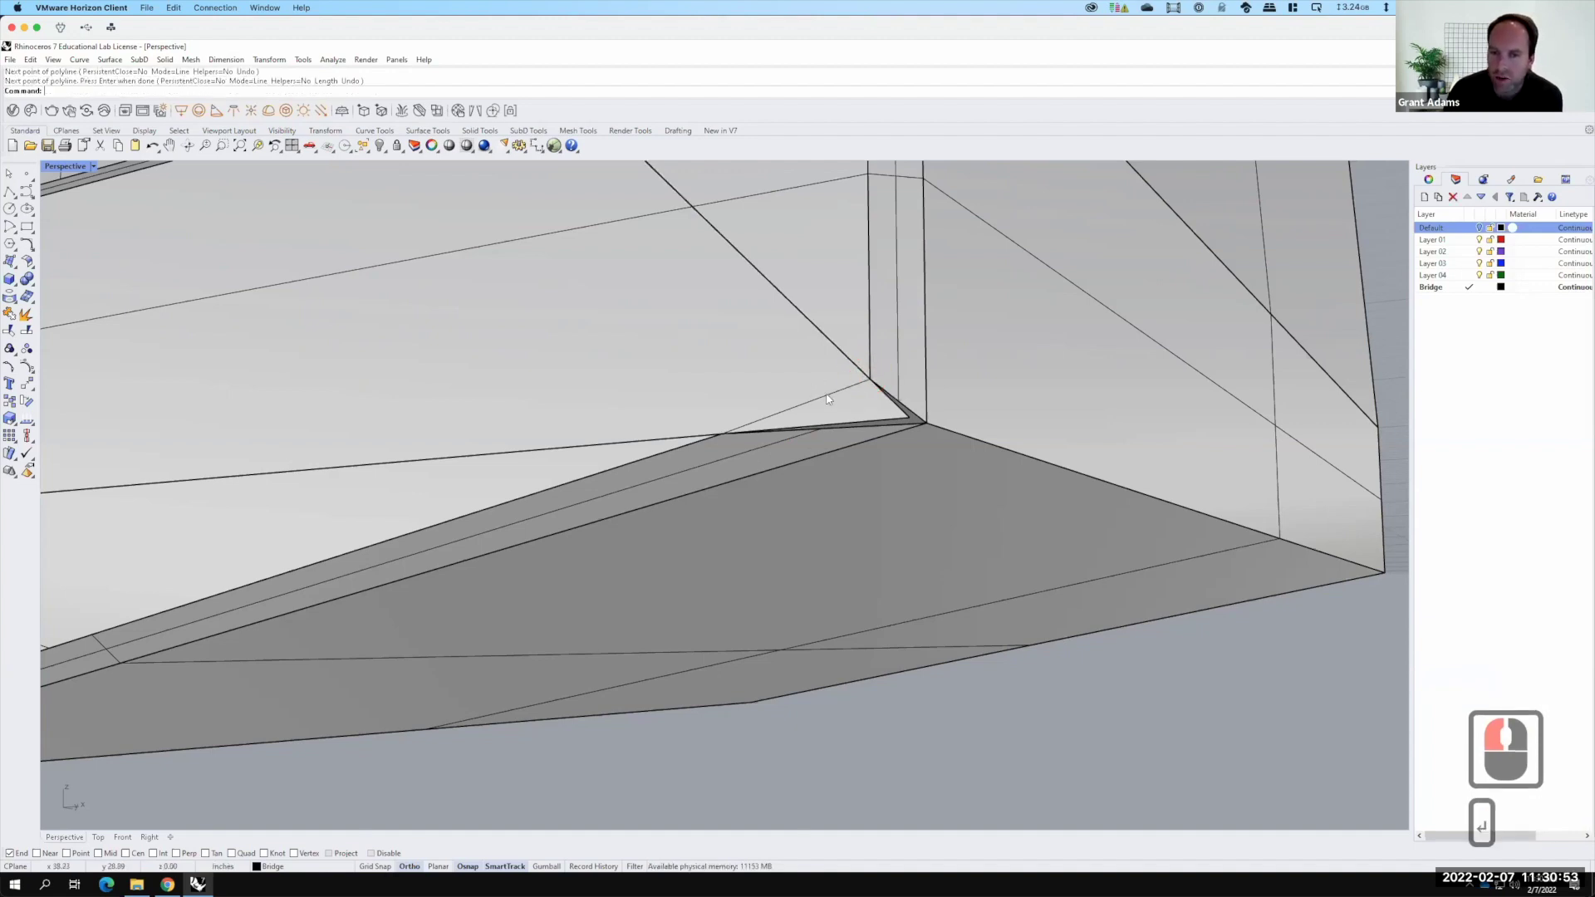
# Trim the strip beyond the new line and select the trimmed strip surface
pyautogui.click(1518, 223)
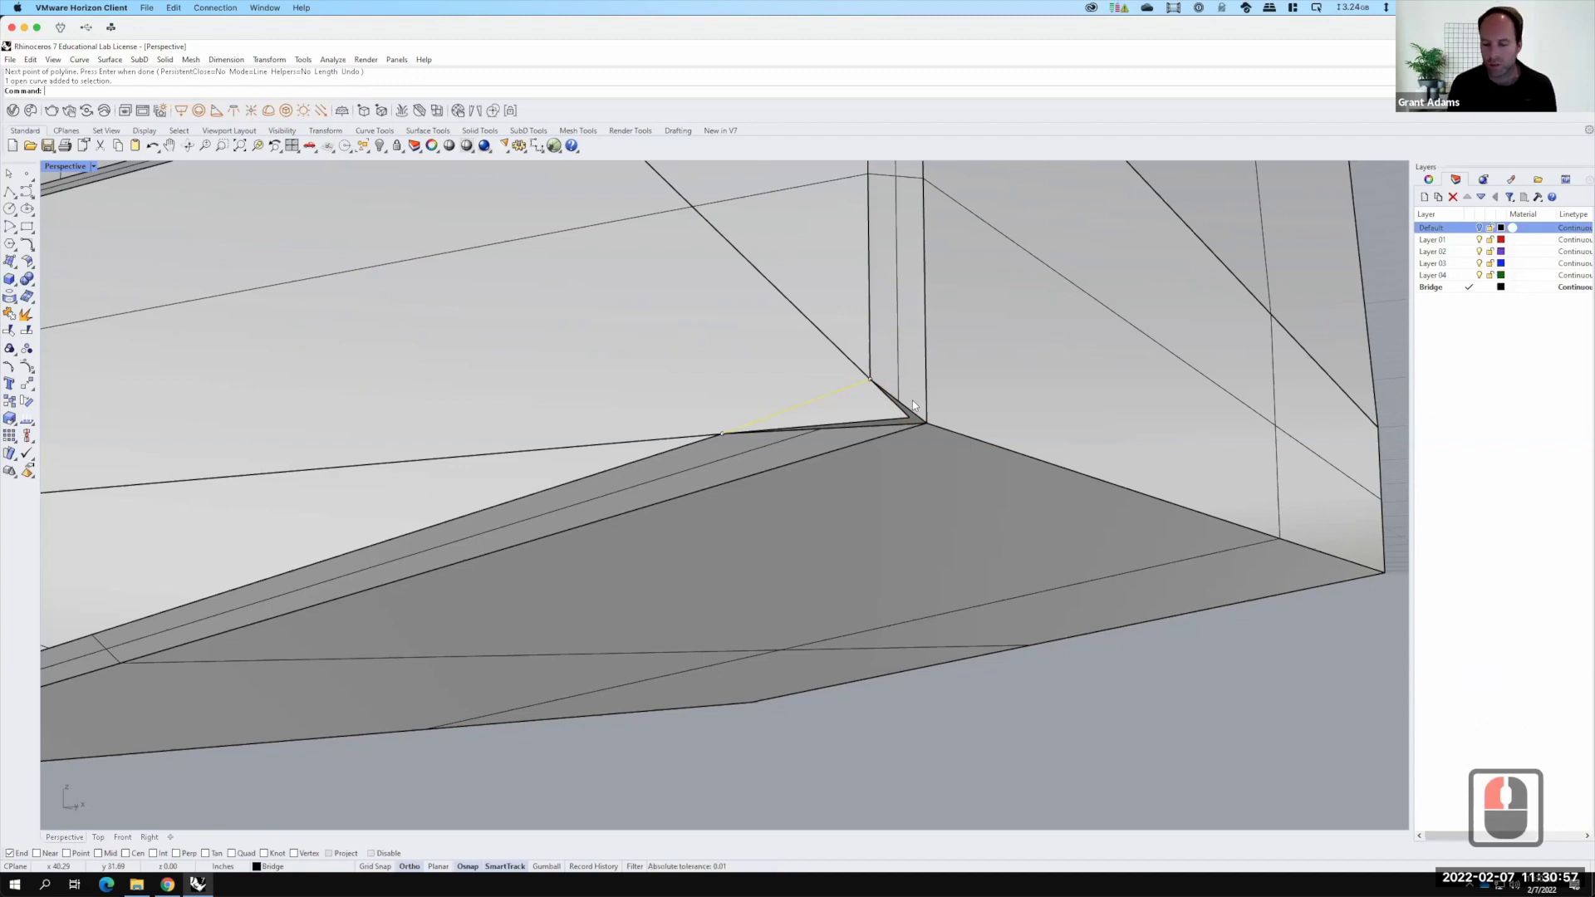
pyautogui.click(1518, 223)
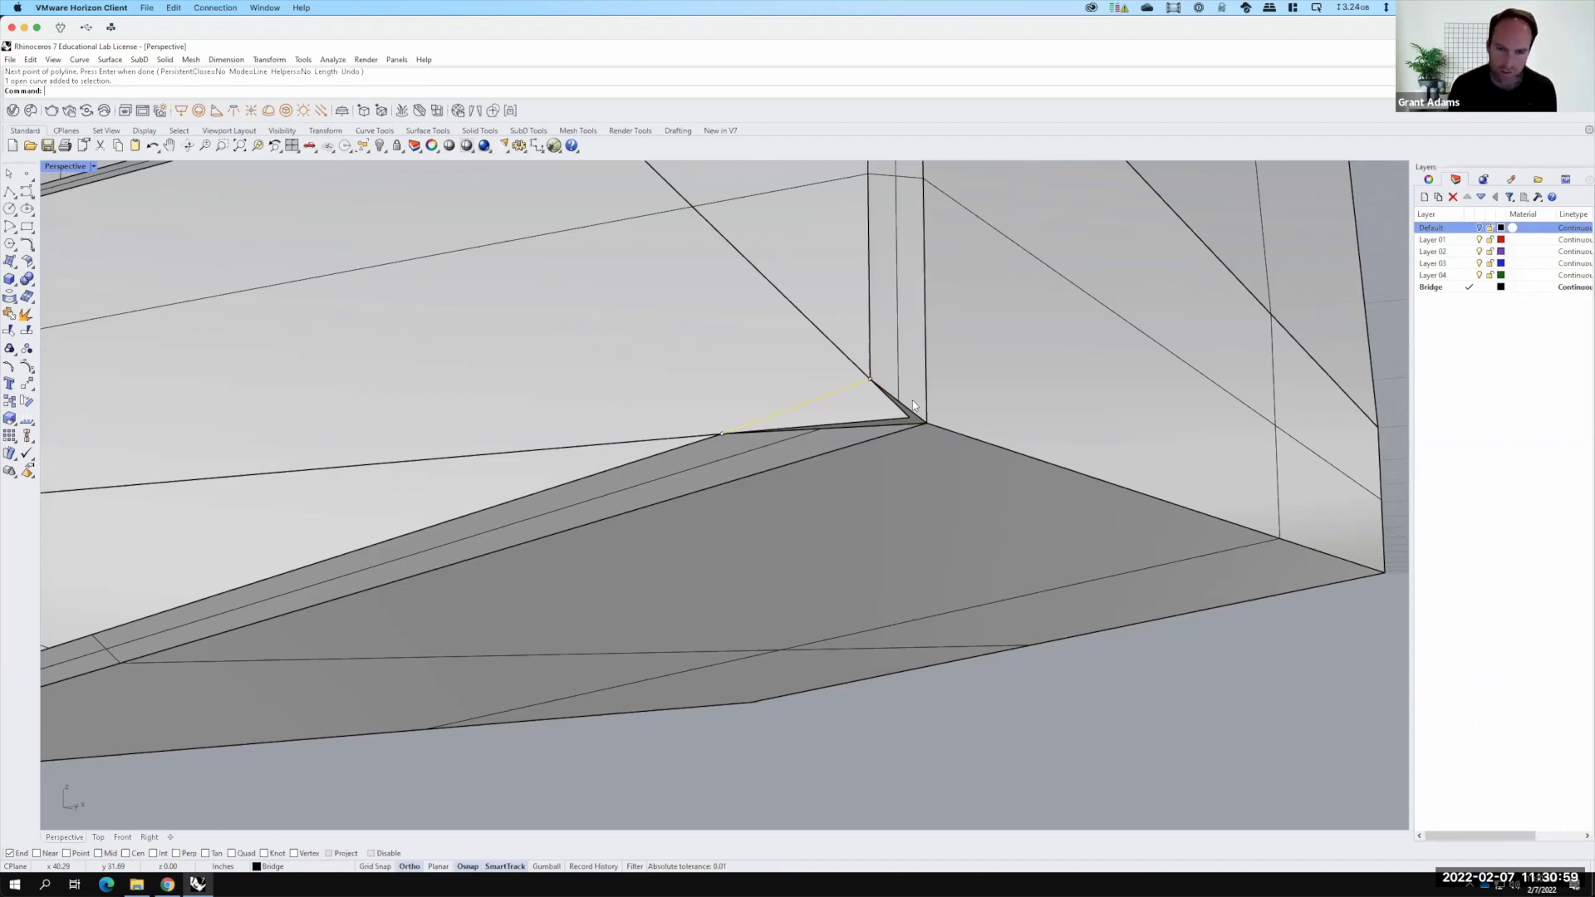
pyautogui.write('trim')
pyautogui.press('Return')
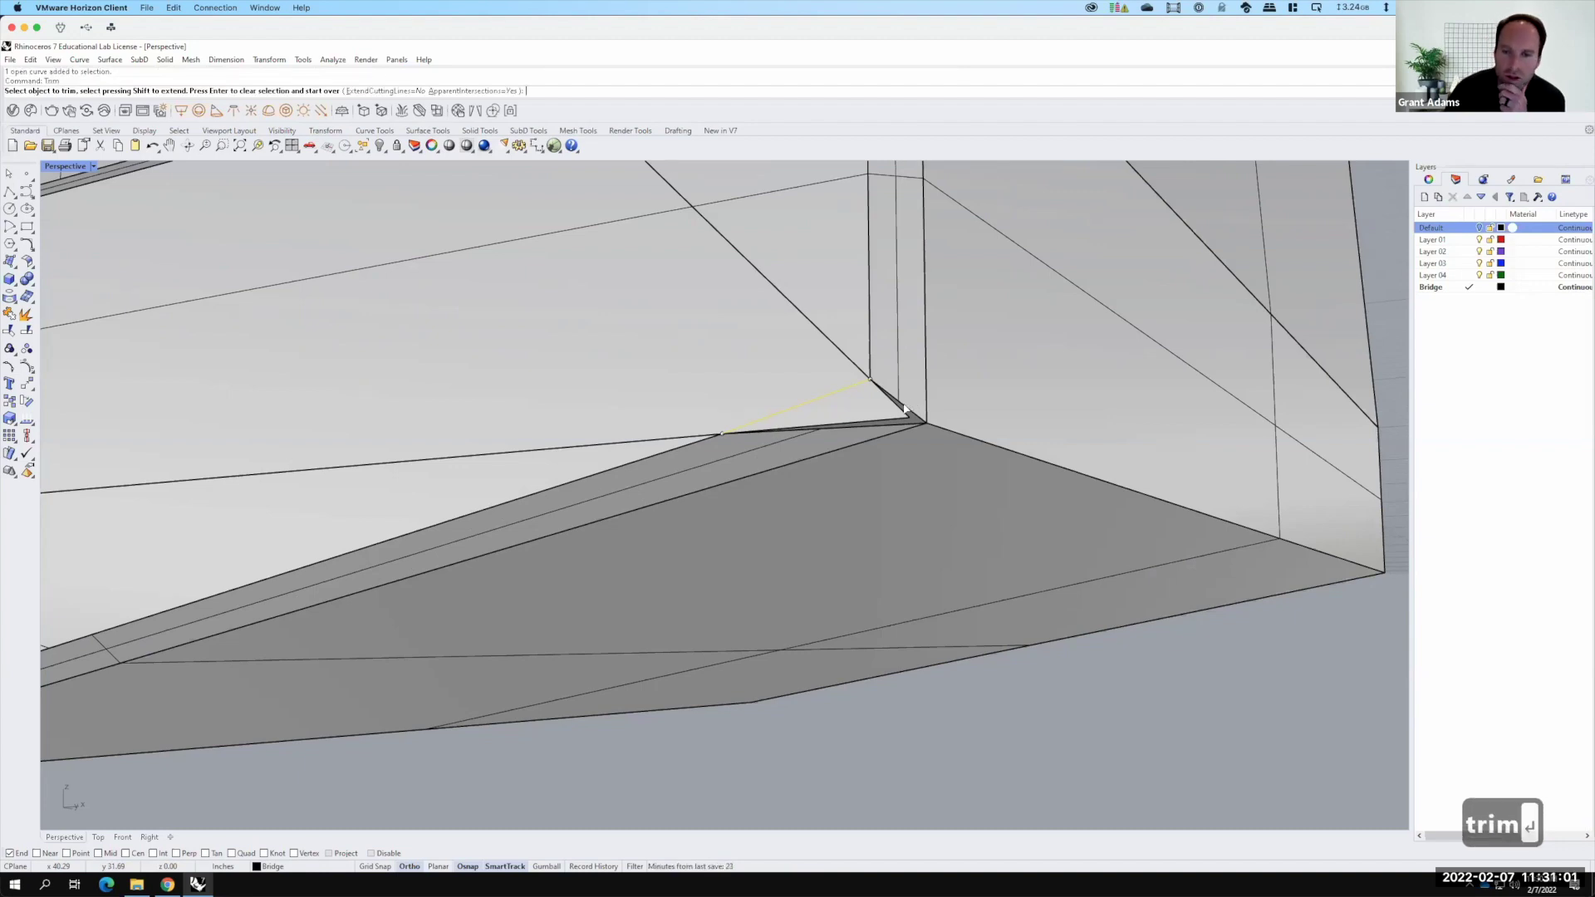
pyautogui.click(1519, 223)
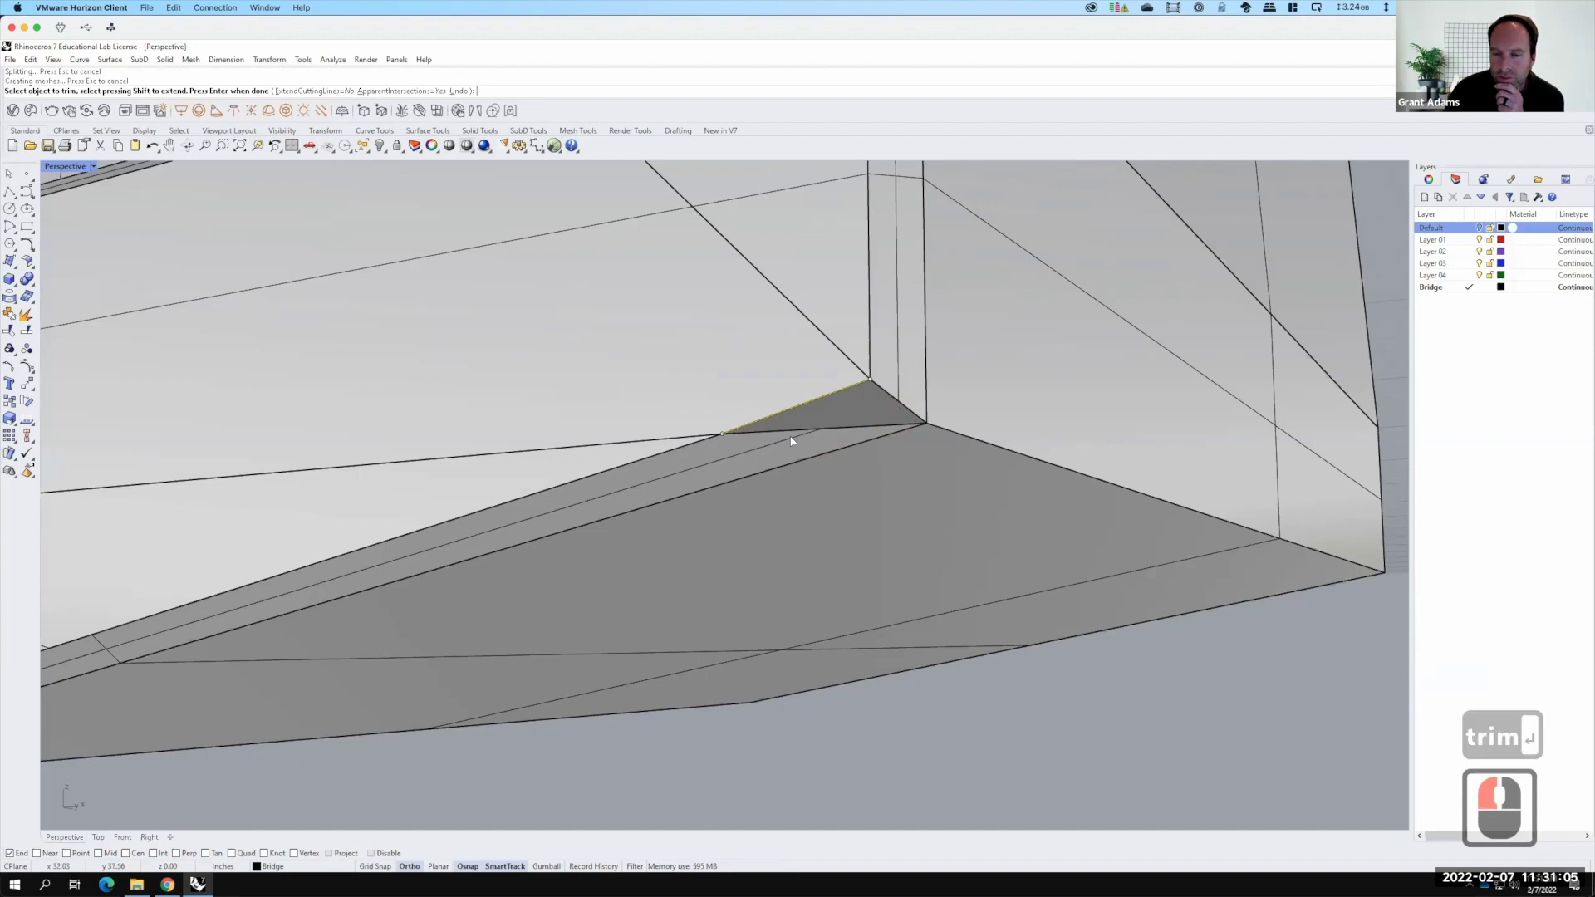
pyautogui.press('Return')
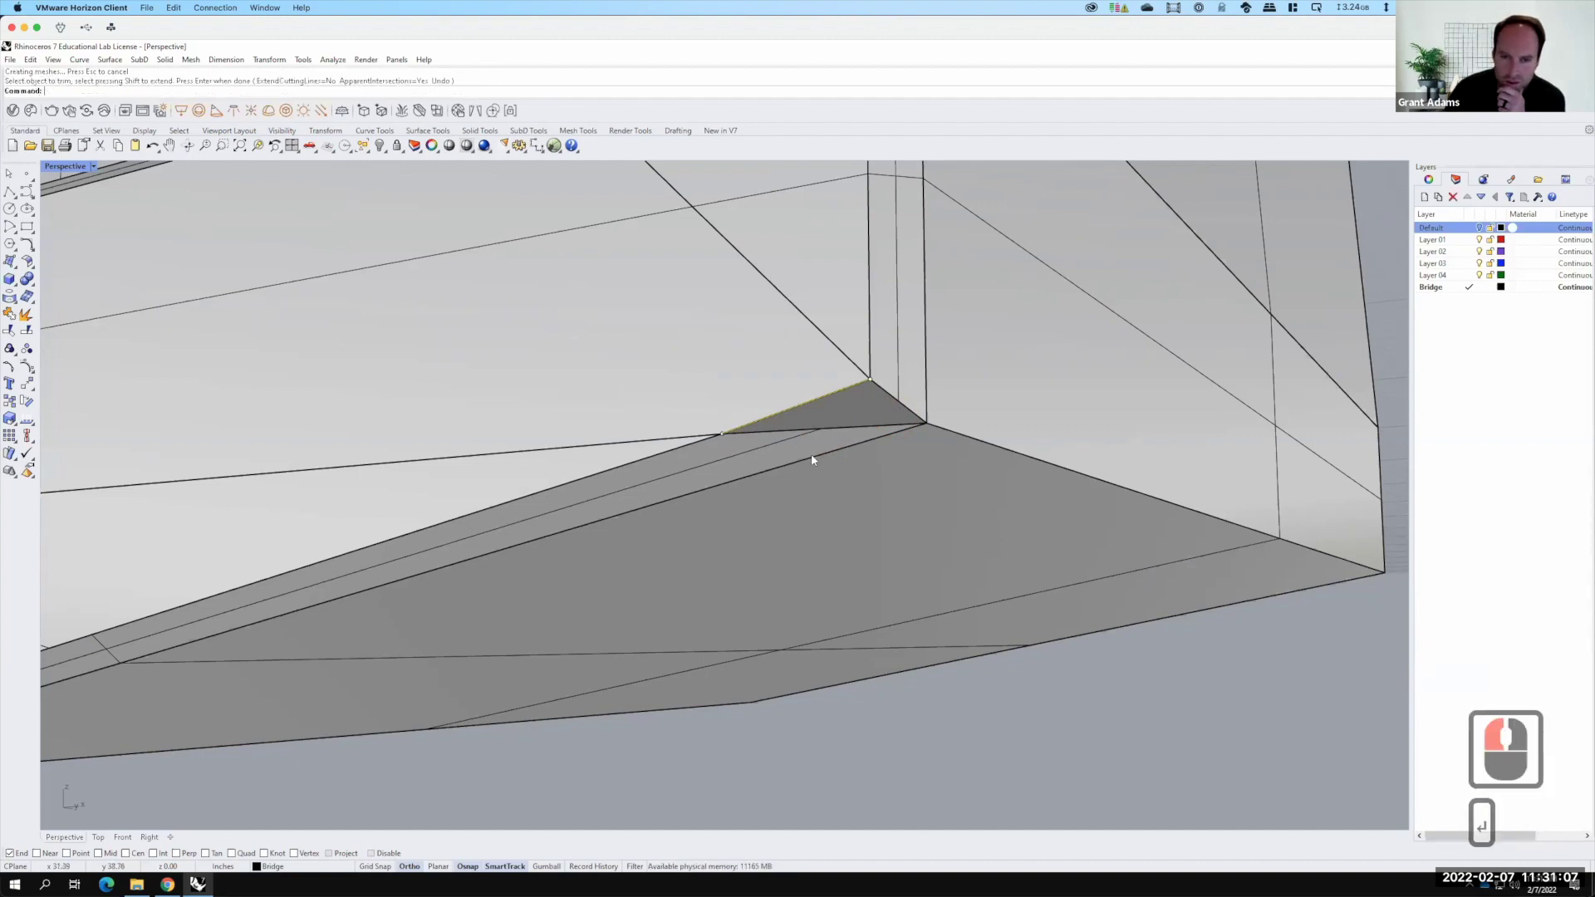
pyautogui.click(1518, 222)
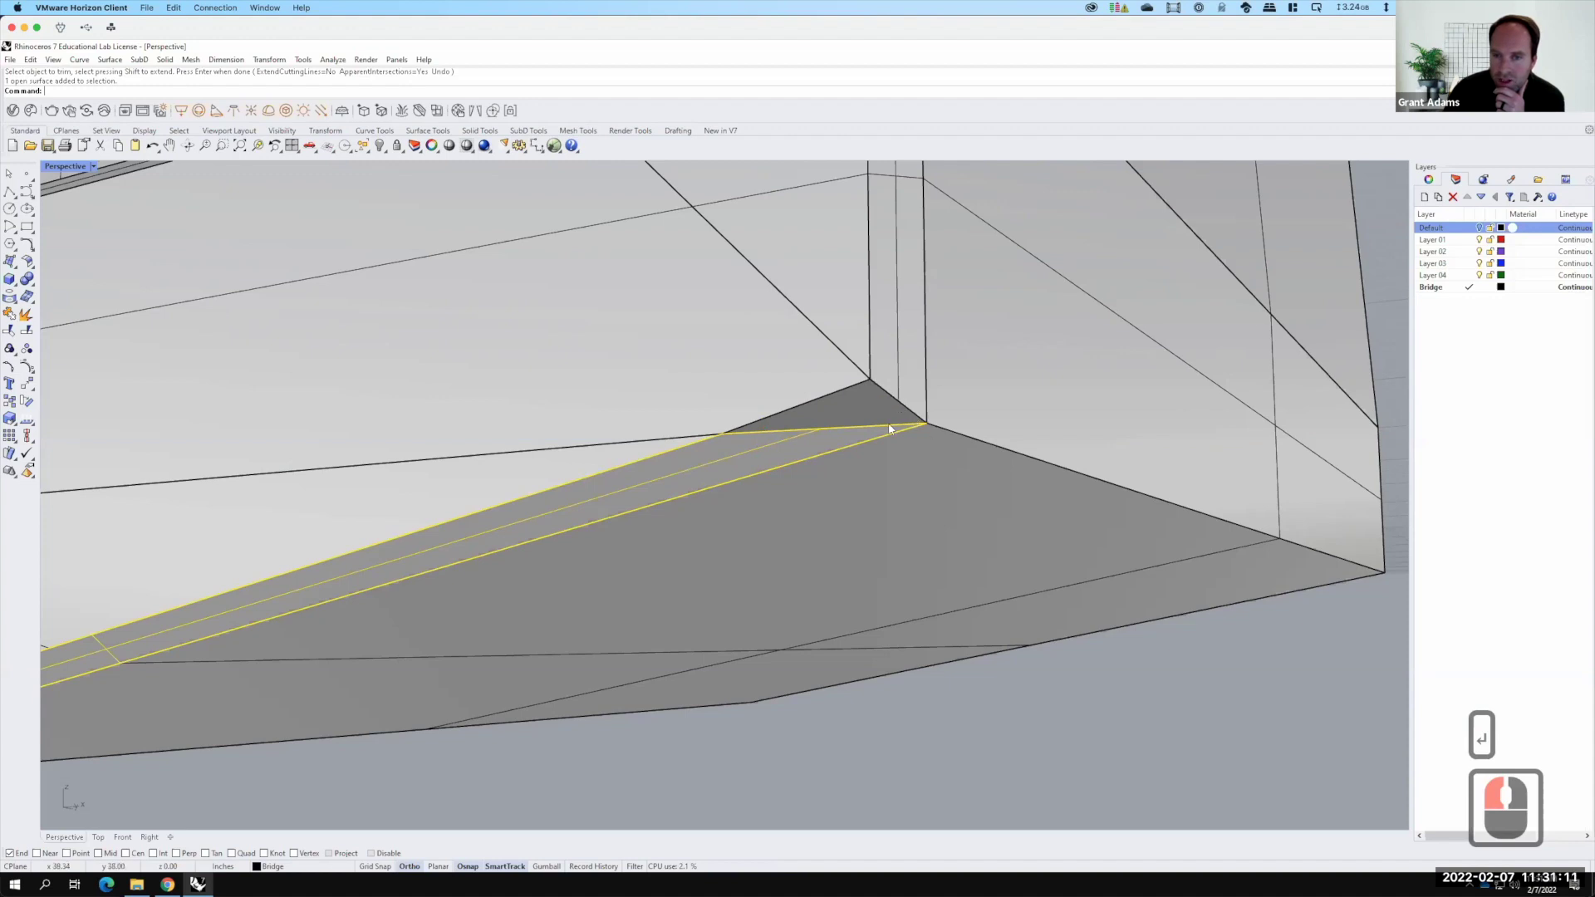
pyautogui.click(1519, 223)
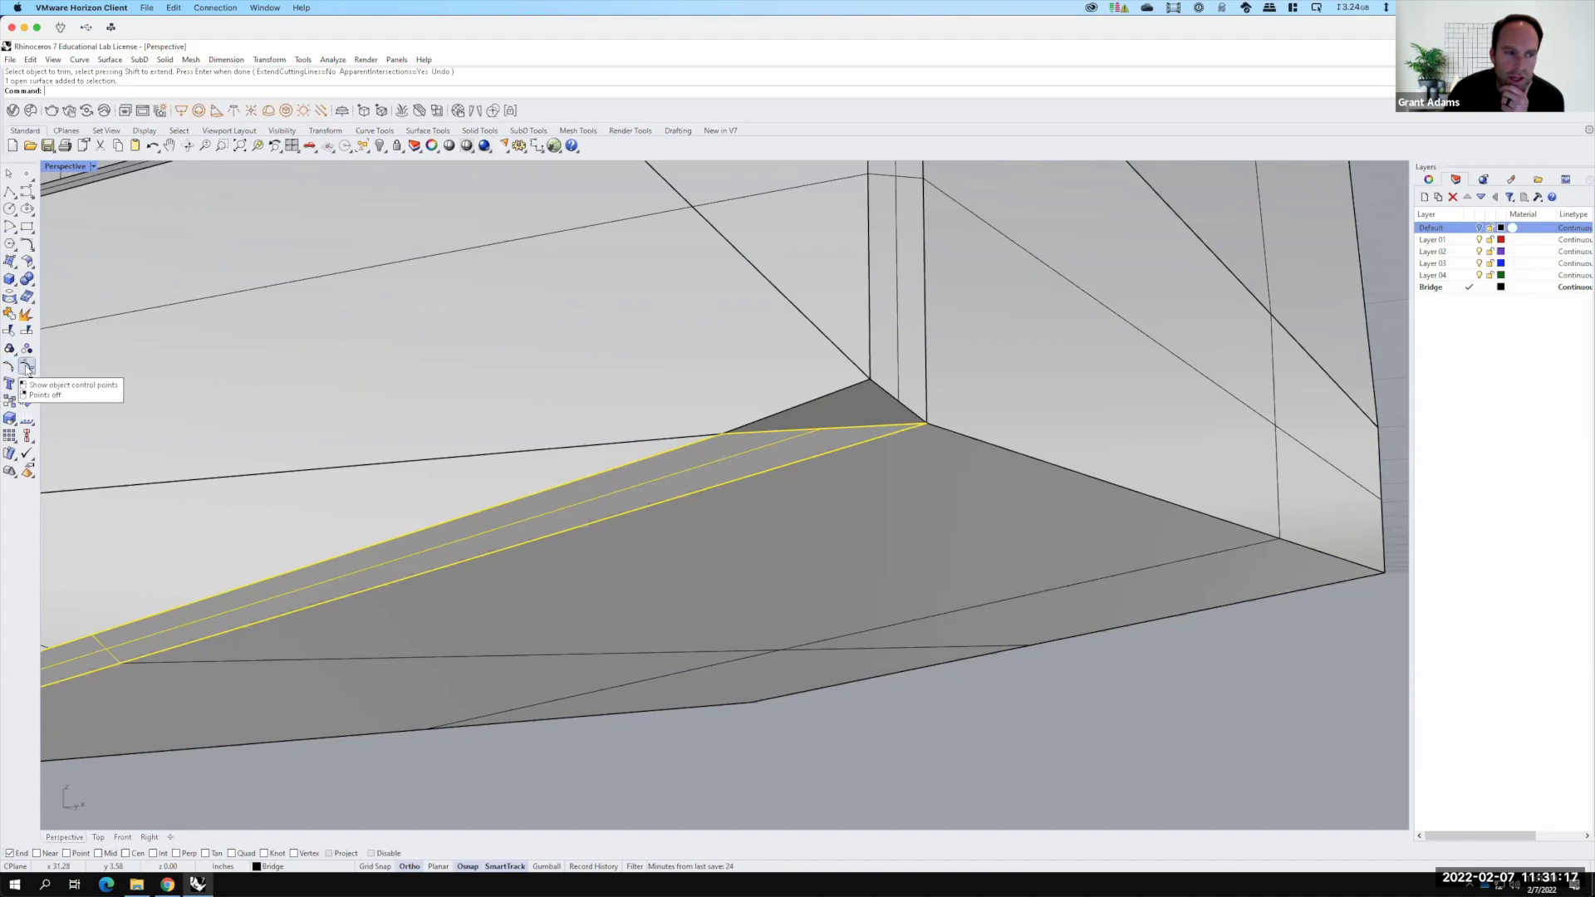
# Show the strip's control points and Untrim its cut edge to restore the full strip
pyautogui.click(1518, 223)
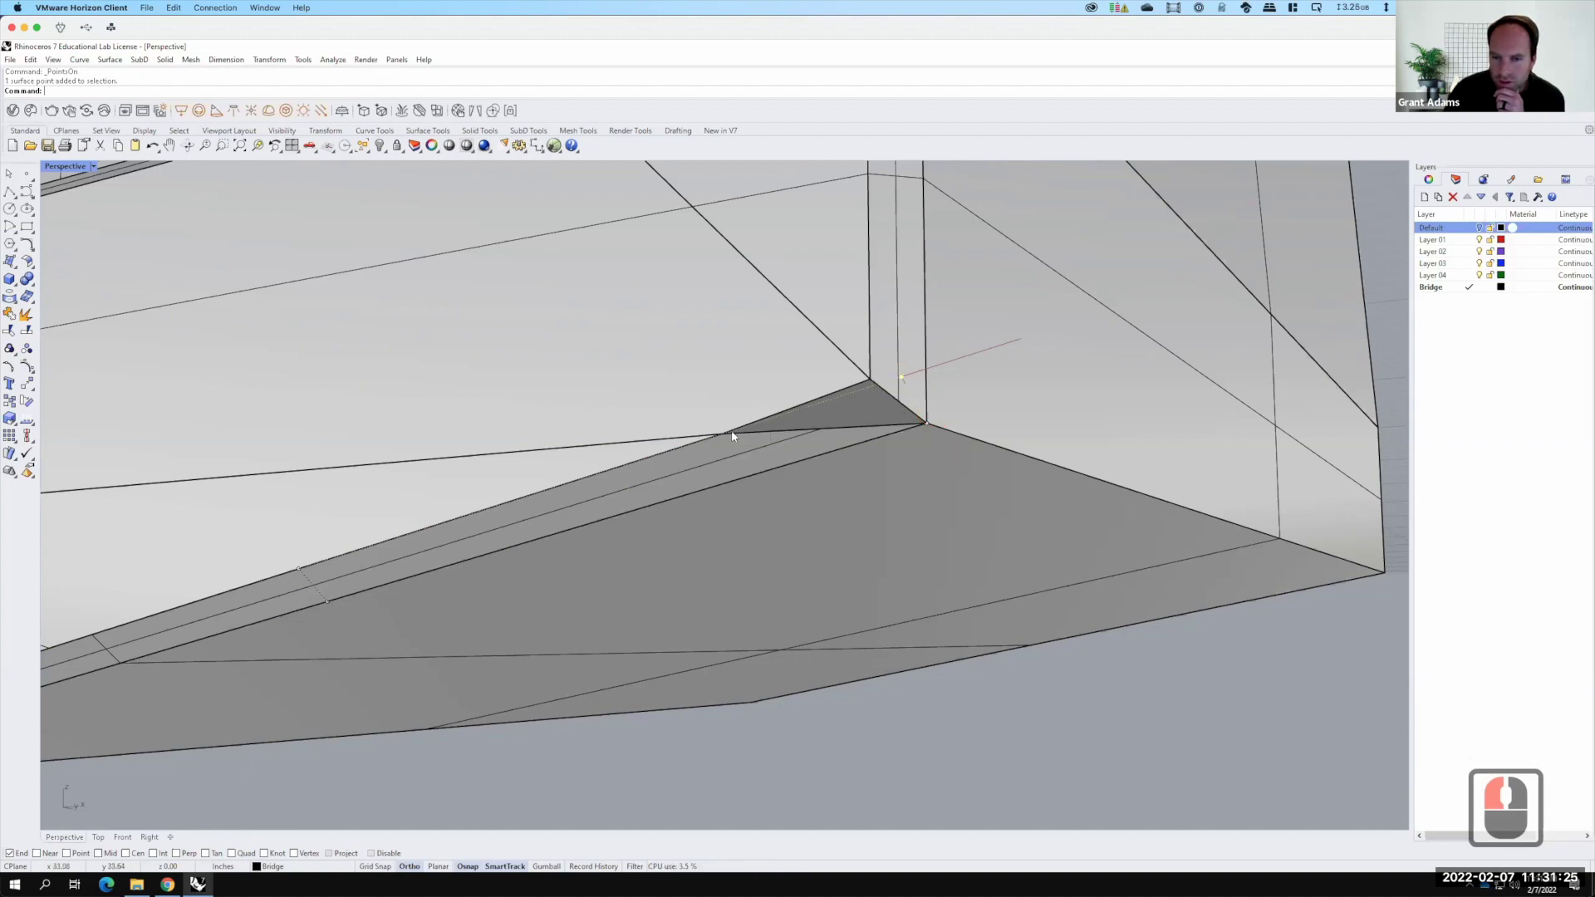
pyautogui.press('F15')
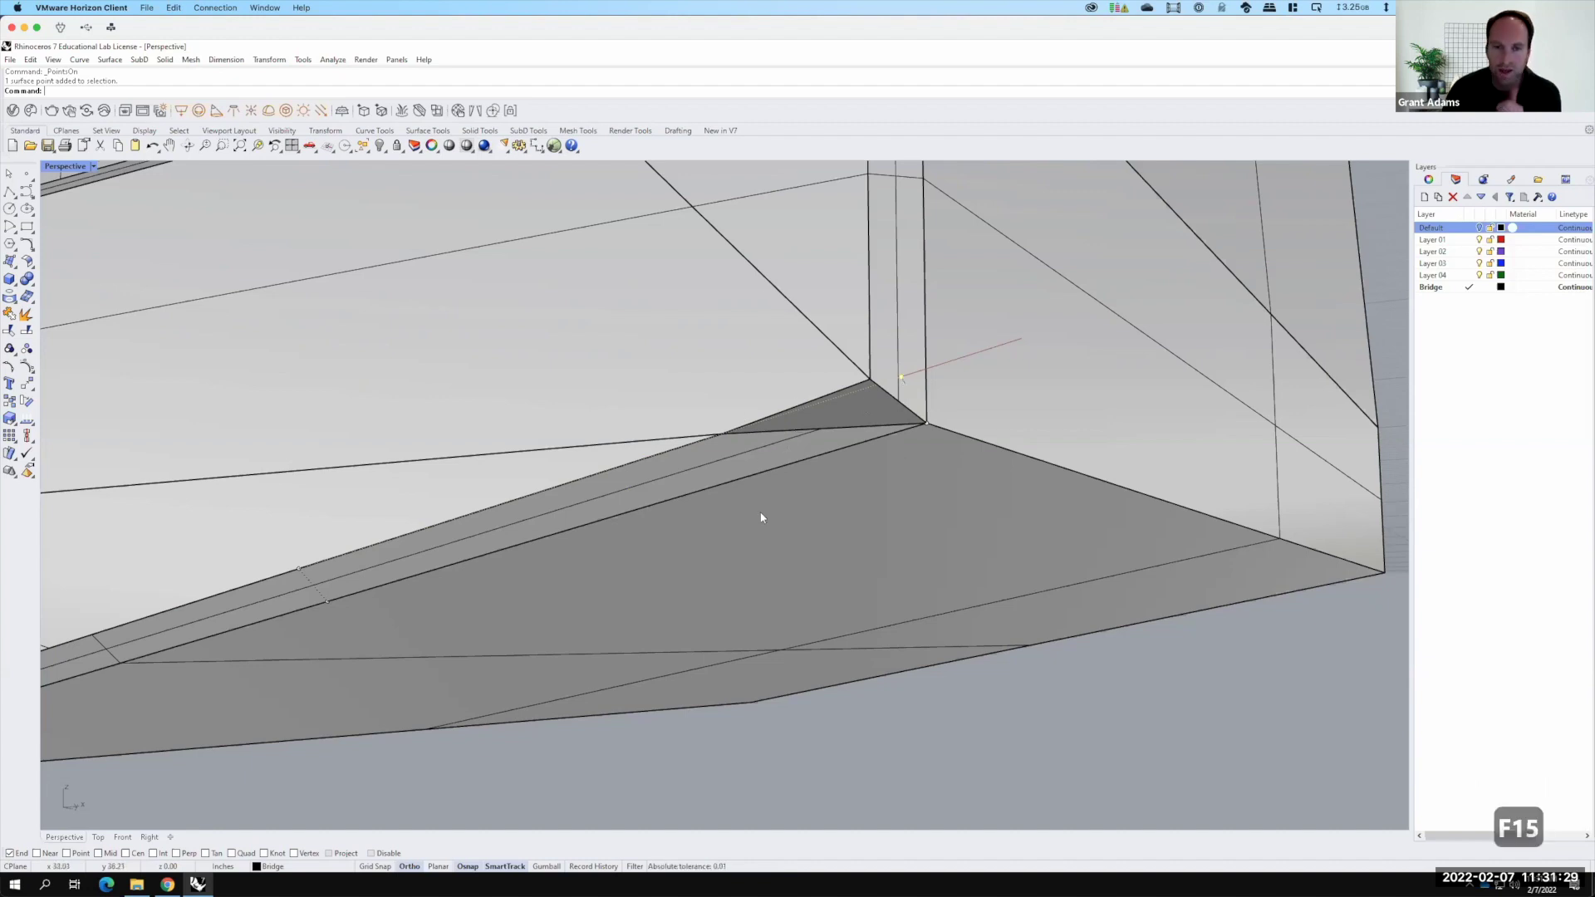
pyautogui.write('untrim')
pyautogui.press('Return')
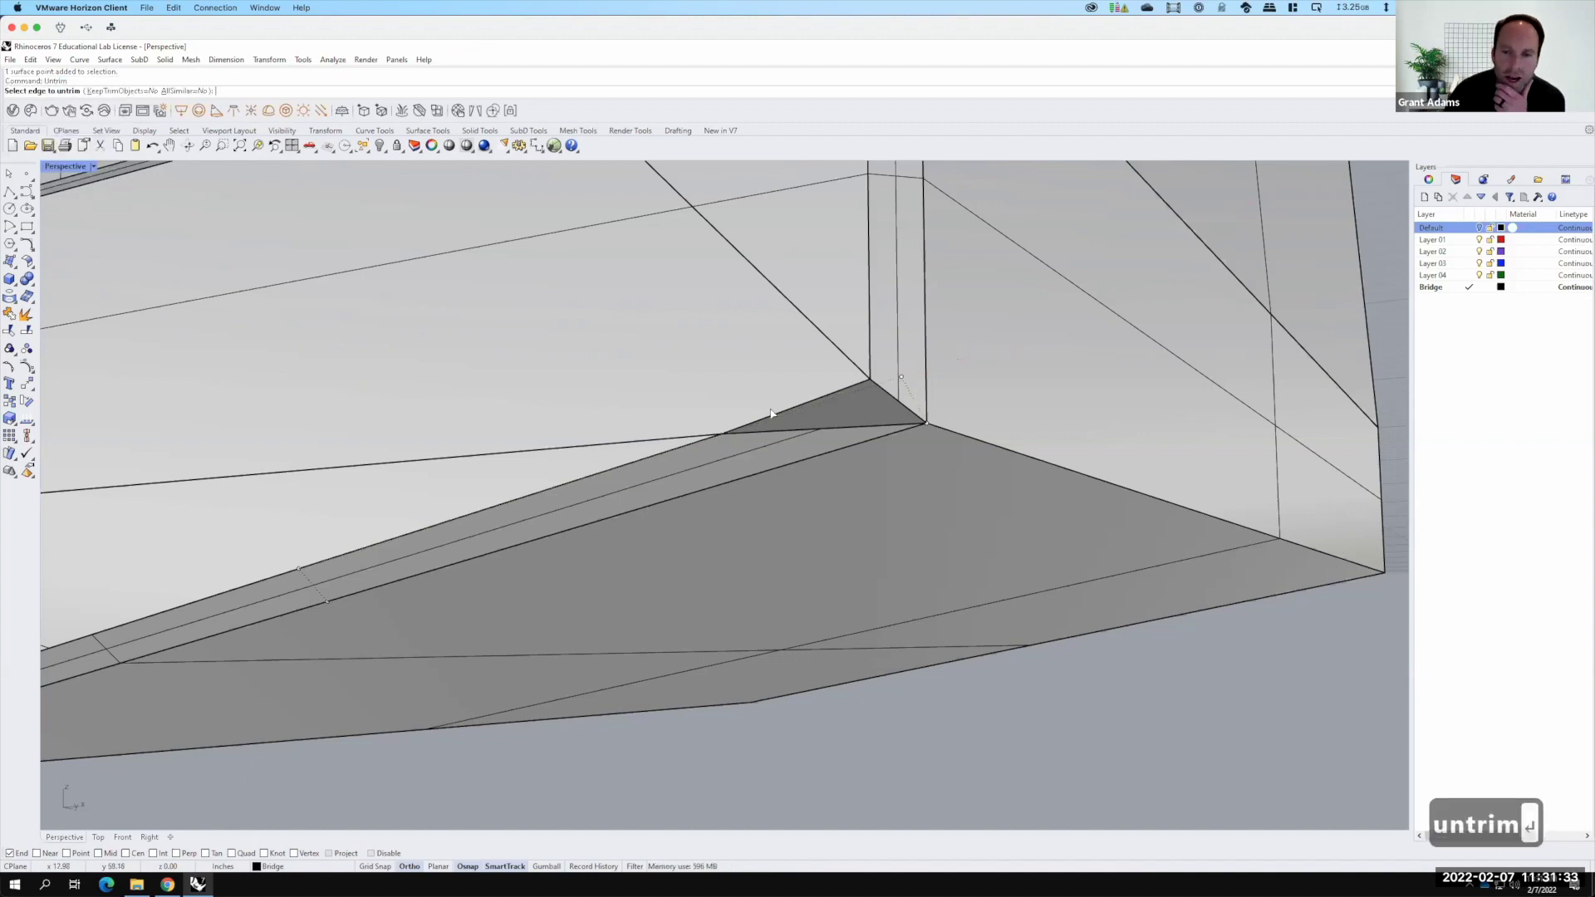
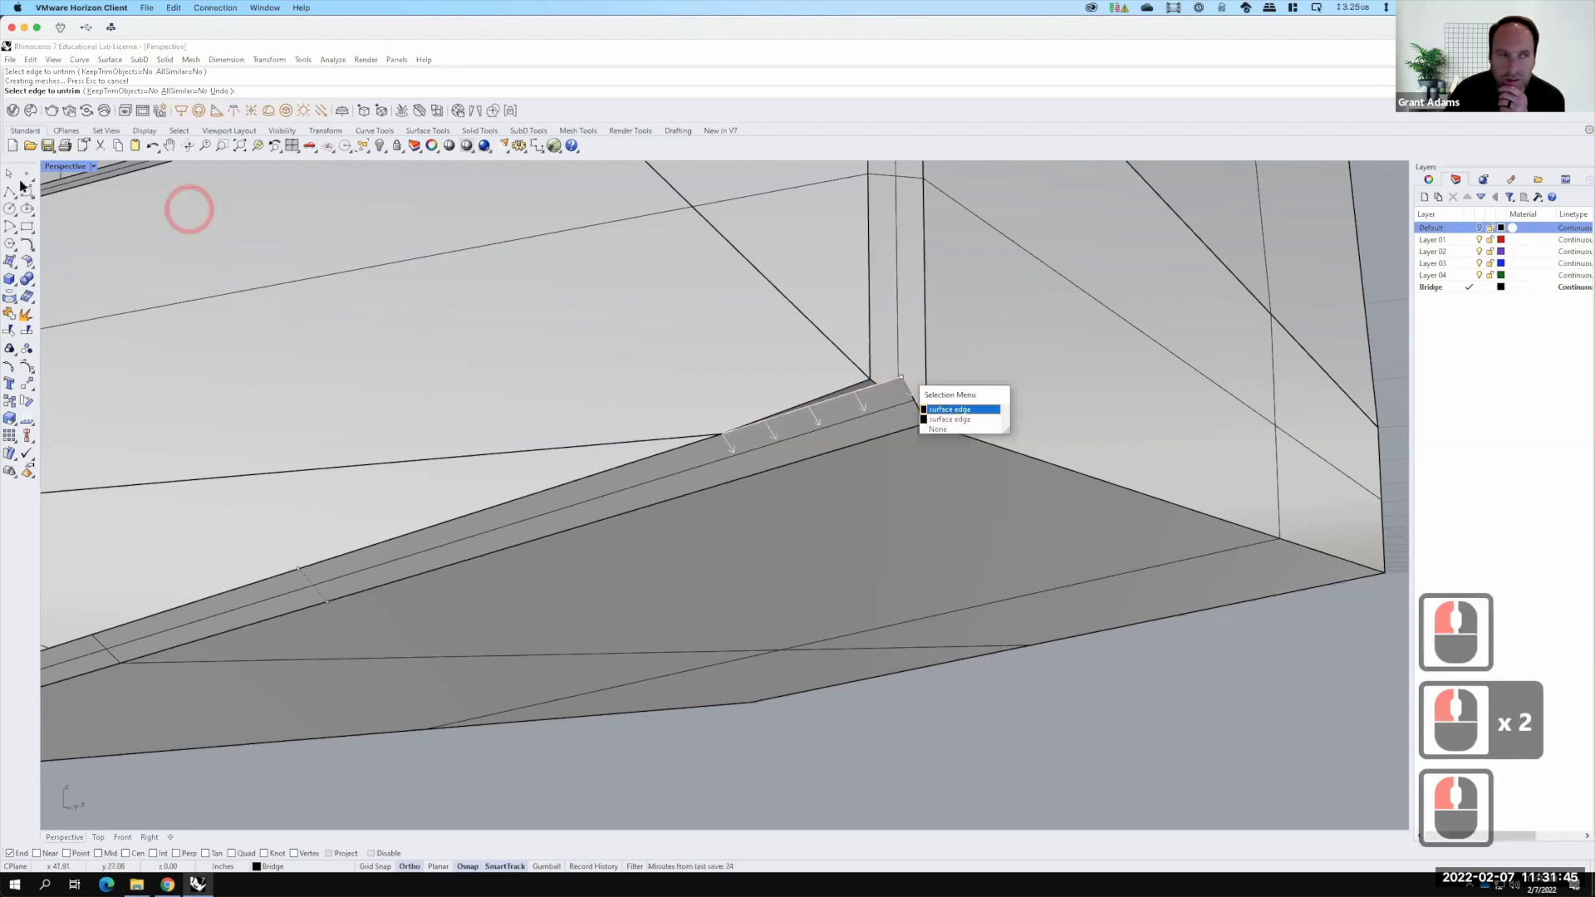
pyautogui.click(22, 173)
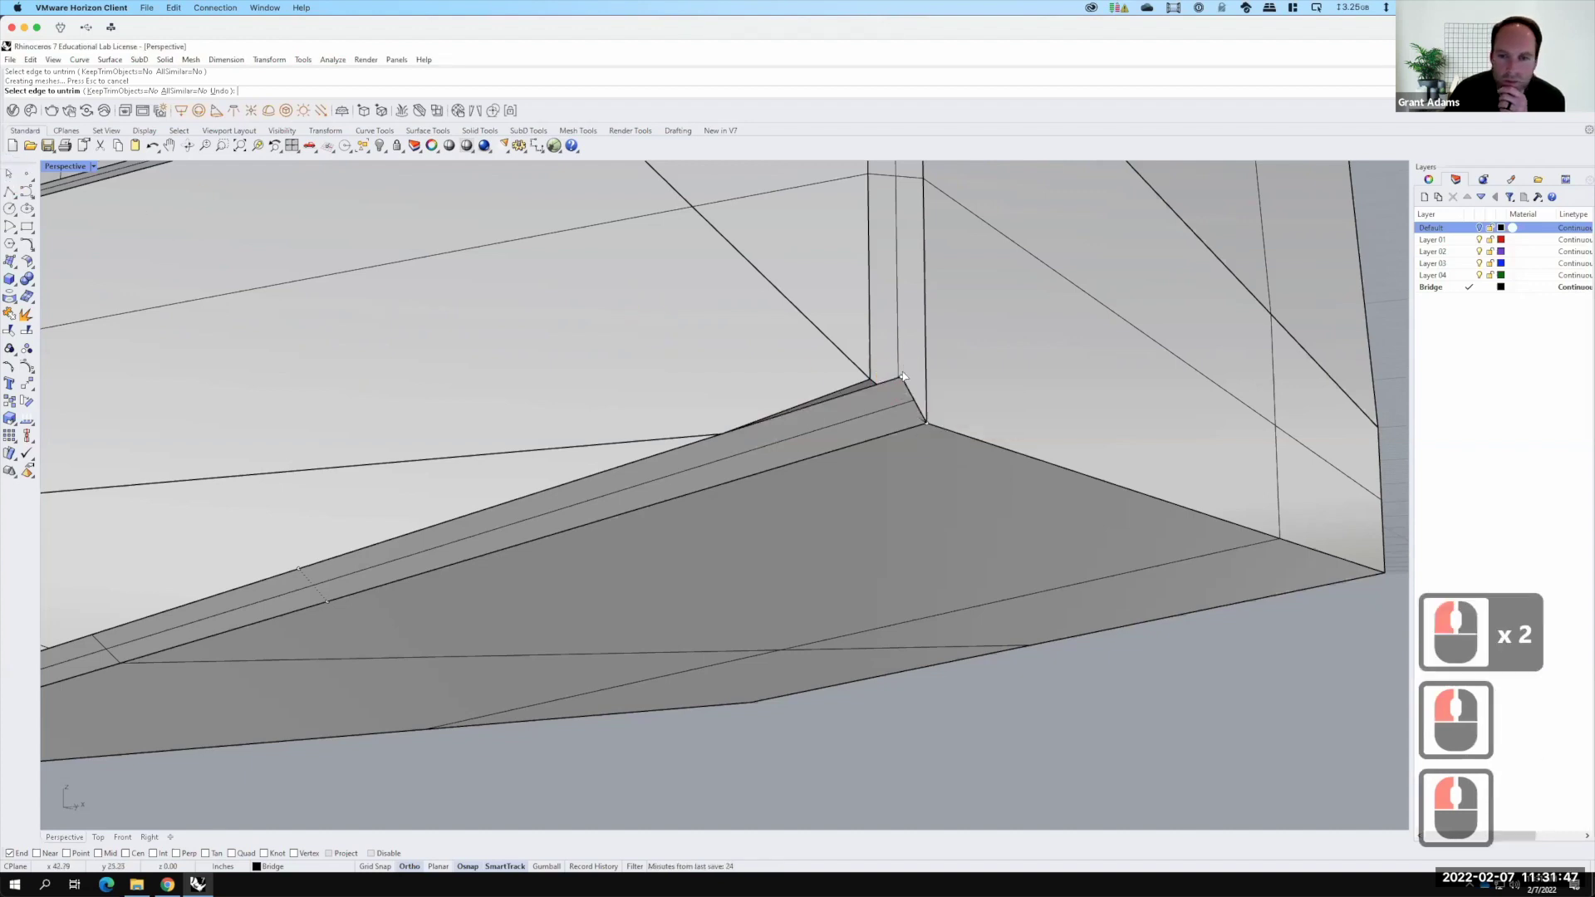
pyautogui.click(1490, 748)
pyautogui.click(1489, 747)
pyautogui.click(1489, 748)
pyautogui.press('Escape')
pyautogui.press('Escape')
pyautogui.press('Escape')
# Move the thin strip surface, snapping its corner onto the wall corner endpoint
pyautogui.click(1511, 739)
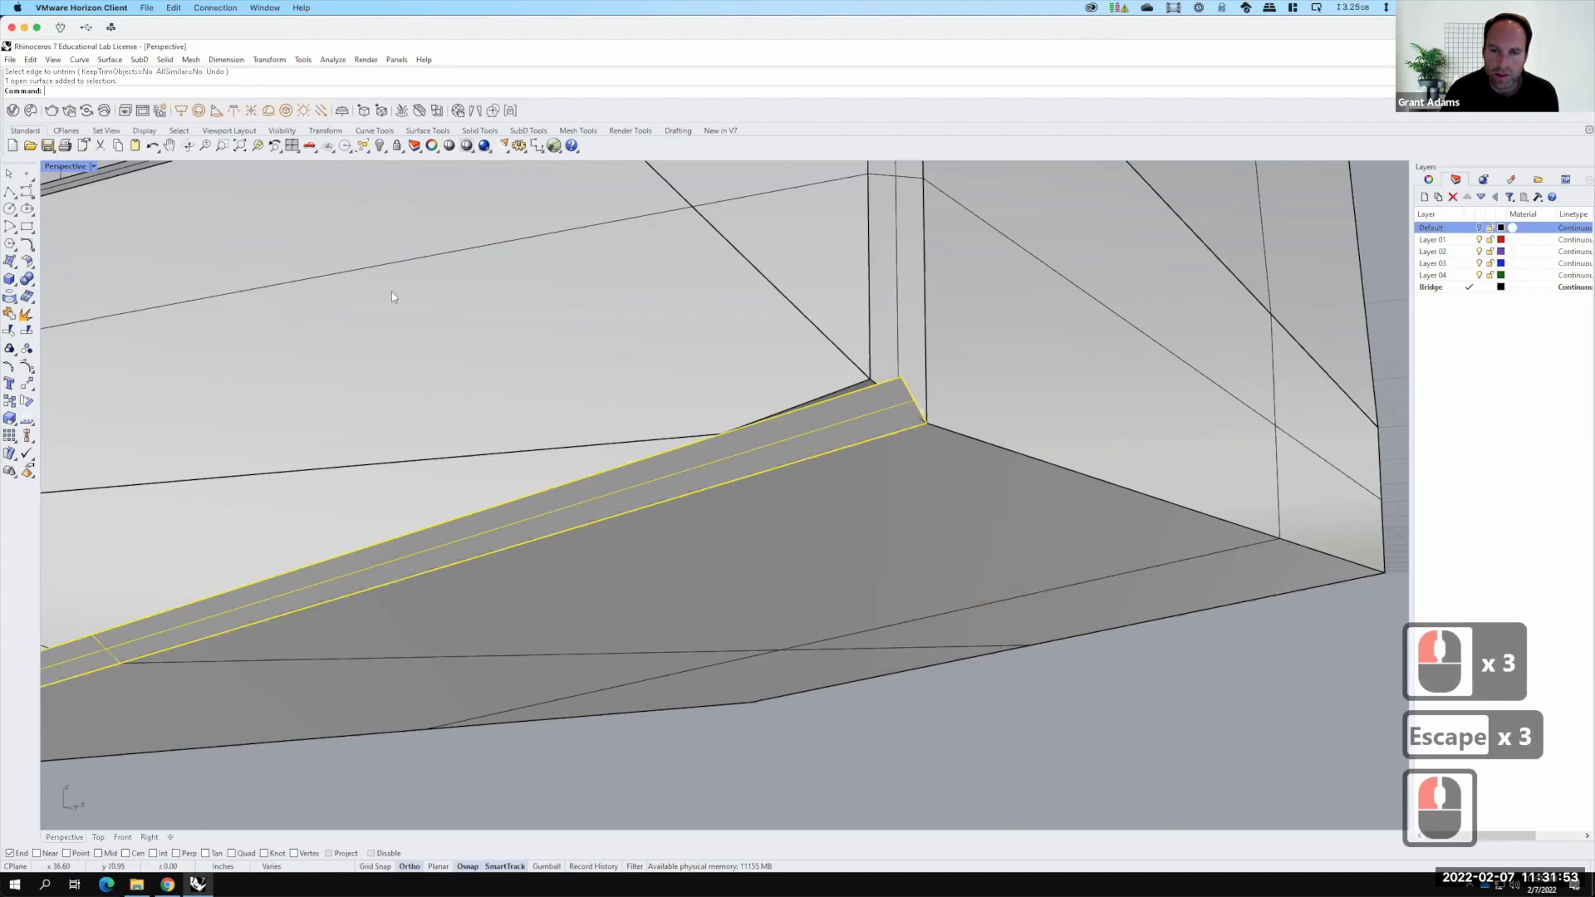
pyautogui.click(862, 379)
pyautogui.click(1473, 748)
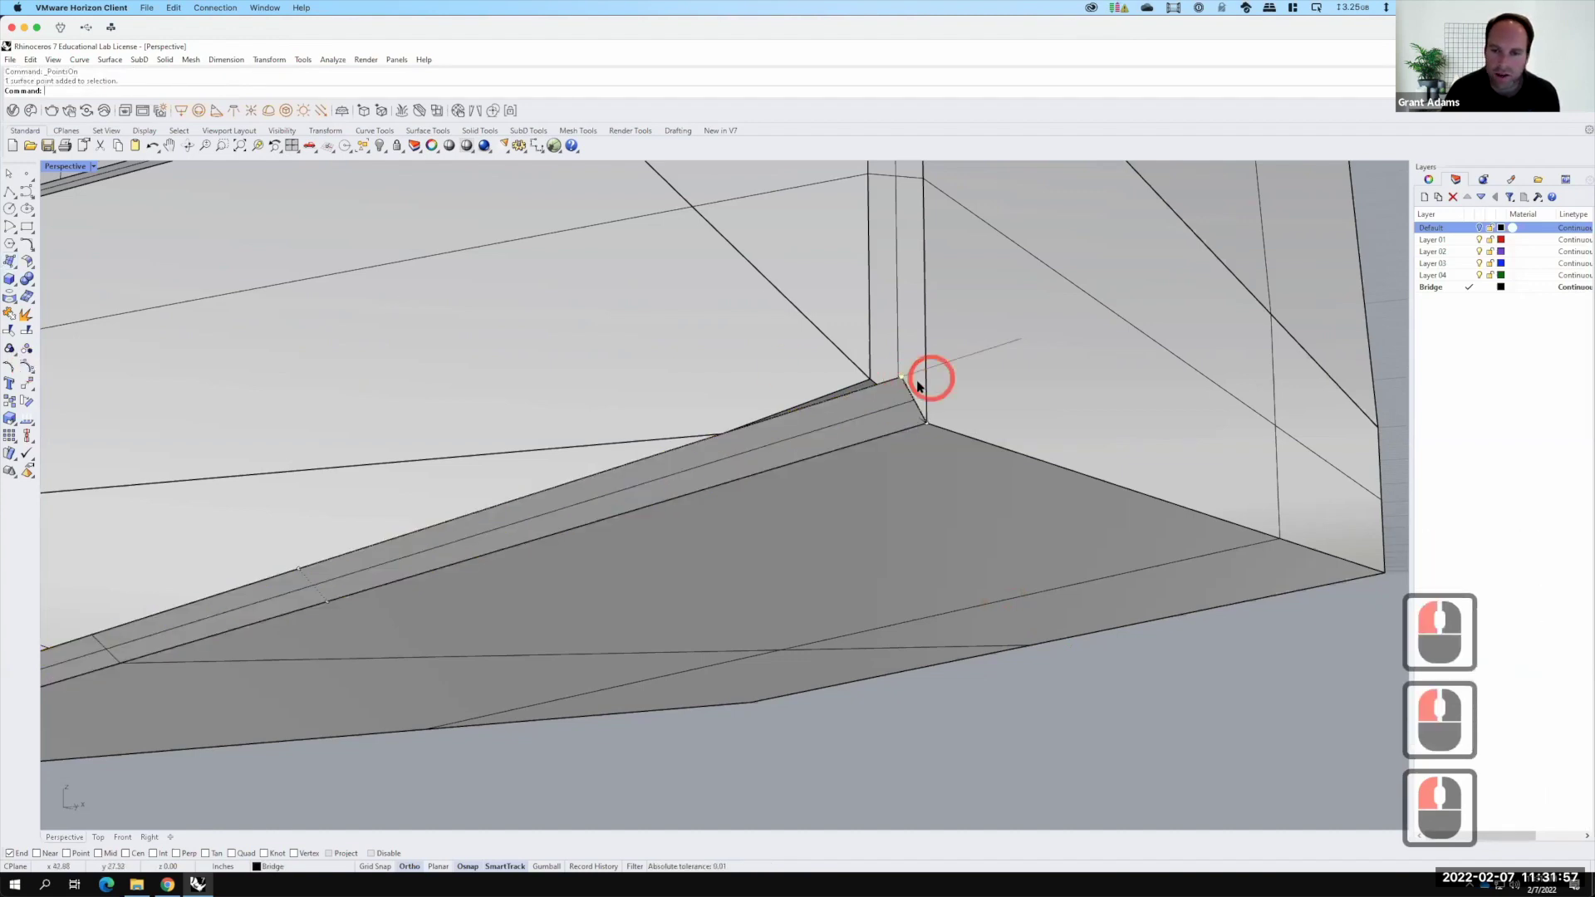
pyautogui.write('move')
pyautogui.press('Return')
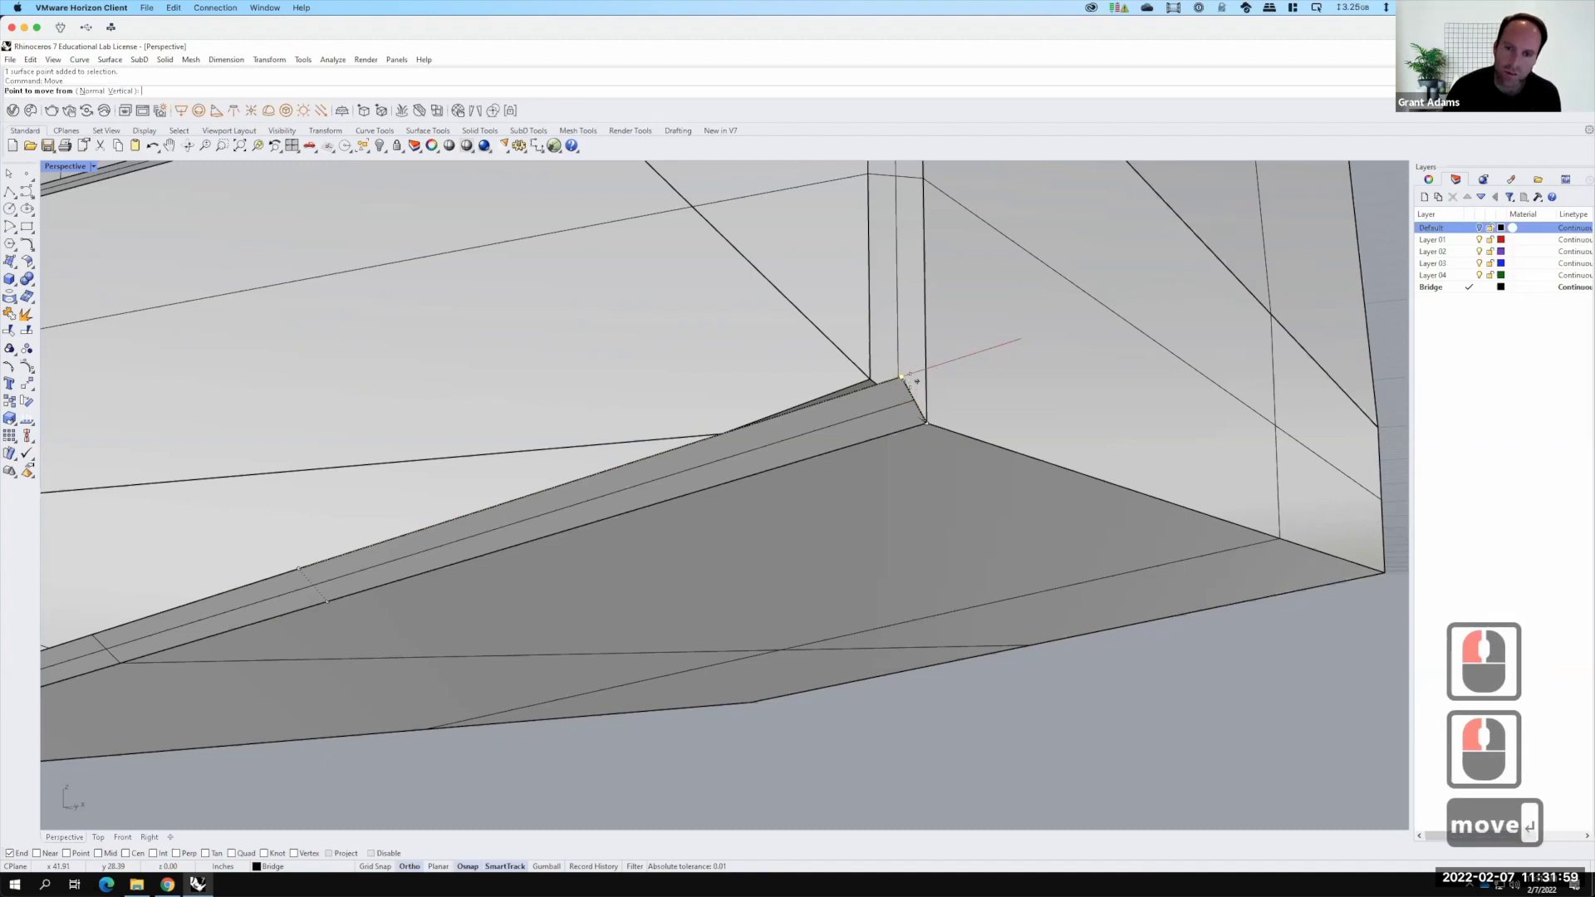
pyautogui.click(1457, 739)
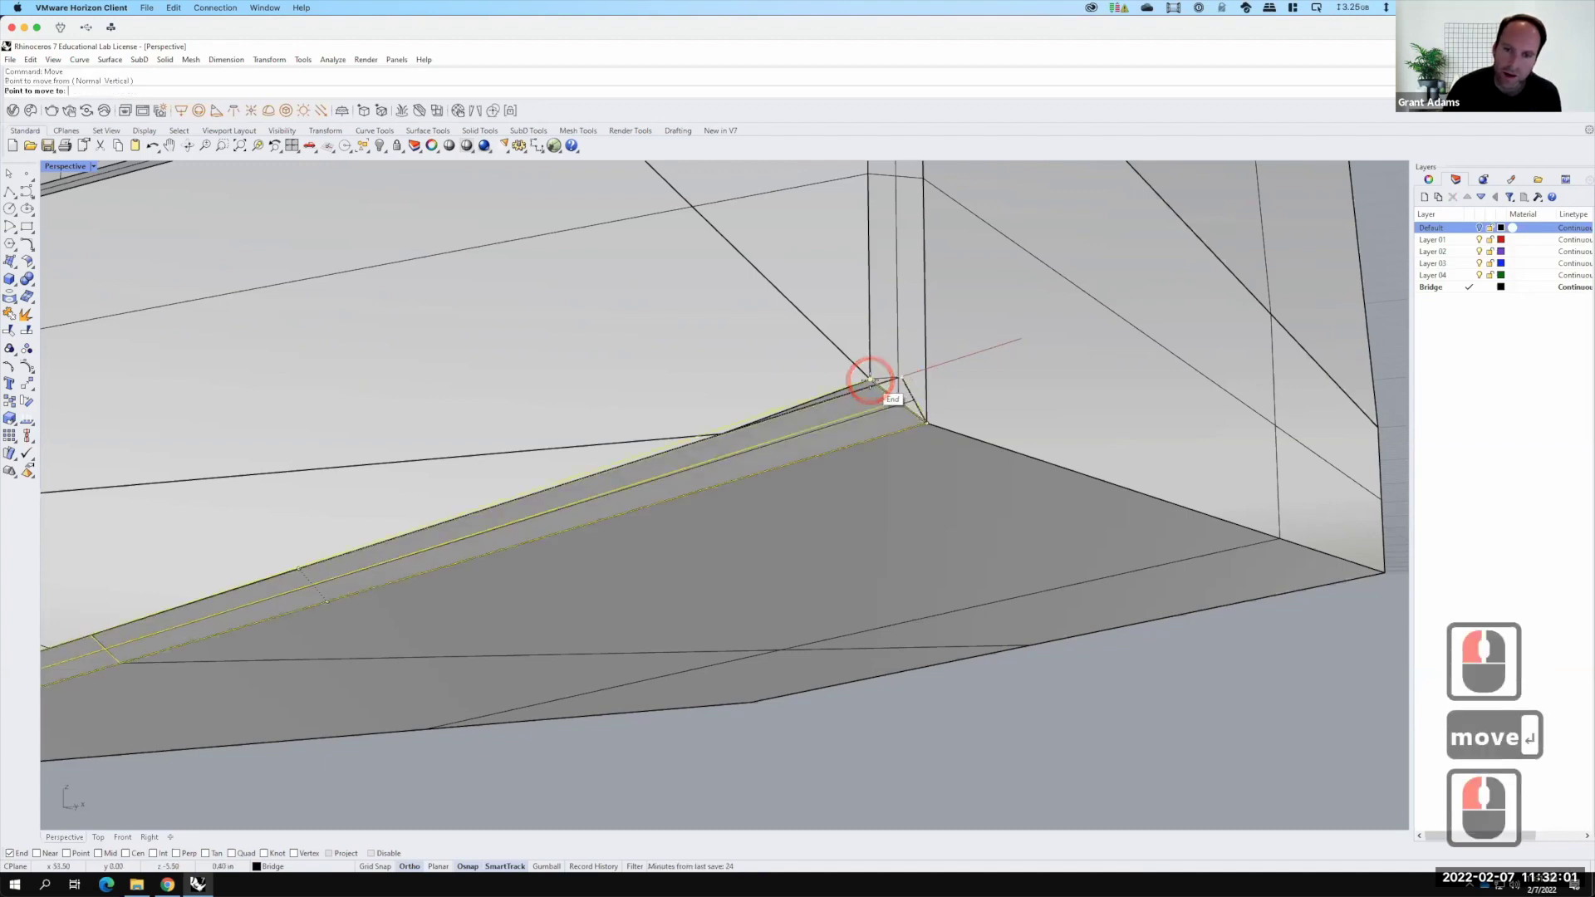
pyautogui.click(1518, 747)
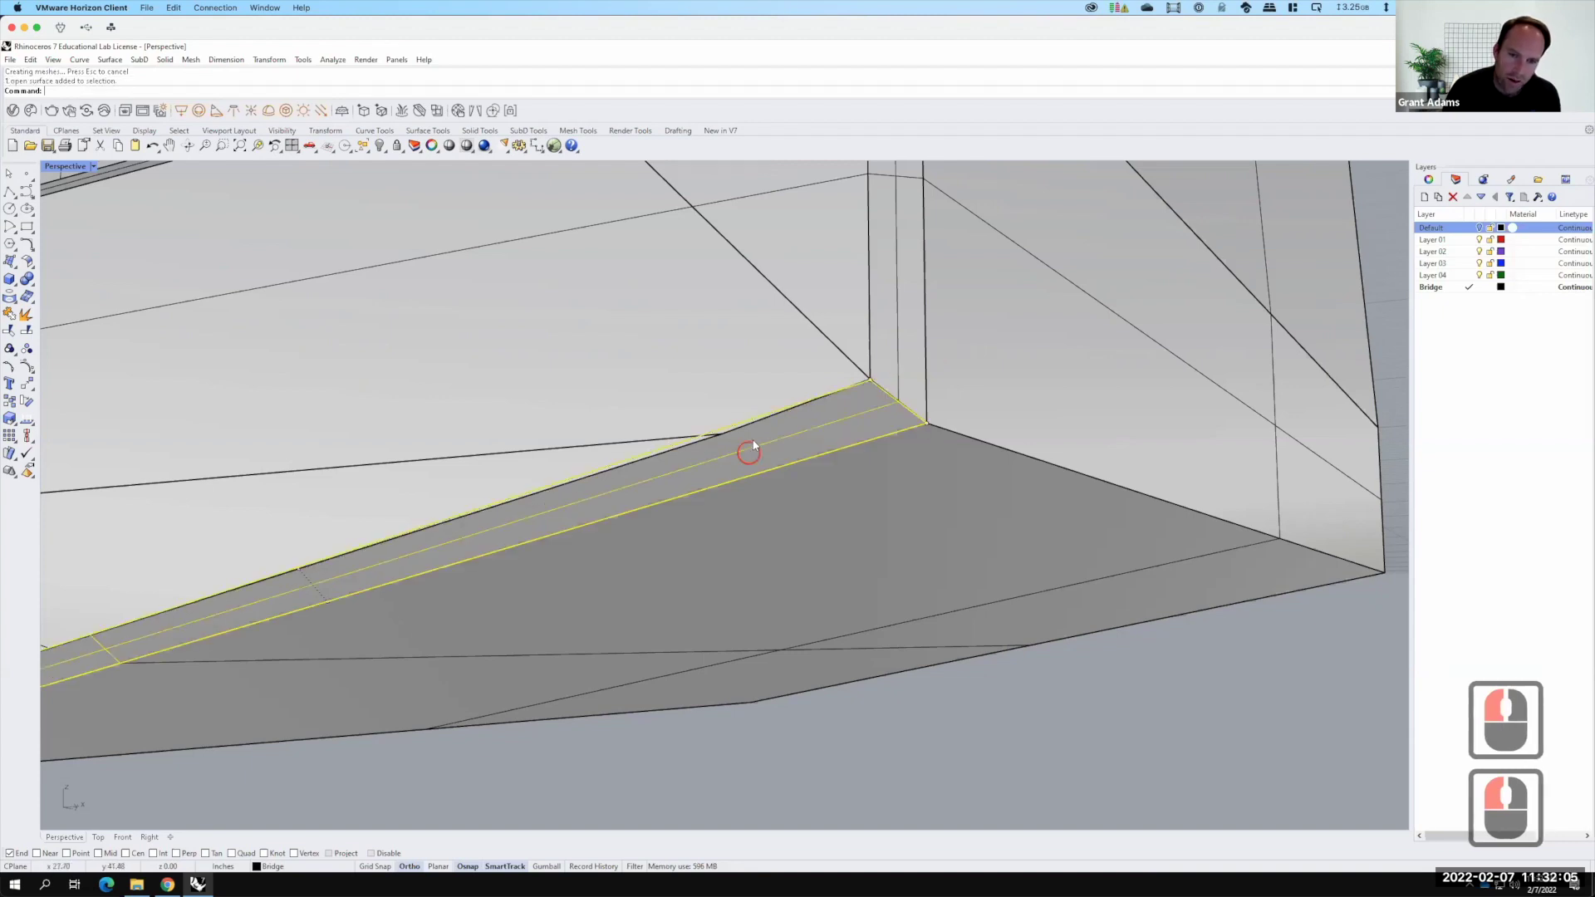
# Trim away the overlapping pieces using the strip as cutter, picking surfaces from the selection menu
pyautogui.click(1539, 747)
pyautogui.write('trim')
pyautogui.press('Return')
pyautogui.click(1476, 739)
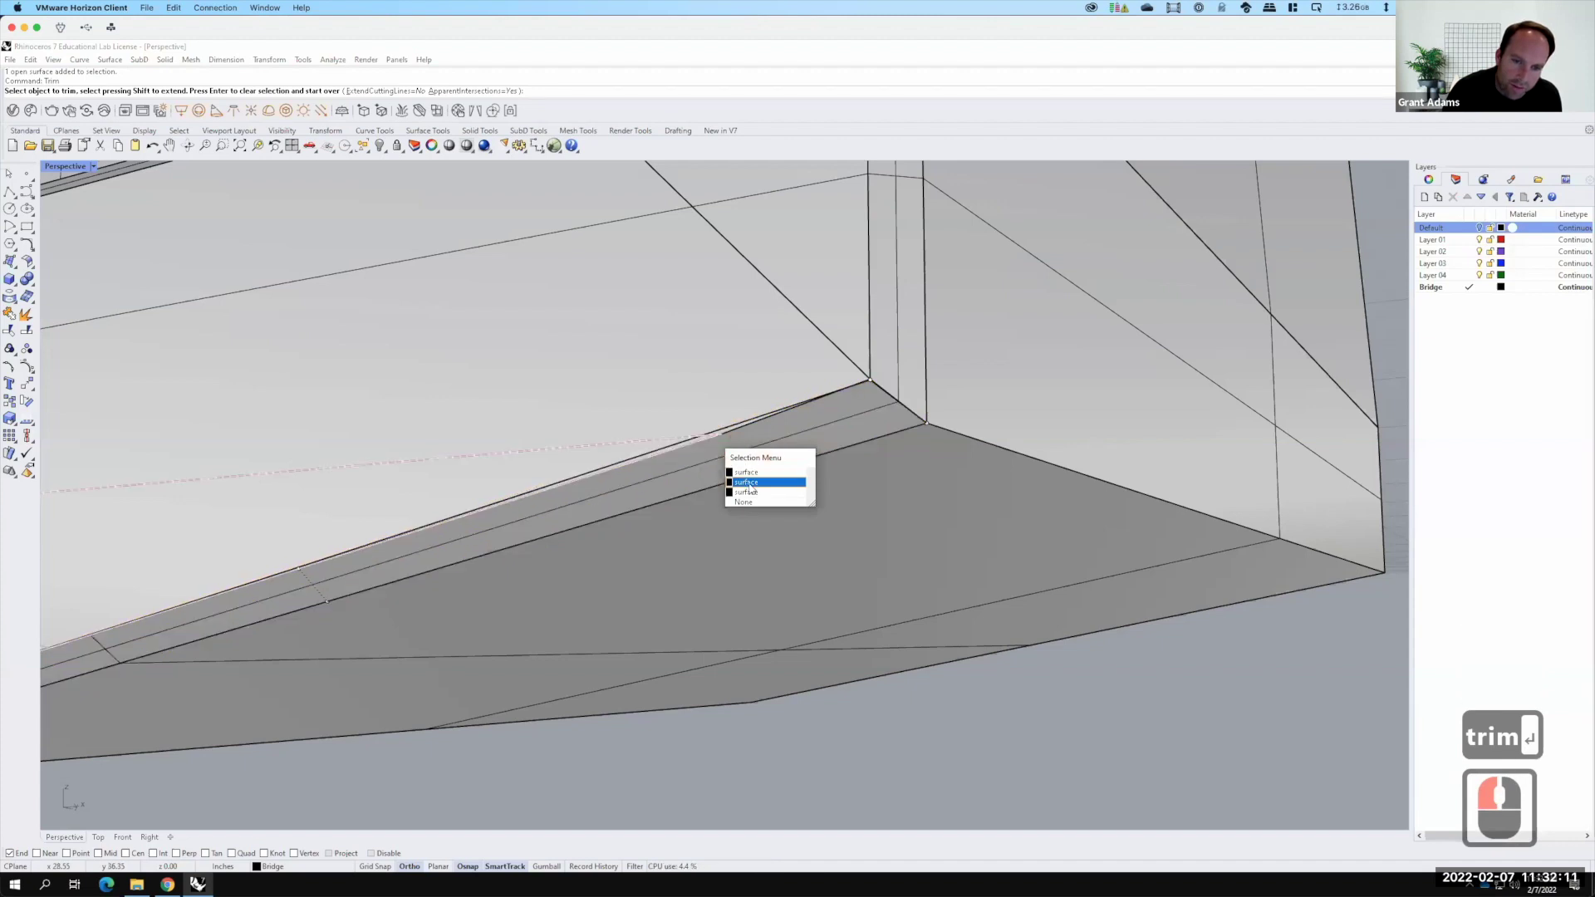
pyautogui.click(741, 440)
pyautogui.click(737, 435)
pyautogui.click(775, 478)
pyautogui.scroll(-3)
pyautogui.press('Escape')
pyautogui.press('Escape')
pyautogui.press('Escape')
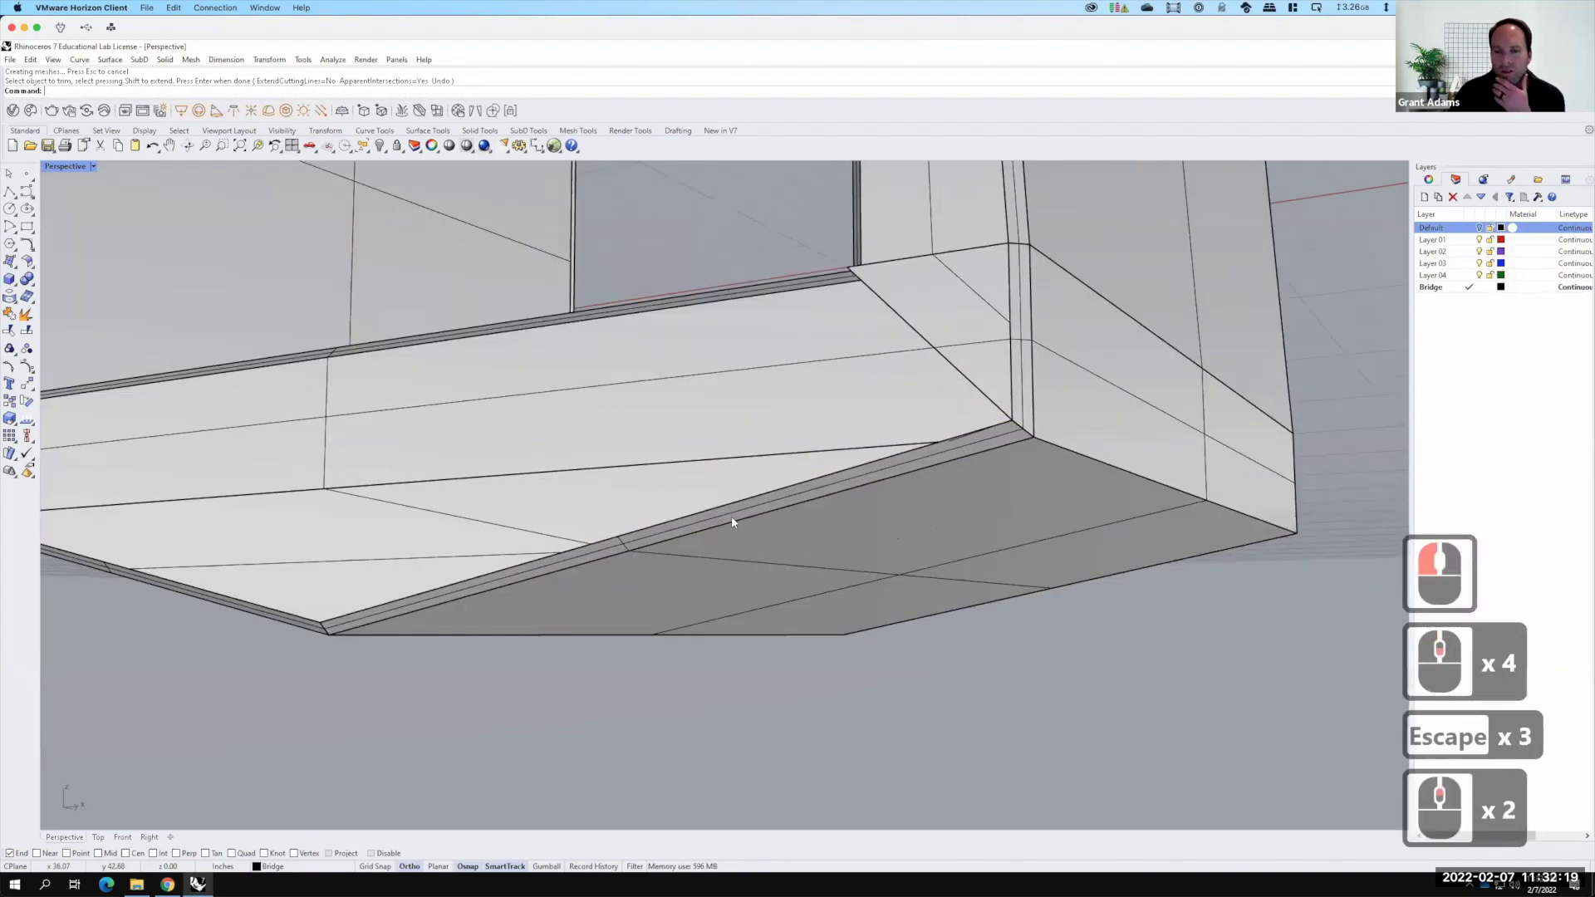
# Select the trimmed strip, orbit around the corner and repeat SrfPt
pyautogui.click(750, 518)
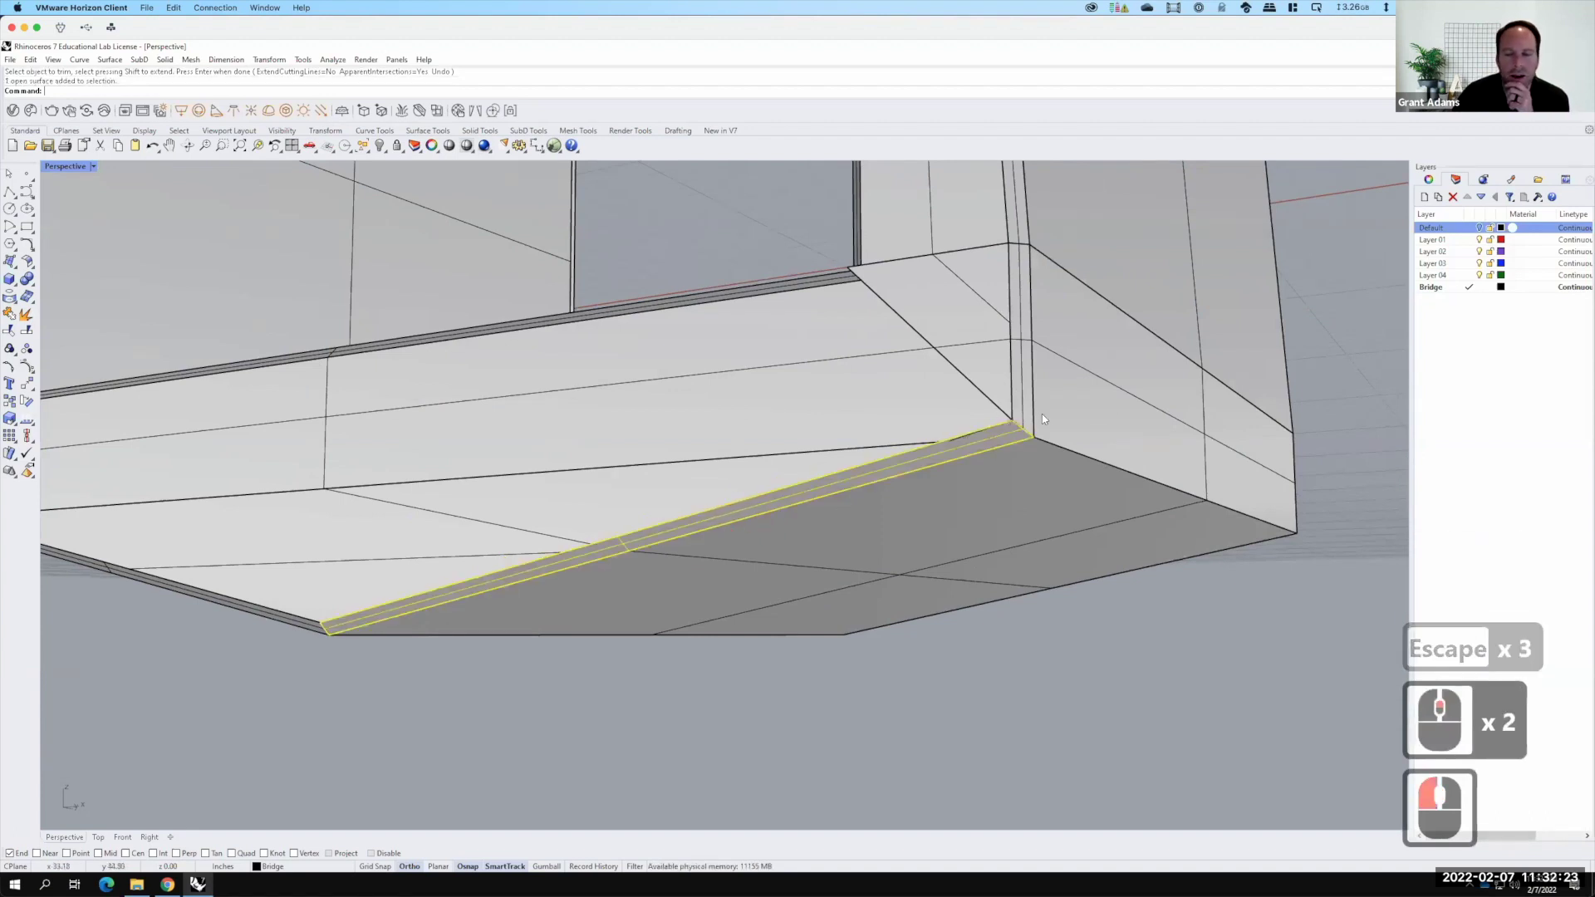
pyautogui.middleClick(595, 522)
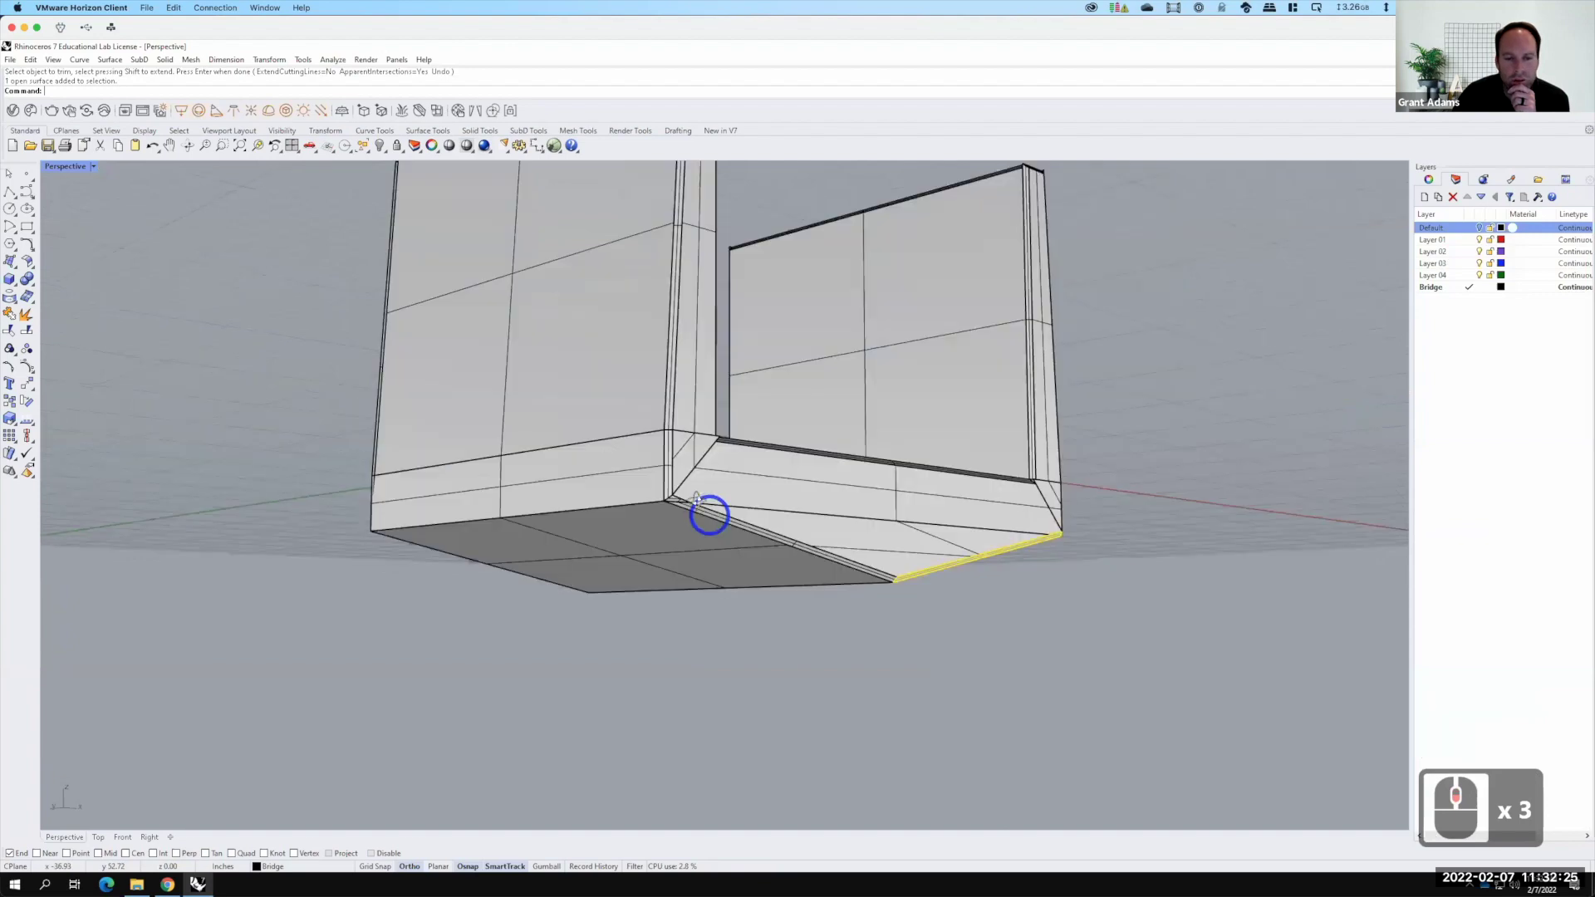
pyautogui.press('F15')
pyautogui.rightClick(676, 513)
pyautogui.middleClick(680, 507)
pyautogui.middleClick(683, 493)
# Snap four corner points to create the tiny surface filling the corner gap
pyautogui.click(696, 504)
pyautogui.click(679, 492)
pyautogui.click(686, 484)
pyautogui.click(677, 502)
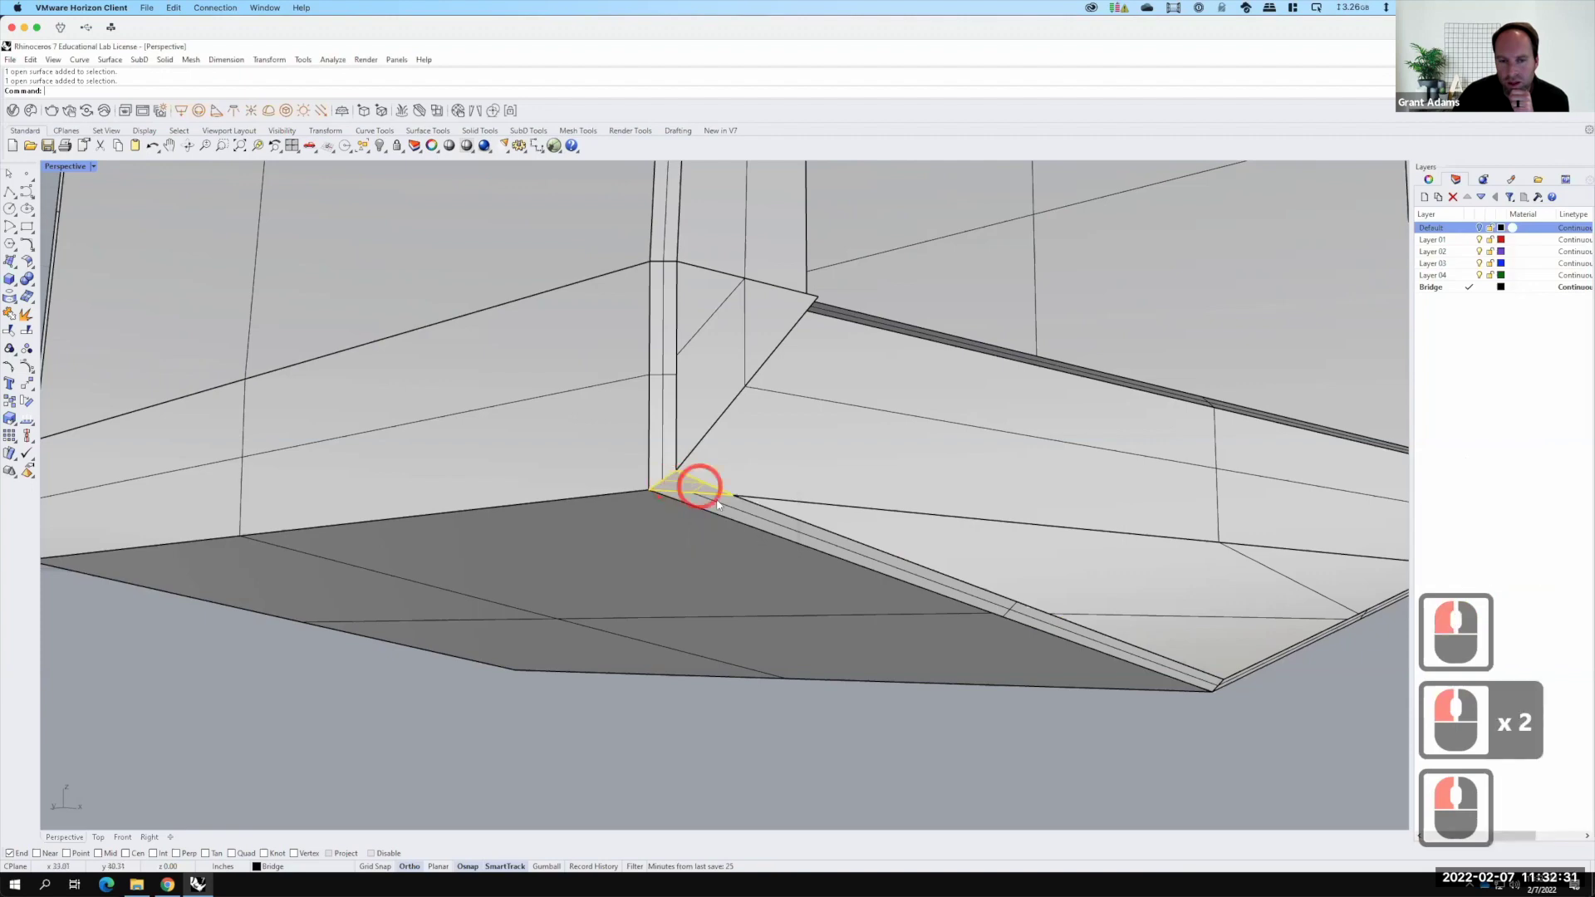
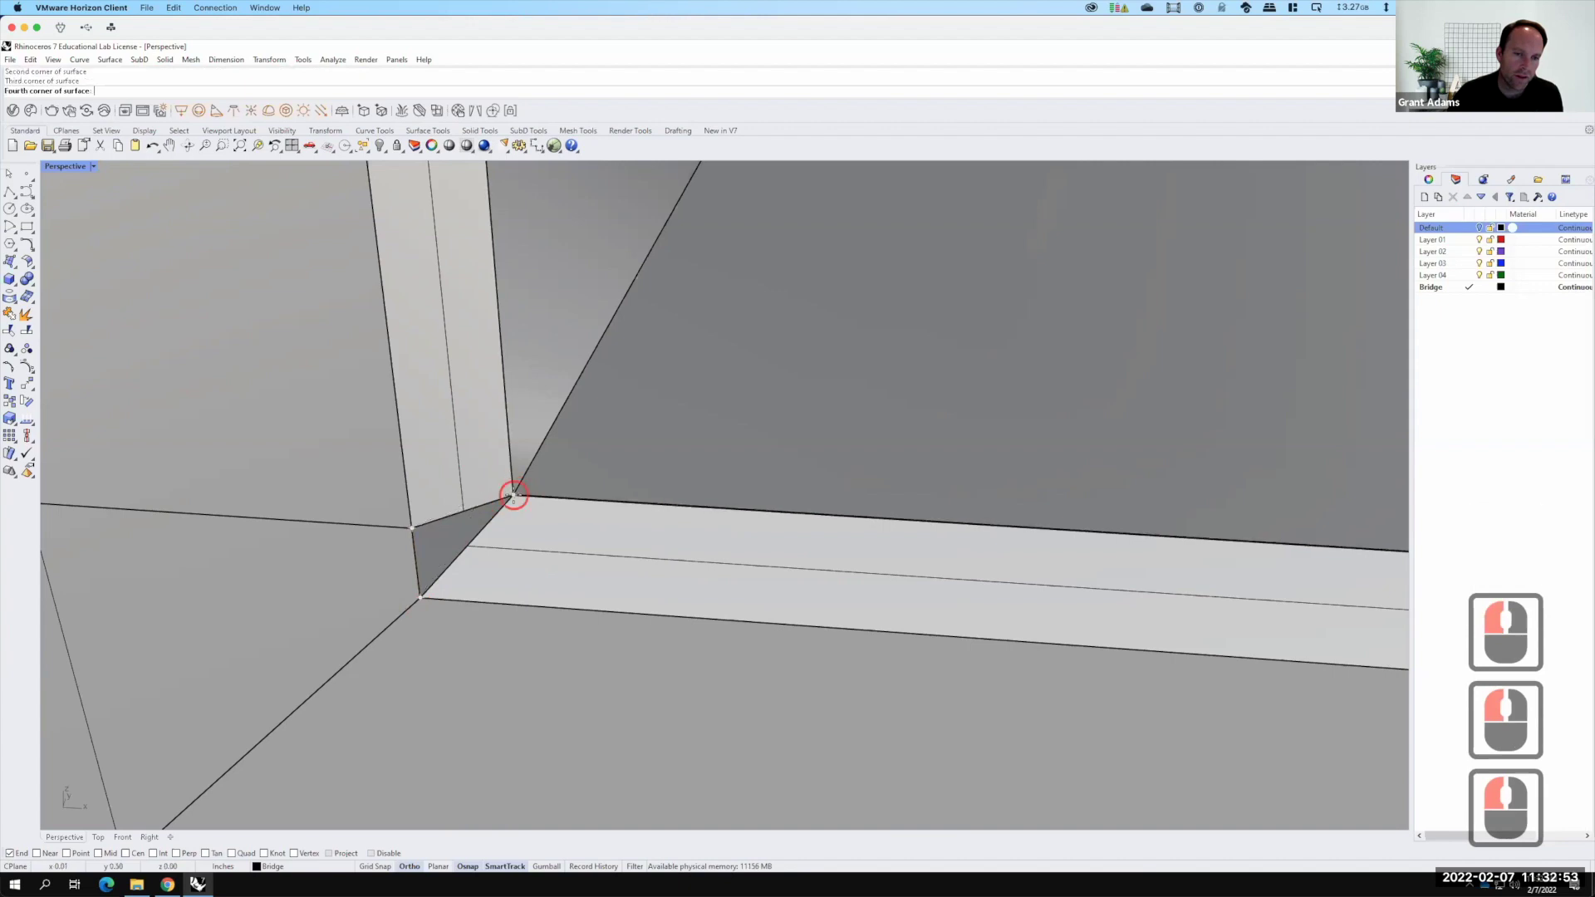
# Draw a line across the opposite corner and trim off the strip's overhanging end with it
pyautogui.press('Return')
pyautogui.middleClick(378, 512)
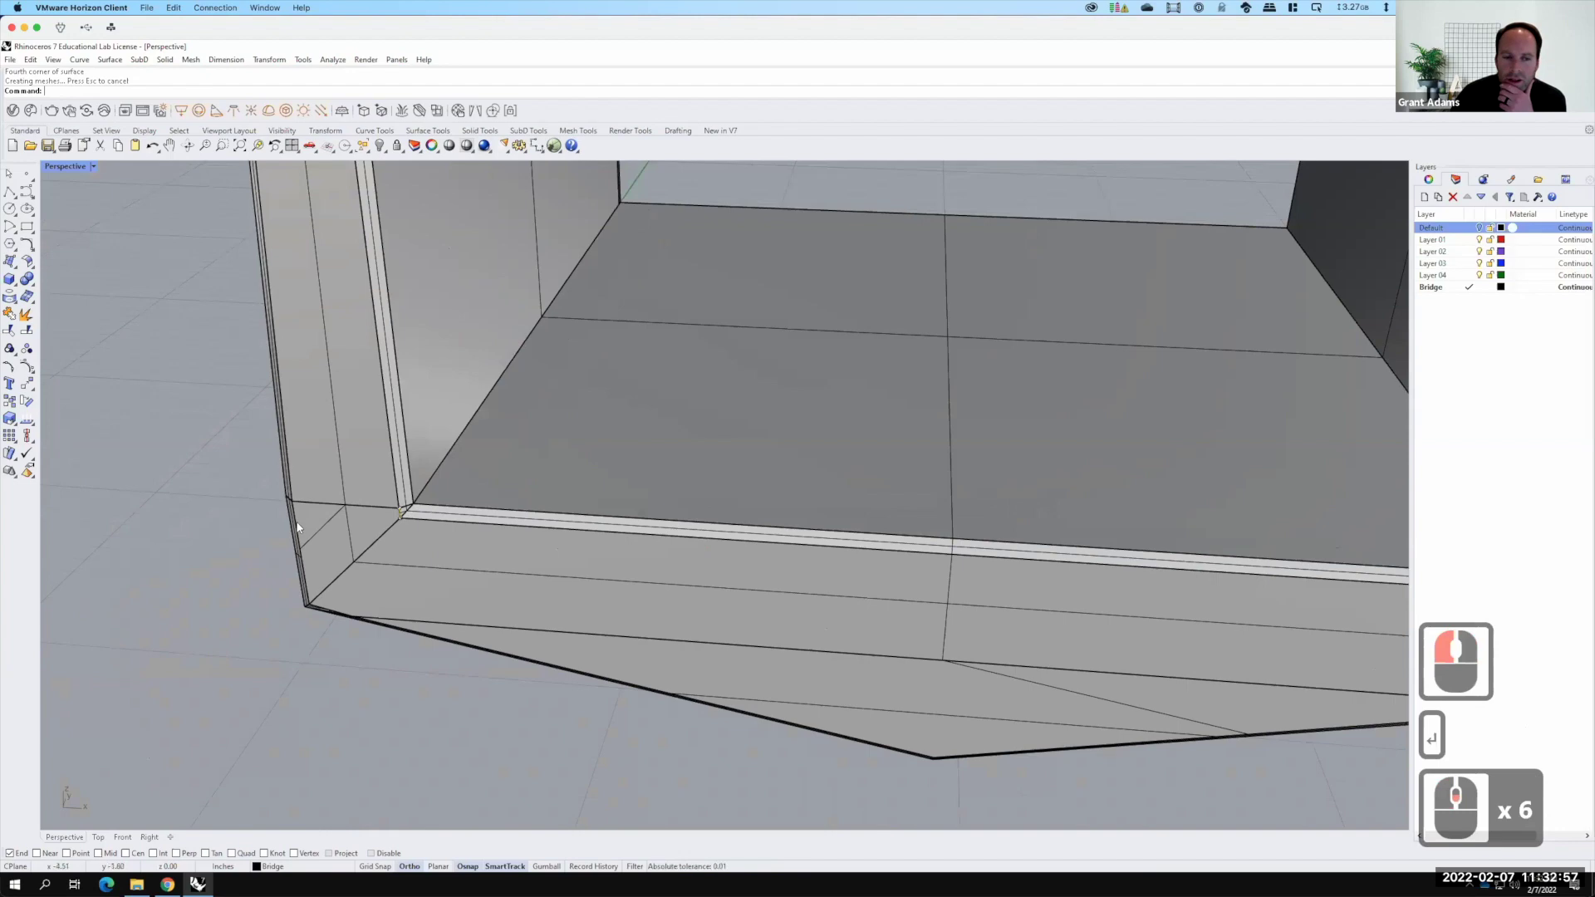
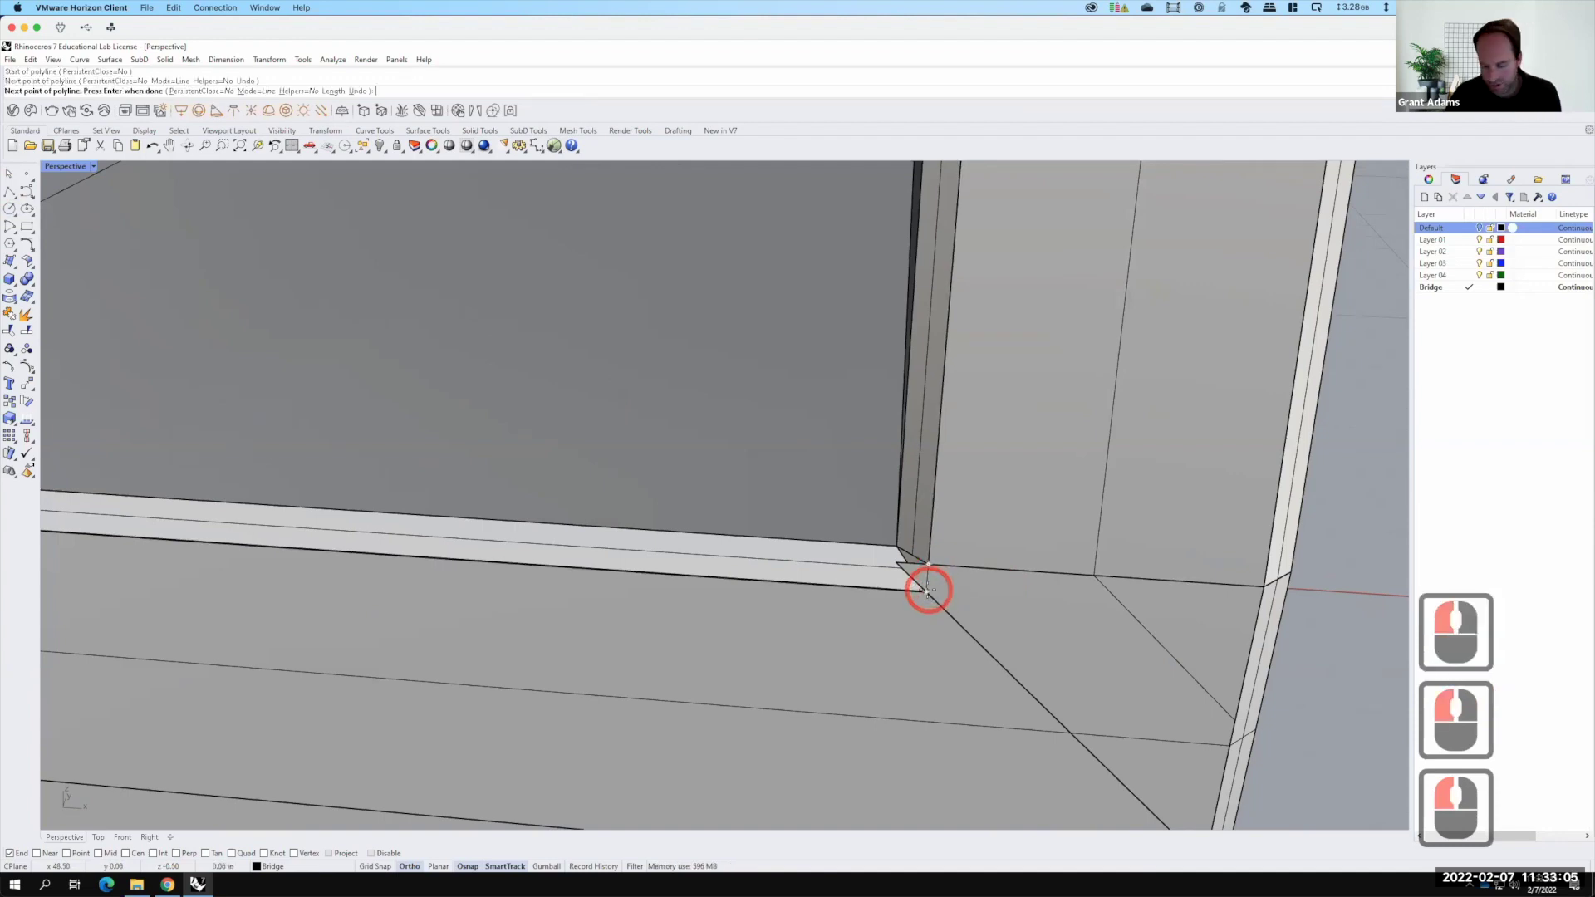
pyautogui.press('Return')
pyautogui.click(933, 583)
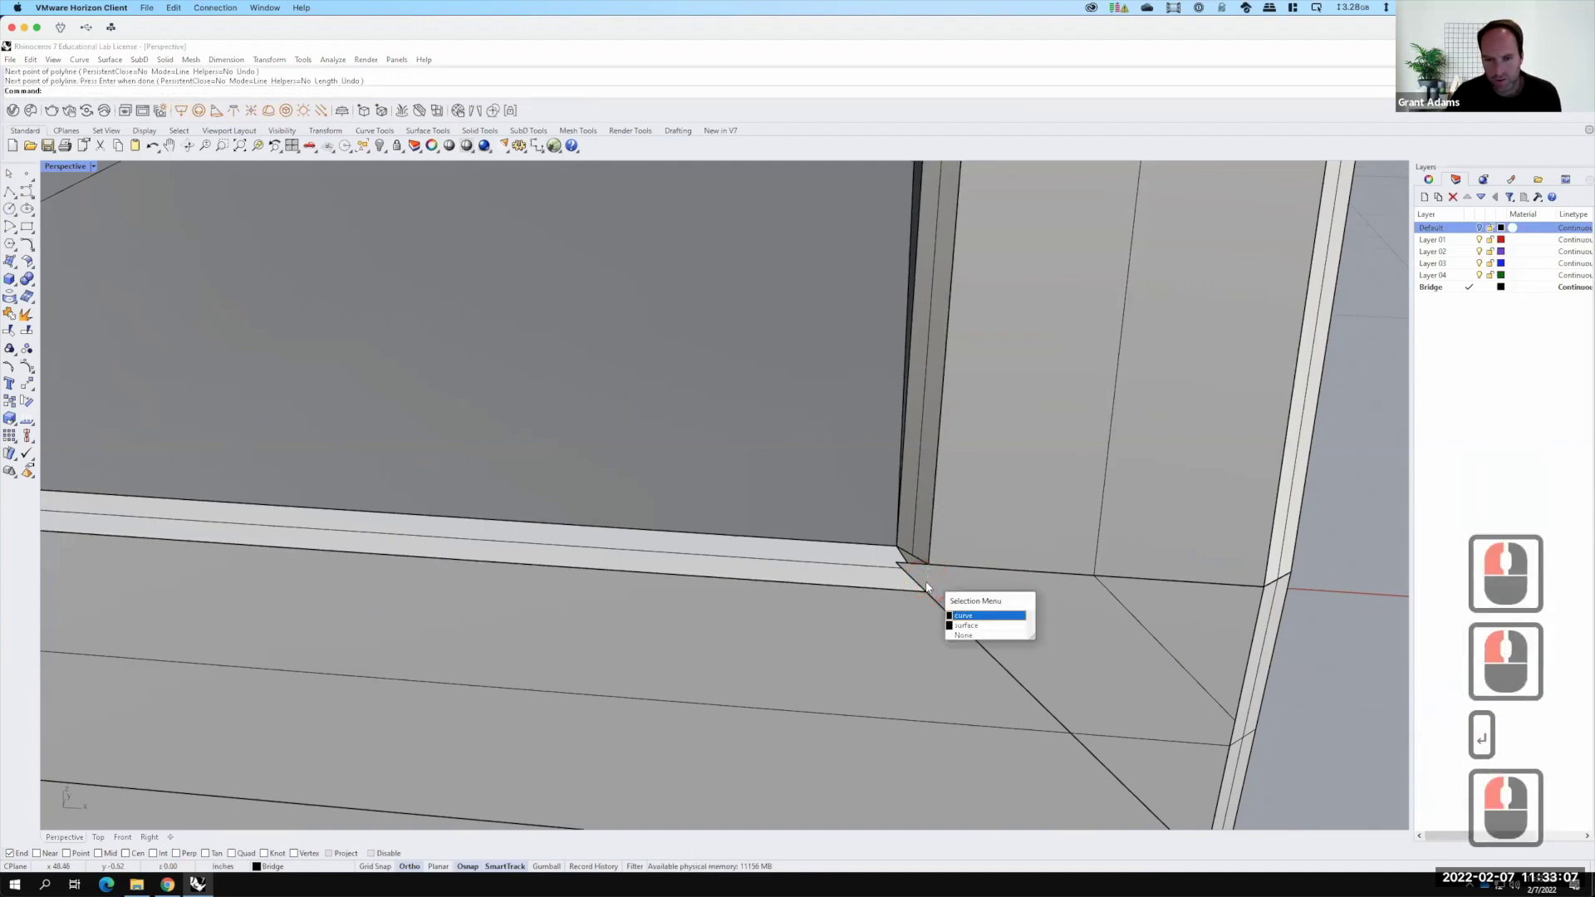
pyautogui.press('Return')
pyautogui.press('Return')
pyautogui.write('trim')
pyautogui.press('Return')
pyautogui.click(913, 577)
# Build a triangular SrfPt surface on three endpoints to cap the second corner gap
pyautogui.click(842, 316)
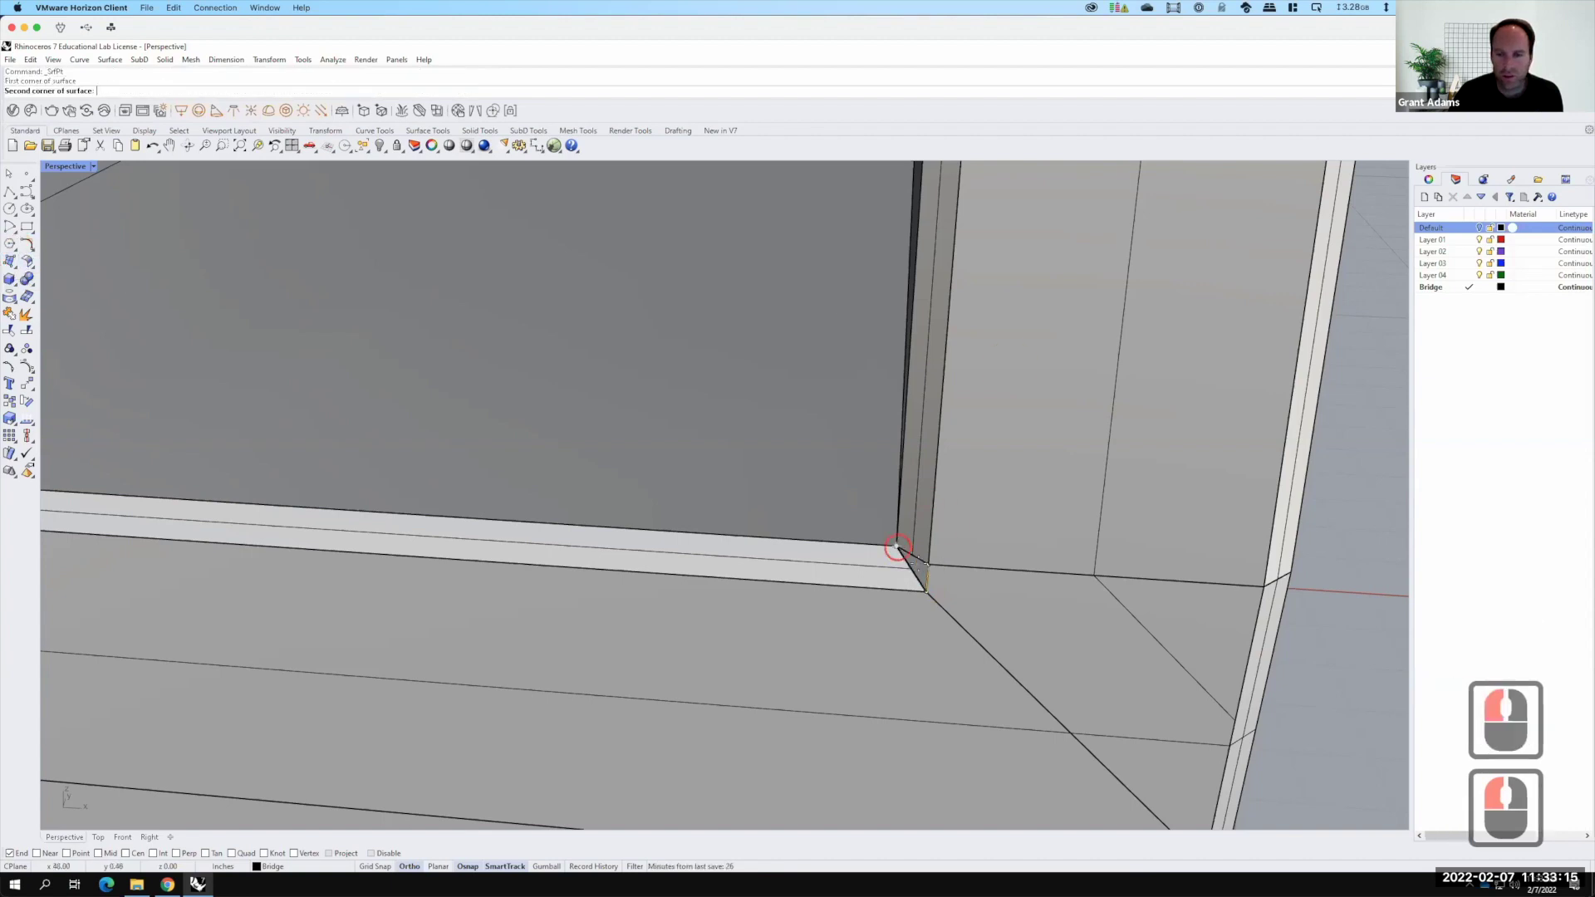
pyautogui.click(26, 270)
pyautogui.click(26, 270)
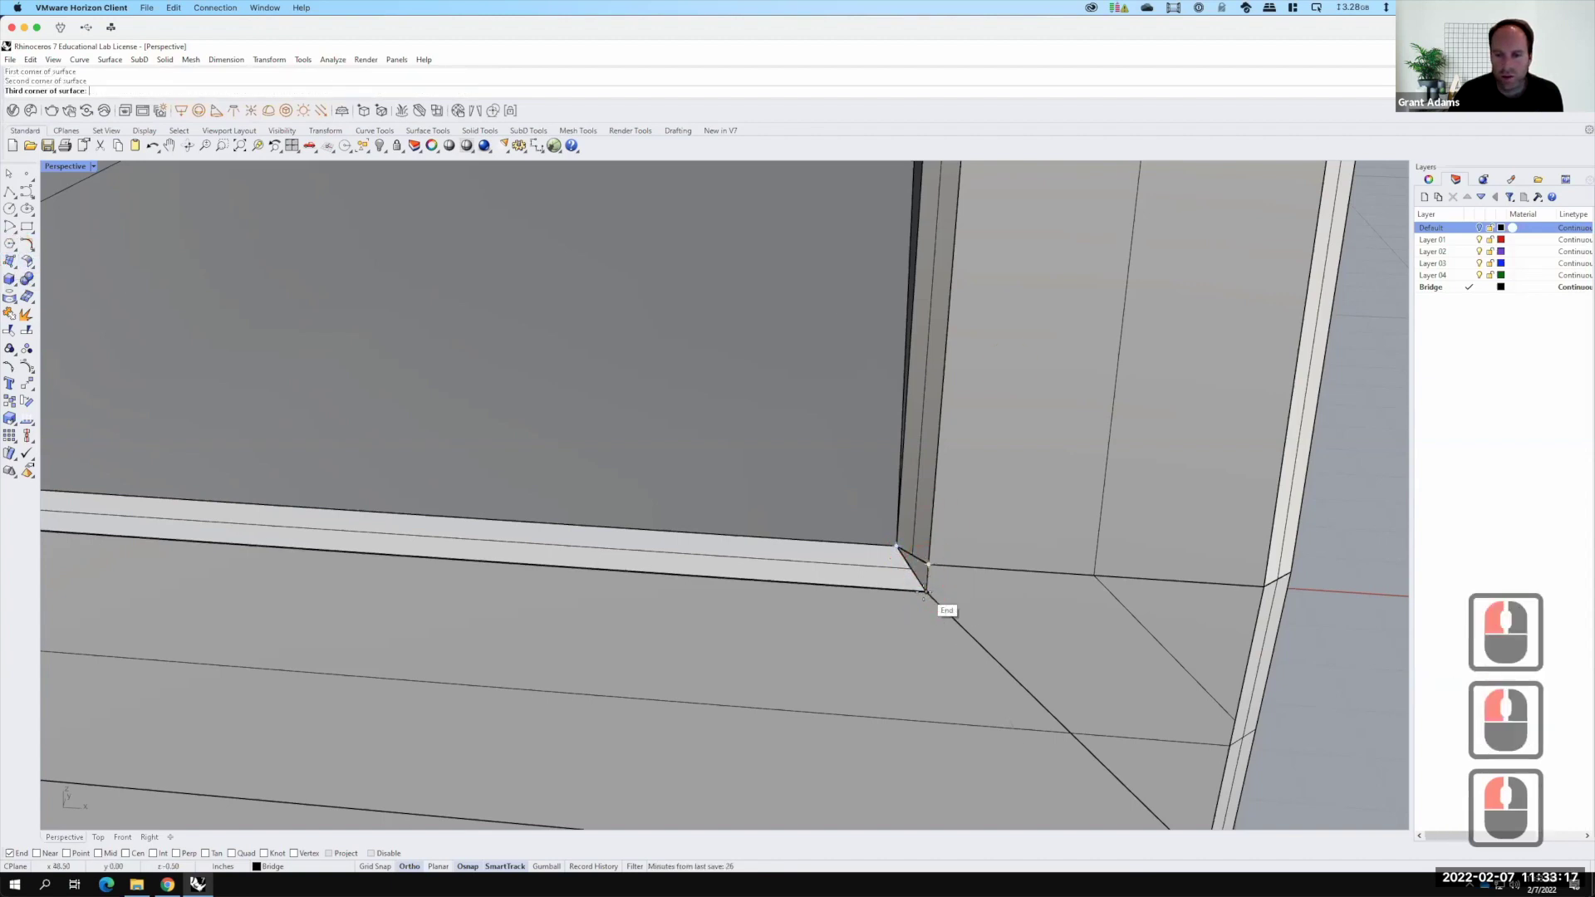
pyautogui.press('Return')
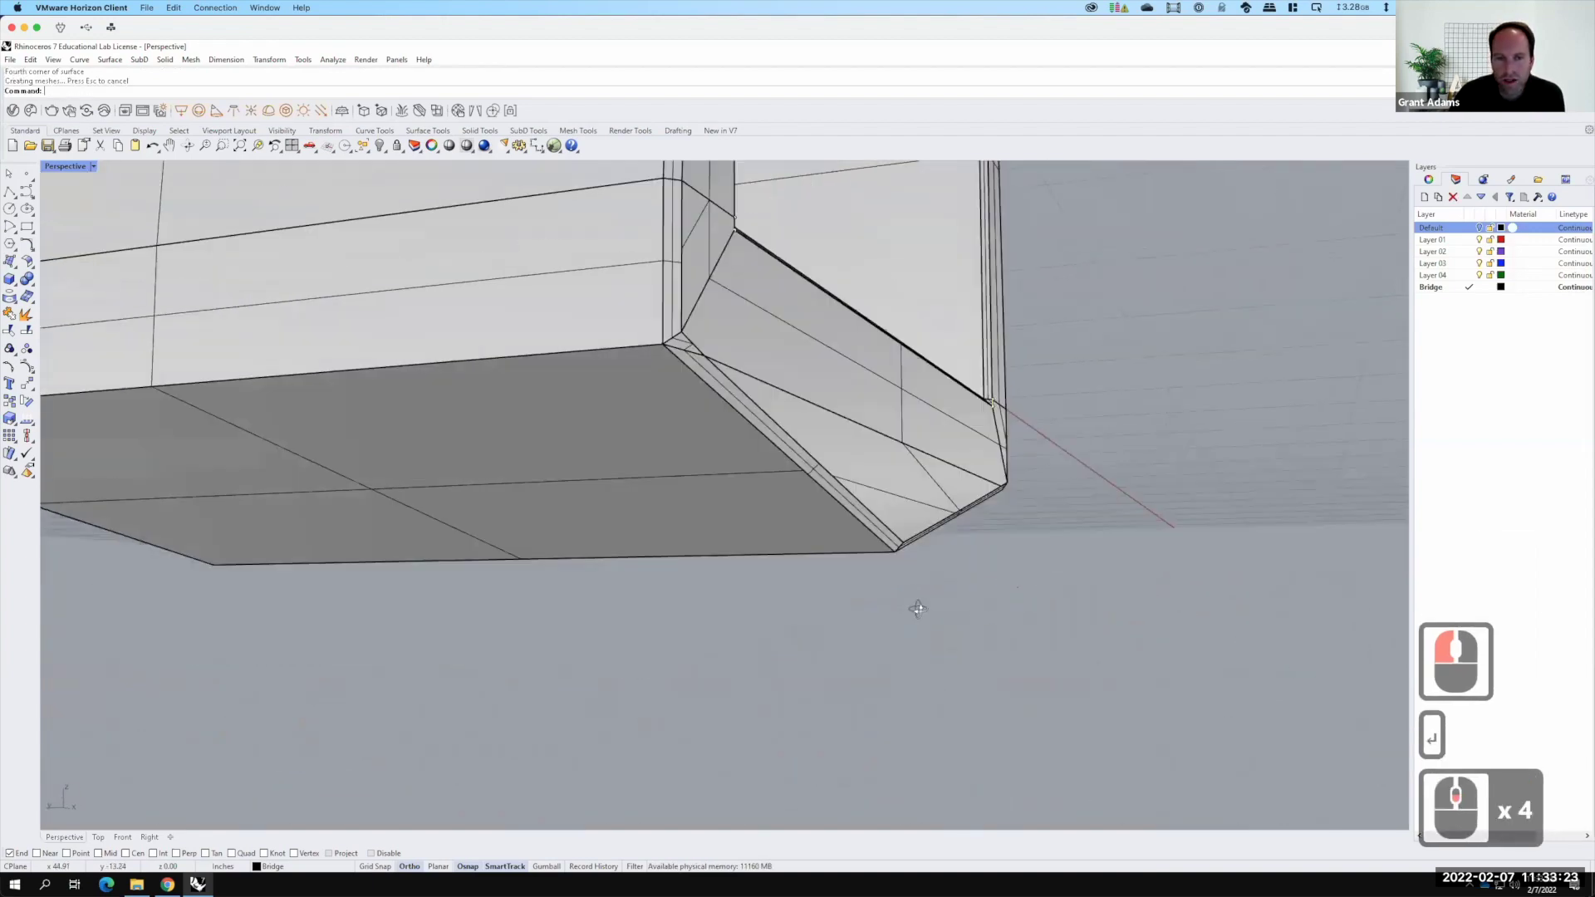
pyautogui.press('F15')
pyautogui.rightClick(791, 681)
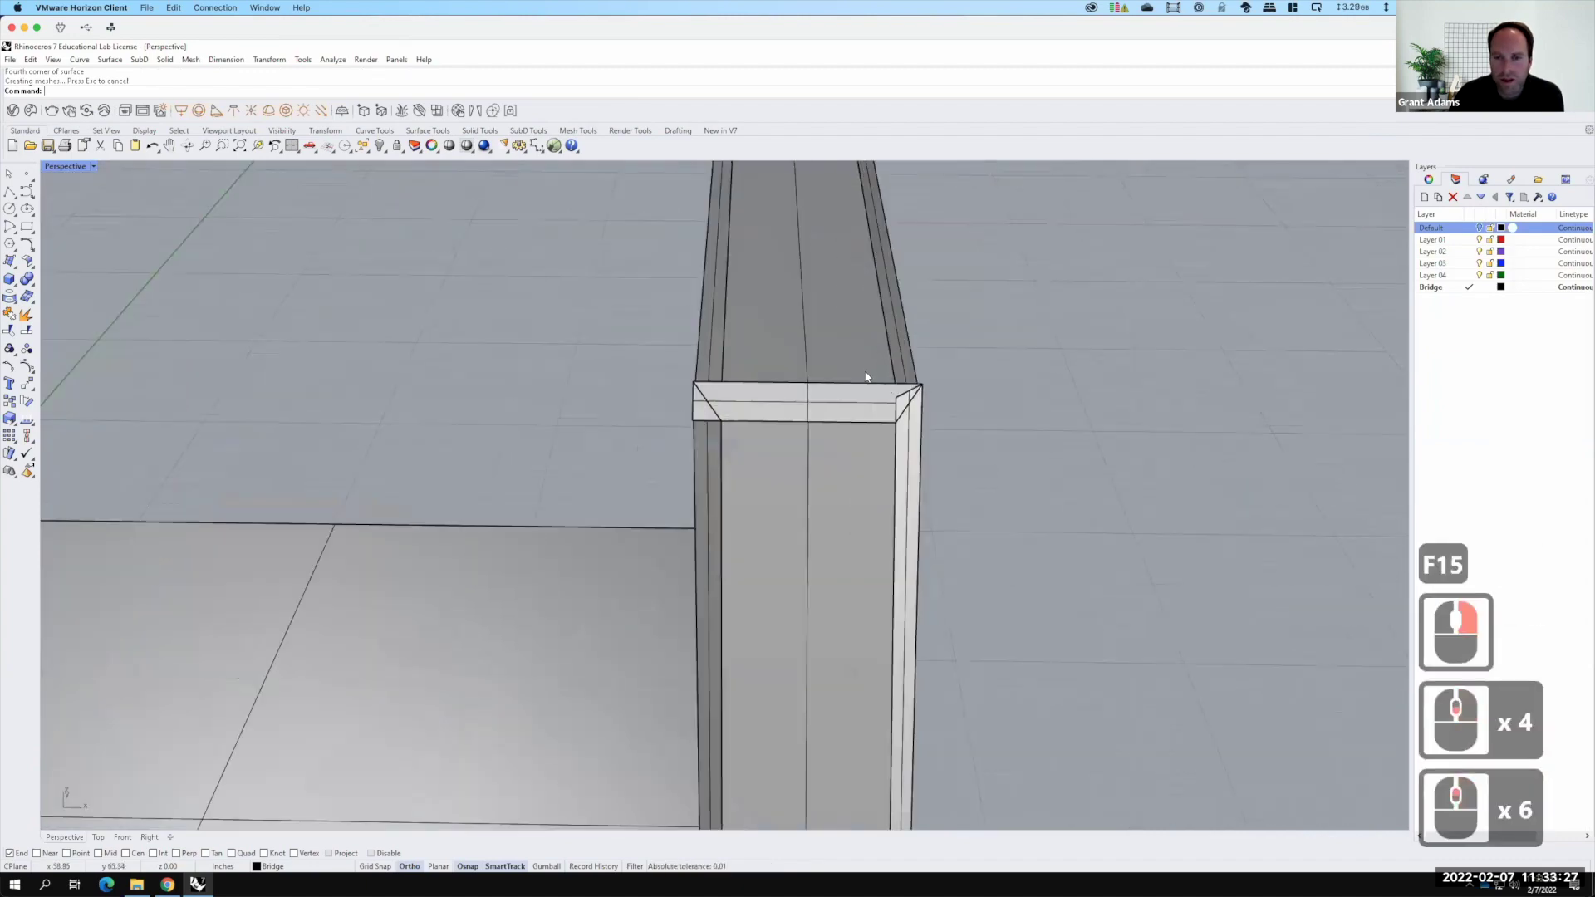
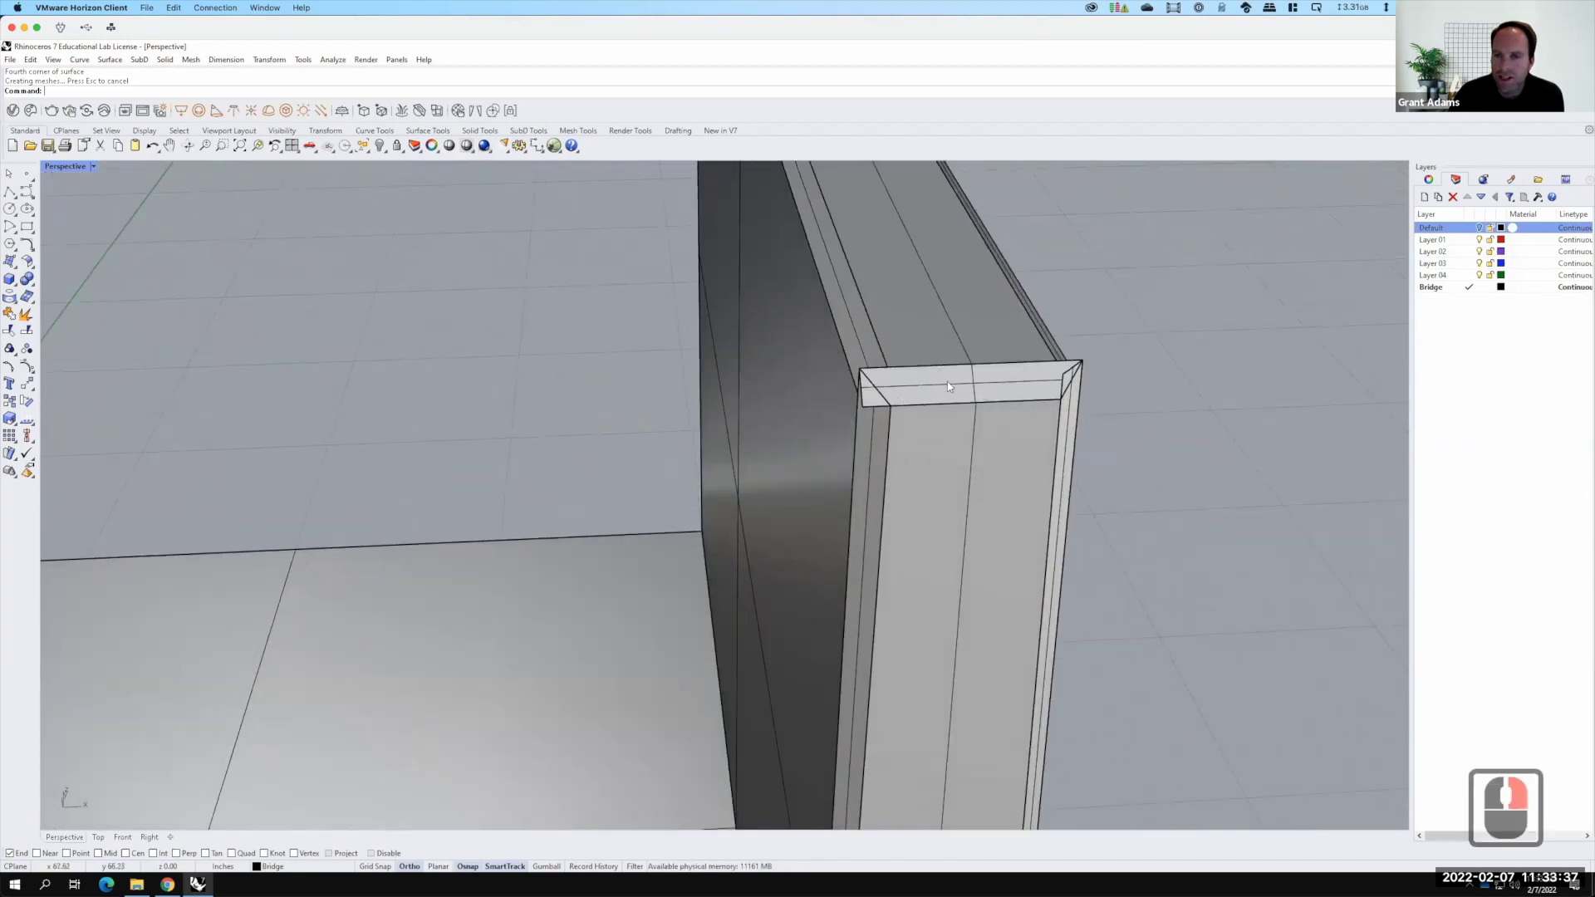
# Zoom Selected on the wall-top cap and draw a closed triangular polyline at the mitre corner
pyautogui.click(1011, 335)
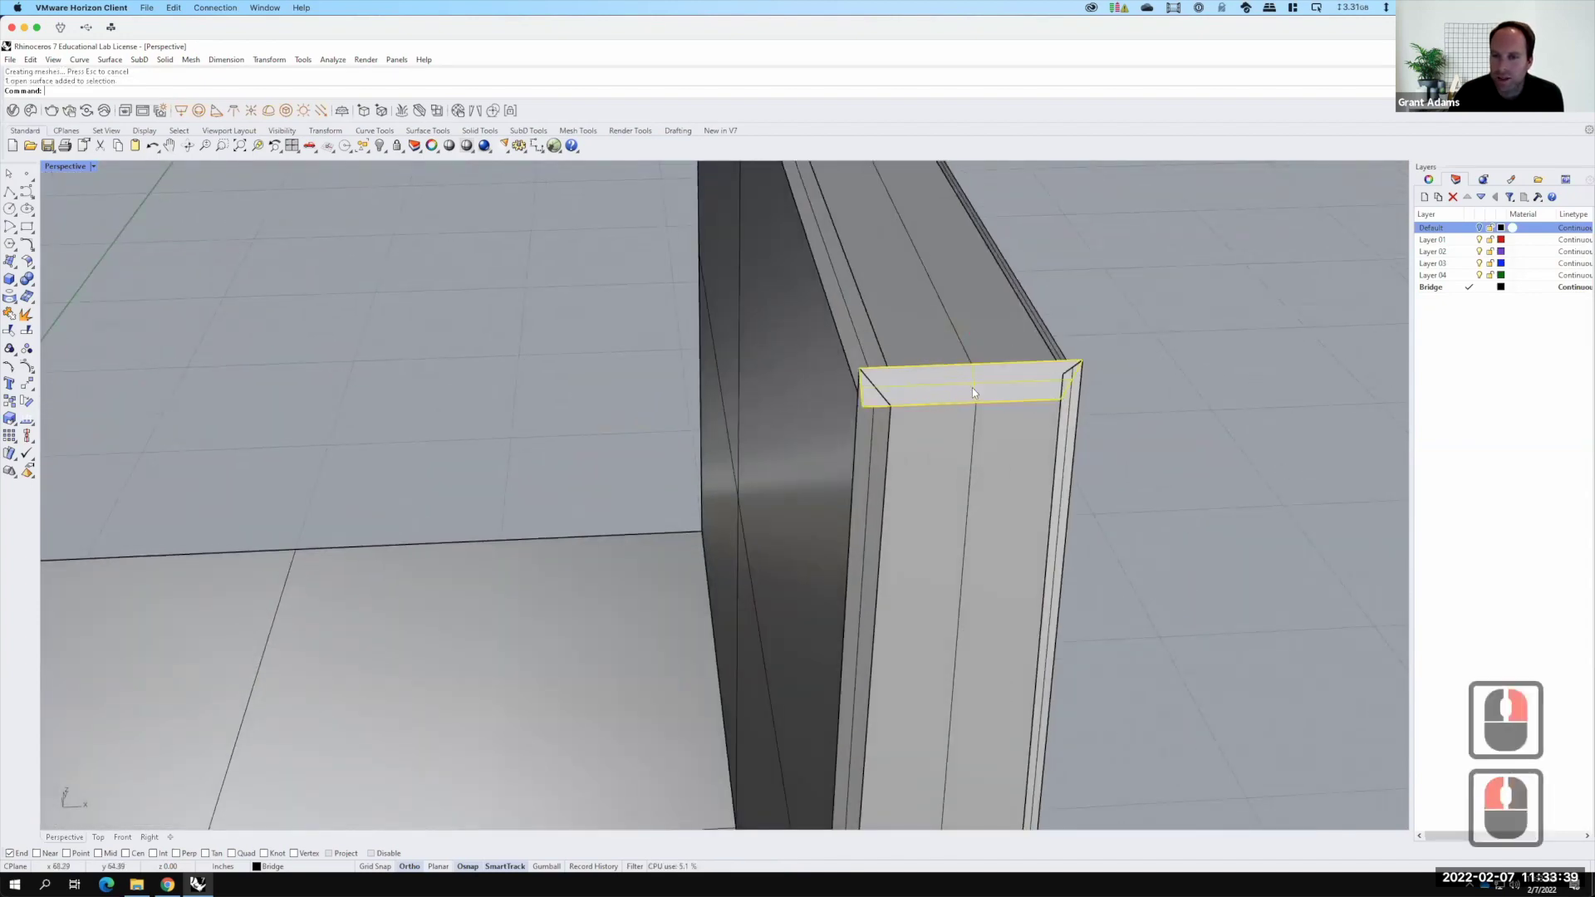
pyautogui.press('z')
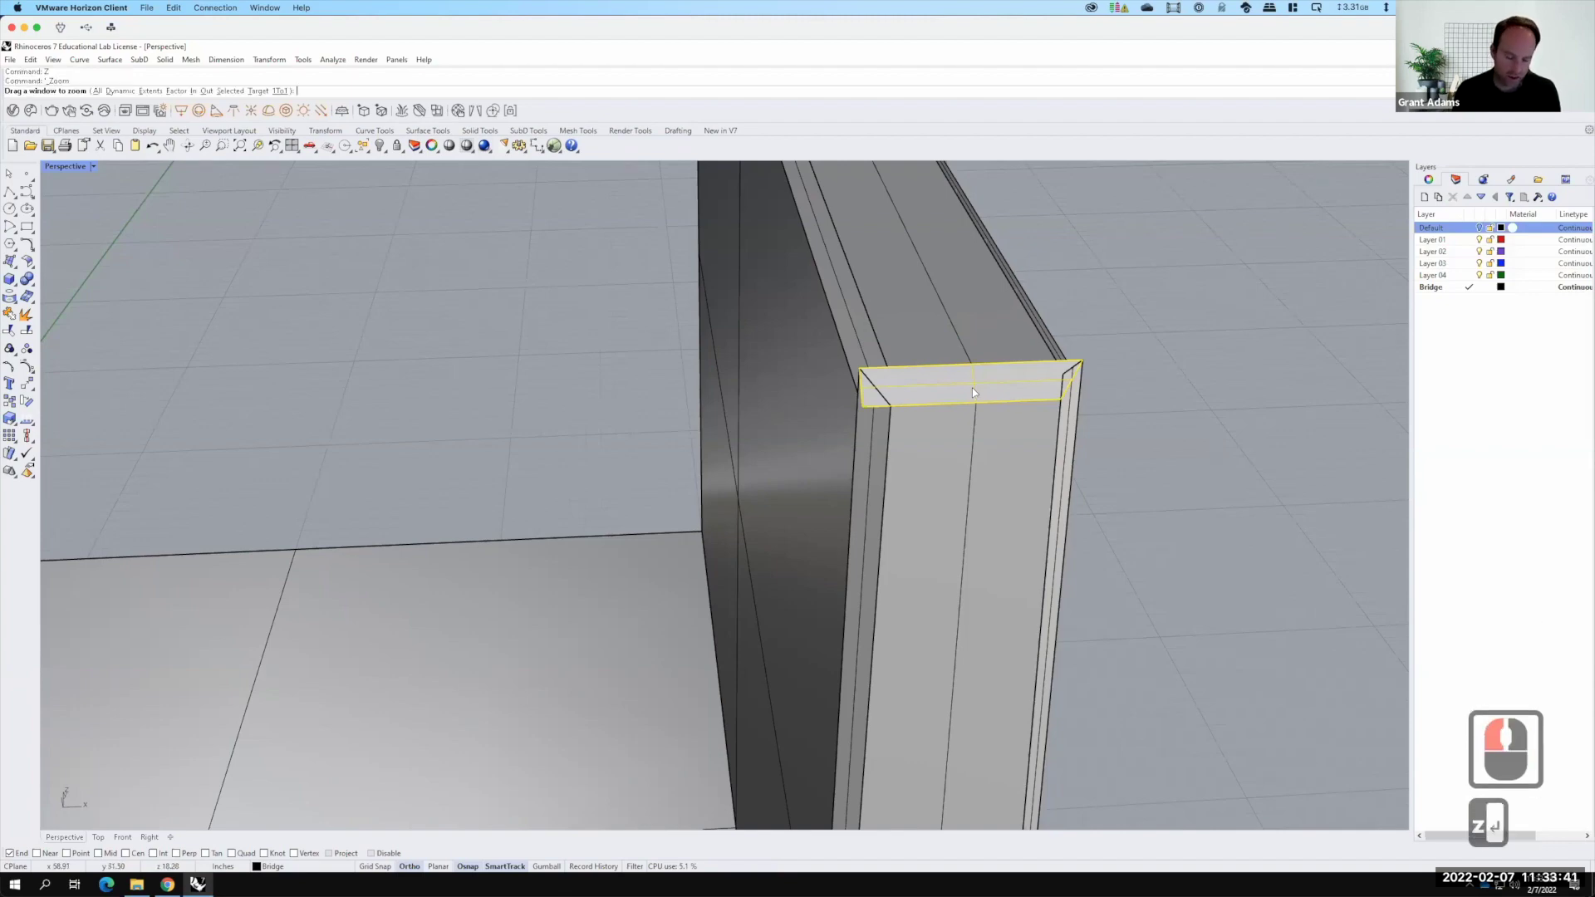
pyautogui.press('s')
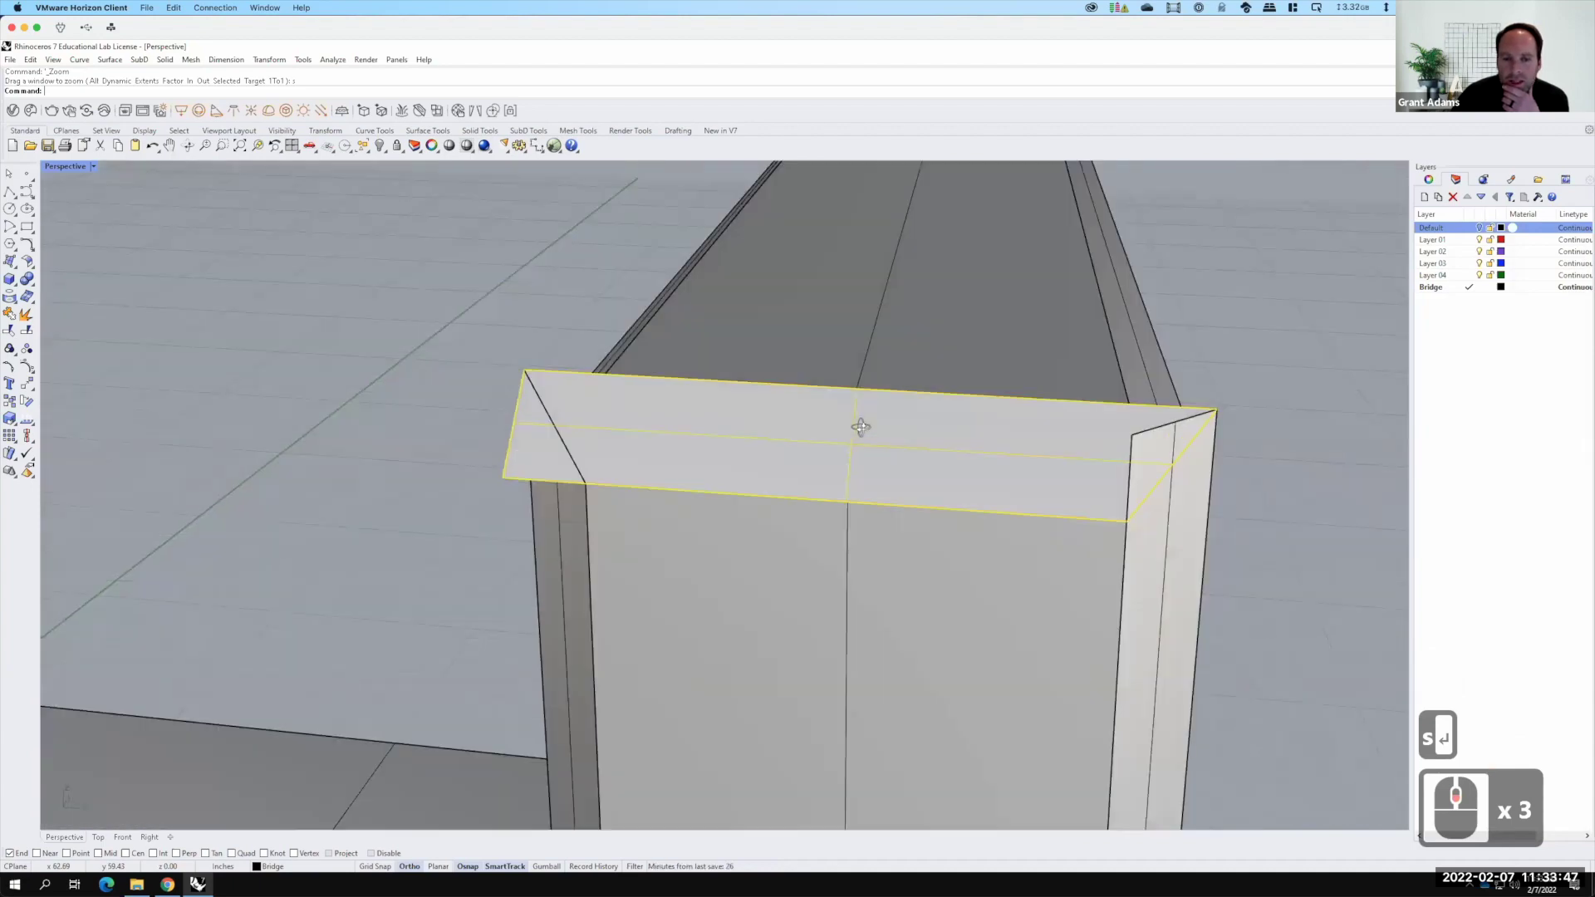
pyautogui.rightClick(870, 441)
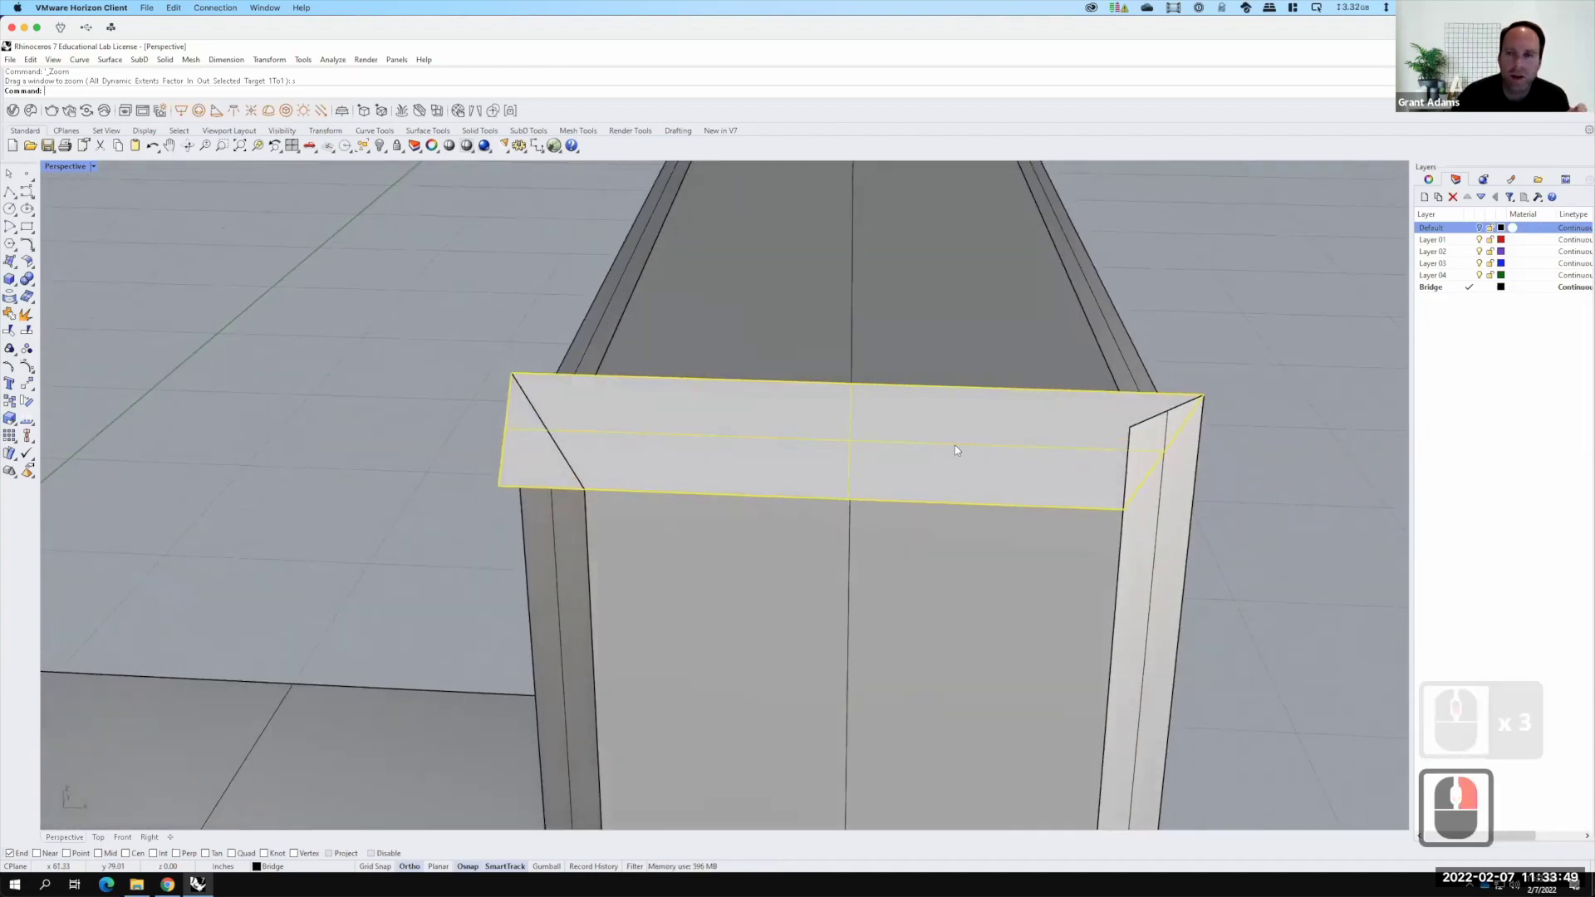
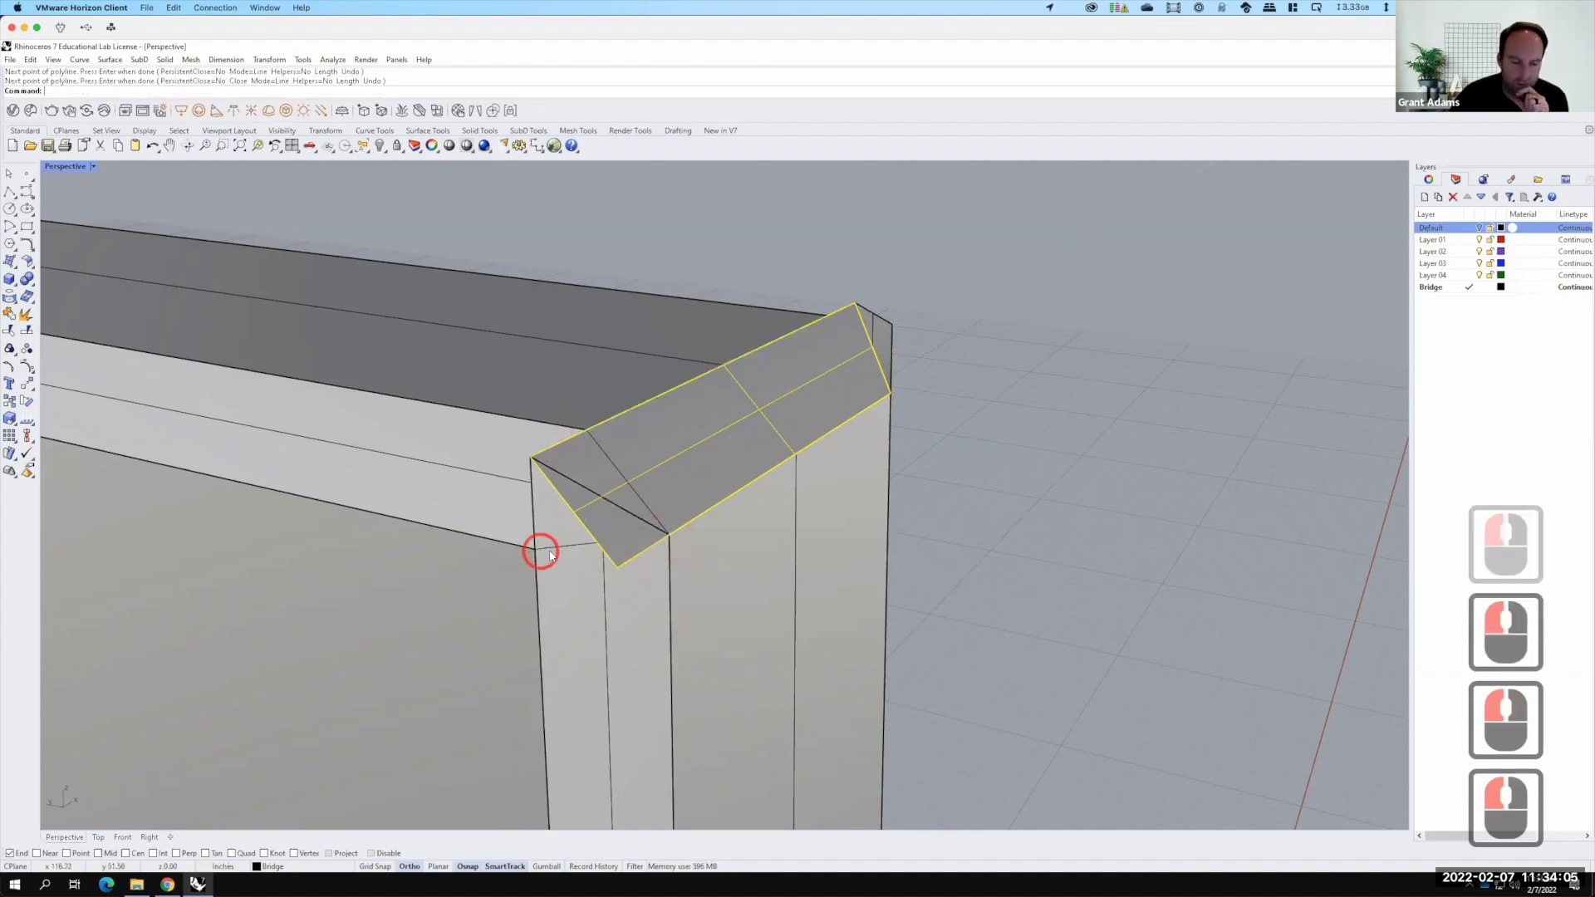
pyautogui.press('Return')
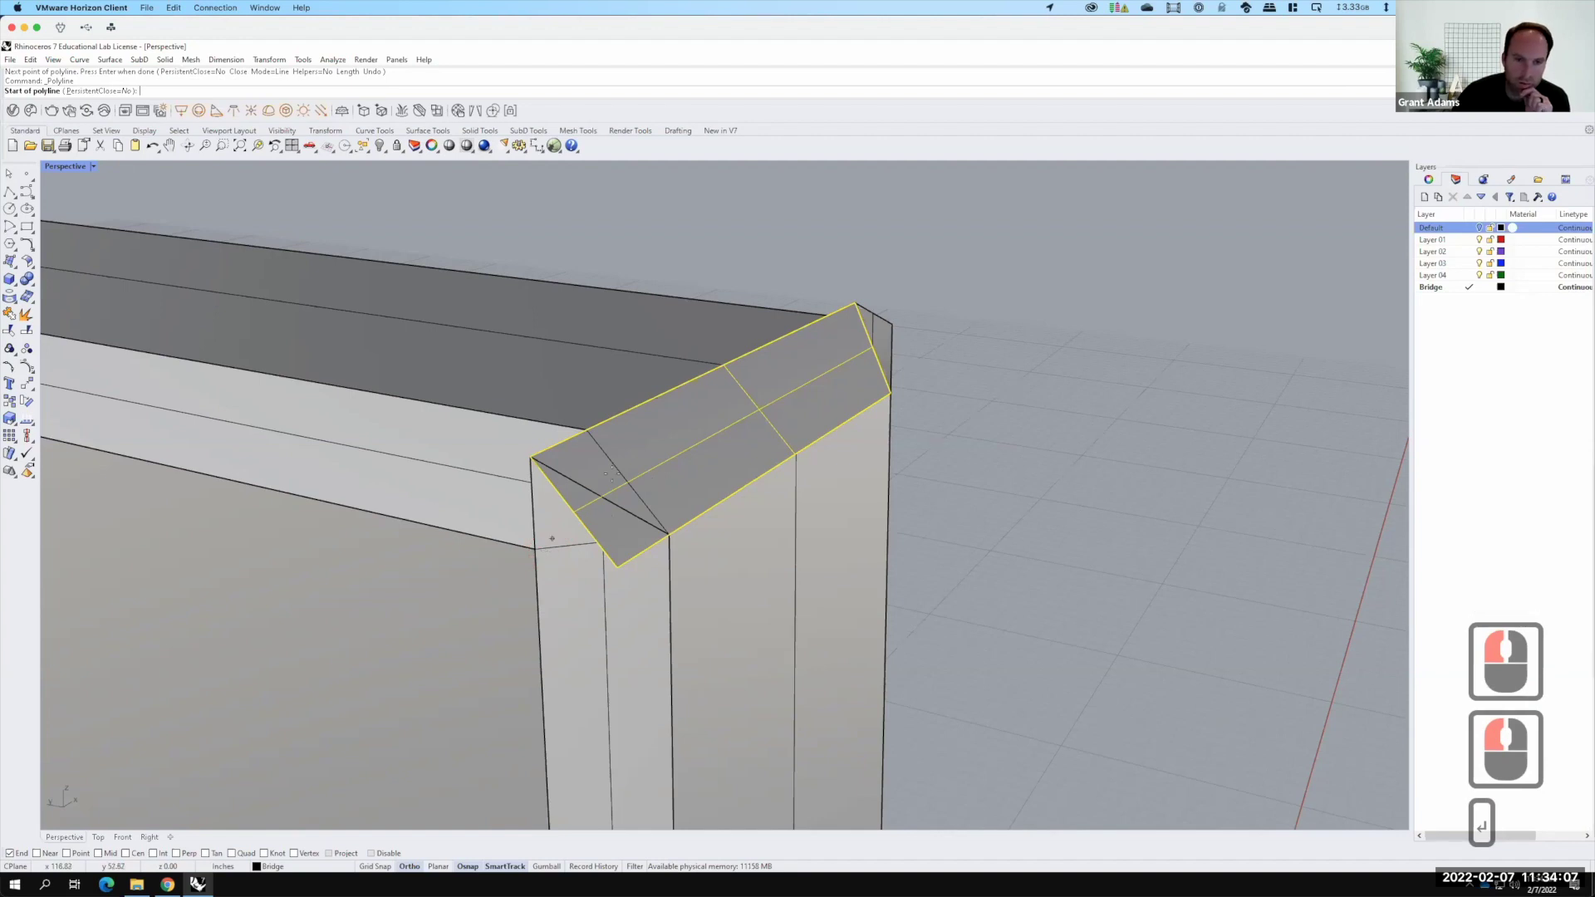
pyautogui.press('Return')
pyautogui.click(622, 477)
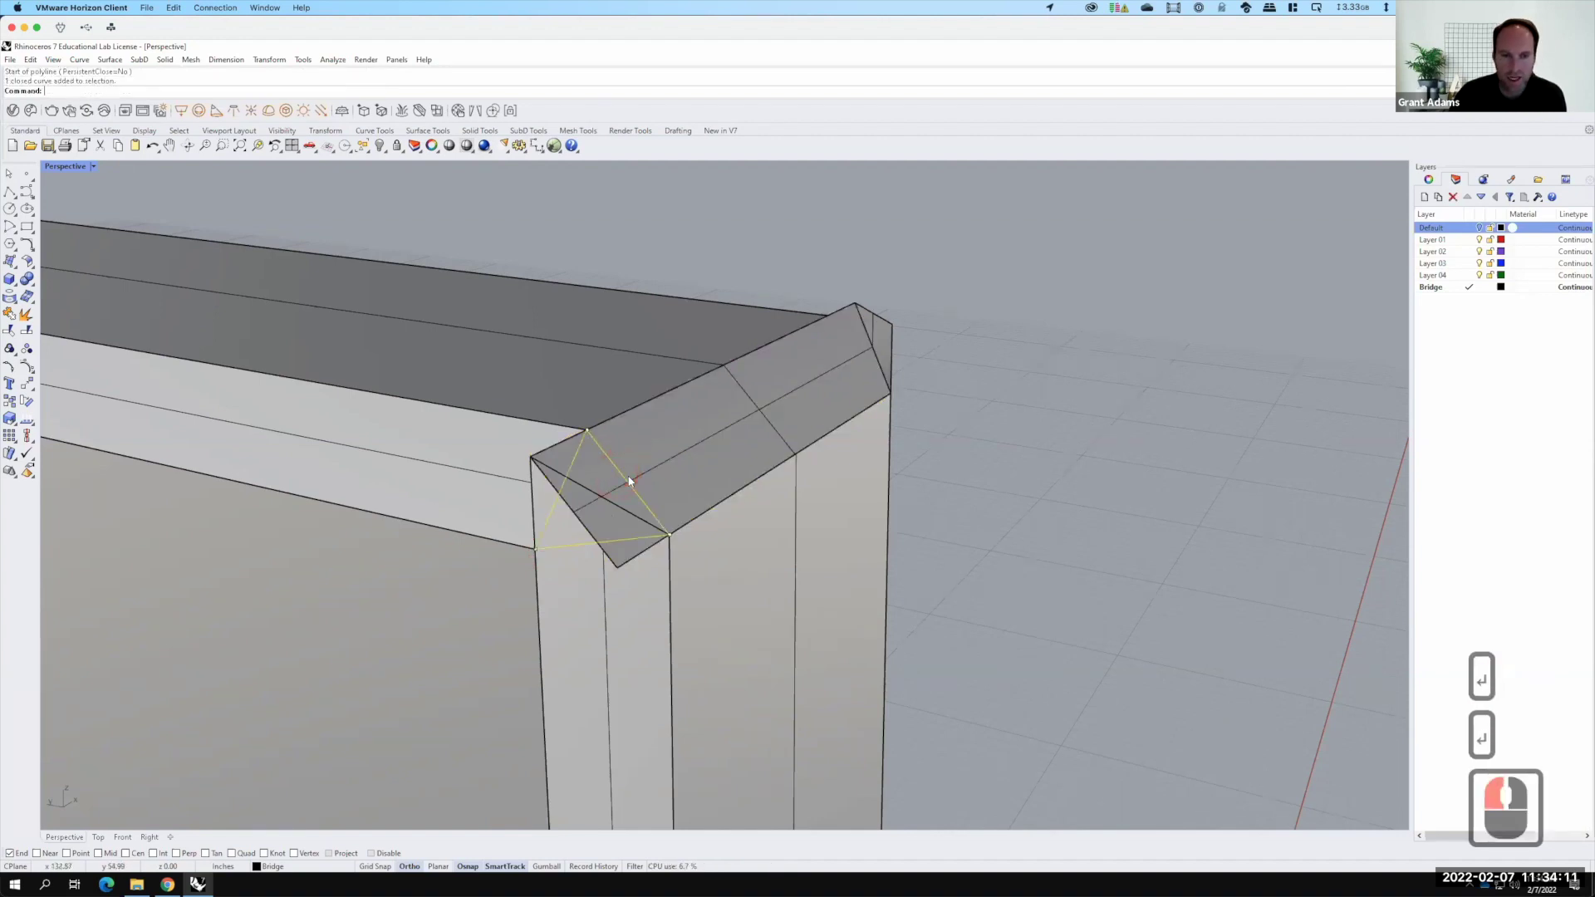
# Trim both surfaces inside the triangle and start Patch to open Patch Surface Options
pyautogui.write('trim')
pyautogui.press('Return')
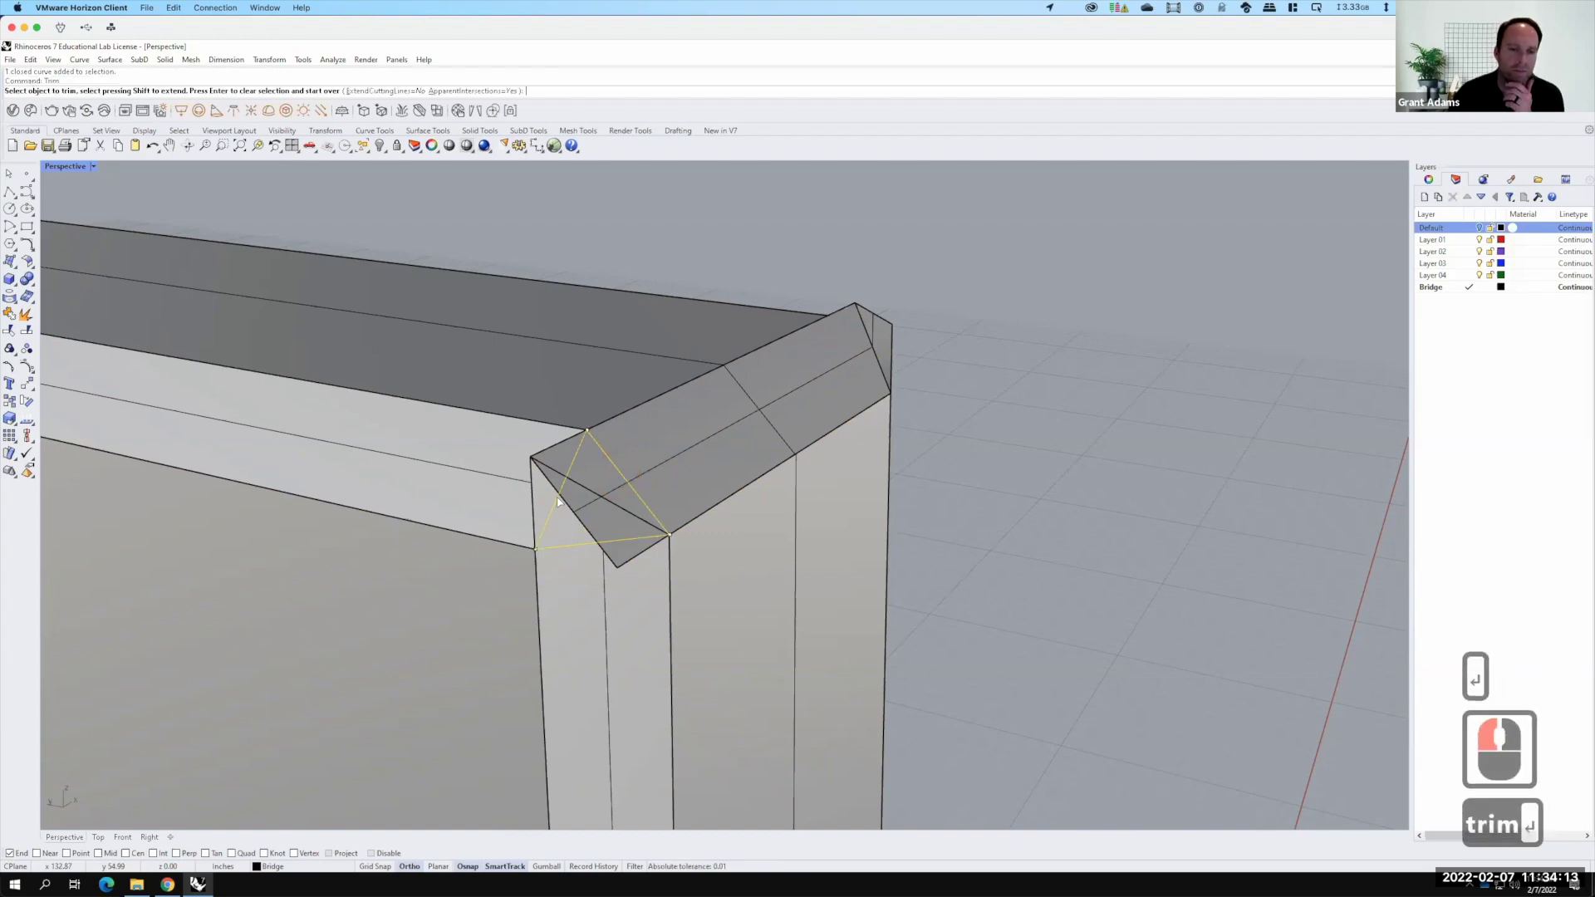
pyautogui.click(576, 514)
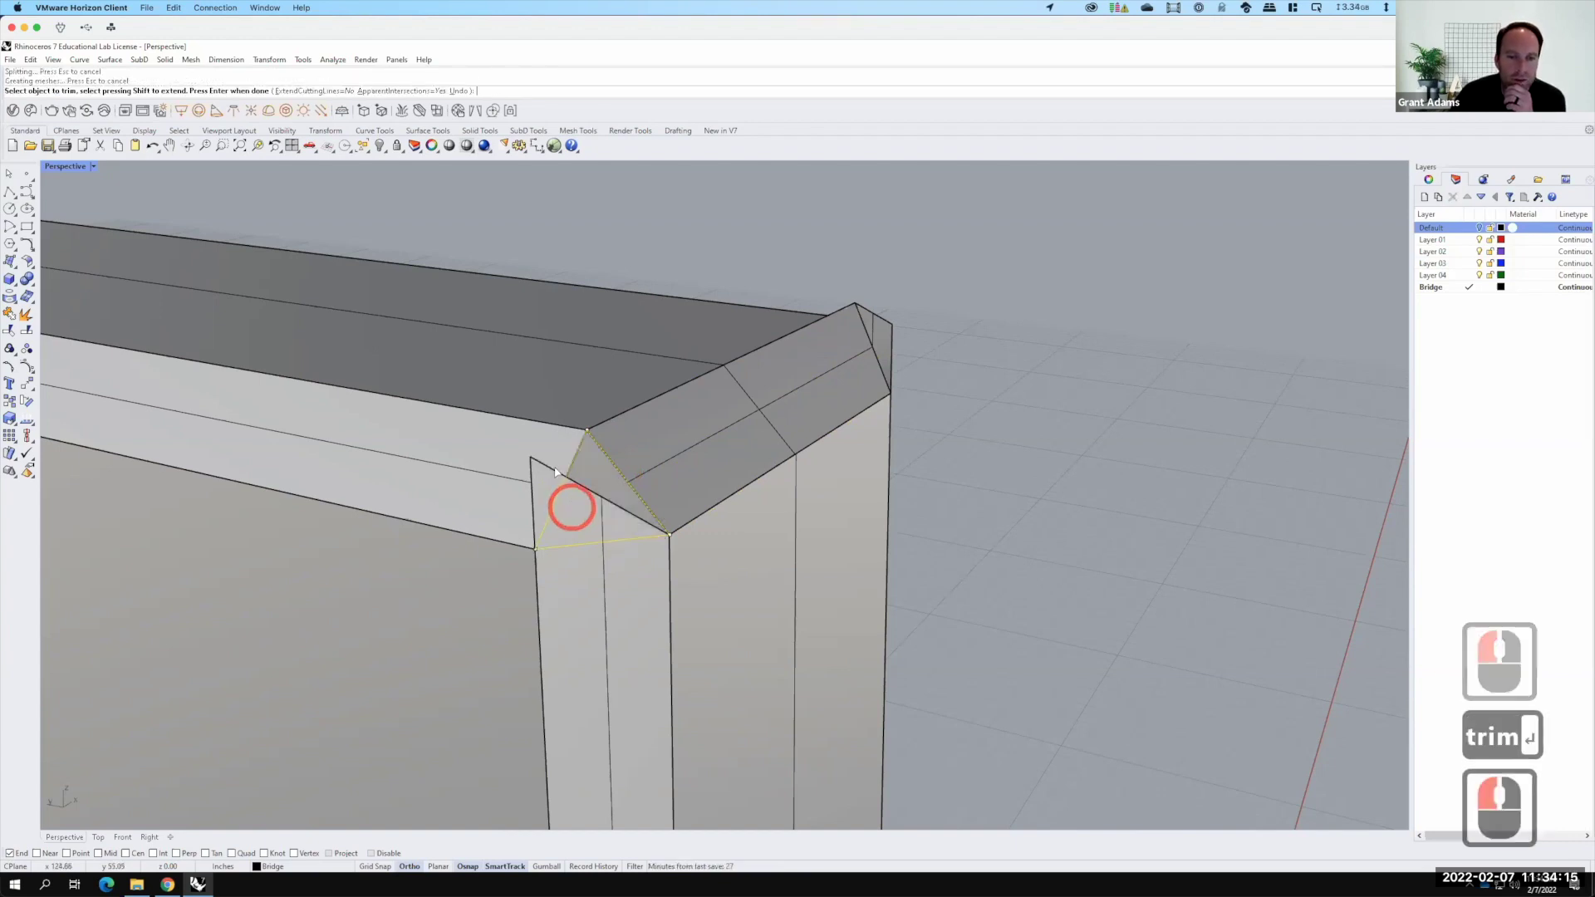
pyautogui.click(559, 474)
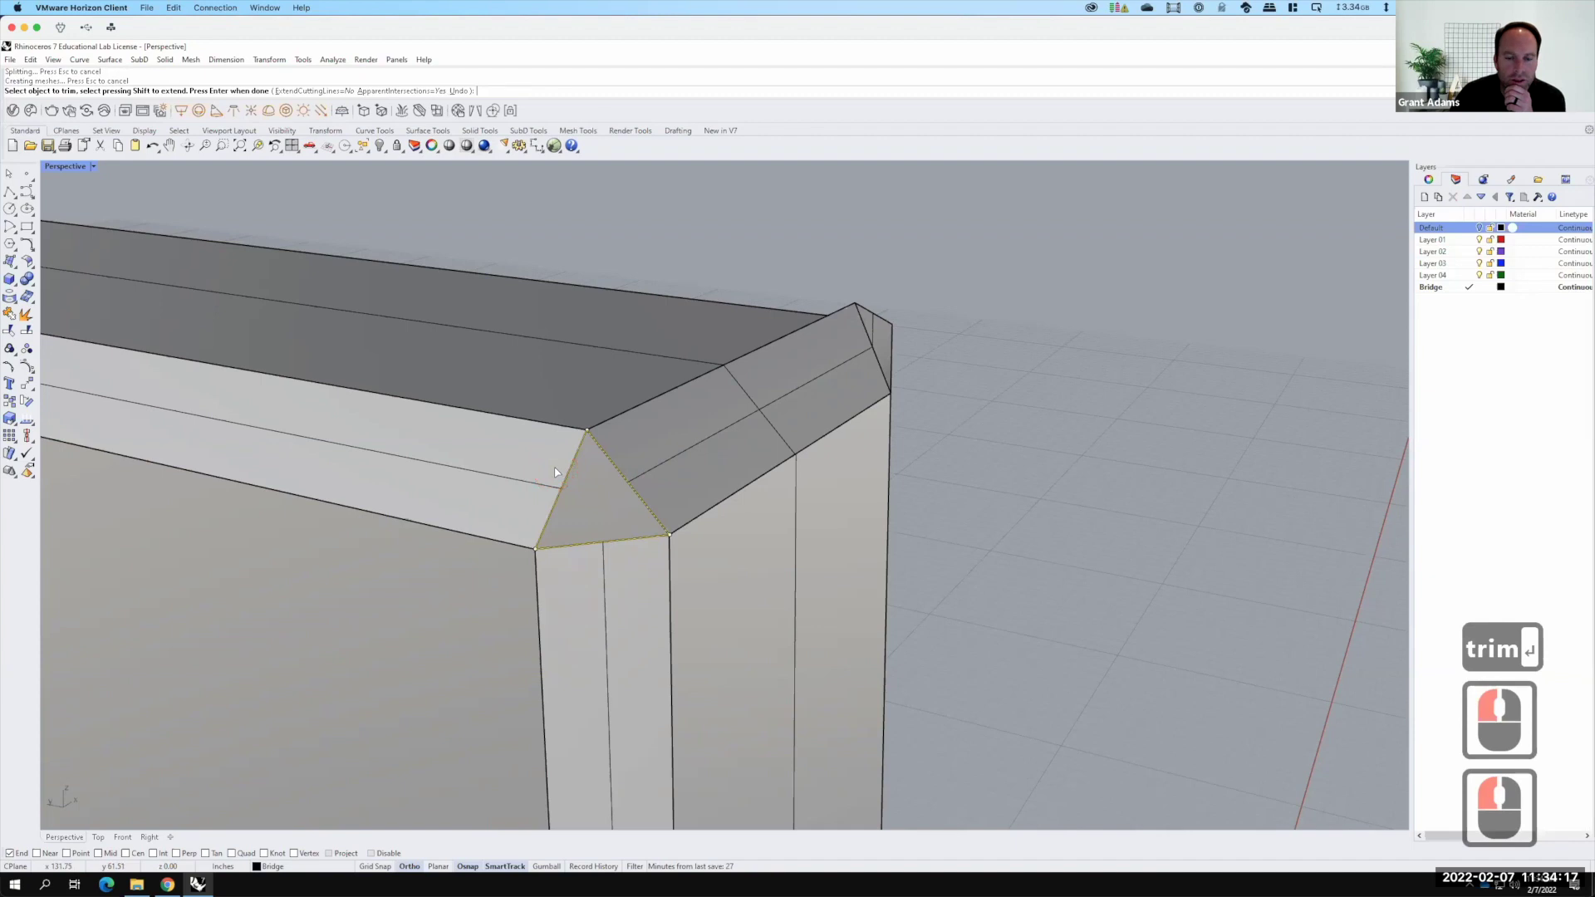
pyautogui.press('Return')
pyautogui.write('patch')
pyautogui.press('Return')
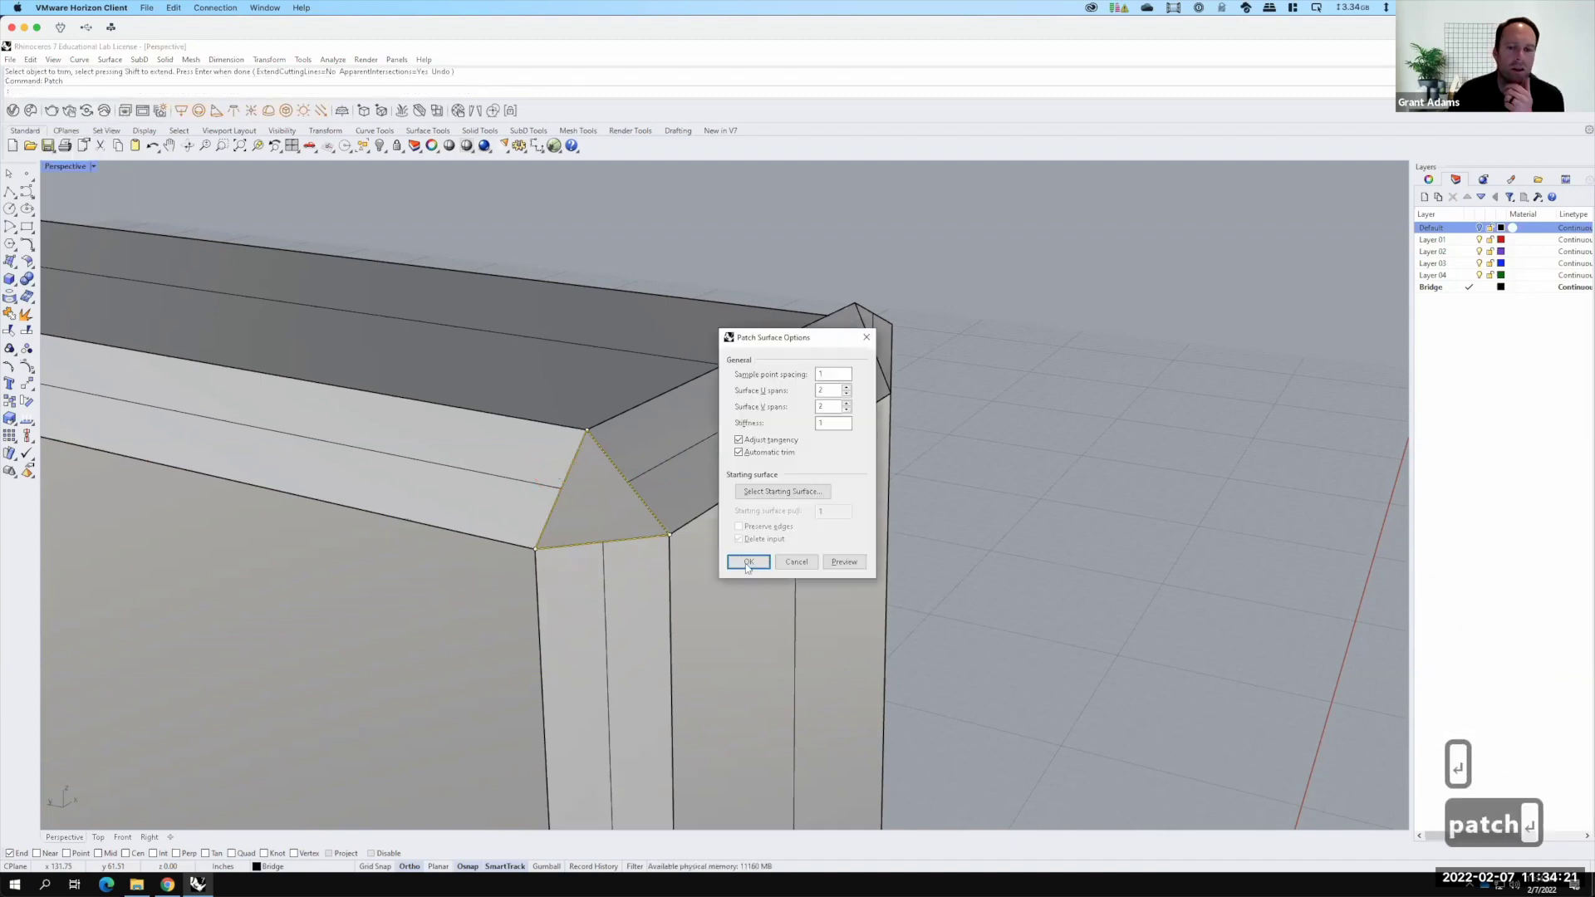
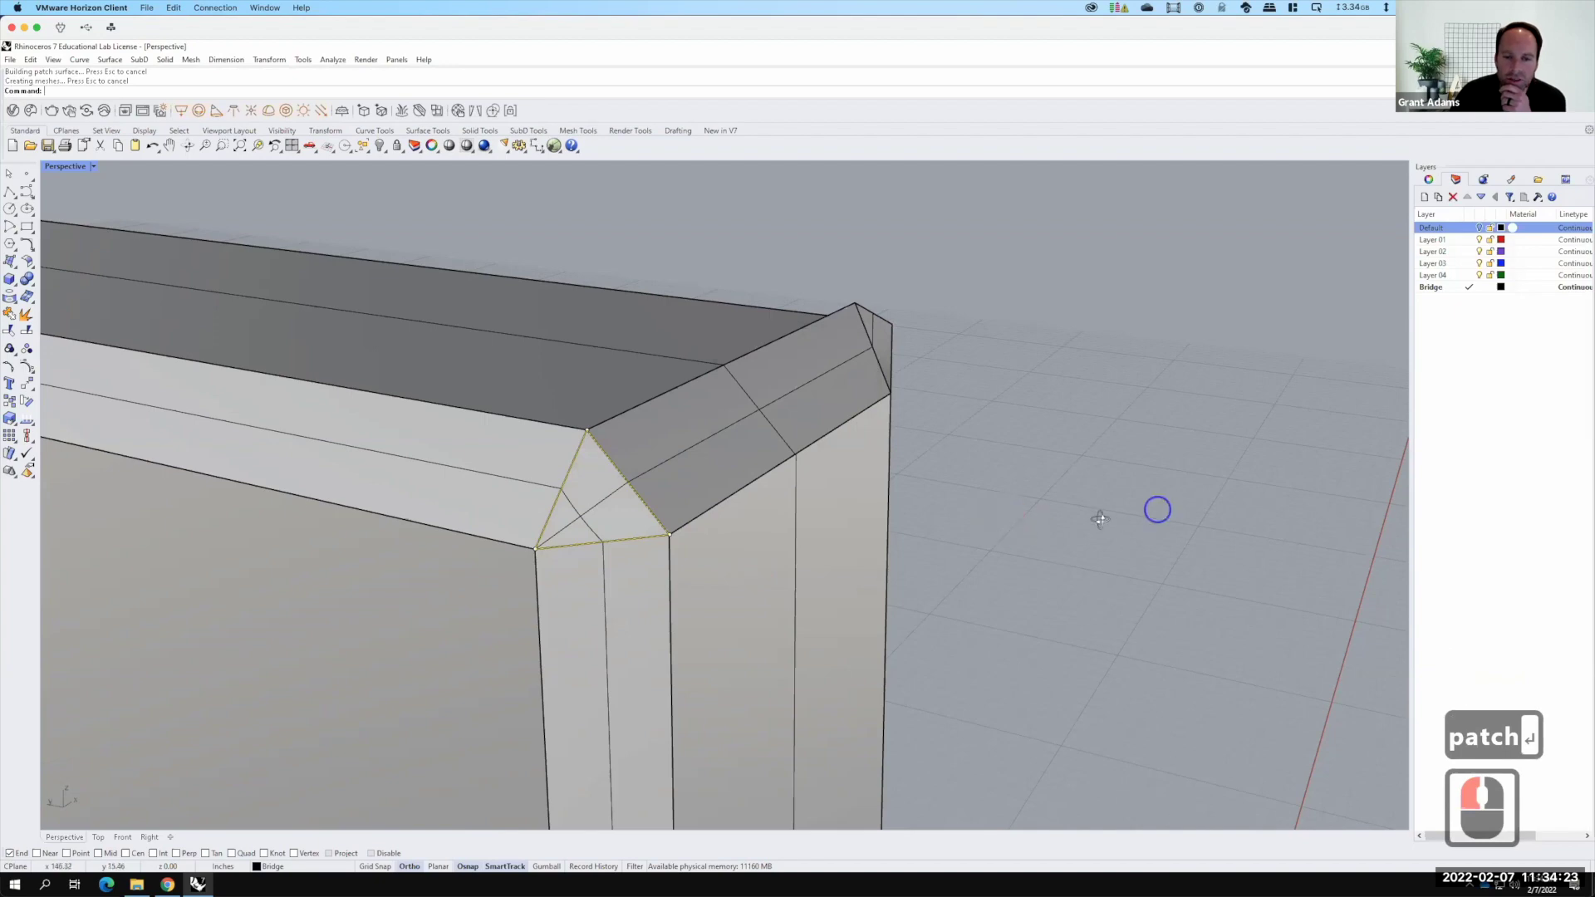
# Trim the lines inside the triangle using the triangle outline as cutter
pyautogui.press('F15')
pyautogui.rightClick(511, 509)
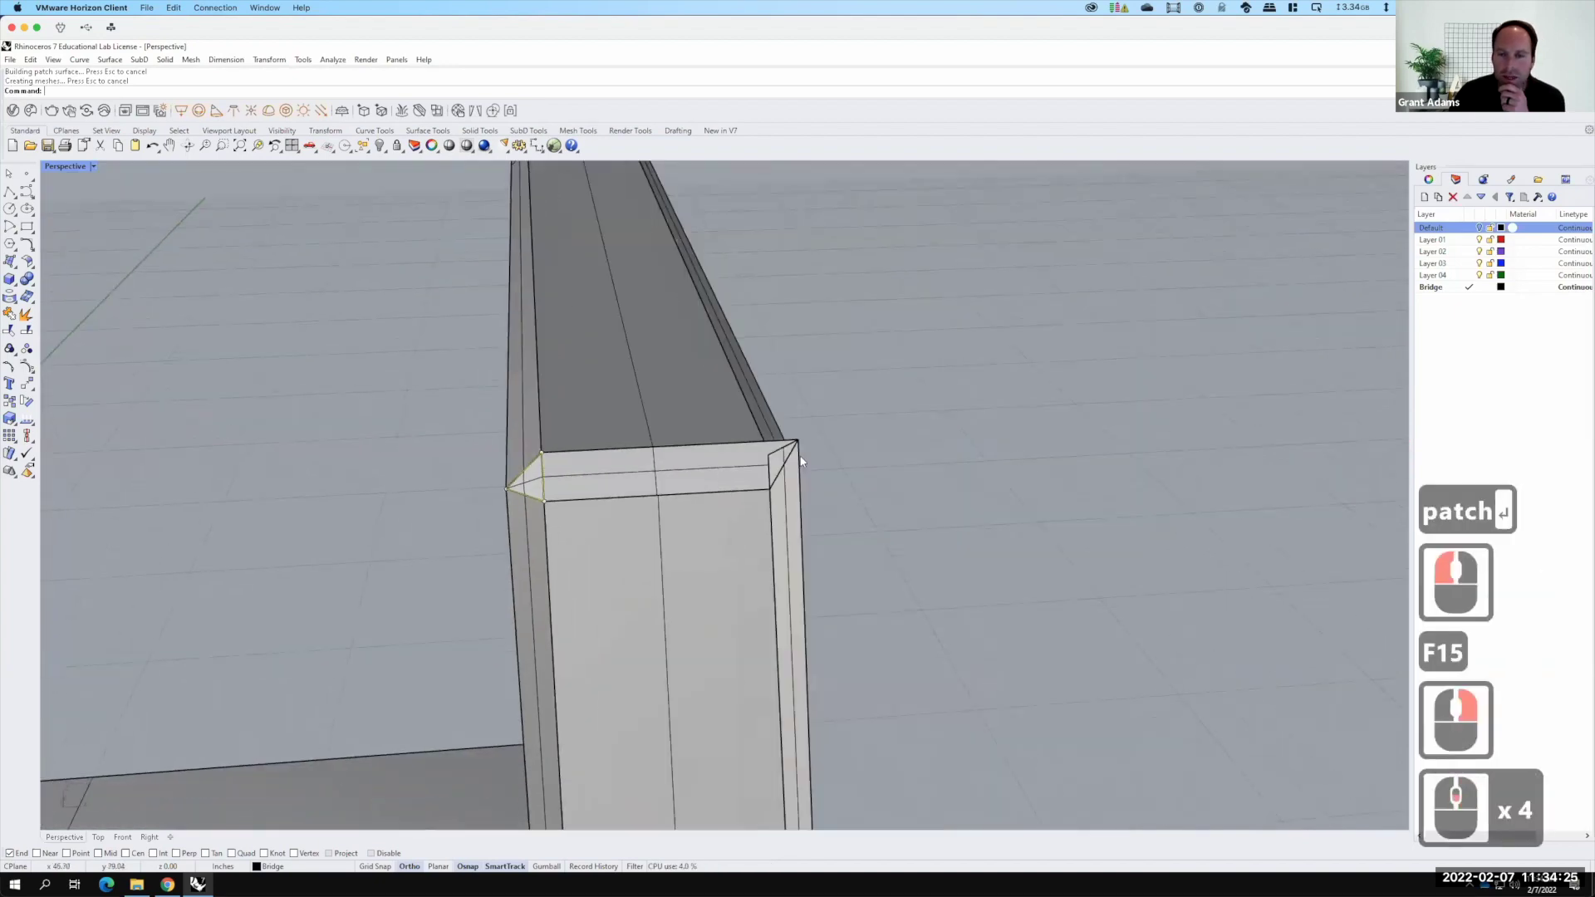
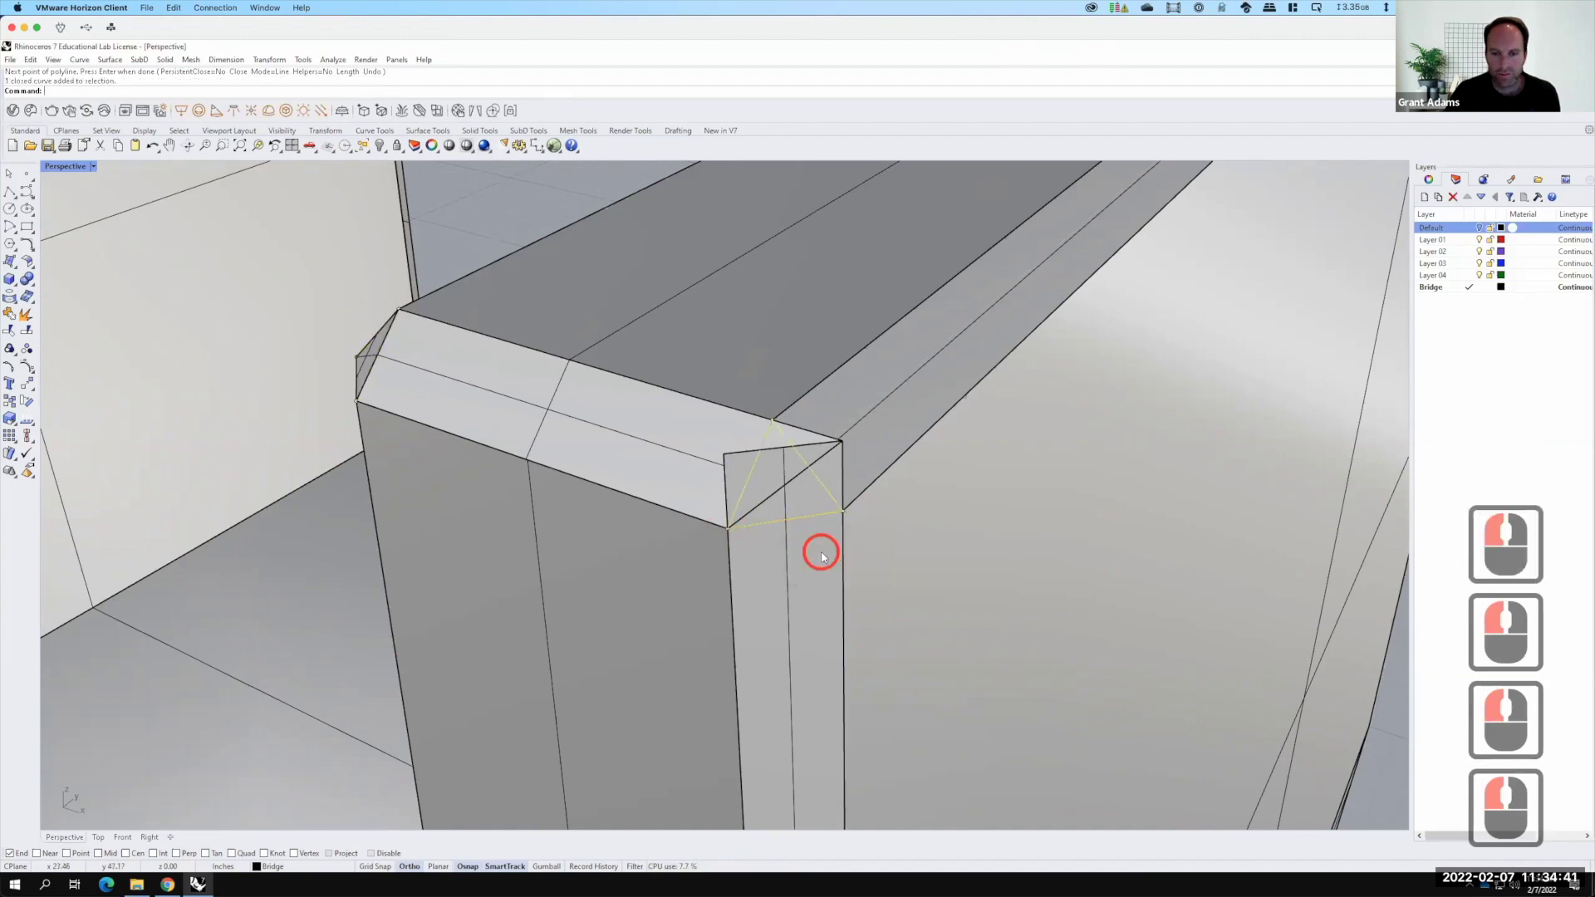
pyautogui.write('trim')
pyautogui.press('Return')
pyautogui.click(751, 457)
pyautogui.click(786, 488)
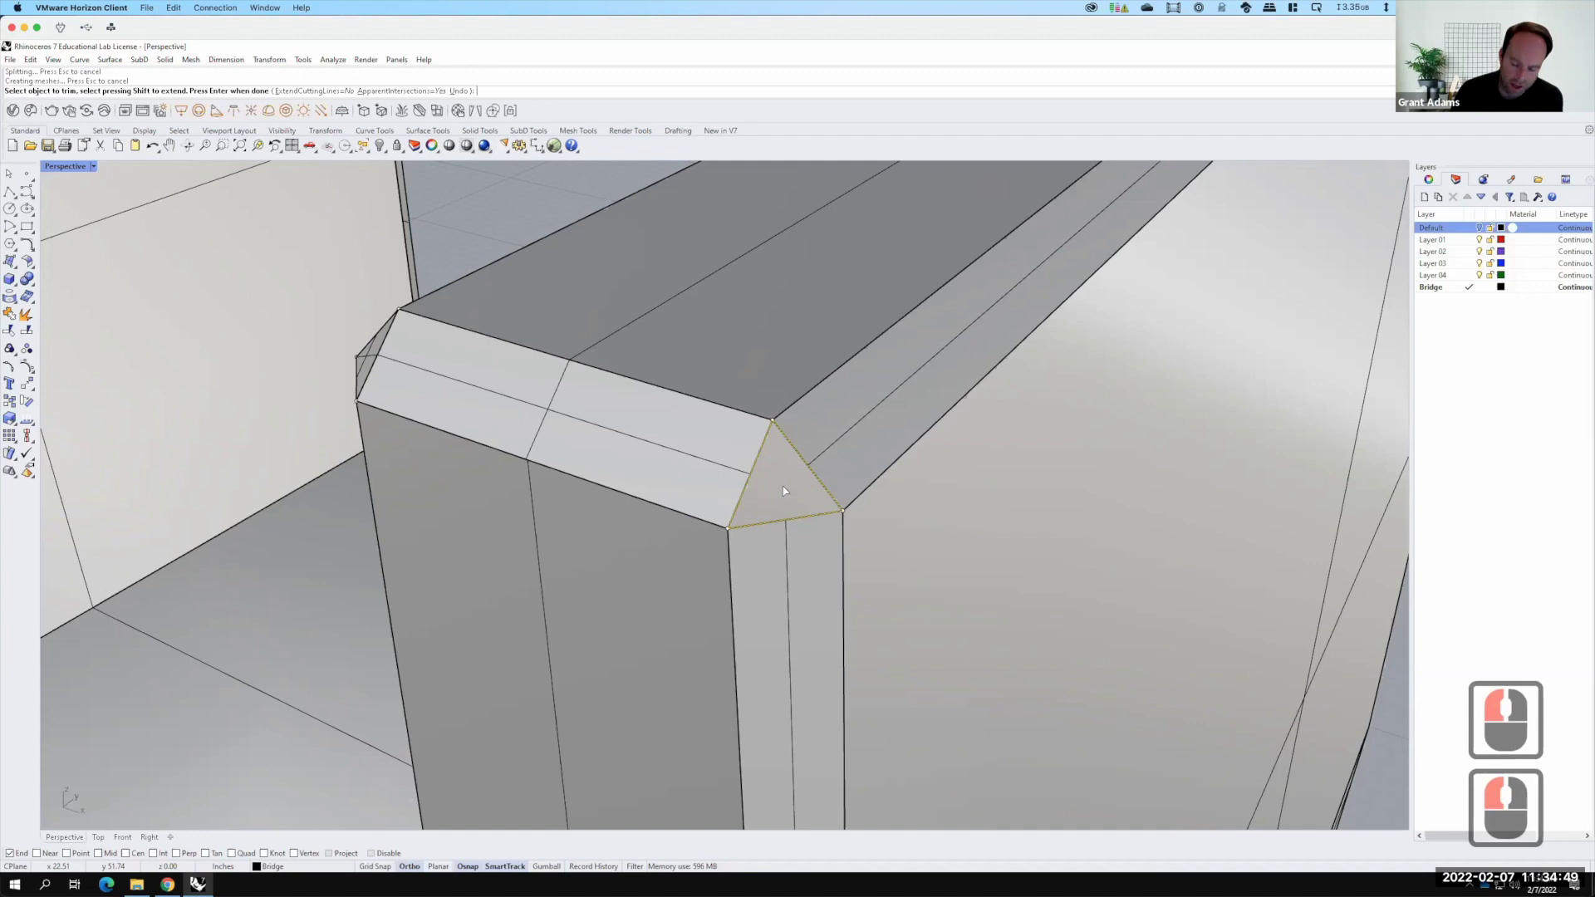
pyautogui.press('Return')
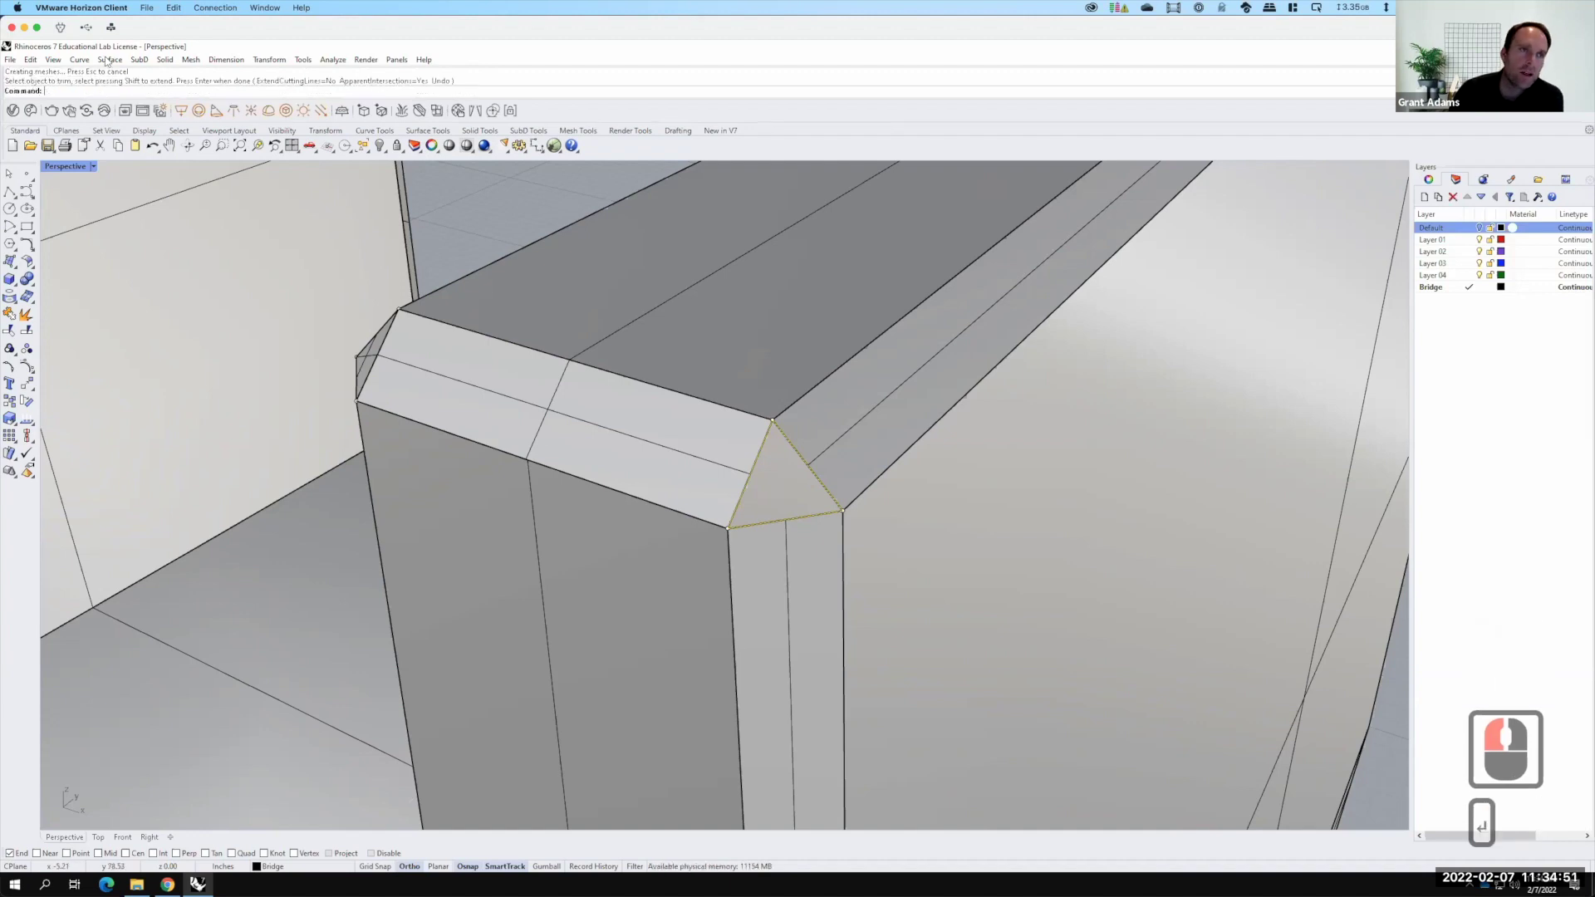
# Create a planar surface from the triangle outline via Surface > Planar Curves
pyautogui.click(236, 29)
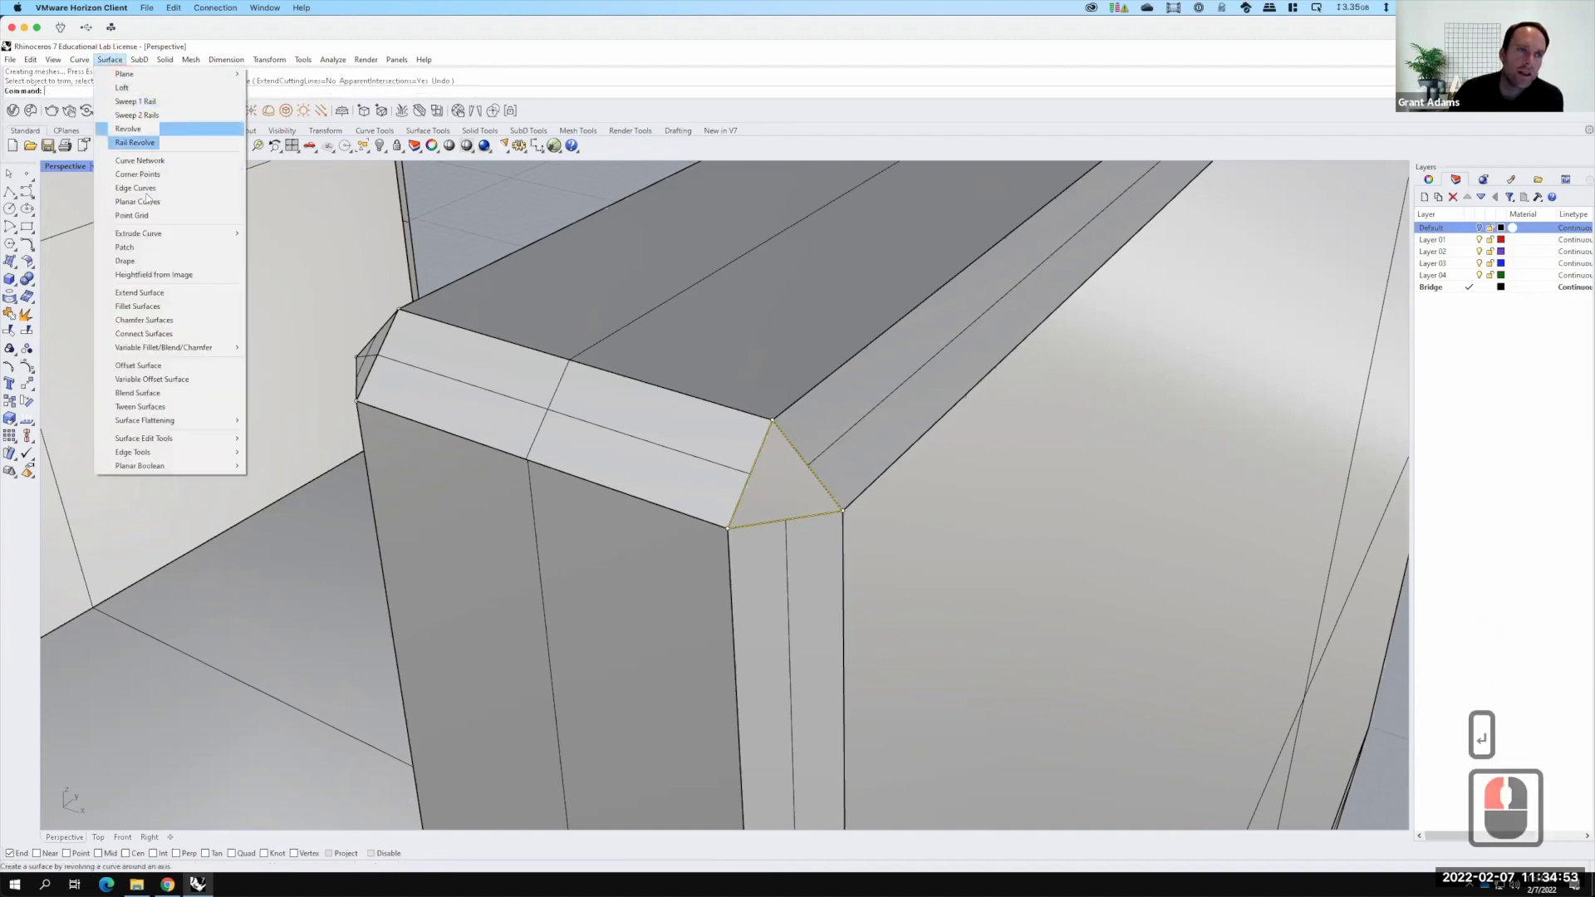
pyautogui.moveTo(236, 29); pyautogui.dragTo(840, 410)
pyautogui.middleClick(839, 409)
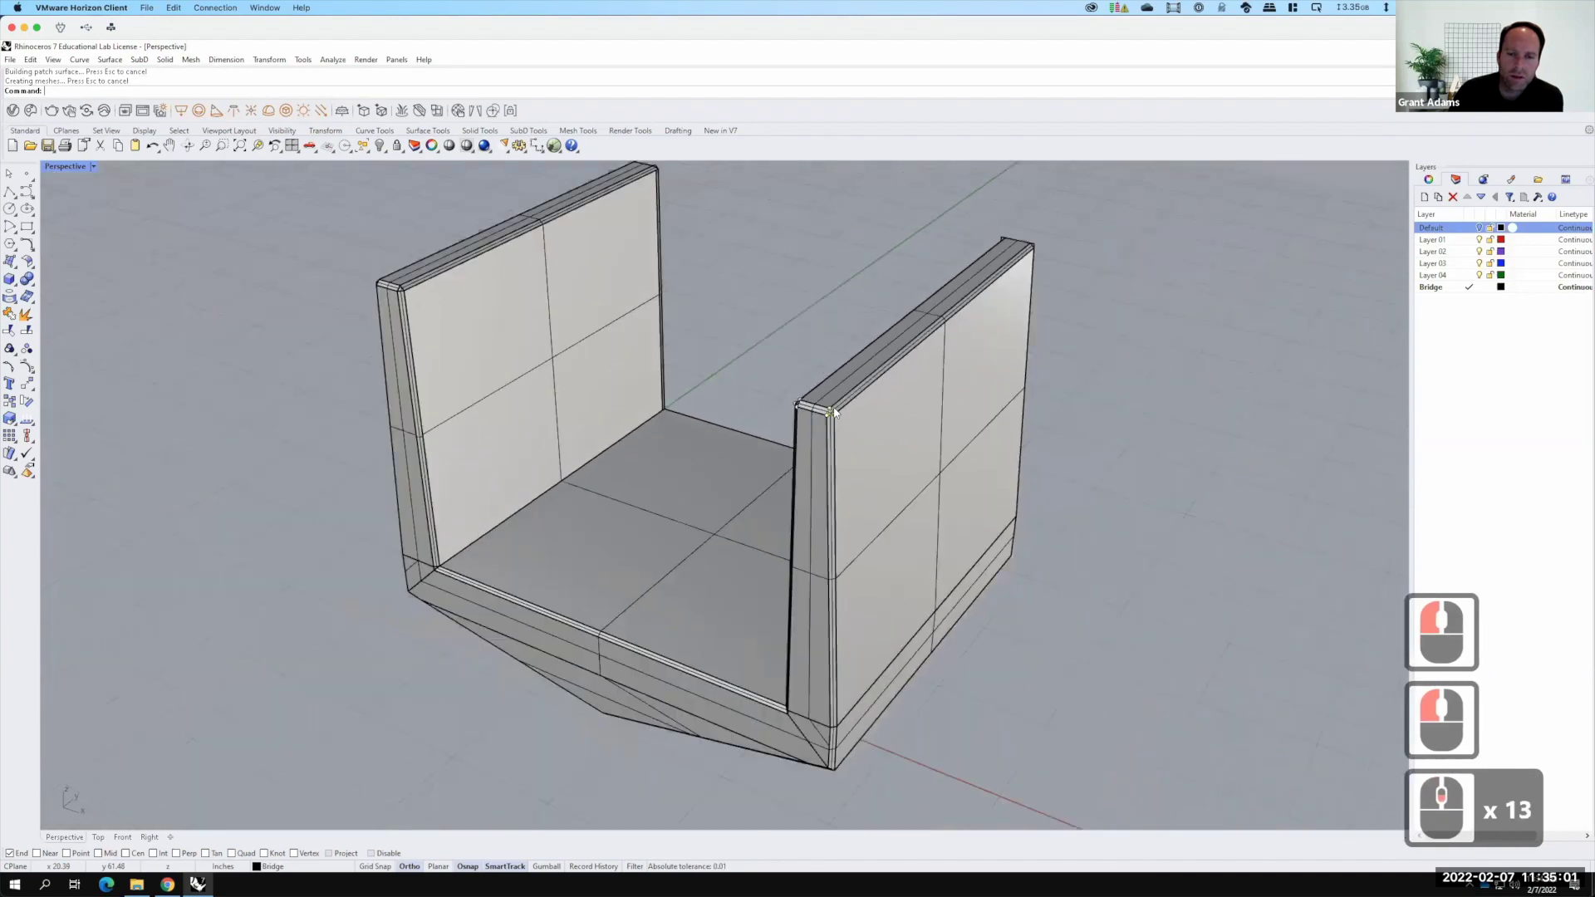
# Select the bridge module in preparation for copying it beside the original
pyautogui.click(787, 406)
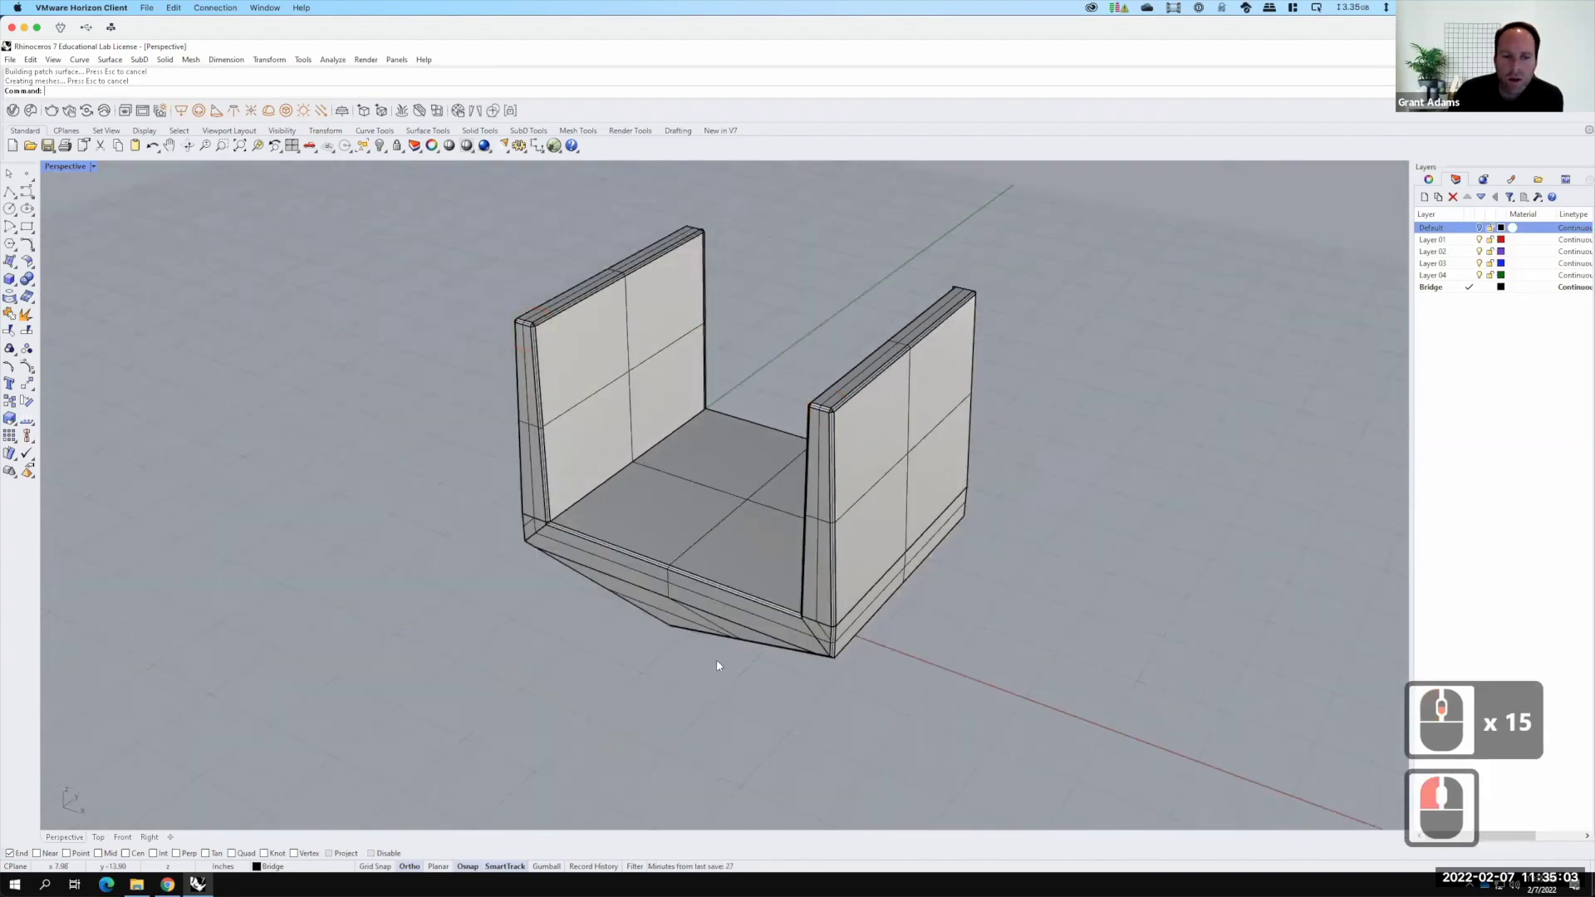
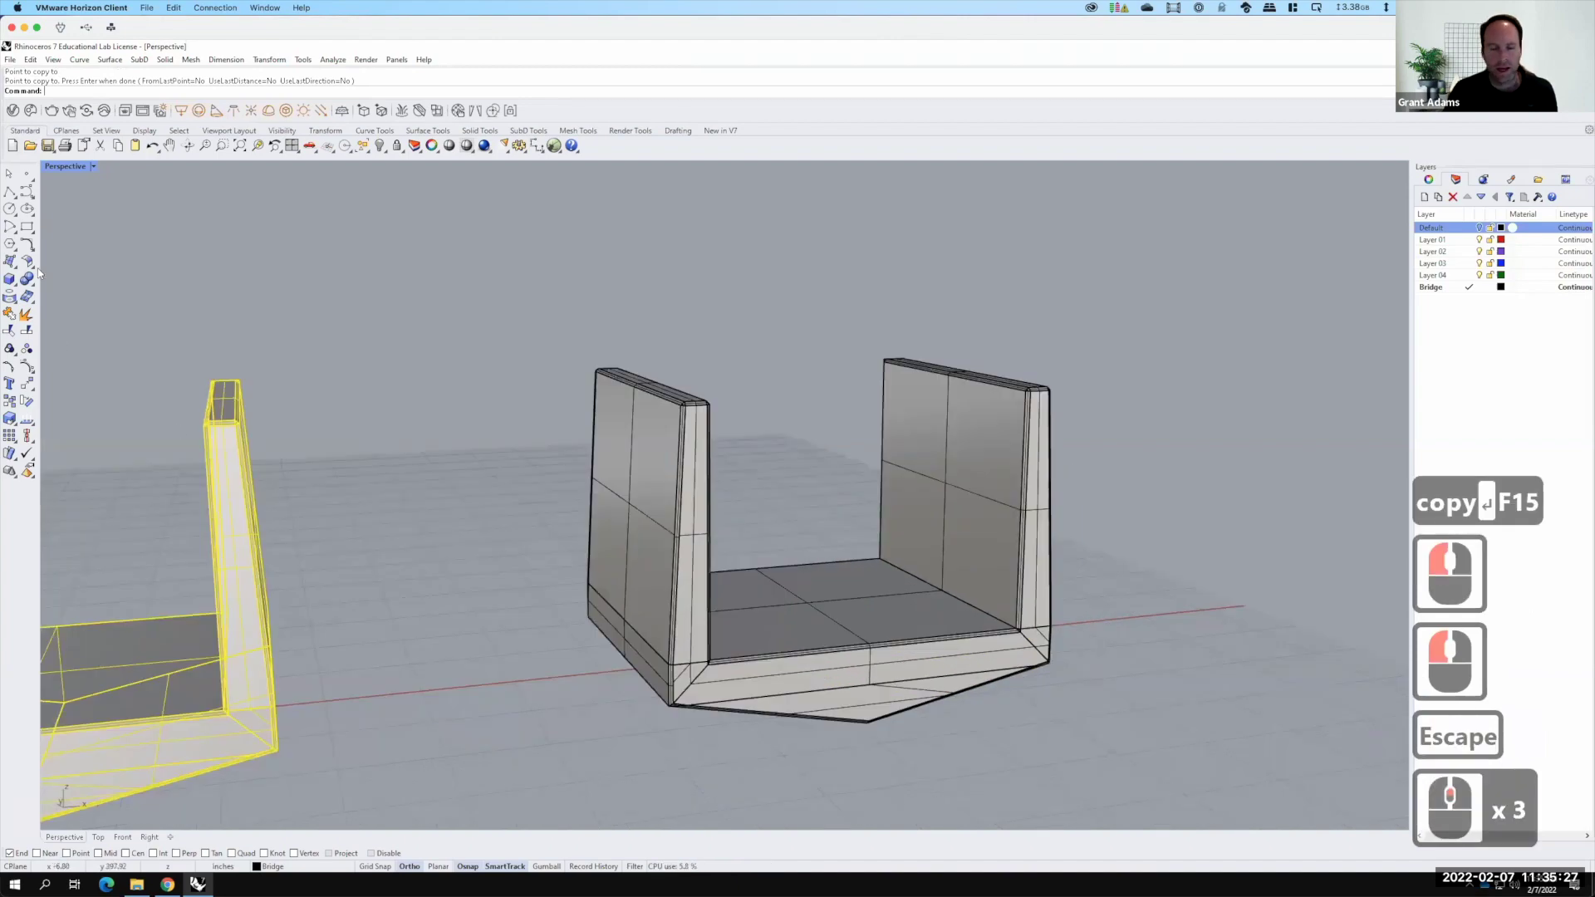
# Create a vertical cutting plane through the middle of the duplicated module
pyautogui.rightClick(41, 246)
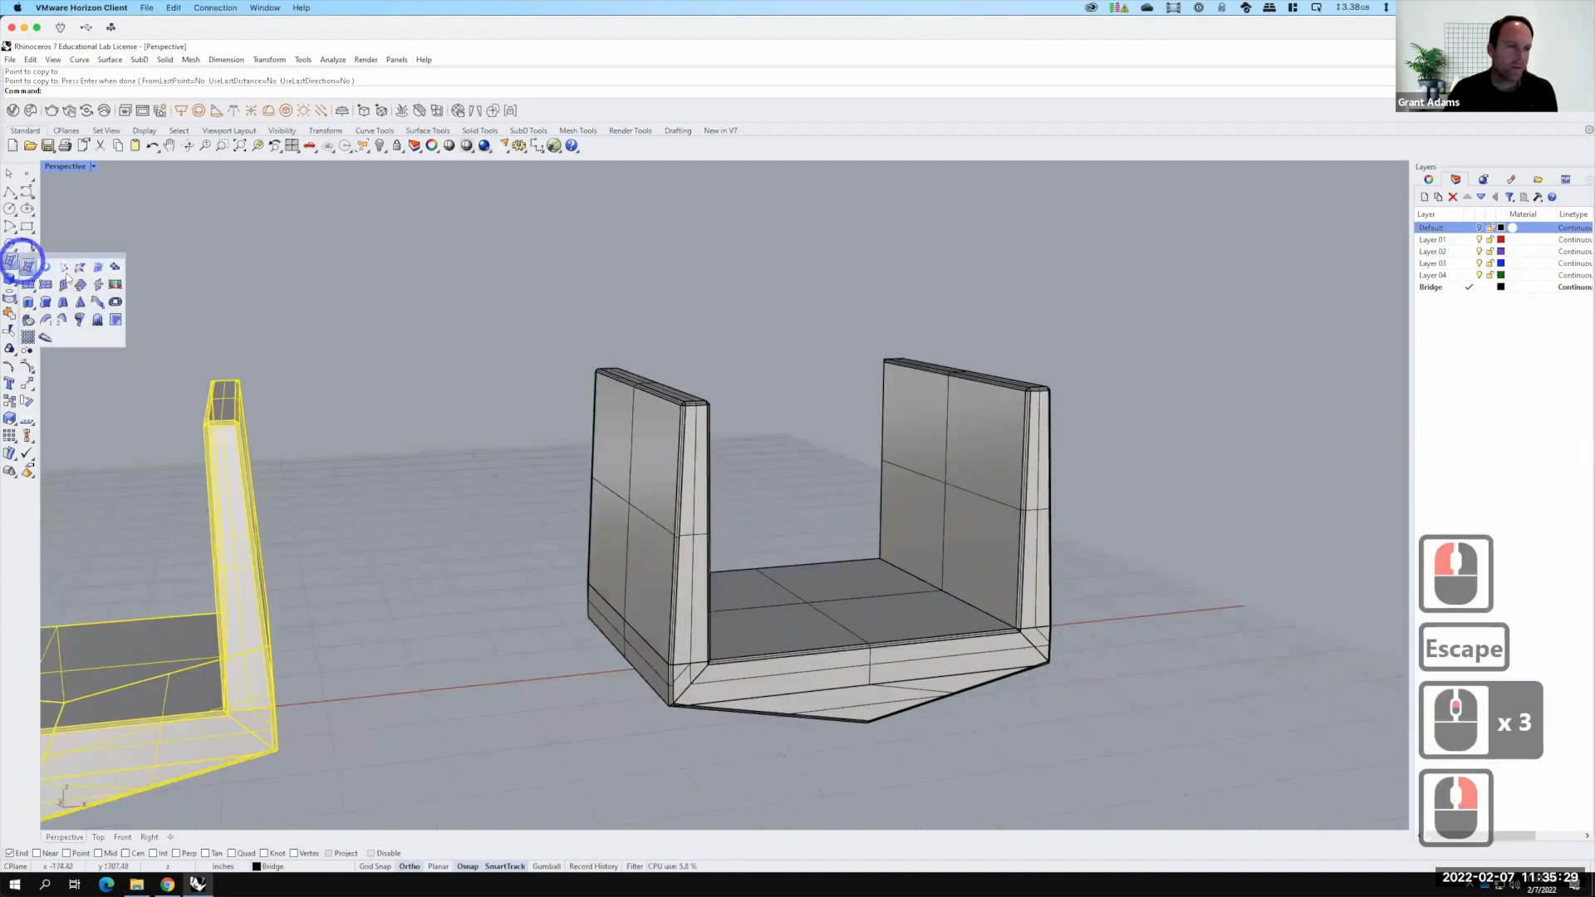
pyautogui.click(1512, 637)
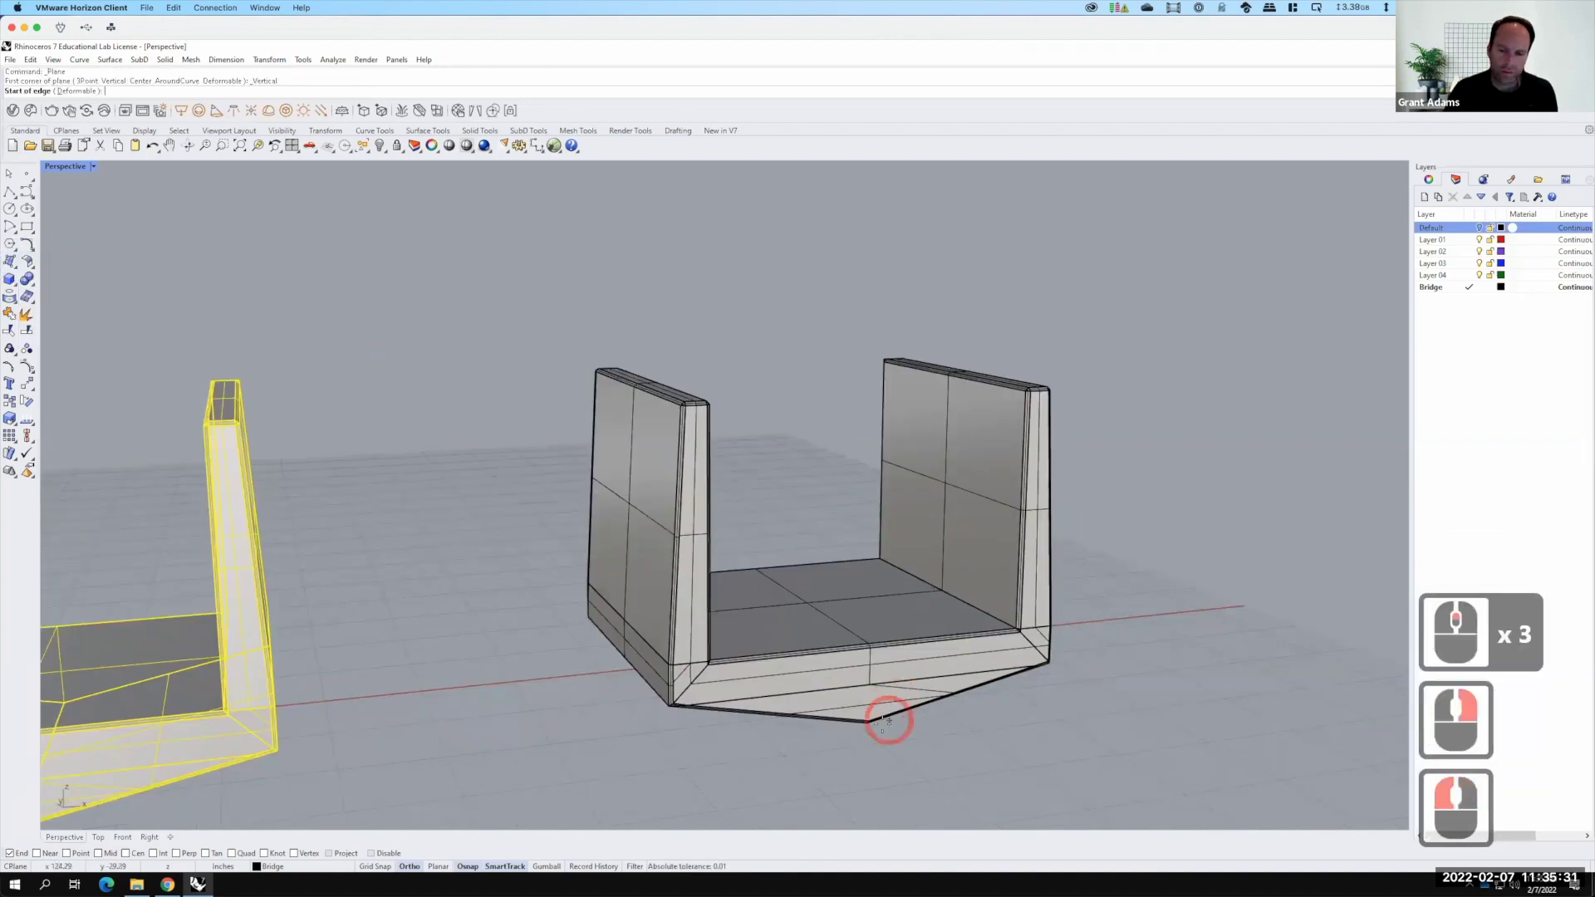
pyautogui.click(1539, 748)
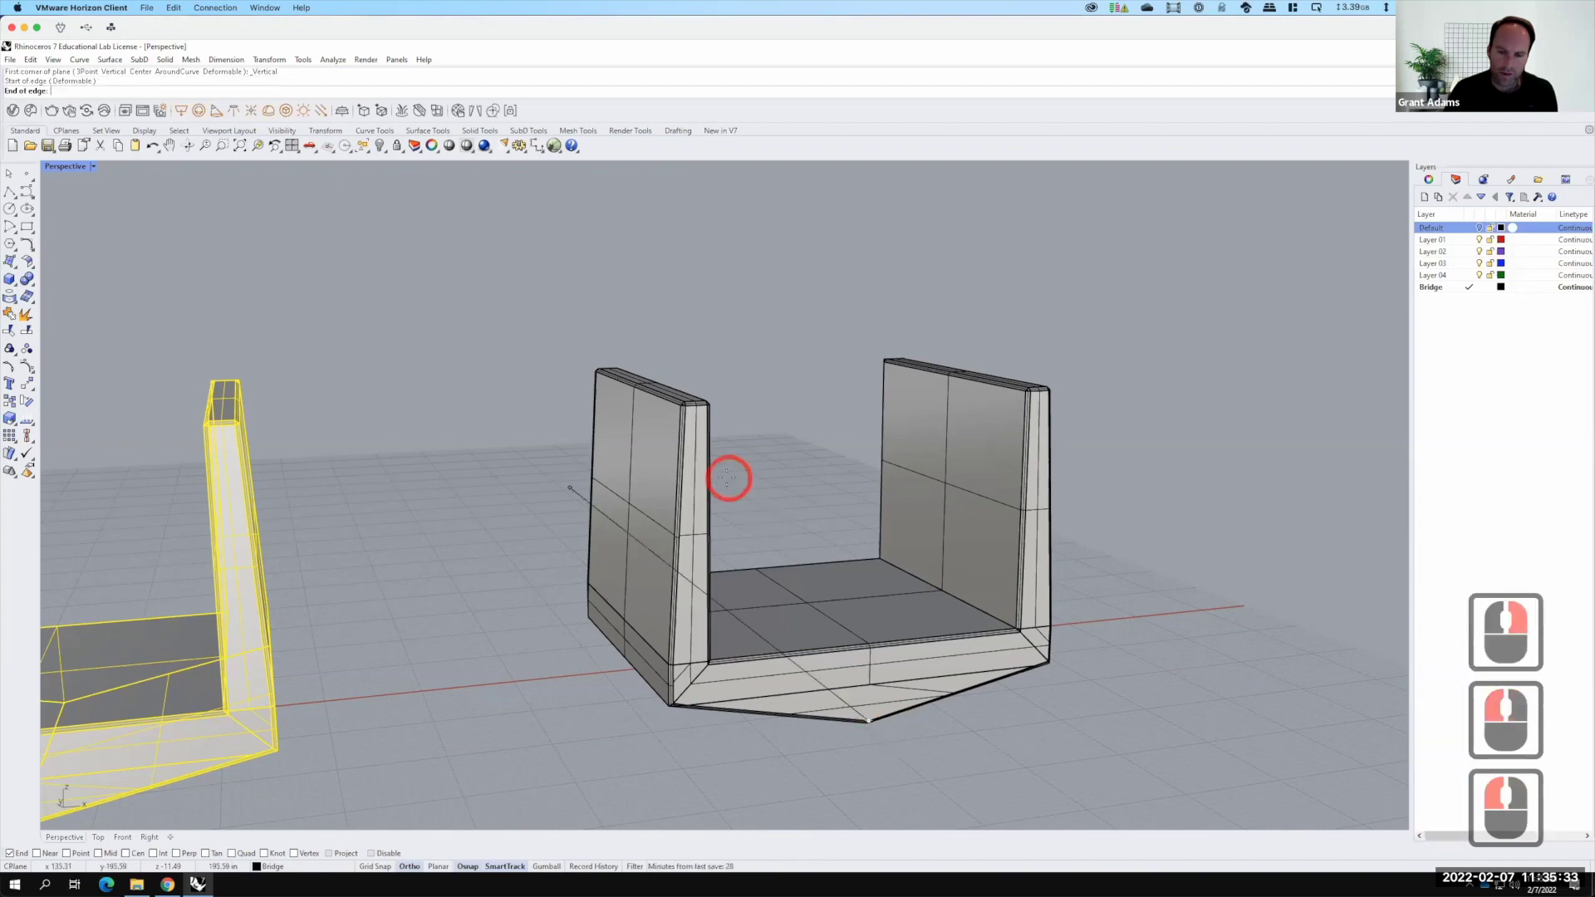
pyautogui.click(1539, 748)
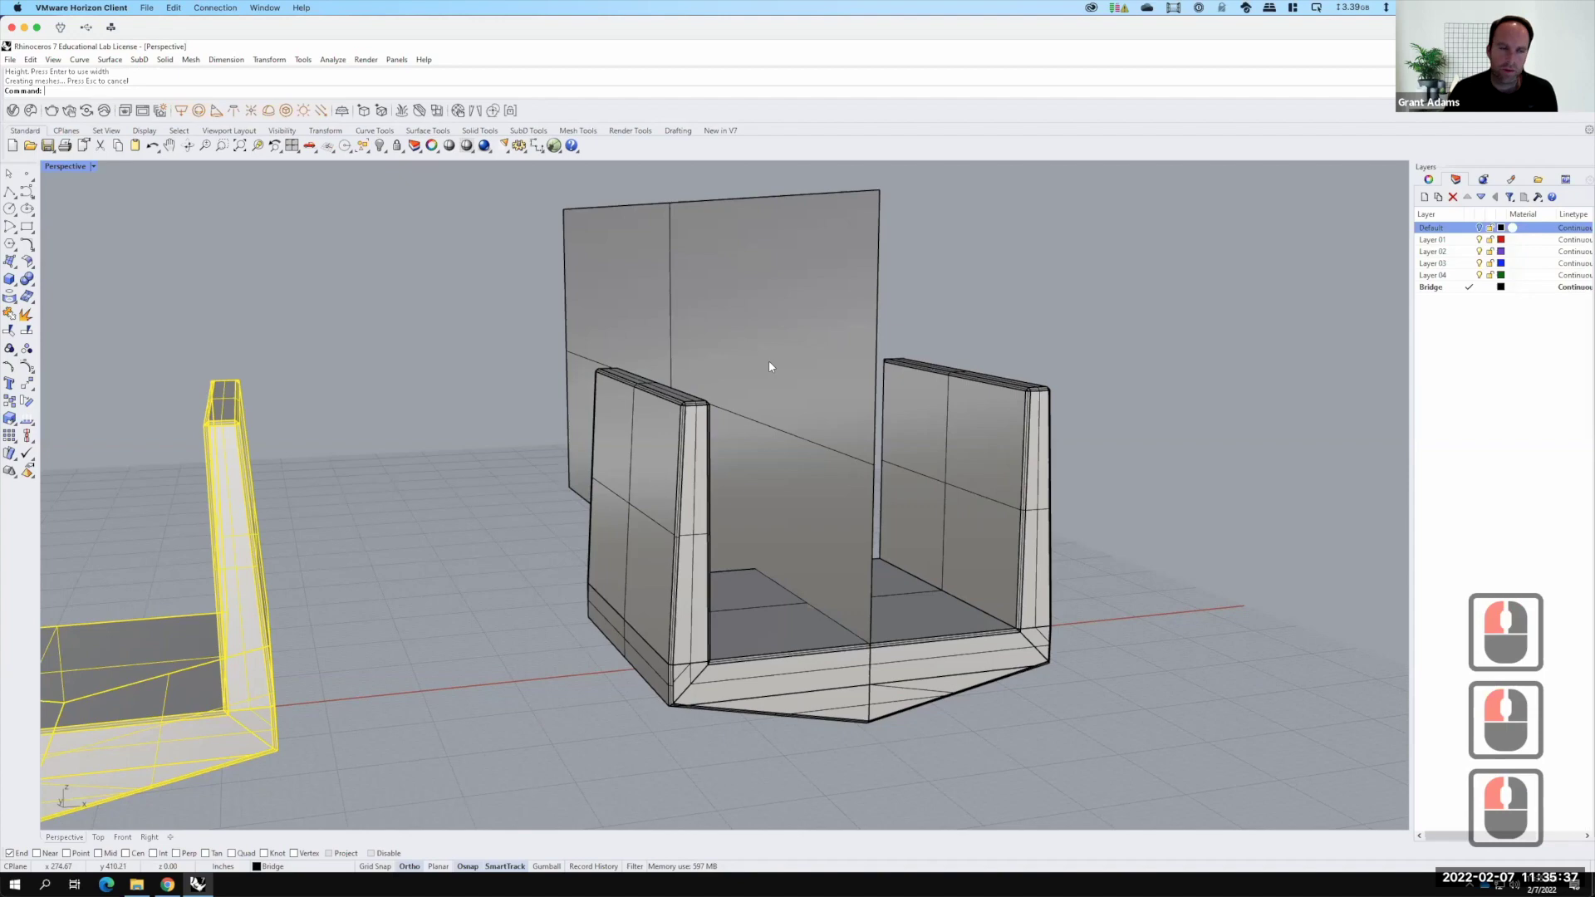
# Trim the module against the vertical plane, cutting away pieces on one side
pyautogui.write('trim')
pyautogui.press('Return')
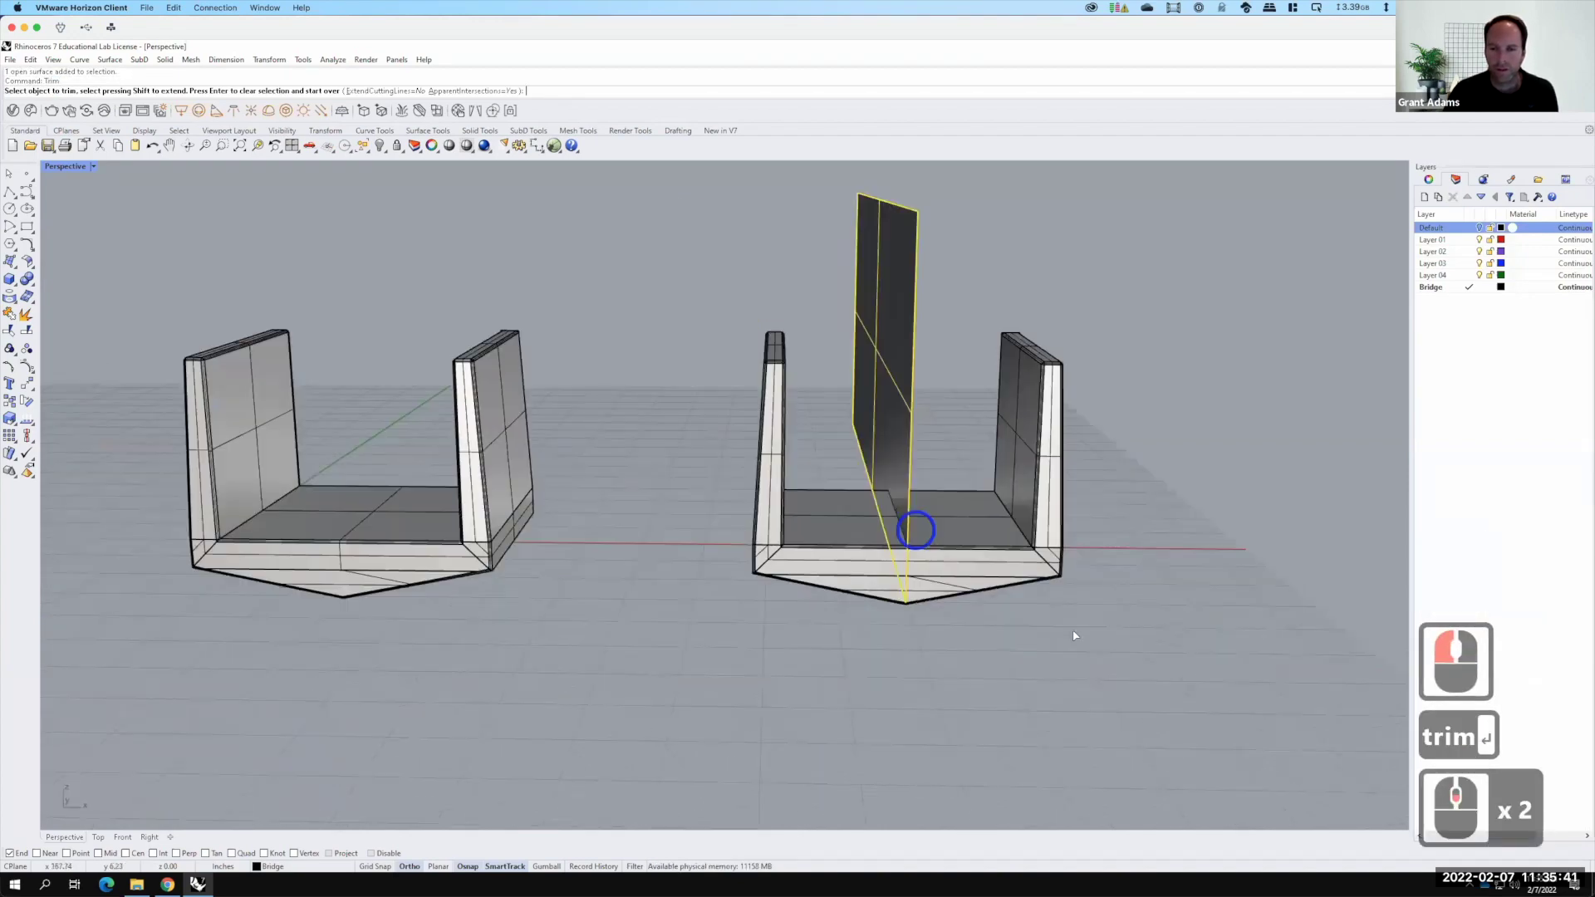
pyautogui.rightClick(1476, 651)
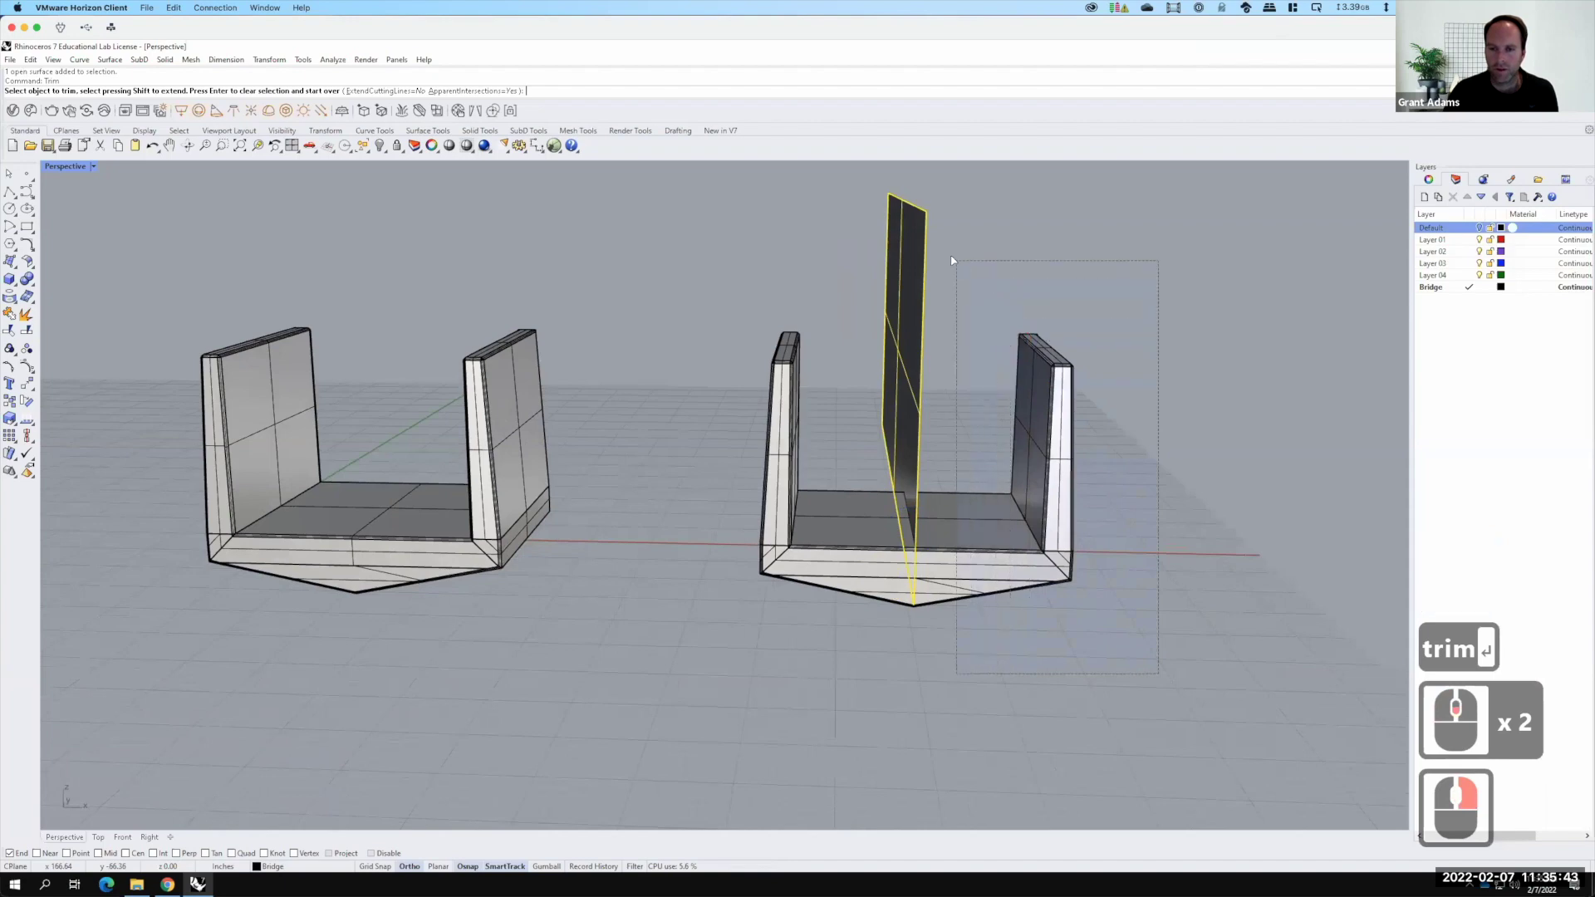
pyautogui.click(1446, 685)
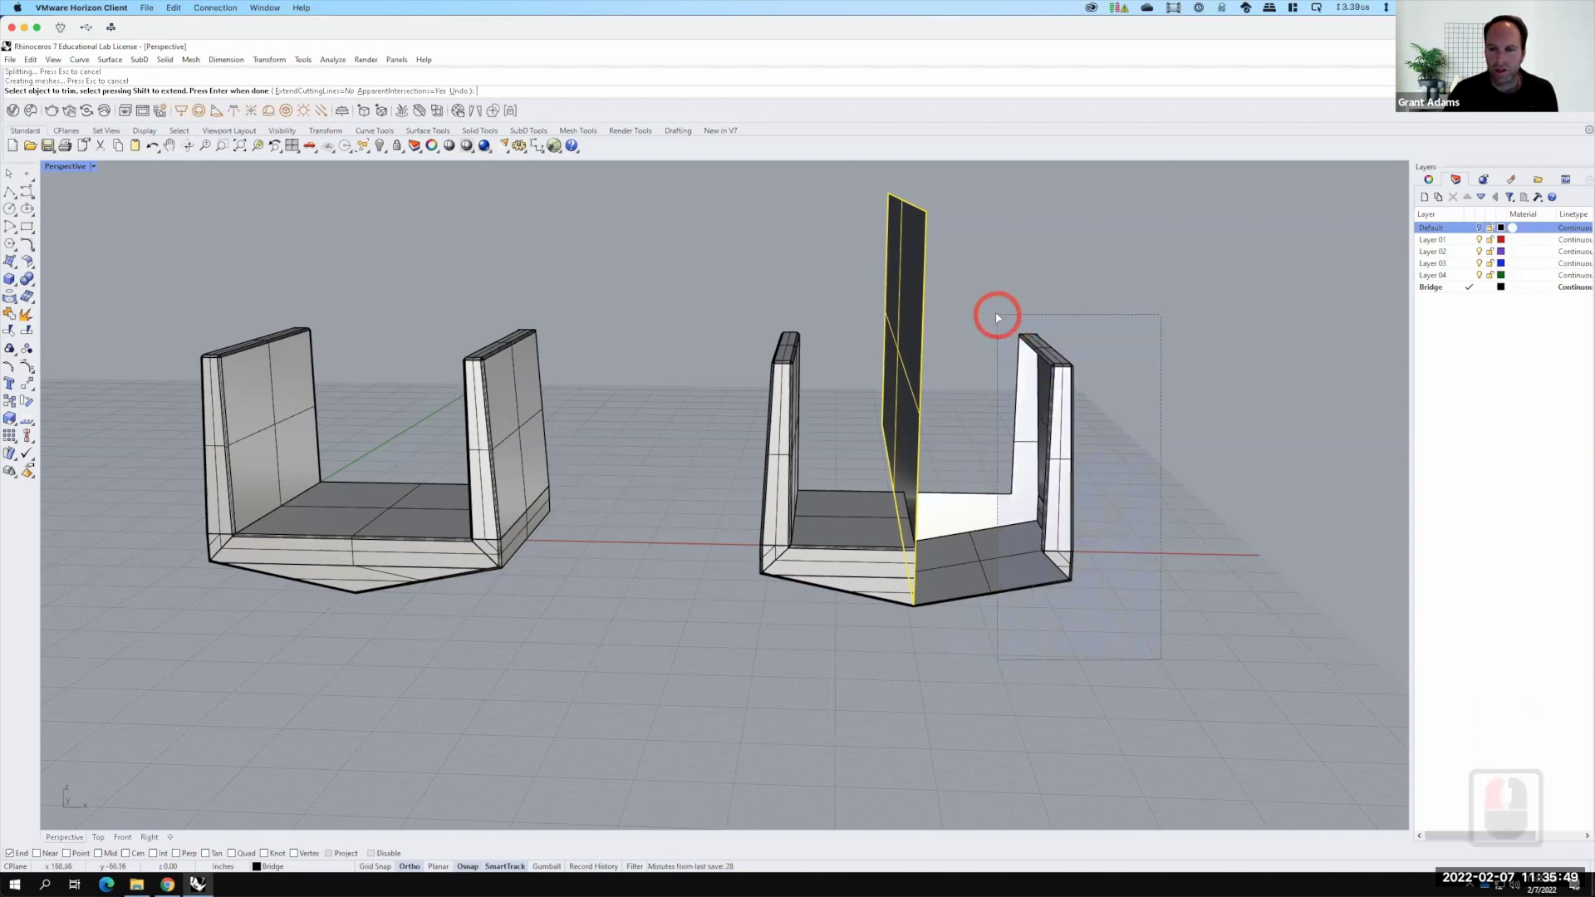
pyautogui.click(1001, 315)
pyautogui.press('Return')
# Delete the cut-off side of the module, leaving a half-module
pyautogui.click(1016, 320)
pyautogui.write('del')
pyautogui.press('Return')
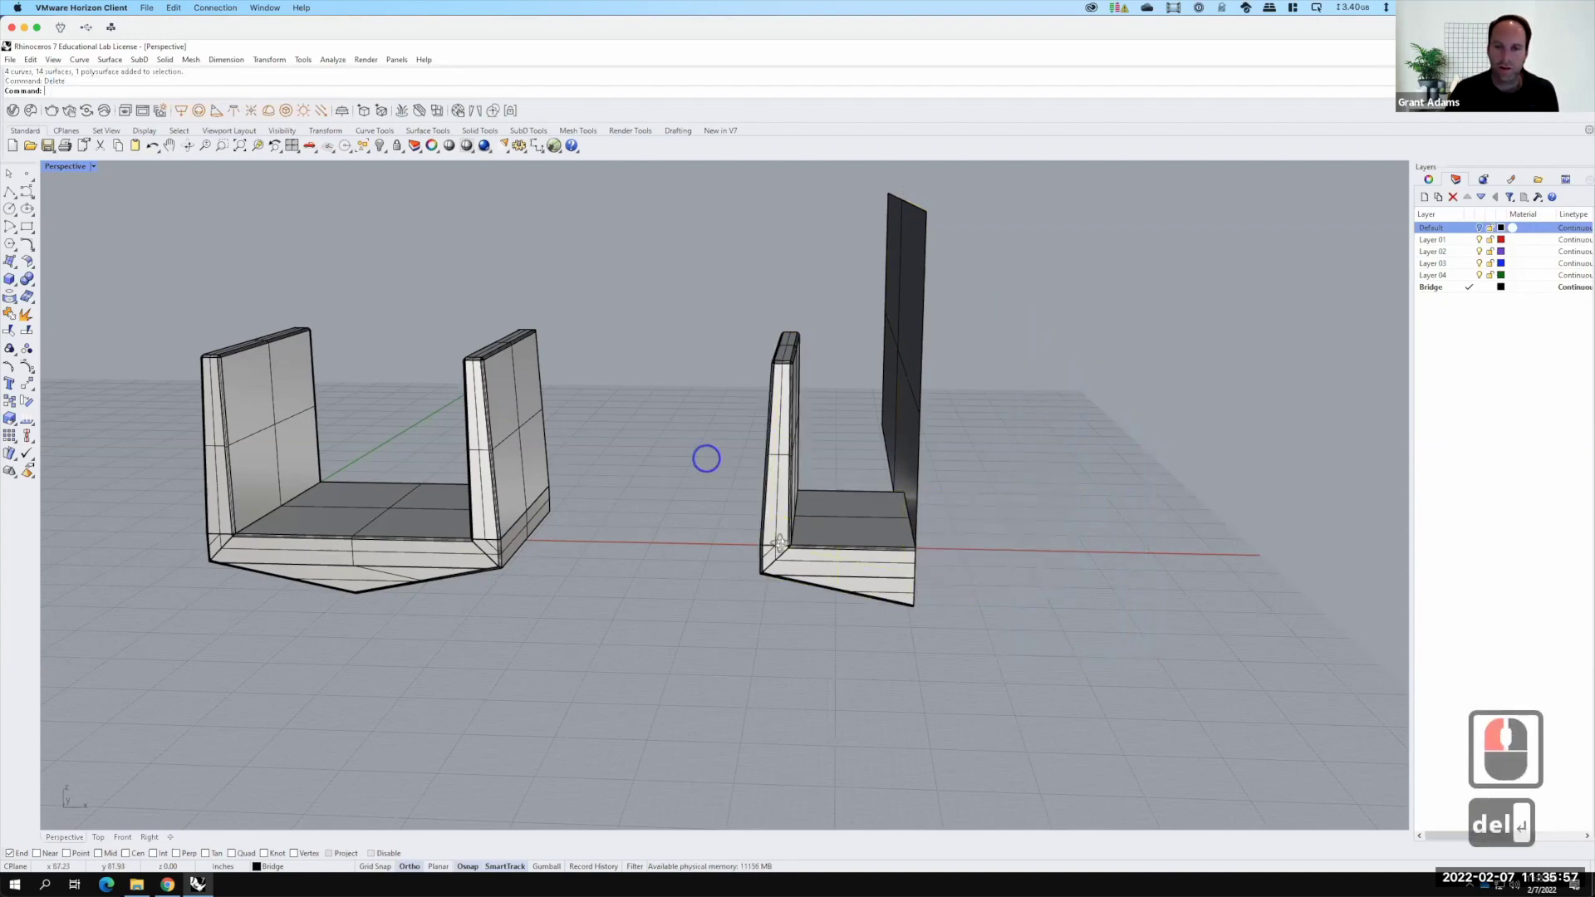
pyautogui.rightClick(737, 213)
# Undo the deletion and move the cutting plane vertically to a shifted cut position
pyautogui.click(735, 214)
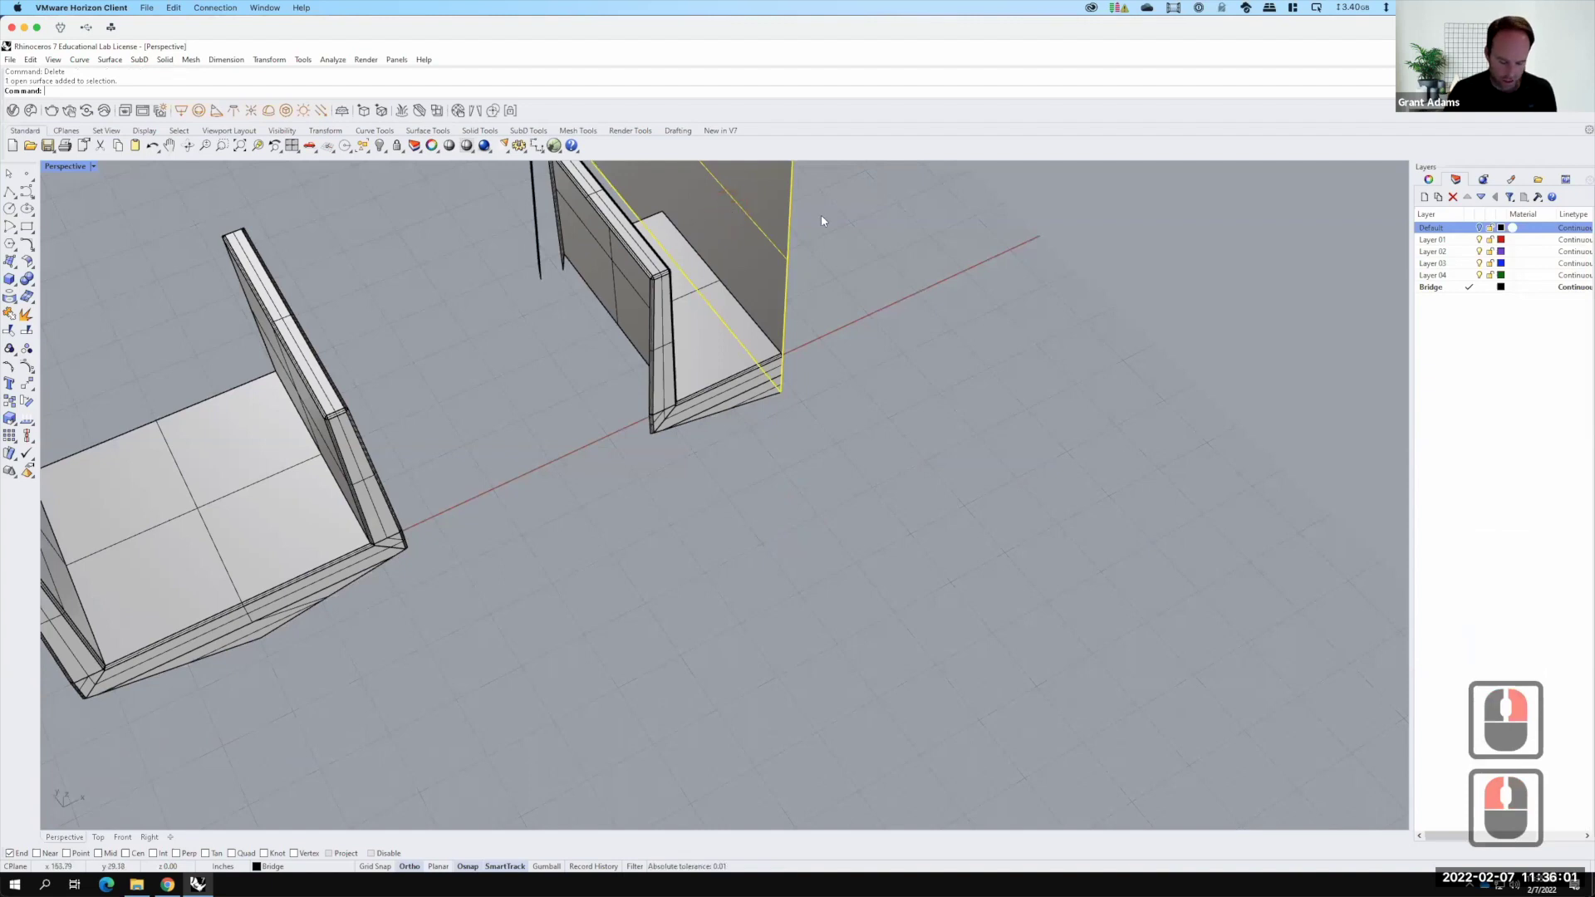
pyautogui.press('ctrl+z')
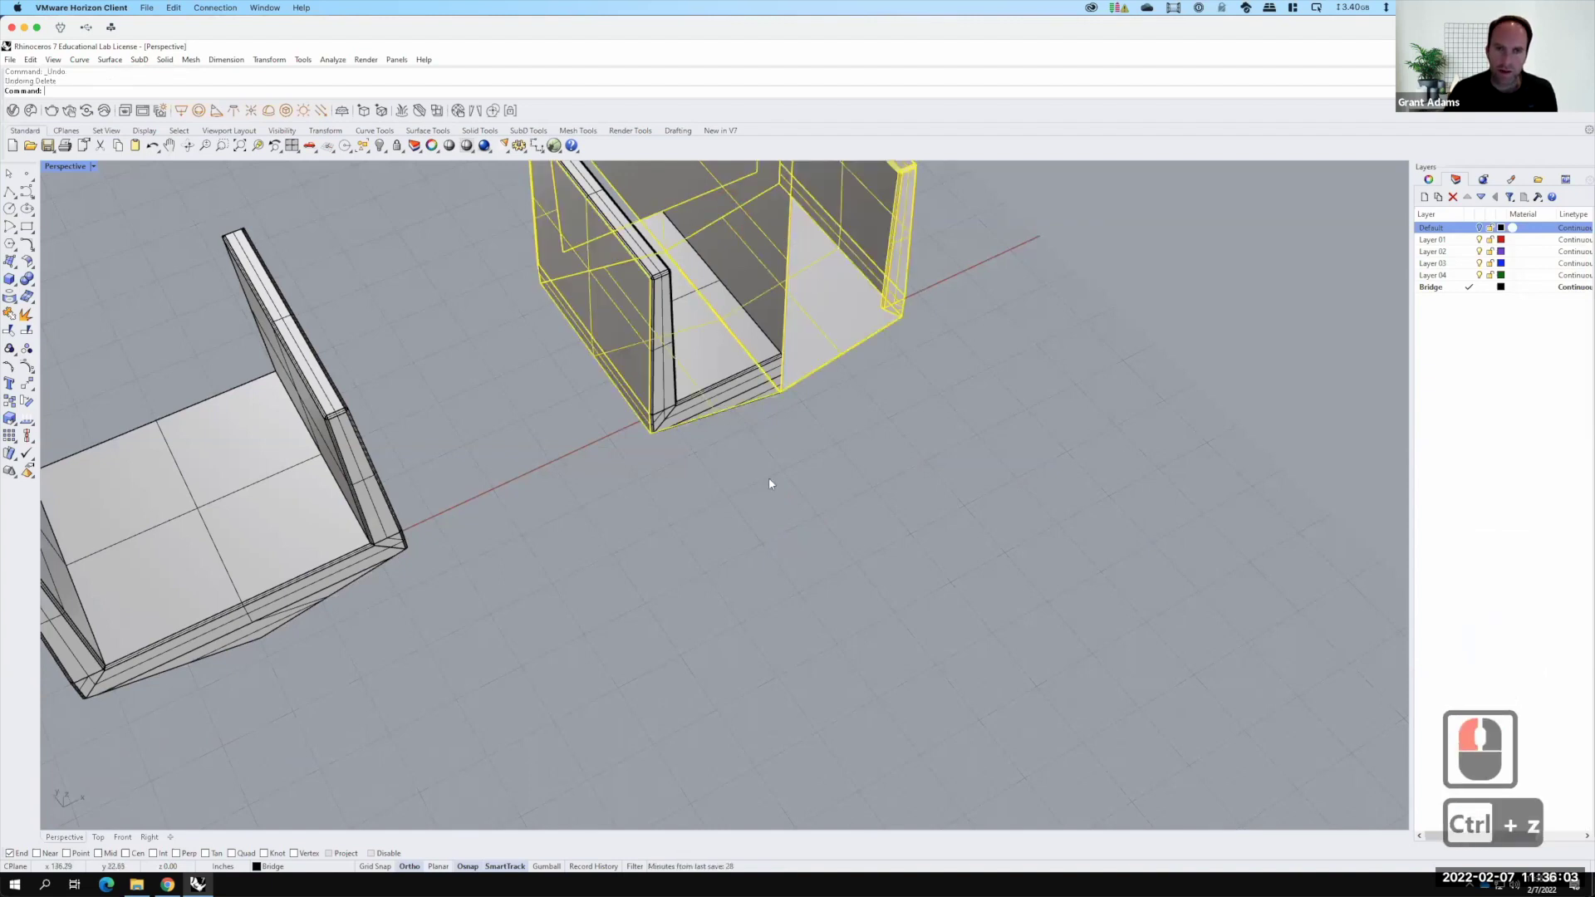
pyautogui.scroll(-3)
pyautogui.click(705, 229)
pyautogui.write('move')
pyautogui.press('Return')
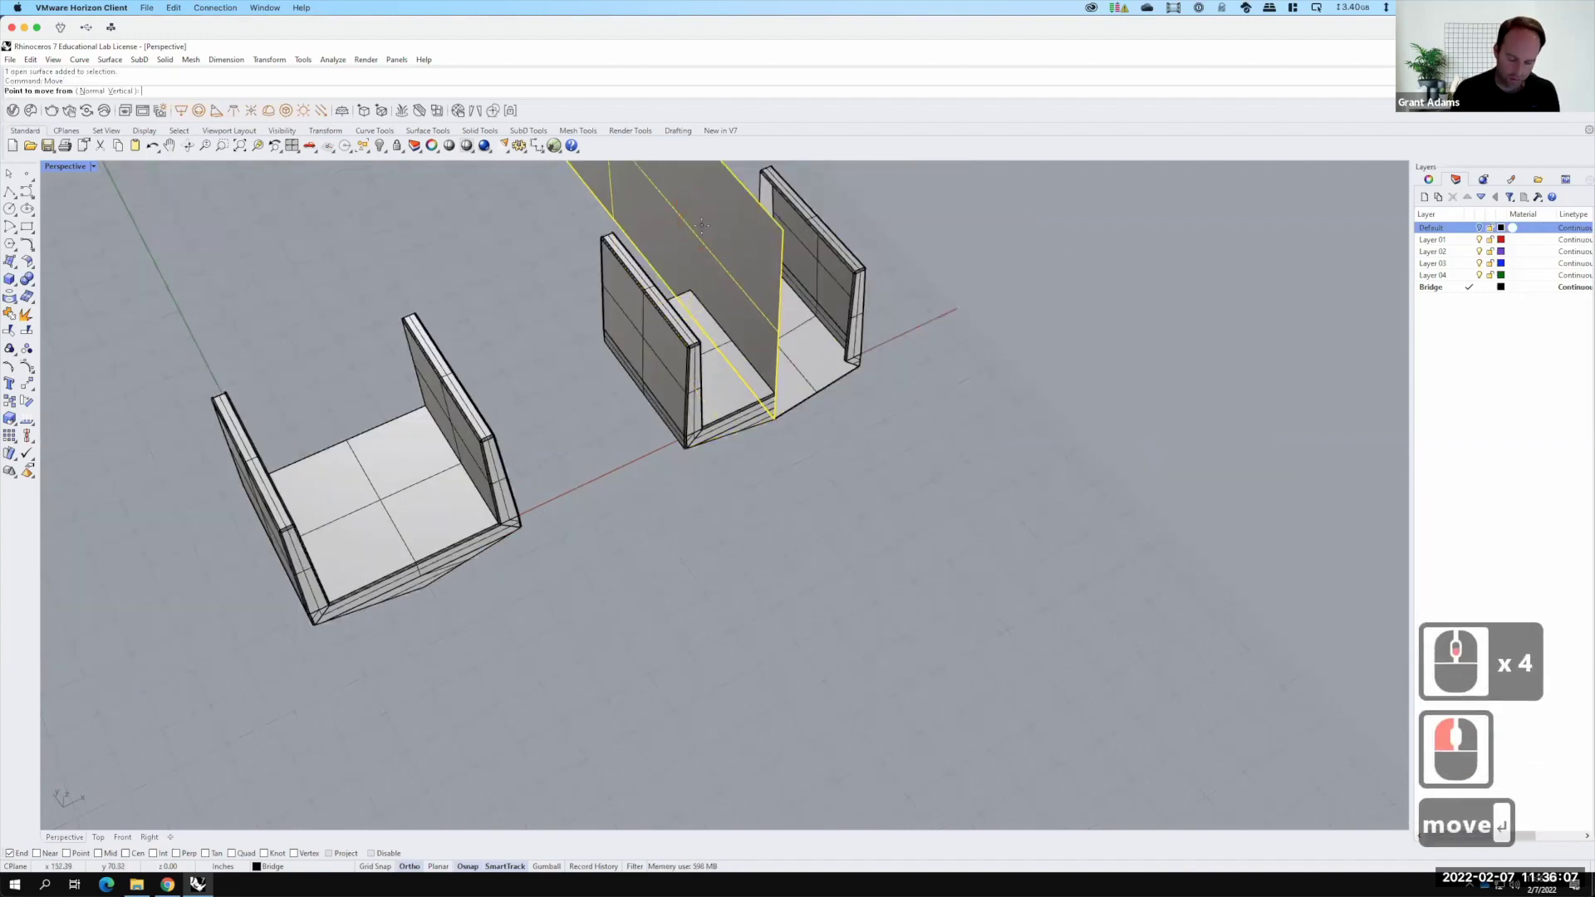
pyautogui.write('v')
pyautogui.press('Return')
pyautogui.click(1486, 733)
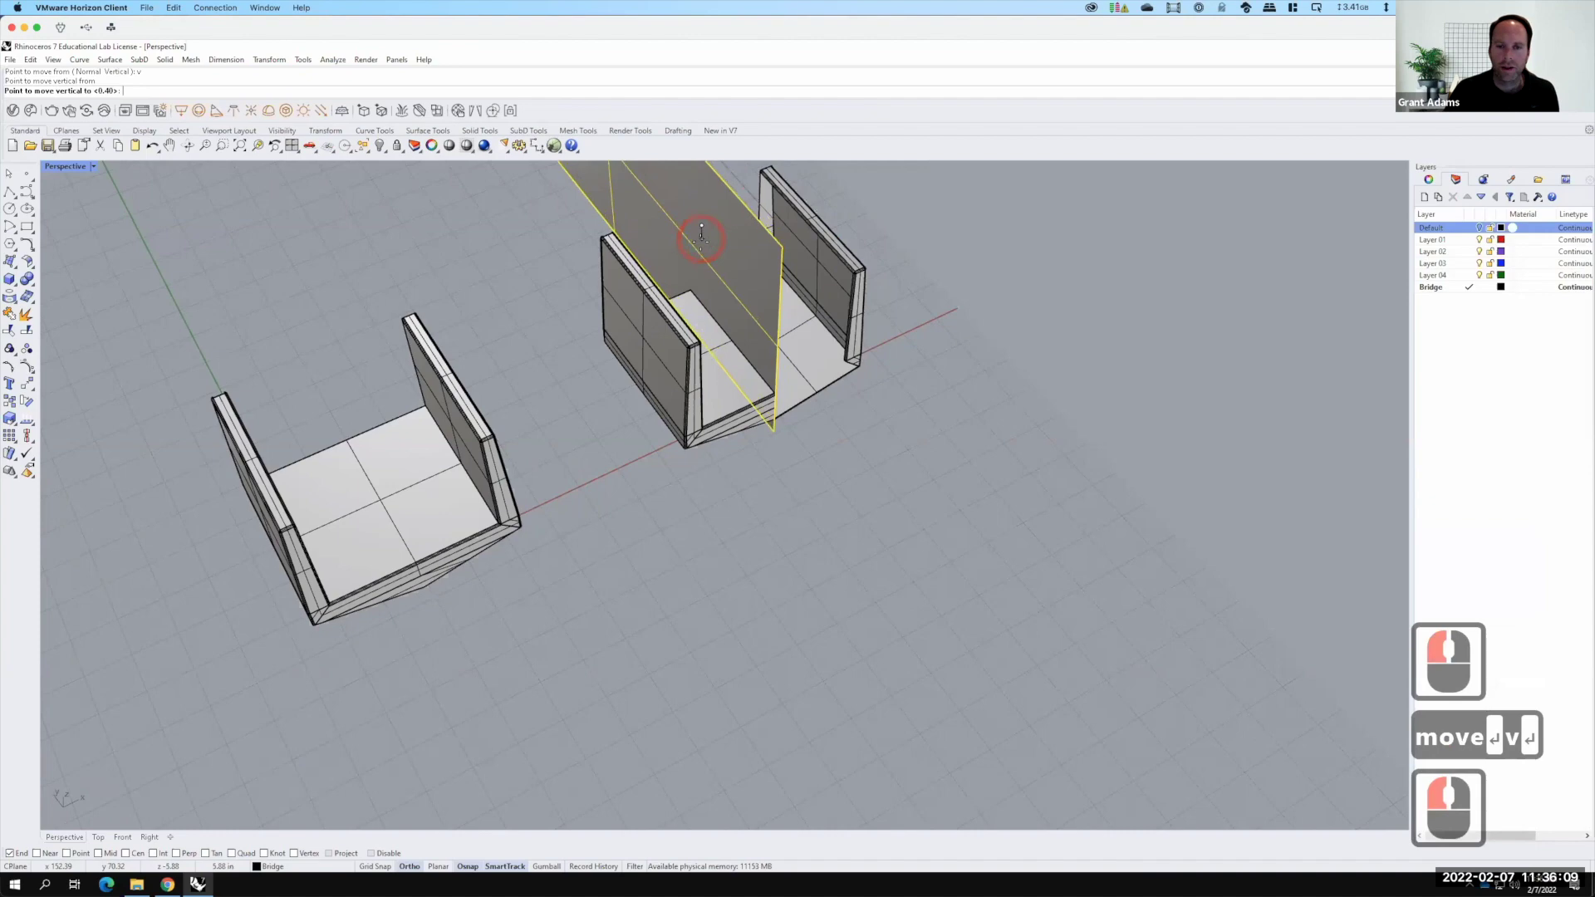
pyautogui.click(1481, 748)
pyautogui.rightClick(1482, 748)
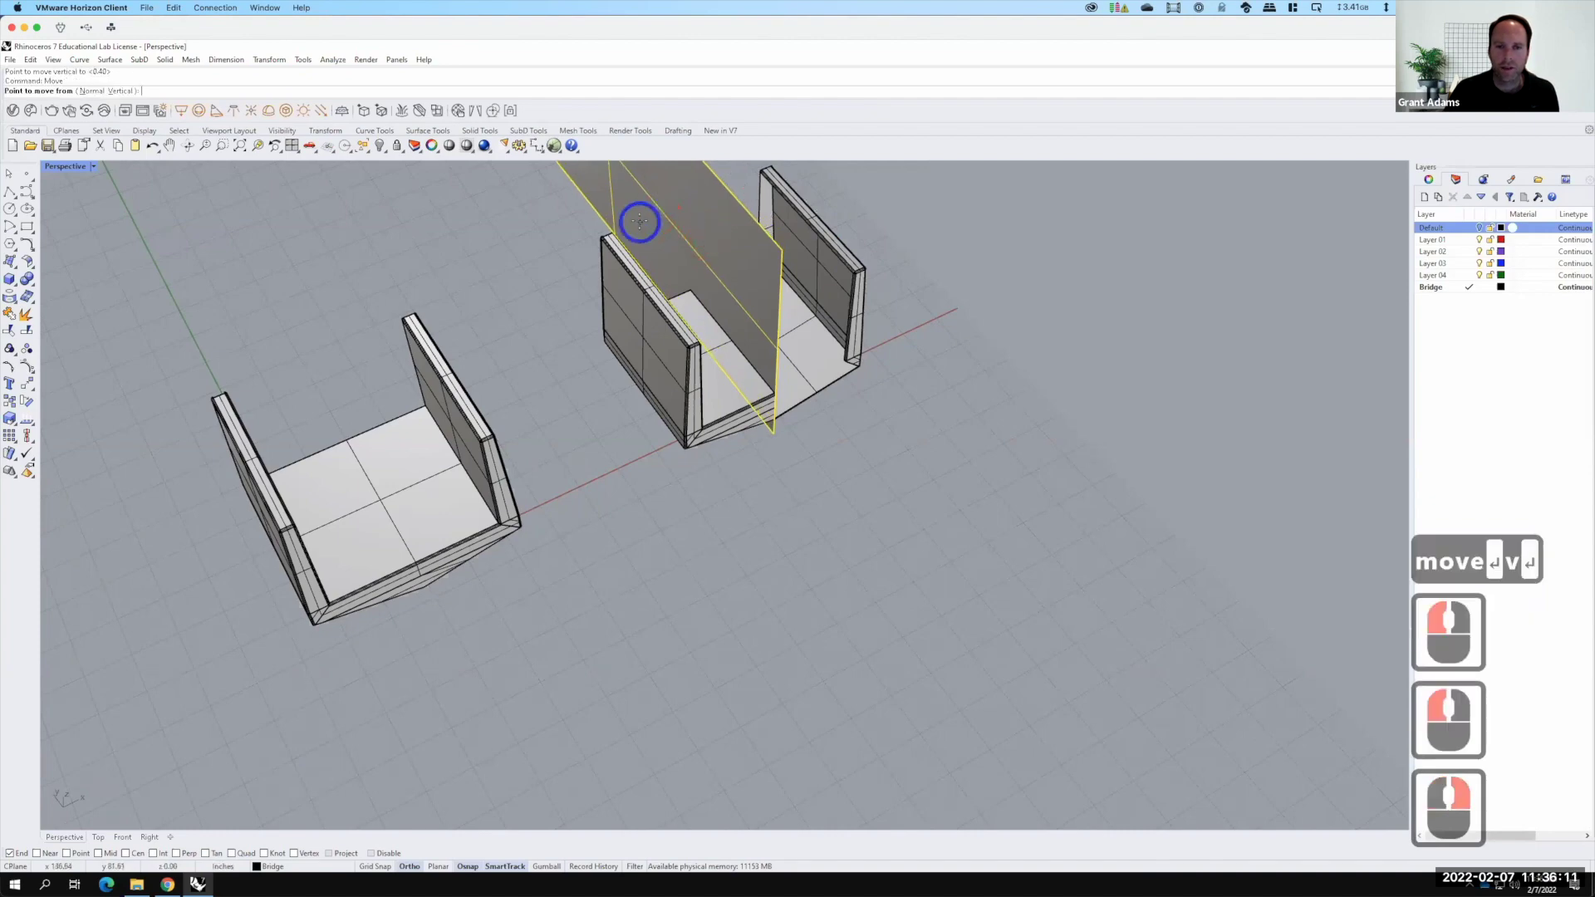
pyautogui.click(1482, 748)
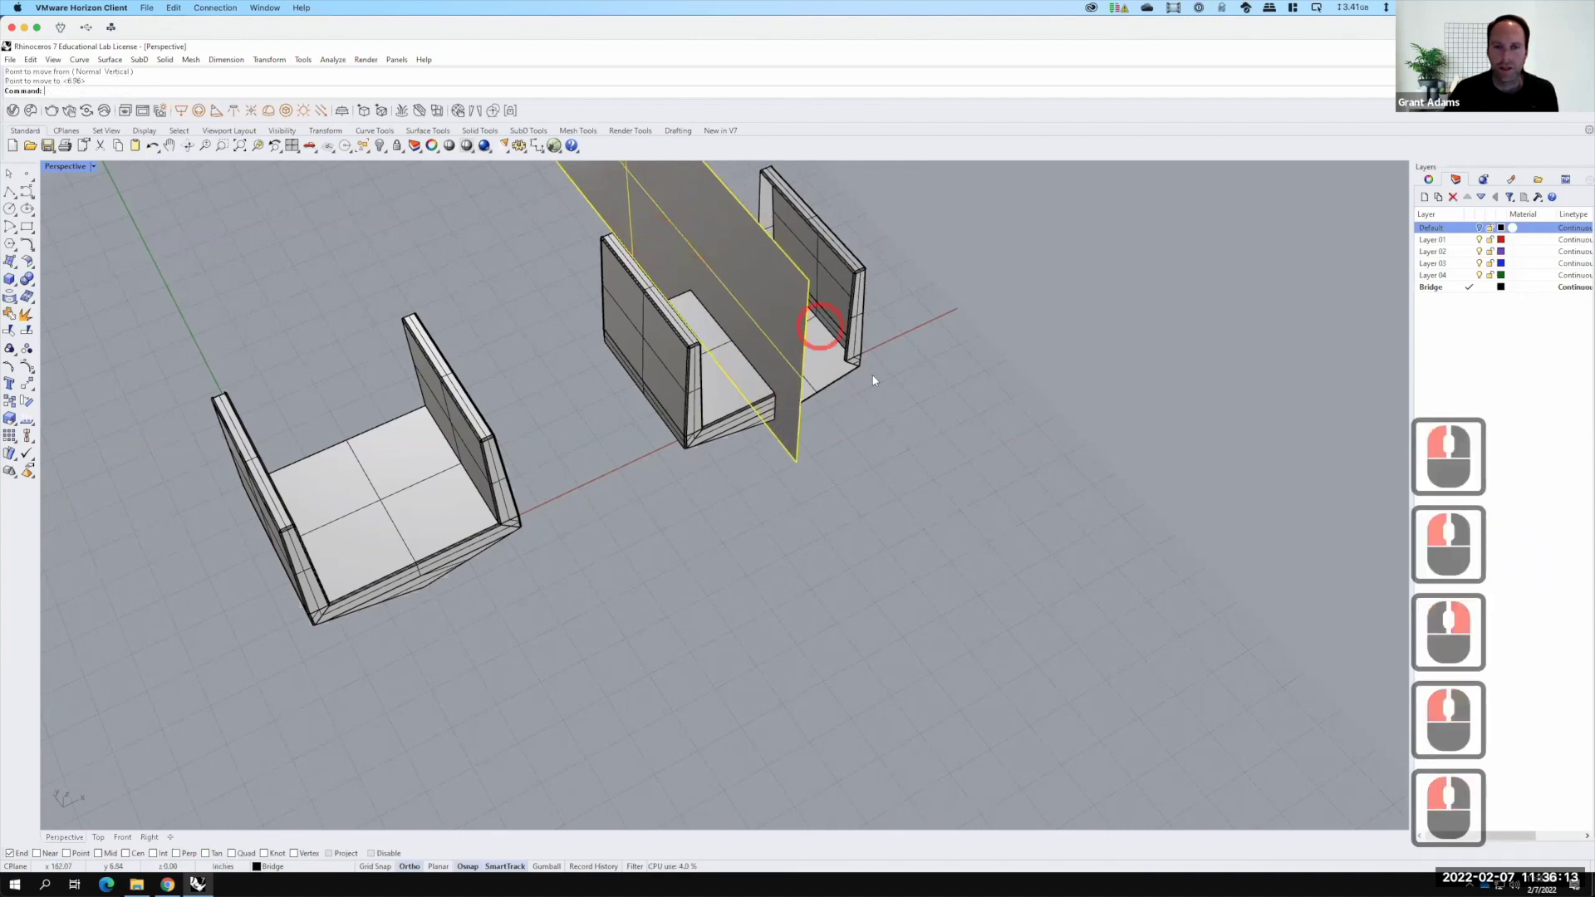
pyautogui.press('Escape')
# Trim the module again with the repositioned plane as the cutter
pyautogui.click(1523, 688)
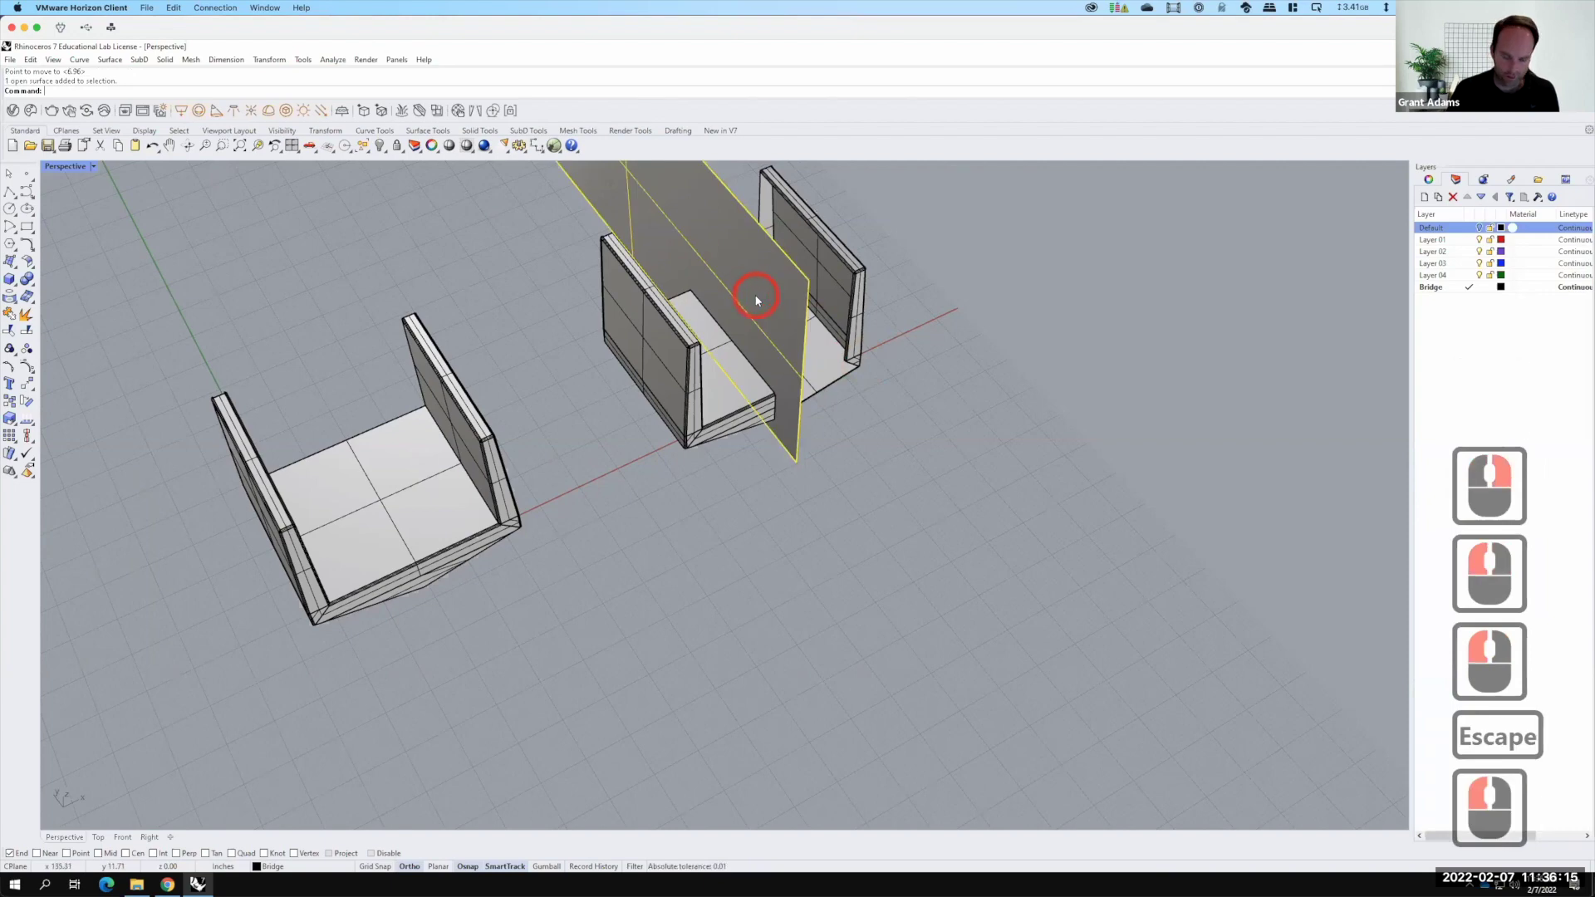
pyautogui.press('t')
pyautogui.write('trim↵')
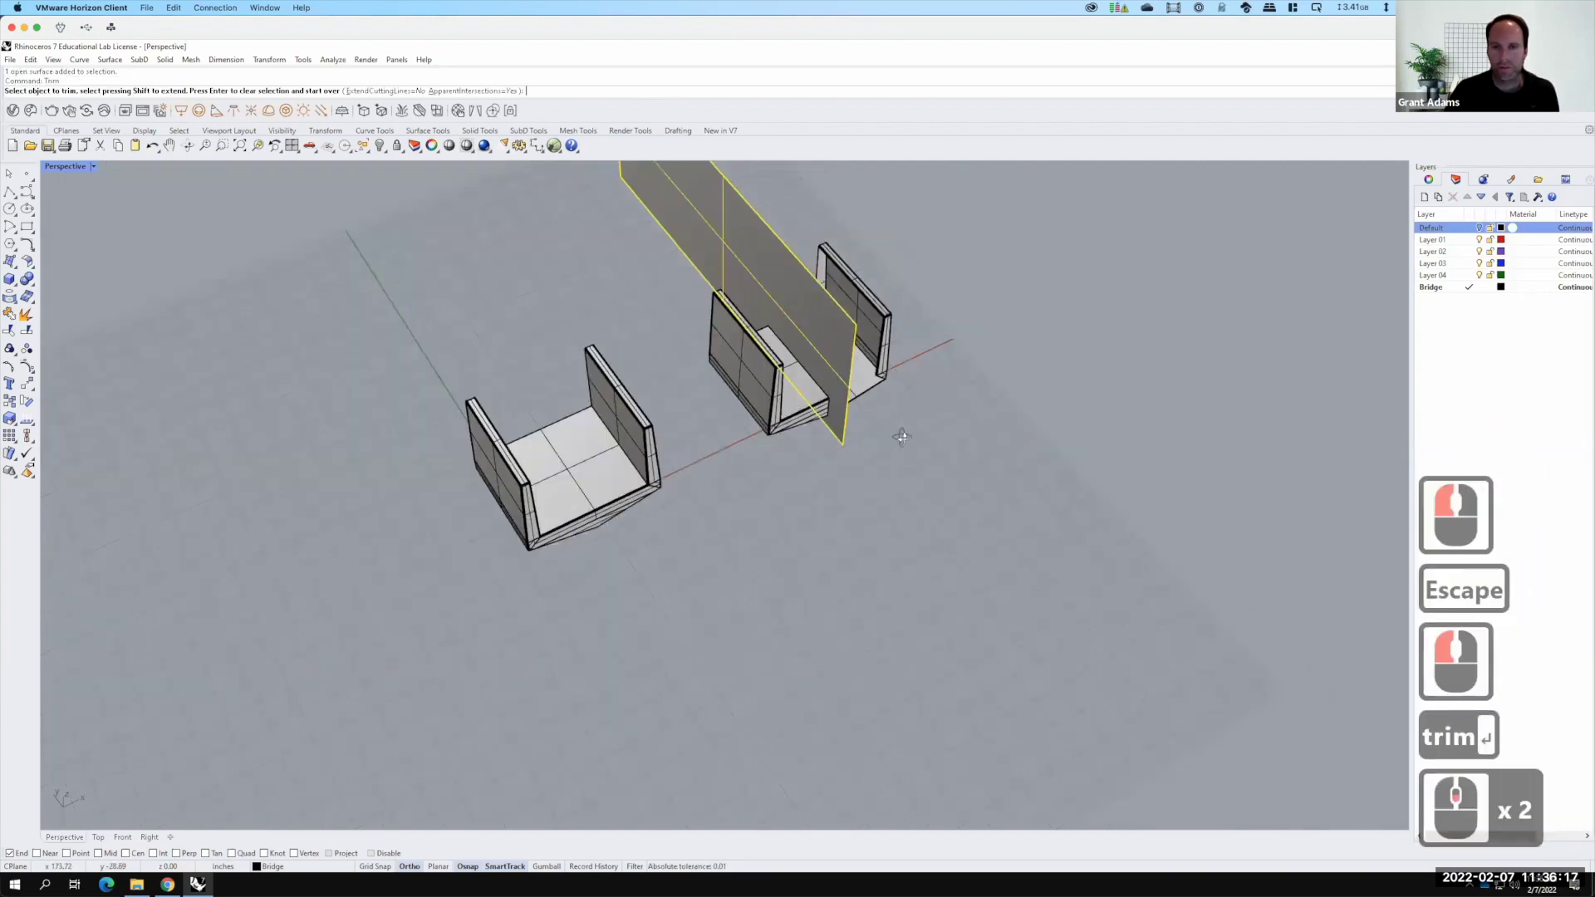
pyautogui.rightClick(1460, 650)
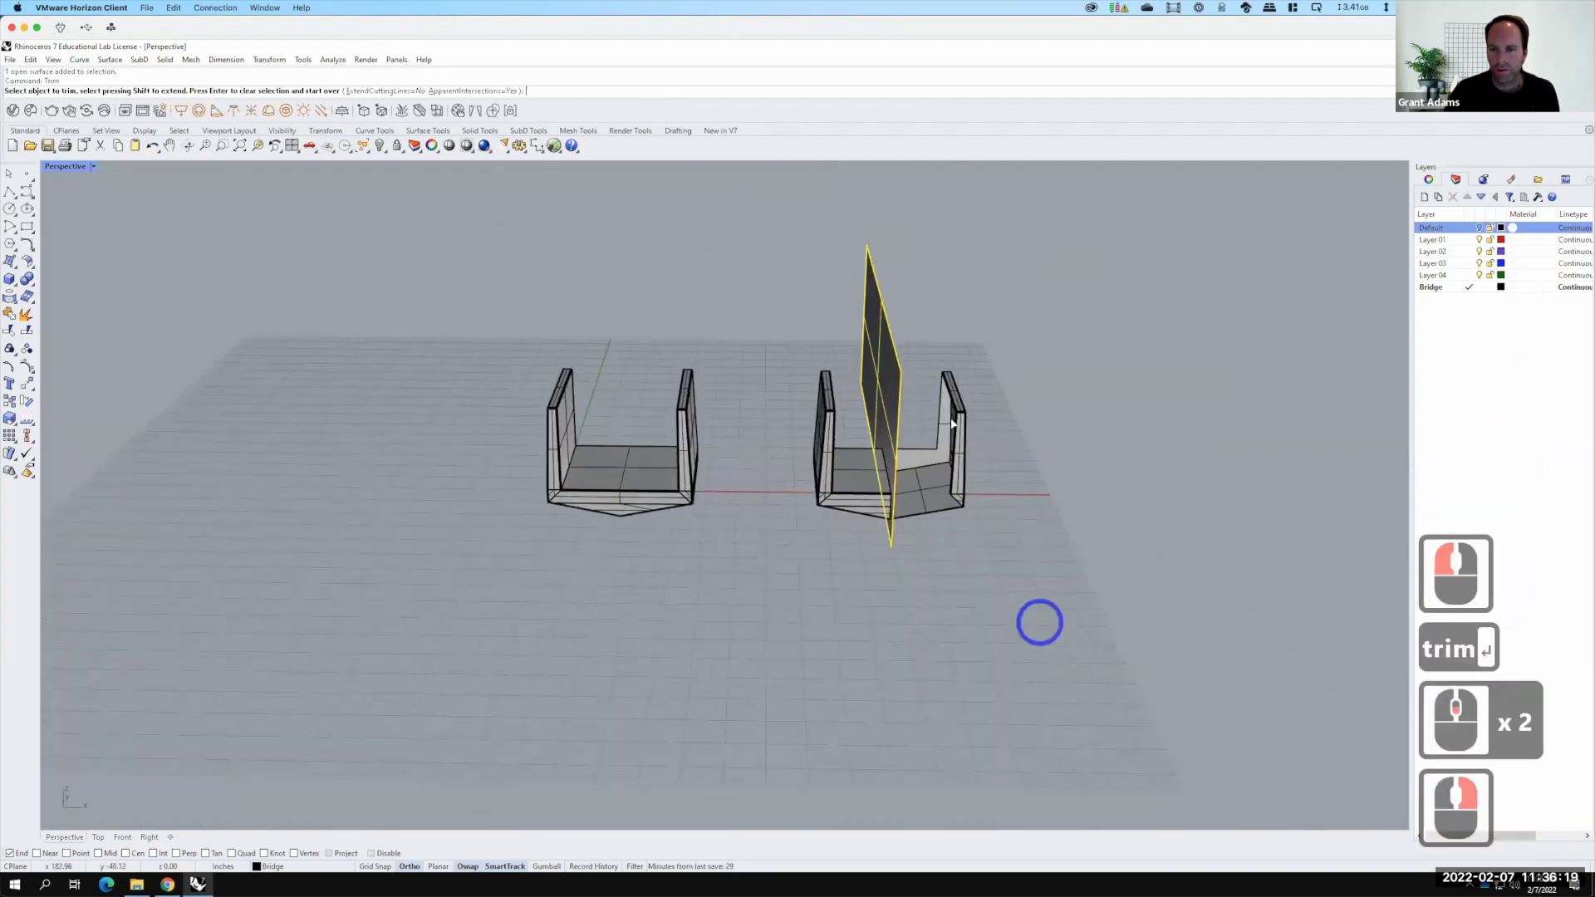
pyautogui.rightClick(1511, 637)
pyautogui.click(1446, 685)
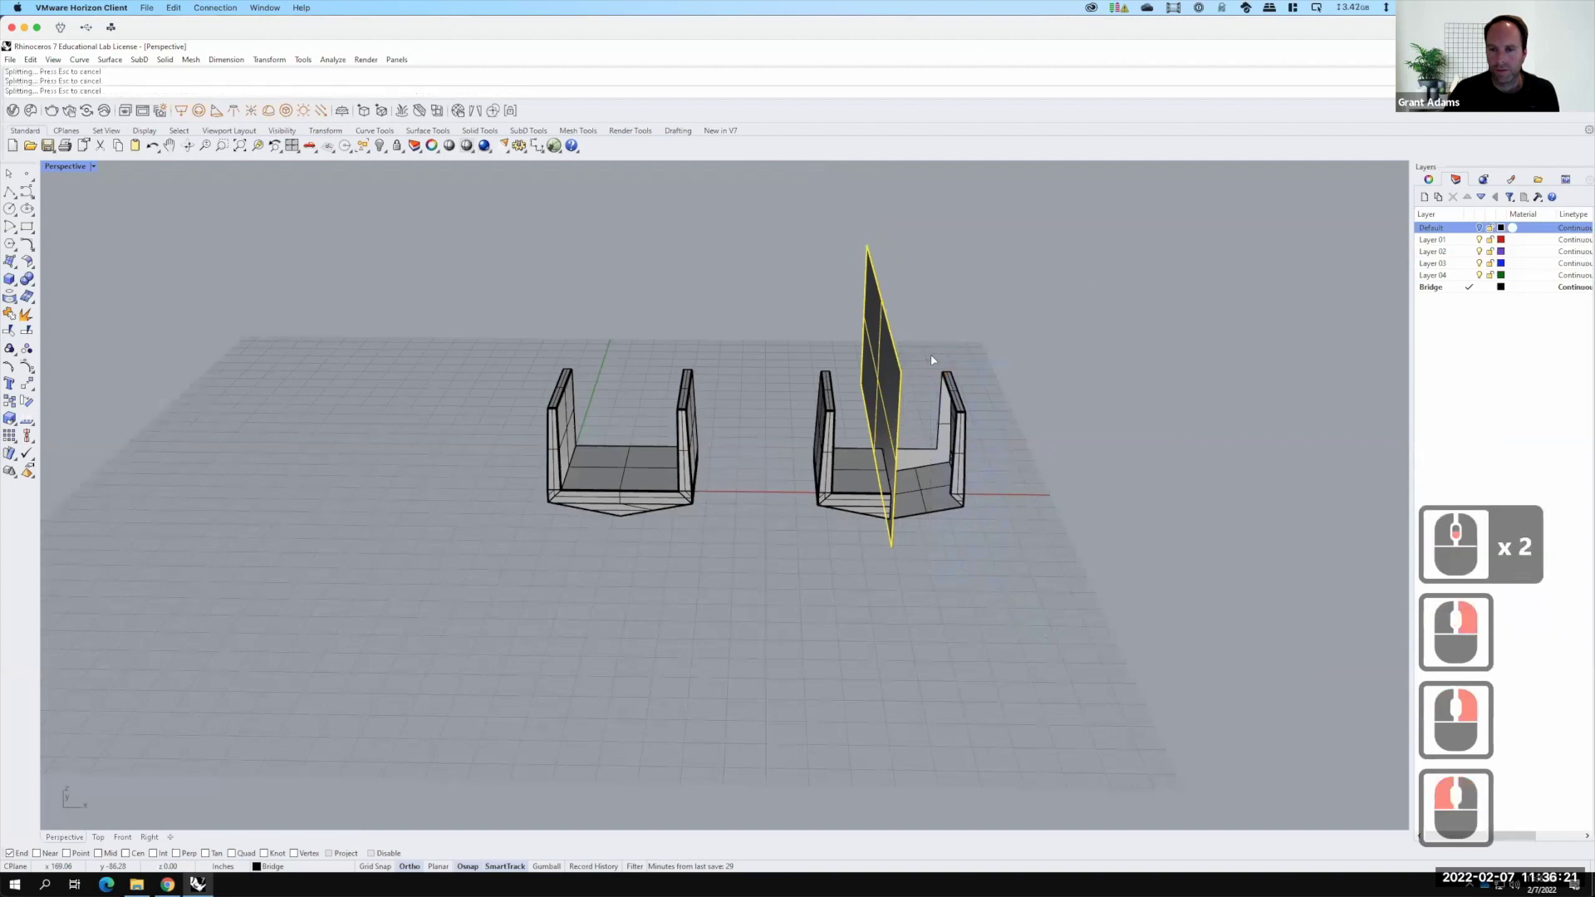
pyautogui.press('F15')
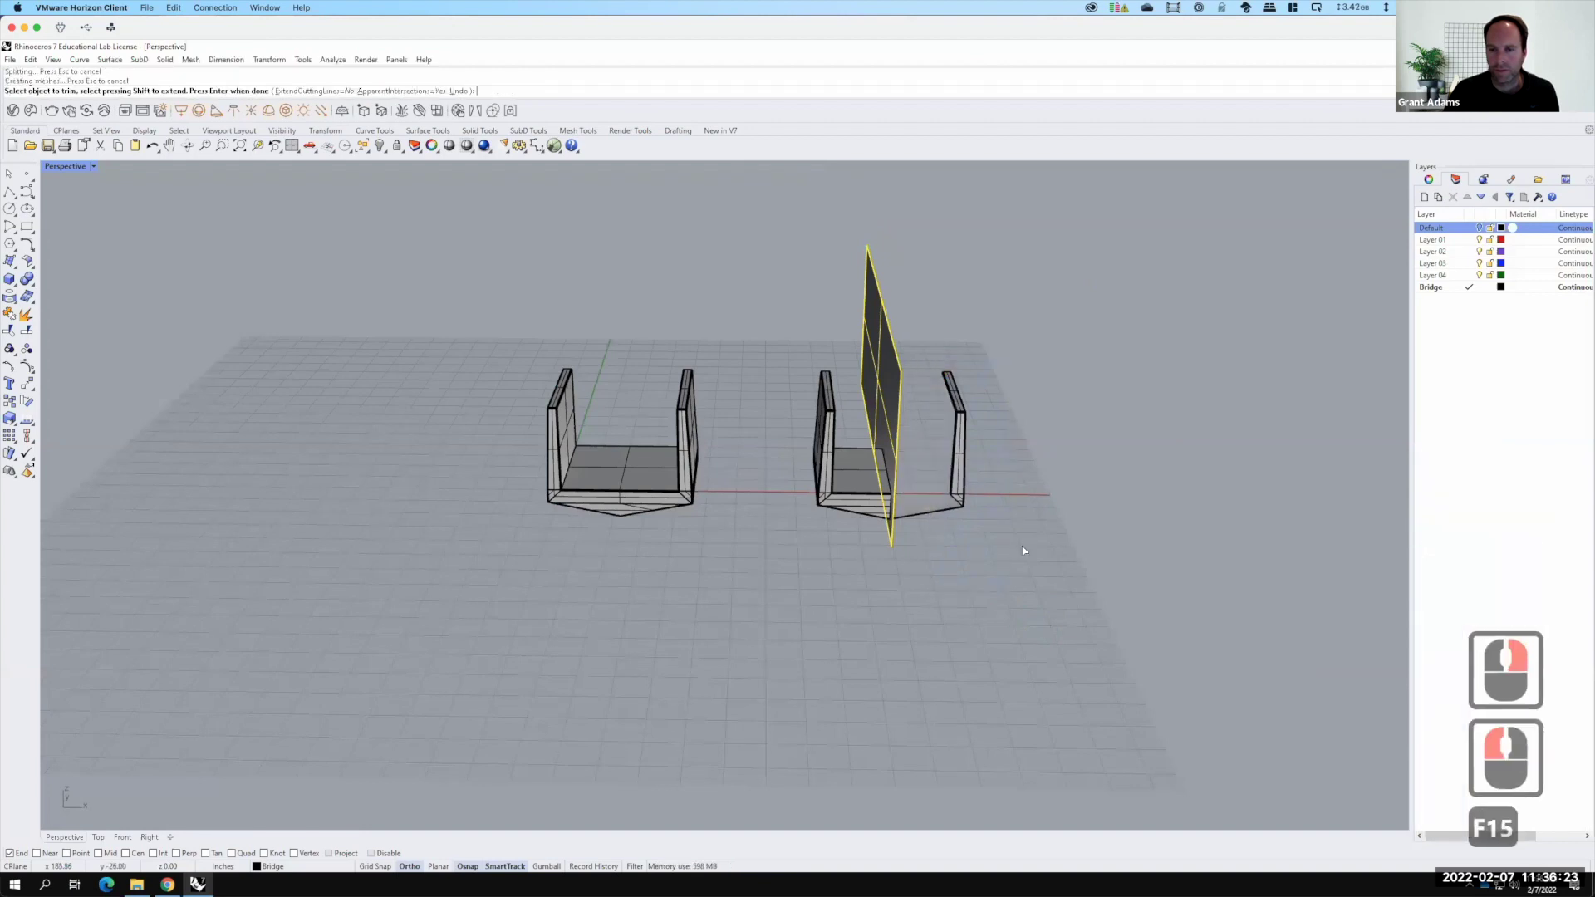
pyautogui.press('Return')
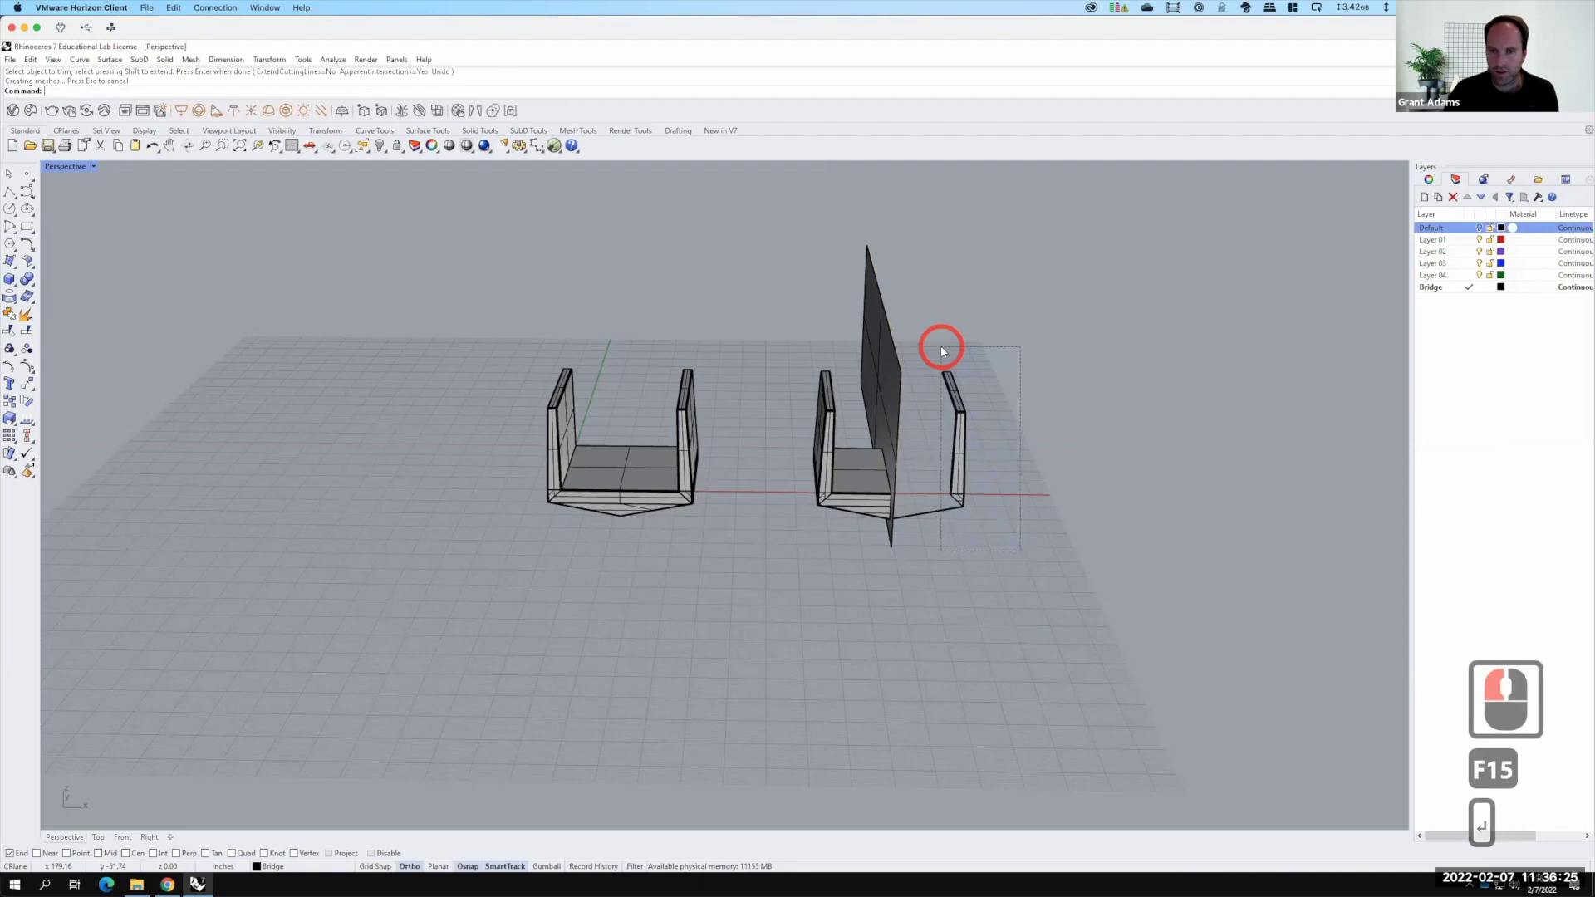
# Delete the cut-off portion of the module and the cutting plane
pyautogui.click(944, 349)
pyautogui.write('del')
pyautogui.press('Return')
pyautogui.rightClick(1511, 738)
pyautogui.click(1539, 748)
pyautogui.press('BackSpace')
pyautogui.write('el')
pyautogui.press('Return')
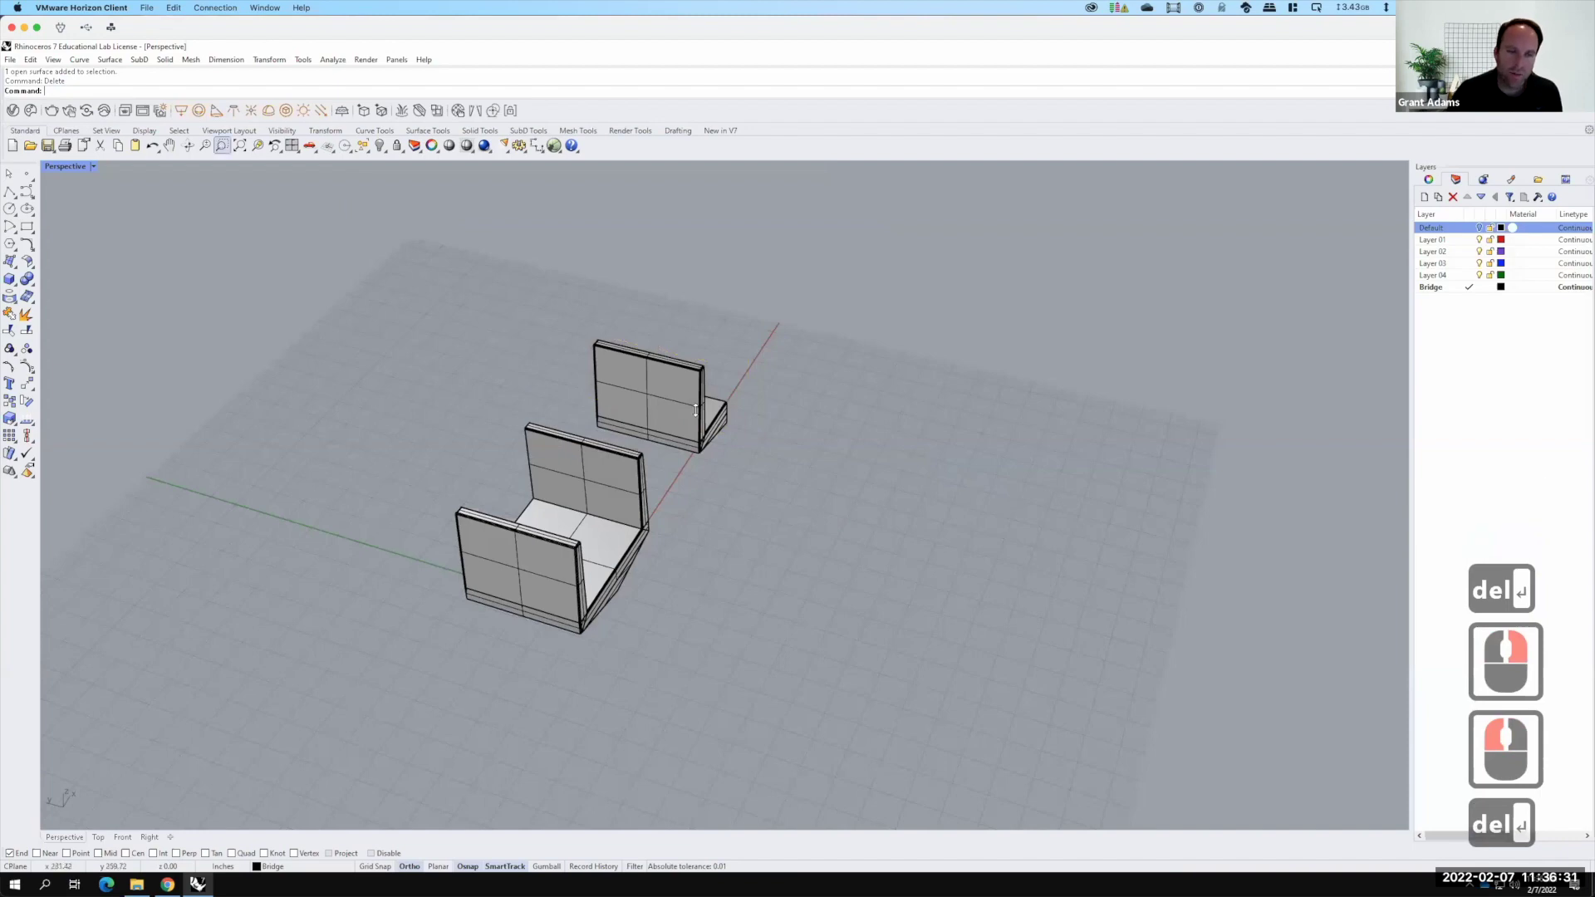
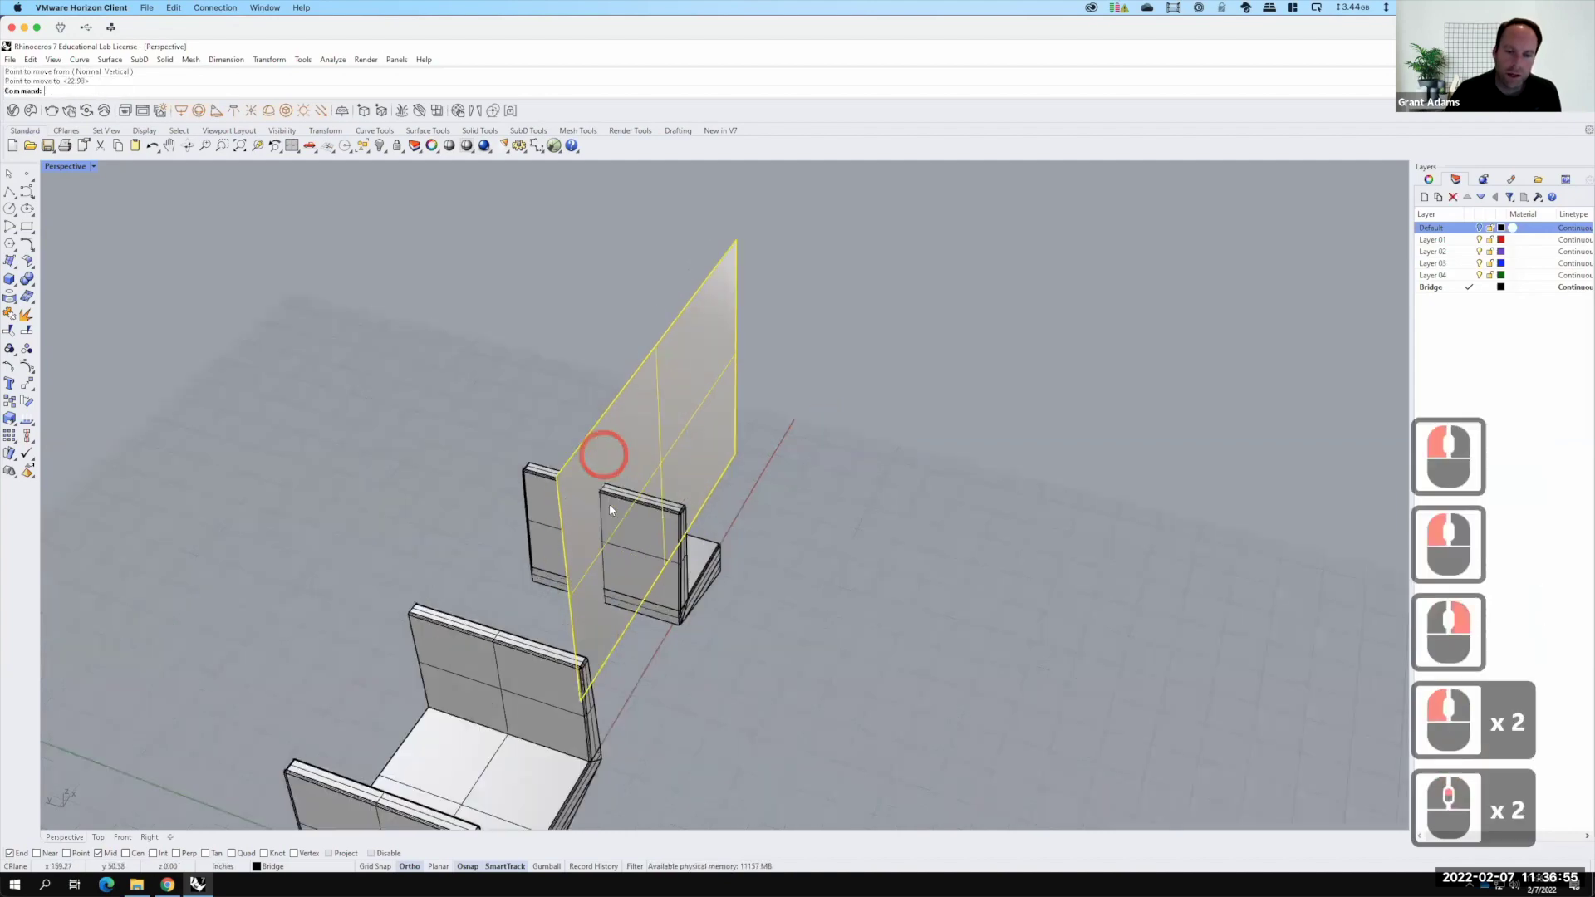
# Run Trim once more with the plane as cutter and end the command
pyautogui.rightClick(601, 503)
pyautogui.press('t')
pyautogui.write('trim')
pyautogui.press('Return')
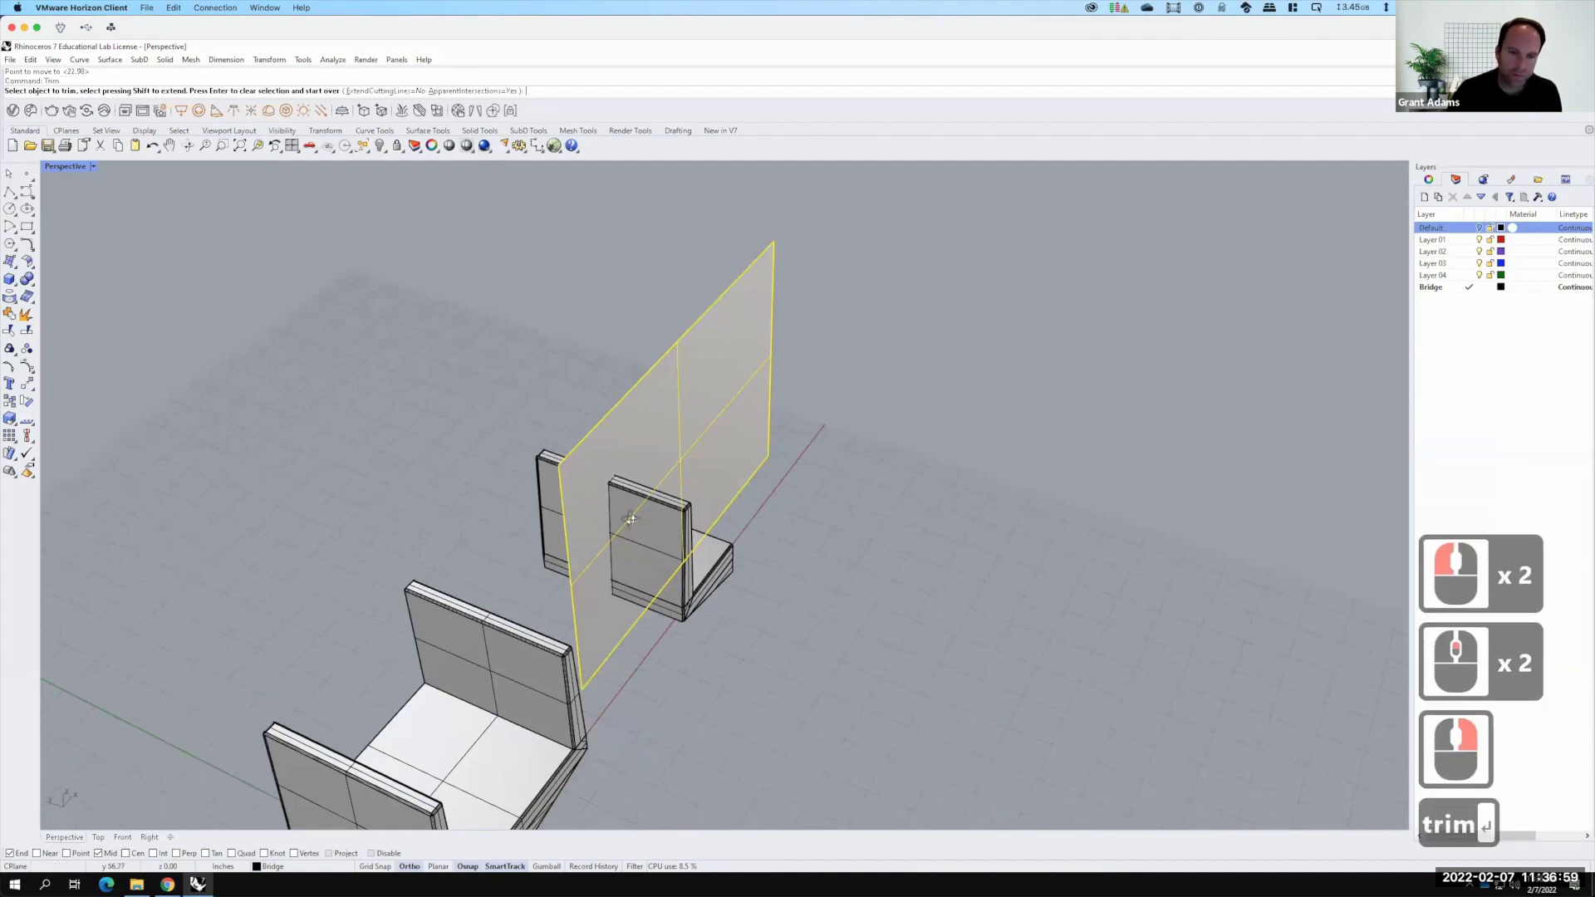
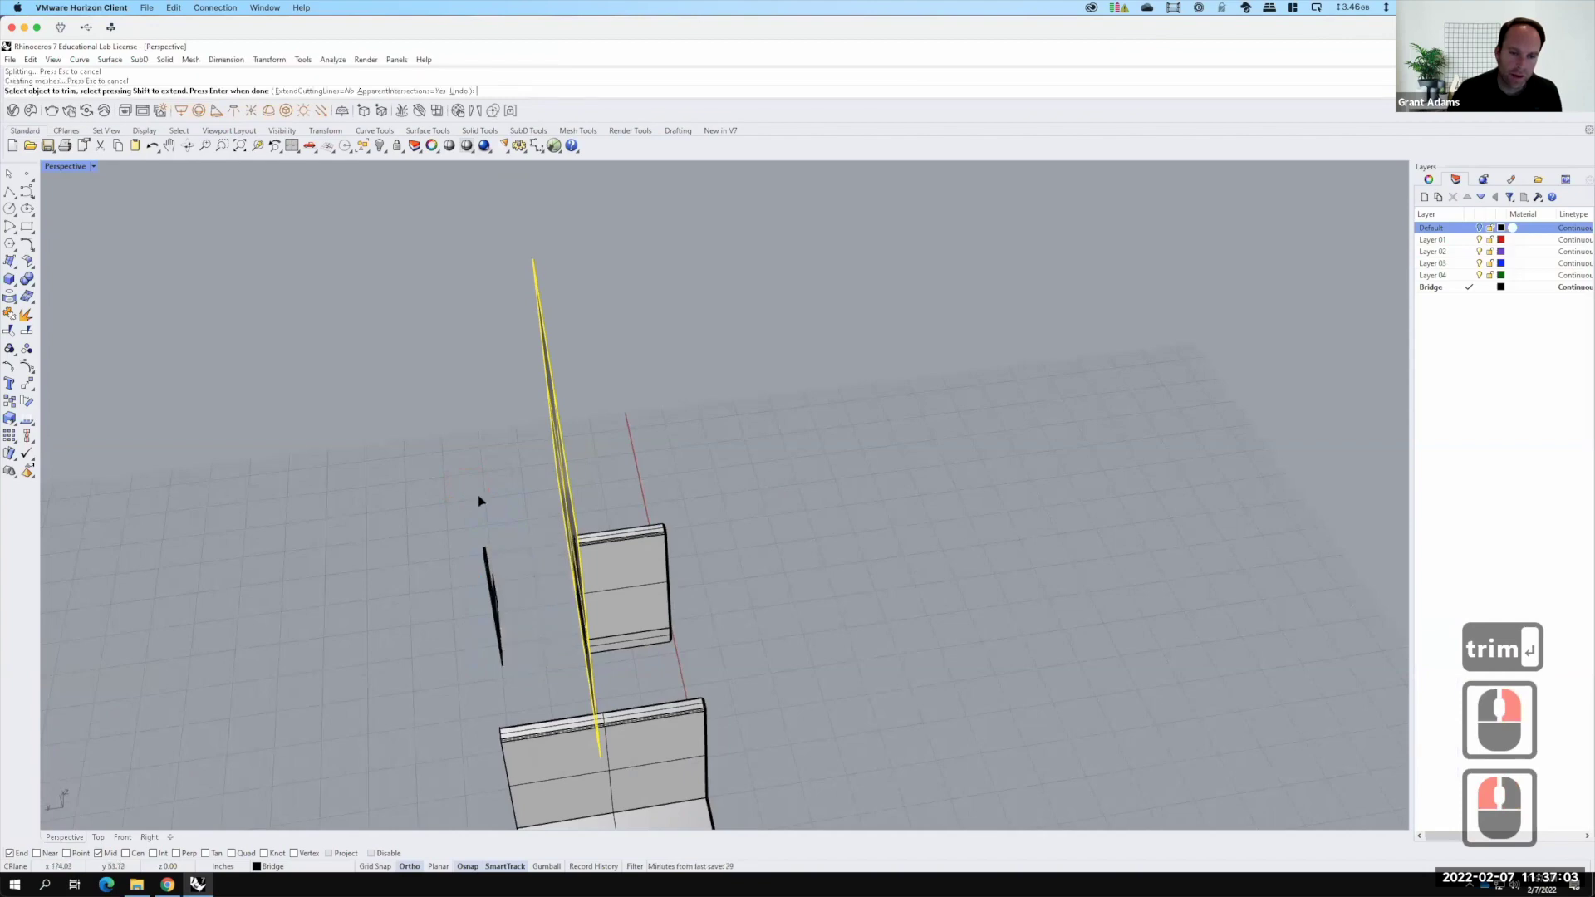
pyautogui.press('Return')
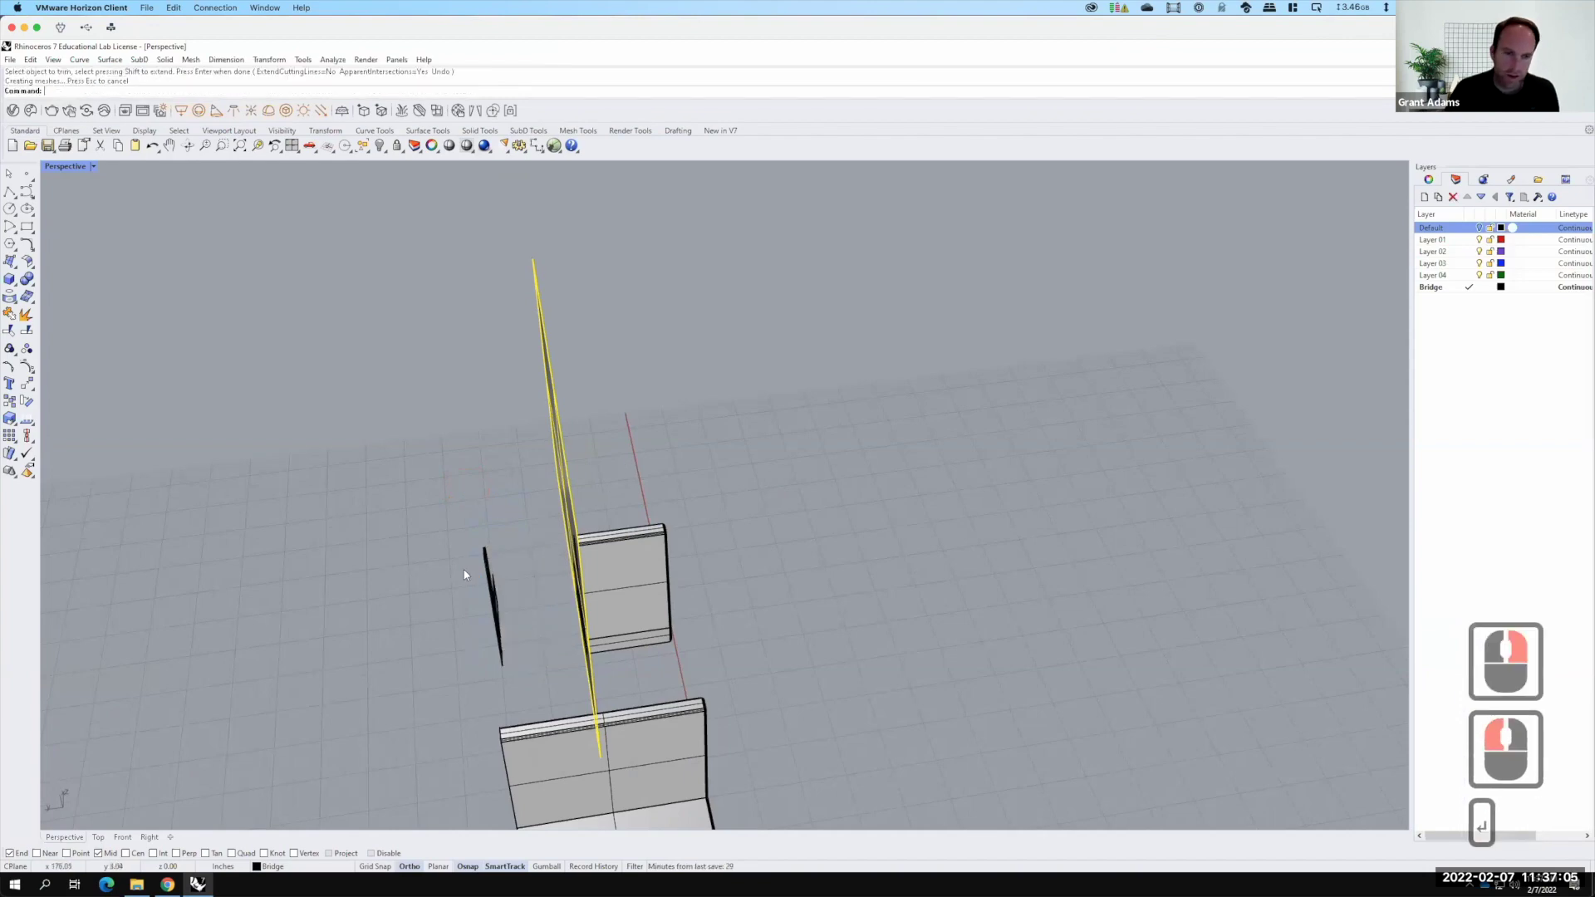
# Delete the leftover sliver pieces and the vertical cutting plane, leaving the L-shaped half
pyautogui.click(533, 679)
pyautogui.write('del')
pyautogui.press('Return')
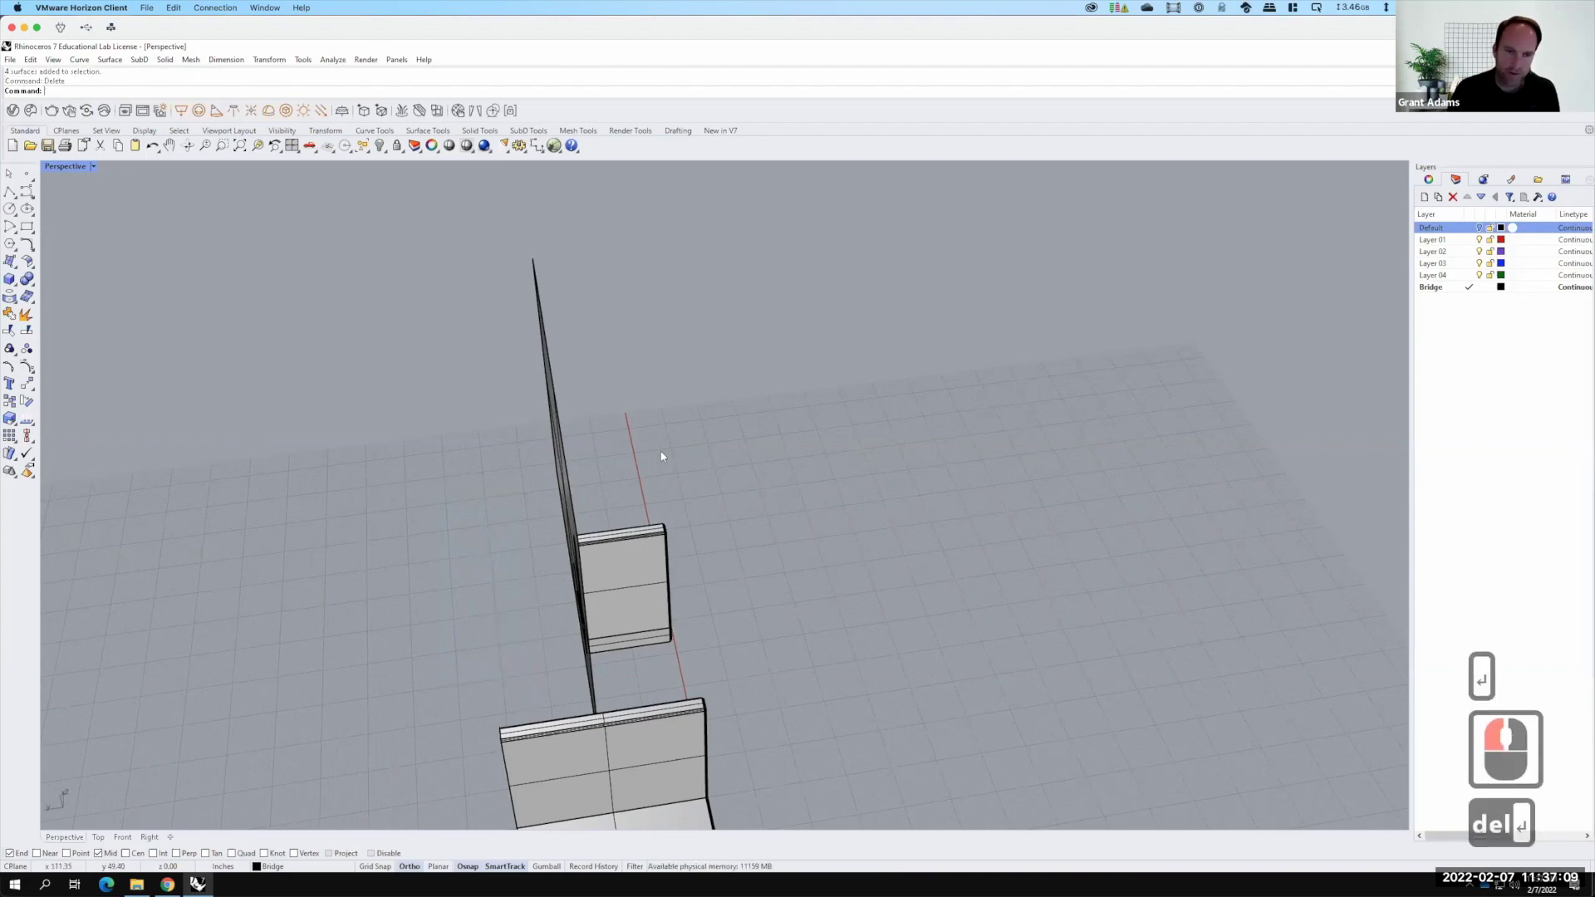
pyautogui.click(513, 387)
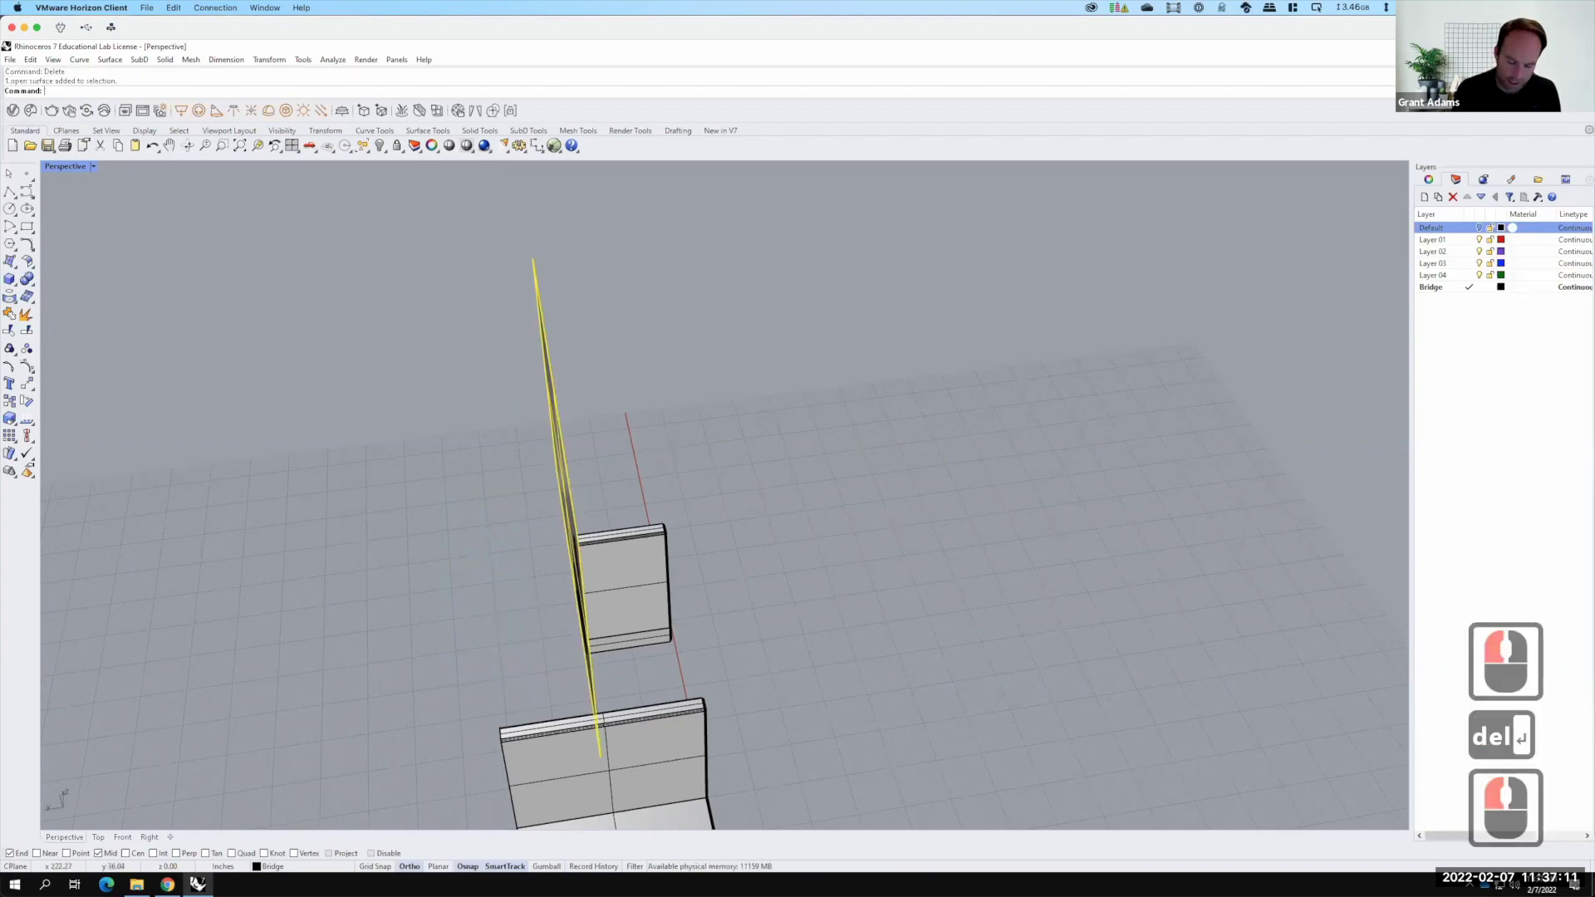
pyautogui.press('Delete')
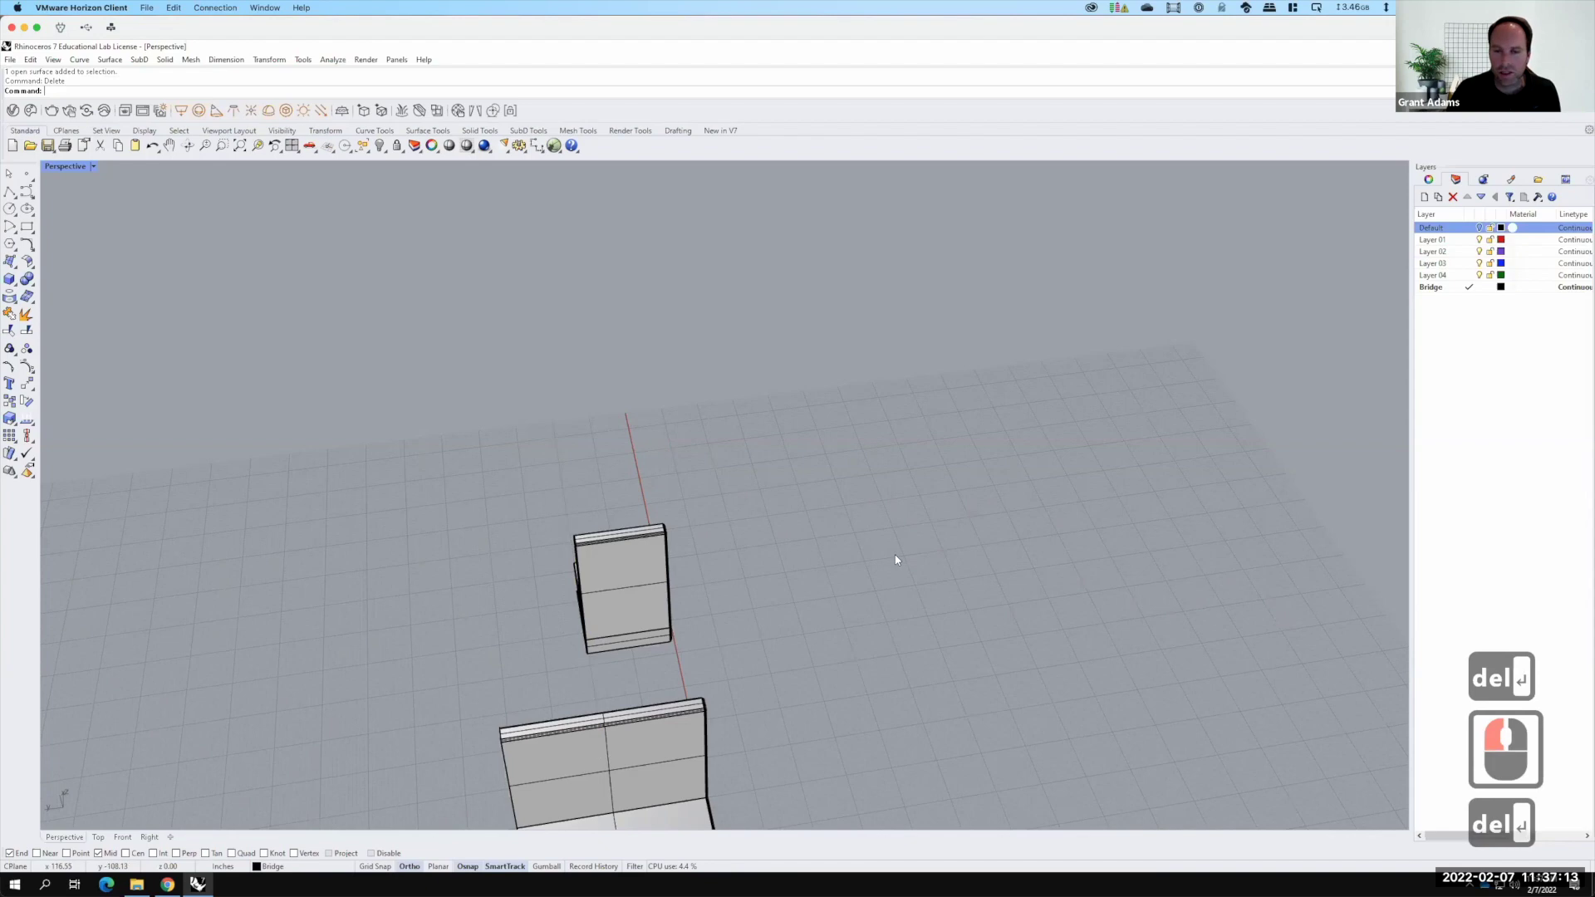
pyautogui.rightClick(856, 520)
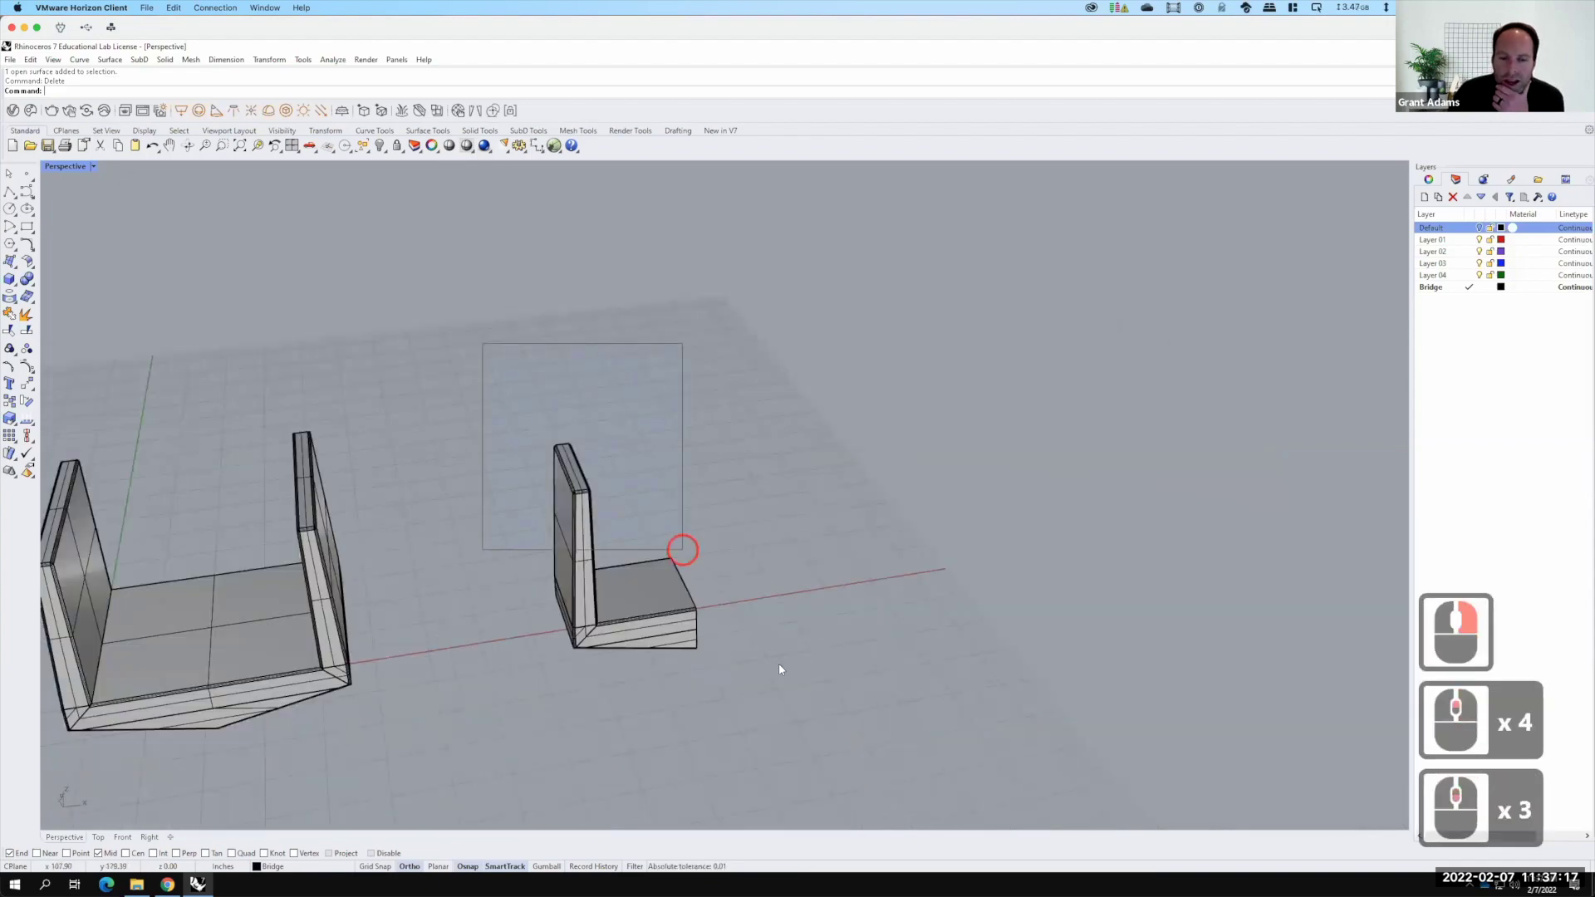
# Mirror the L-shaped piece into a full U module, then mirror a copy of that module beside it
pyautogui.click(795, 693)
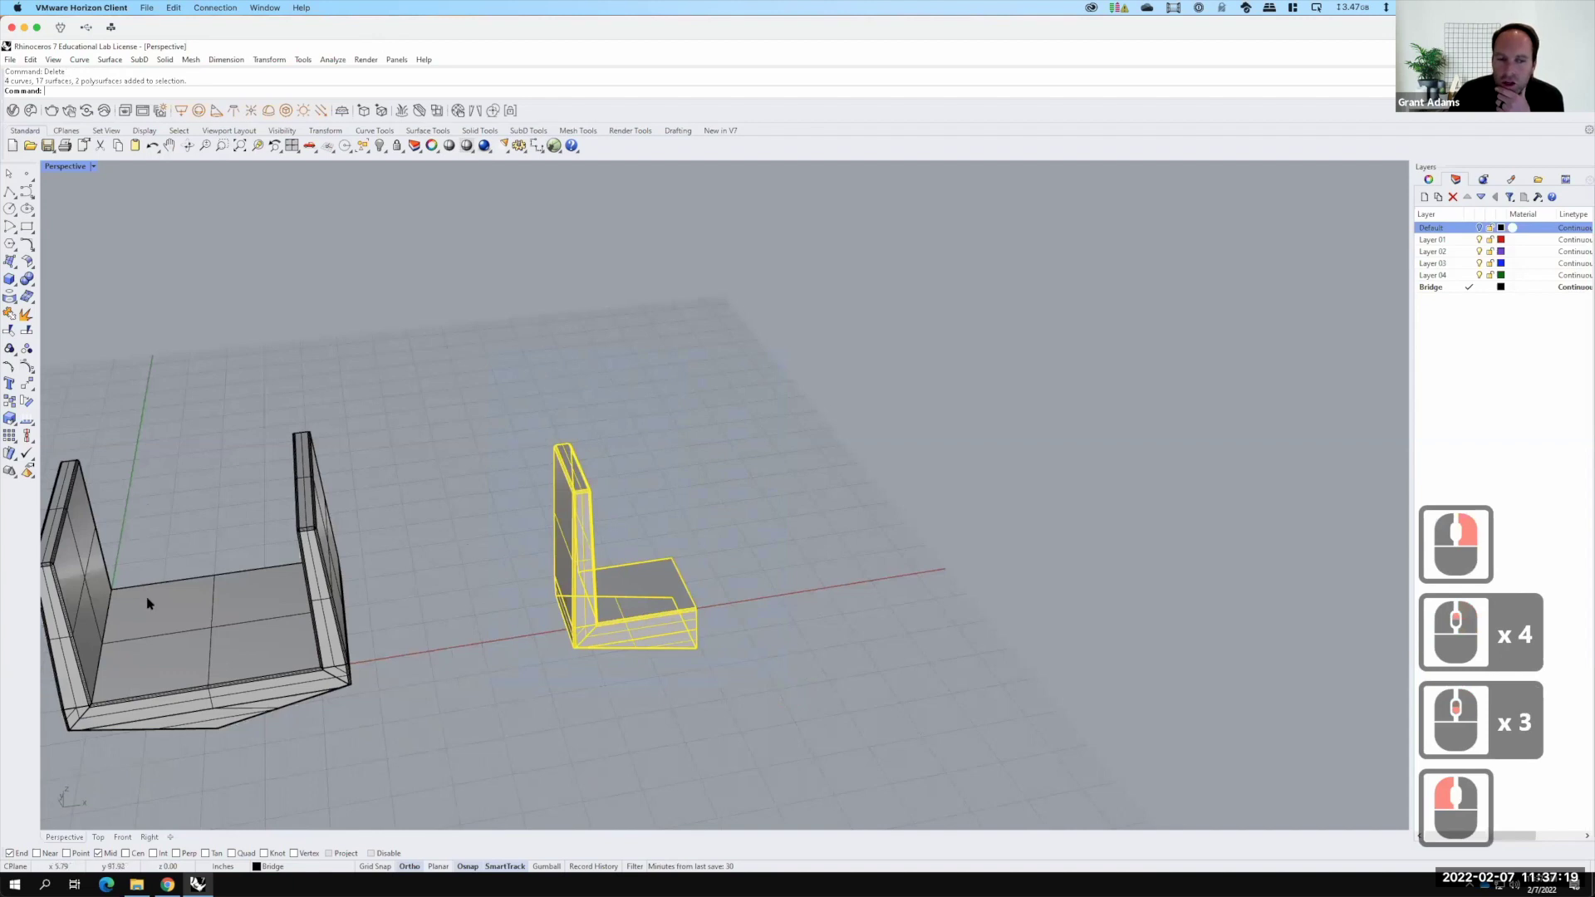
pyautogui.press('F15')
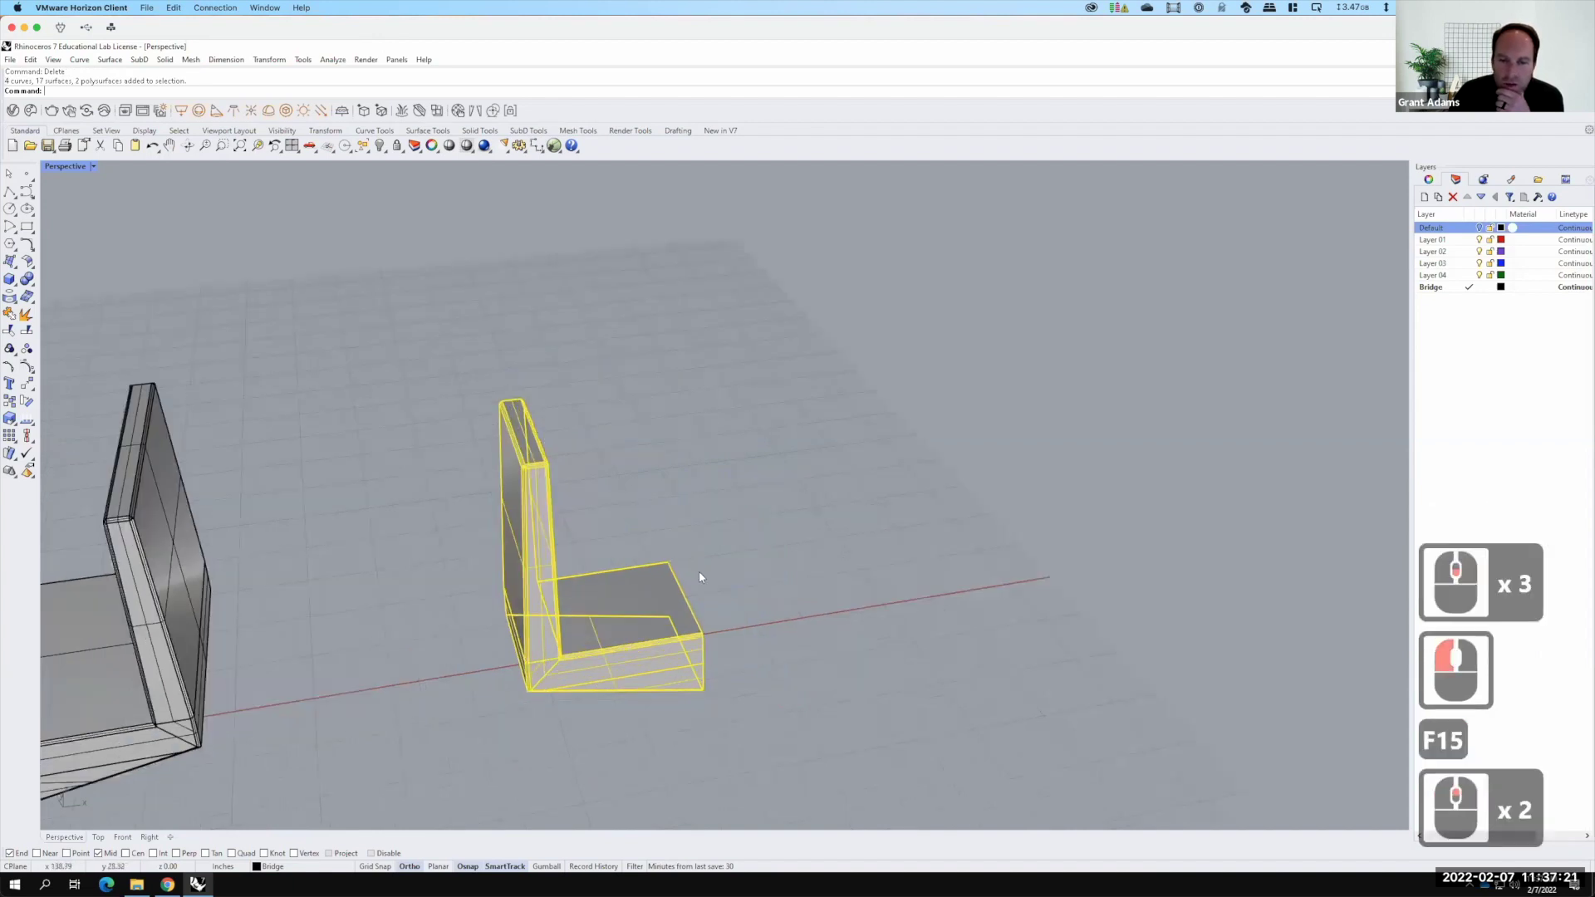
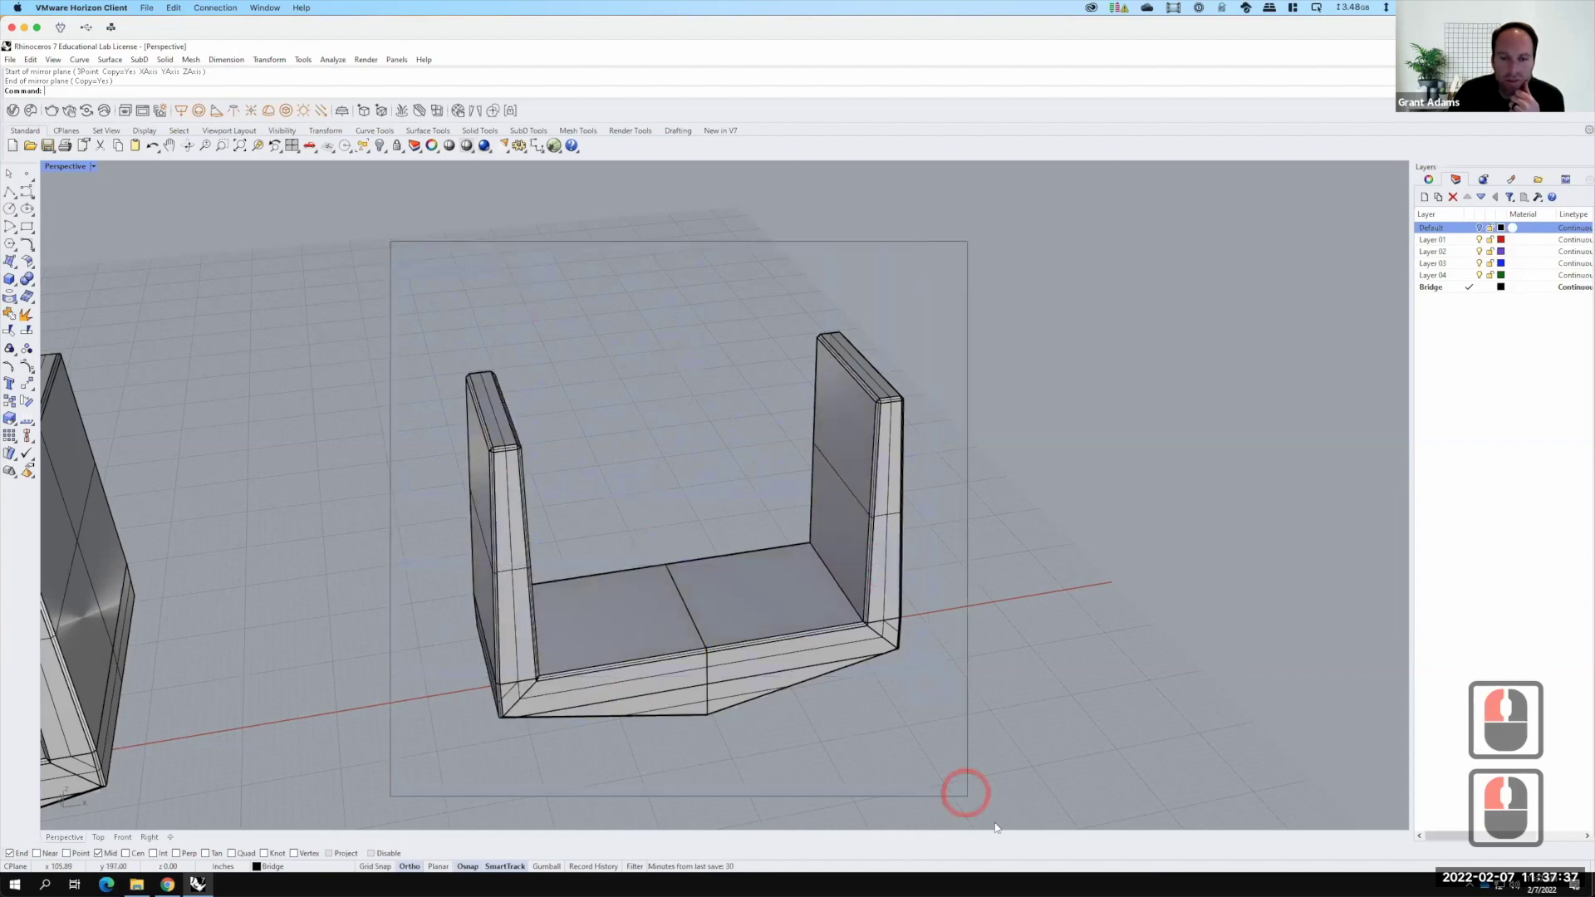
pyautogui.click(915, 688)
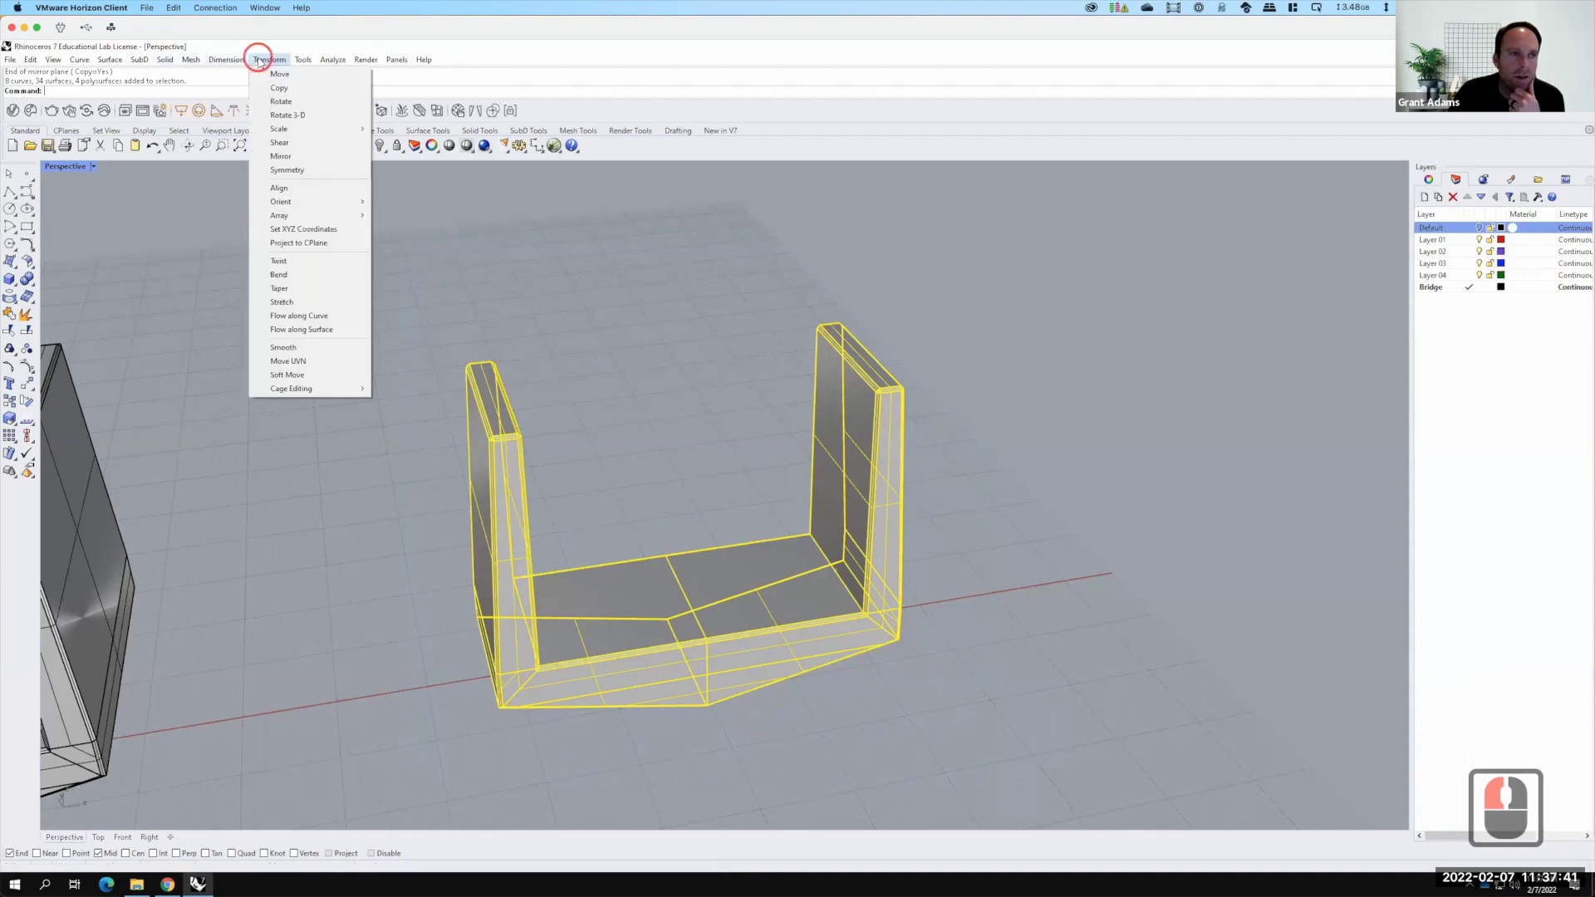
pyautogui.click(1539, 747)
pyautogui.click(1539, 748)
pyautogui.click(1539, 748)
# Cancel the repeated mirror and orbit to view the two modules side by side
pyautogui.click(1496, 773)
pyautogui.press('Return')
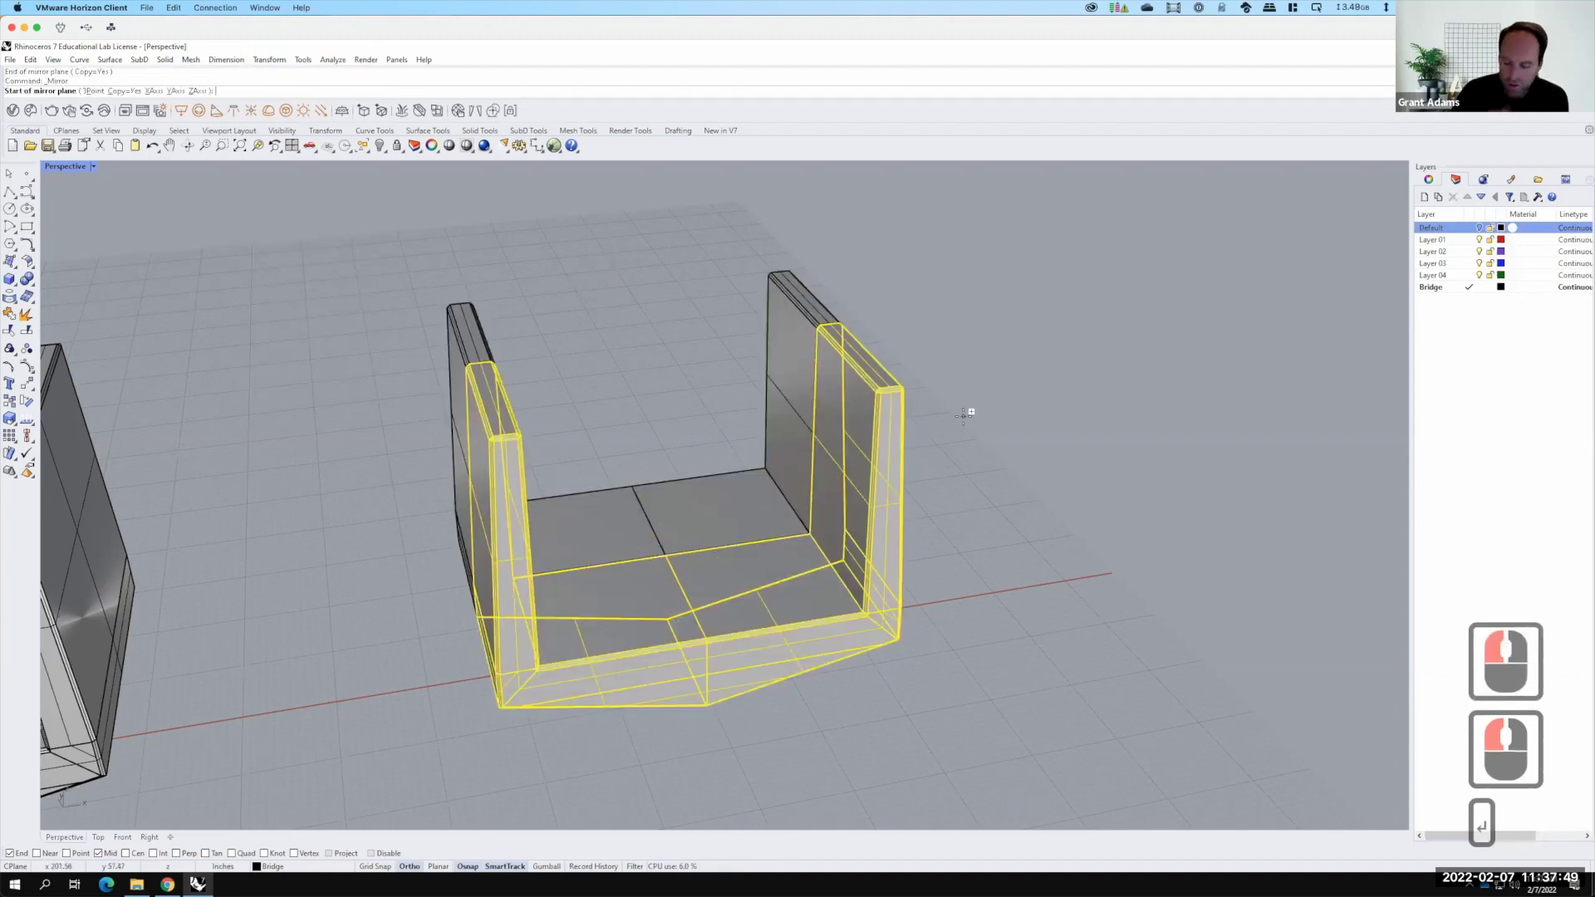
pyautogui.press('Return')
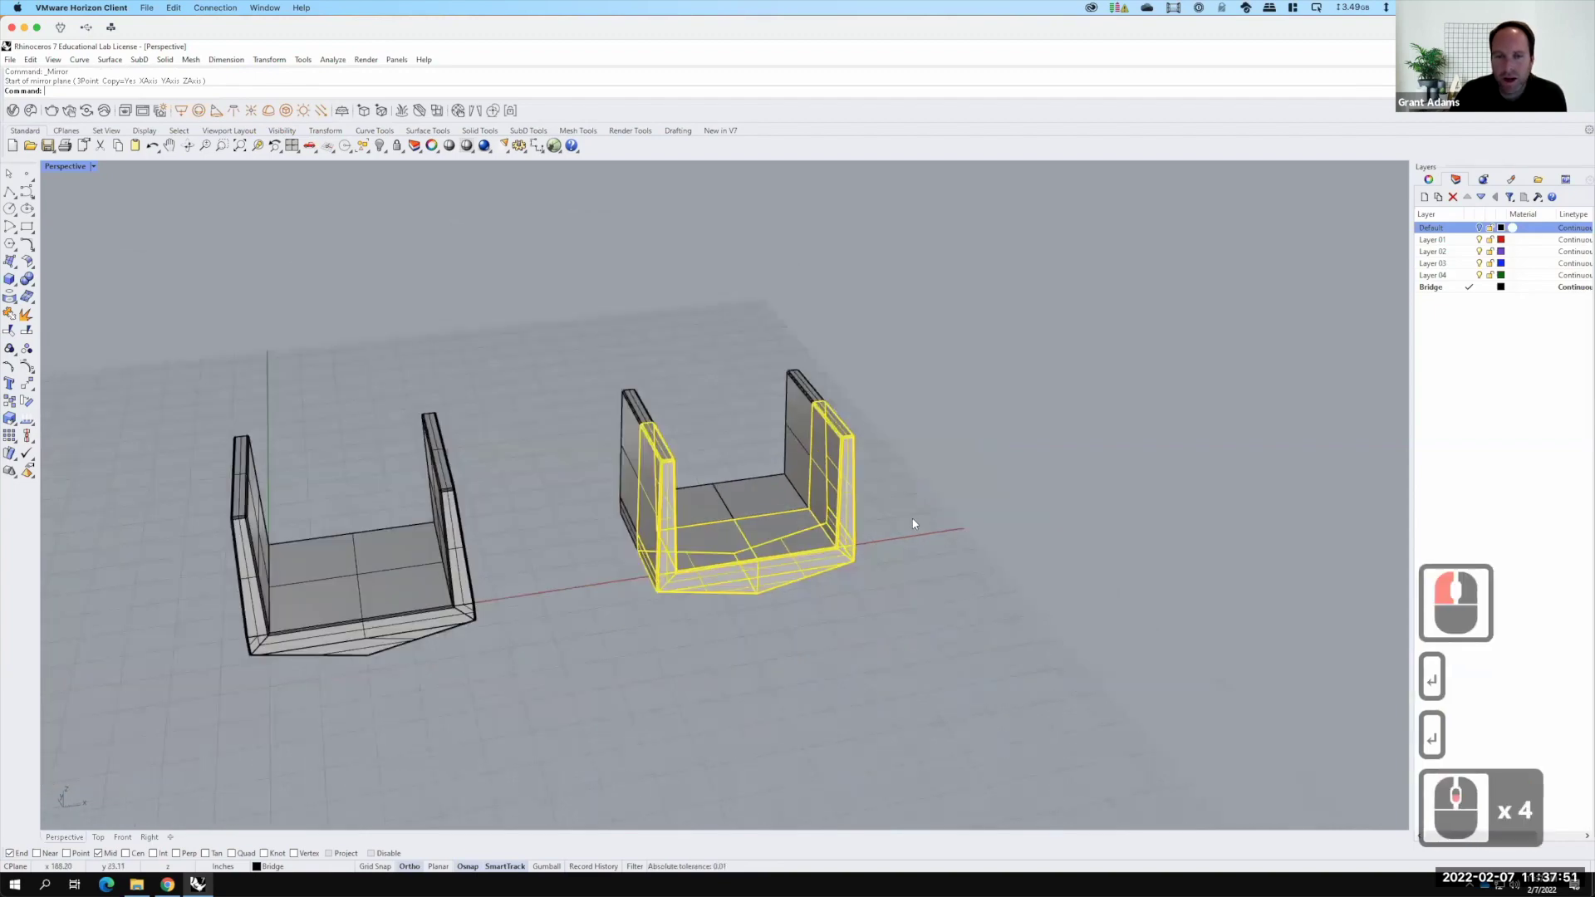
pyautogui.press('Escape')
pyautogui.middleClick(1506, 747)
pyautogui.rightClick(1490, 747)
# Delete the second bridge module so only one U-shaped module remains
pyautogui.middleClick(1490, 747)
pyautogui.middleClick(1490, 748)
pyautogui.middleClick(1490, 747)
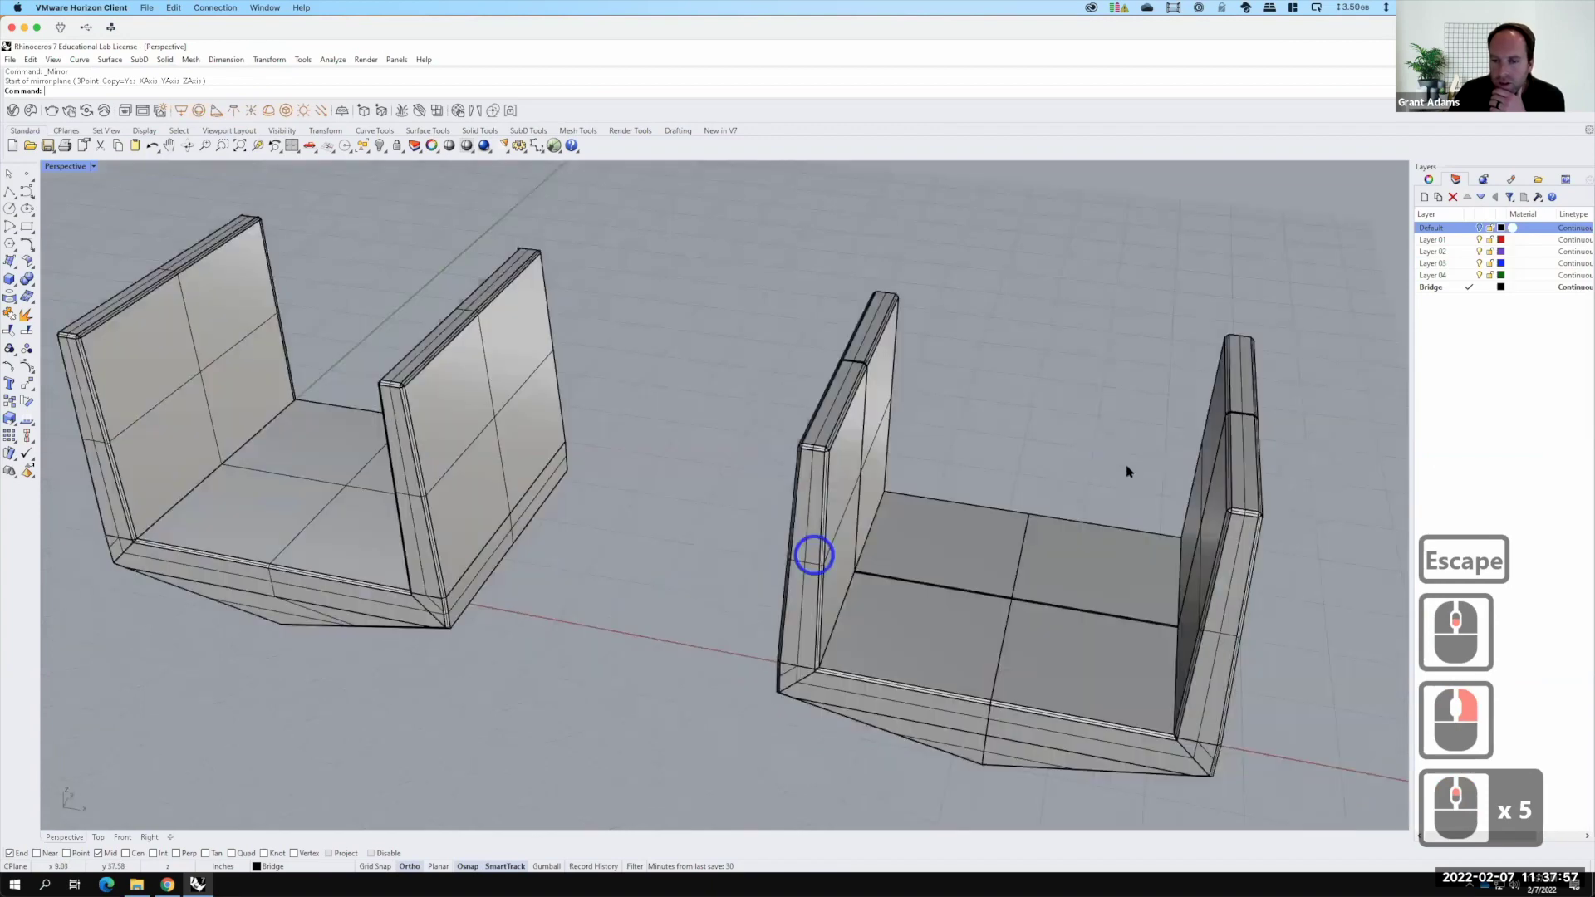
pyautogui.rightClick(1512, 725)
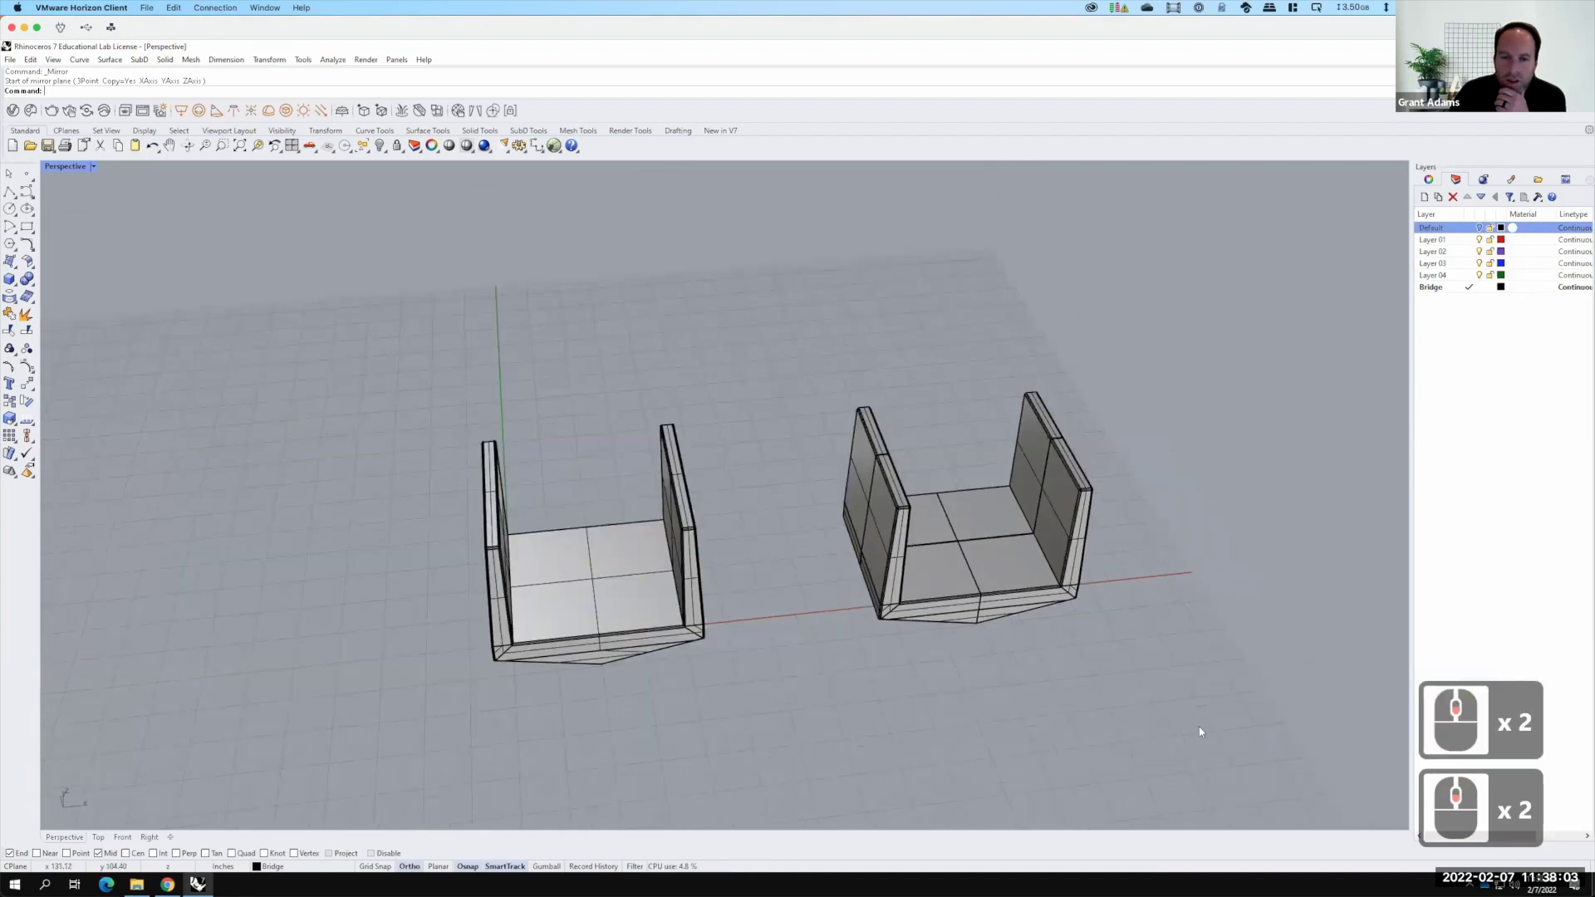
pyautogui.click(1205, 728)
pyautogui.write('del')
pyautogui.press('Return')
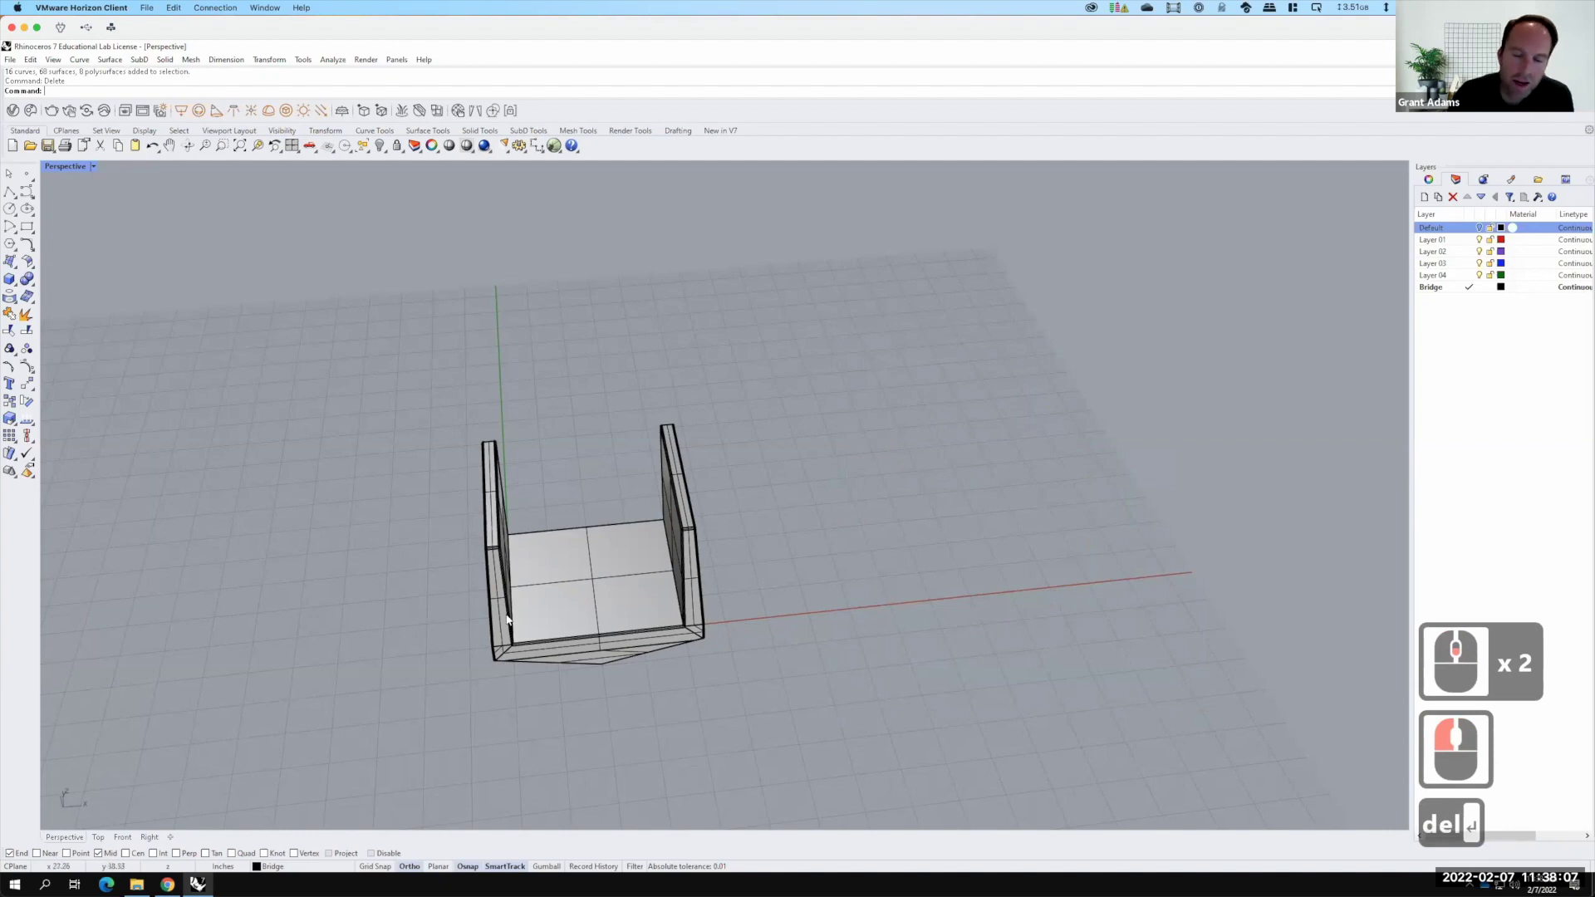
# Orbit and zoom around the remaining module to inspect it from several angles
pyautogui.middleClick(502, 602)
pyautogui.middleClick(502, 602)
pyautogui.middleClick(590, 630)
pyautogui.middleClick(1461, 738)
pyautogui.rightClick(484, 486)
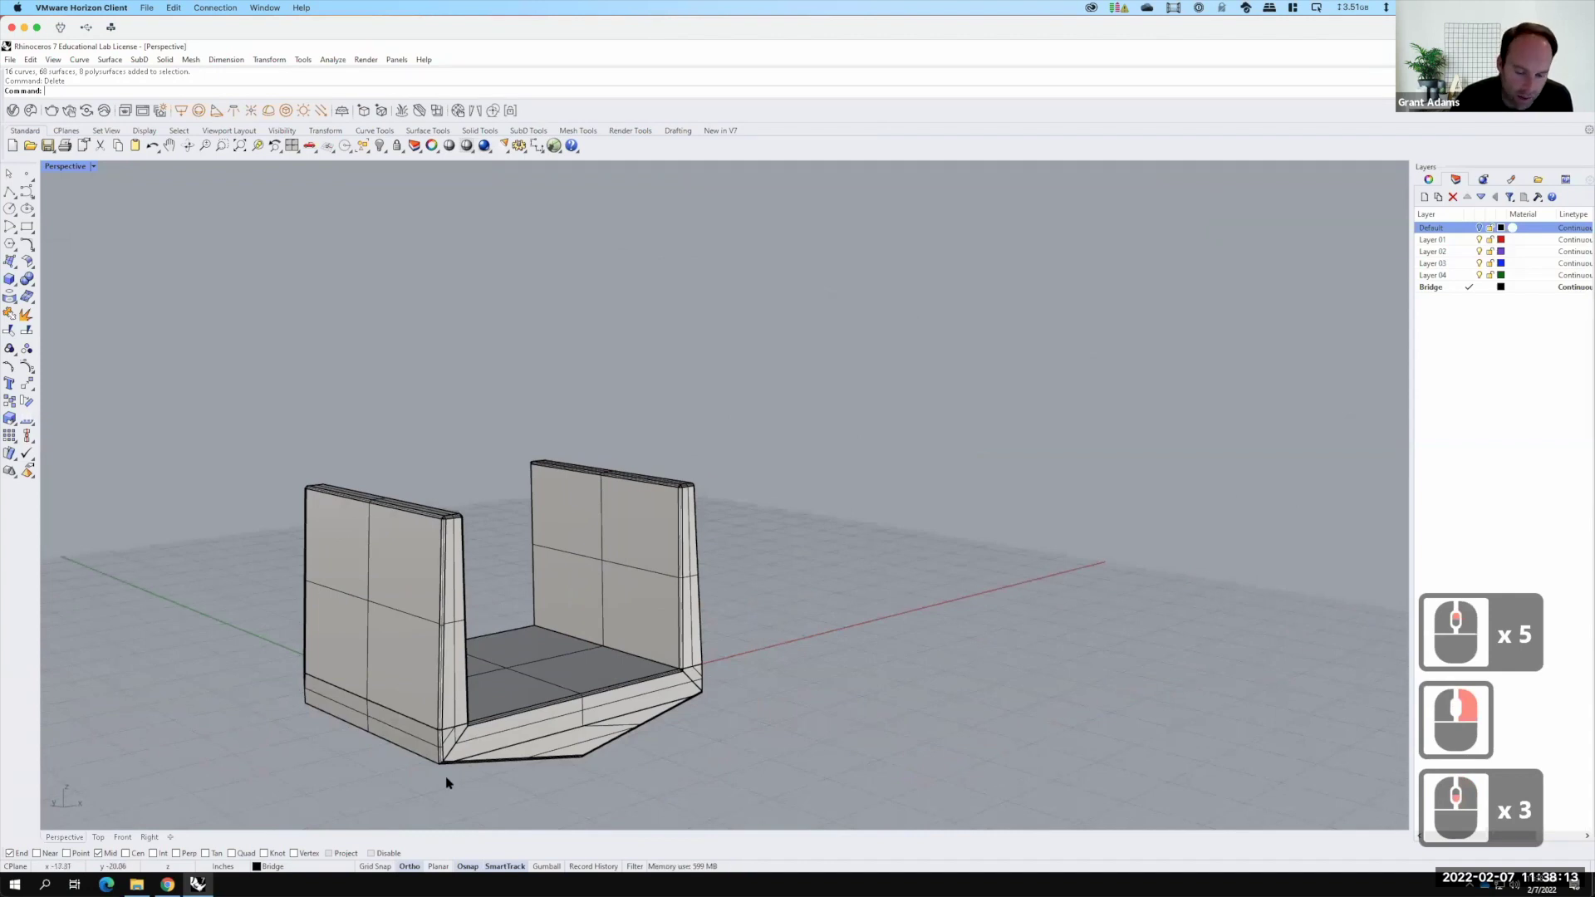
pyautogui.middleClick(419, 784)
pyautogui.middleClick(419, 784)
pyautogui.middleClick(451, 782)
pyautogui.middleClick(706, 752)
pyautogui.rightClick(721, 737)
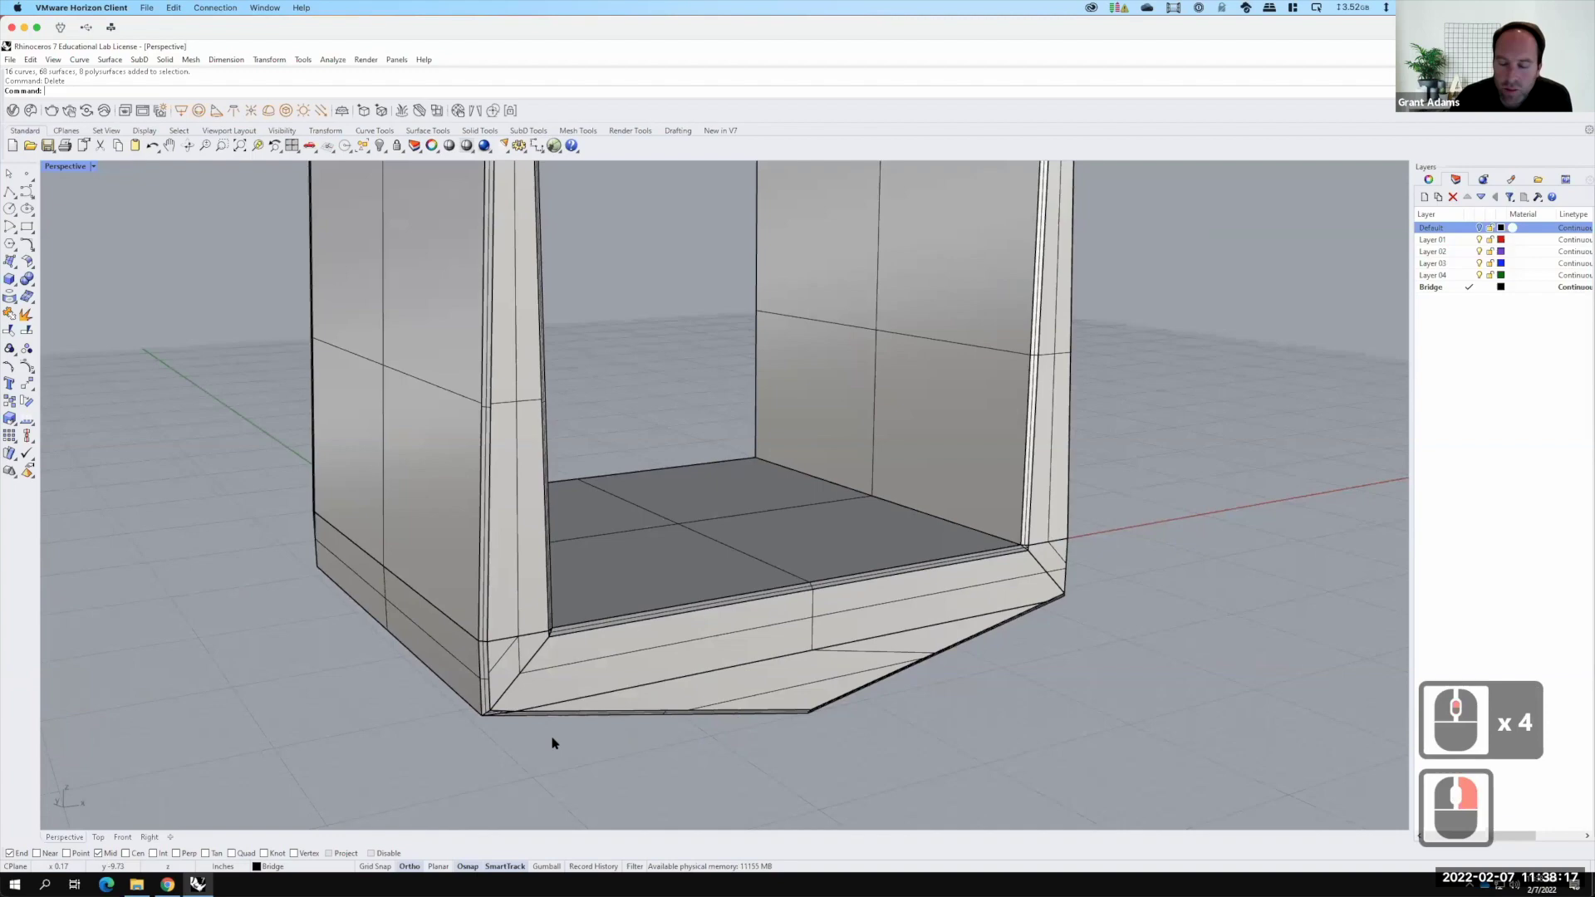
pyautogui.middleClick(1490, 660)
pyautogui.middleClick(765, 642)
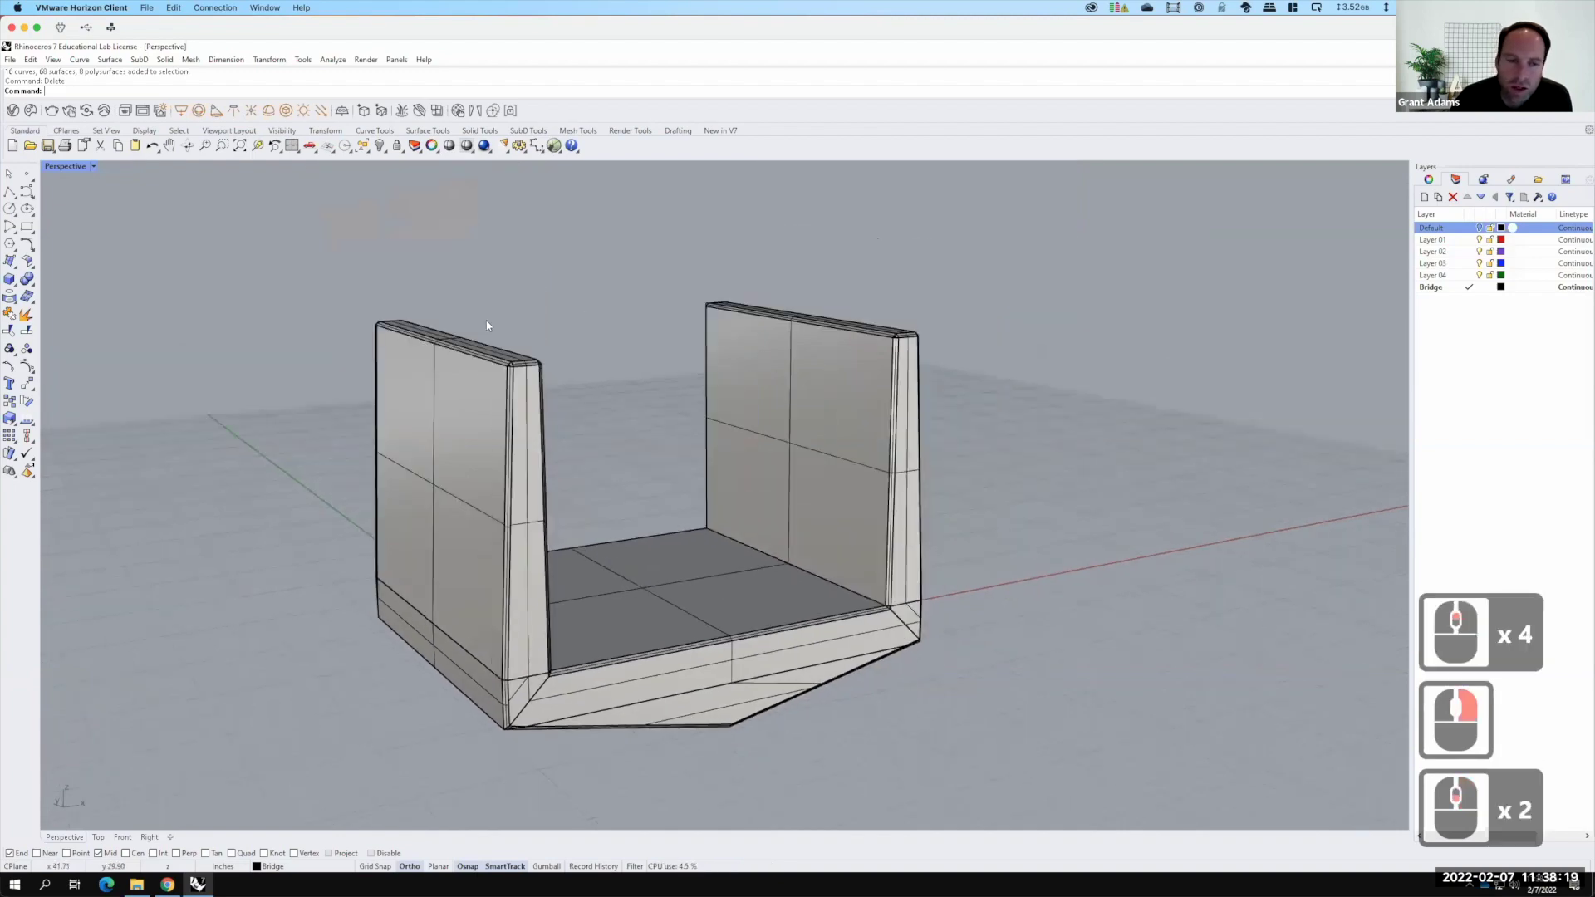
pyautogui.press('F15')
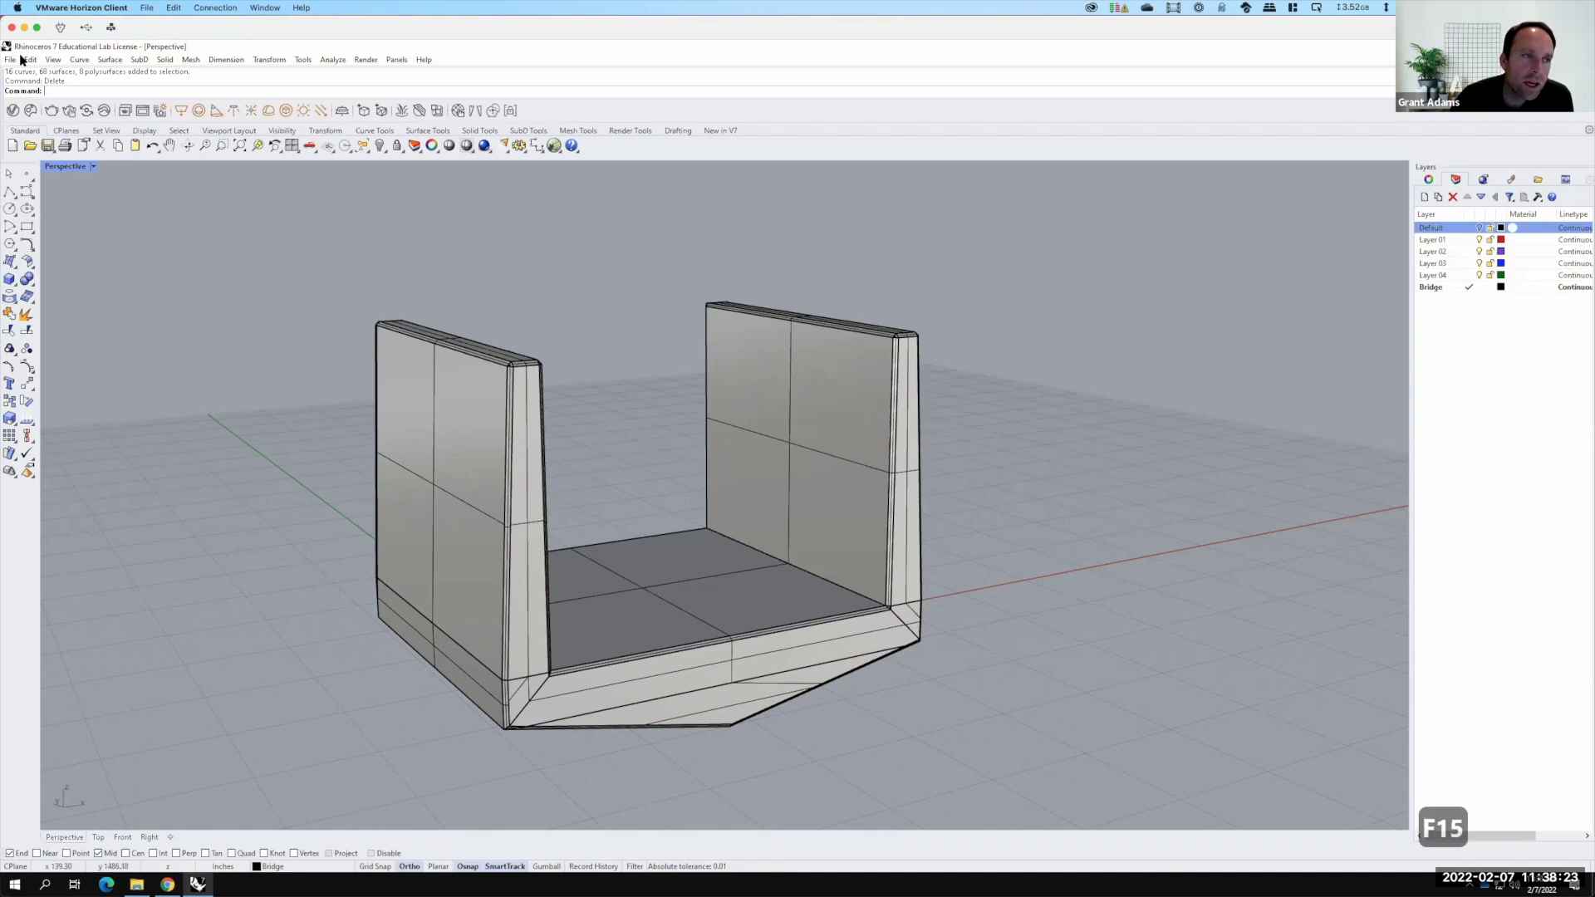
# Start Save As and browse to OneDrive > Live Demonstrations > Live - A136 Exercises > Ex205
pyautogui.press('F15')
pyautogui.click(23, 60)
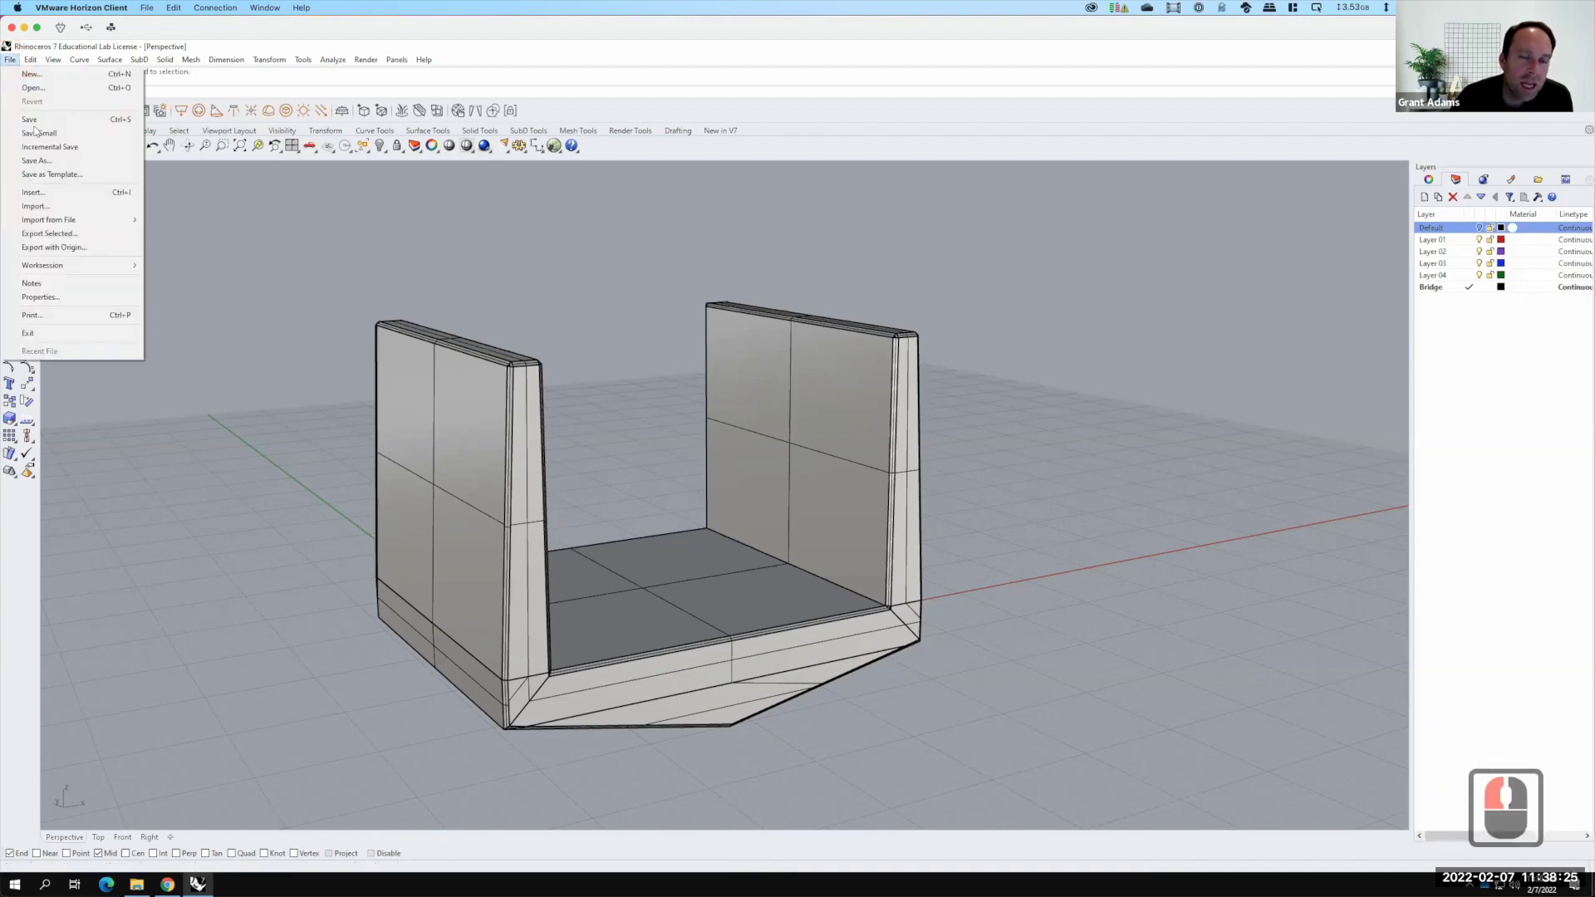
pyautogui.click(42, 118)
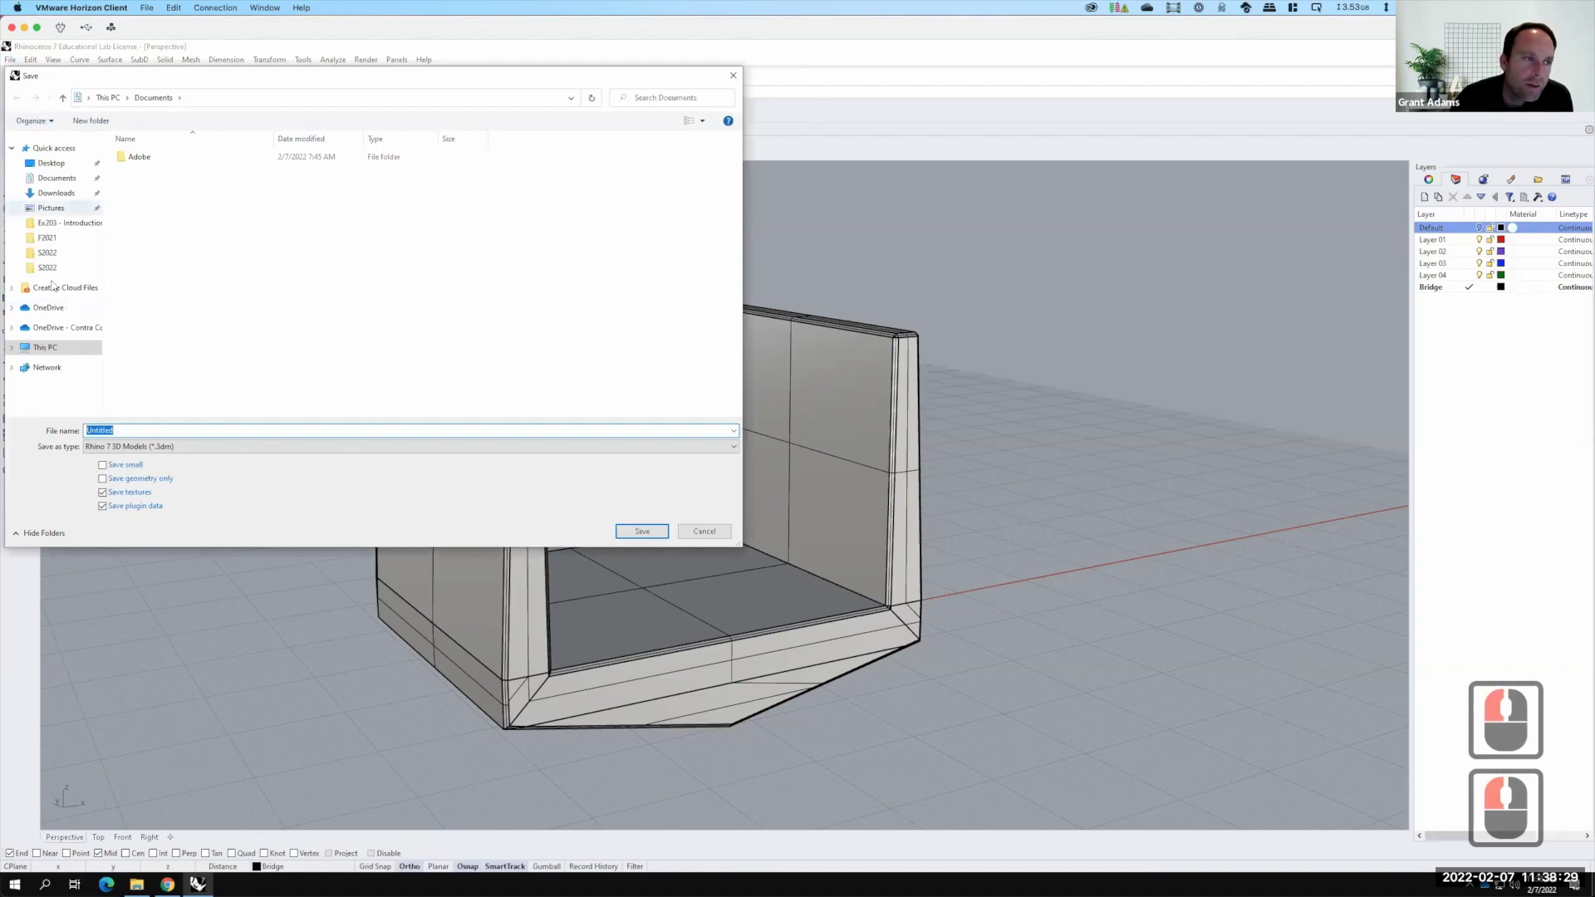
pyautogui.click(30, 186)
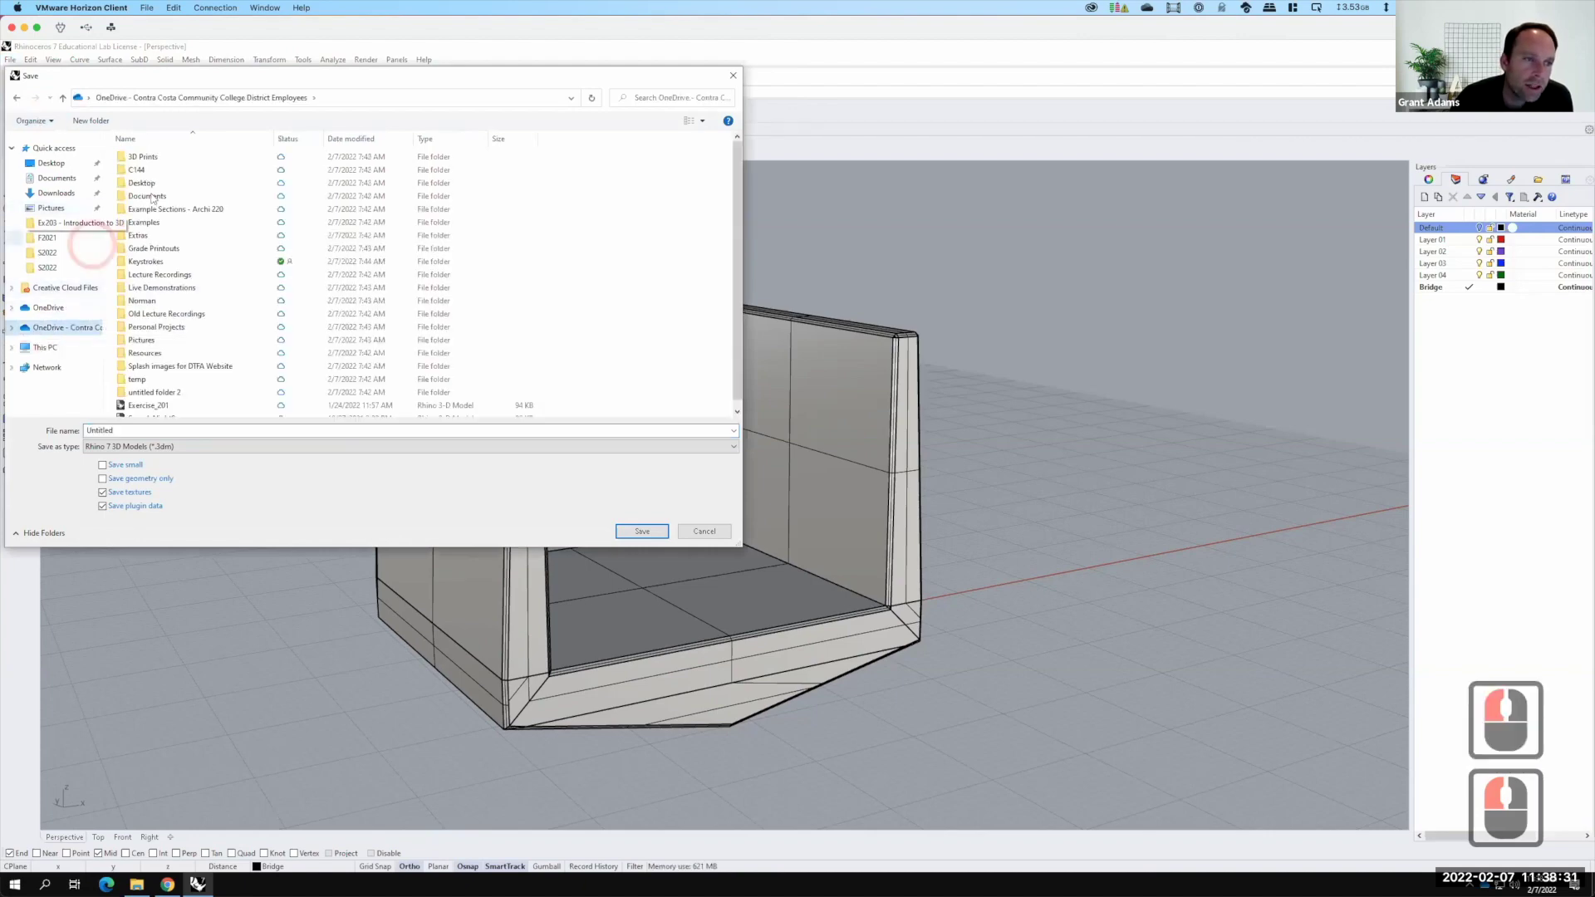
pyautogui.doubleClick(30, 186)
pyautogui.click(30, 186)
pyautogui.click(30, 186)
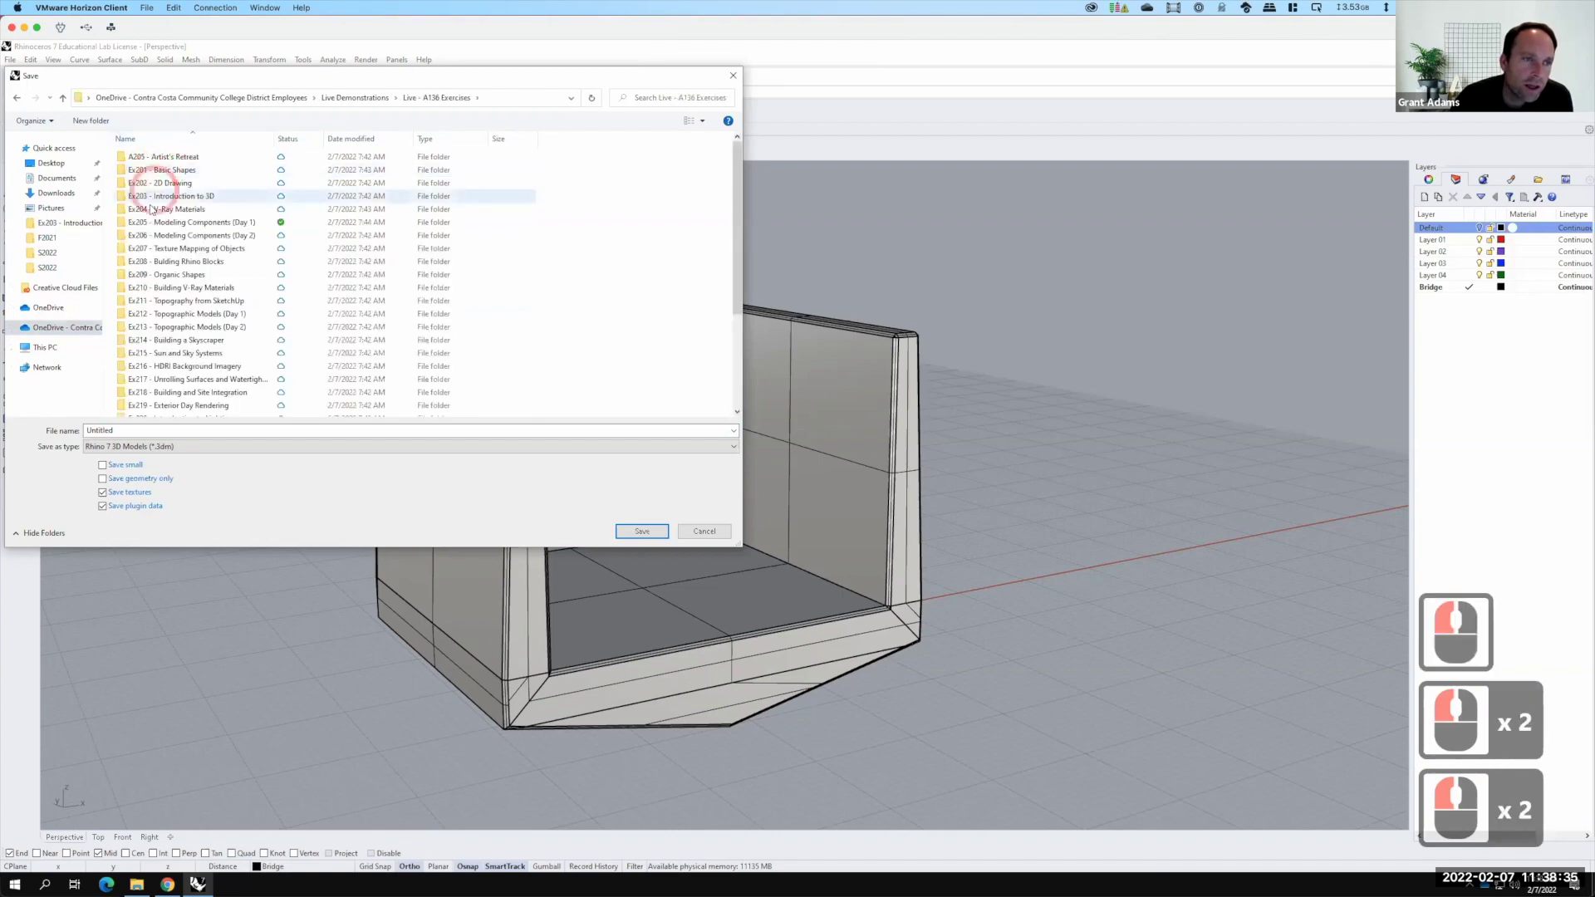
pyautogui.doubleClick(30, 186)
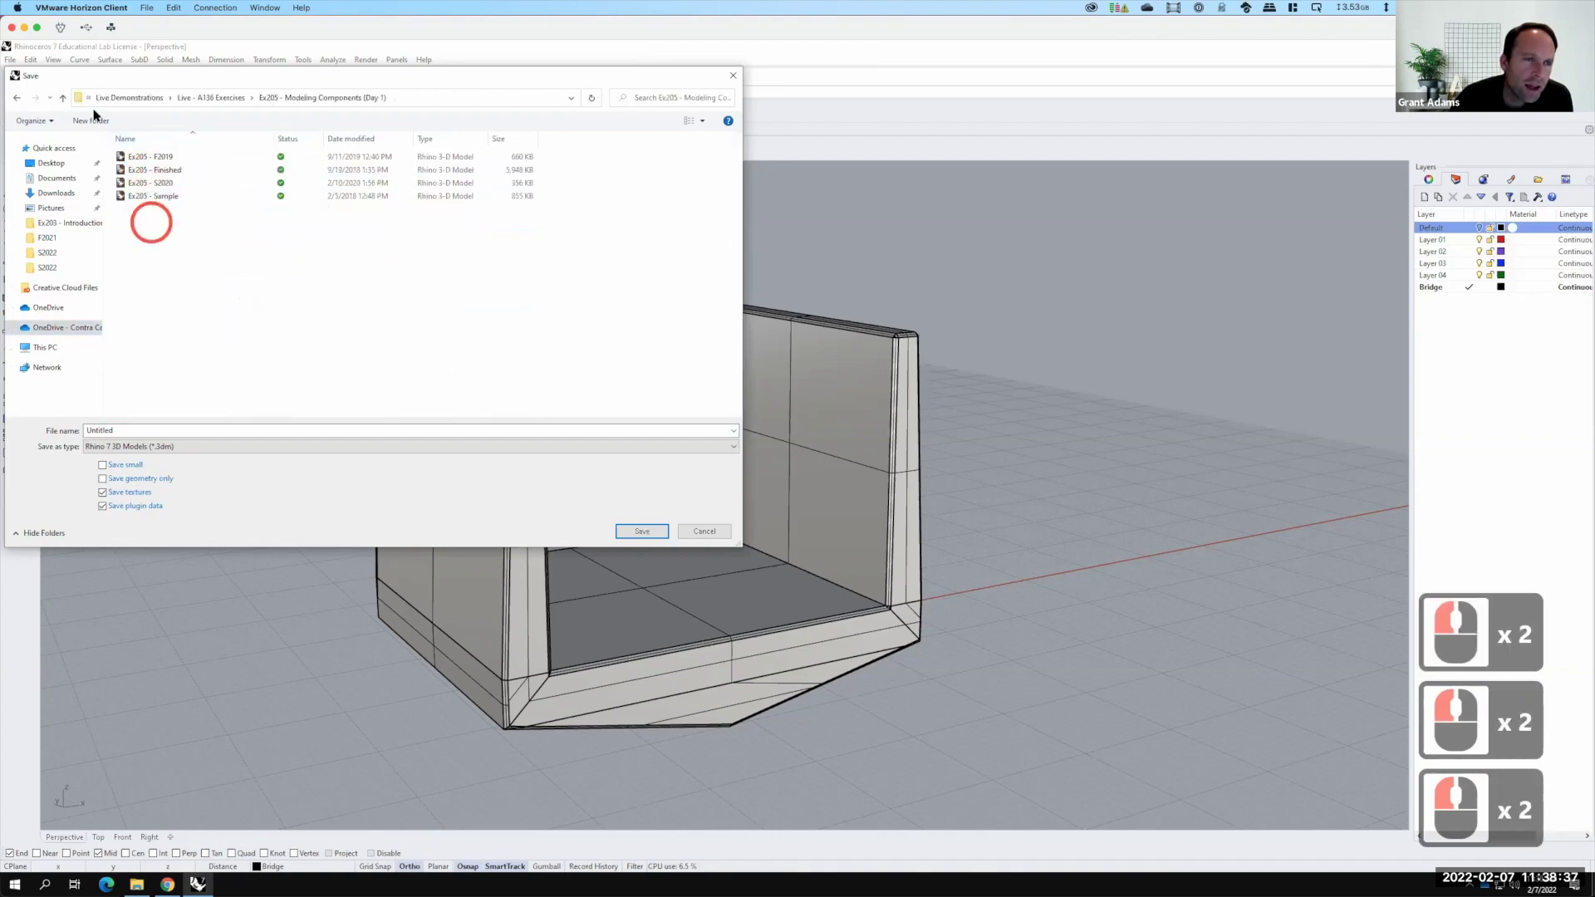
# Create a new S2022 folder there and save the model into it as Bridge
pyautogui.click(98, 120)
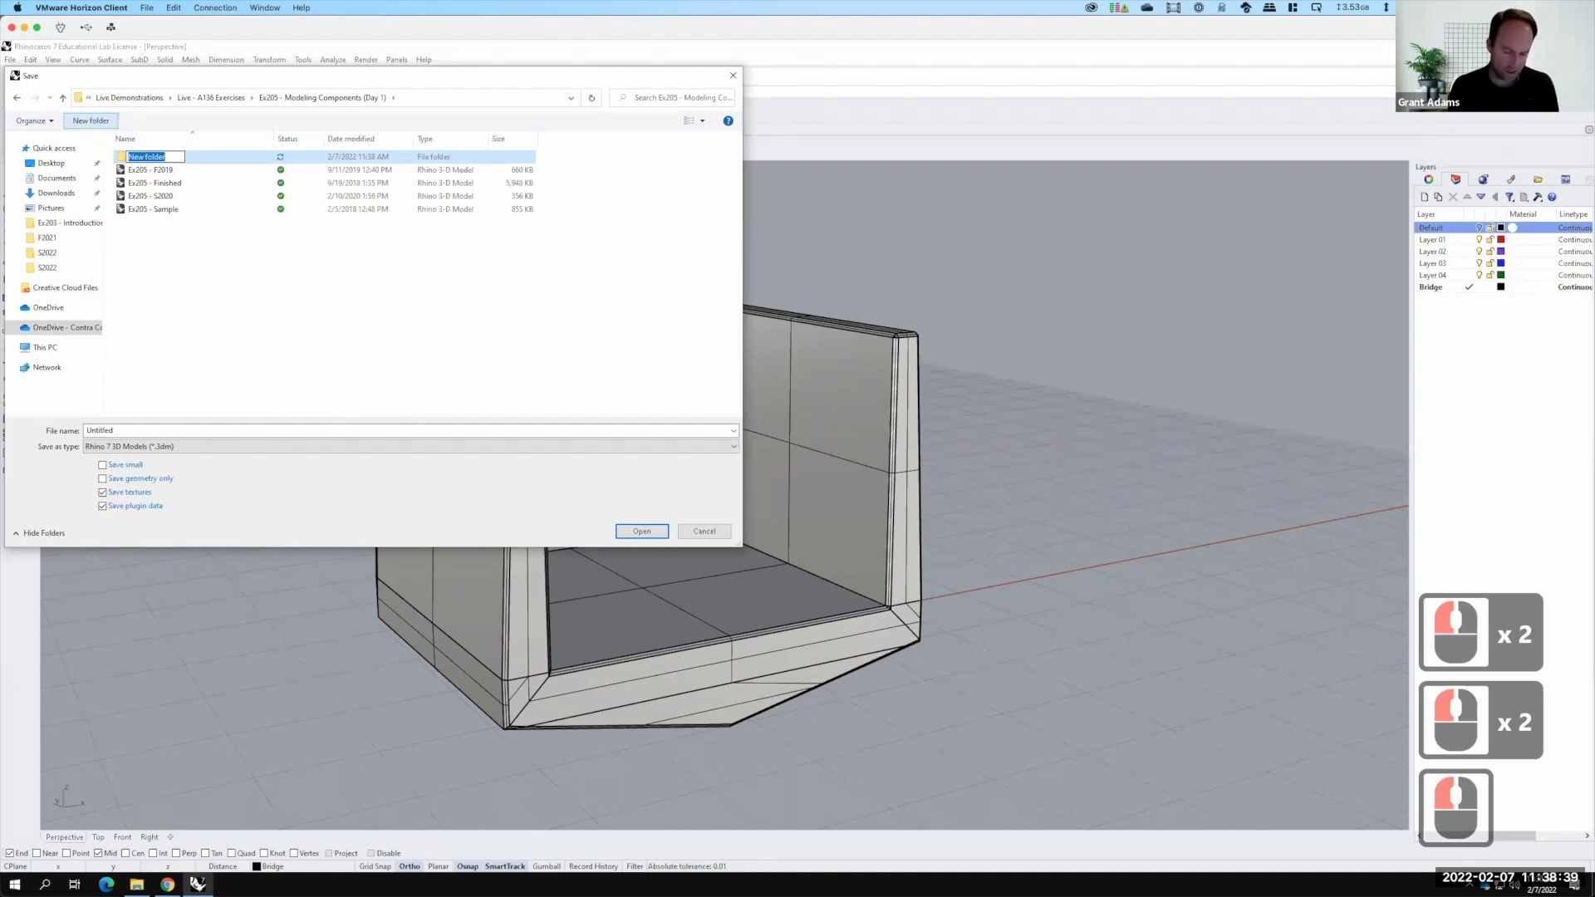
pyautogui.write('s202')
pyautogui.press('BackSpace')
pyautogui.press('Return')
pyautogui.write('Back ↵')
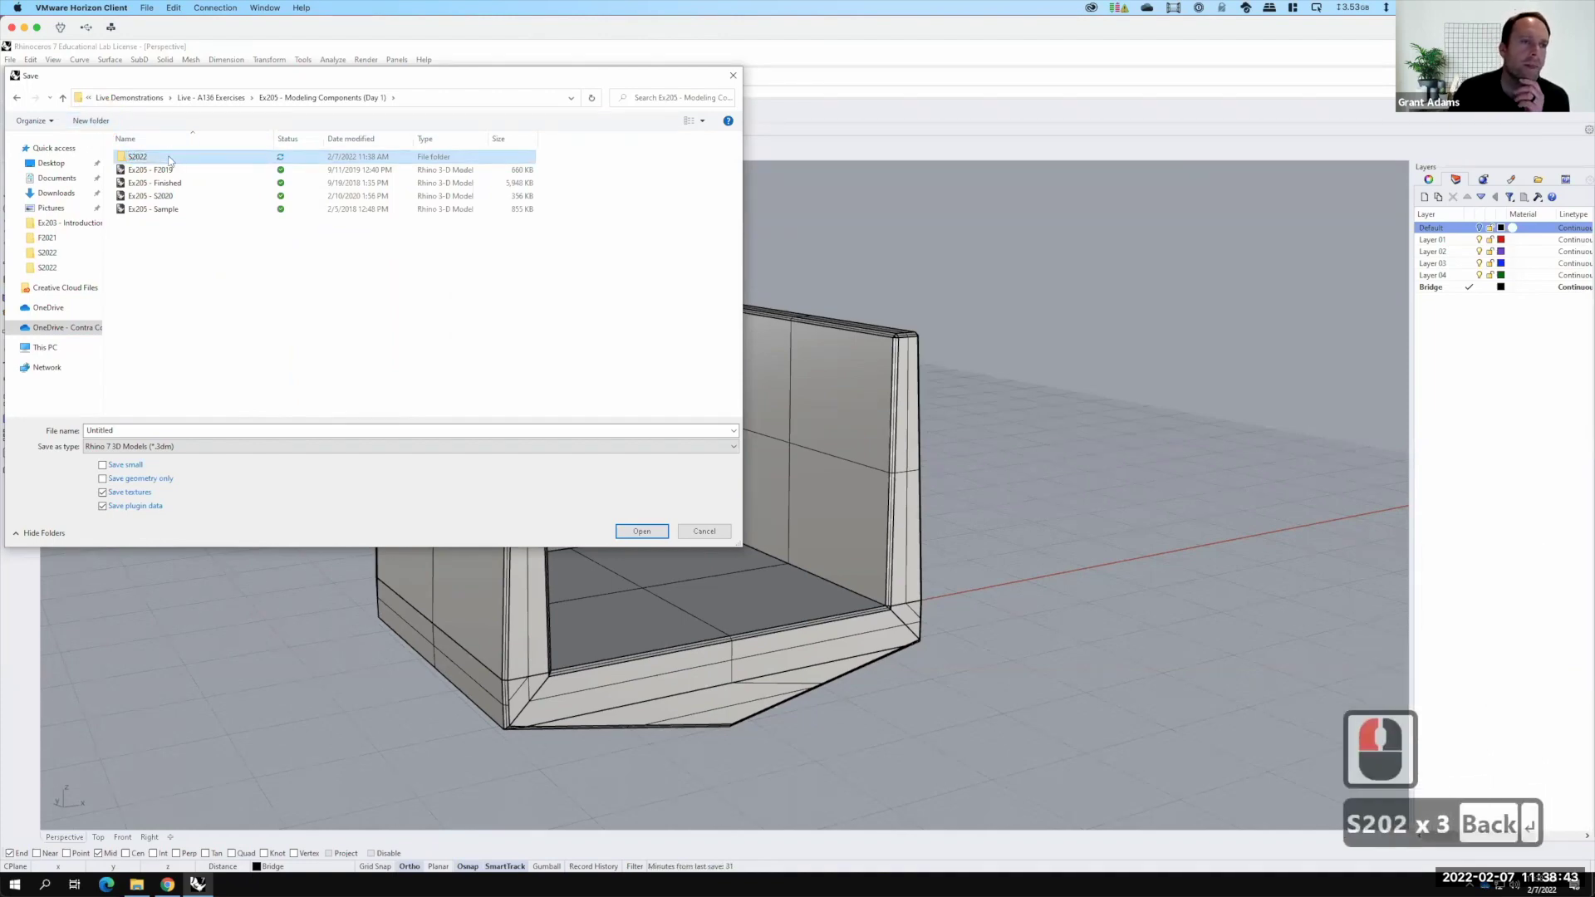
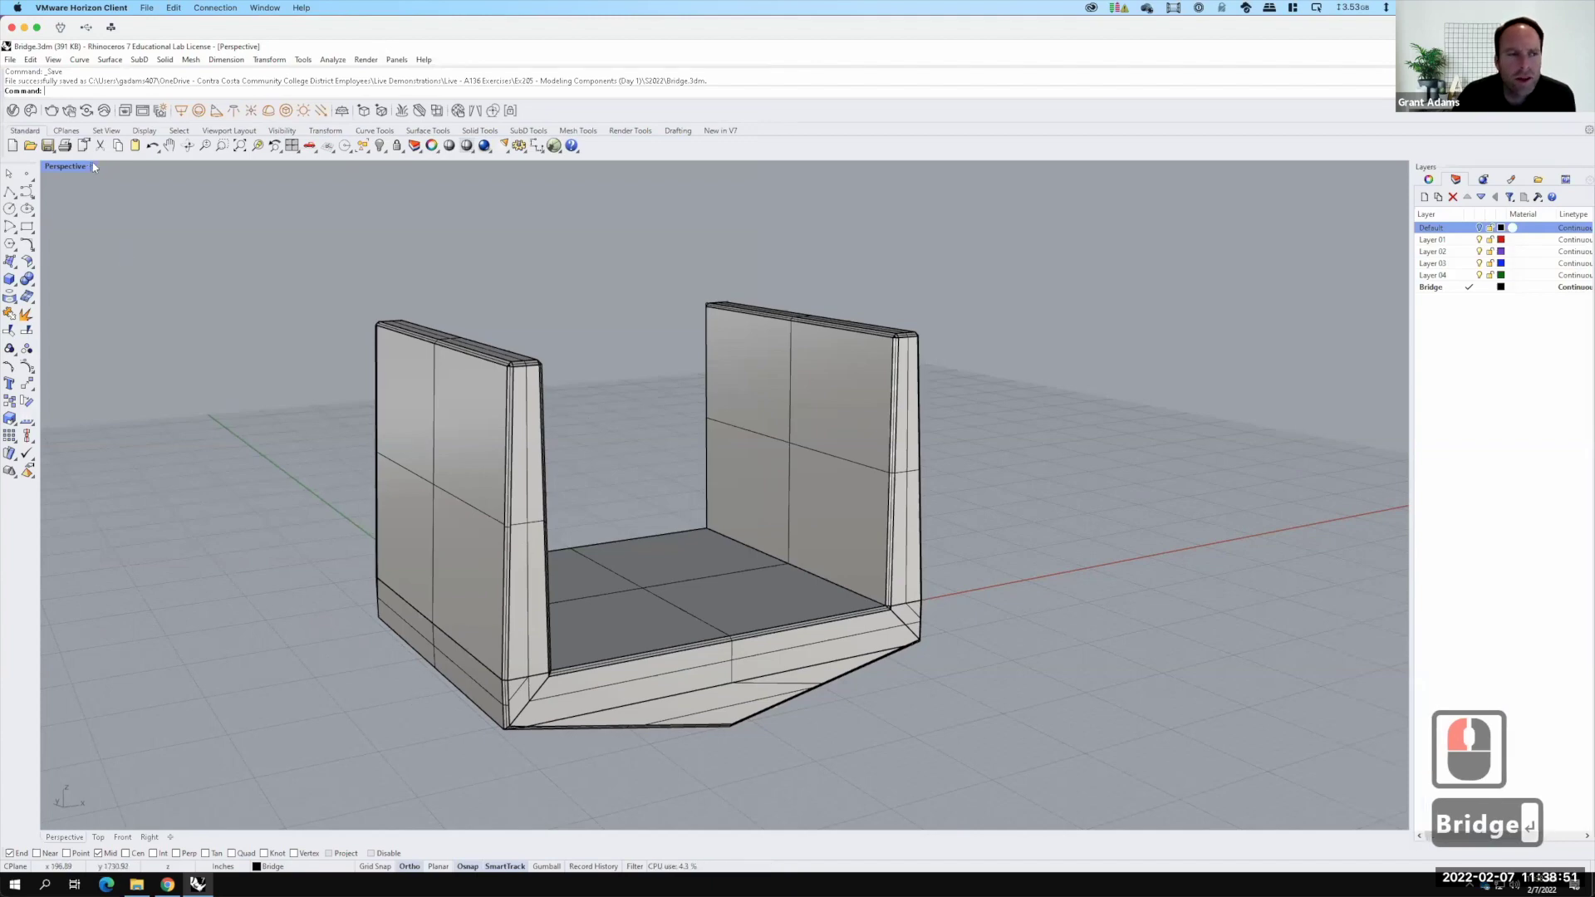
# Peek at the viewport options without changing anything and adjust the view
pyautogui.click(97, 171)
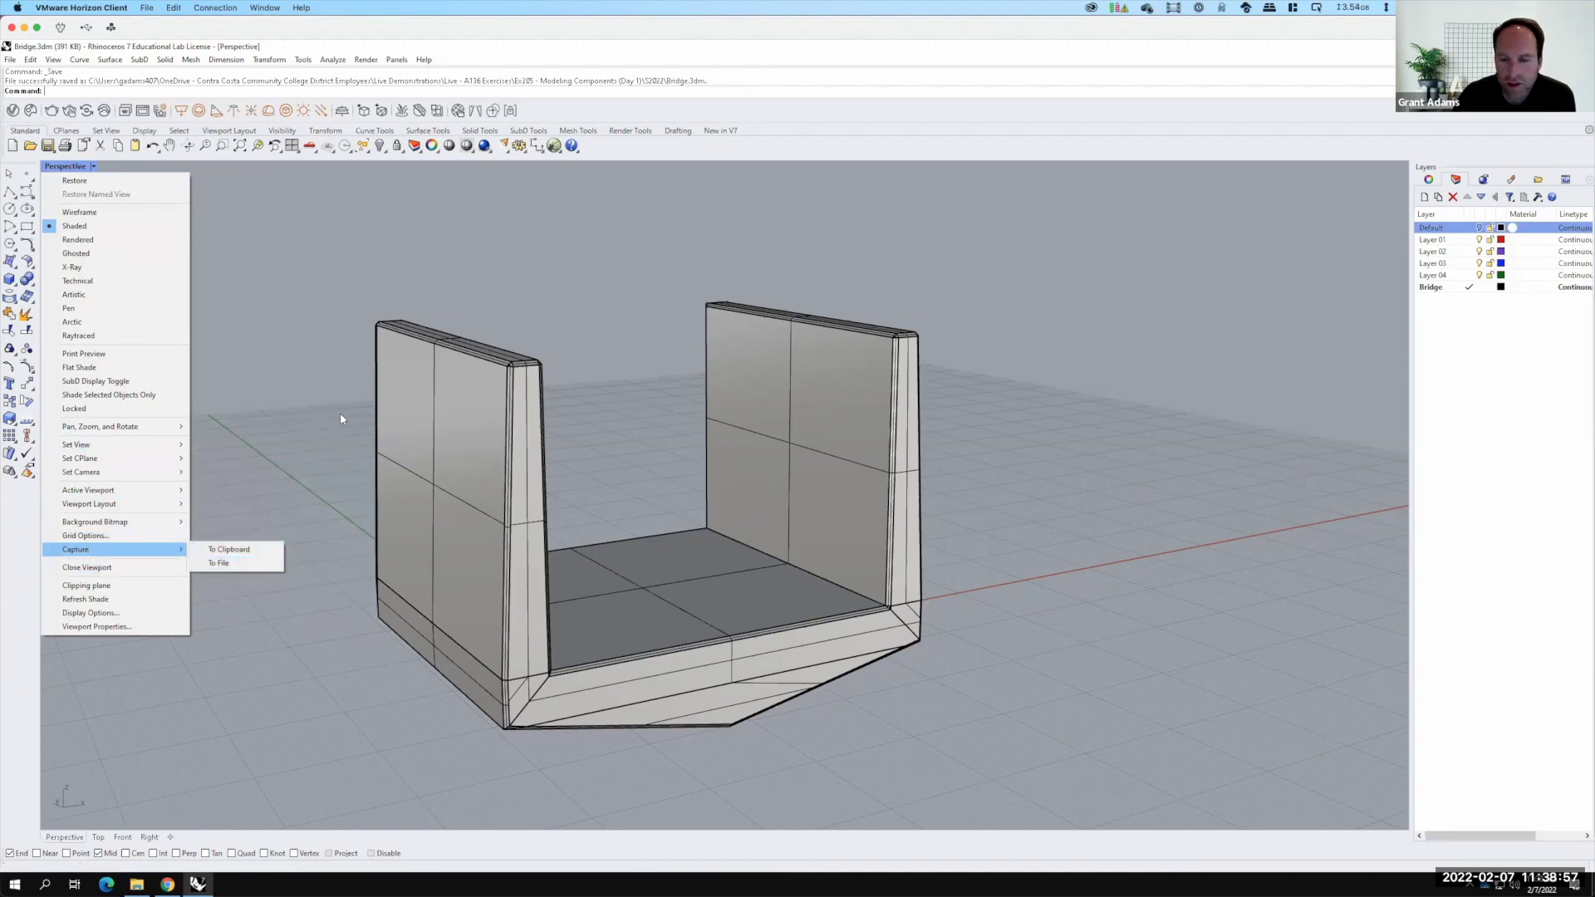
pyautogui.click(1518, 222)
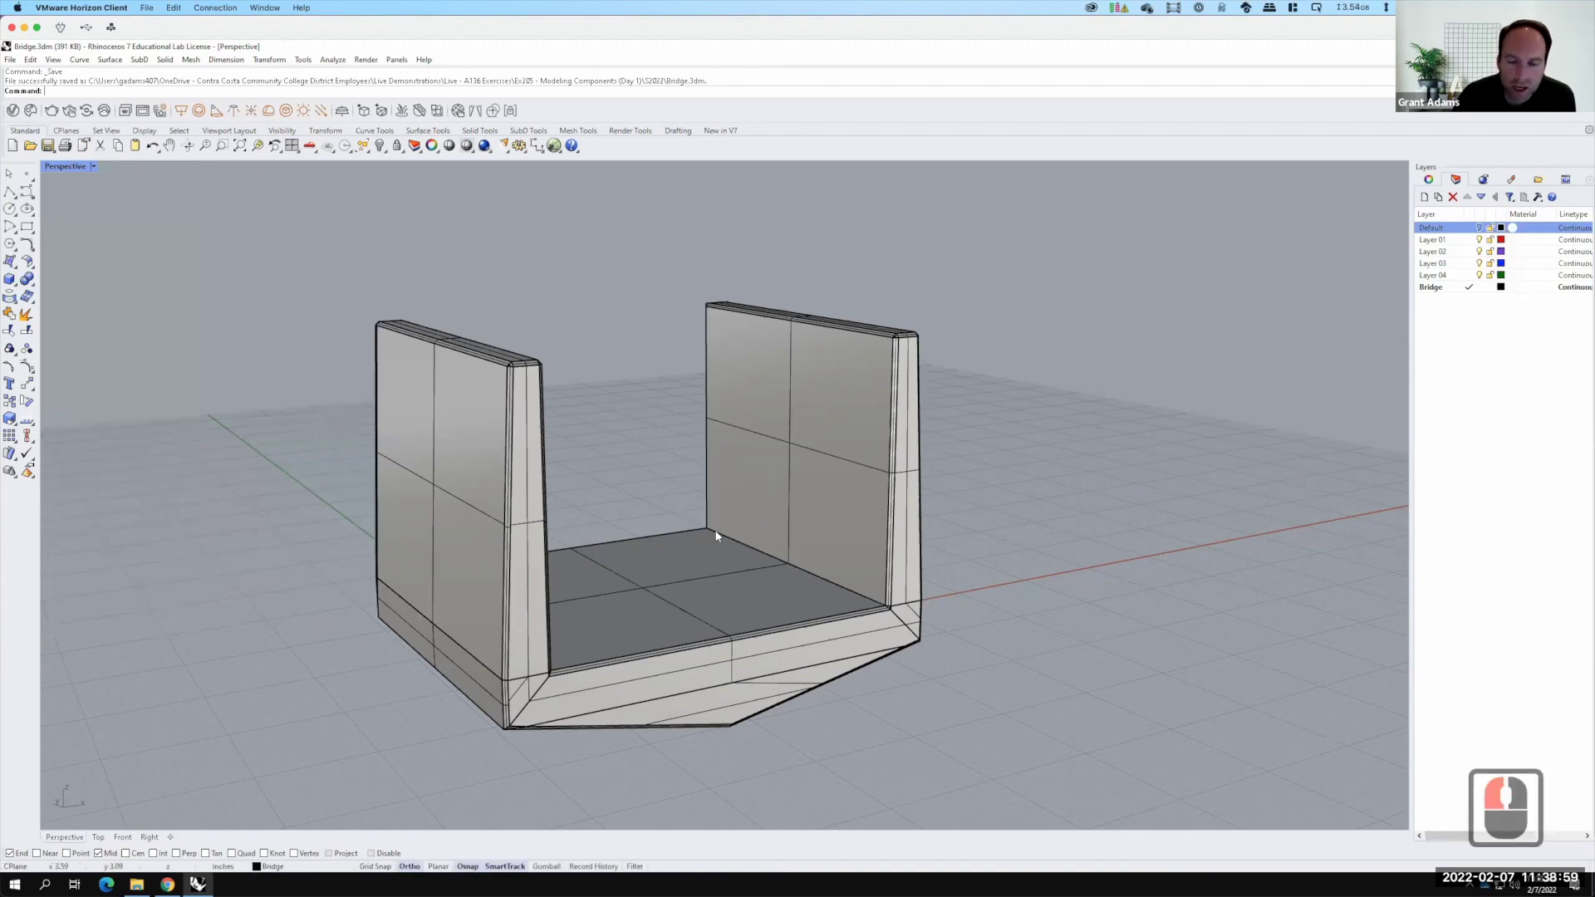
pyautogui.middleClick(1519, 223)
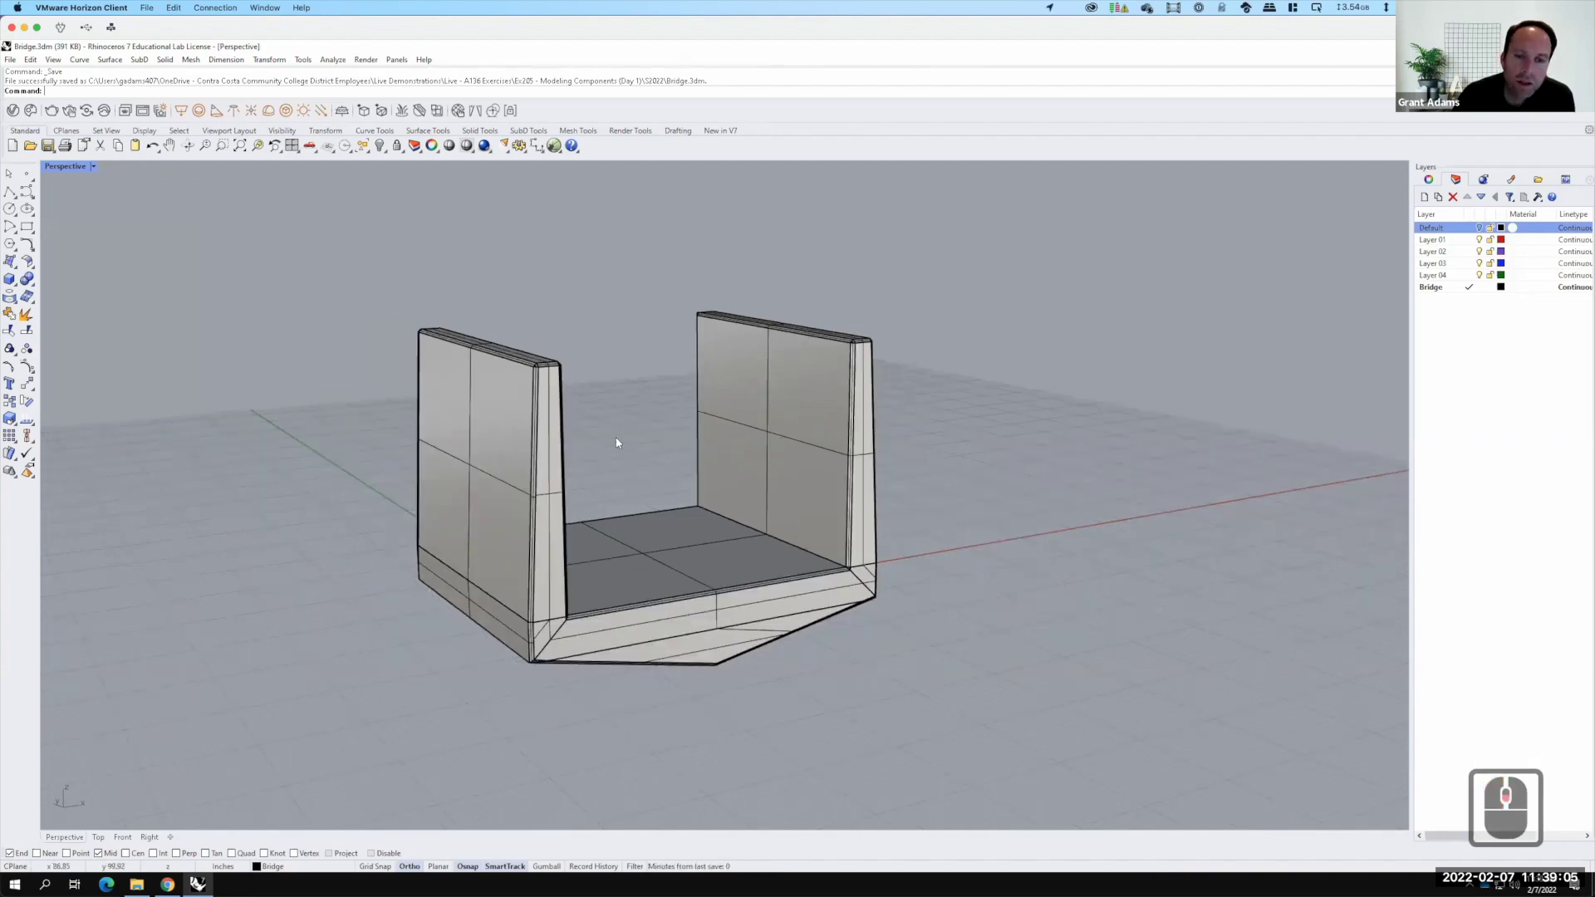
pyautogui.middleClick(515, 476)
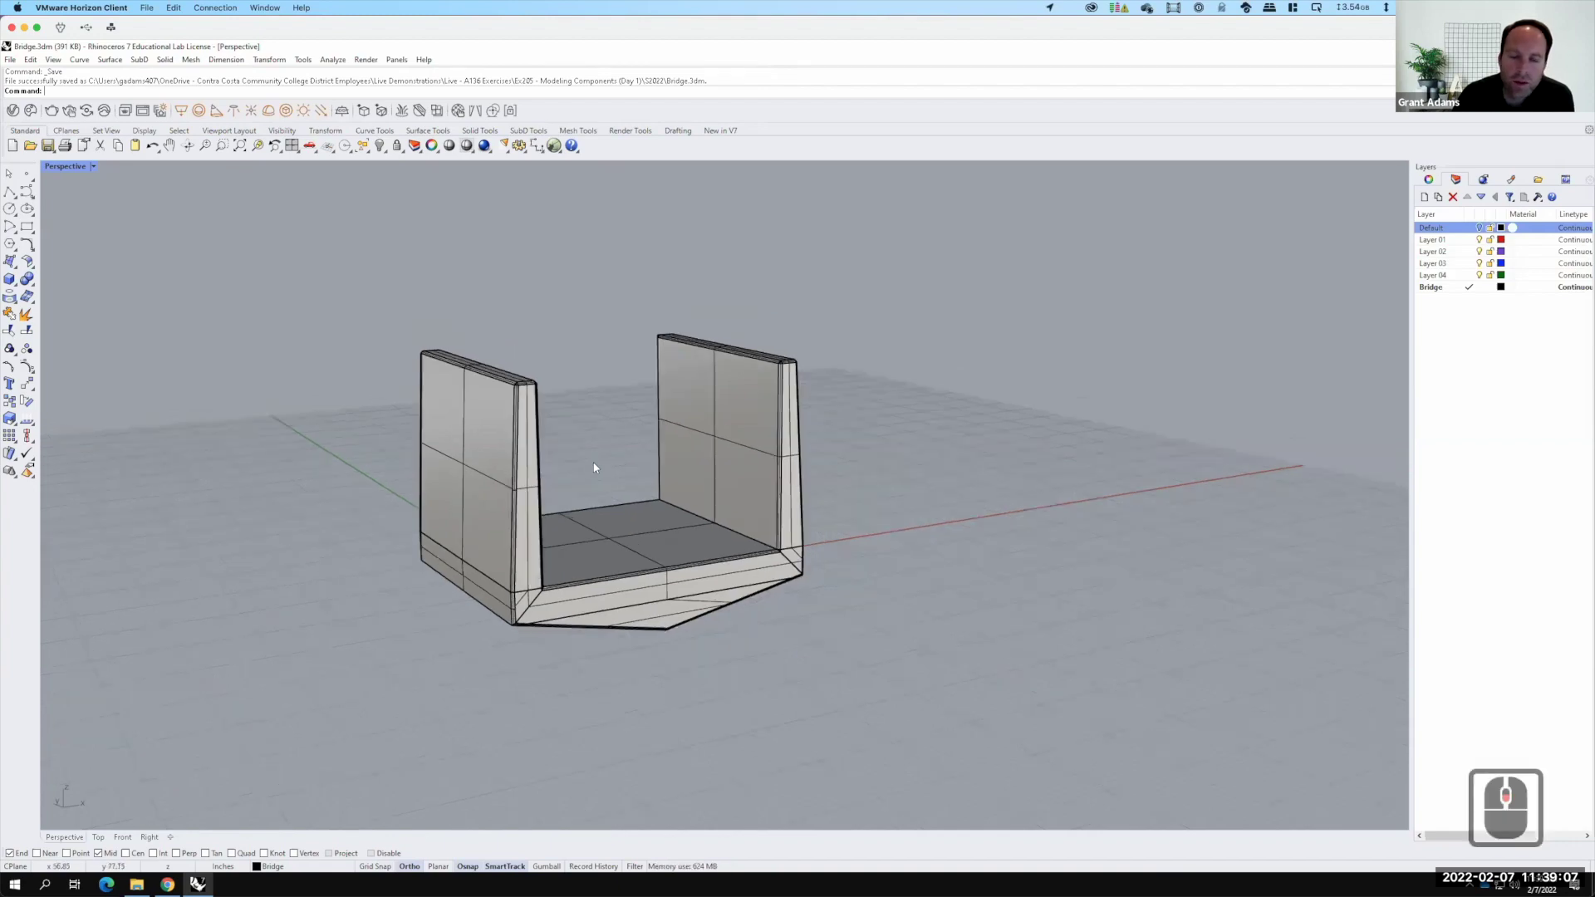
pyautogui.middleClick(600, 465)
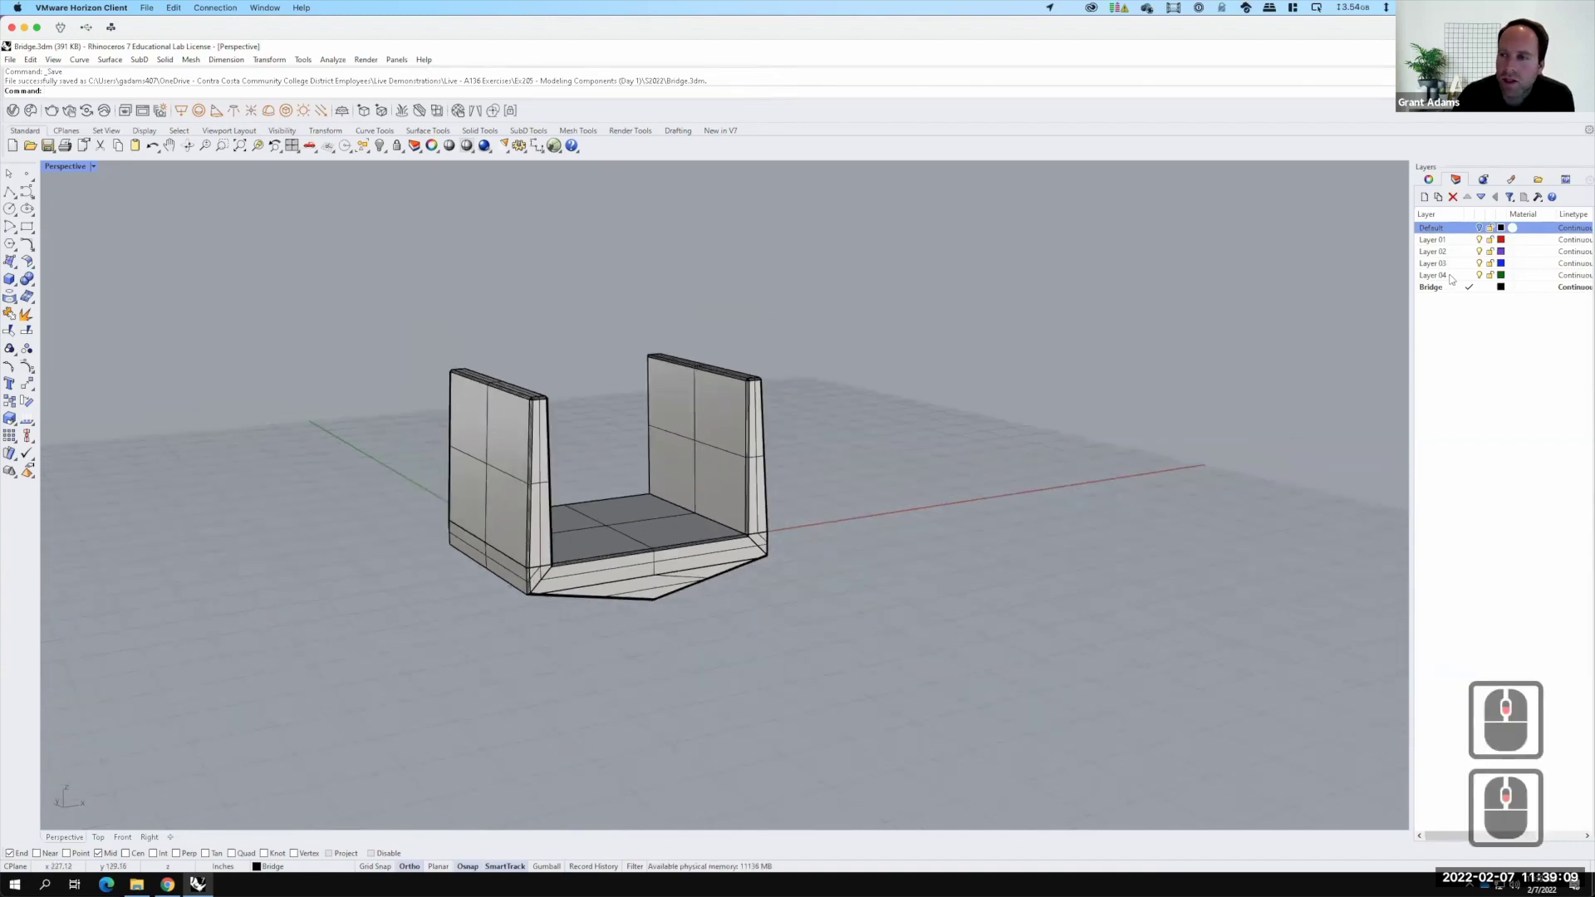
# Select Layer 04 and recolour it black via its colour swatch
pyautogui.click(1467, 263)
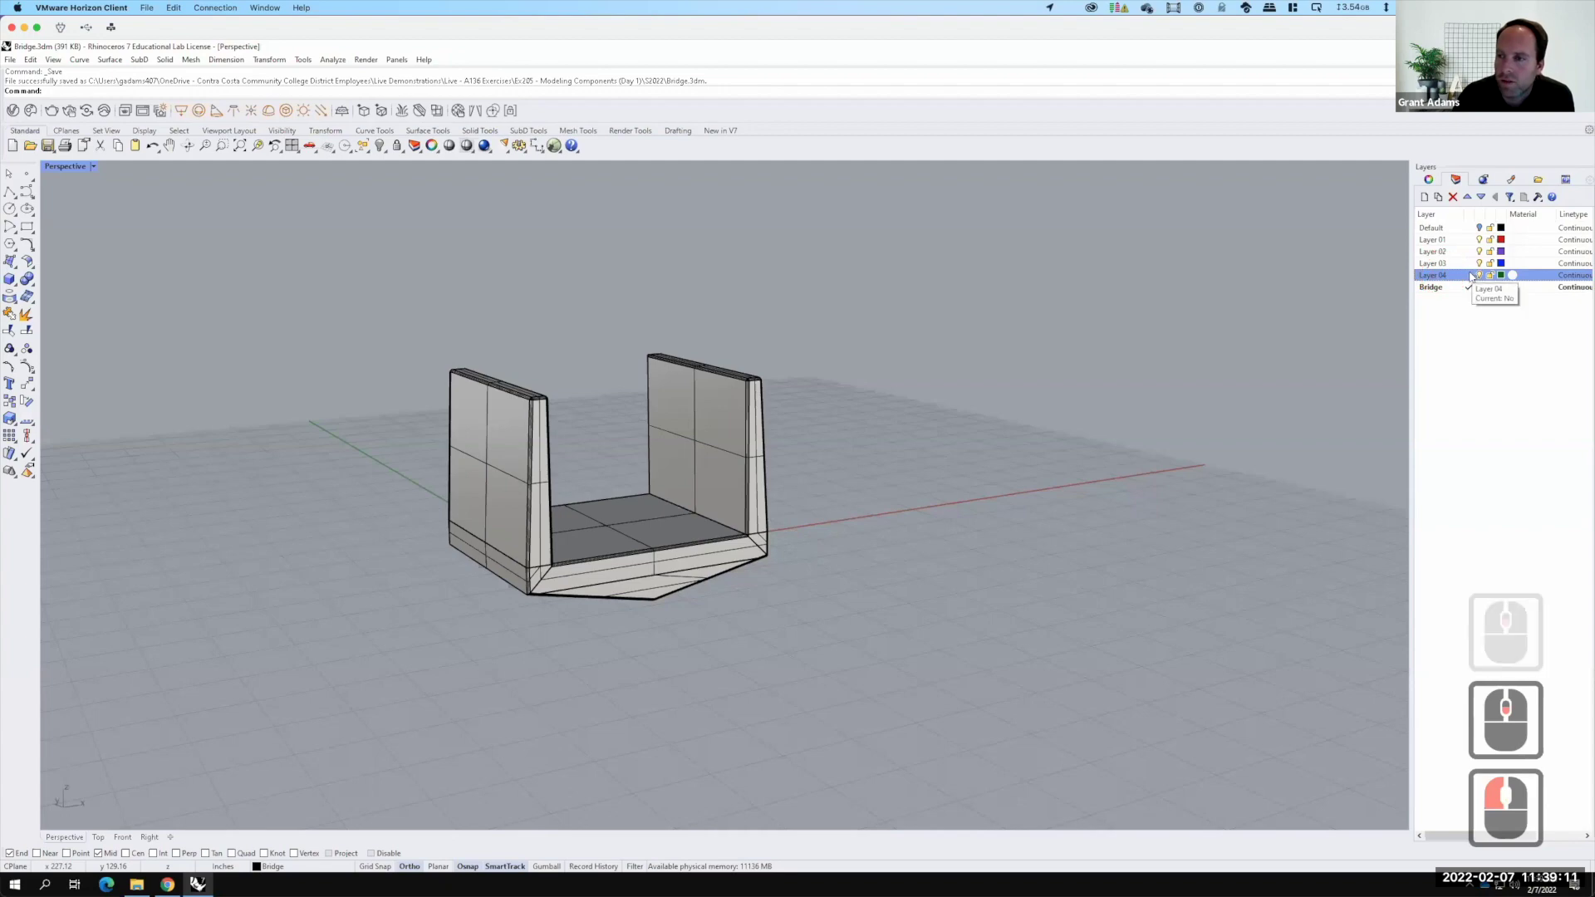
pyautogui.click(1477, 275)
pyautogui.click(1506, 275)
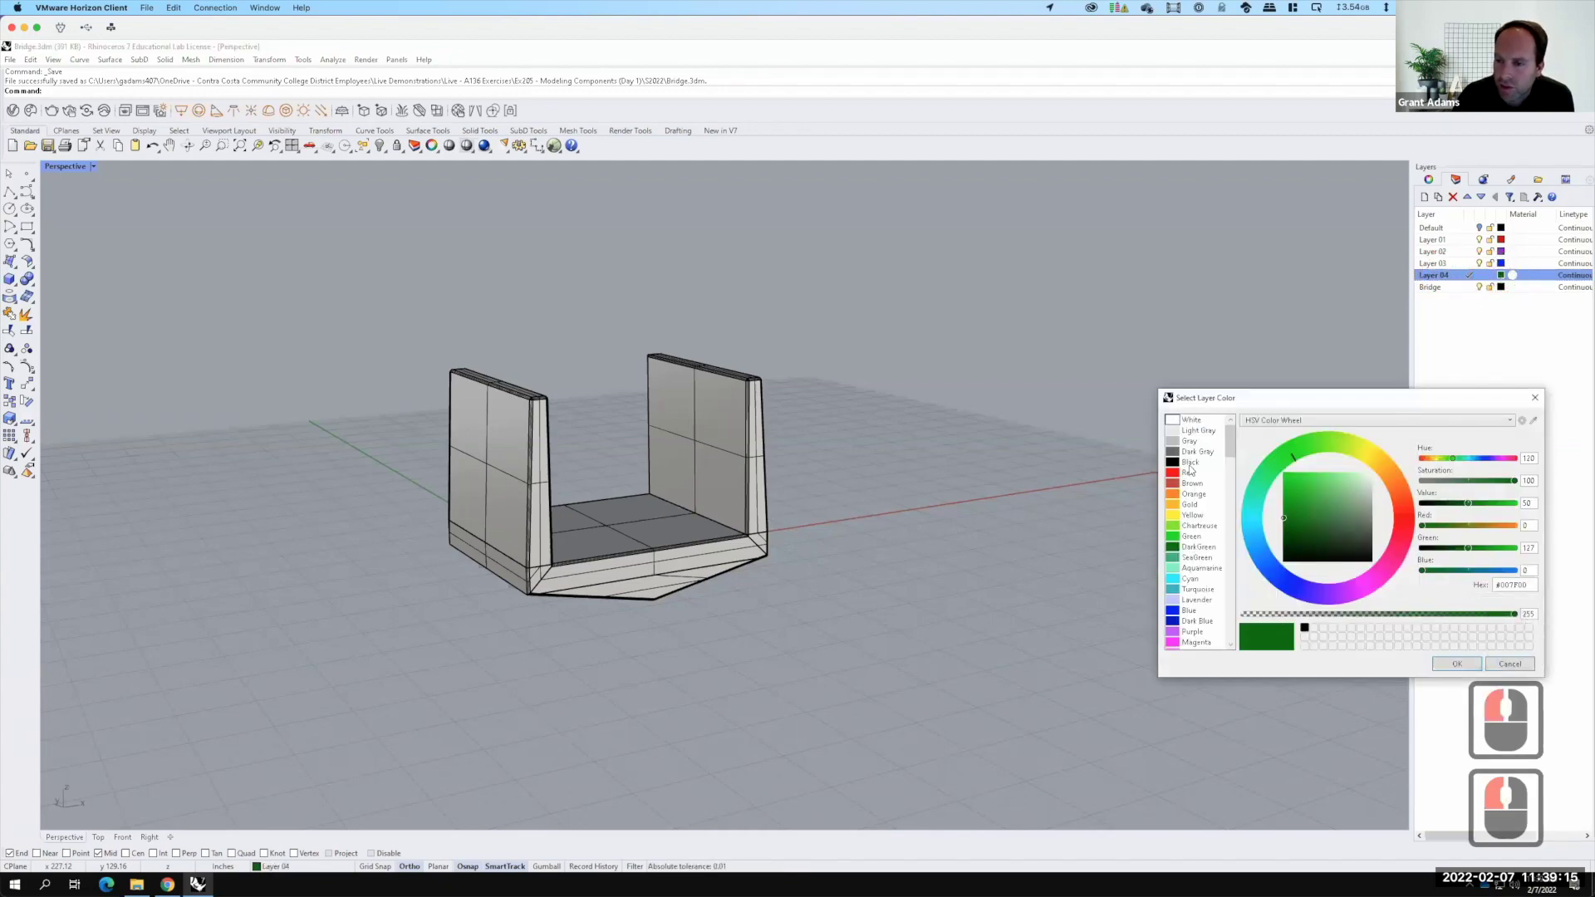
pyautogui.click(1518, 270)
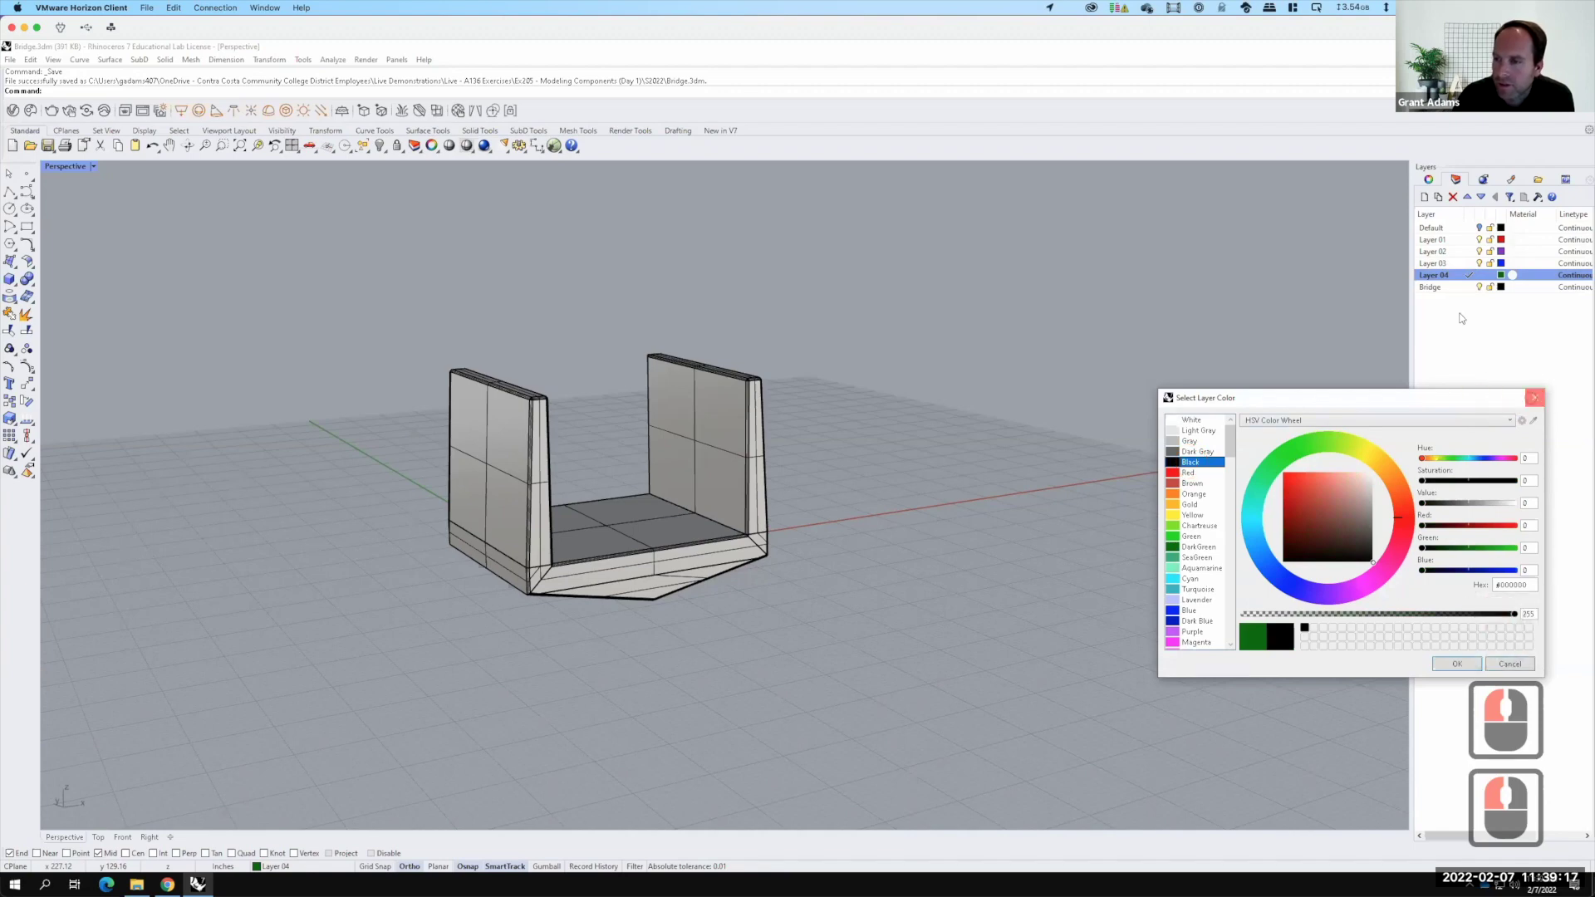
pyautogui.click(1519, 270)
# Rename the new layer to IP
pyautogui.doubleClick(1439, 275)
pyautogui.press('F15')
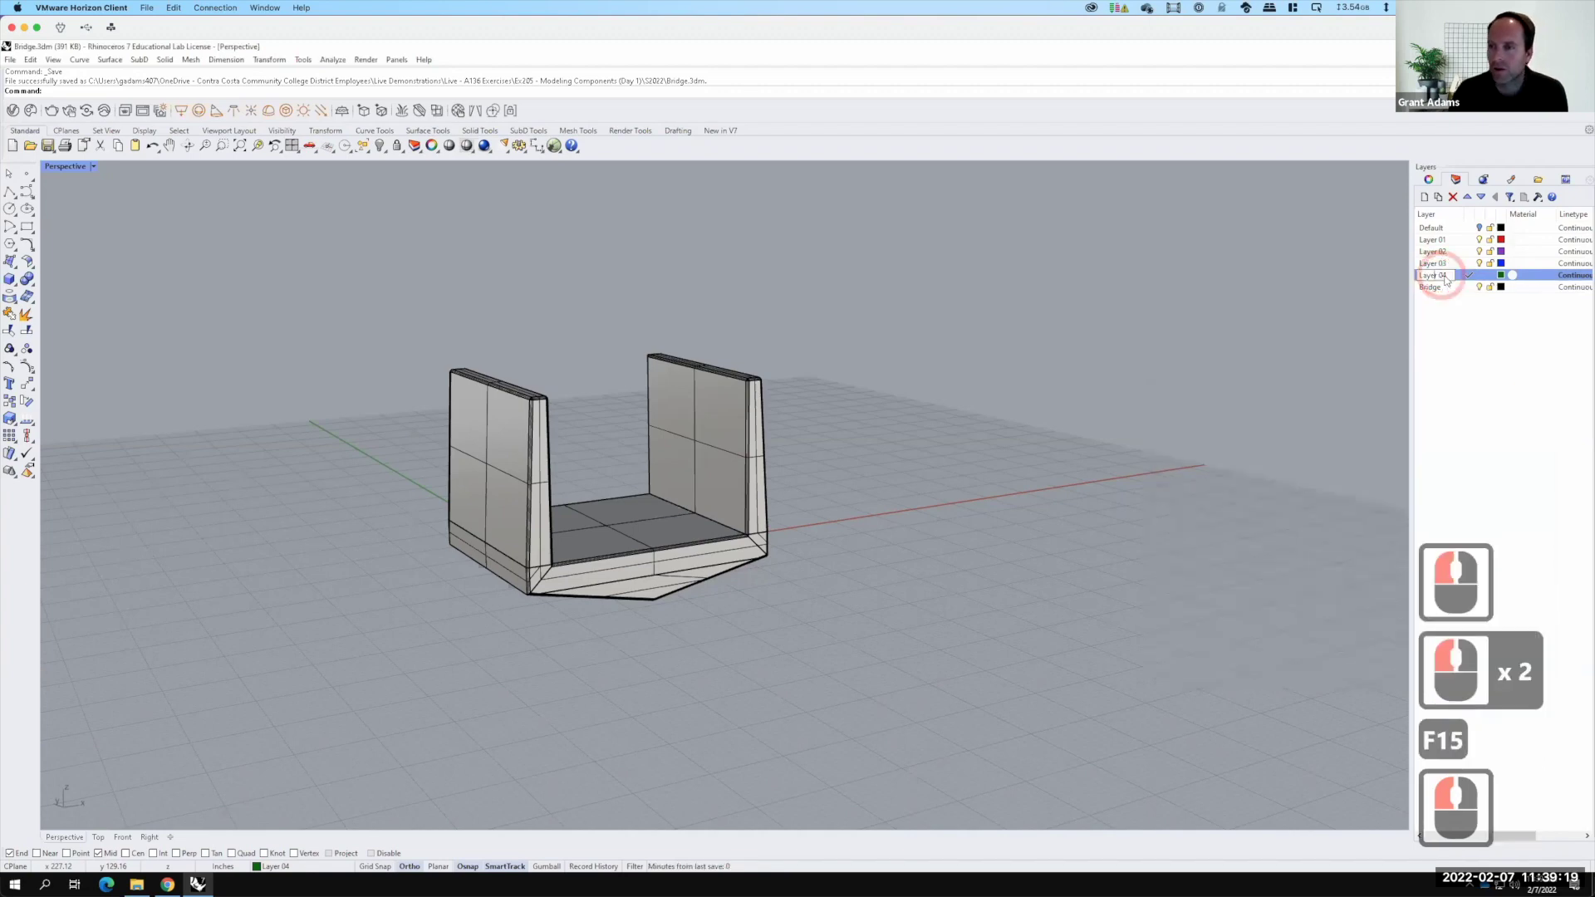
pyautogui.click(1376, 271)
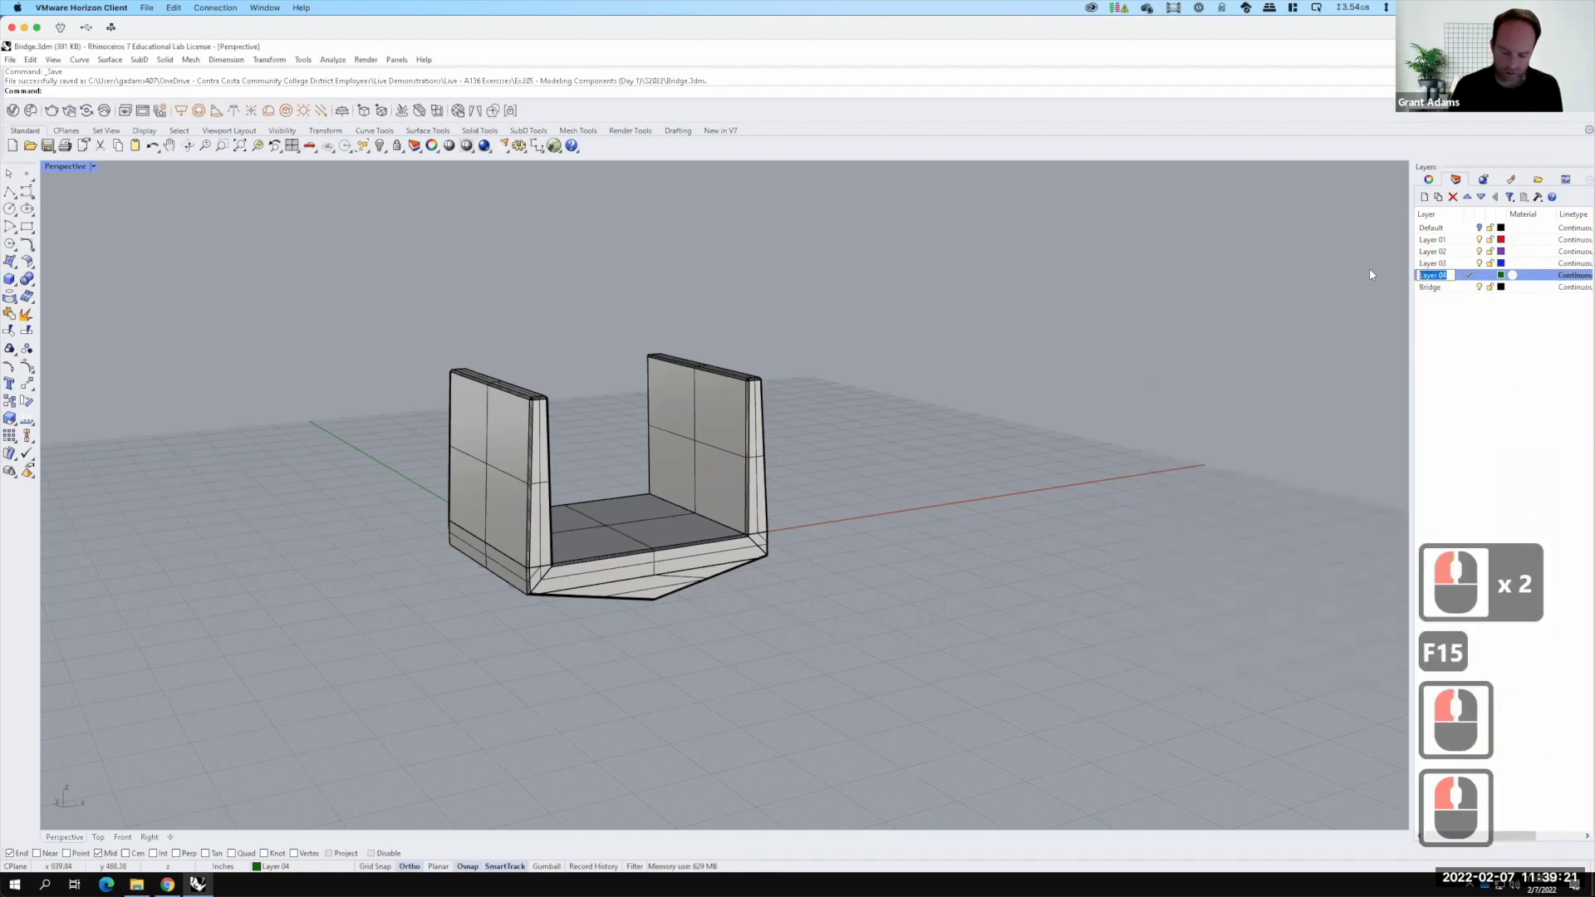
pyautogui.write('ip')
pyautogui.press('Return')
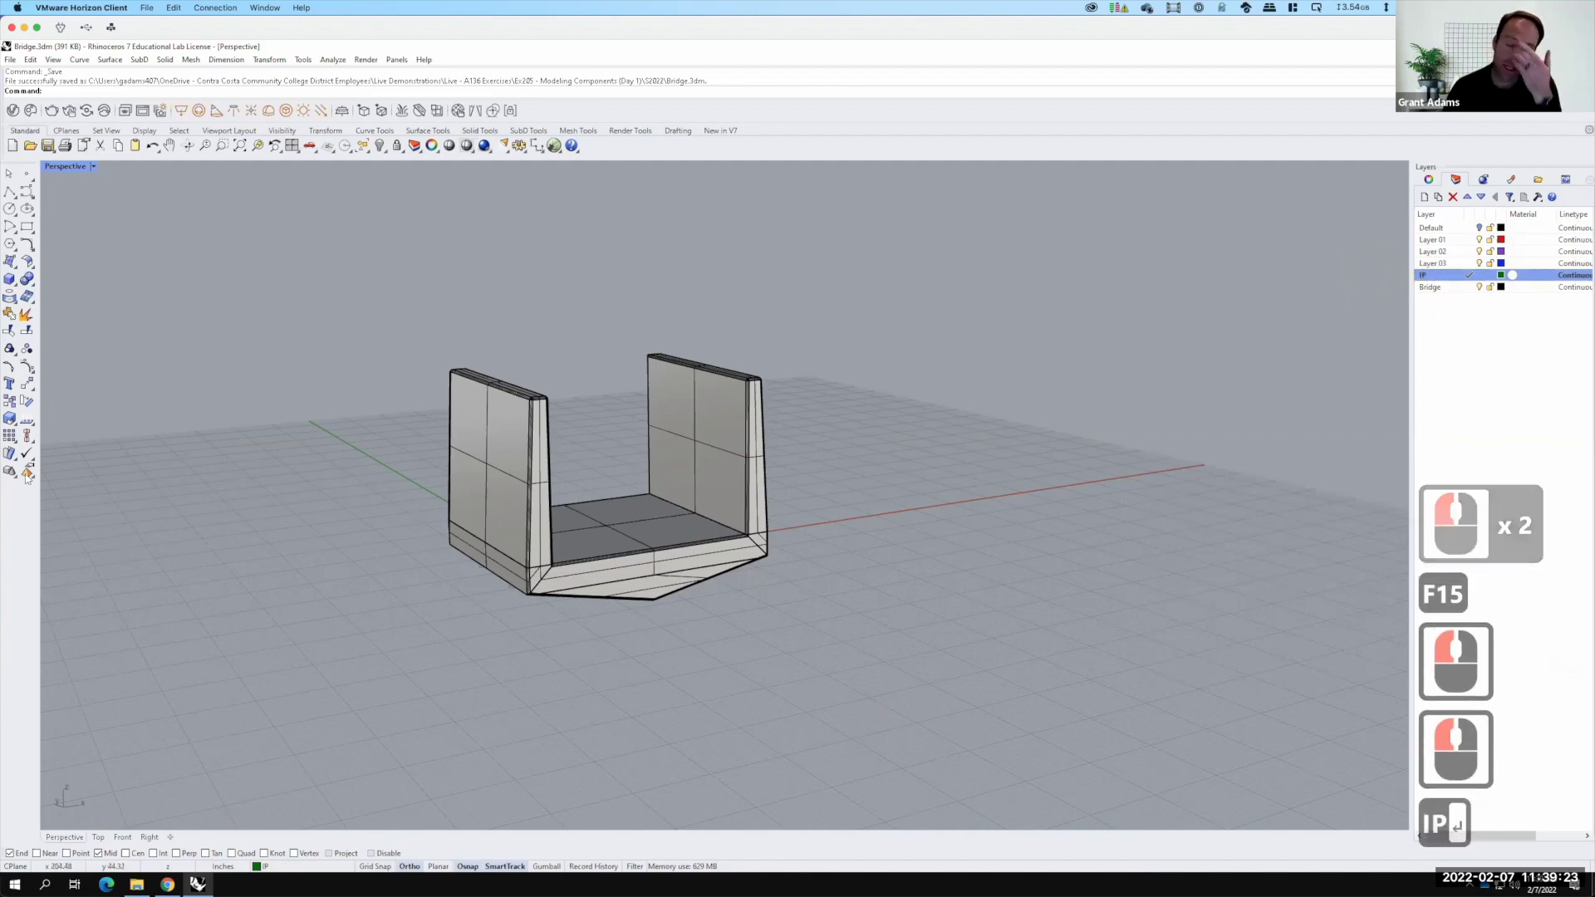
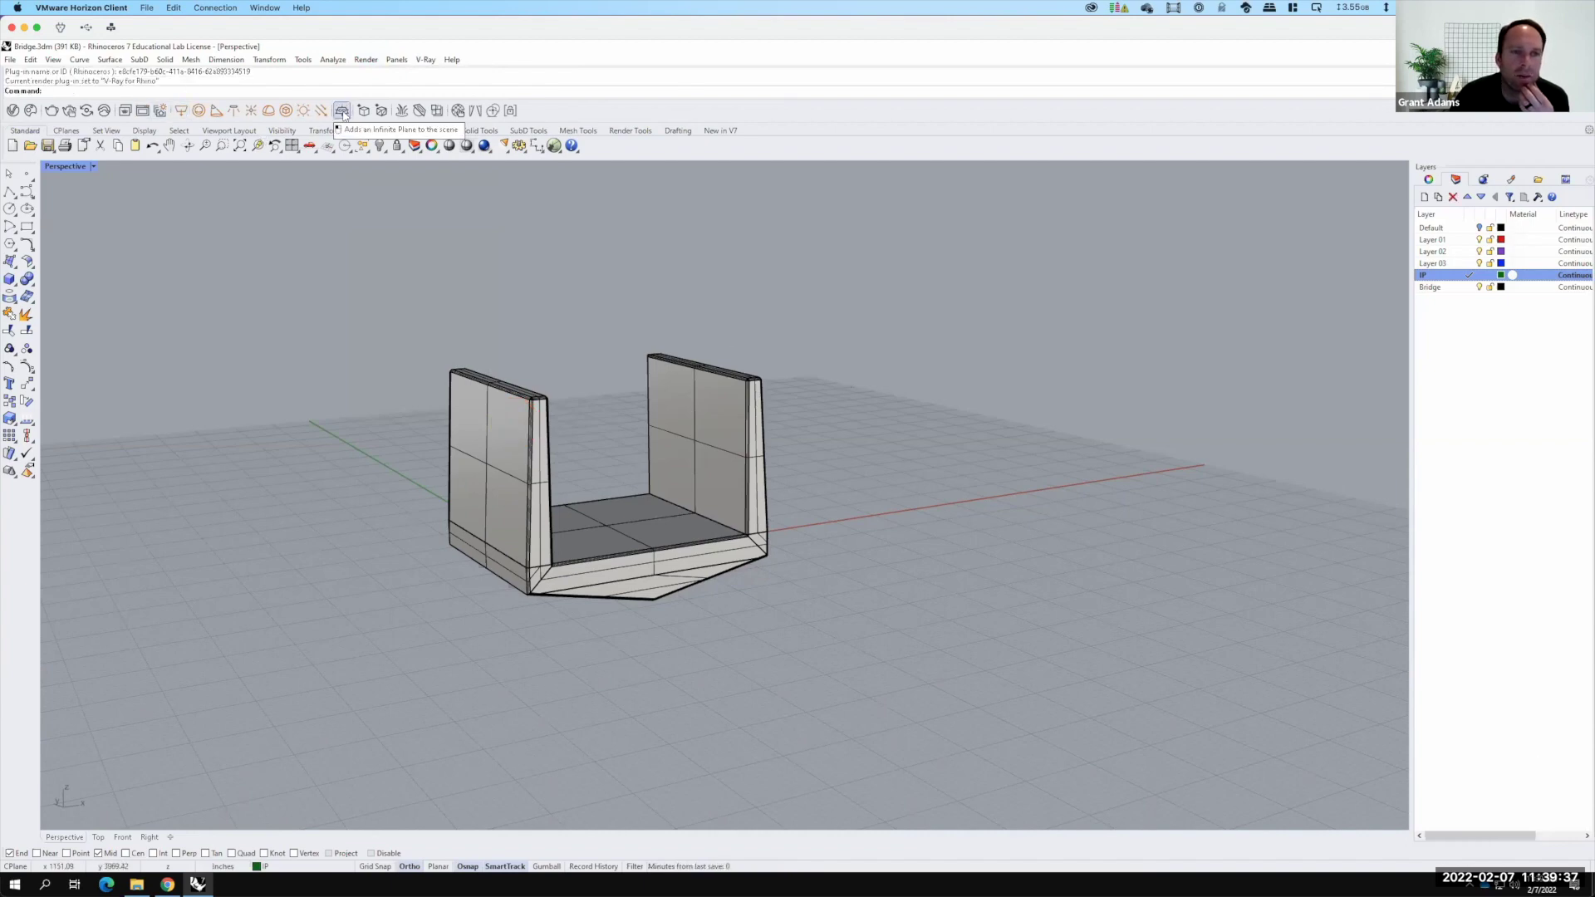
# Place a V-Ray infinite green ground plane under the module on the IP layer
pyautogui.moveTo(1518, 270); pyautogui.dragTo(1518, 270)
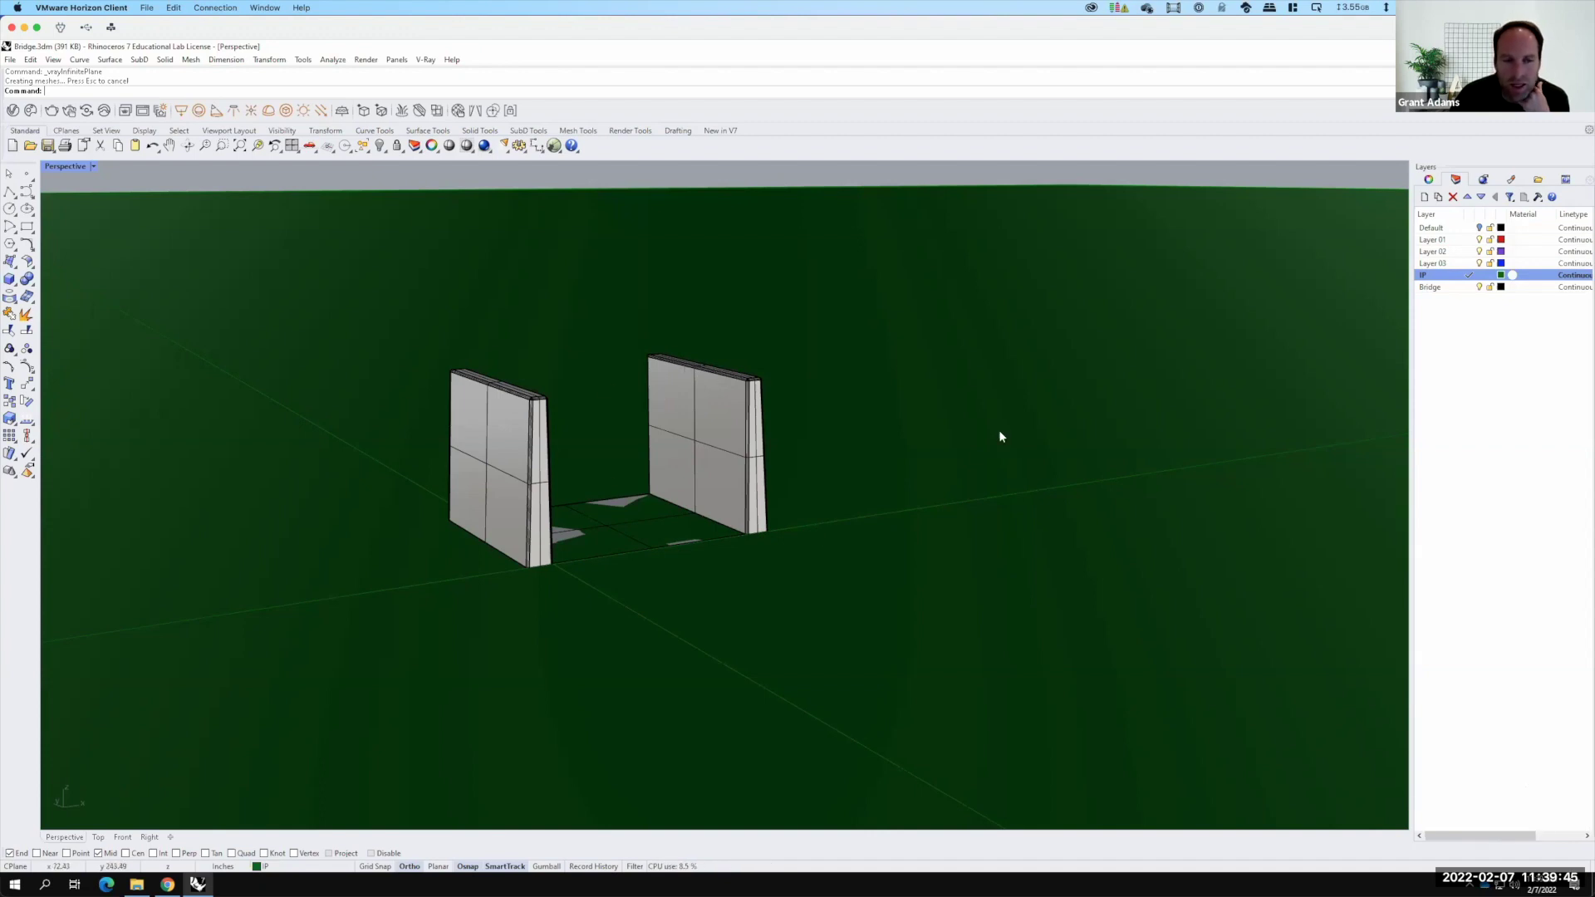
pyautogui.moveTo(1518, 270); pyautogui.dragTo(1518, 270)
pyautogui.click(1518, 270)
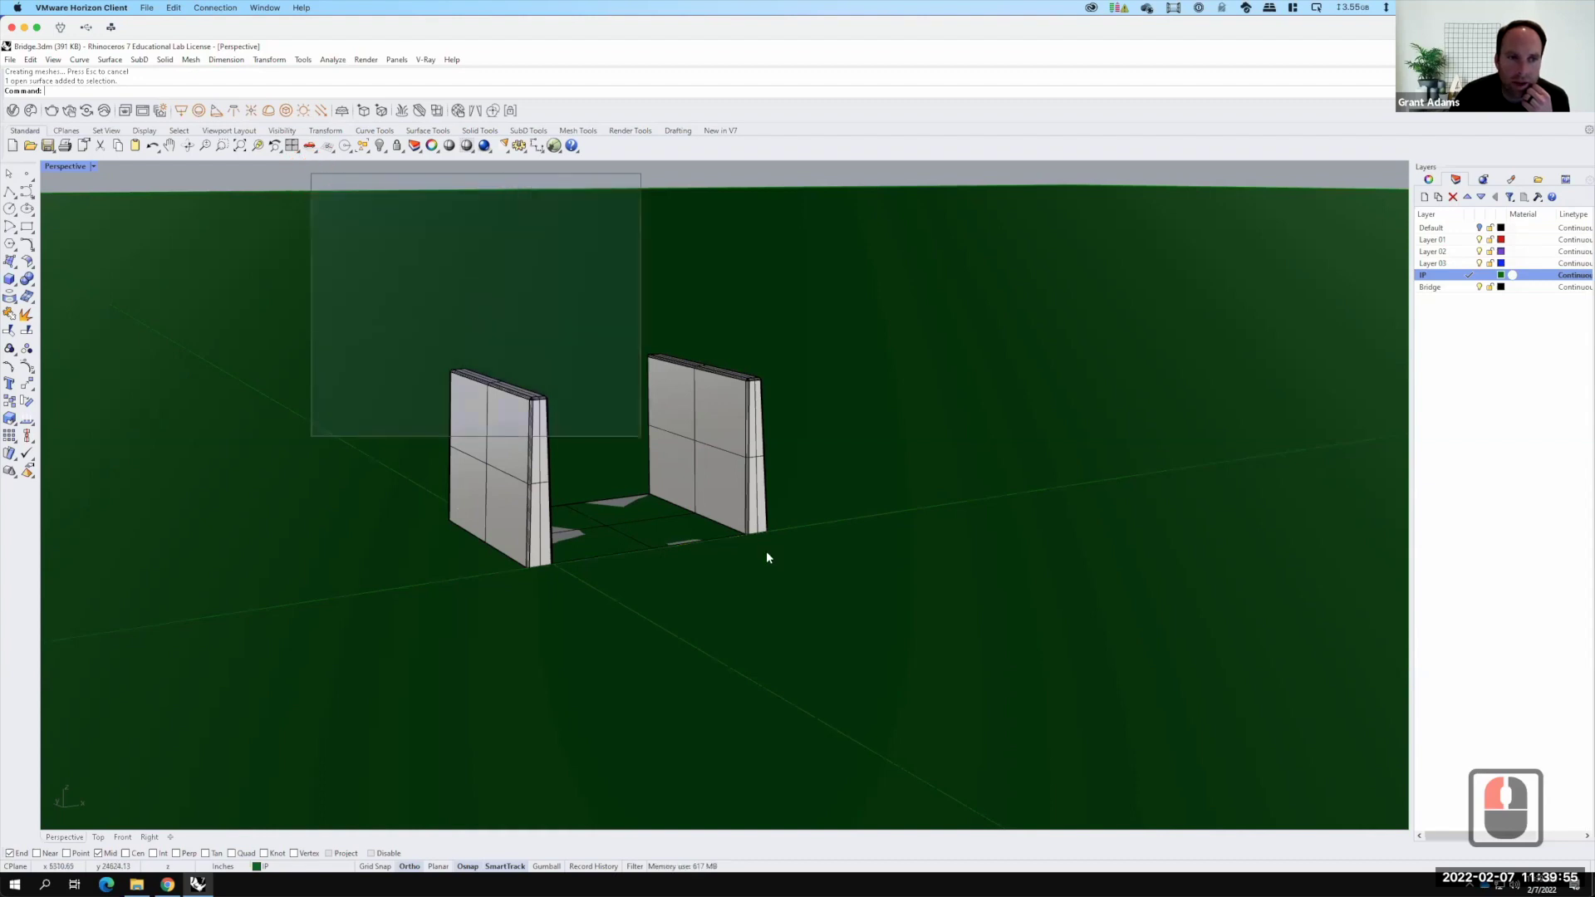
pyautogui.click(1518, 270)
pyautogui.press('Escape')
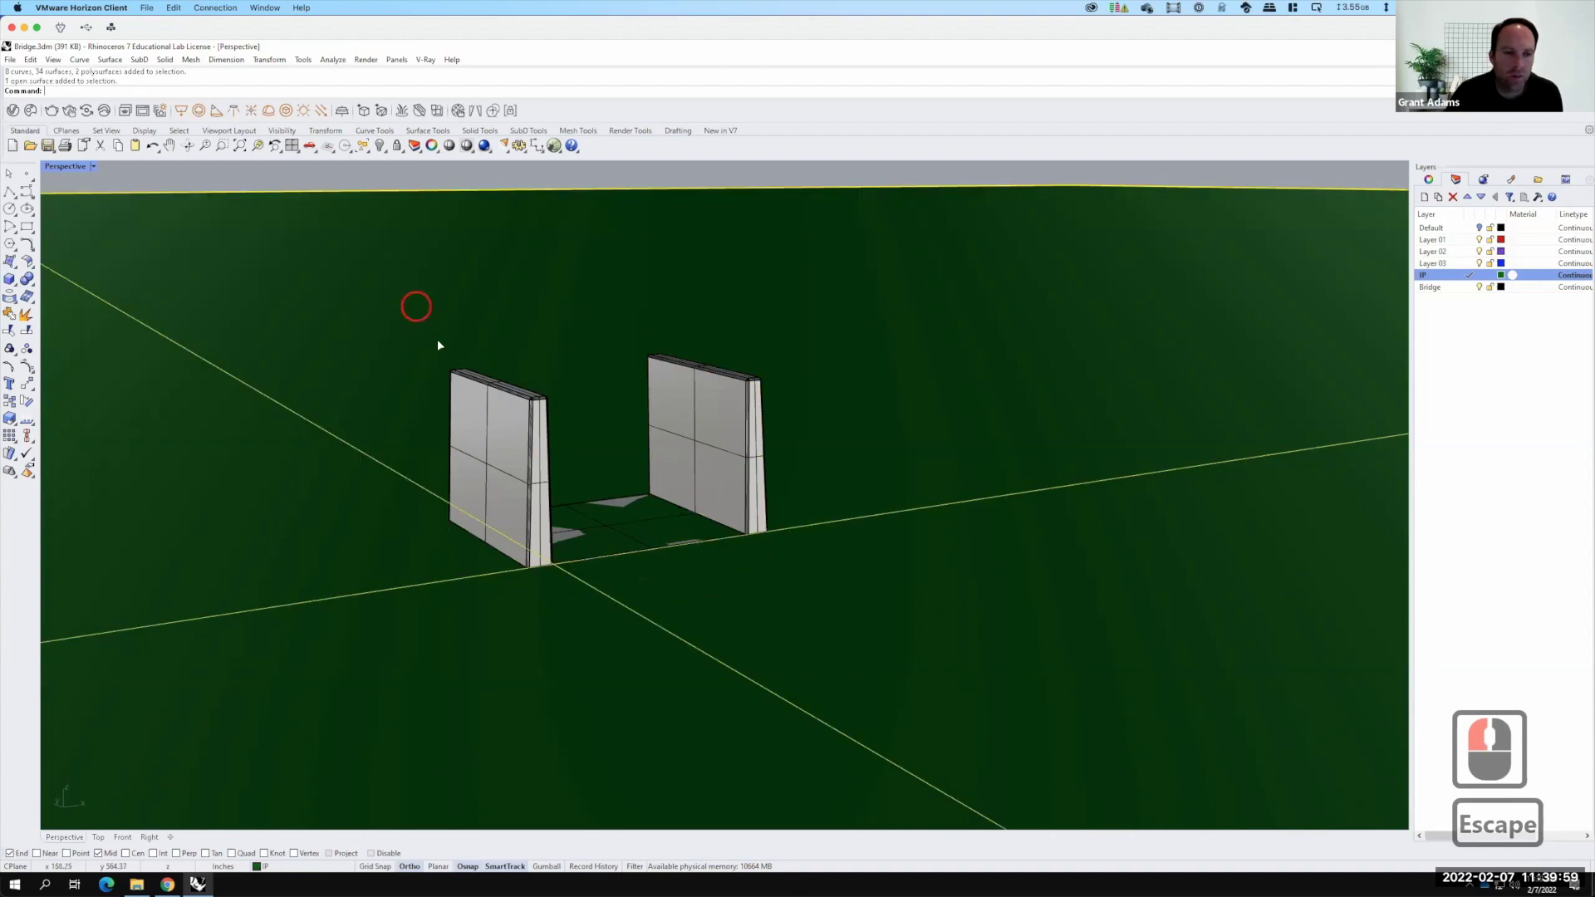
pyautogui.click(1480, 263)
pyautogui.press('Escape')
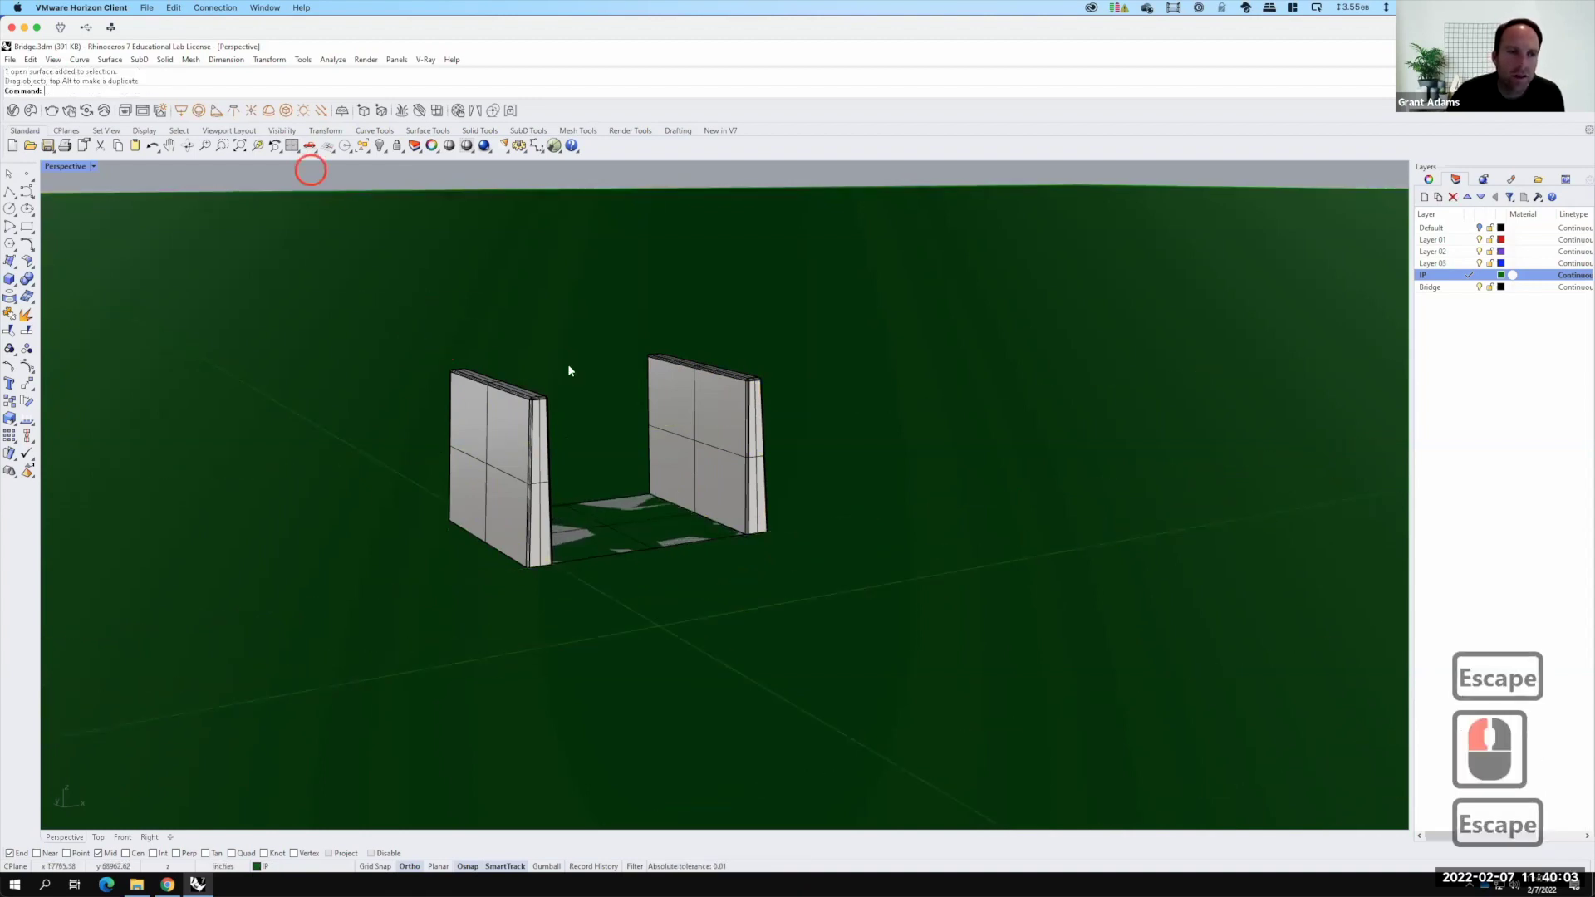
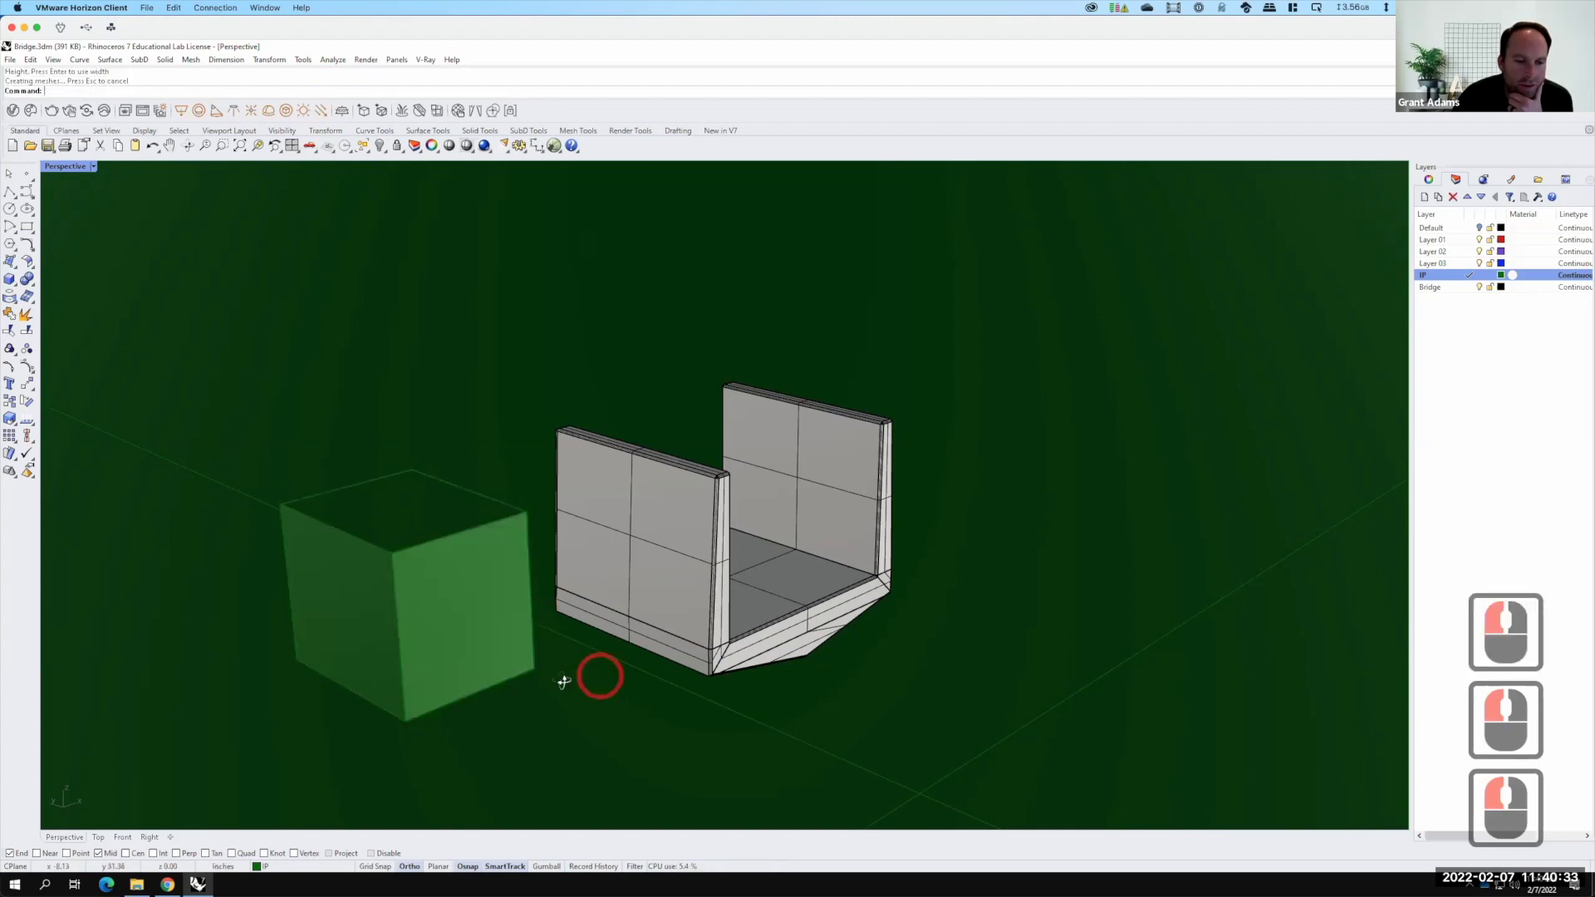
# Add a V-Ray directional light, select the green test box, and open the V-Ray Asset Editor
pyautogui.rightClick(257, 141)
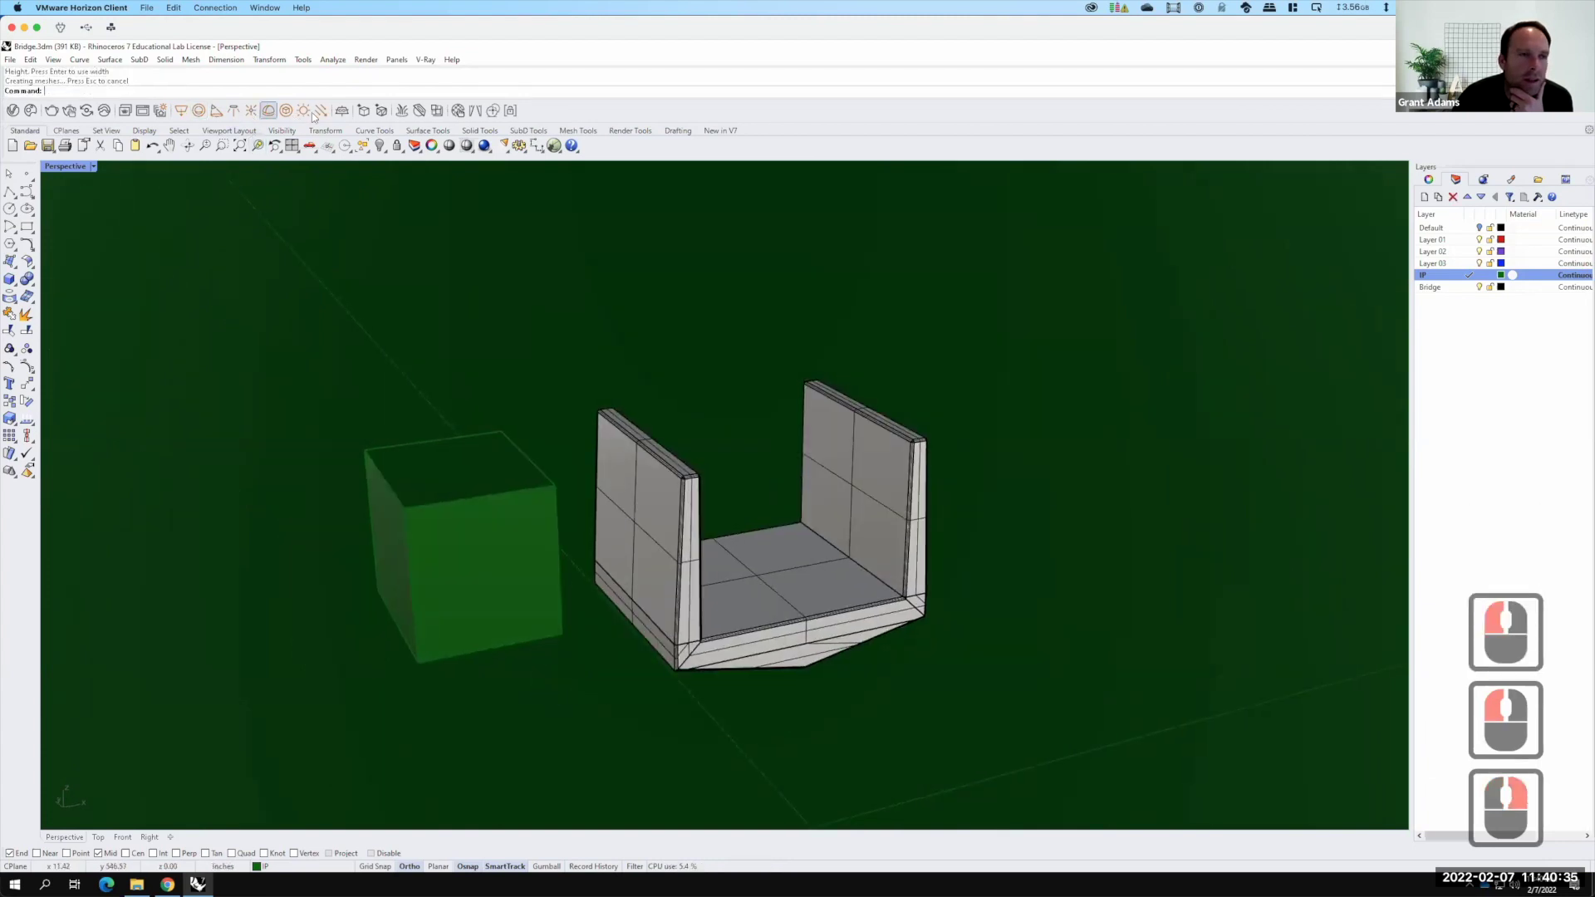
pyautogui.click(331, 120)
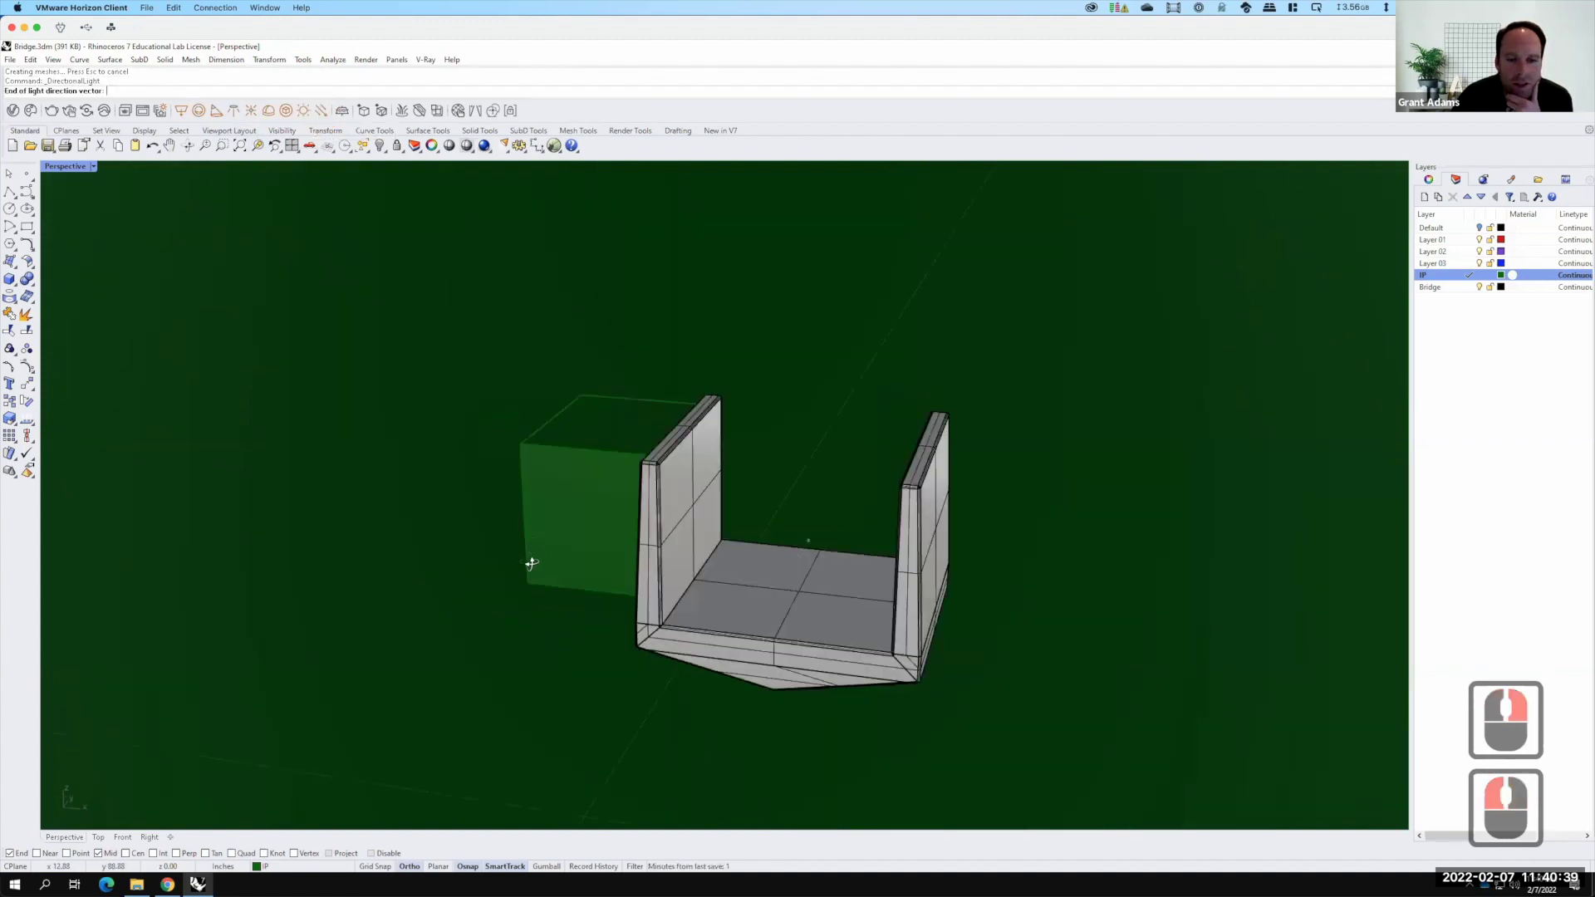
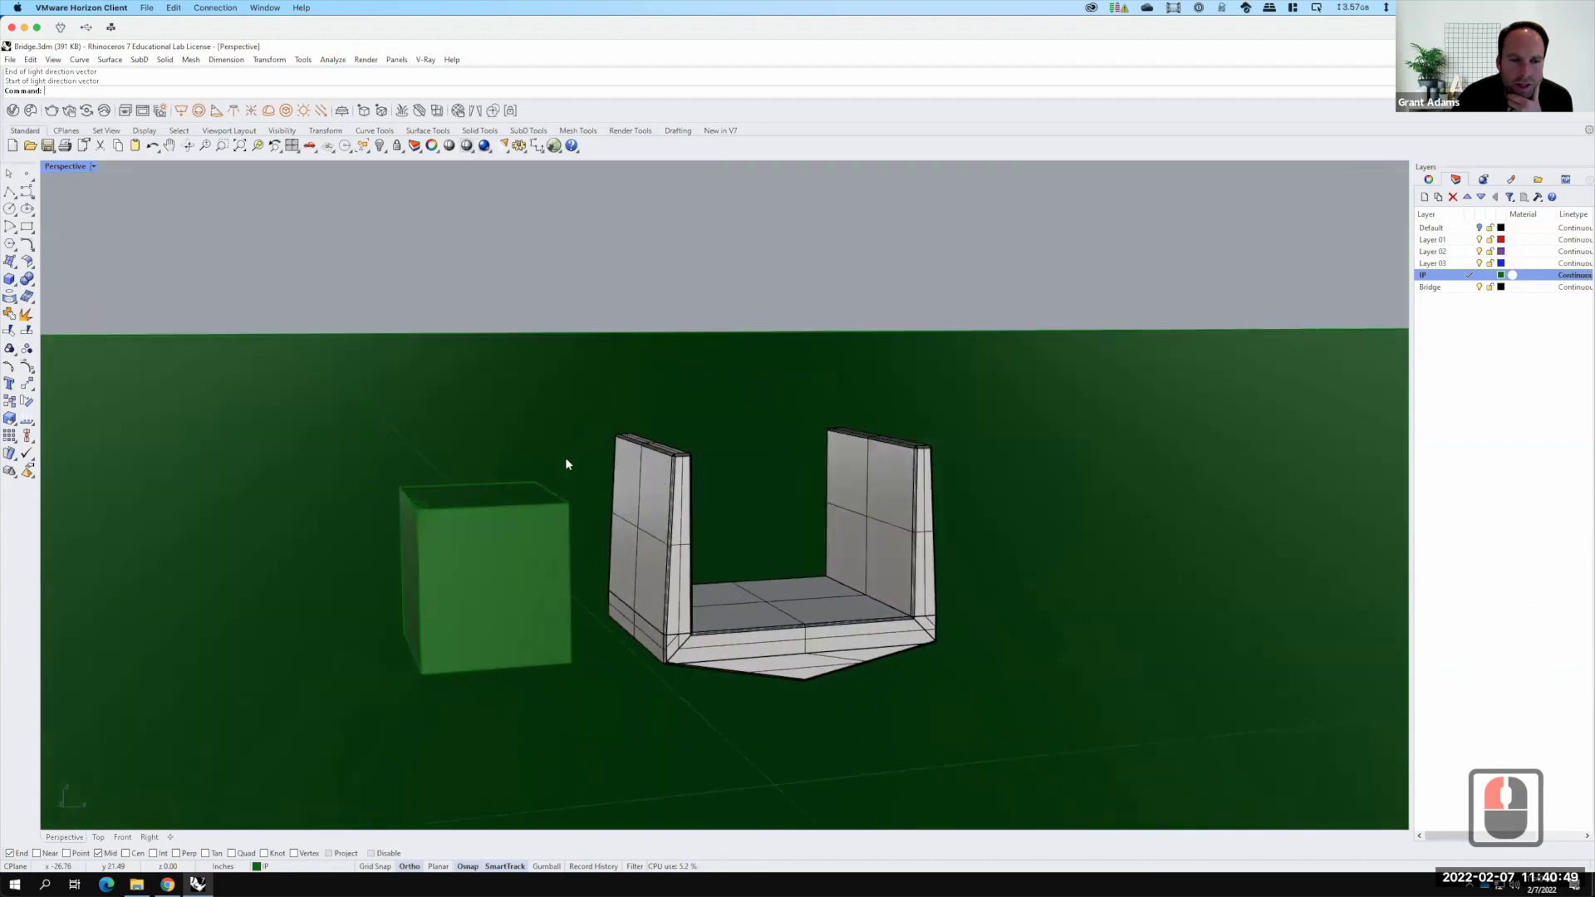
pyautogui.rightClick(530, 496)
pyautogui.click(544, 528)
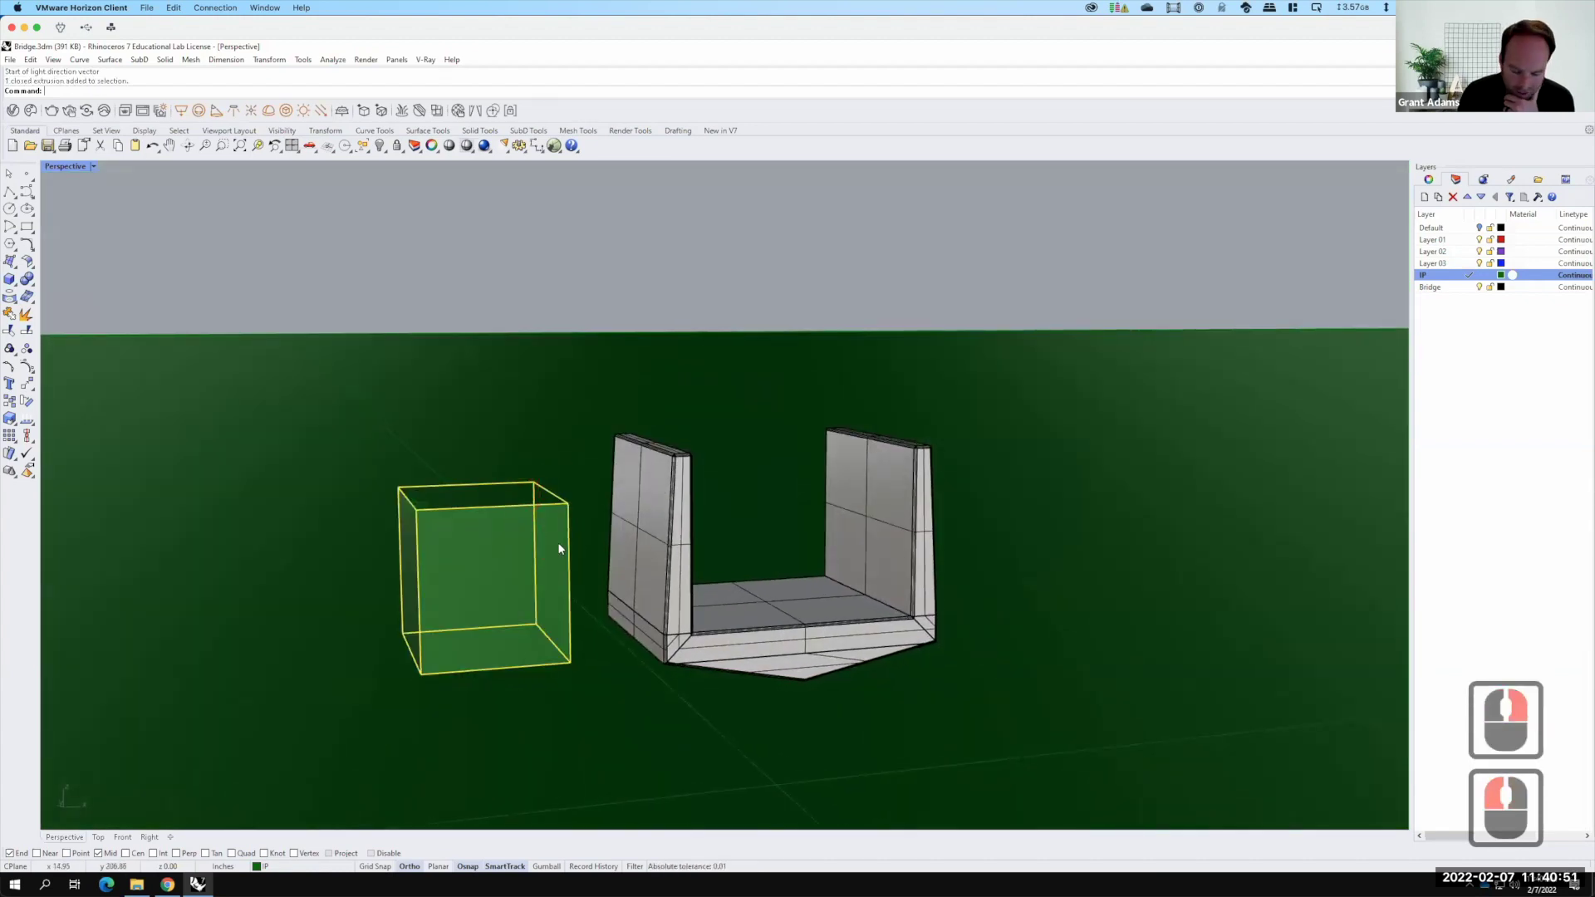
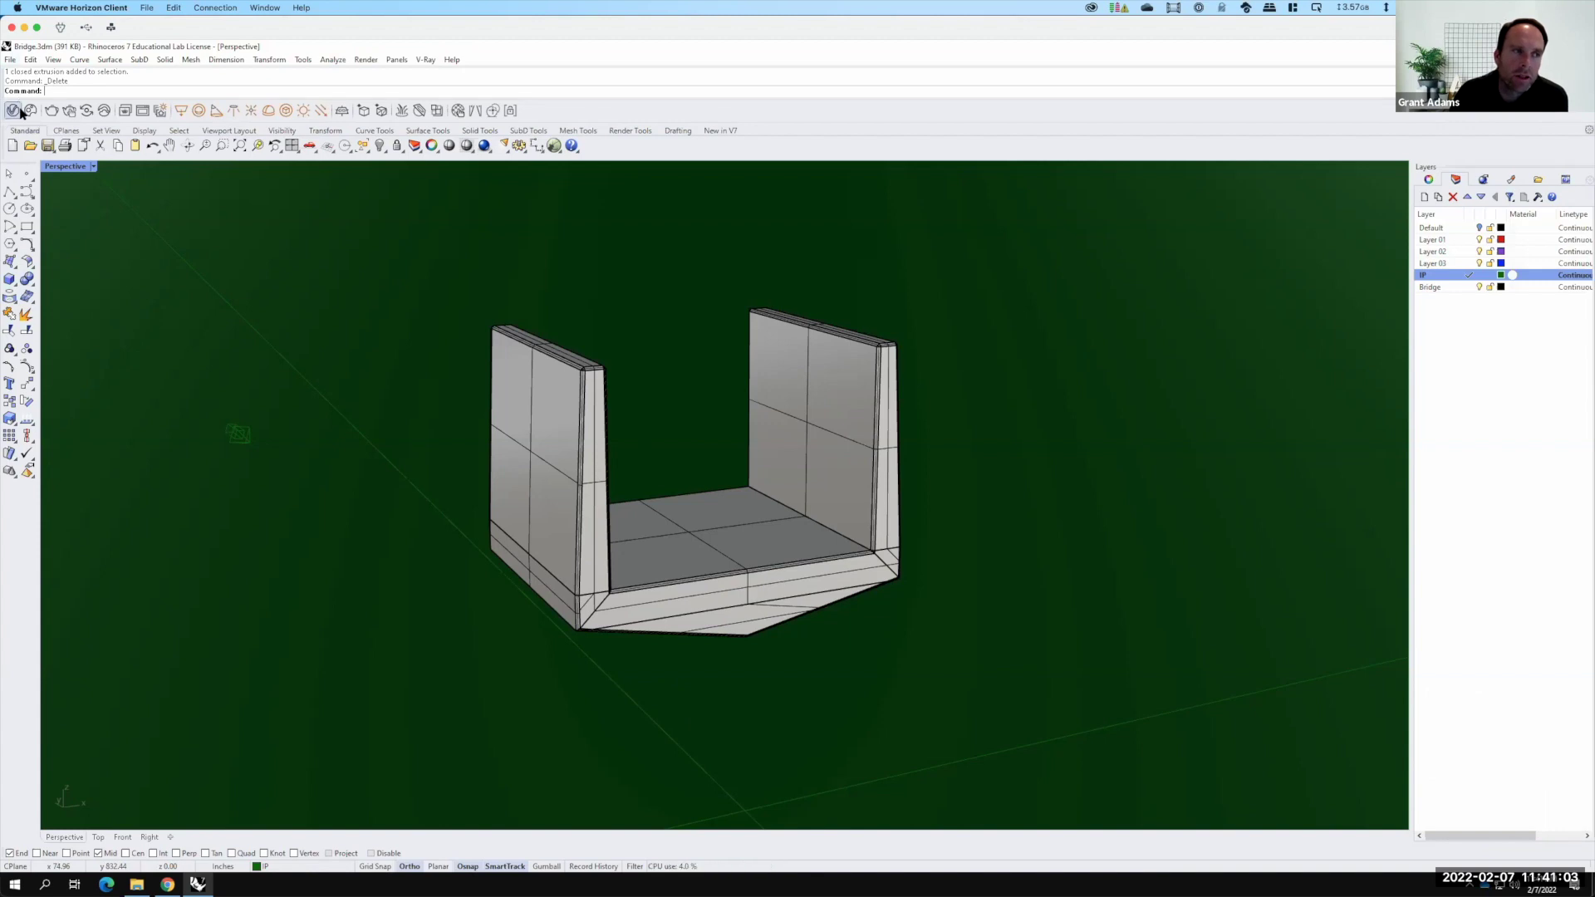
pyautogui.moveTo(22, 109); pyautogui.dragTo(591, 399)
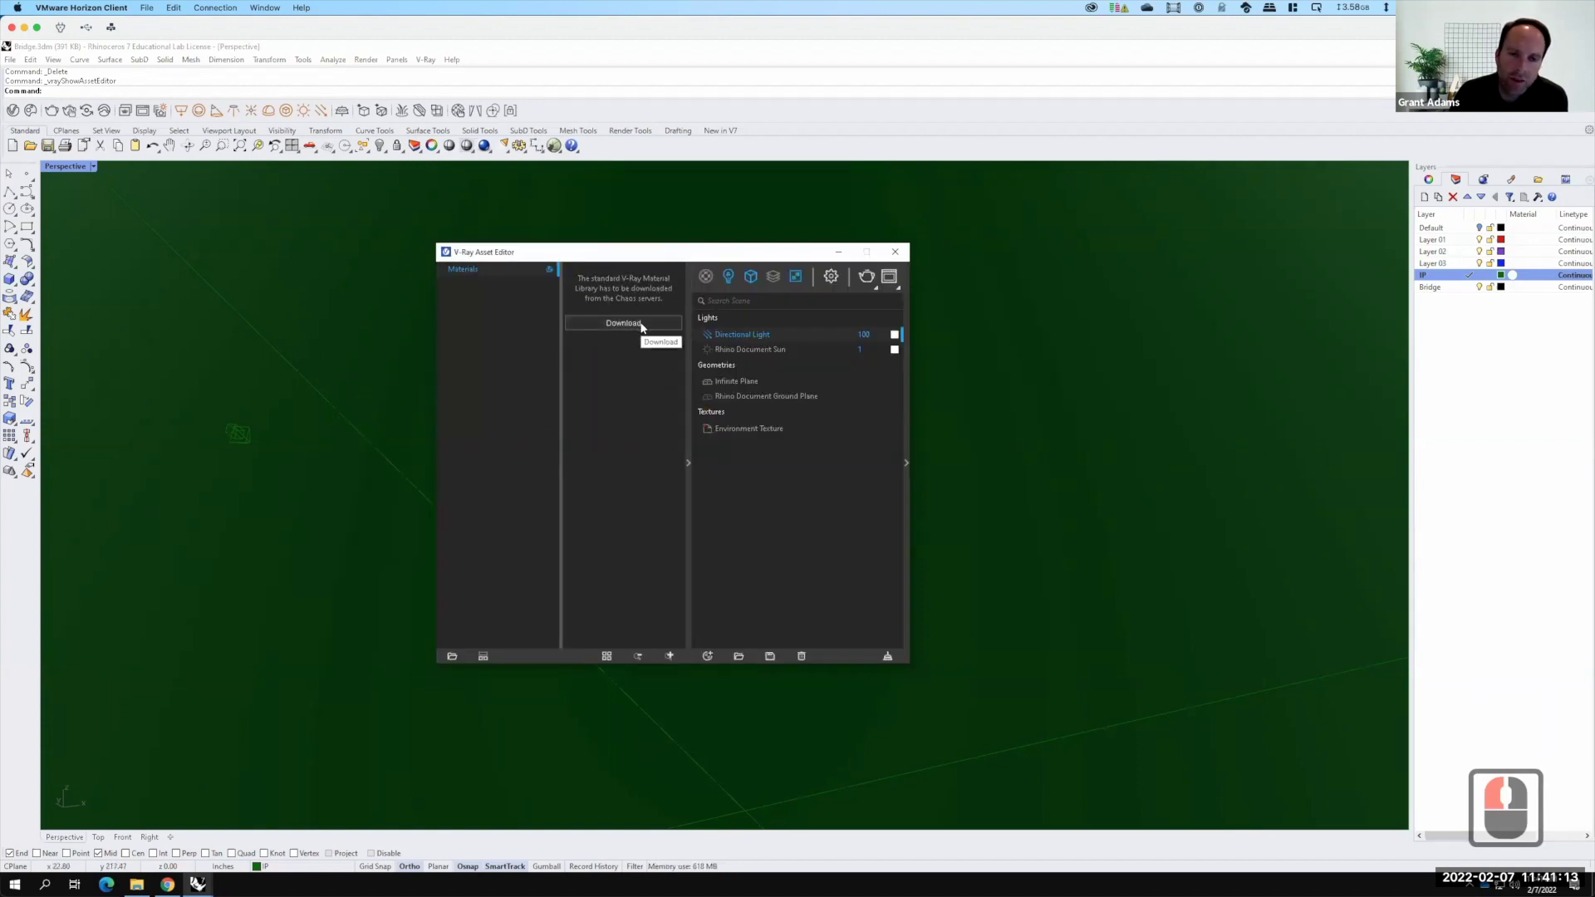
# Start downloading the V-Ray material library and set Render Output aspect ratio to Match Viewport
pyautogui.click(647, 325)
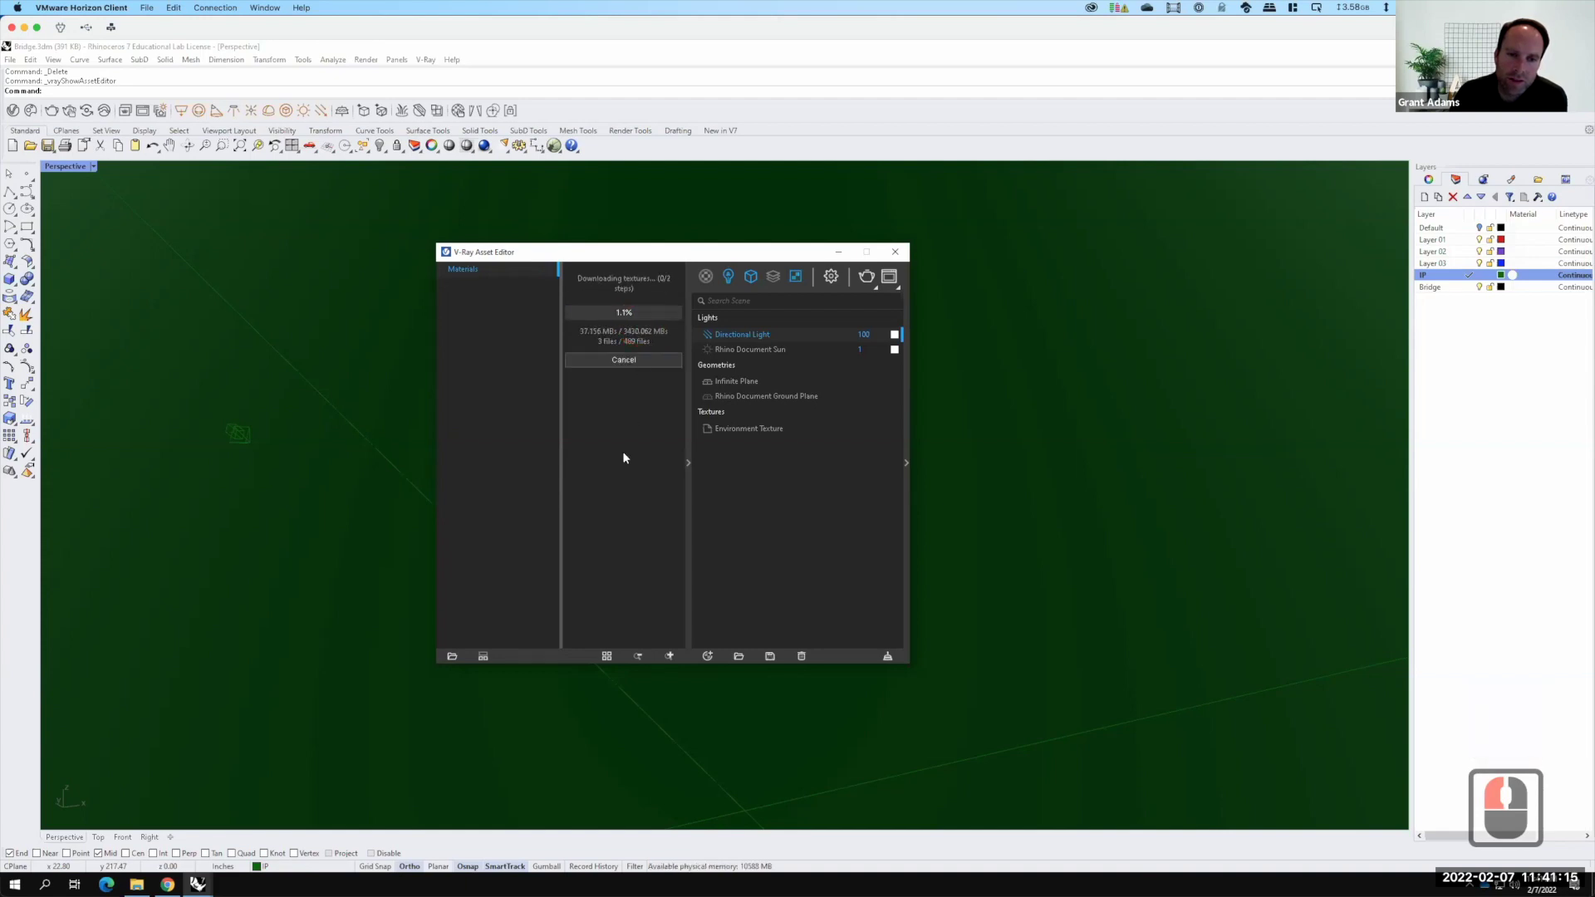
pyautogui.press('F15')
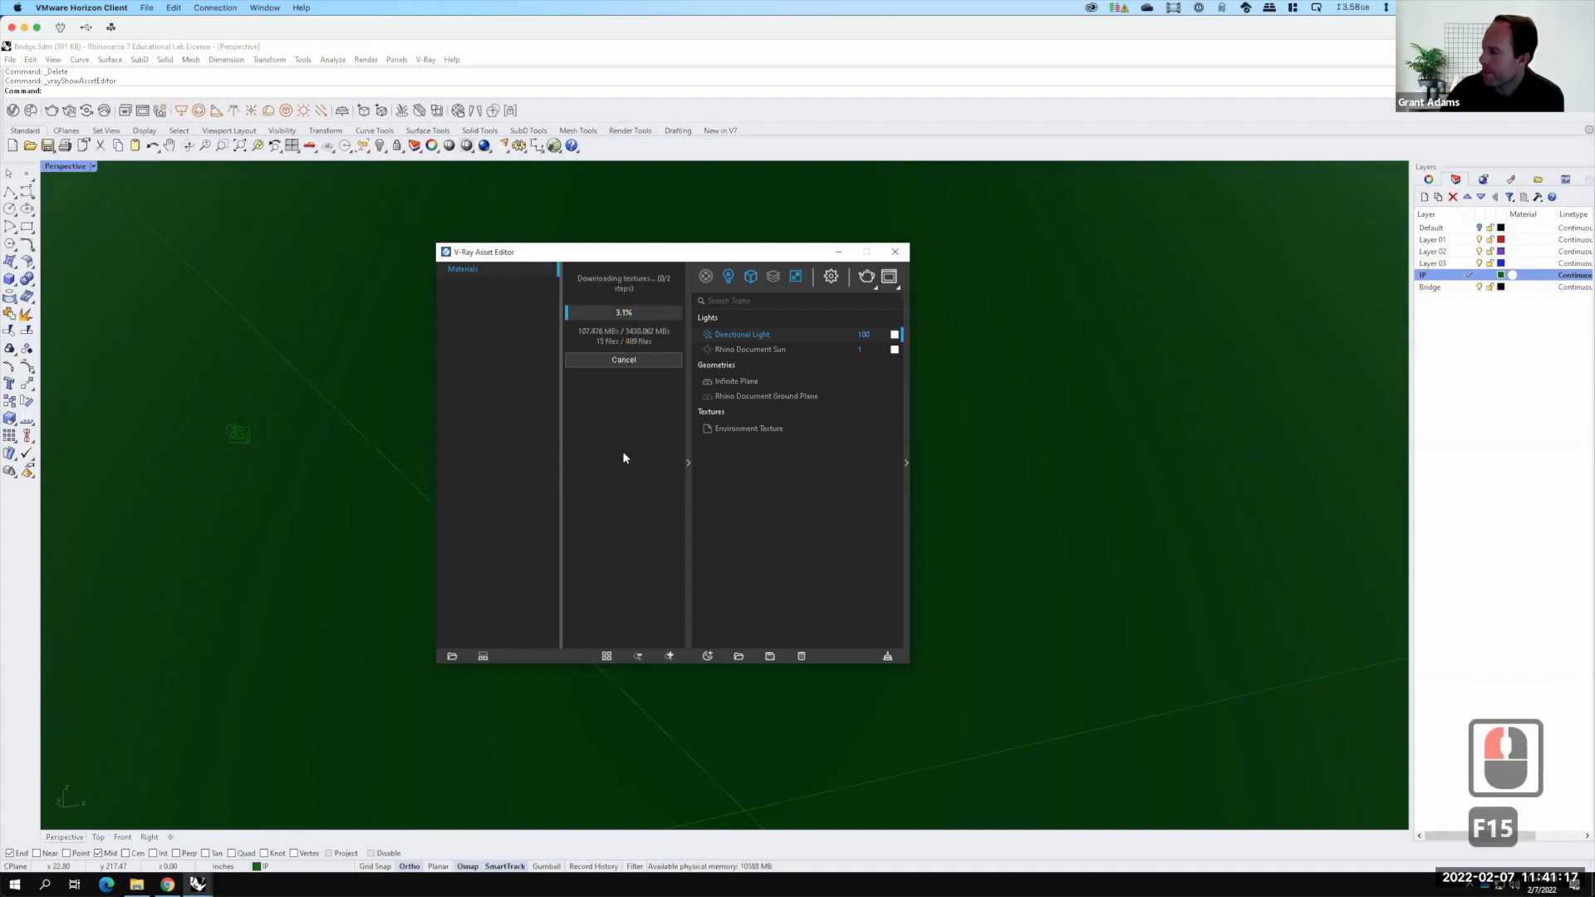
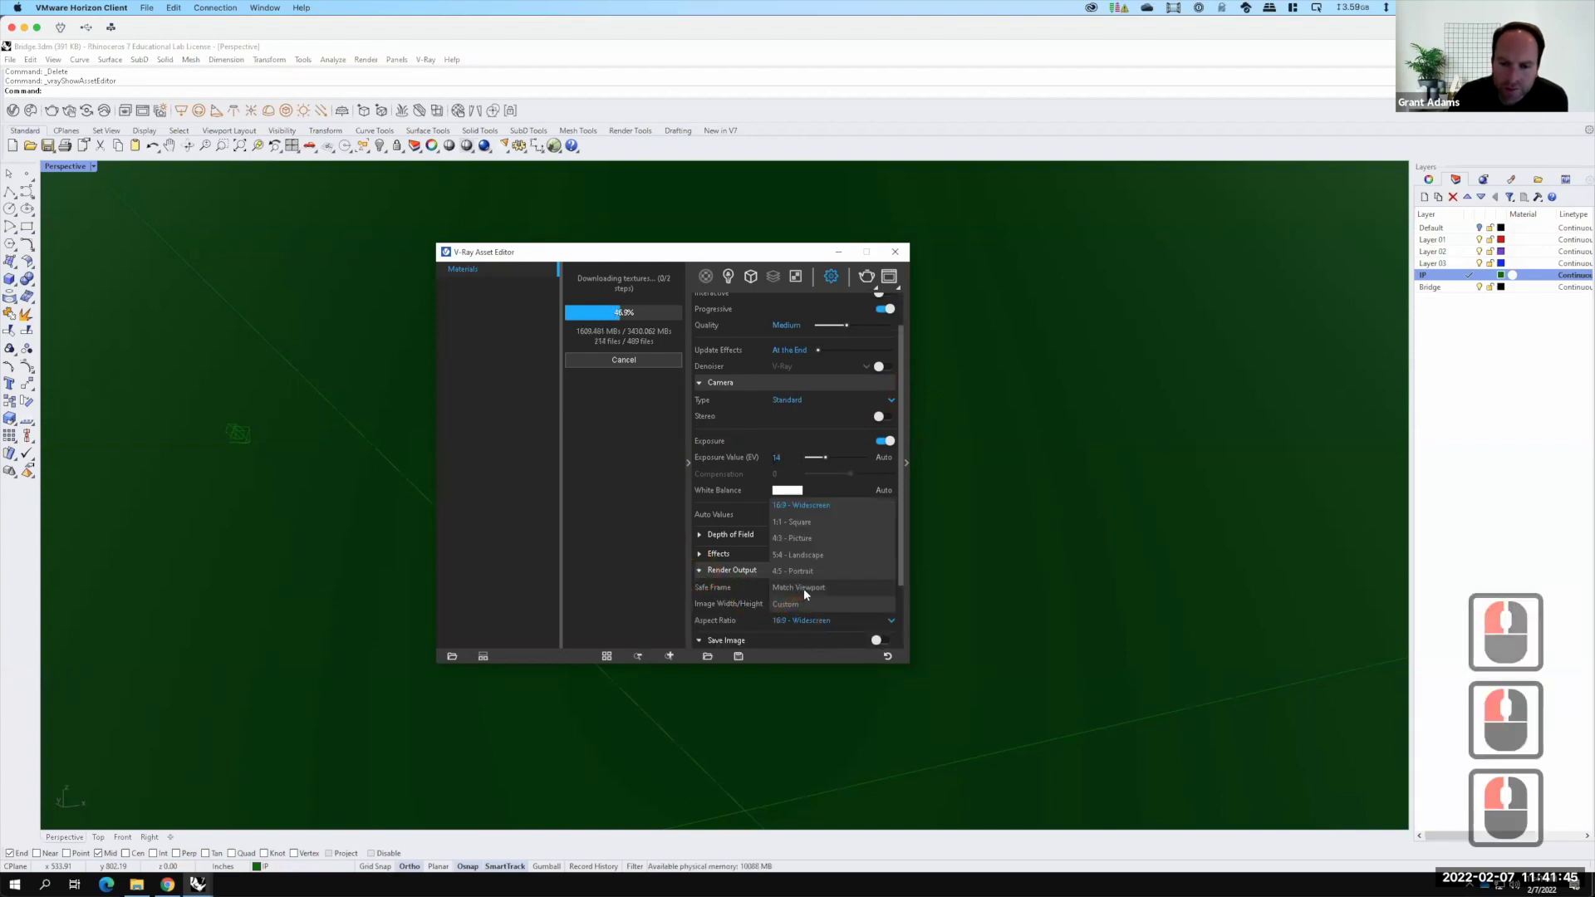
pyautogui.click(807, 593)
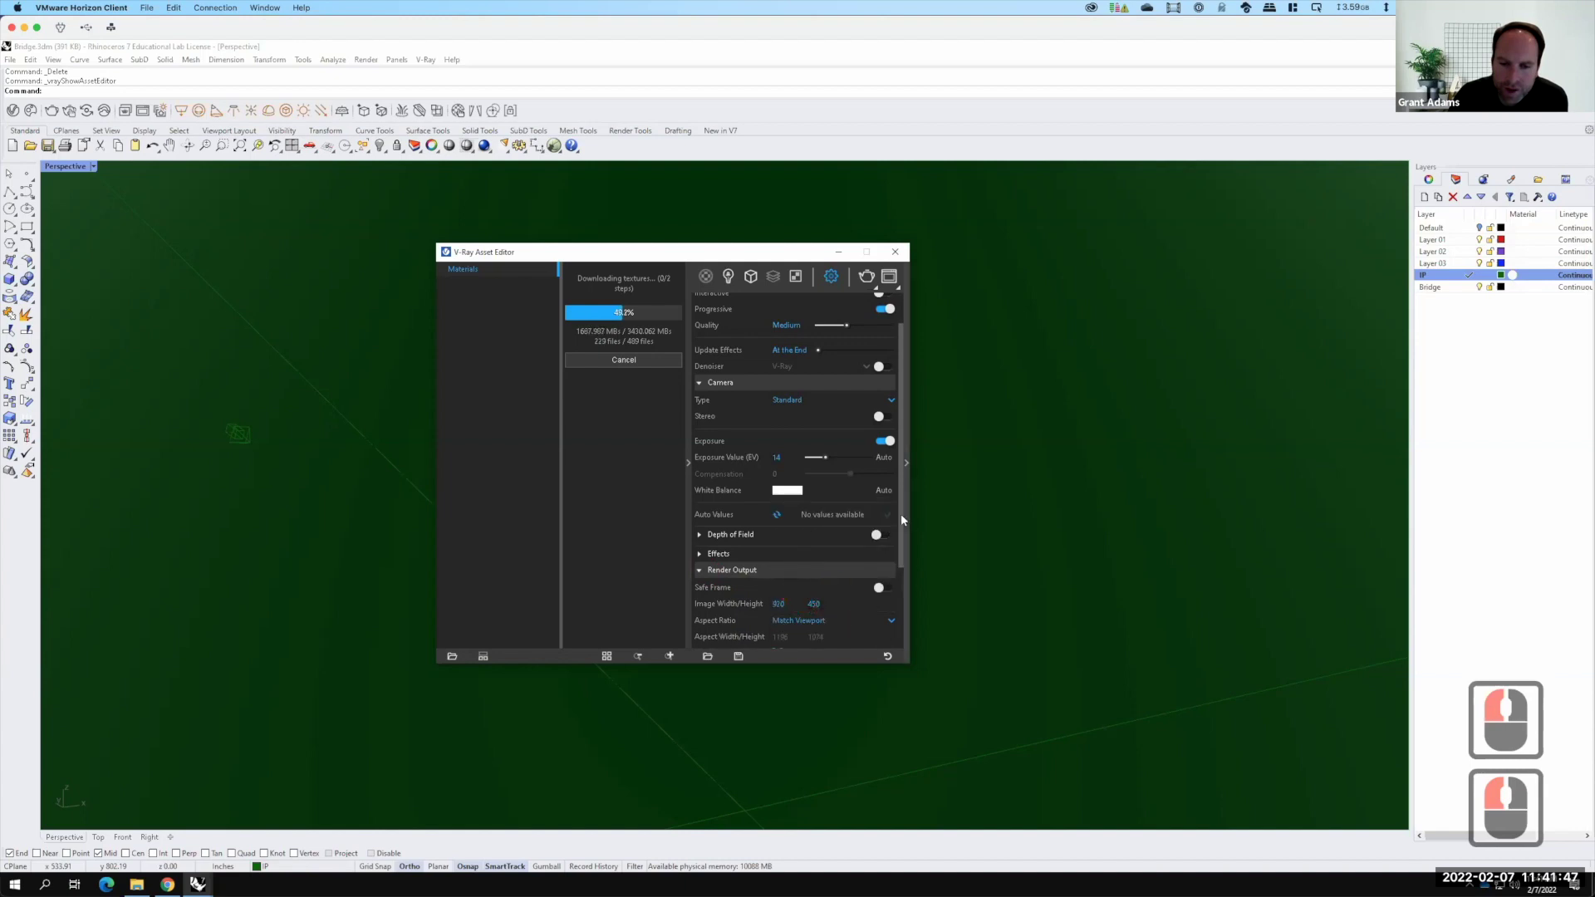
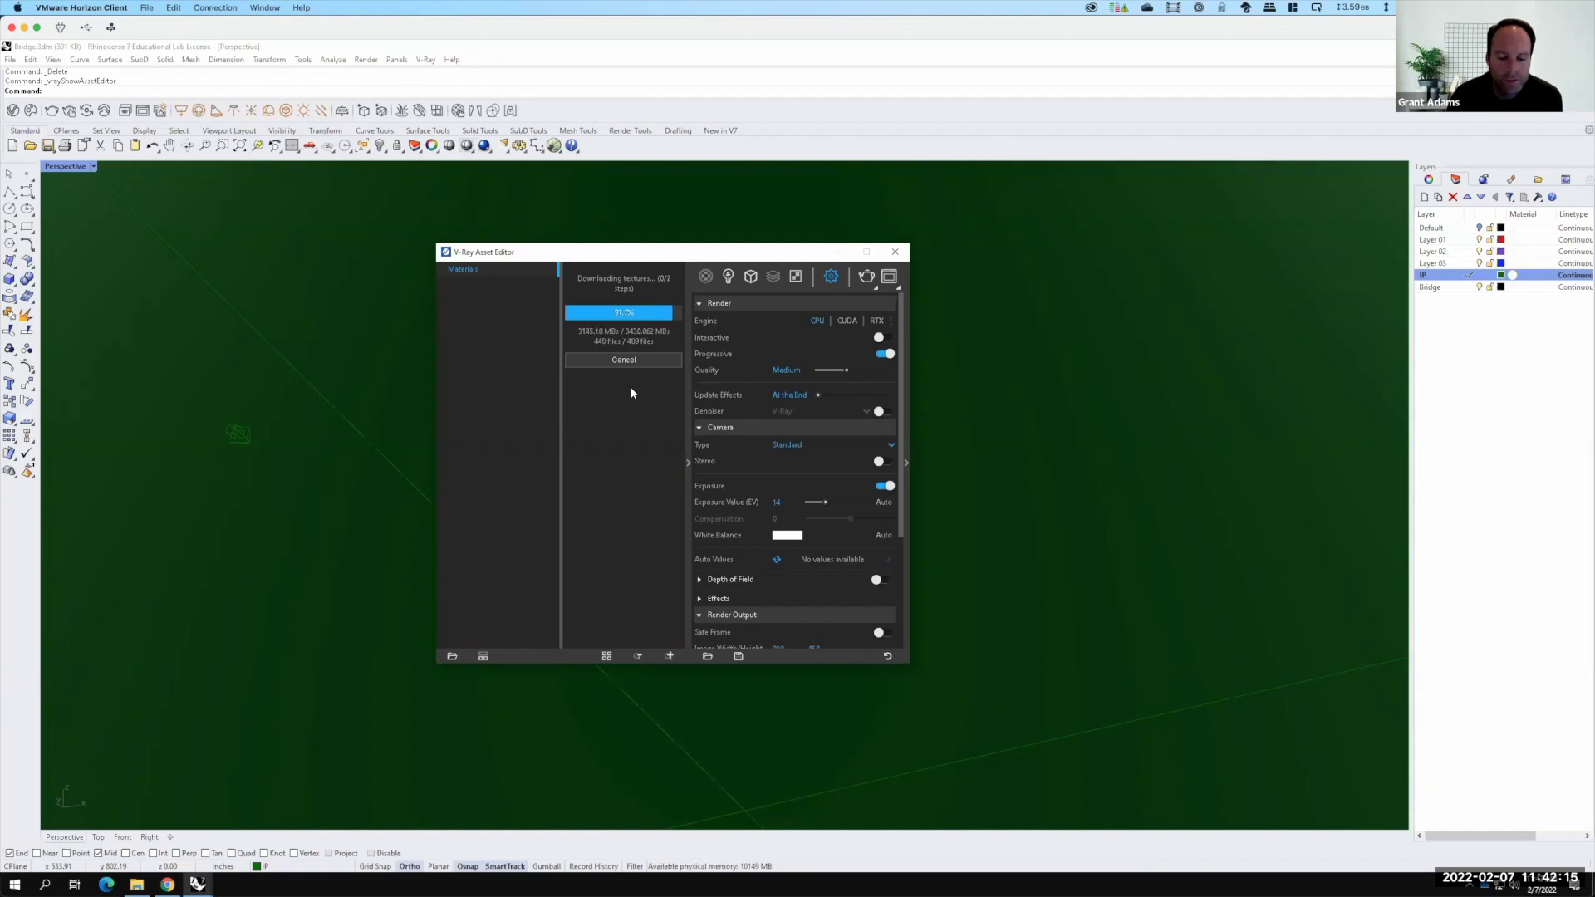
pyautogui.press('F15')
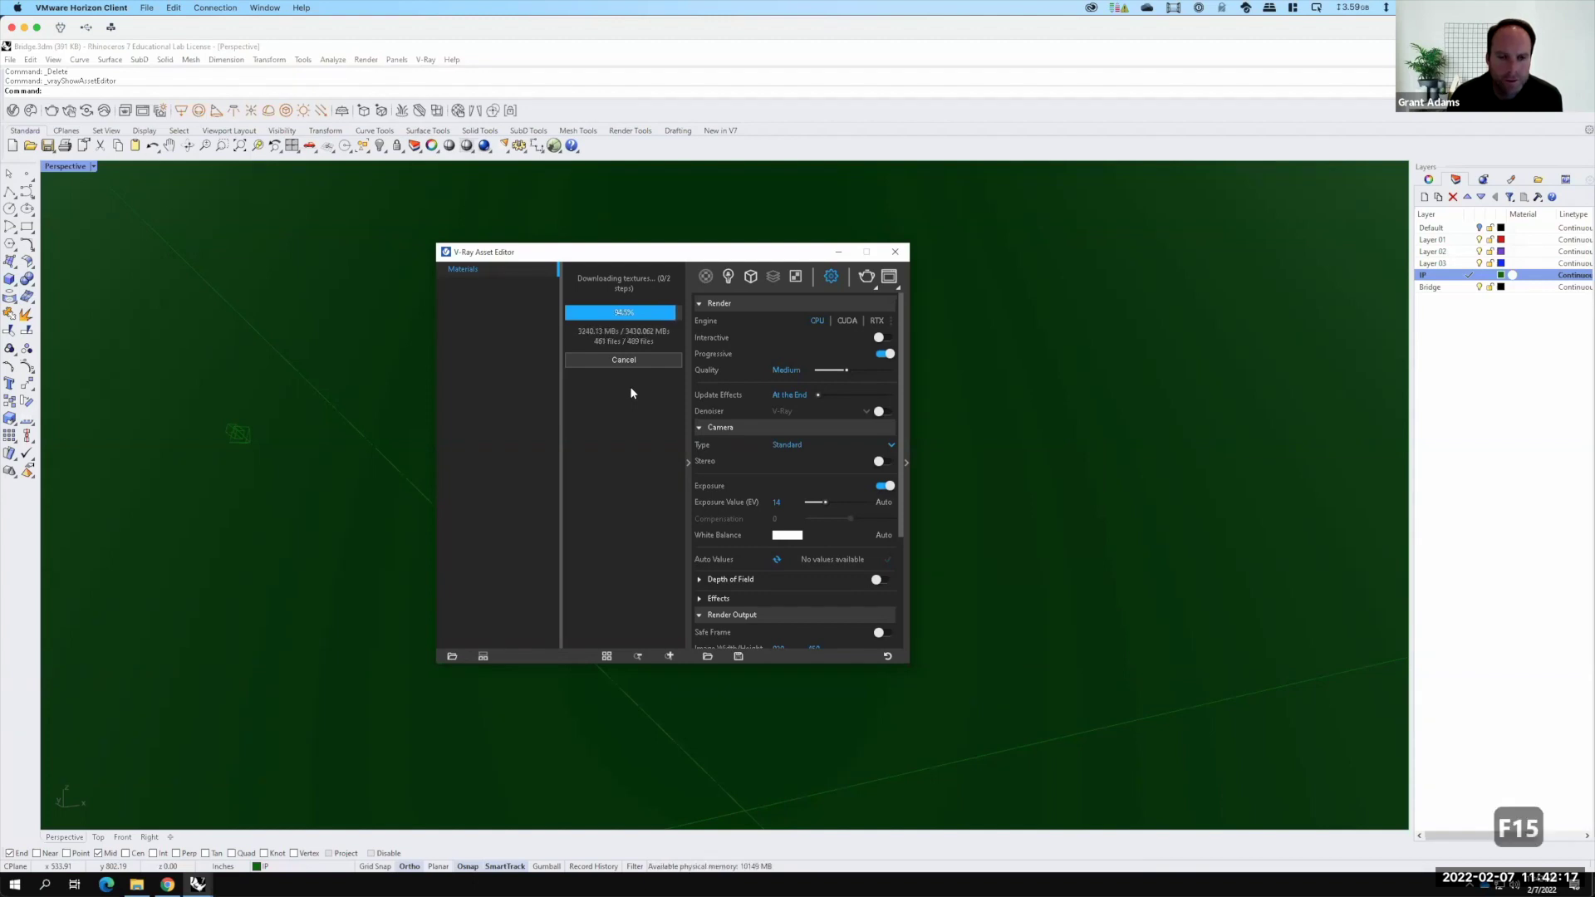